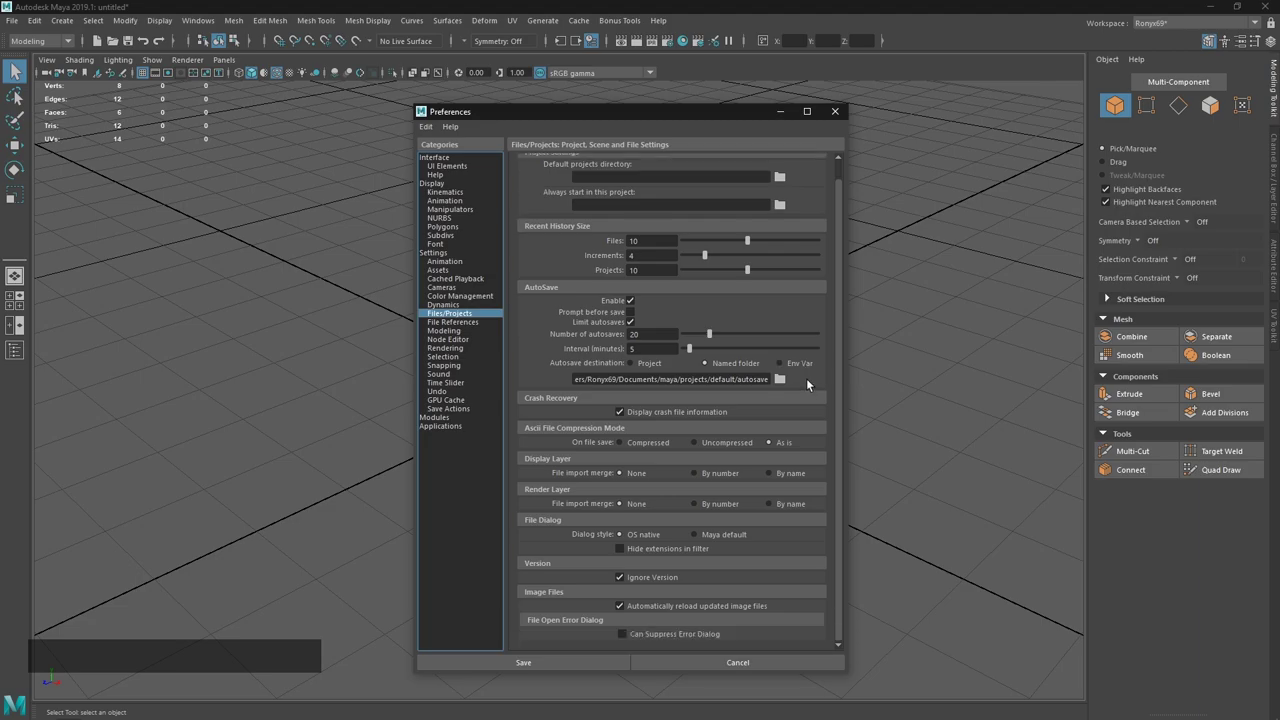
Browse for the autosave destination folder in Preferences, then cancel the folder selection.
key(alt+Tab)
click(444, 389)
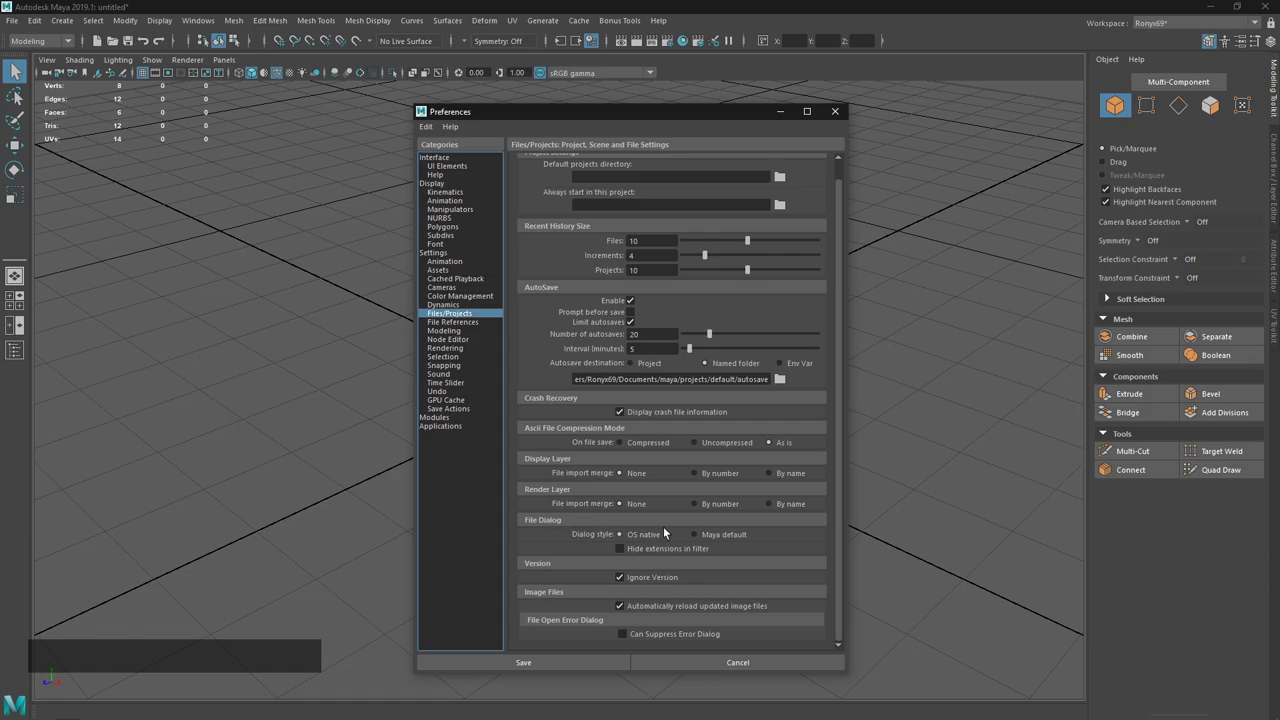
click(712, 541)
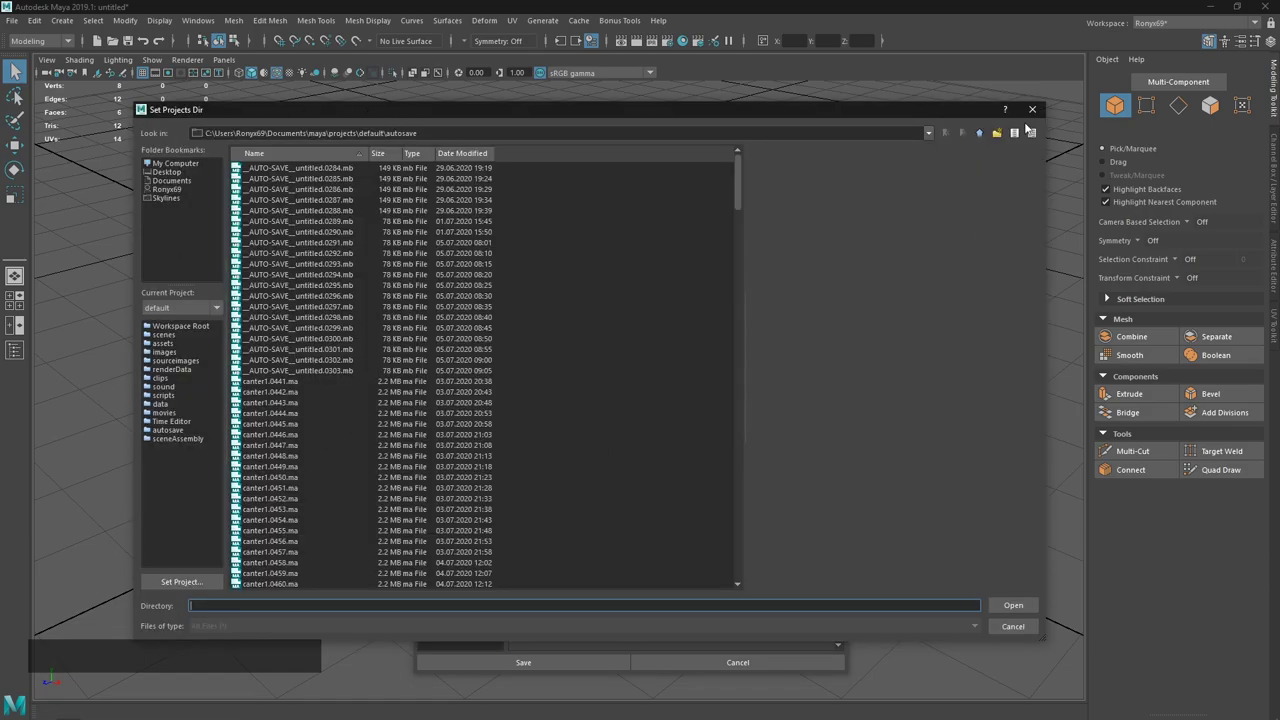
click(1033, 121)
click(638, 545)
click(787, 389)
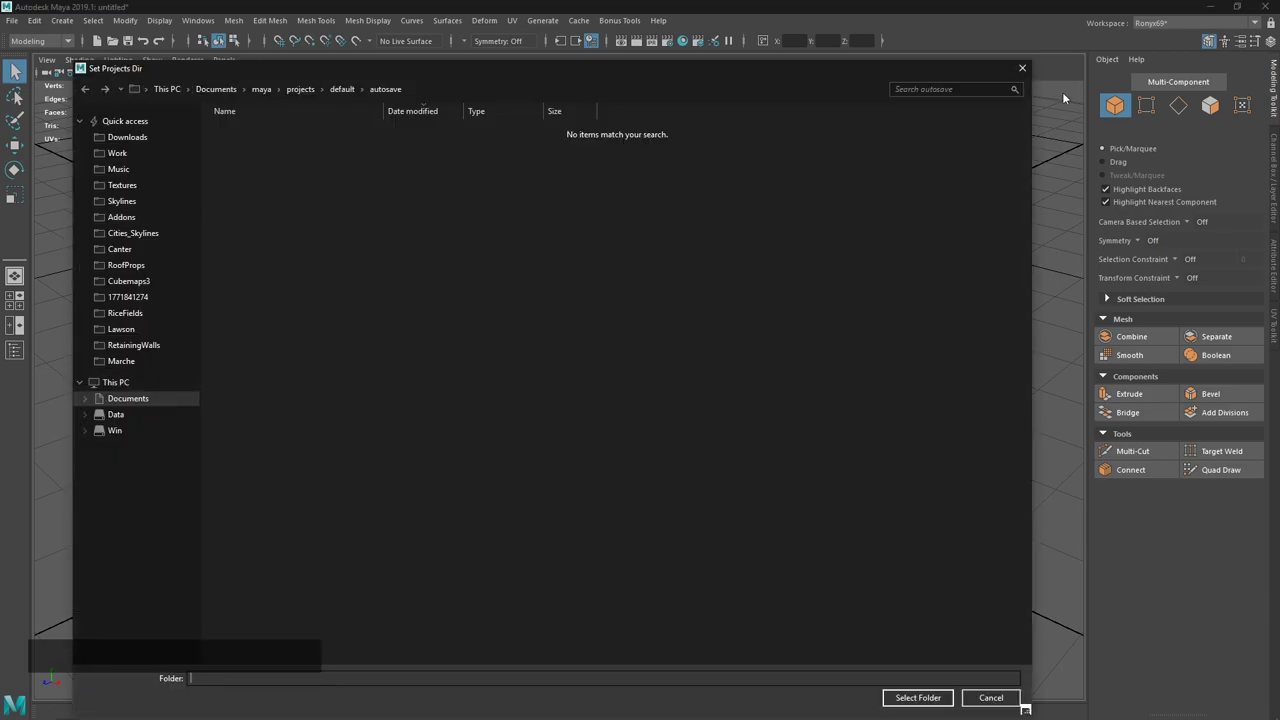
click(1023, 74)
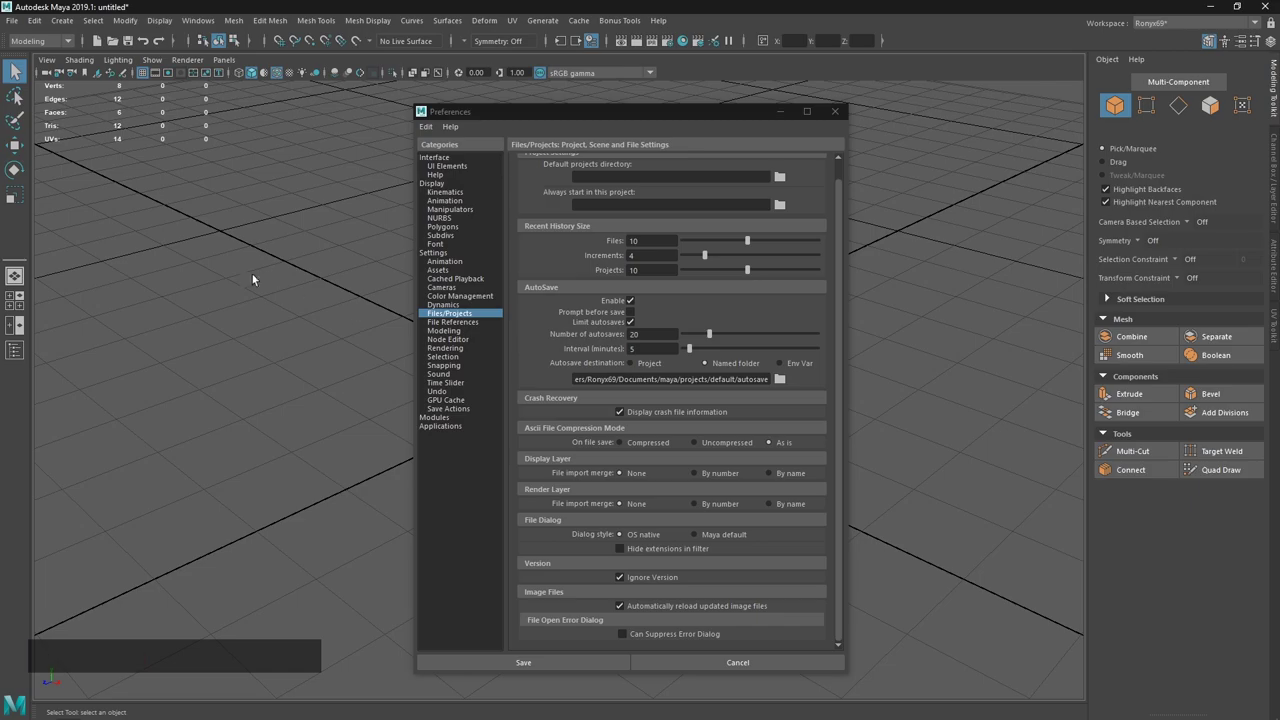
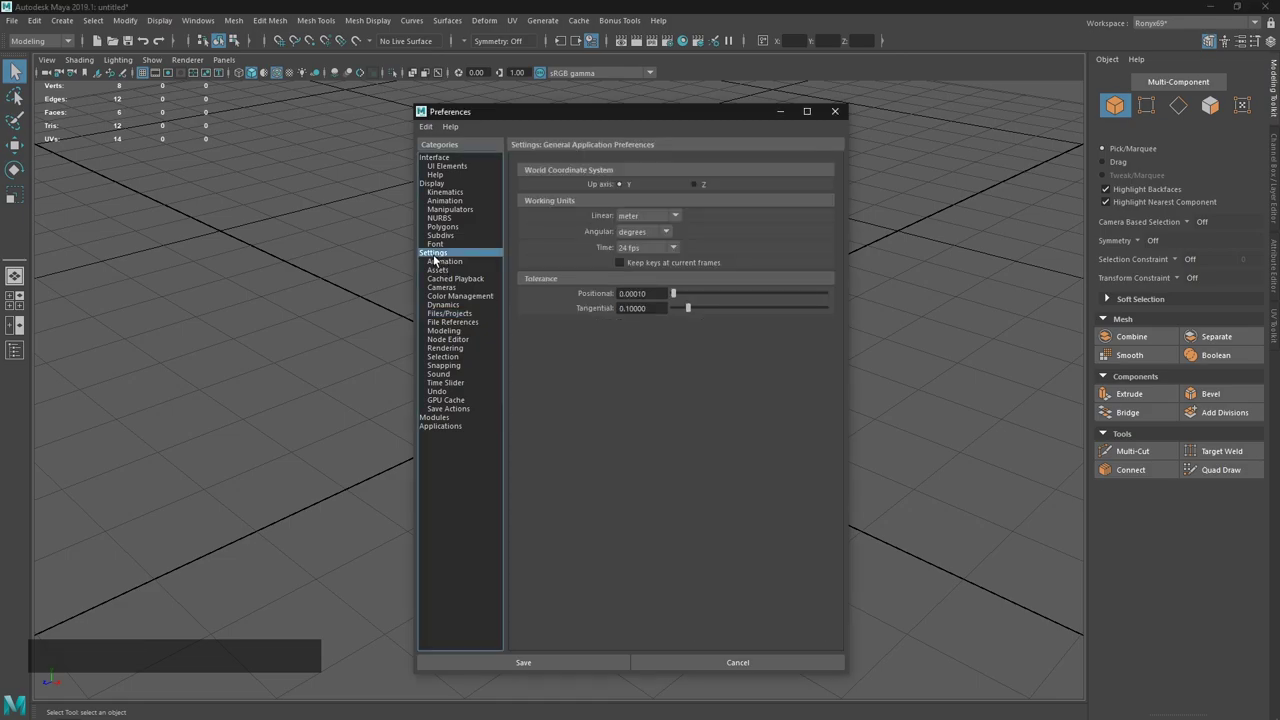
Show the Cameras preferences with default clipping 100 to 1,000,000 beside a closer cube view.
click(688, 225)
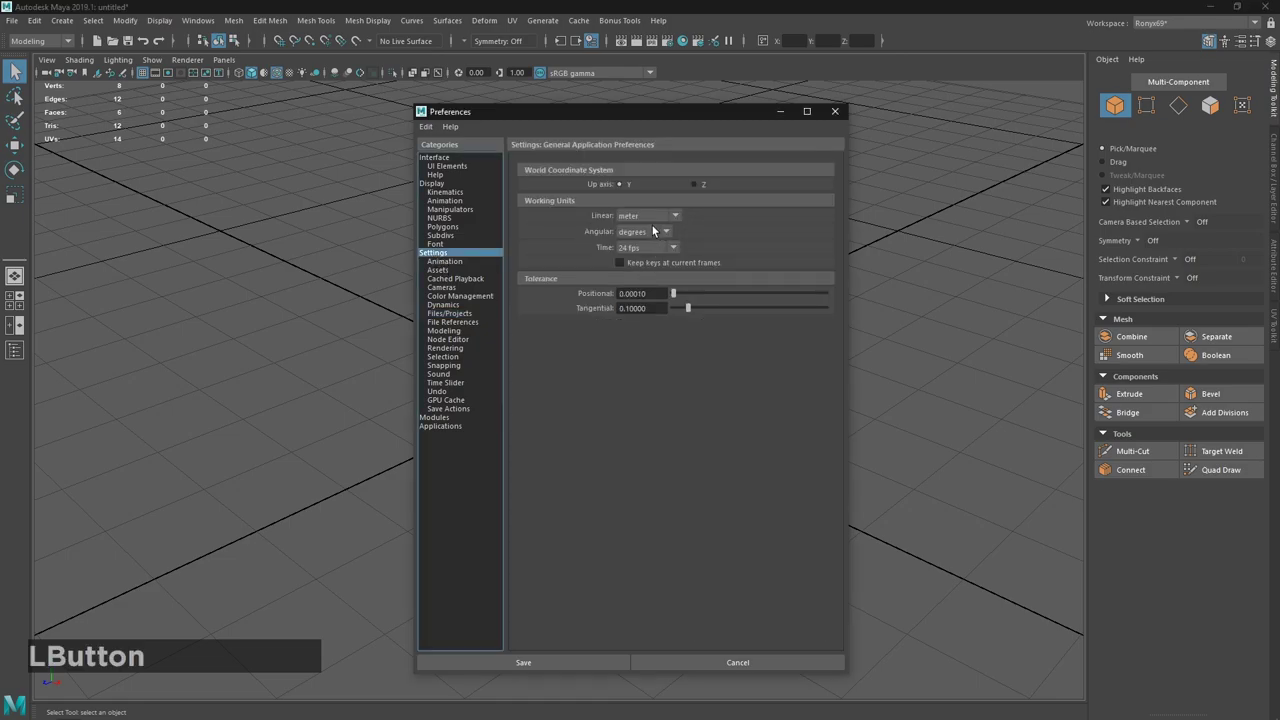
click(109, 714)
click(572, 4)
click(461, 291)
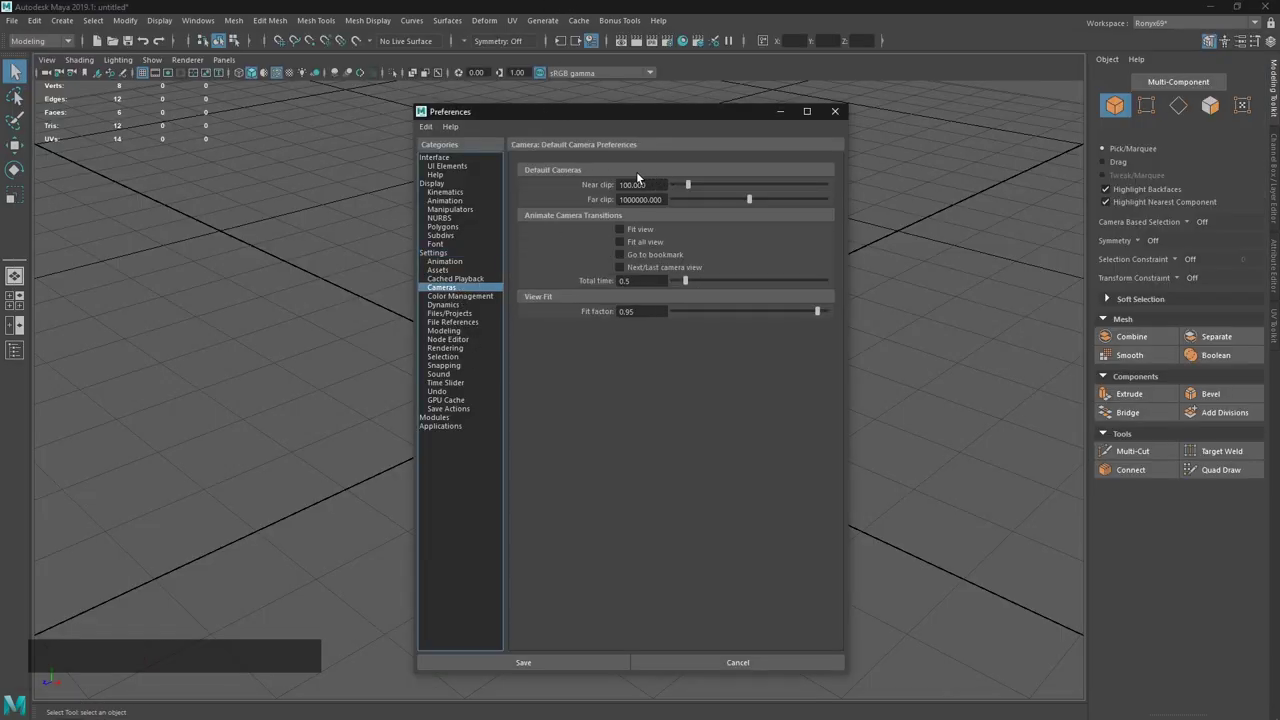
click(676, 127)
right_click(689, 415)
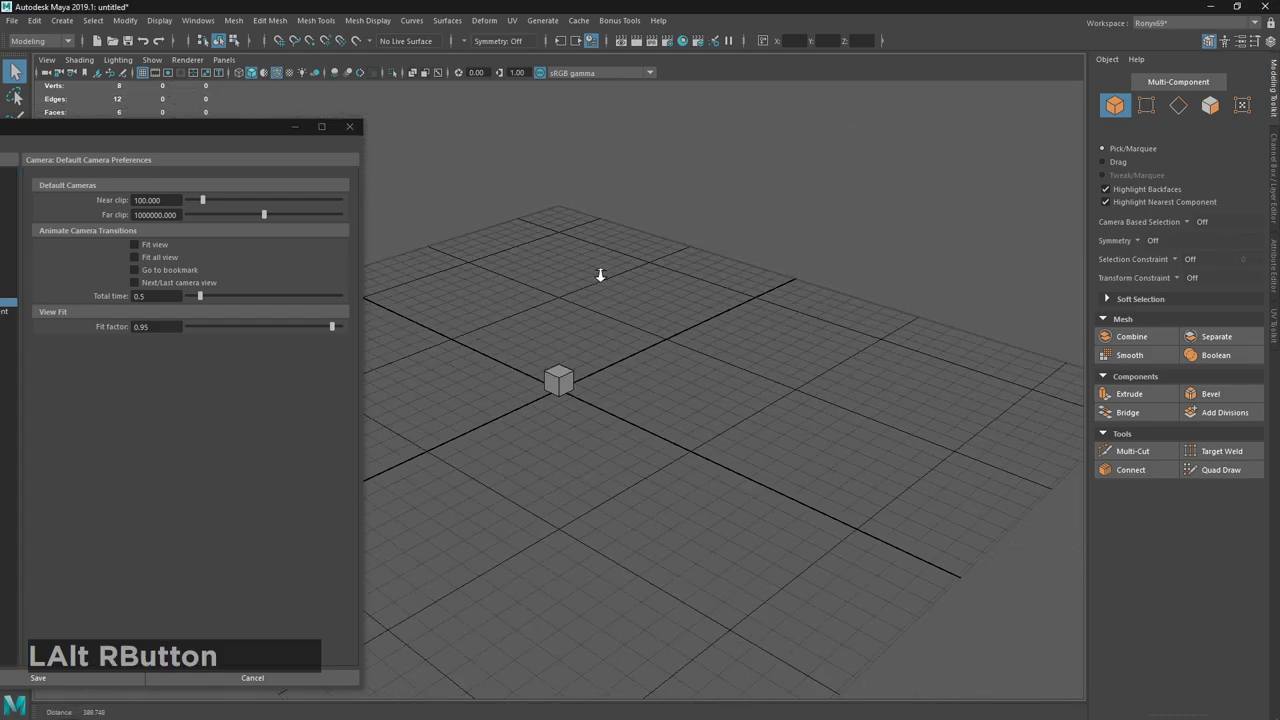
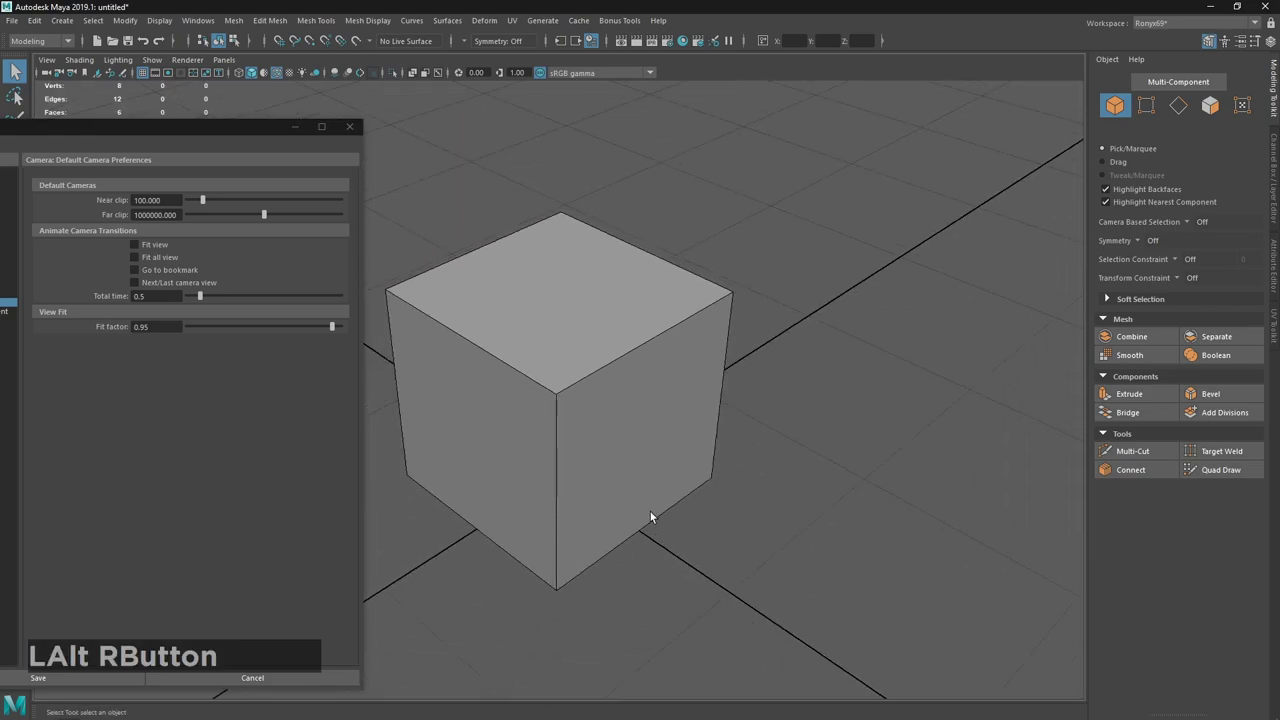
key(alt+Tab)
Read the Sublime notes, then view the cslmodding mayakeys hotkey reference page in Chrome.
click(397, 379)
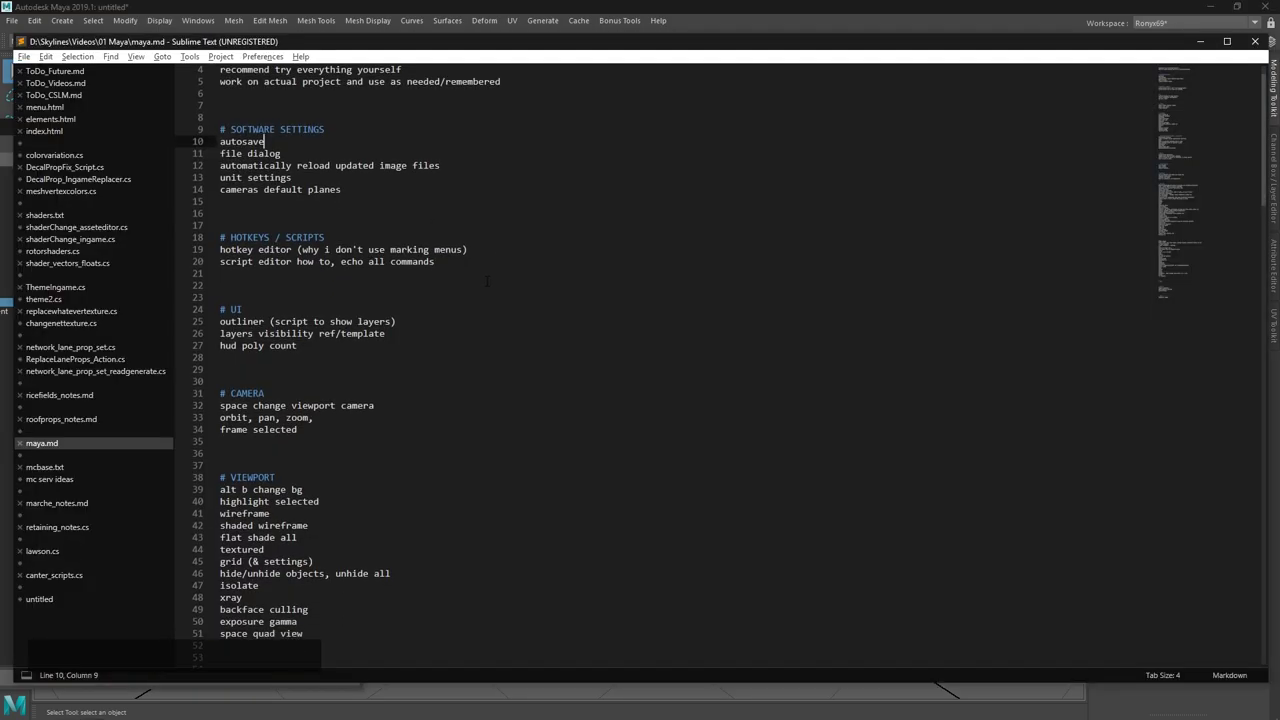
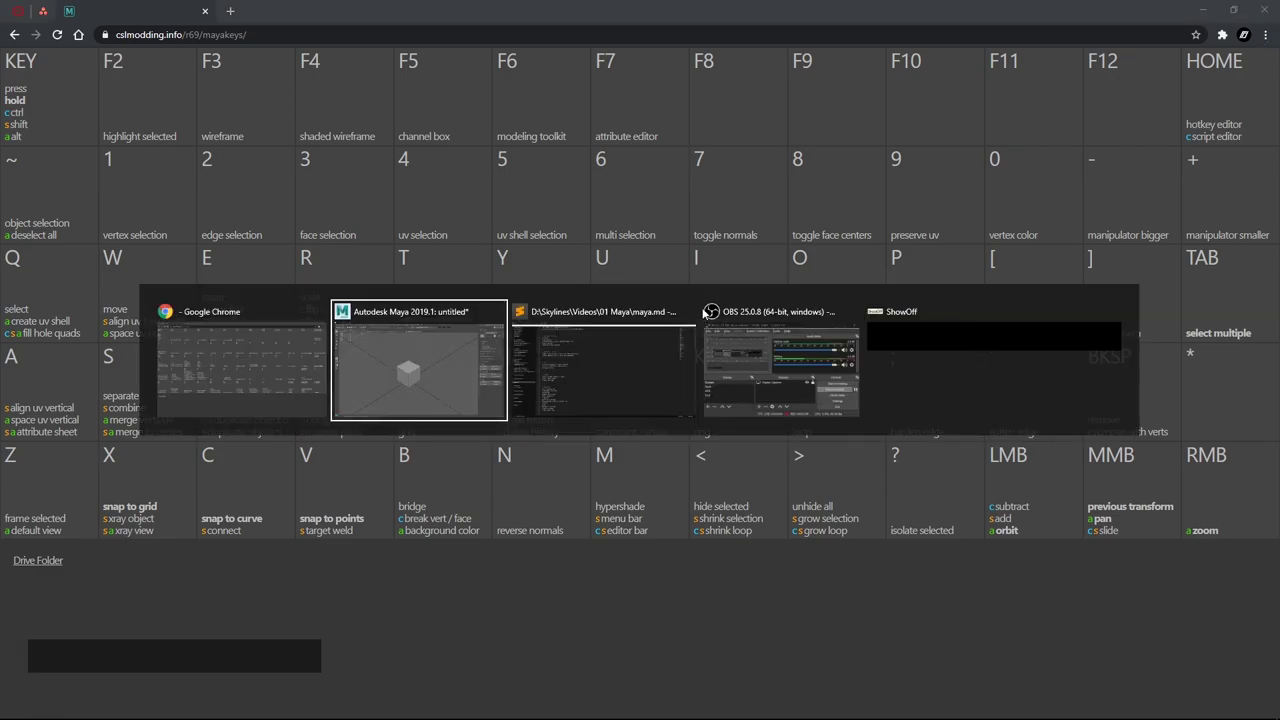
click(629, 225)
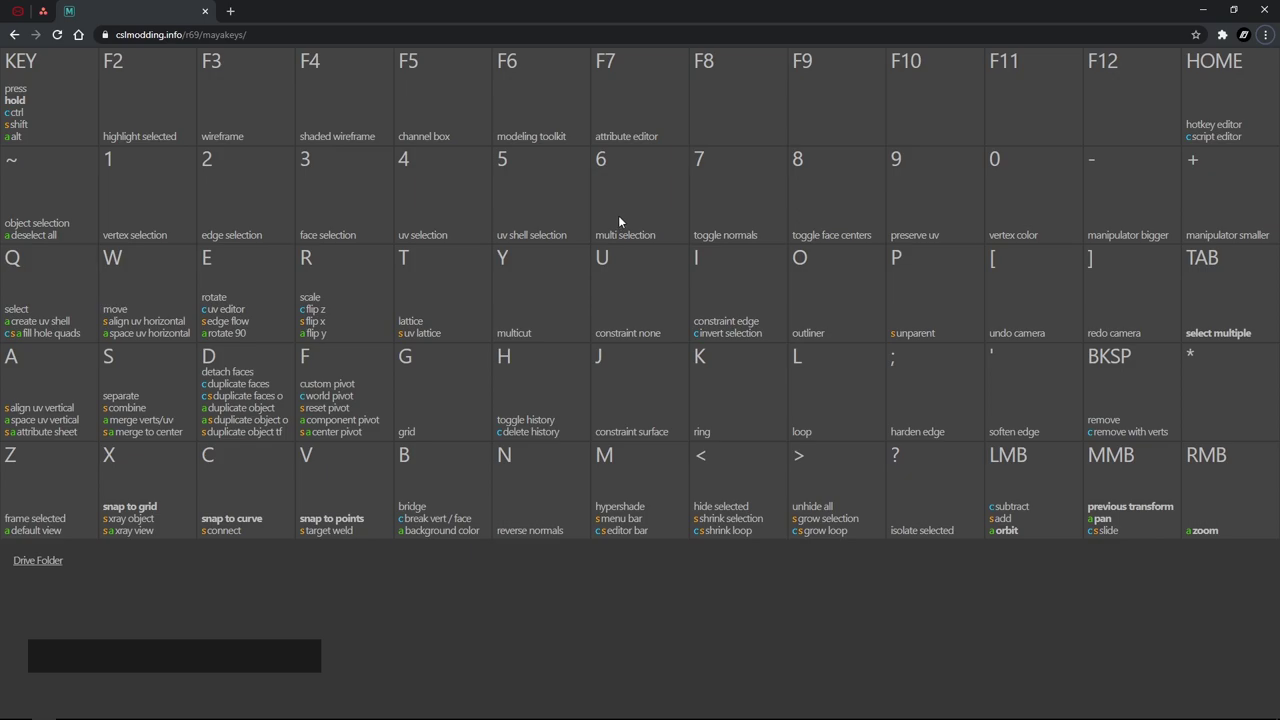
key(alt+Tab)
key(alt+Tab)
click(620, 382)
Show hotkeys for Custom Scripts in the Hotkey Editor, then close it.
key(Home)
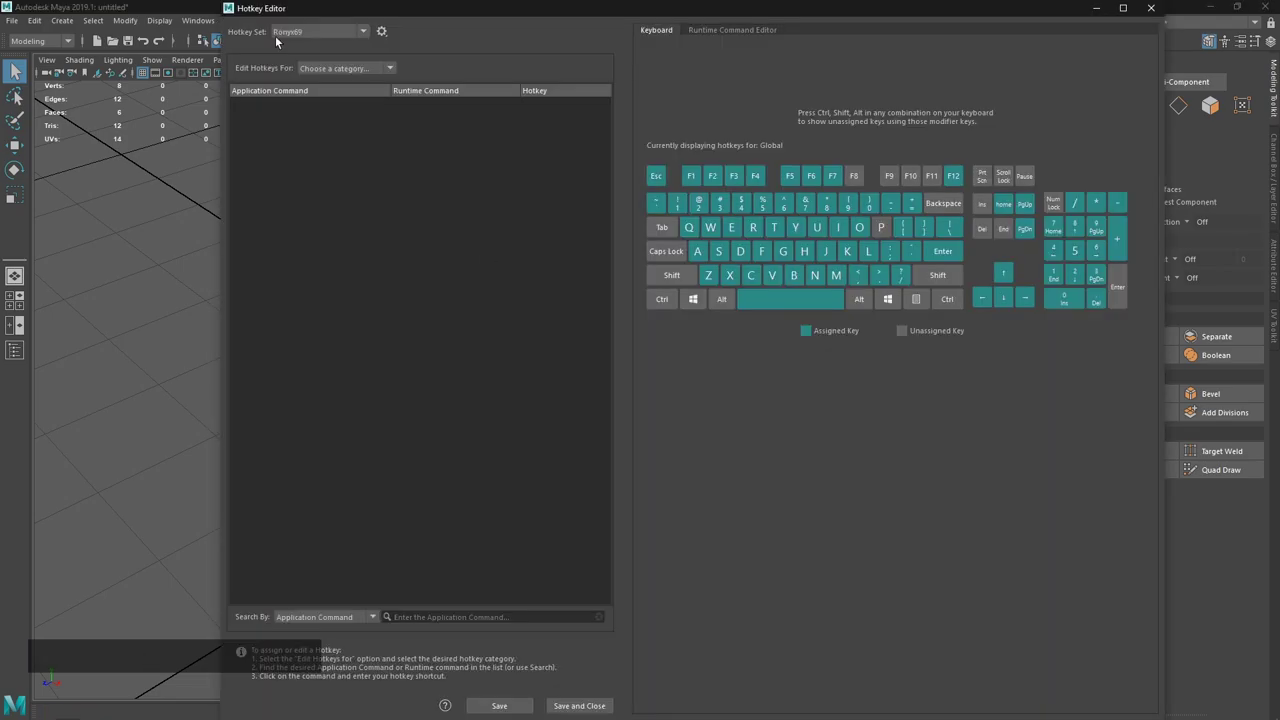
click(364, 12)
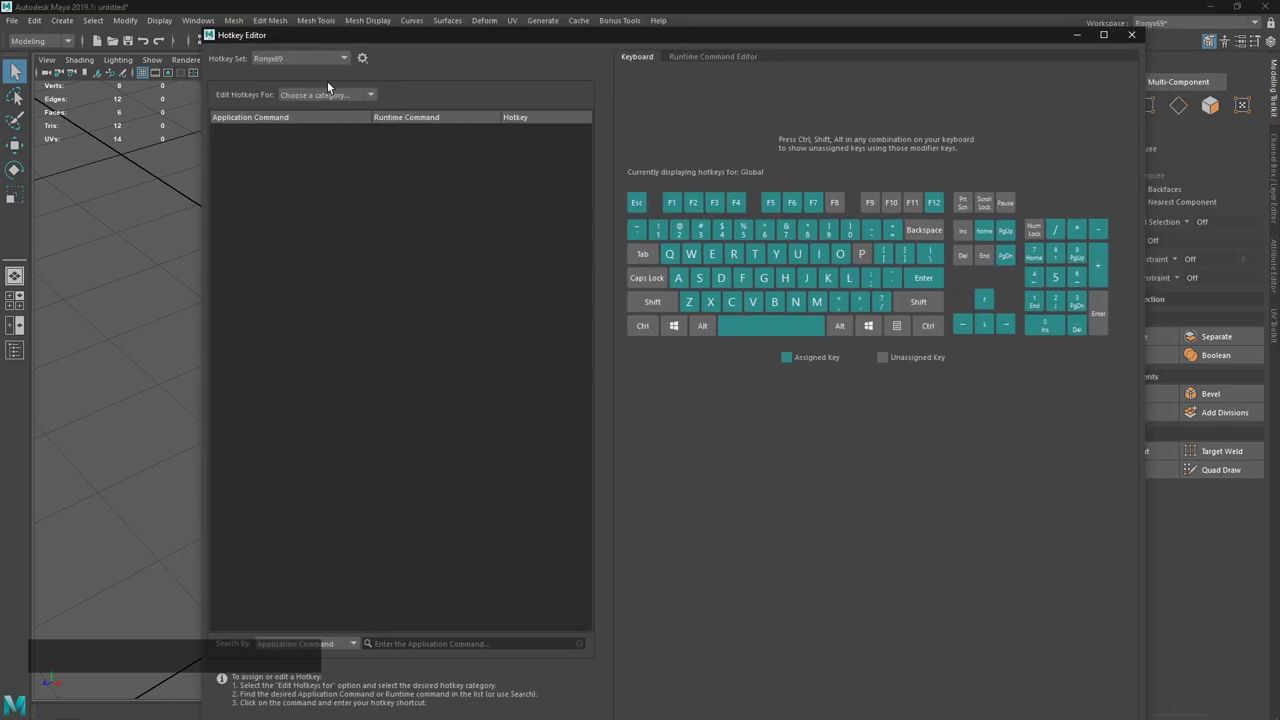
click(337, 109)
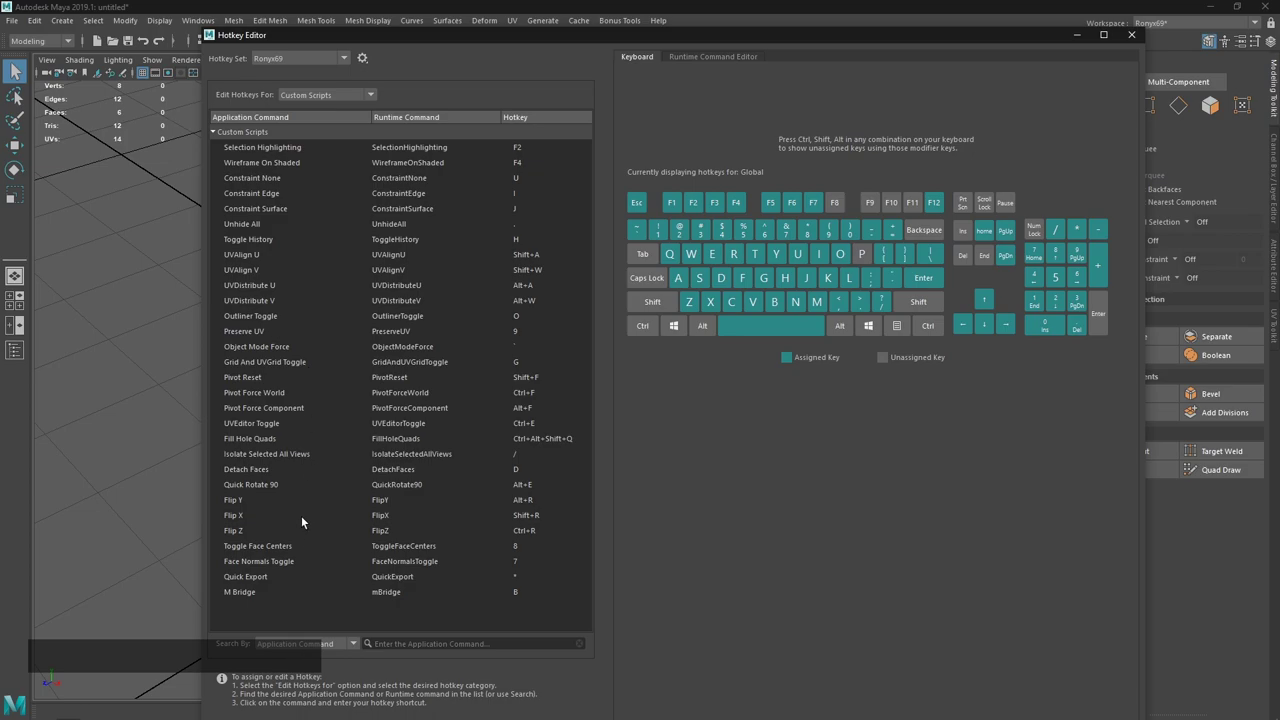
click(1132, 38)
Browse Windows > General Editors, then return to the notes in Sublime Text.
click(315, 178)
click(211, 25)
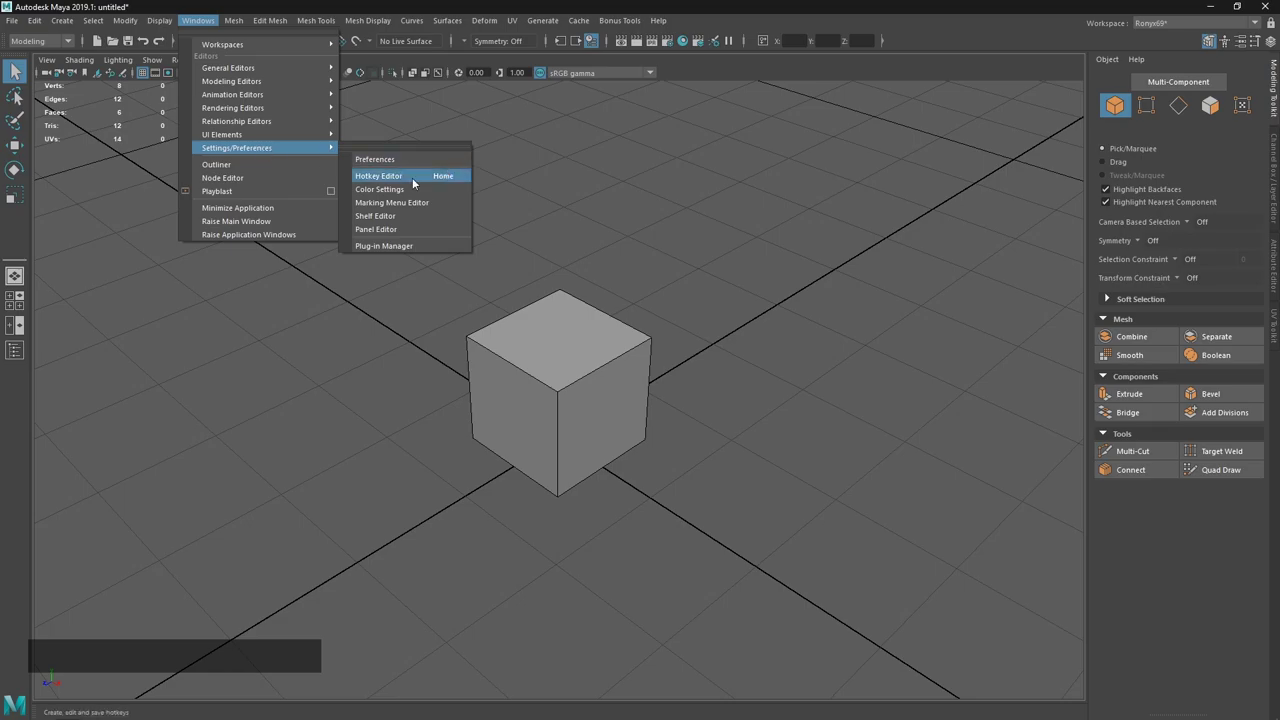
click(644, 187)
key(alt+Tab)
click(599, 369)
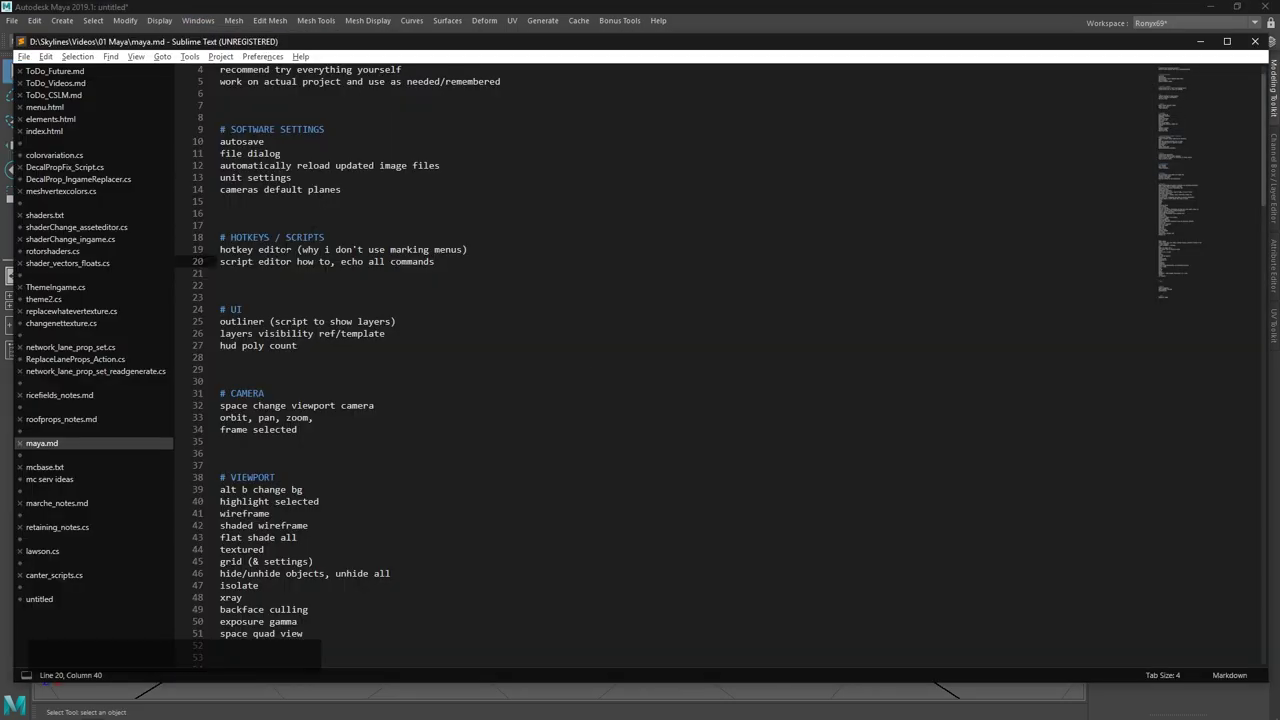
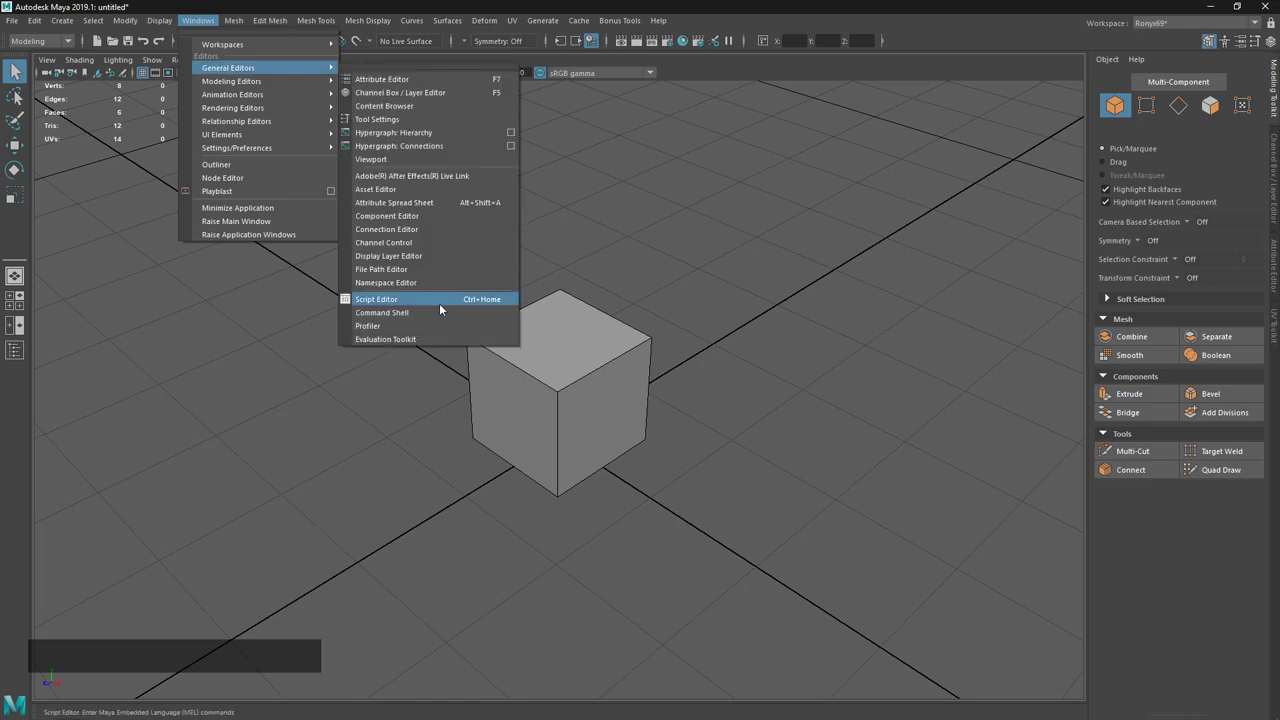
Enable Echo All Commands in the Script Editor.
click(445, 309)
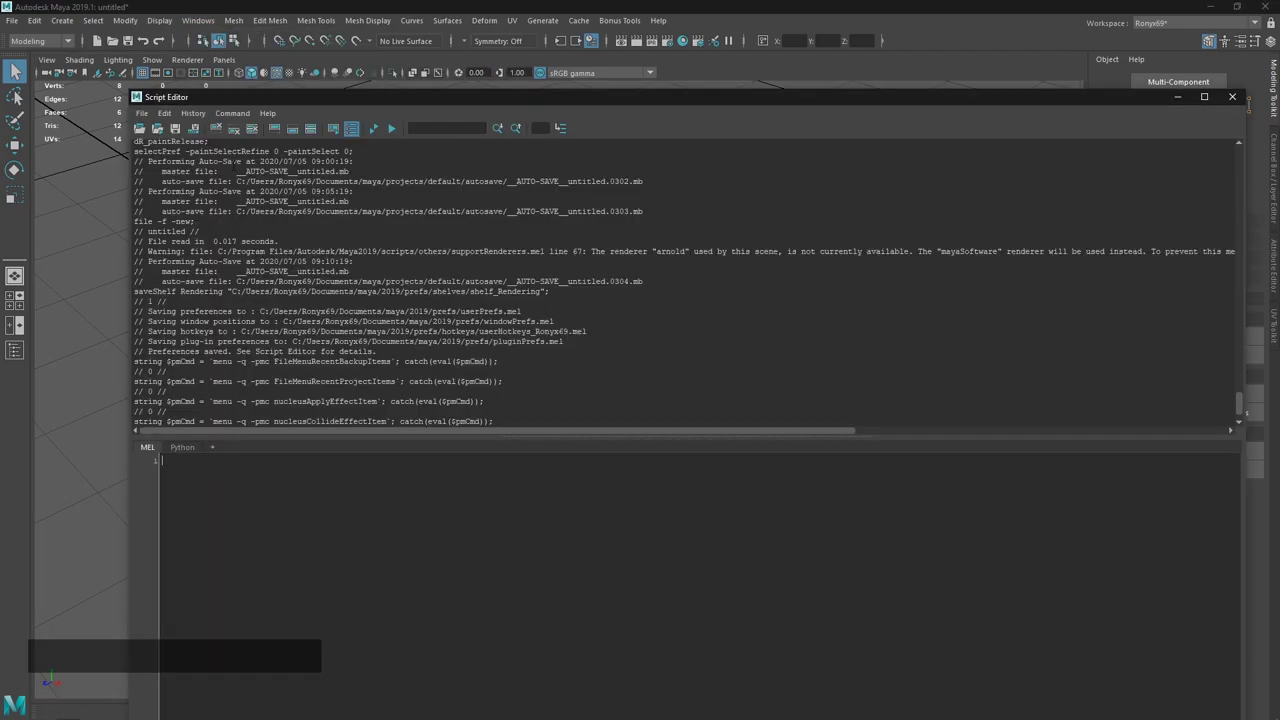
click(201, 123)
click(209, 151)
click(73, 208)
Toggle the Outliner on and off so the Script Editor logs the commands.
click(24, 357)
click(24, 357)
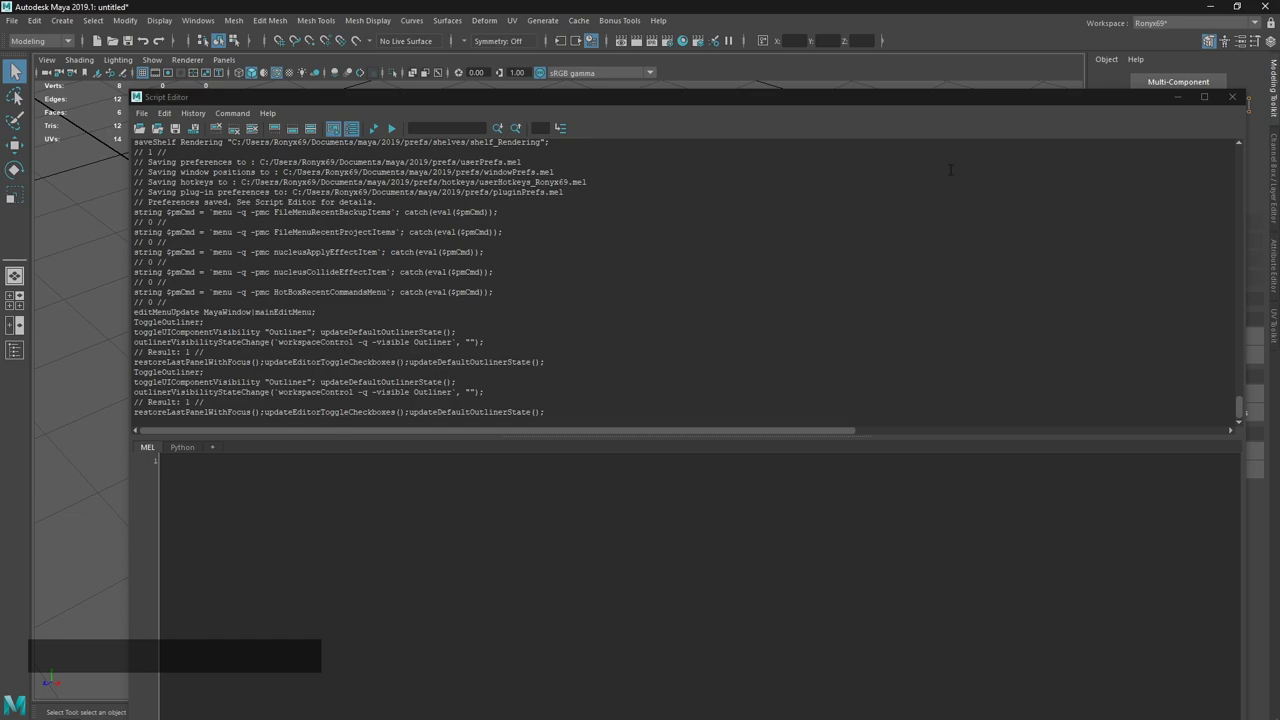
text(on)
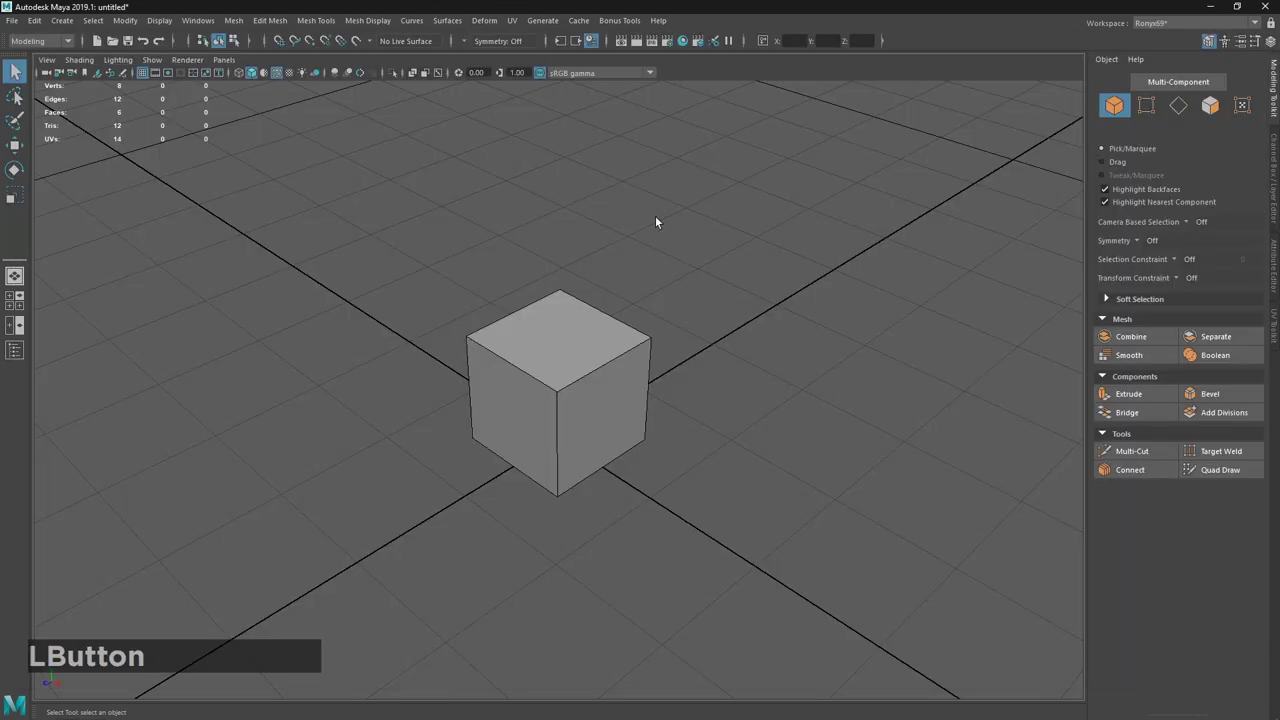
Show the Outliner listing all scene nodes rather than DAG objects only.
key(o)
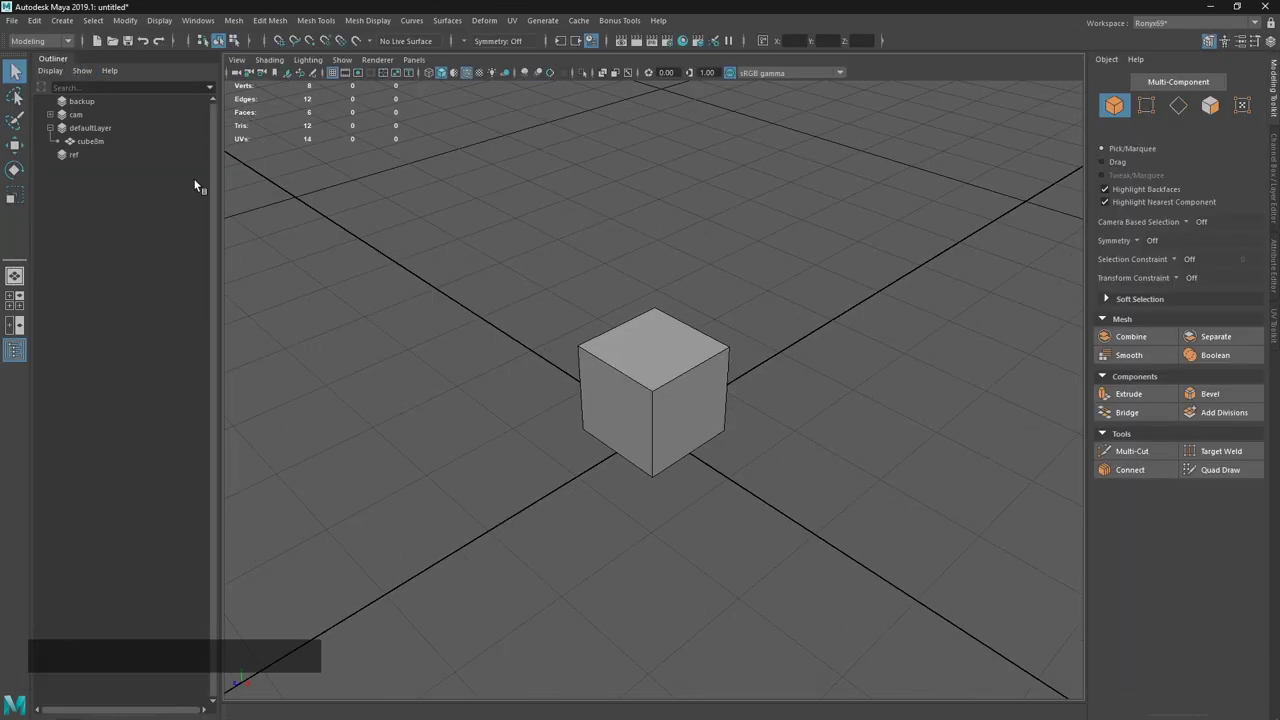
click(16, 347)
click(15, 351)
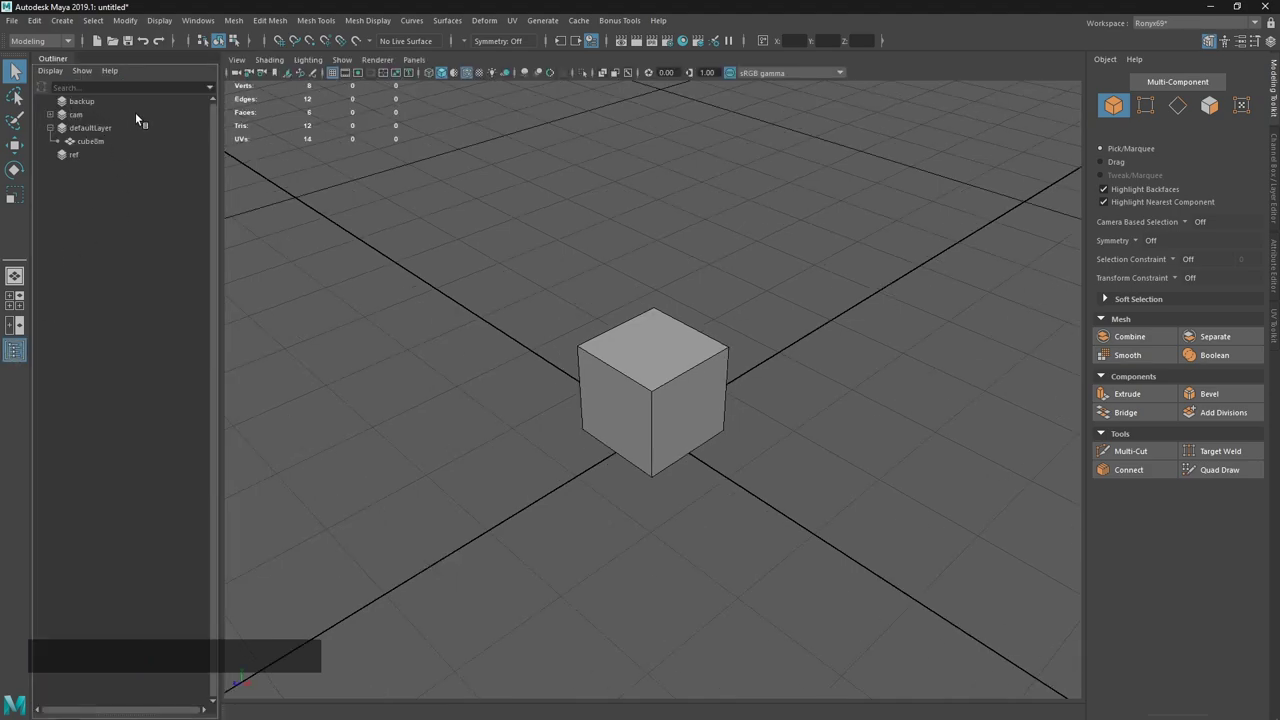
click(57, 72)
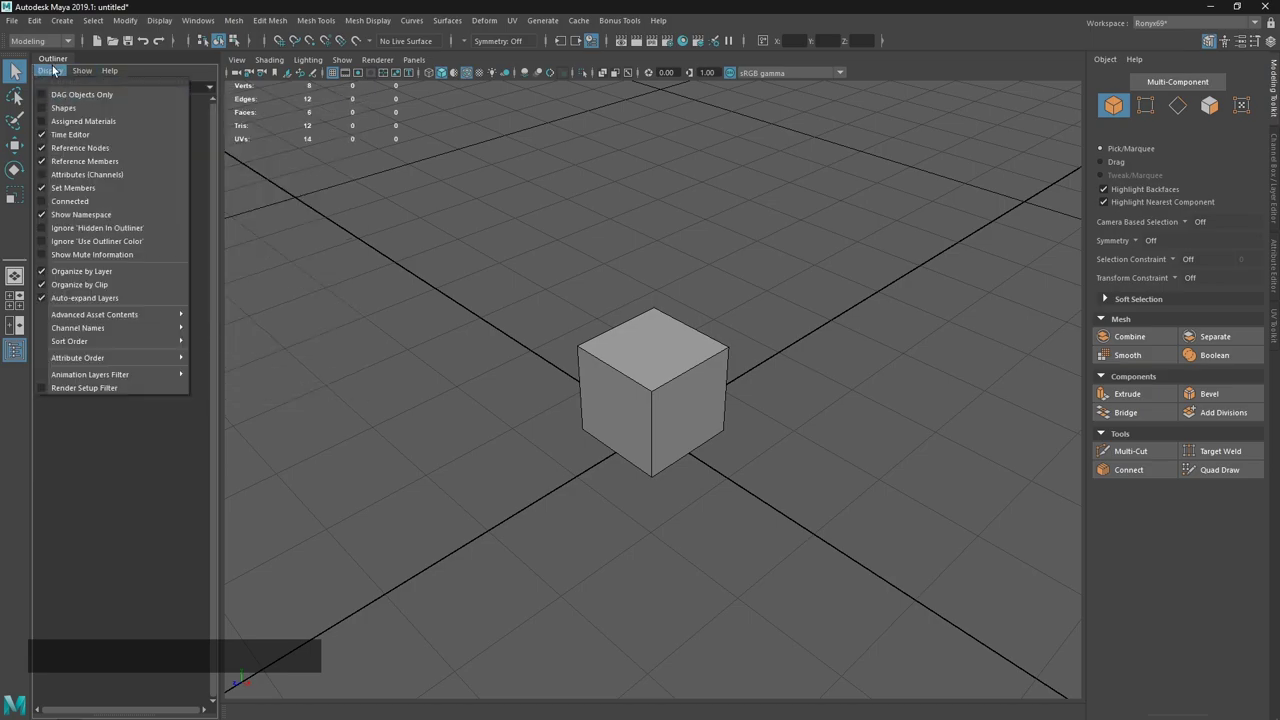
click(64, 99)
click(114, 141)
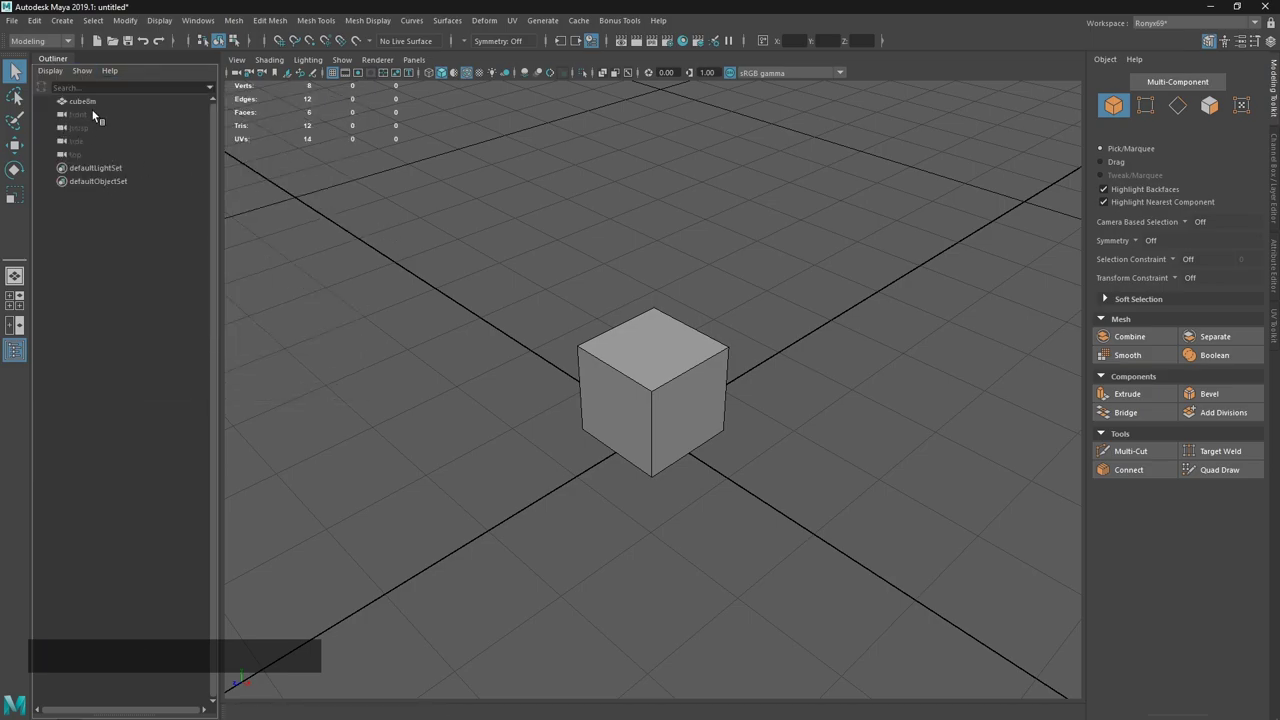
Duplicate the cube, move the copy aside, and expand defaultLayer to show both cubes.
click(654, 400)
key(alt+d)
key(w)
click(619, 457)
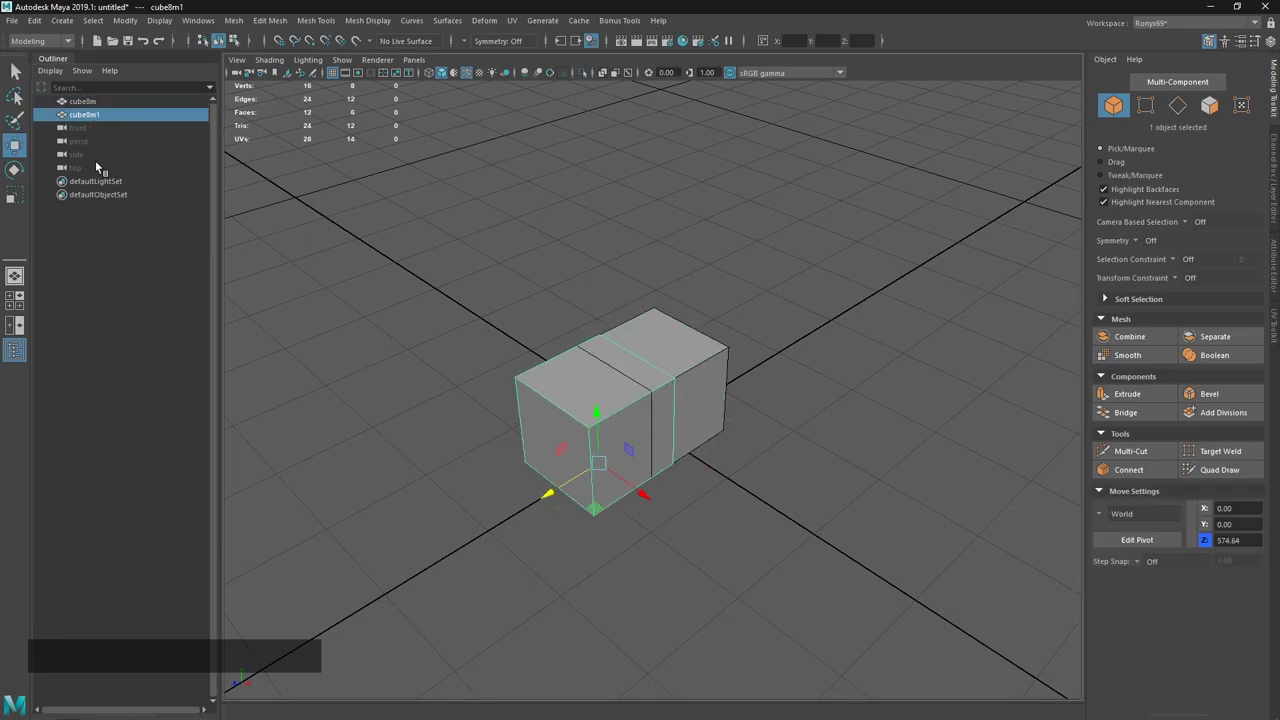
click(393, 241)
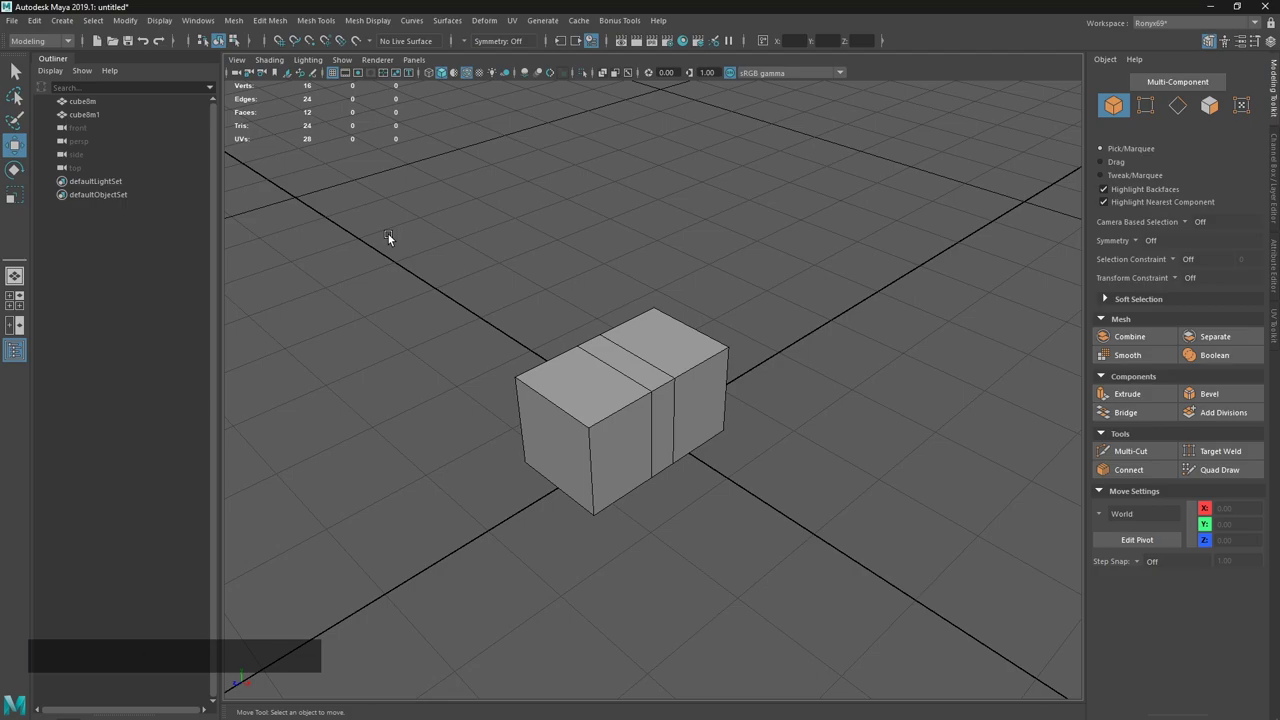
key(o)
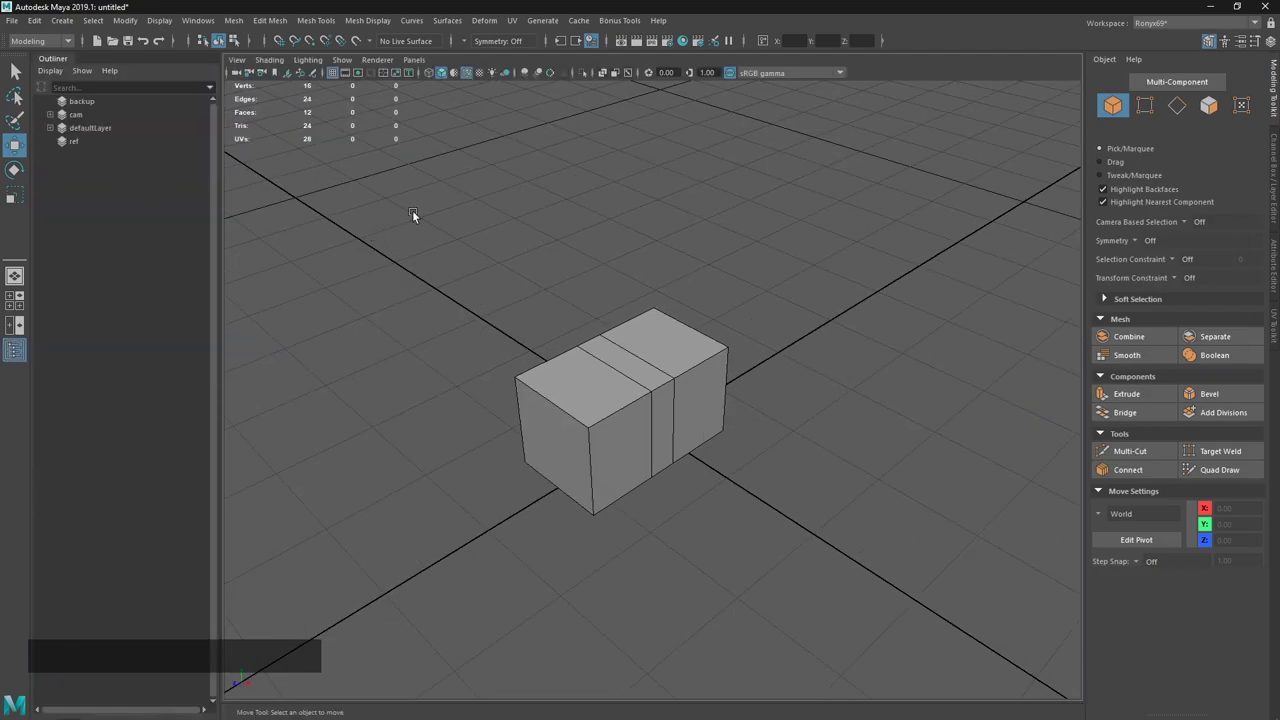
key(o)
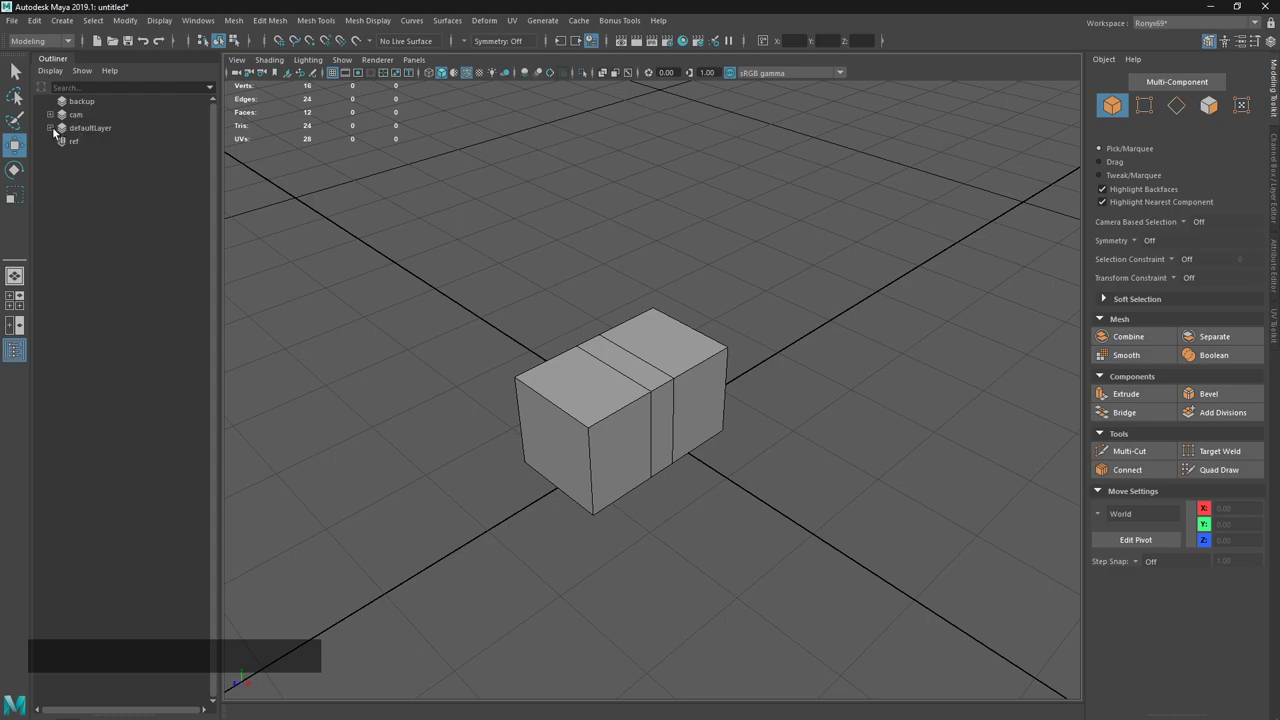
click(54, 128)
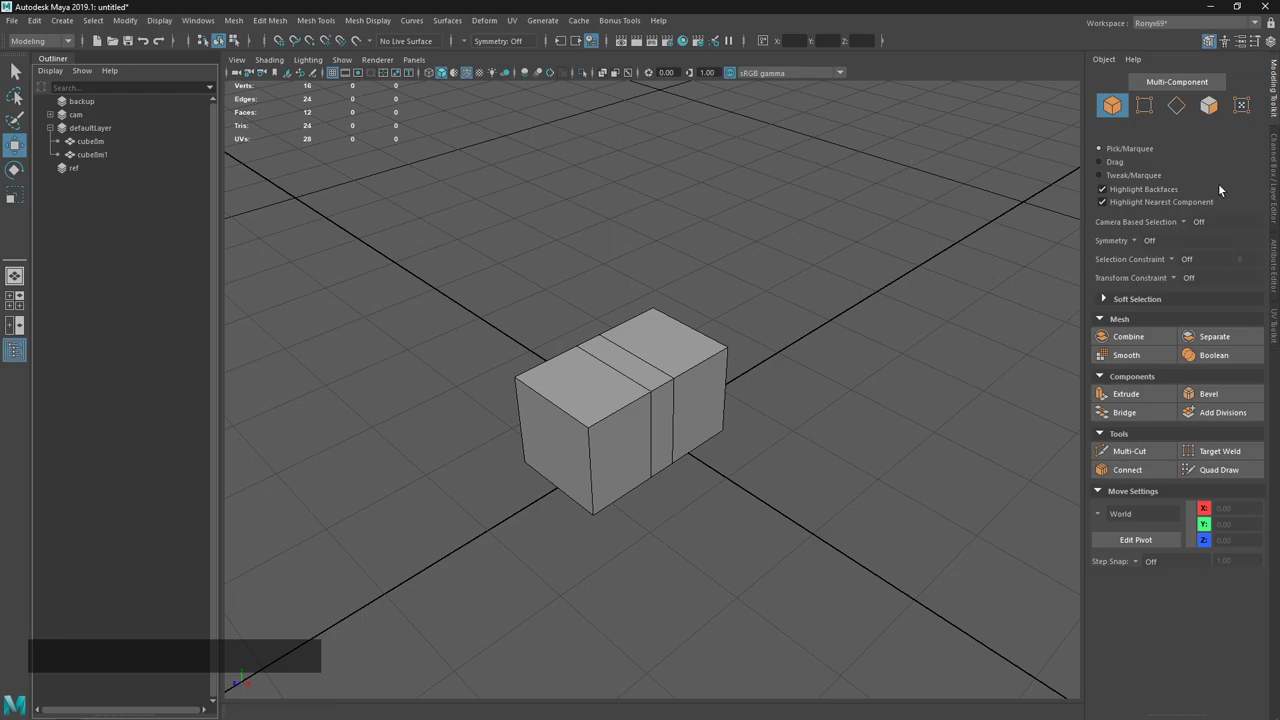
Show the Channel Box / Layer Editor with backup, ref and cam layers, then the Modeling Toolkit.
click(1276, 181)
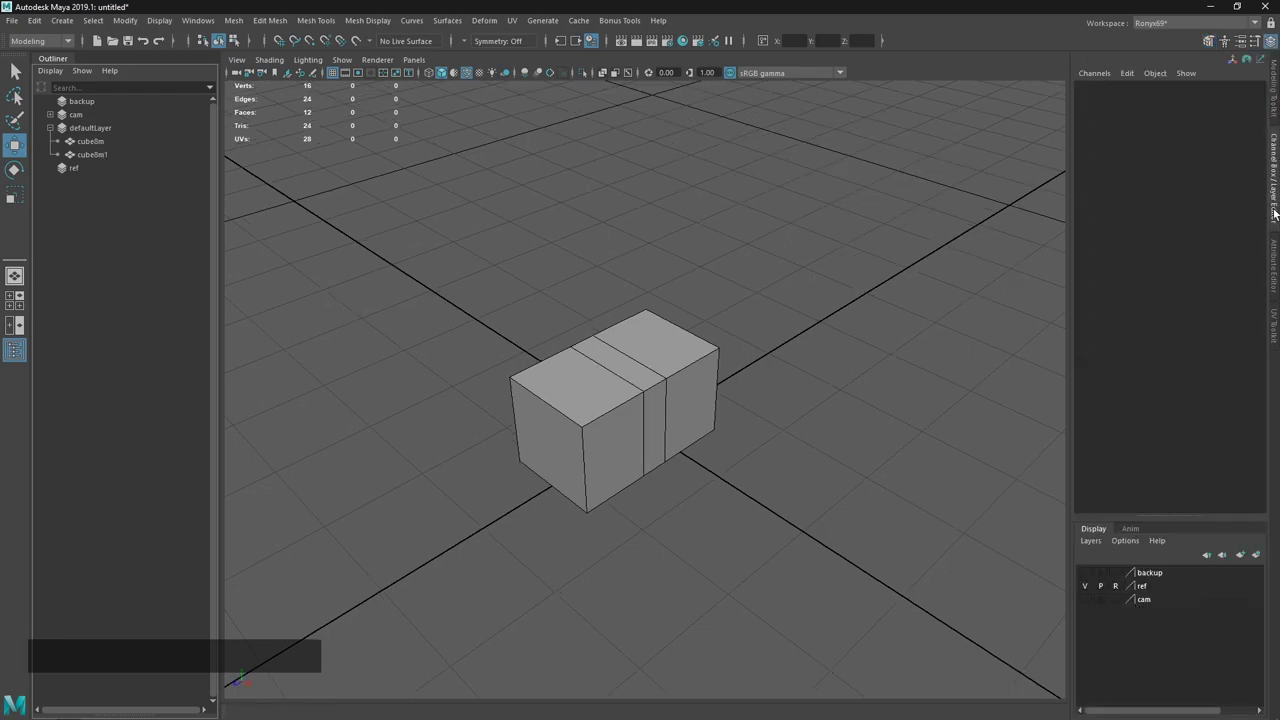
click(208, 26)
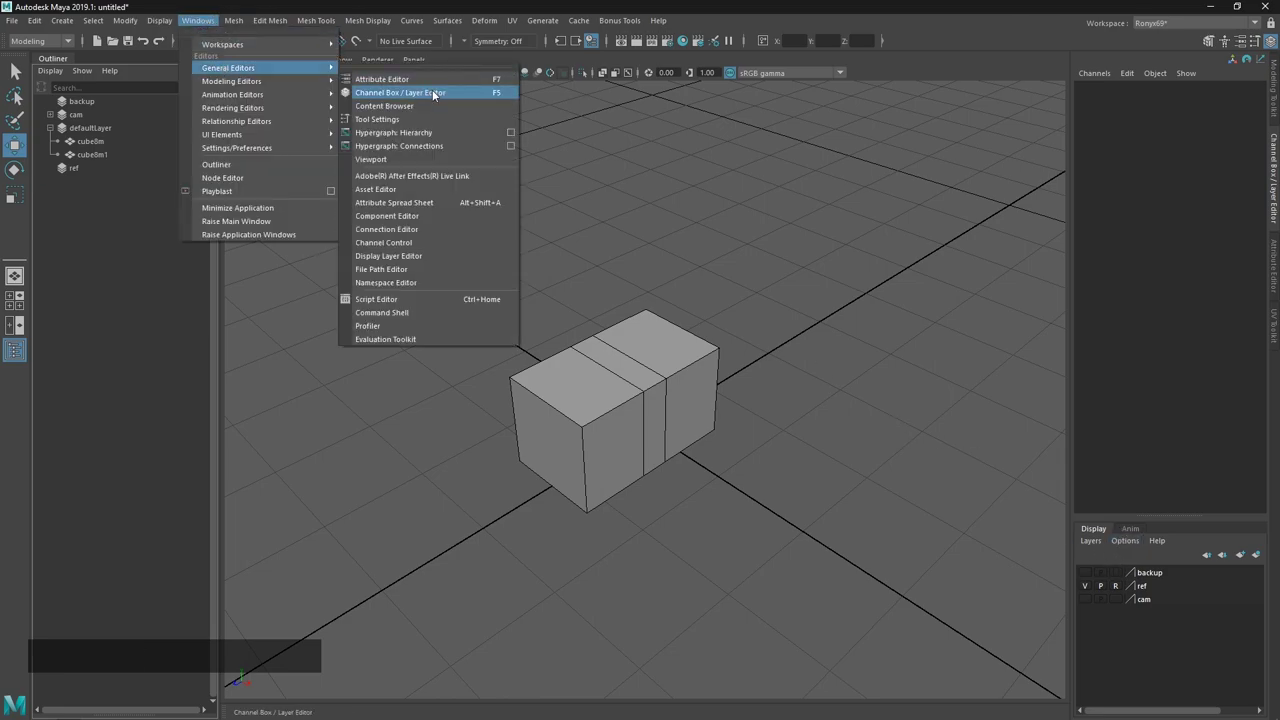
click(940, 344)
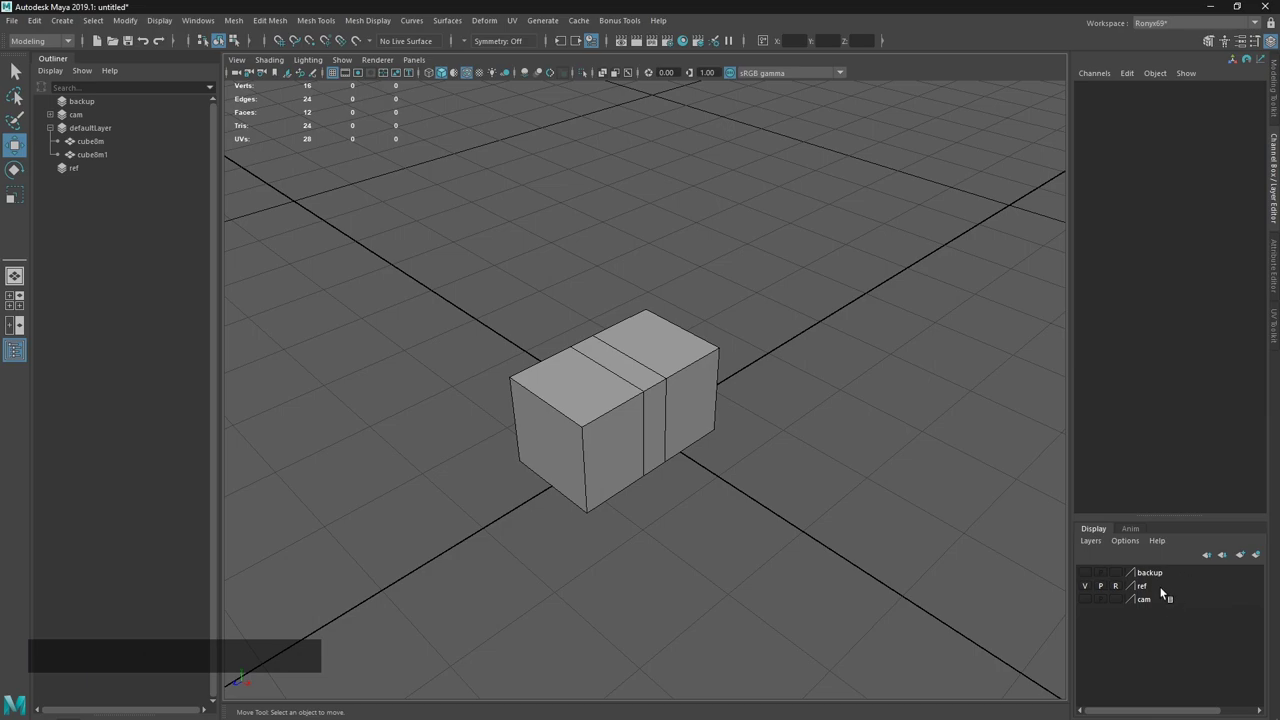
click(1279, 117)
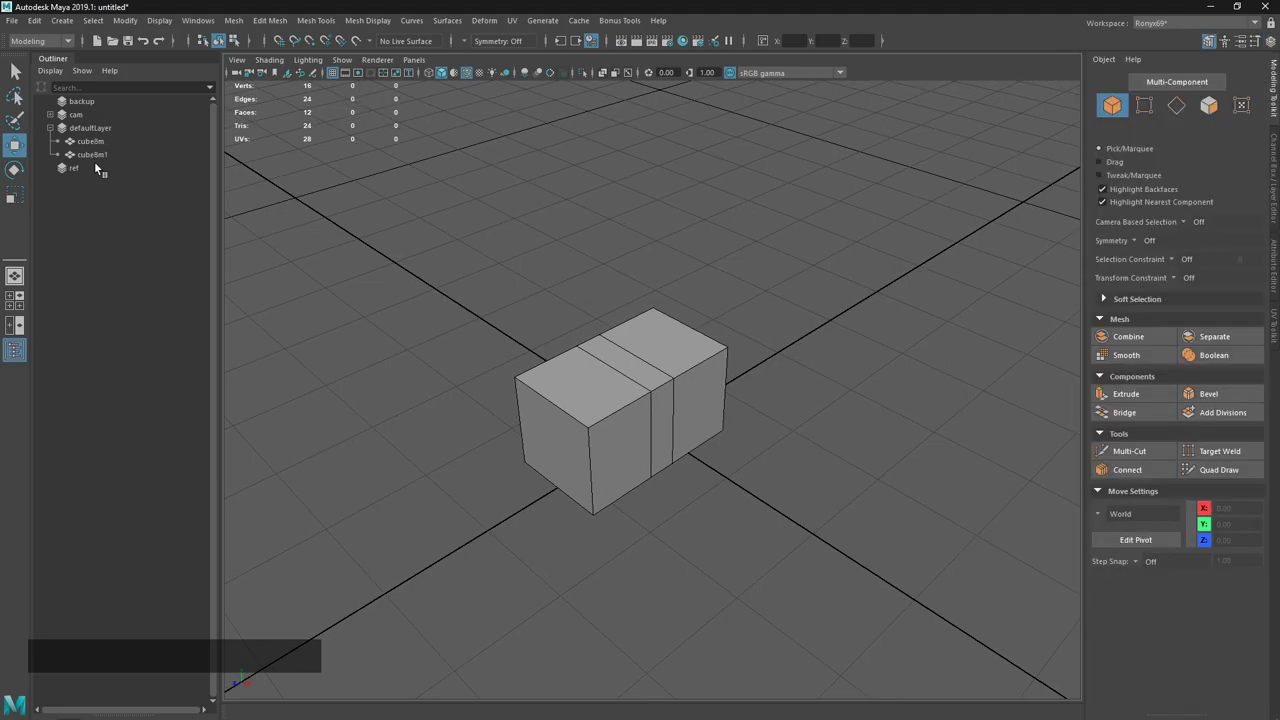
key(alt+Tab)
Read the UI section of maya.md, then return to Maya with cube8m1 selected.
click(461, 390)
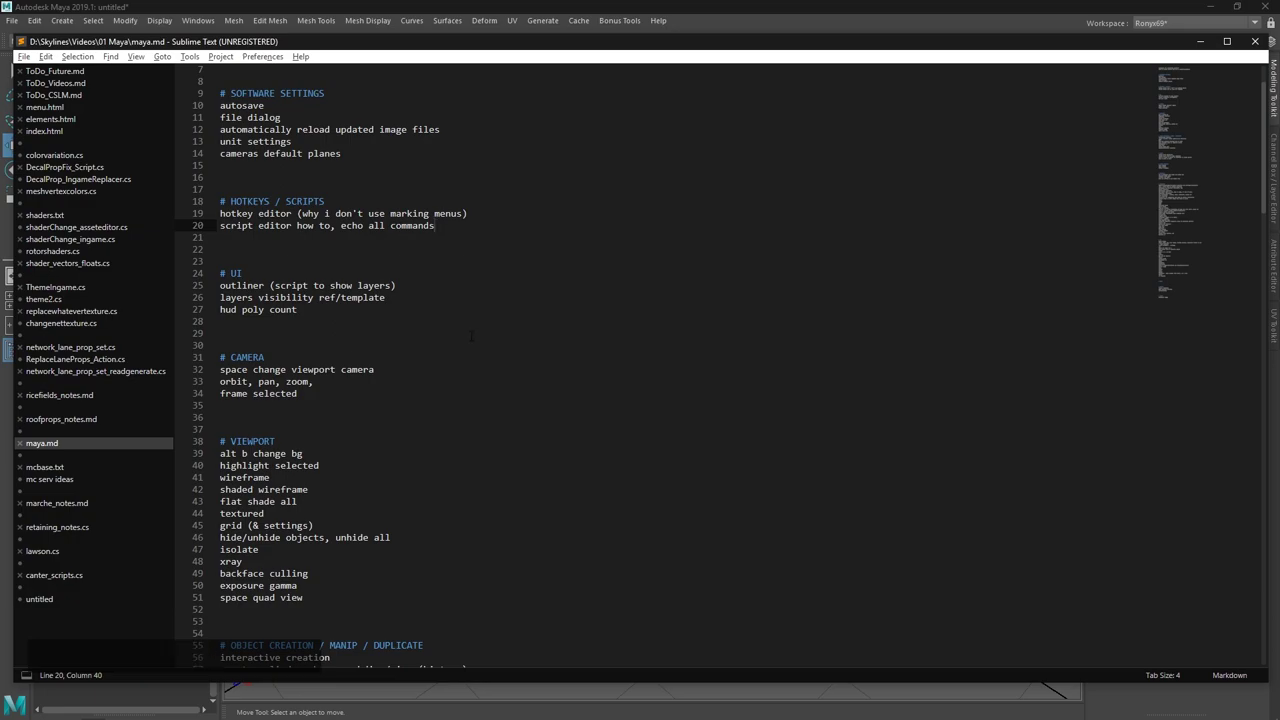
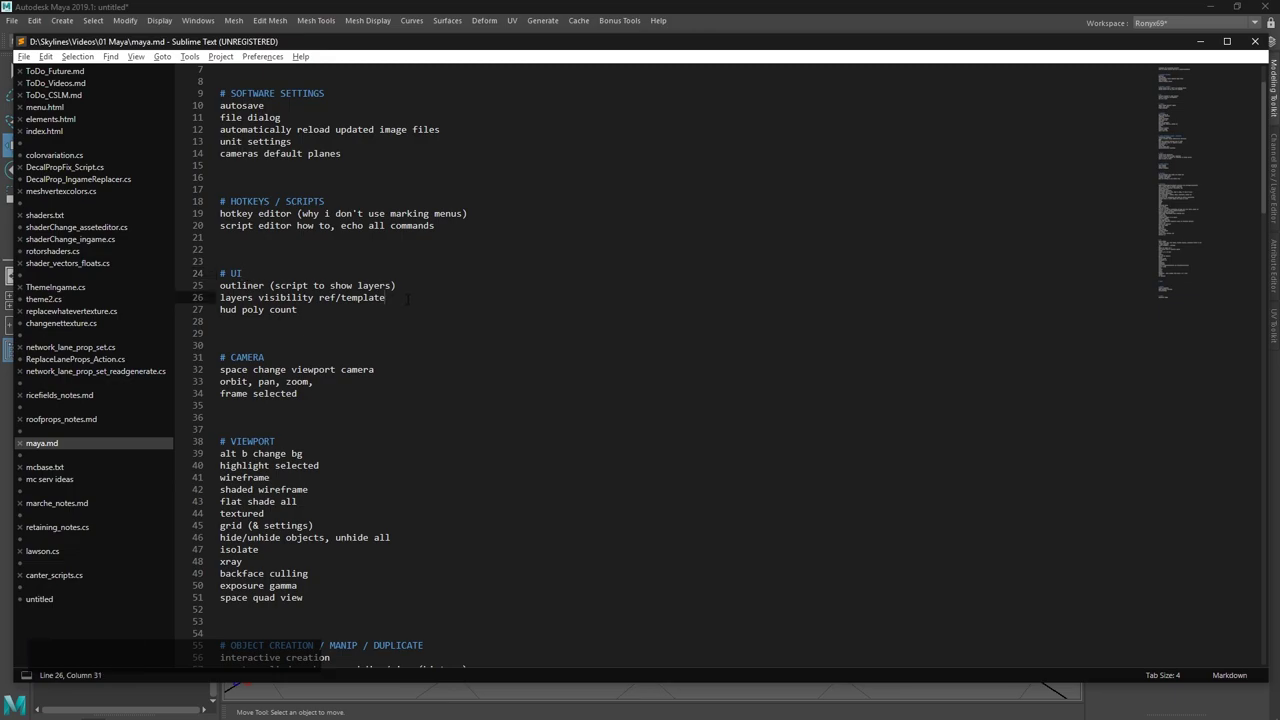
click(556, 2)
click(1272, 151)
click(557, 551)
click(563, 493)
Add the selected second cube to the ref layer.
click(1090, 586)
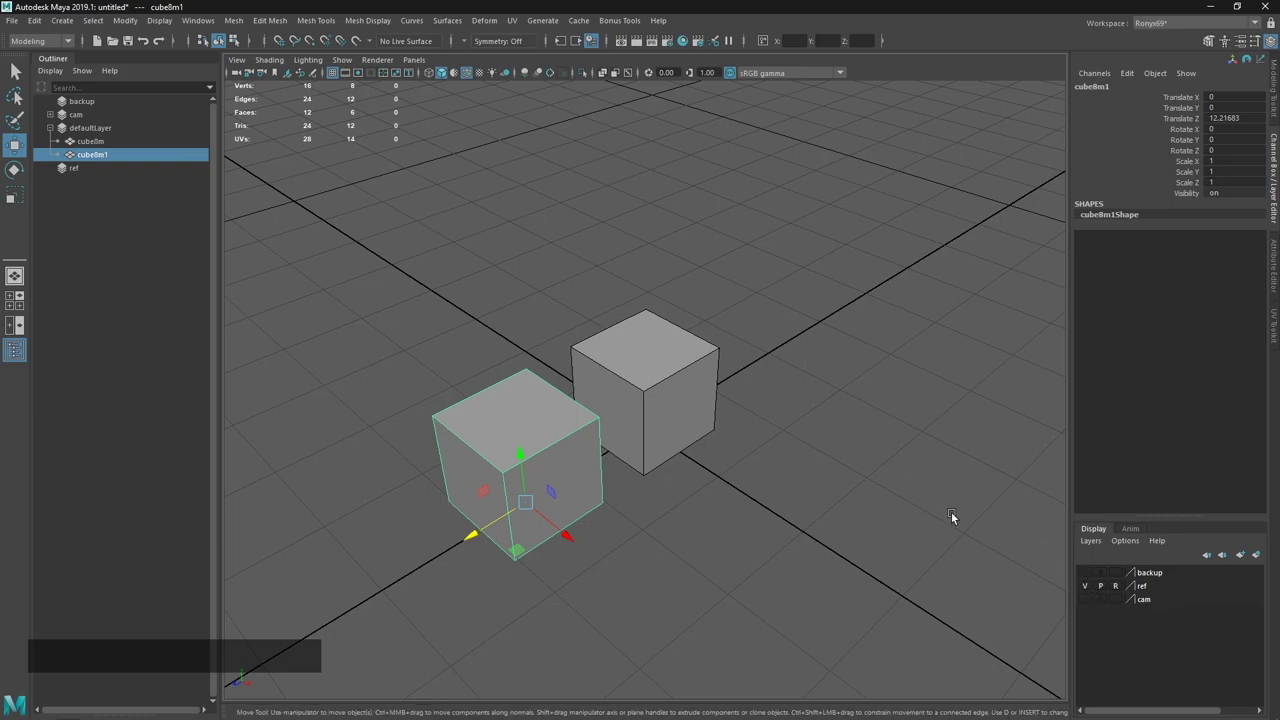
click(469, 437)
right_click(1148, 591)
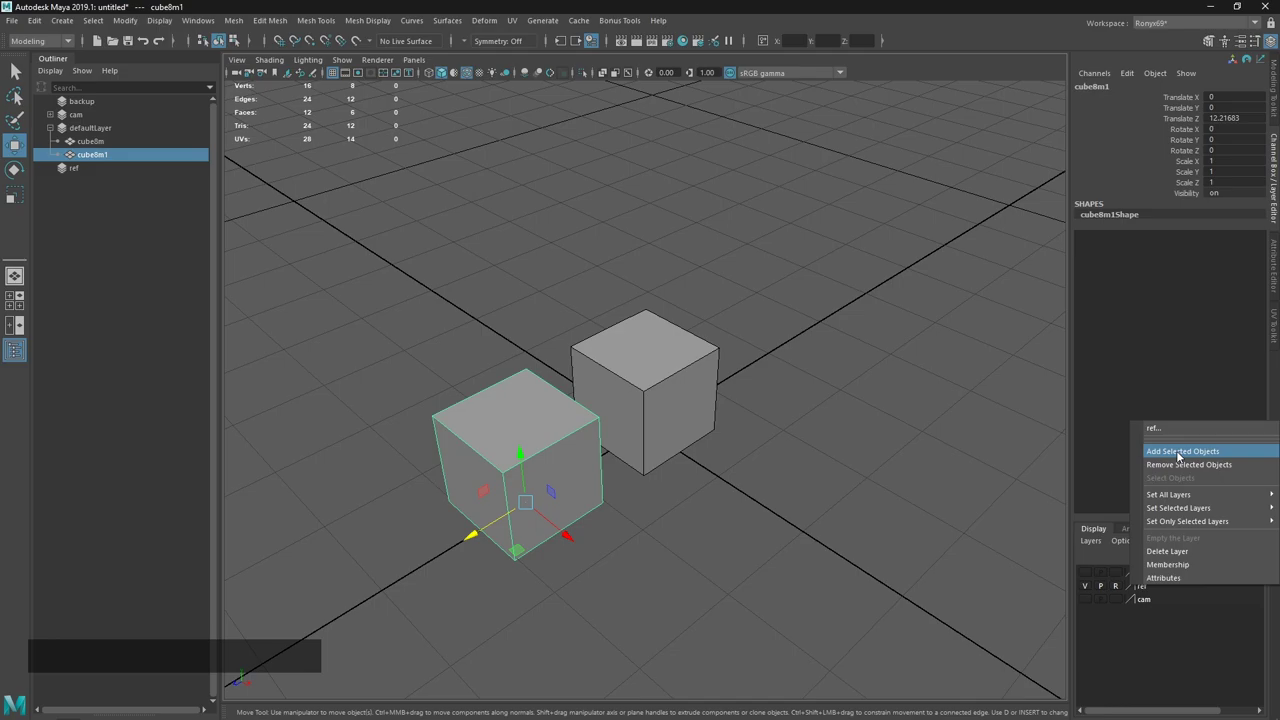
click(1180, 453)
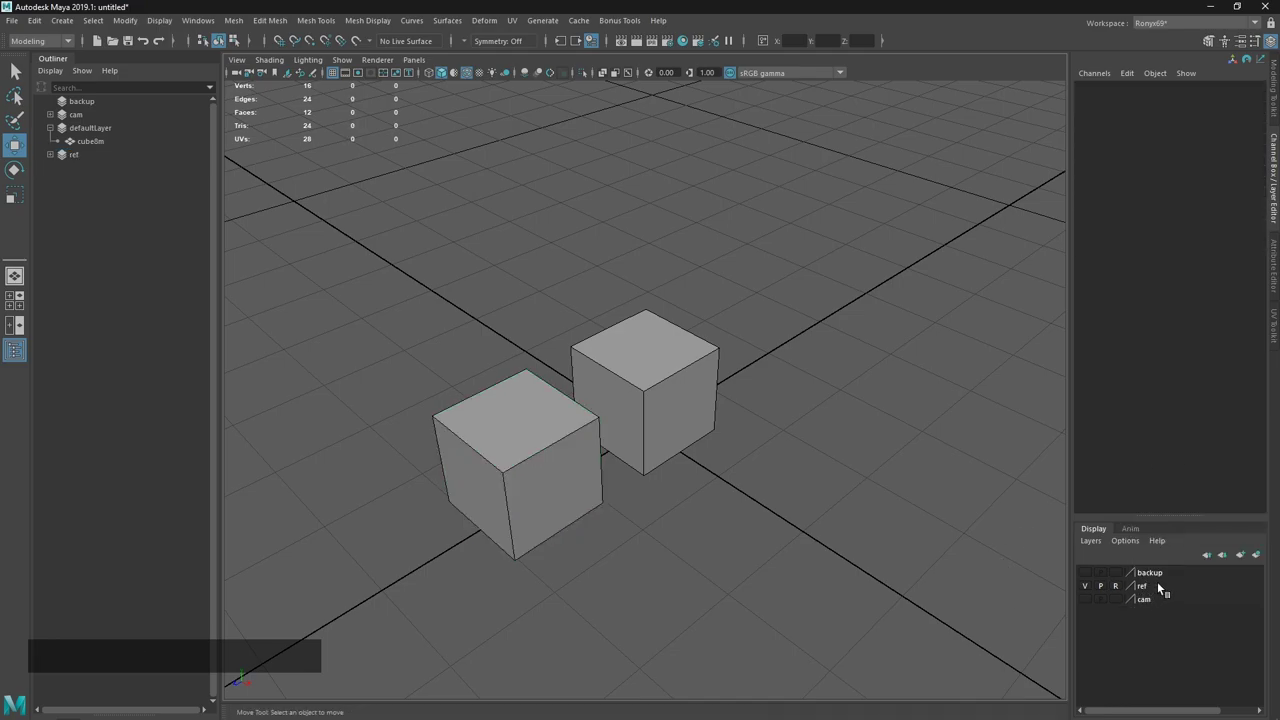
click(558, 465)
Cycle the ref layer through template, normal and reference display, testing cube selectability.
click(1082, 583)
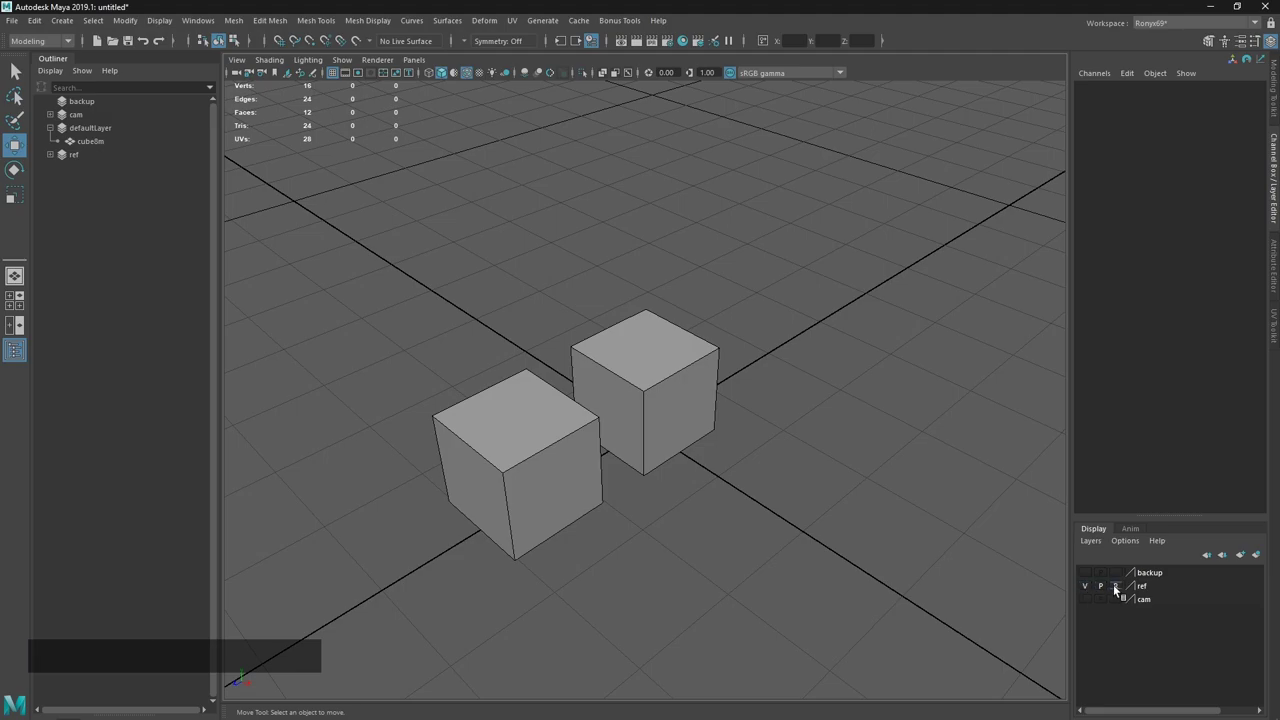
click(1116, 587)
click(1121, 592)
click(1122, 593)
click(1125, 595)
click(1125, 595)
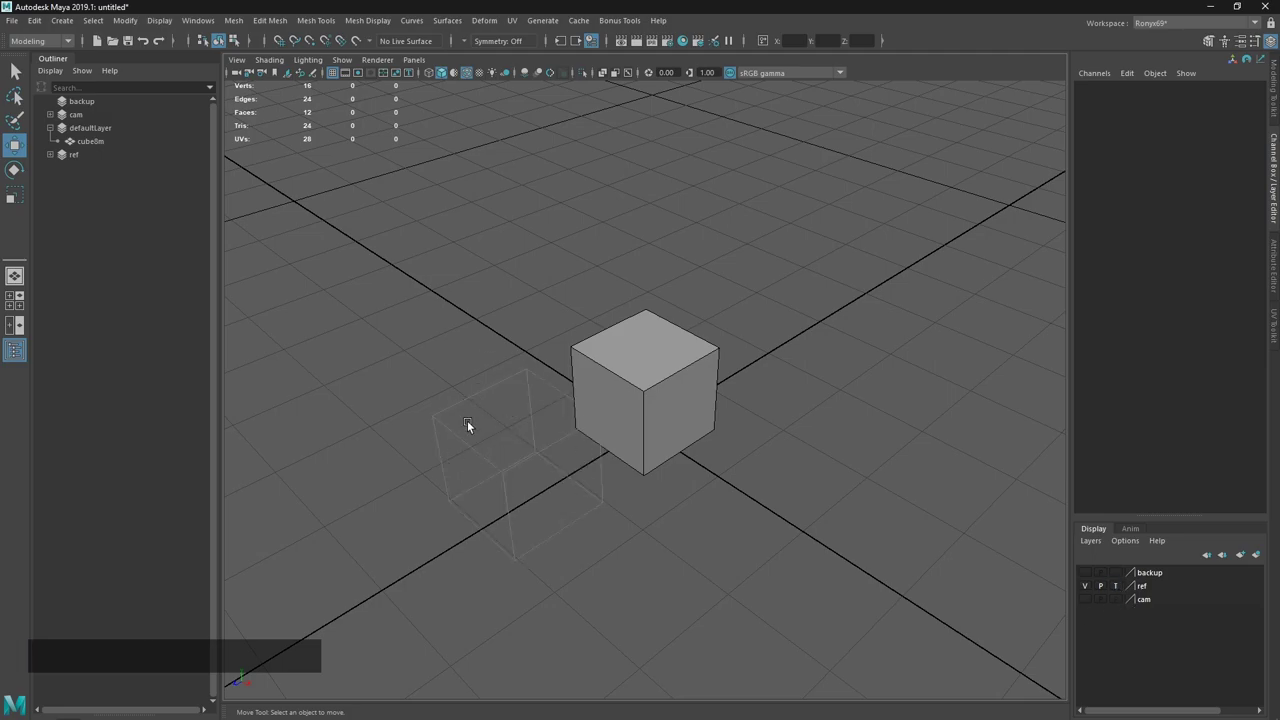
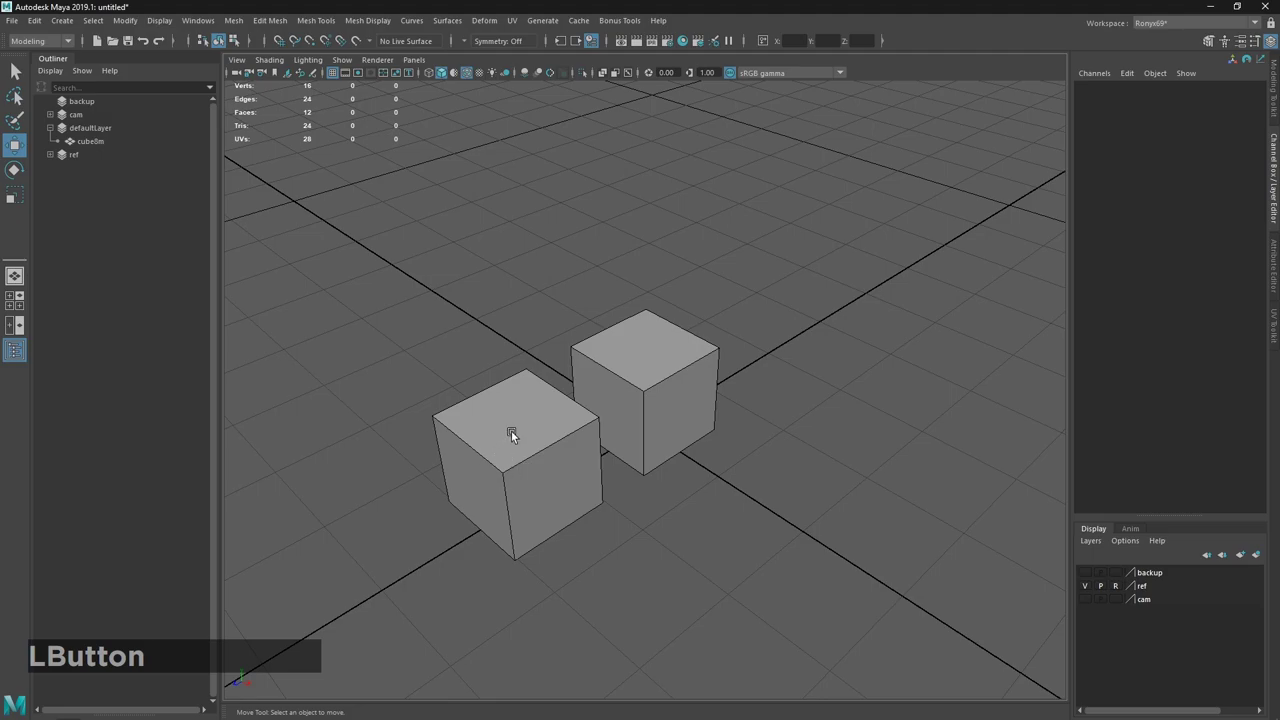
click(1122, 588)
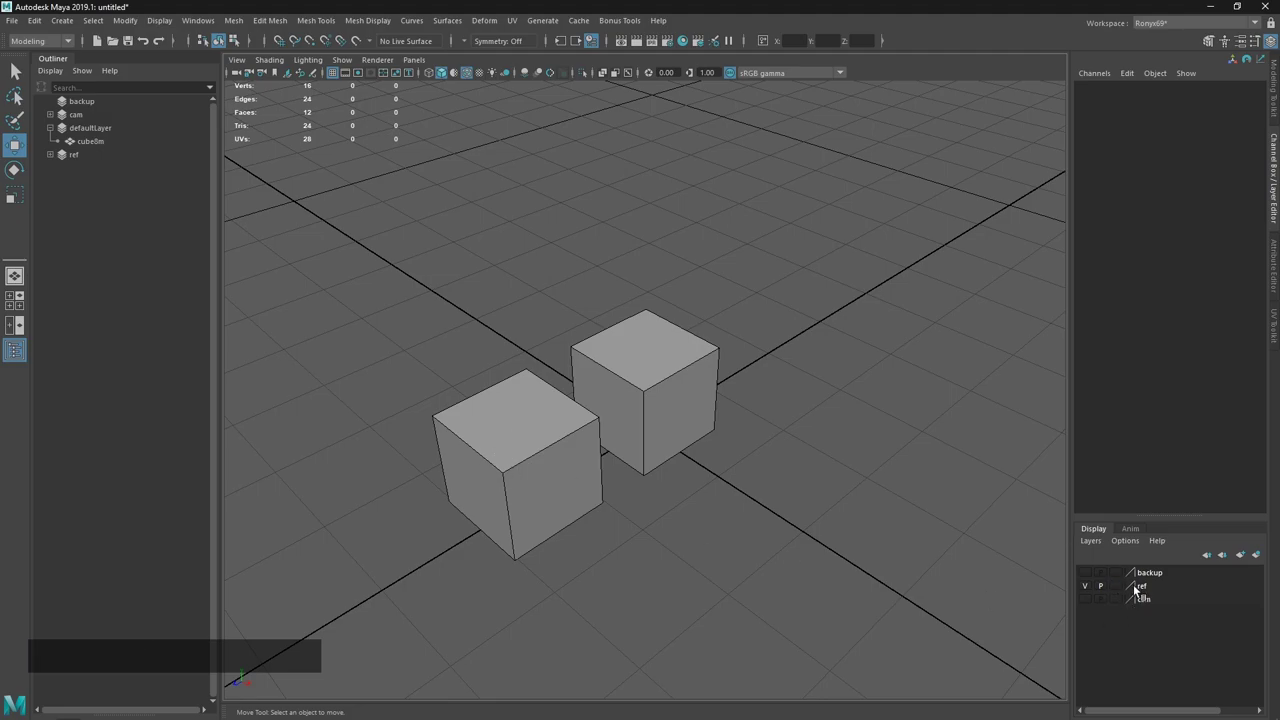
click(503, 471)
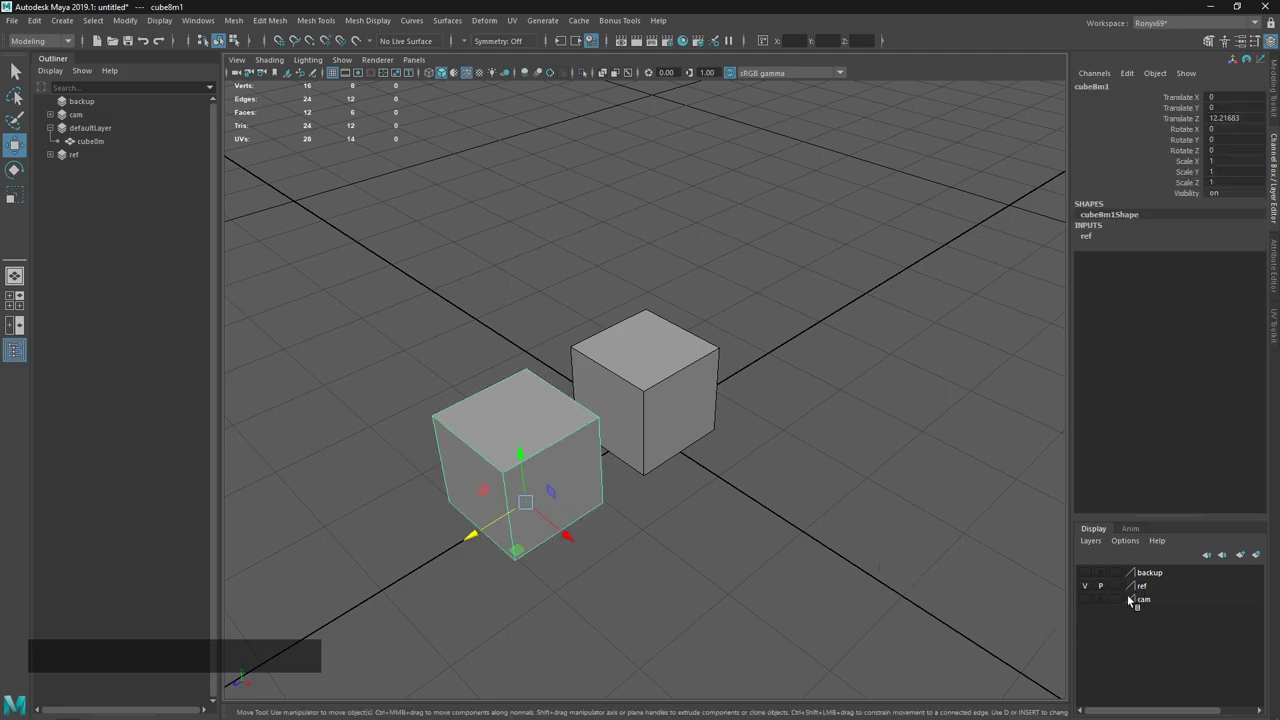
click(1126, 593)
click(1122, 587)
Turn on the Poly Count heads-up display via the Show and Display menus.
click(783, 552)
click(459, 7)
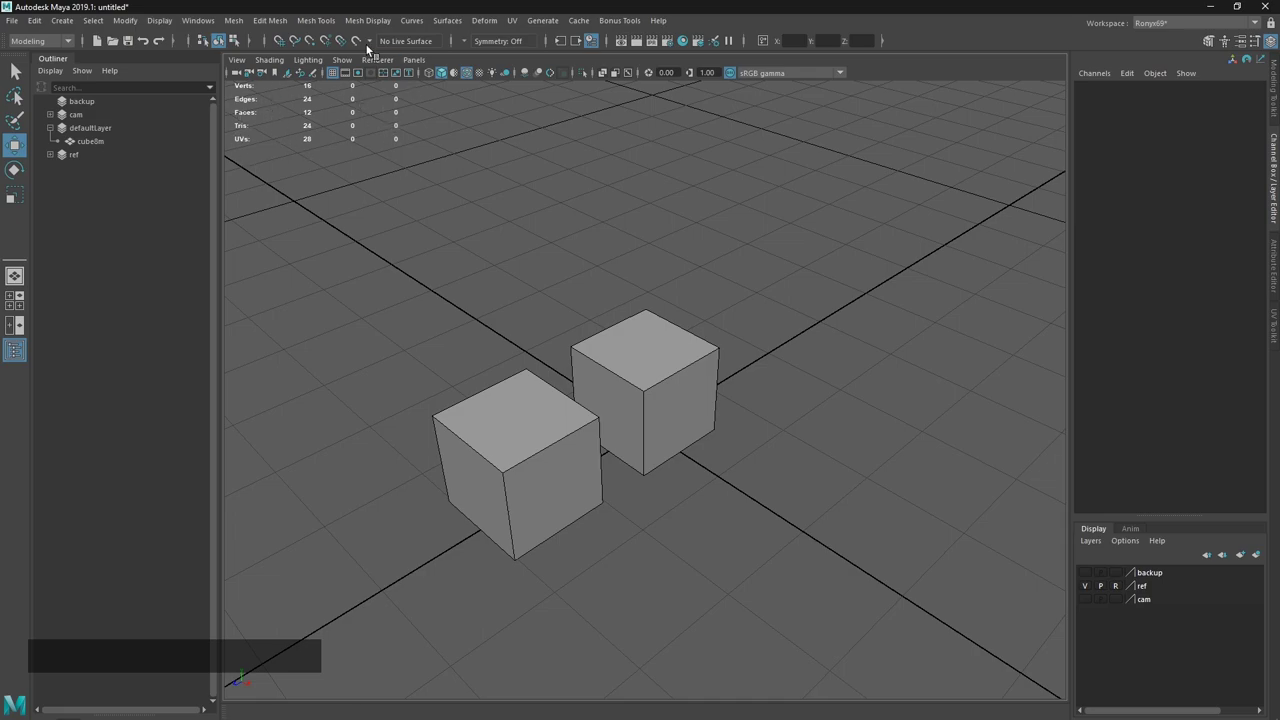
click(342, 65)
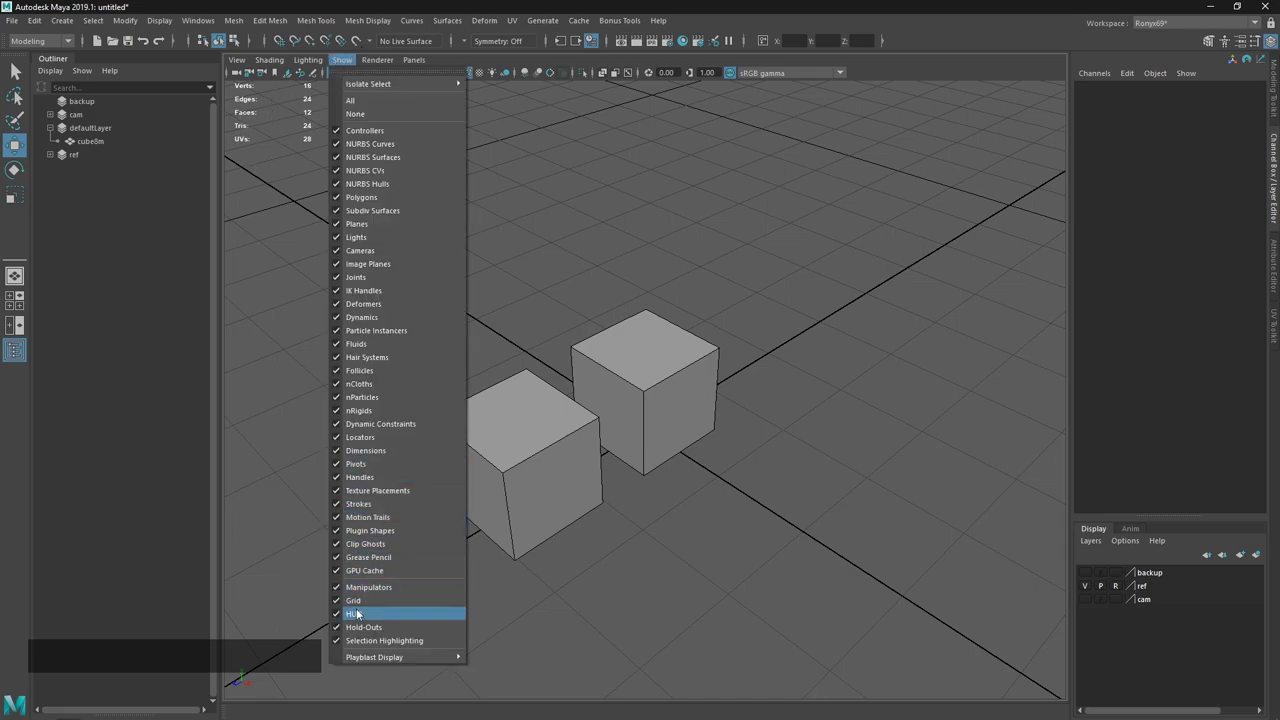
click(363, 619)
click(349, 63)
click(359, 609)
click(171, 29)
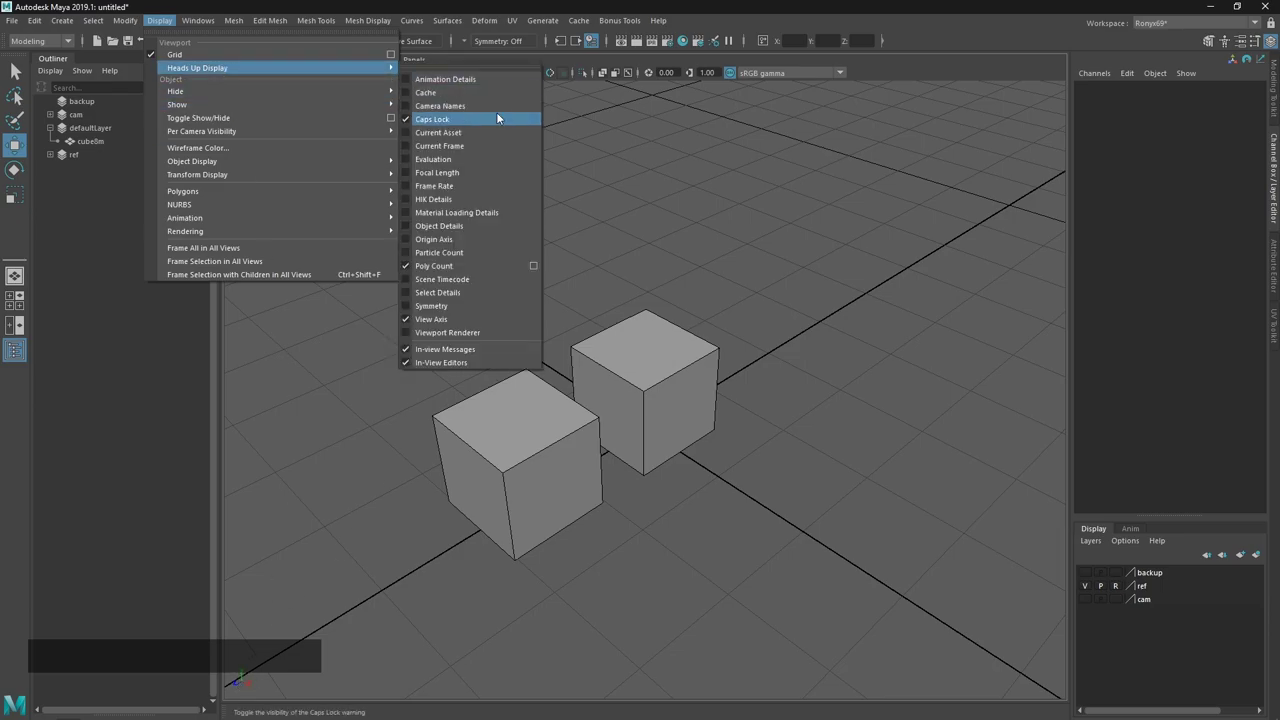
click(570, 2)
Check cube8m's poly count as a whole object, then for a single selected face.
key(Caps_Lock)
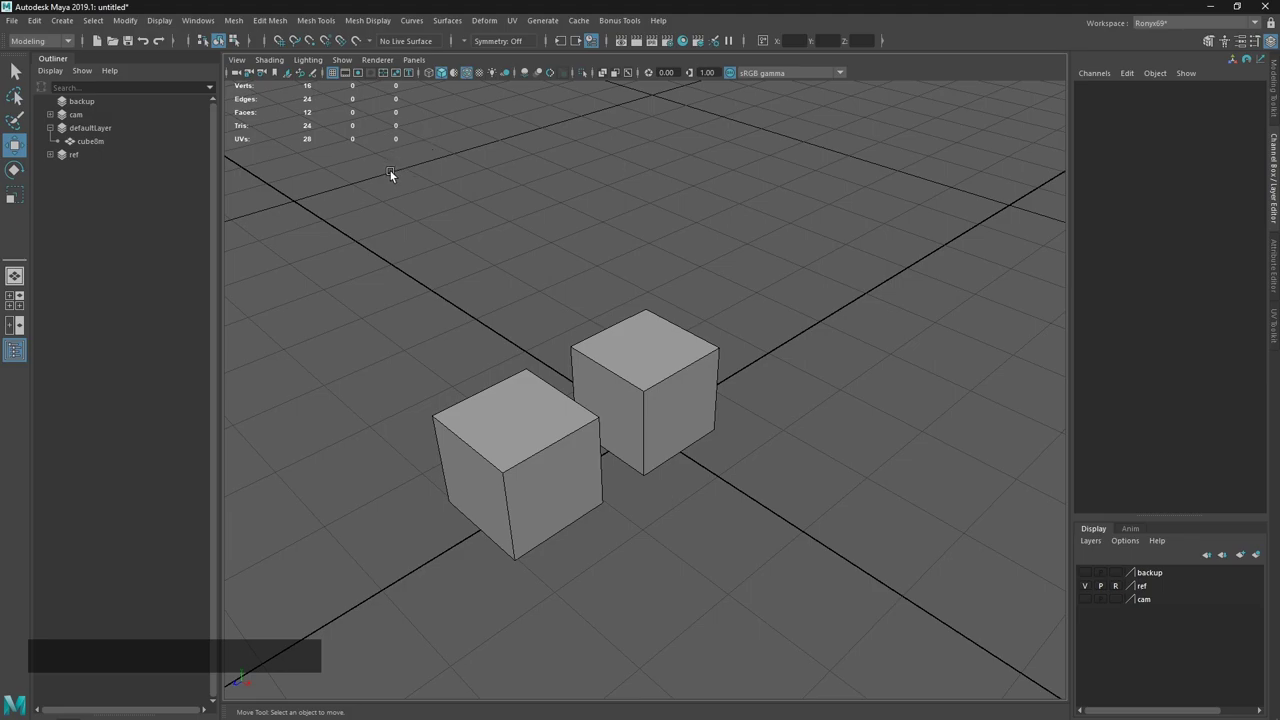
click(461, 432)
click(441, 381)
click(552, 433)
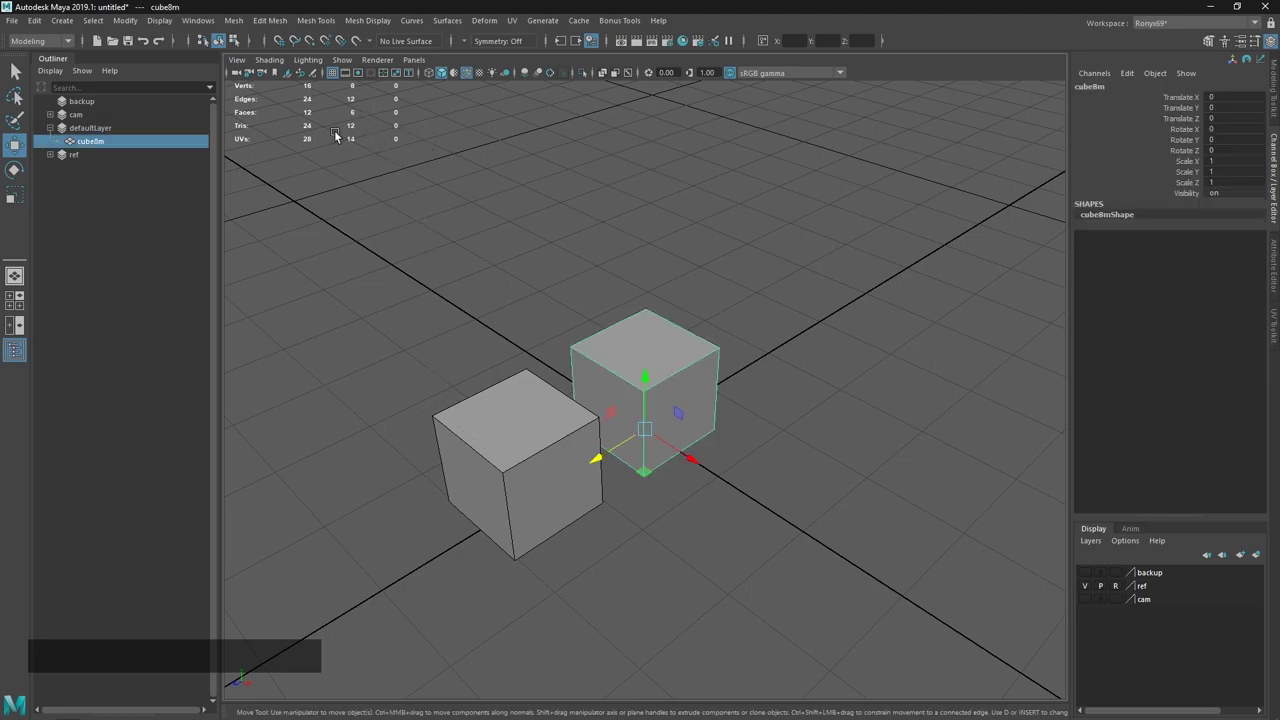
click(700, 389)
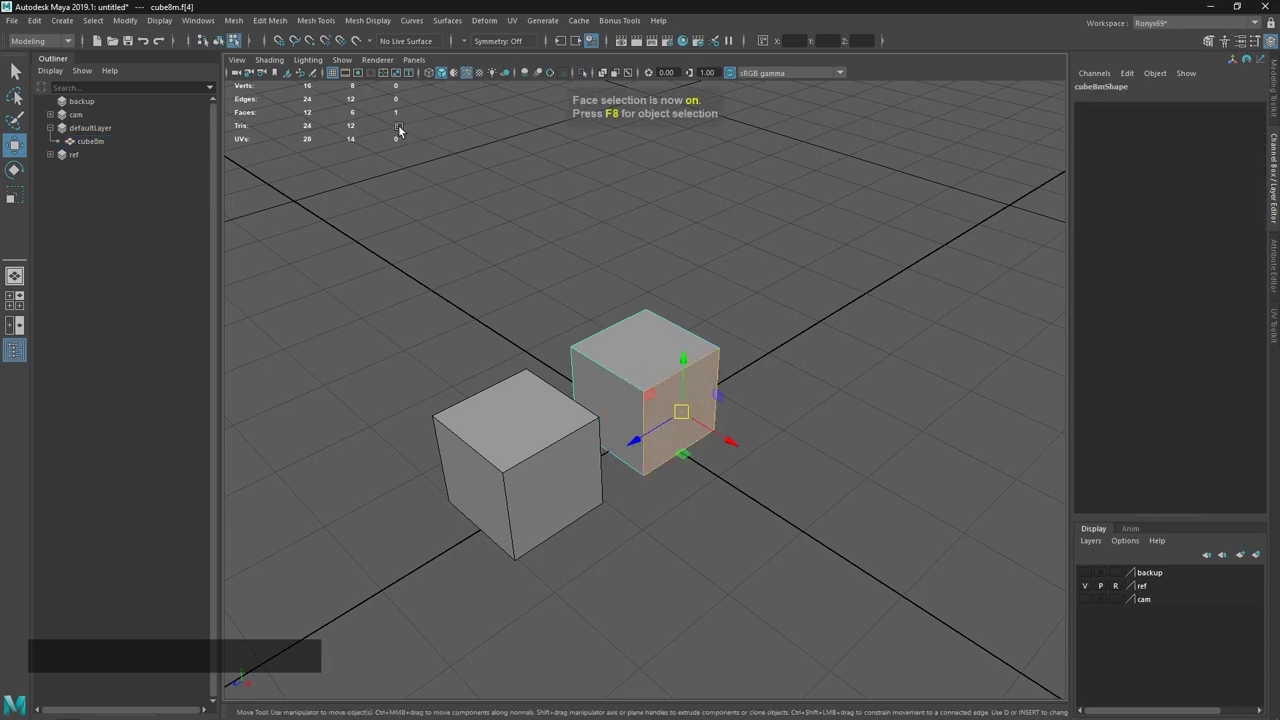
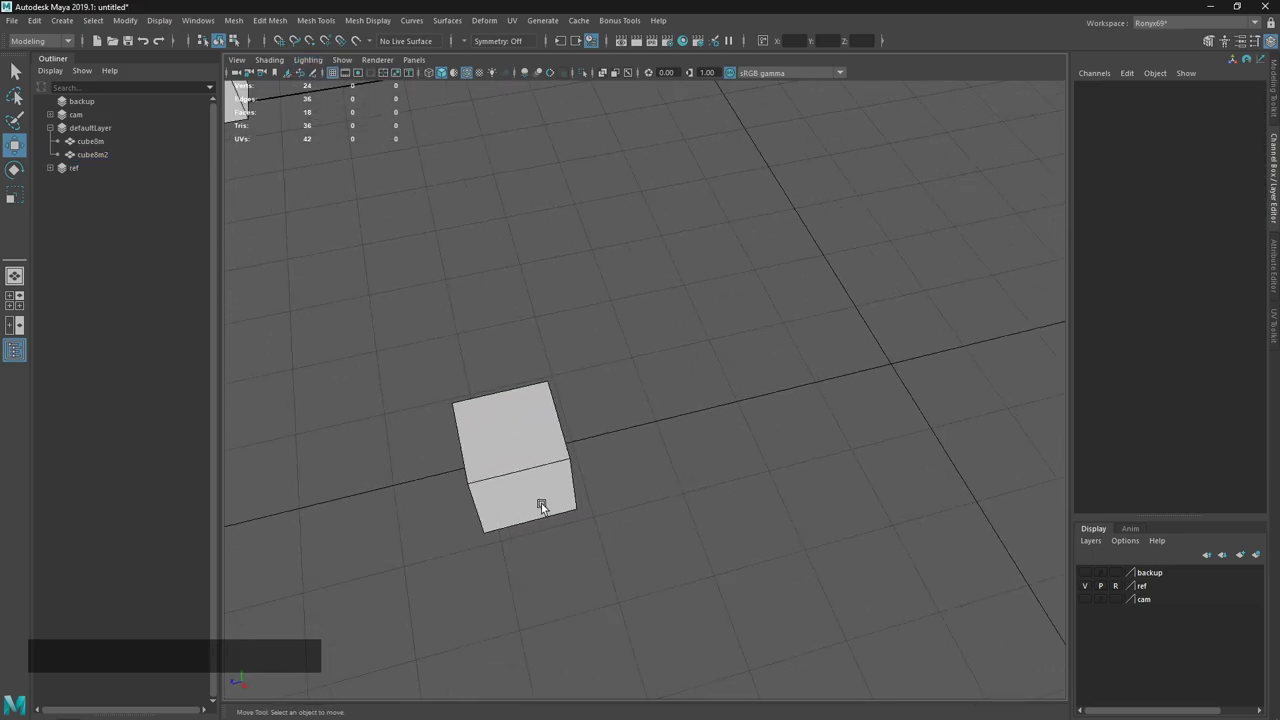
Switch the viewport to Use Default Lighting, then bring the Sublime notes forward.
click(582, 458)
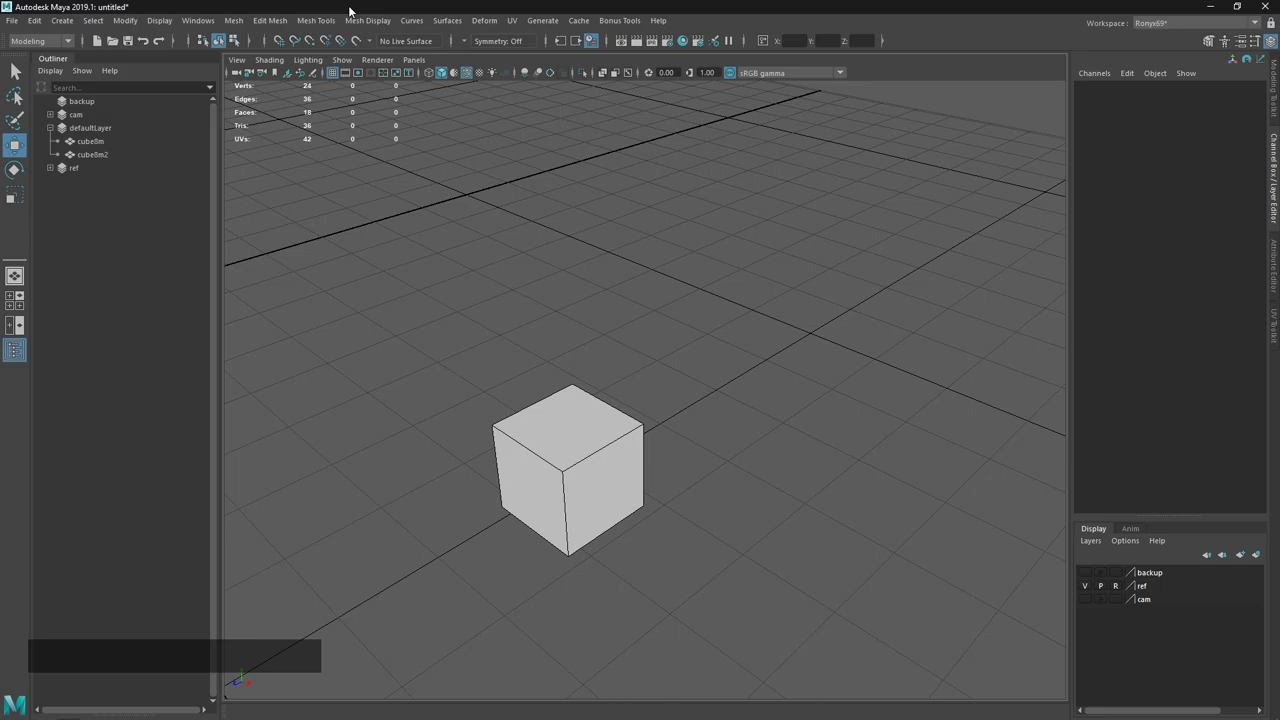
click(322, 66)
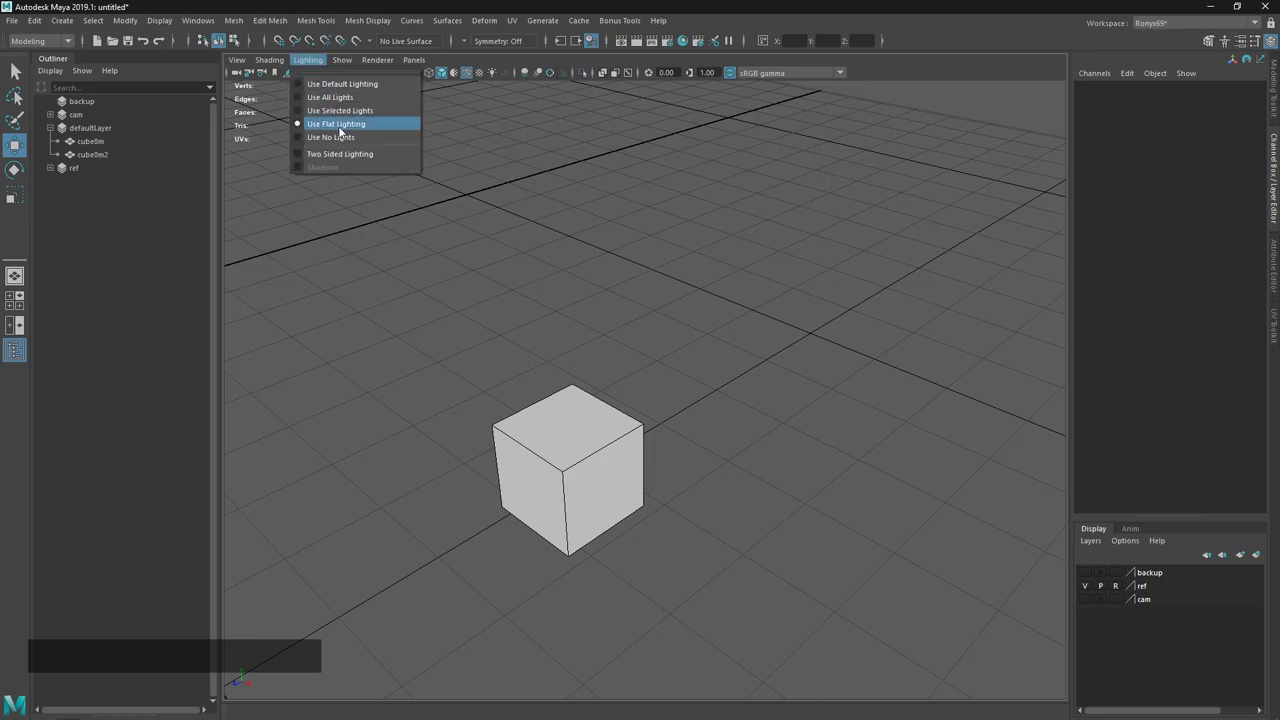
click(353, 89)
key(alt+Tab)
Glance at the Sublime Text viewport notes and return to the Maya scene.
click(466, 369)
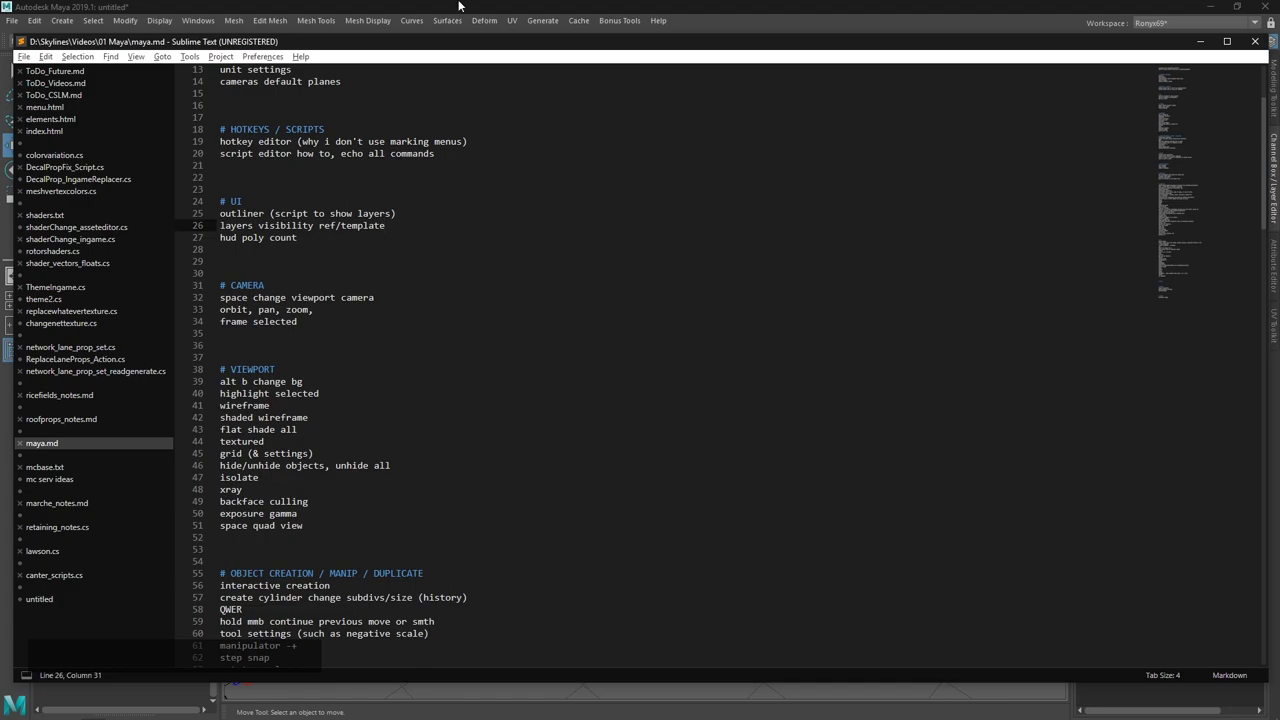
click(479, 2)
middle_click(614, 267)
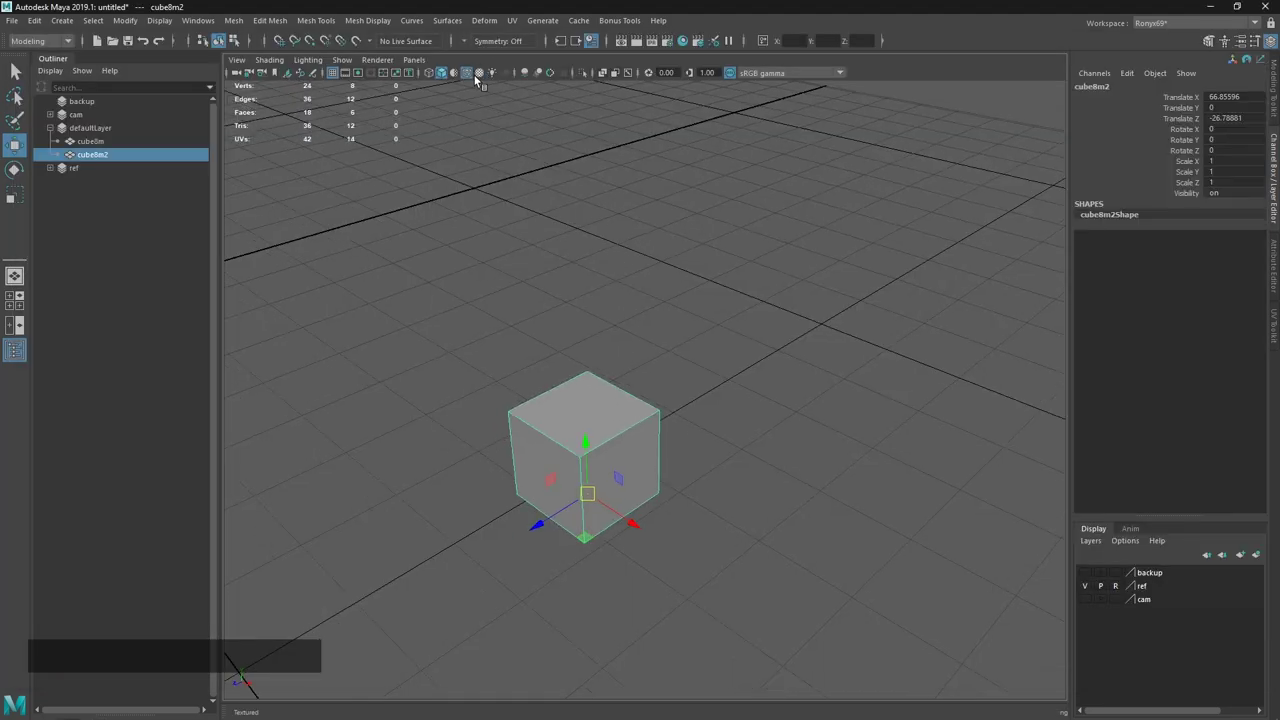
Try the panel toolbar shading display toggles on the third cube, then bring the notes back in front.
click(479, 81)
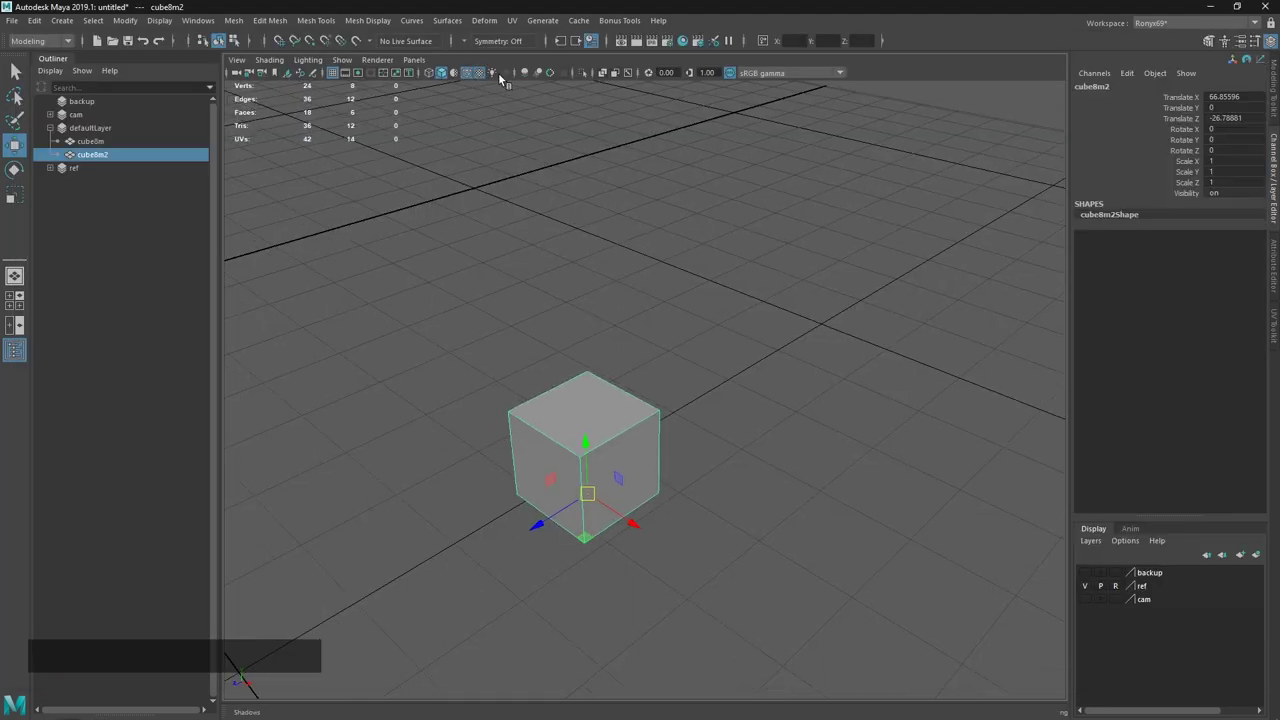
click(490, 81)
click(484, 75)
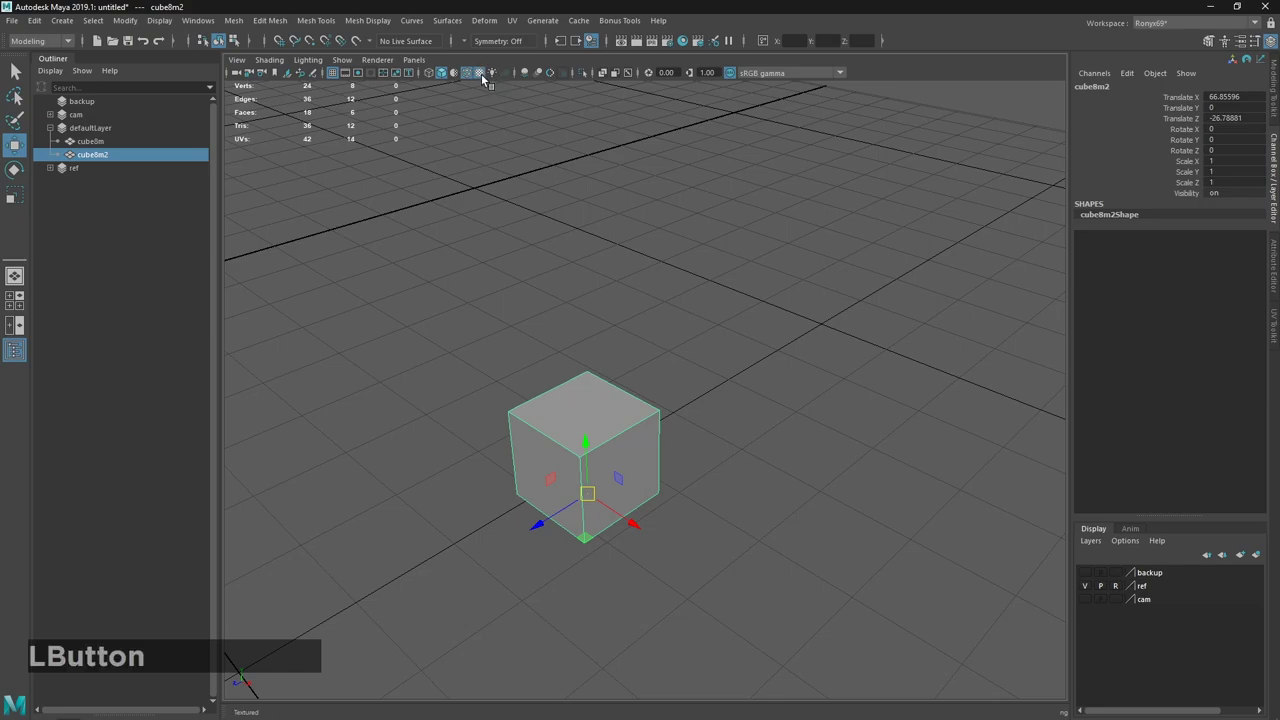
click(484, 78)
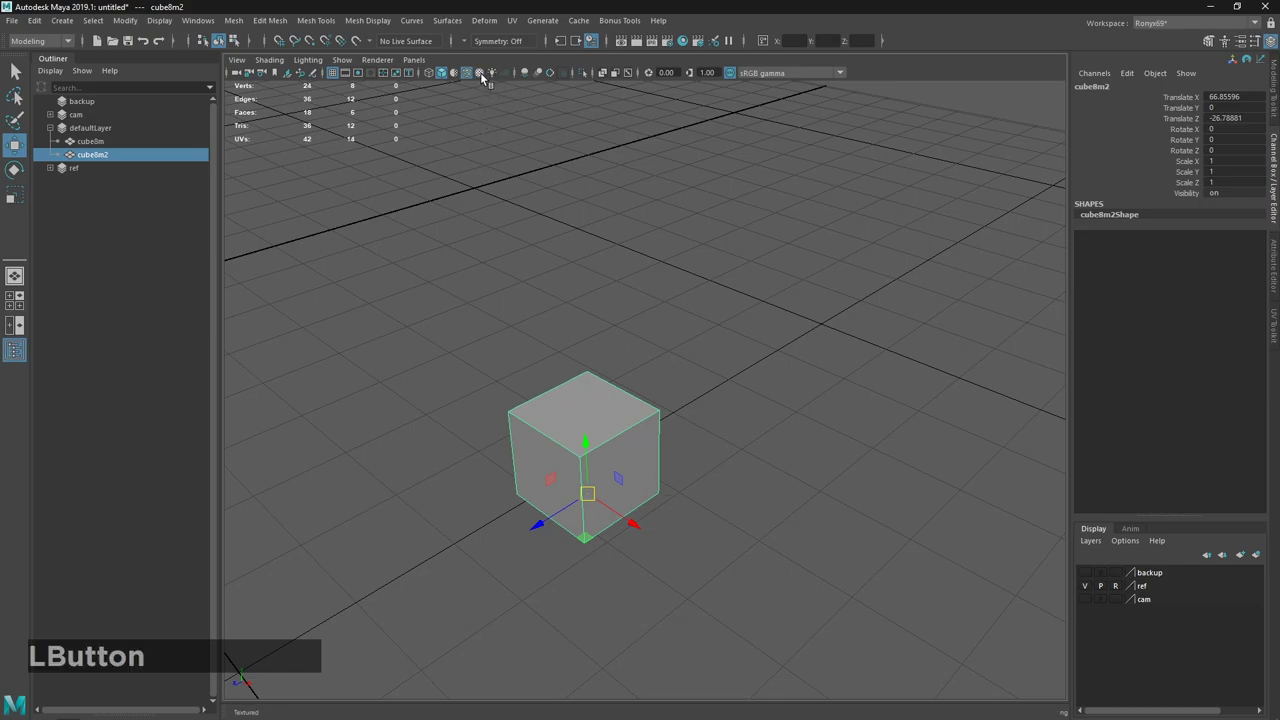
click(486, 80)
key(alt+Tab)
click(511, 374)
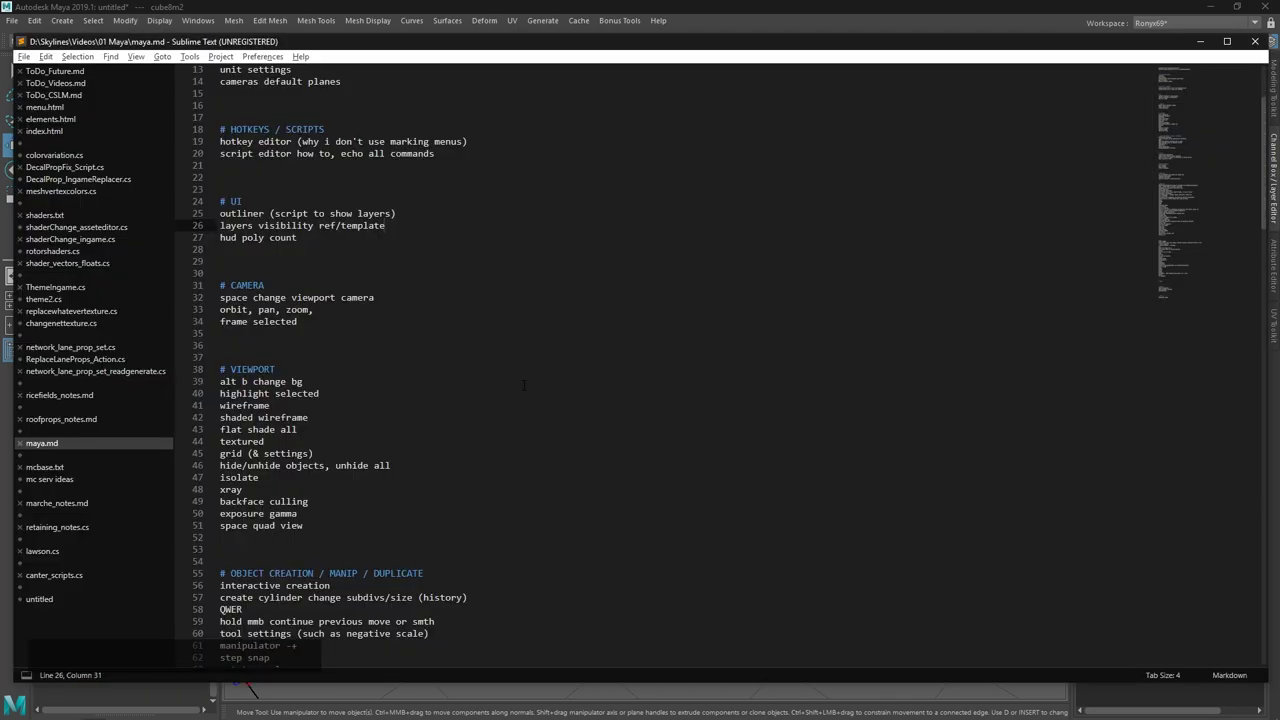
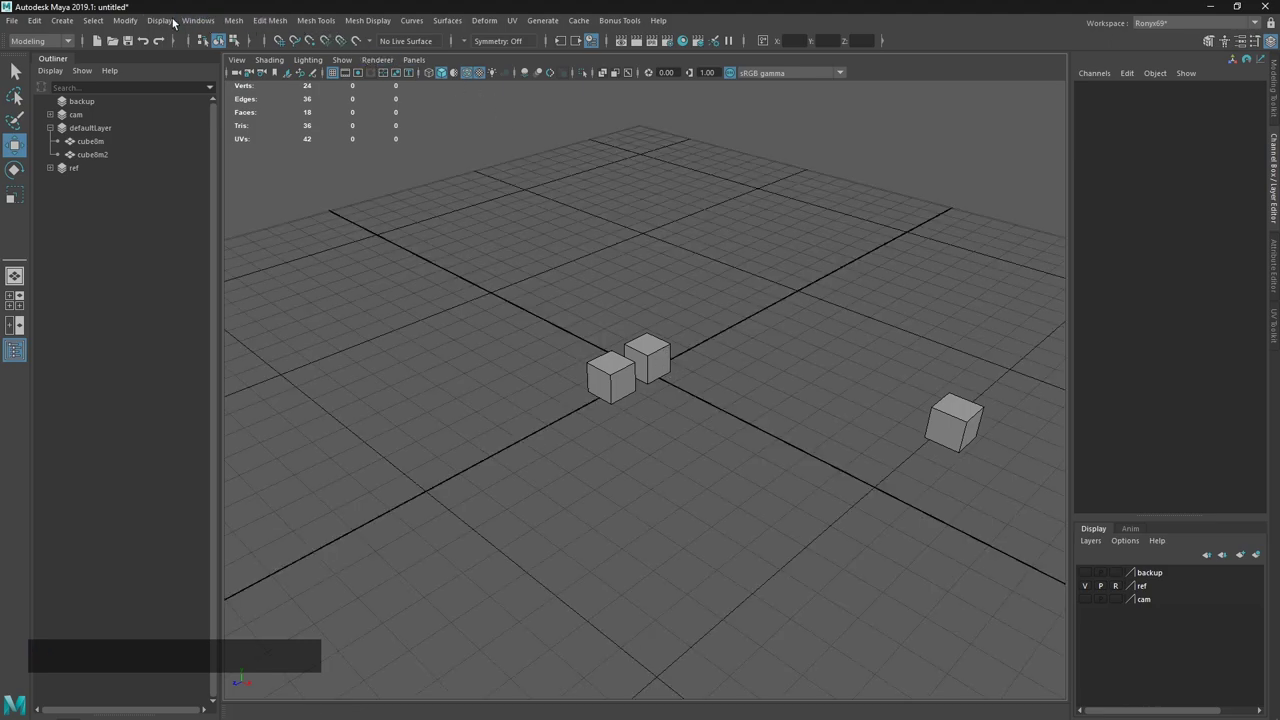
Look through the Display menu and grid settings options.
click(154, 26)
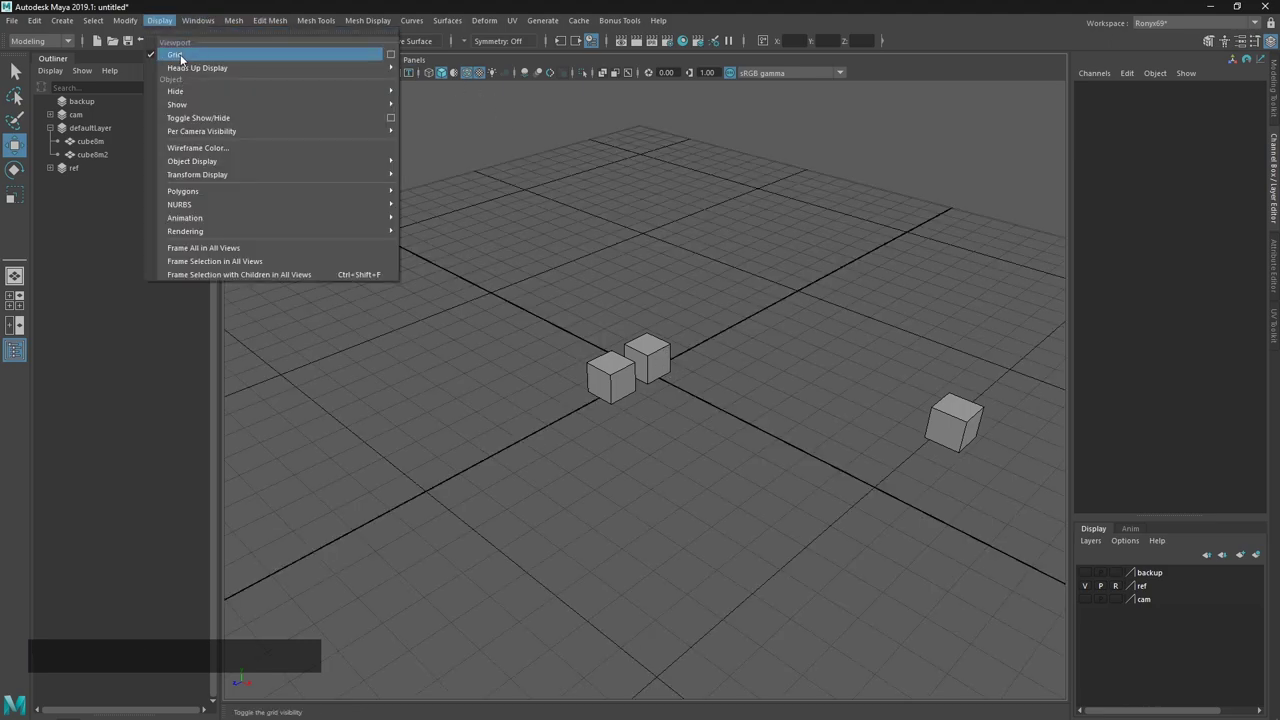
click(393, 56)
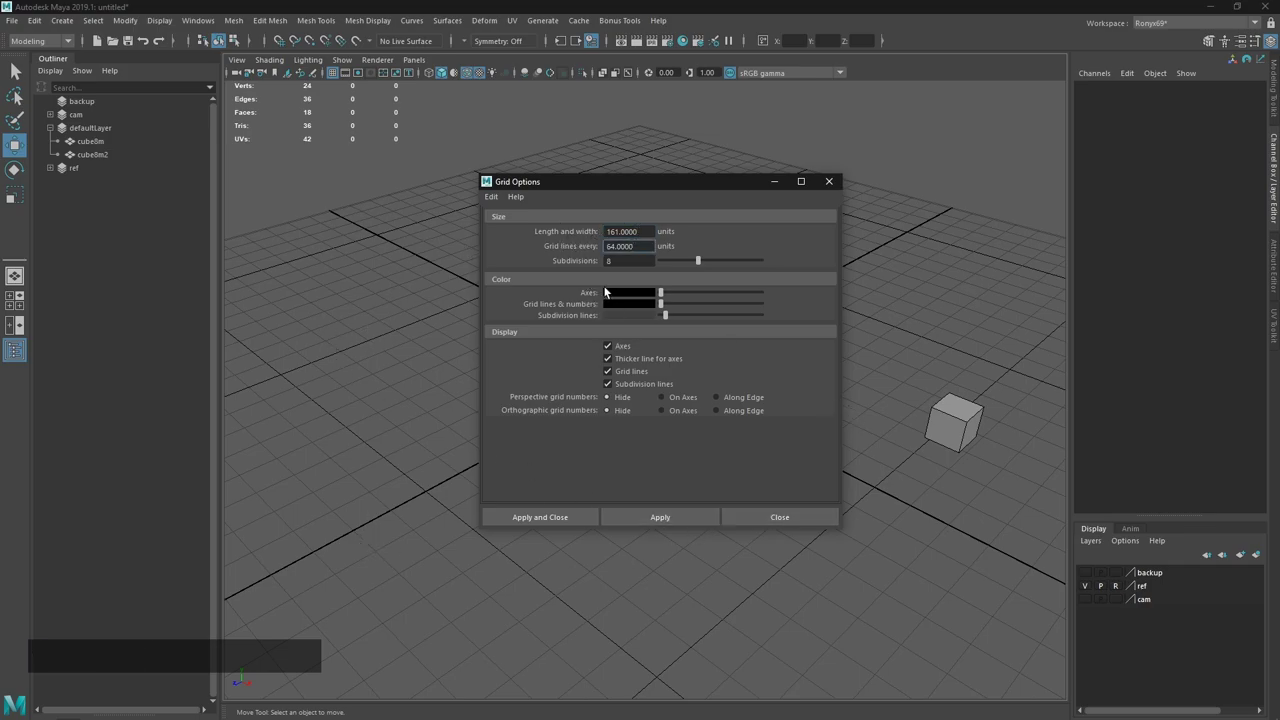
click(788, 525)
click(651, 475)
right_click(693, 489)
click(731, 321)
right_click(728, 328)
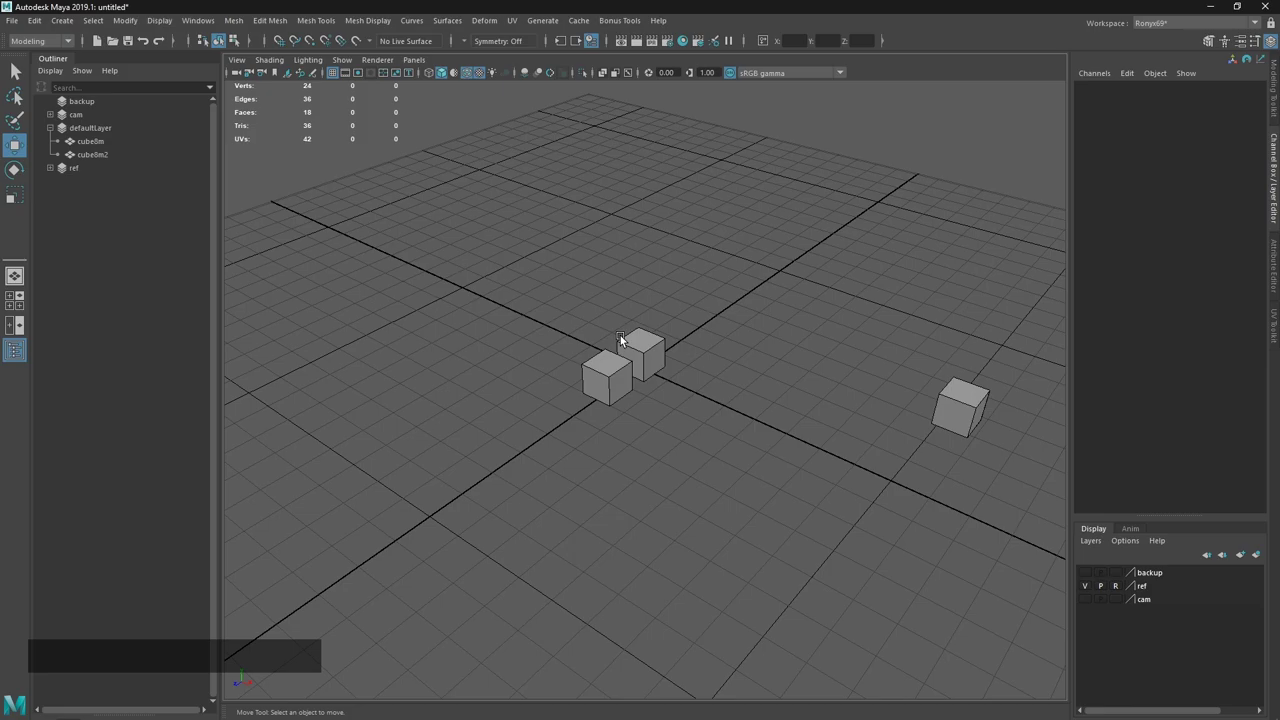
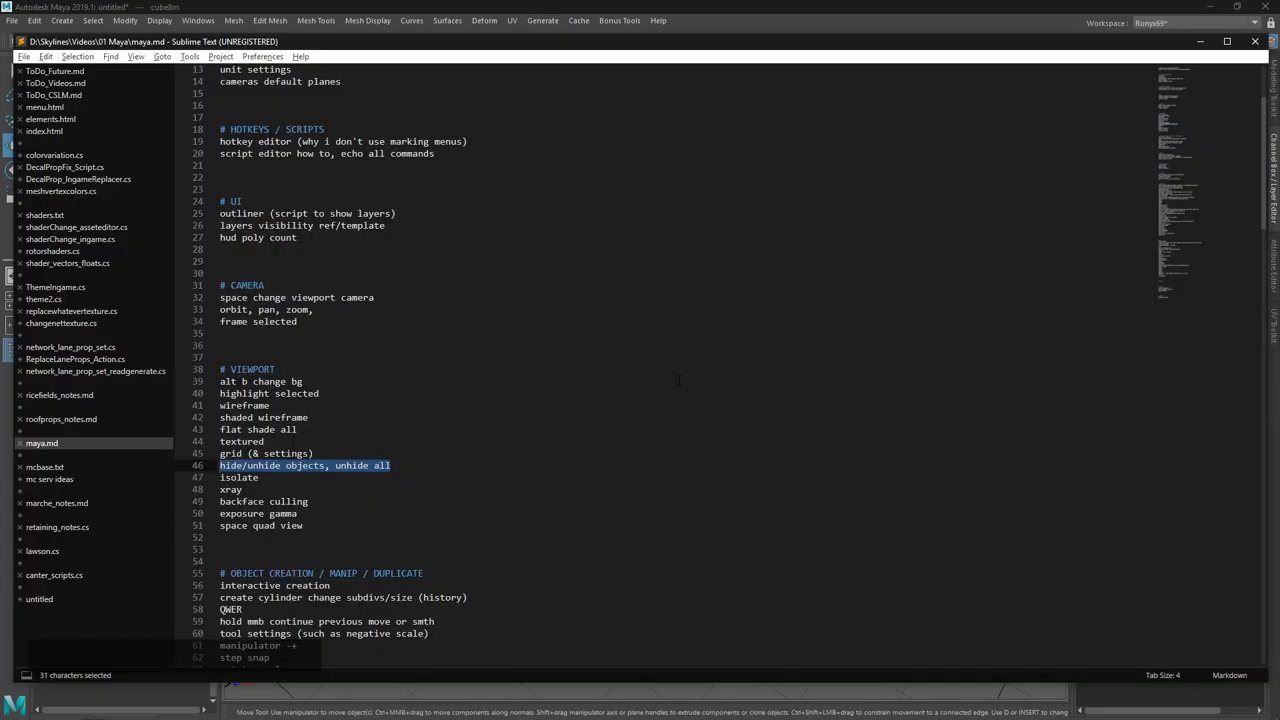
Hide the cube8m cube with Ctrl+H, then bring up the Chrome hotkey reference page.
click(598, 7)
click(643, 361)
key(.)
key(,)
key(.)
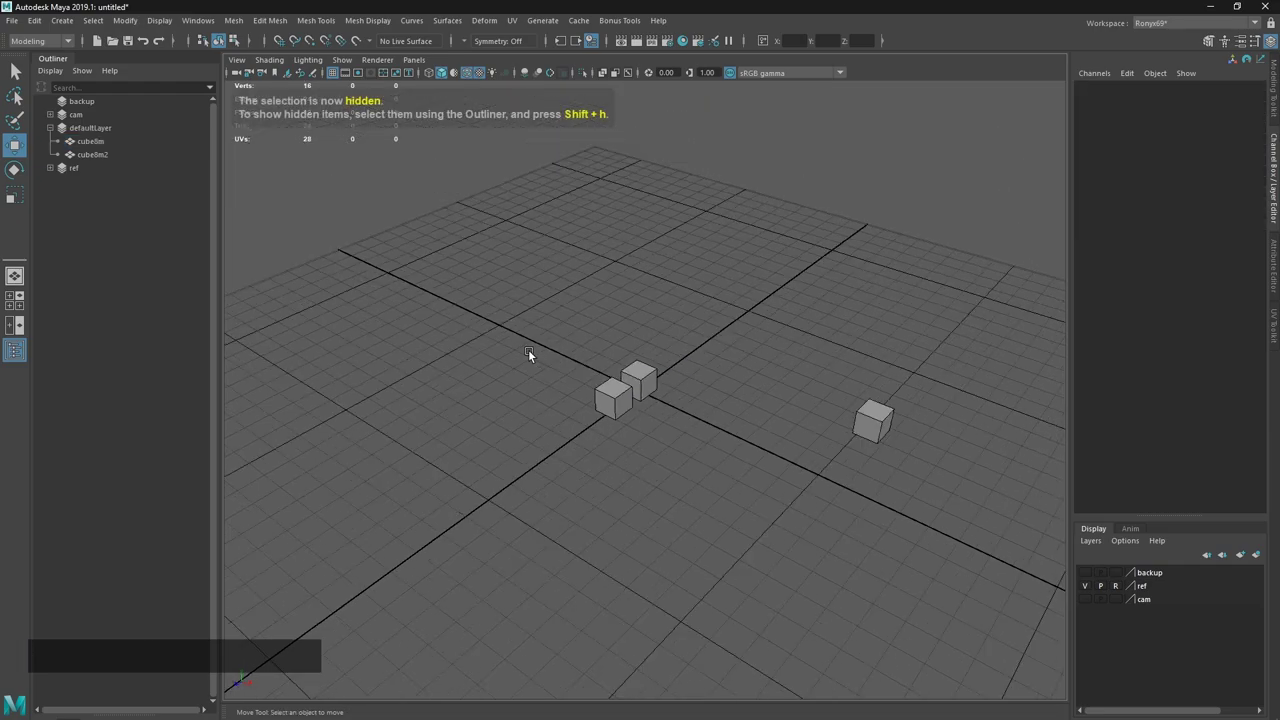
key(alt+Tab)
click(564, 353)
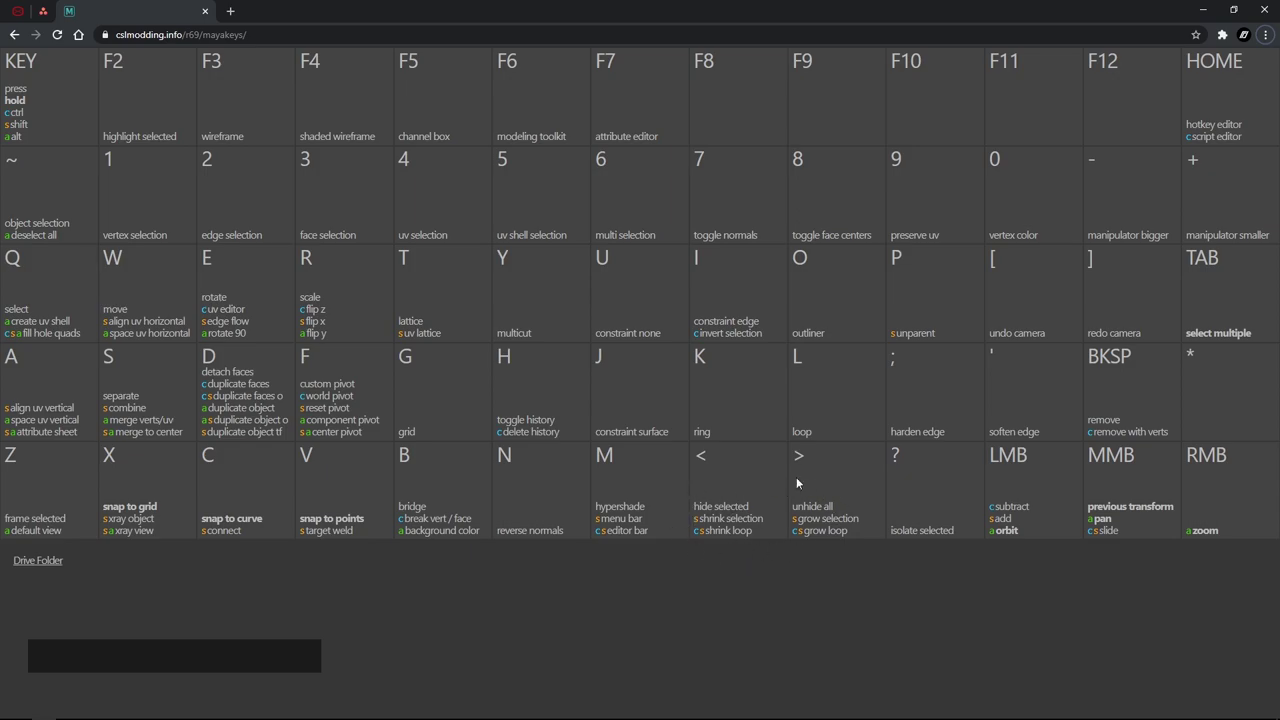
In the Hotkey Editor, inspect the UnhideAll custom runtime command and its script.
key(alt+Tab)
click(453, 381)
key(Home)
click(317, 95)
click(268, 233)
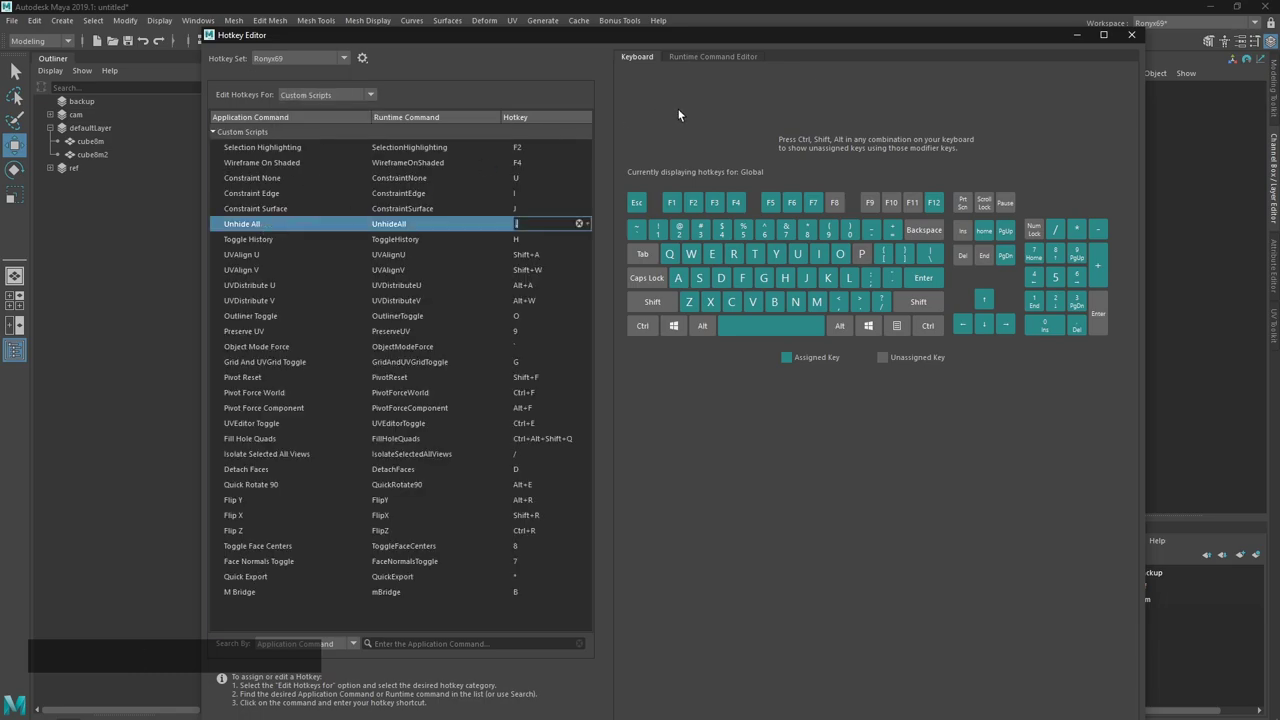
click(707, 60)
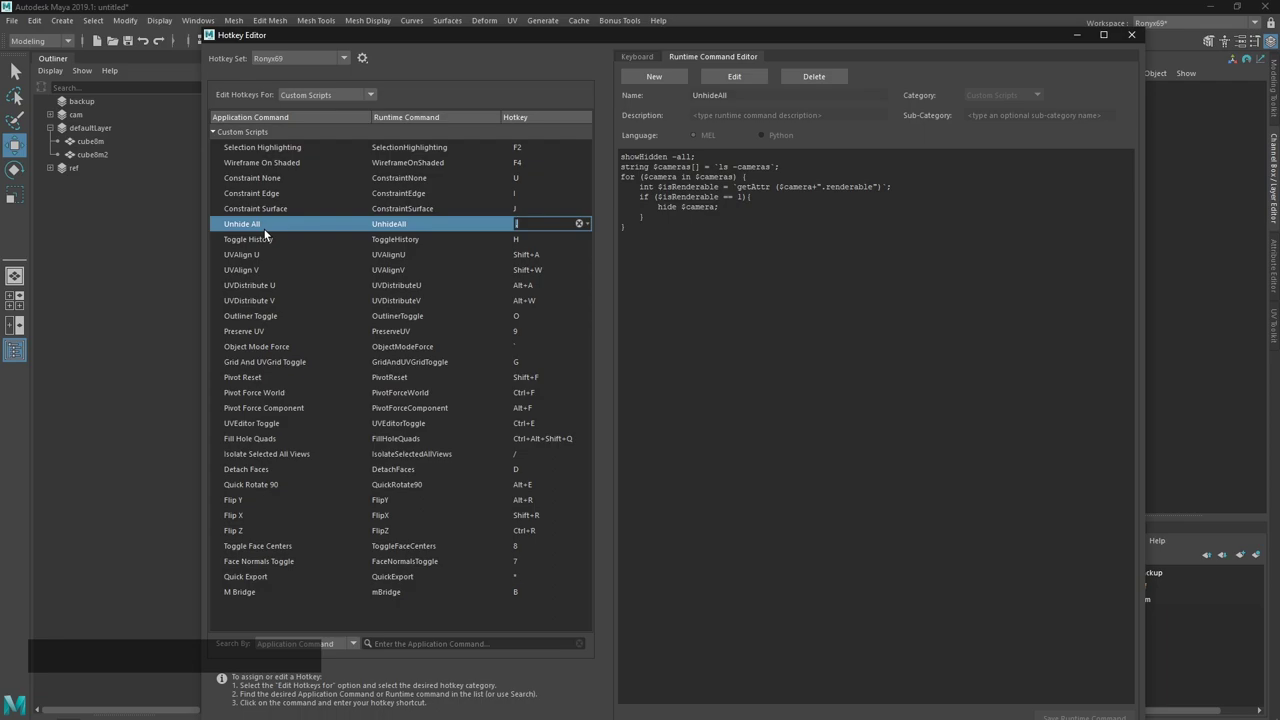
Close the Hotkey Editor, unhide everything and select the reappeared cube8m cube.
click(51, 116)
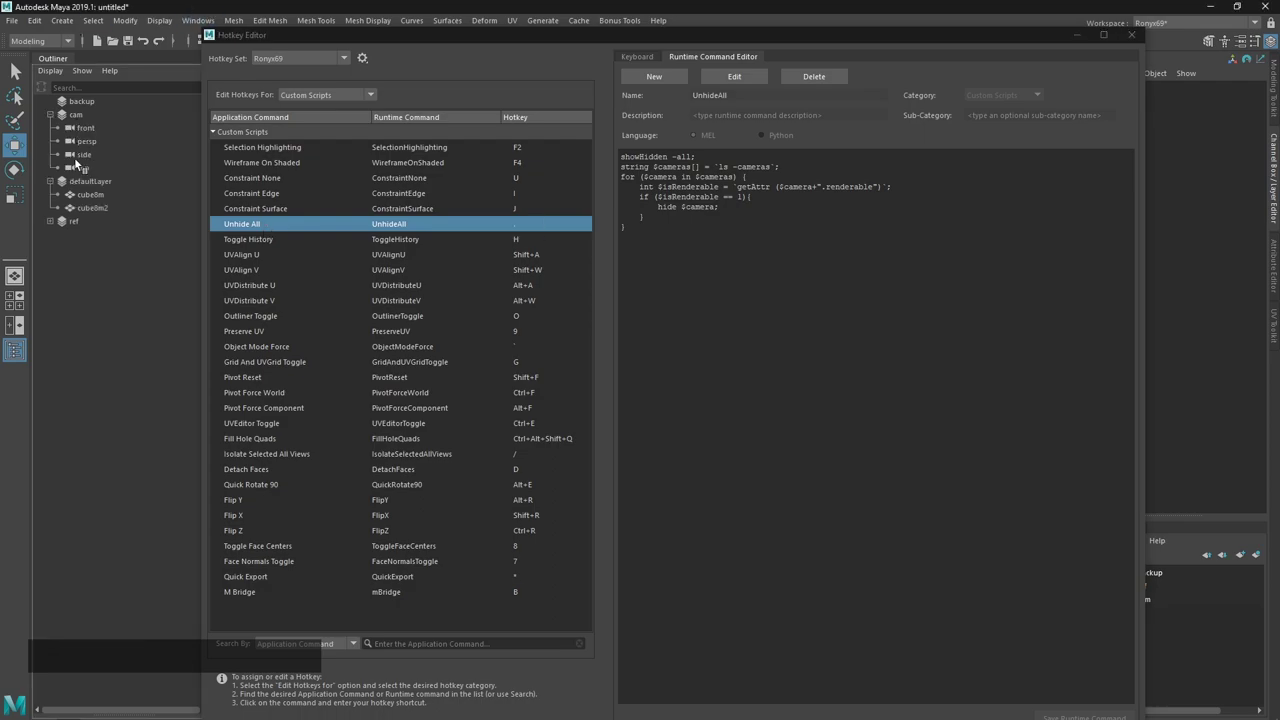
click(53, 117)
click(664, 379)
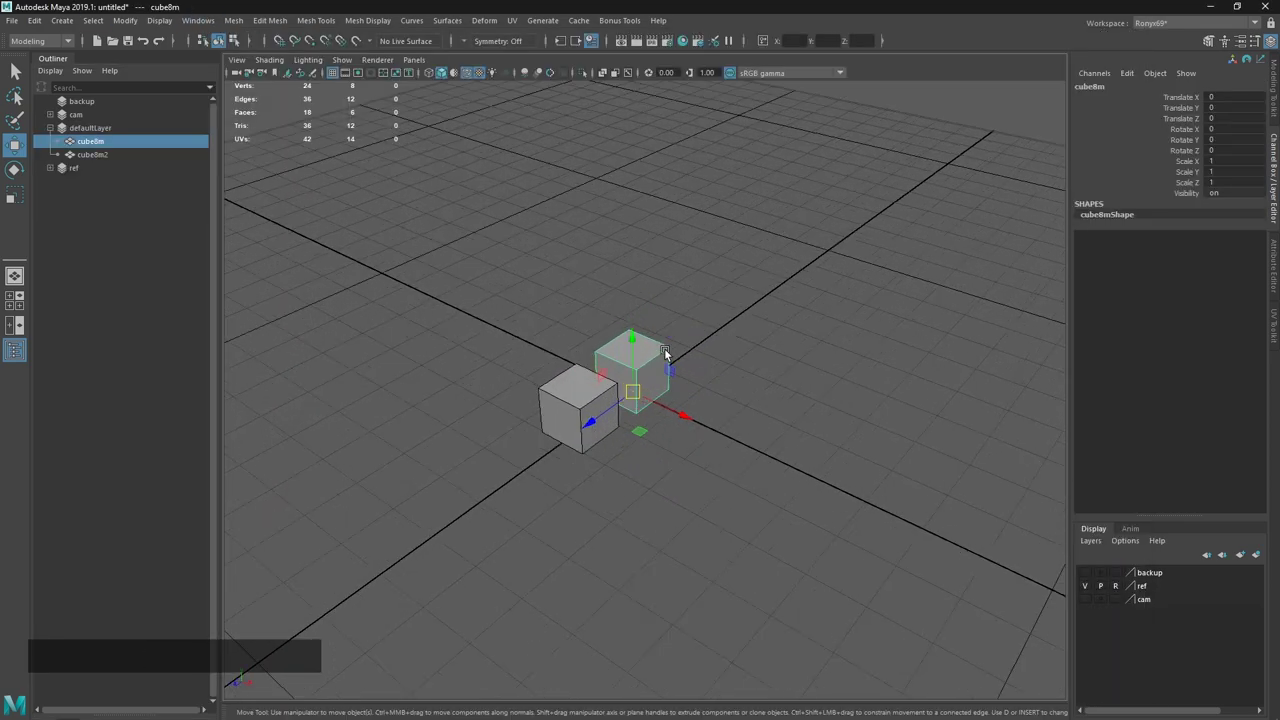
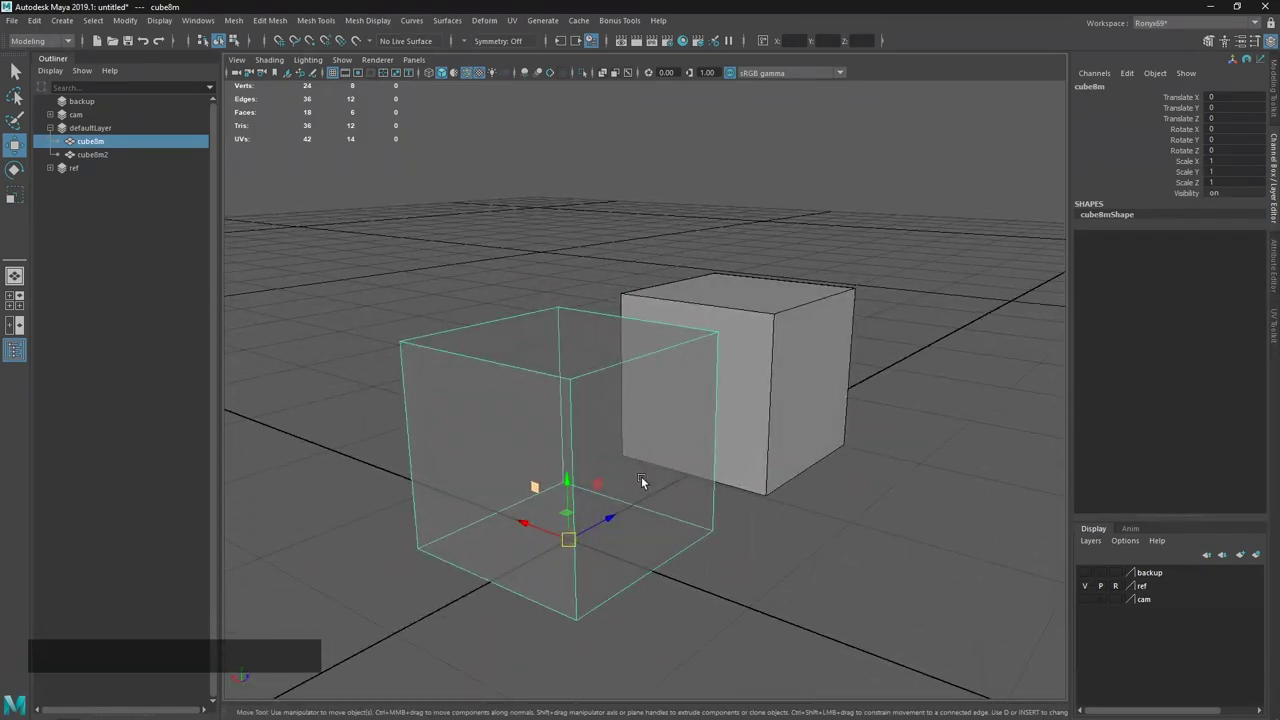
Toggle X-Ray shading to see through the cubes and clear the selection.
key(shift+x)
click(865, 523)
key(shift+z)
key(shift+x)
click(839, 533)
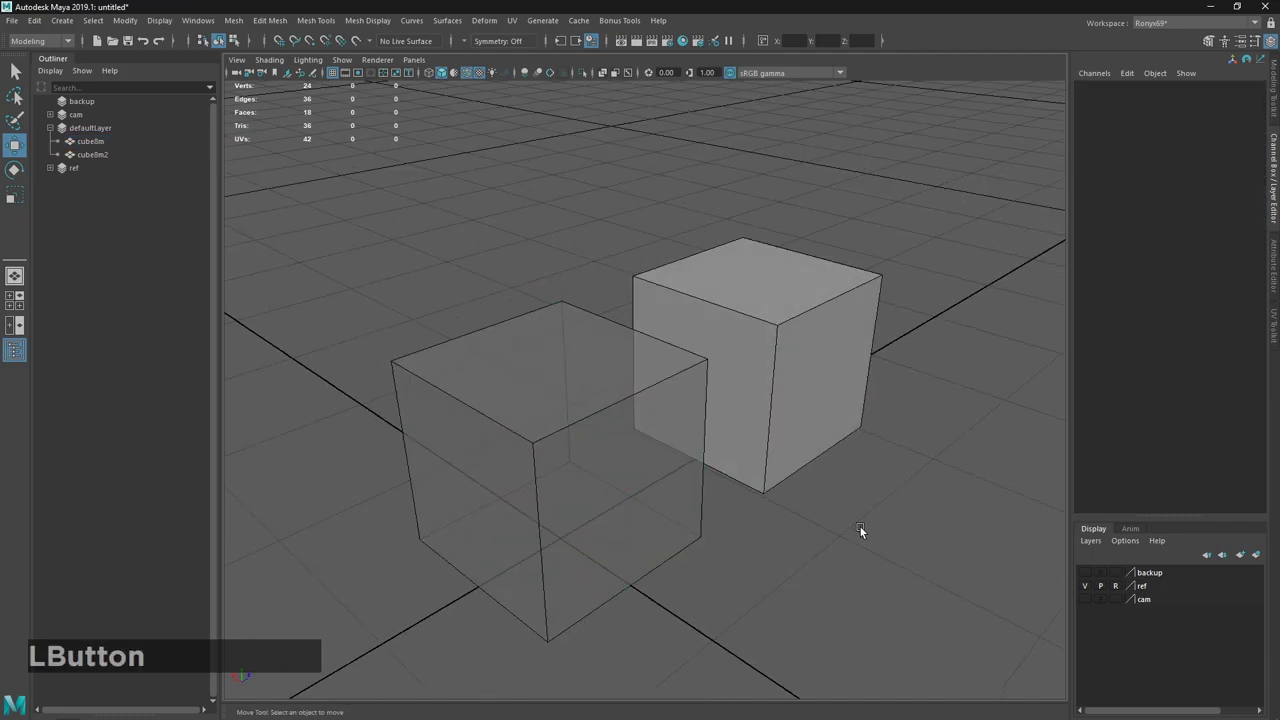
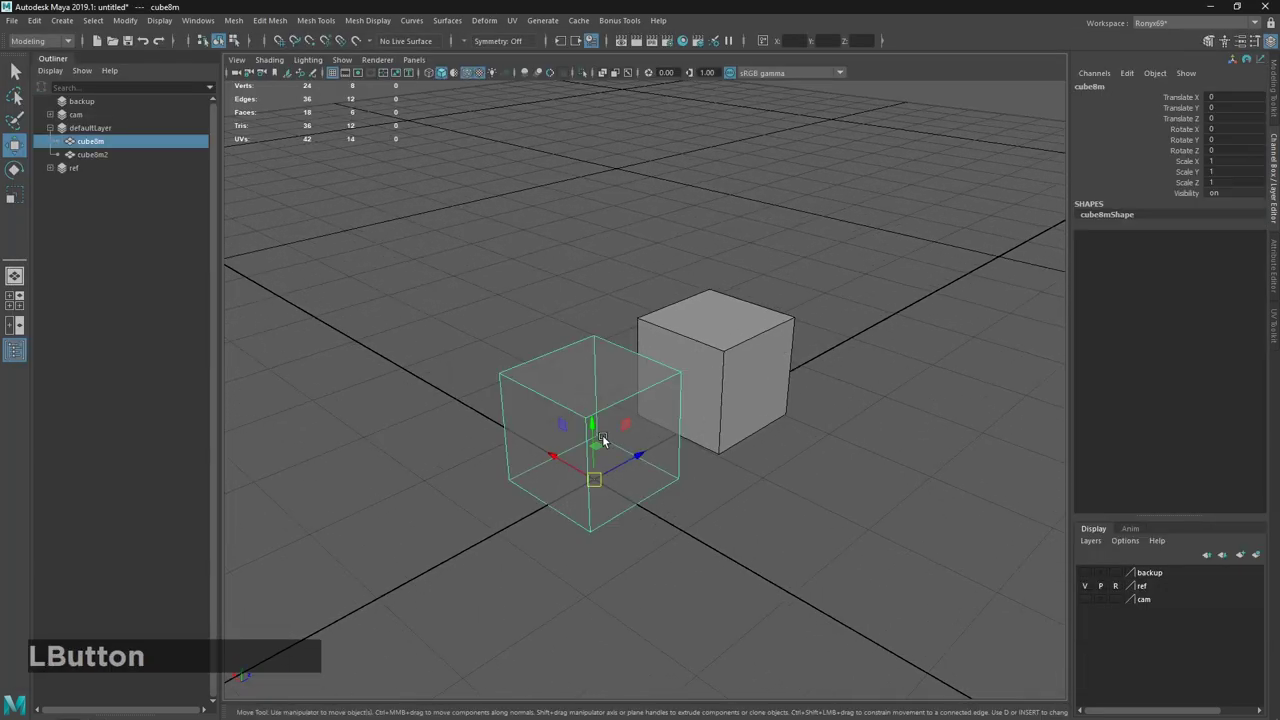
middle_click(606, 441)
Switch cube8m to face selection and delete its top face, leaving an open-topped box.
click(628, 393)
key(Delete)
key(`)
click(692, 543)
right_click(664, 437)
click(630, 446)
click(709, 411)
click(601, 523)
click(601, 520)
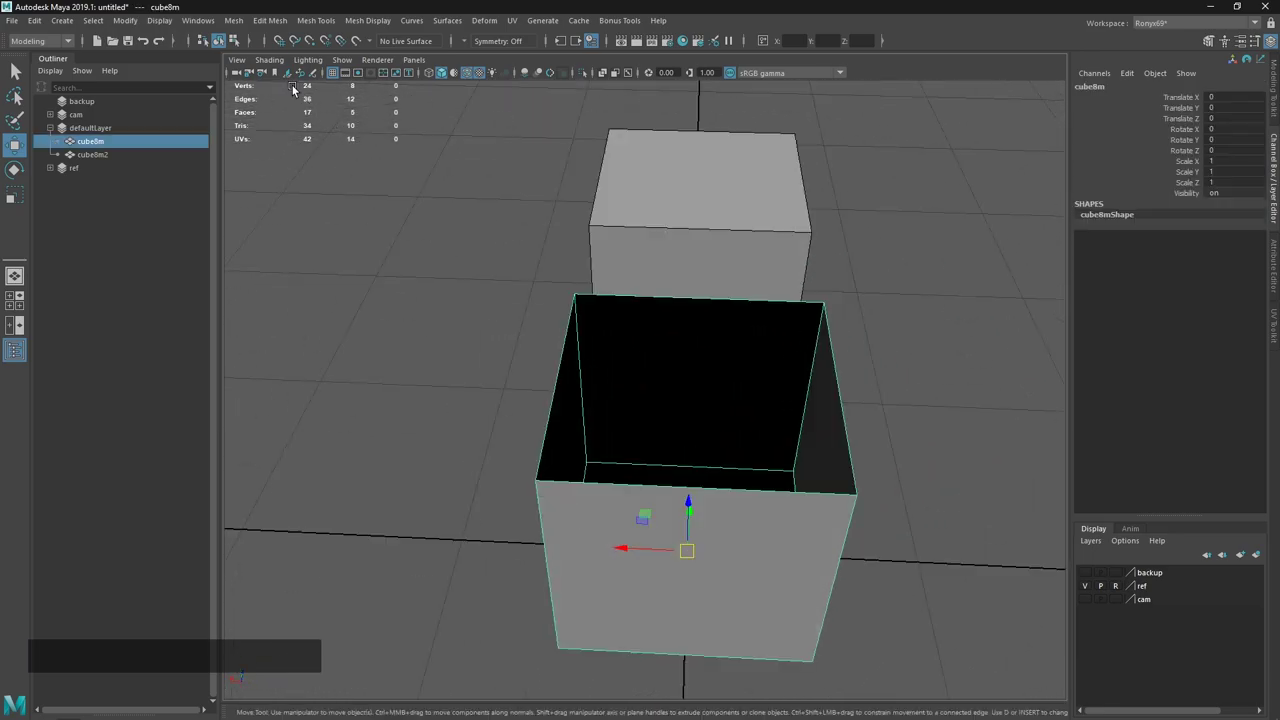
Enable Backface Culling in the viewport Shading menu on the open box, then return to the notes.
click(258, 67)
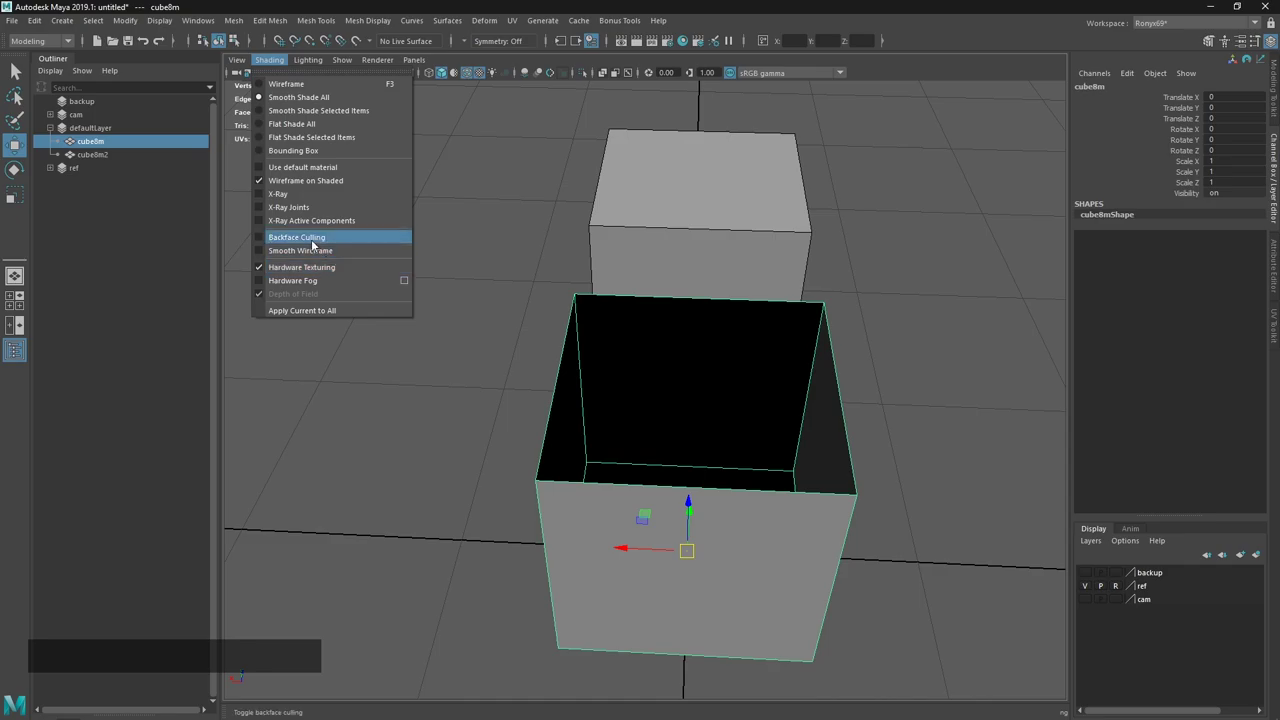
click(298, 242)
click(827, 480)
click(675, 440)
click(827, 466)
click(277, 66)
click(321, 248)
key(alt+Tab)
click(437, 357)
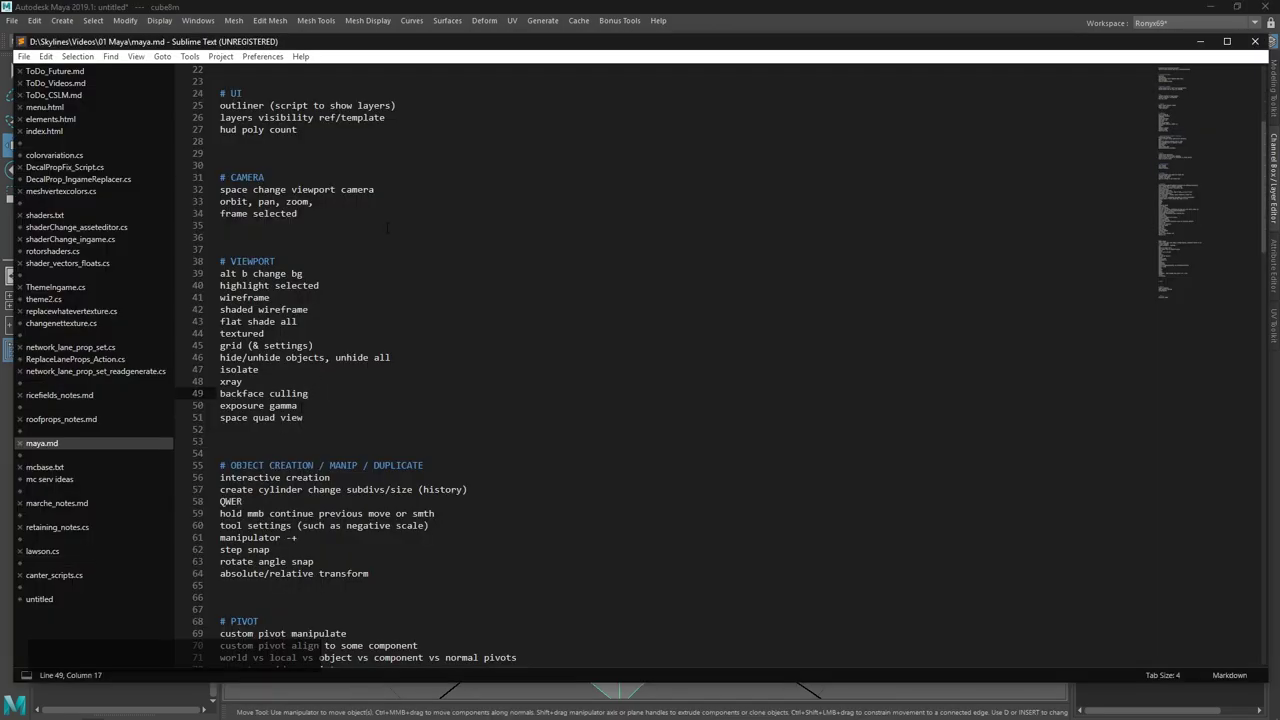
Return to the Maya viewport and bring up the polygon primitives list beside cube8m.
click(676, 466)
right_click(662, 395)
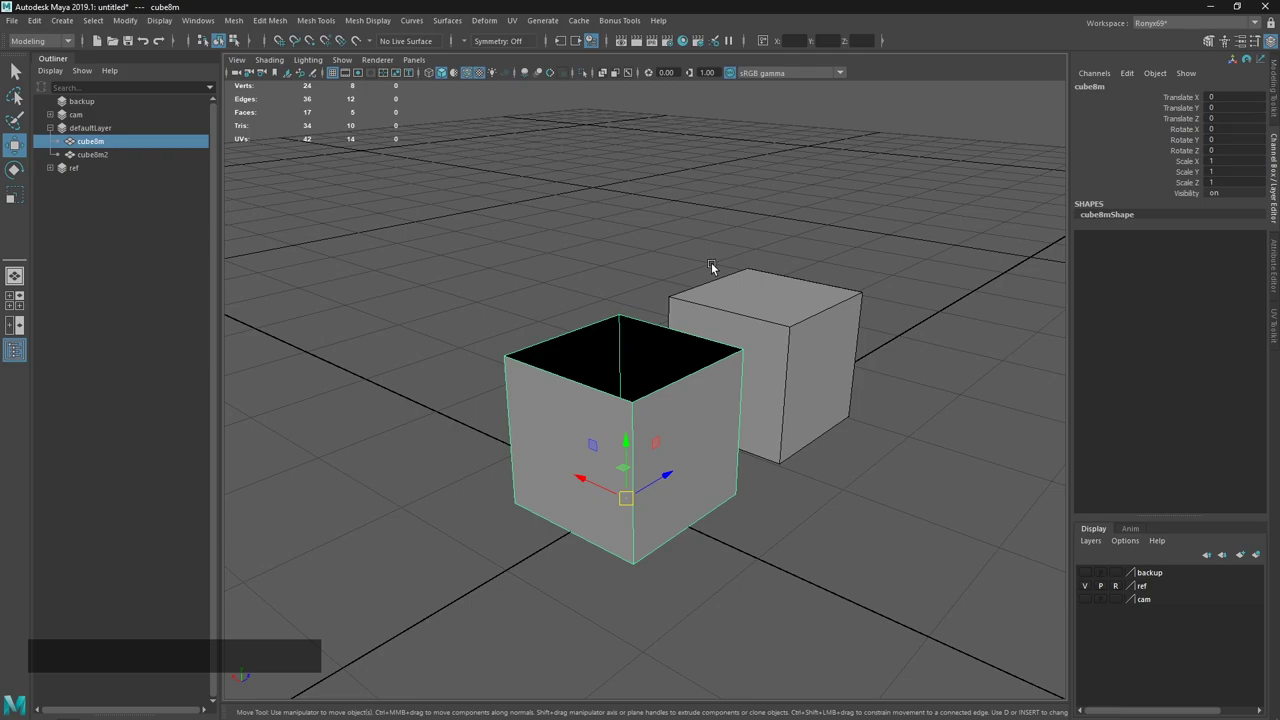
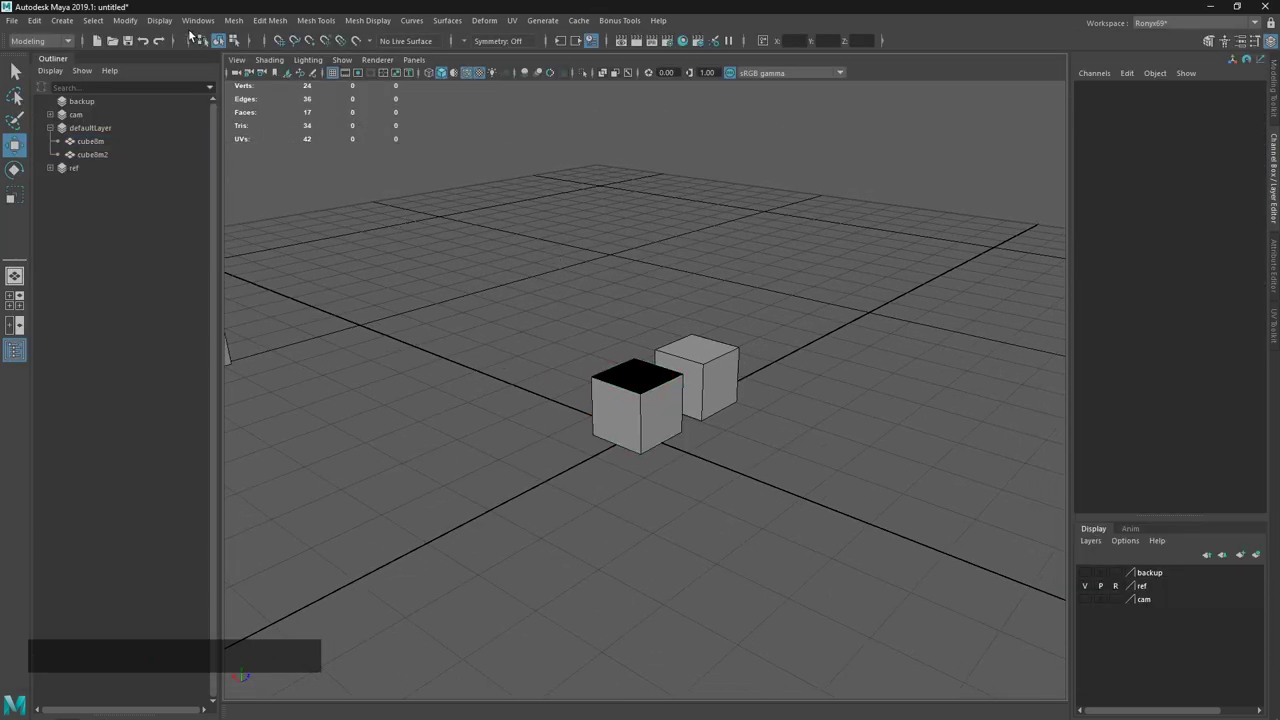
Keep Interactive Creation enabled and preview the Shift+right-click primitive creation menu.
click(66, 28)
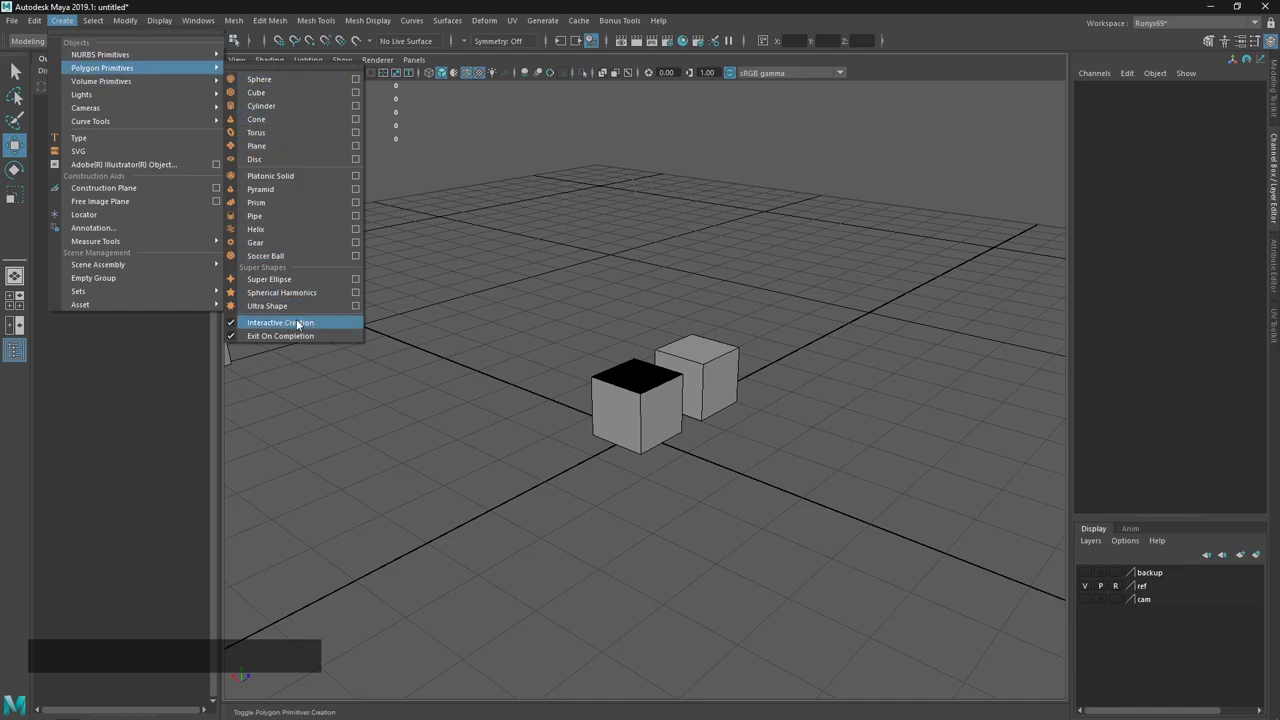
click(523, 329)
right_click(521, 289)
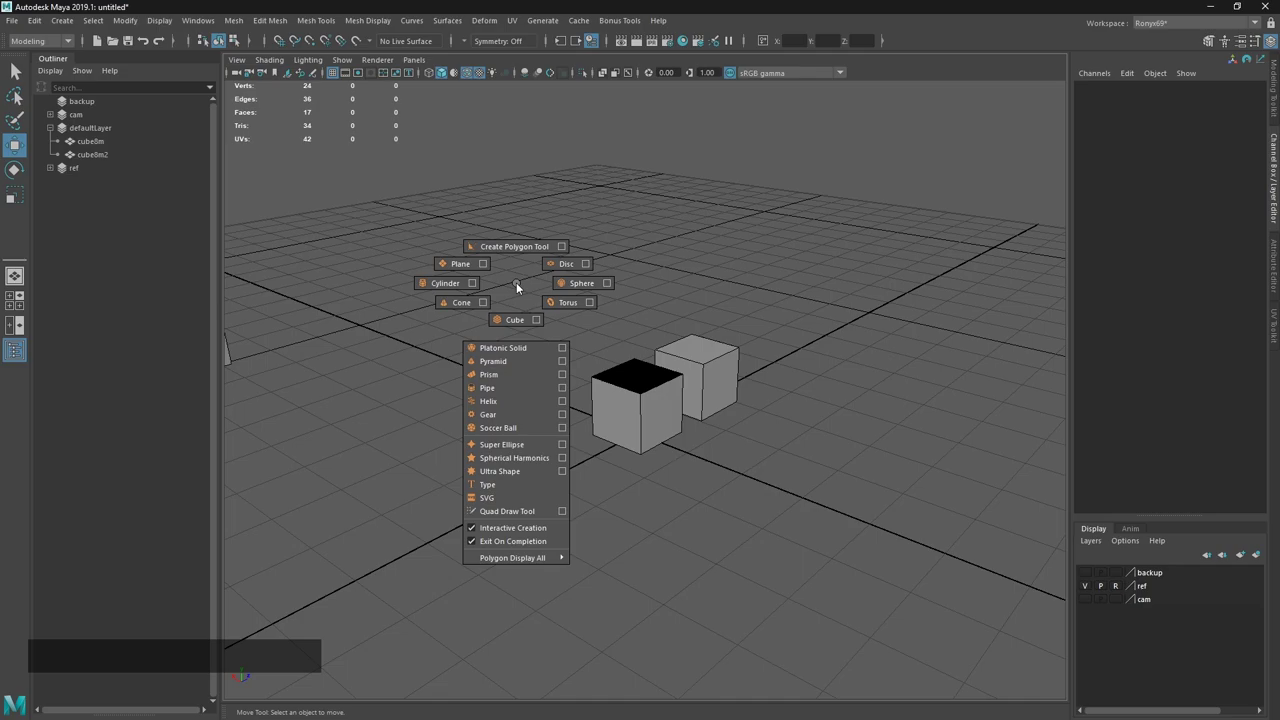
right_click(521, 289)
right_click(520, 287)
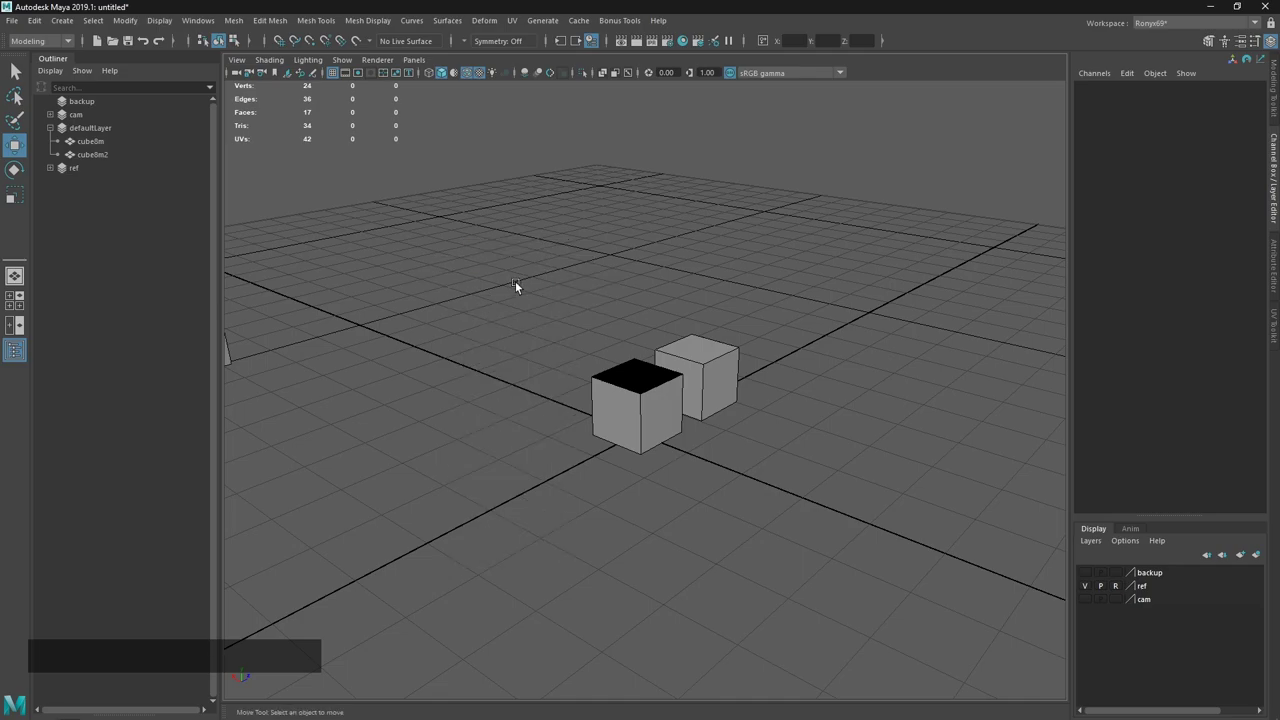
Choose Cube from the primitive creation menu to start drawing pCube1.
right_click(521, 289)
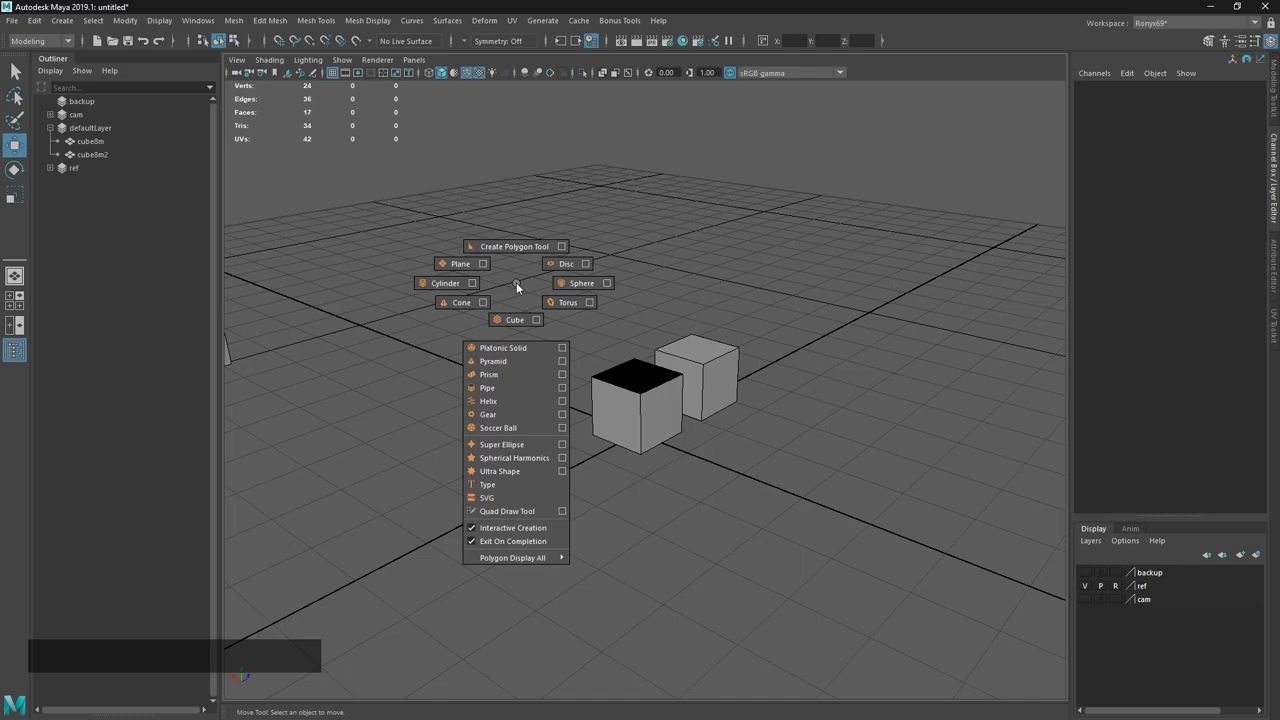
right_click(521, 289)
right_click(521, 289)
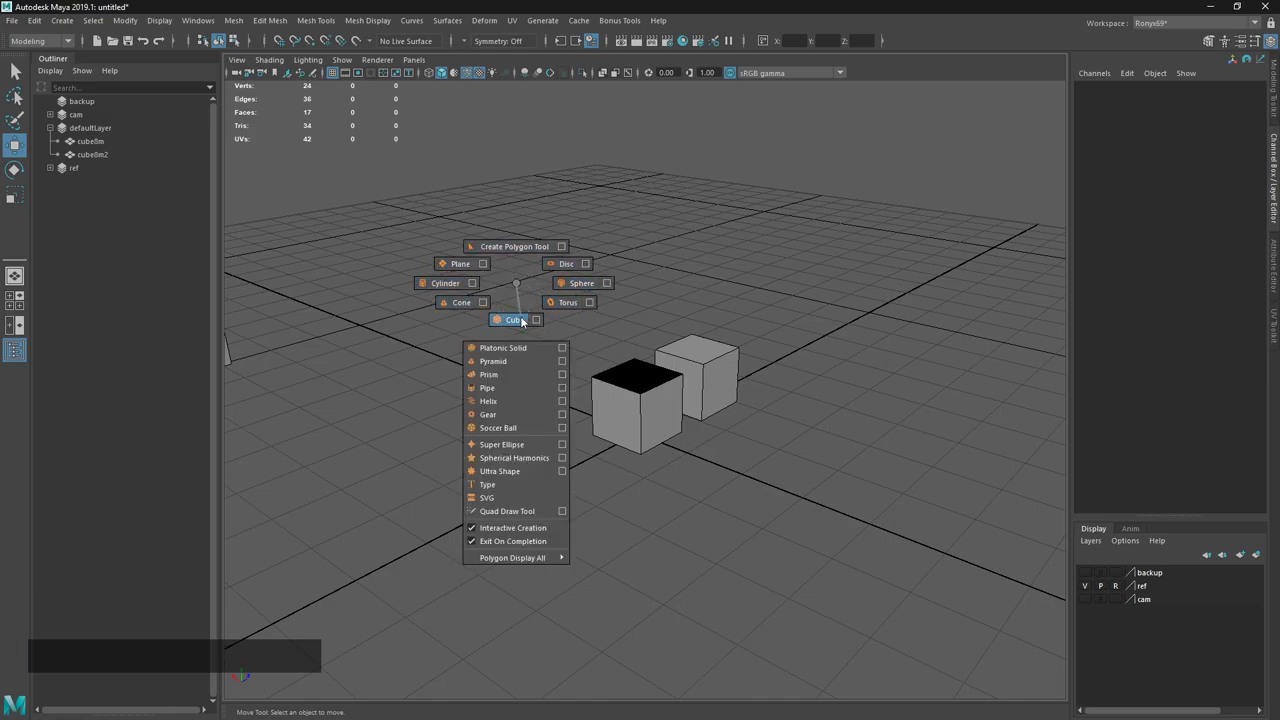
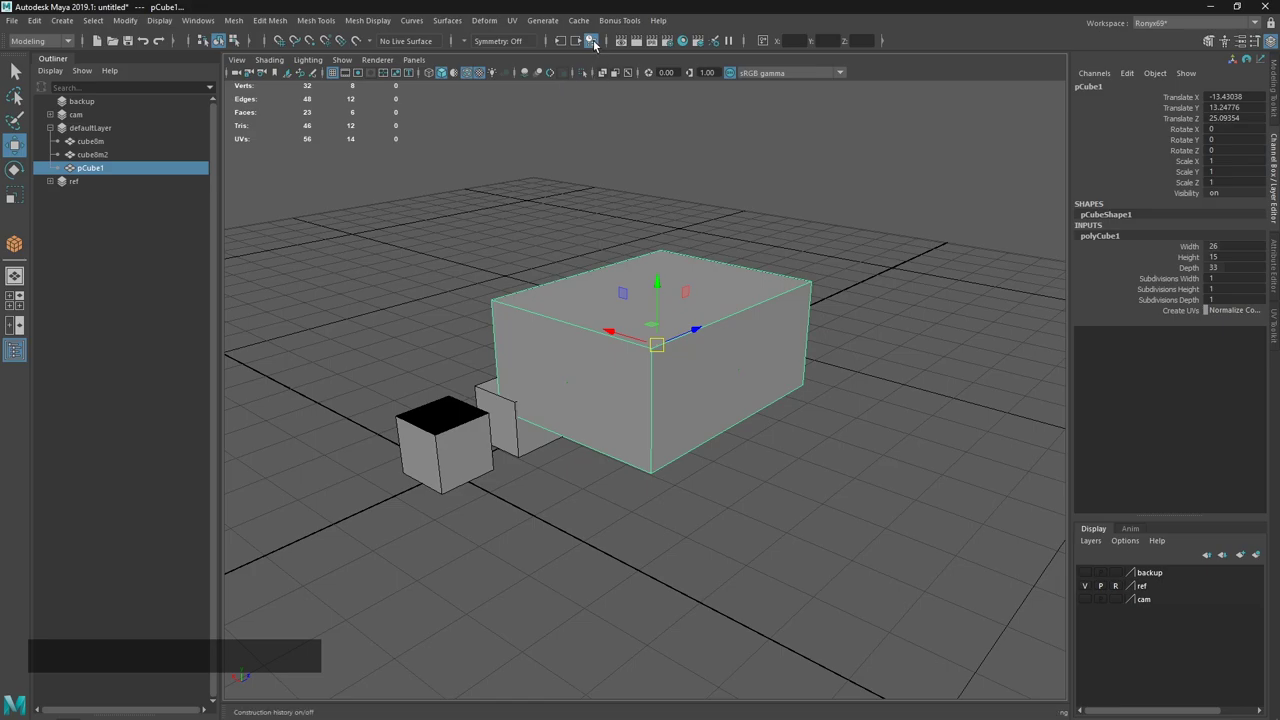
Resize the large pCube1 box with step snap, then select and delete it, leaving the two small cubes.
click(596, 178)
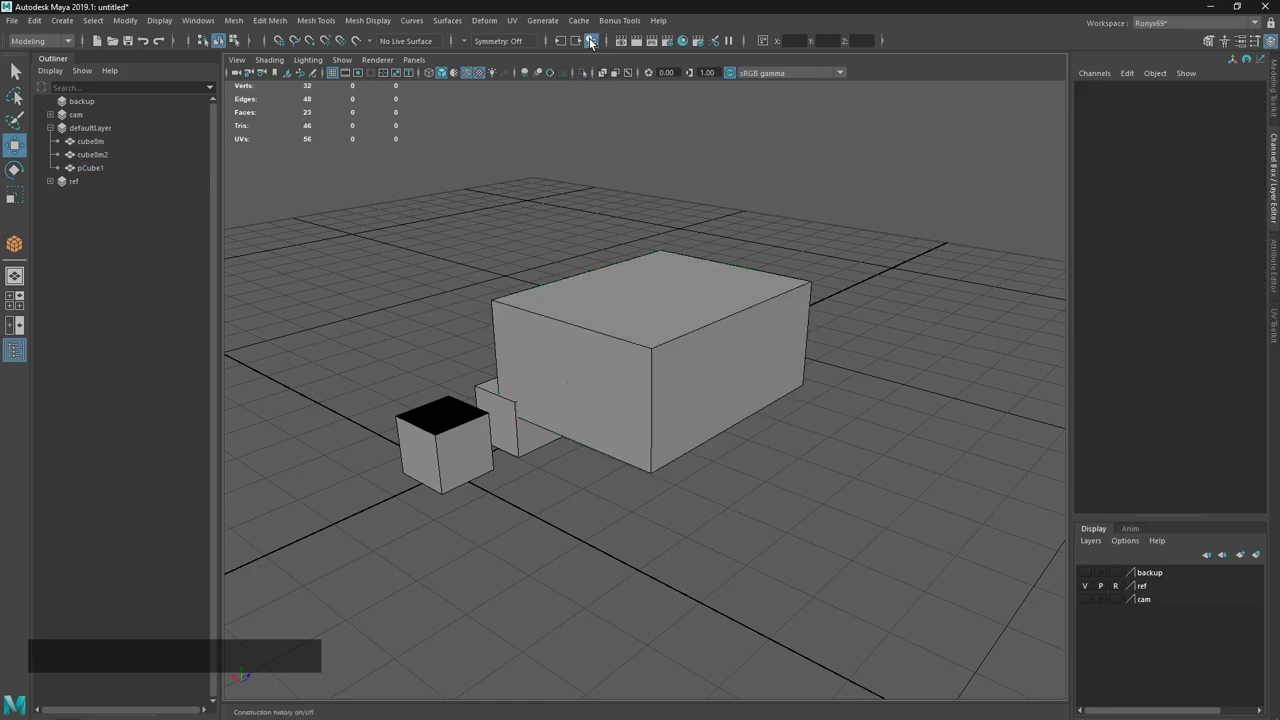
click(592, 40)
click(694, 260)
click(807, 272)
key(KP_Decimal)
click(742, 315)
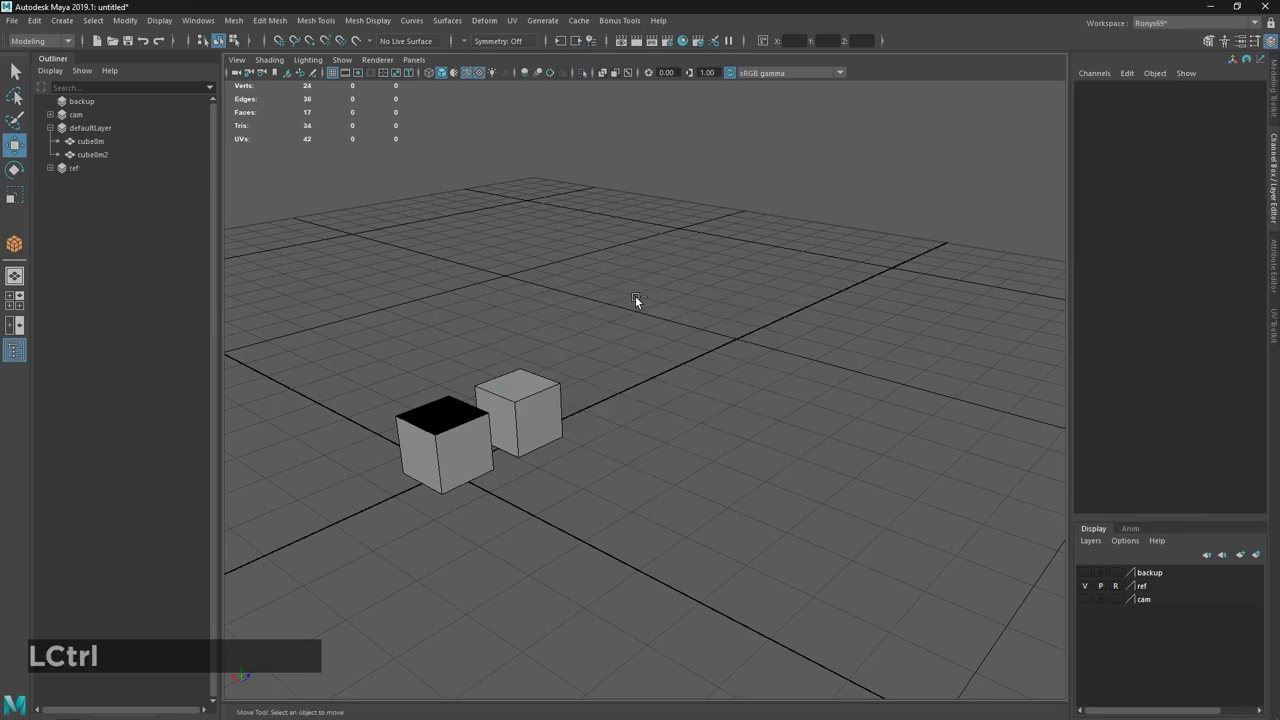
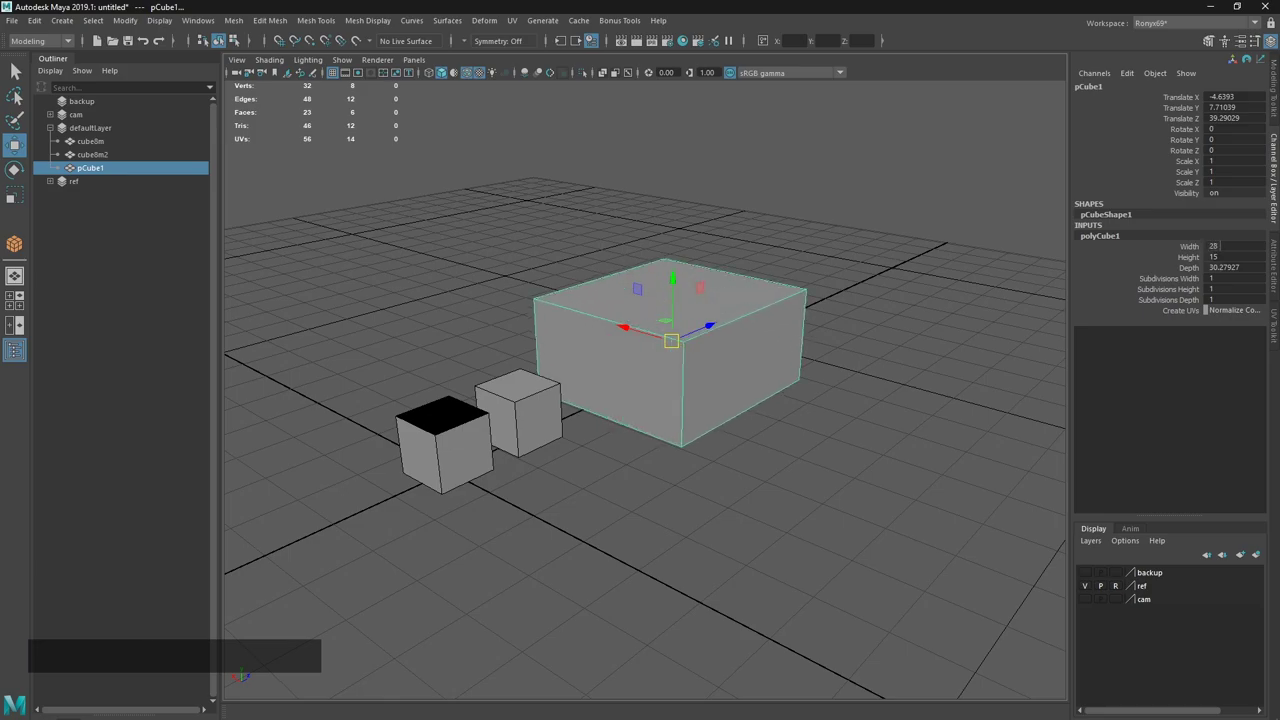
Drag out a new pCube1 about 28 wide, 15 high and 30 deep and delete its construction history.
click(885, 404)
click(820, 188)
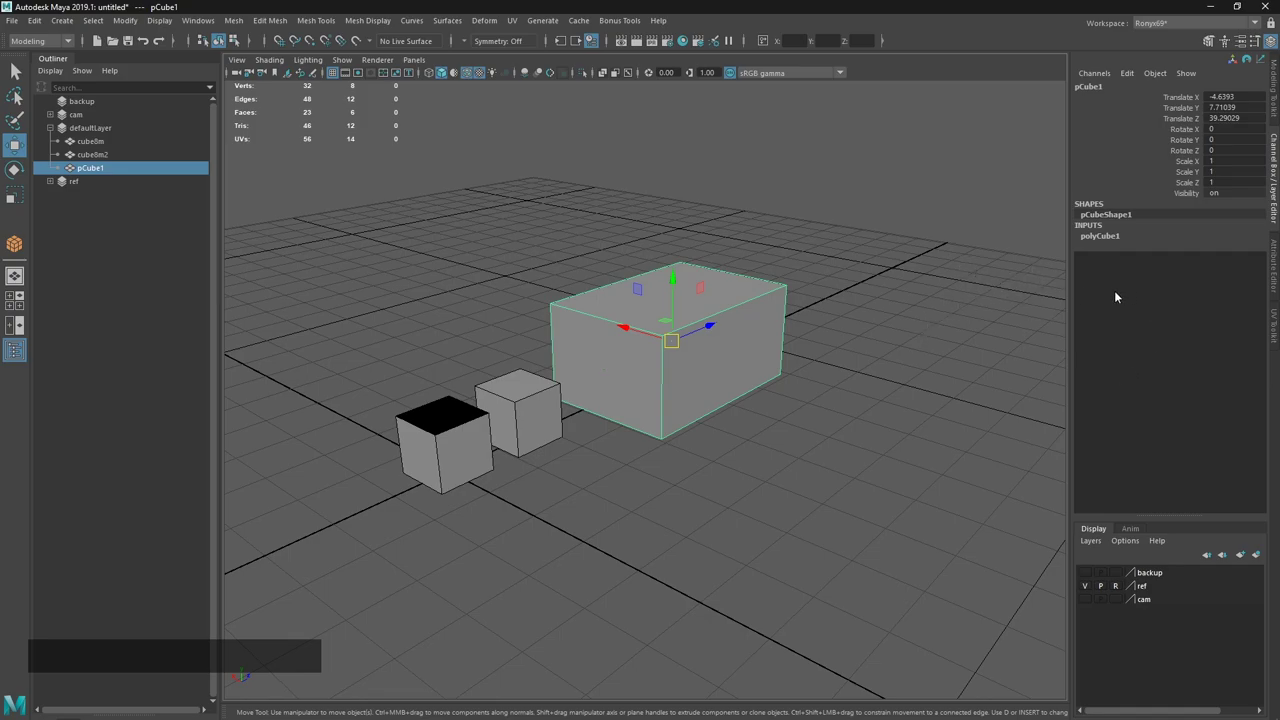
click(848, 426)
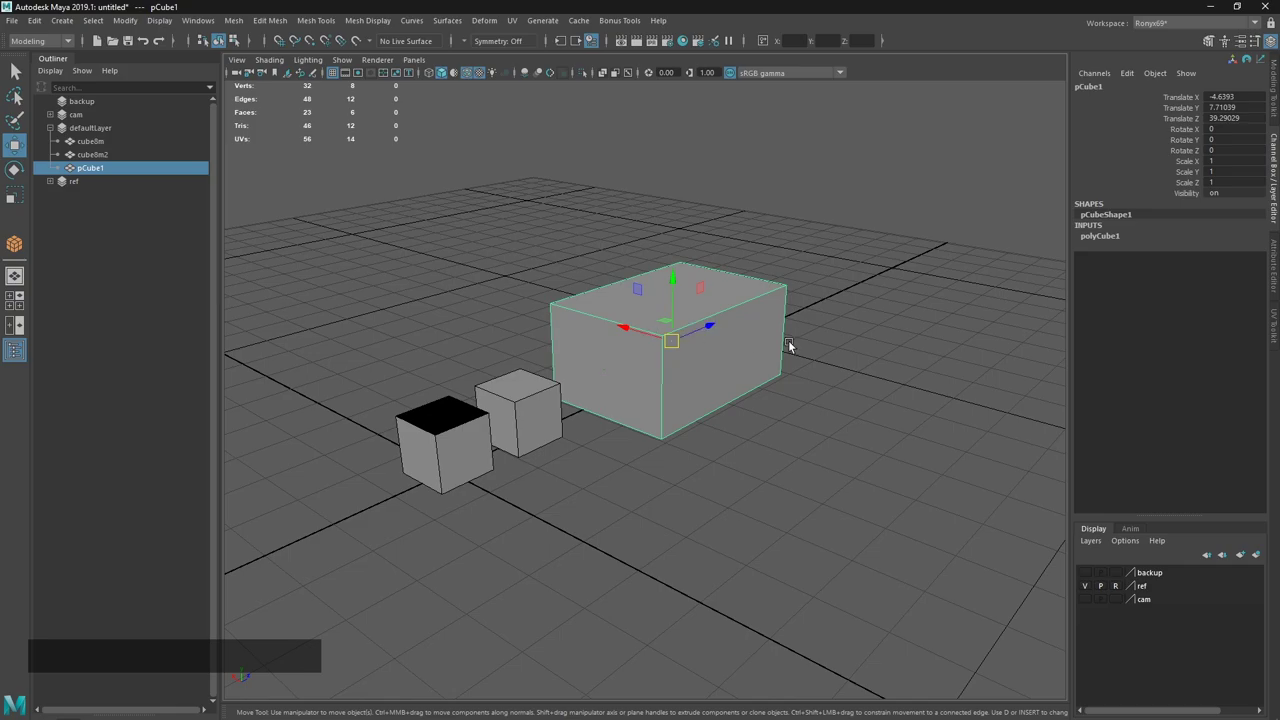
key(ctrl+h)
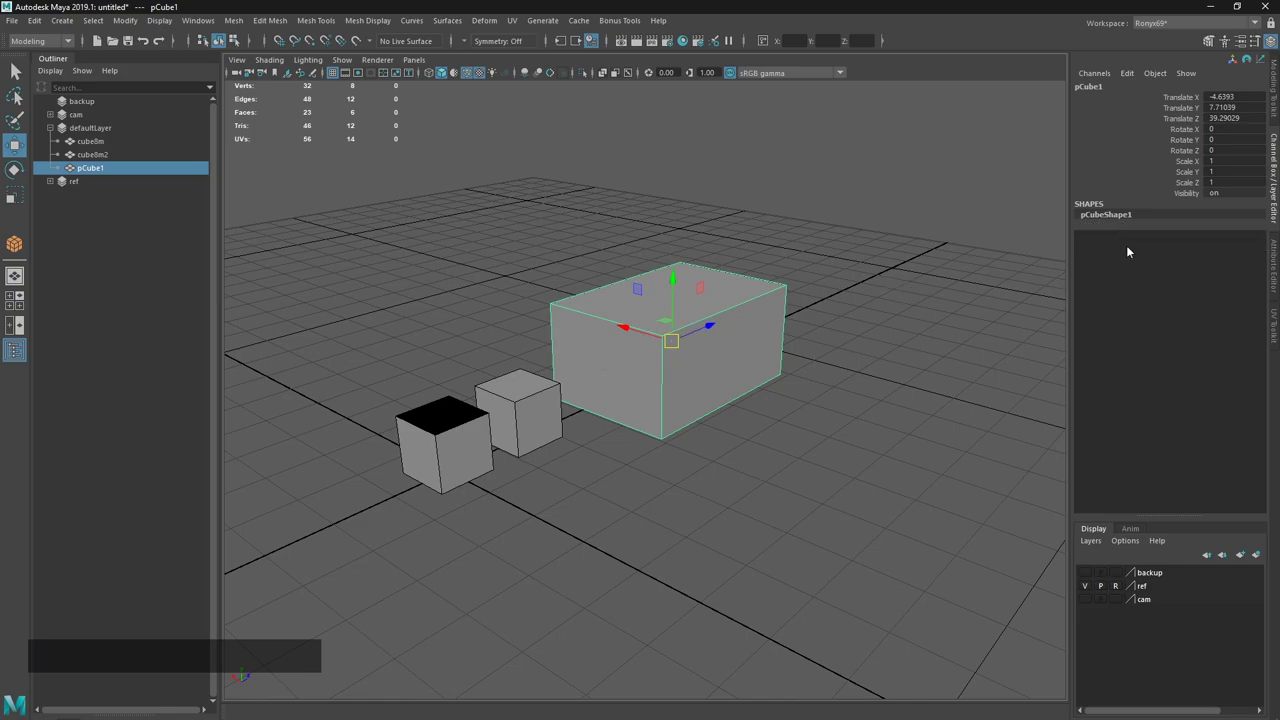
click(842, 392)
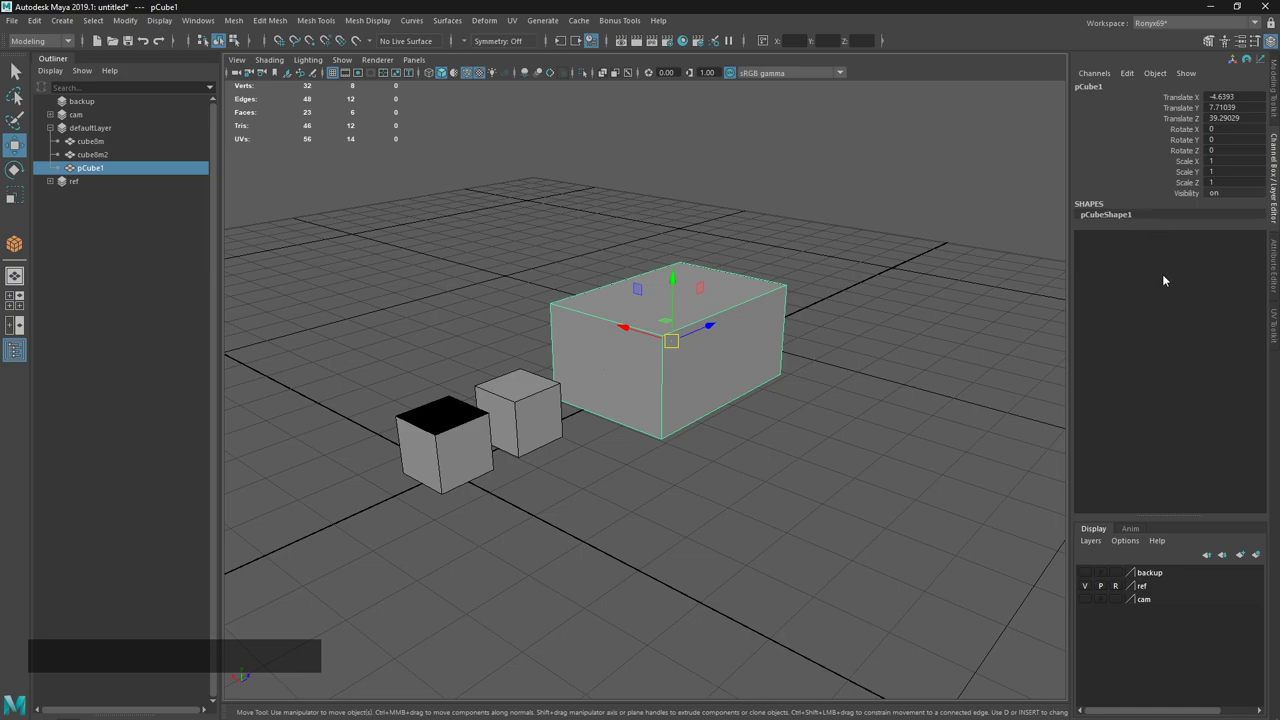
key(alt+Tab)
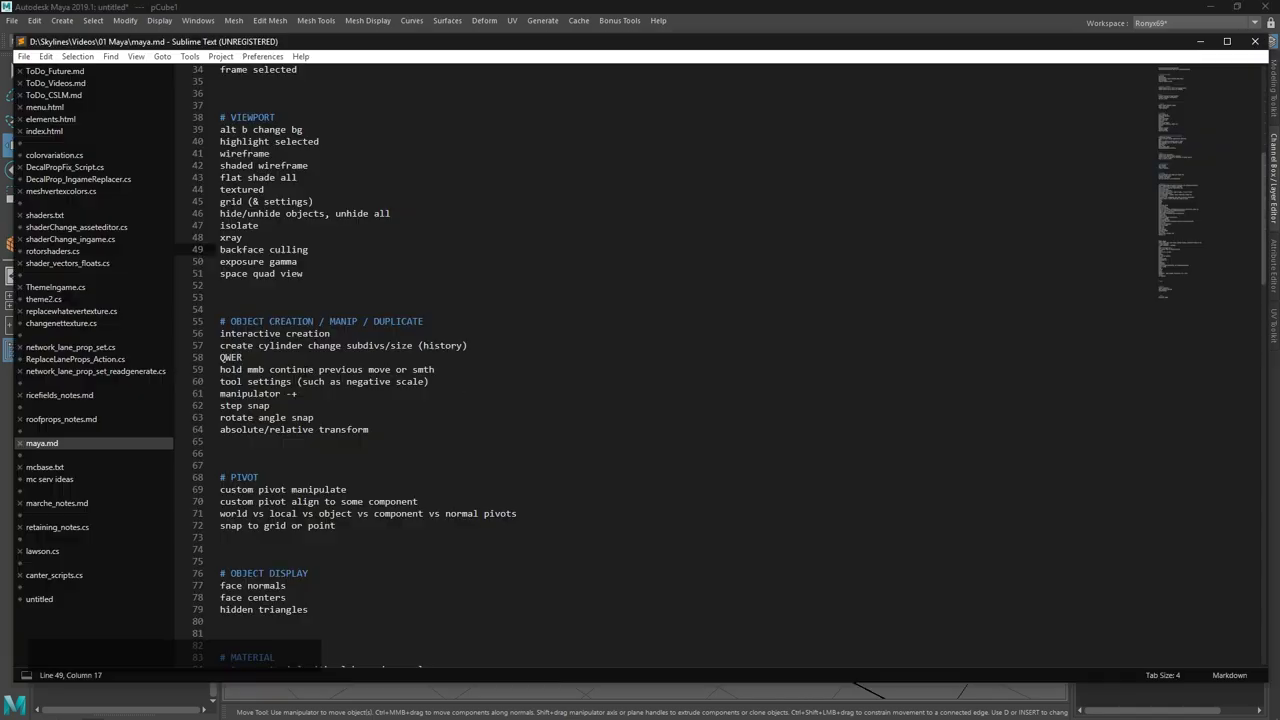
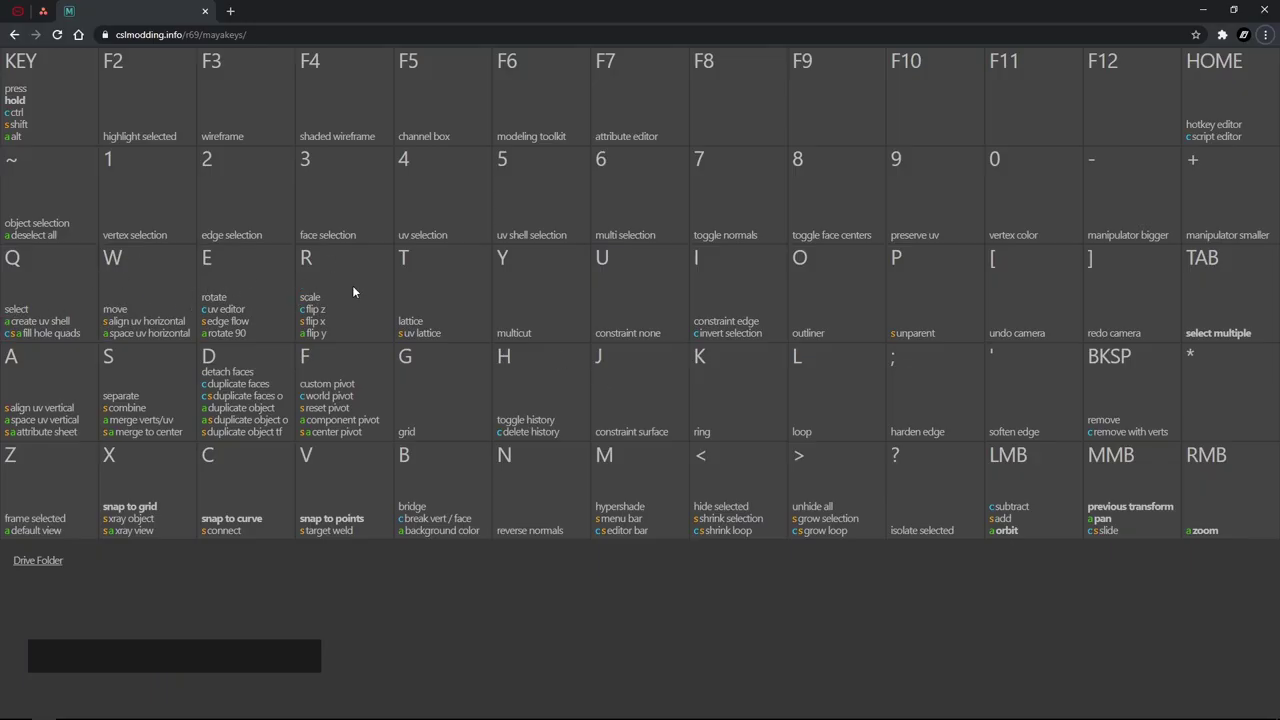
key(alt+Tab)
click(415, 374)
right_click(616, 439)
key(q)
key(q)
Select pCube1 and move it higher and farther back with the Move tool (W).
click(531, 453)
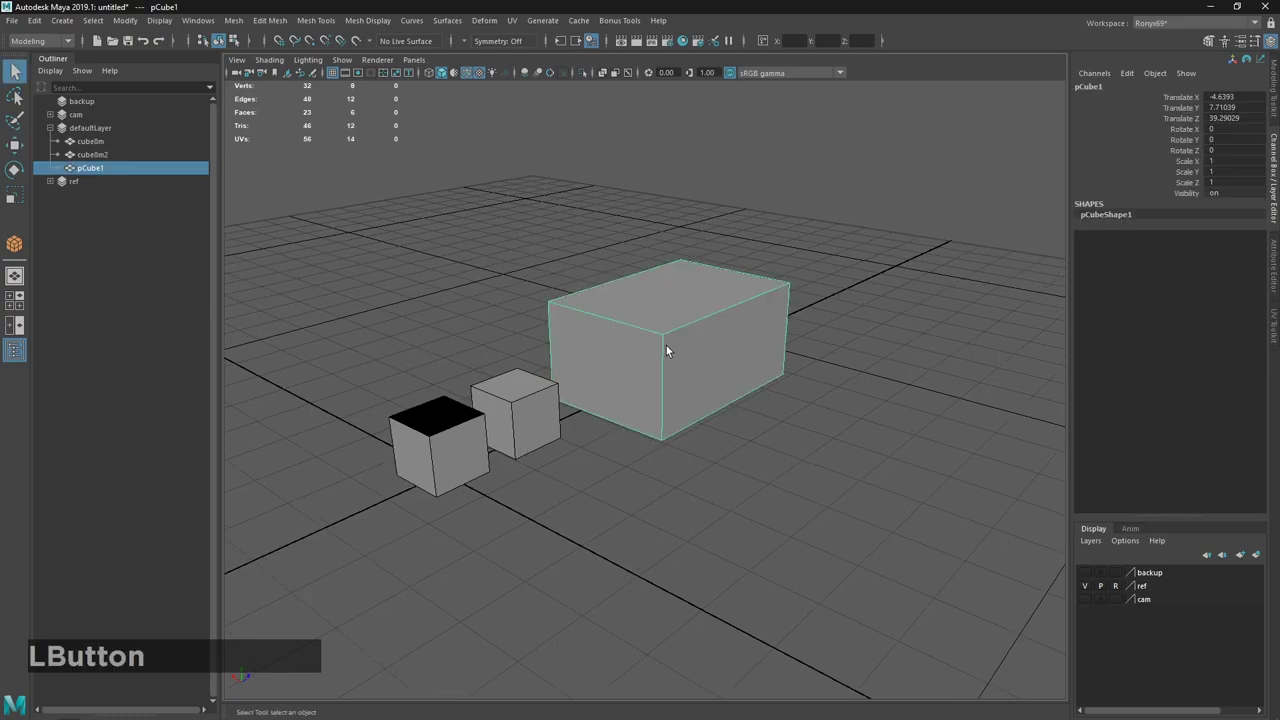
key(w)
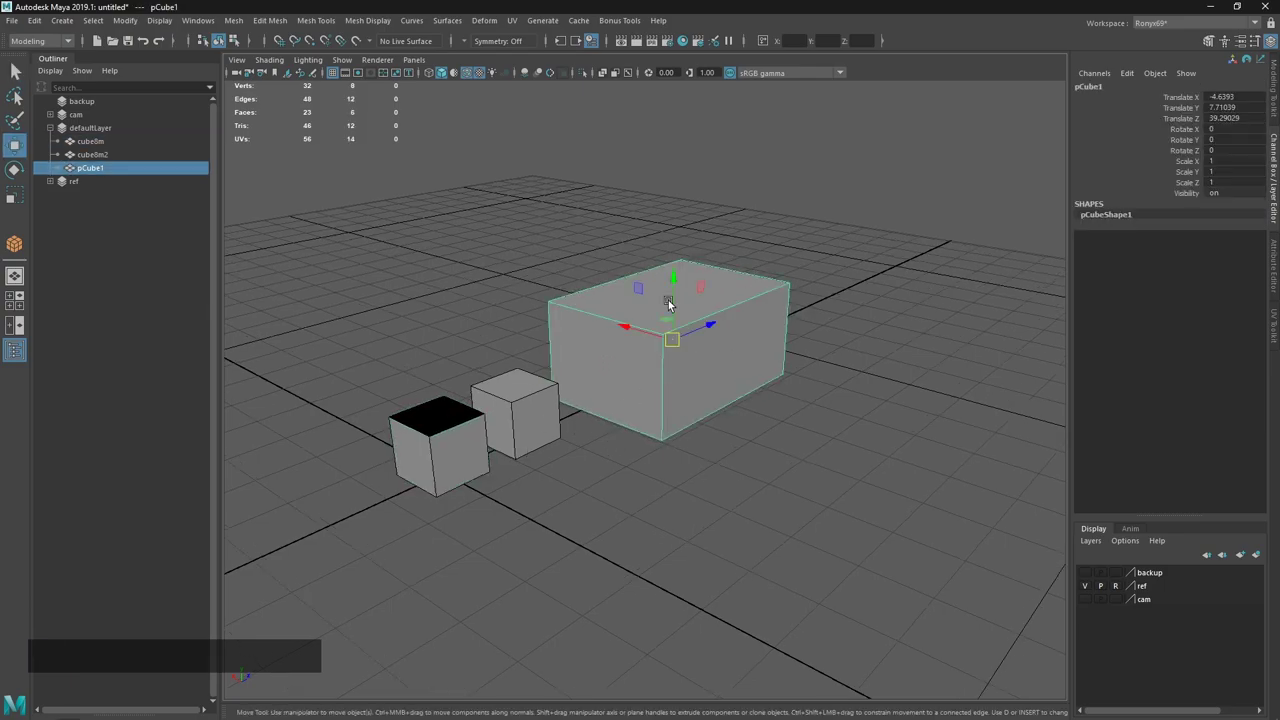
click(678, 286)
click(699, 320)
click(701, 298)
Try tilting the box with Rotate (E), undo the rotations, and start scaling it with R.
key(e)
click(722, 291)
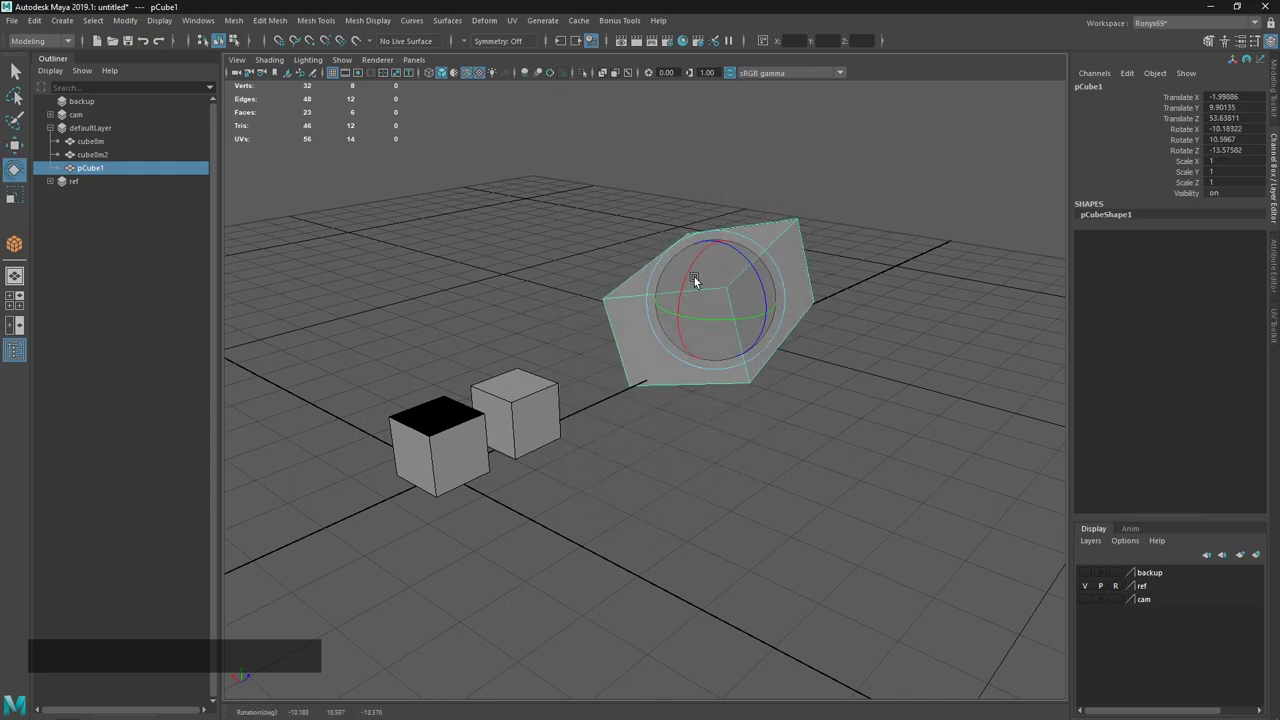
key(ctrl+z)
click(692, 287)
click(693, 306)
key(ctrl+z)
key(e)
key(r)
click(756, 292)
click(687, 296)
Slide the box sideways along one axis and back to reposition it.
click(647, 2)
middle_click(806, 339)
click(682, 377)
click(630, 329)
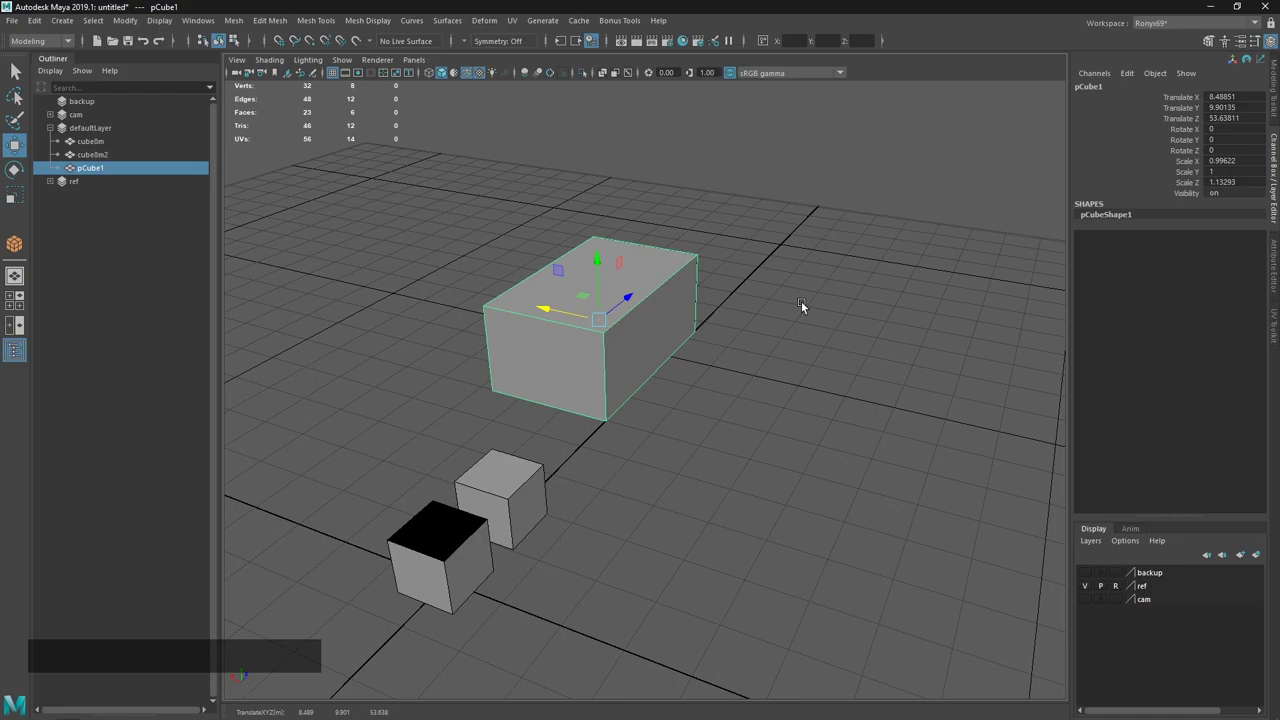
middle_click(826, 312)
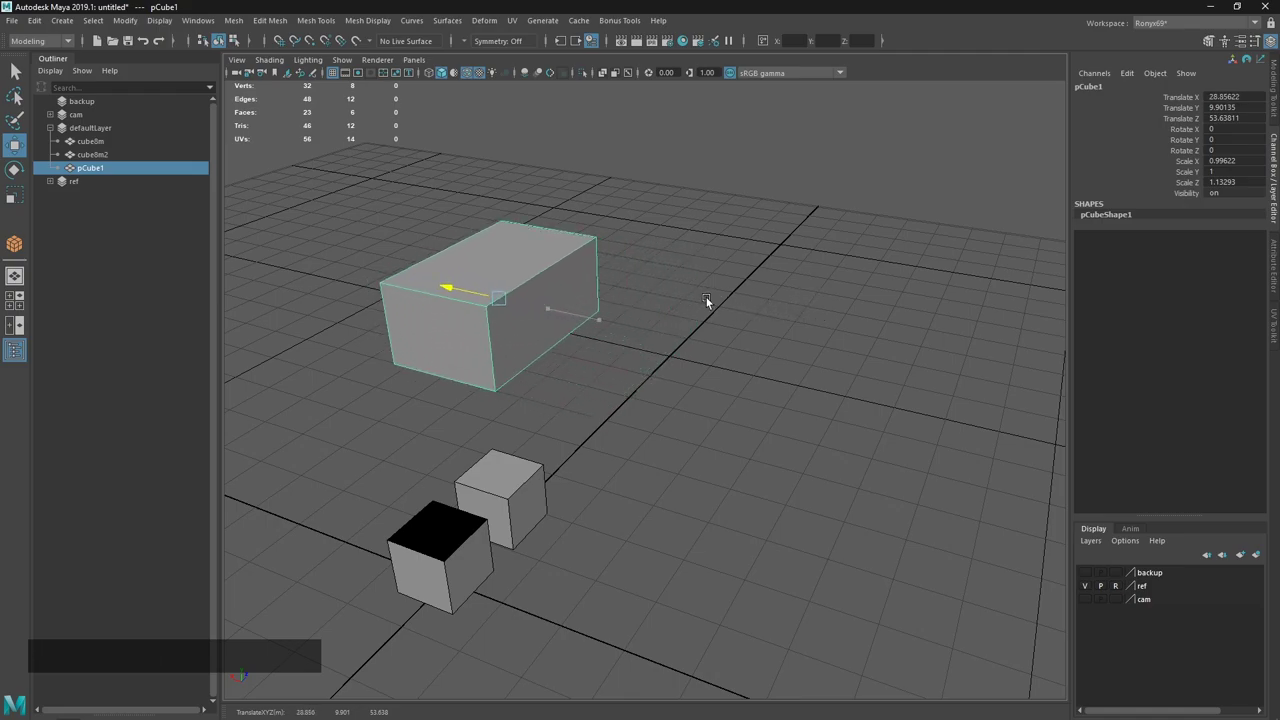
middle_click(979, 331)
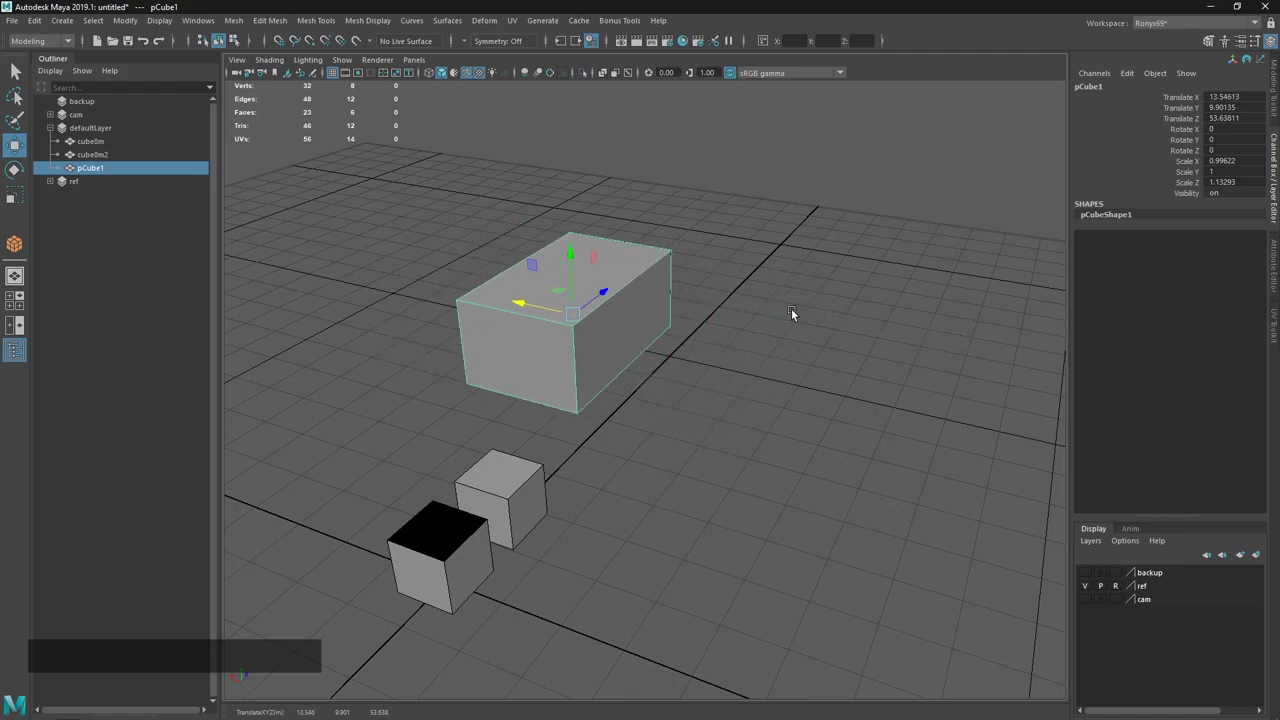
Scale pCube1 taller and deeper with the Scale tool.
key(r)
click(604, 296)
middle_click(848, 263)
click(577, 263)
middle_click(855, 229)
middle_click(366, 209)
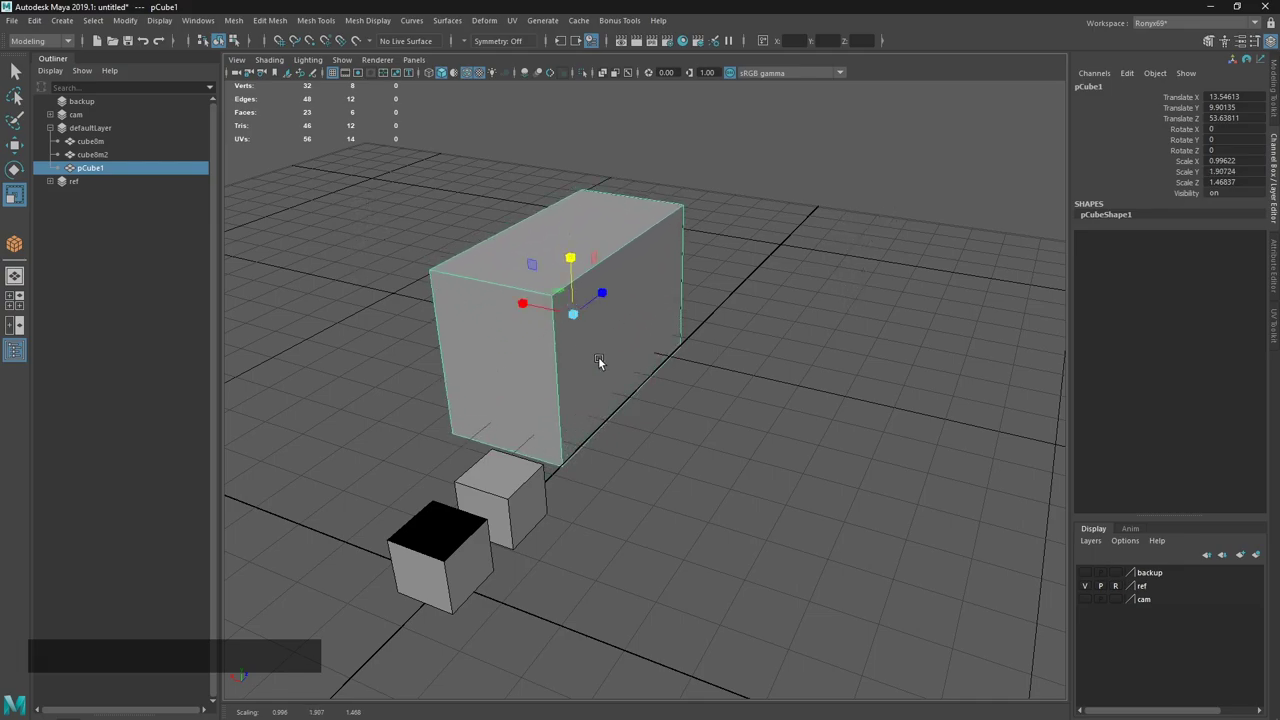
Tilt the box forward about 15 degrees around X with the Rotate tool.
key(e)
click(548, 311)
middle_click(892, 281)
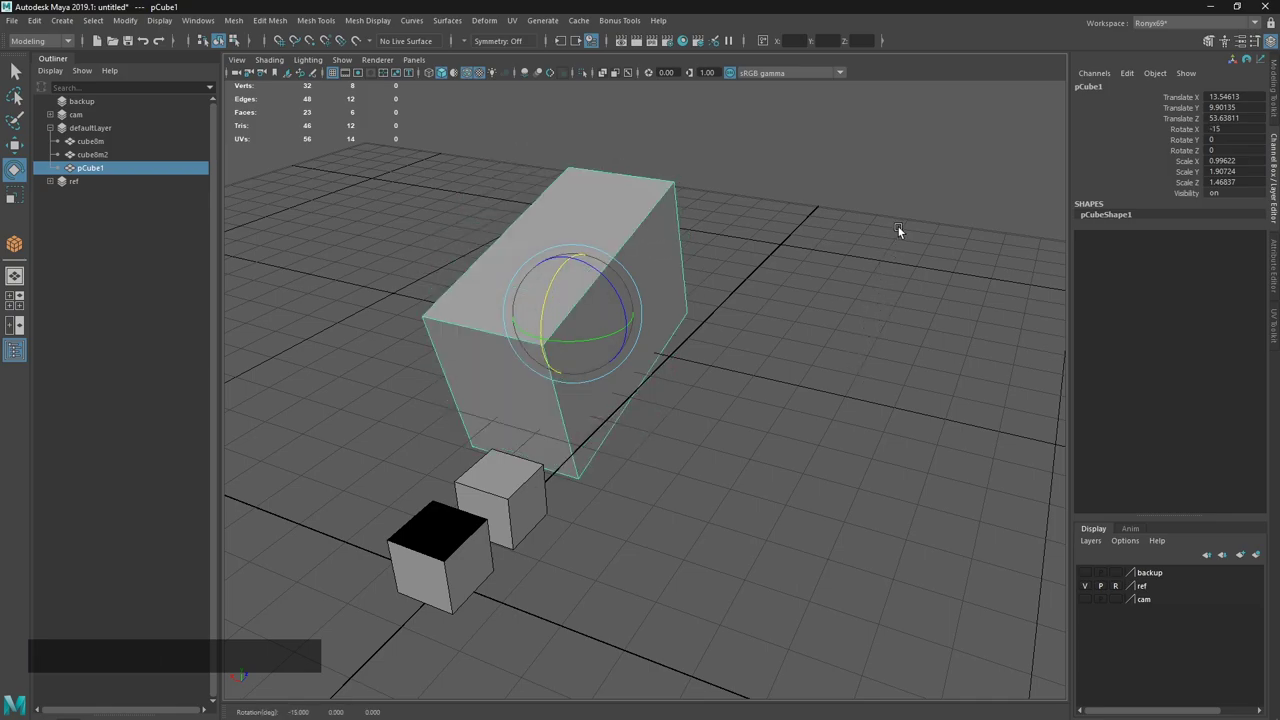
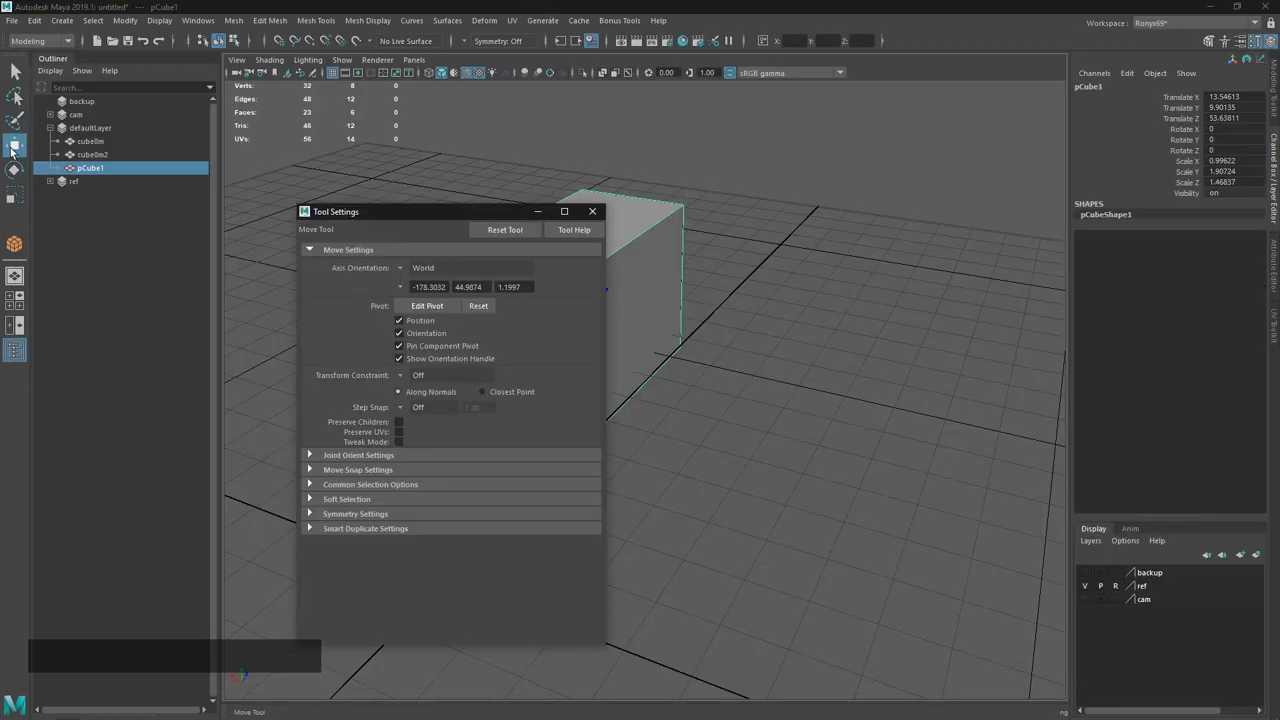
Return to Maya and stretch pCube1 into a long box with the Scale tool.
click(433, 219)
key(alt+Tab)
click(585, 2)
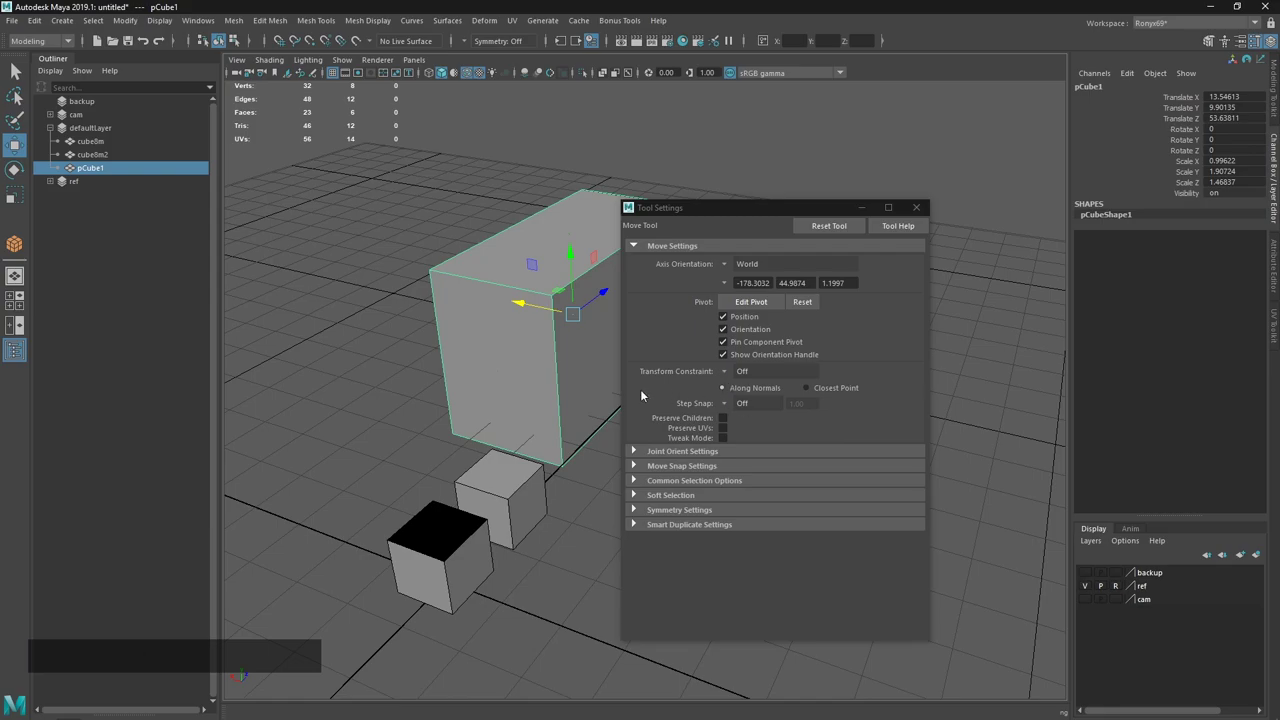
click(17, 200)
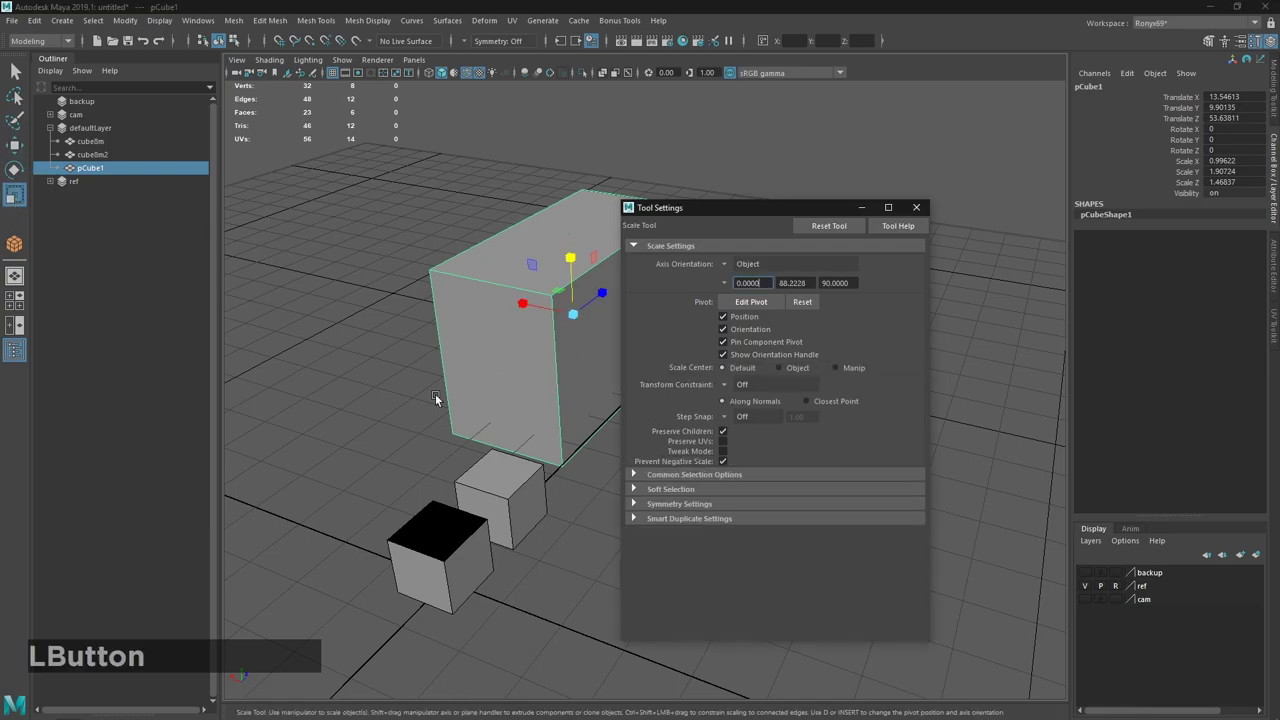
click(752, 211)
click(739, 452)
middle_click(651, 388)
click(601, 370)
Squash the box through to a negative depth as a test, undo it, and reselect the whole object.
key(ctrl+z)
click(884, 477)
click(598, 370)
key(ctrl+z)
click(883, 478)
click(601, 374)
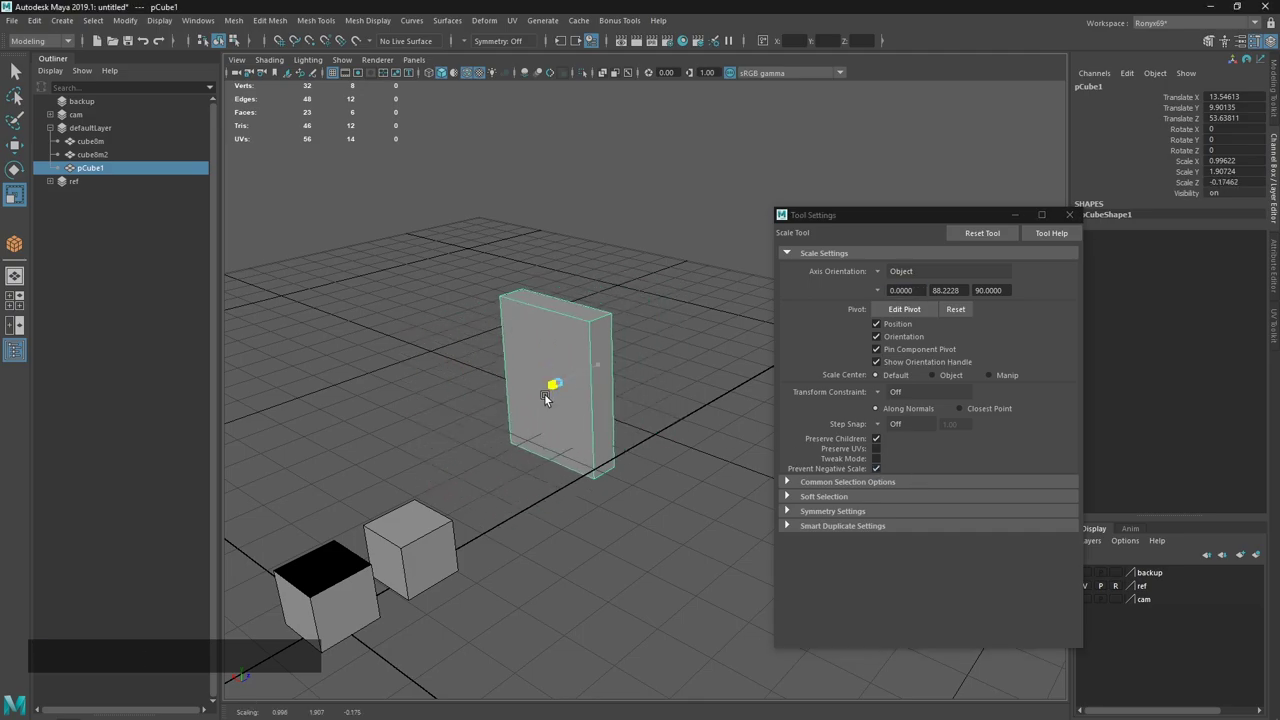
key(w)
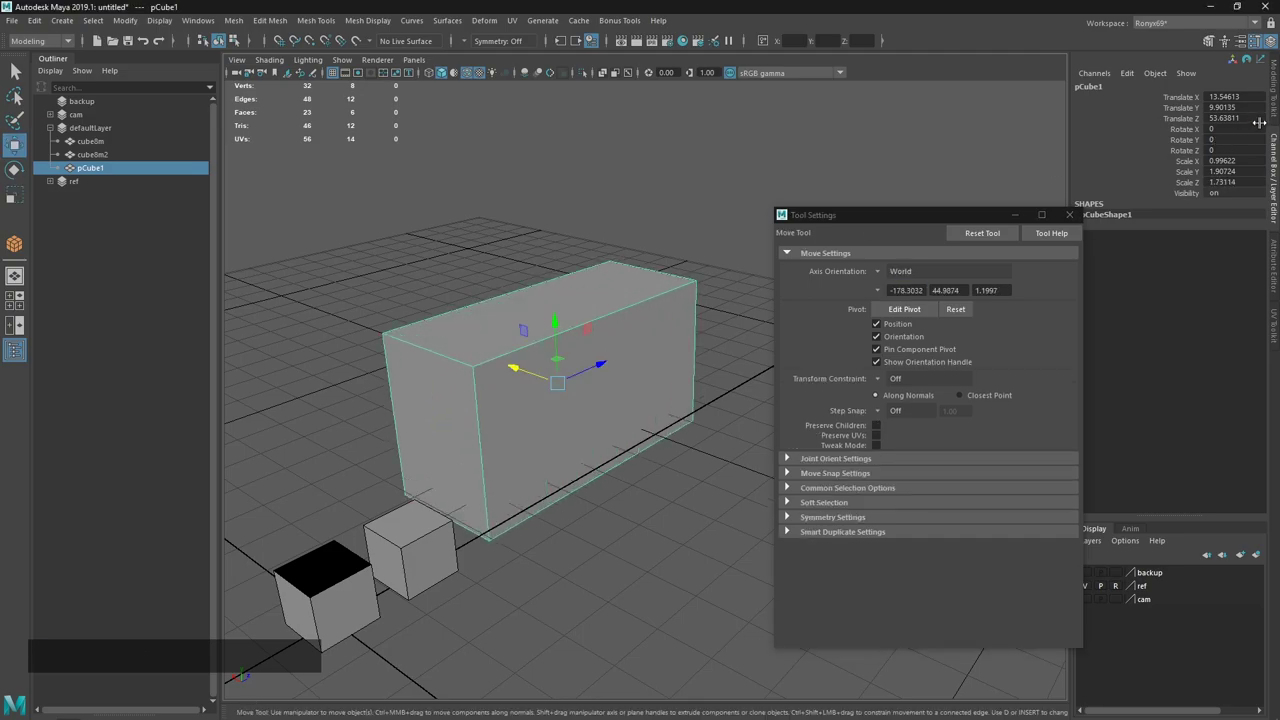
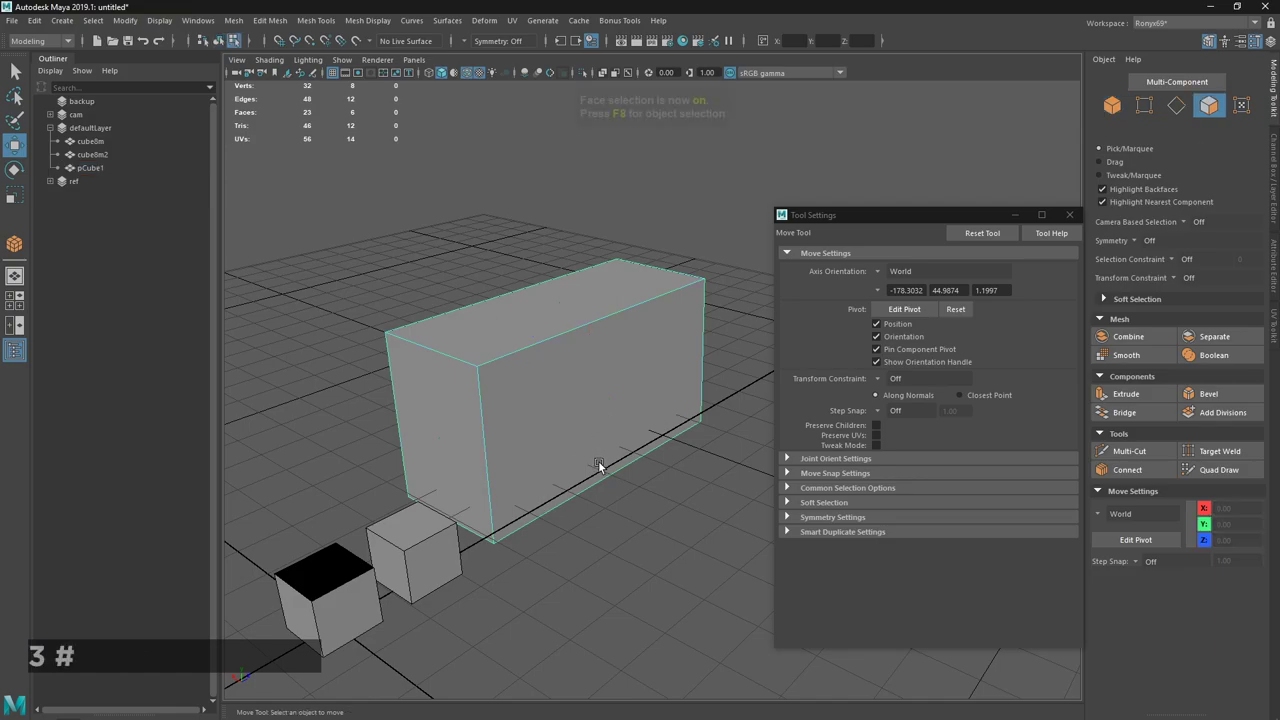
click(567, 397)
click(583, 475)
key(`)
click(580, 353)
Scale the box past zero into negative and undo, resetting the Axis Orientation fields to 0.
key(w)
click(609, 367)
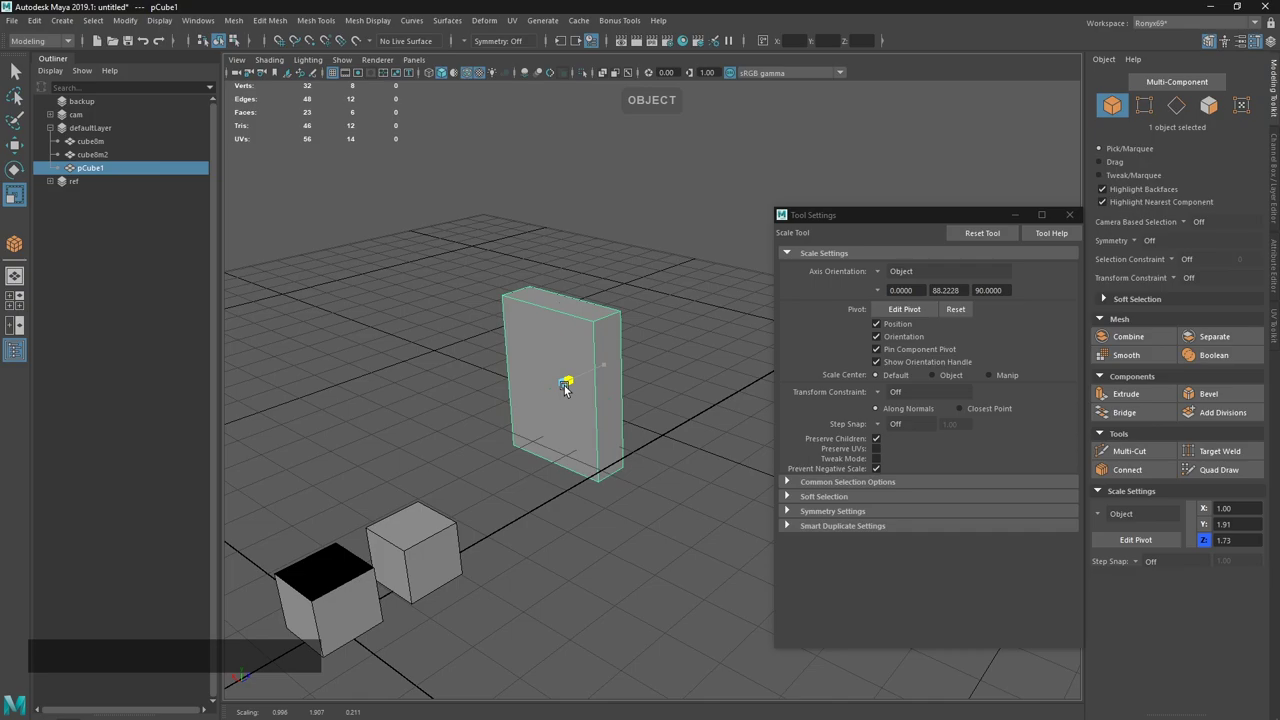
key(ctrl+z)
click(614, 372)
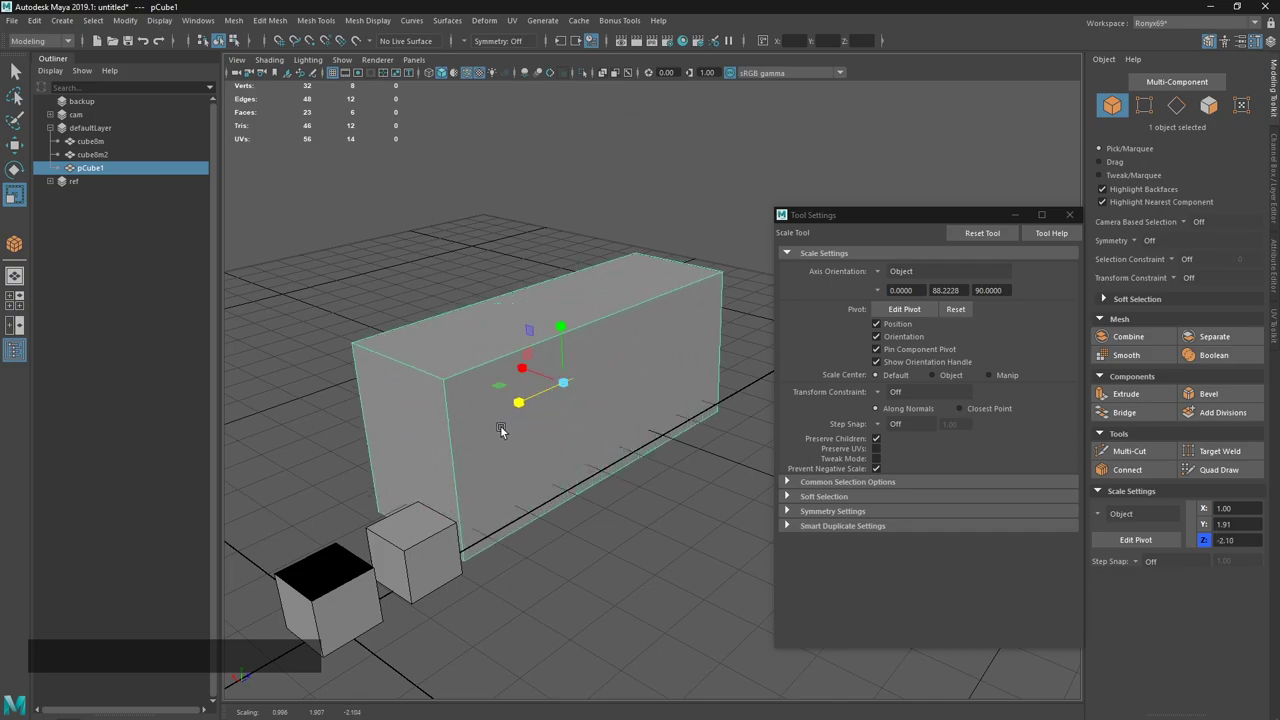
key(ctrl+z)
click(884, 473)
click(882, 474)
click(647, 443)
Retest scaling with undo, then turn on Prevent Negative Scale in the Scale Tool settings.
middle_click(592, 360)
click(574, 352)
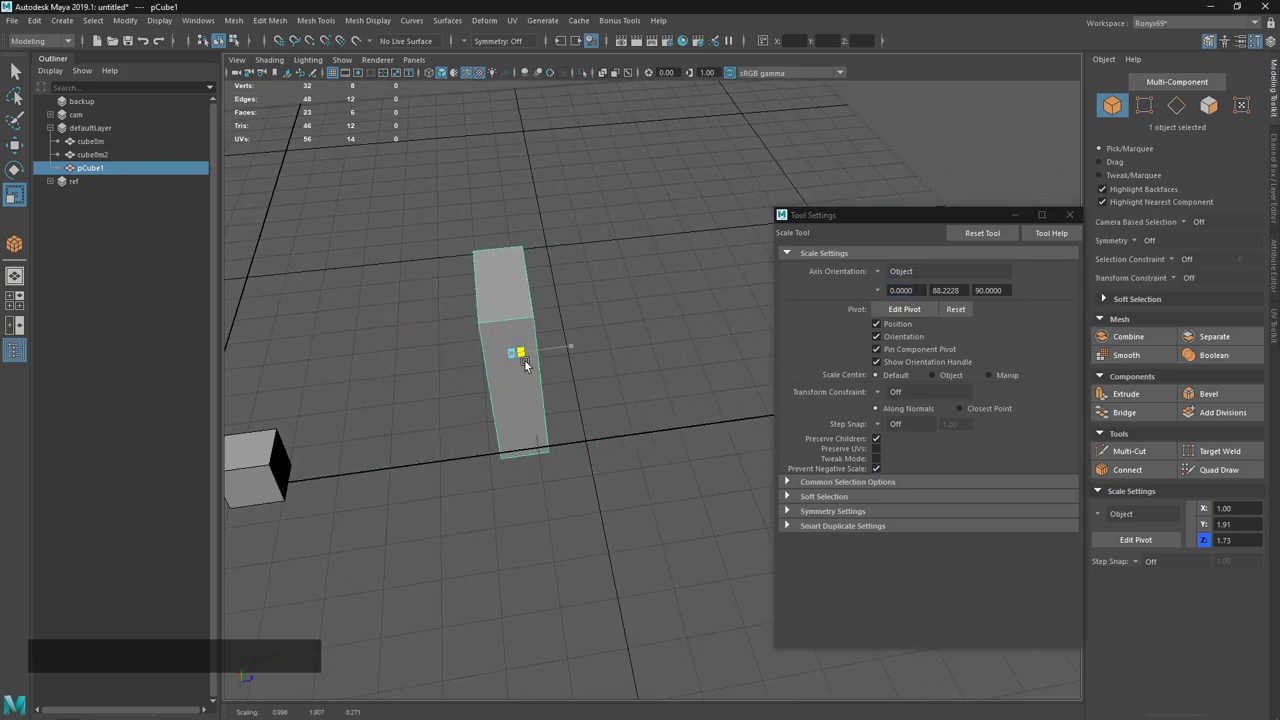
key(ctrl+z)
click(551, 407)
middle_click(615, 385)
click(987, 239)
middle_click(529, 409)
click(598, 378)
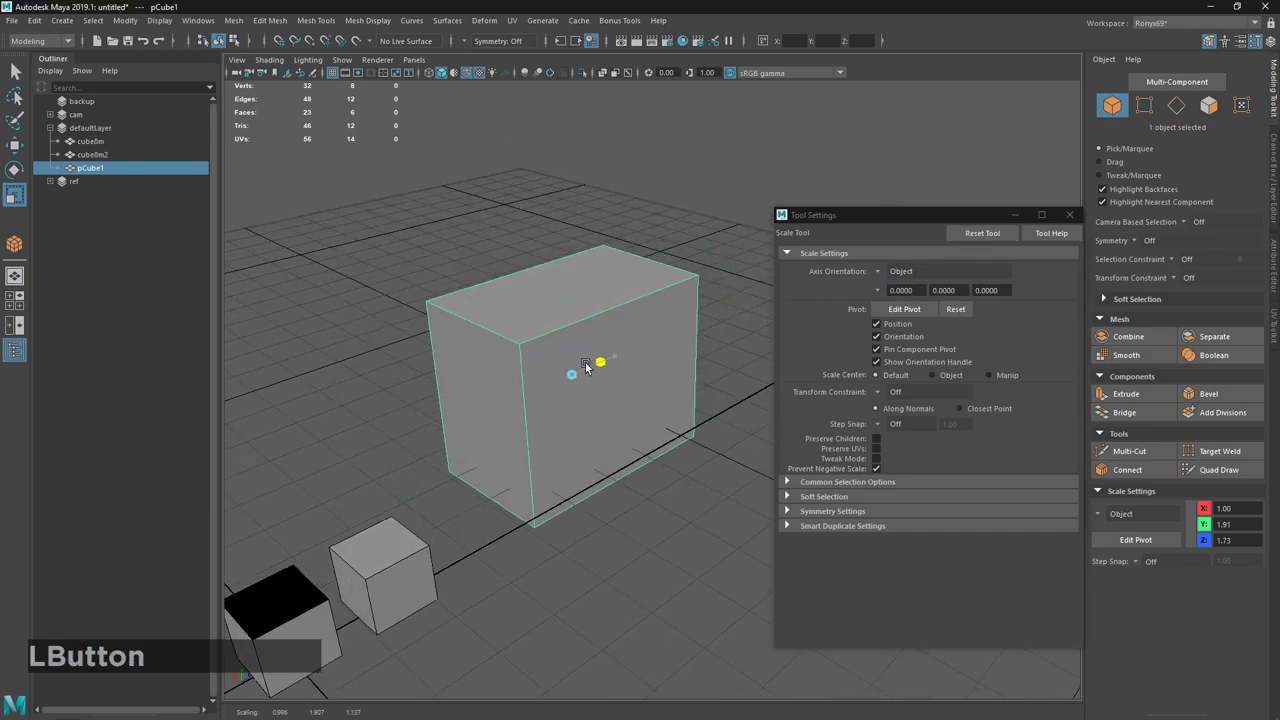
key(ctrl+z)
click(871, 473)
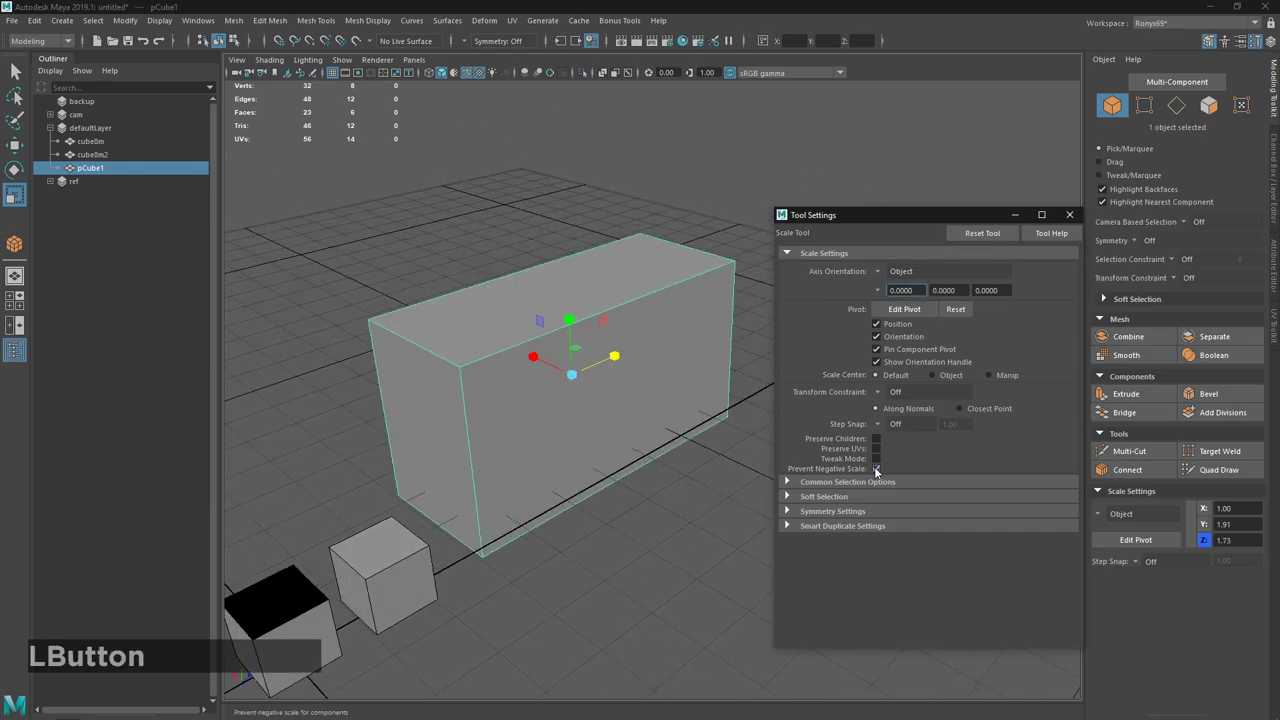
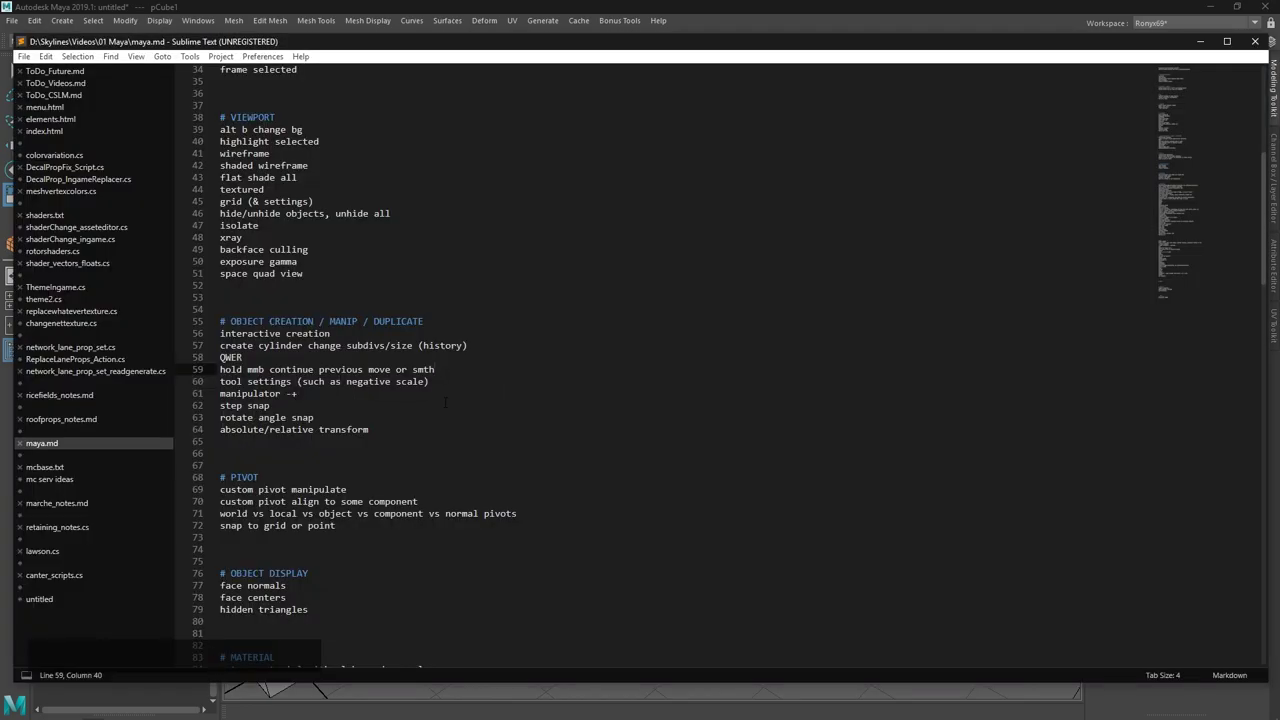
click(587, 7)
Duplicate the box's front face as a separate plane and pull it out just in front of the box.
key(3)
click(653, 377)
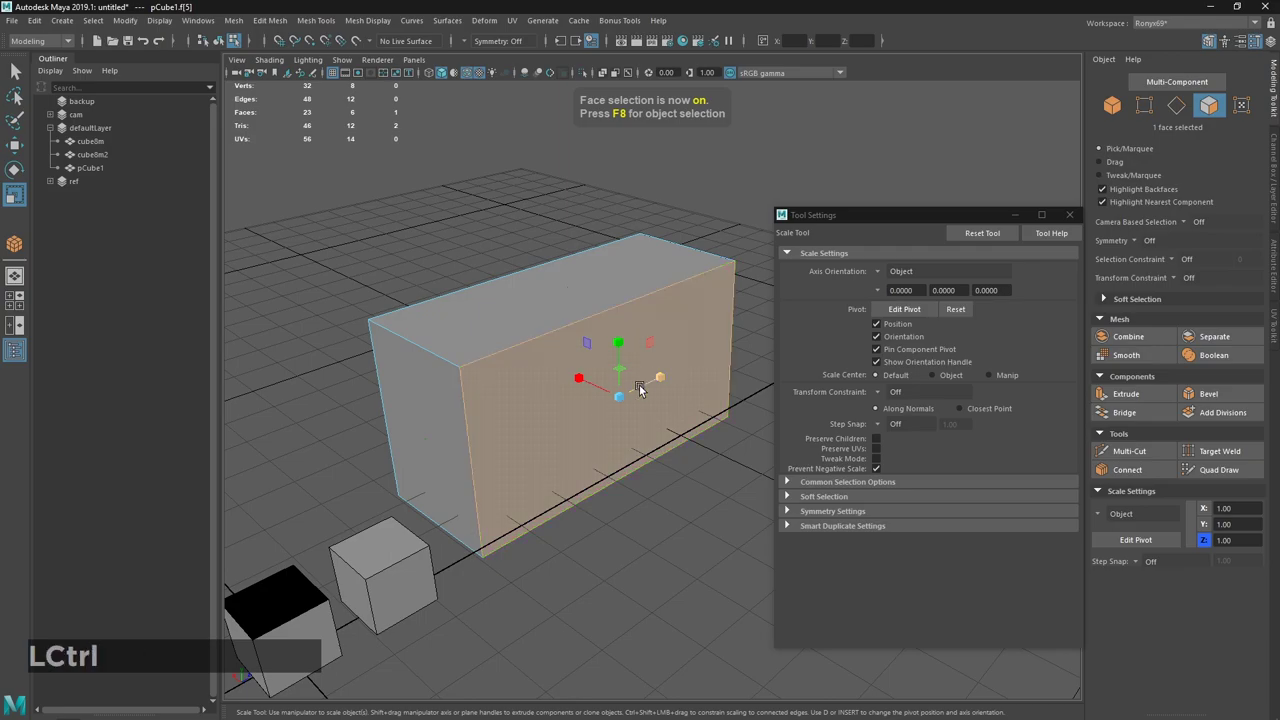
key(ctrl+d)
key(ctrl+w)
click(656, 411)
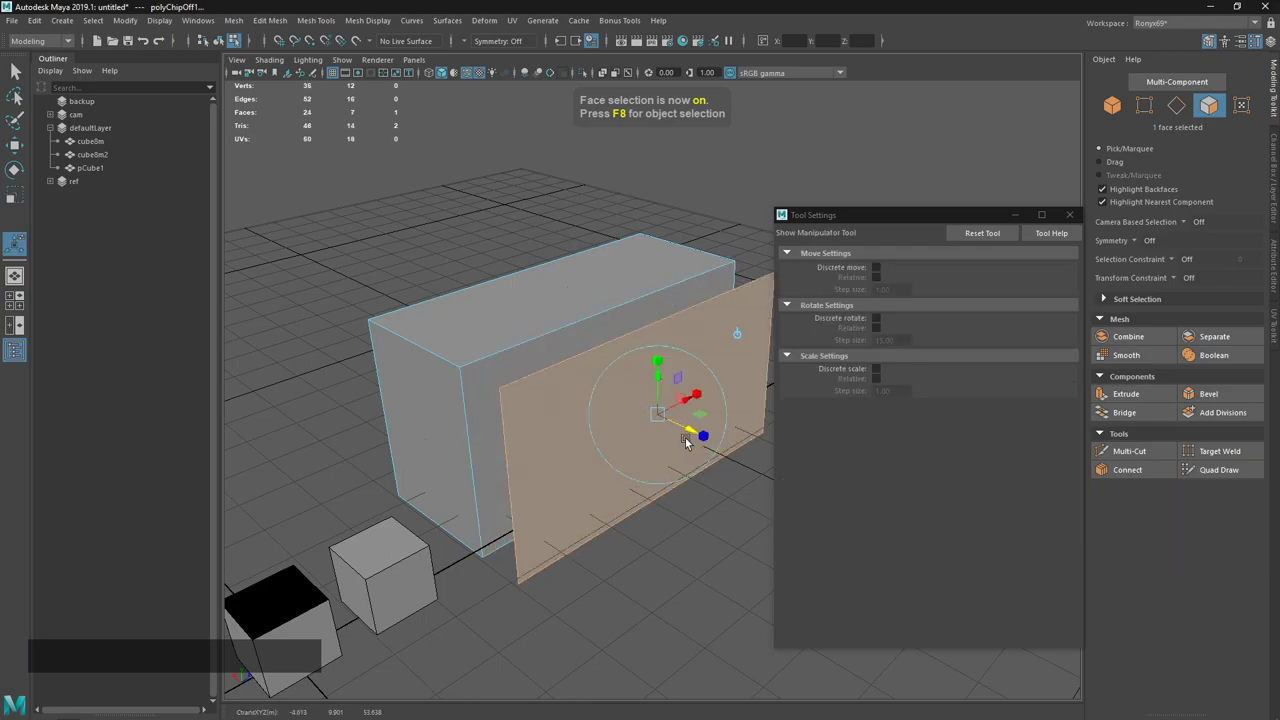
Test scaling the copied plane with negative scale toggled, undoing each attempt.
key(w)
key(r)
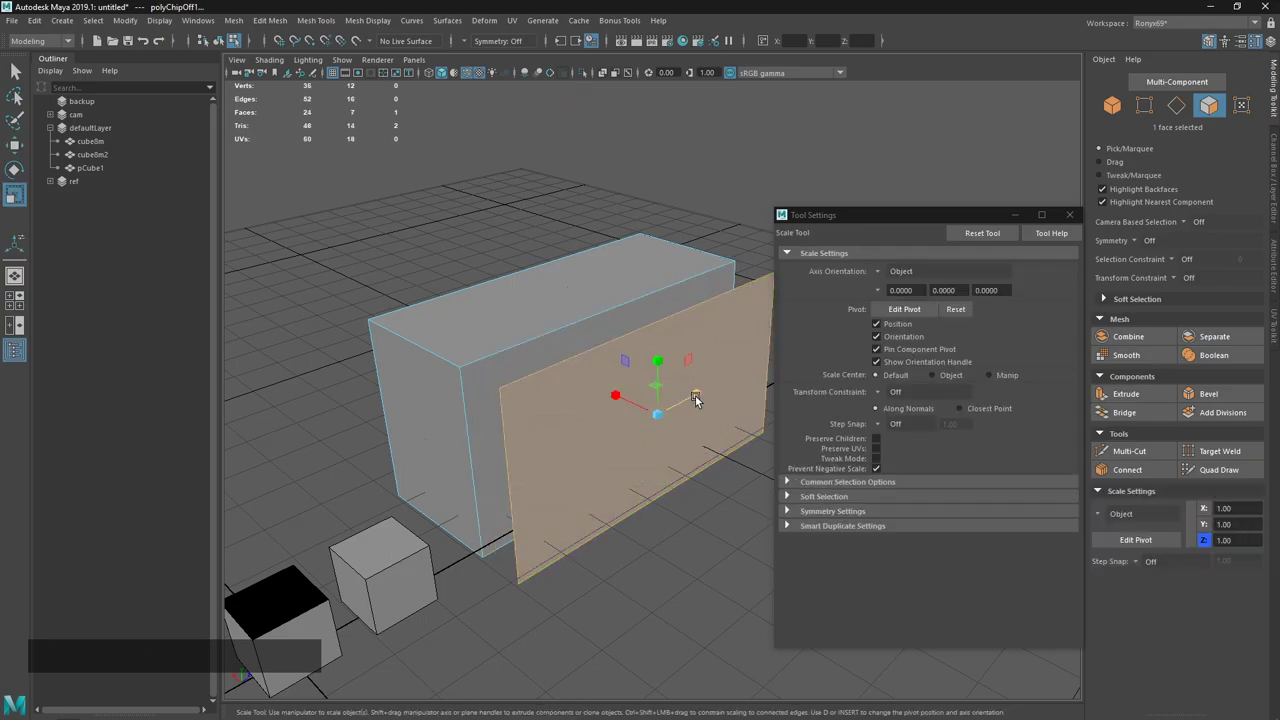
click(701, 399)
key(ctrl+z)
click(876, 469)
click(699, 396)
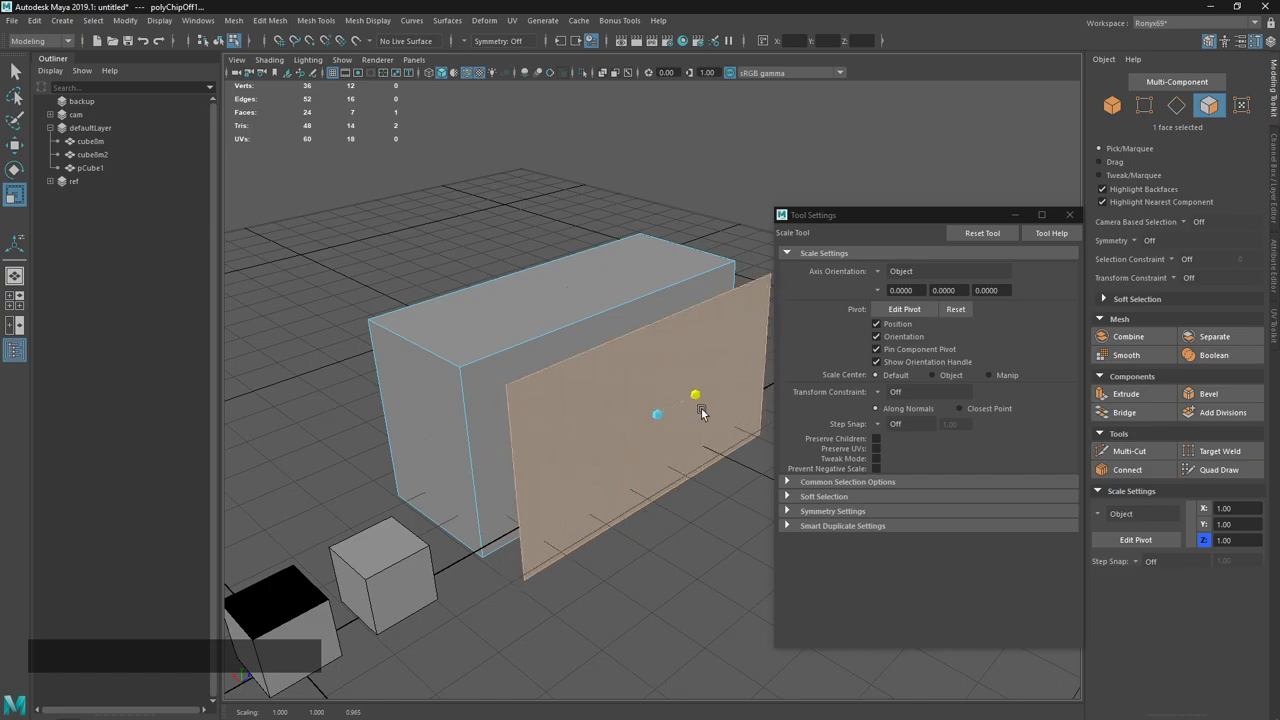
key(ctrl+z)
click(881, 473)
Squash the plane into a thin sliver, undo it, and close the Tool Settings panel.
click(707, 399)
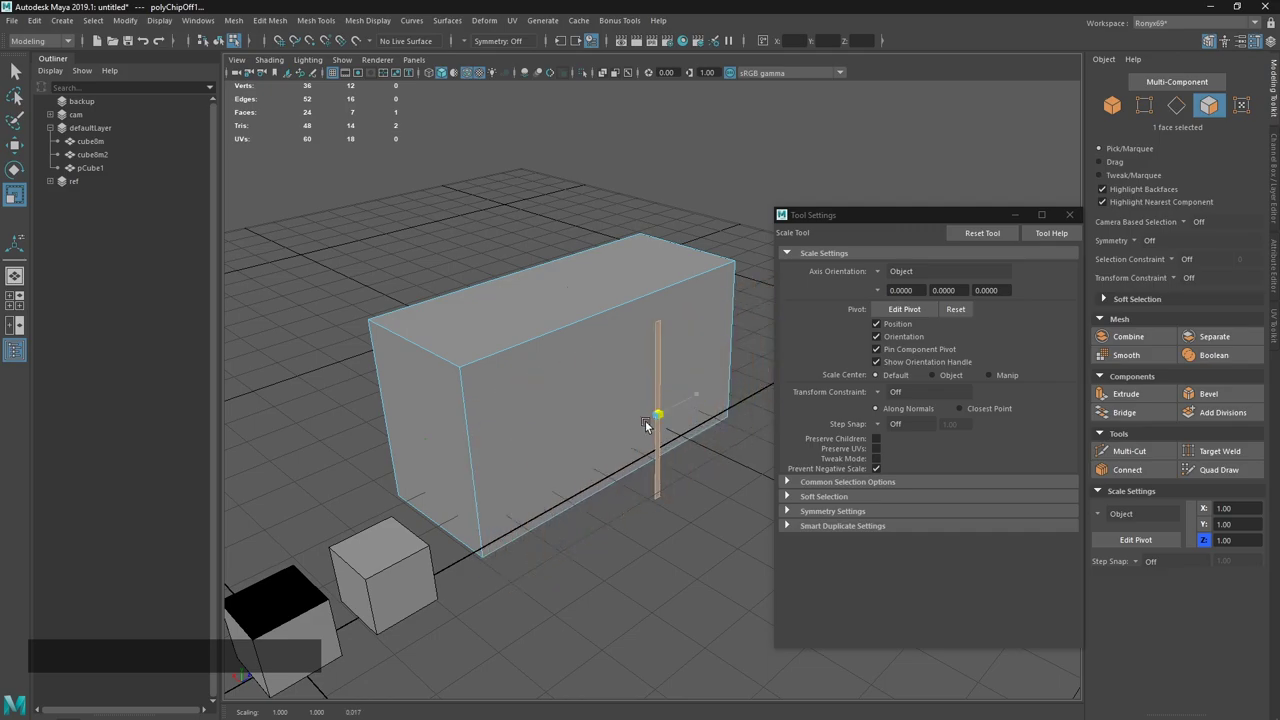
key(ctrl+z)
click(881, 473)
click(705, 397)
click(879, 469)
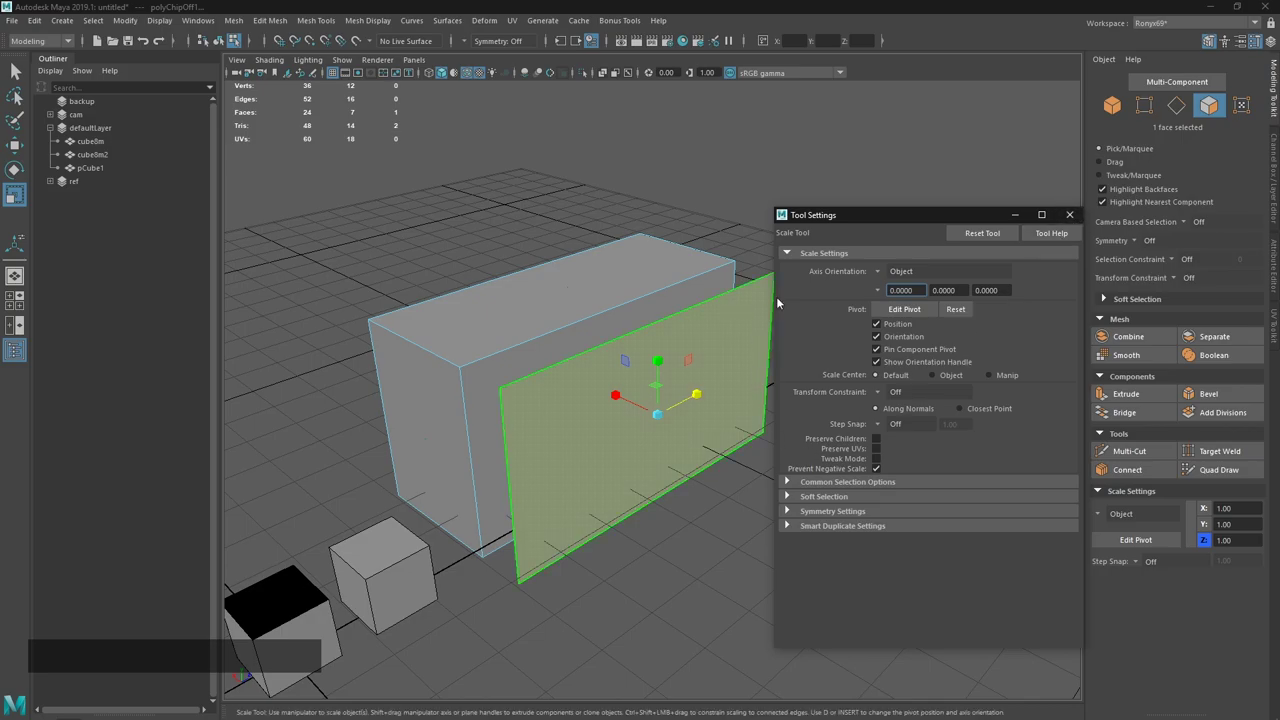
click(1079, 221)
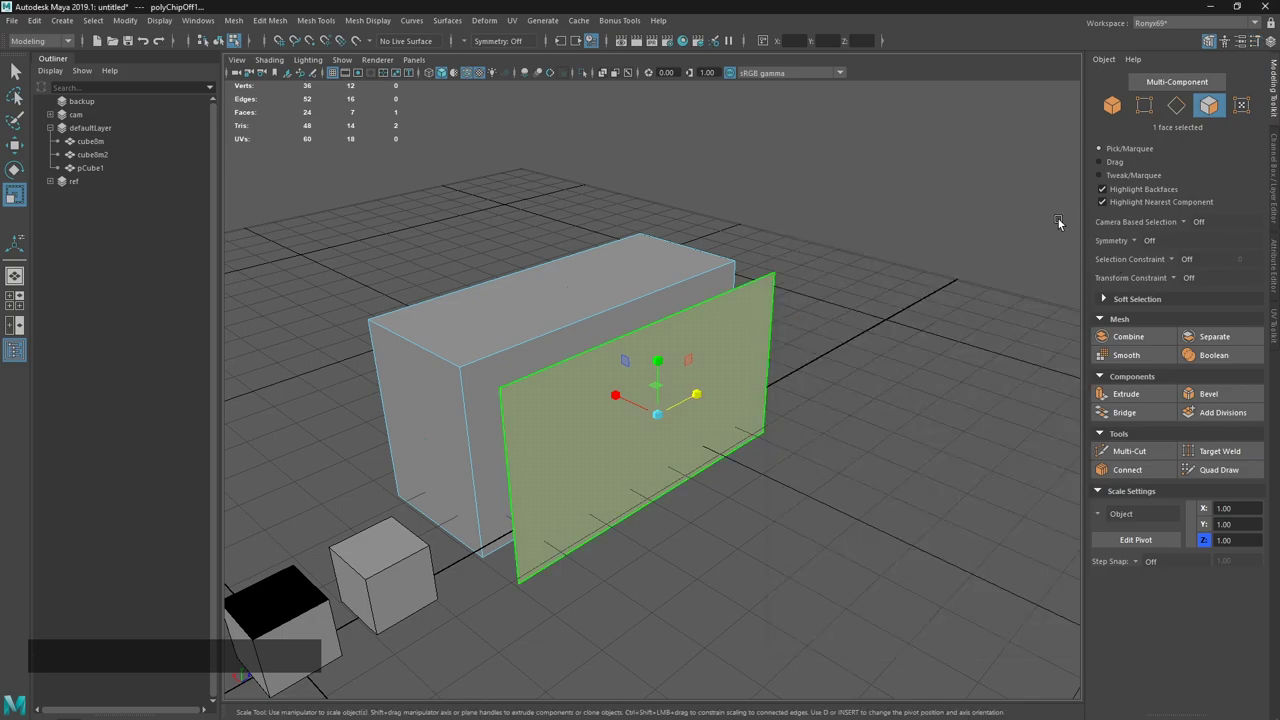
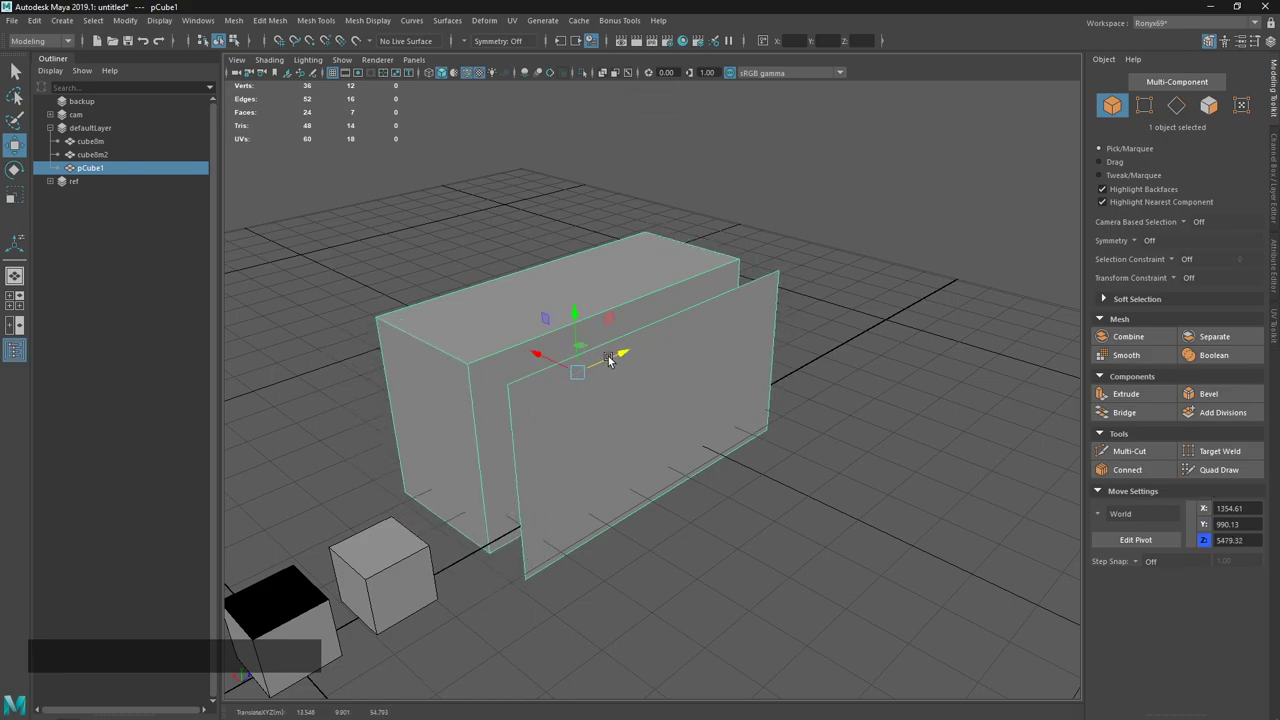
key(=)
key(-)
key(=)
key(-)
key(KP_Add)
key(KP_Subtract)
key(KP_Add)
key(KP_Subtract)
key(KP_Add)
key(KP_Subtract)
key(KP_Add)
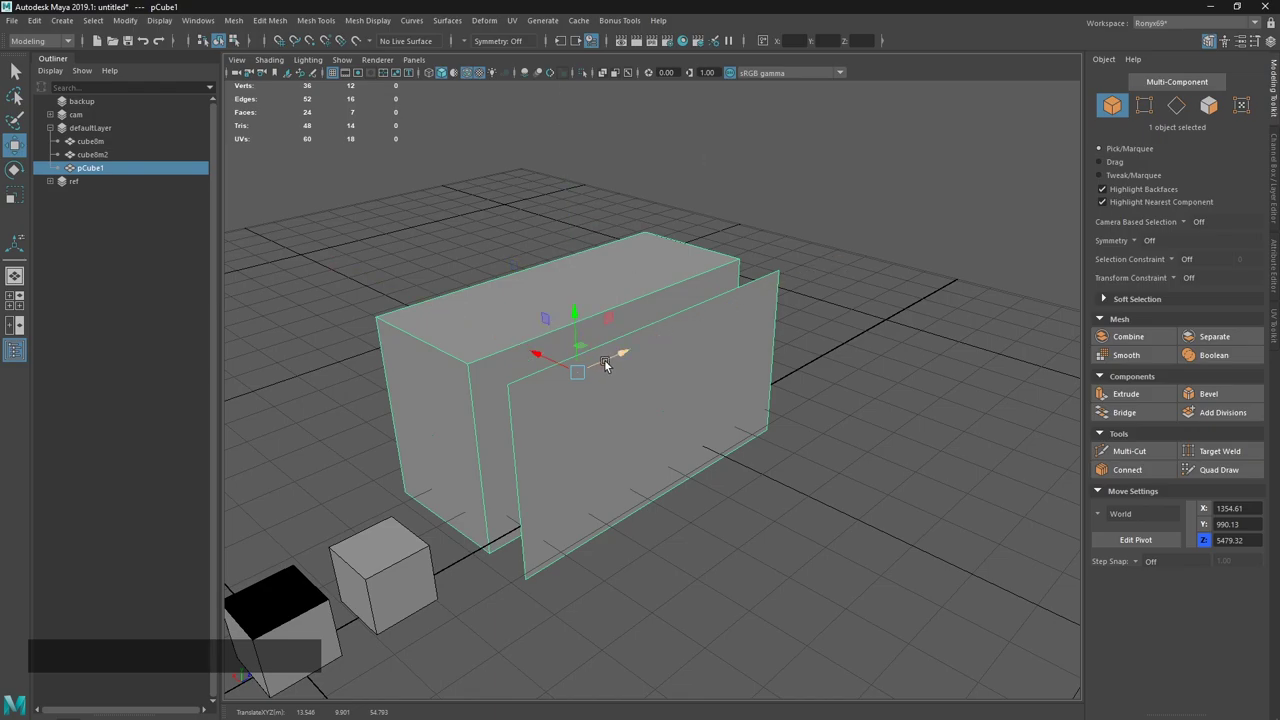
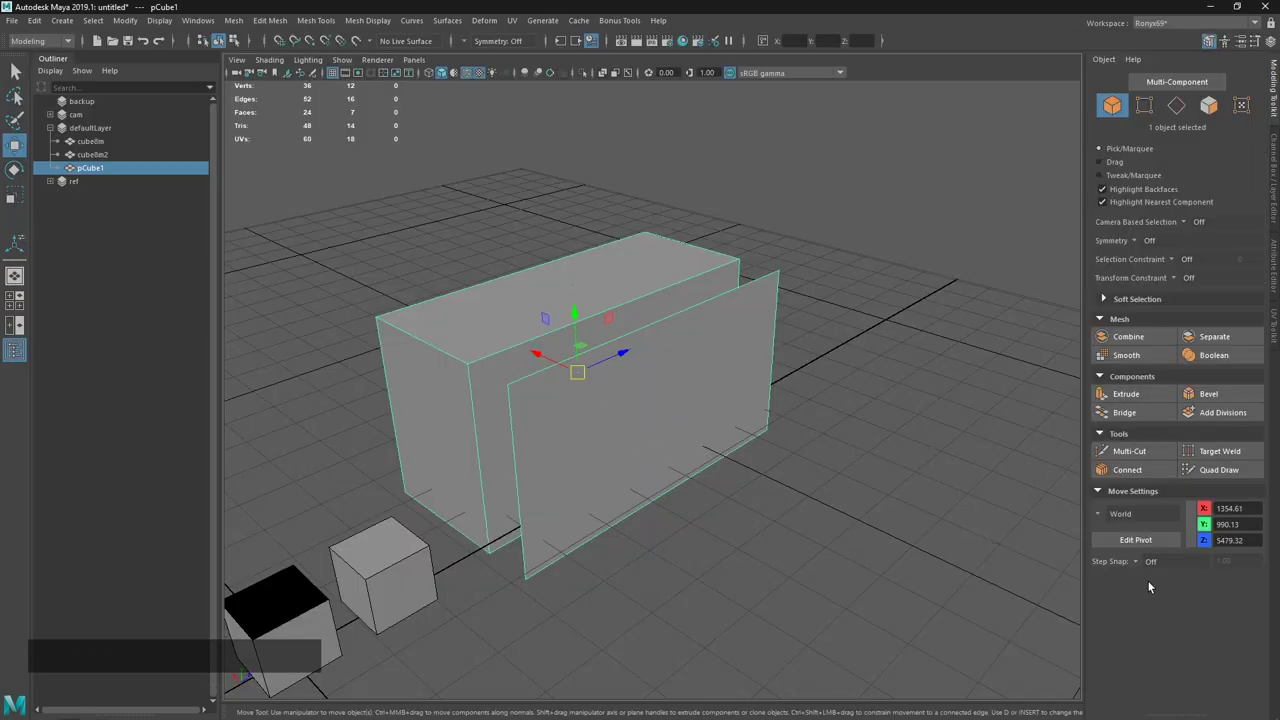
middle_click(1138, 564)
middle_click(1138, 564)
click(1139, 565)
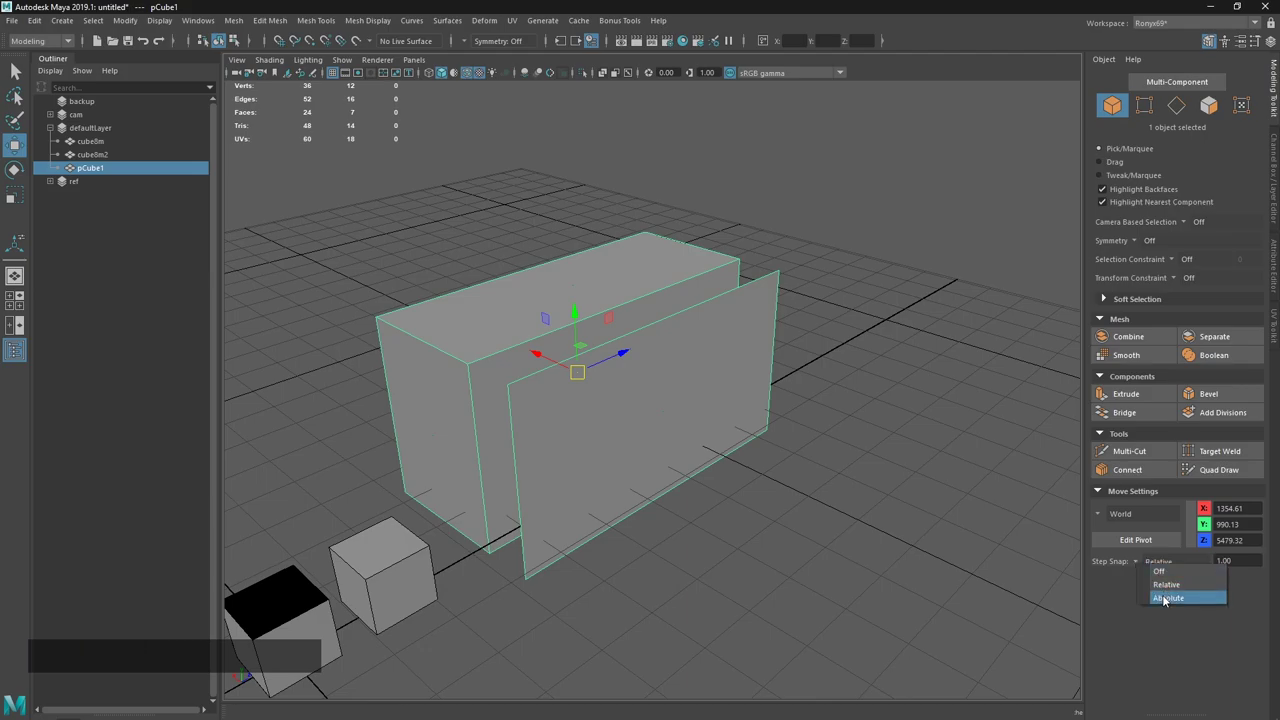
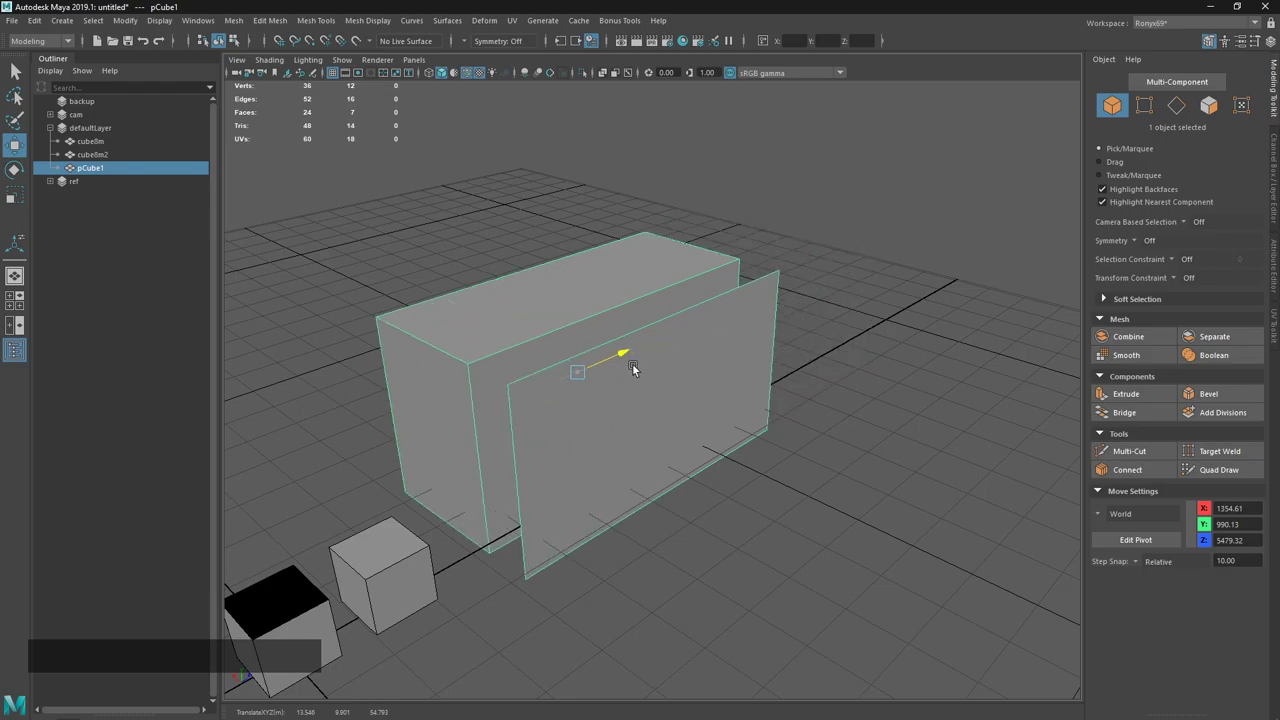
key(ctrl+z)
key(e)
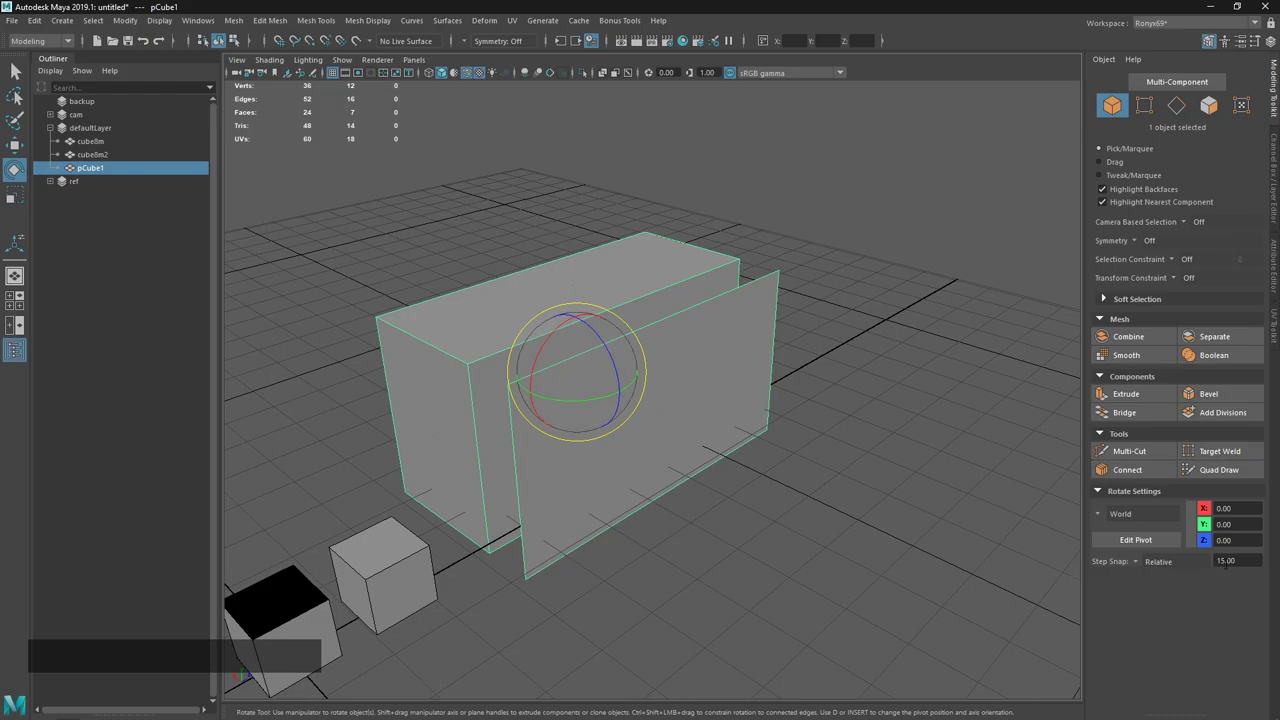
click(548, 360)
key(ctrl+z)
middle_click(1144, 569)
click(540, 364)
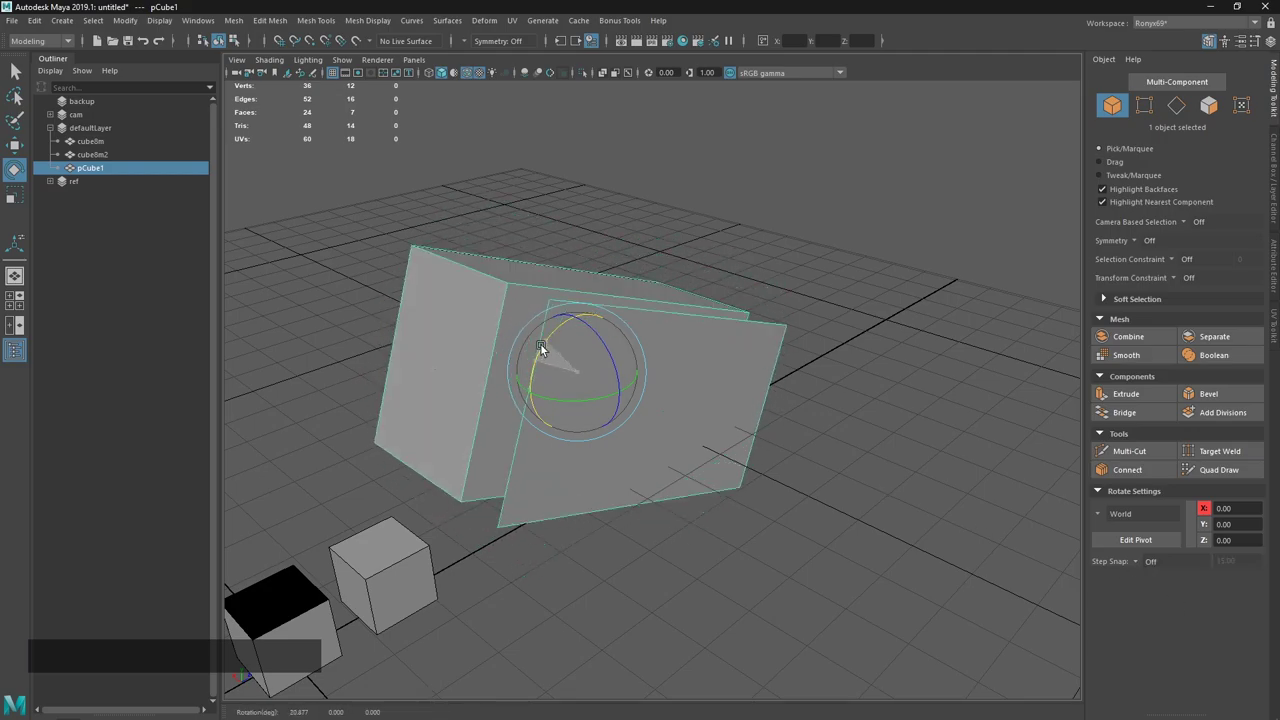
key(ctrl+z)
key(r)
middle_click(1140, 566)
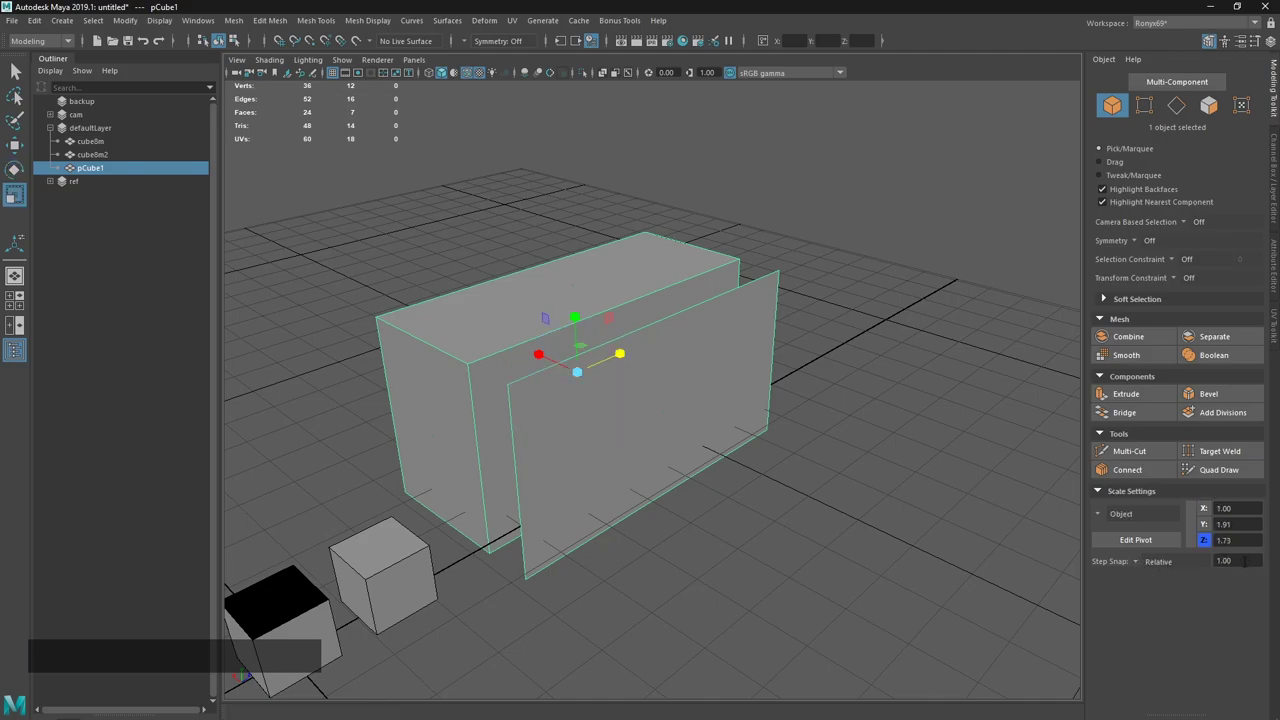
click(629, 354)
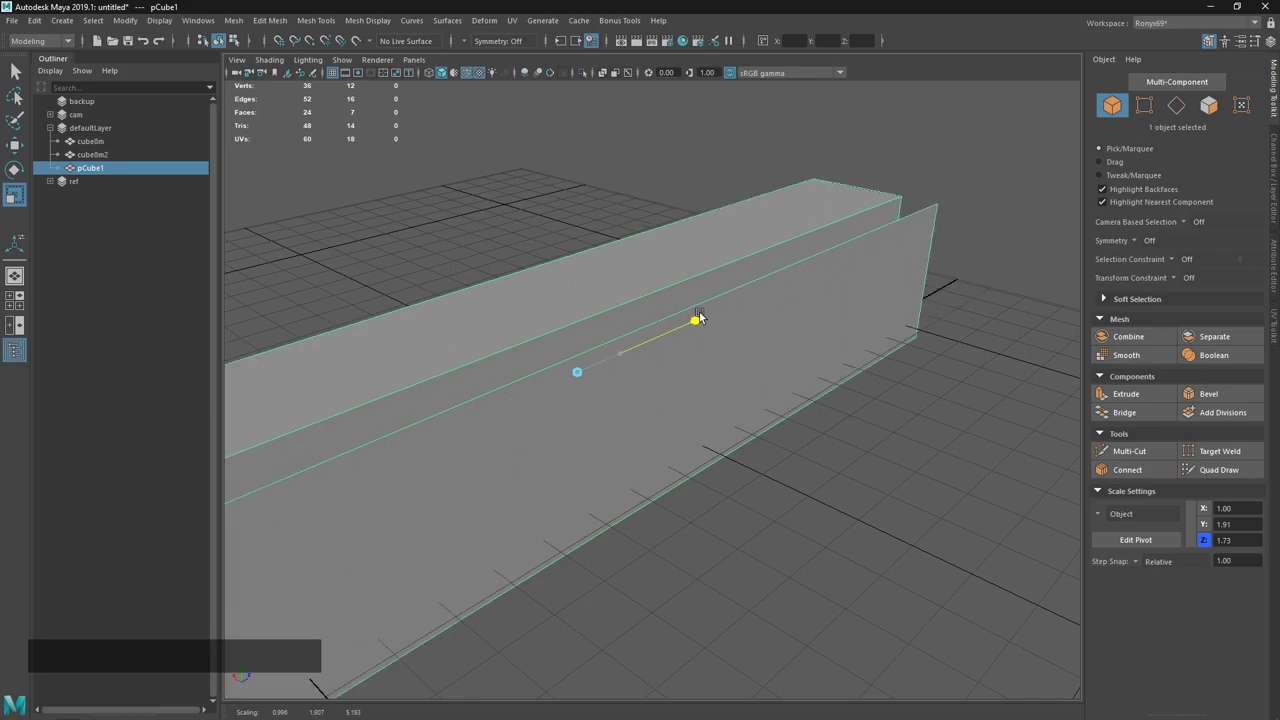
click(1145, 567)
click(1142, 569)
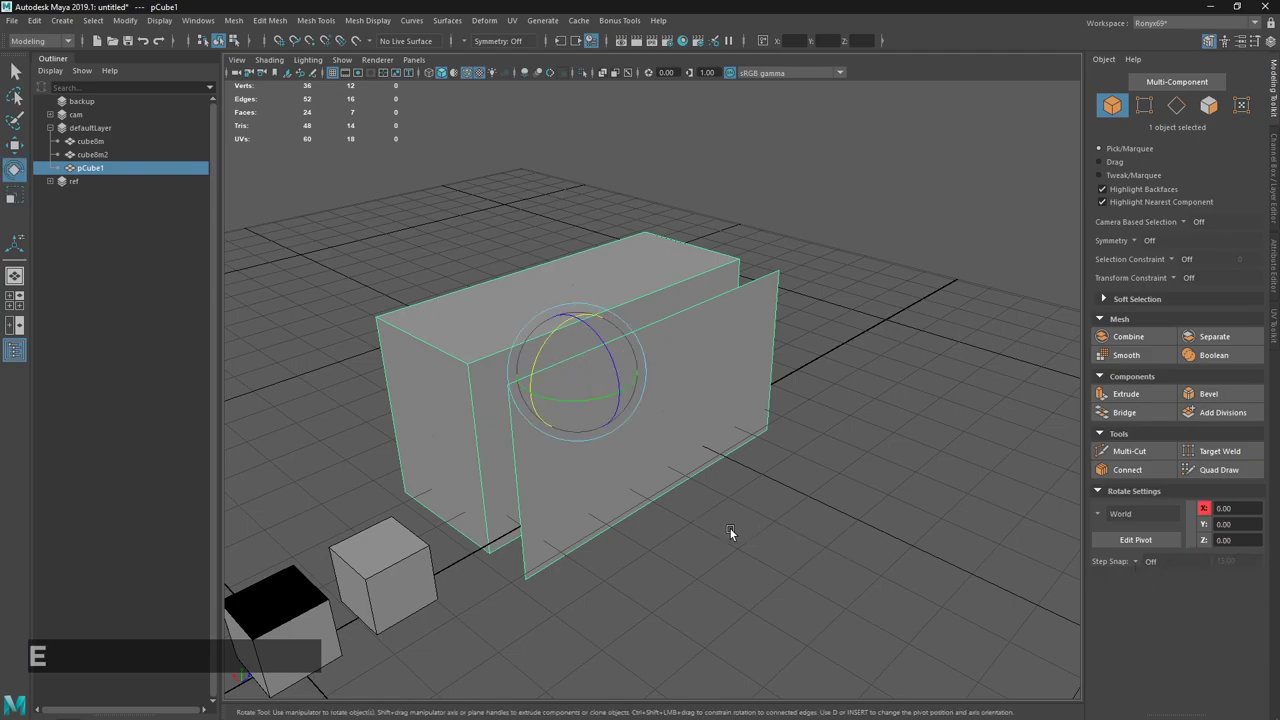
key(alt+Tab)
click(451, 366)
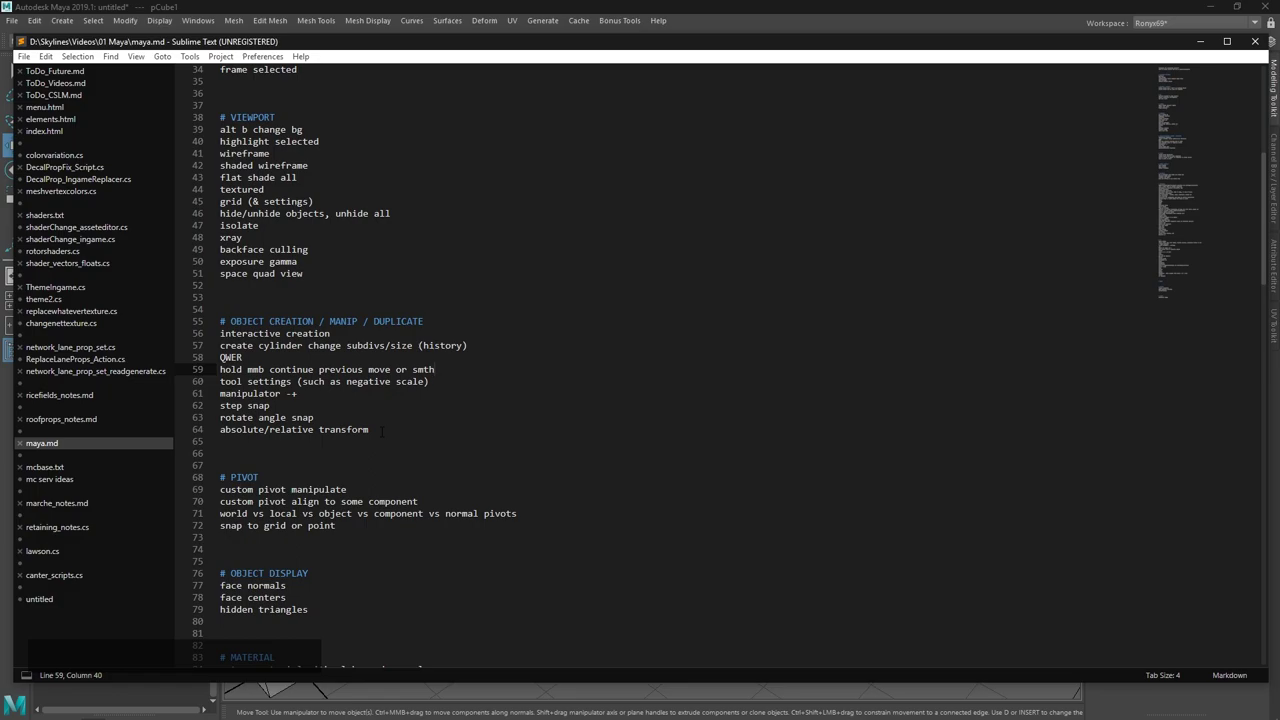
With the Move tool in Absolute transform mode, set the object's world Y position to 500.
click(698, 29)
key(w)
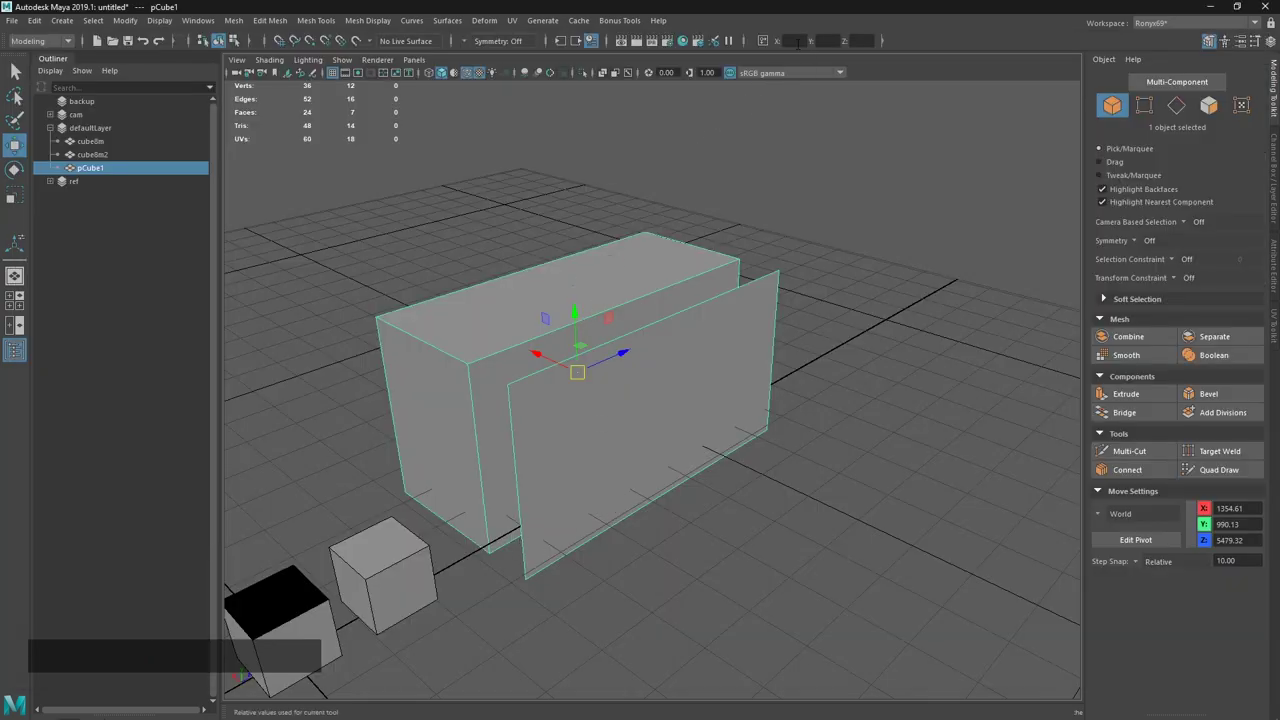
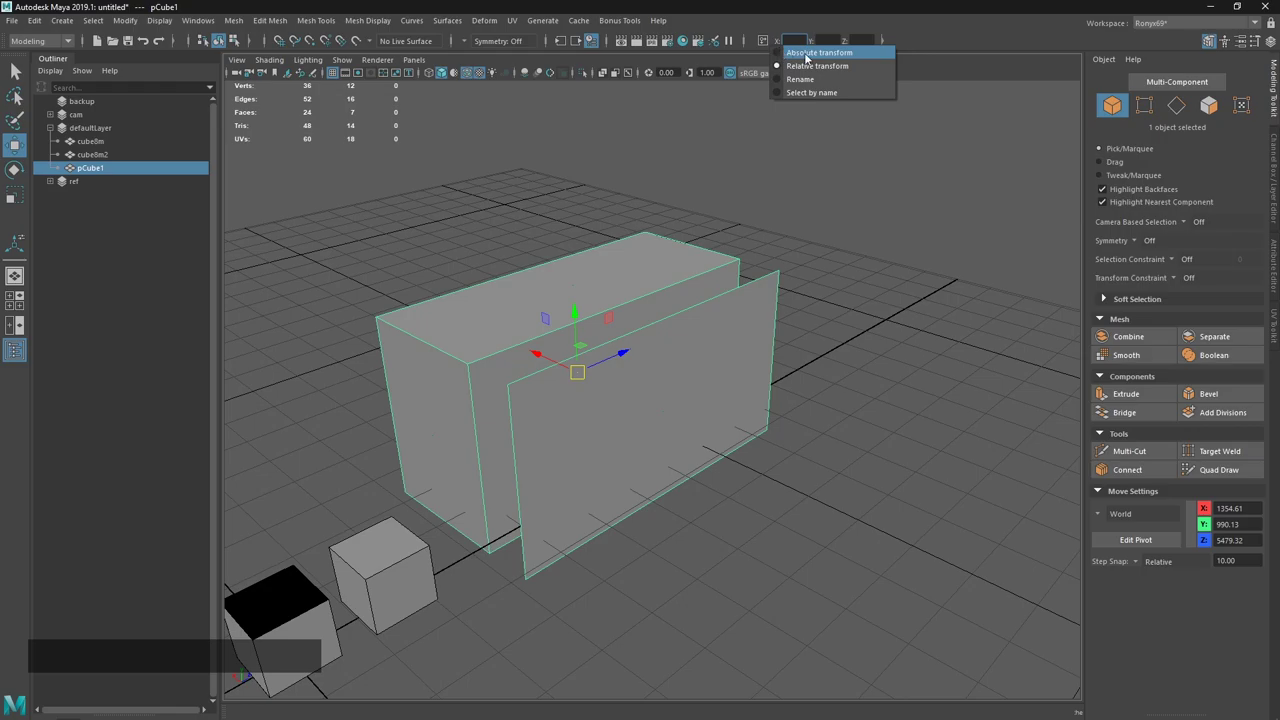
click(766, 47)
click(615, 446)
click(768, 38)
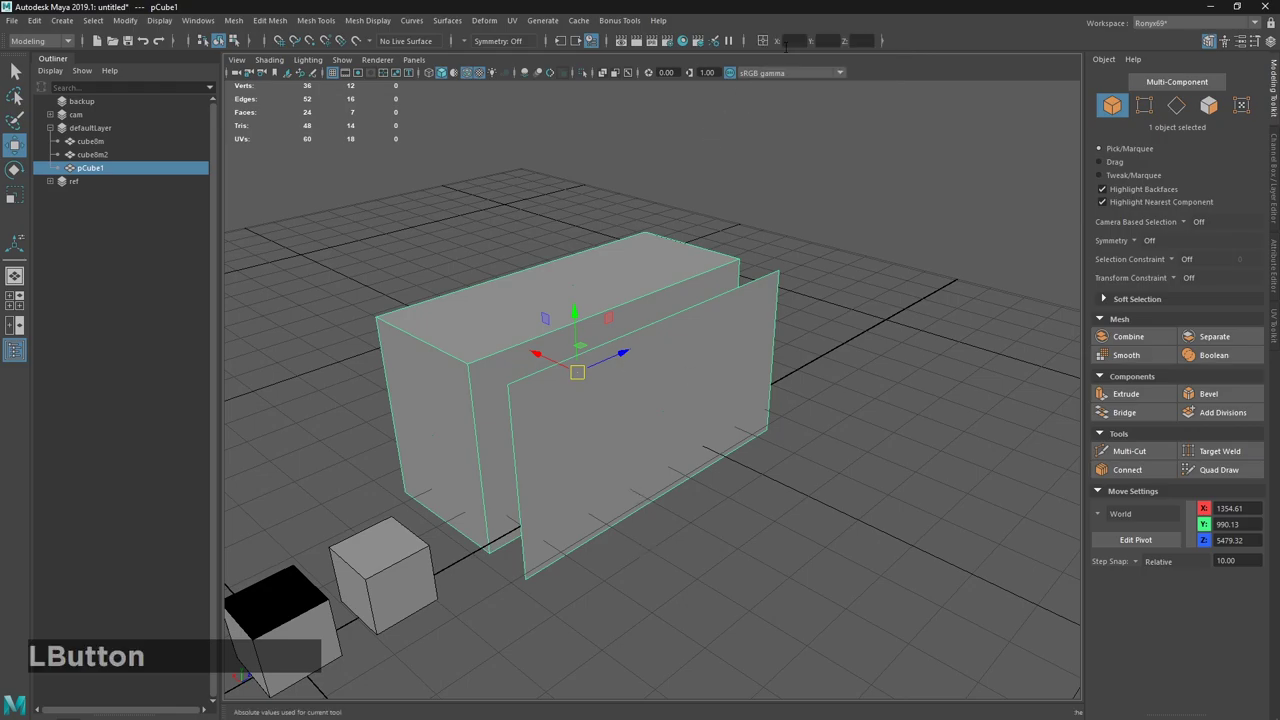
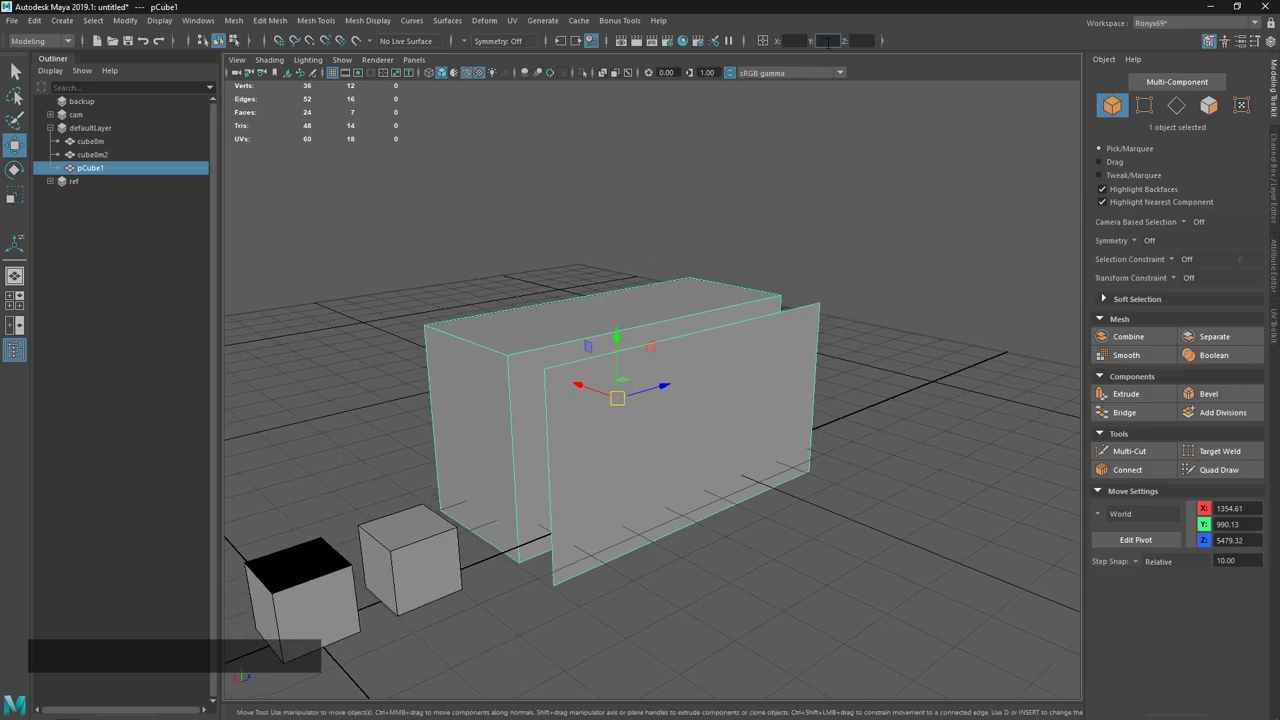
key(KP_0)
key(KP_Enter)
Turn the object so the plane sits behind the box and orbit to check it.
click(643, 512)
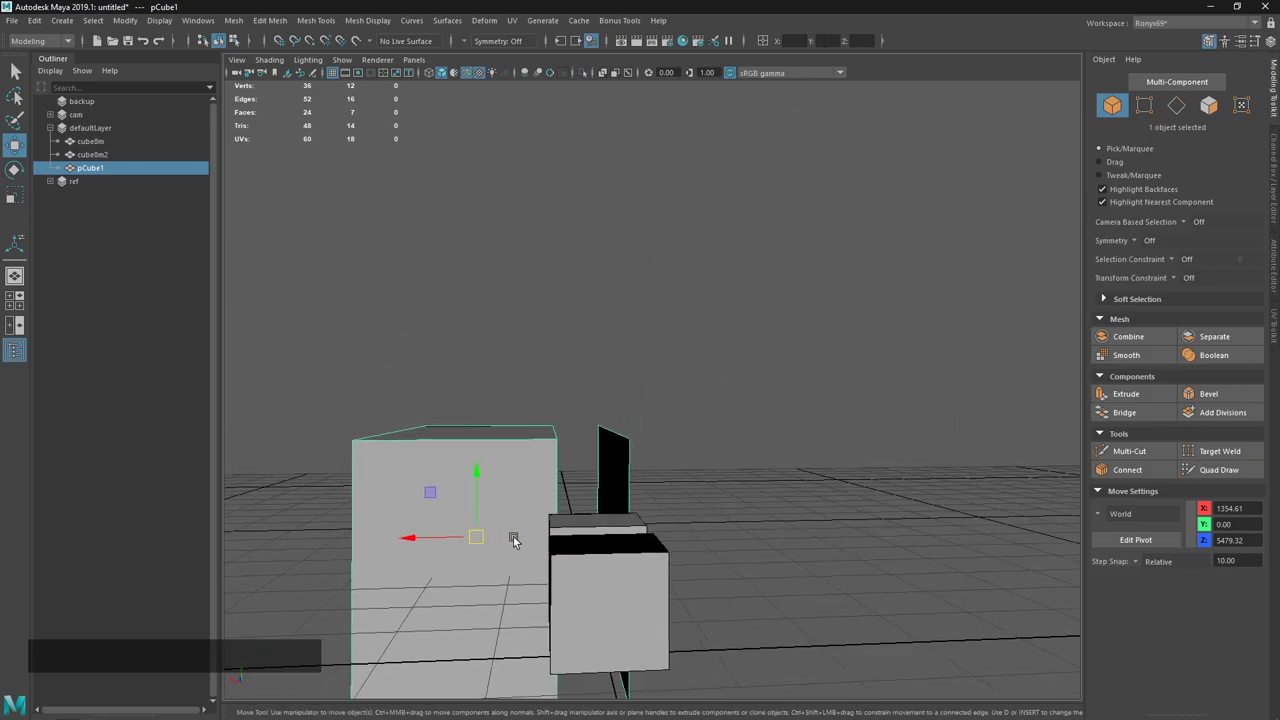
middle_click(576, 533)
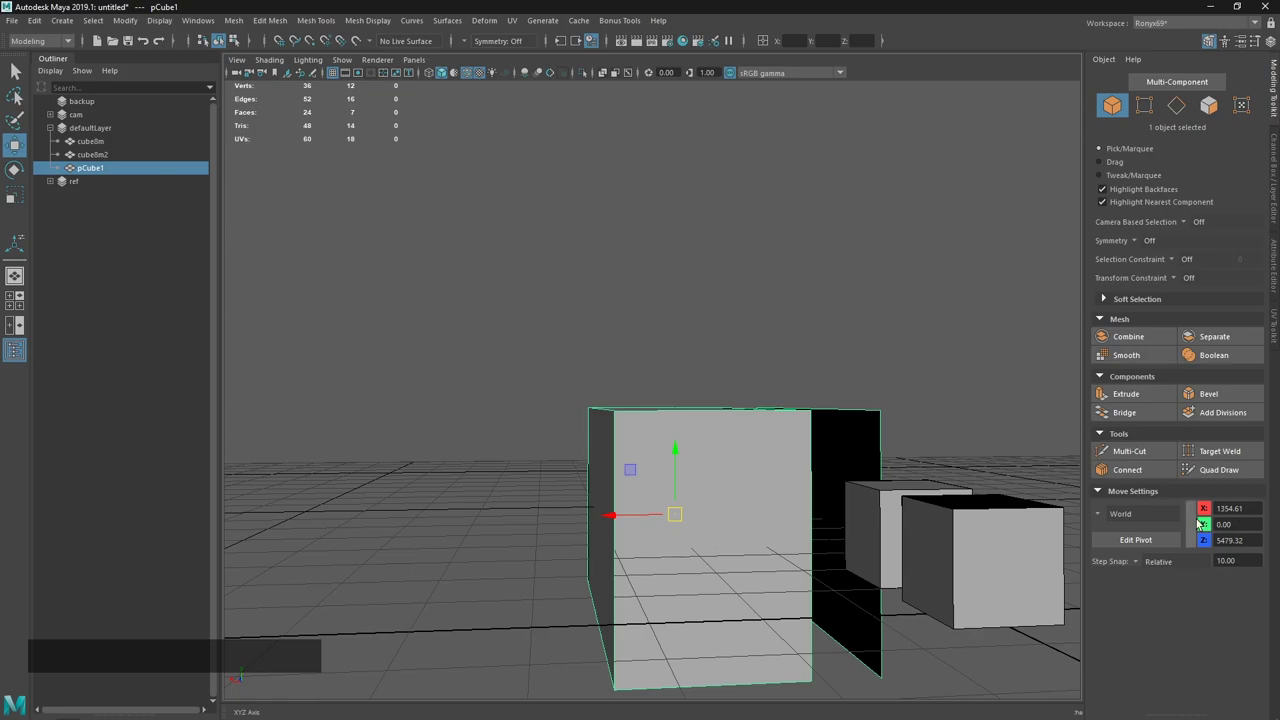
click(876, 501)
middle_click(841, 524)
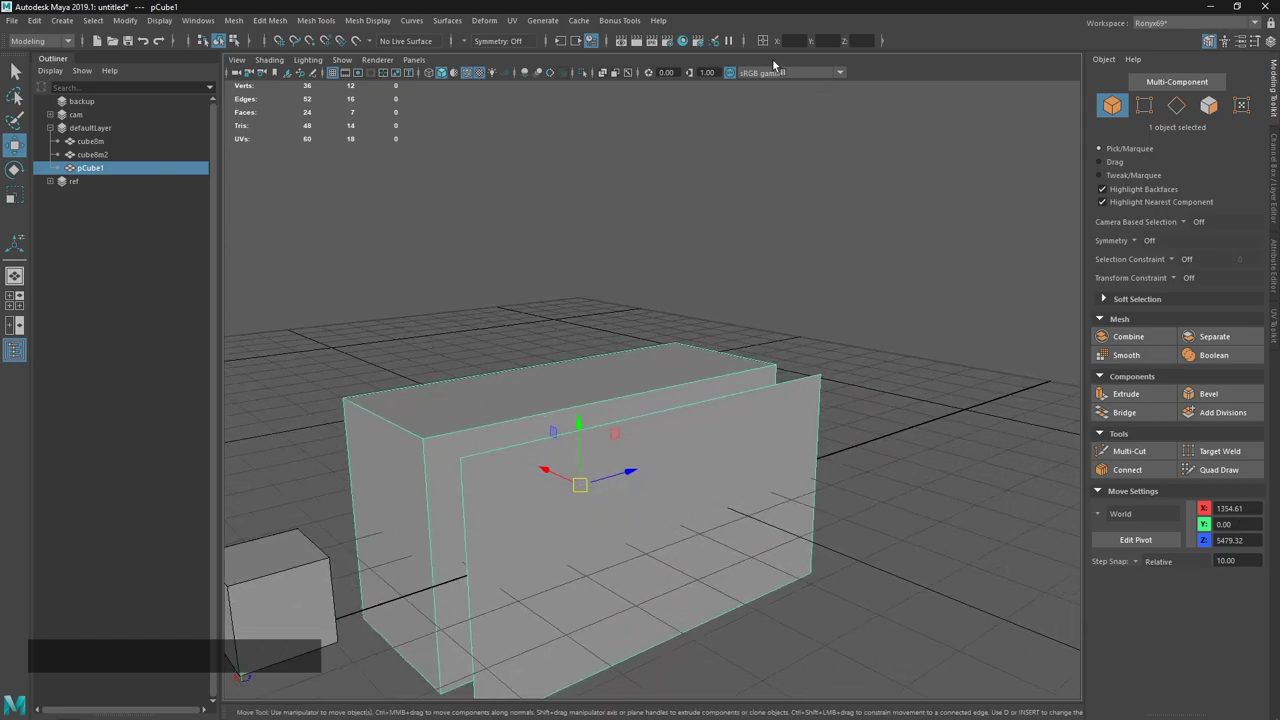
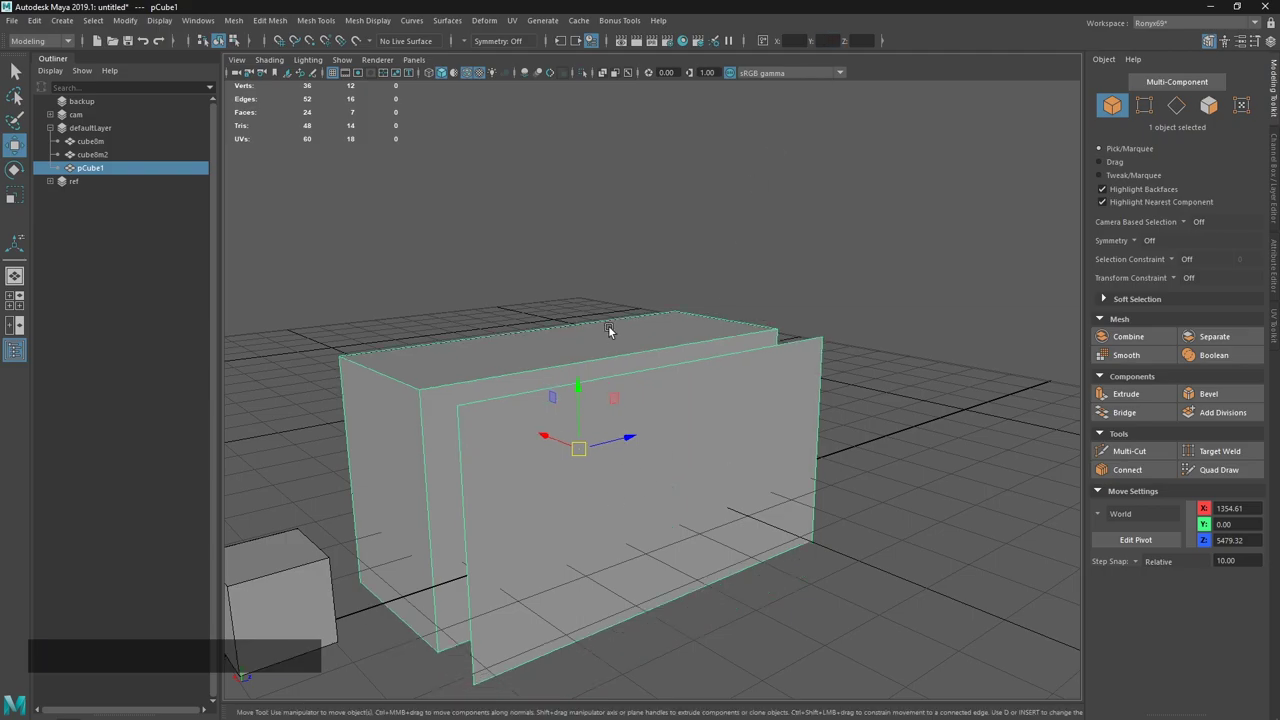
middle_click(908, 515)
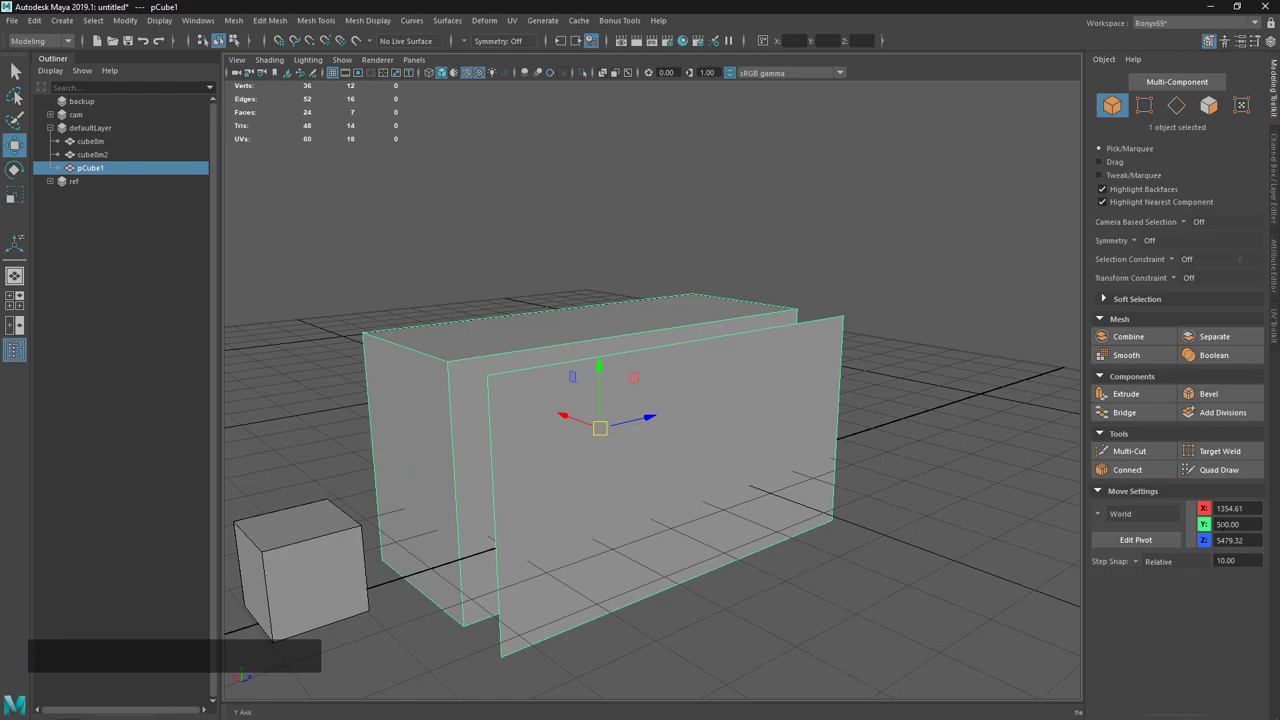
middle_click(860, 308)
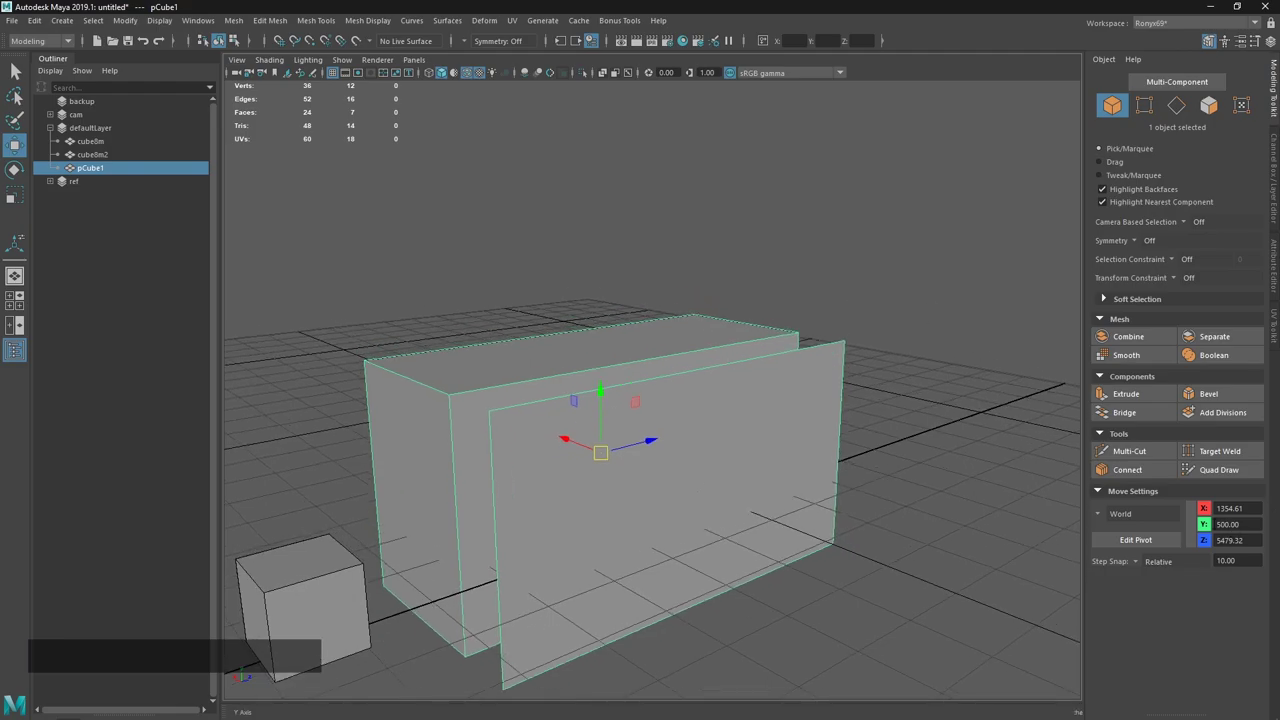
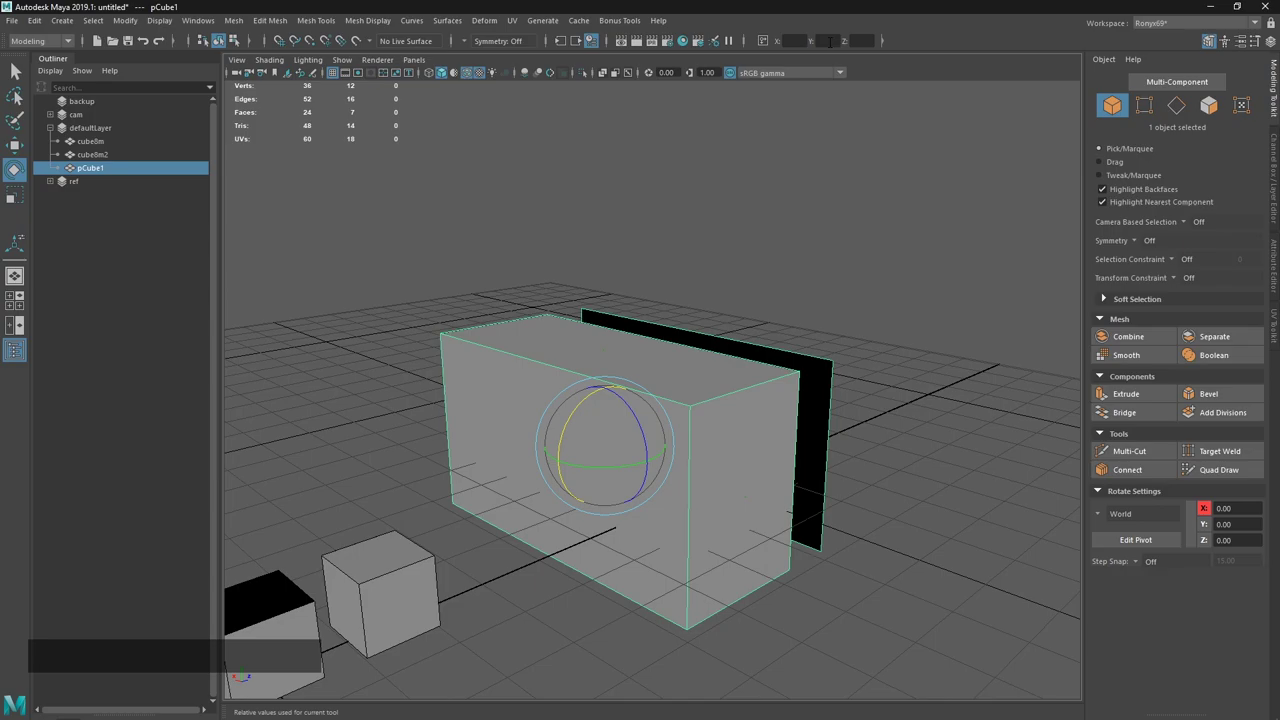
Undo the rotation so the plane faces front again, checking the notes, and return to the Move tool.
key(ctrl+z)
key(alt+Tab)
click(472, 381)
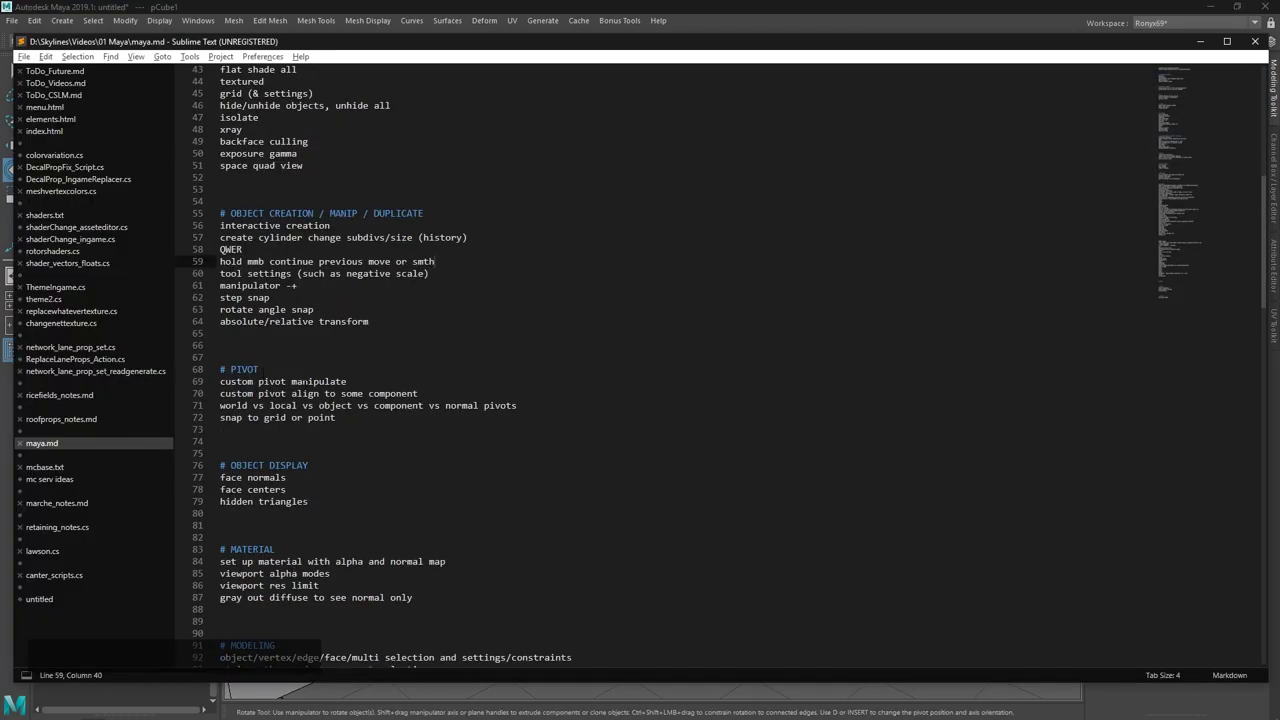
click(841, 7)
click(765, 343)
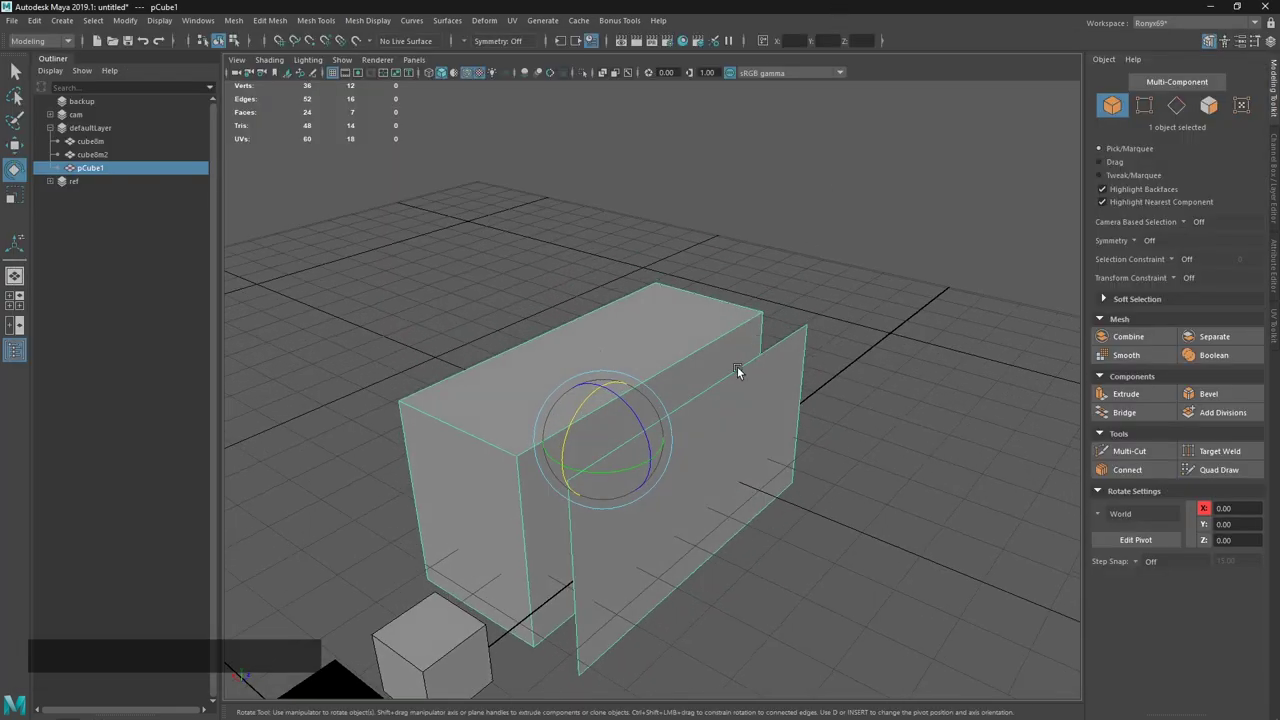
key(alt+Tab)
click(567, 375)
key(alt+Tab)
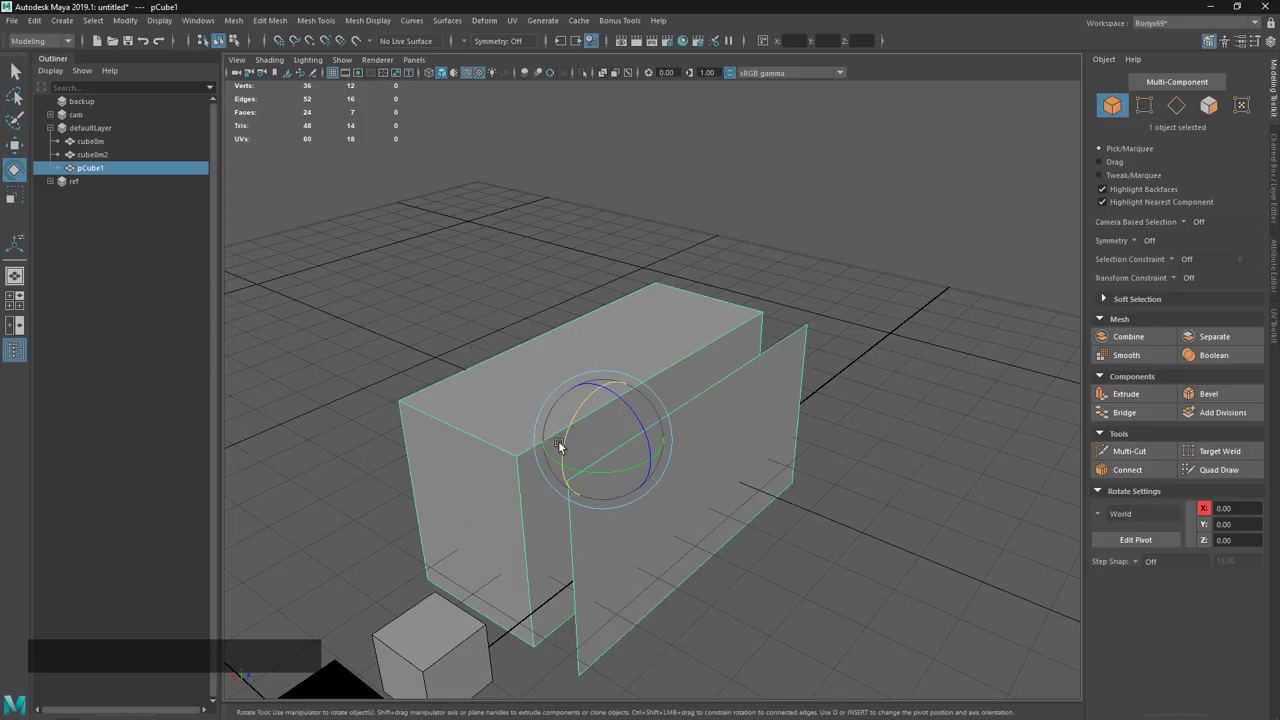
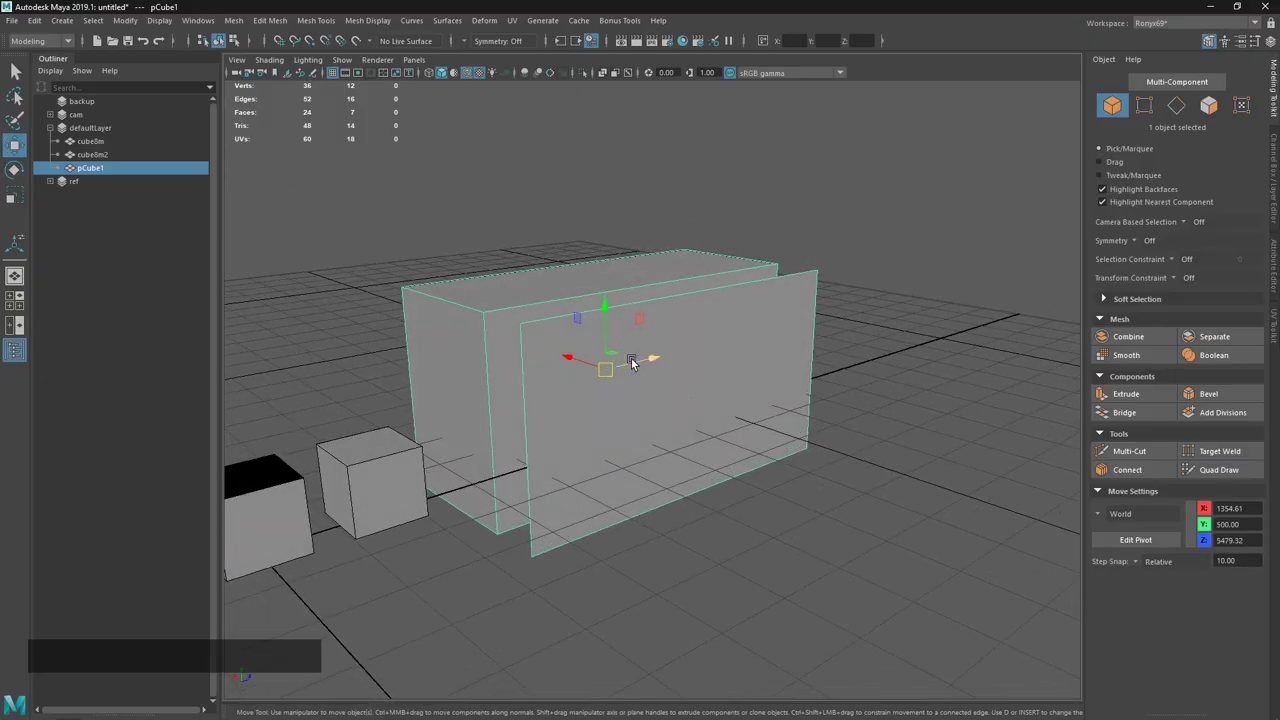
Enter pivot editing and try snapping pCube1's pivot onto the box's top edge, undoing misplacements.
key(f)
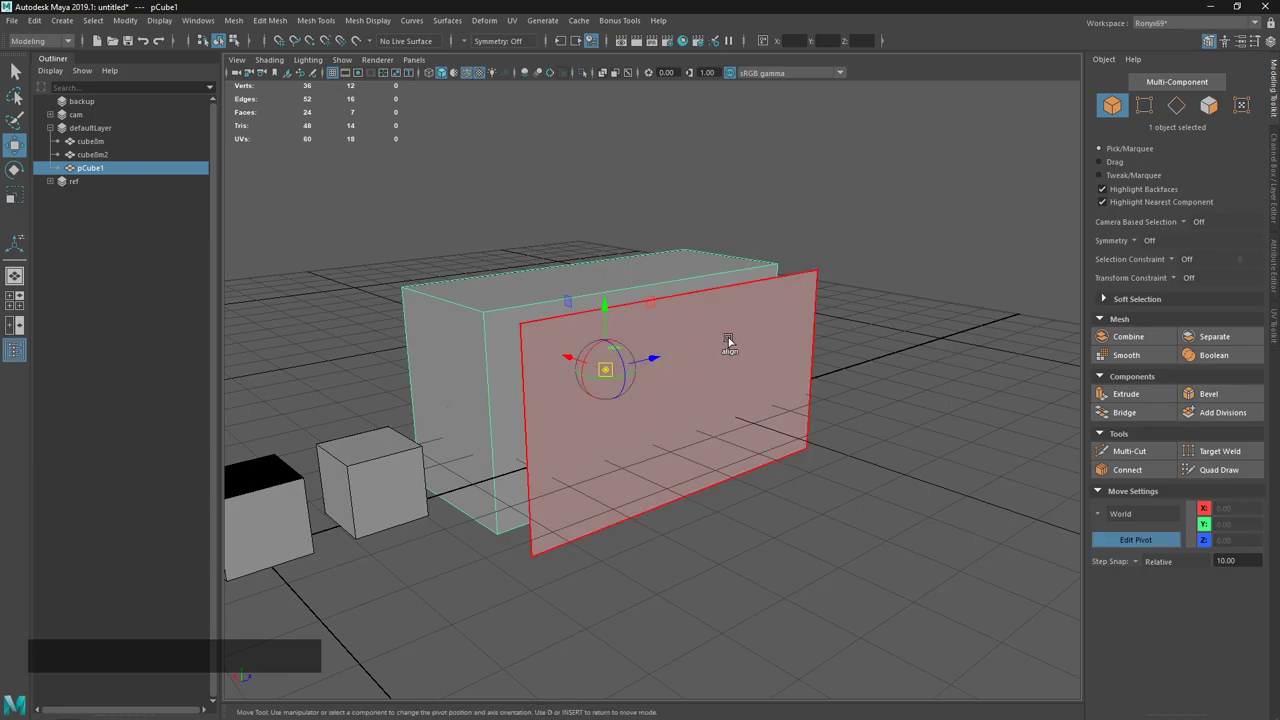
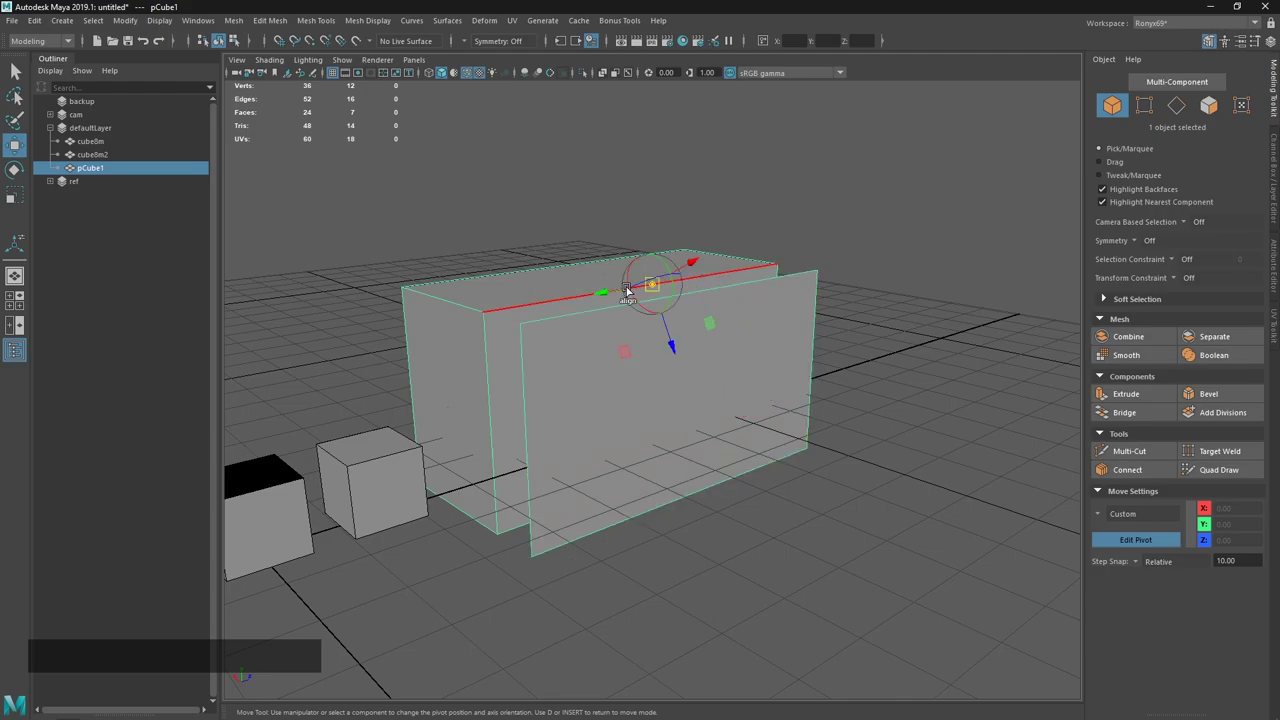
key(f)
click(709, 331)
click(753, 317)
click(695, 265)
key(ctrl+z)
middle_click(1147, 569)
click(700, 259)
key(ctrl+z)
click(850, 302)
Reposition and align the pivot along the top edge after checking the pivot notes.
key(f)
click(684, 431)
key(alt+Tab)
click(640, 368)
middle_click(810, 328)
key(f)
click(663, 435)
click(708, 433)
click(681, 447)
click(740, 429)
Leave pivot editing, glance at the notes, and list the Move tool's axis orientation choices.
key(f)
key(f)
click(596, 370)
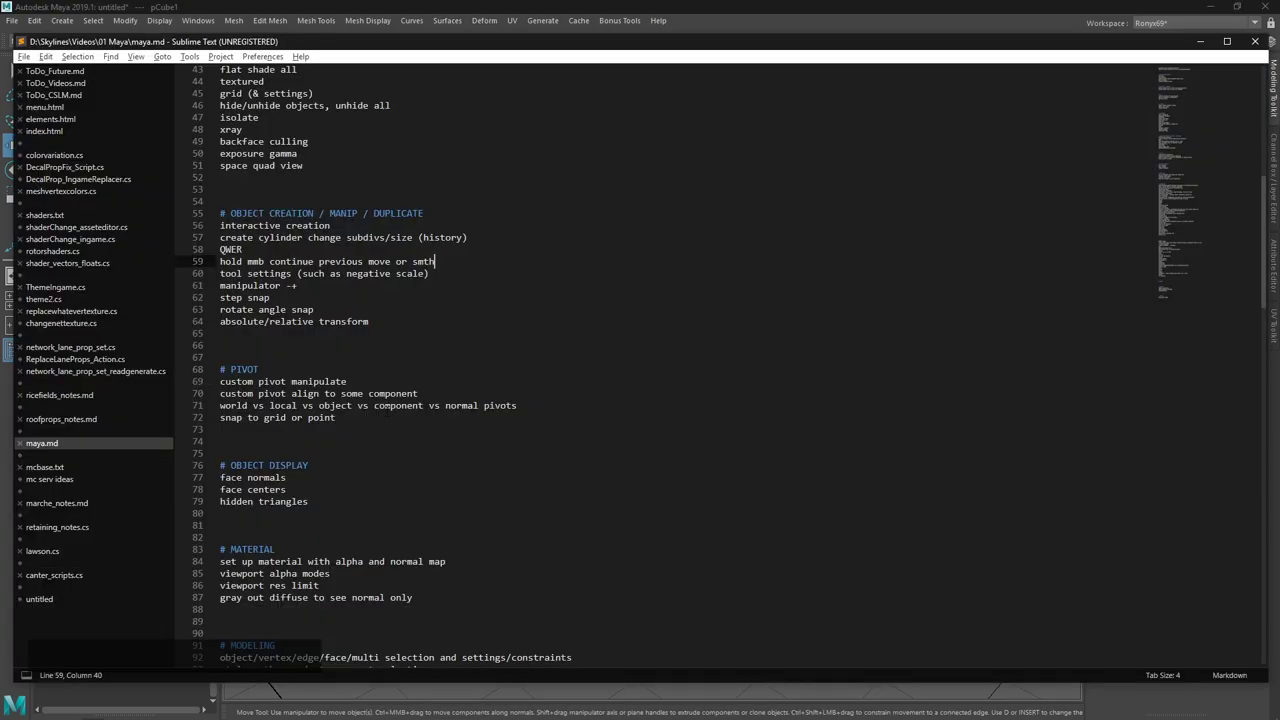
click(562, 2)
click(1109, 521)
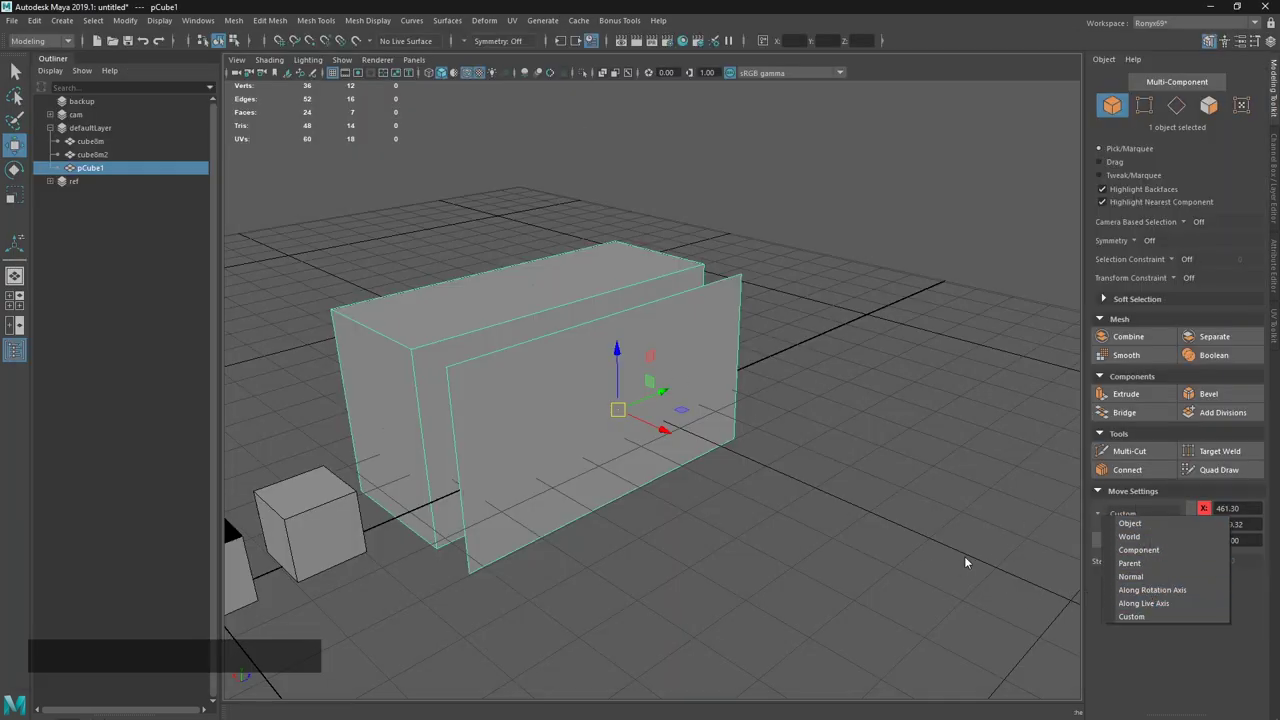
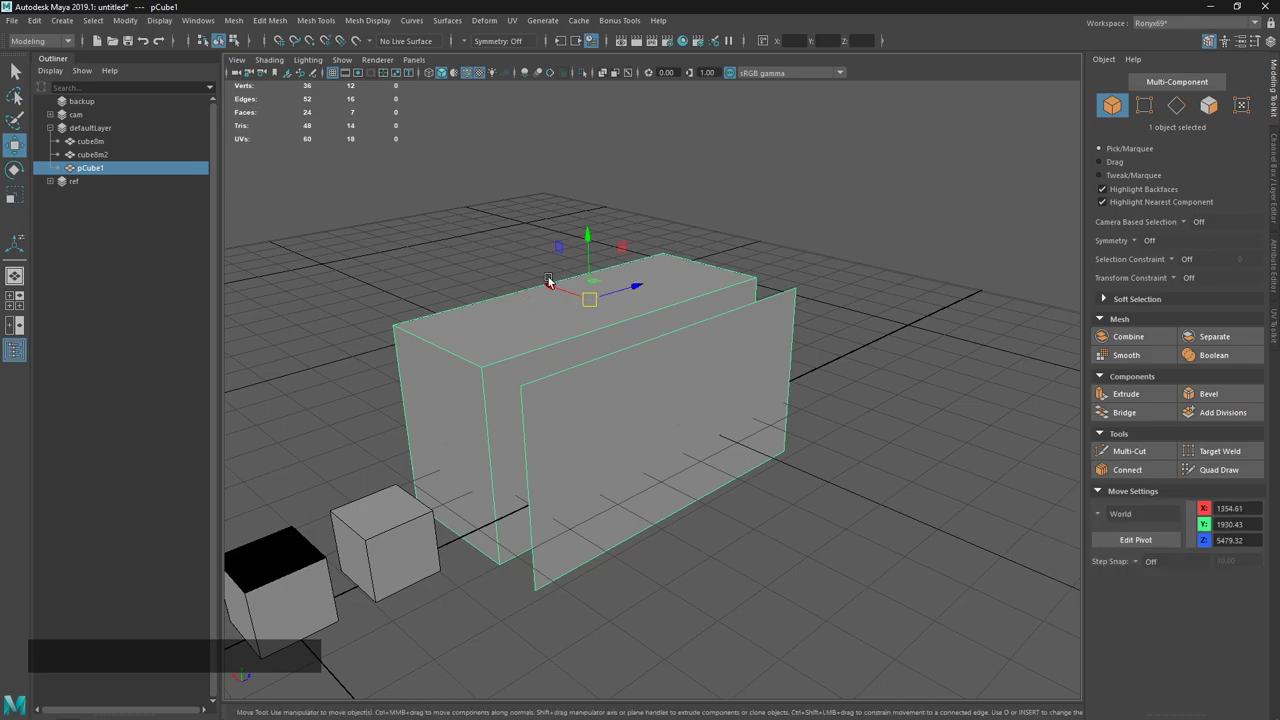
Set the Move tool's axis orientation to World and orbit to inspect the manipulator.
click(592, 249)
key(ctrl+z)
click(838, 358)
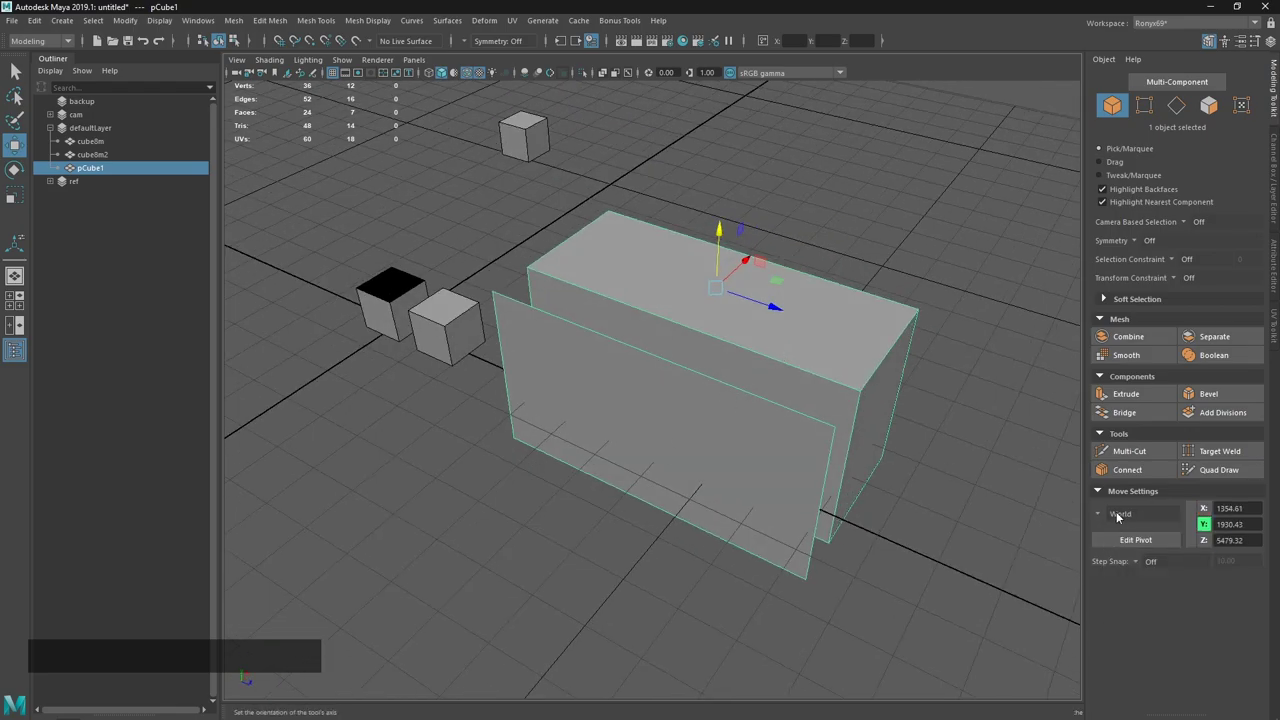
middle_click(911, 477)
click(1101, 518)
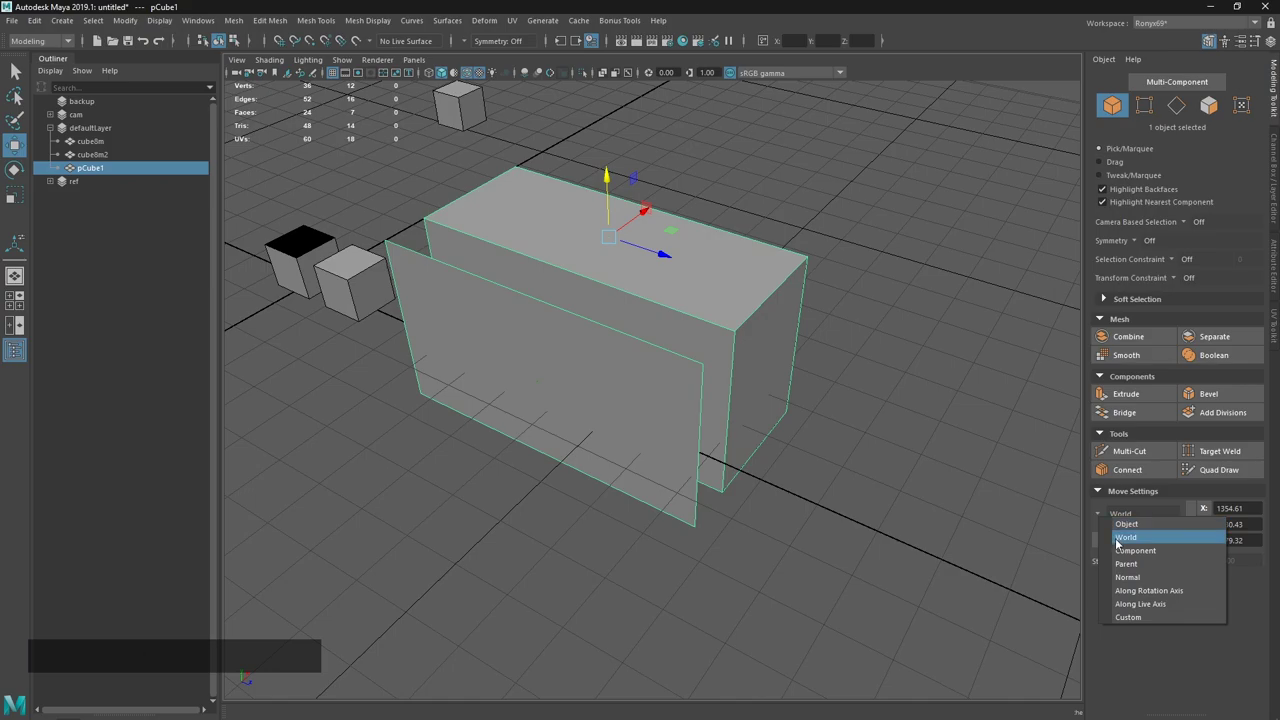
click(1118, 559)
click(1106, 514)
click(813, 469)
middle_click(774, 455)
Flip between the Rotate and Move tools to compare the axes on the tilted object.
key(e)
key(w)
click(902, 566)
key(e)
click(667, 280)
key(w)
click(847, 419)
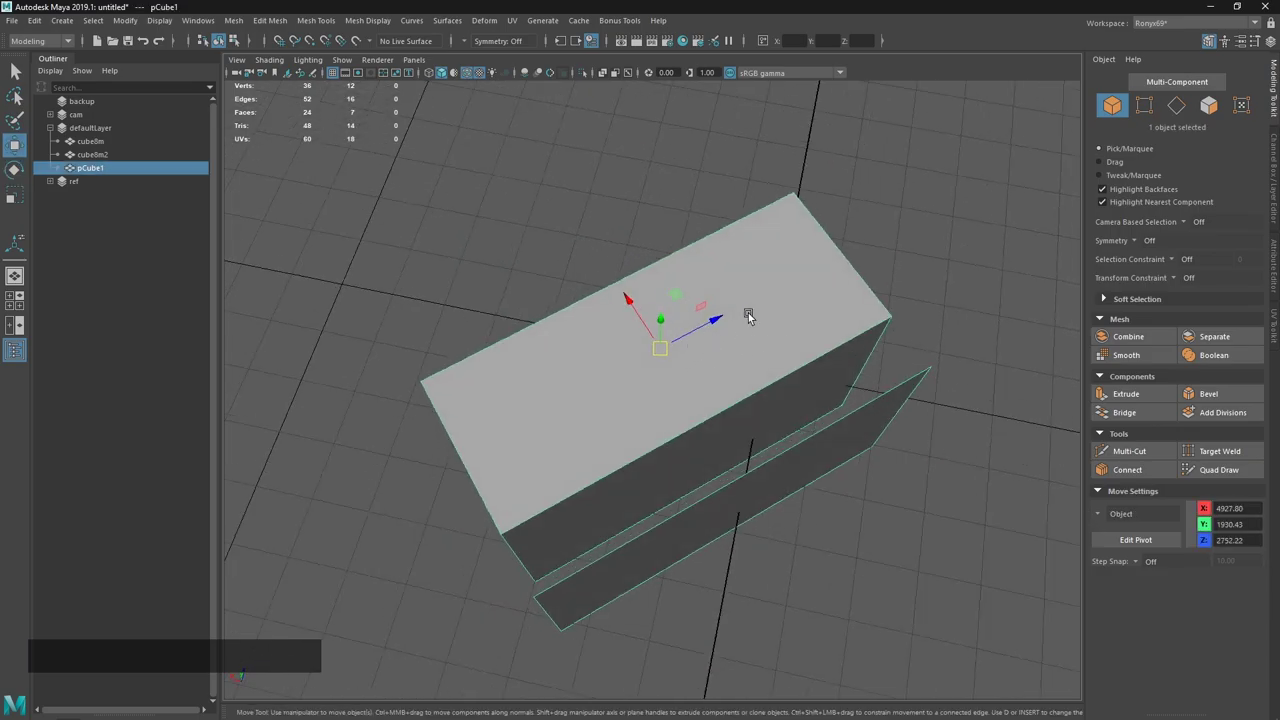
Switch the axis orientation to Object, enter face mode and pick the plane's face.
click(1096, 517)
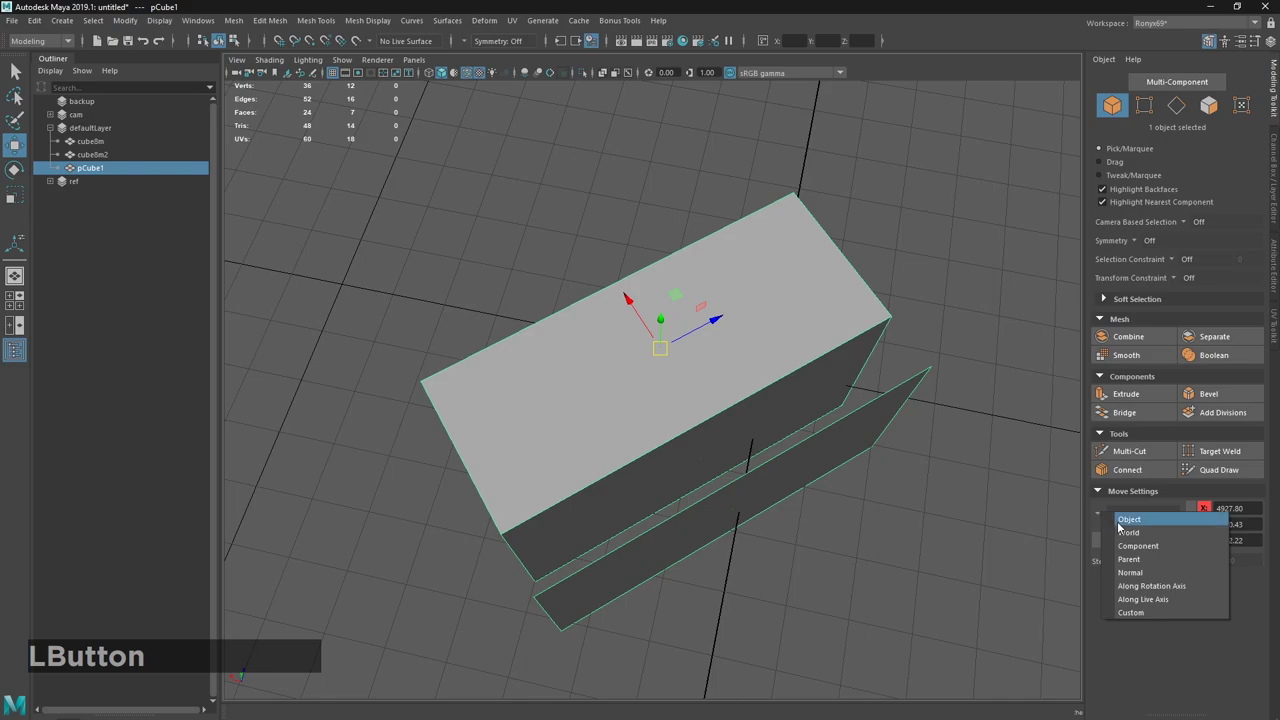
click(1121, 529)
click(1104, 519)
click(1126, 526)
click(909, 449)
key(ctrl+z)
click(1107, 523)
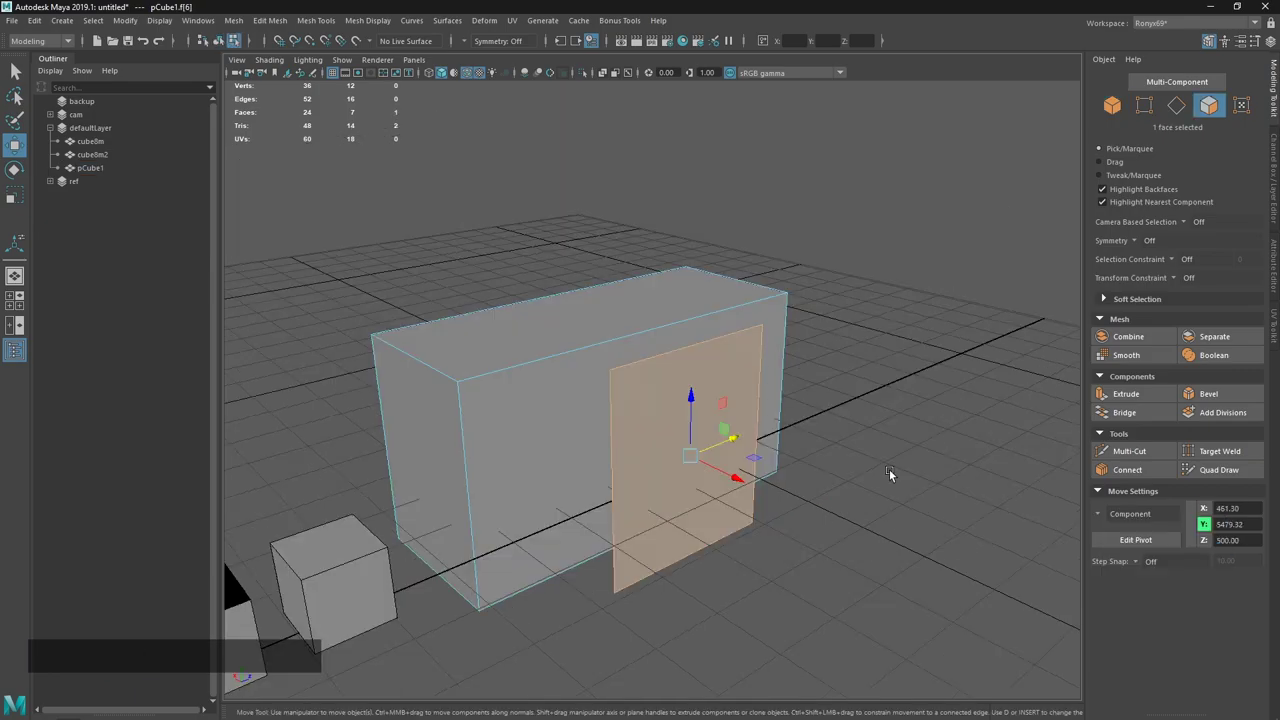
Move the plane face sideways, duplicate it into a second plane, test scaling it and undo.
click(716, 452)
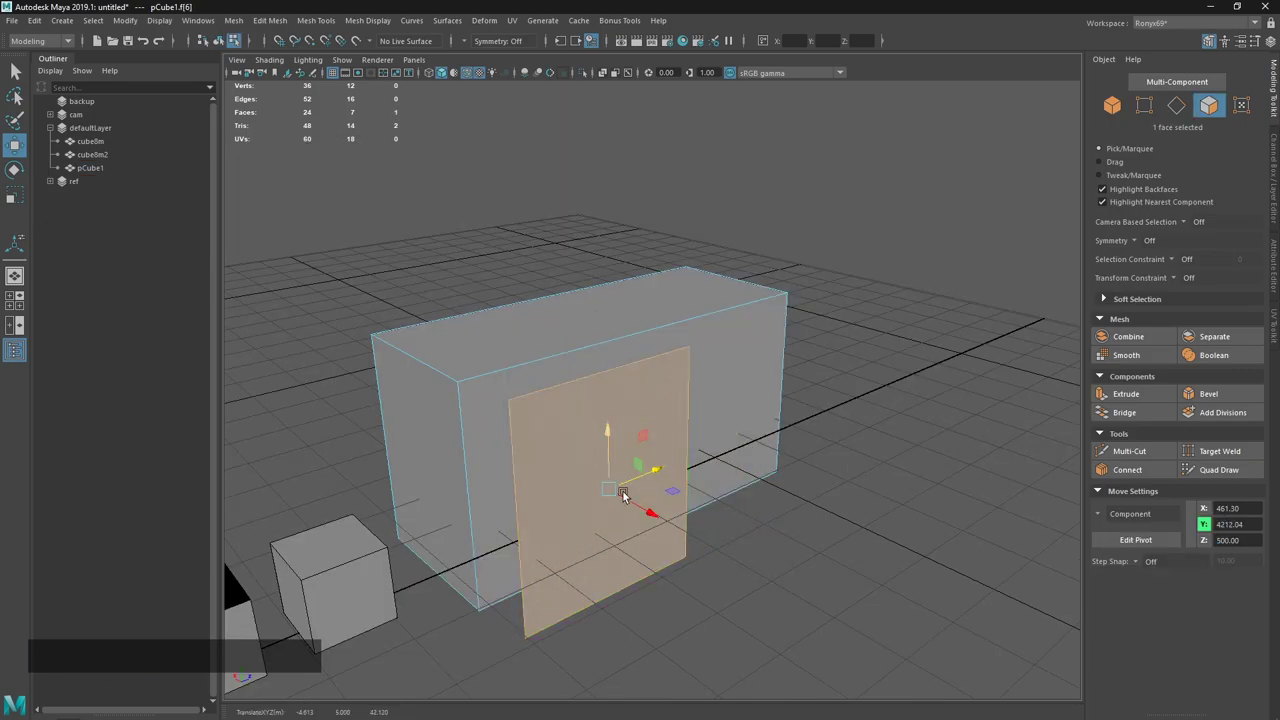
key(ctrl+d)
key(w)
click(642, 484)
click(839, 454)
key(r)
click(1105, 516)
click(1122, 544)
click(662, 478)
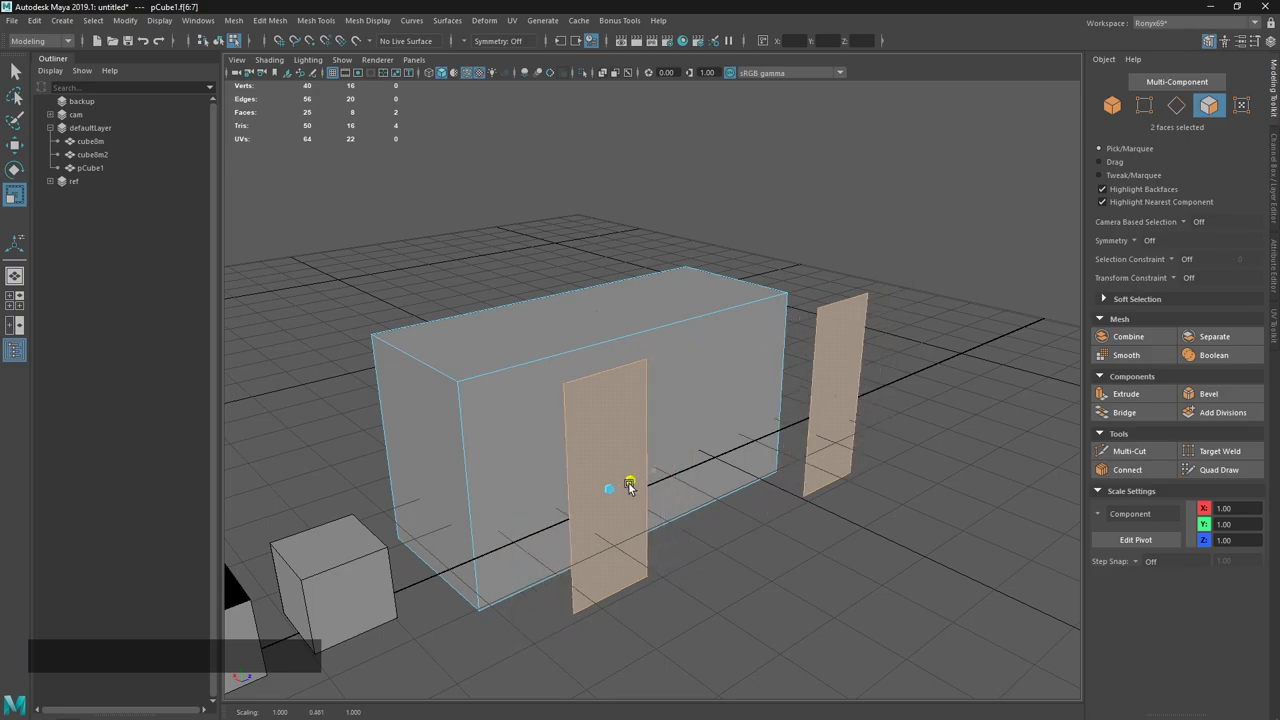
key(ctrl+z)
Come back from the notes, return to object selection mode and deselect everything.
key(alt+Tab)
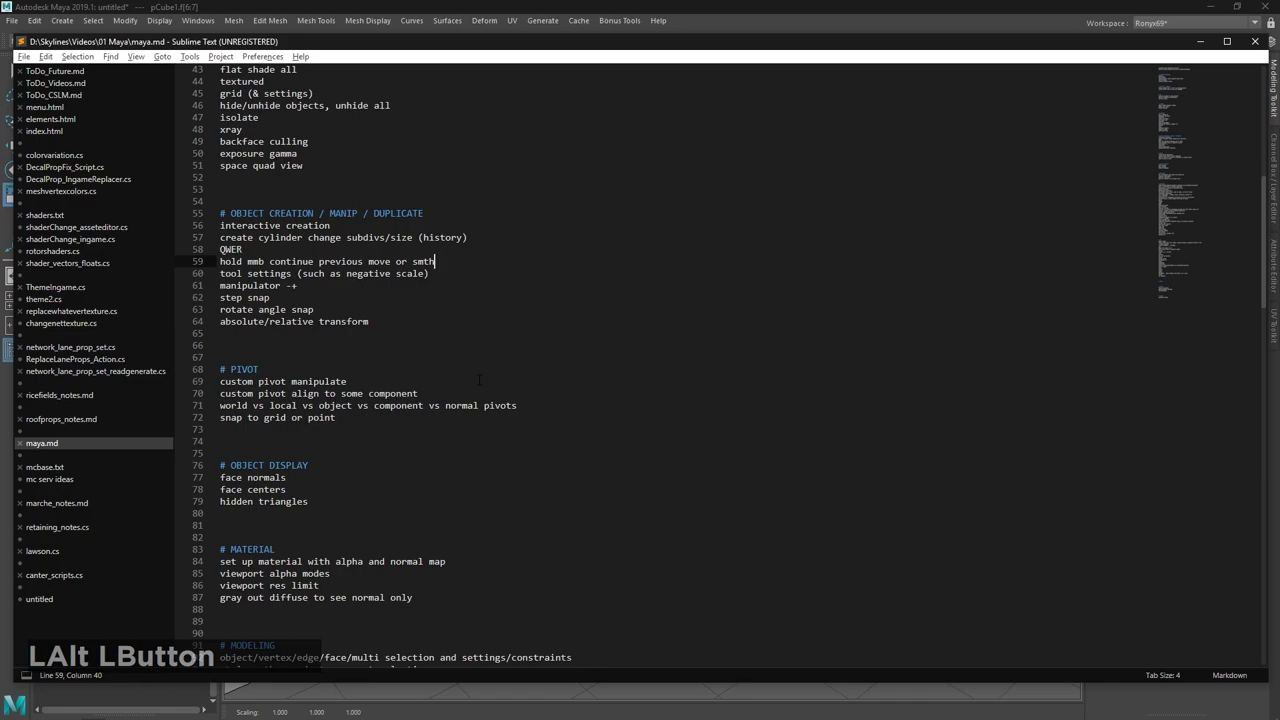
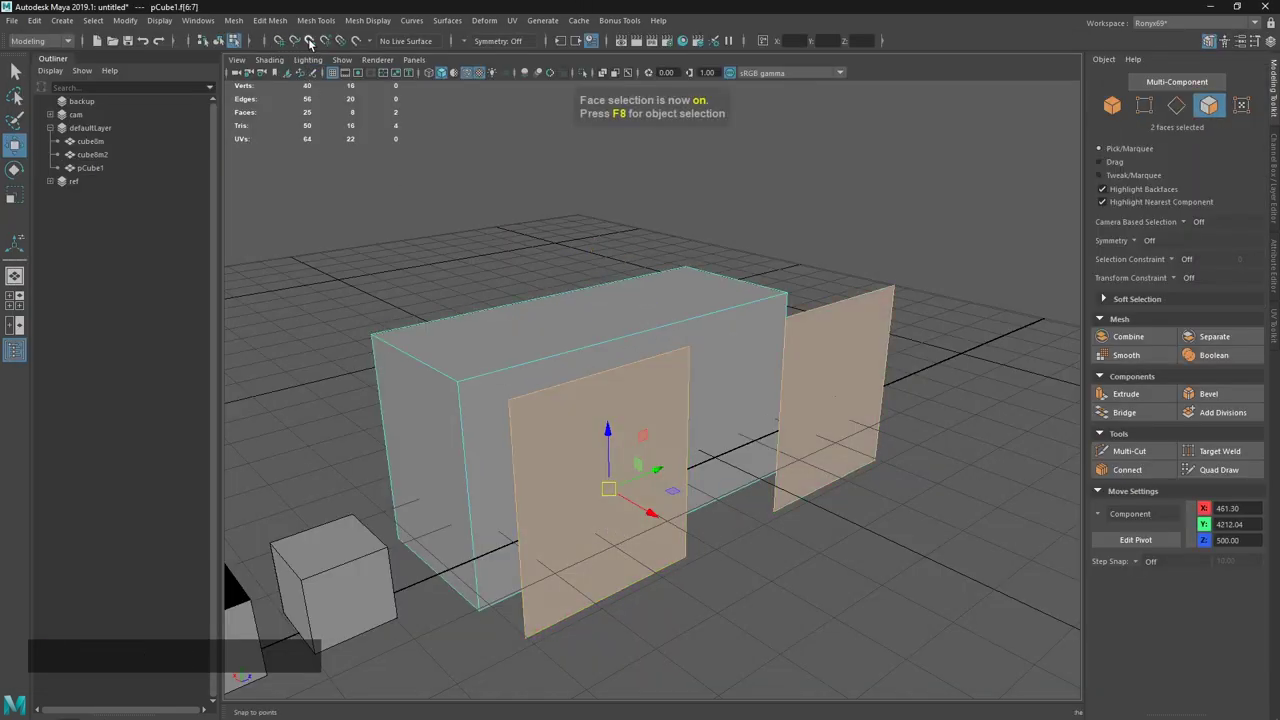
key(v)
key(x)
click(648, 366)
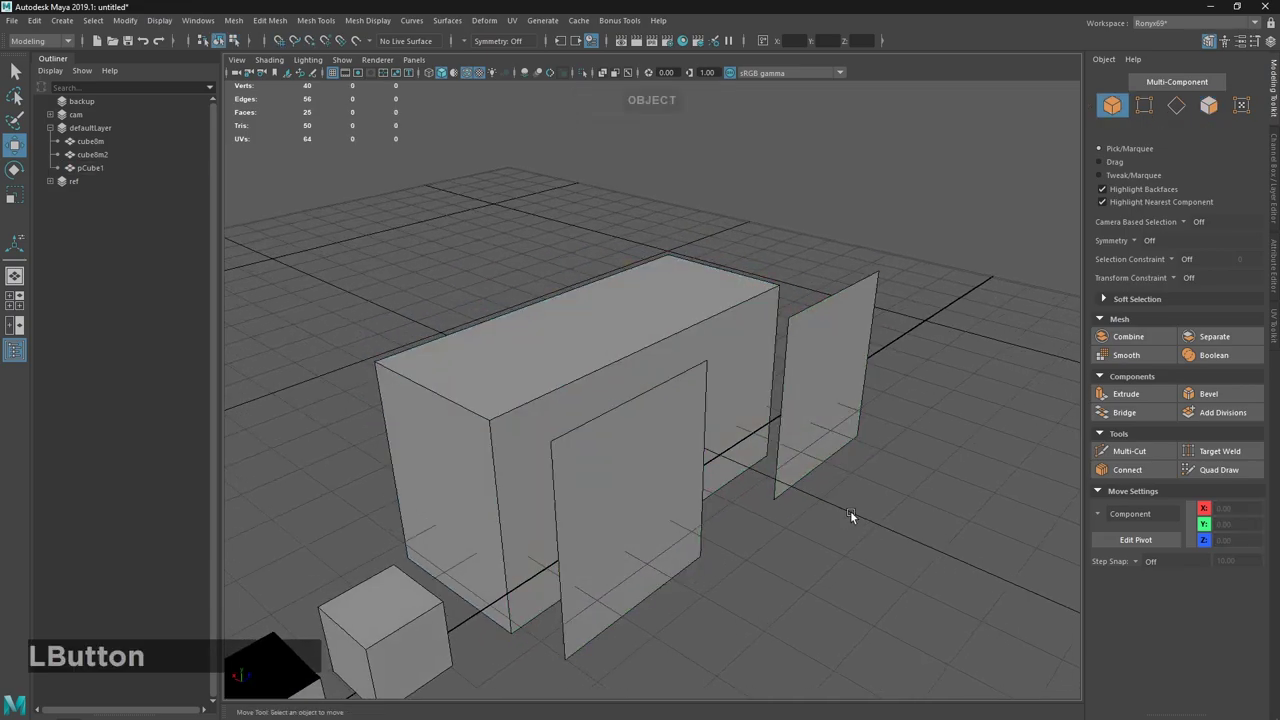
Select pCube1 and start placing a custom pivot on its top edge with grid snap (X) held.
click(537, 441)
middle_click(604, 431)
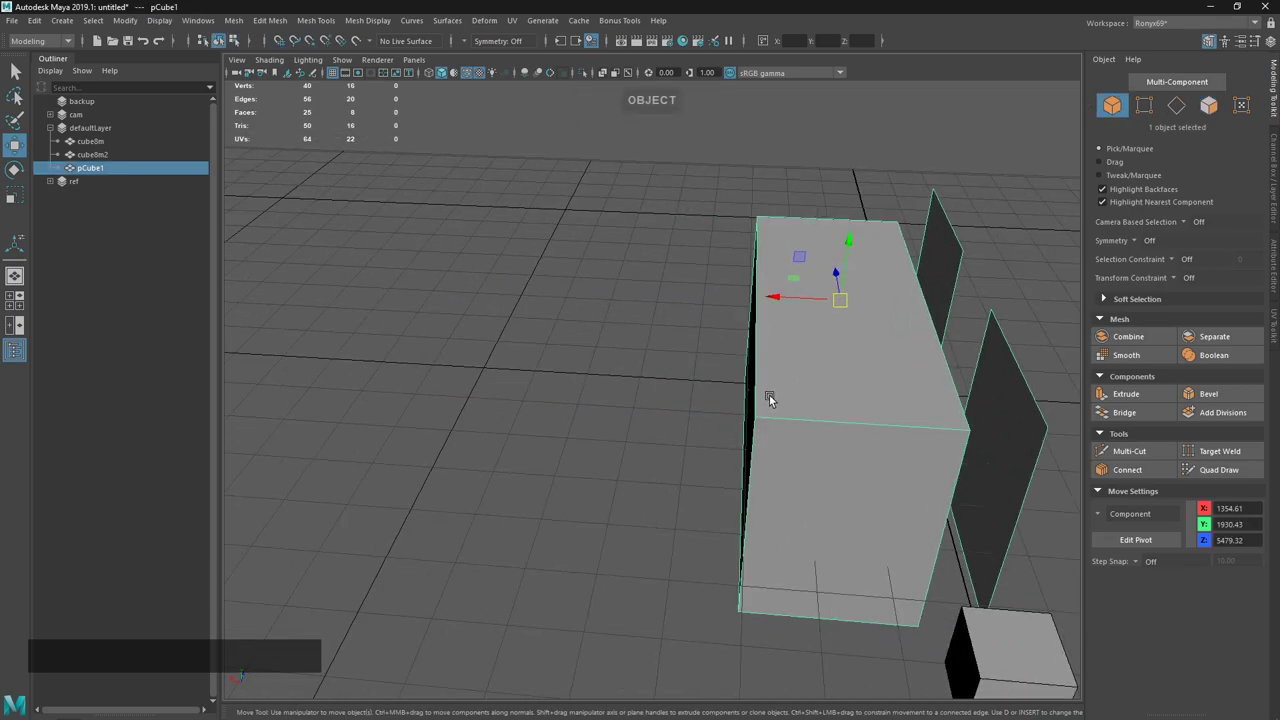
key(x)
key(x)
click(845, 307)
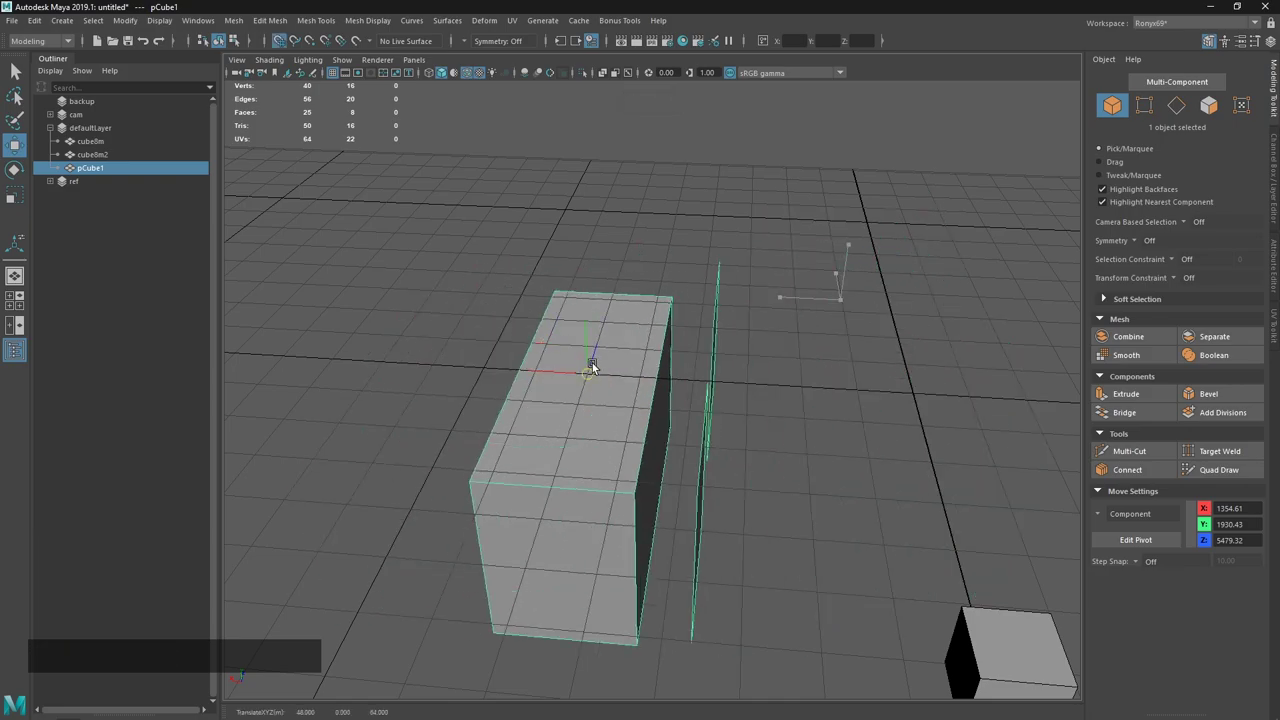
key(x)
click(731, 399)
click(777, 517)
middle_click(751, 510)
Refine the custom pivot position with point snap (V) and frame the box in the view.
key(v)
click(609, 280)
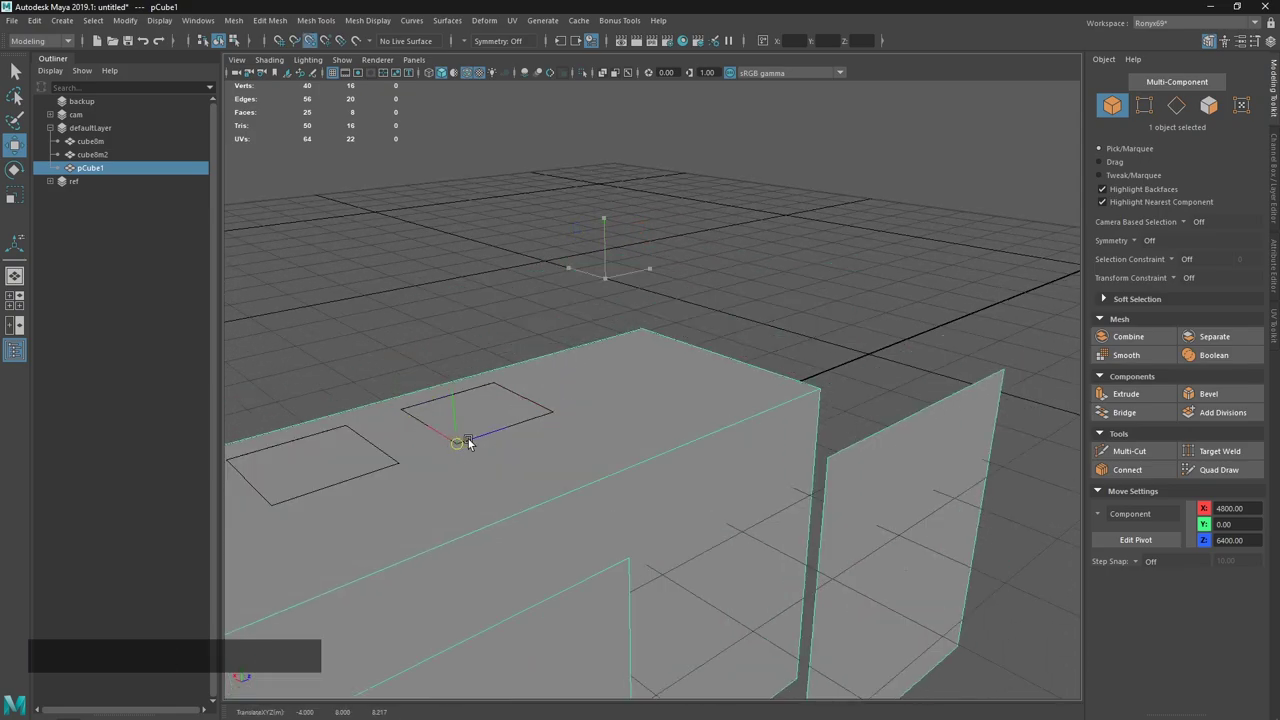
key(v)
click(499, 389)
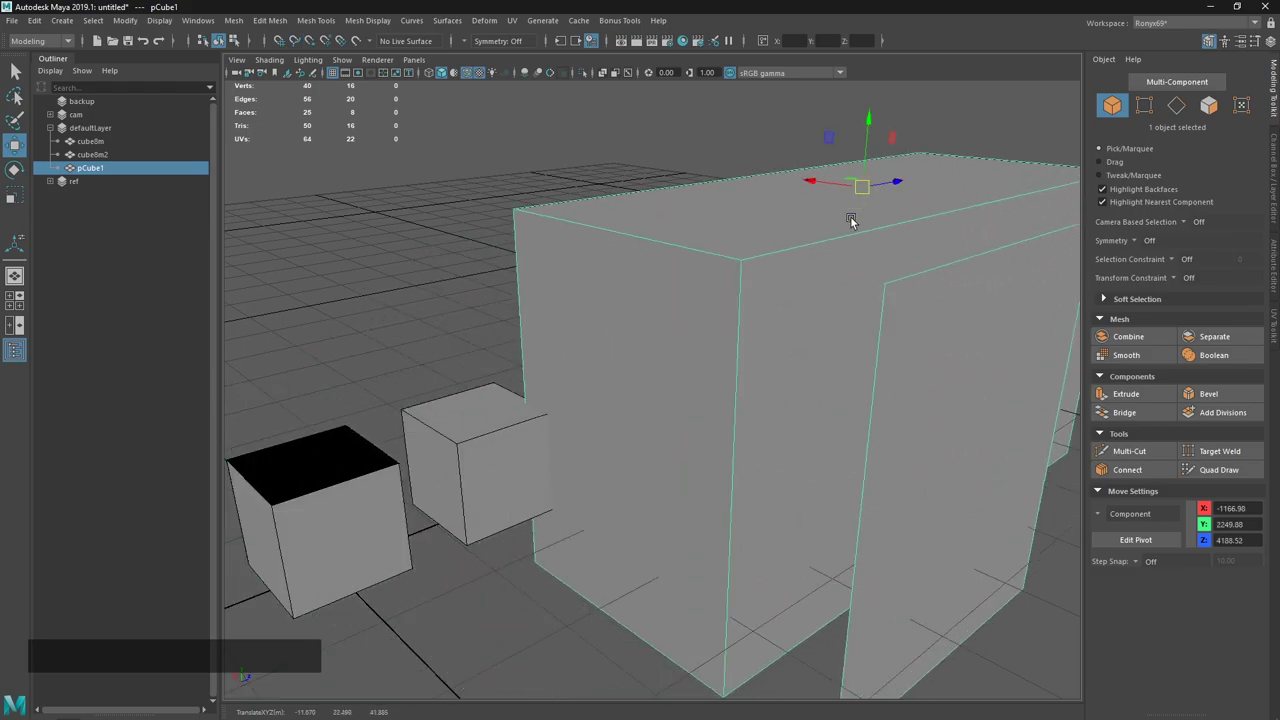
middle_click(801, 333)
right_click(760, 348)
key(f)
key(f)
Re-place the pivot along pCube1's top edge with point snap held, leaving a custom move pivot.
click(634, 379)
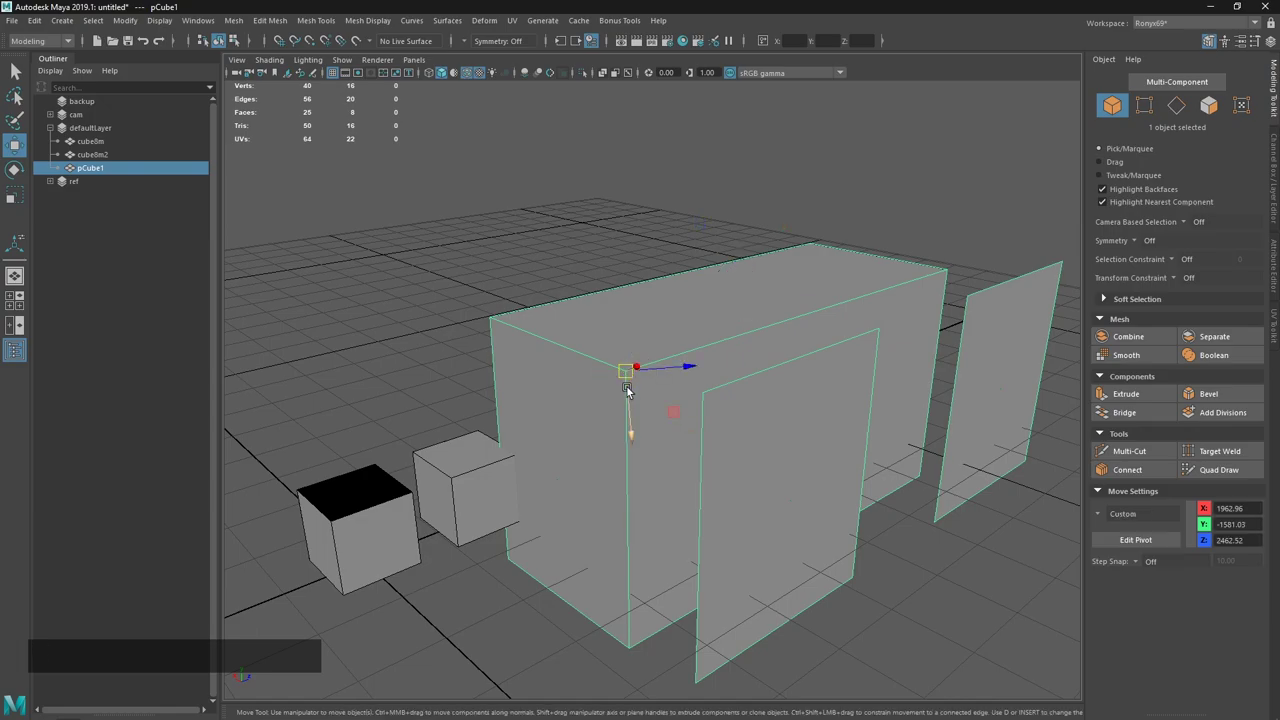
click(635, 393)
key(v)
key(v)
click(740, 318)
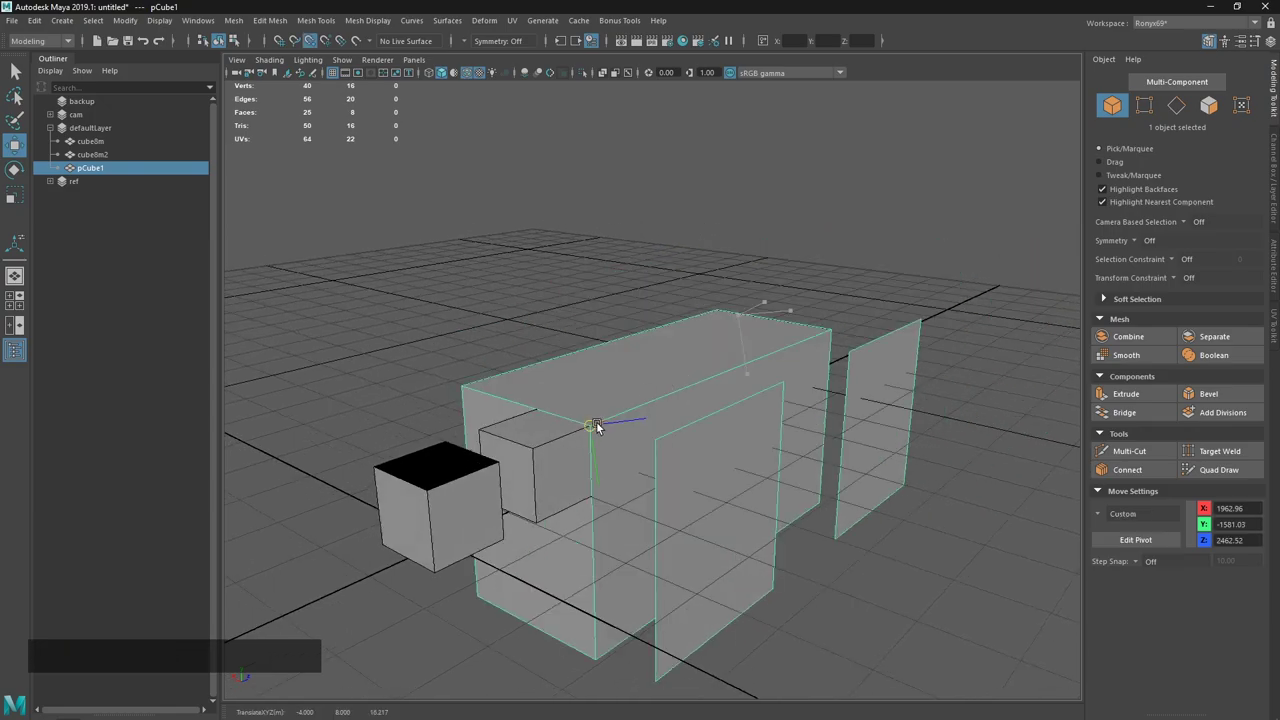
key(v)
middle_click(625, 470)
click(611, 394)
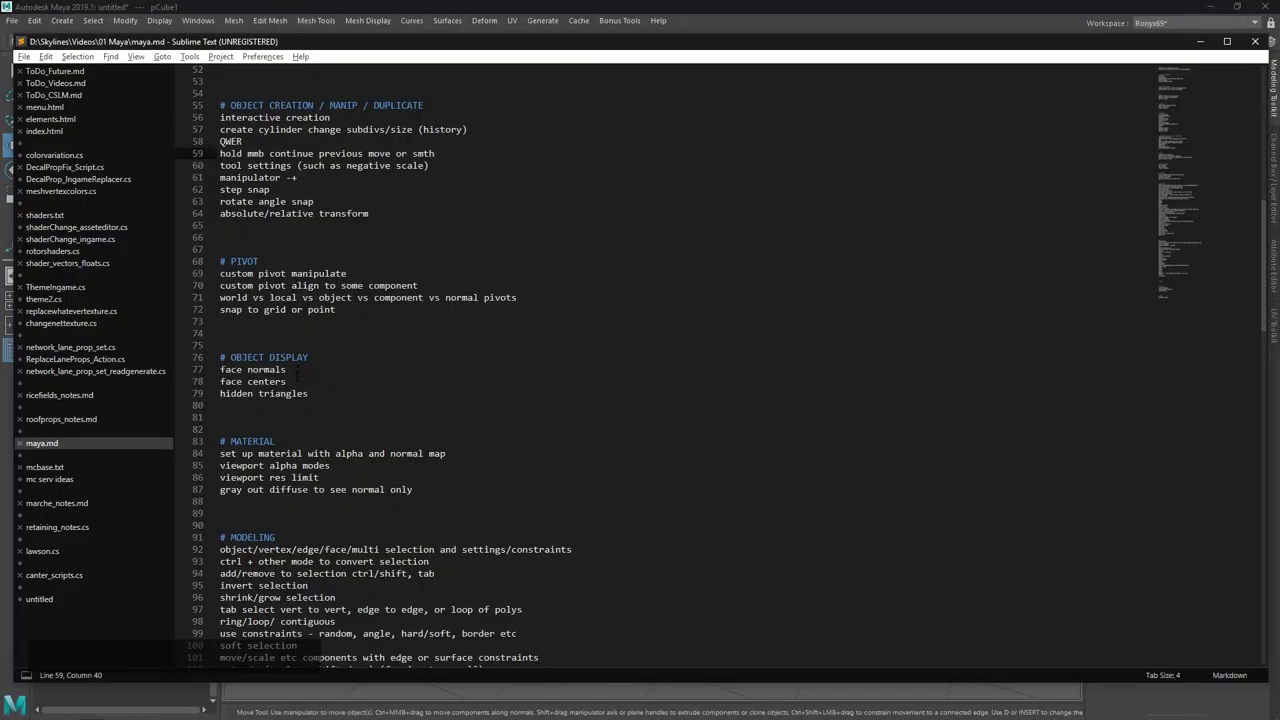
Flip between the Sublime notes and Maya and change the viewport display mode (7).
click(496, 7)
key(`)
click(767, 462)
click(822, 450)
key(alt+Tab)
click(544, 7)
key(7)
key(7)
Cycle viewport display modes (7, 8) while repositioning the view around pCube1.
click(792, 554)
middle_click(595, 413)
right_click(626, 435)
click(664, 438)
key(7)
key(7)
key(8)
key(8)
middle_click(756, 498)
click(758, 427)
key(8)
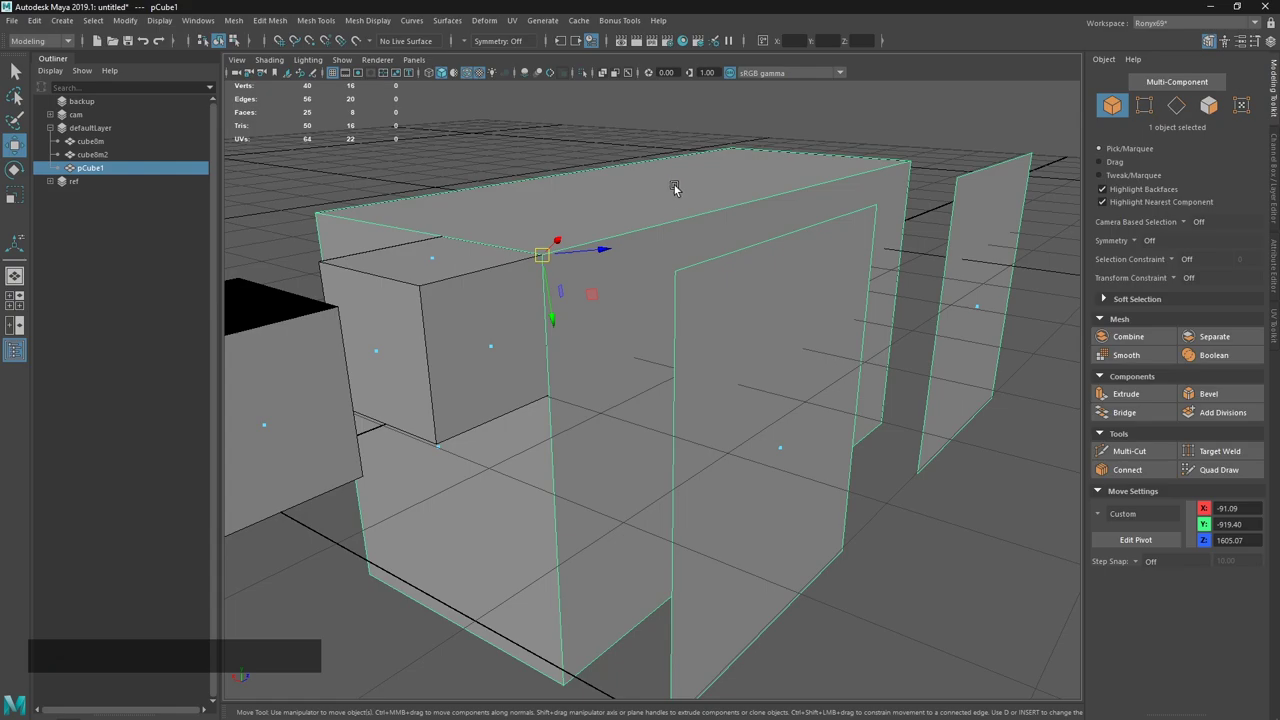
Snap pCube1's custom pivot onto corner vertices of the box and the small cube (V).
middle_click(565, 287)
click(660, 330)
key(v)
click(745, 429)
key(v)
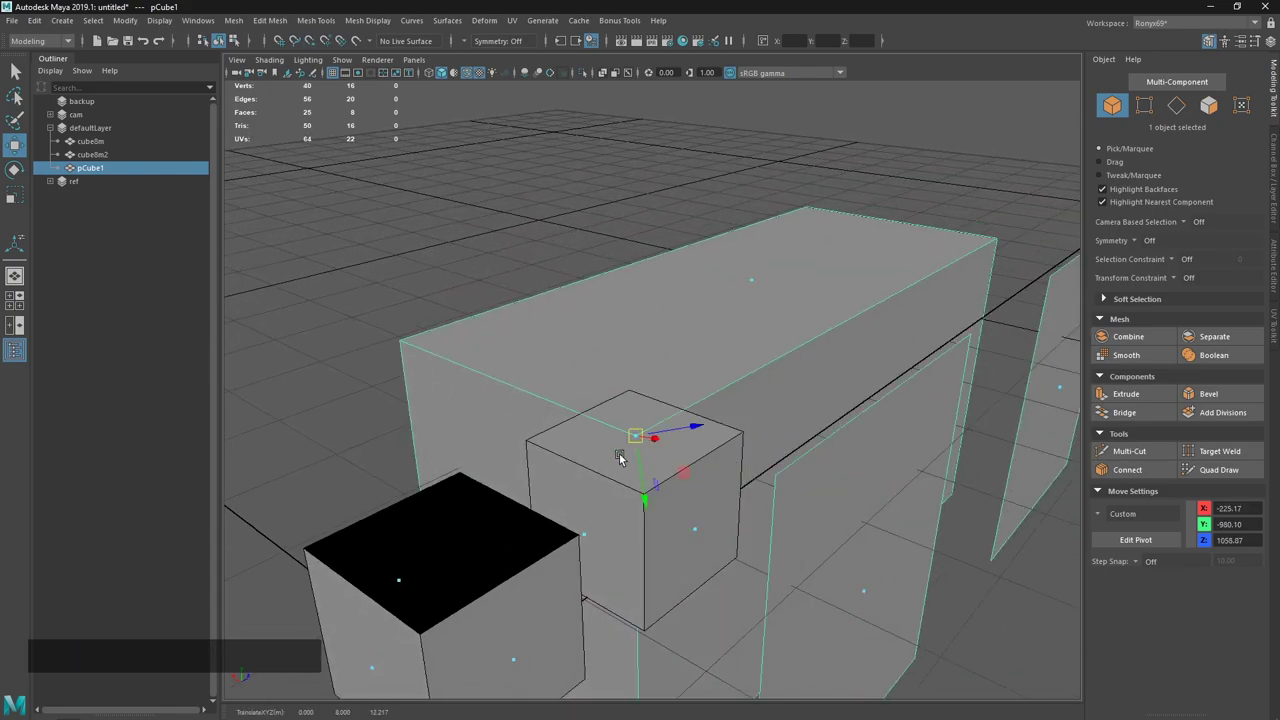
key(v)
click(646, 440)
key(v)
key(v)
click(644, 438)
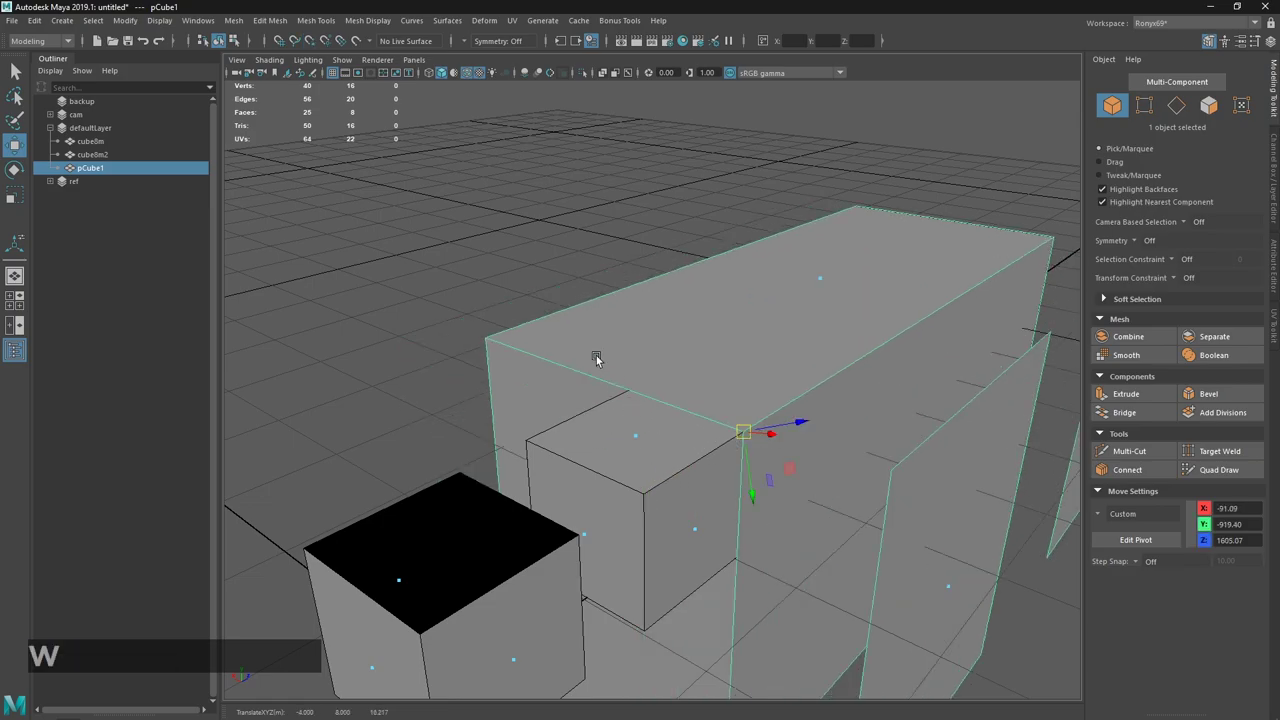
Set the move tool to World orientation and switch back to the Sublime Text notes.
click(802, 371)
middle_click(820, 506)
right_click(742, 467)
key(alt+Tab)
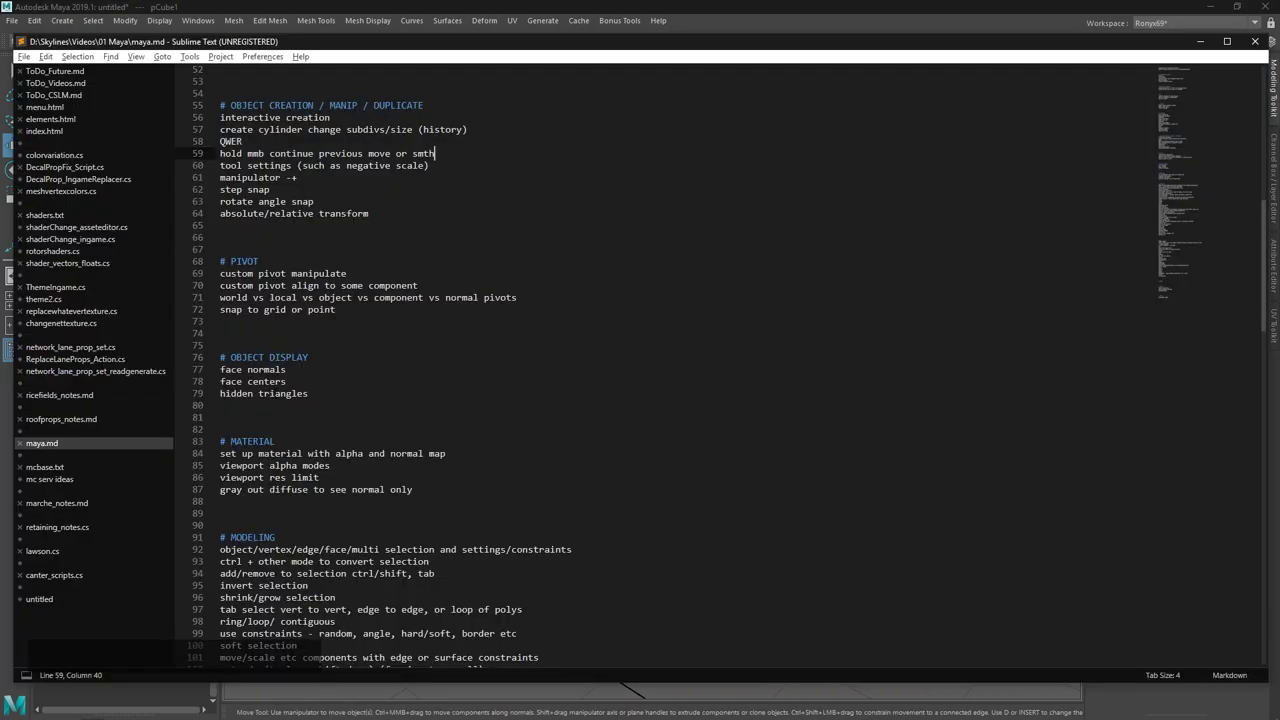
key(alt+Tab)
Toggle Hidden Triangles on via the Polygon Display marking menu for the box and planes.
right_click(485, 275)
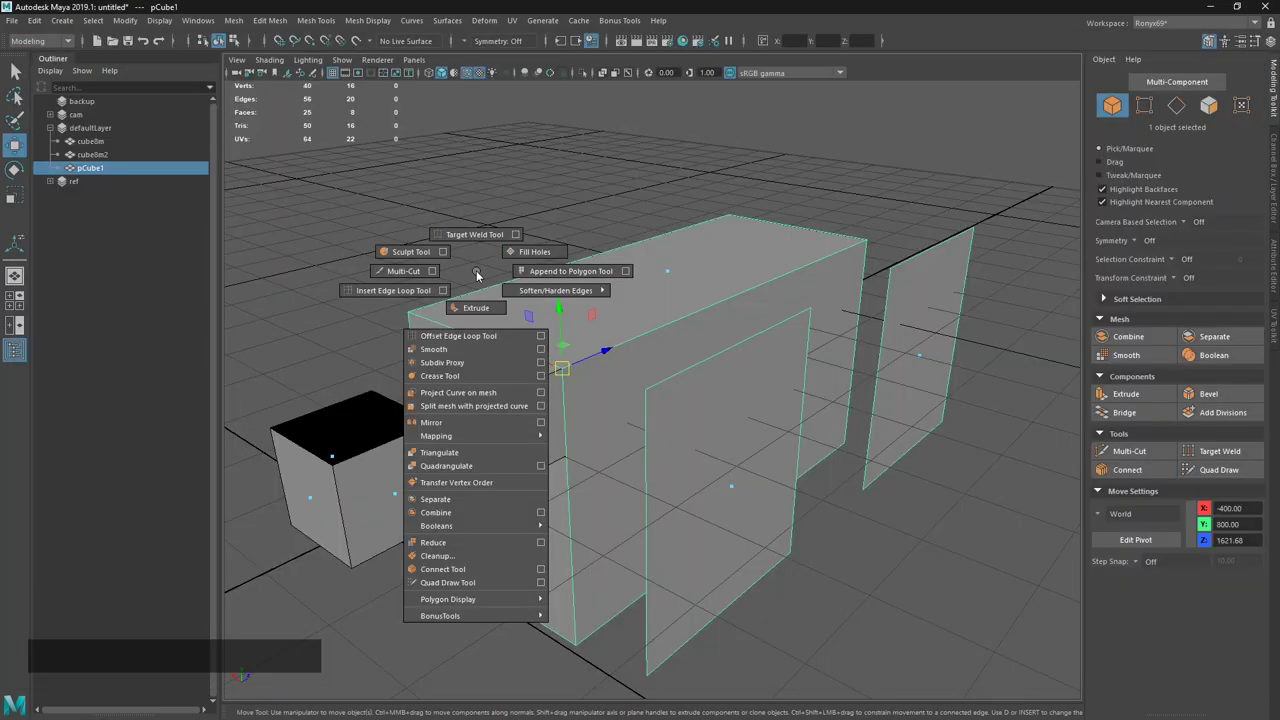
right_click(506, 240)
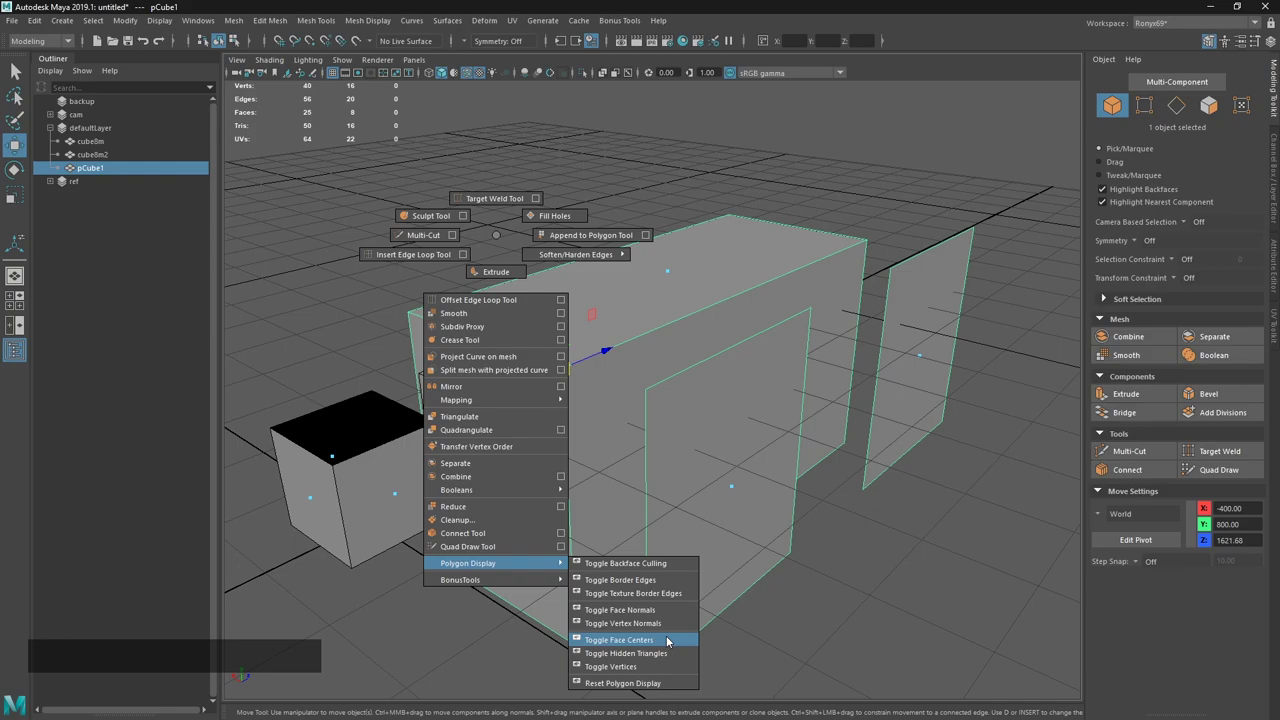
middle_click(702, 539)
click(705, 581)
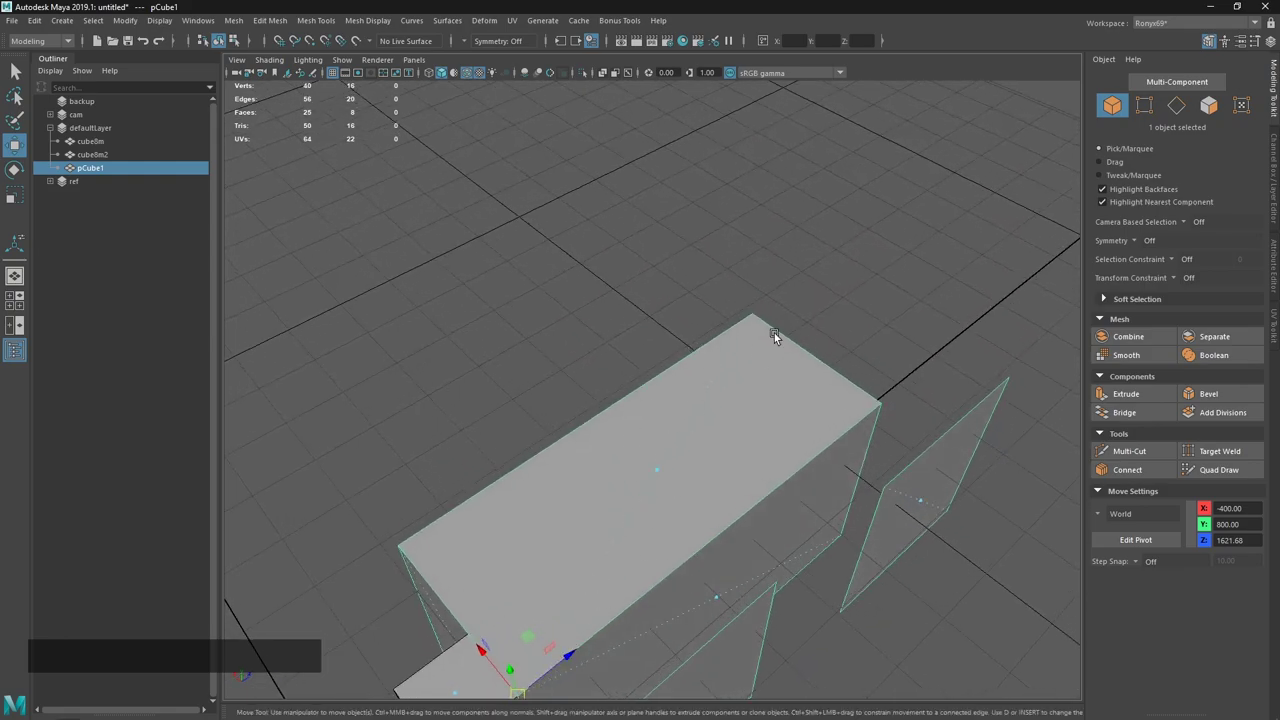
In vertex mode add one extra vertex on an edge of pCube1, then return to object mode.
click(798, 467)
middle_click(804, 452)
right_click(765, 426)
click(765, 426)
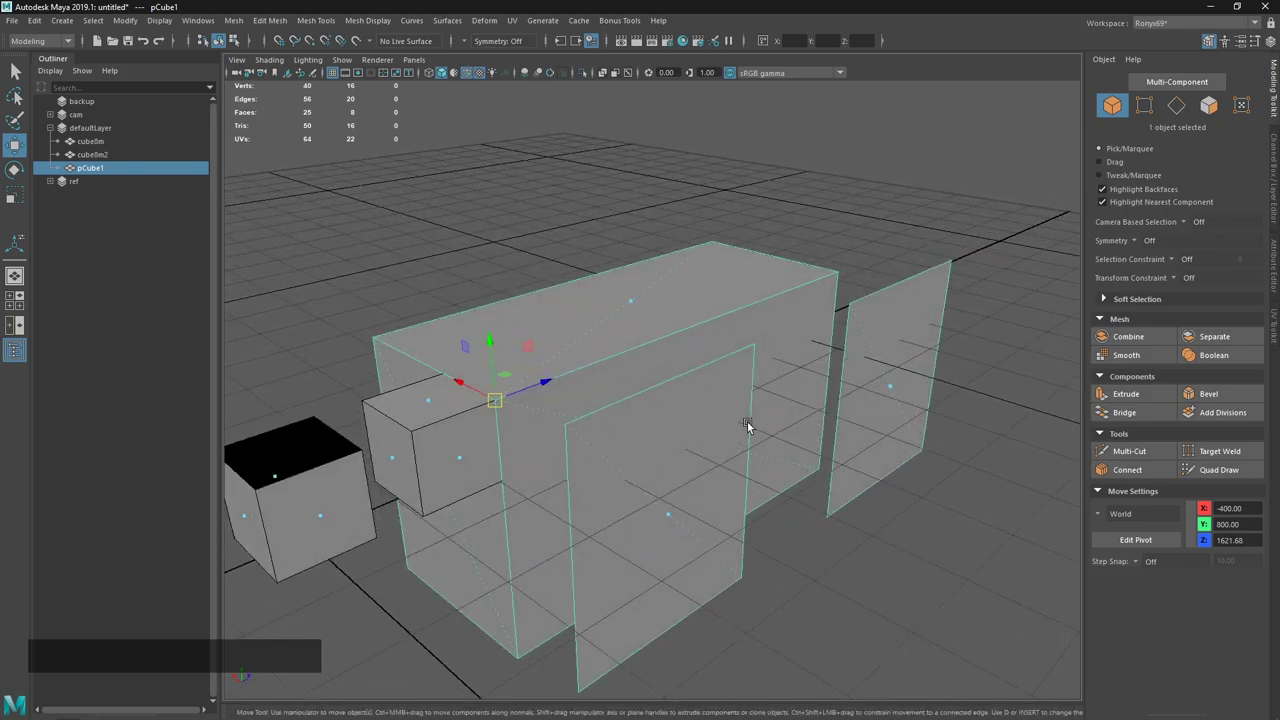
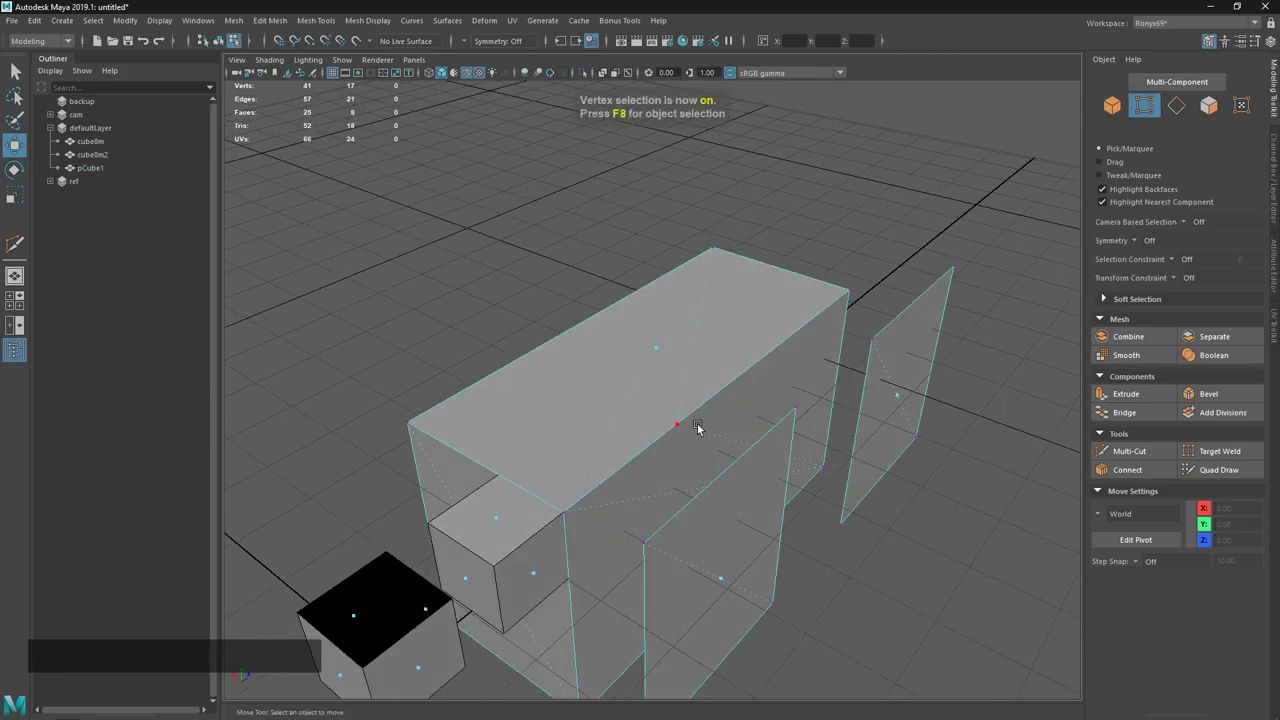
click(791, 443)
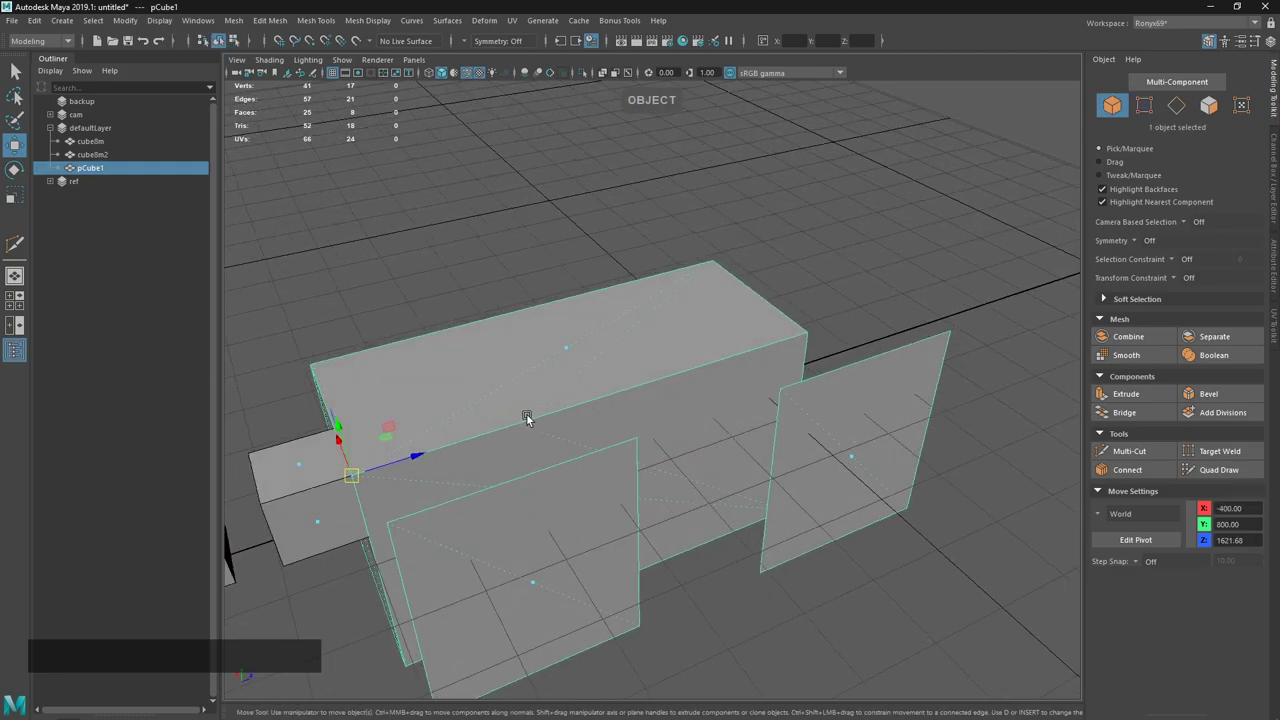
click(695, 501)
click(630, 469)
Reset to the move tool and switch to the maya.md notes at the # MATERIAL section.
key(w)
key(1)
click(635, 466)
key(BackSpace)
key(alt+Tab)
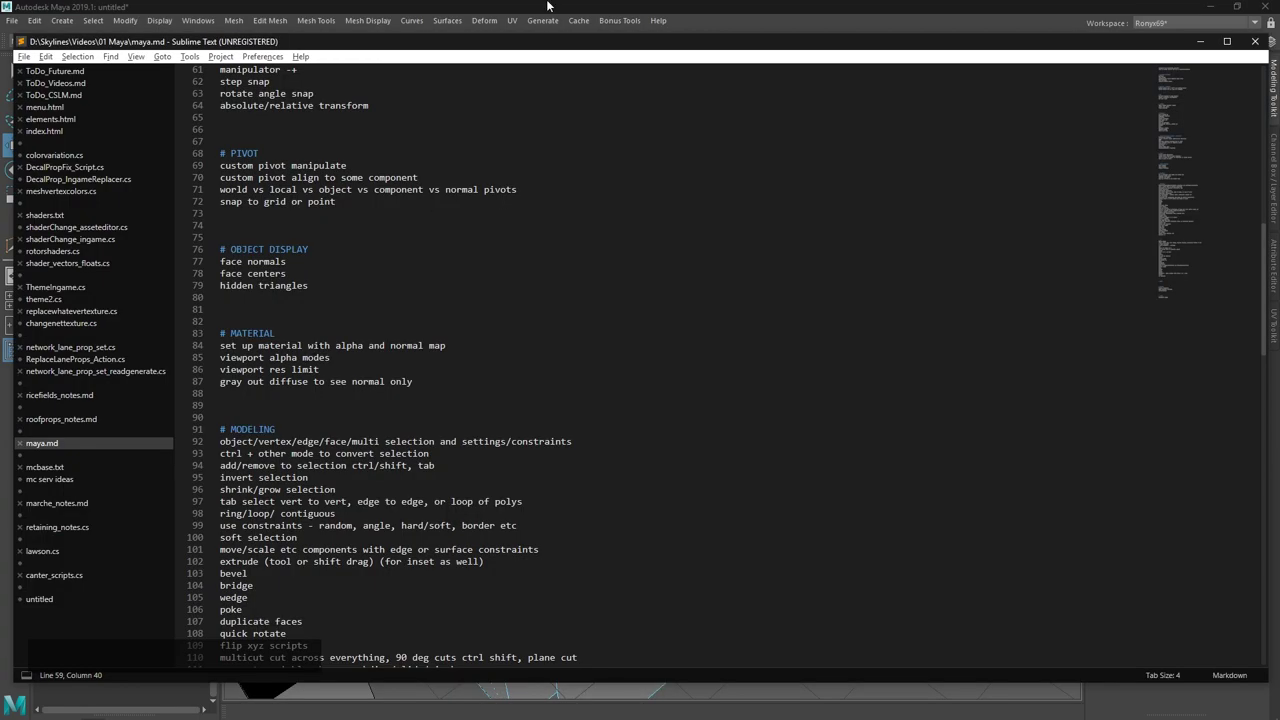
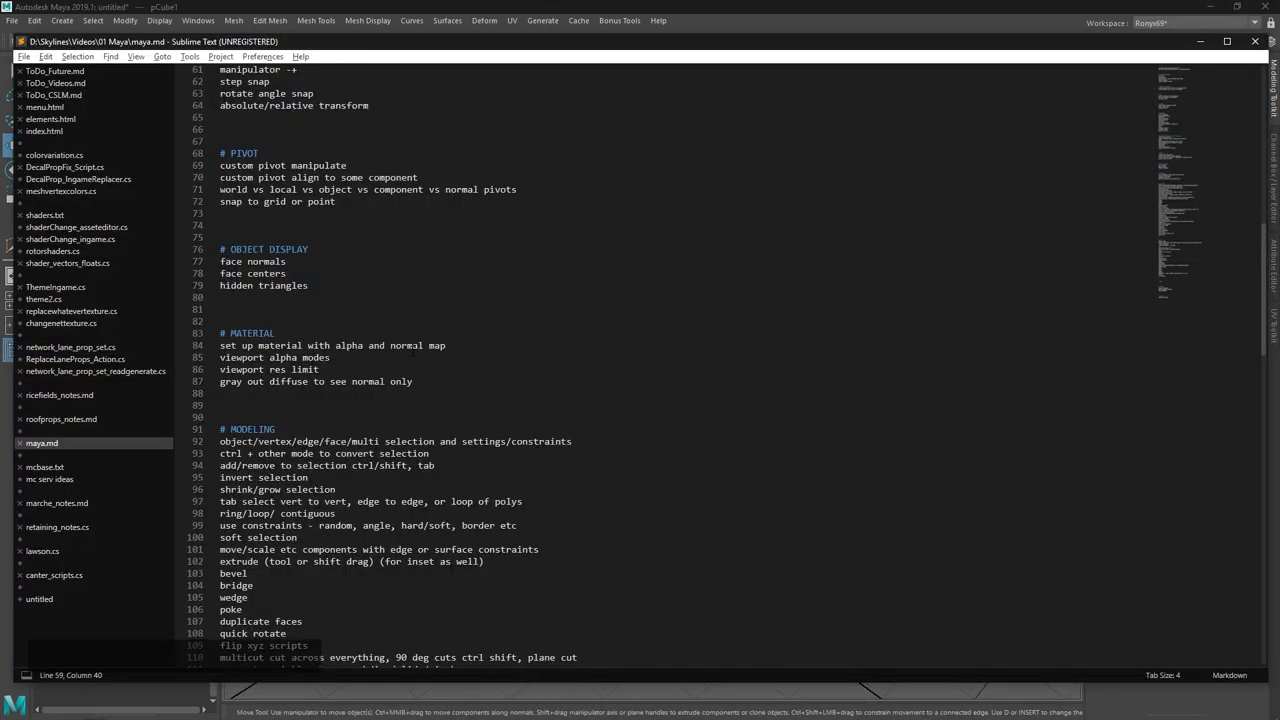
Back in Maya, launch the Hypershade from Windows > Rendering Editors.
double_click(716, 267)
key(`)
click(581, 278)
Drag rice1_a, rice1_d and rice1_n PNGs from Explorer into the Hypershade.
key(m)
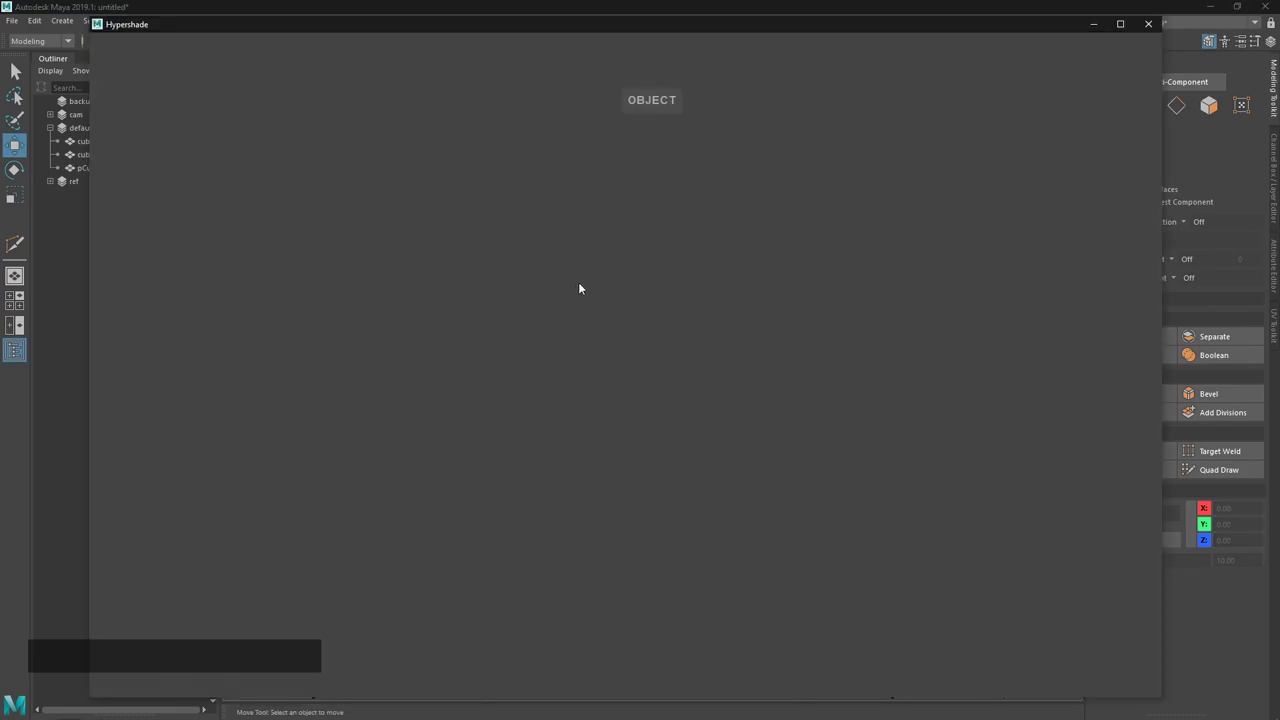
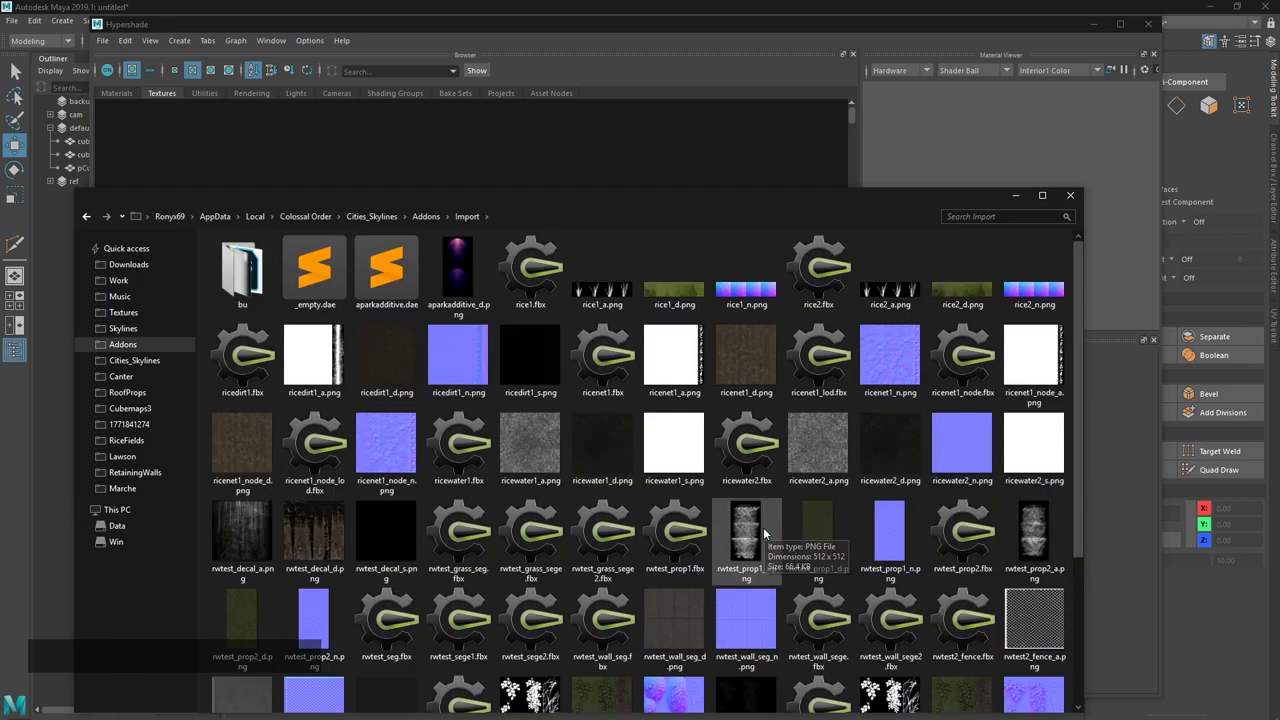
click(603, 294)
click(693, 296)
click(622, 297)
click(748, 303)
click(622, 305)
click(164, 97)
click(1145, 24)
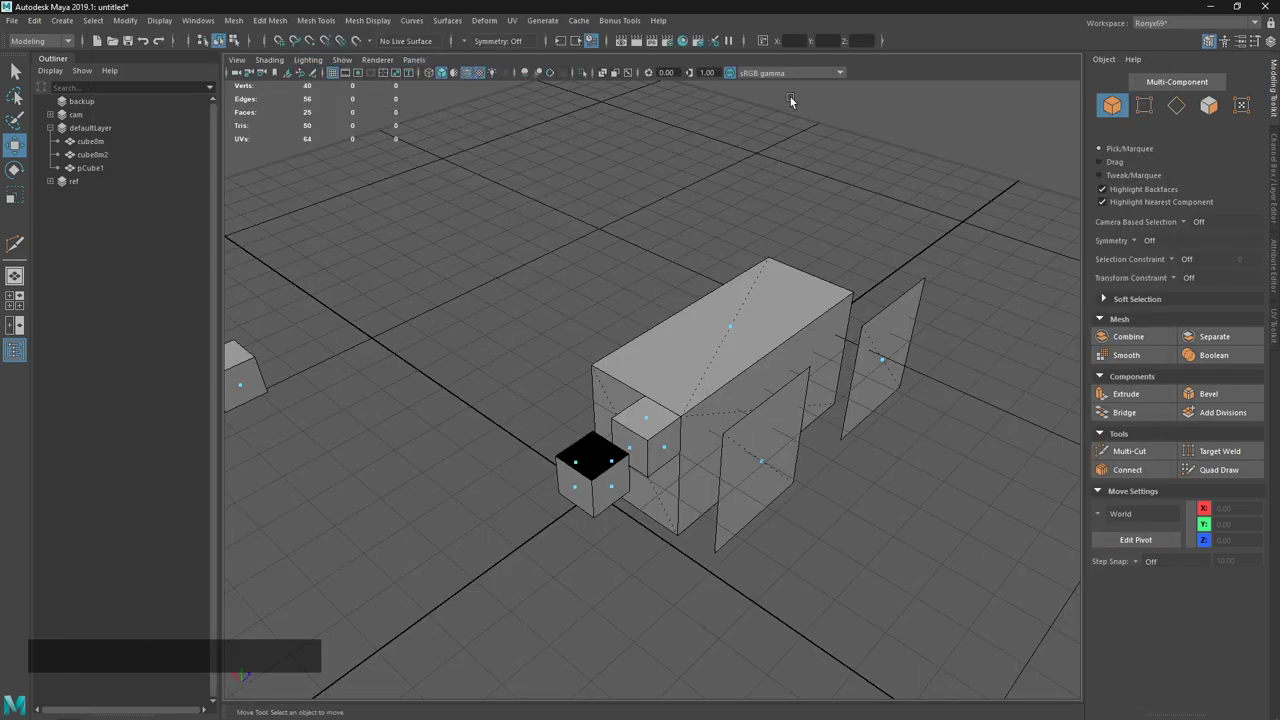
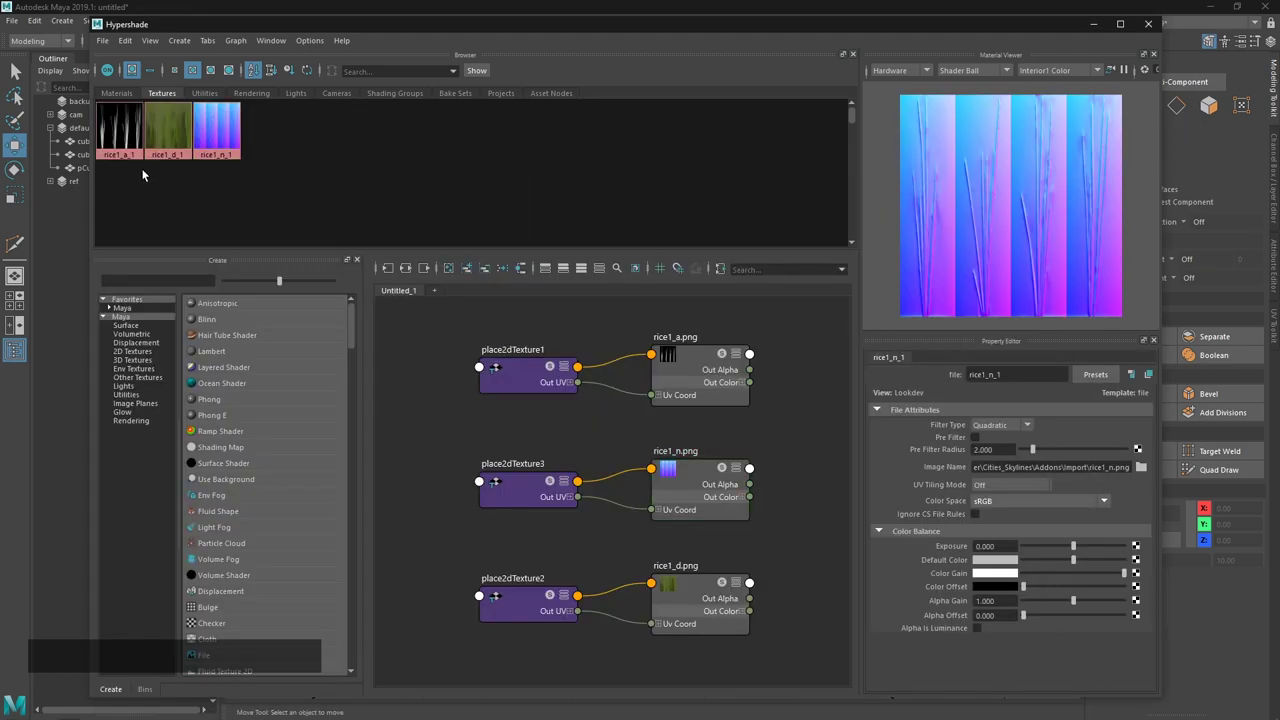
Duplicate a plane from the box as its own object pCube2 (Ctrl+D) with the move tool.
click(478, 27)
click(884, 331)
click(917, 329)
click(685, 223)
key(ctrl+d)
key(w)
click(650, 214)
Position the new plane pCube2 beside the box in the viewport.
click(954, 288)
click(875, 244)
click(946, 260)
middle_click(883, 259)
click(718, 259)
click(701, 262)
middle_click(774, 310)
right_click(211, 499)
click(737, 203)
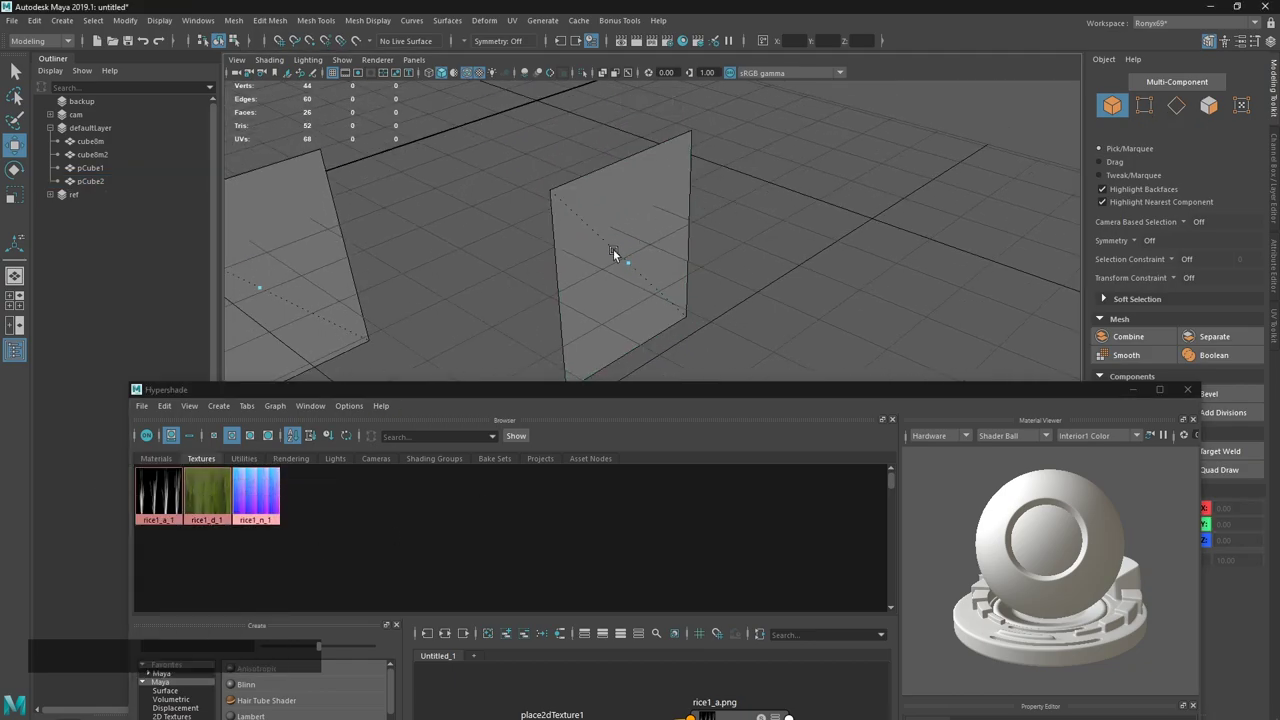
Select pCube2 and assign the rice1_d_1 texture's material to it from Hypershade.
click(619, 255)
right_click(209, 496)
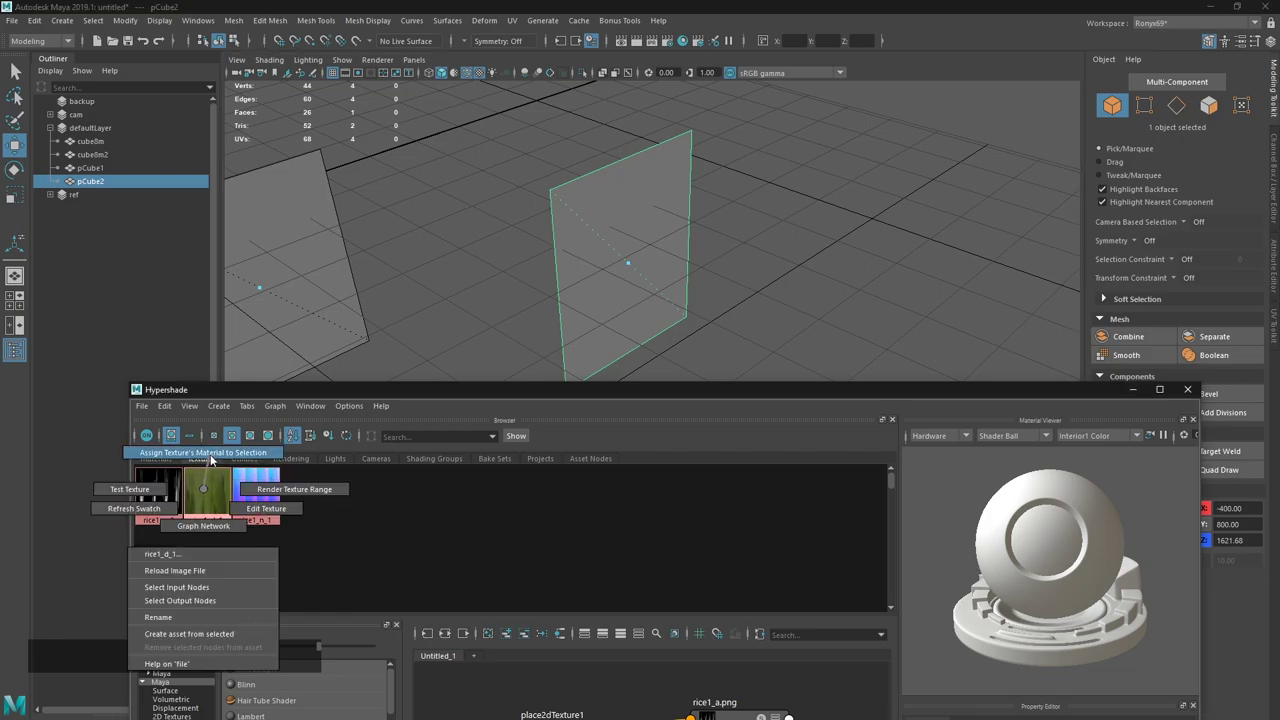
click(761, 328)
click(654, 274)
click(849, 337)
key(z)
Graph the rice1_d_1Material lambert network in the Hypershade work area.
click(623, 76)
click(736, 75)
click(758, 196)
click(796, 384)
middle_click(631, 299)
click(668, 356)
middle_click(675, 339)
right_click(674, 501)
click(653, 504)
Arrange the network nodes and adjust the viewport display of the green textured plane.
right_click(704, 333)
click(653, 511)
middle_click(684, 242)
right_click(730, 473)
key(alt+w)
key(3)
click(793, 511)
click(802, 474)
key(`)
click(836, 547)
Show the rice1_d file node's settings and select the rice1_a_1 alpha texture.
middle_click(674, 461)
key(m)
key(n)
click(646, 393)
click(326, 401)
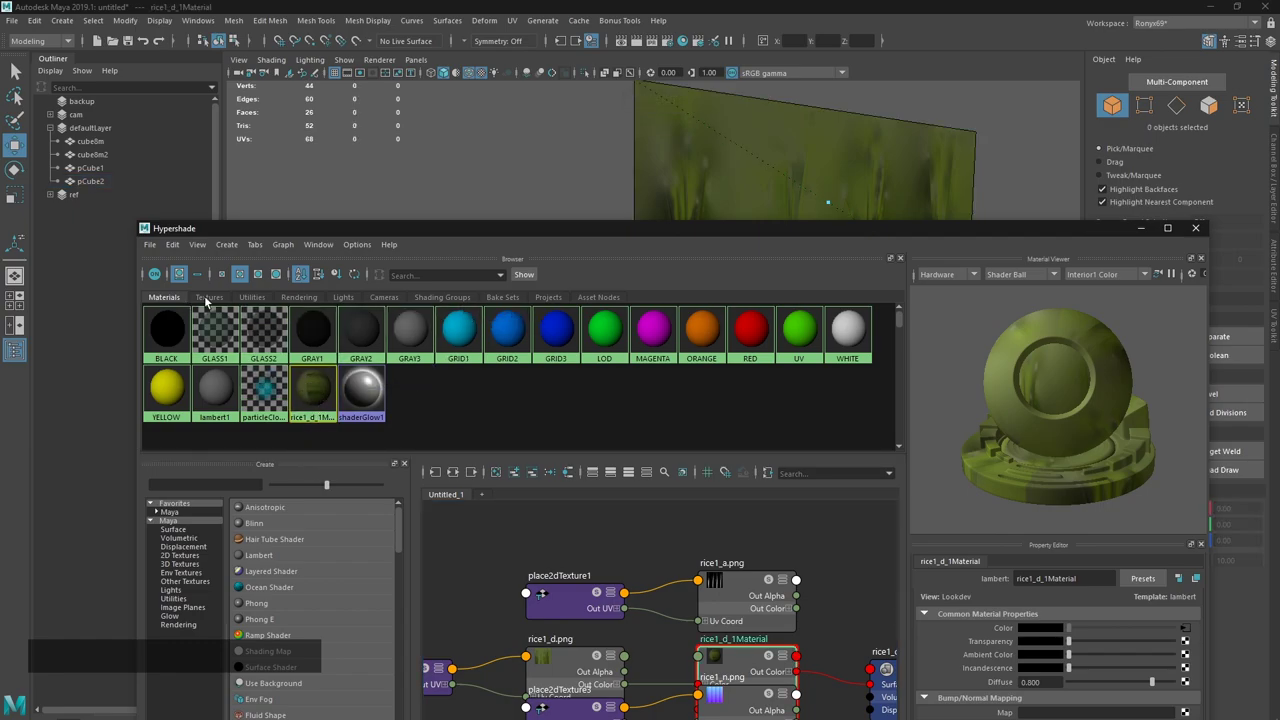
click(210, 302)
click(170, 306)
click(615, 235)
right_click(306, 337)
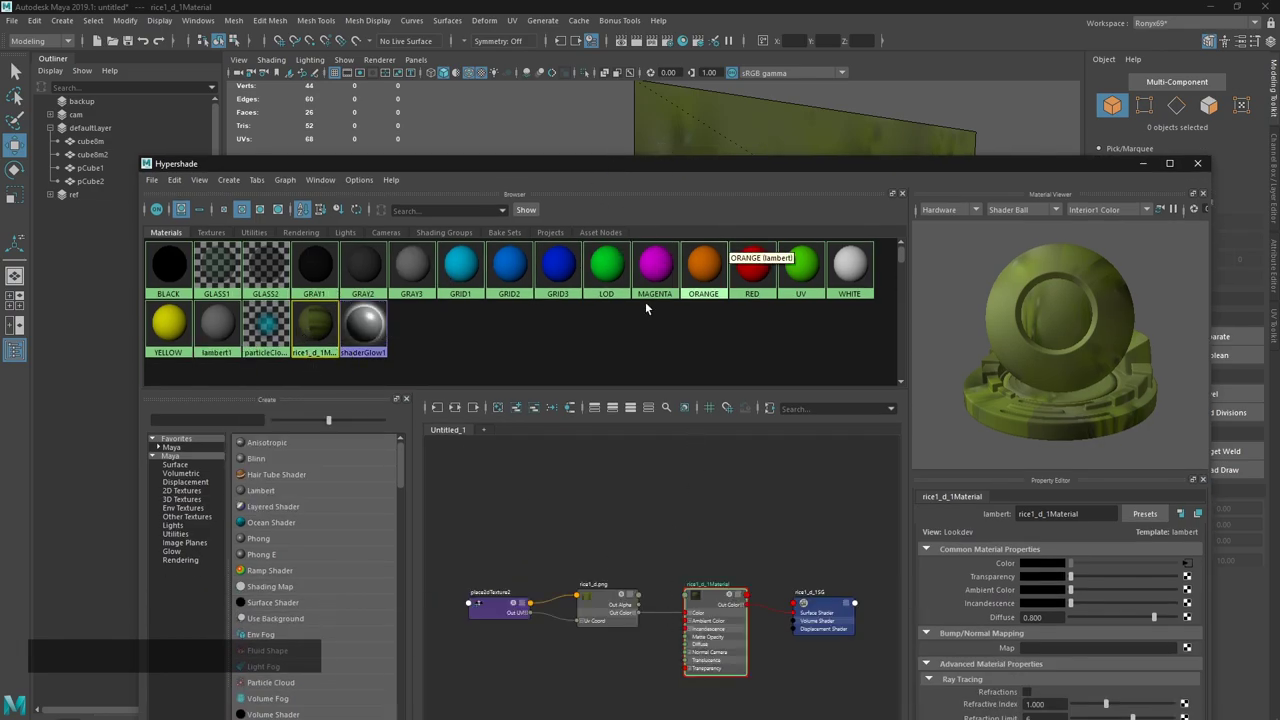
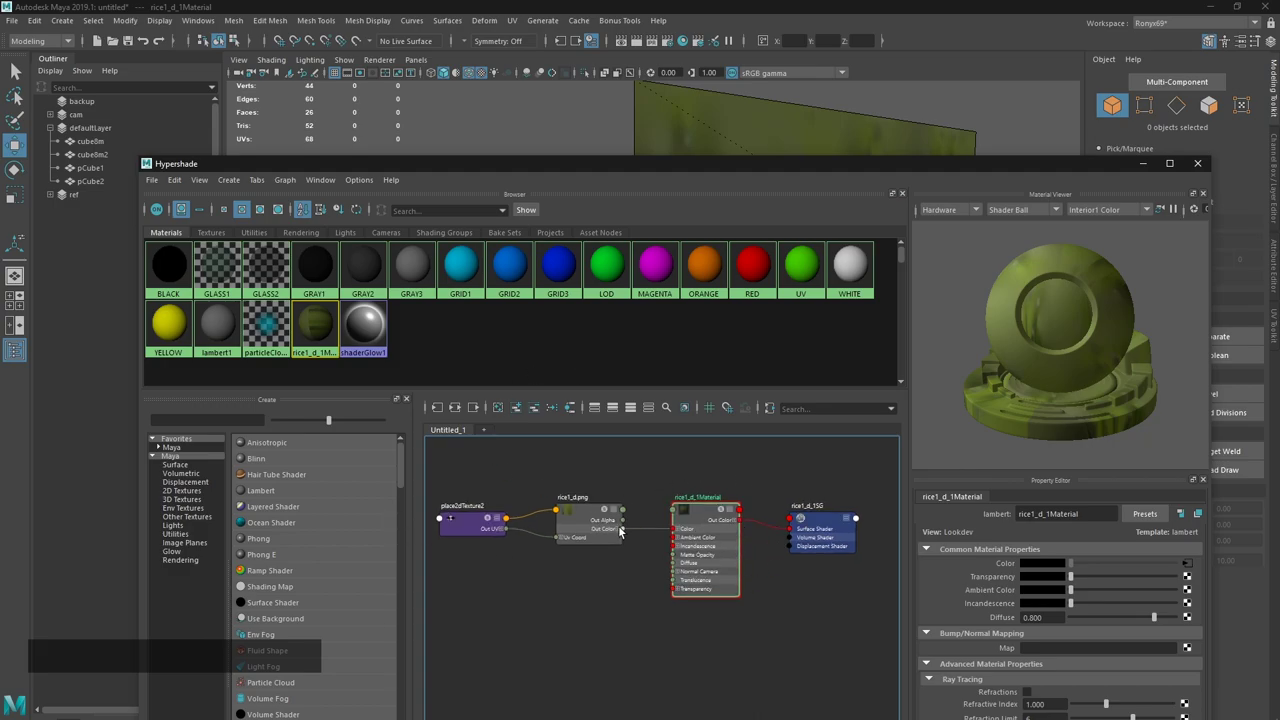
click(586, 520)
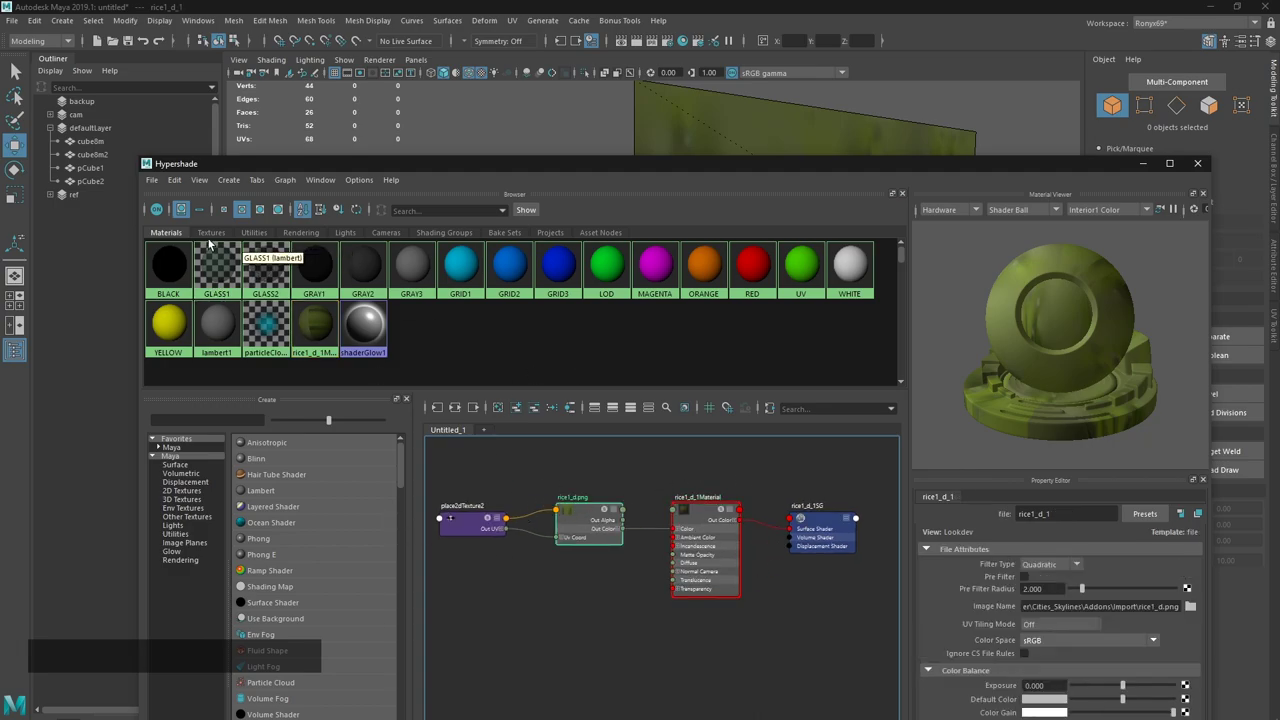
click(214, 240)
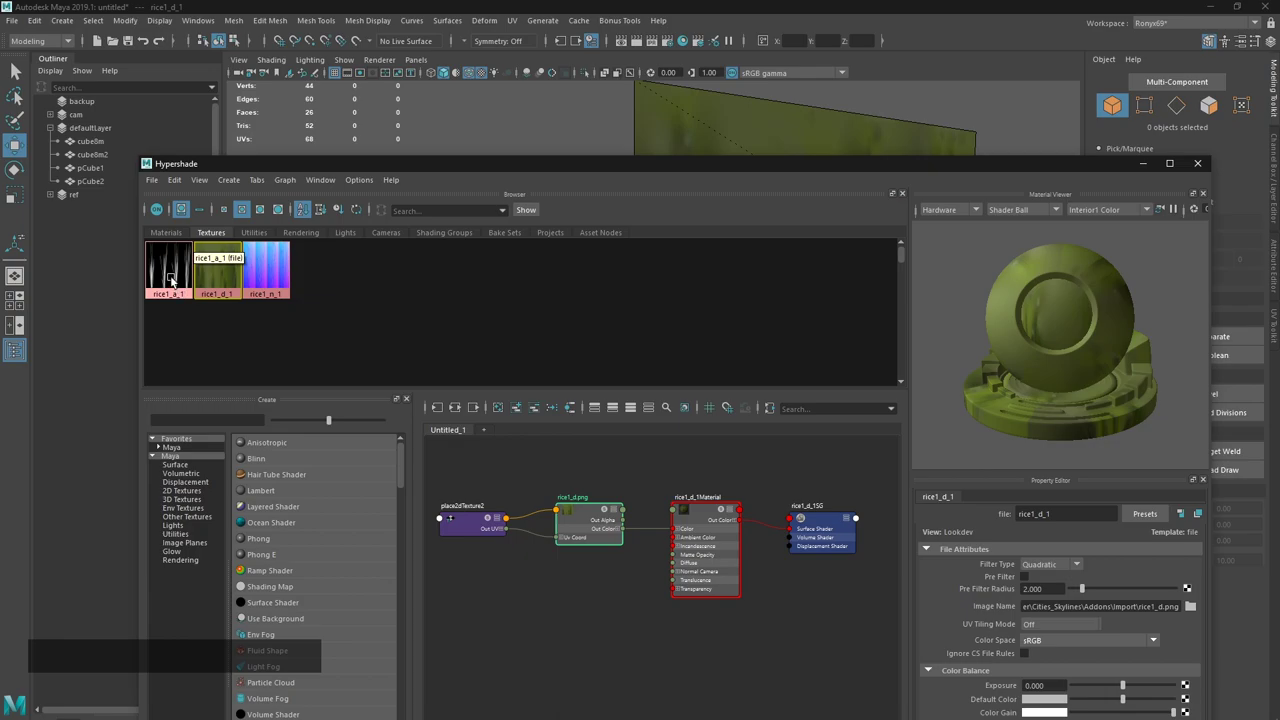
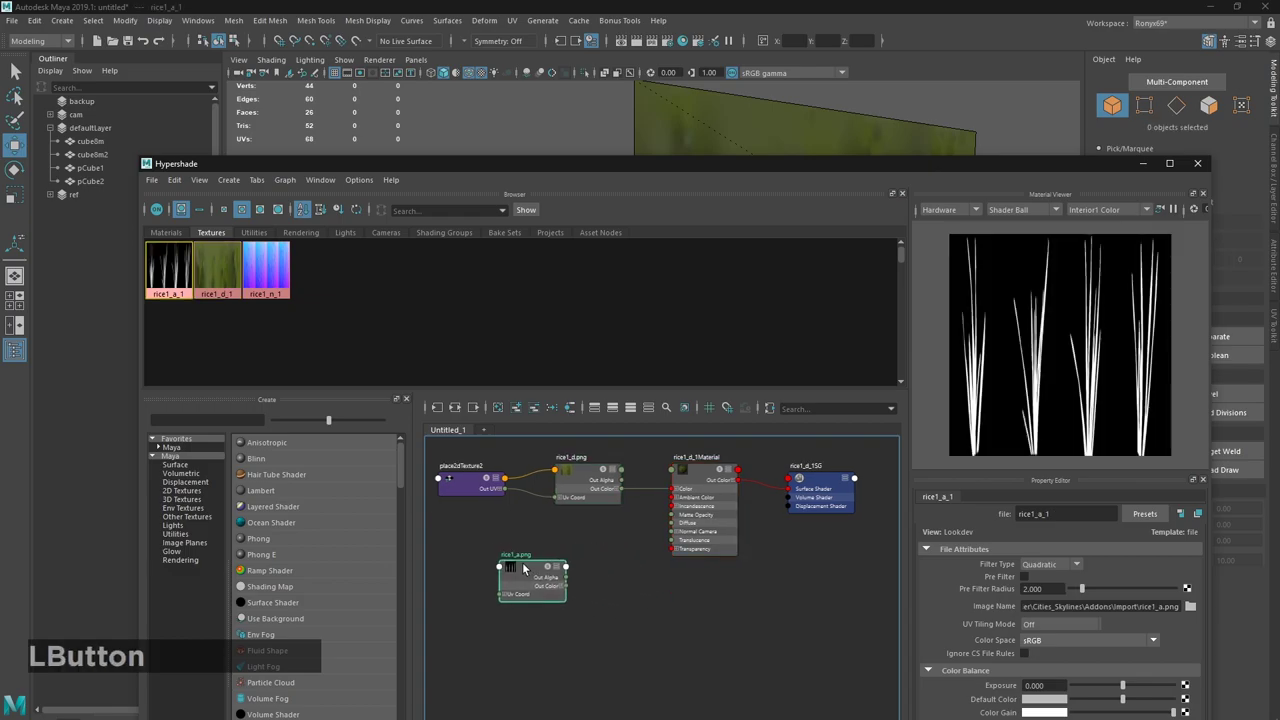
Bring the rice1_a_1 alpha texture into the Hypershade graph alongside the grass material.
click(792, 173)
click(794, 135)
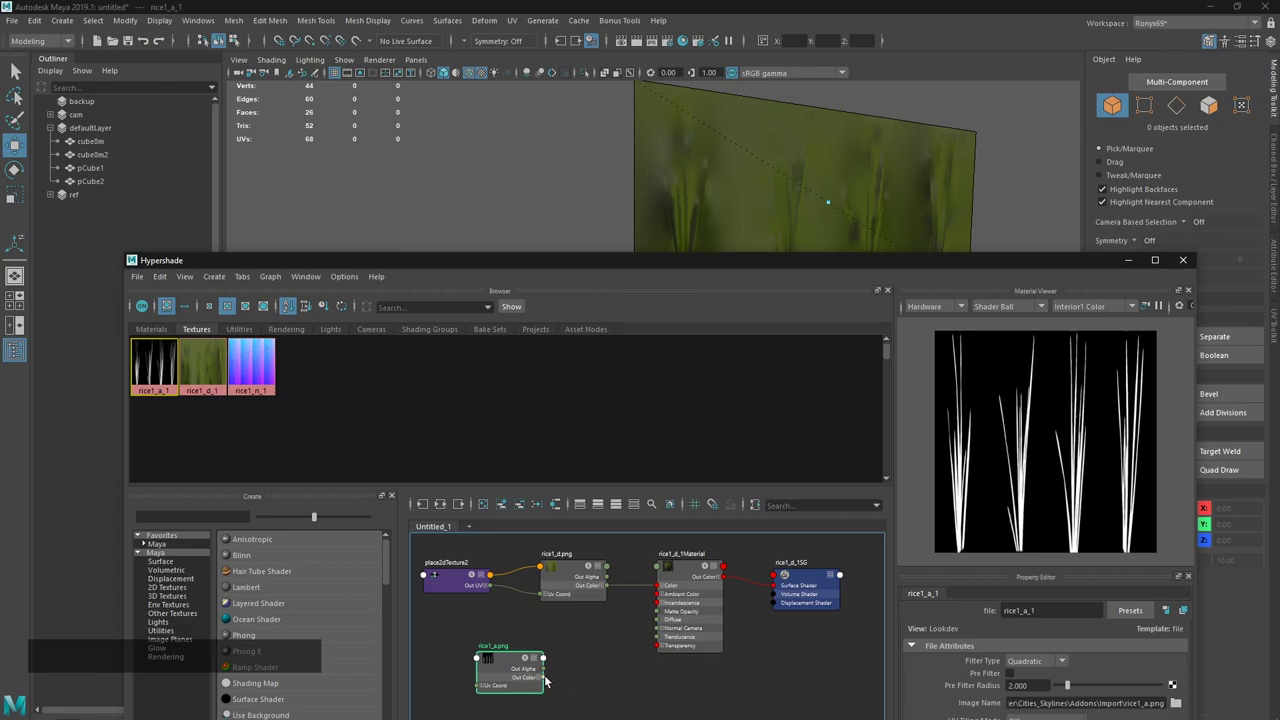
click(547, 678)
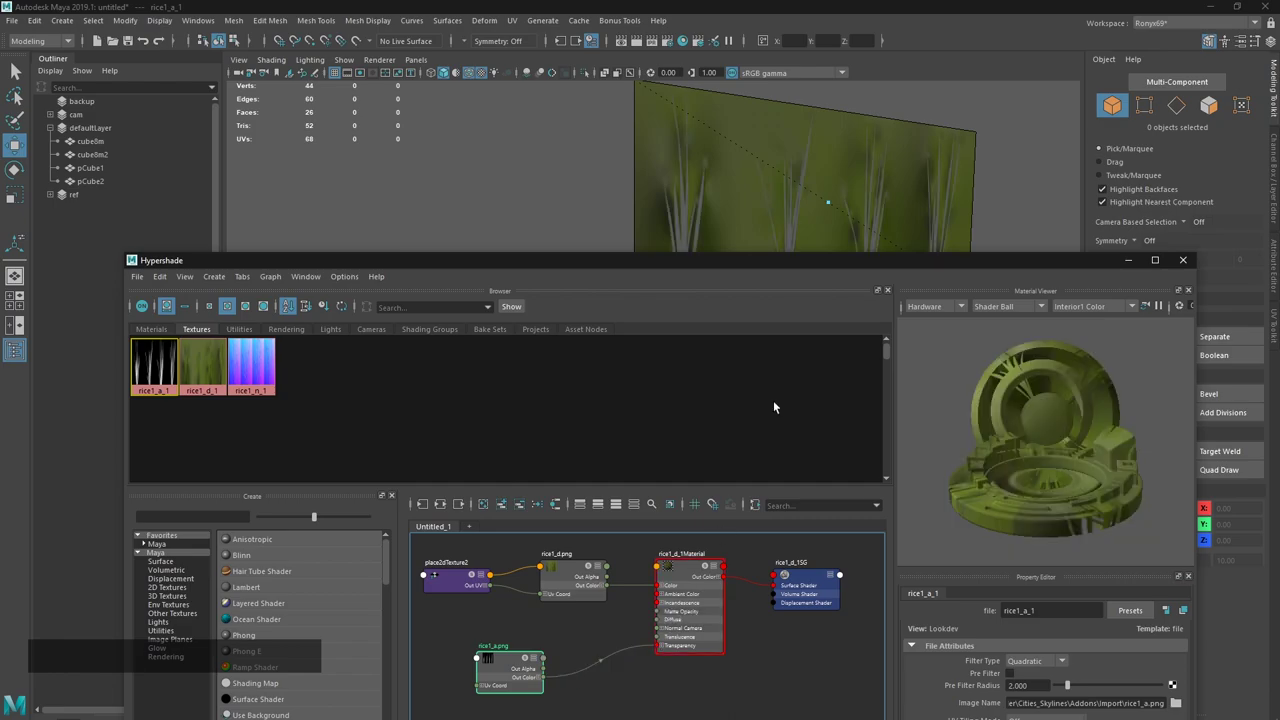
click(806, 265)
middle_click(707, 330)
right_click(728, 297)
click(716, 404)
middle_click(664, 392)
click(701, 371)
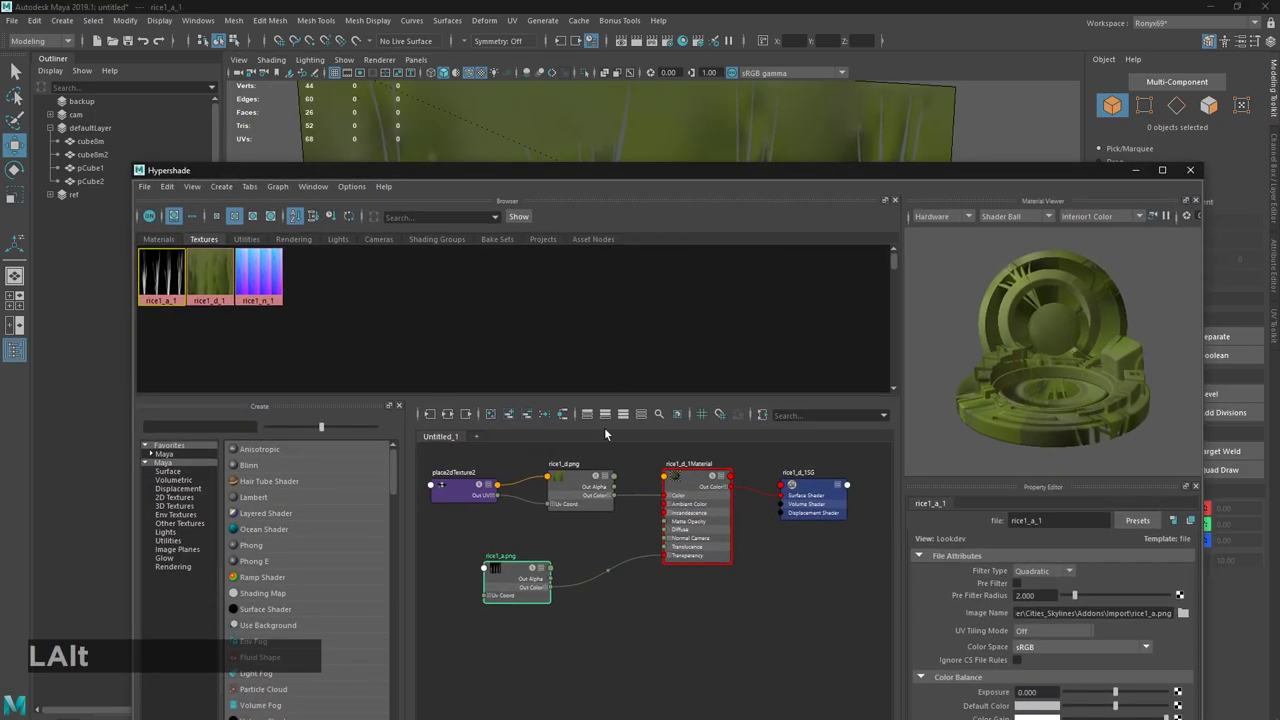
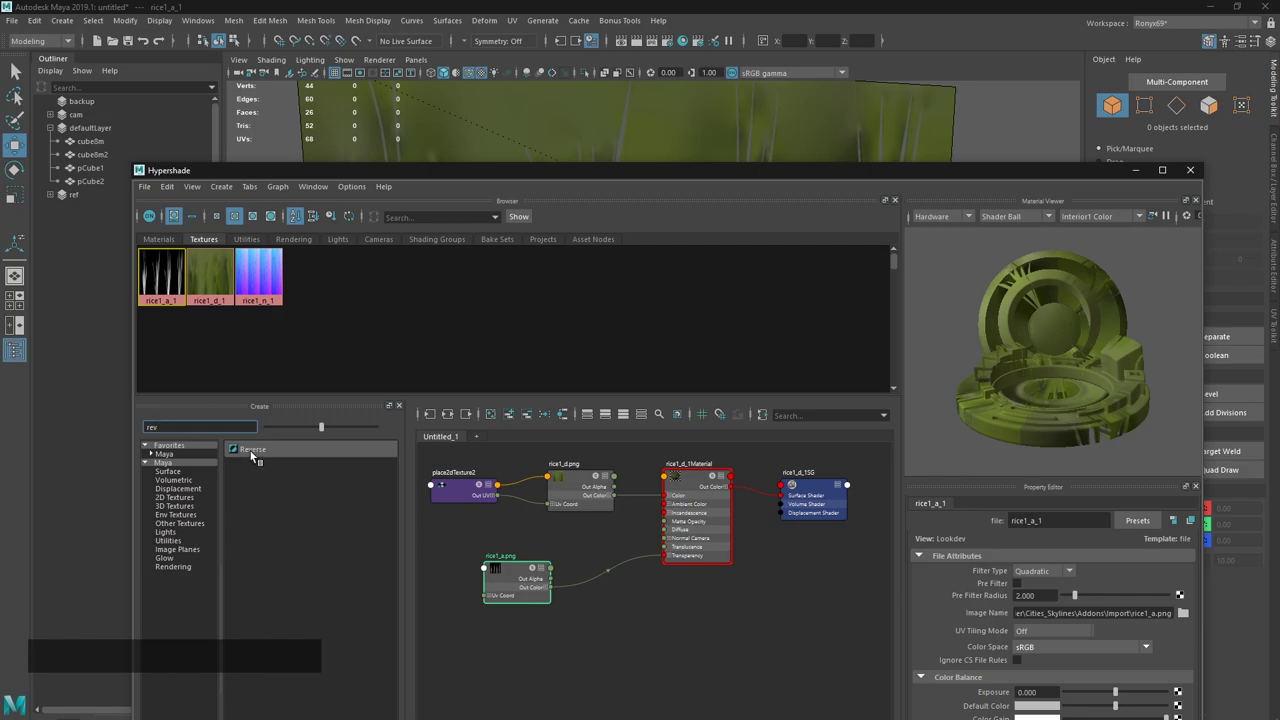
Add a Reverse node, feed rice1_a Out Color into it and its Output into the material's Transparency.
middle_click(252, 451)
click(517, 573)
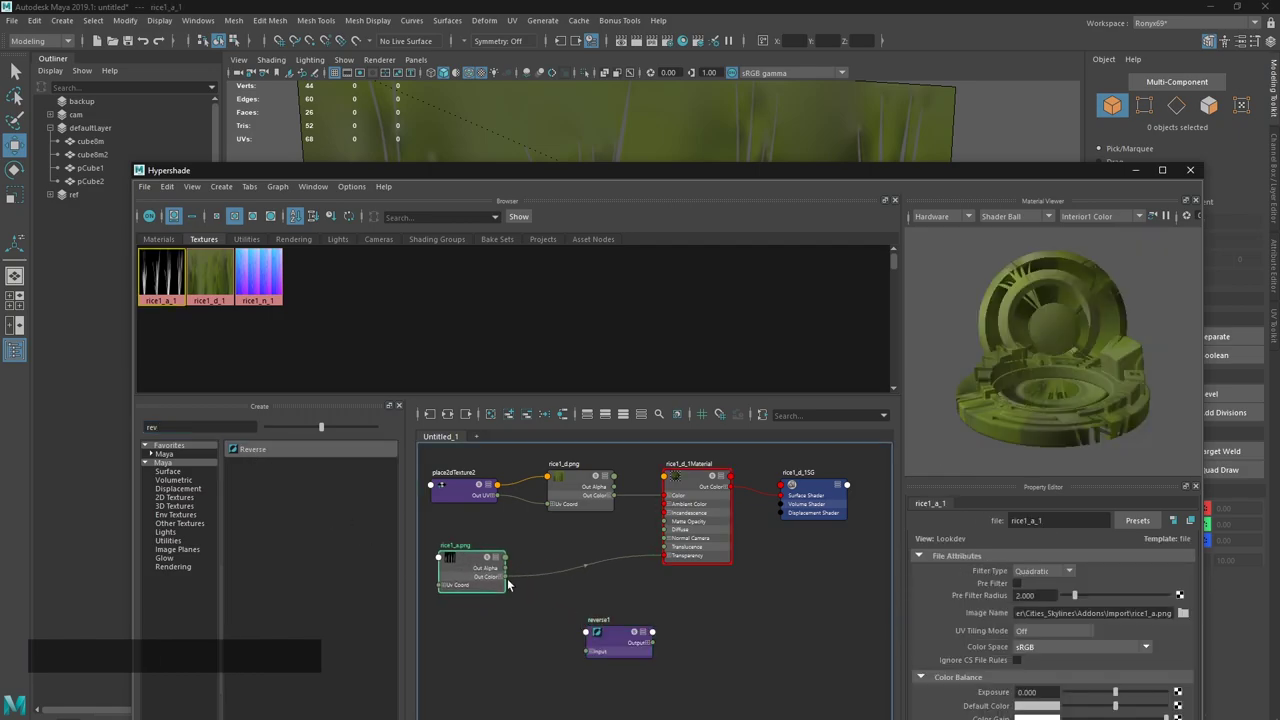
click(509, 577)
click(654, 642)
On the rice1_a texture, enable Ignore CS File Rules so colour-space rules don't override it.
click(775, 183)
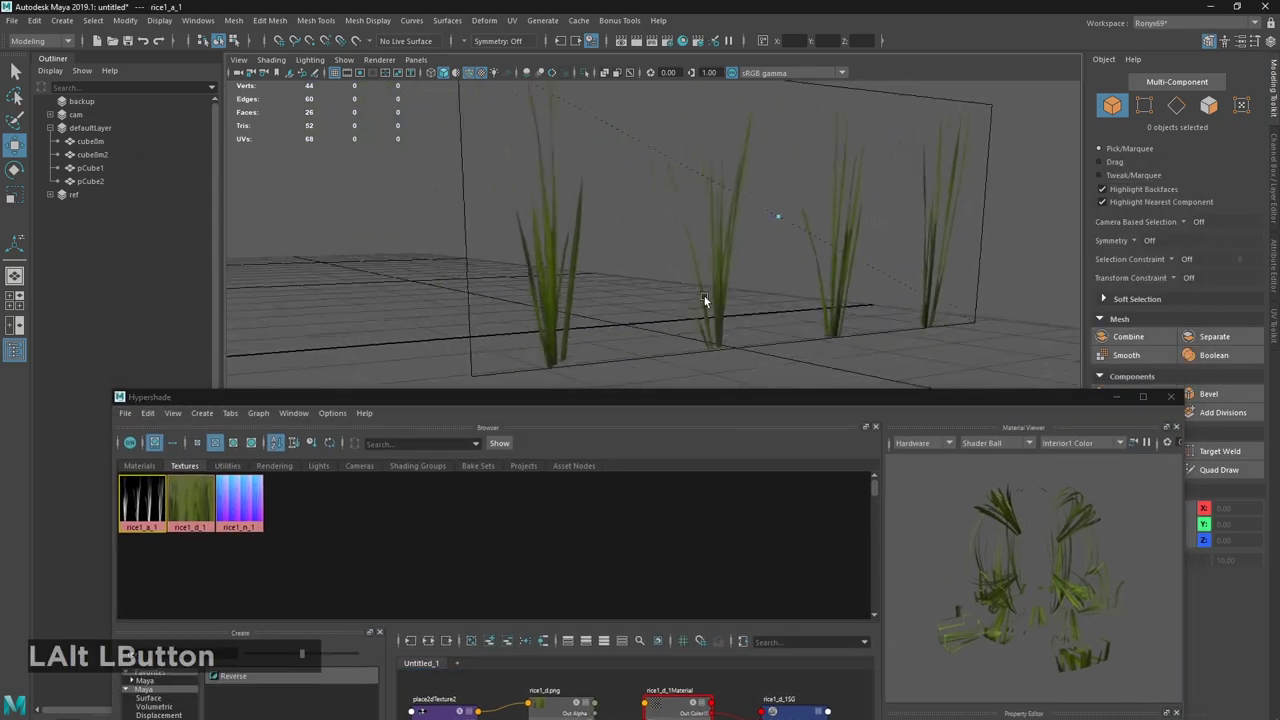
middle_click(696, 309)
right_click(702, 281)
click(675, 404)
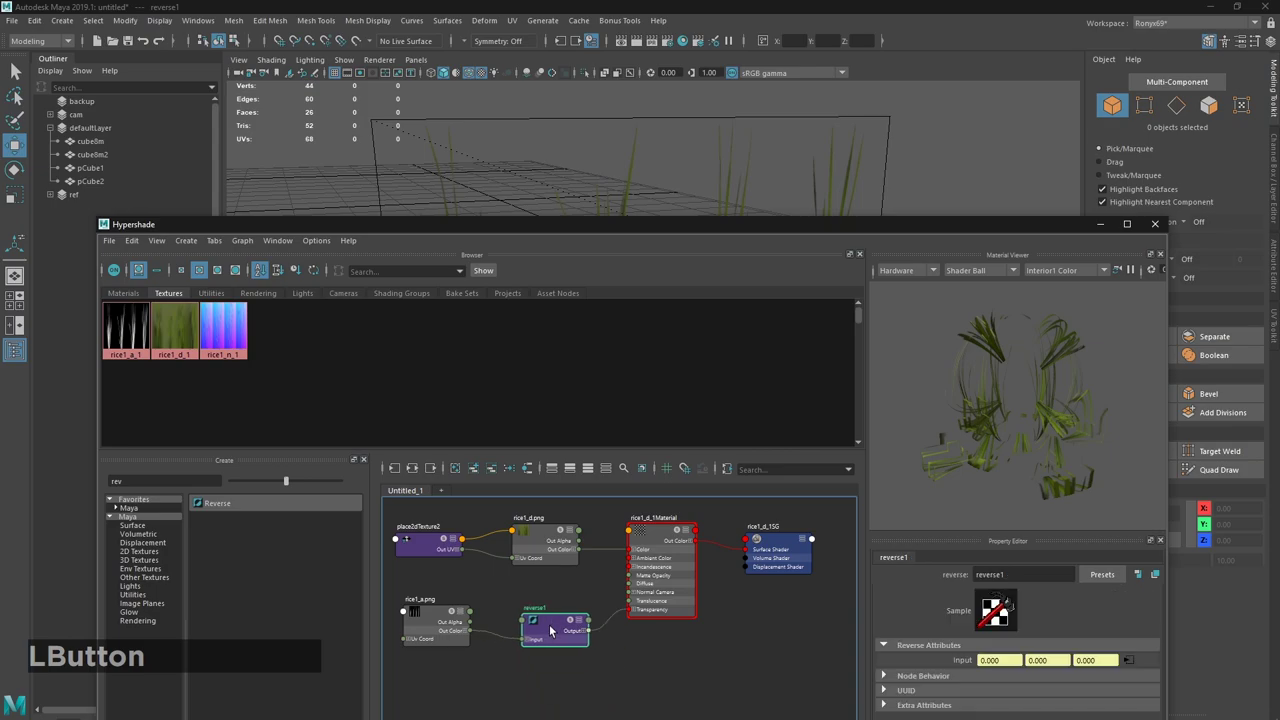
click(432, 617)
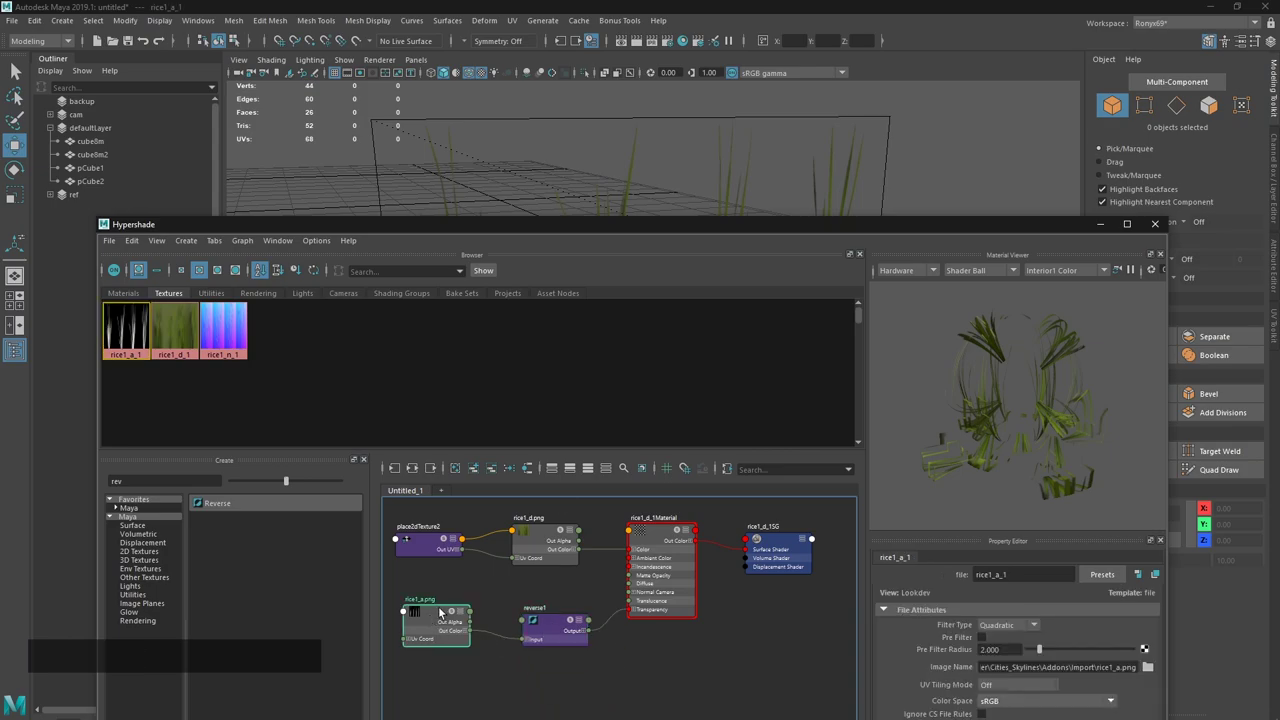
click(859, 239)
click(959, 654)
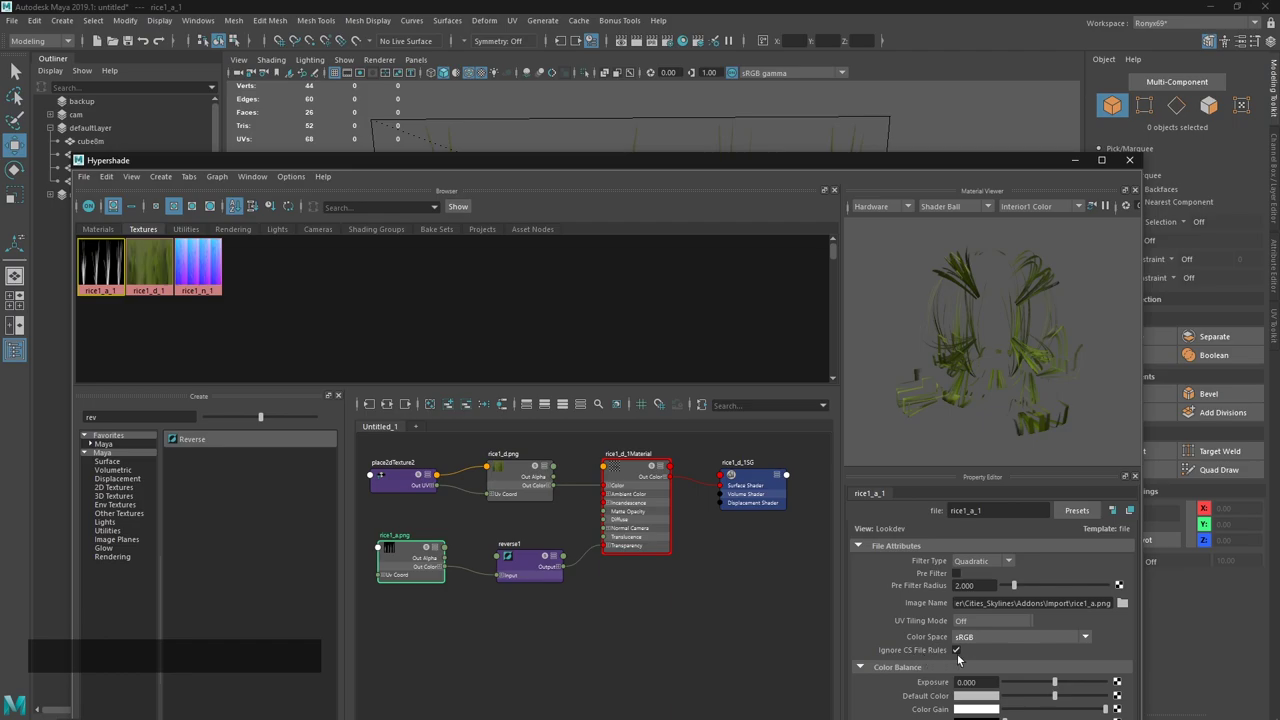
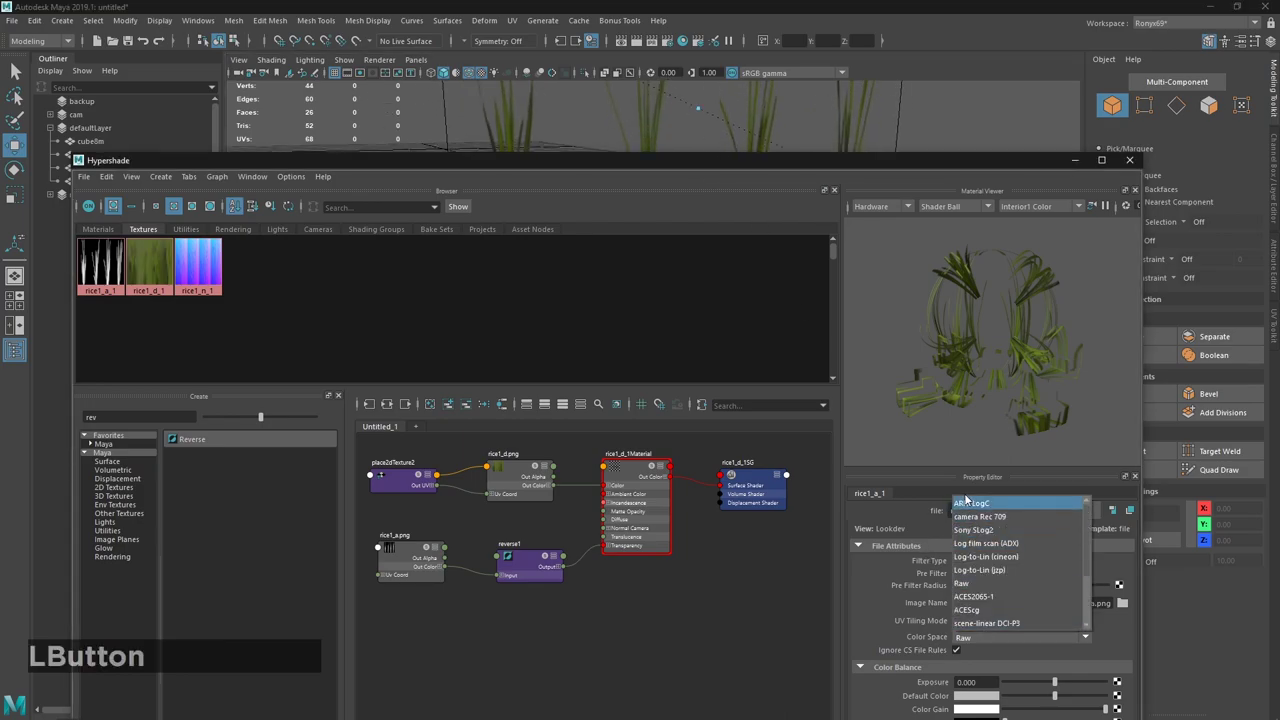
Set rice1_a_1's Color Space to Raw and raise its Exposure to 0.4.
click(979, 629)
click(1025, 647)
click(979, 509)
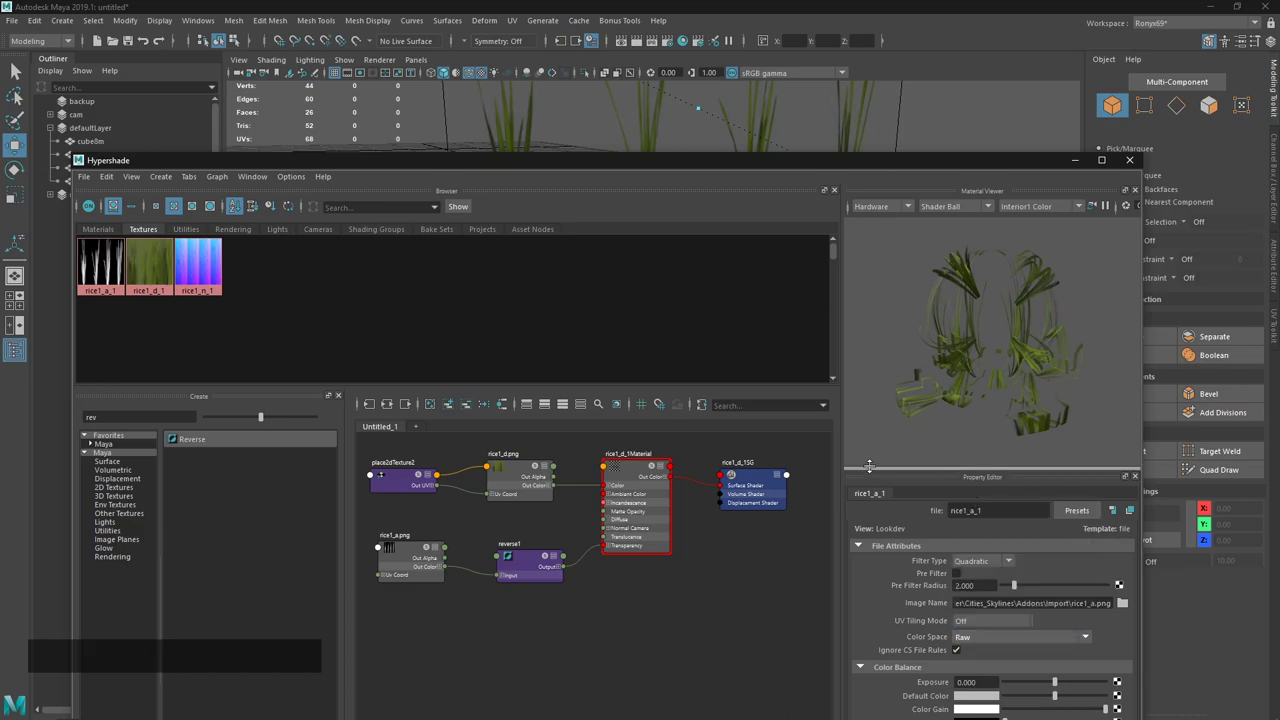
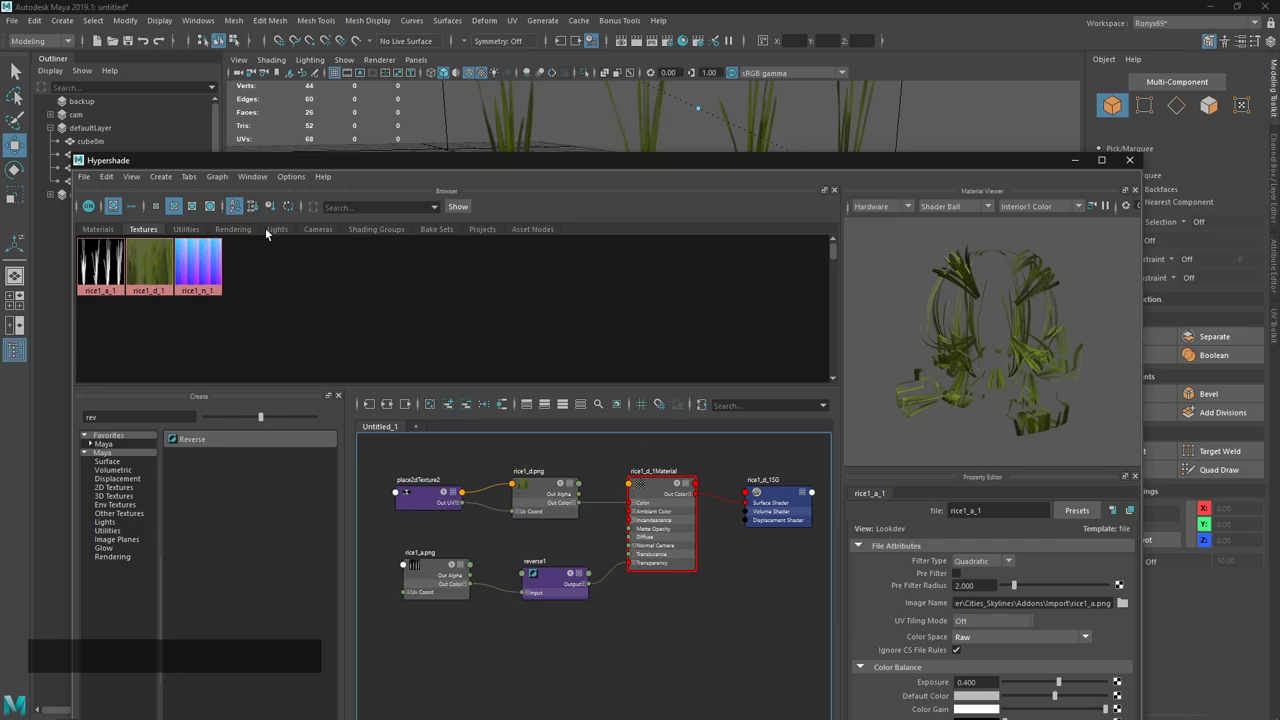
middle_click(204, 271)
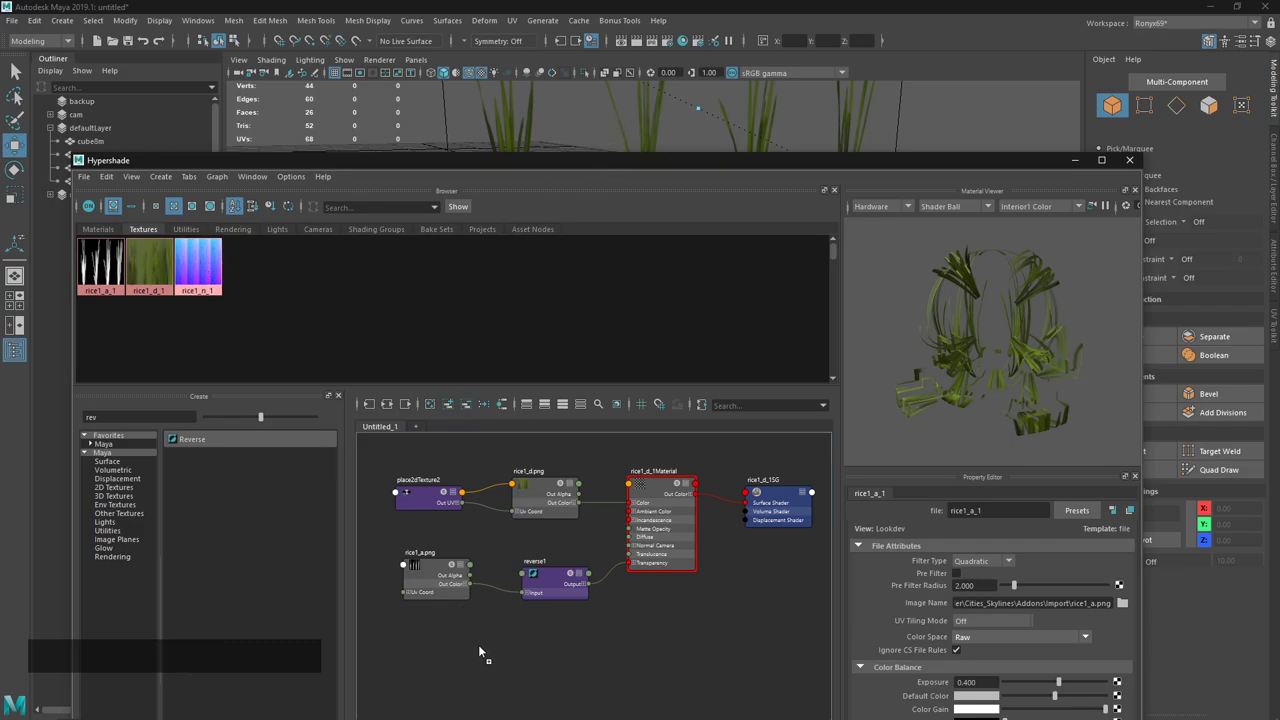
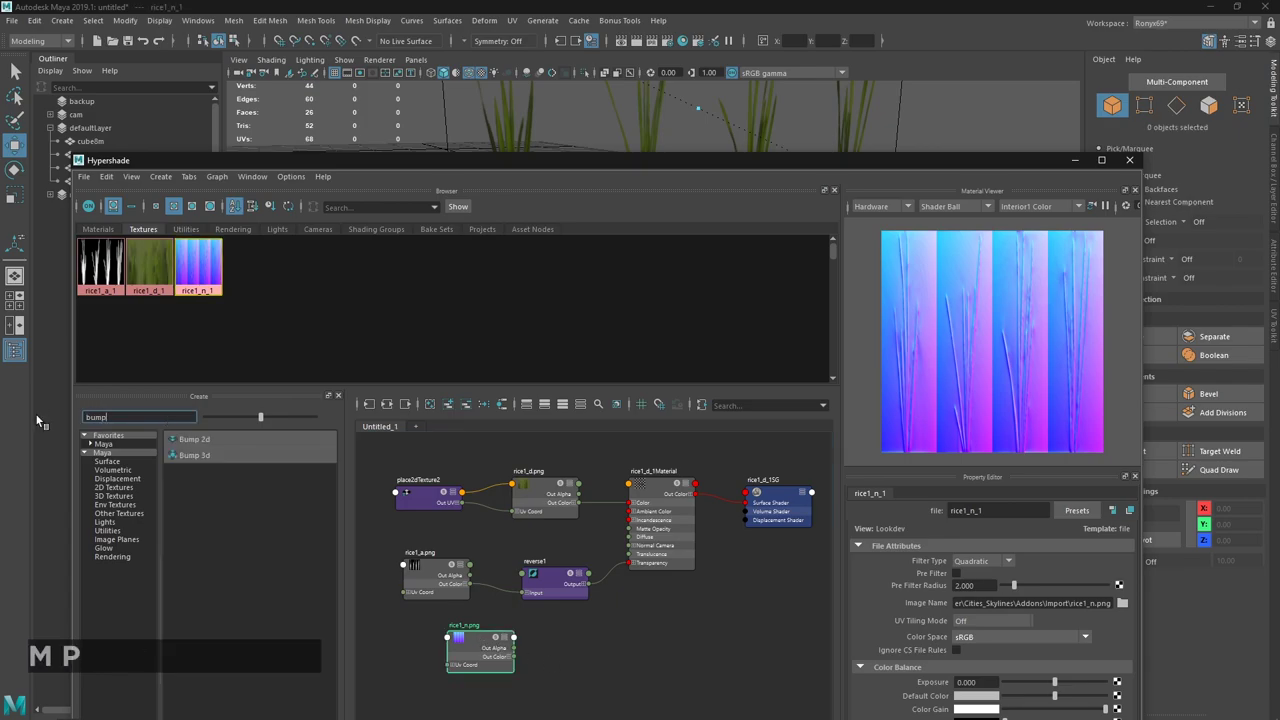
Add a Bump 2d node and feed the rice1_n normal map's Out Alpha into its Bump Value.
middle_click(196, 447)
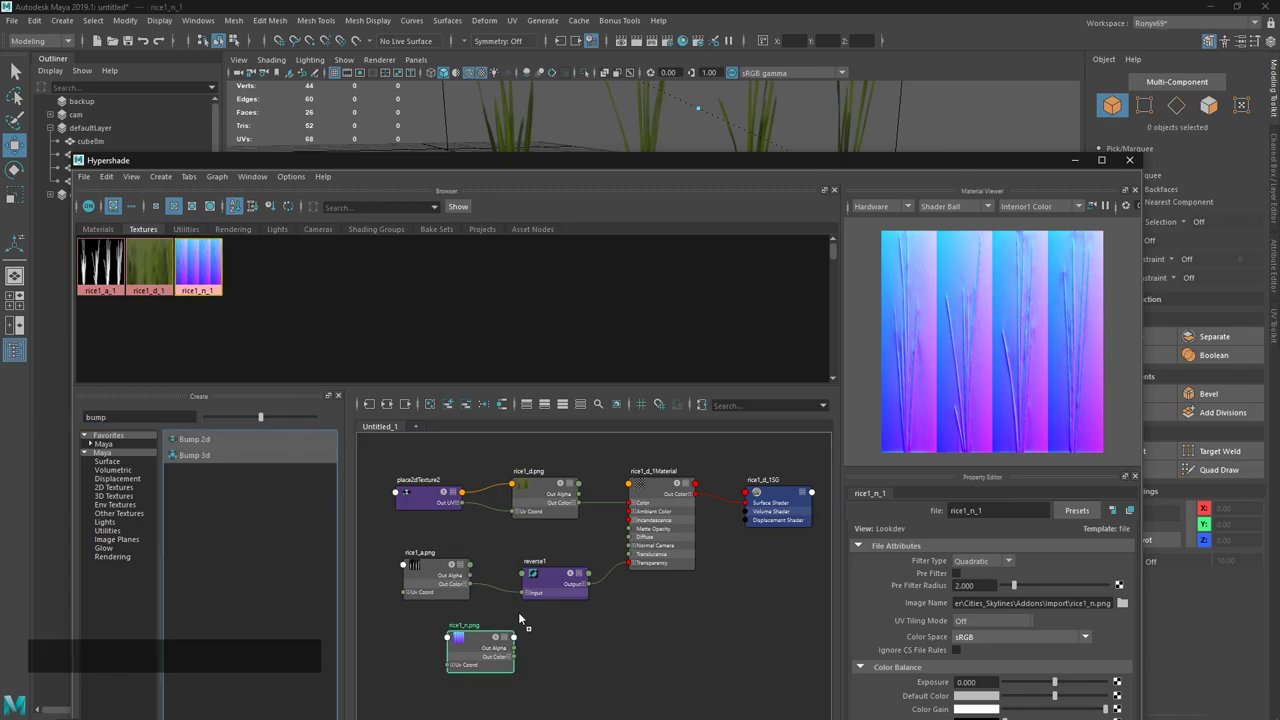
click(587, 663)
click(482, 646)
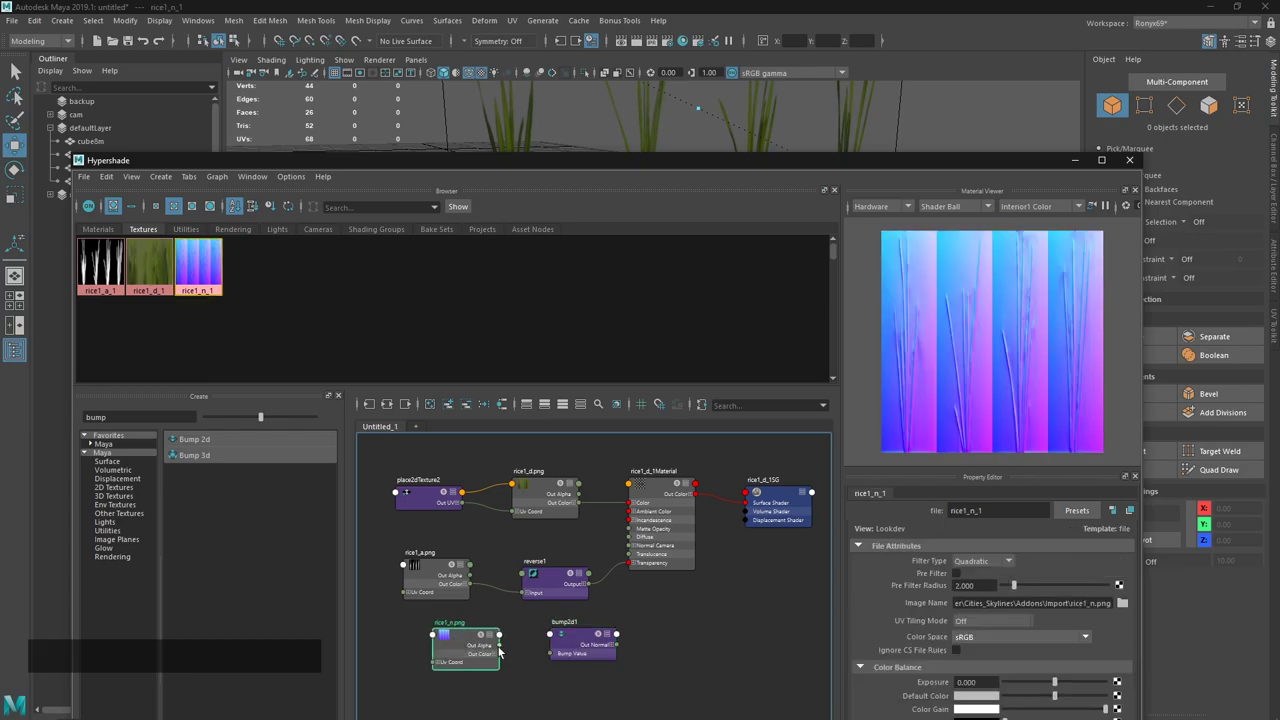
click(504, 653)
click(581, 645)
Set the bump2d1 node to Tangent Space Normals and connect its Out Normal to the material's Normal Camera.
click(989, 601)
click(995, 625)
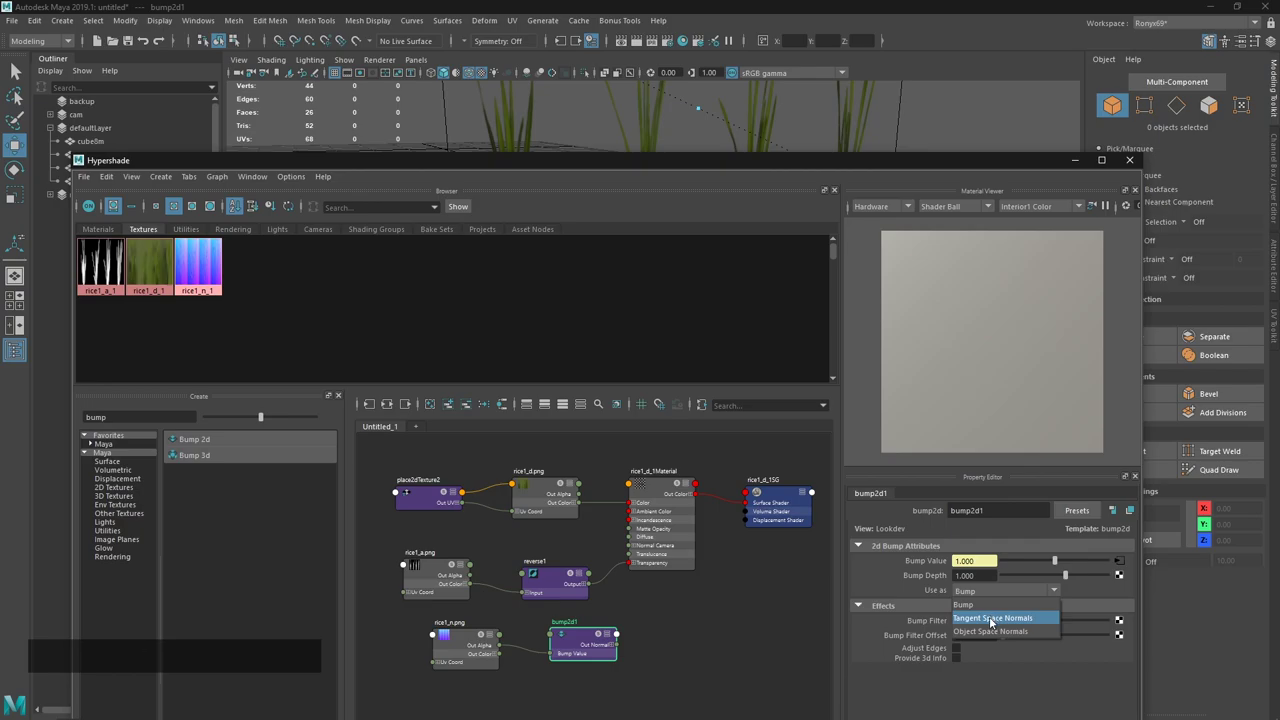
click(470, 642)
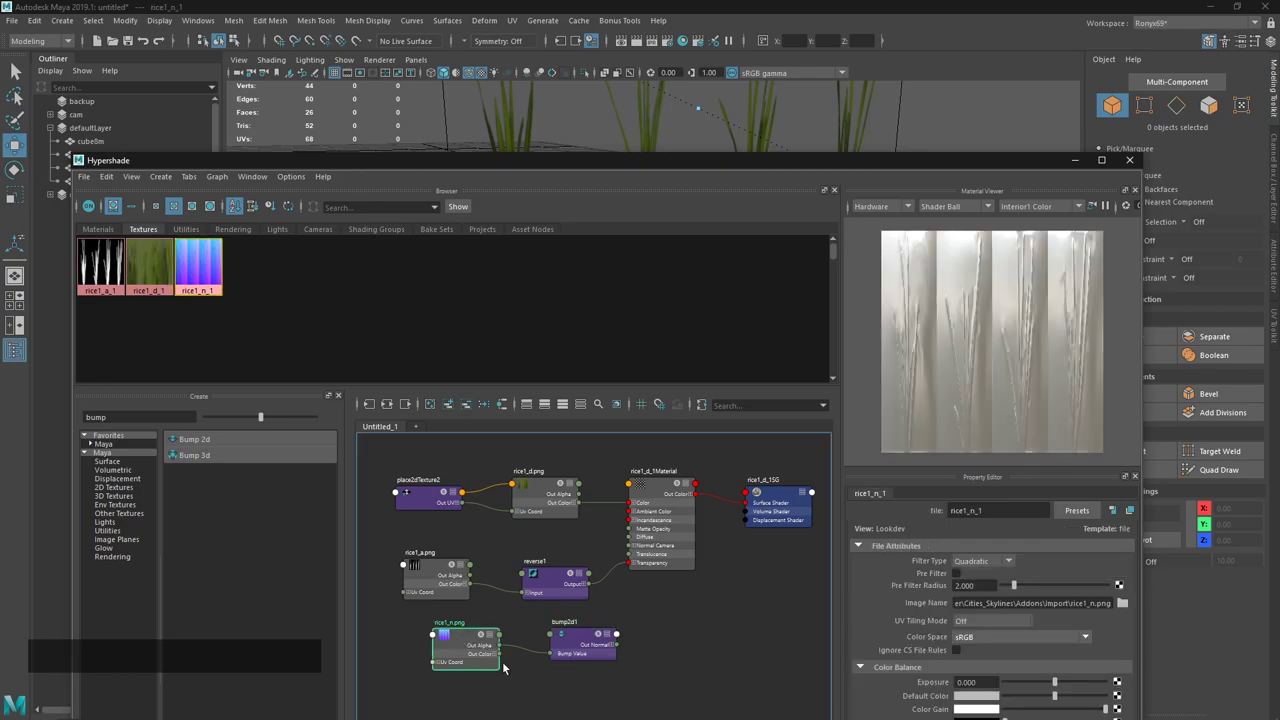
click(582, 640)
click(578, 634)
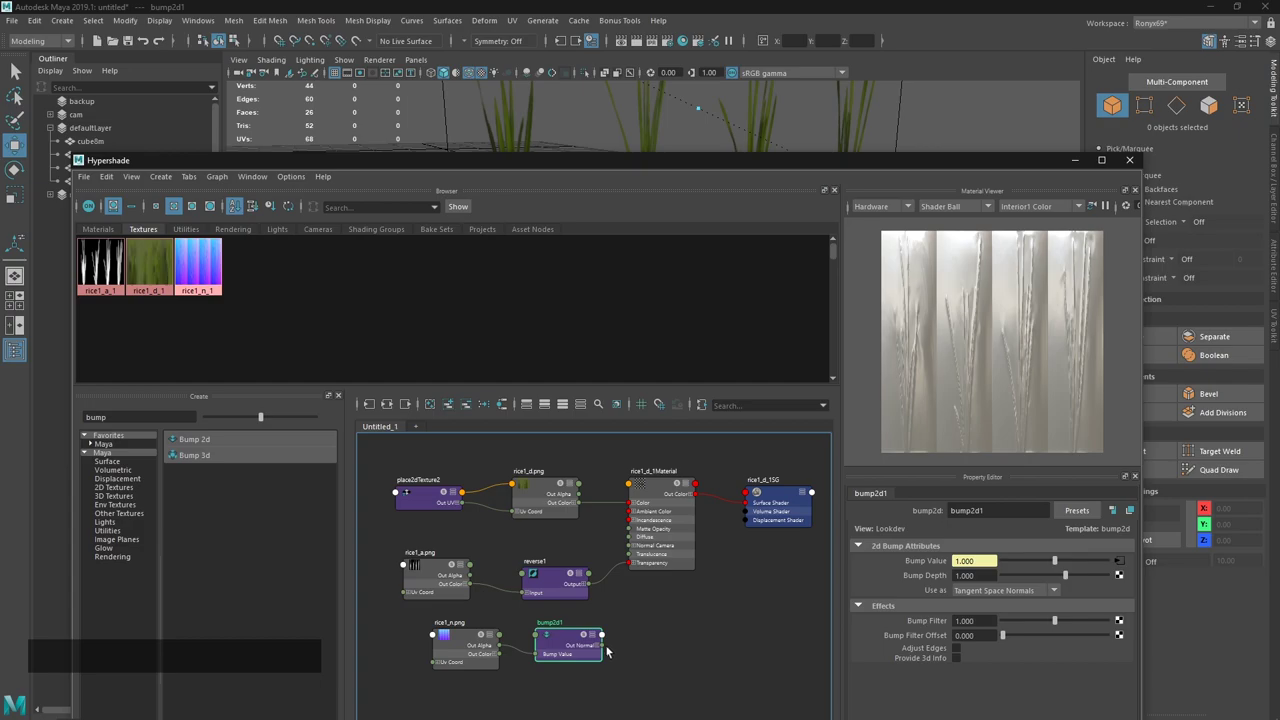
click(608, 653)
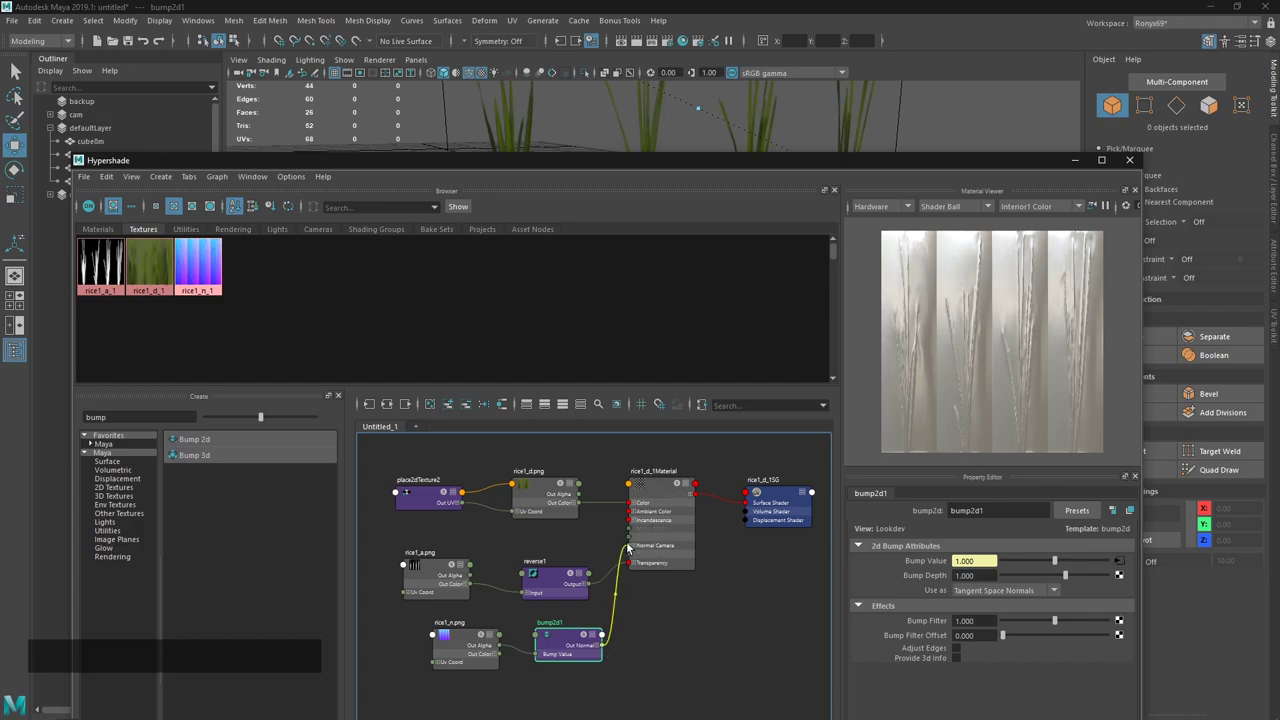
click(683, 176)
click(692, 233)
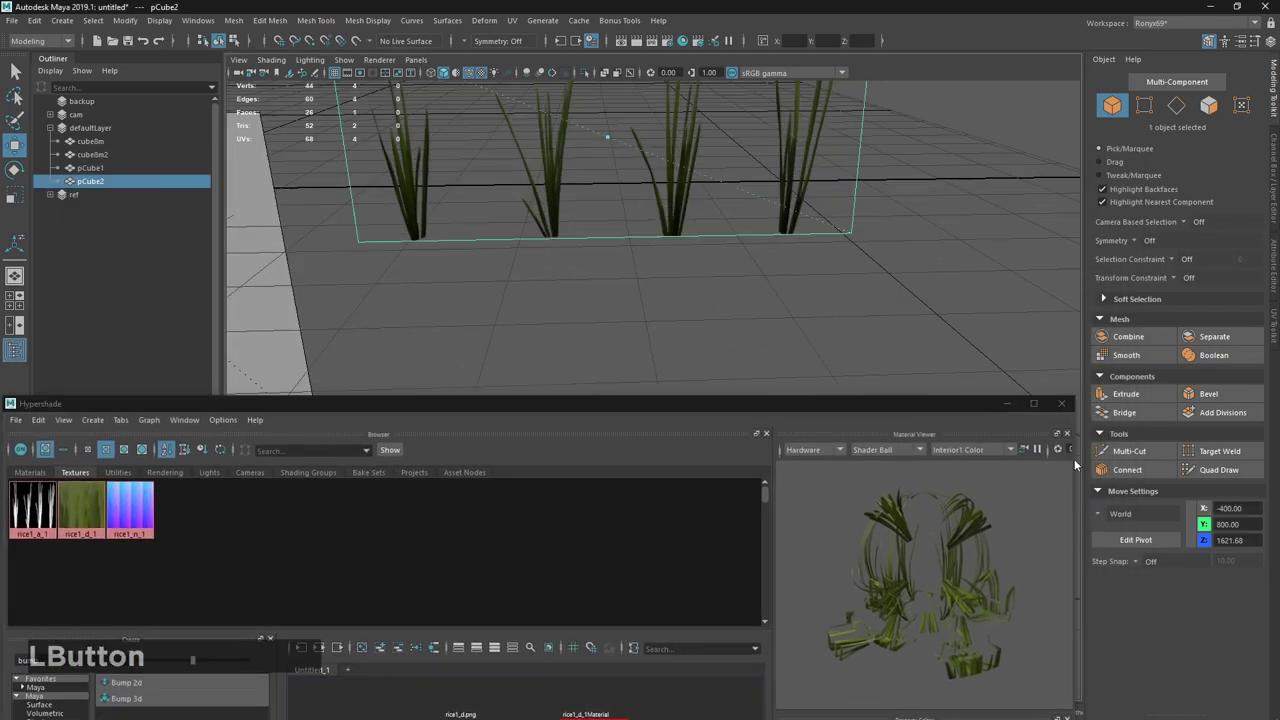
Set the rice1_n normal map to ignore CS file rules with Raw colour space, then select the grass card mesh.
click(1077, 415)
click(640, 388)
key(m)
click(473, 413)
click(189, 247)
click(512, 658)
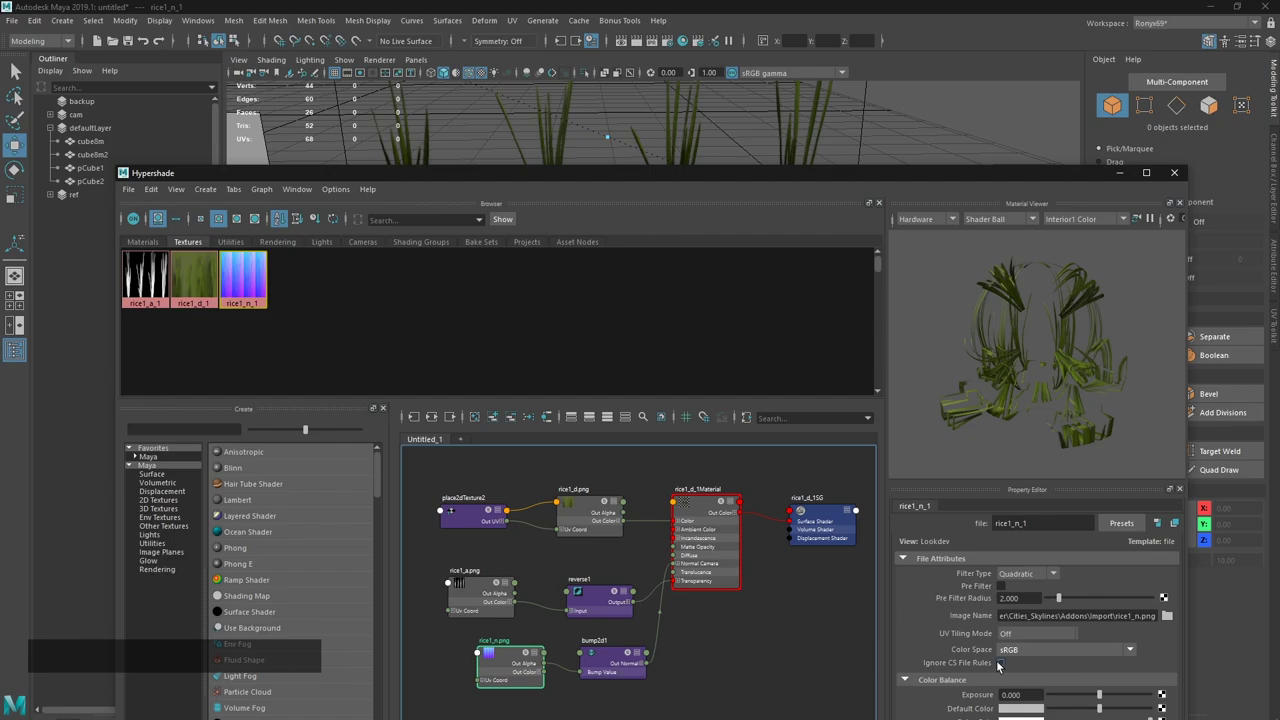
click(1004, 670)
click(1036, 660)
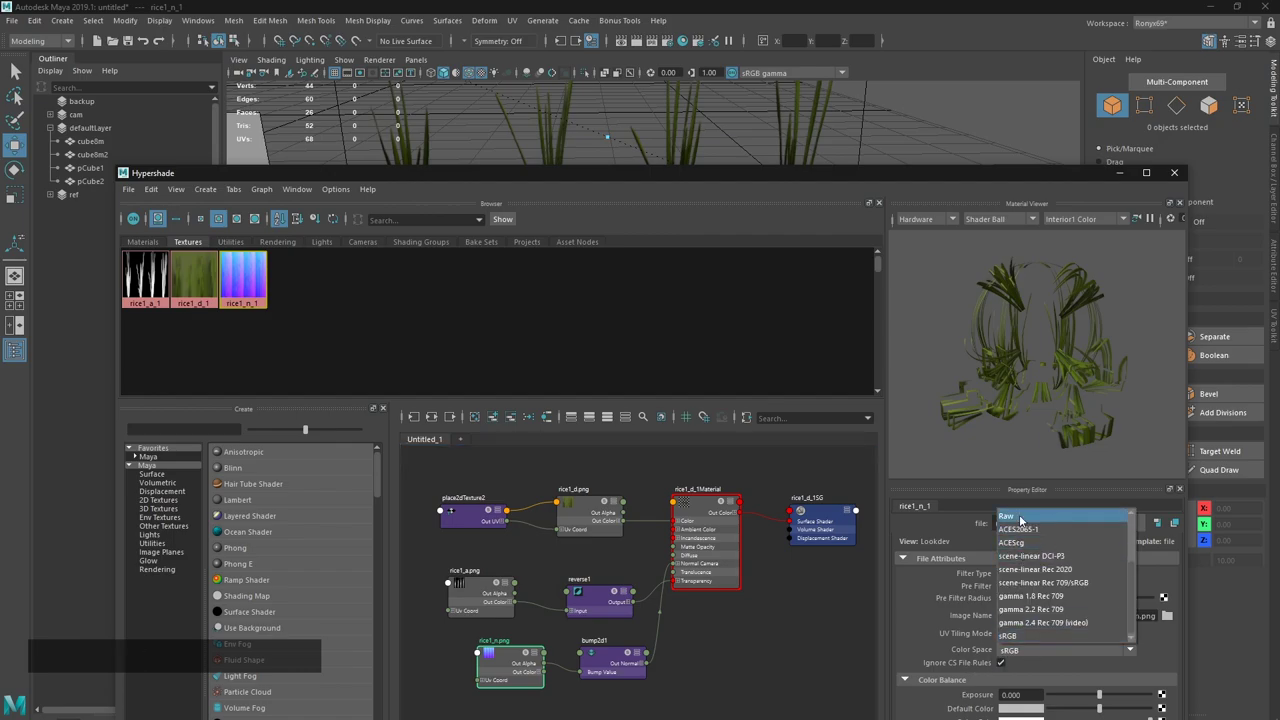
click(1025, 521)
click(1176, 175)
click(681, 165)
key(z)
click(726, 328)
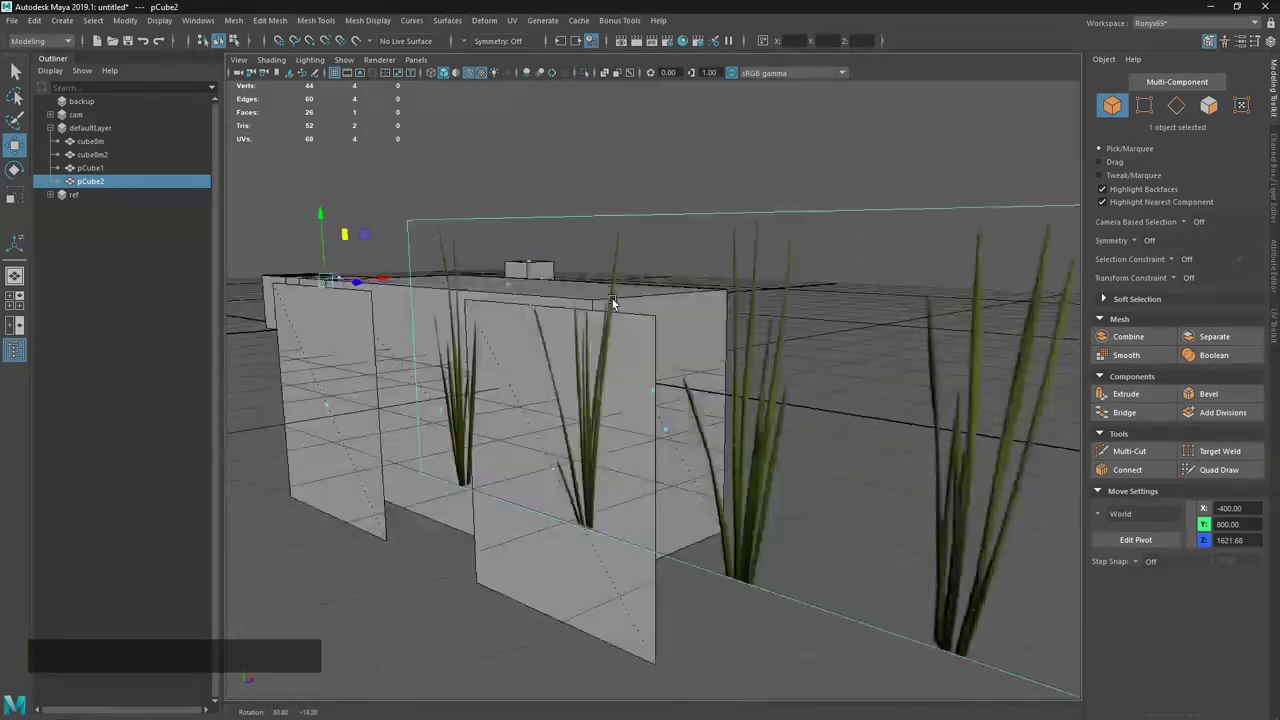
click(569, 199)
right_click(652, 297)
click(677, 471)
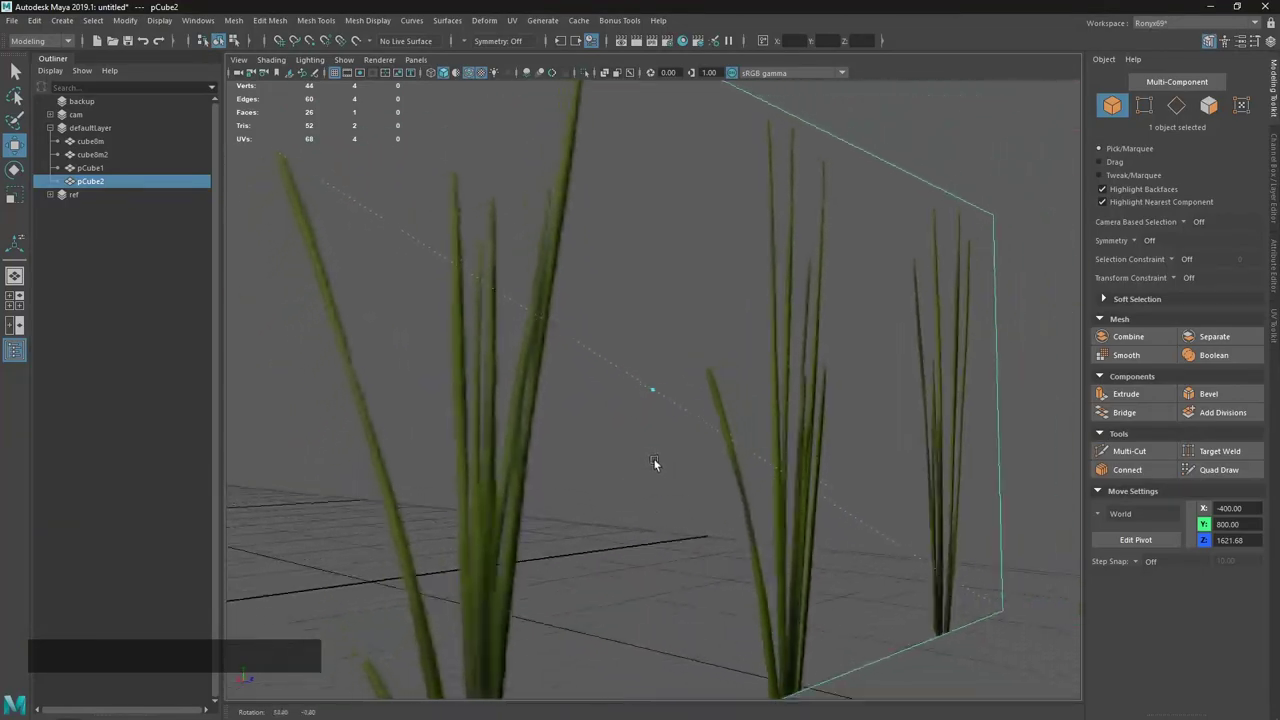
right_click(646, 469)
click(665, 329)
click(825, 570)
middle_click(718, 556)
right_click(742, 462)
click(706, 434)
right_click(711, 451)
middle_click(636, 459)
right_click(621, 463)
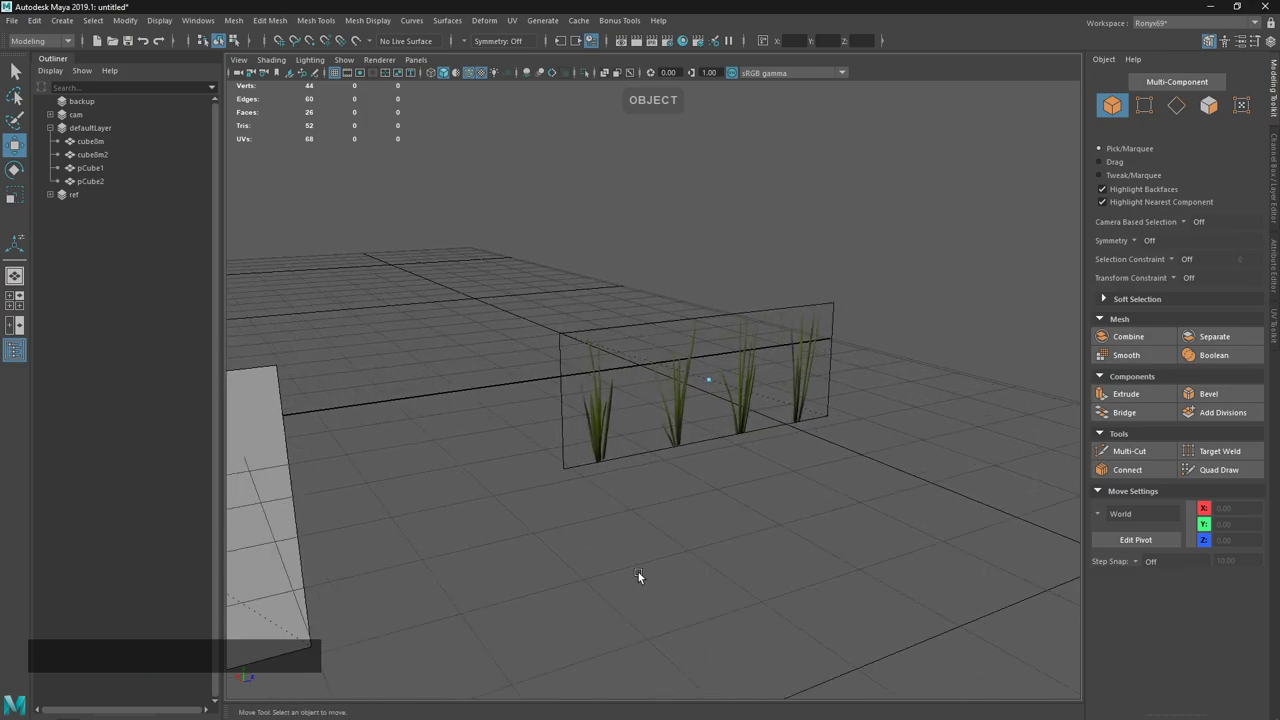
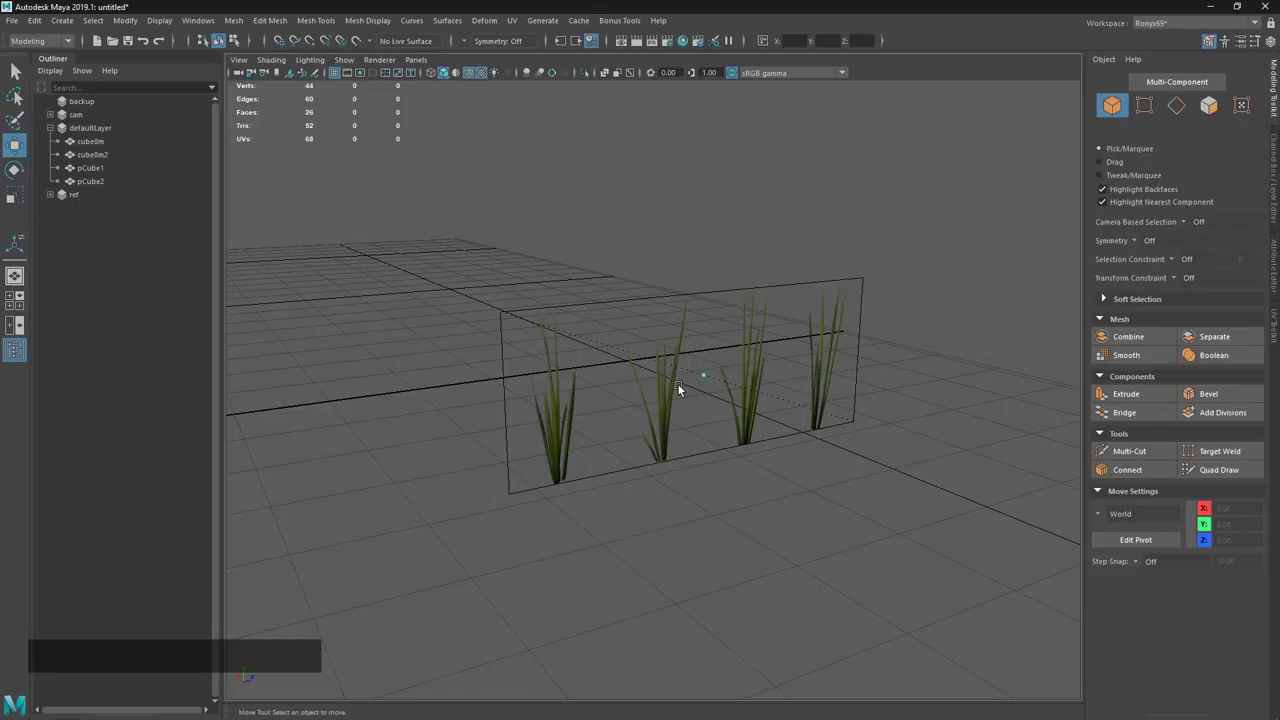
right_click(683, 367)
click(691, 459)
middle_click(686, 450)
right_click(706, 564)
click(317, 67)
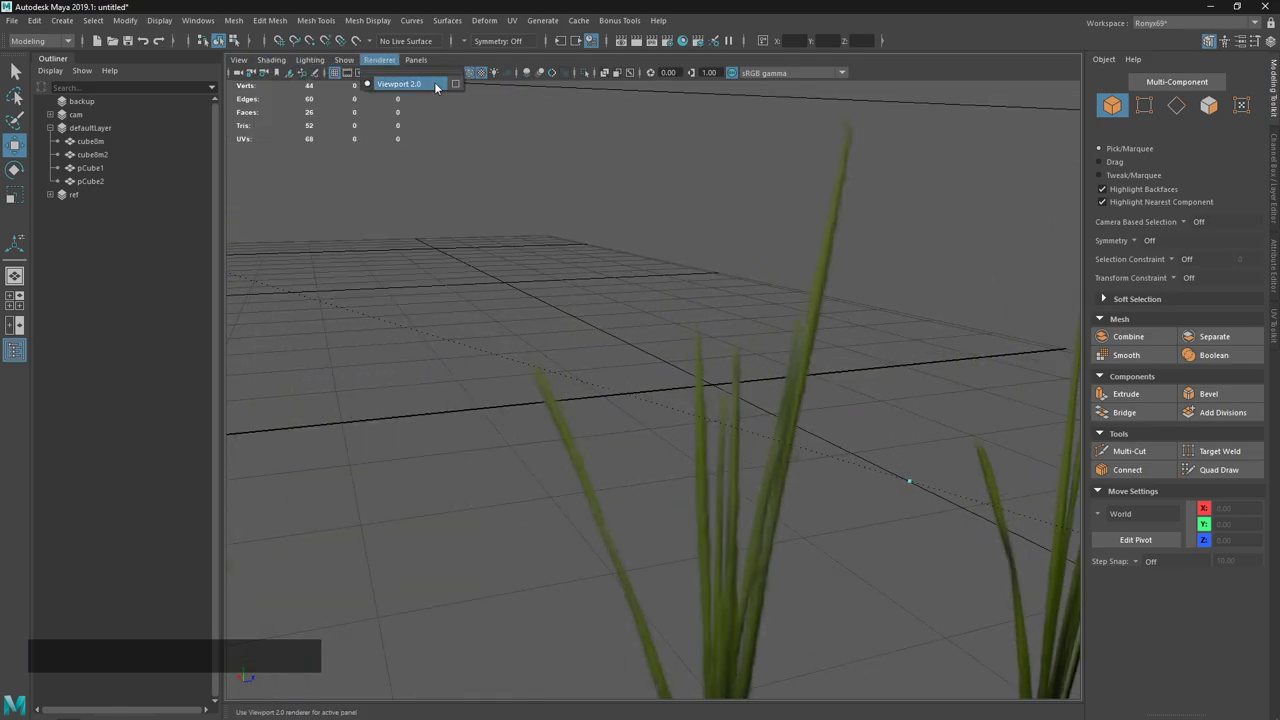
Open the Hardware Renderer 2.0 settings and duplicate the grass card into several clumps to test against.
click(460, 94)
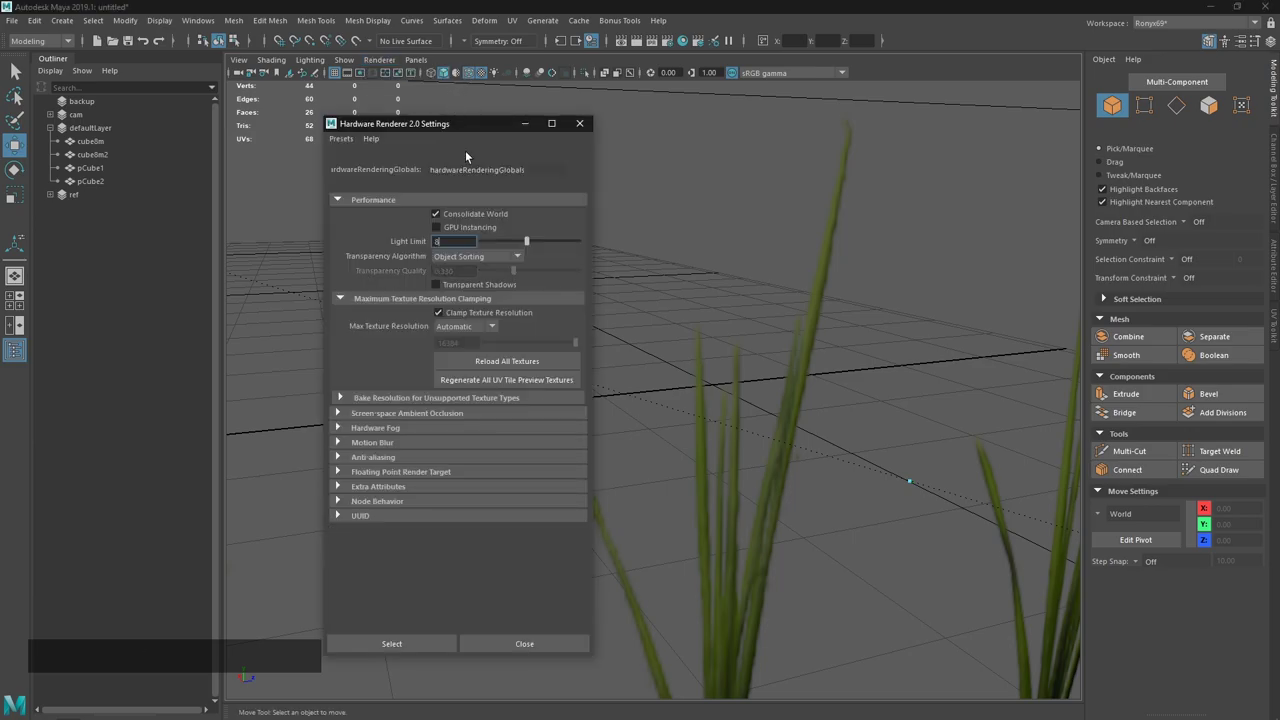
click(461, 265)
click(468, 262)
right_click(867, 571)
click(835, 563)
click(892, 542)
key(ctrl+d)
key(w)
click(796, 430)
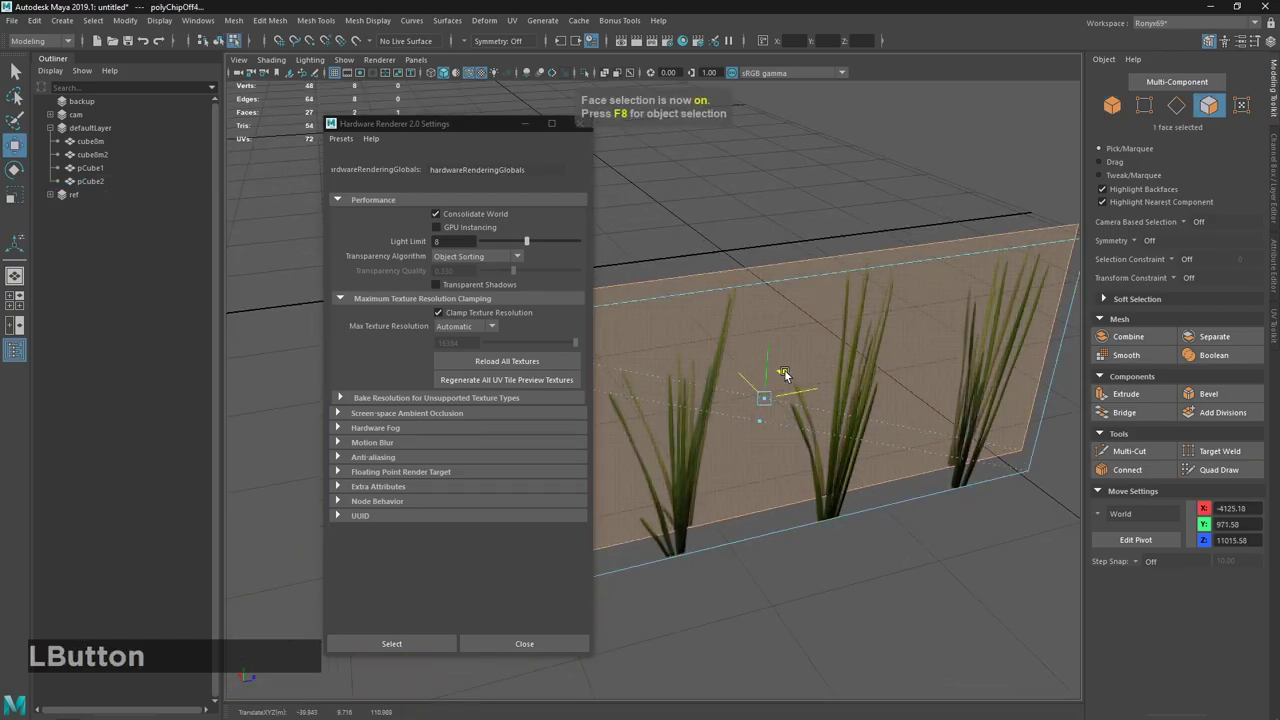
key(ctrl+d)
key(w)
click(791, 374)
key(ctrl+d)
key(w)
click(791, 365)
key(`)
Cycle through the Transparency Algorithm options and inspect the grass blades with Alpha Cut.
click(773, 218)
middle_click(736, 260)
click(763, 320)
click(785, 459)
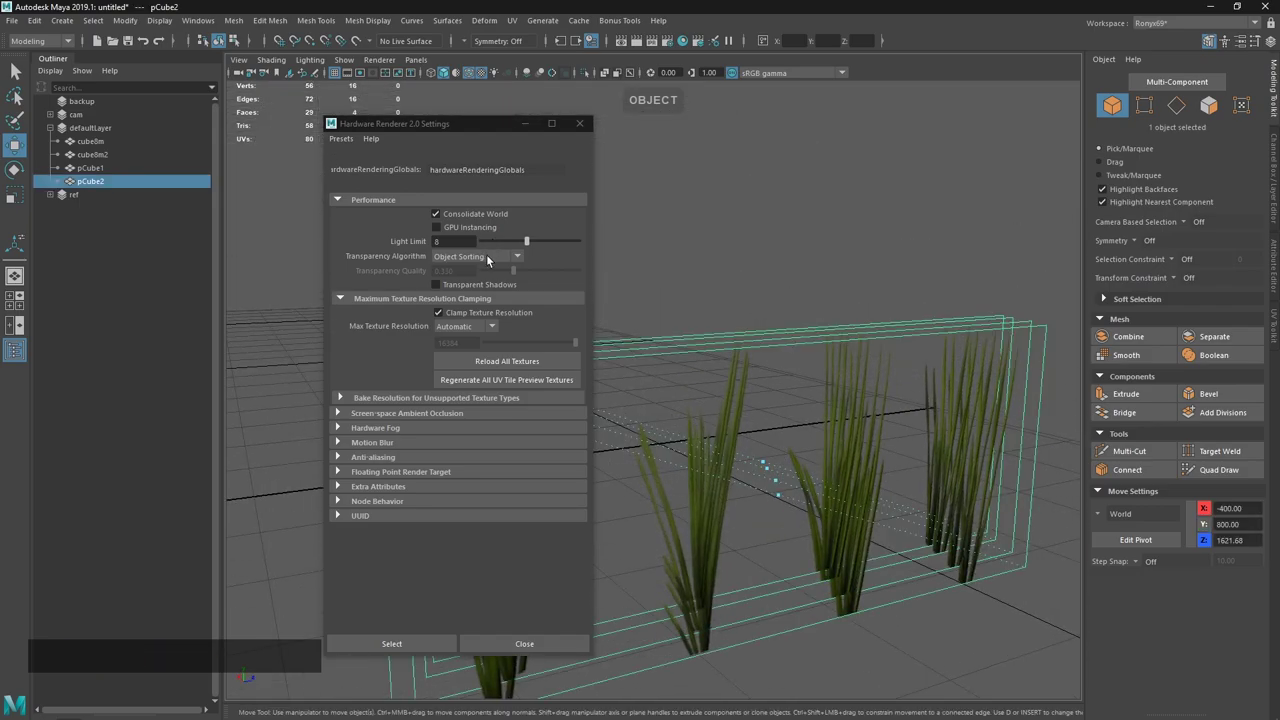
click(493, 263)
click(482, 282)
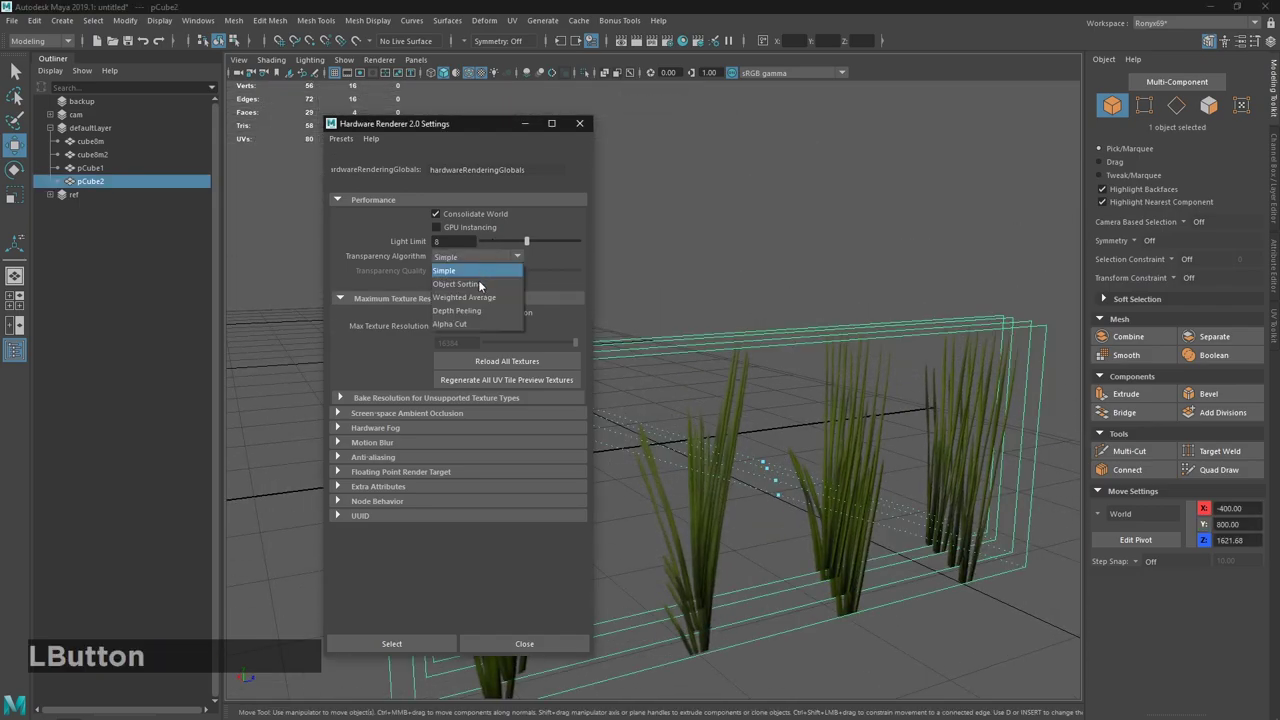
click(478, 329)
middle_click(756, 421)
right_click(763, 471)
middle_click(850, 478)
right_click(737, 539)
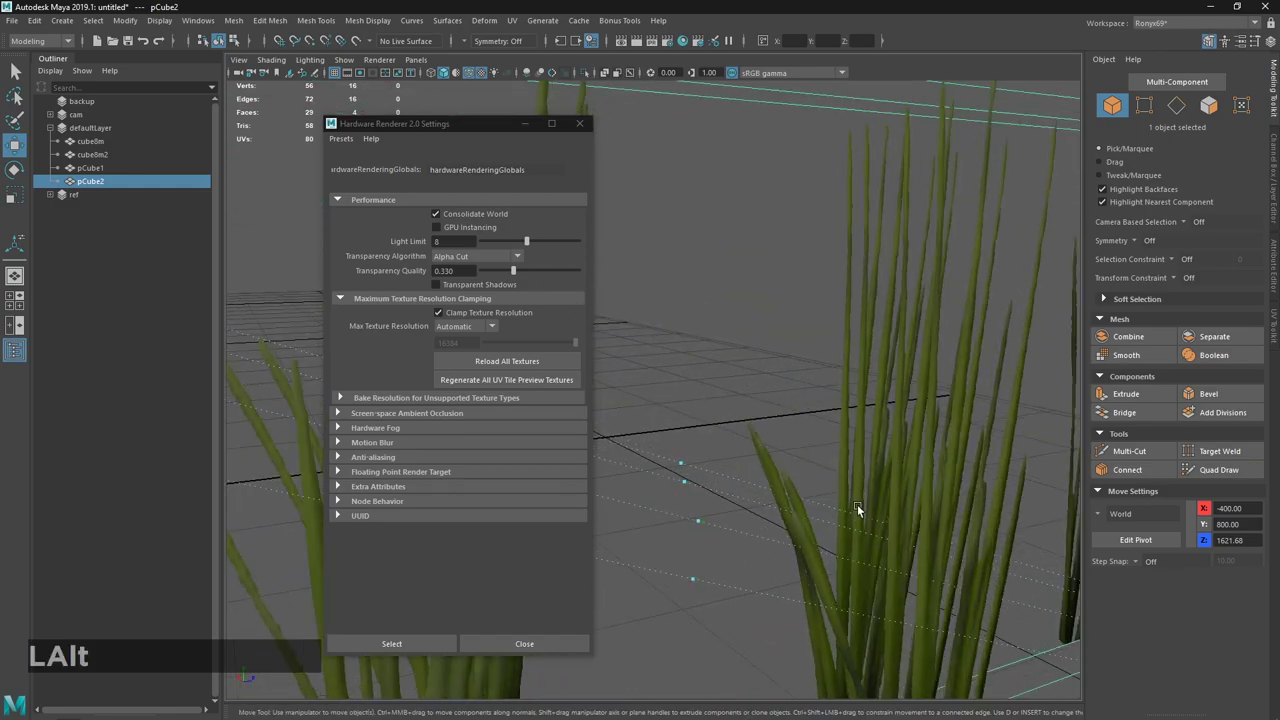
middle_click(777, 395)
right_click(908, 450)
Compare Weighted Average and Depth Peeling on the blade edges, settling back on Alpha Cut.
click(481, 261)
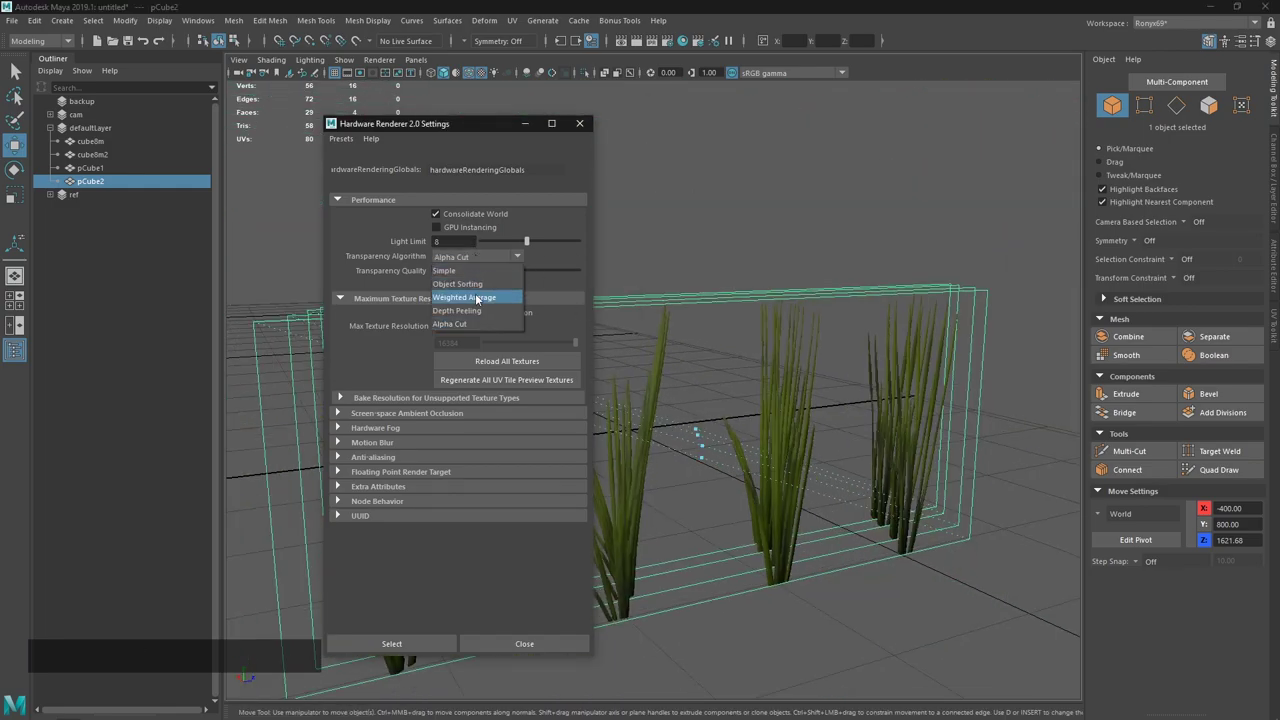
click(482, 314)
right_click(813, 374)
middle_click(736, 447)
right_click(692, 527)
click(754, 384)
middle_click(827, 391)
right_click(733, 457)
click(797, 441)
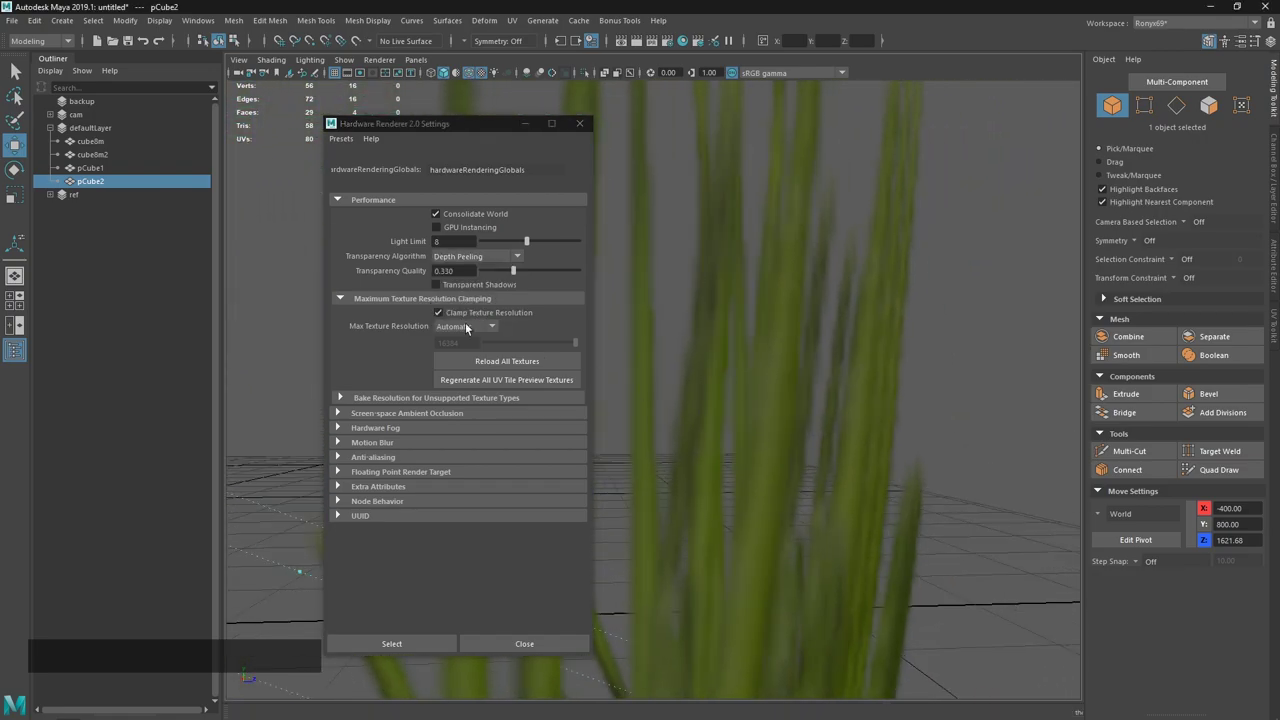
click(478, 261)
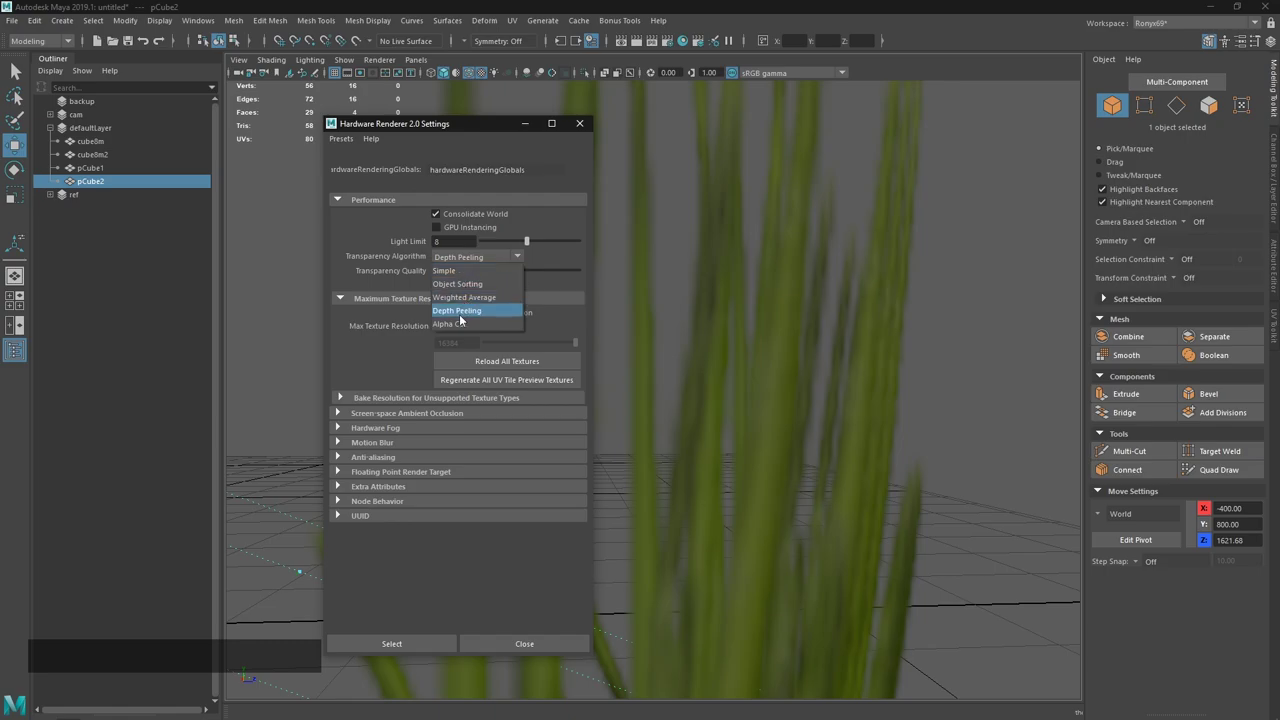
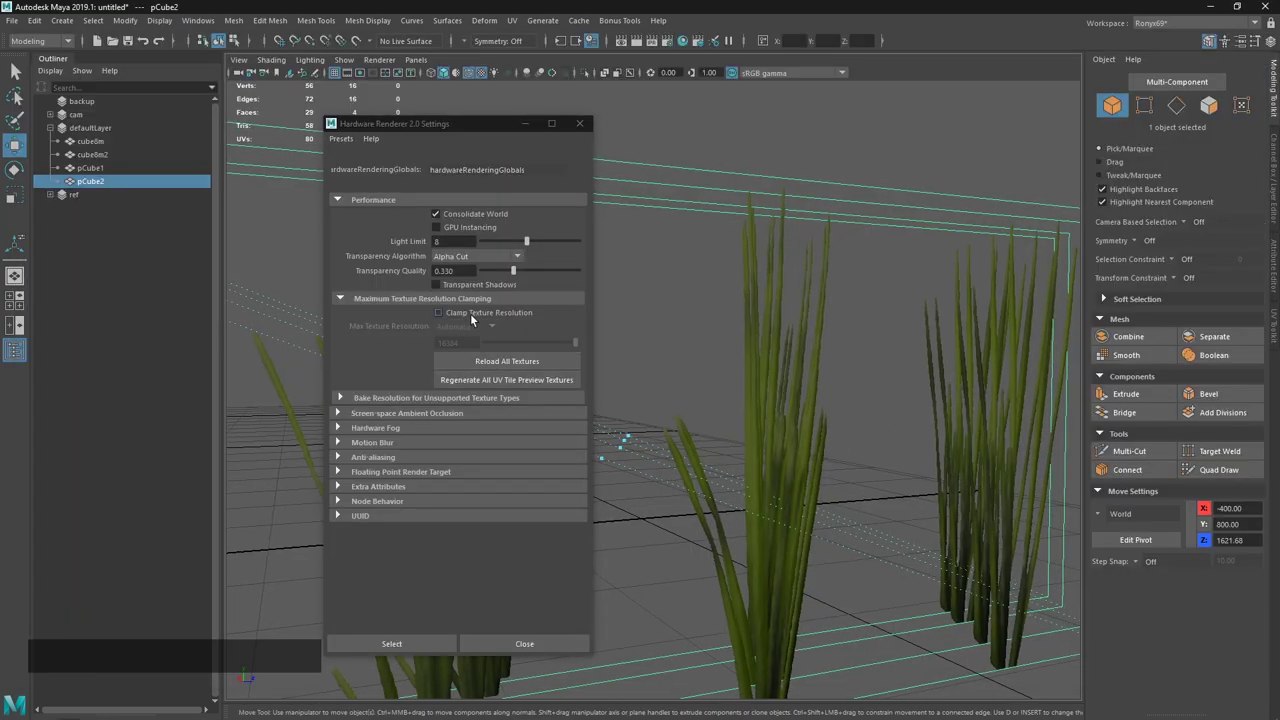
Enable Clamp Texture Resolution with a Custom maximum of 8192.
click(476, 320)
click(495, 335)
click(510, 343)
click(532, 366)
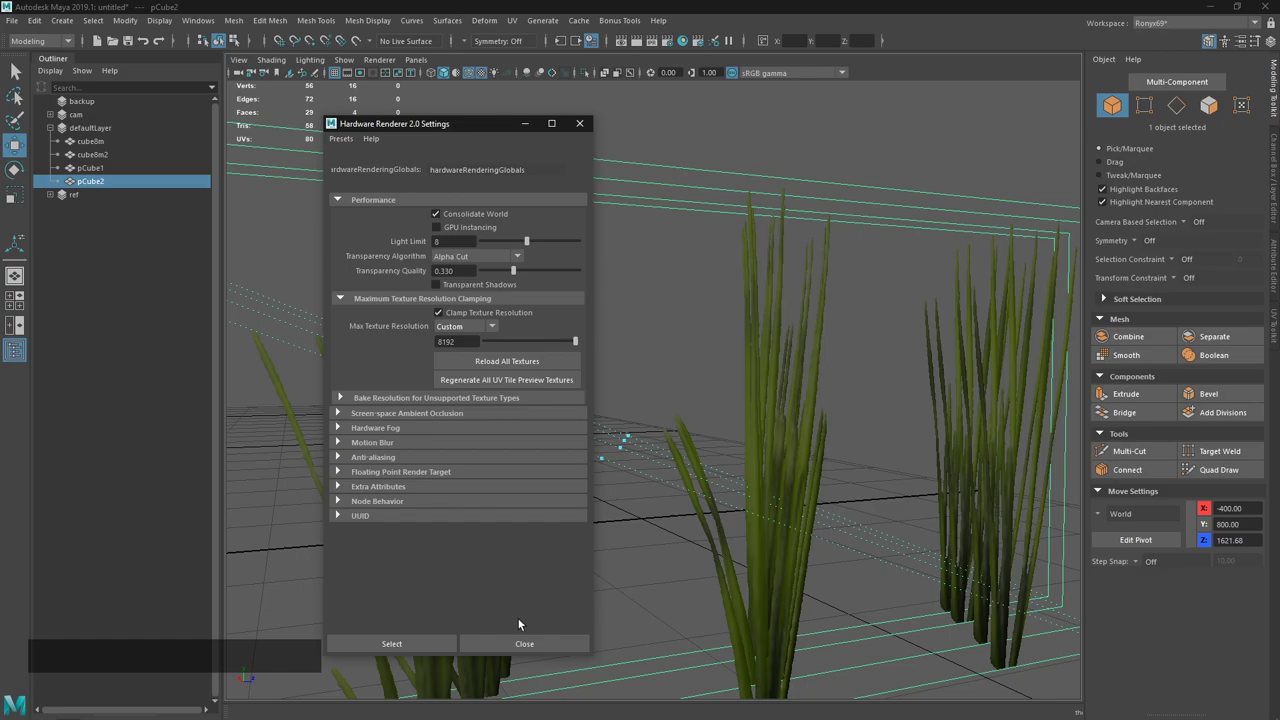
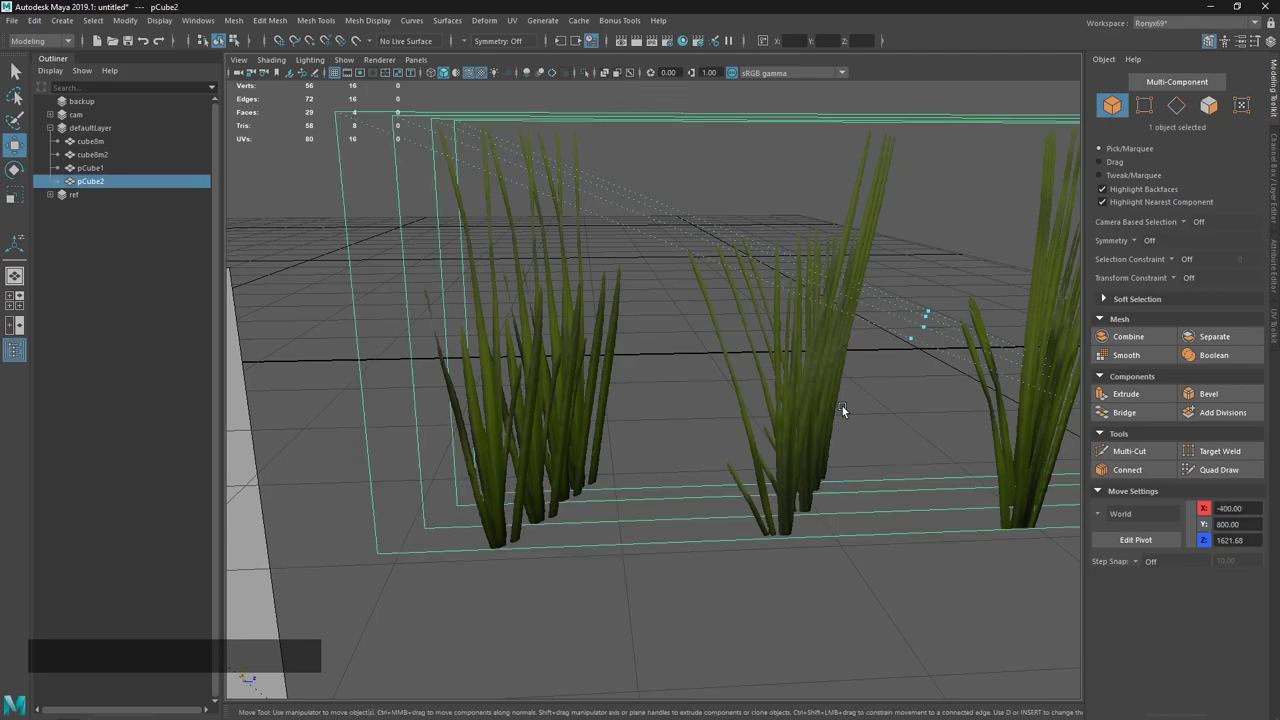
key(m)
click(200, 240)
click(200, 284)
click(403, 177)
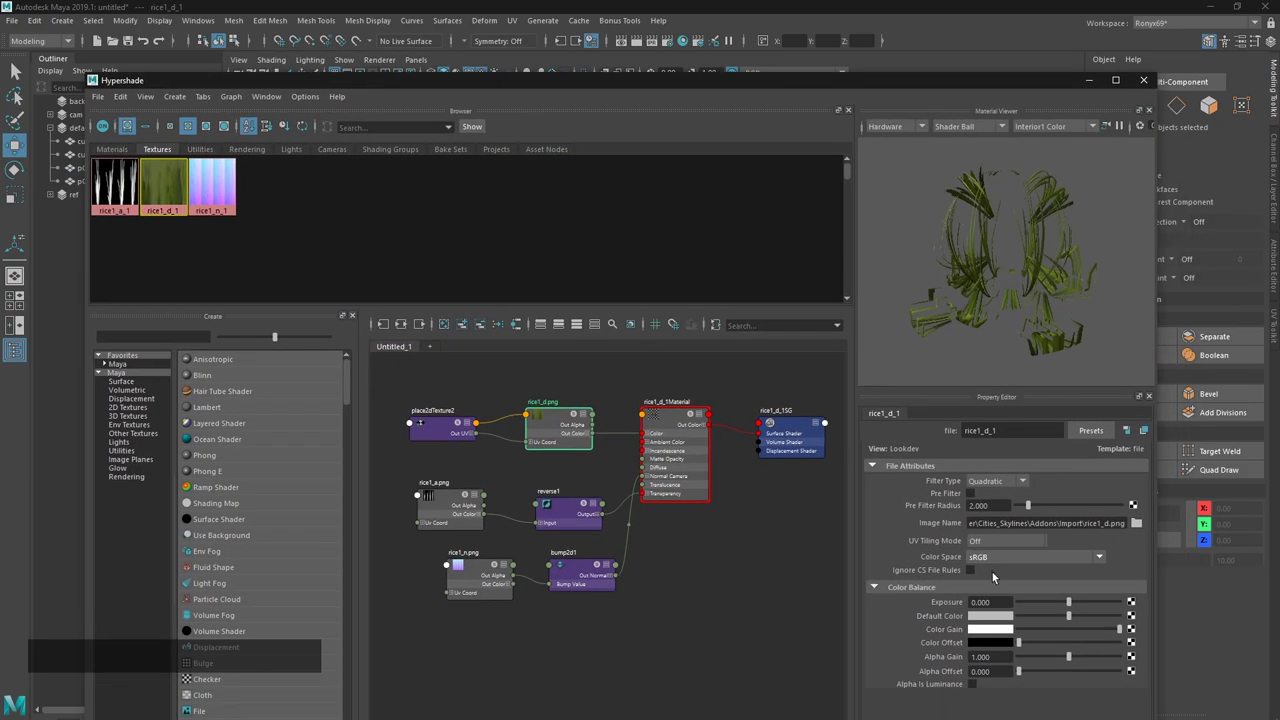
click(1119, 635)
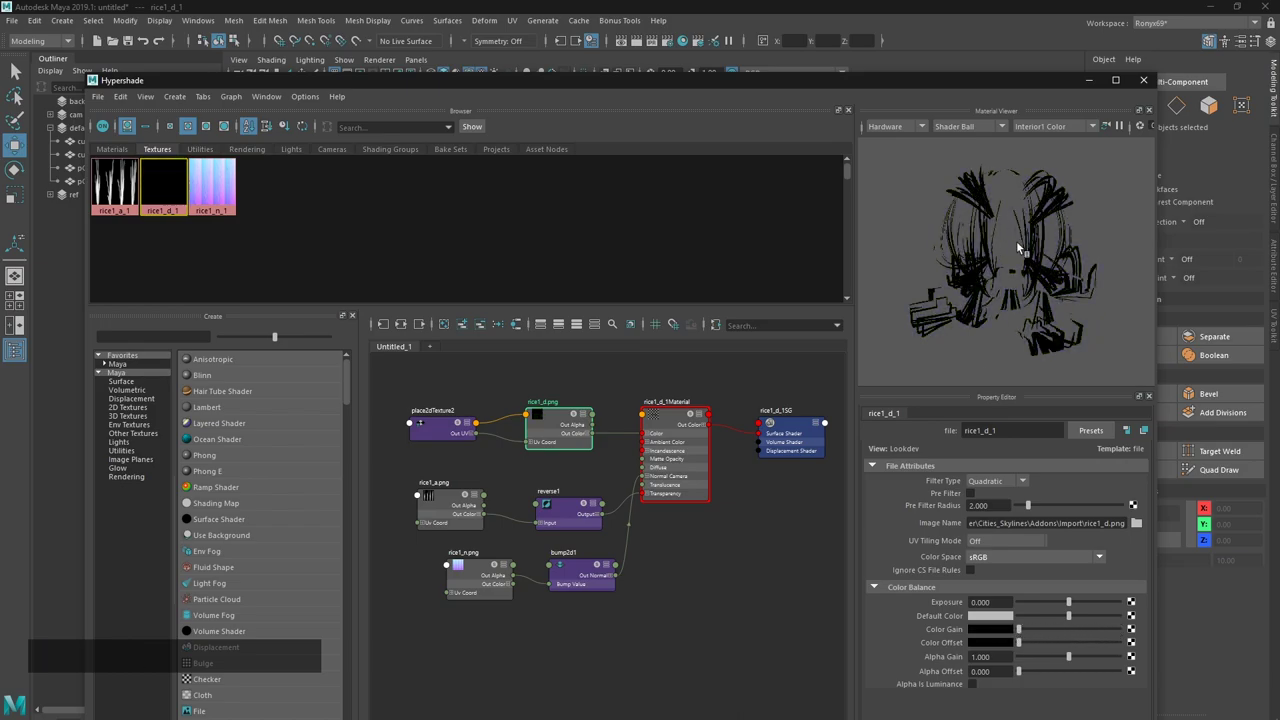
click(1024, 653)
click(1028, 641)
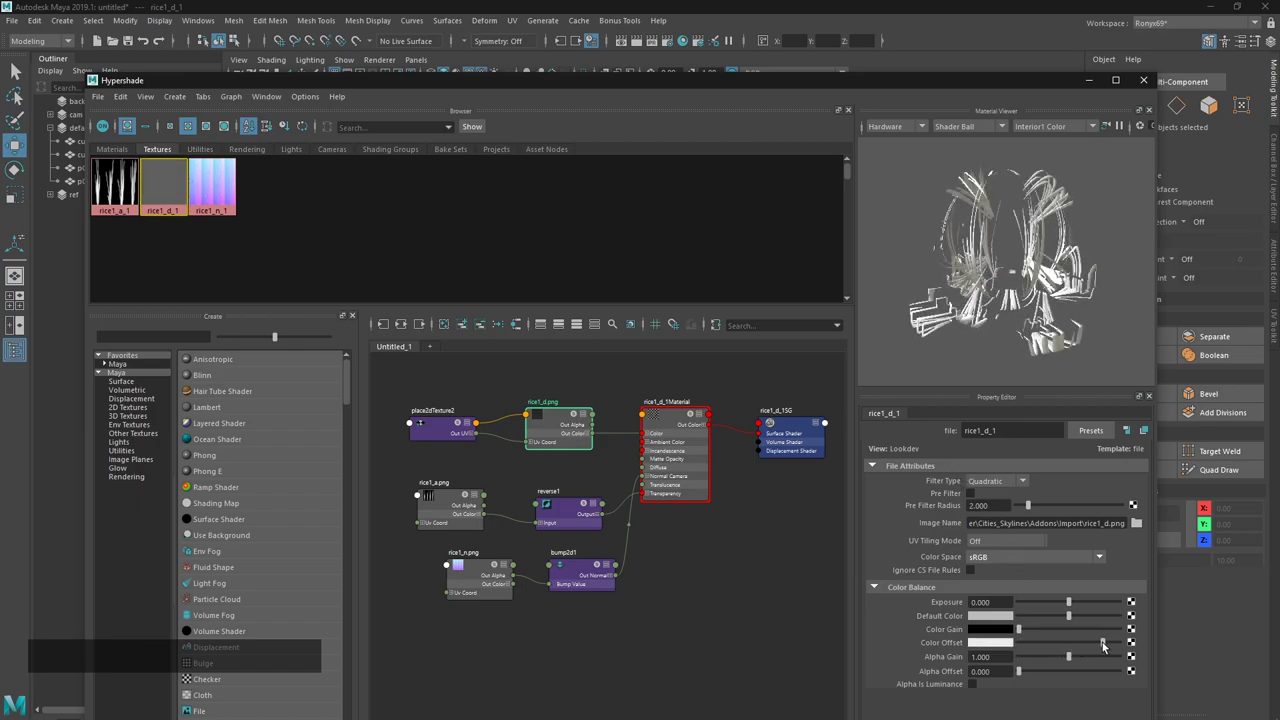
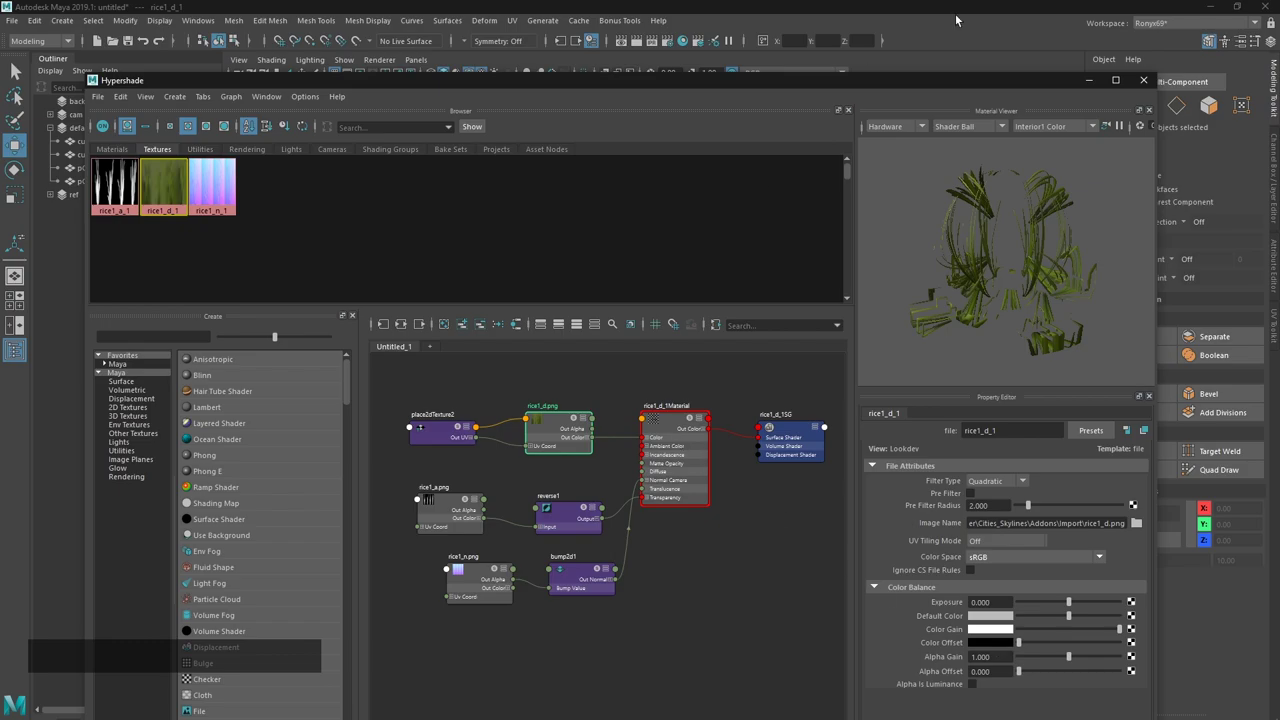
click(1145, 87)
click(779, 395)
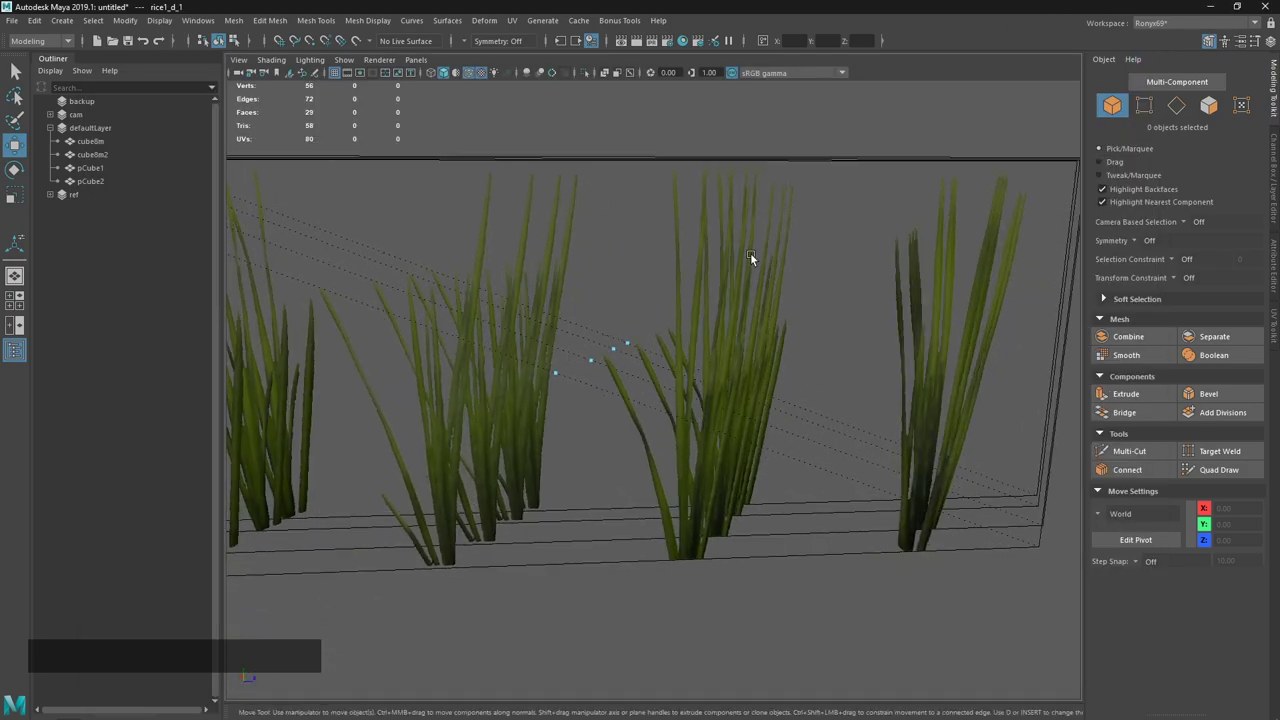
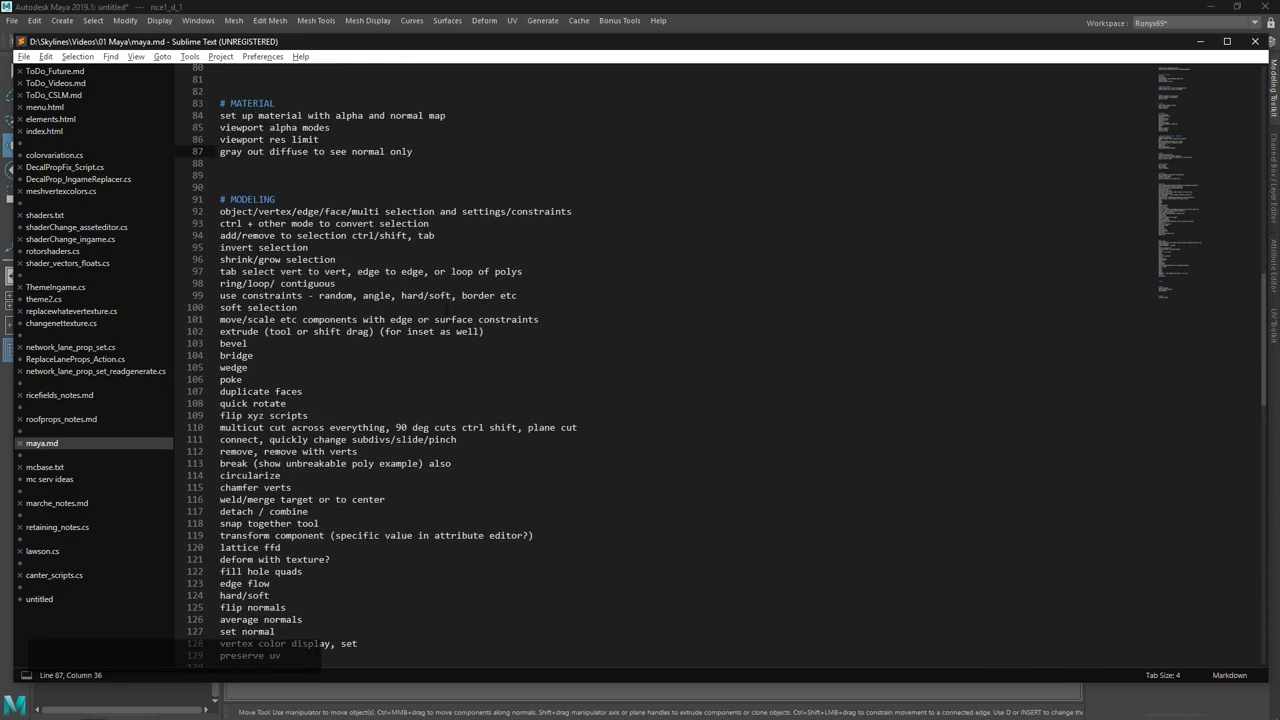
Scroll through the material and modeling sections of maya.md in Sublime Text, then Alt+Tab to the window switcher.
click(606, 2)
click(686, 418)
right_click(671, 496)
middle_click(616, 412)
click(703, 403)
key(`)
middle_click(389, 466)
click(734, 430)
click(527, 307)
middle_click(659, 409)
right_click(665, 368)
click(647, 311)
key(alt+Tab)
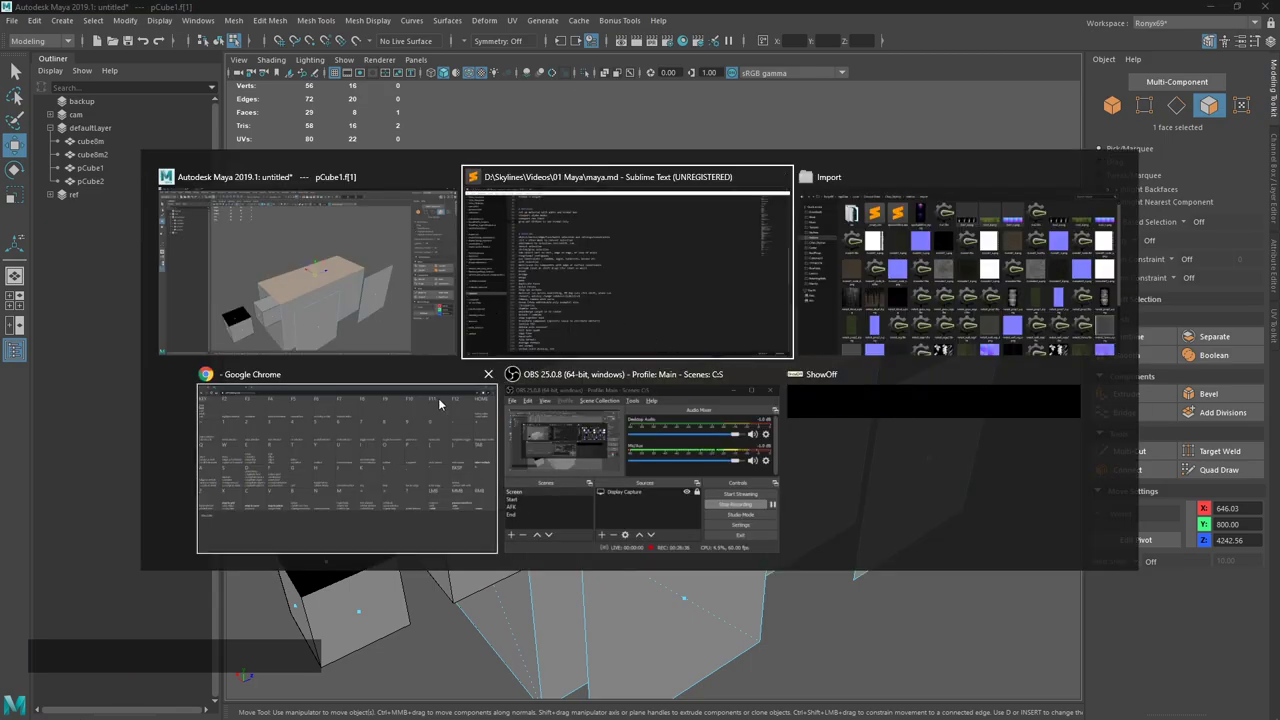
Bring the Chrome window with the cslmodding Maya hotkey reference chart to the front.
click(432, 405)
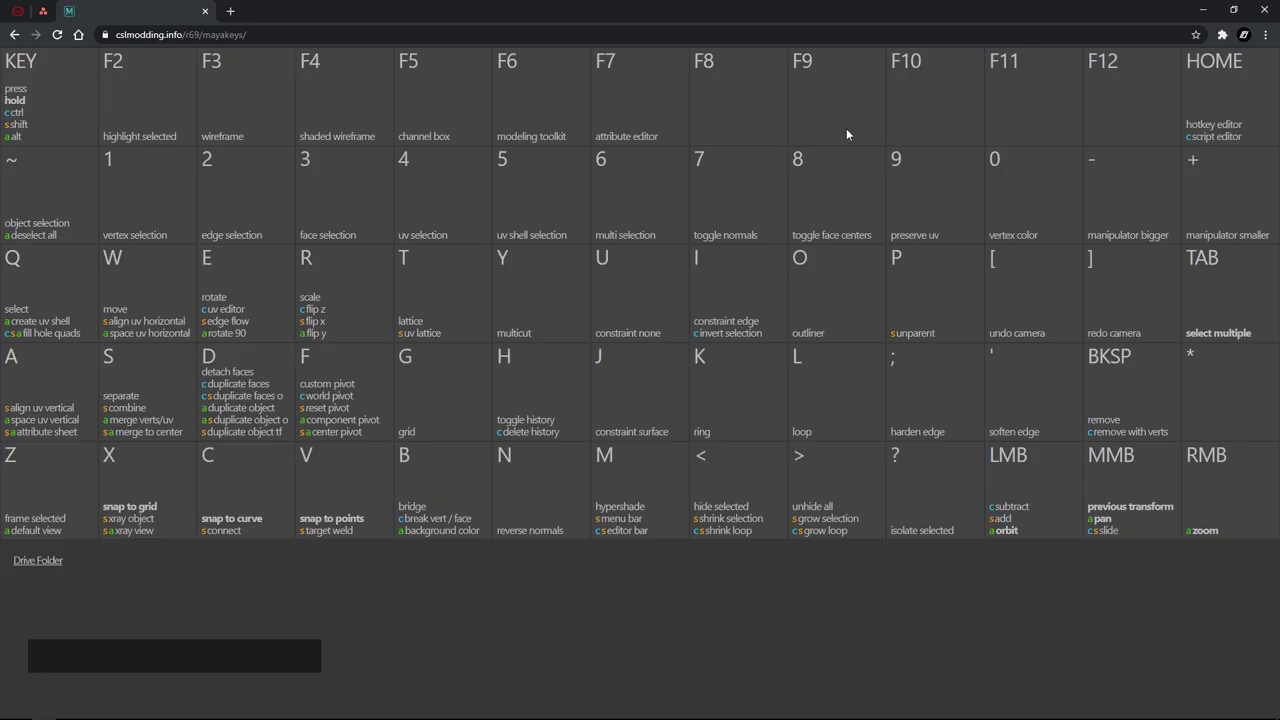
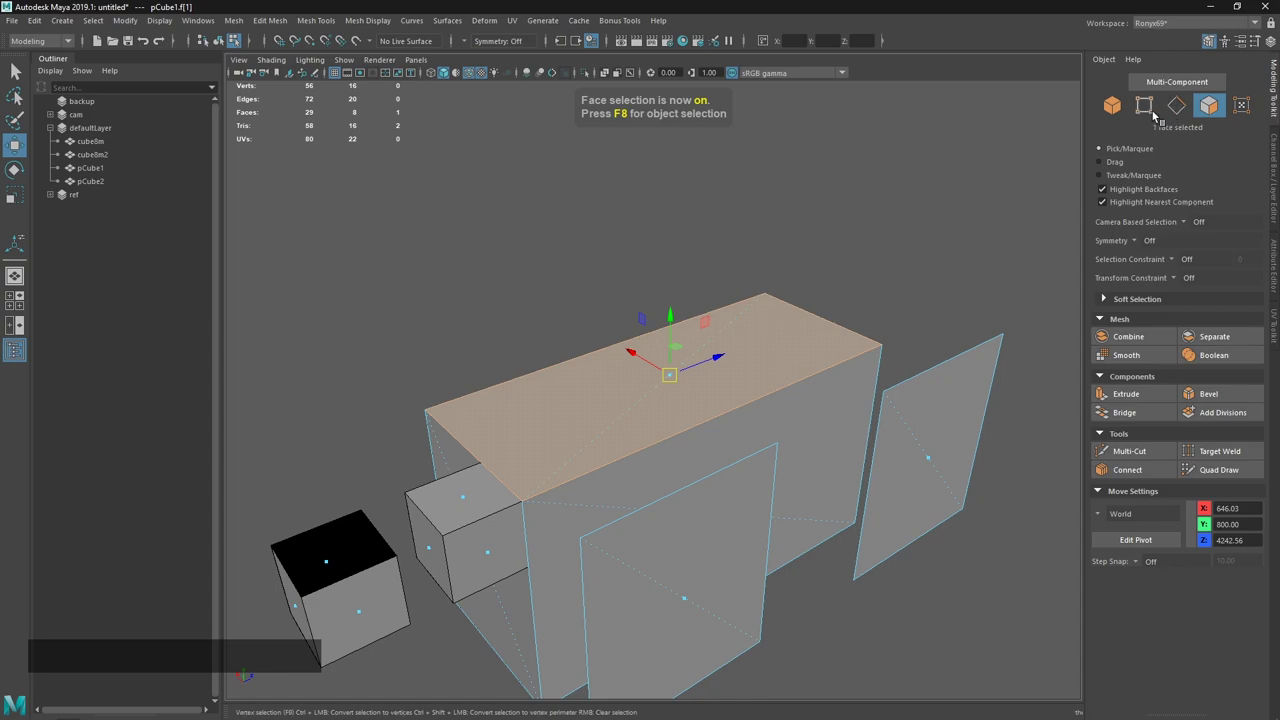
click(215, 24)
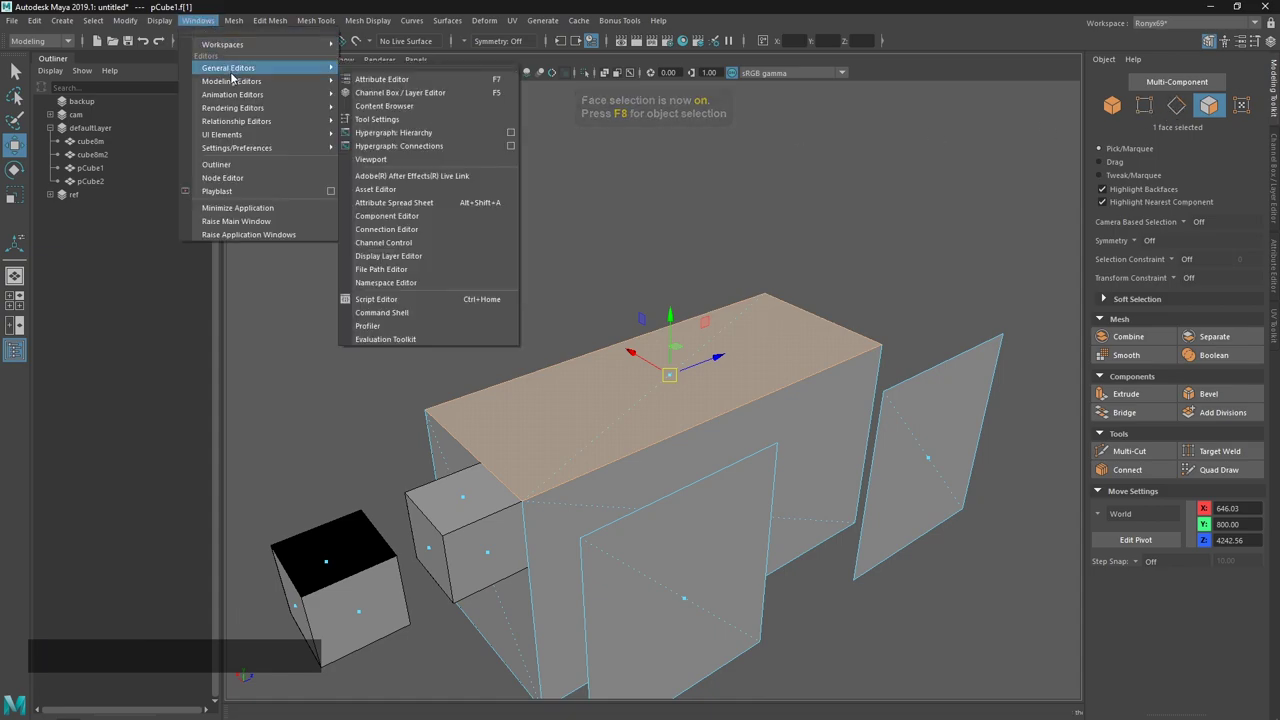
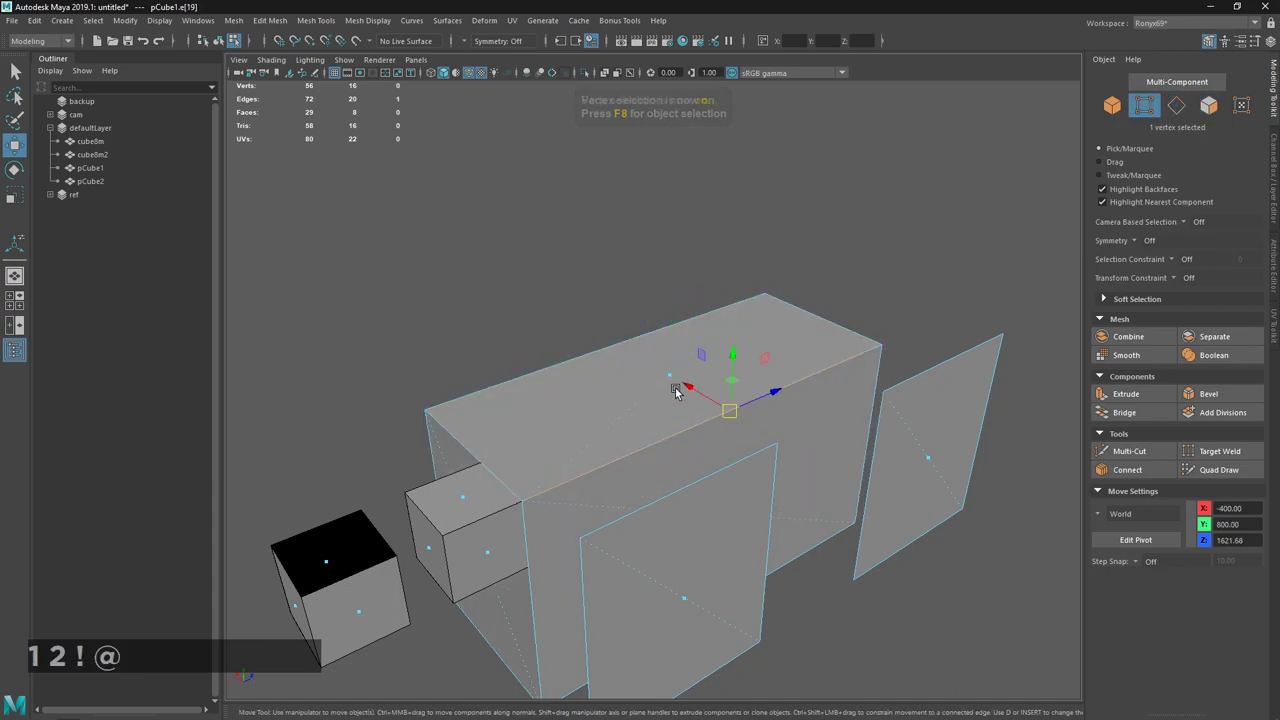
middle_click(606, 462)
click(644, 441)
key(3)
click(635, 393)
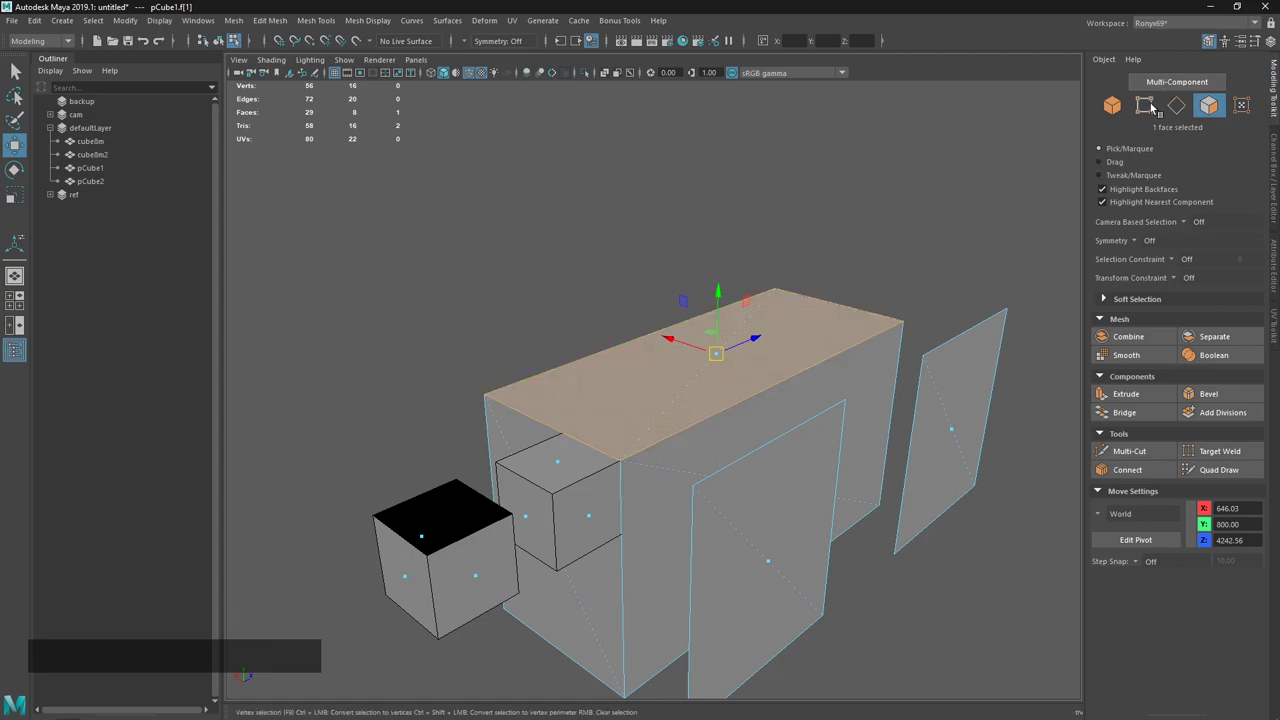
click(1151, 105)
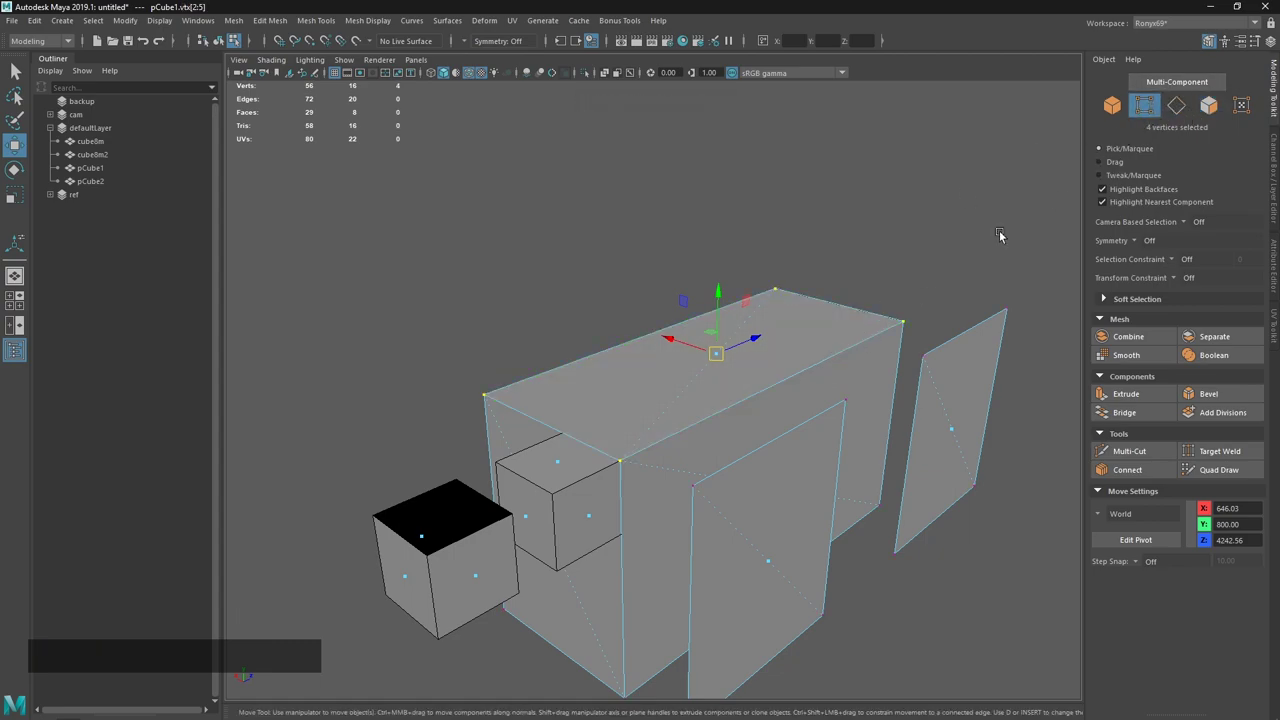
click(624, 390)
key(ctrl+1)
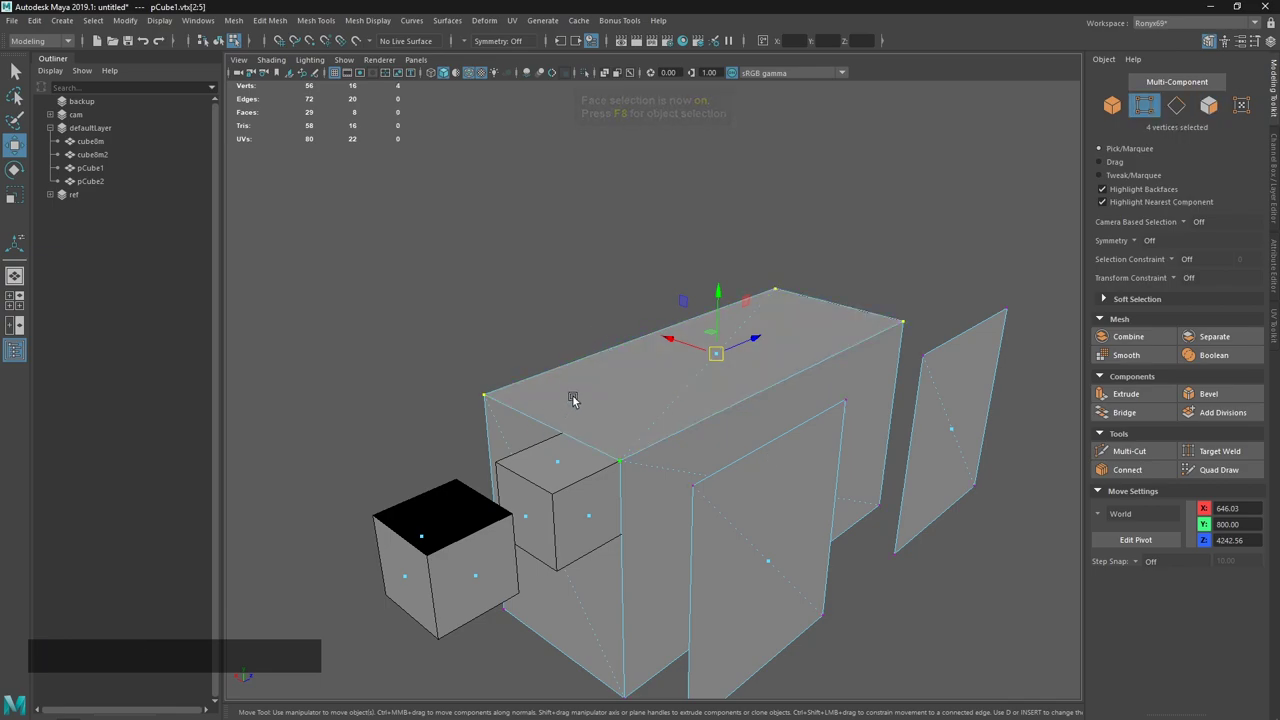
key(3)
click(623, 398)
click(730, 362)
key(ctrl+z)
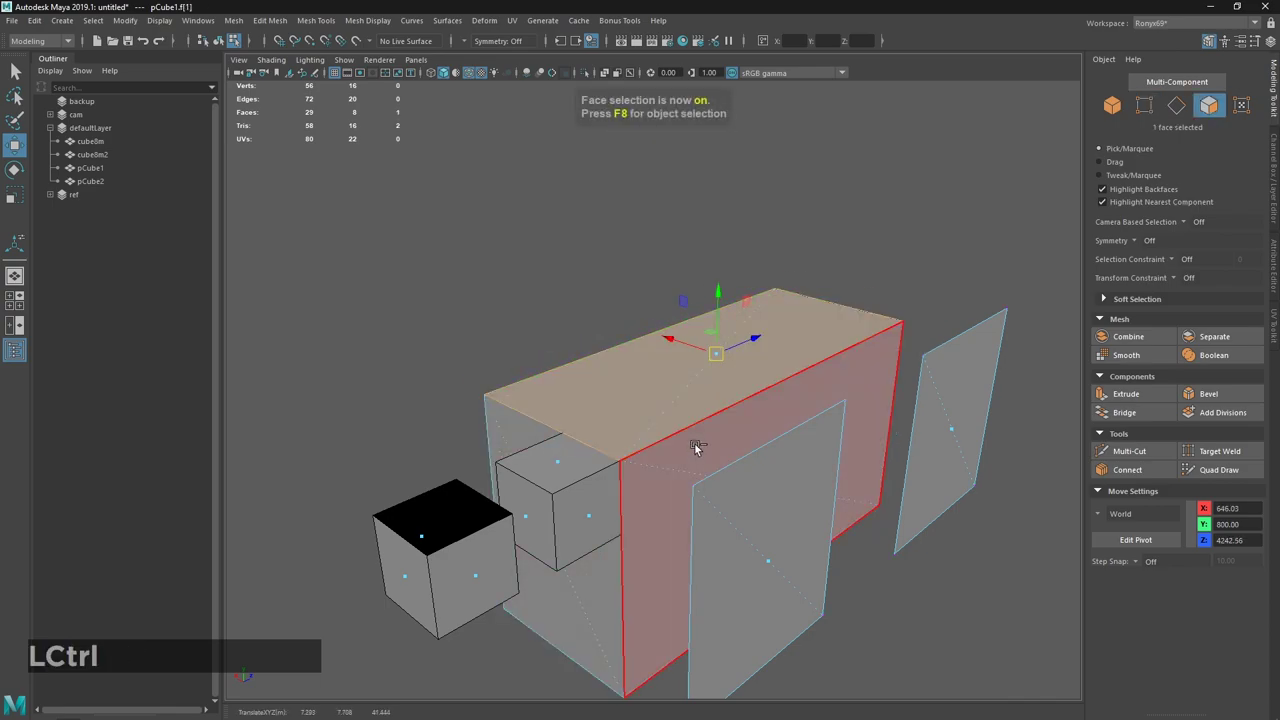
key(ctrl+1)
click(651, 382)
key(ctrl+2)
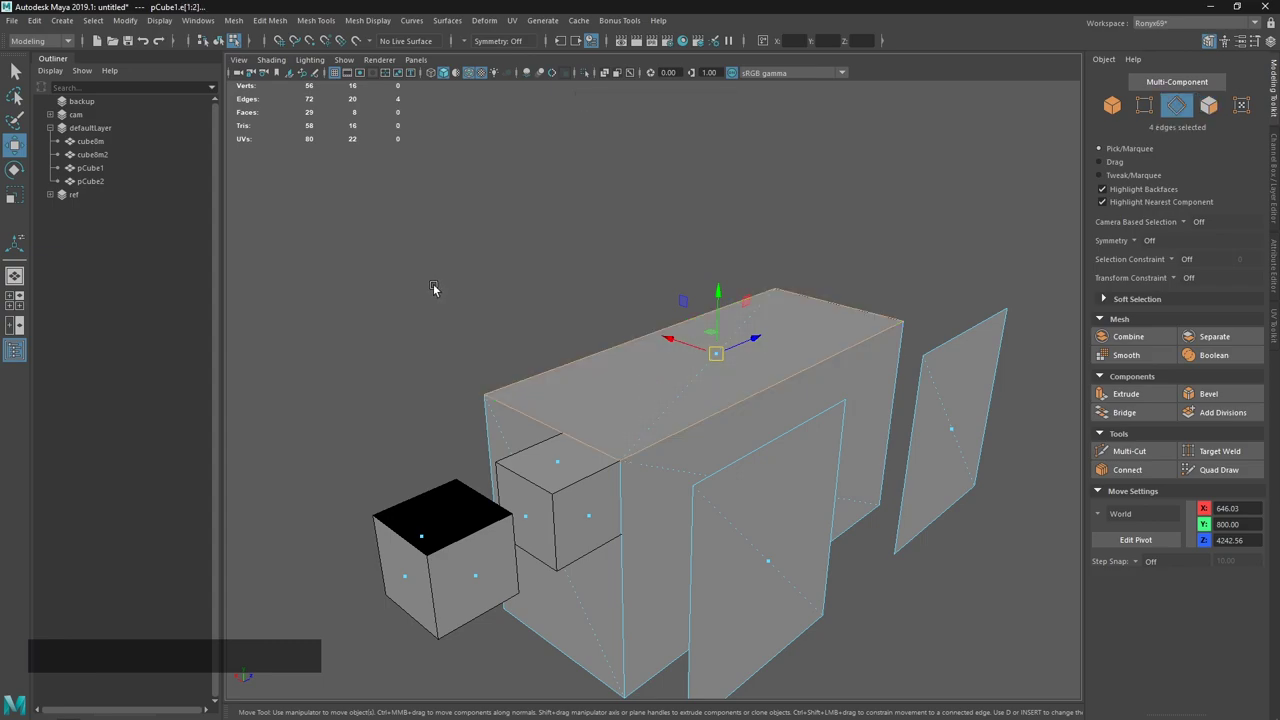
key(1)
click(460, 378)
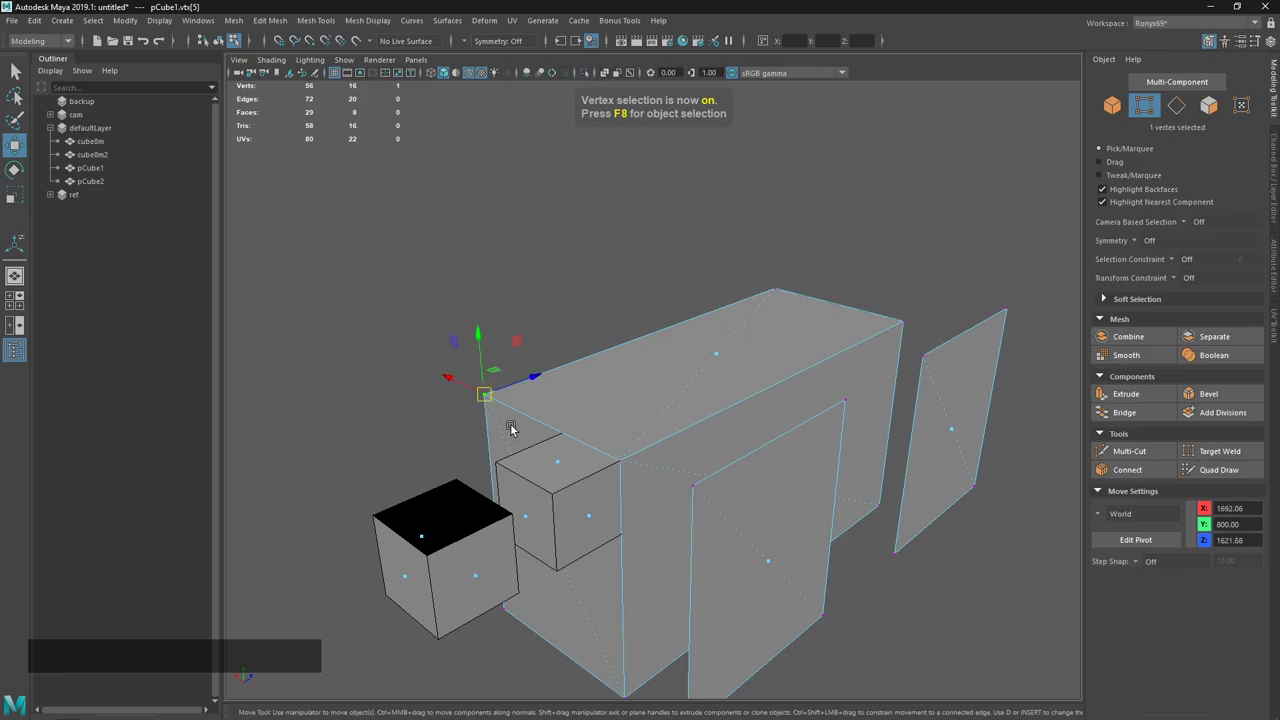
key(ctrl+3)
click(480, 464)
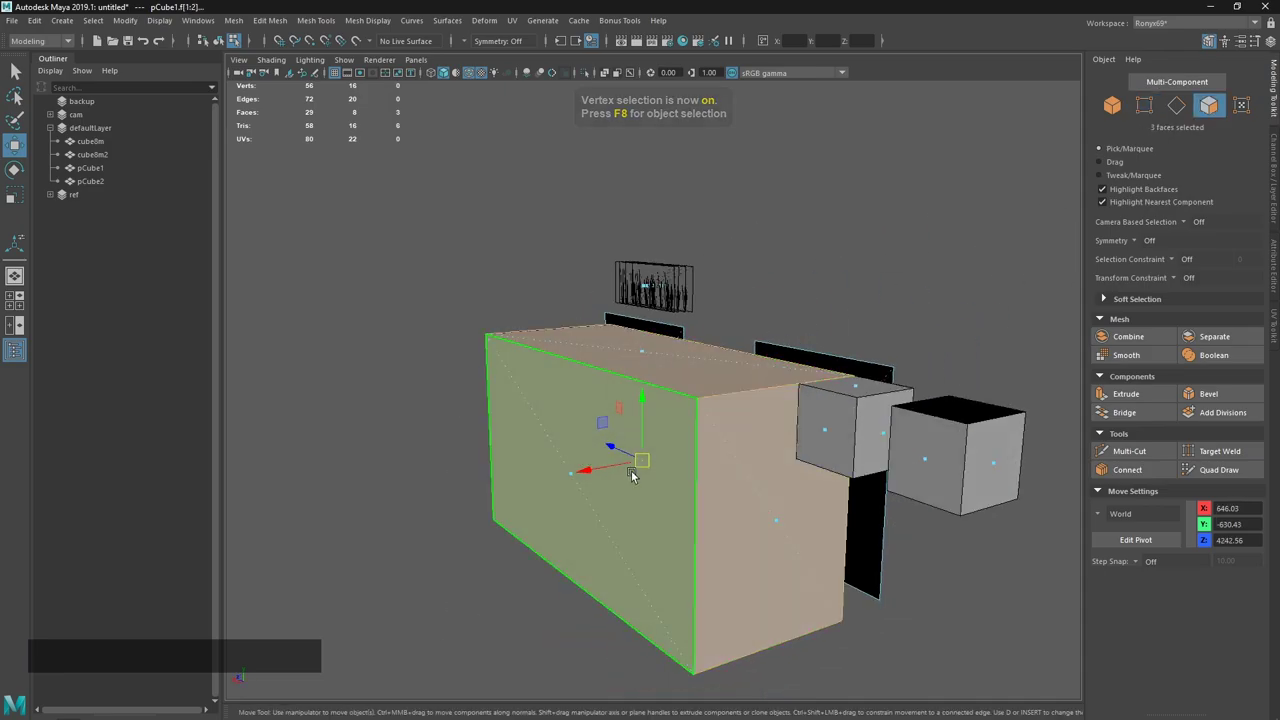
click(781, 484)
click(891, 505)
click(682, 438)
key(1)
click(696, 433)
key(ctrl+2)
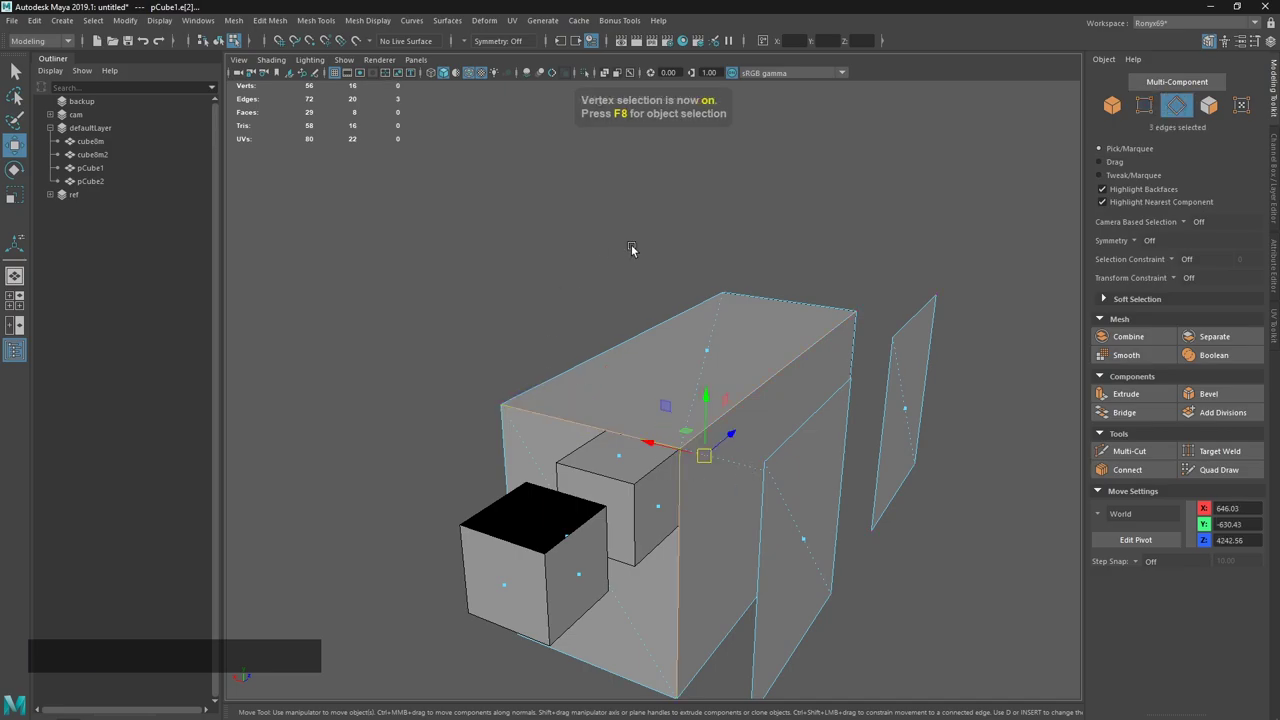
click(722, 336)
key(alt+Tab)
click(854, 303)
click(530, 346)
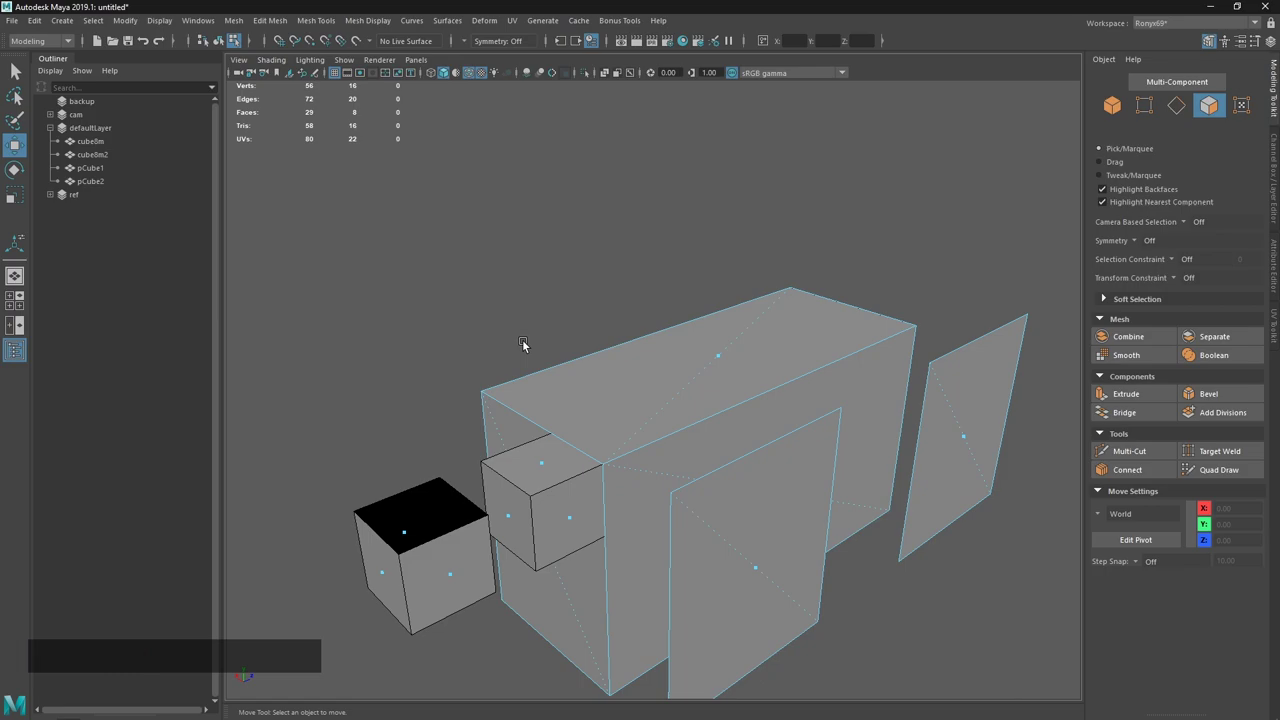
click(661, 401)
click(684, 479)
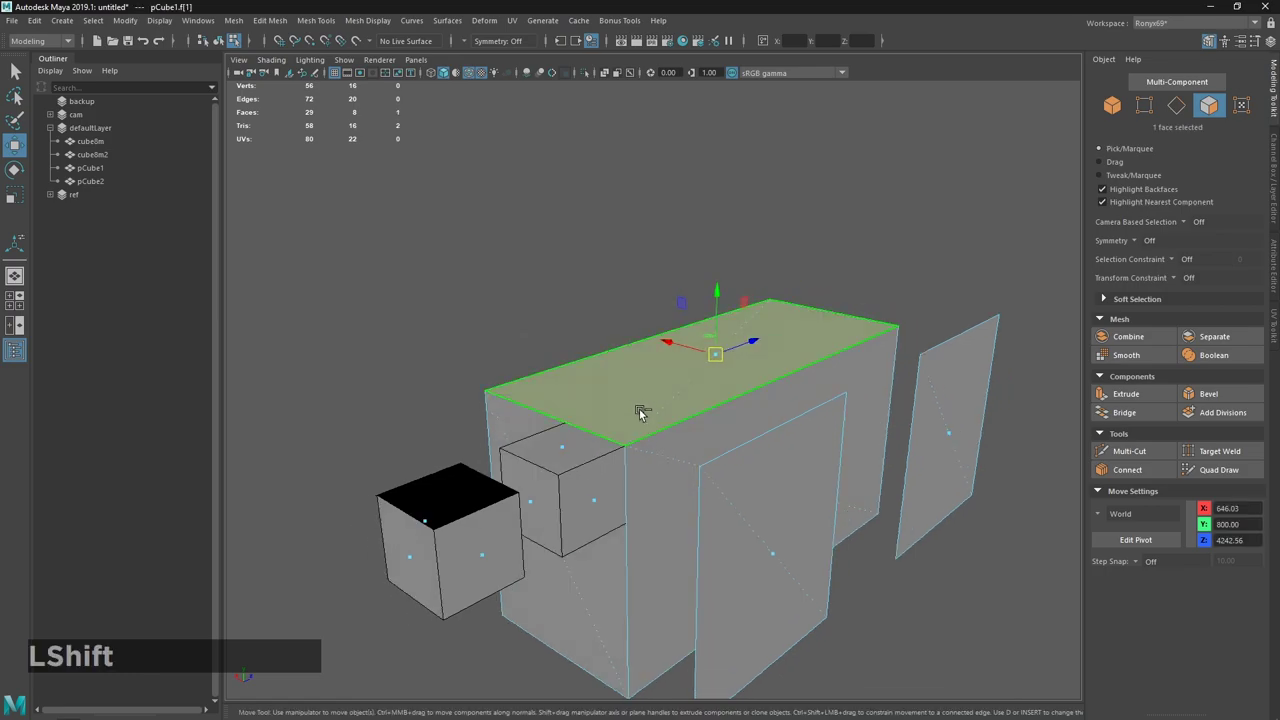
key(n)
click(668, 470)
click(543, 430)
click(668, 408)
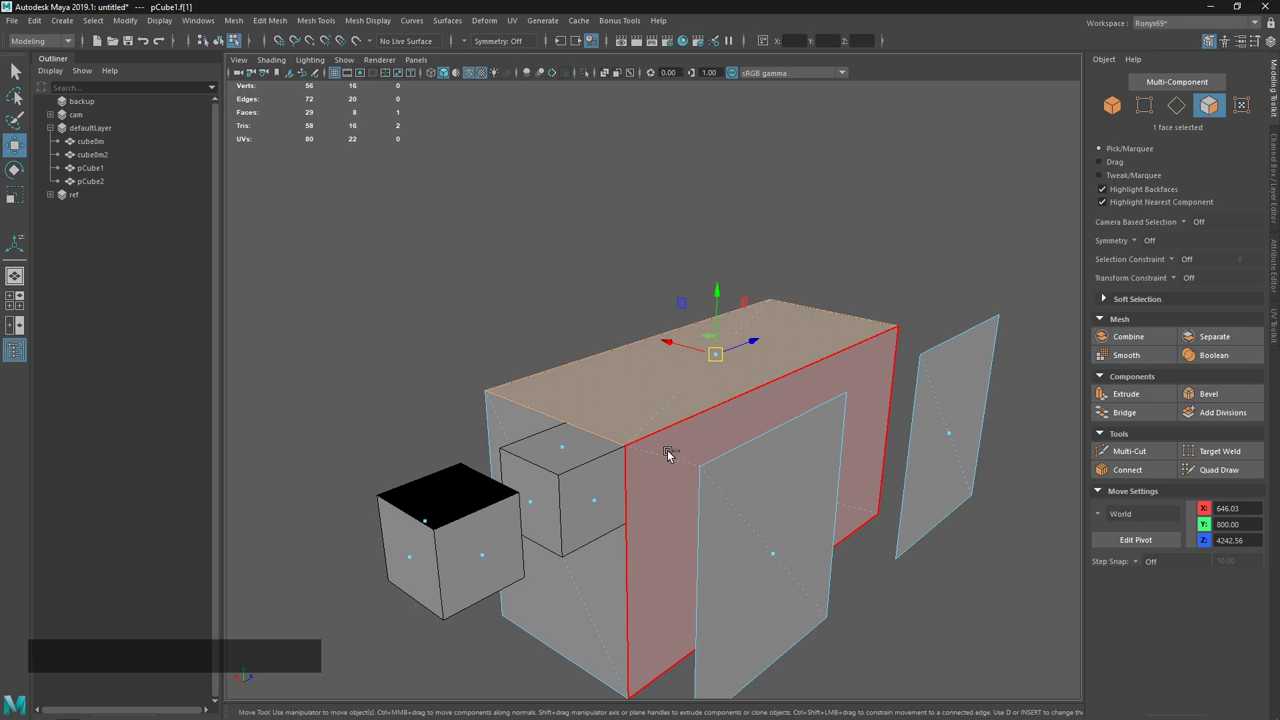
click(707, 479)
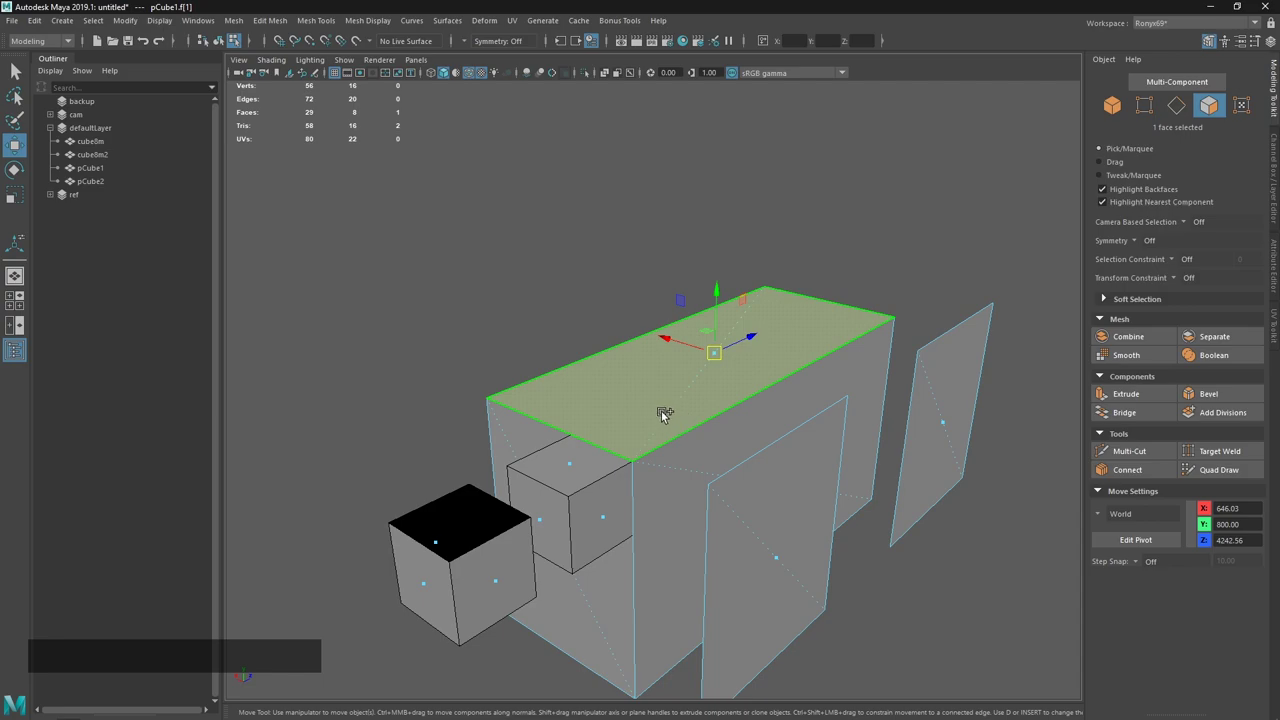
middle_click(674, 478)
click(638, 385)
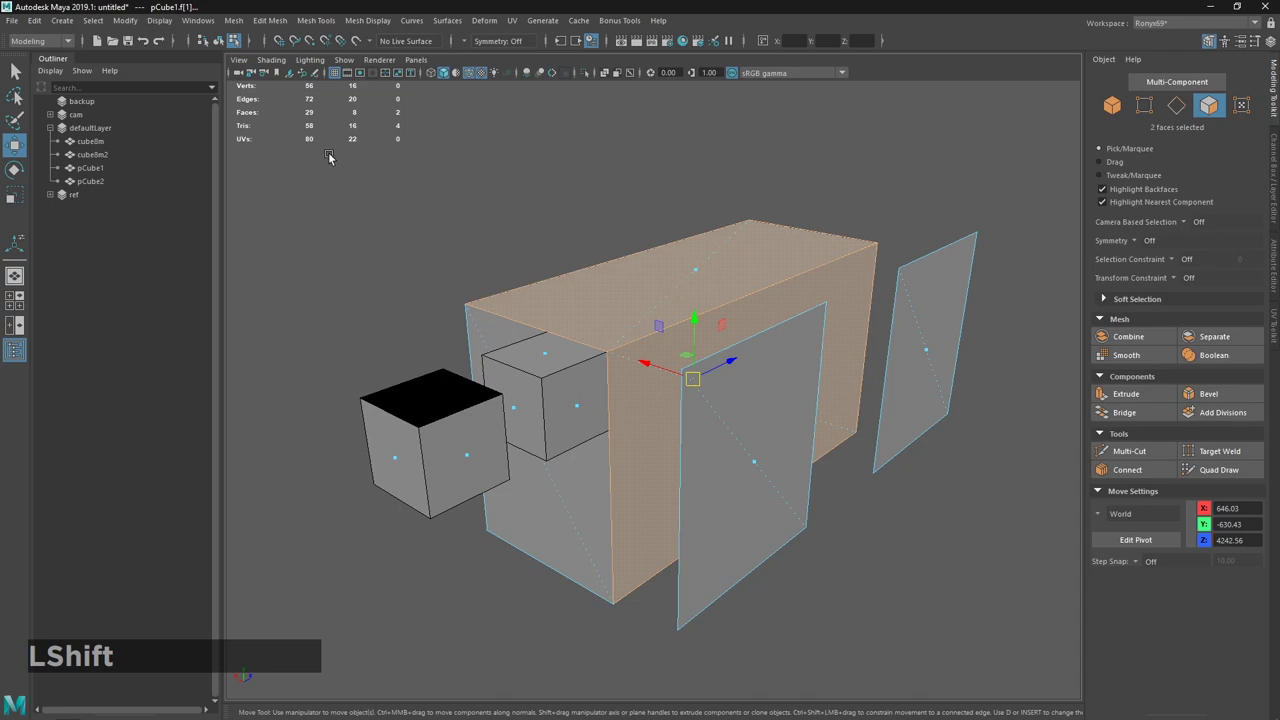
click(324, 153)
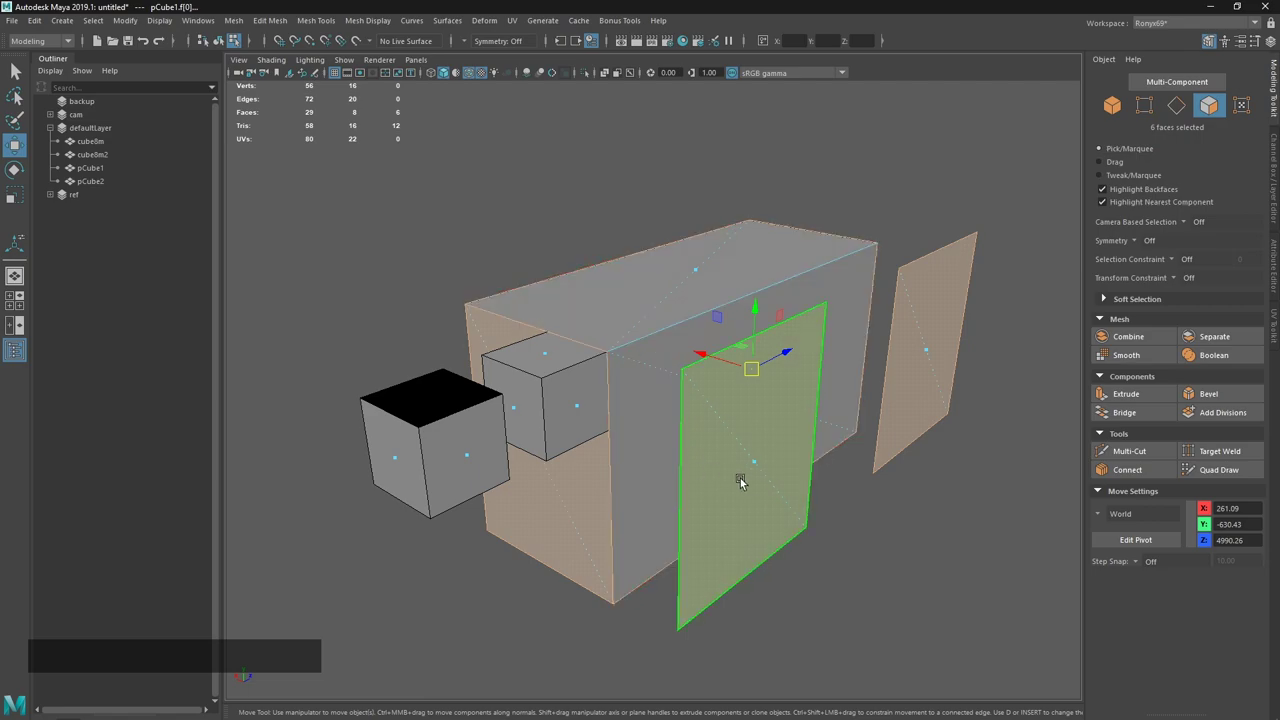
middle_click(821, 463)
click(647, 282)
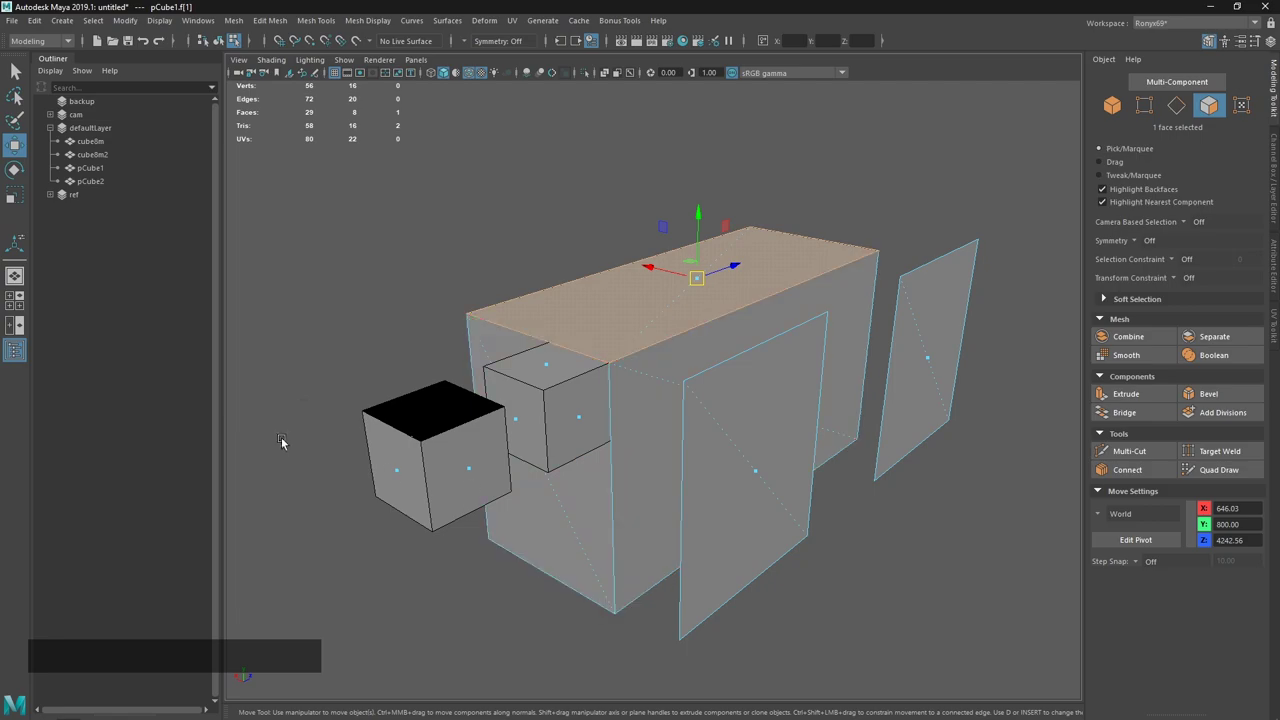
click(672, 293)
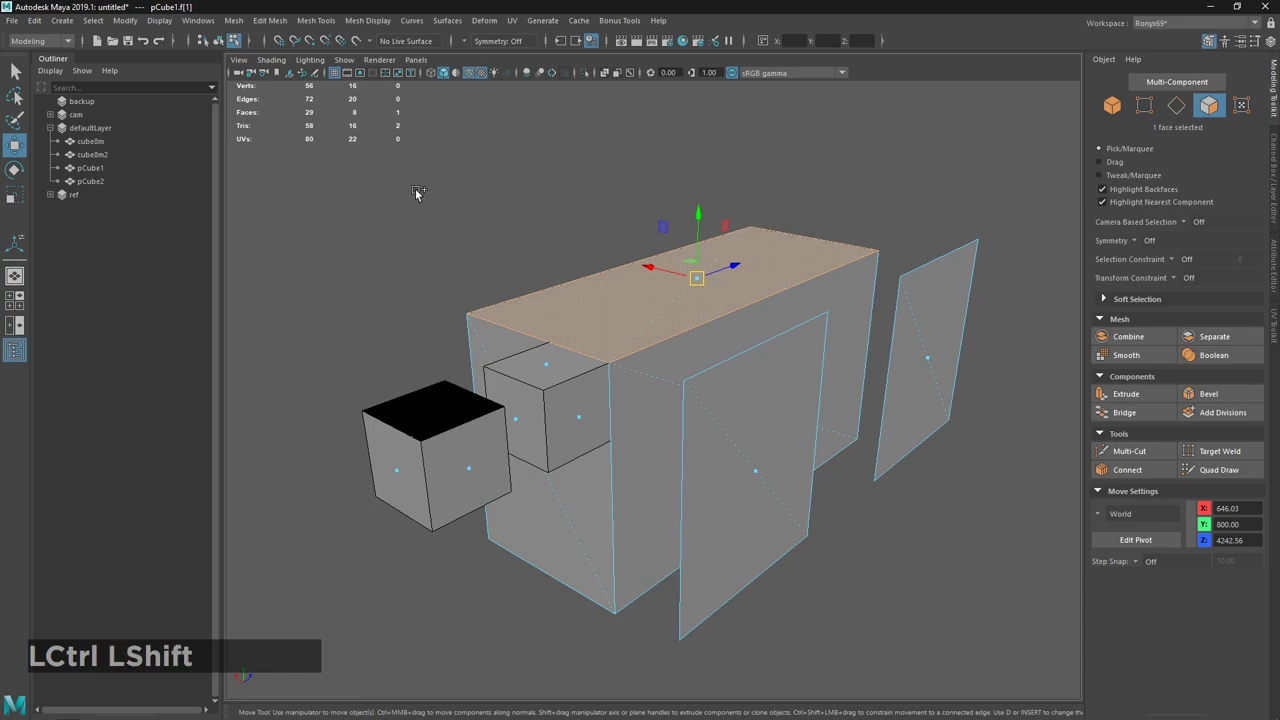
click(385, 172)
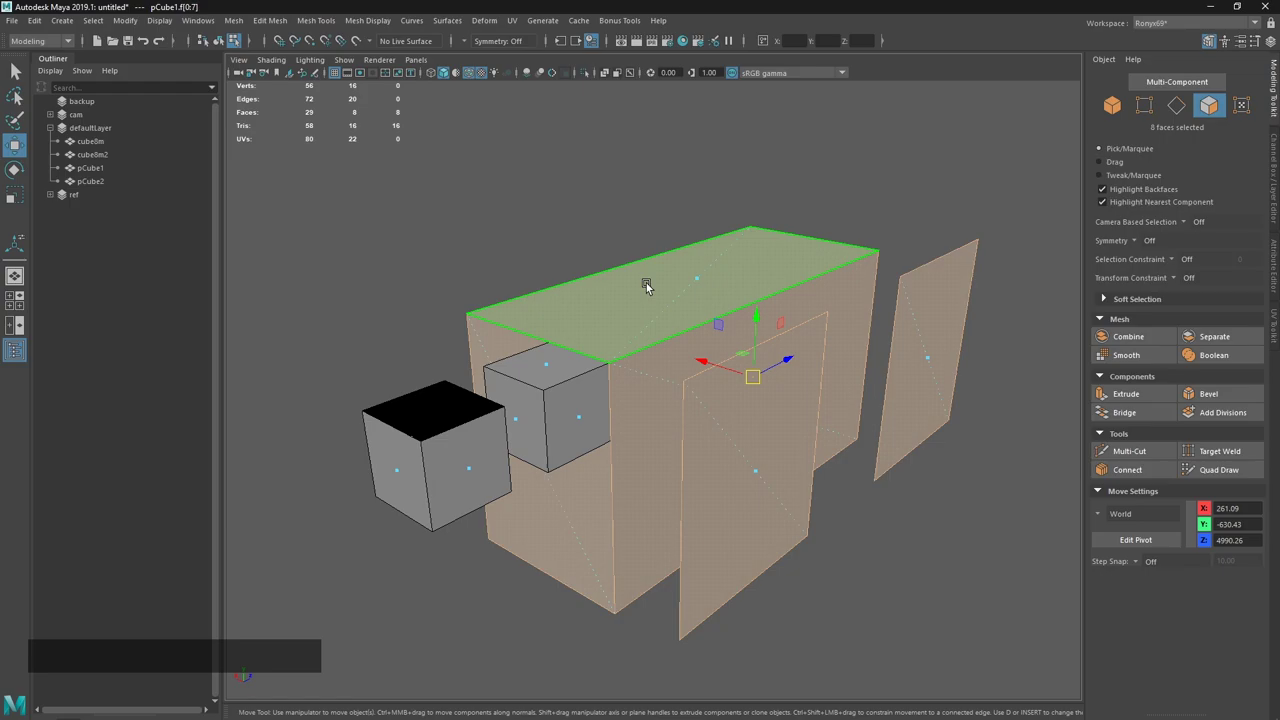
Check the modeling notes and set up the long box in the viewport for crosswise cutting.
click(640, 314)
click(371, 180)
click(651, 301)
key(alt+Tab)
key(alt+Tab)
key(Tab)
key(Tab)
key(Tab)
key(Tab)
key(Tab)
key(Tab)
key(Tab)
Insert crosswise edge loops along the box to start dividing it into equal sections.
click(621, 393)
key(Tab)
click(600, 523)
click(648, 343)
click(650, 398)
click(602, 466)
key(Tab)
click(626, 316)
key(Tab)
middle_click(726, 355)
click(619, 328)
click(597, 405)
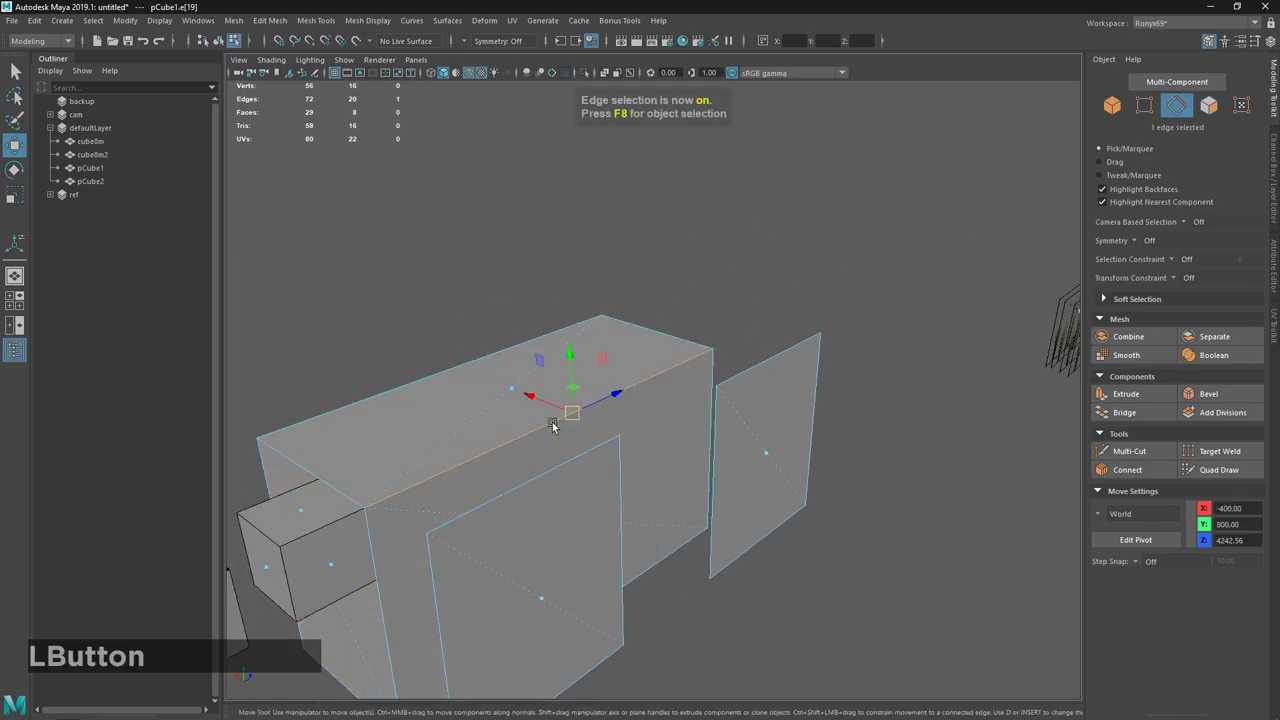
Finish the three crosswise loops with Multi-Cut so the box has four equal sections.
key(k)
key(shift+c)
middle_click(557, 421)
middle_click(553, 509)
key(3)
click(649, 409)
key(Tab)
click(755, 356)
key(Tab)
click(834, 299)
key(Tab)
click(649, 400)
key(Tab)
key(Tab)
click(843, 300)
key(Tab)
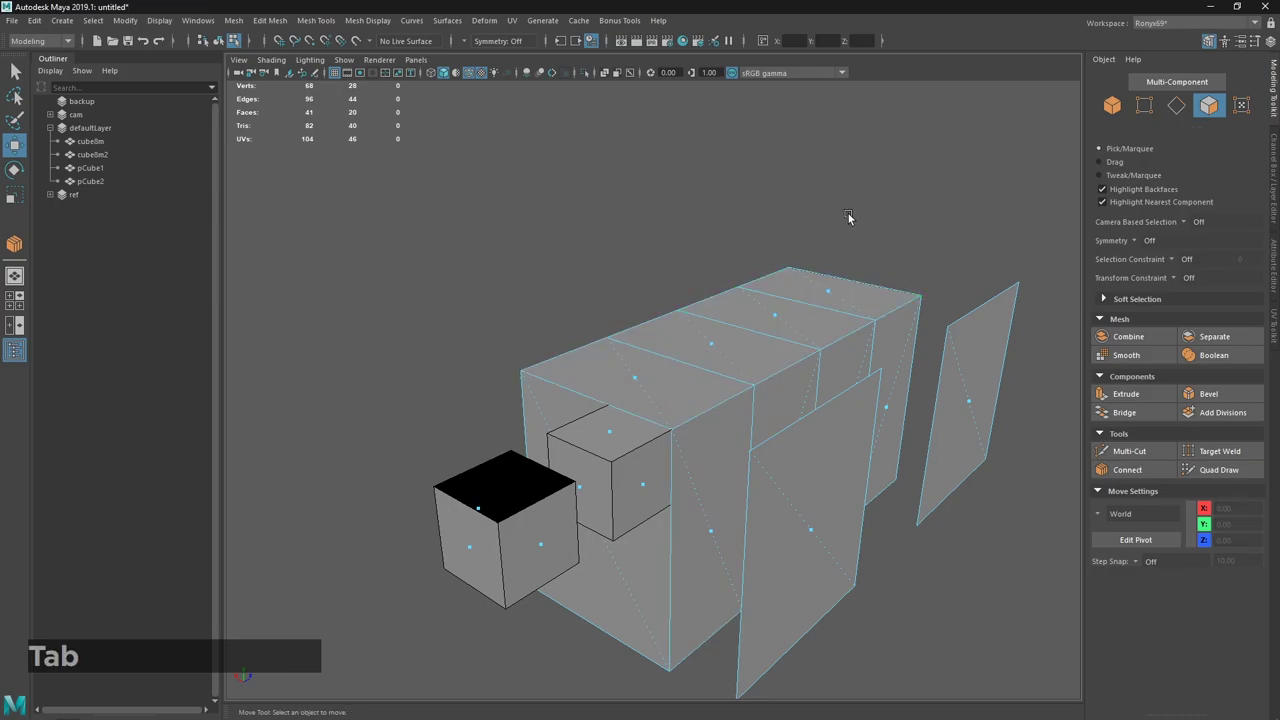
Add to the face selection, invert it with Ctrl+I to leave one top face, and list face operations.
key(alt+Tab)
click(582, 319)
key(alt+Tab)
click(688, 393)
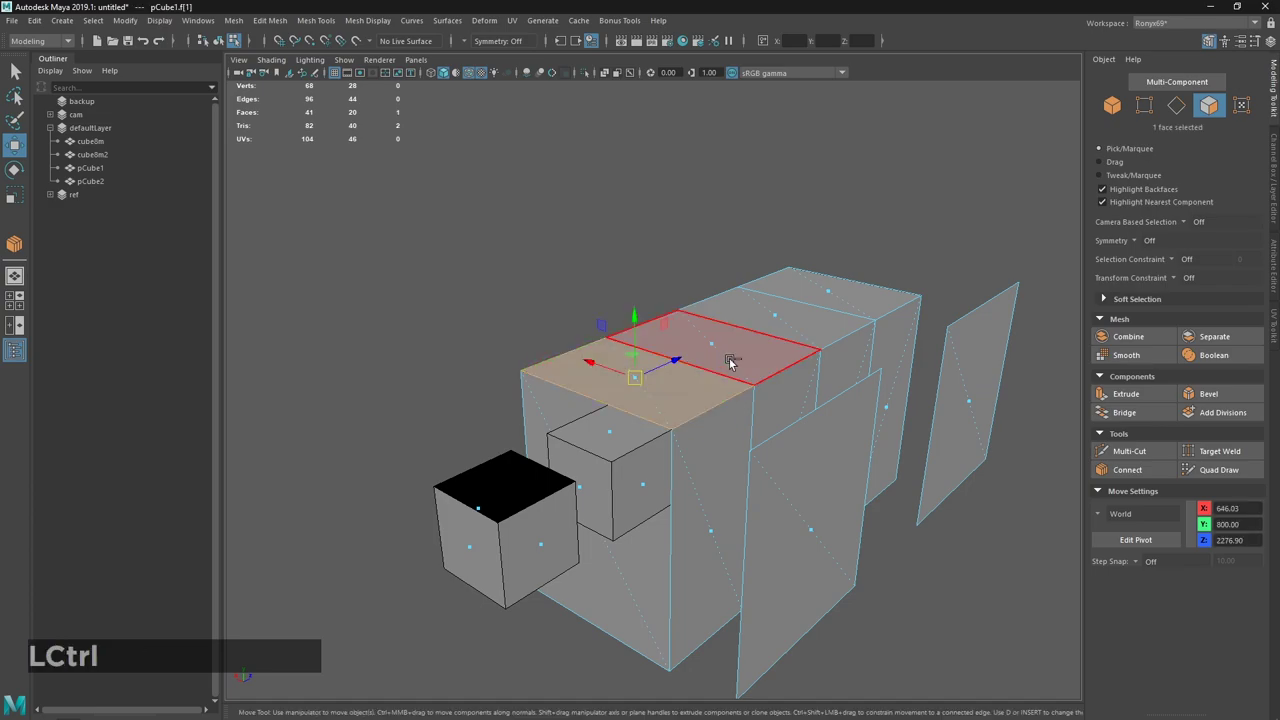
click(738, 352)
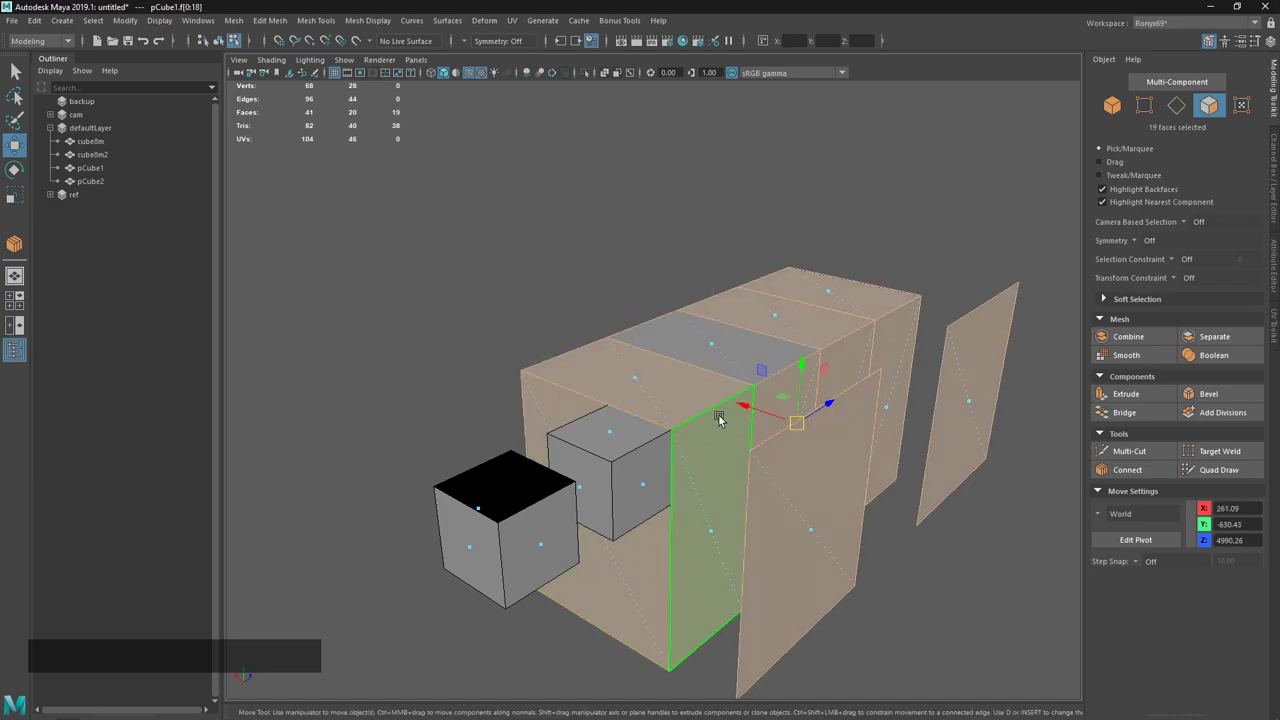
click(654, 410)
key(Tab)
click(748, 361)
key(ctrl+i)
key(alt+Tab)
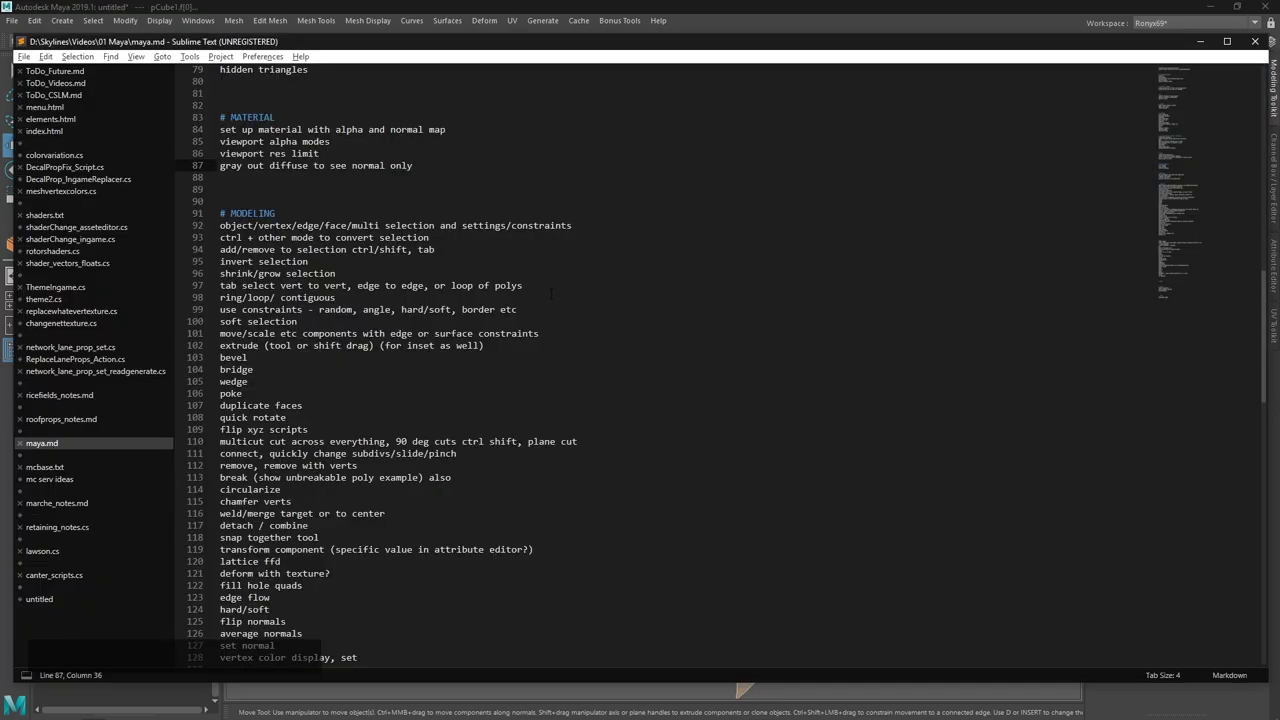
key(alt+Tab)
middle_click(658, 311)
click(555, 335)
right_click(538, 272)
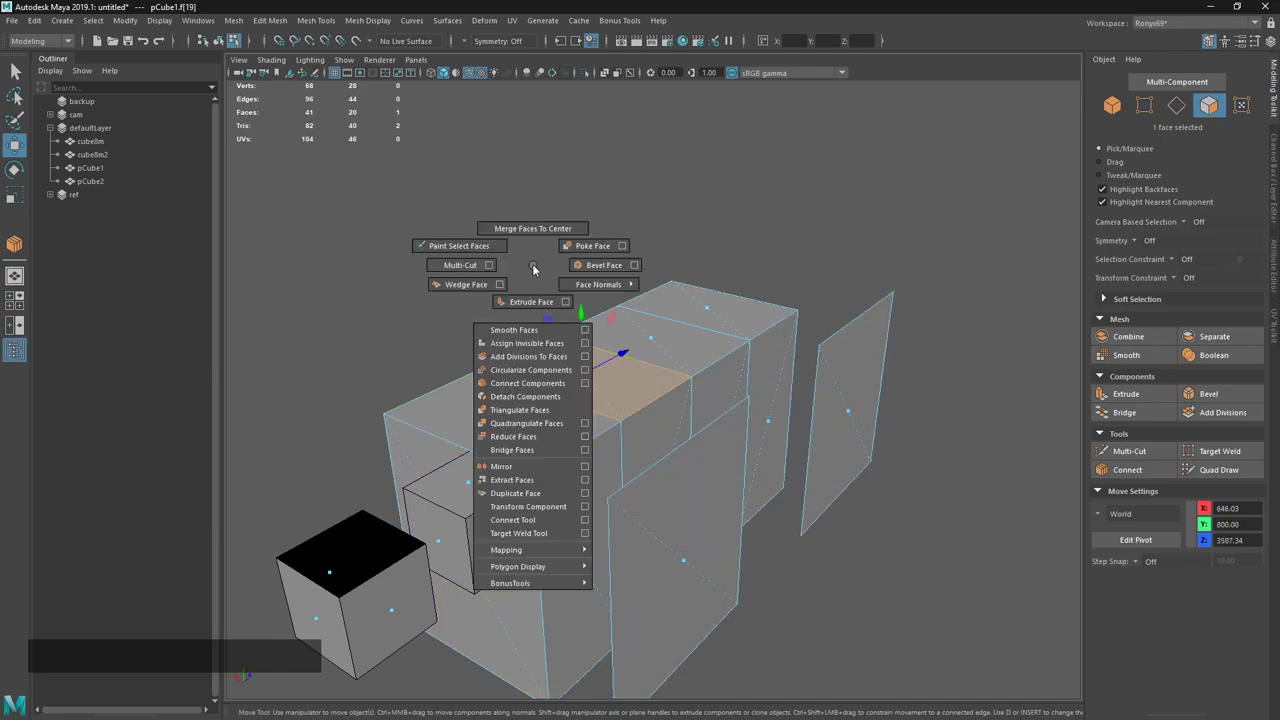
right_click(538, 272)
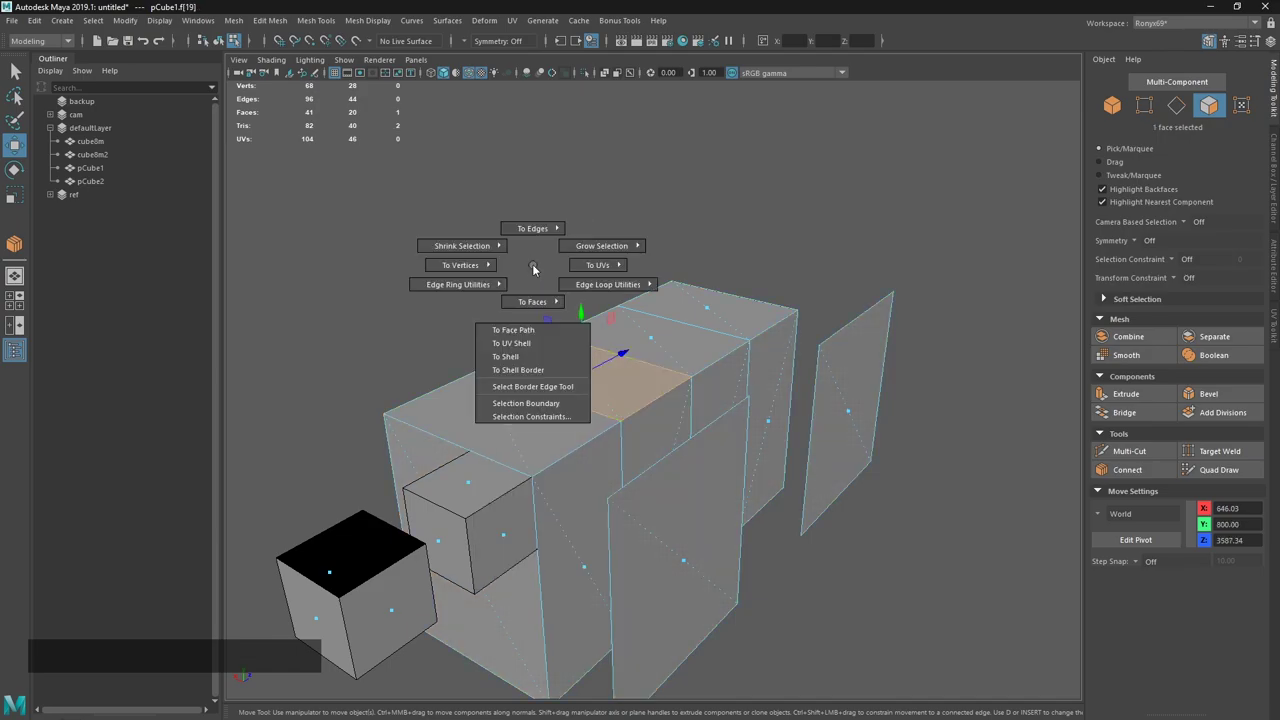
click(702, 345)
right_click(506, 252)
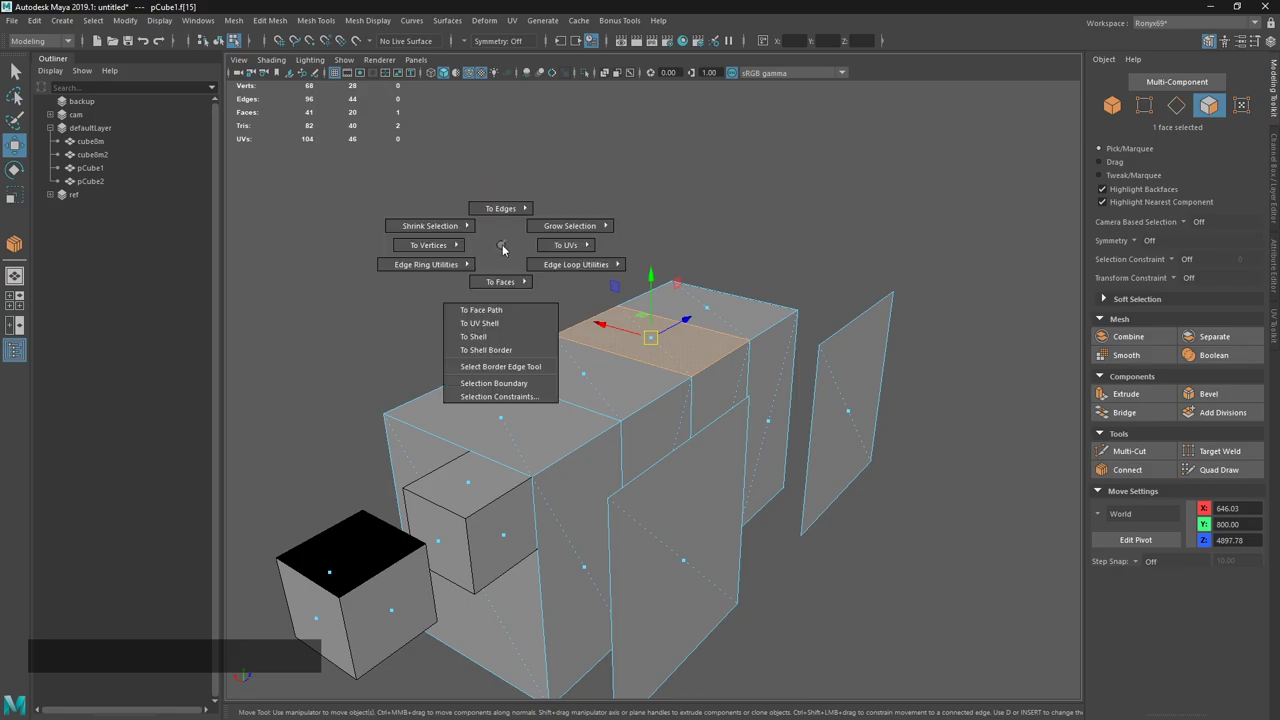
key(shift+.)
click(661, 333)
key(shift+,)
click(602, 381)
click(665, 341)
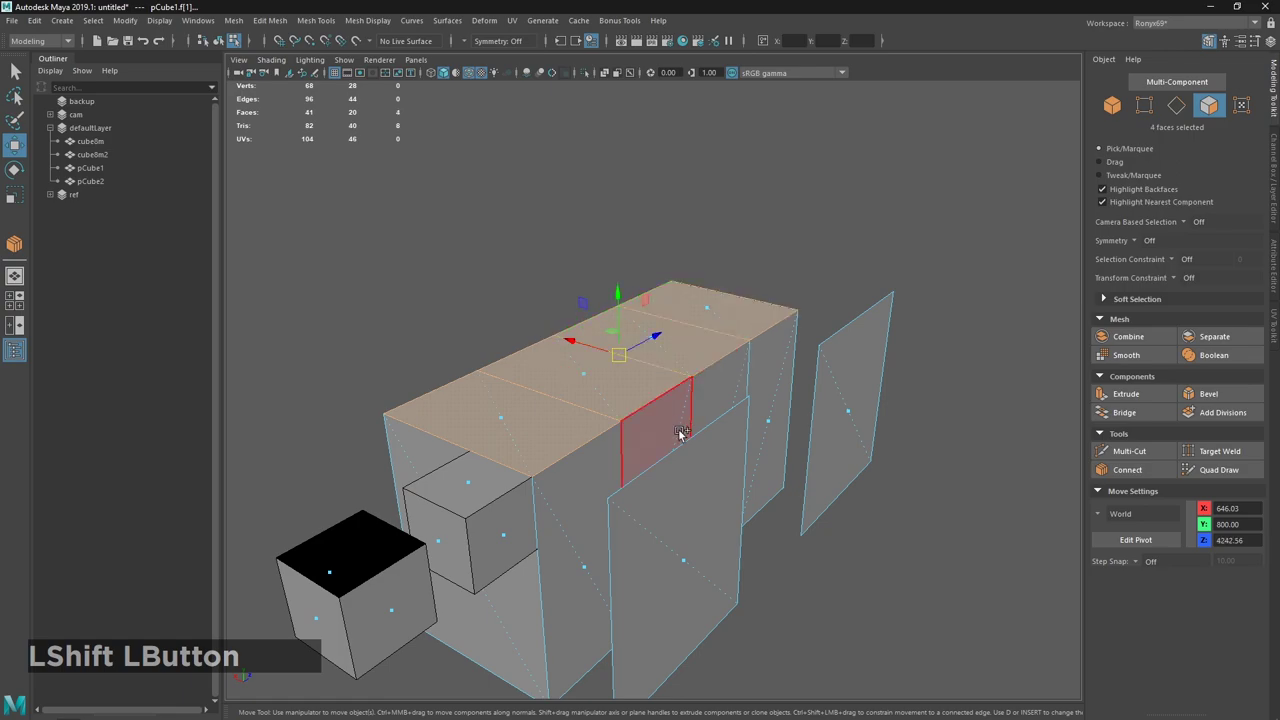
key(shift+,)
click(650, 362)
click(666, 379)
key(ctrl+z)
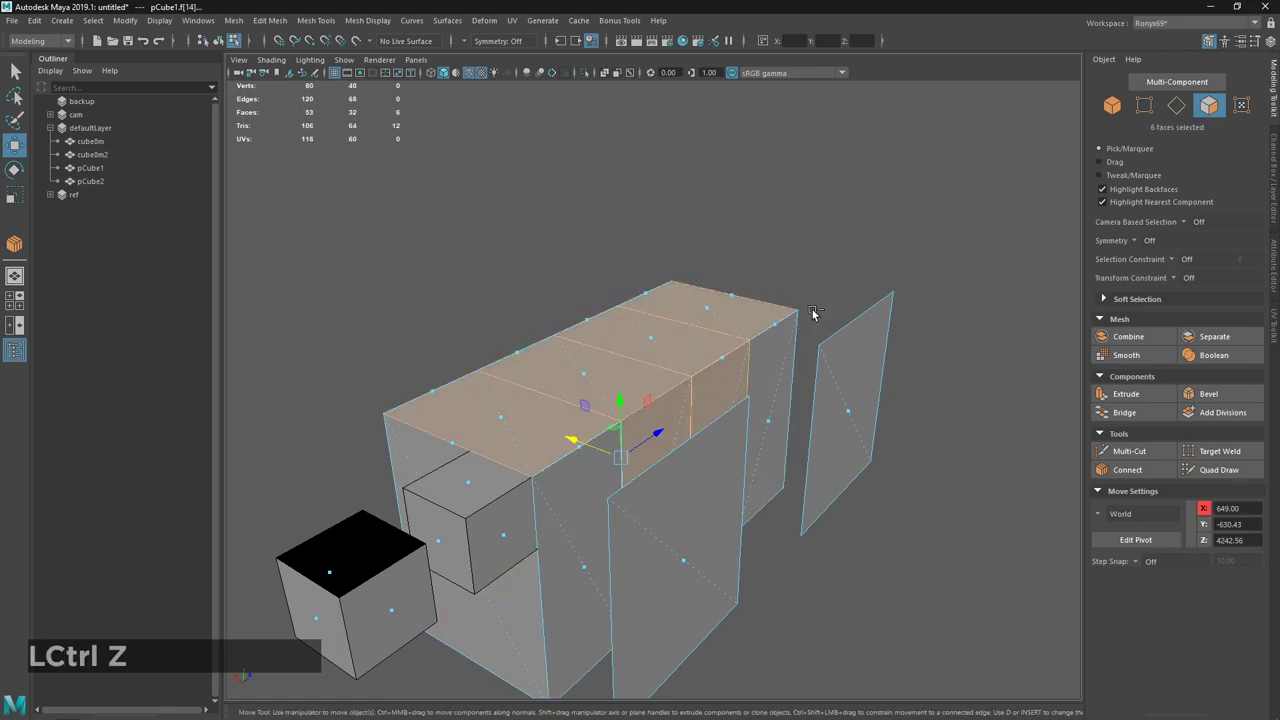
key(`)
click(786, 260)
key(alt+Tab)
click(569, 326)
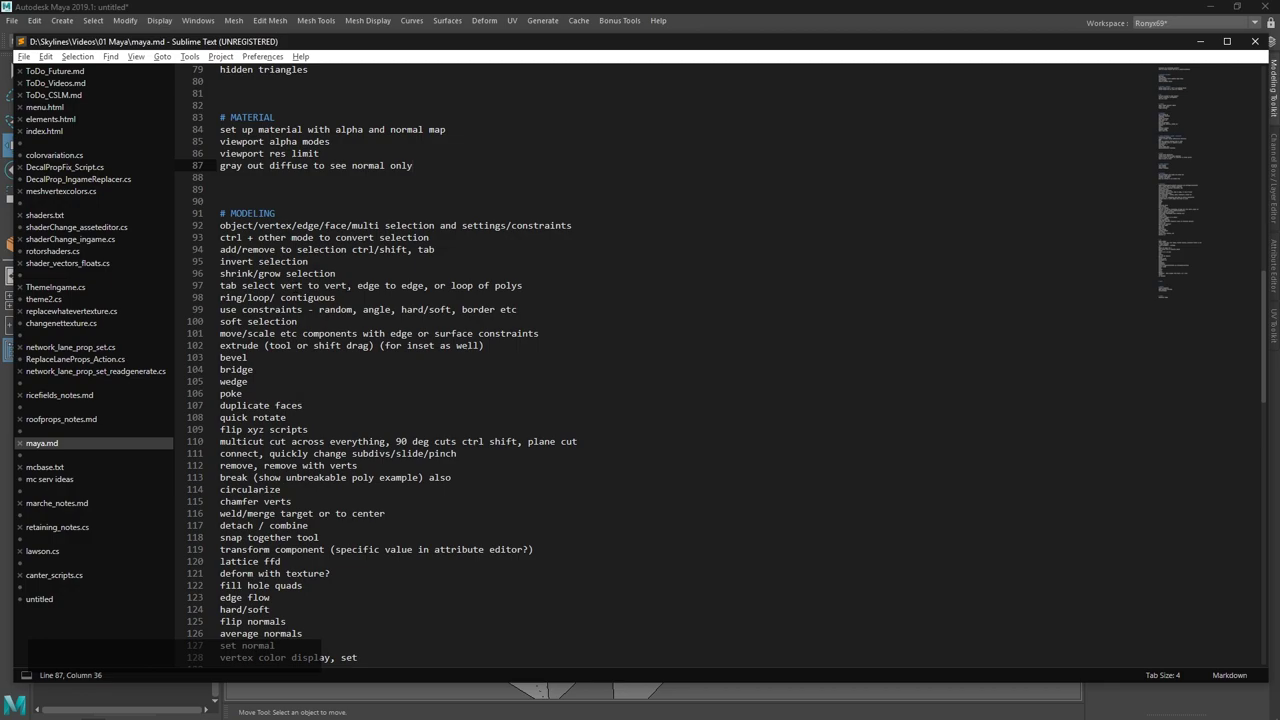
click(510, 7)
key(1)
Switch through vertex, edge and face modes and select an edge on the box's top.
click(548, 459)
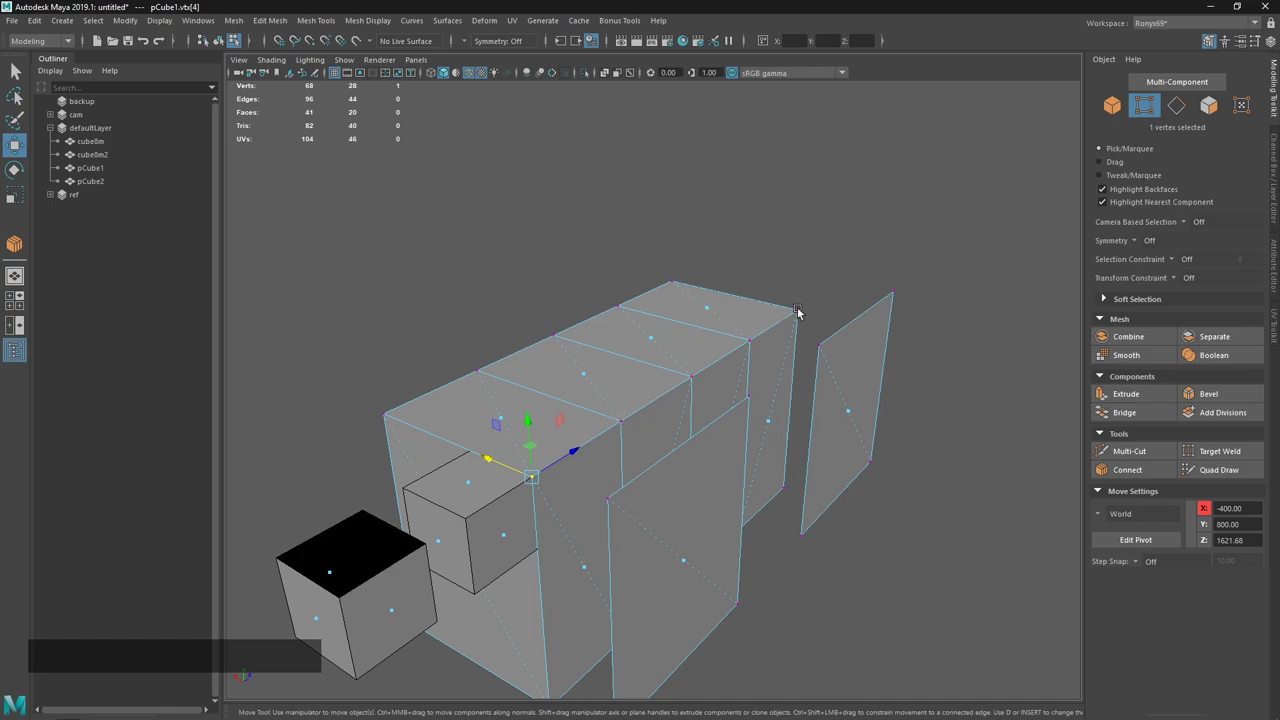
click(797, 319)
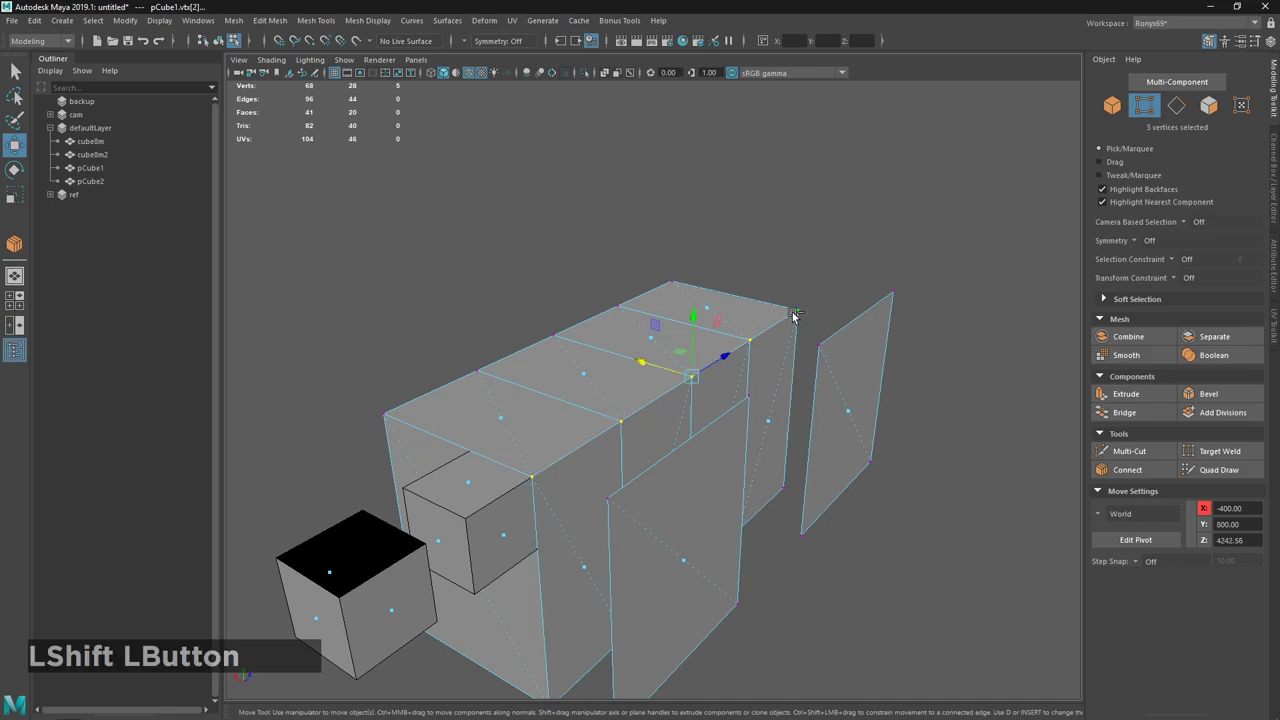
click(614, 466)
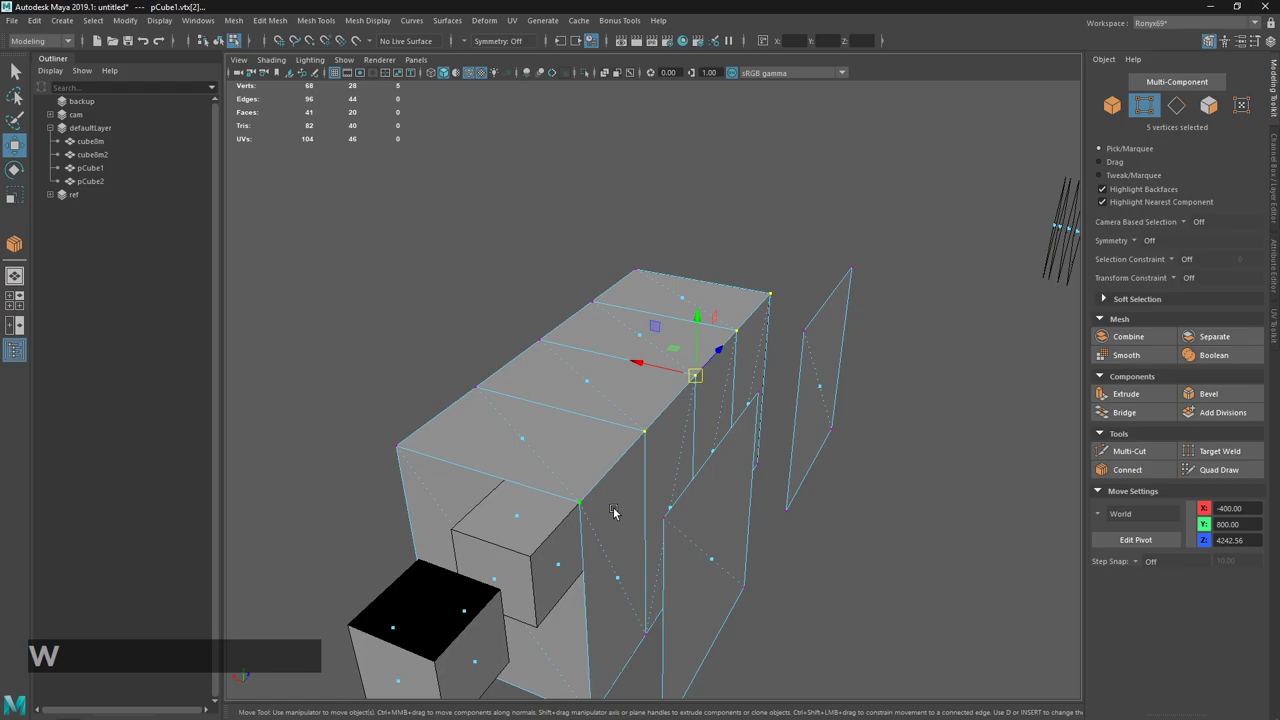
click(614, 487)
click(739, 444)
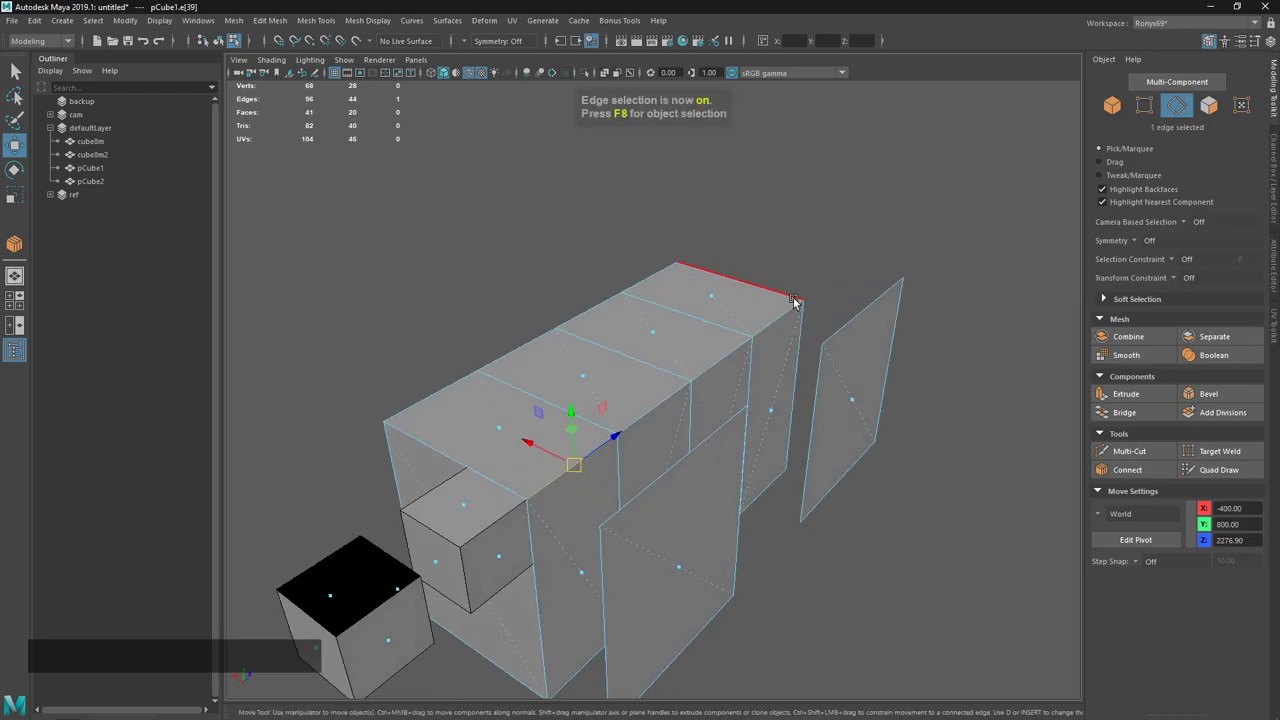
click(797, 338)
right_click(795, 345)
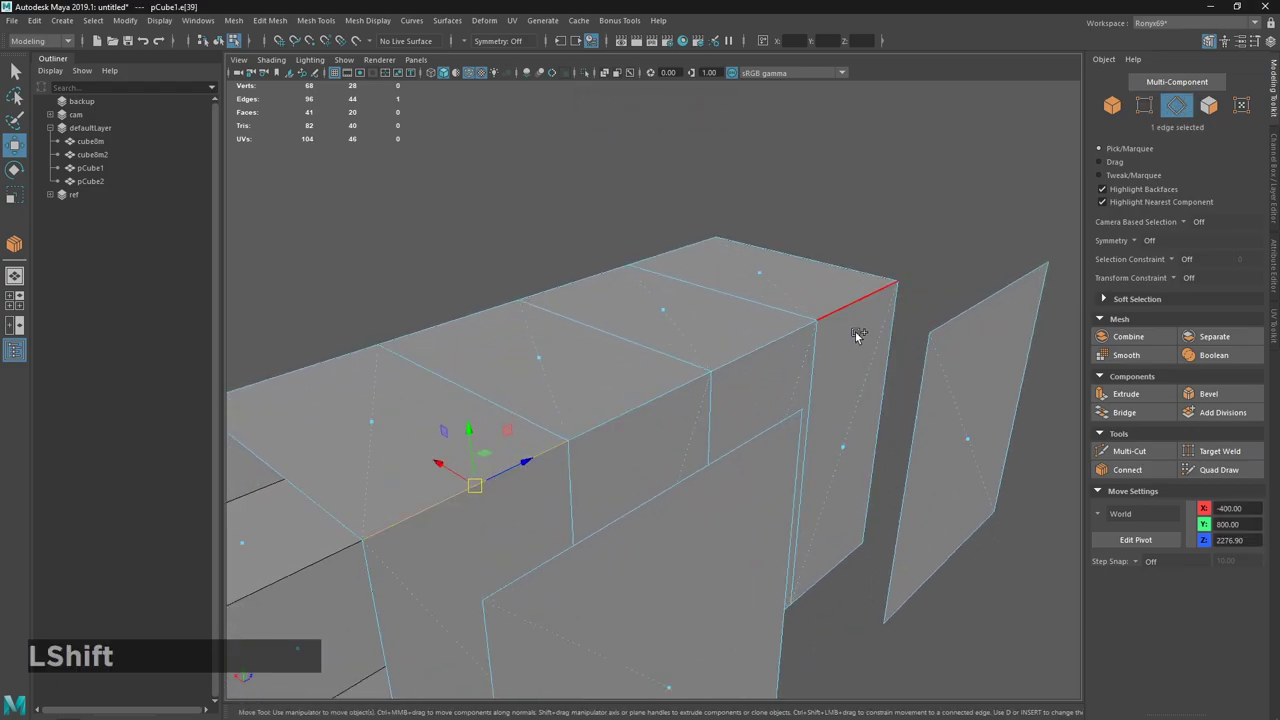
click(848, 318)
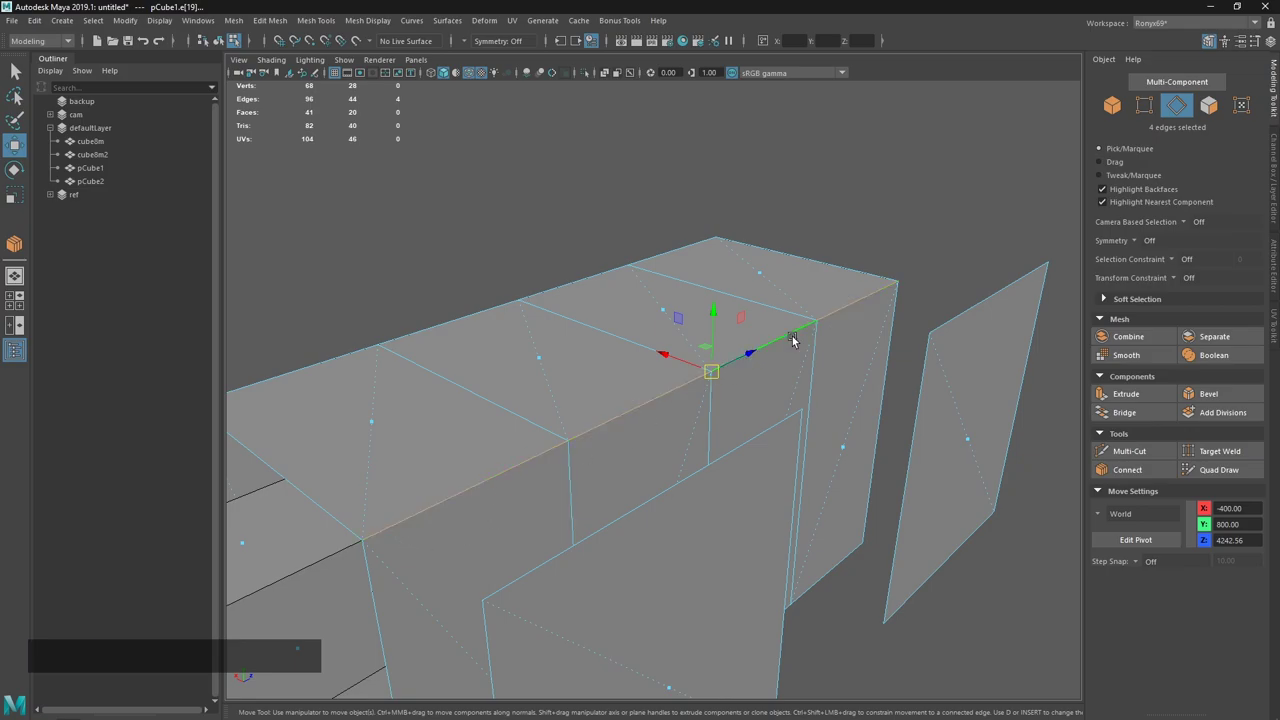
Insert lengthwise edge loops with Multi-Cut so the top becomes a grid of smaller faces.
click(410, 461)
click(743, 278)
right_click(782, 387)
click(630, 388)
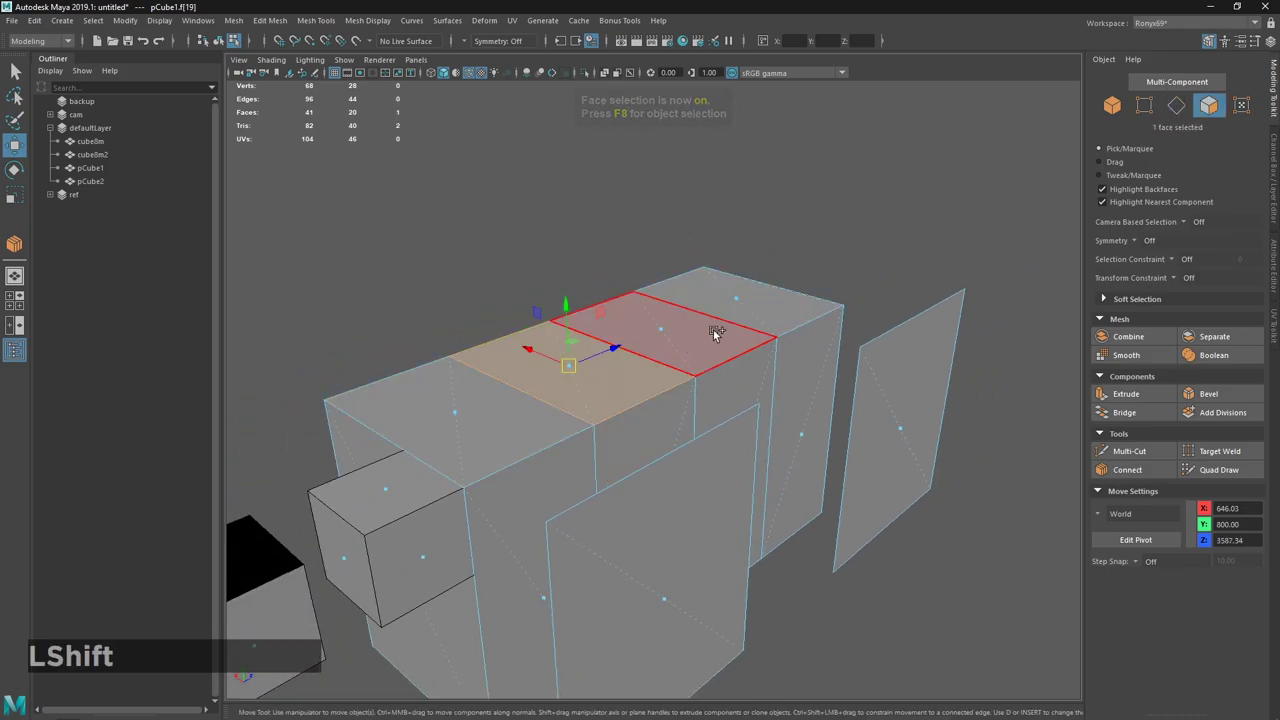
click(819, 304)
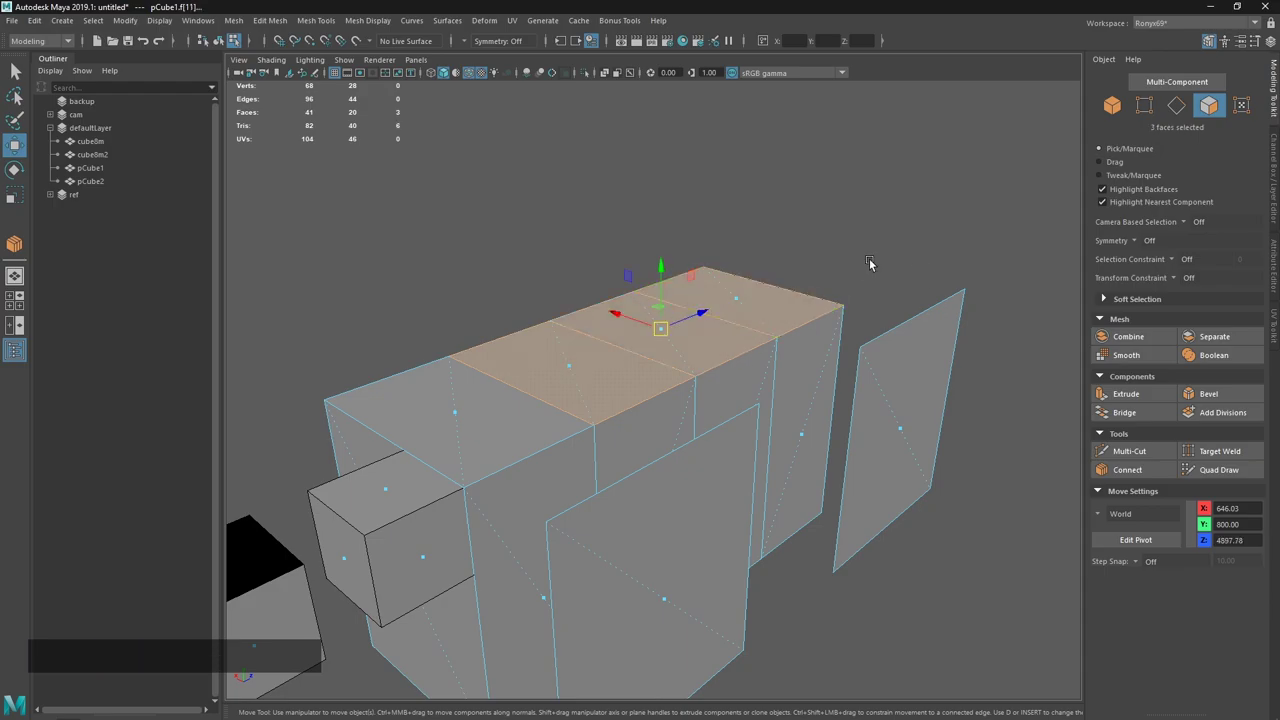
key(alt+Tab)
click(634, 2)
click(618, 411)
click(698, 485)
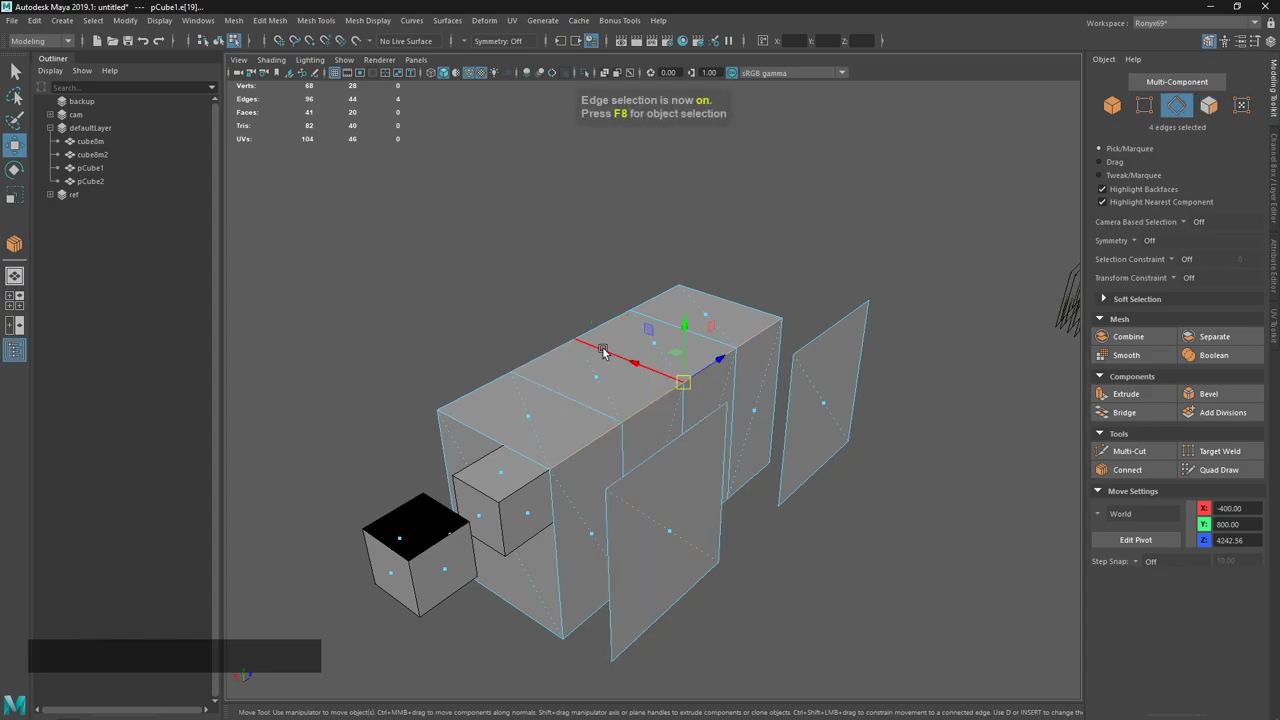
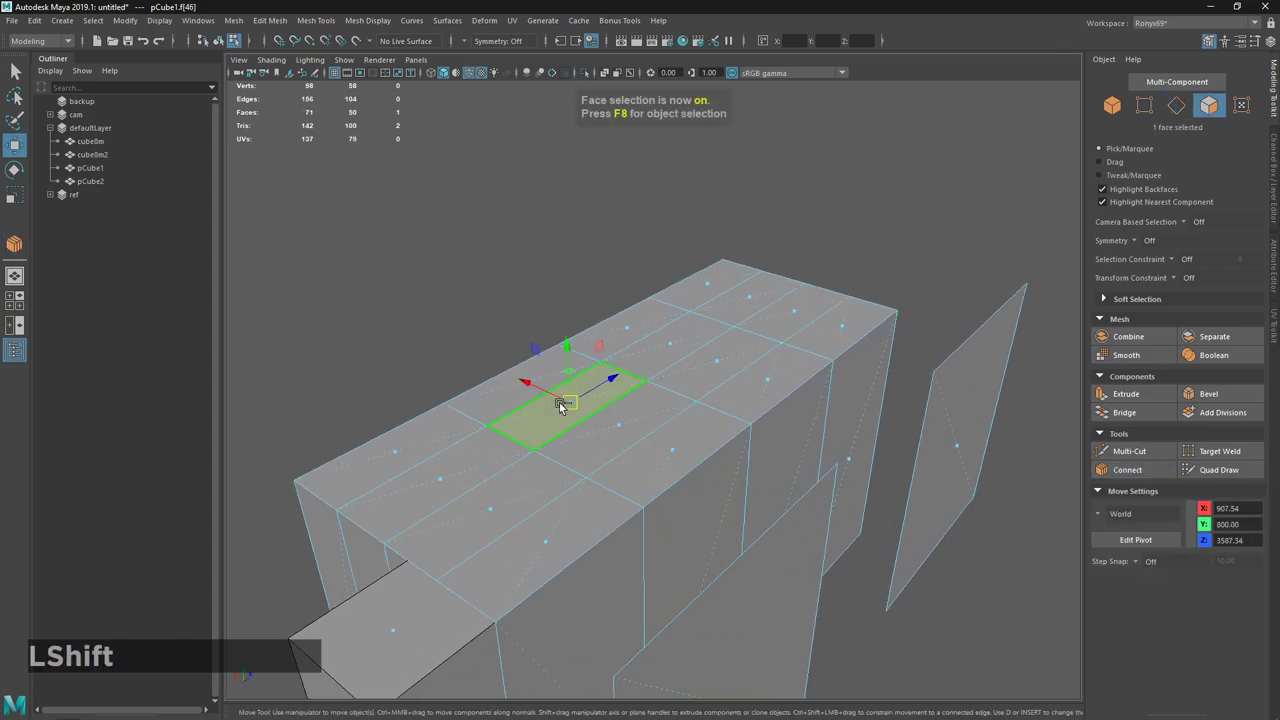
Pick individual faces on pCube1's top in face mode, trying single and double-click selection.
click(659, 470)
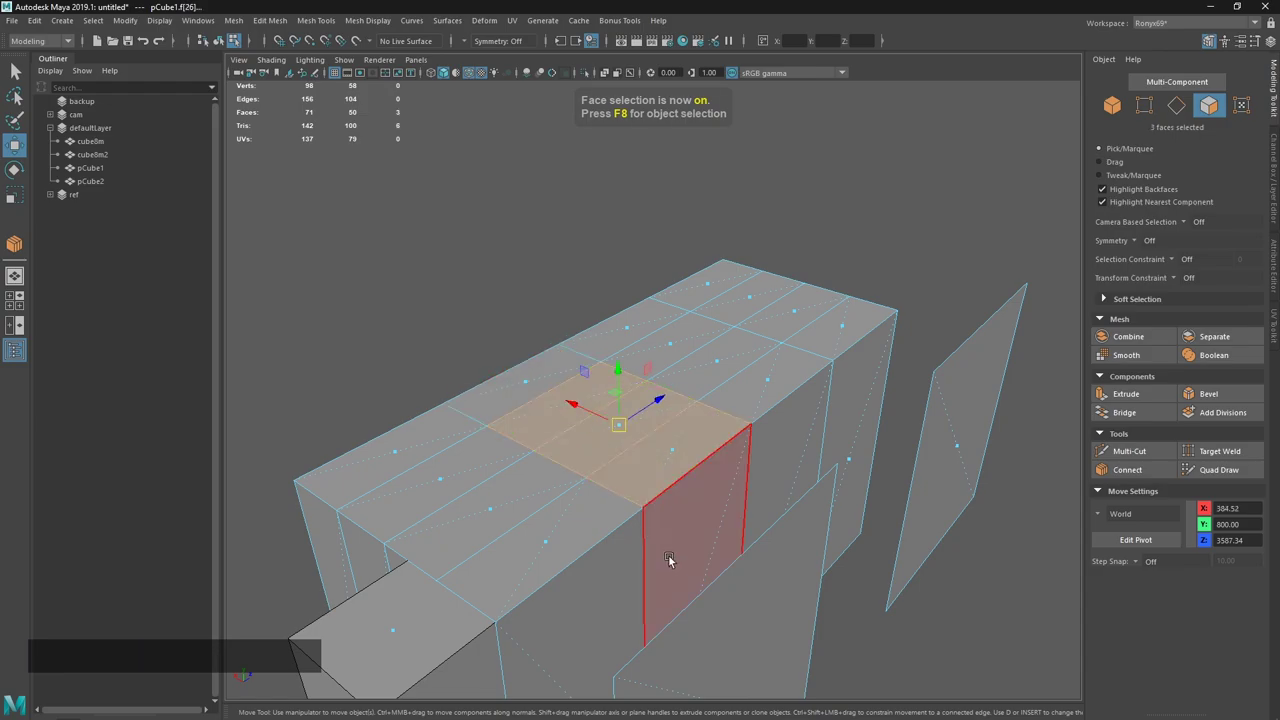
click(612, 449)
click(781, 448)
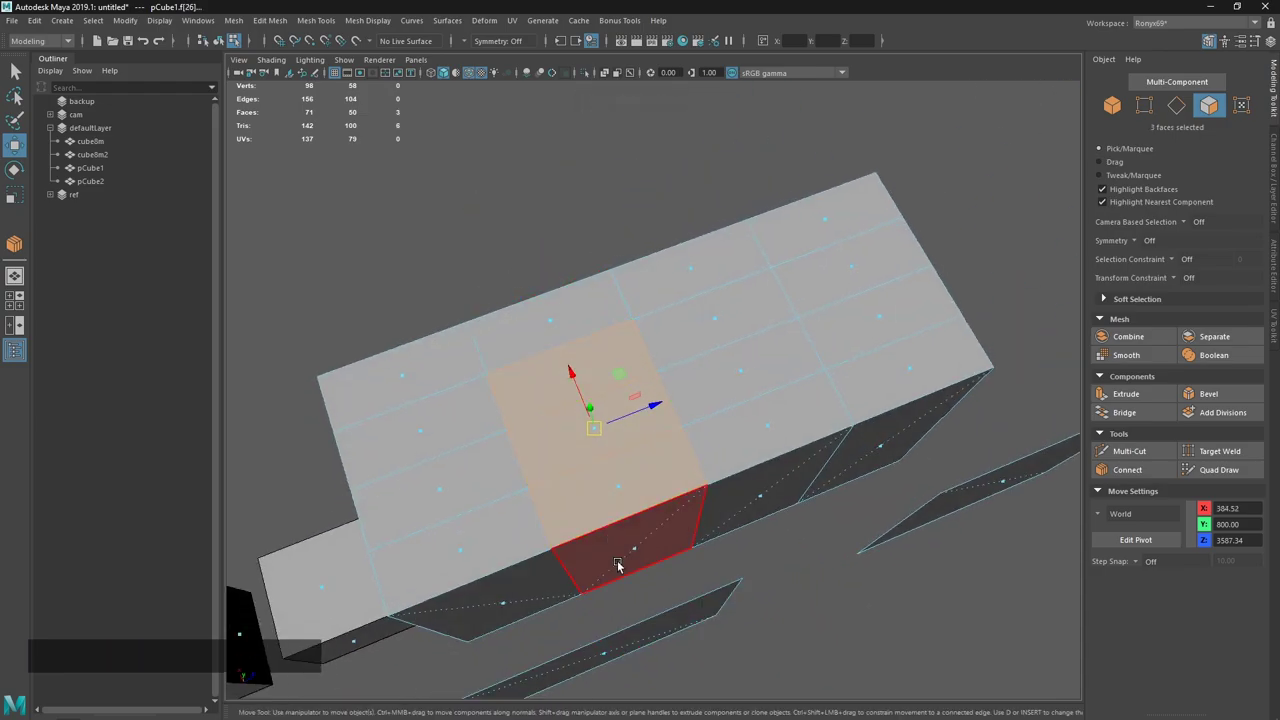
click(614, 446)
click(548, 422)
click(548, 442)
key(Tab)
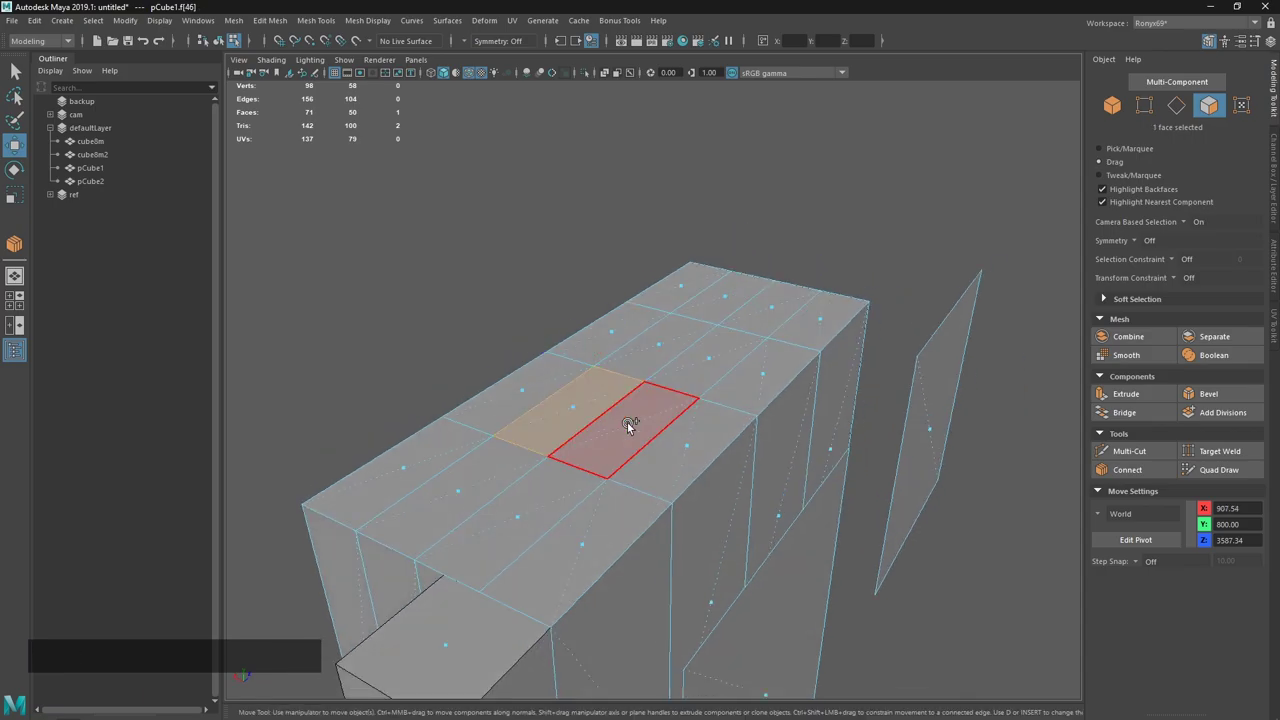
key(Tab)
double_click(633, 428)
click(609, 437)
key(Tab)
double_click(696, 379)
click(709, 450)
right_click(699, 522)
click(674, 421)
Bring up the selection commands for the chosen top face via the marking menu and Select menu.
right_click(511, 294)
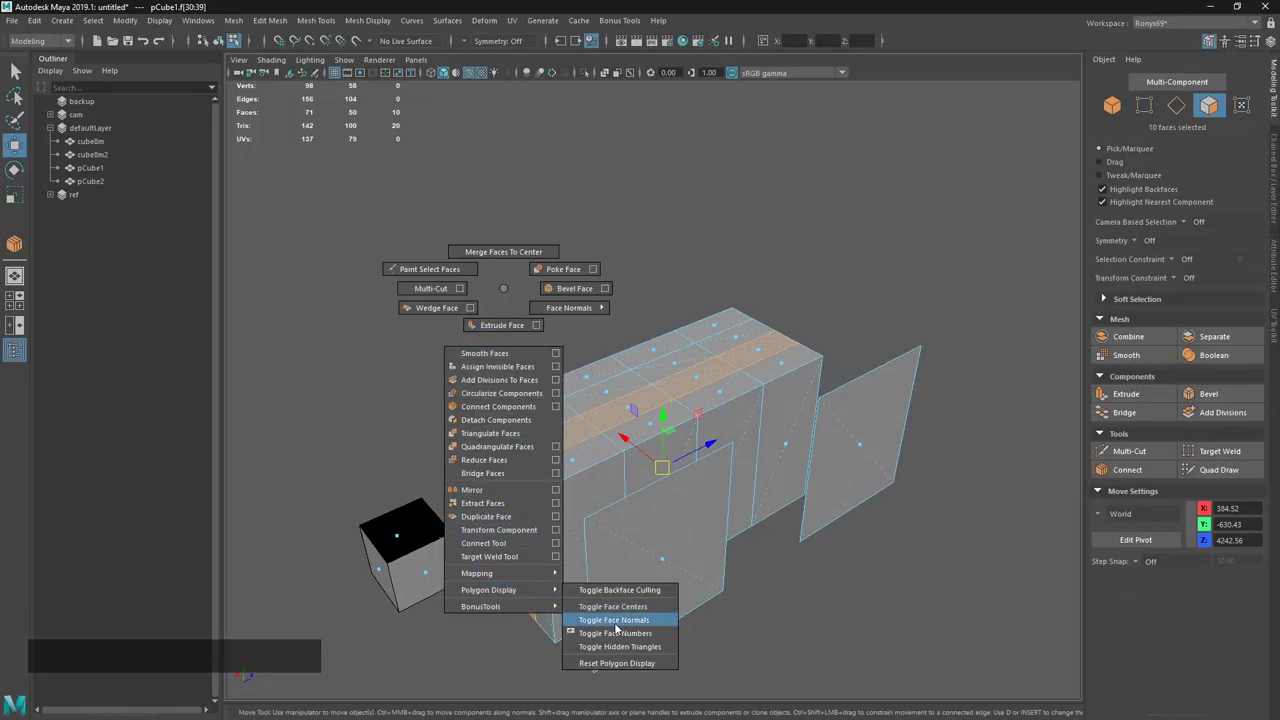
click(544, 369)
right_click(547, 367)
key(`)
click(504, 280)
click(656, 435)
key(alt+Tab)
click(597, 324)
double_click(590, 422)
click(663, 477)
click(695, 429)
click(787, 445)
right_click(747, 222)
right_click(747, 222)
right_click(747, 222)
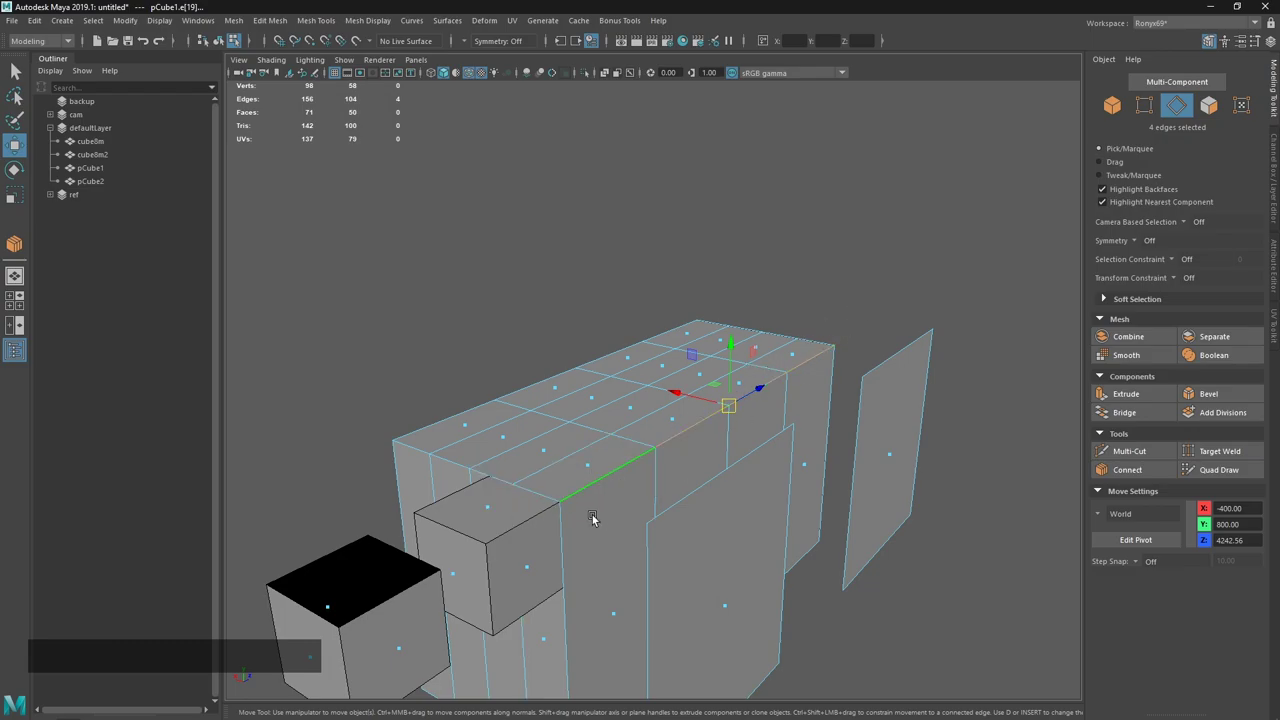
Select a single edge on the block's top and return to the modeling notes.
click(583, 533)
click(599, 507)
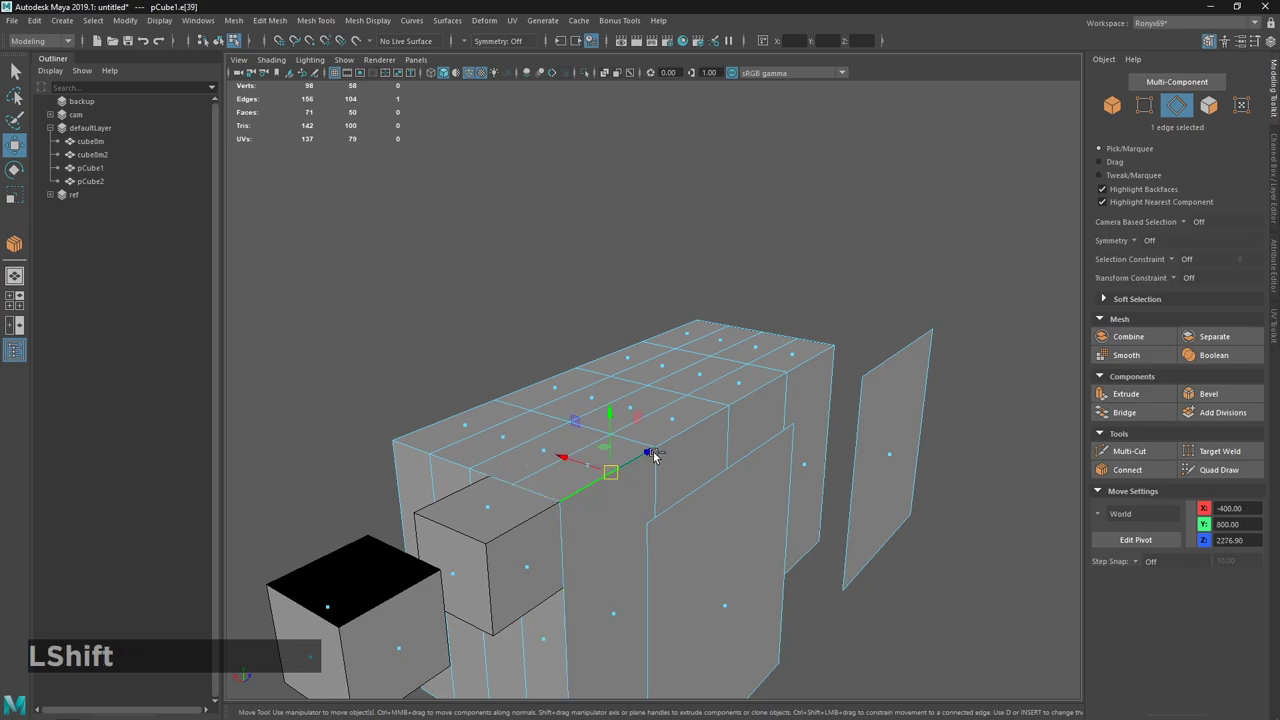
click(697, 513)
middle_click(698, 491)
click(699, 433)
key(alt+Tab)
click(592, 319)
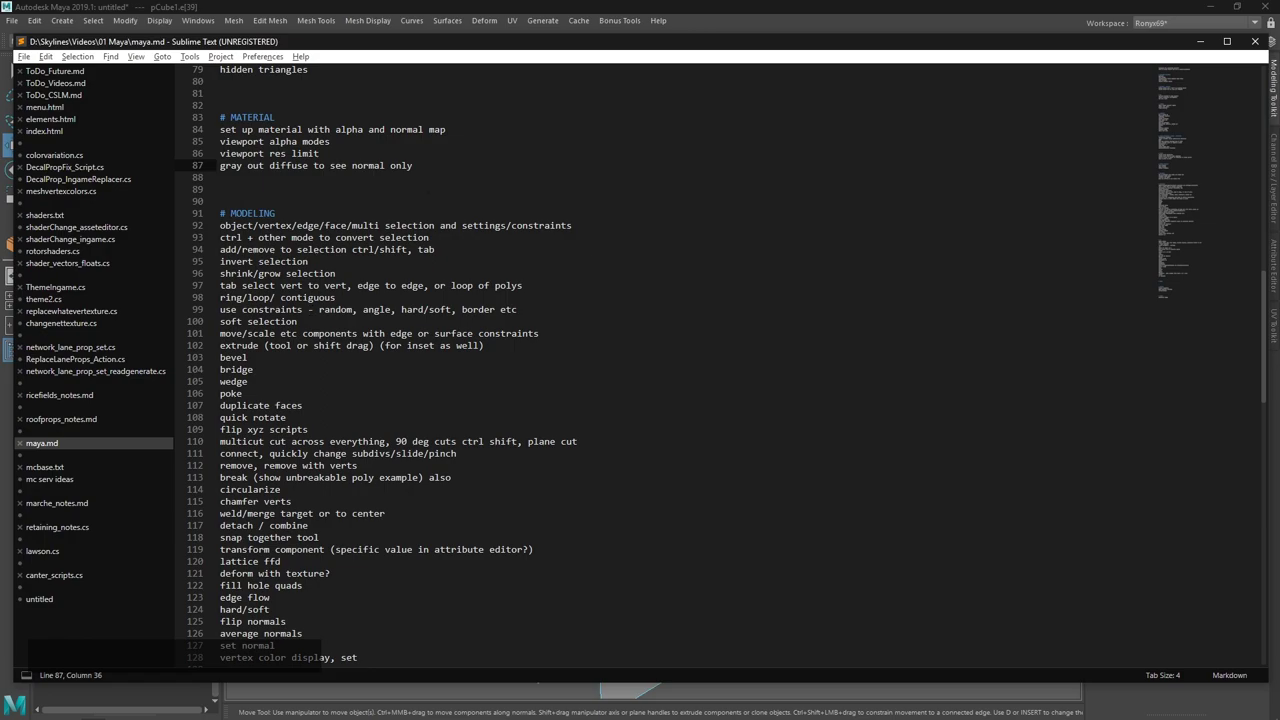
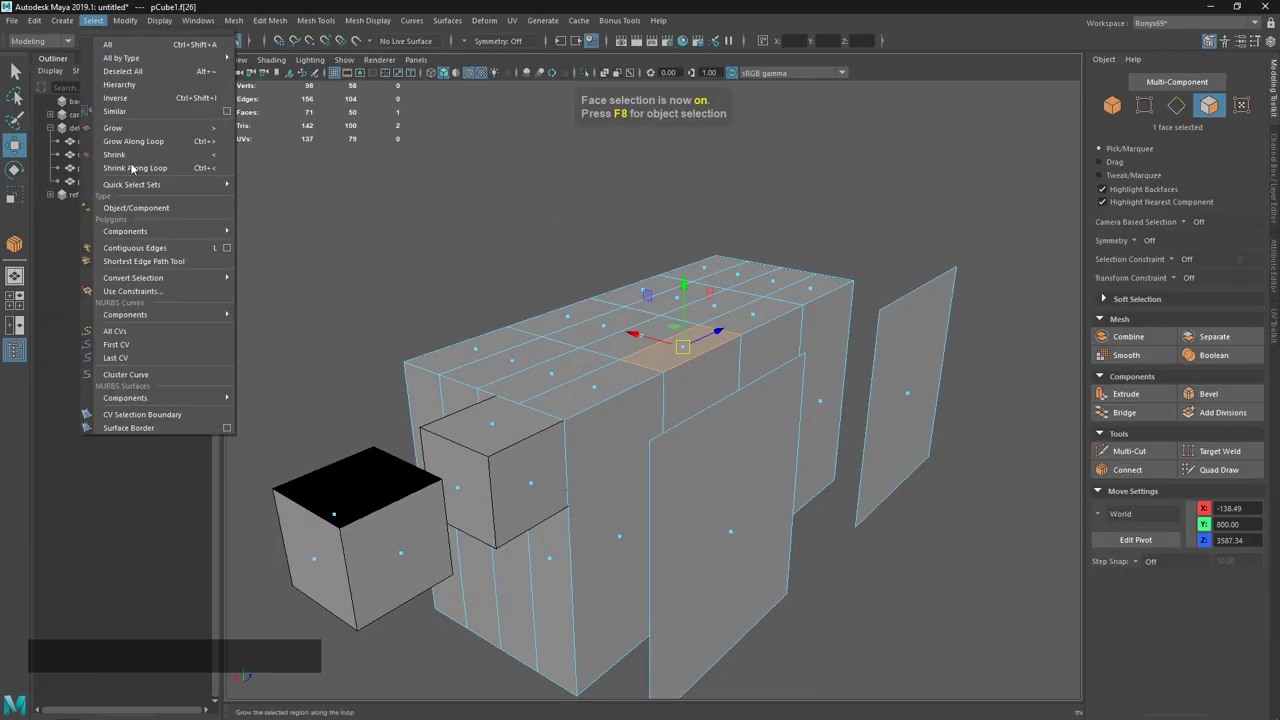
In Select > Use Constraints, limit face selection to Location Inside and test it on pCube1.
click(164, 295)
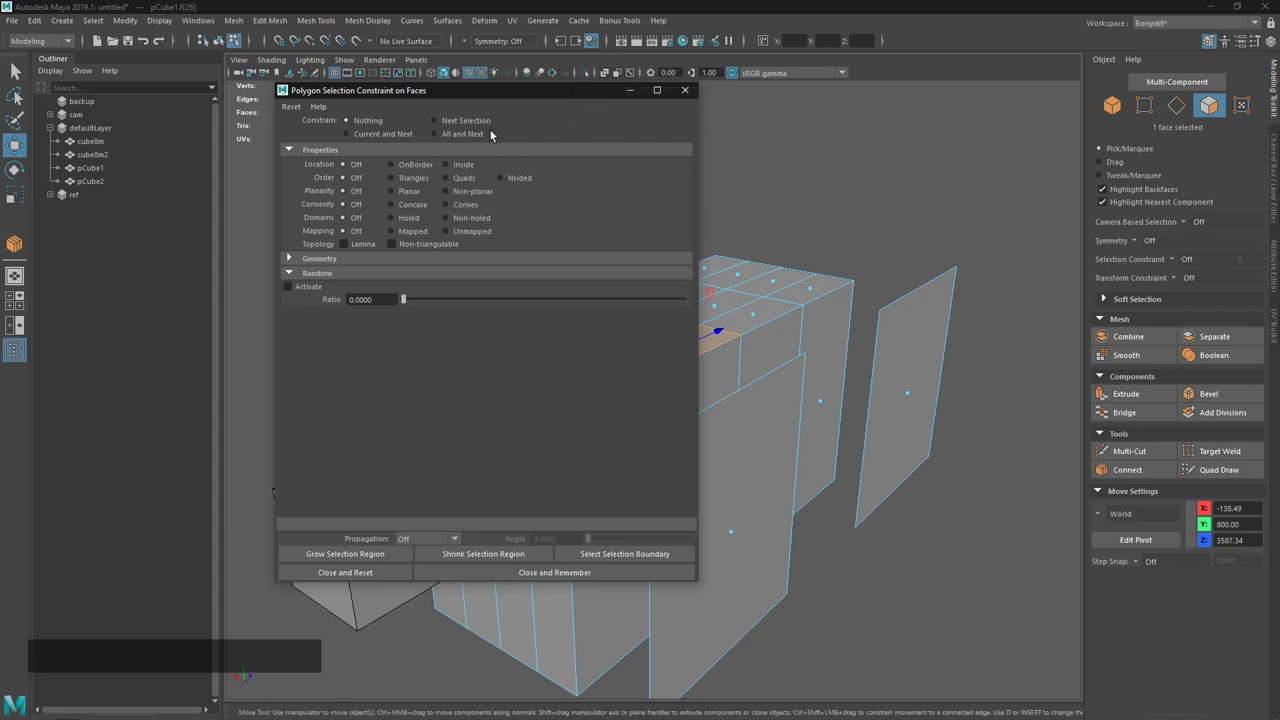
click(461, 141)
click(511, 98)
middle_click(671, 310)
right_click(716, 378)
middle_click(714, 353)
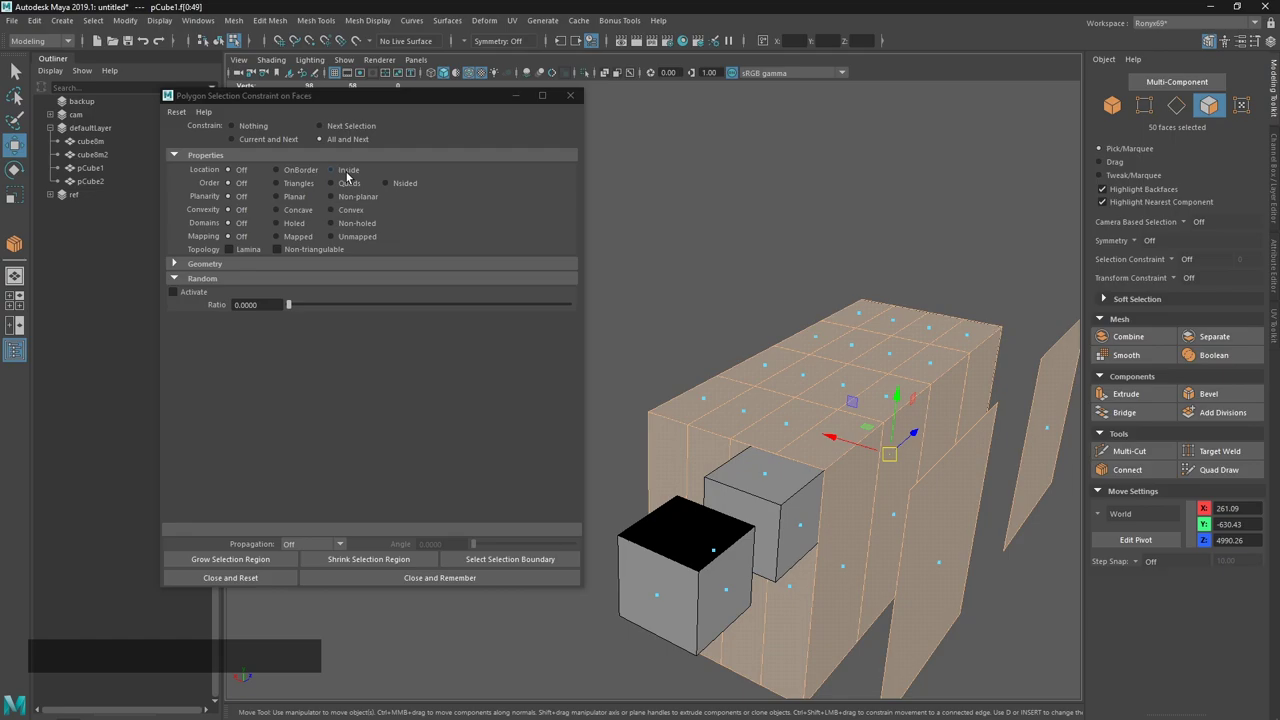
middle_click(906, 376)
click(368, 169)
middle_click(827, 481)
right_click(865, 482)
click(796, 364)
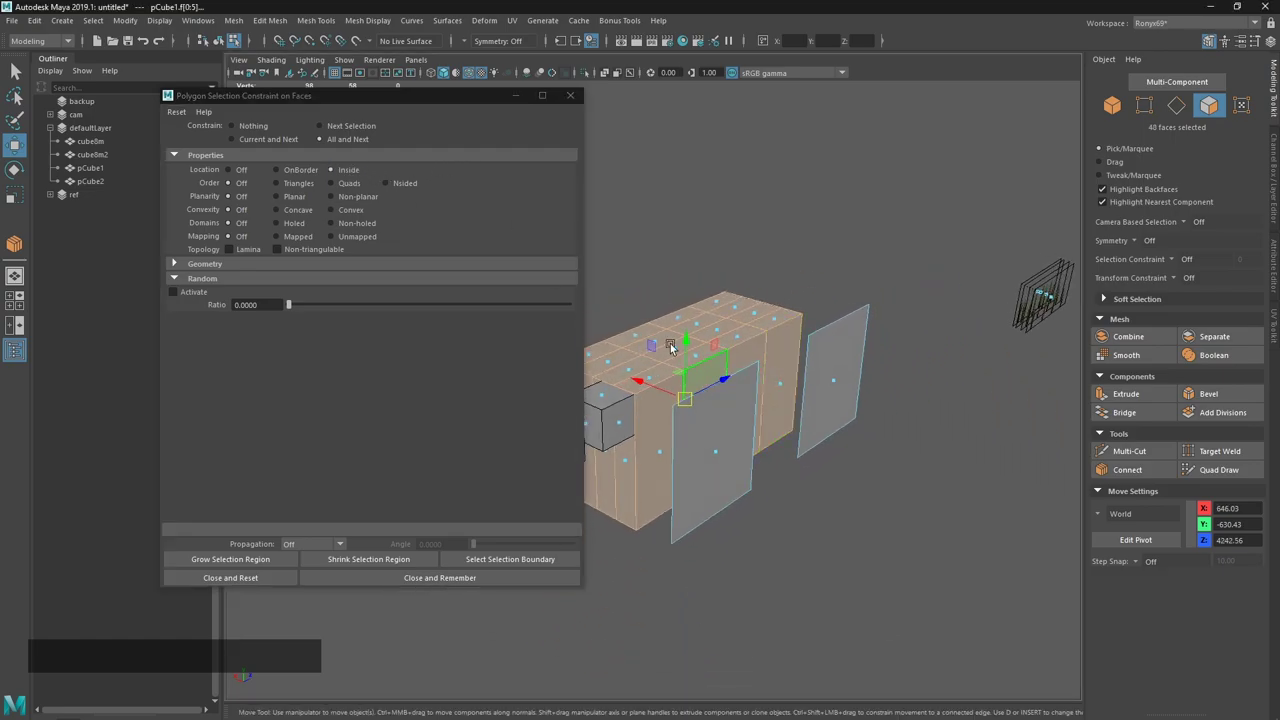
right_click(693, 388)
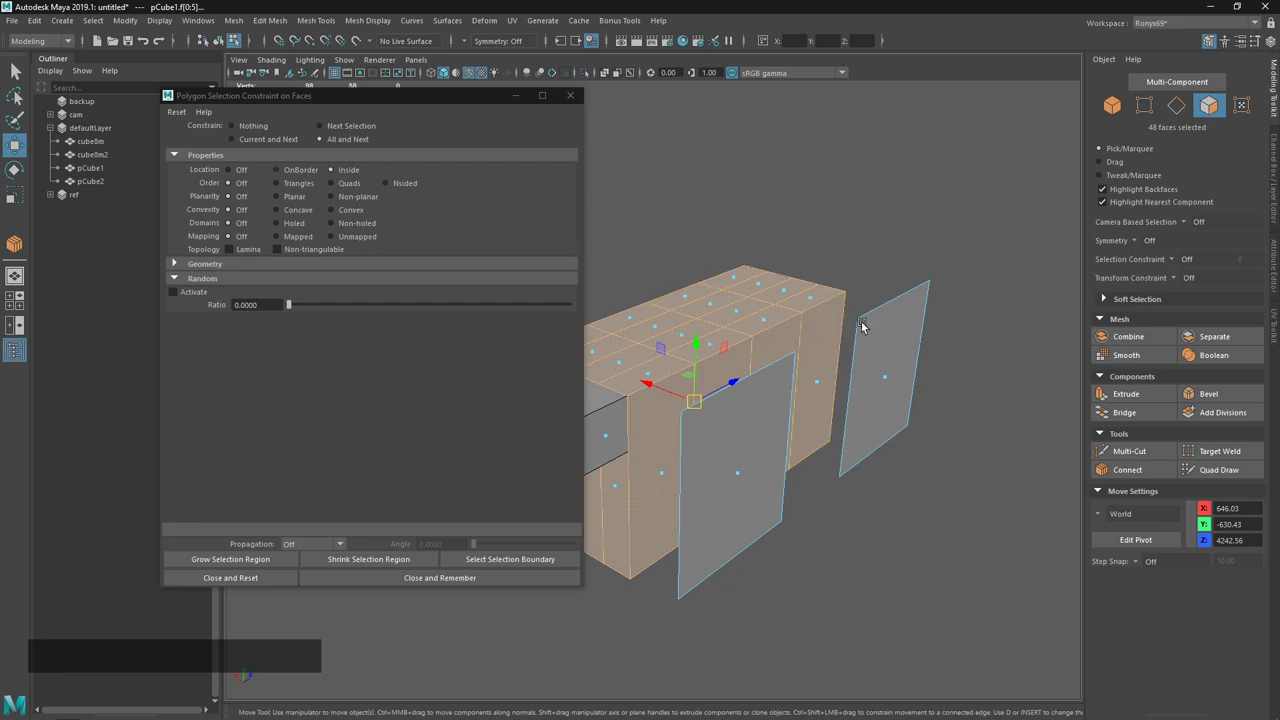
Switch the location constraint to OnBorder, test selecting border faces, then turn it off.
click(303, 175)
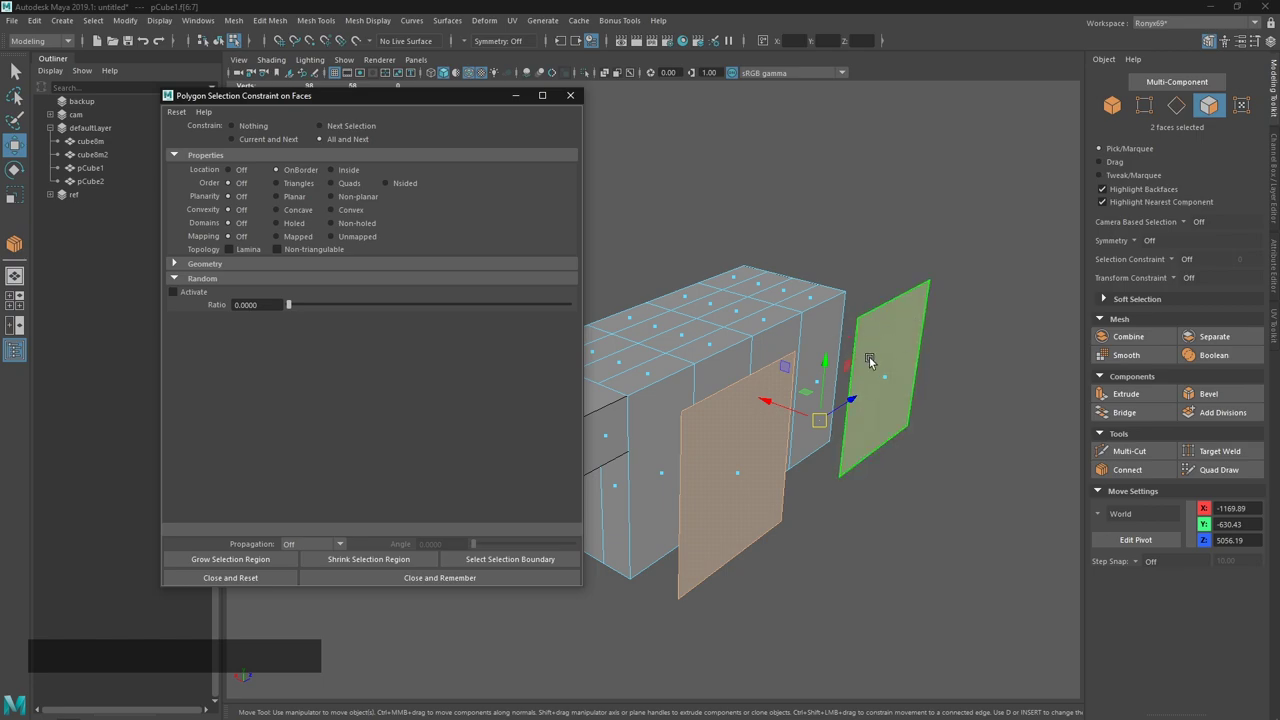
click(820, 370)
click(767, 313)
click(692, 335)
click(348, 167)
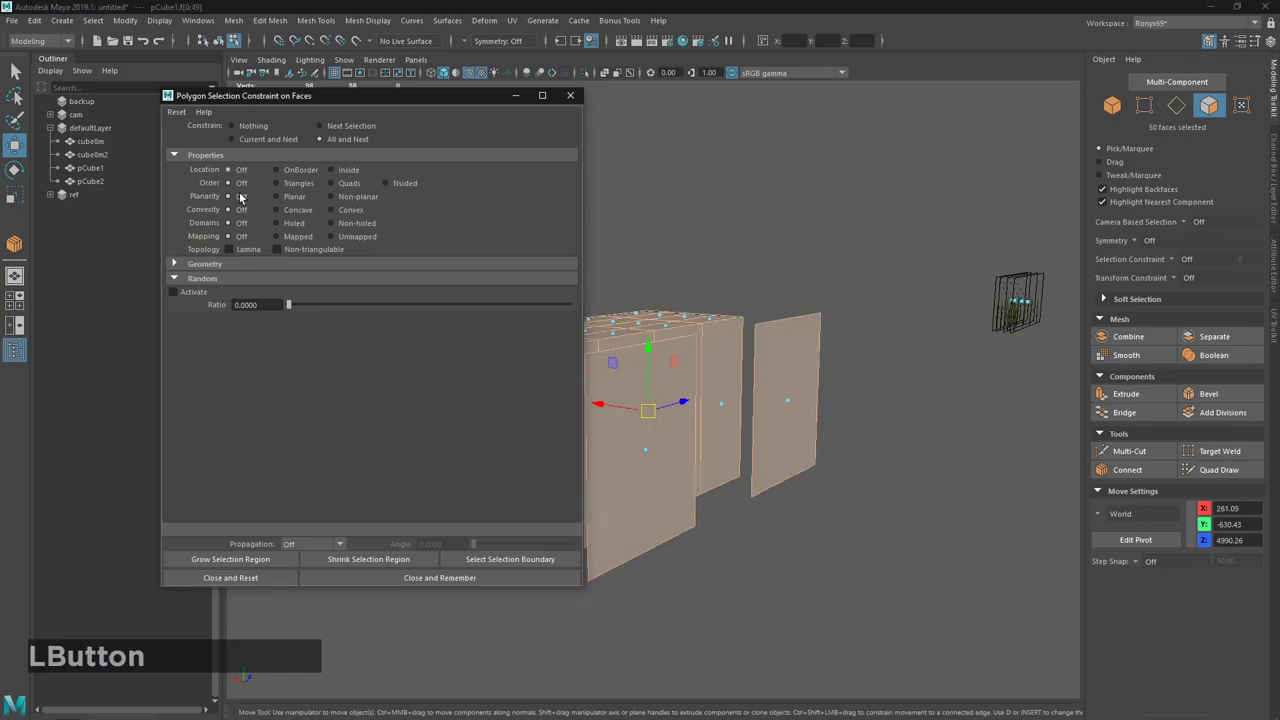
middle_click(721, 401)
Constrain faces by Geometry > Orientation, leaving four X-facing pCube1 faces selected.
click(885, 413)
click(223, 269)
click(227, 374)
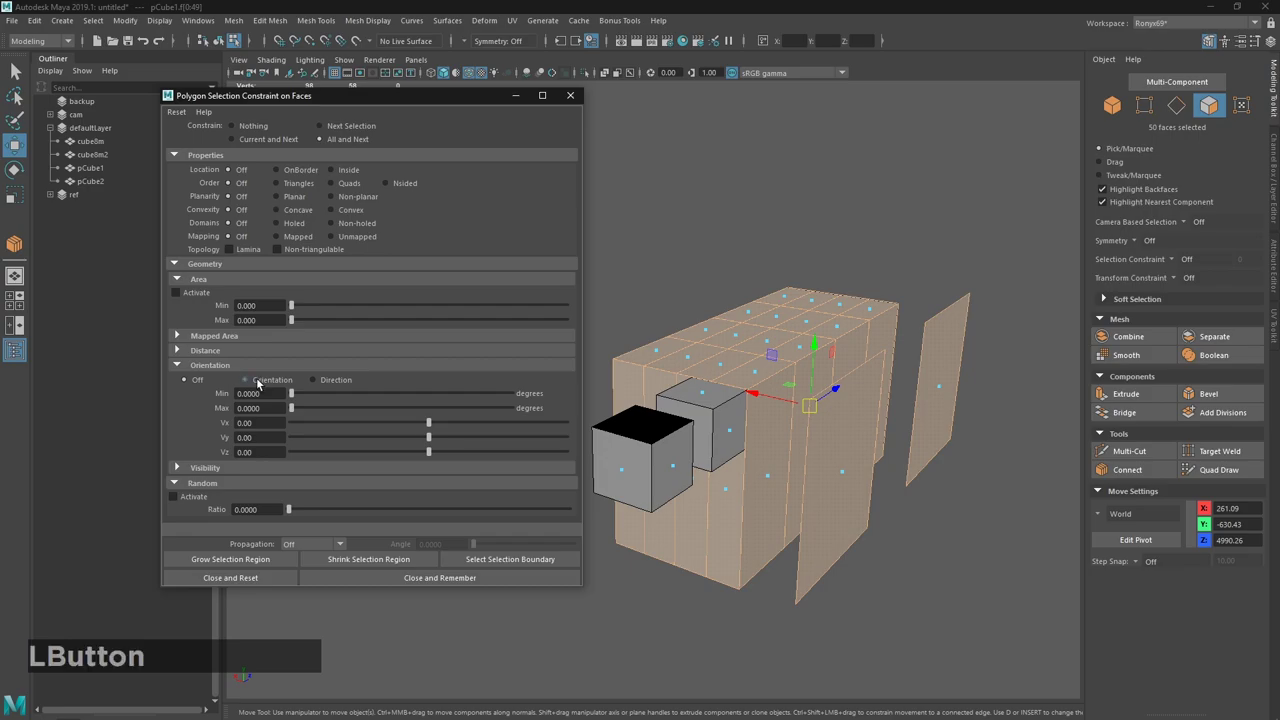
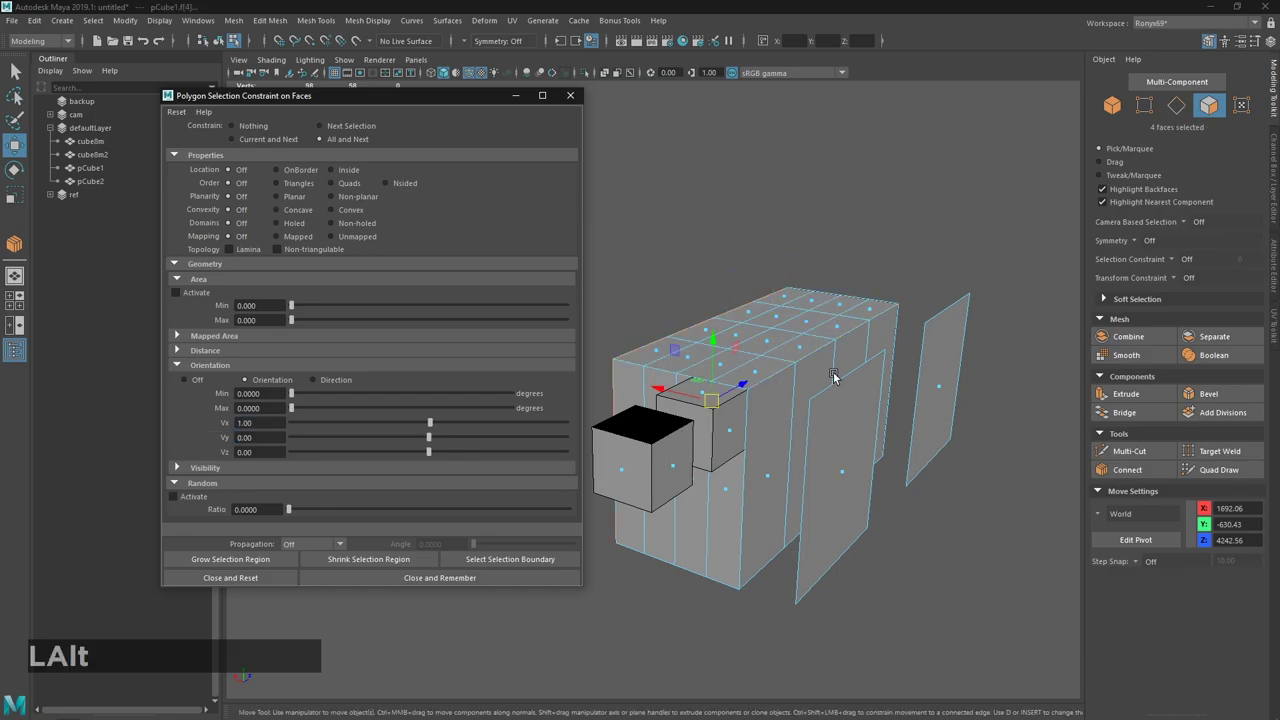
click(728, 365)
click(715, 395)
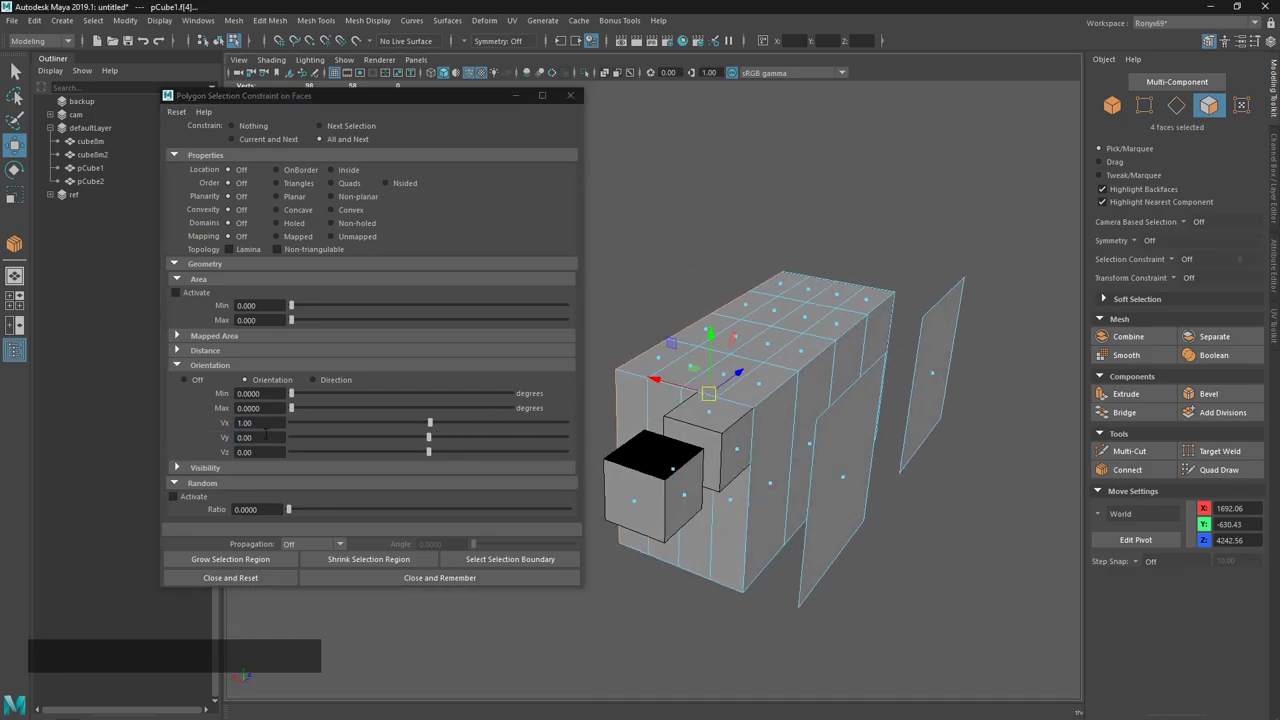
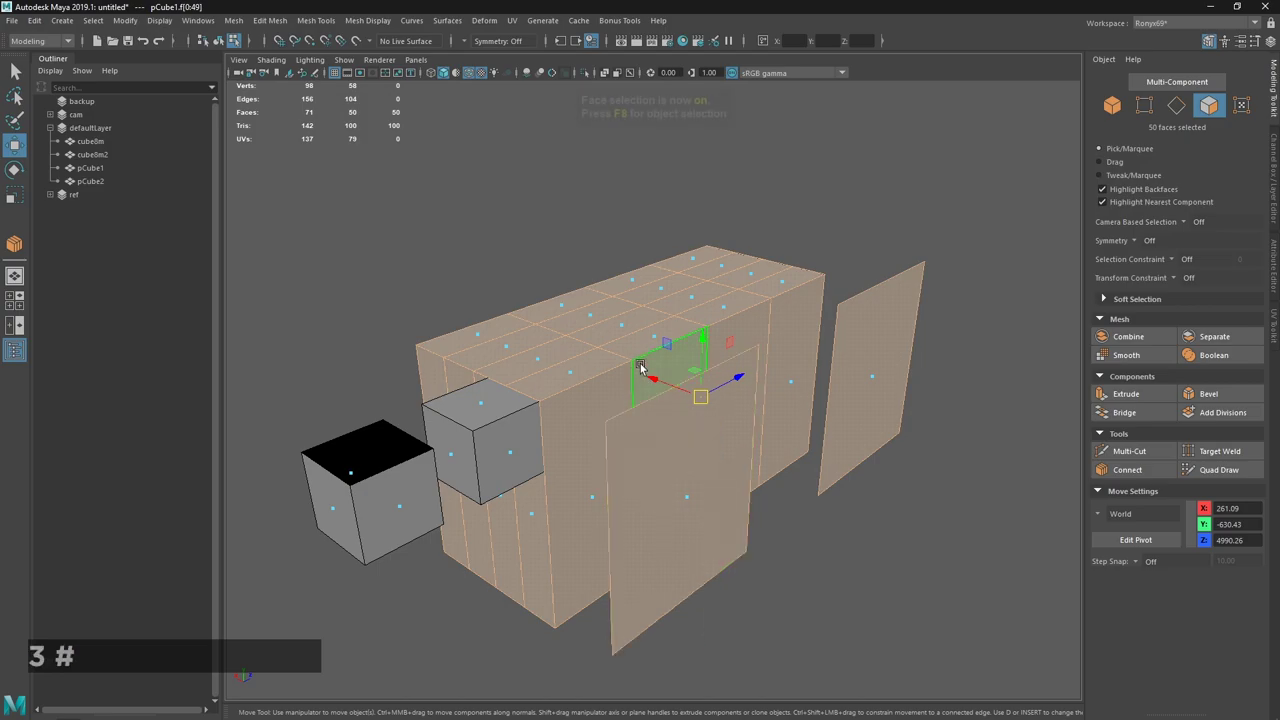
click(648, 360)
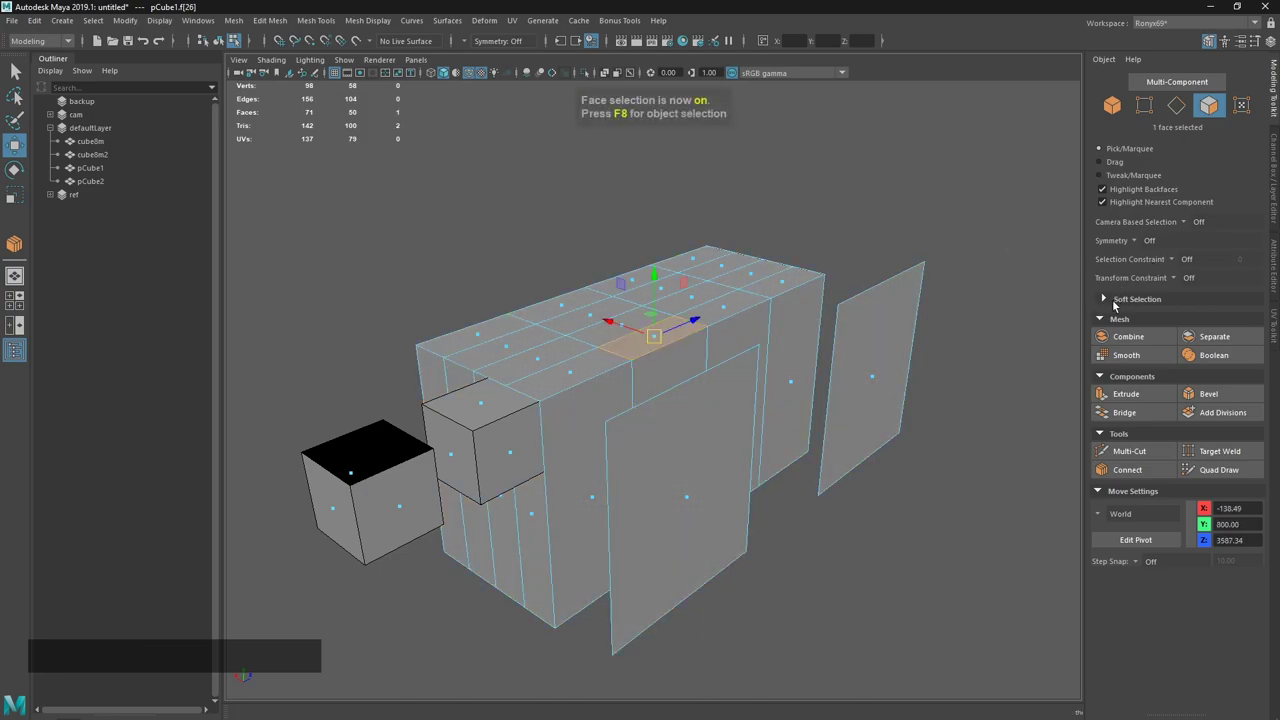
click(1112, 300)
click(1154, 318)
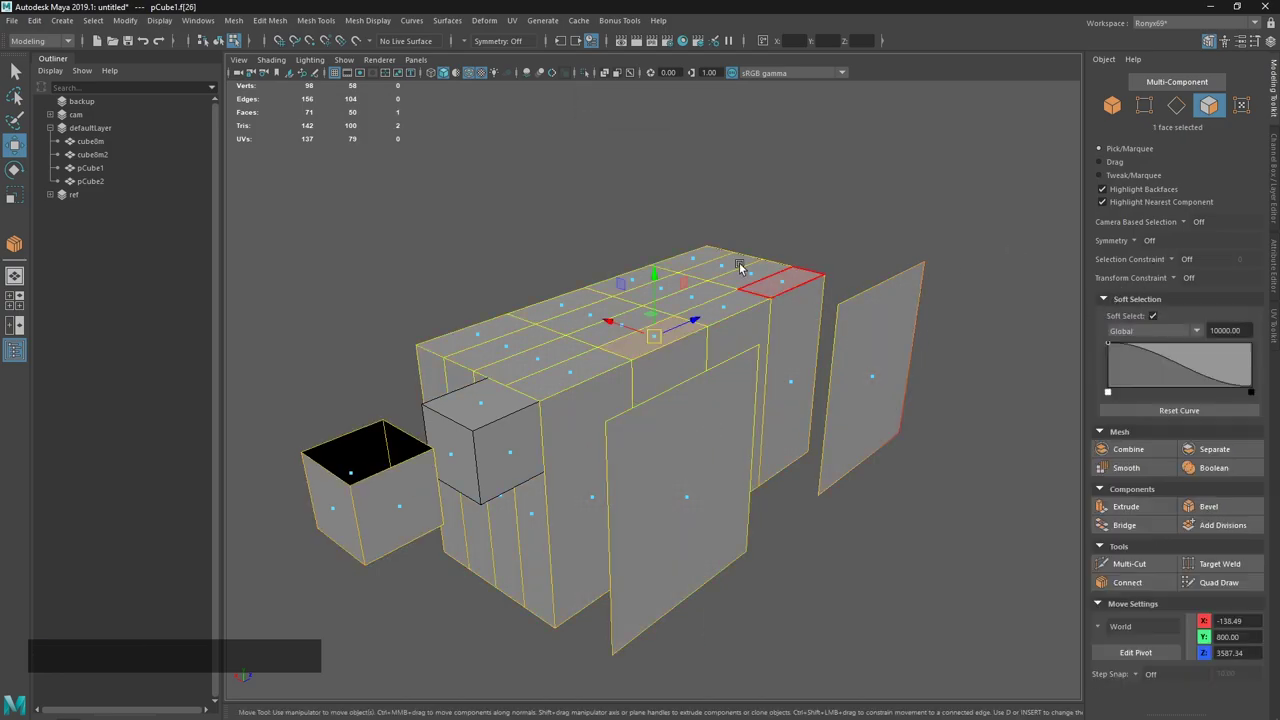
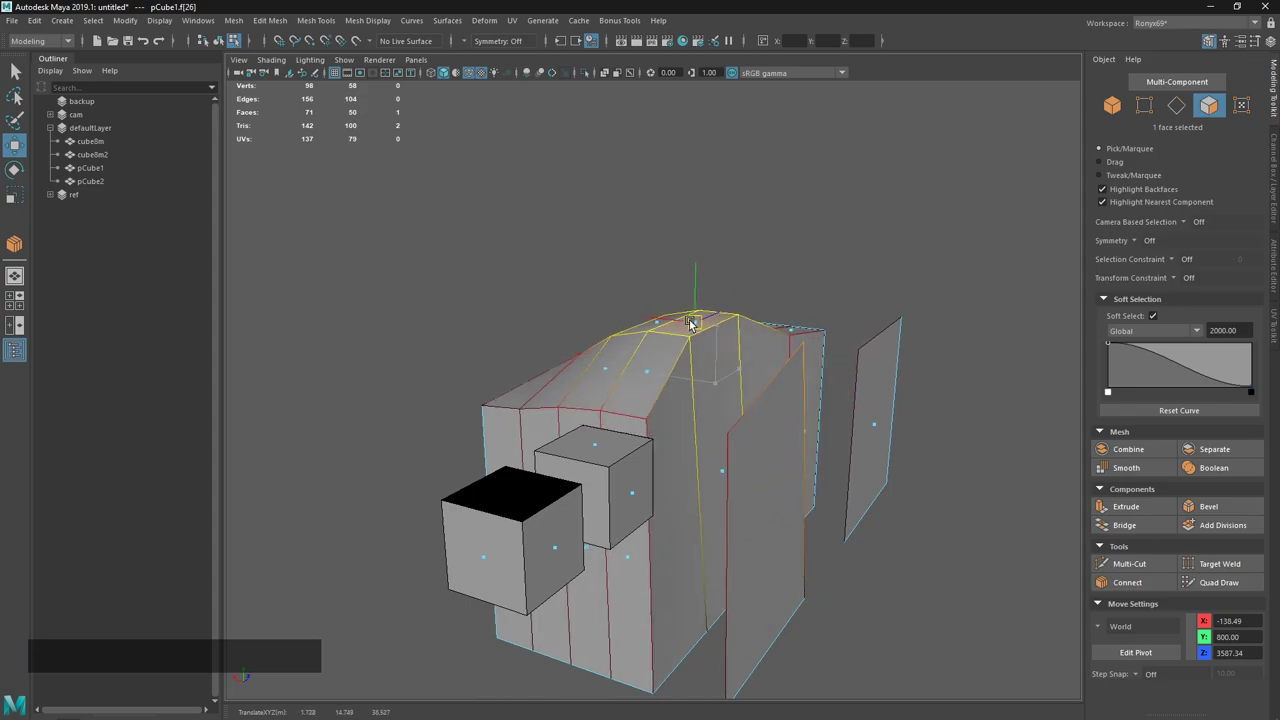
key(ctrl+z)
key(alt+Tab)
click(620, 308)
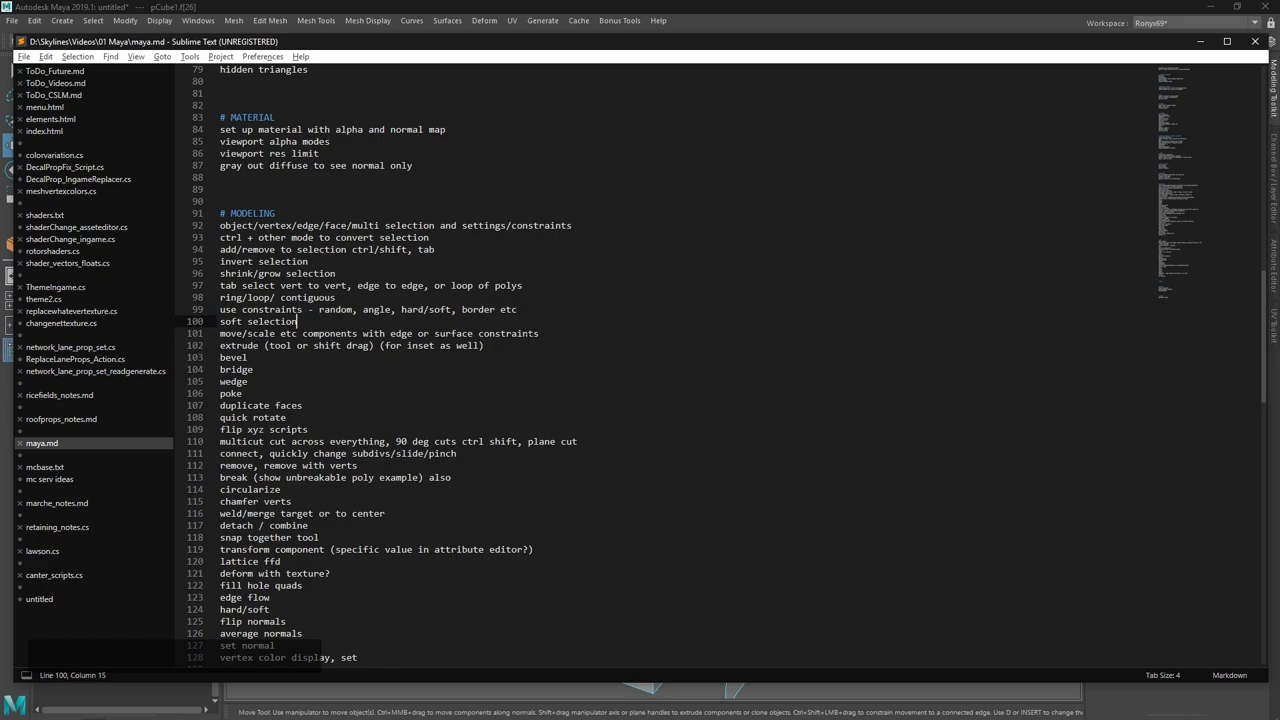
click(654, 7)
click(784, 318)
click(654, 399)
key(1)
Try moving roof vertices of pCube1 to slope the top, undoing each unsatisfactory move.
click(598, 393)
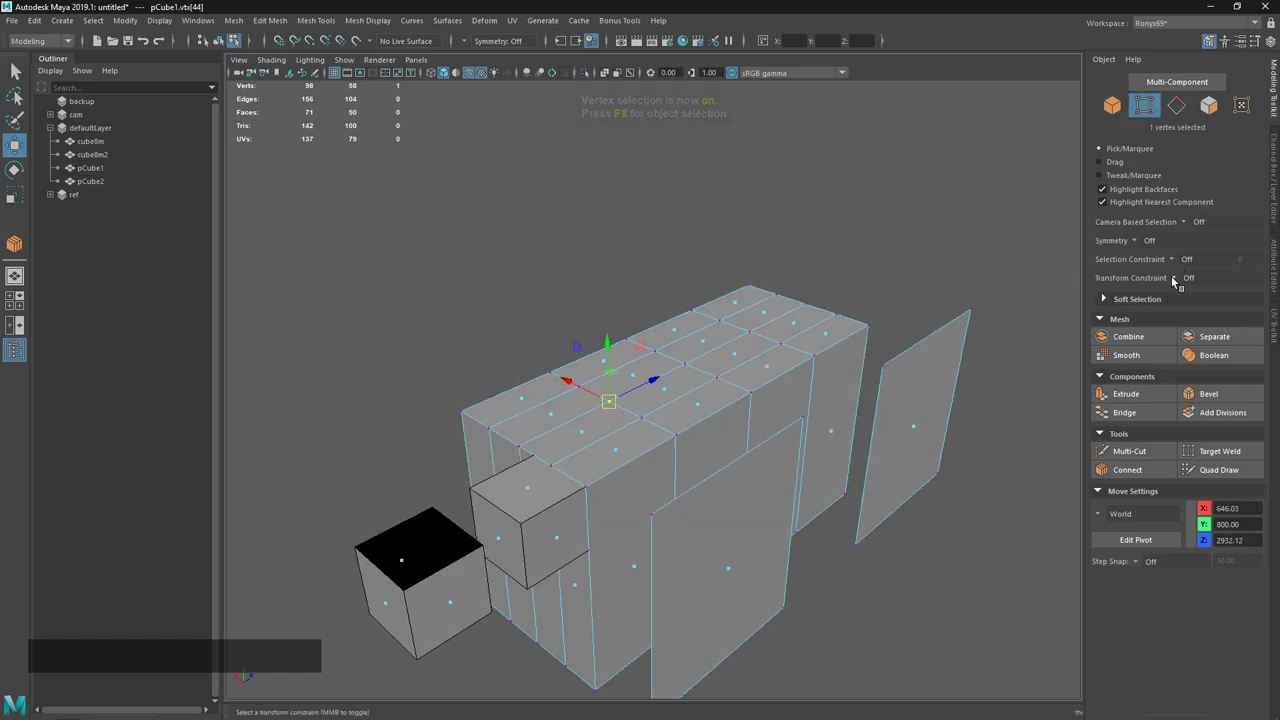
right_click(586, 389)
click(649, 403)
click(568, 397)
click(573, 409)
key(ctrl+z)
click(586, 432)
click(670, 396)
key(ctrl+z)
click(731, 420)
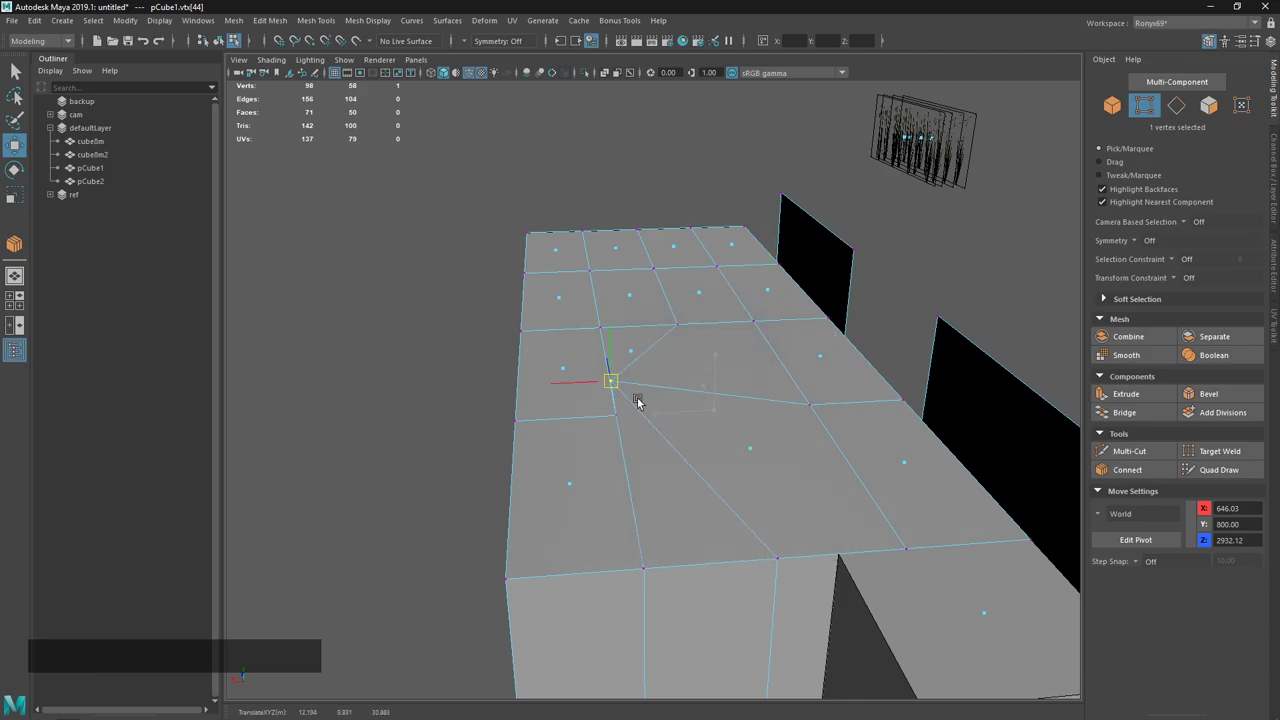
key(ctrl+z)
Set Transform Constraint to Edge and slope the roof by moving its vertices and edges.
click(1181, 285)
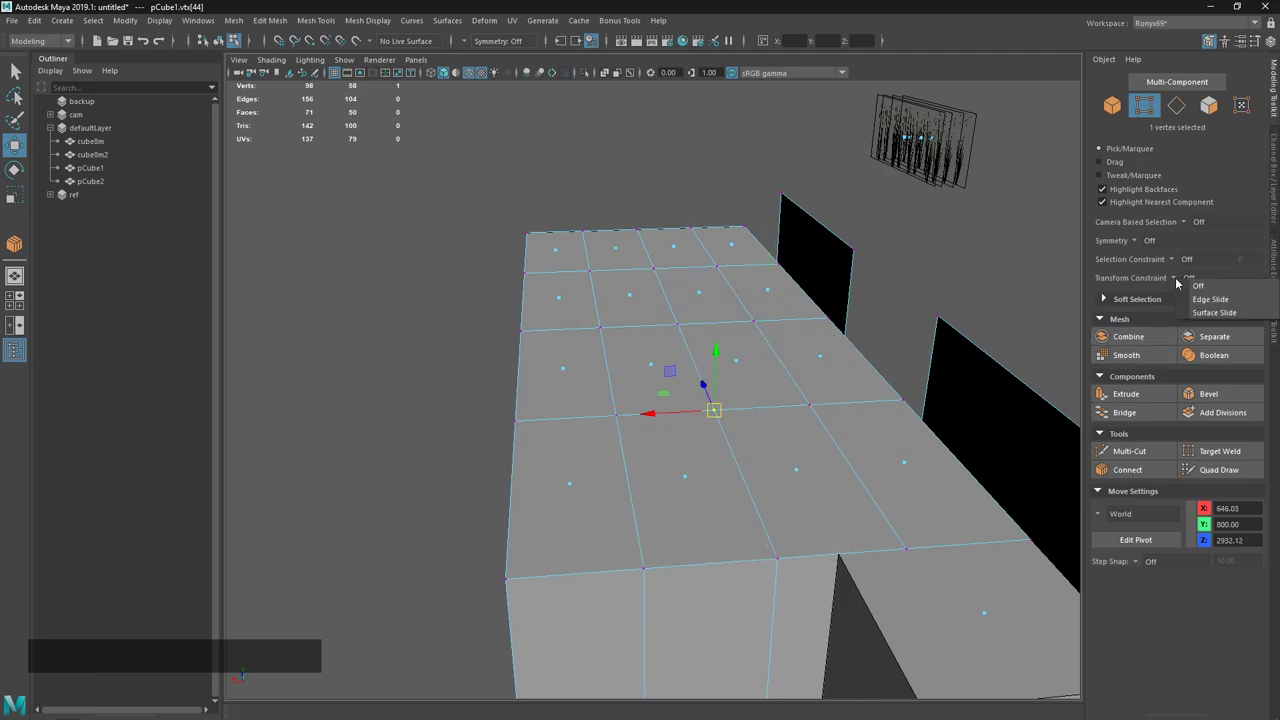
click(1214, 302)
click(885, 364)
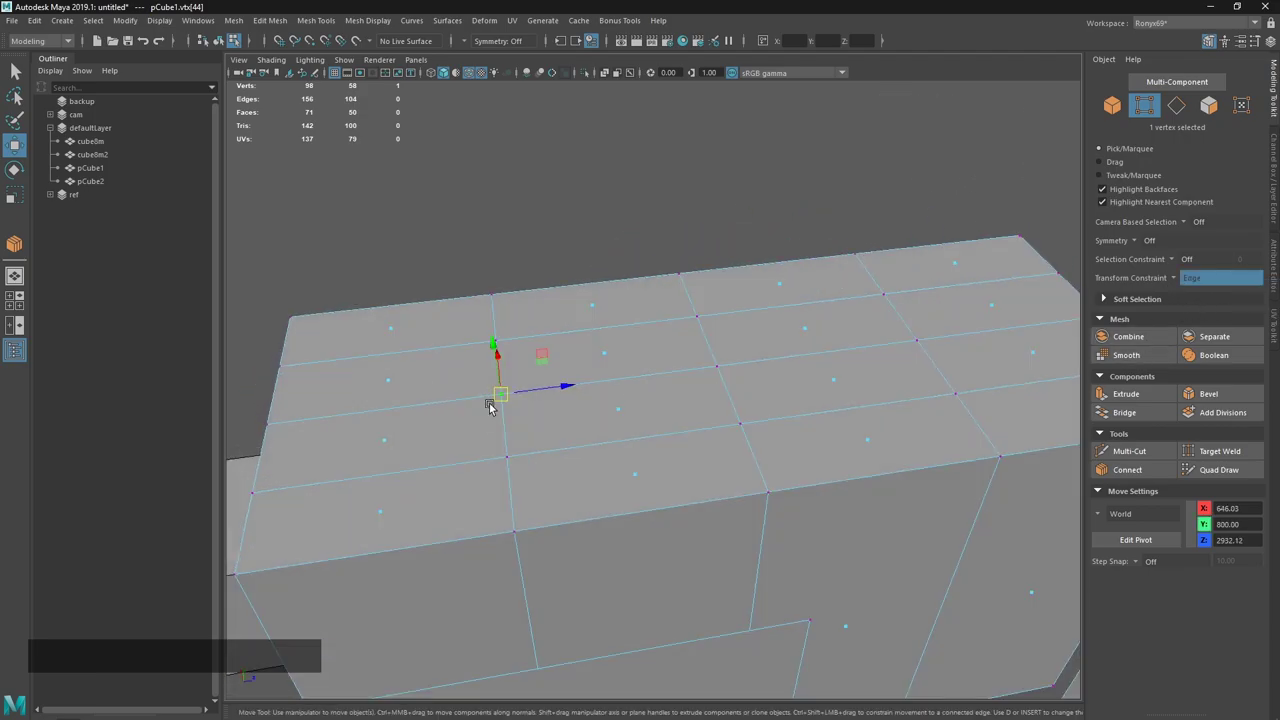
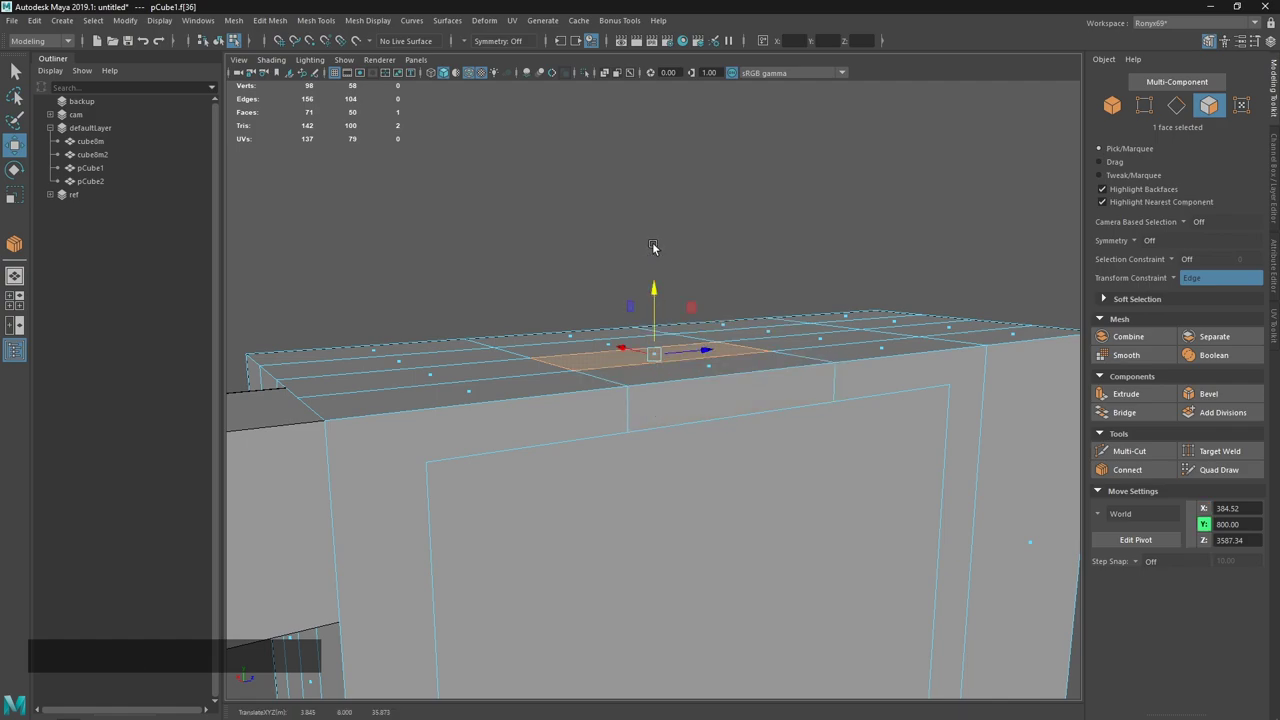
key(u)
click(655, 302)
middle_click(706, 228)
click(622, 337)
click(919, 512)
click(928, 471)
click(834, 457)
key(alt+w)
key(2)
click(839, 456)
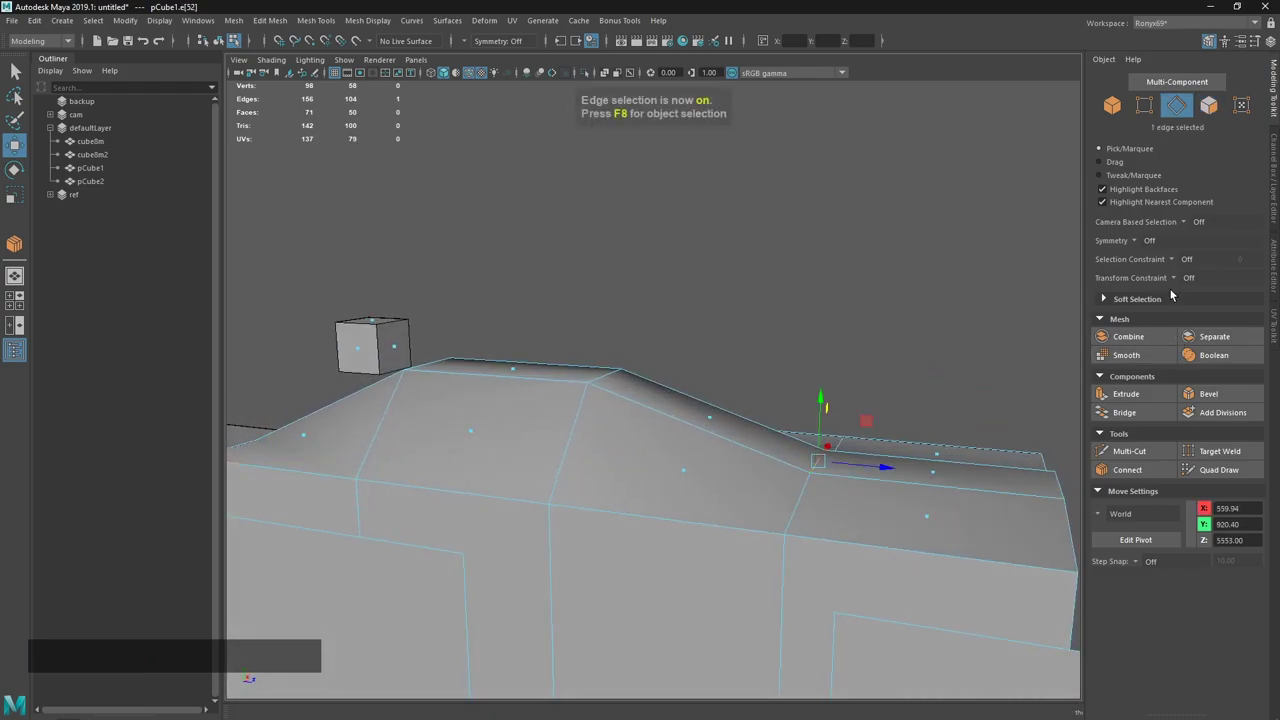
Re-enable edge-slide constraint, slide the roof edge along the slope, and select the top slope edge.
click(1176, 283)
click(1199, 306)
click(1180, 283)
key(u)
key(u)
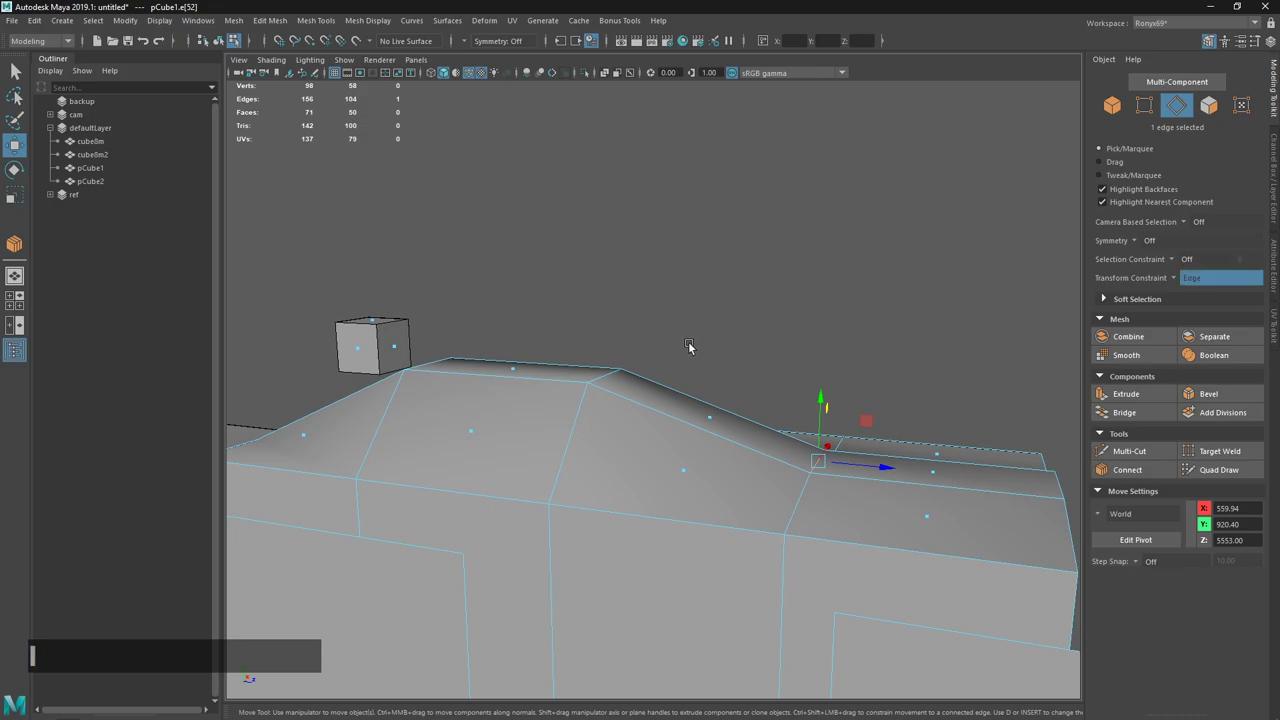
click(860, 469)
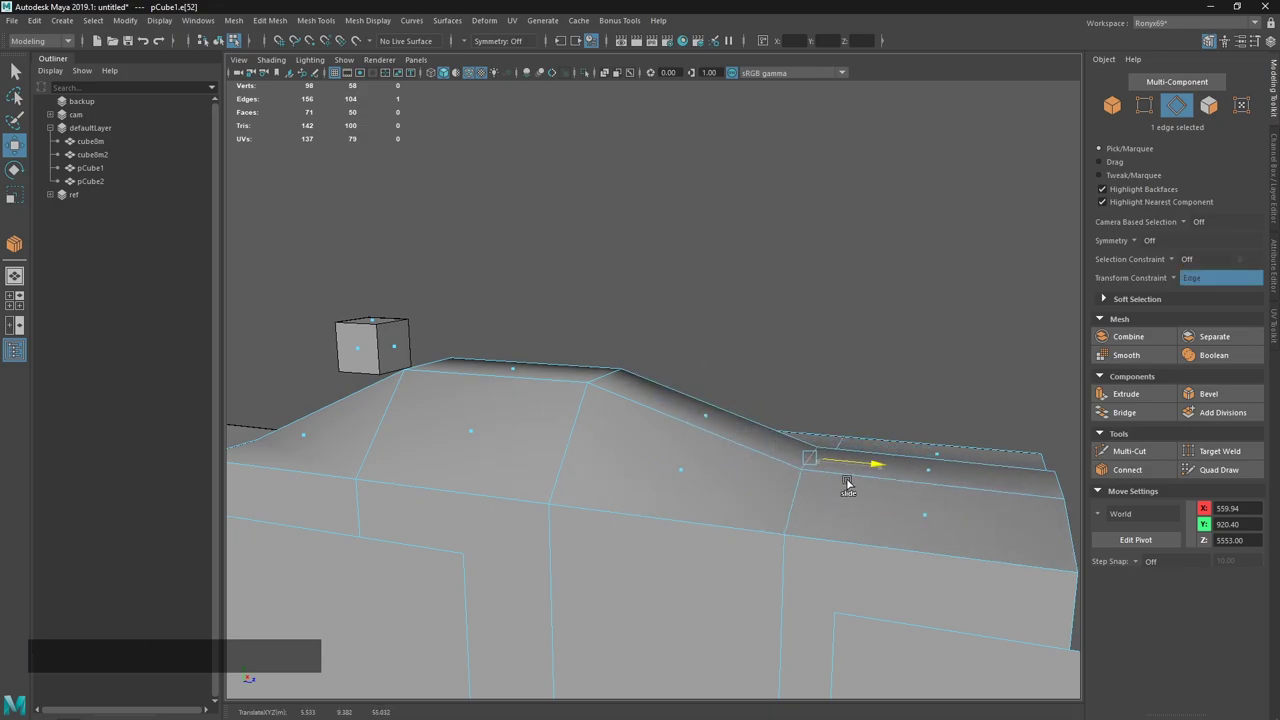
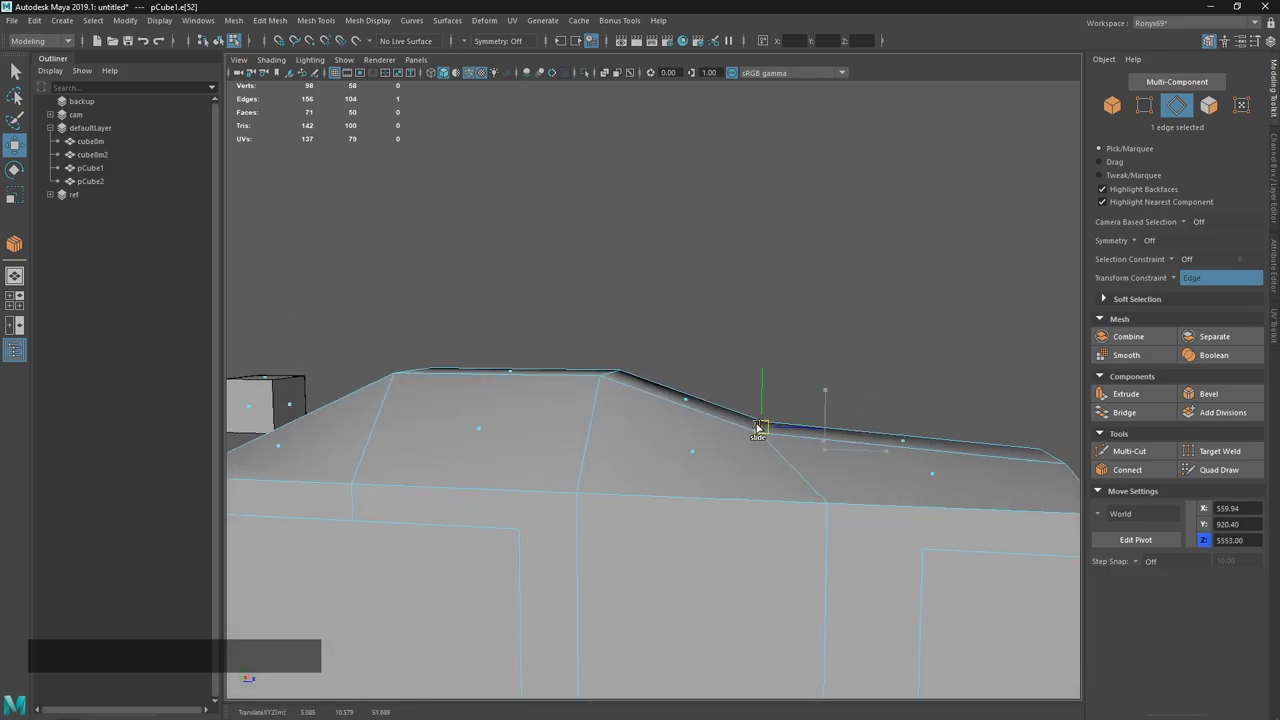
key(ctrl+z)
click(680, 418)
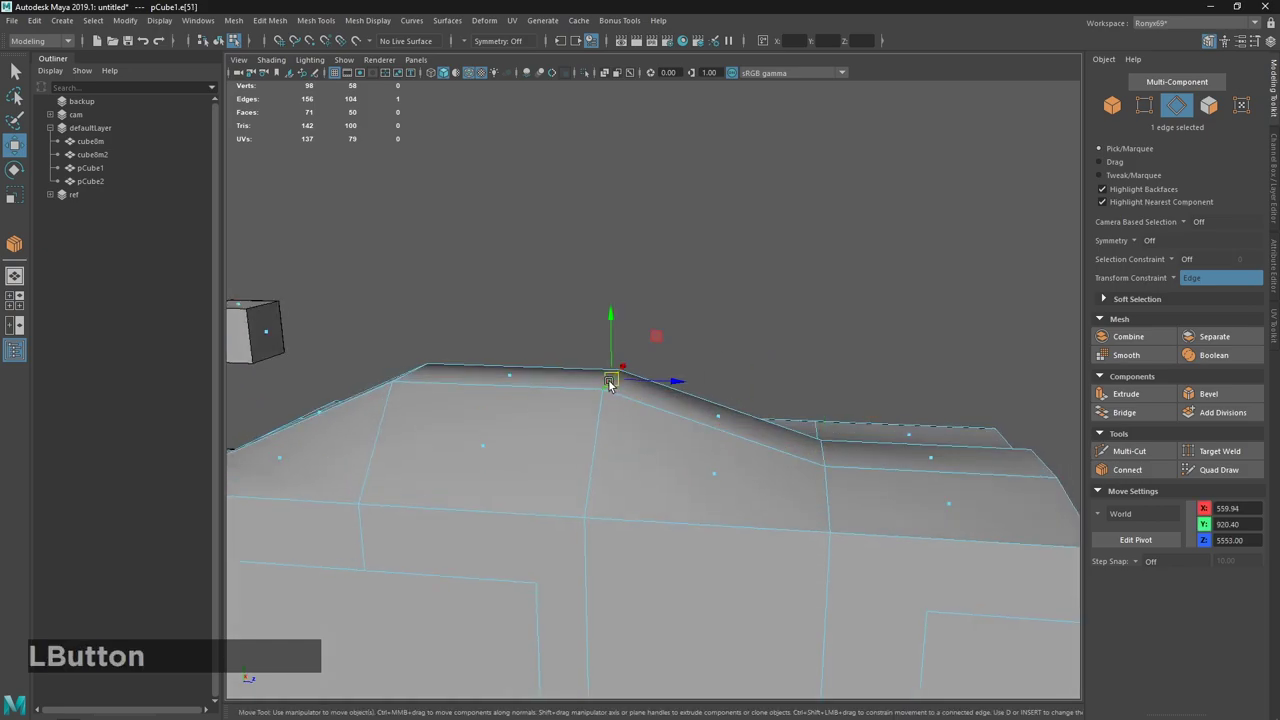
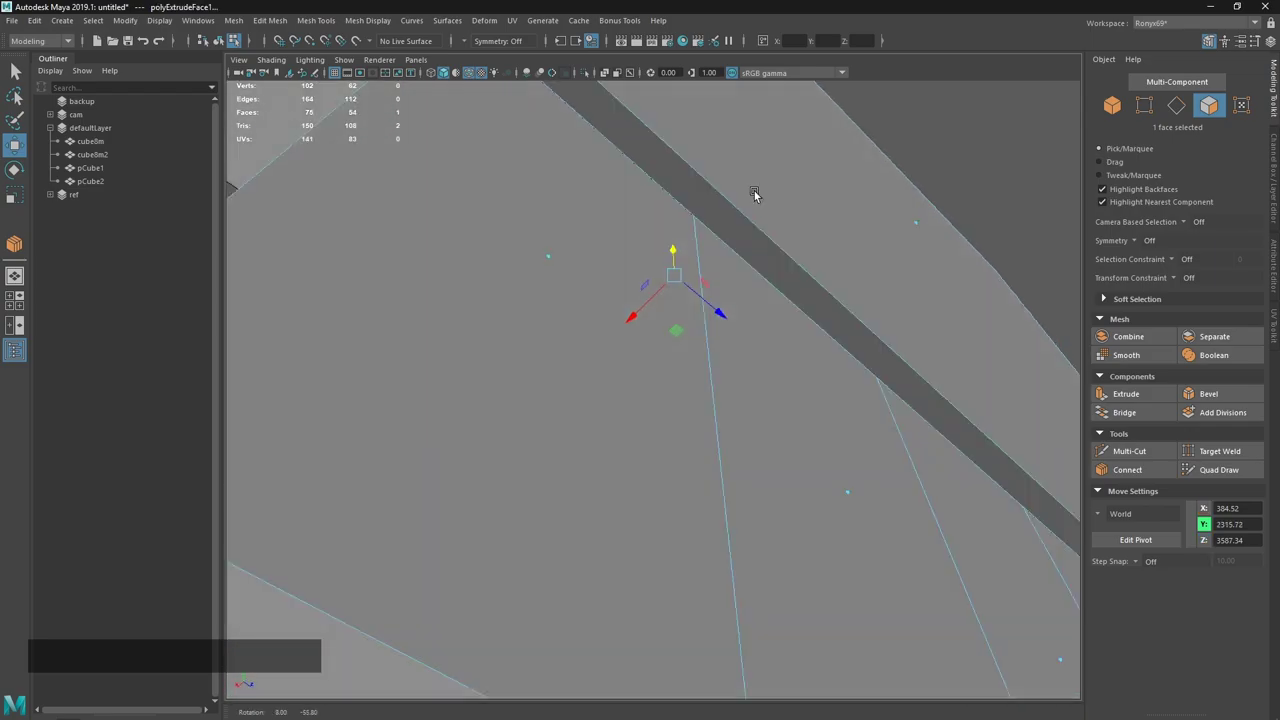
Extrude a top face of pCube1 upward into a raised block on the sloped roof.
right_click(772, 174)
click(771, 485)
right_click(765, 563)
click(684, 291)
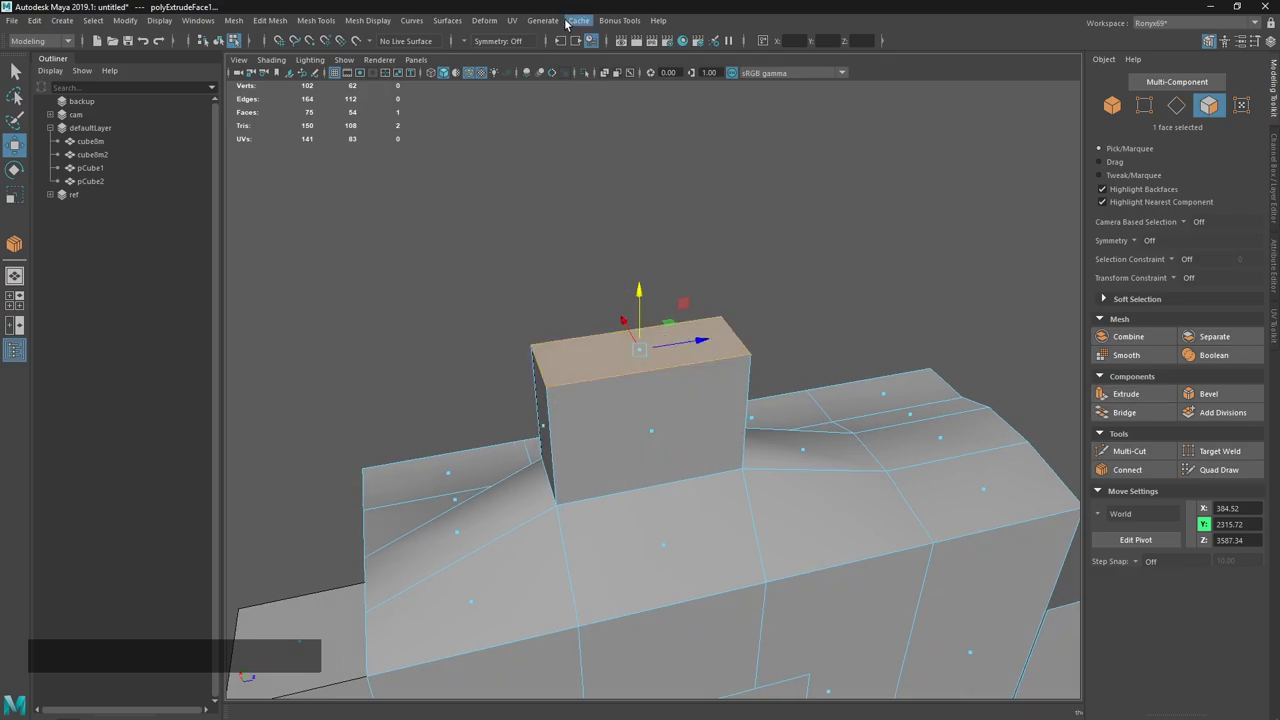
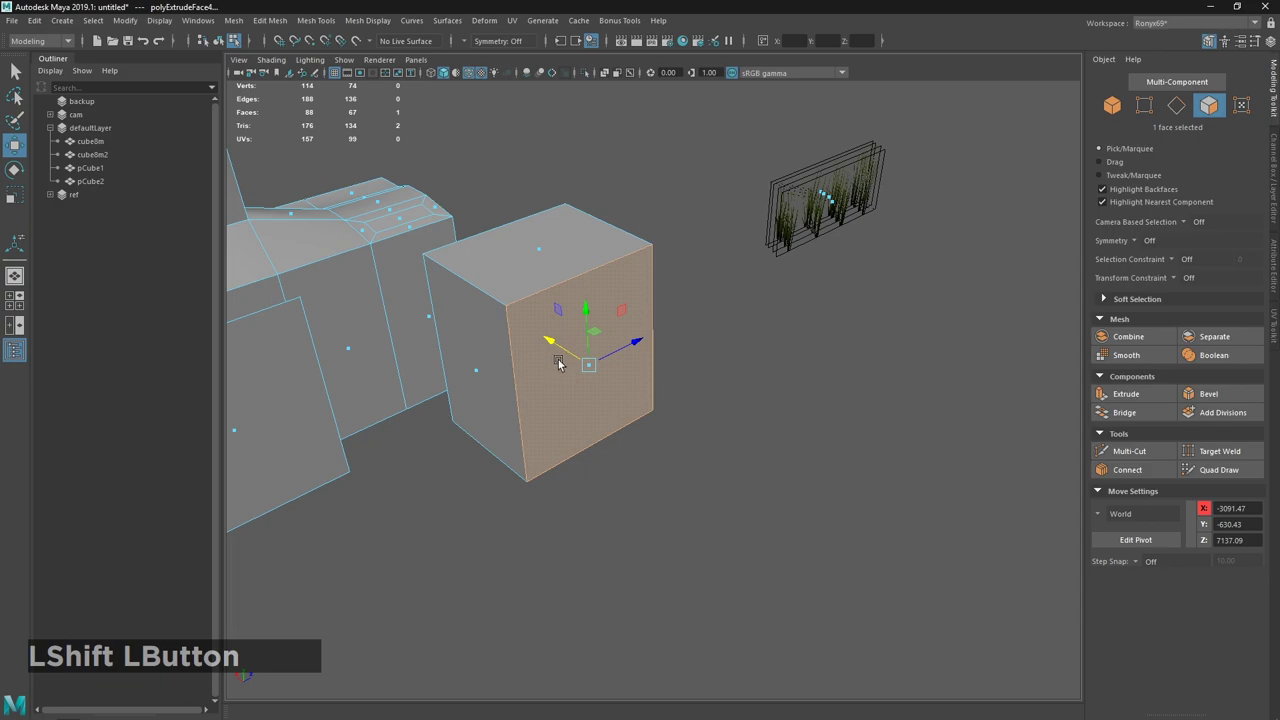
Select all faces of the front box ready for bevelling.
click(555, 398)
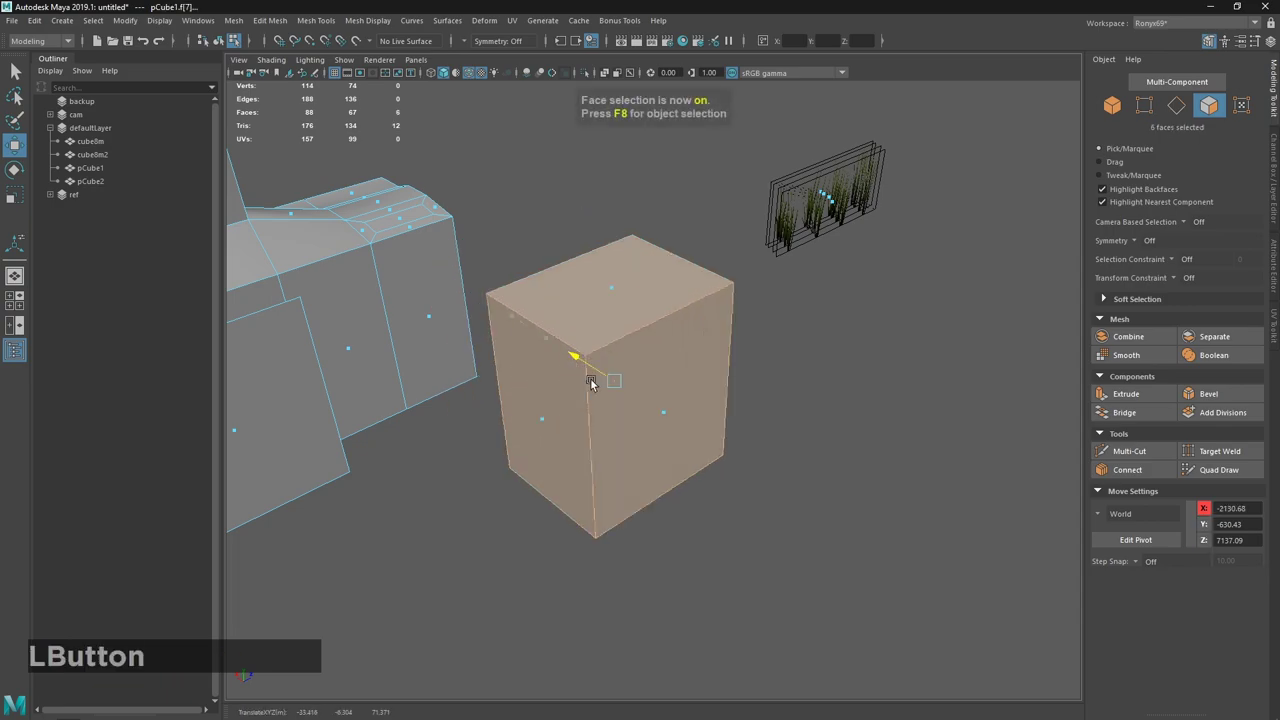
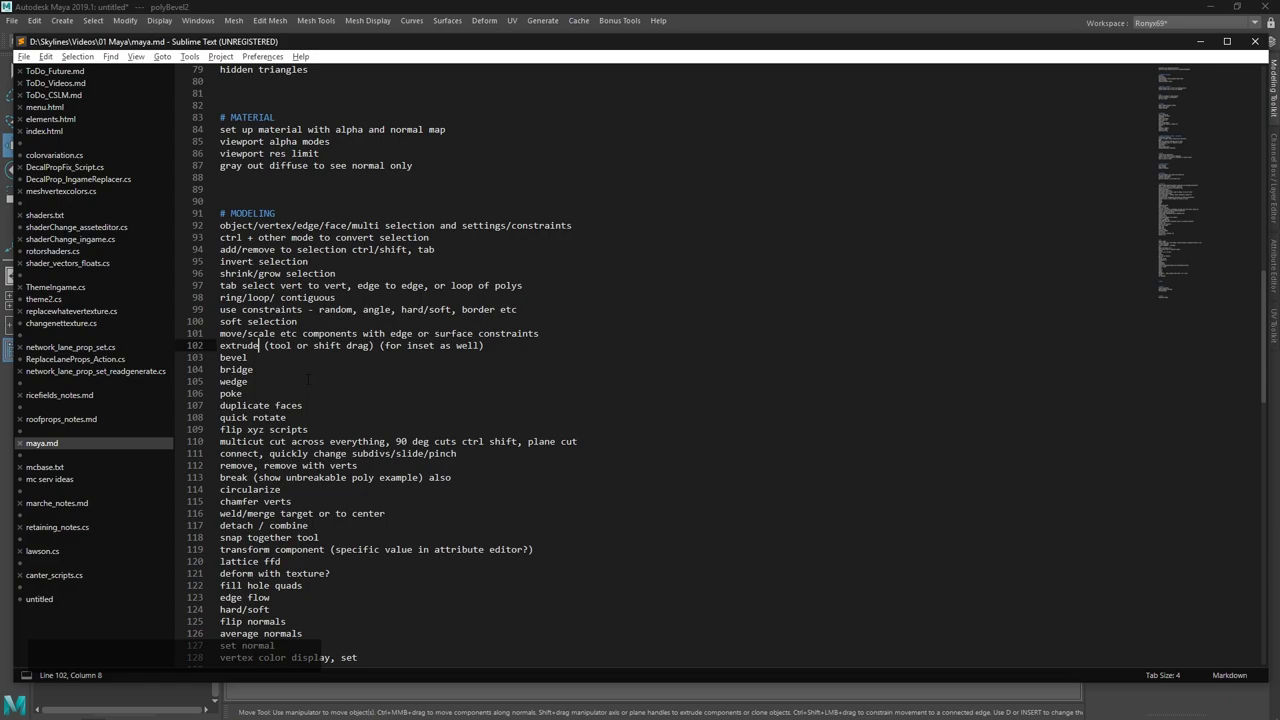
Return to the Maya viewport, frame the bevelled box and select its faces.
double_click(712, 258)
middle_click(717, 284)
key(alt+w)
key(3)
middle_click(553, 317)
right_click(600, 413)
click(564, 308)
Duplicate the box face twice with Ctrl+D and move the copies apart.
key(ctrl+d)
key(w)
click(522, 284)
middle_click(894, 427)
key(ctrl+d)
key(w)
click(613, 365)
middle_click(764, 442)
Bridge the two face copies together into one strip.
click(677, 482)
right_click(671, 475)
click(537, 344)
click(644, 414)
click(789, 419)
middle_click(827, 304)
Create a polygon cylinder and delete its cap faces to leave an open tube.
click(1124, 417)
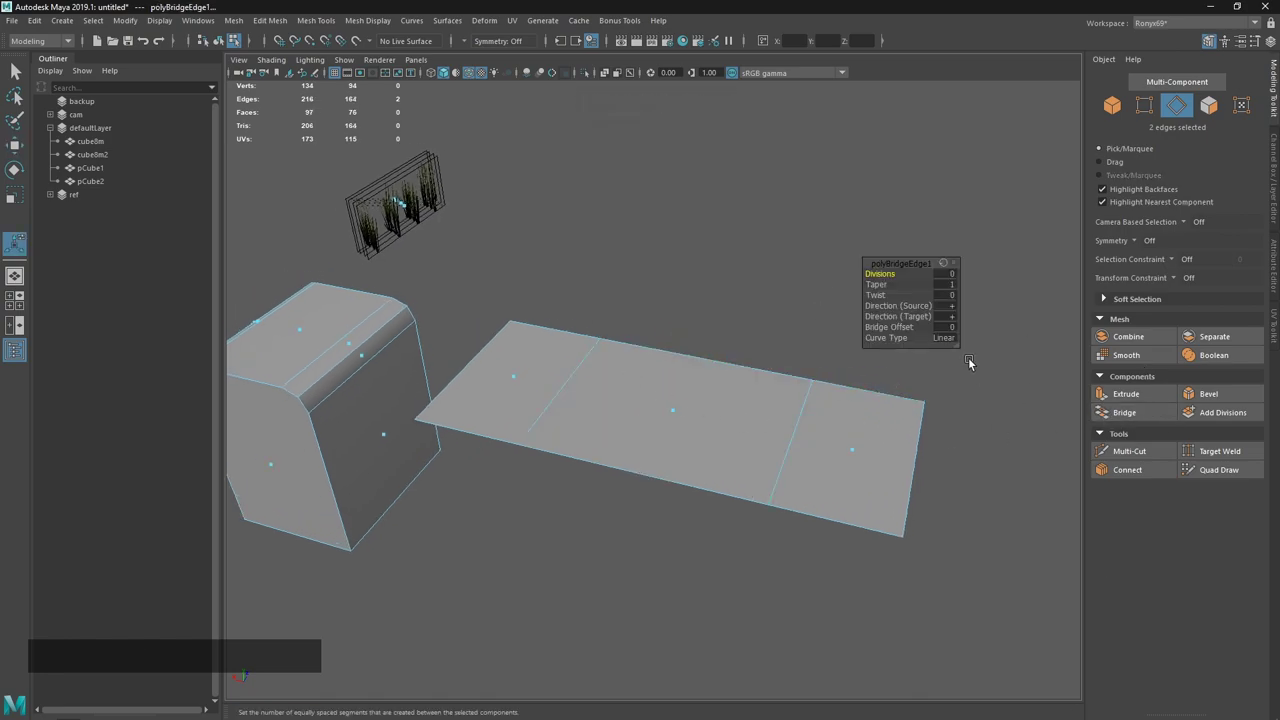
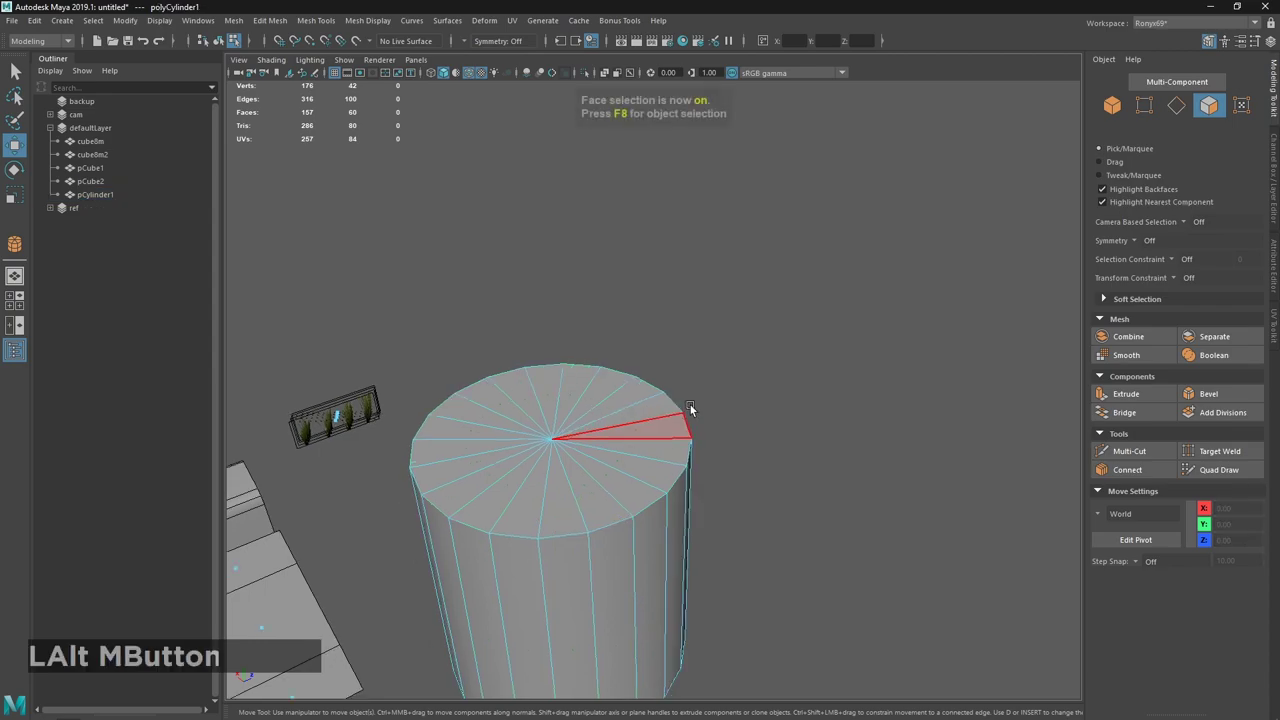
key(1)
click(638, 381)
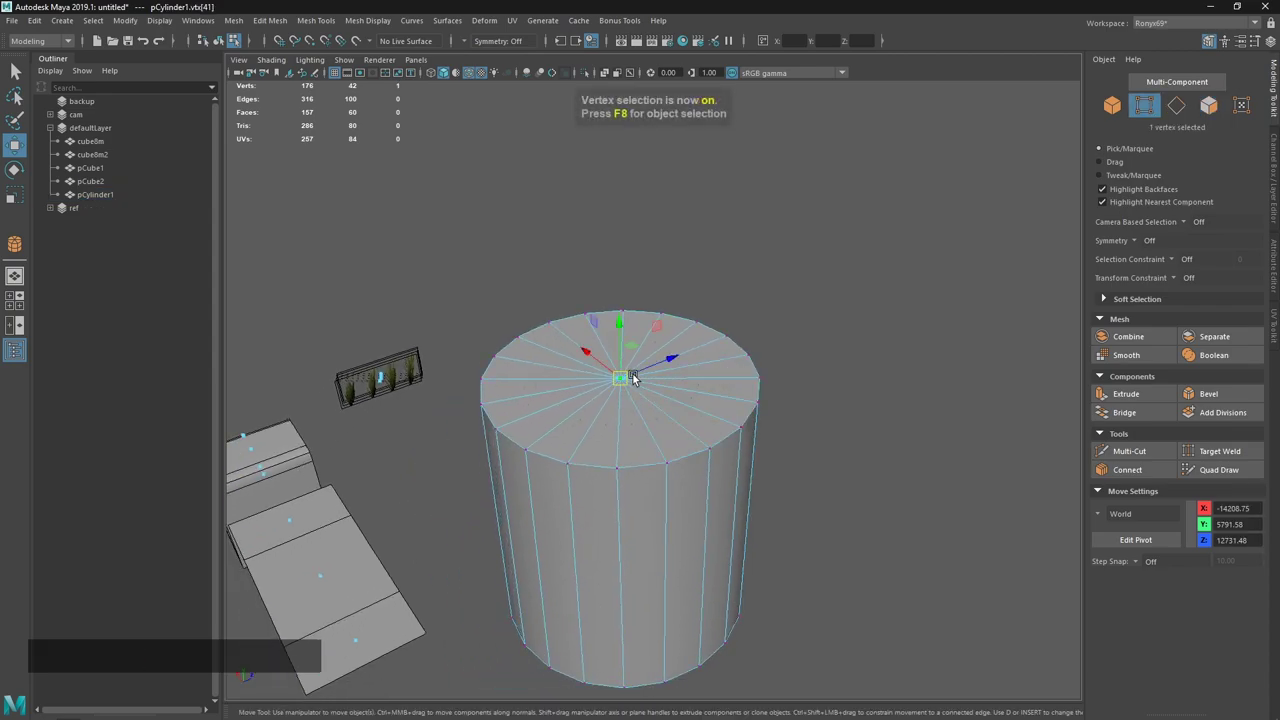
key(ctrl+3)
key(Delete)
key(2)
click(638, 462)
click(645, 447)
Extrude the cylinder's top rim into a narrower upper tube.
middle_click(667, 273)
right_click(695, 338)
click(677, 458)
middle_click(730, 437)
key(2)
click(758, 467)
middle_click(875, 442)
click(826, 437)
middle_click(773, 287)
click(754, 404)
click(756, 437)
click(802, 416)
Select the tube base and wide rim edge loops and Bridge them with a ring of faces.
key(Delete)
middle_click(731, 443)
click(658, 425)
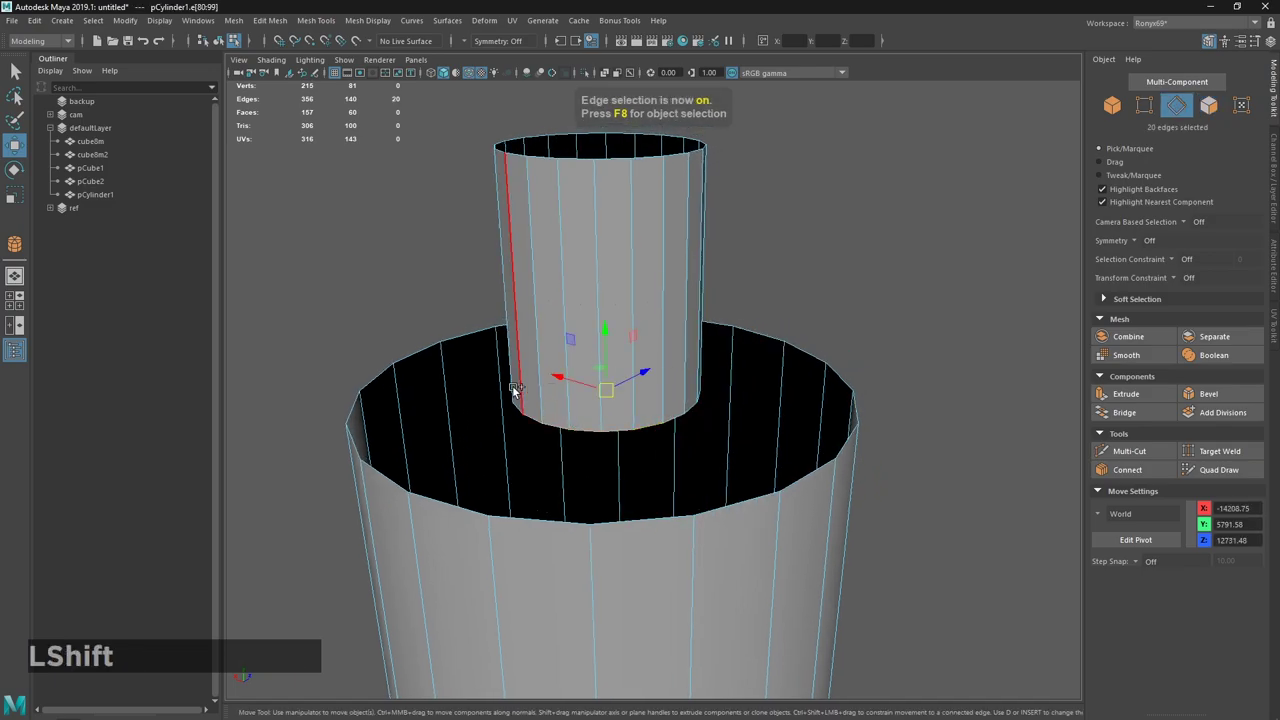
click(812, 486)
click(1140, 417)
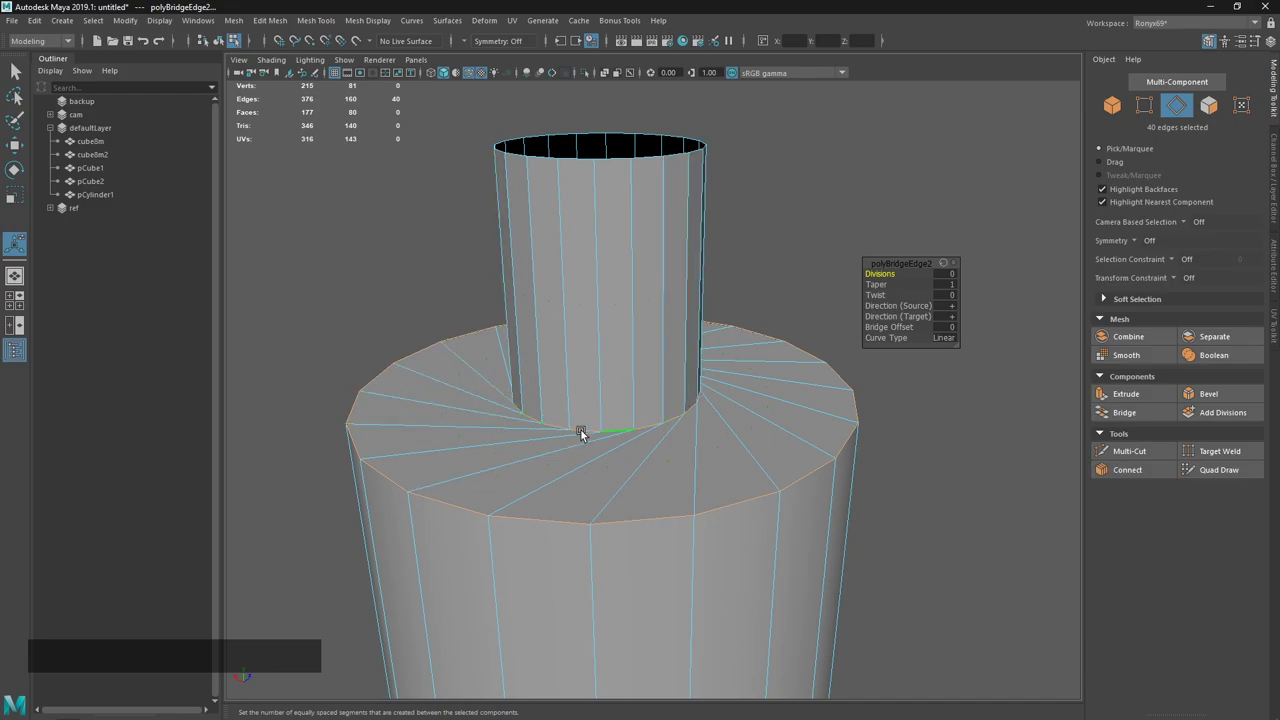
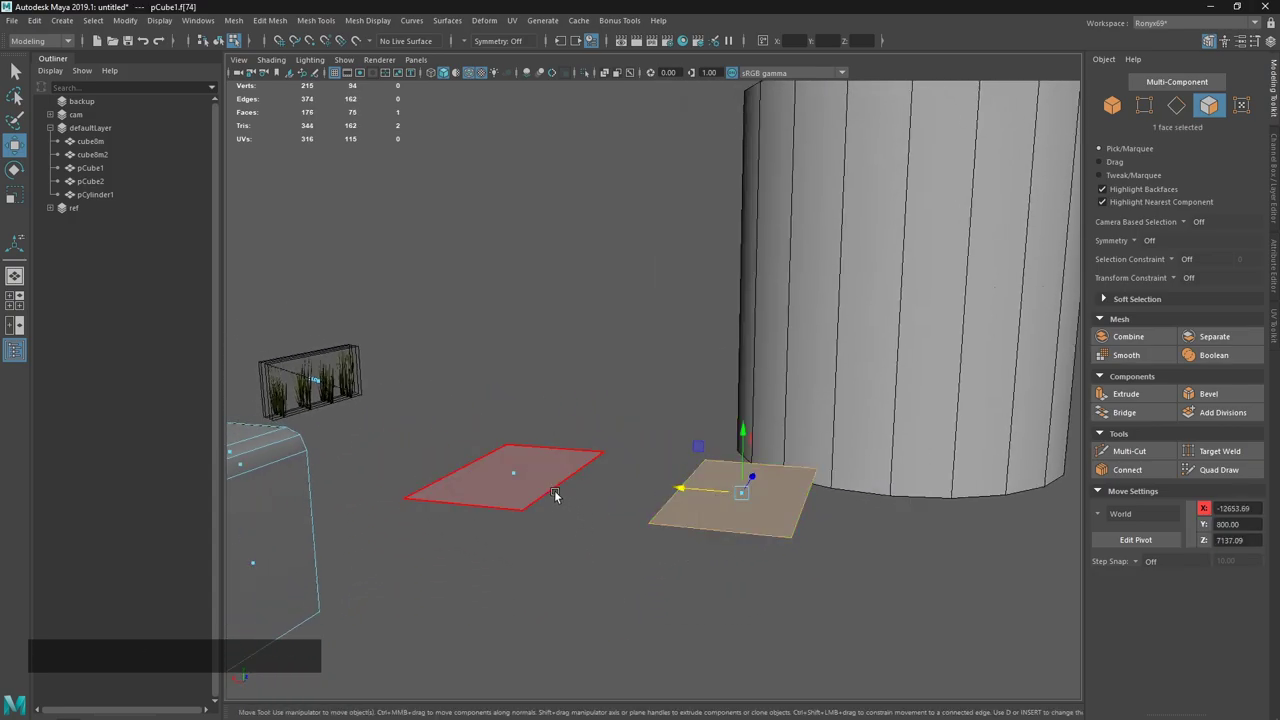
click(530, 474)
click(758, 489)
click(729, 518)
middle_click(759, 503)
click(727, 502)
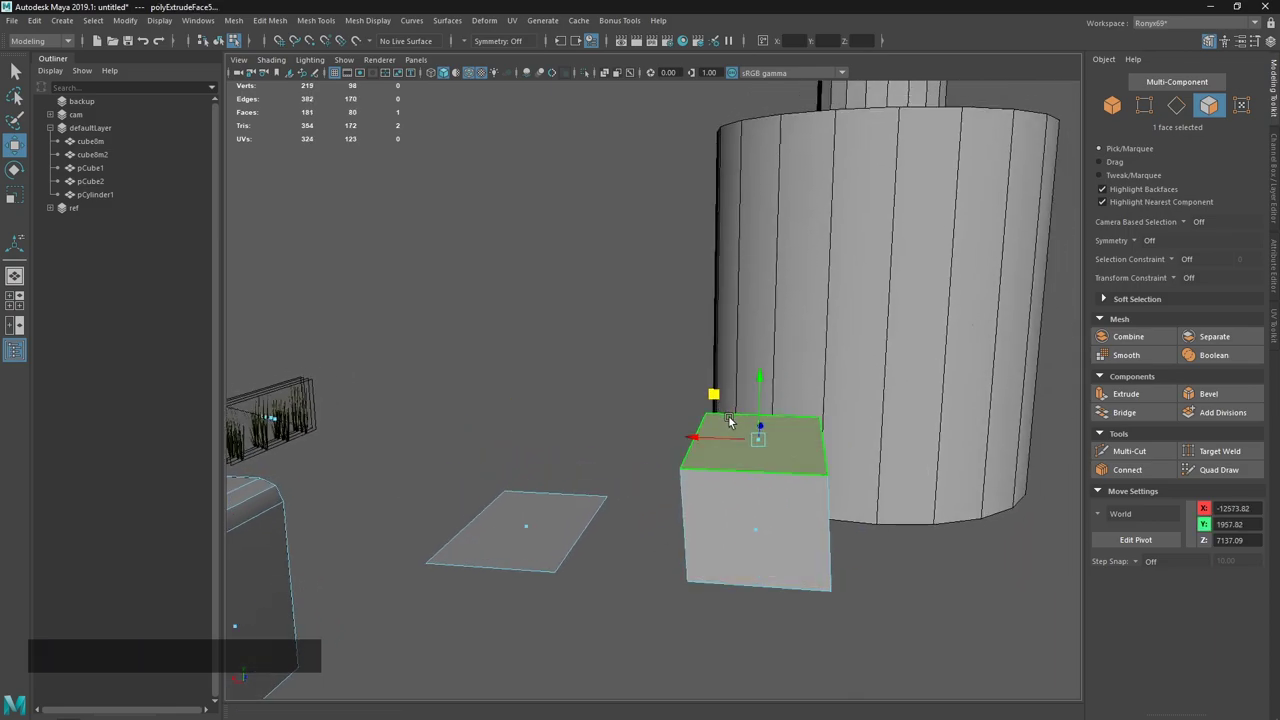
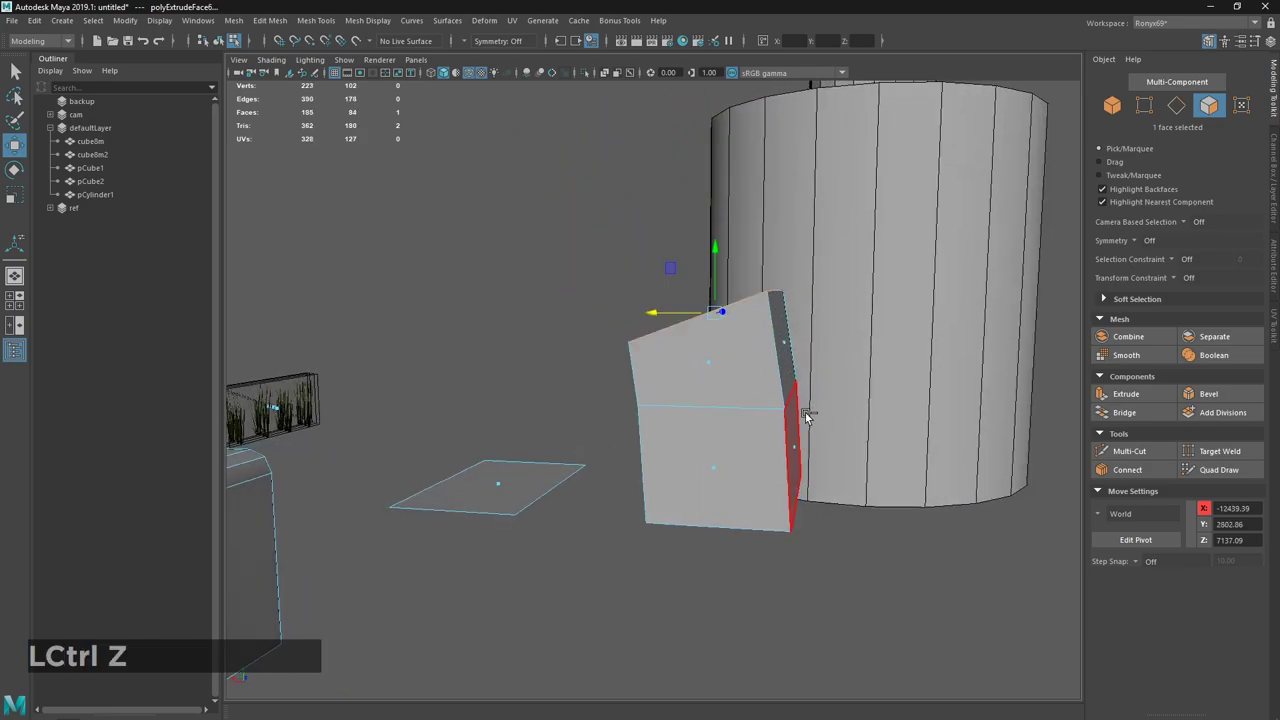
click(782, 440)
middle_click(757, 451)
click(845, 382)
click(764, 375)
middle_click(757, 379)
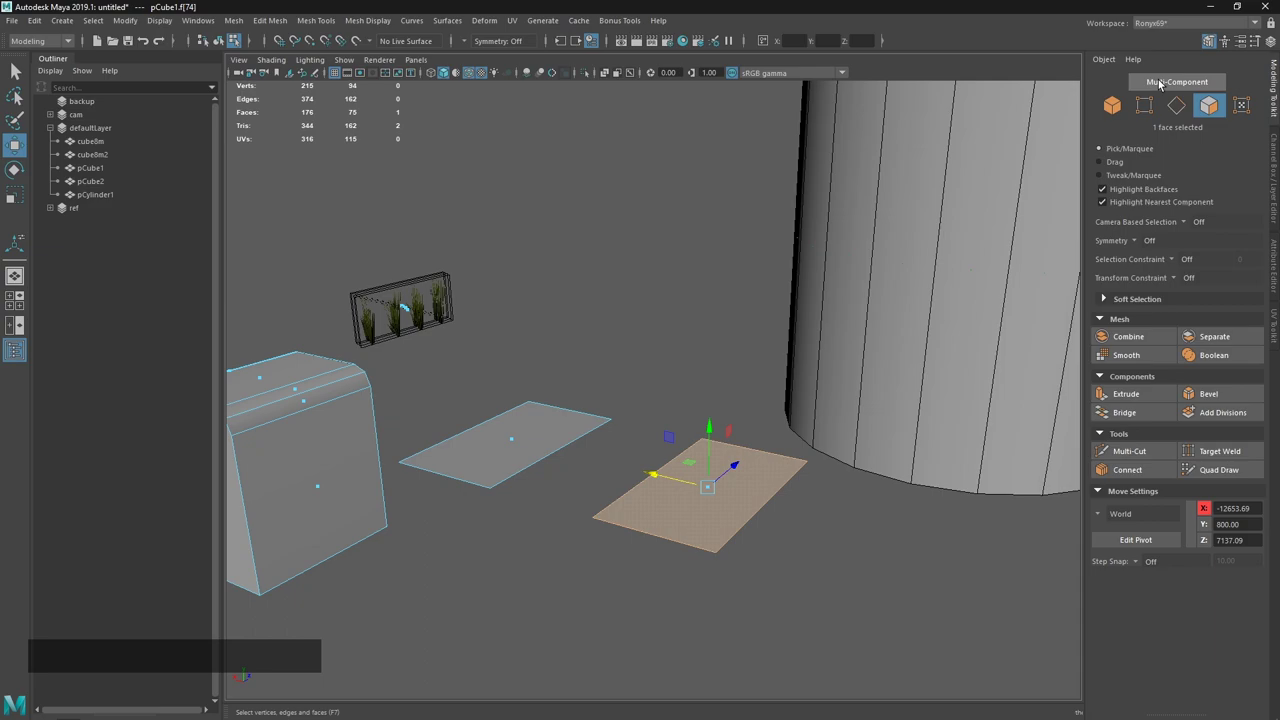
Select a face on the upper tube's rim and bring up the face operations to extract it.
click(719, 299)
click(714, 487)
click(1209, 90)
middle_click(790, 374)
click(809, 377)
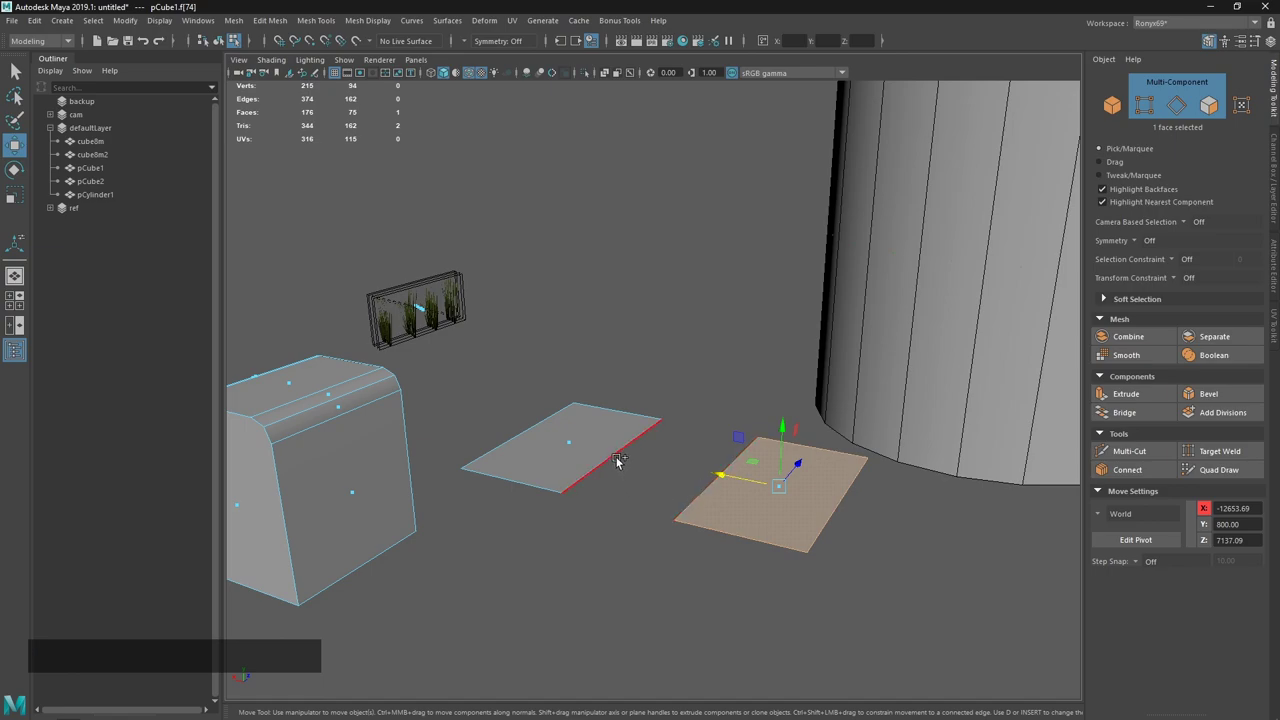
middle_click(779, 411)
click(754, 430)
middle_click(769, 302)
right_click(704, 344)
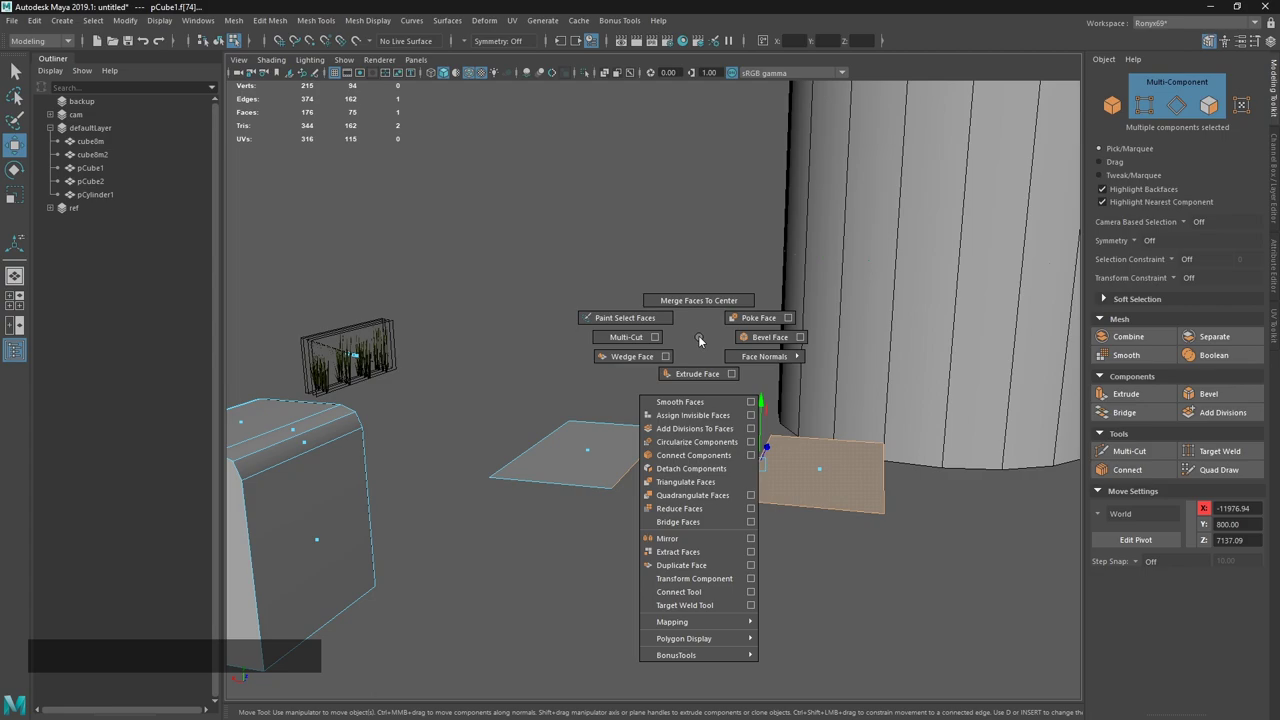
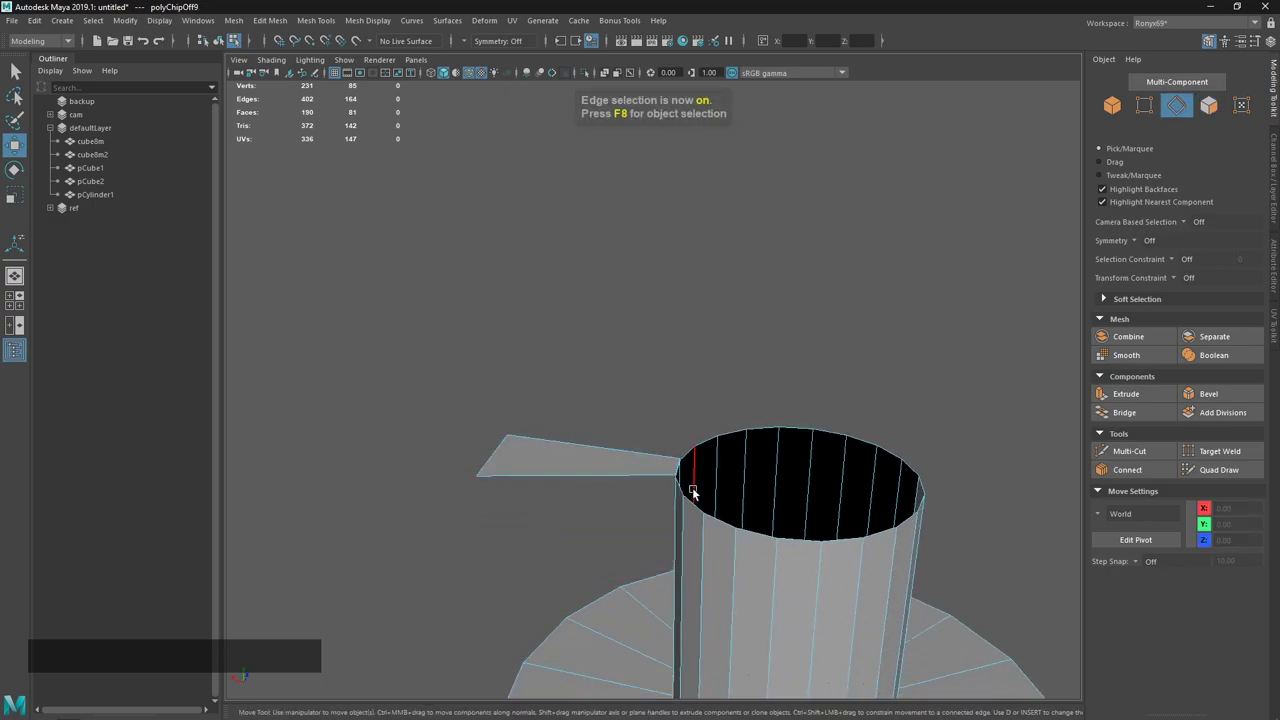
Move the extracted flat face away from the cylinder.
click(673, 472)
click(682, 468)
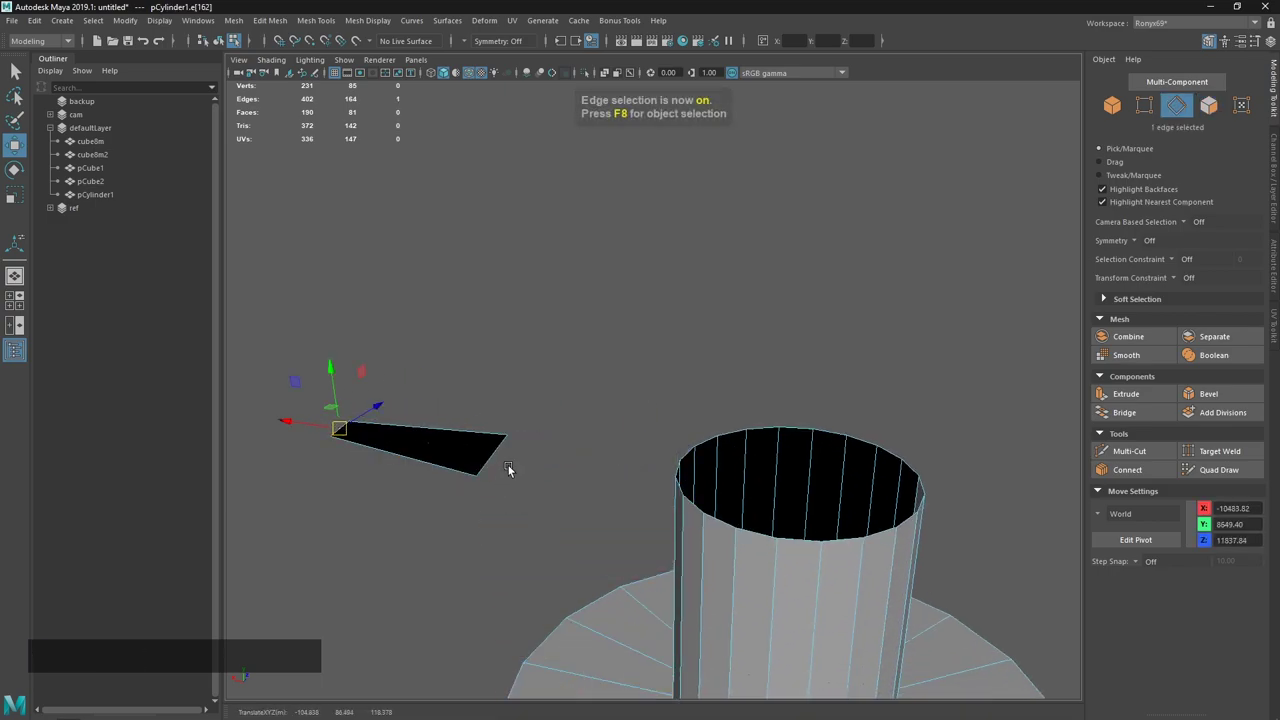
click(496, 464)
middle_click(594, 466)
click(633, 449)
click(459, 484)
click(439, 430)
click(444, 428)
Select the tube's open top border and cap it with Fill Hole, then allow any component selection.
click(762, 418)
click(724, 432)
middle_click(852, 448)
right_click(828, 527)
middle_click(783, 469)
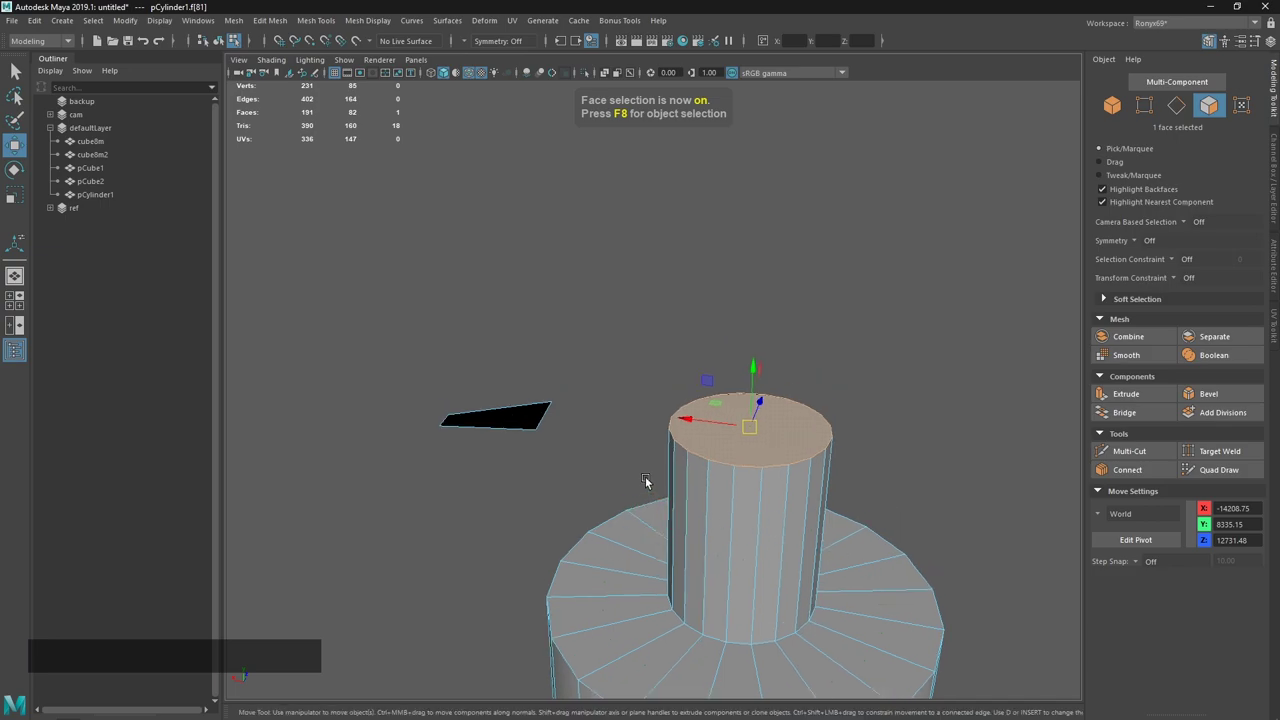
key(6)
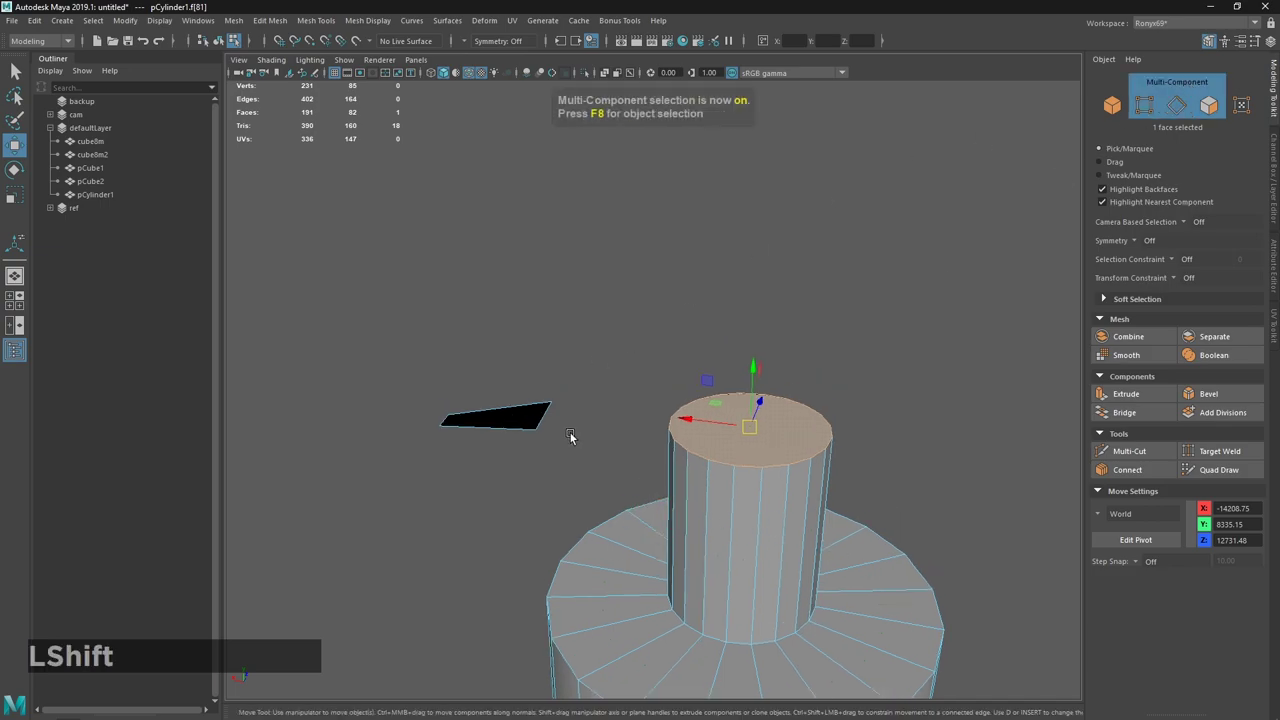
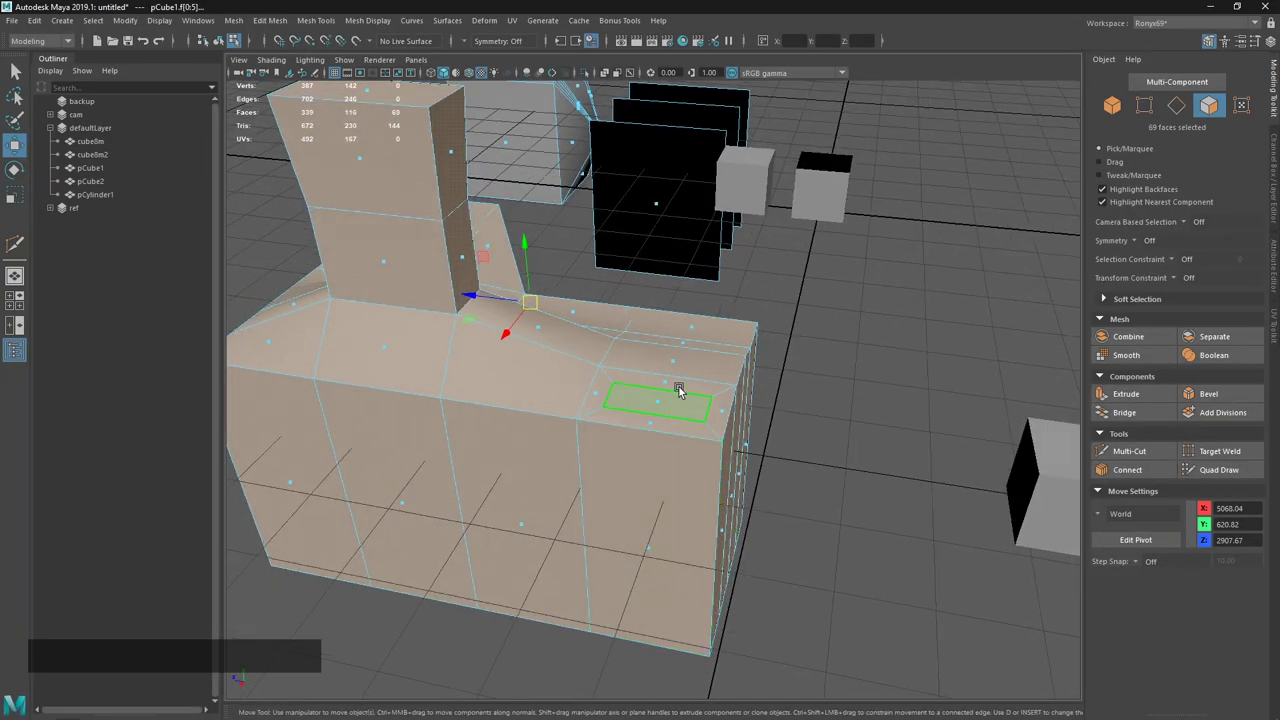
Slice pCube1 along the YZ plane with Multi-Cut, adding a vertical edge line across it.
click(1111, 455)
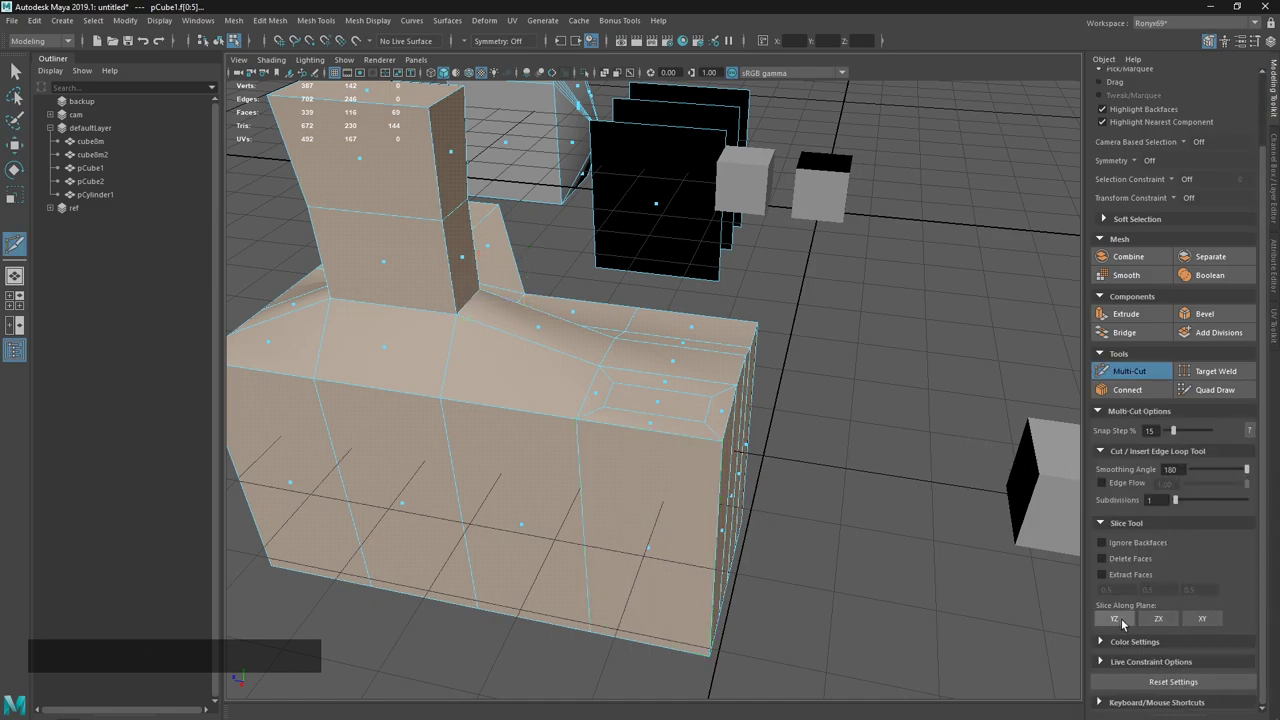
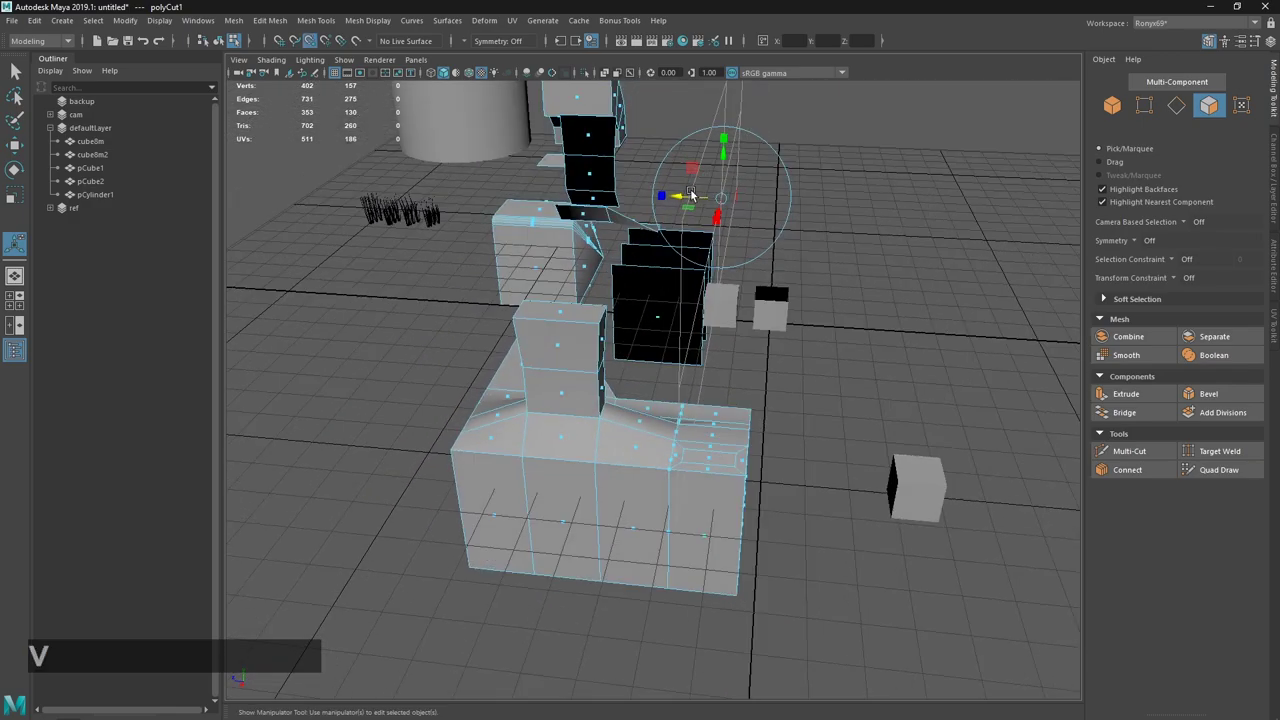
key(ctrl+z)
click(688, 198)
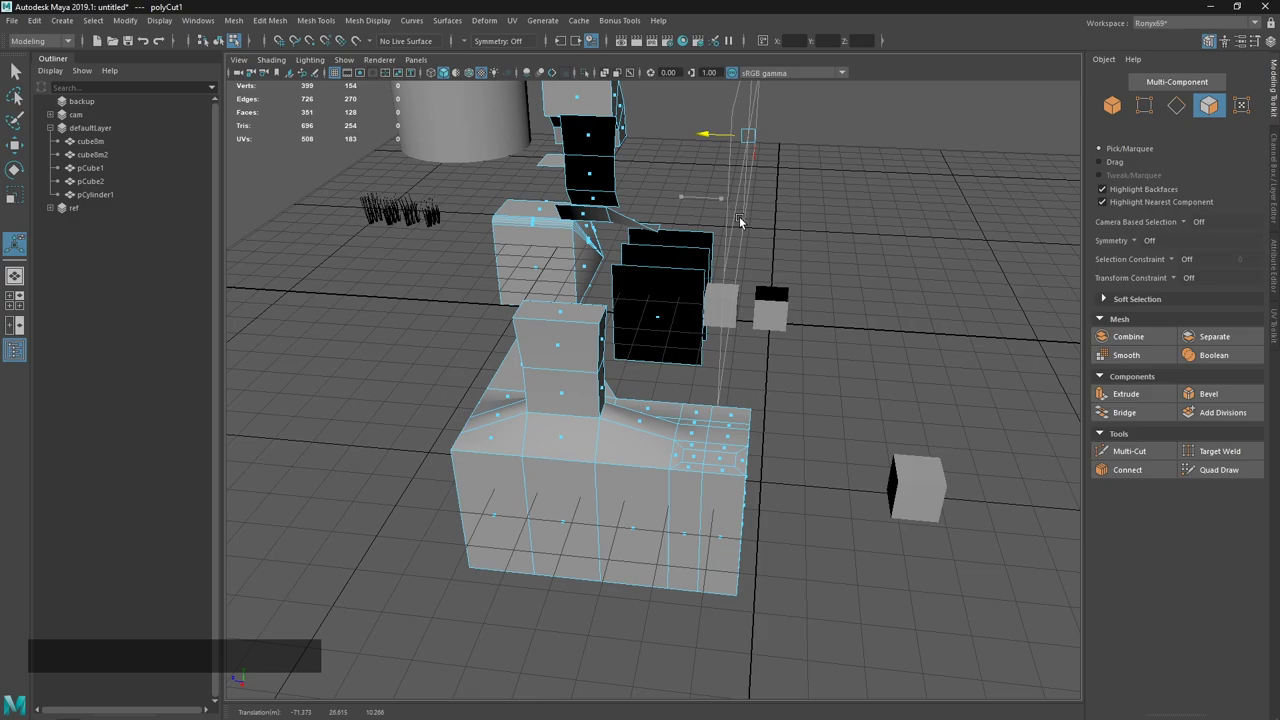
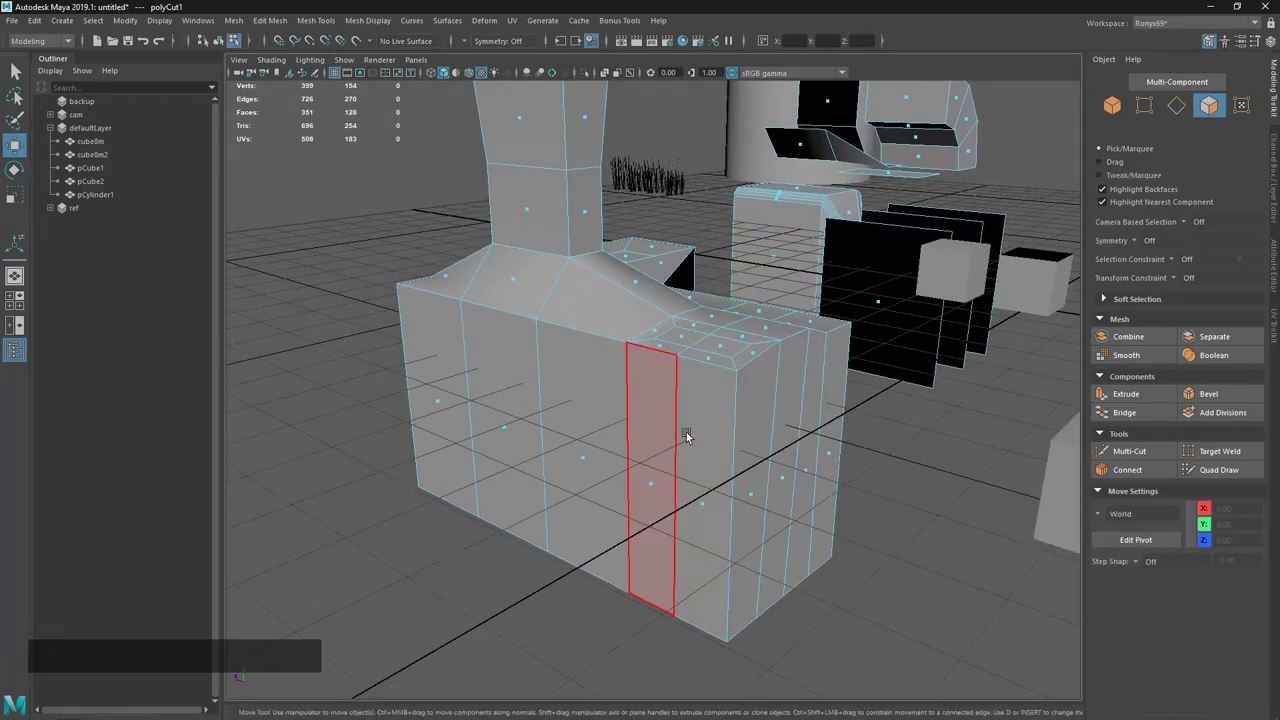
After a notes check, select a face of pCube1 and extract a duplicate of it.
key(alt+Tab)
click(616, 317)
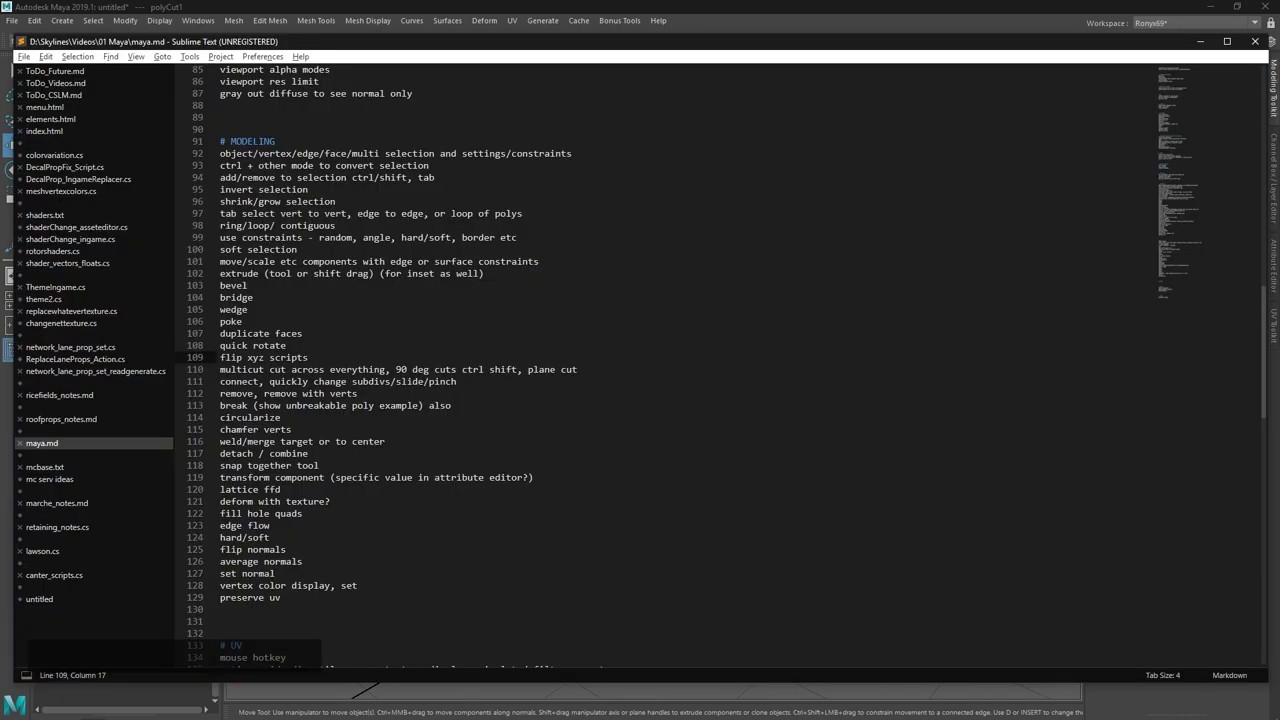
click(646, 2)
click(675, 384)
right_click(654, 414)
click(623, 469)
middle_click(678, 467)
key(ctrl+d)
key(w)
Move the pulled-off face aside and extrude it into a separate small box.
click(797, 311)
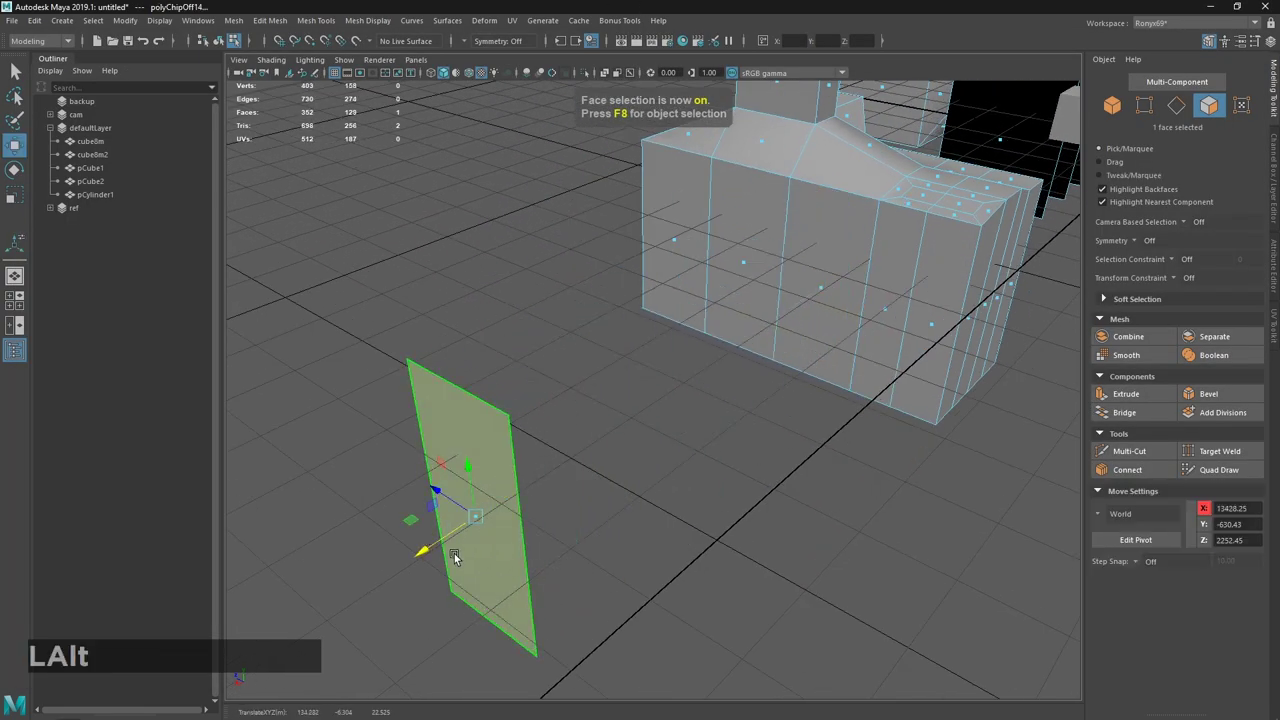
middle_click(761, 455)
click(703, 383)
middle_click(777, 394)
click(762, 390)
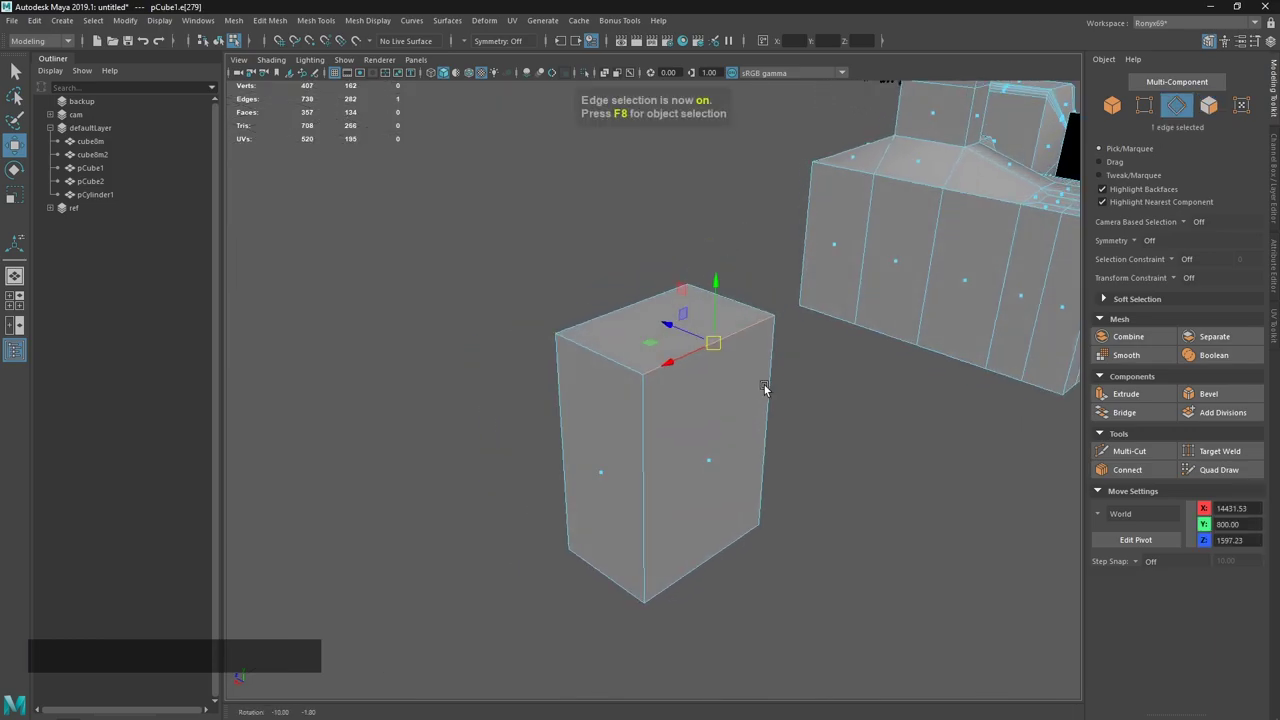
click(735, 378)
right_click(740, 386)
click(593, 320)
click(742, 516)
key(z)
click(859, 466)
Select the small box's four vertical edges and bring up Connect.
click(724, 329)
right_click(708, 438)
click(691, 332)
middle_click(707, 314)
right_click(699, 346)
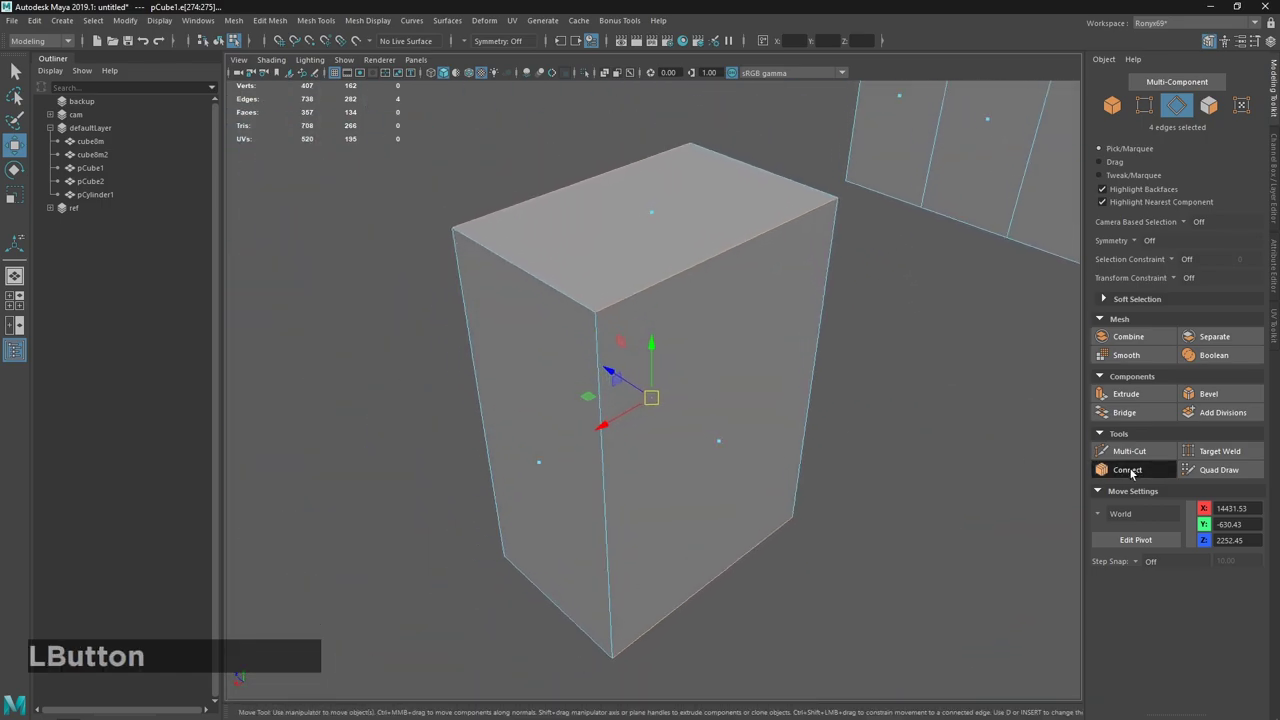
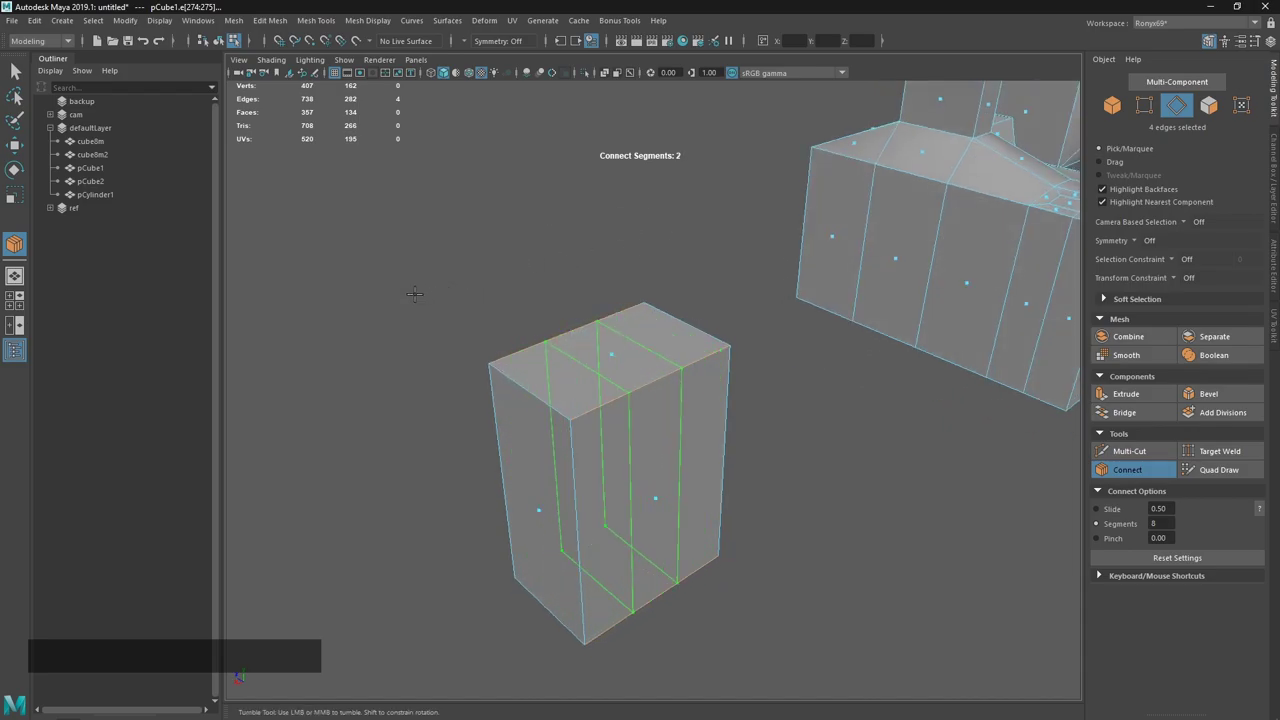
Raise Connect Segments to 3 with Pinch 0.05 on the box edges, then select its left side face.
right_click(706, 204)
right_click(706, 204)
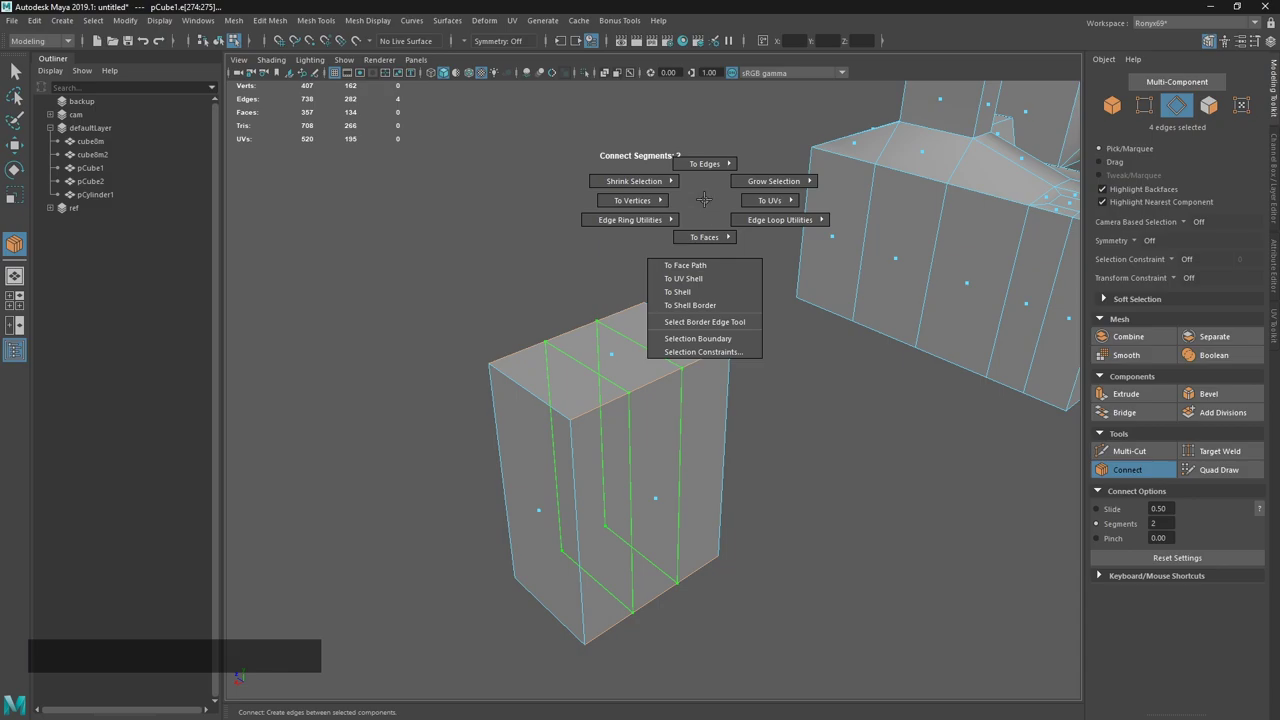
right_click(710, 207)
right_click(710, 207)
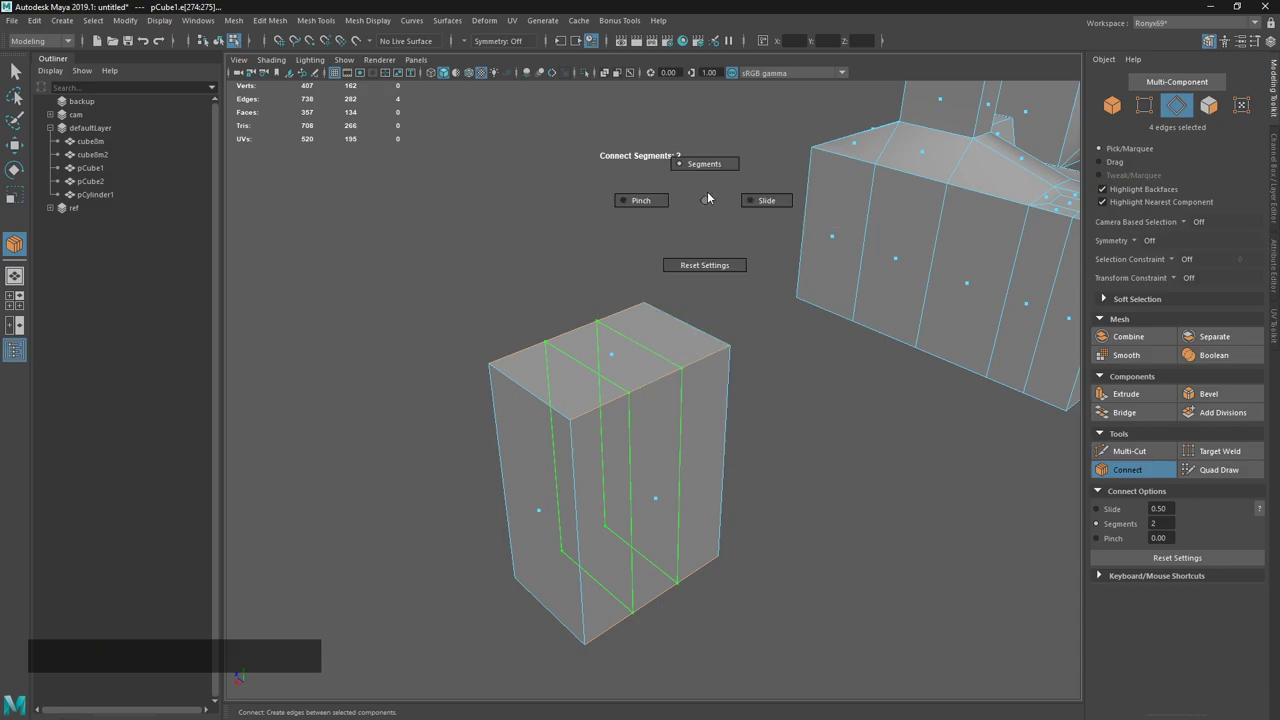
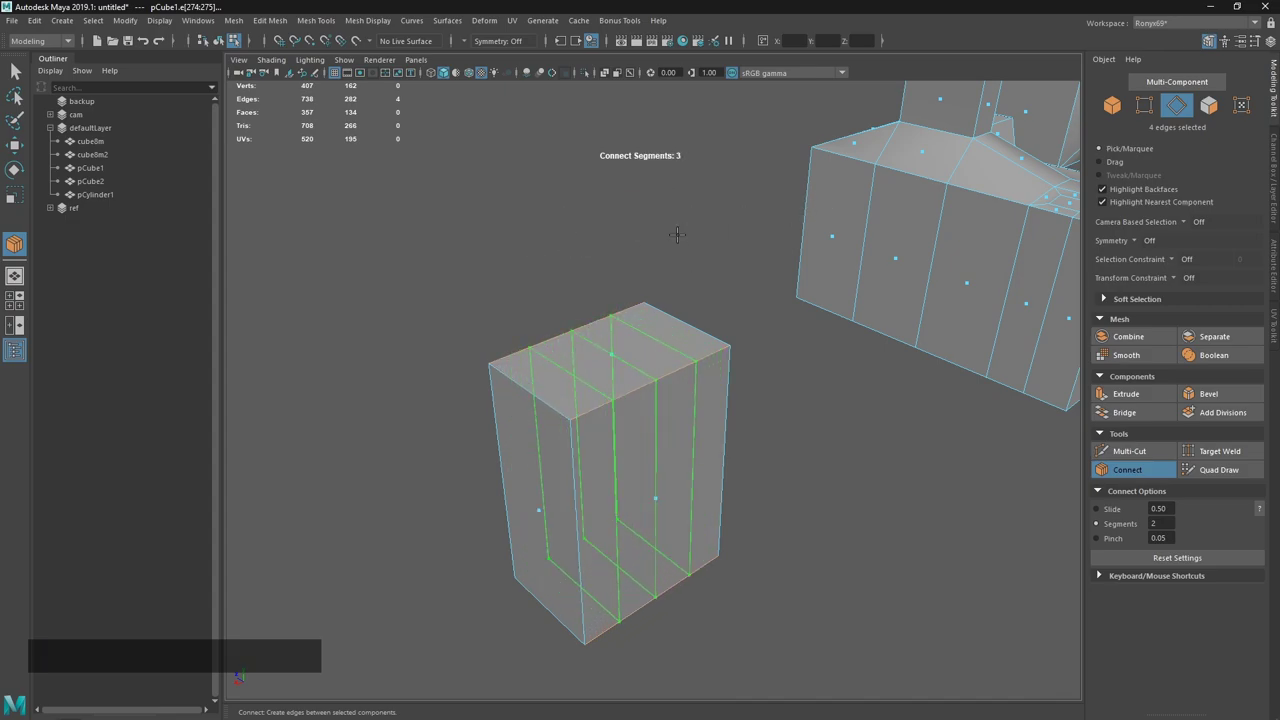
key(w)
click(714, 325)
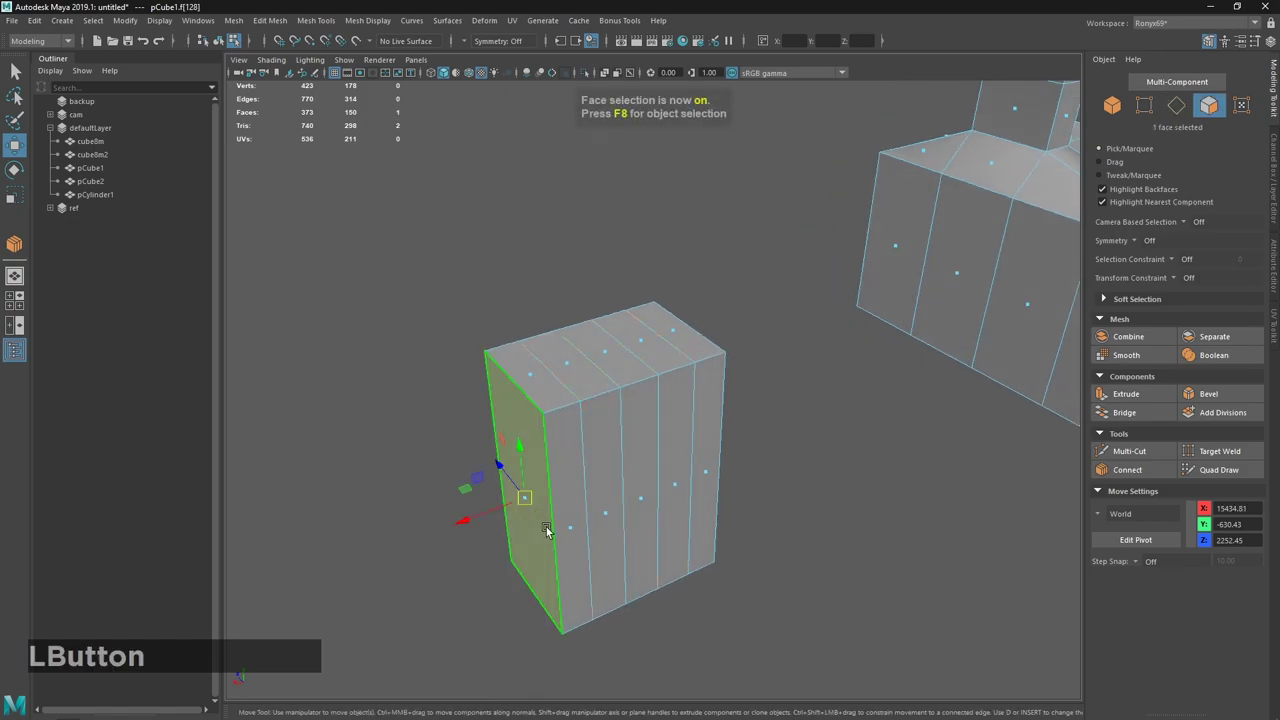
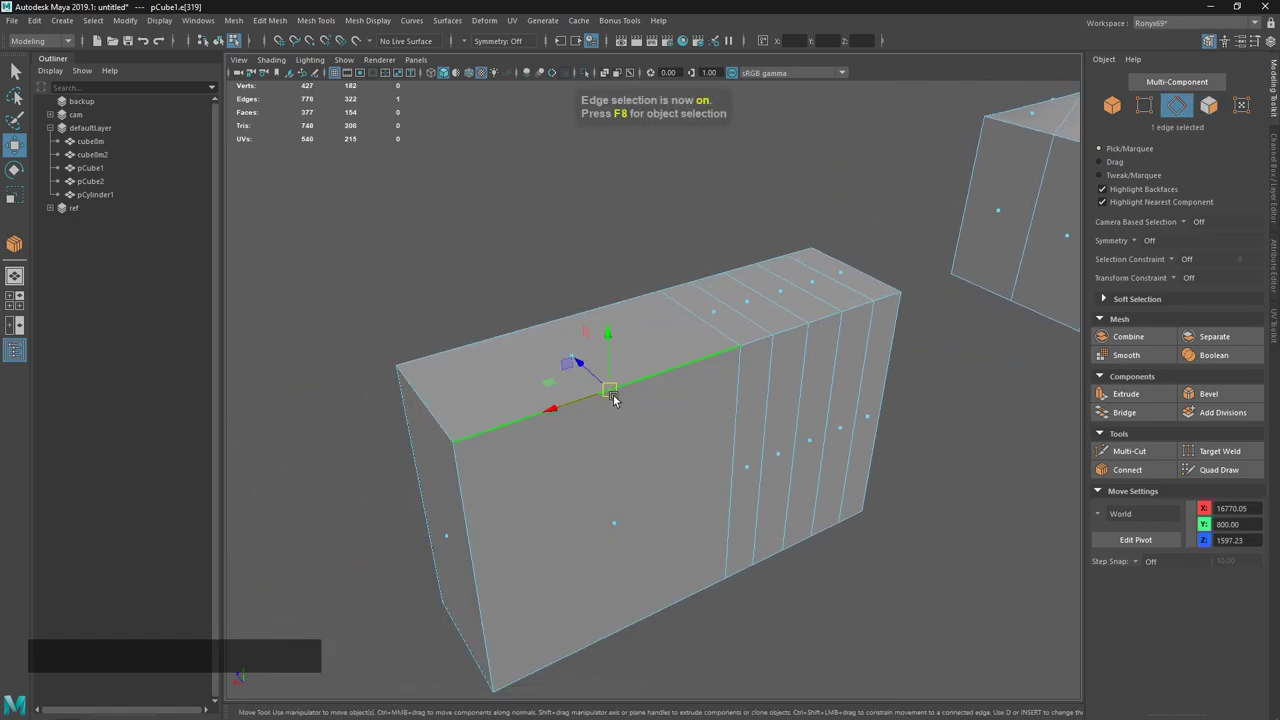
Select an edge on the box top and convert the selection to the full edge ring.
click(627, 338)
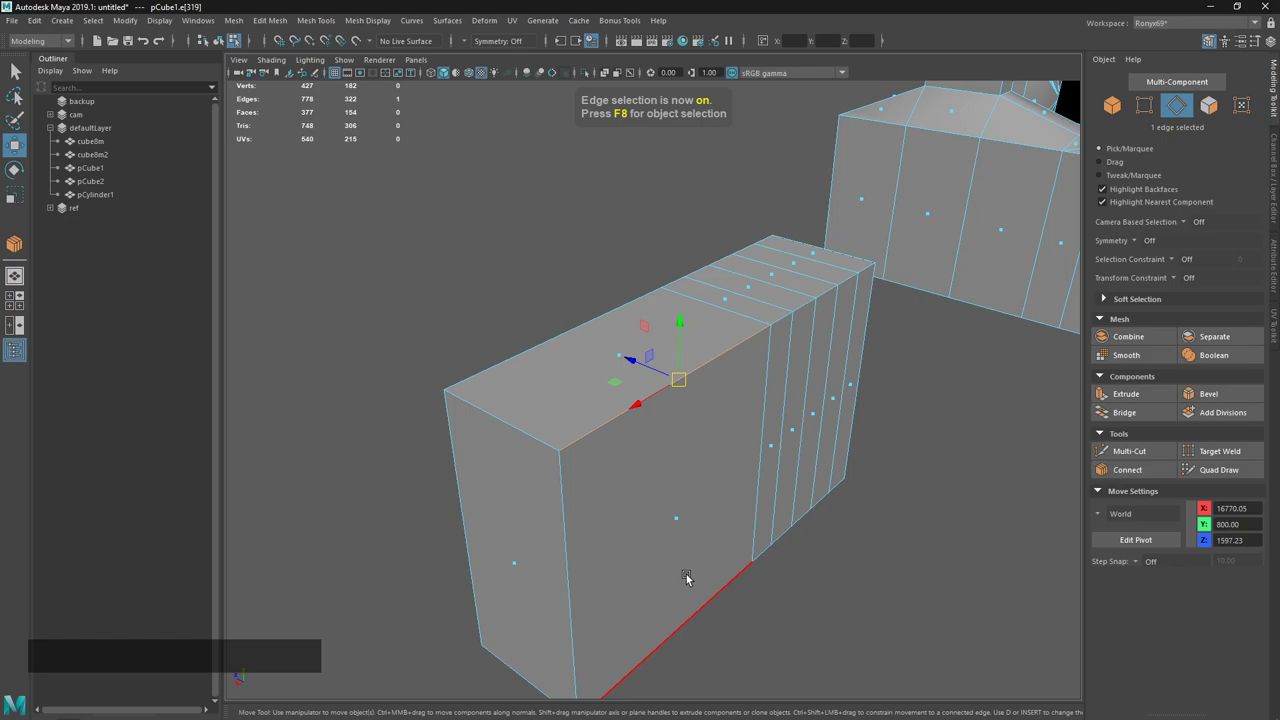
key(k)
click(591, 302)
click(585, 398)
right_click(538, 217)
right_click(538, 217)
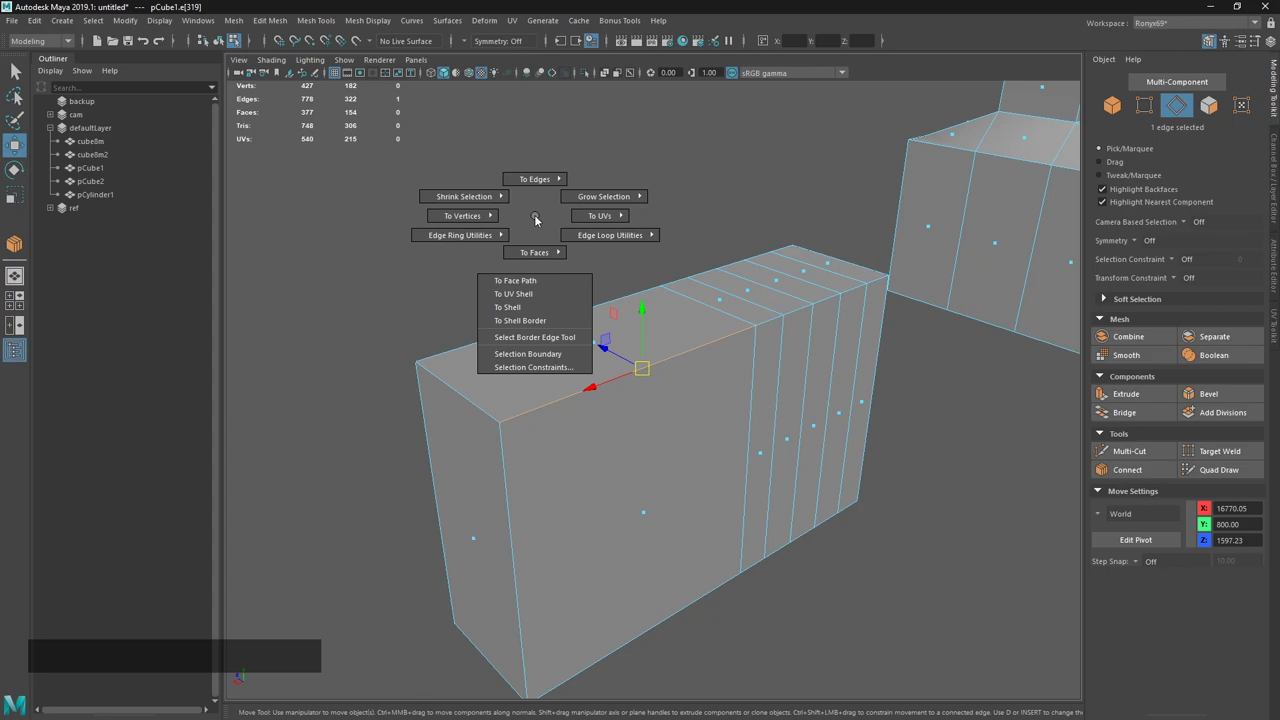
right_click(545, 185)
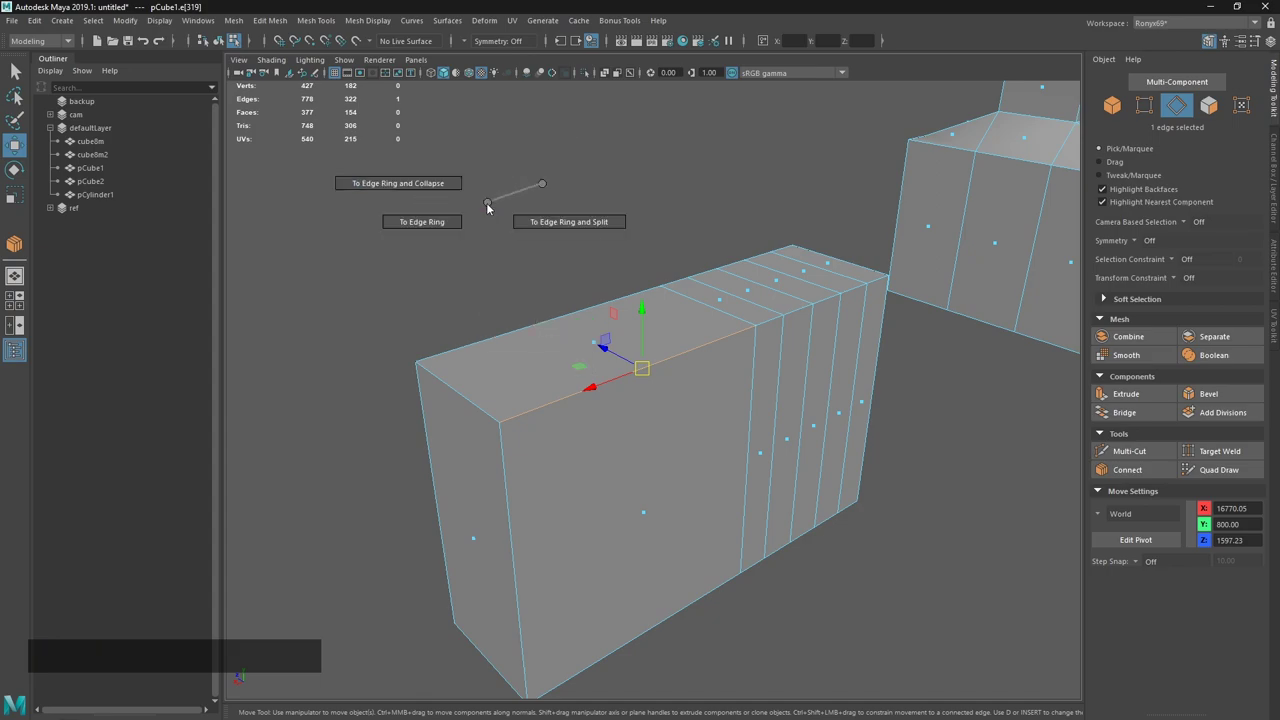
Connect the edge ring with Segments 4, previewing four evenly spaced edge loops.
click(671, 403)
click(742, 342)
middle_click(733, 351)
right_click(617, 219)
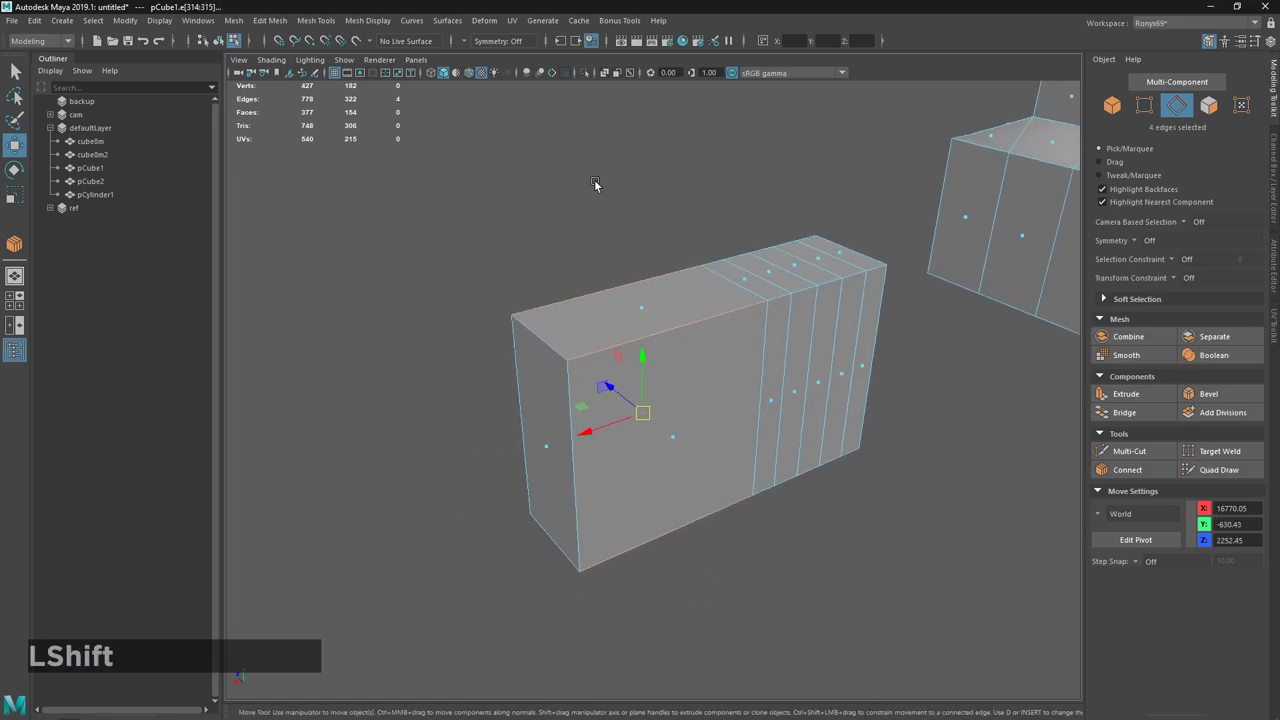
key(shift+c)
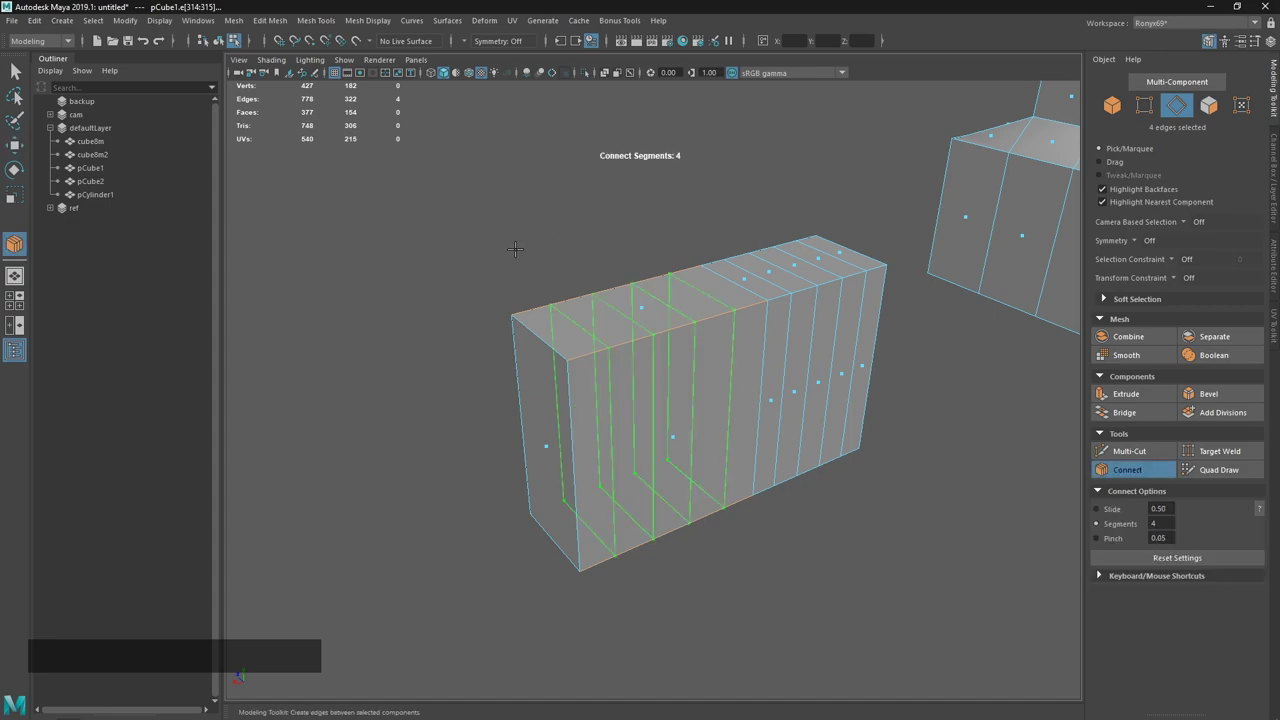
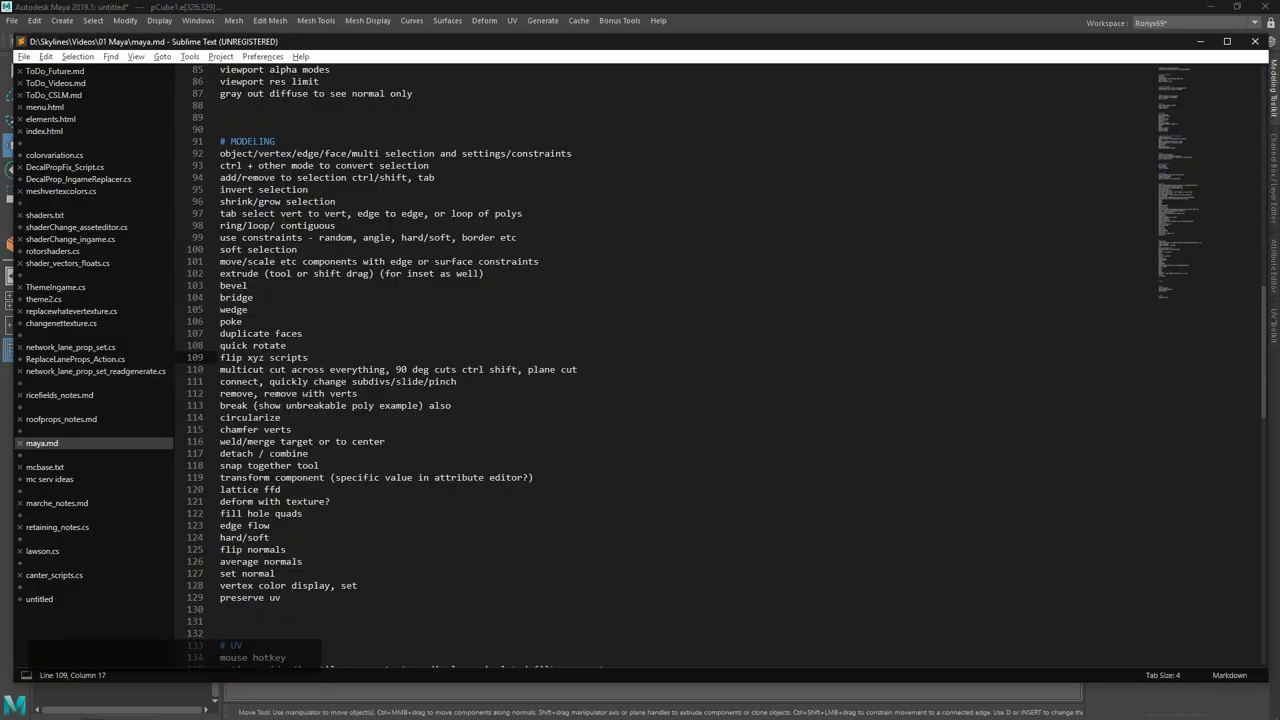
Return to the viewport and pick a set of edges on the segmented box.
click(544, 2)
right_click(630, 397)
key(1)
middle_click(660, 427)
right_click(686, 477)
key(alt+w)
key(2)
click(700, 537)
click(692, 457)
middle_click(663, 487)
right_click(730, 414)
Extend the selection to several more box edges for removal.
click(689, 323)
click(665, 375)
click(759, 553)
click(646, 365)
middle_click(671, 404)
right_click(614, 390)
click(665, 505)
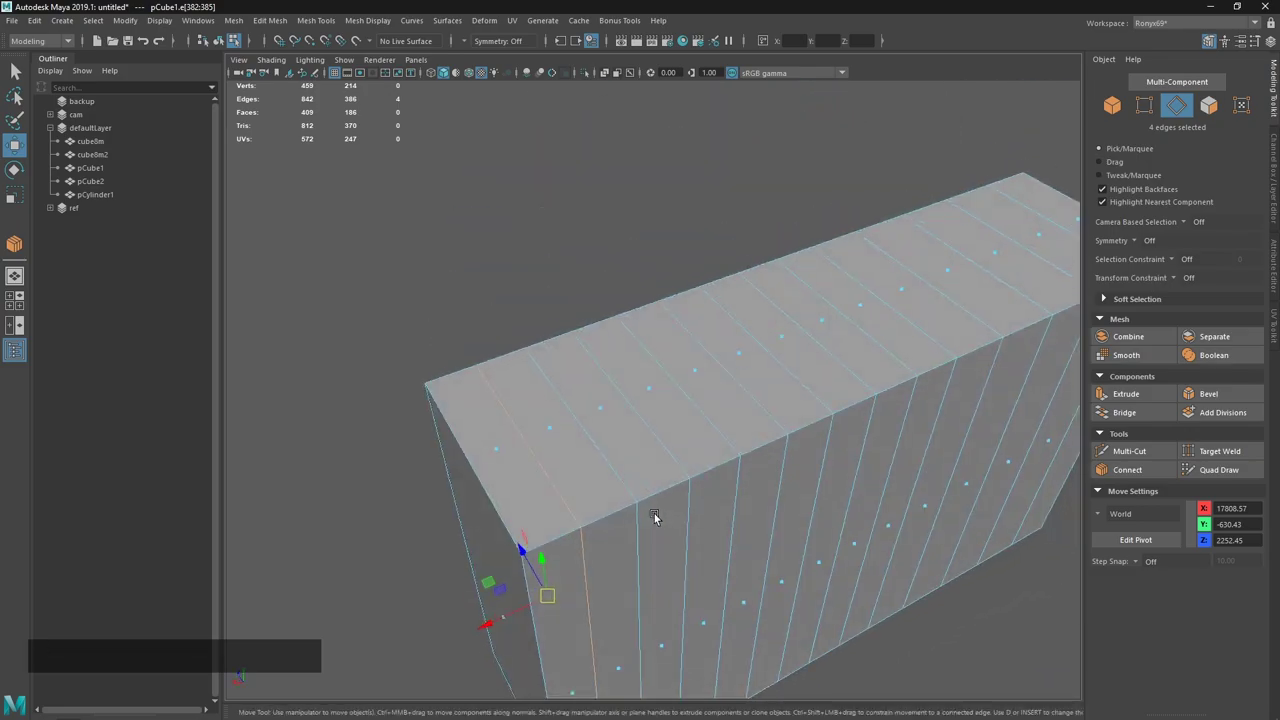
key(1)
click(591, 526)
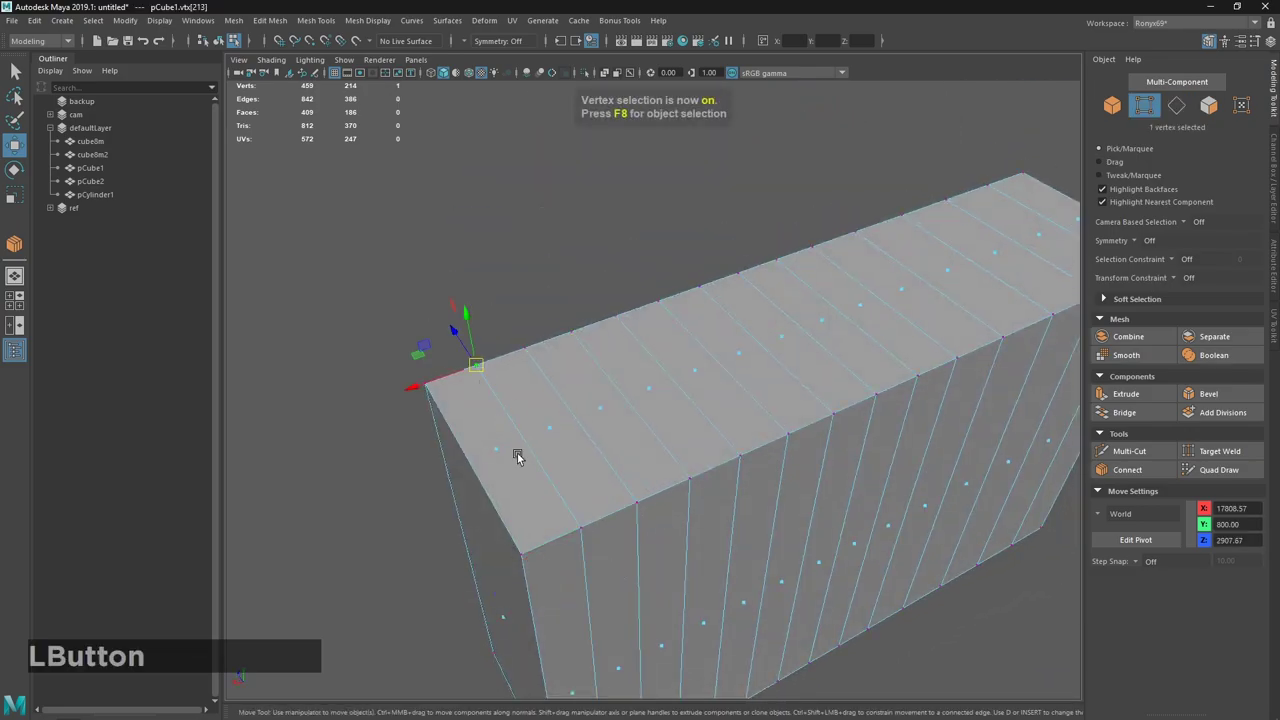
click(537, 464)
right_click(633, 531)
middle_click(625, 478)
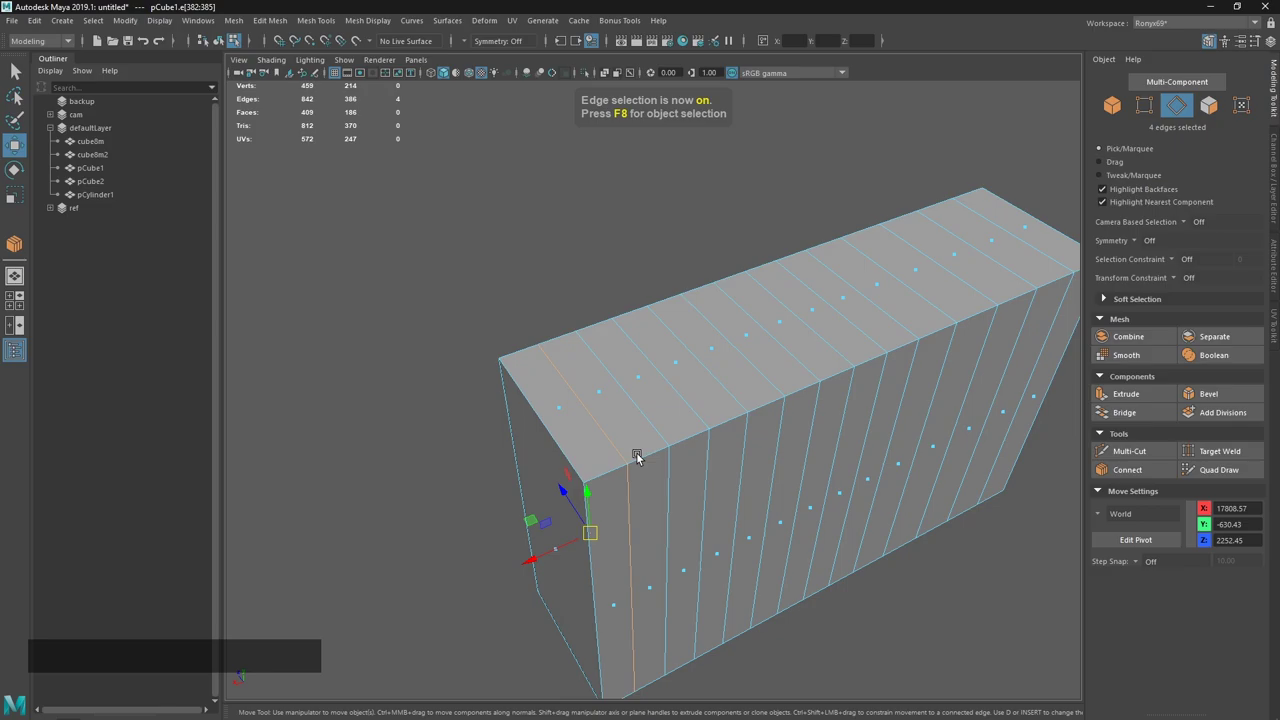
Remove the selected edges, undoing a plain delete and using Delete Edge/Vertex instead.
key(BackSpace)
key(1)
middle_click(647, 466)
click(543, 301)
click(645, 394)
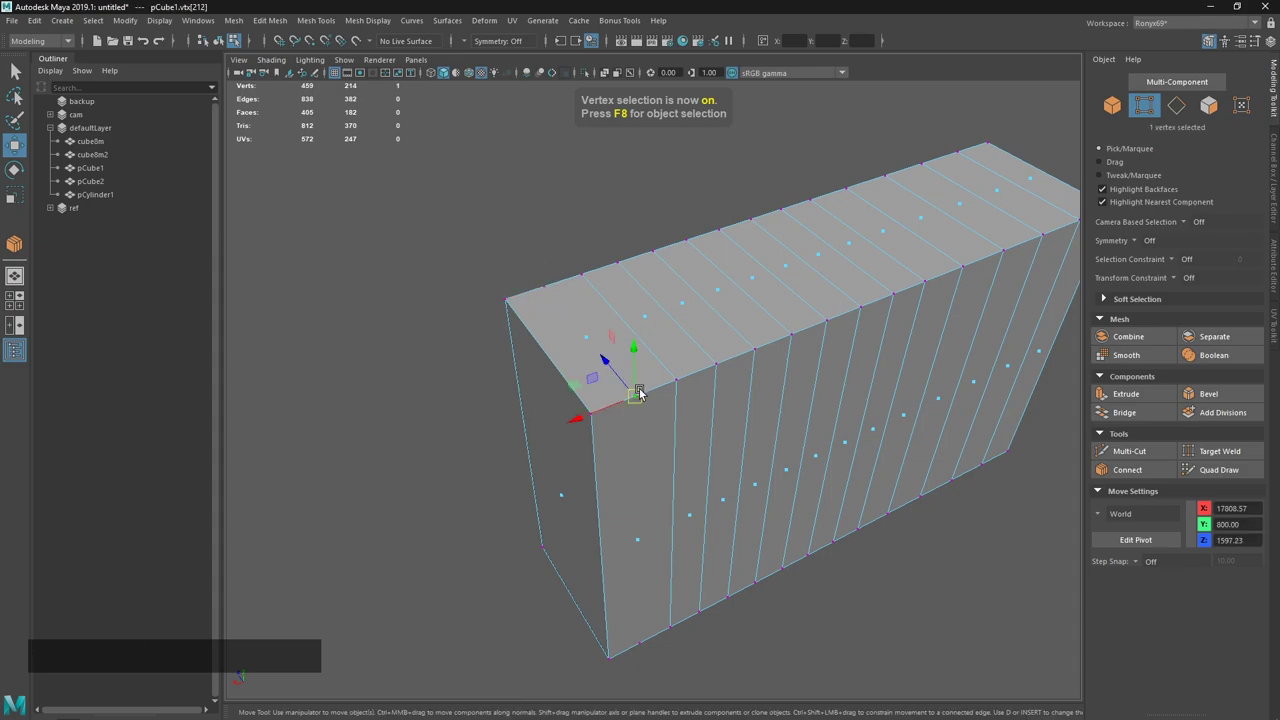
key(ctrl+z)
key(ctrl+z)
click(636, 378)
click(651, 439)
middle_click(722, 412)
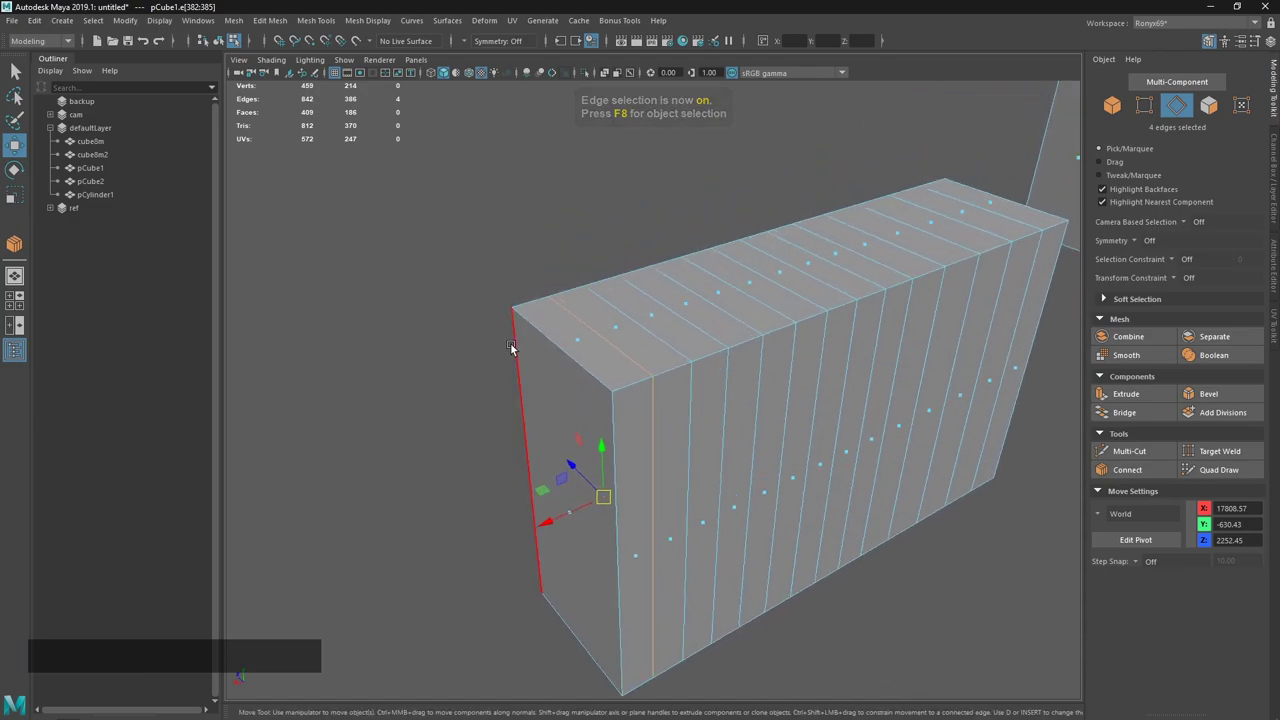
key(ctrl+BackSpace)
Build a flat plane beside the box, divide it into faces with Multi-Cut, then bring up the notes.
click(665, 375)
middle_click(773, 426)
right_click(724, 504)
click(720, 508)
key(1)
click(655, 535)
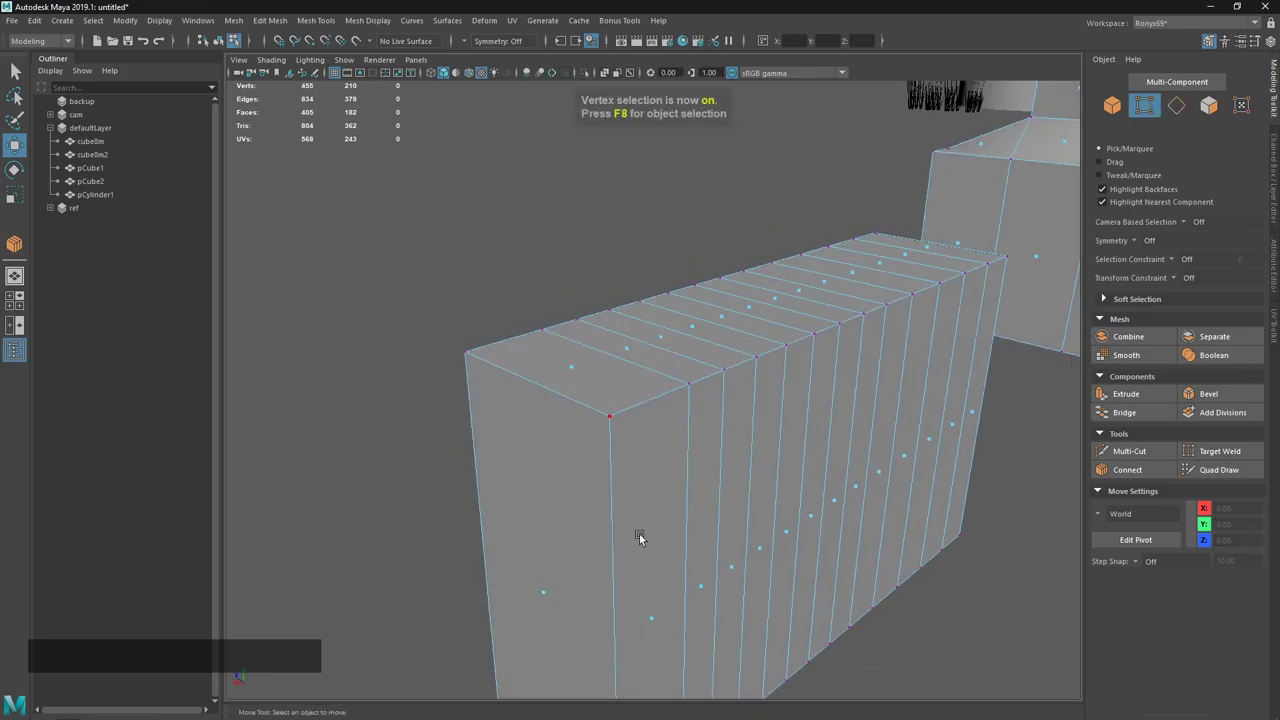
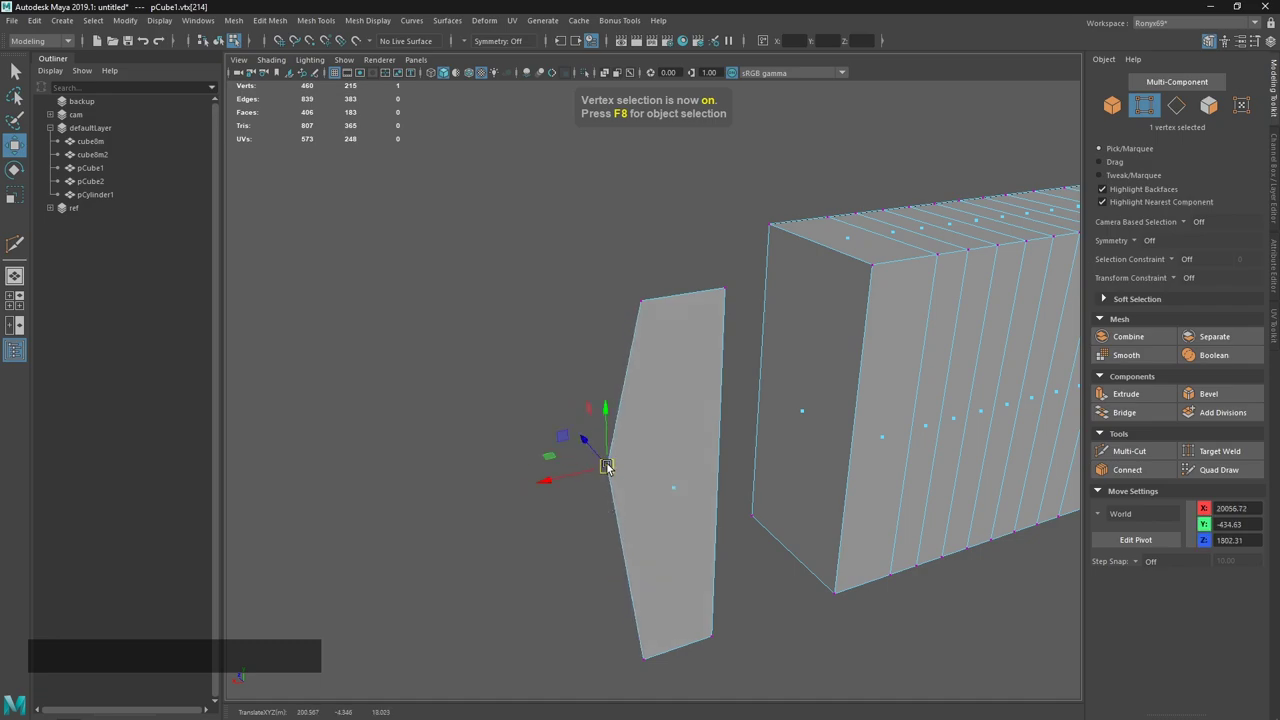
key(BackSpace)
click(716, 634)
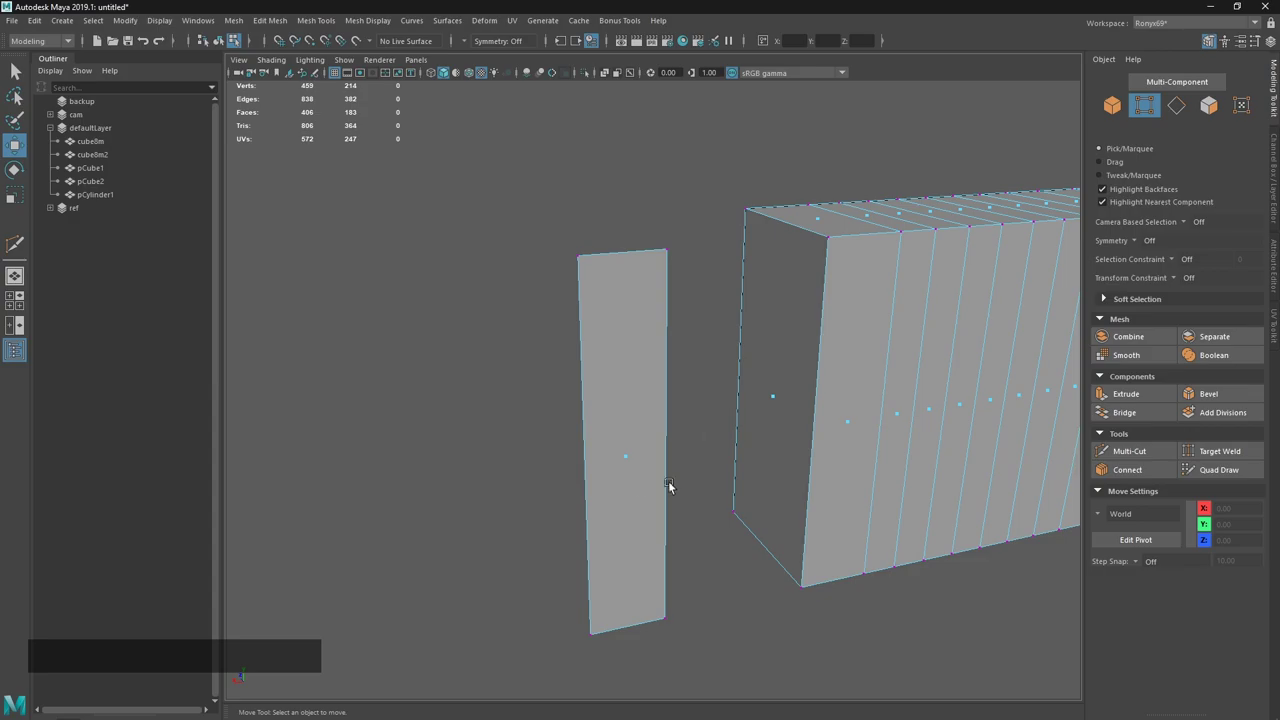
key(alt+Tab)
click(623, 287)
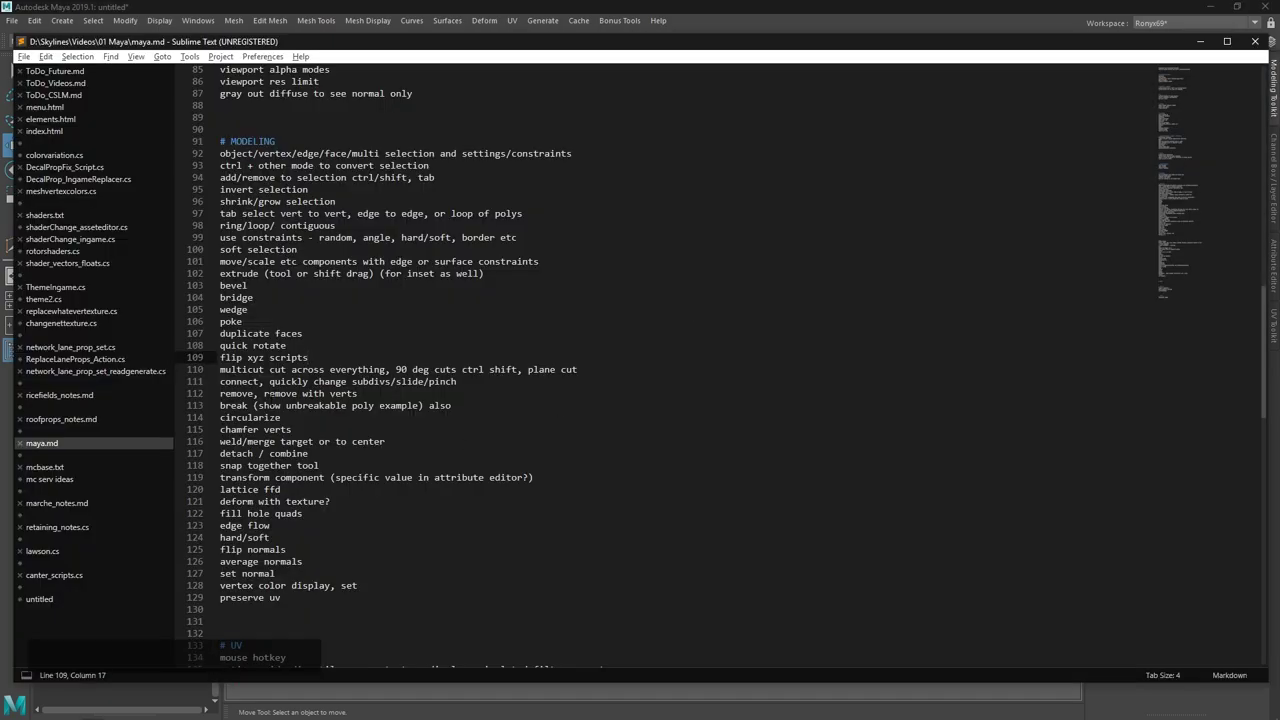
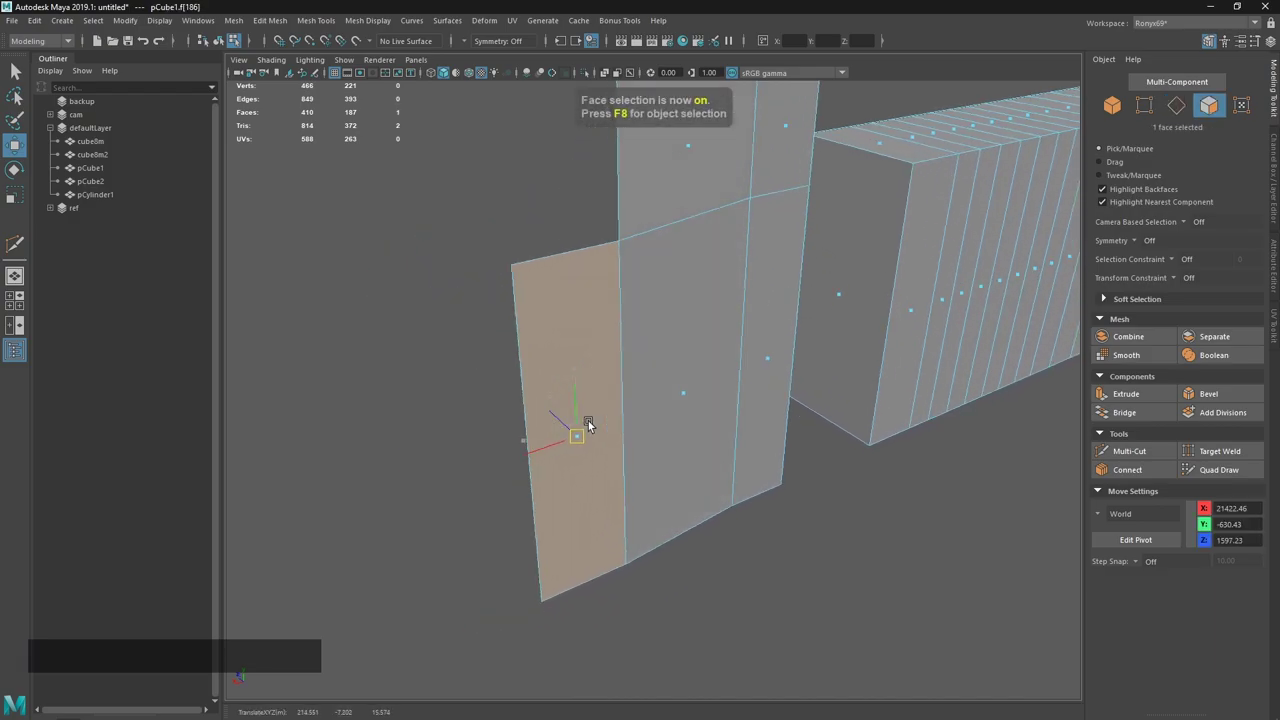
Select a panel face and try Detach Components on it, undoing the first attempts.
click(473, 435)
key(ctrl+z)
right_click(422, 374)
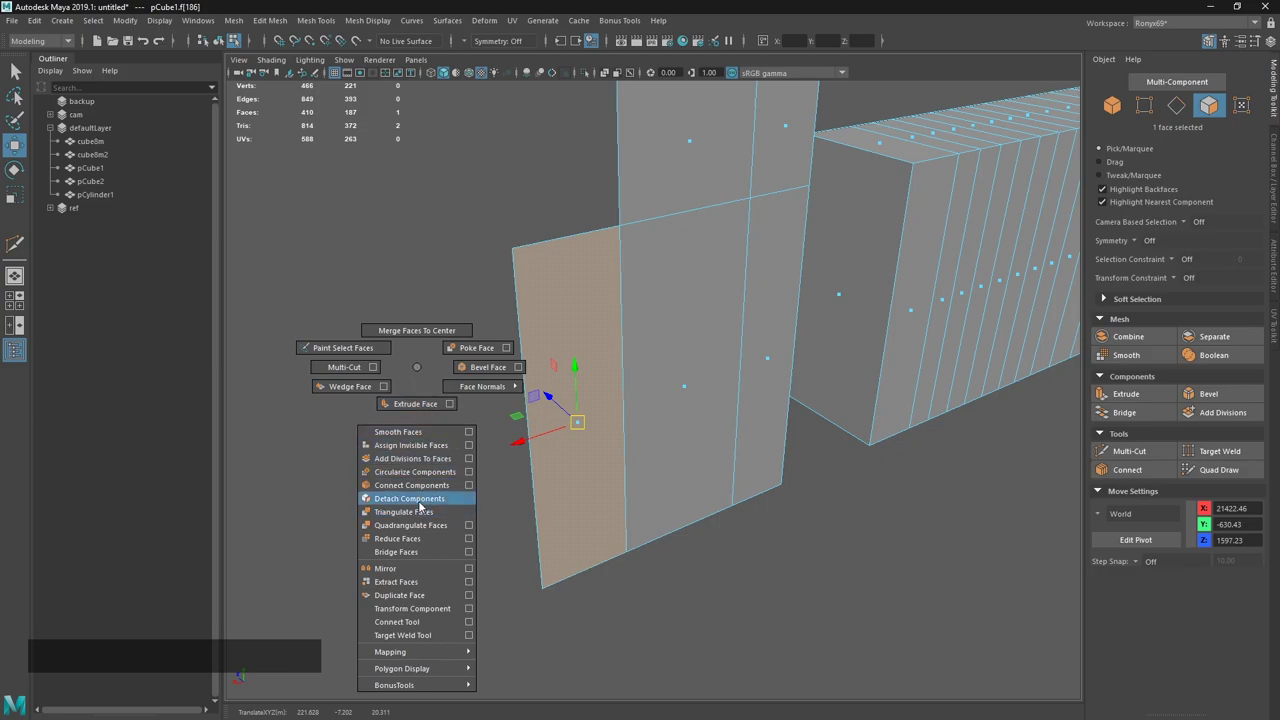
click(542, 440)
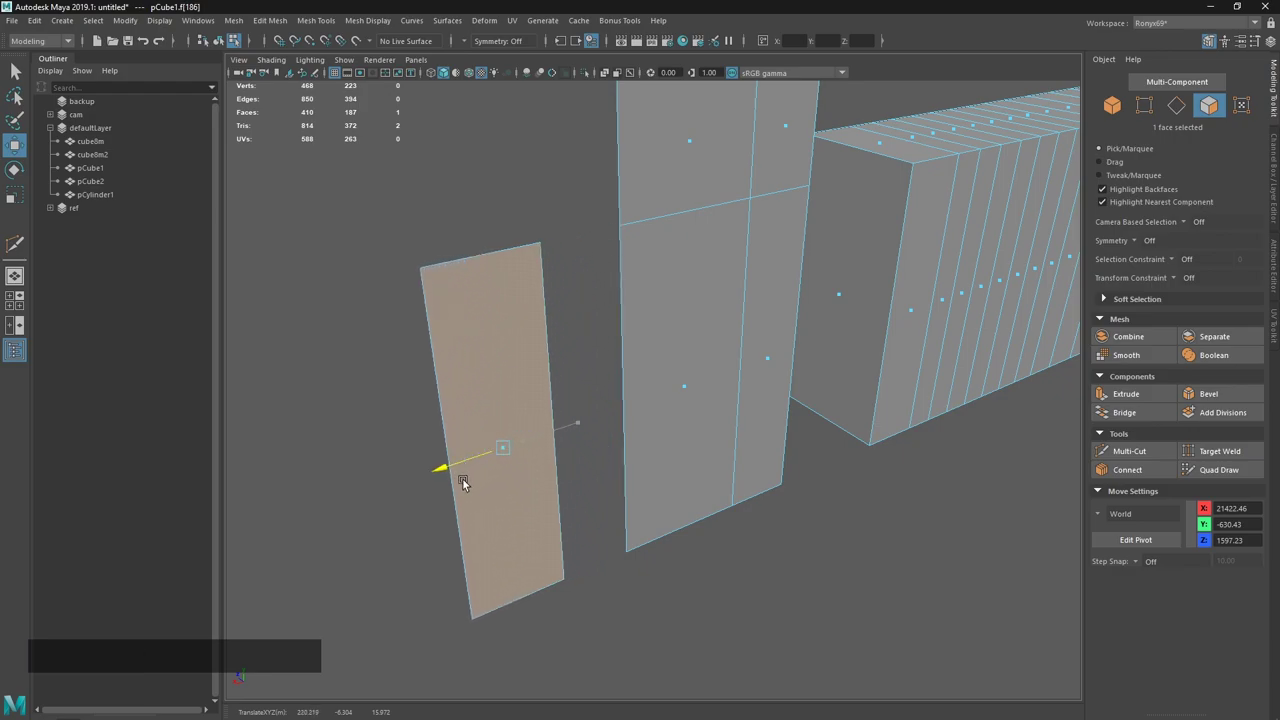
key(ctrl+z)
middle_click(633, 501)
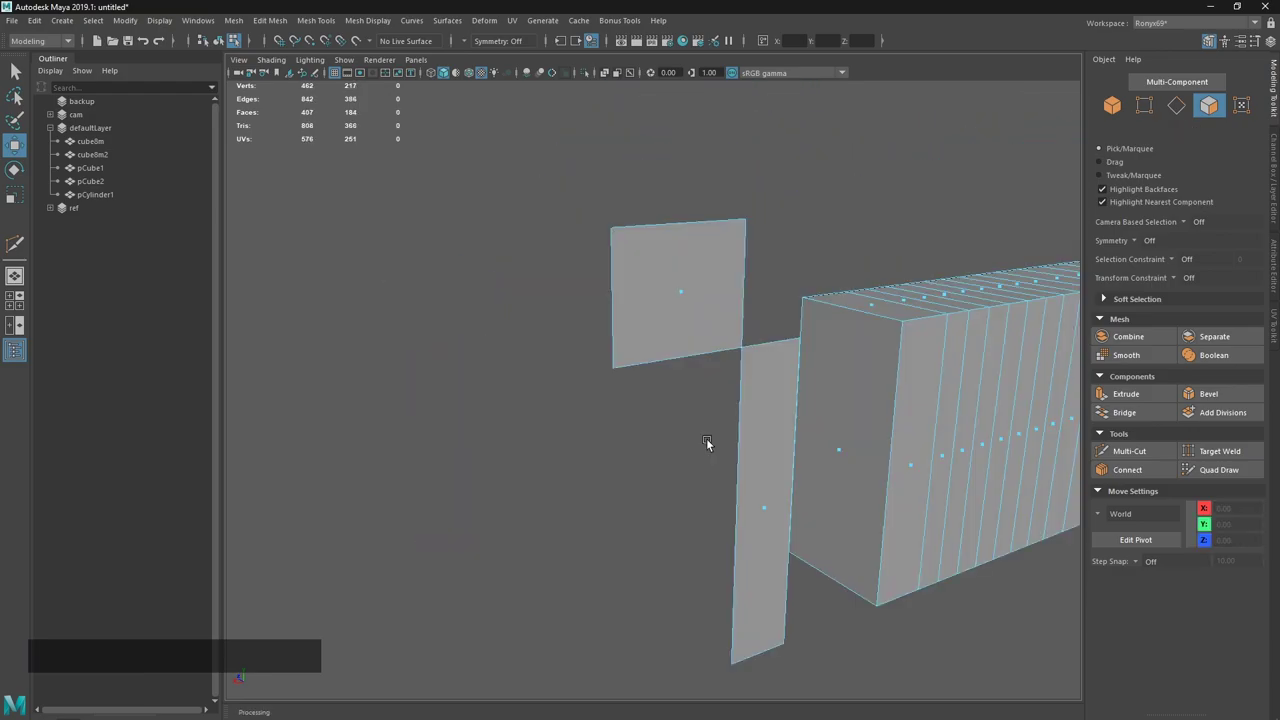
middle_click(733, 412)
Detach further panel faces from the marking menu, undoing mis-picks along the way.
click(727, 391)
click(701, 373)
middle_click(732, 410)
click(714, 516)
key(ctrl+z)
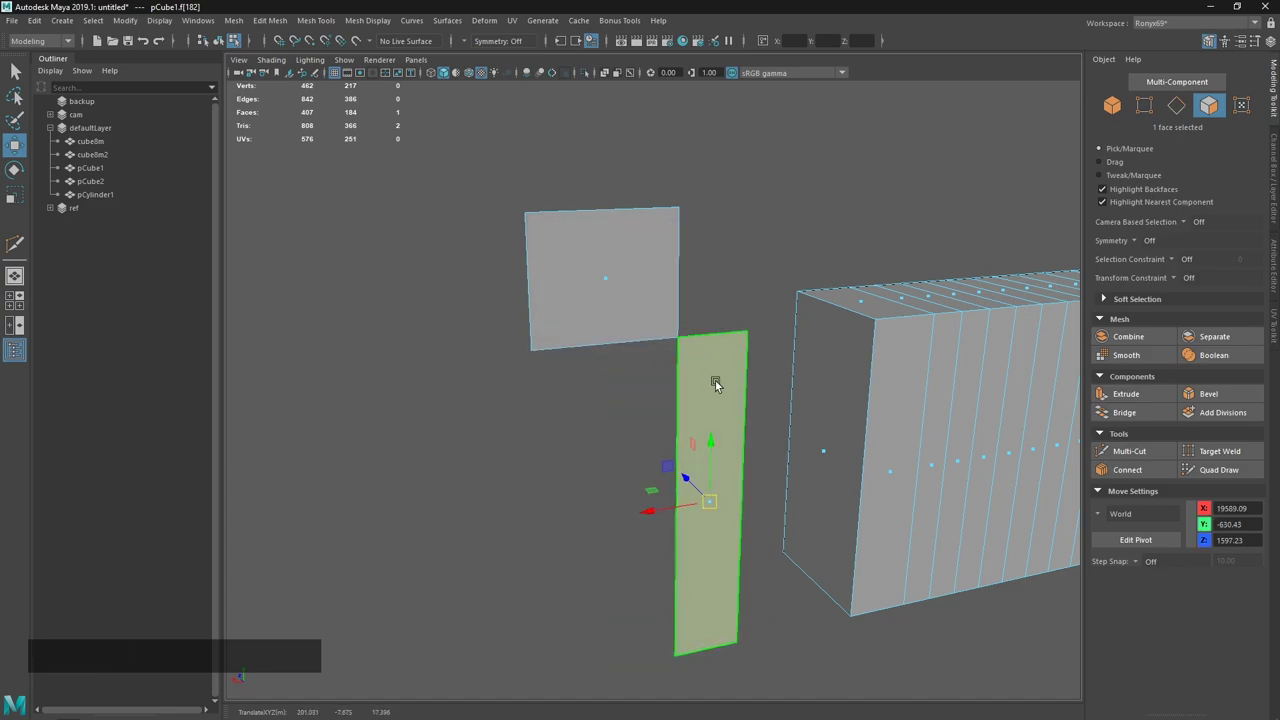
click(581, 285)
key(ctrl+z)
right_click(726, 245)
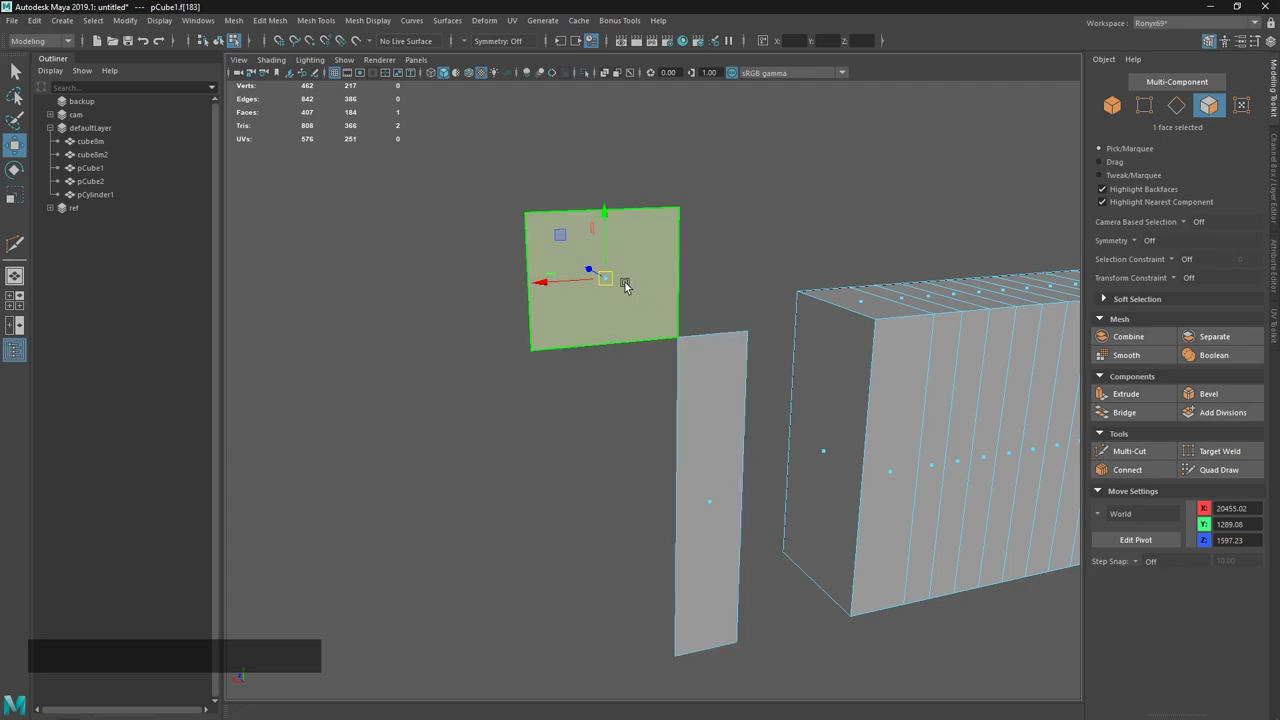
click(617, 281)
key(ctrl+z)
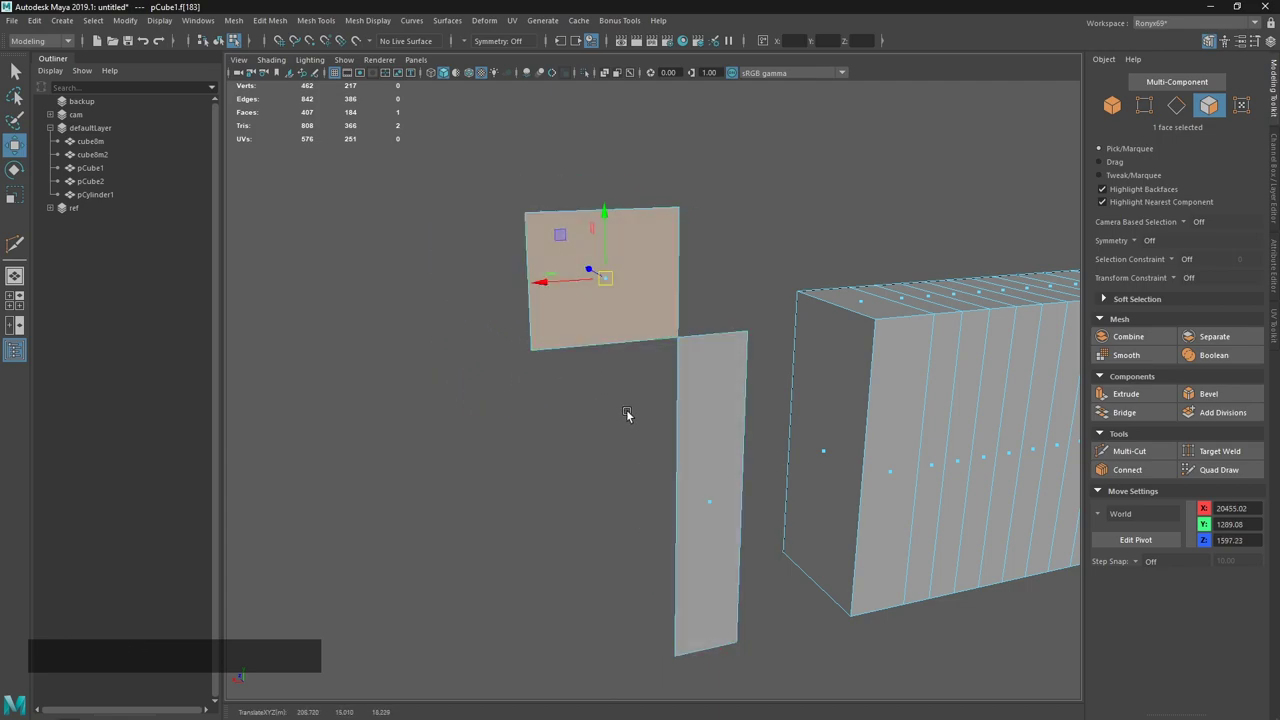
key(1)
click(664, 332)
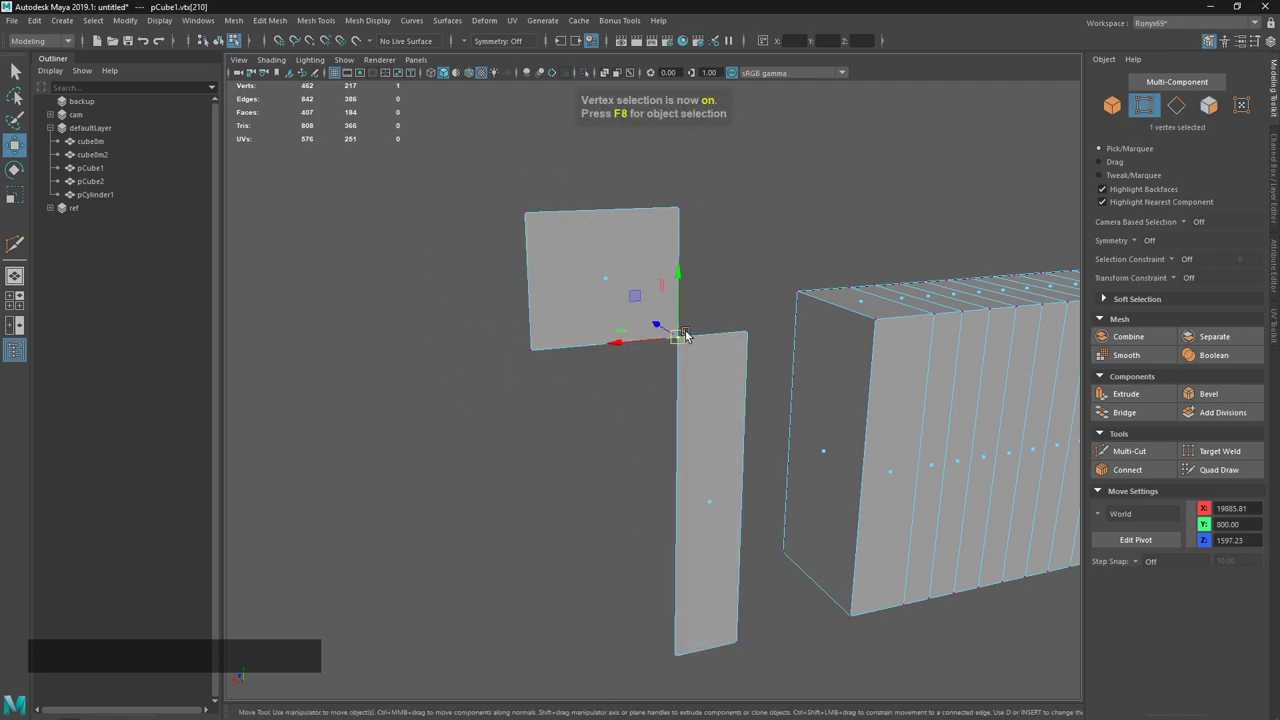
right_click(721, 276)
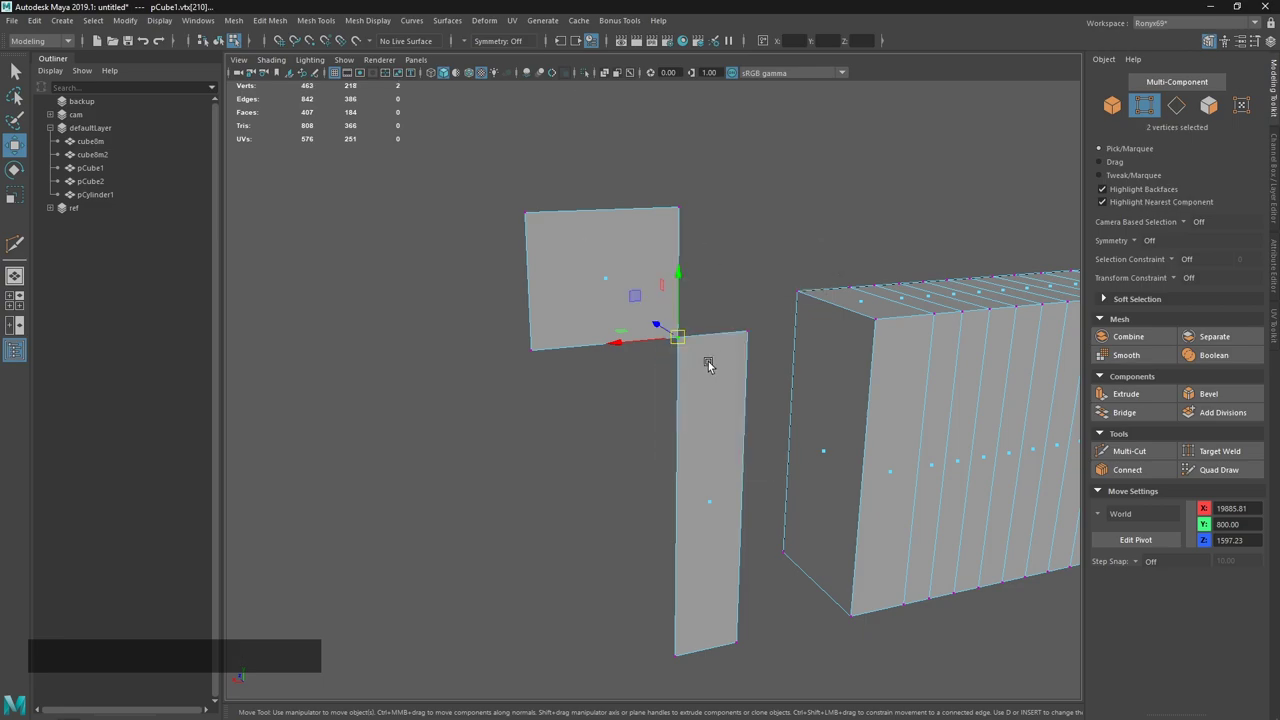
click(580, 272)
key(ctrl+z)
Move the detached faces apart so they float as separate planes beside the box.
right_click(824, 472)
middle_click(700, 339)
click(589, 329)
middle_click(643, 336)
right_click(691, 351)
click(704, 431)
middle_click(818, 467)
click(548, 423)
middle_click(648, 441)
click(658, 439)
Try Ctrl+B edits on the pieces and undo them, leaving an inner strip face selected.
key(ctrl+b)
click(569, 412)
key(ctrl+z)
middle_click(864, 452)
click(776, 469)
click(749, 423)
key(ctrl+z)
key(ctrl+b)
click(734, 412)
key(ctrl+z)
middle_click(823, 435)
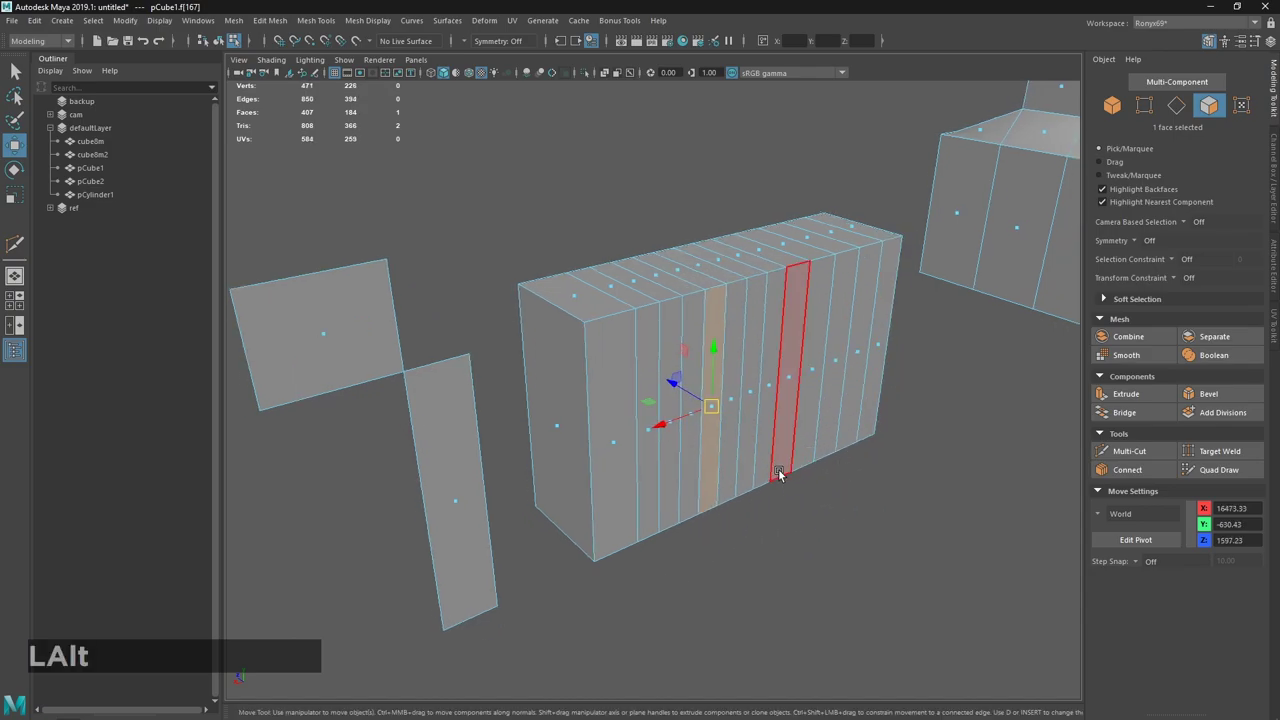
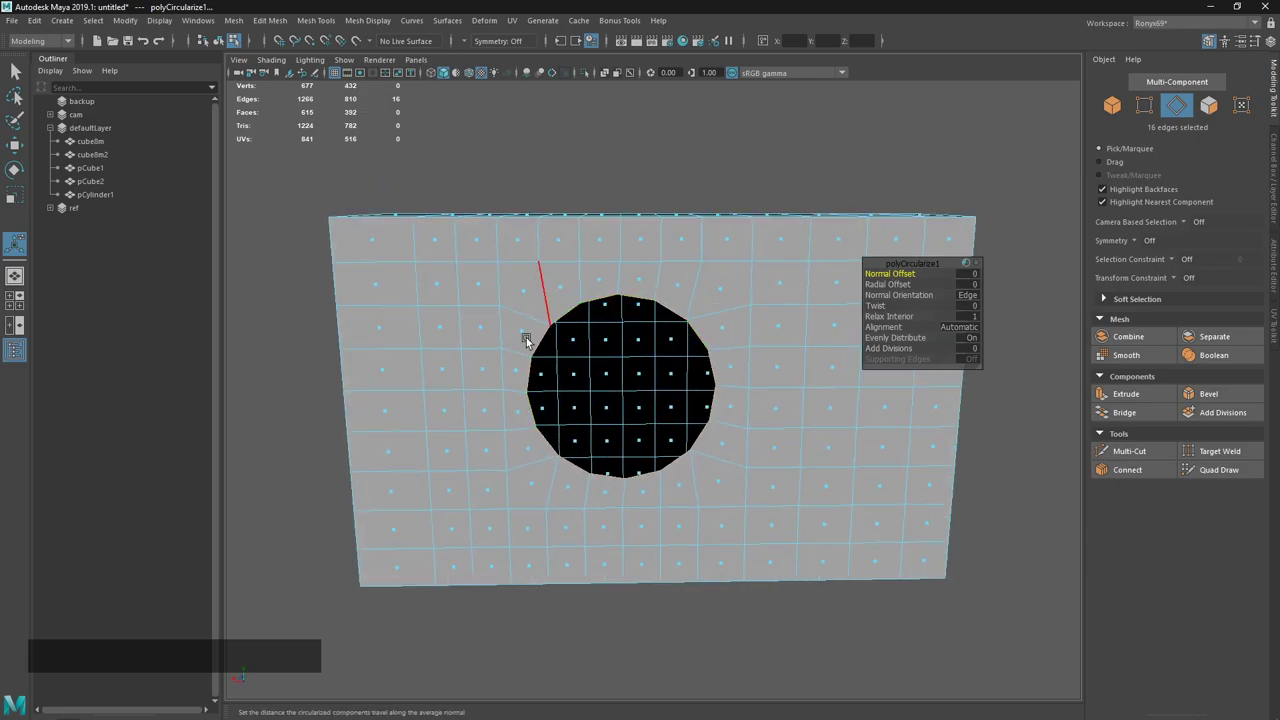
Select the block of nine faces on the panel to be rounded.
key(w)
click(676, 488)
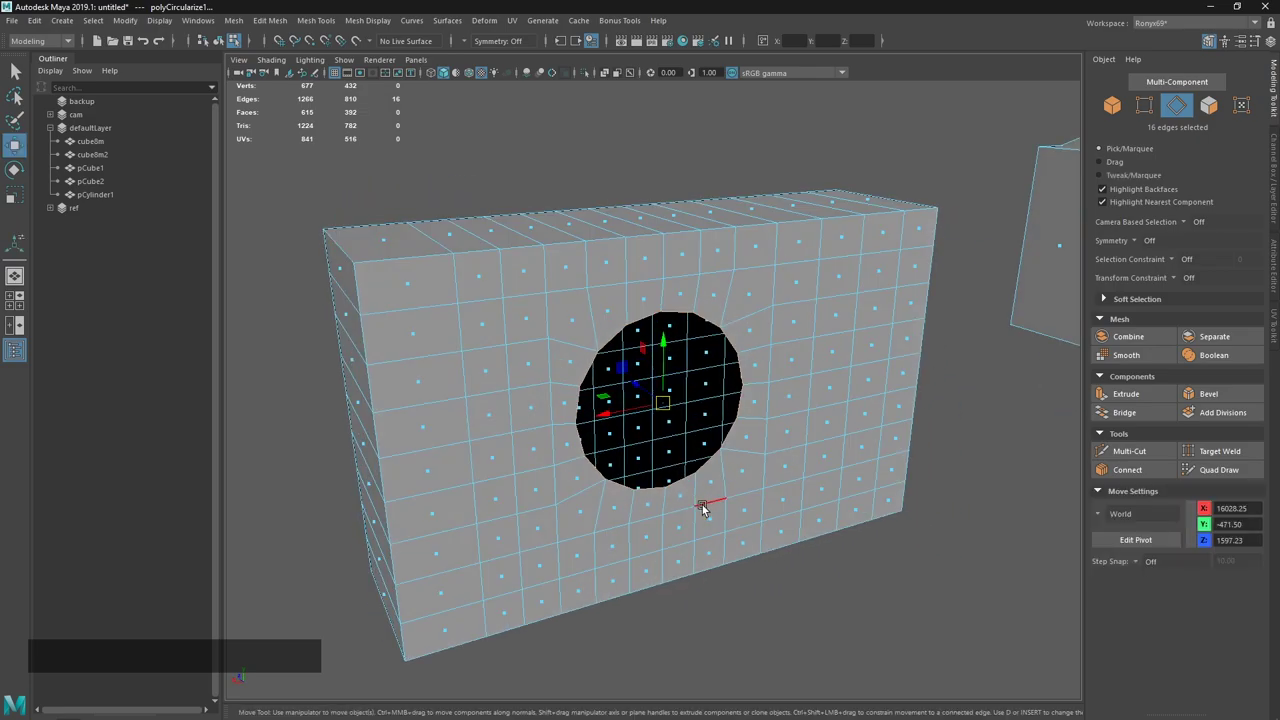
click(714, 467)
click(645, 483)
middle_click(669, 413)
click(730, 495)
middle_click(732, 389)
click(745, 289)
middle_click(676, 303)
right_click(686, 402)
middle_click(825, 458)
click(689, 474)
click(582, 393)
click(591, 315)
click(625, 347)
Circularize the selected faces and adjust the Circularize settings.
key(n)
click(681, 358)
click(682, 402)
key(Tab)
click(609, 291)
key(Tab)
right_click(734, 346)
Extrude the circular faces outward into a cylindrical boss, then bring up the notes.
key(w)
click(668, 381)
middle_click(799, 426)
click(738, 404)
click(647, 343)
click(825, 435)
right_click(806, 438)
key(alt+Tab)
click(593, 311)
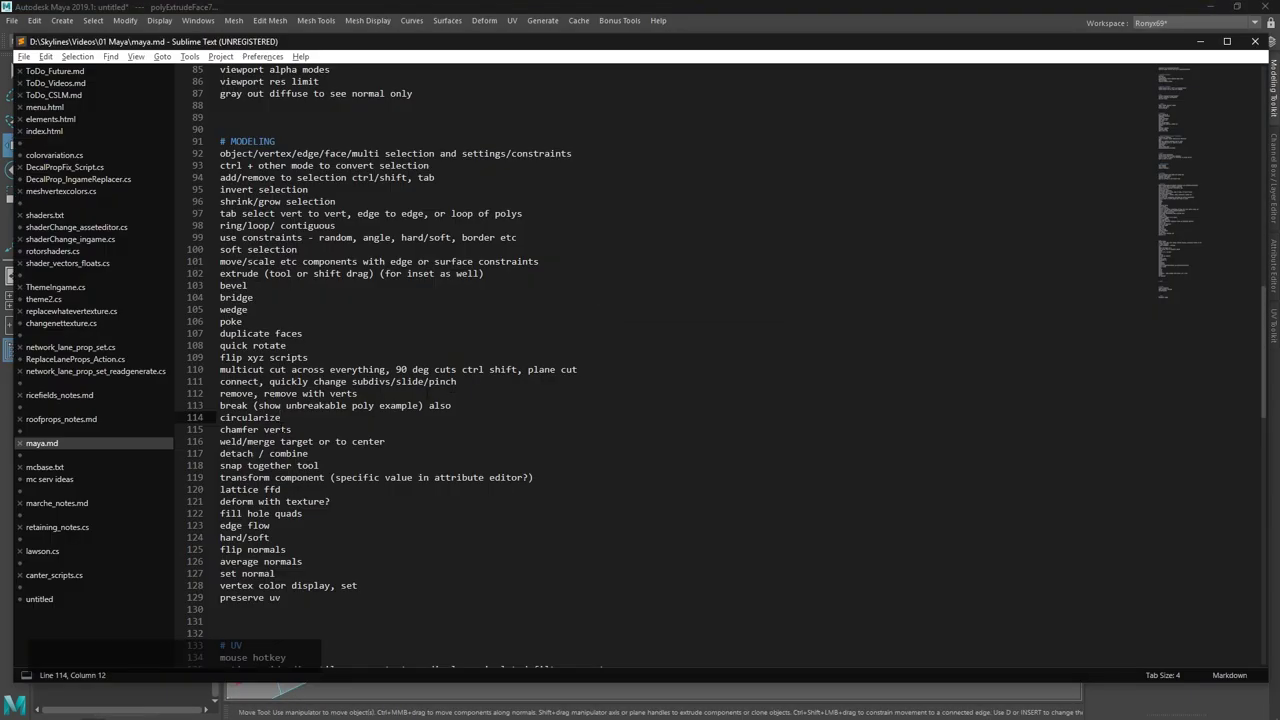
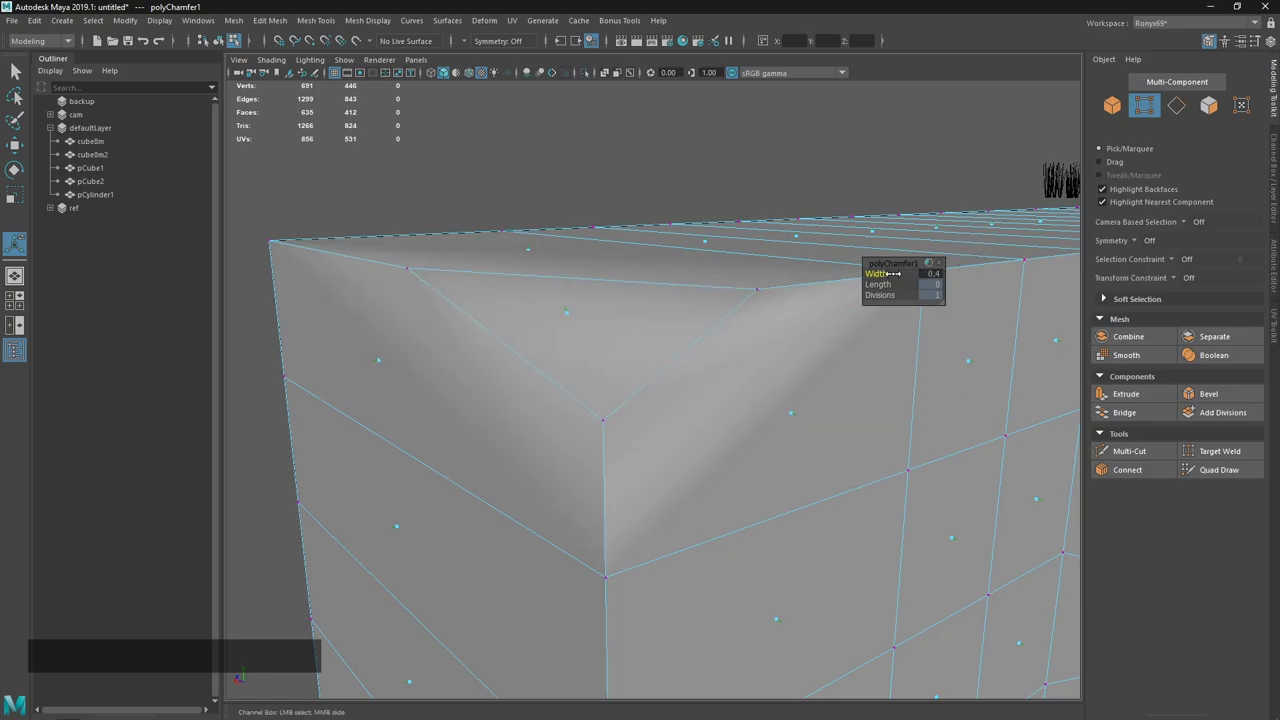
Chamfer a corner vertex of the box with Width 0.4.
key(w)
click(723, 429)
right_click(714, 421)
click(706, 376)
middle_click(697, 402)
Chamfer a corner of the flat panel with Width 0.15, then bring up the notes.
right_click(671, 357)
middle_click(675, 389)
right_click(665, 363)
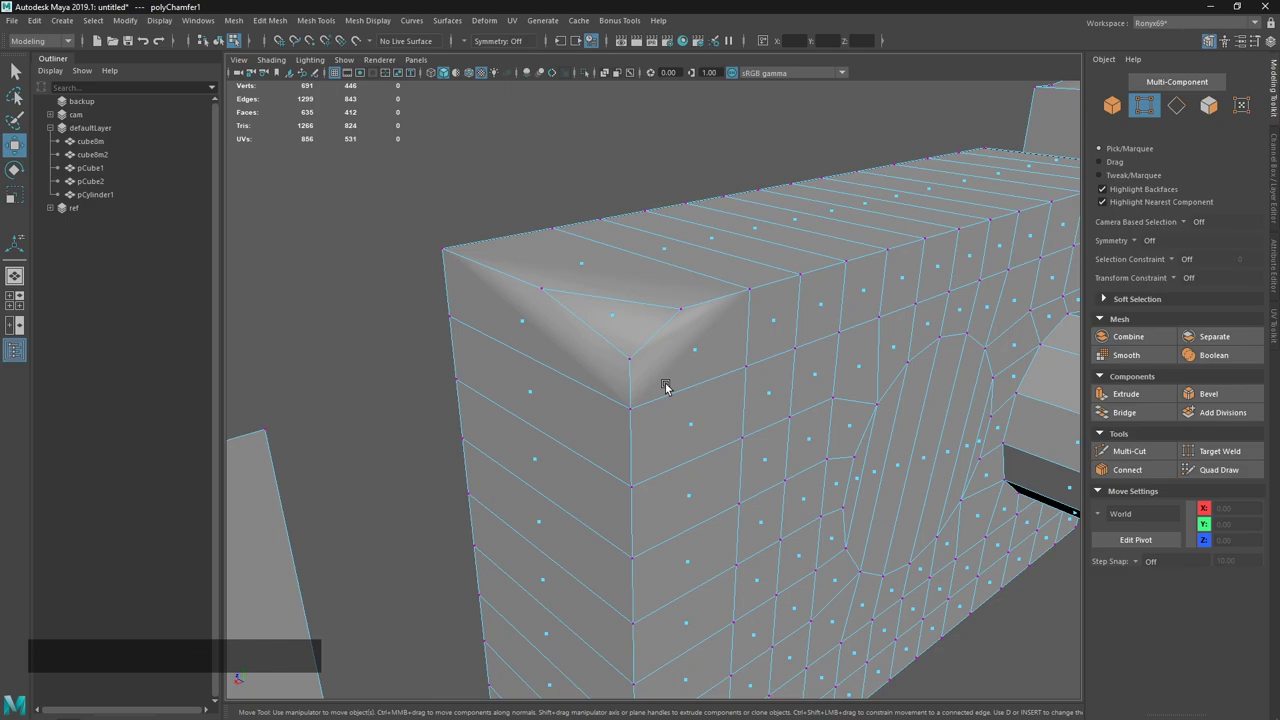
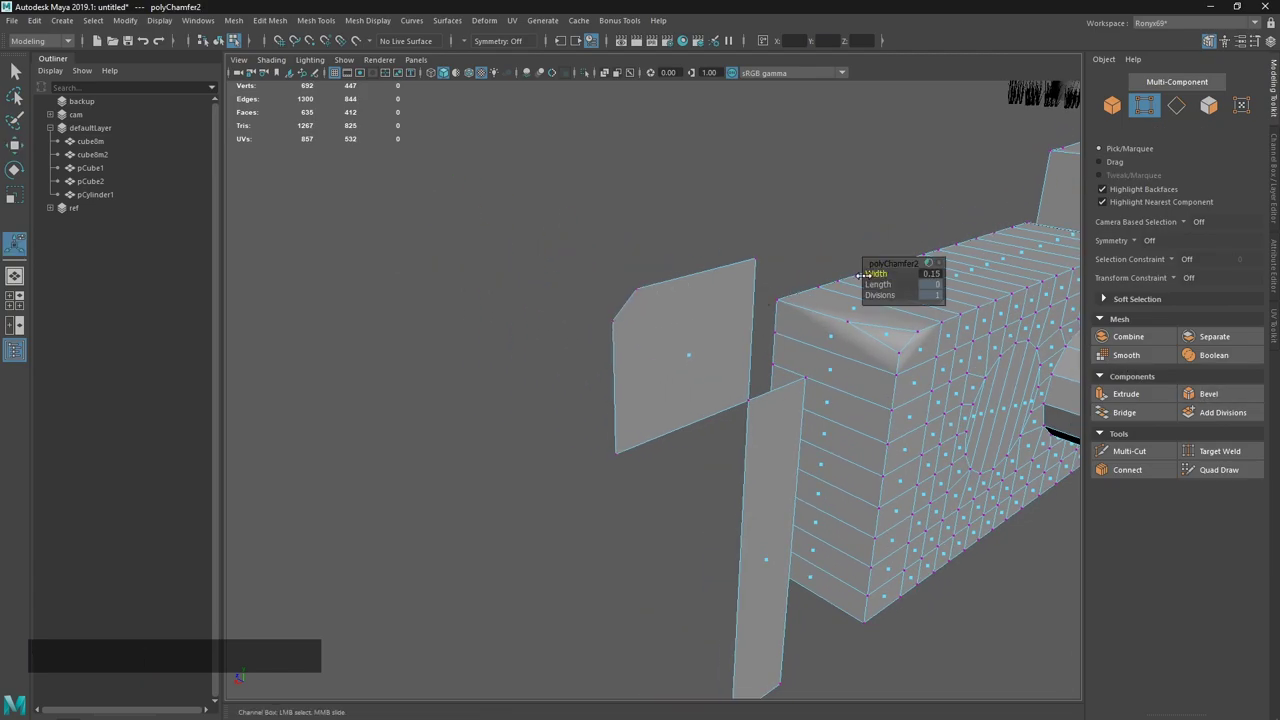
key(w)
key(alt+Tab)
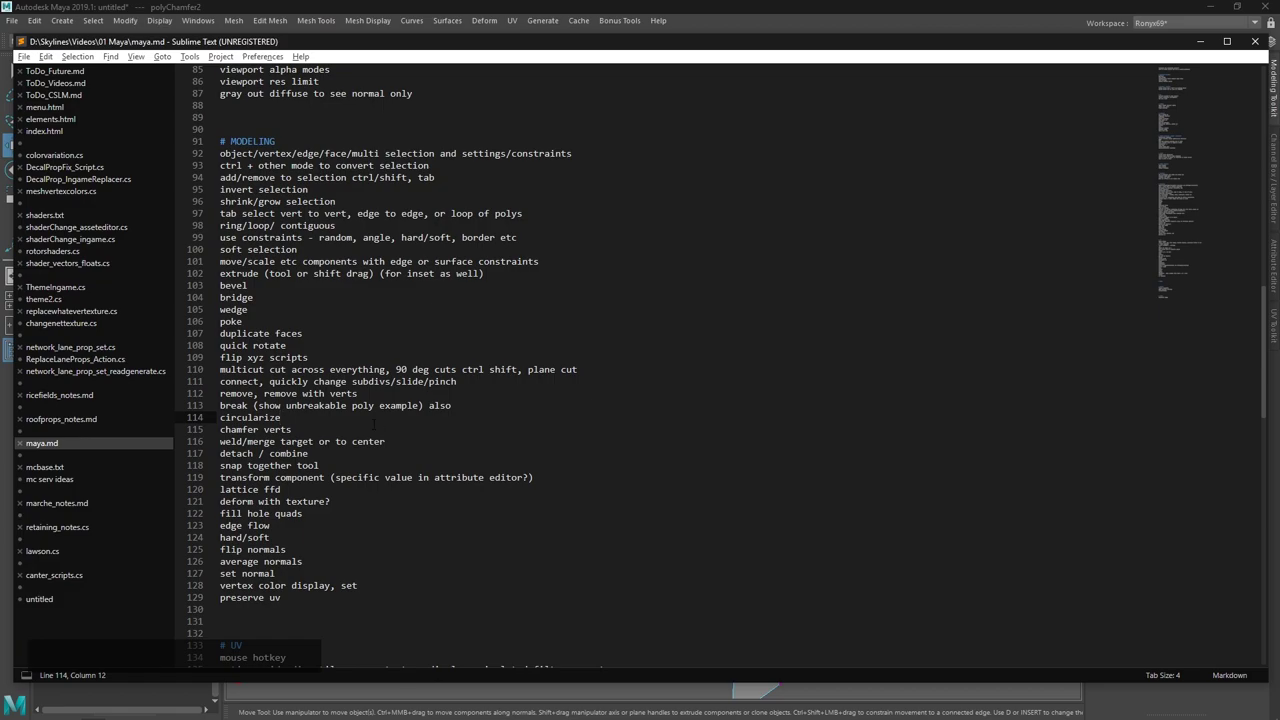
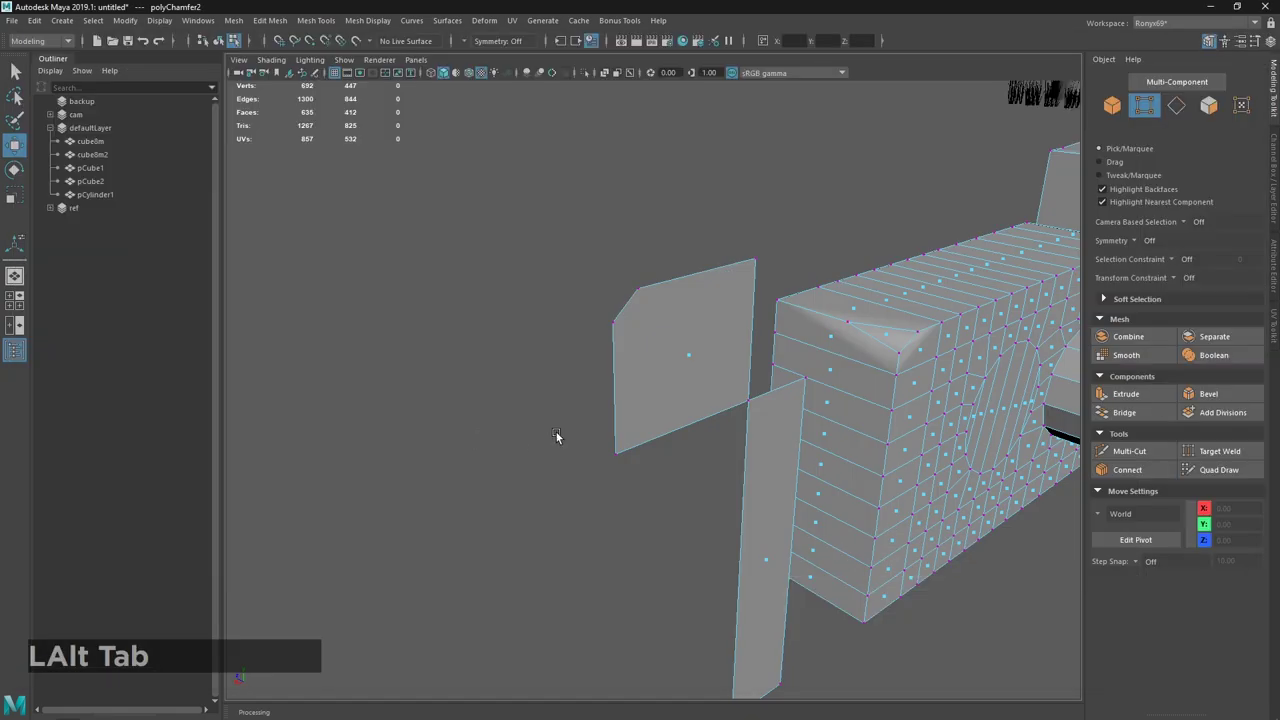
Select the two touching panel corner vertices, trying marking-menu merges and undoing them.
middle_click(643, 423)
click(475, 332)
click(509, 275)
middle_click(543, 296)
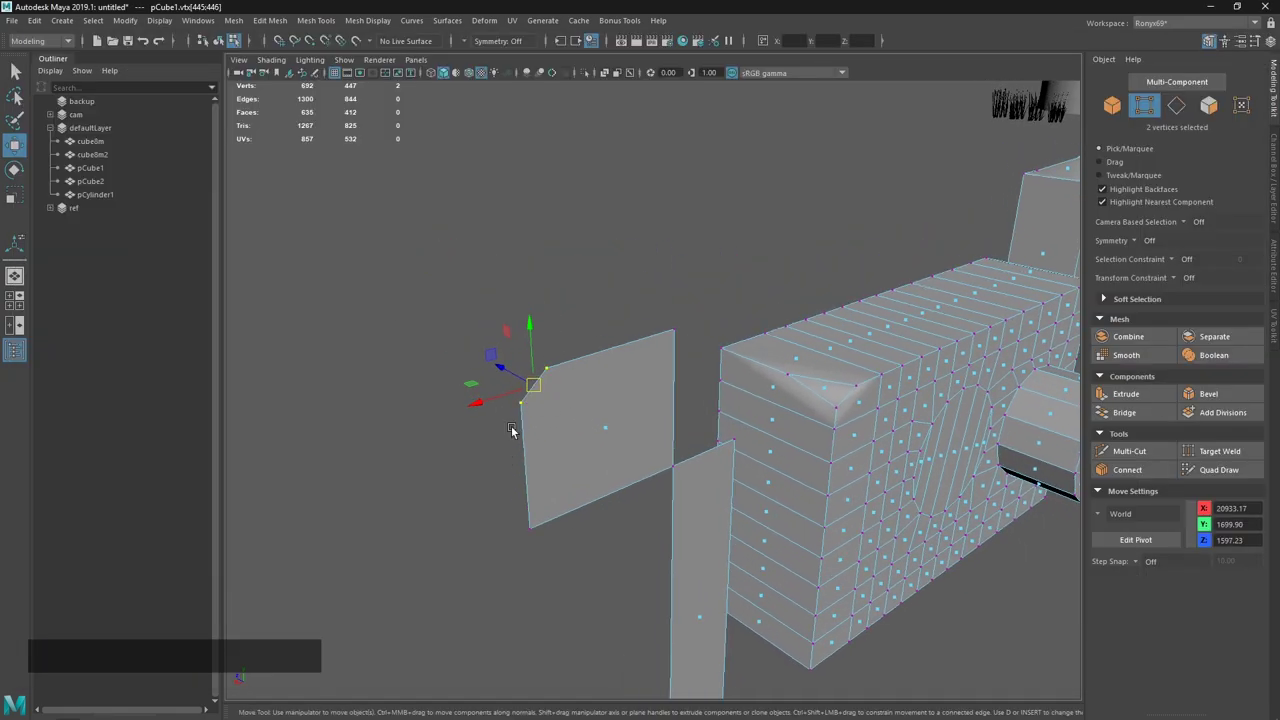
right_click(621, 238)
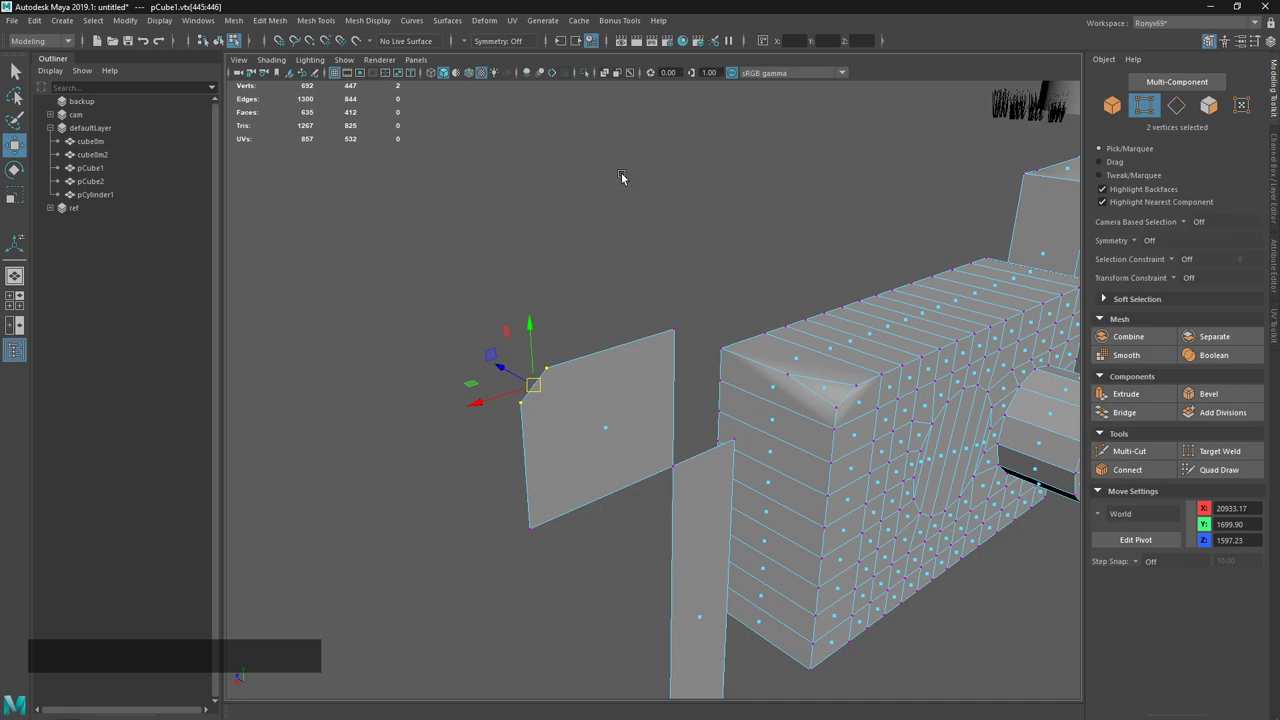
key(ctrl+z)
middle_click(643, 484)
right_click(621, 445)
middle_click(636, 432)
right_click(726, 403)
middle_click(669, 375)
right_click(641, 386)
click(663, 391)
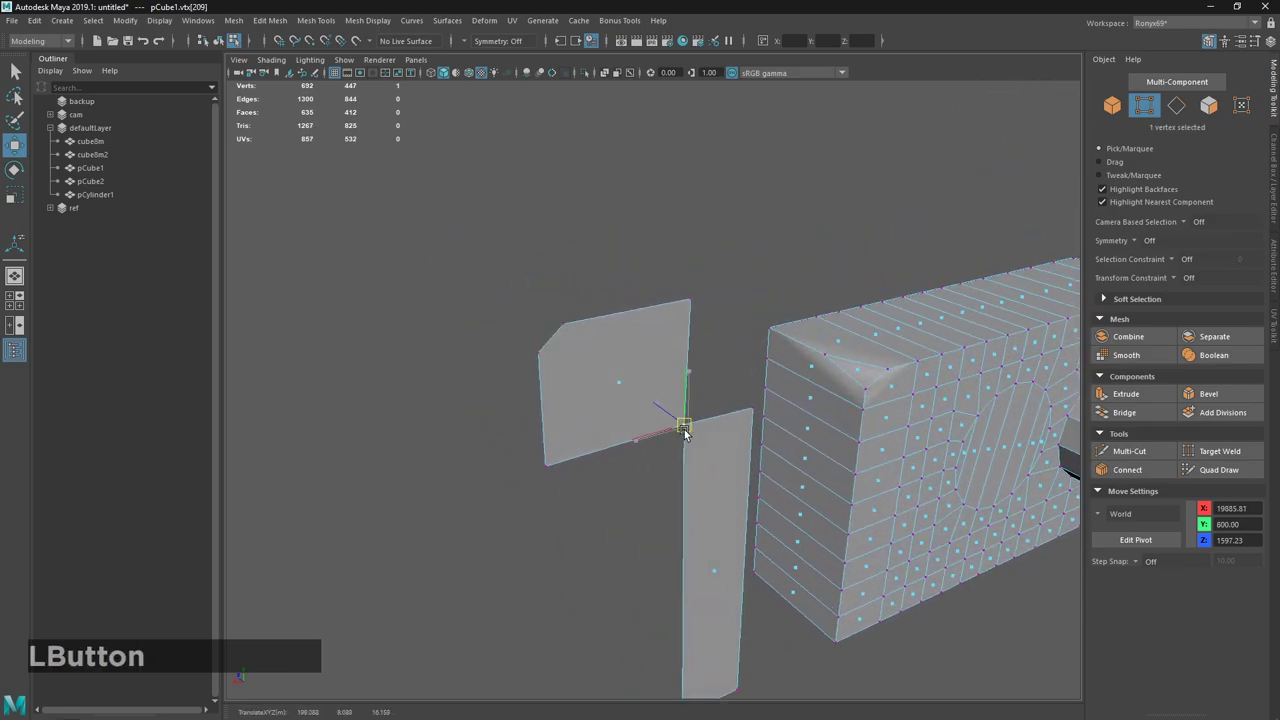
key(ctrl+z)
Reselect both corner vertices on the plane, framing them closely in the viewport.
middle_click(661, 387)
right_click(660, 418)
middle_click(660, 454)
right_click(707, 504)
key(ctrl+b)
click(538, 345)
click(681, 410)
right_click(688, 438)
click(684, 433)
right_click(677, 426)
click(697, 433)
middle_click(734, 423)
right_click(627, 335)
click(547, 261)
middle_click(741, 321)
right_click(649, 299)
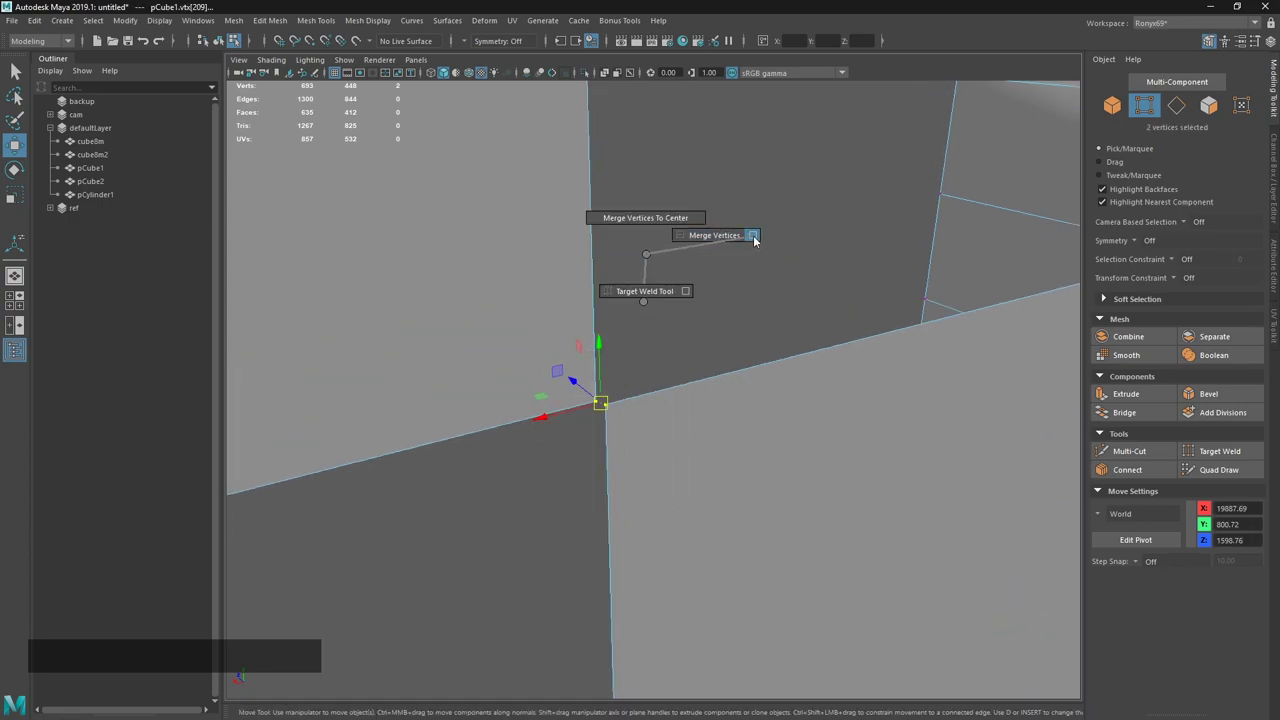
Inspect the Merge Vertices settings, then merge the two selected vertices from the marking menu.
click(692, 203)
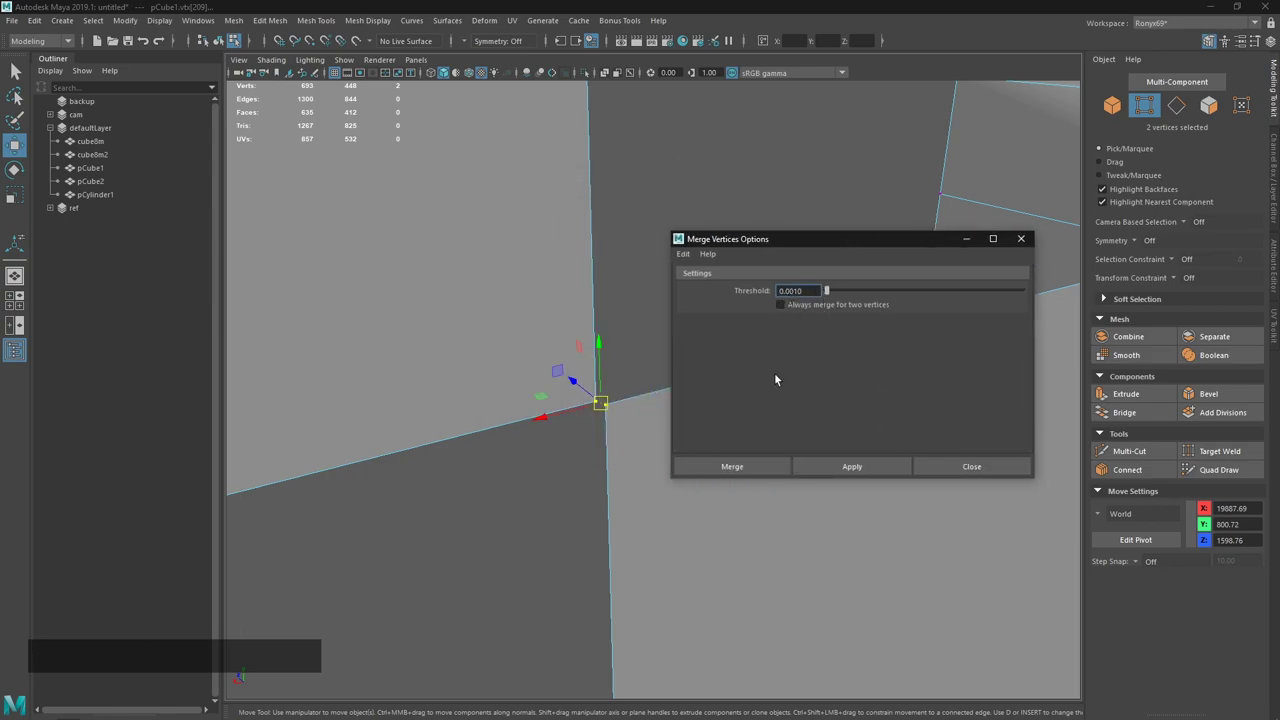
click(772, 471)
right_click(652, 445)
right_click(751, 263)
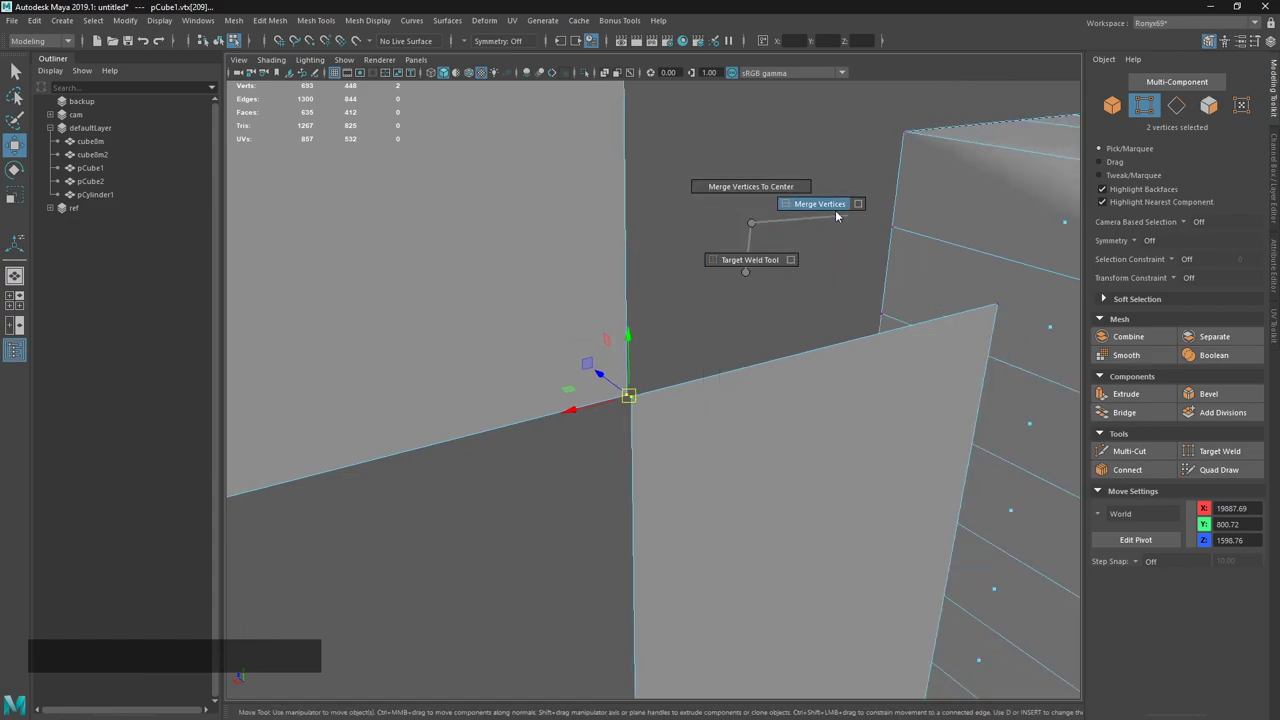
click(951, 281)
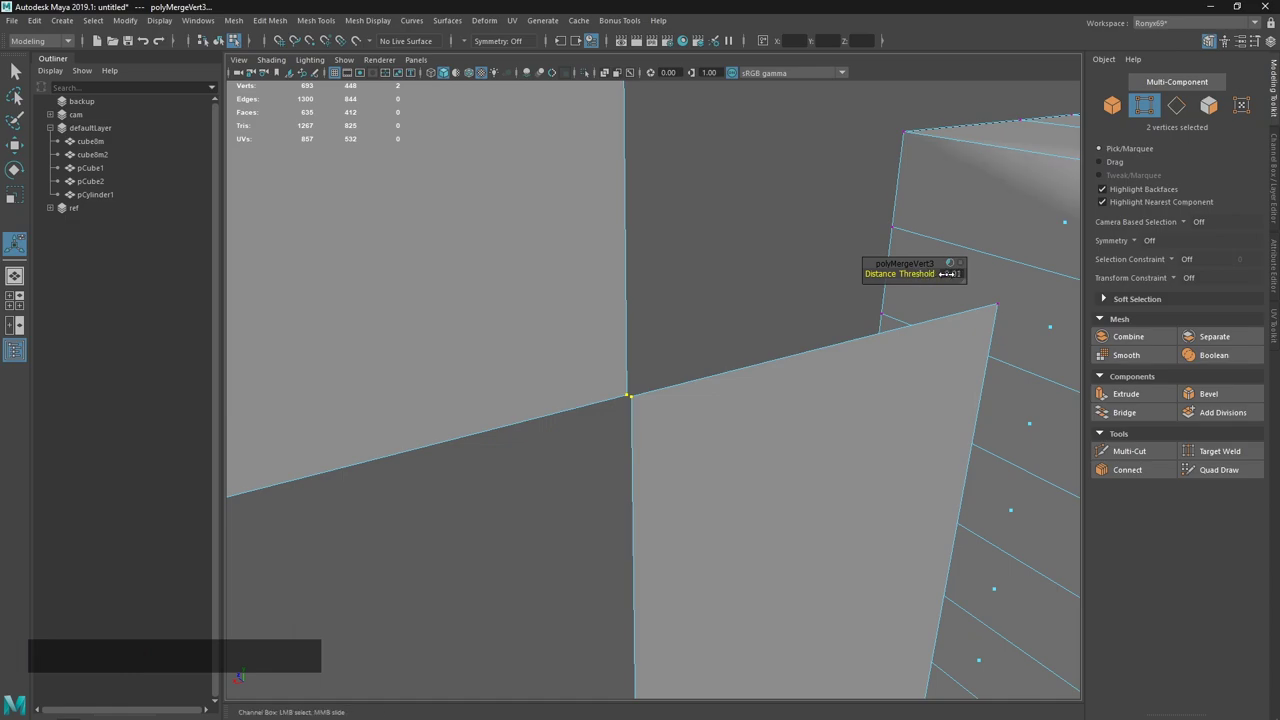
Set the merge Distance Threshold to 0.1 in the channel box so the vertices weld.
click(955, 269)
click(949, 277)
key(KP_0)
key(KP_Decimal)
key(KP_1)
key(Return)
key(KP_Enter)
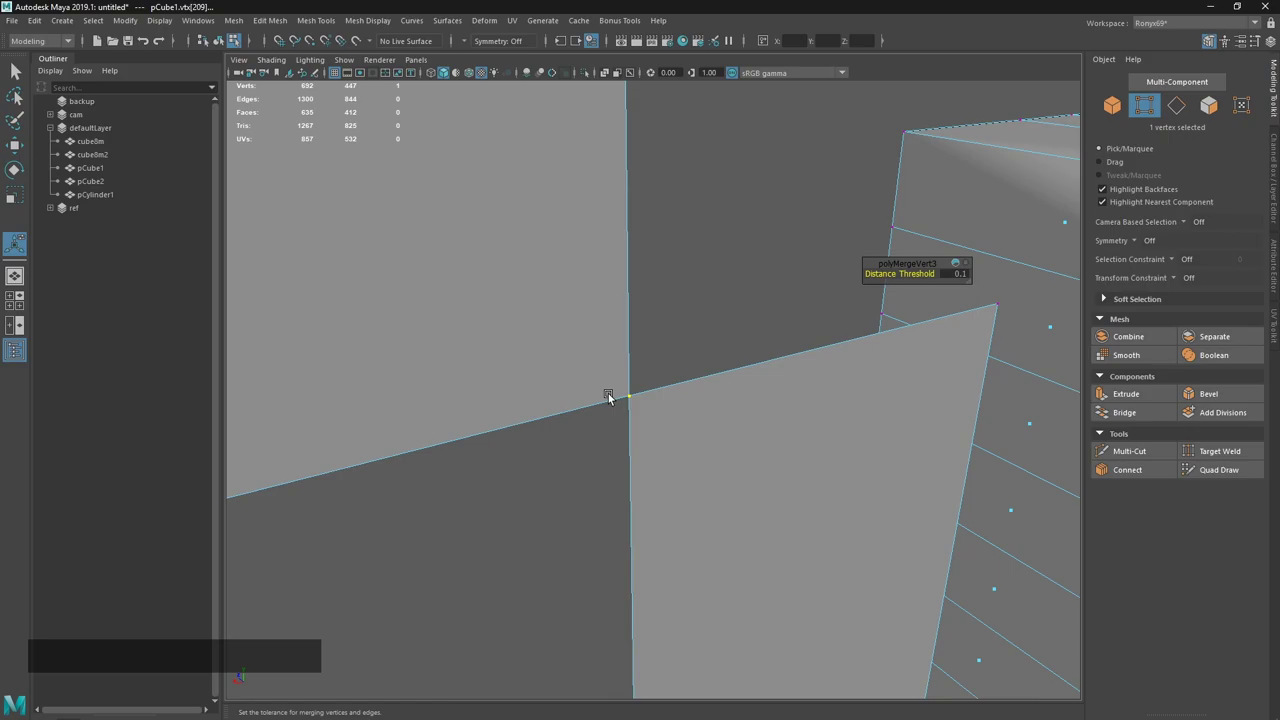
key(w)
key(ctrl+z)
Check the welded corner, then bring up Maya's Hotkey Editor.
right_click(724, 460)
click(665, 352)
right_click(684, 397)
middle_click(670, 287)
right_click(683, 310)
key(w)
click(721, 354)
key(alt+Tab)
key(alt+Tab)
click(610, 315)
key(alt+`)
click(670, 412)
key(Home)
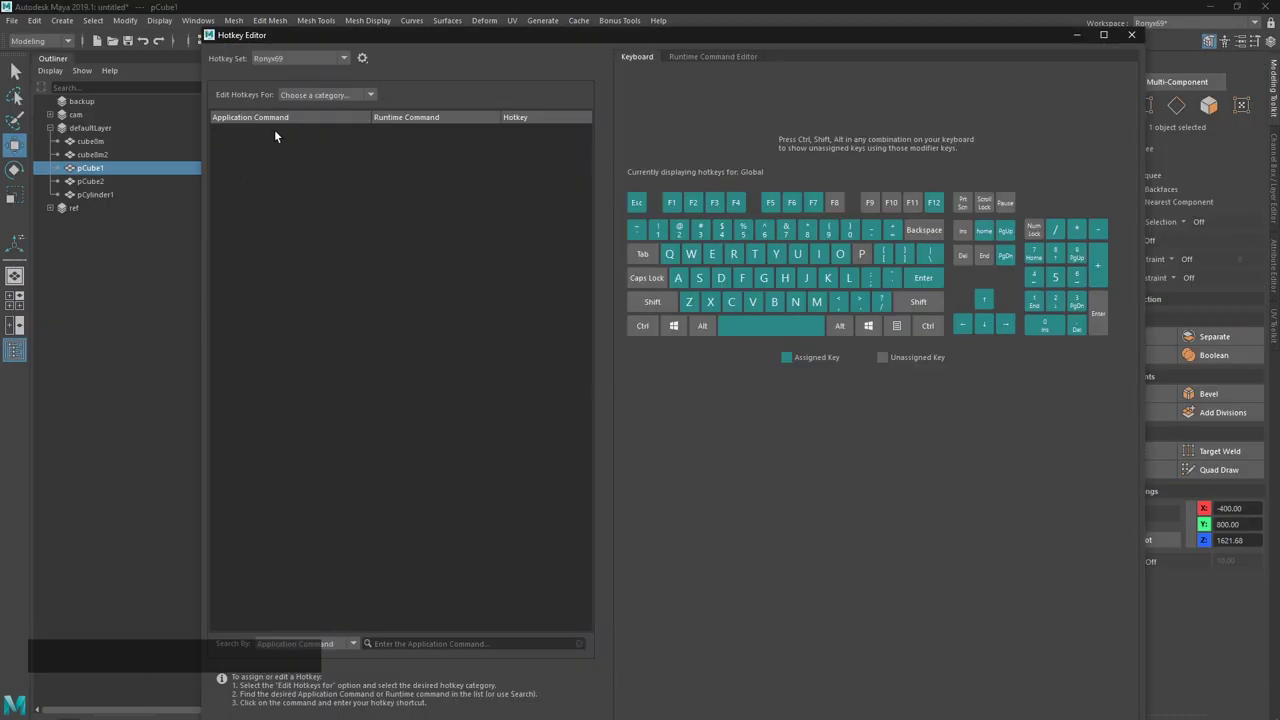
Show Custom Scripts hotkeys, select Detach Faces and view its MEL runtime command.
click(373, 102)
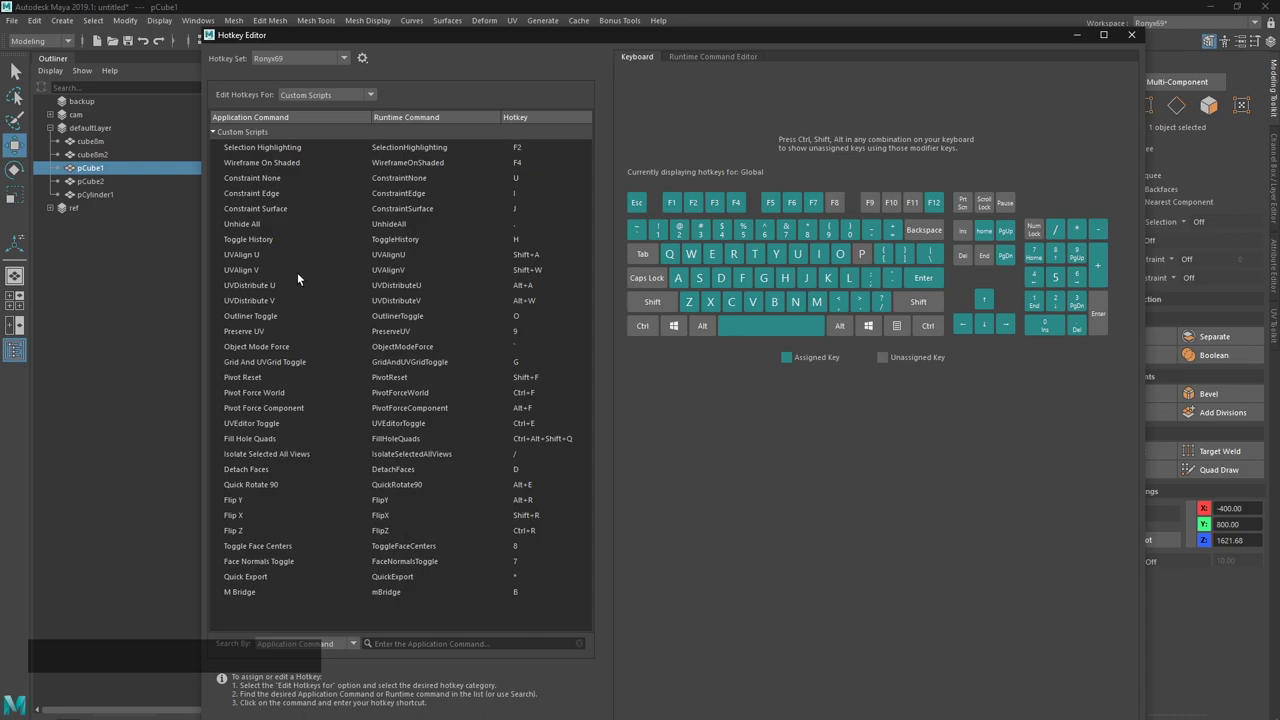
click(288, 476)
click(709, 63)
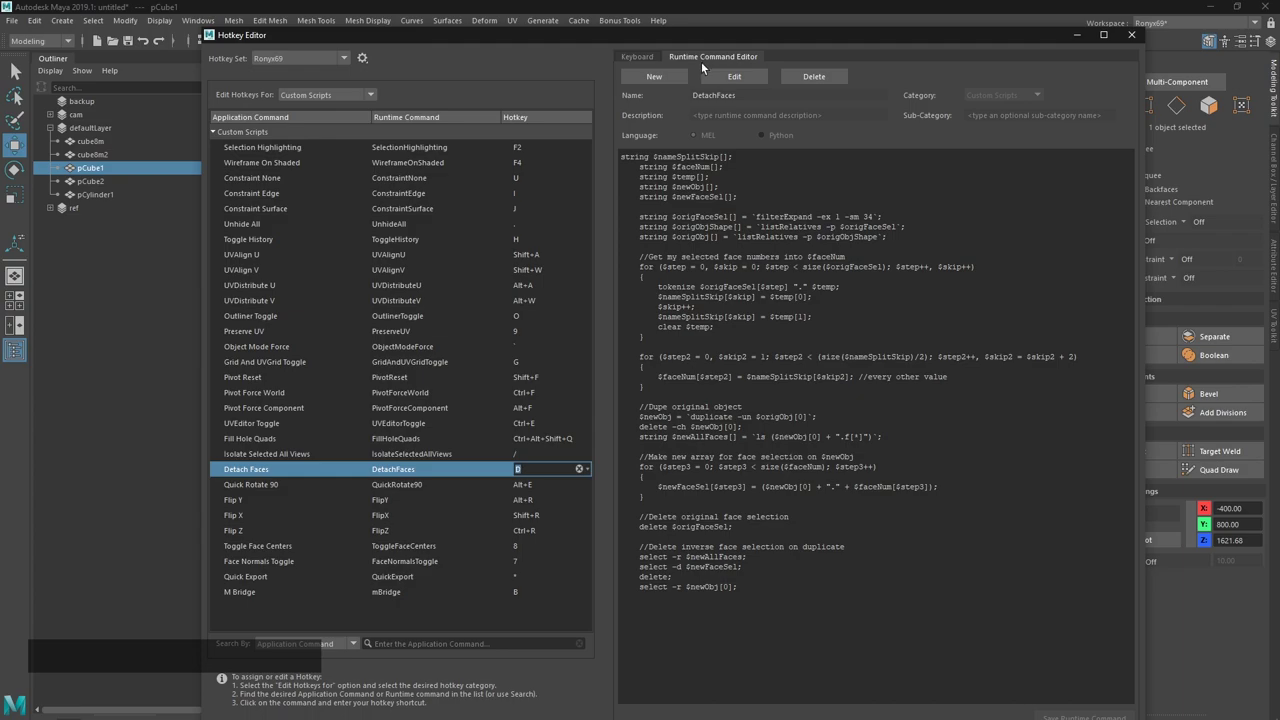
Close the Hotkey Editor and select four faces on pCube1.
click(1143, 46)
middle_click(877, 353)
click(530, 381)
key(Tab)
click(517, 359)
key(Tab)
click(615, 384)
right_click(633, 380)
middle_click(685, 432)
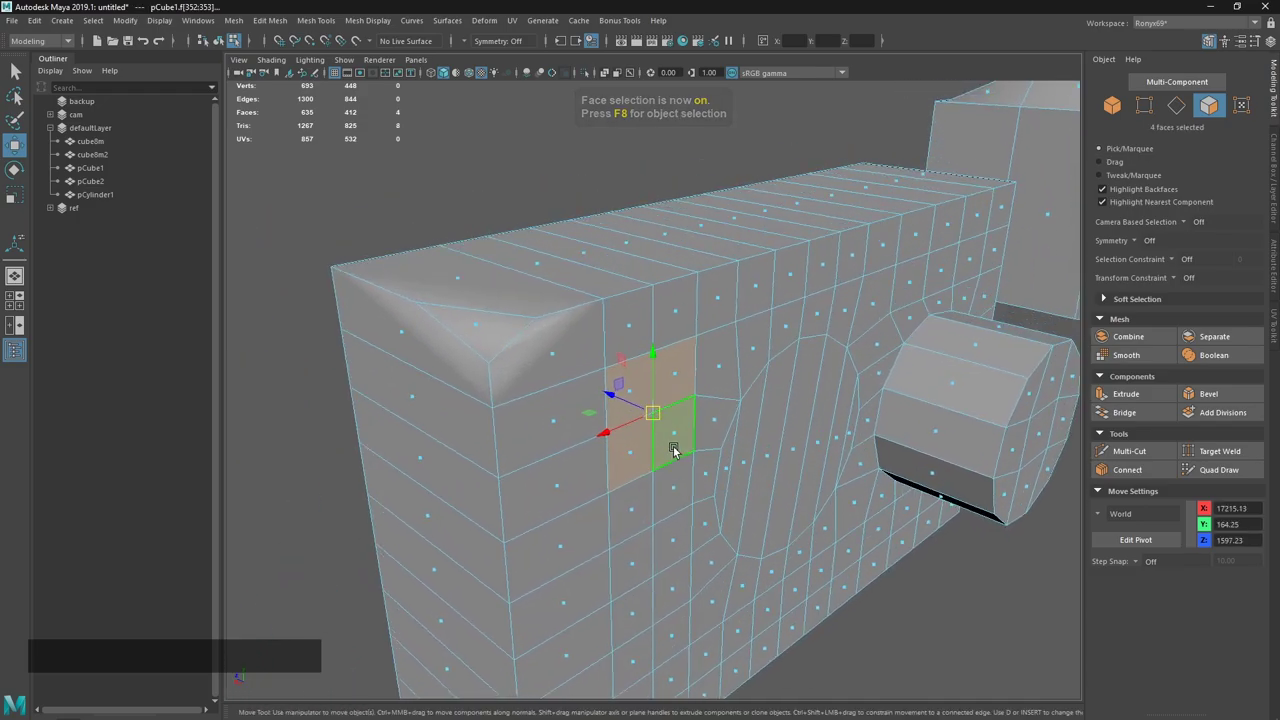
Run the Detach Faces hotkey on the box as a trial, then undo the detach.
key(d)
key(ctrl+a)
key(F4)
click(638, 399)
key(ctrl+z)
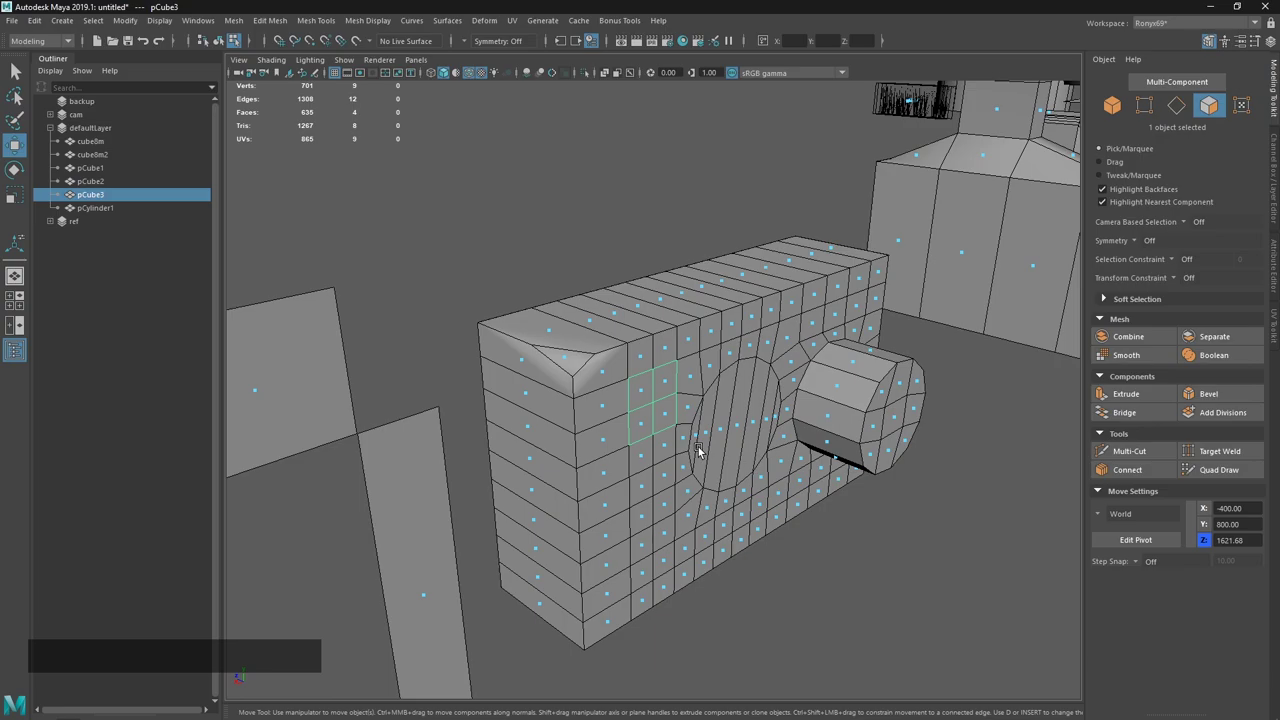
key(ctrl+z)
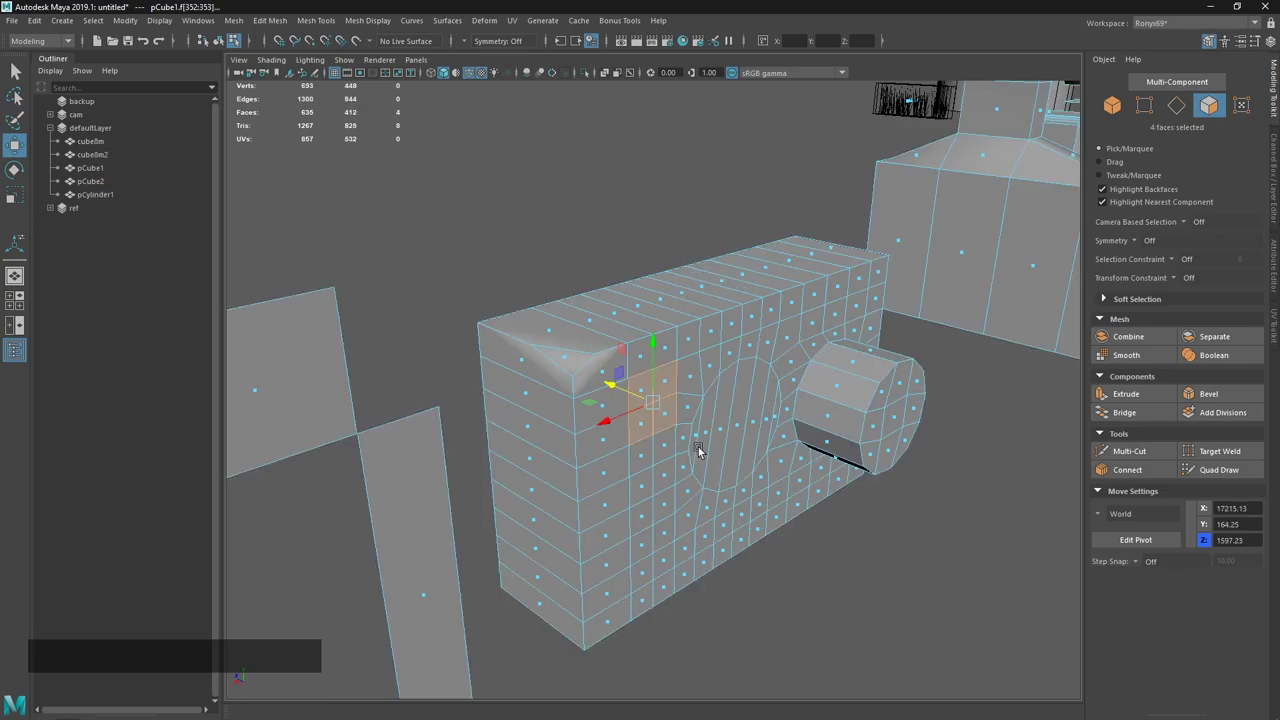
Select a block of six front faces and detach them into a separate piece.
middle_click(714, 375)
right_click(716, 386)
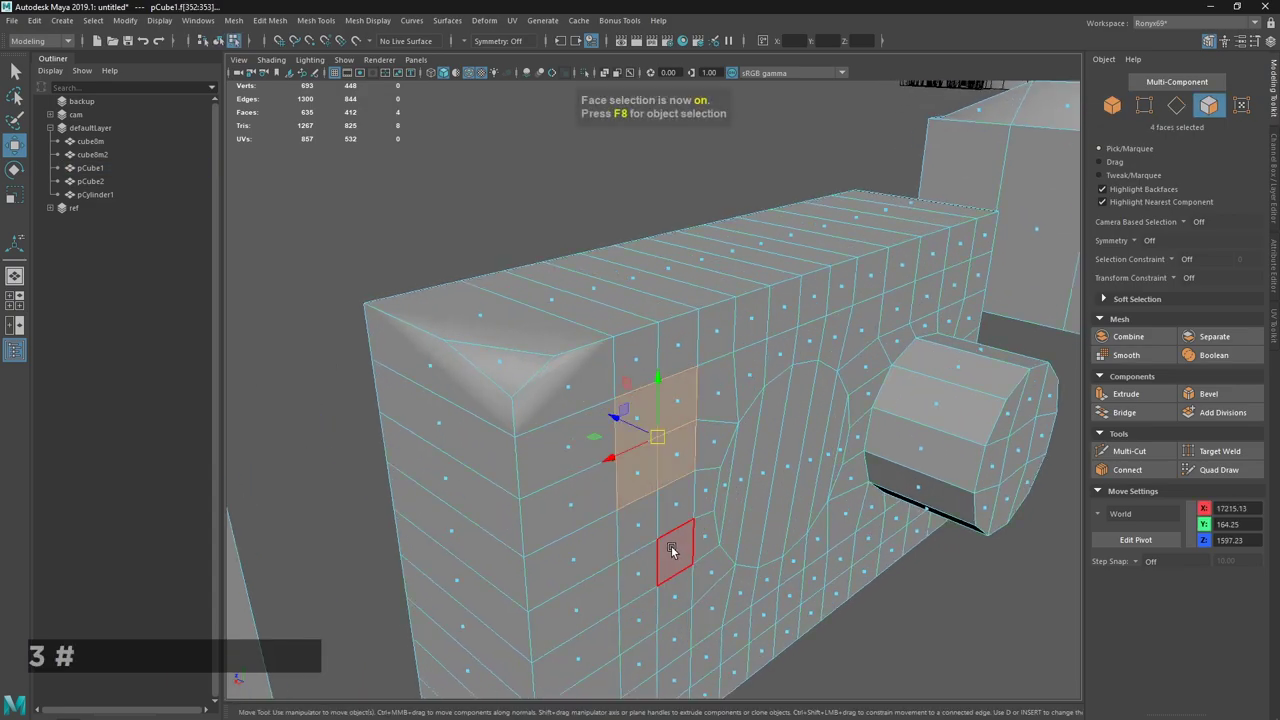
click(675, 527)
key(Tab)
click(640, 523)
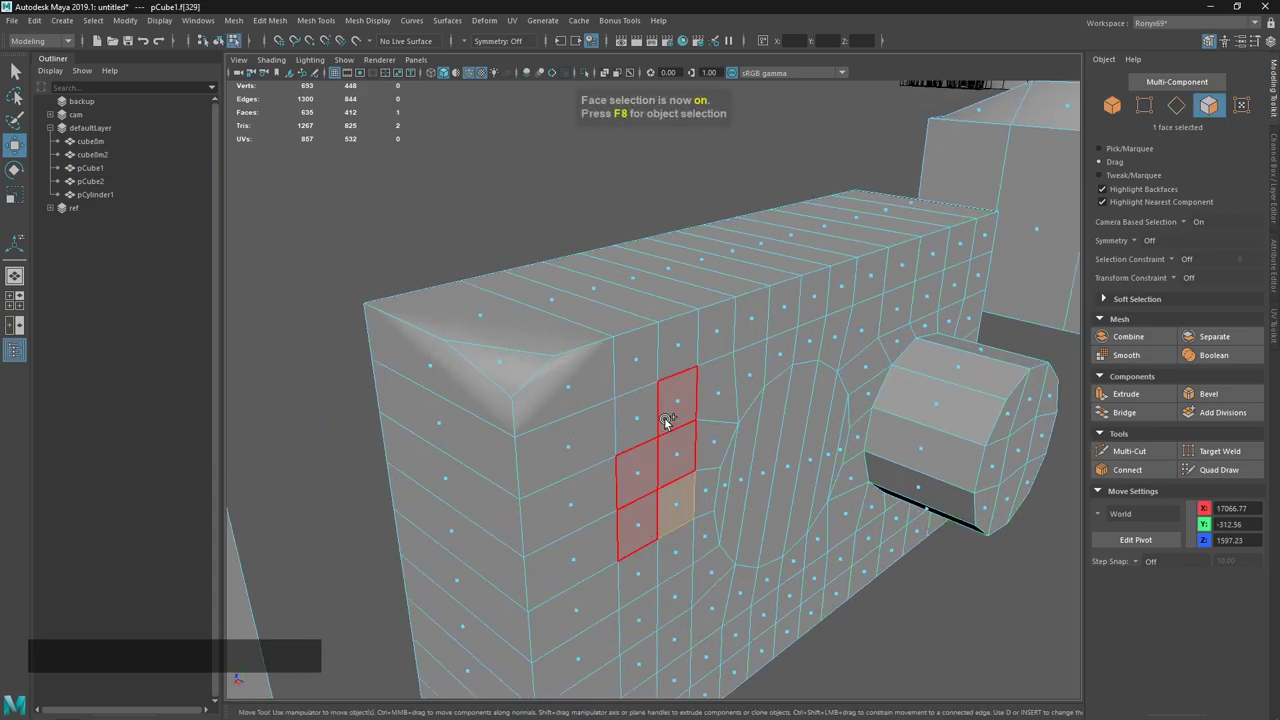
key(Tab)
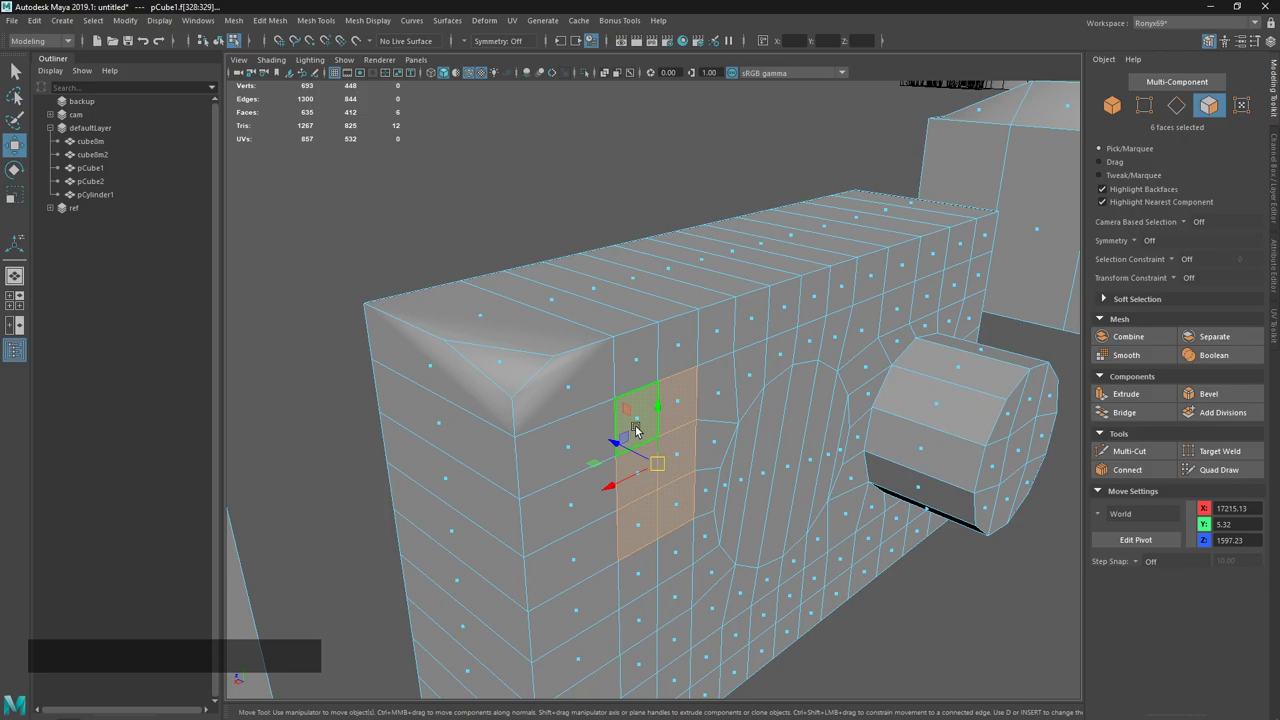
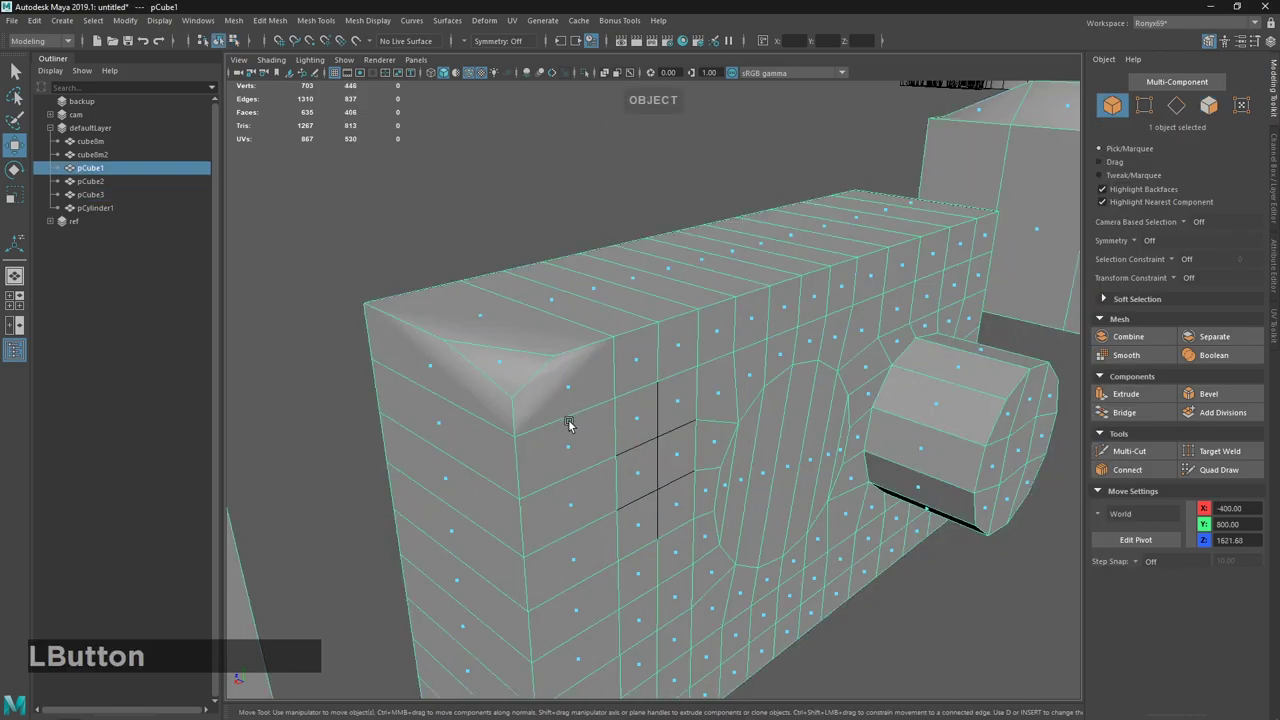
click(710, 454)
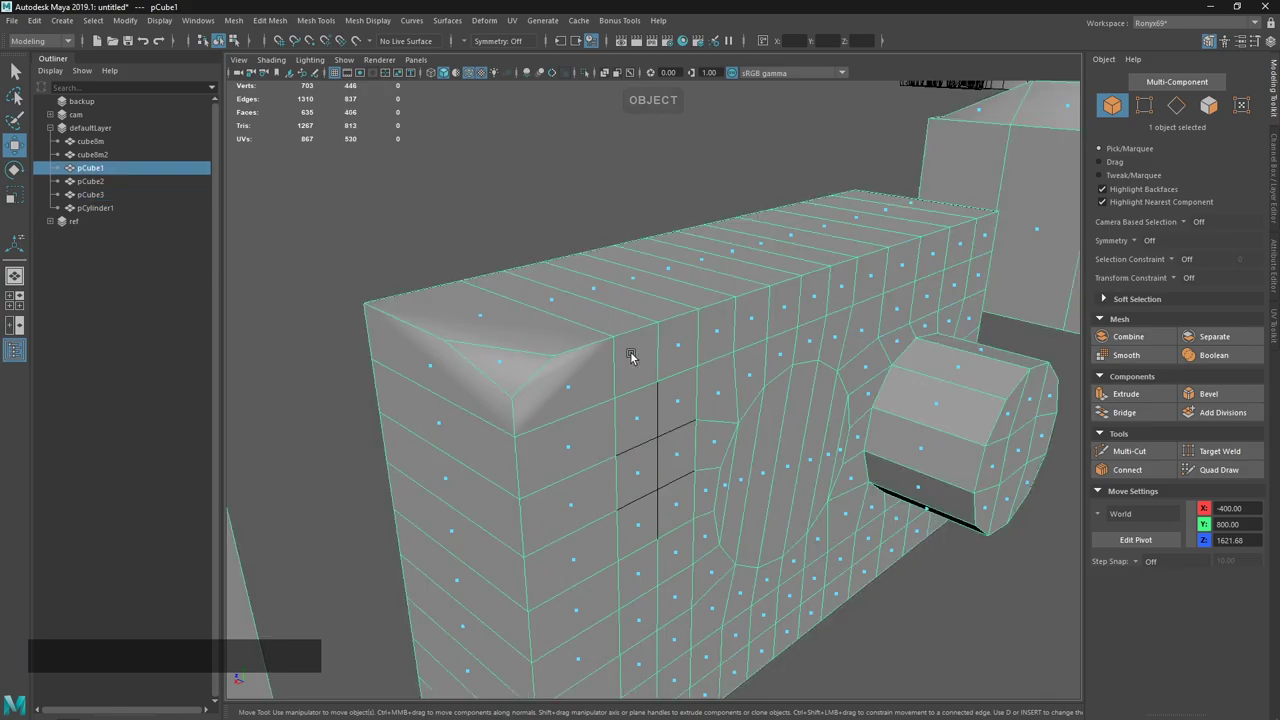
click(544, 211)
Check Custom Scripts in the Hotkey Editor, then combine pCube1 and pCube3 into pCube4.
key(Home)
click(305, 98)
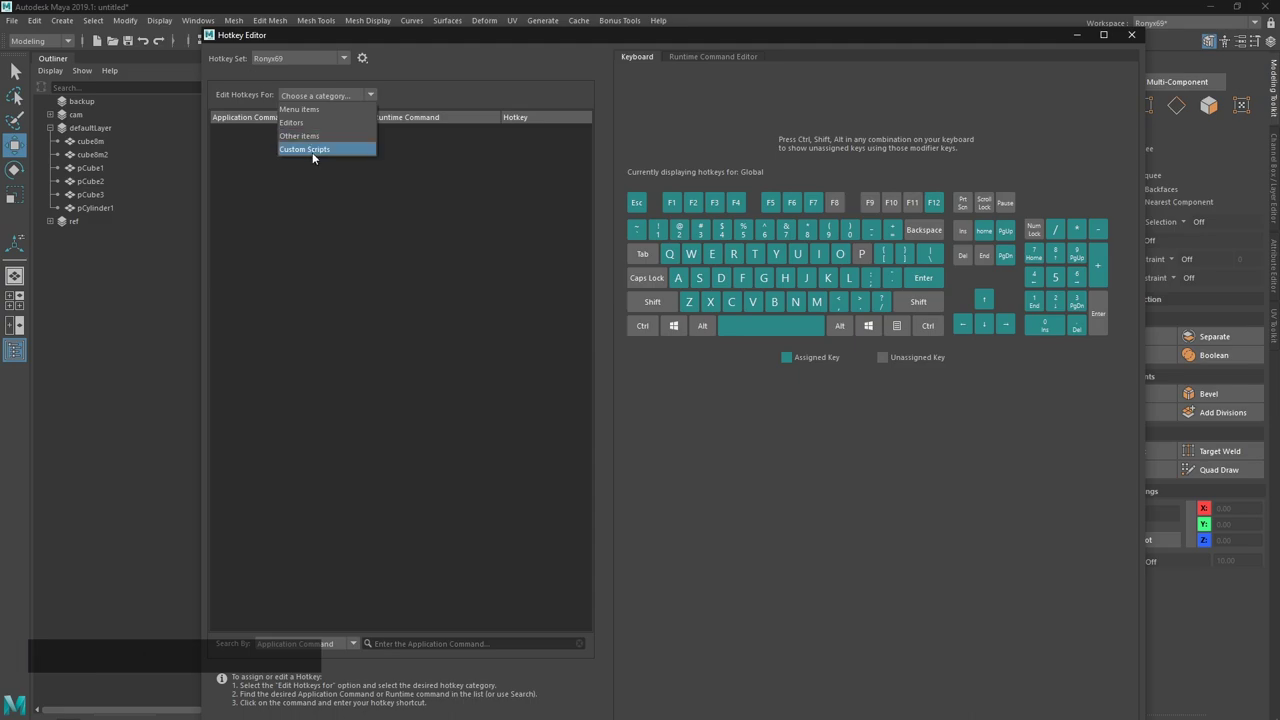
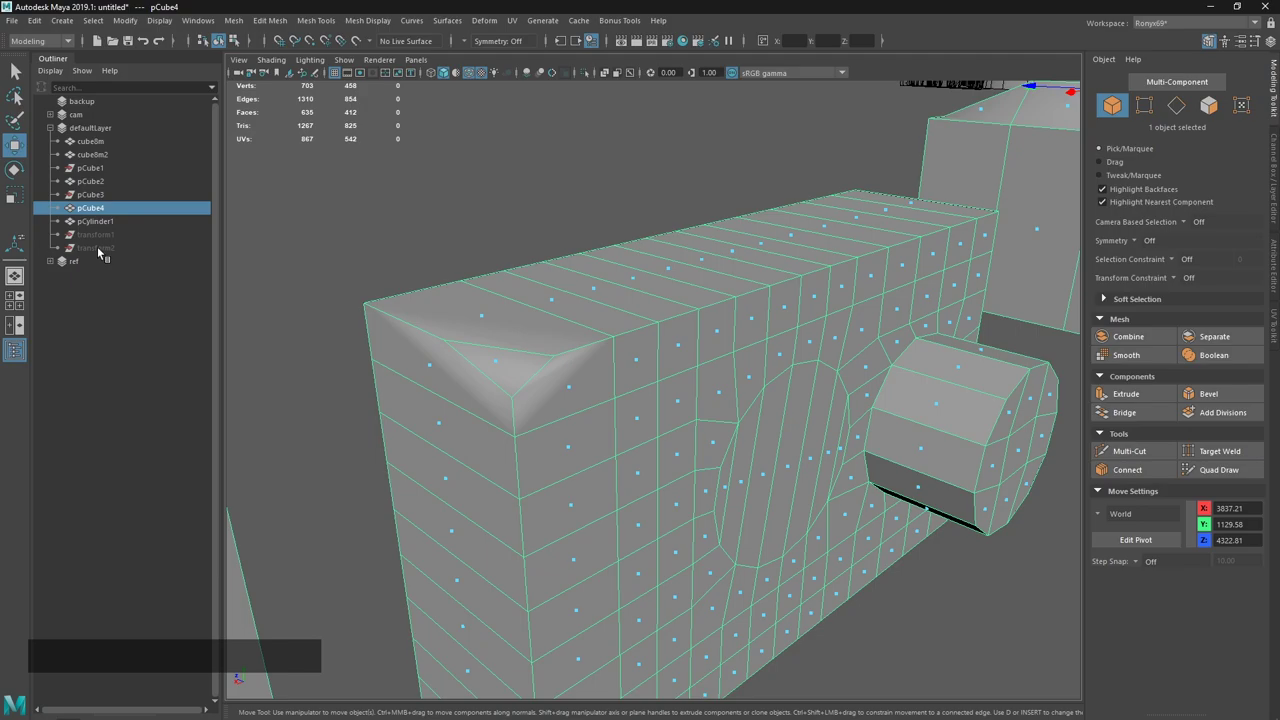
click(105, 253)
Delete all construction history so leftover pCube1, pCube3 and transform nodes vanish, leaving pCube4.
click(108, 235)
click(110, 197)
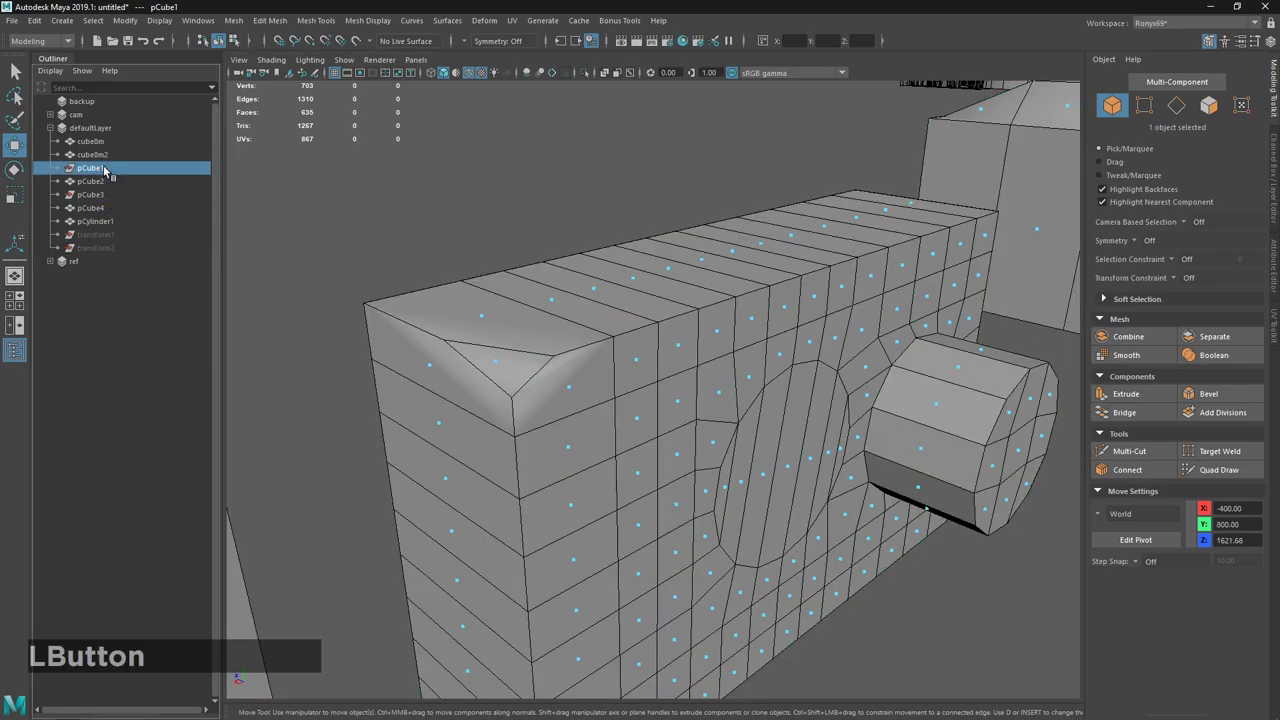
click(654, 462)
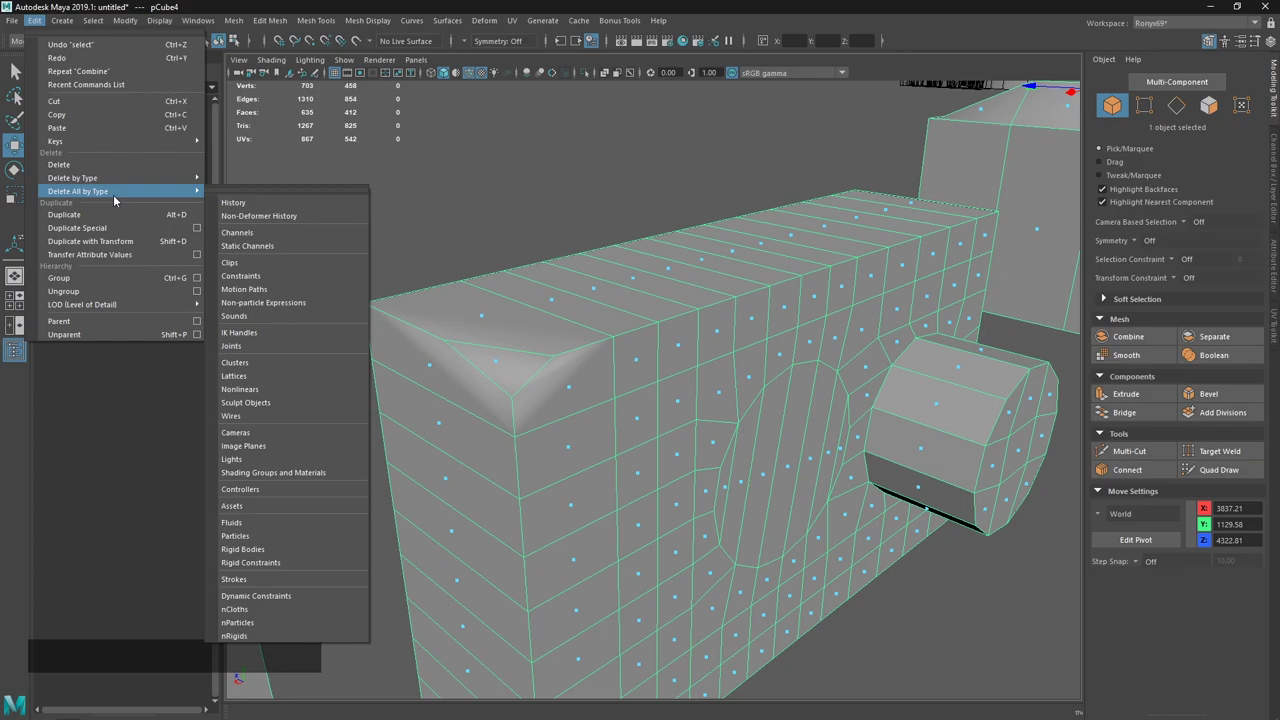
click(426, 7)
click(627, 159)
click(614, 299)
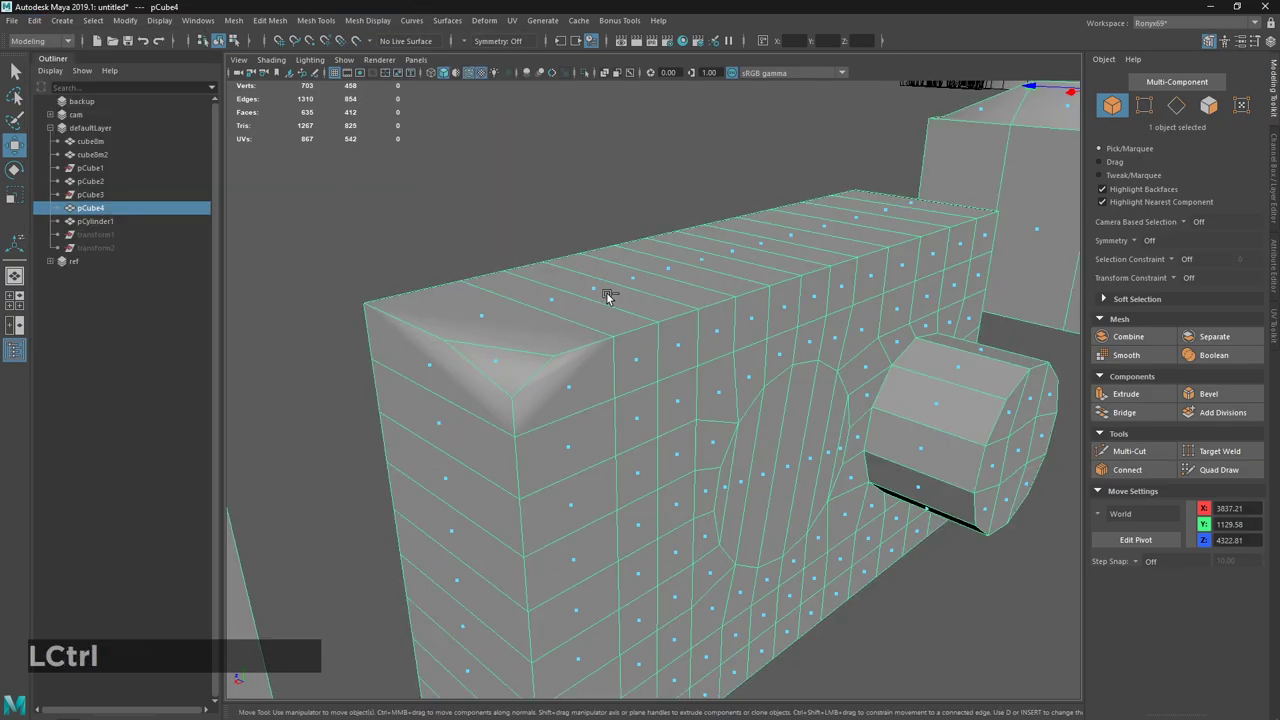
key(ctrl+h)
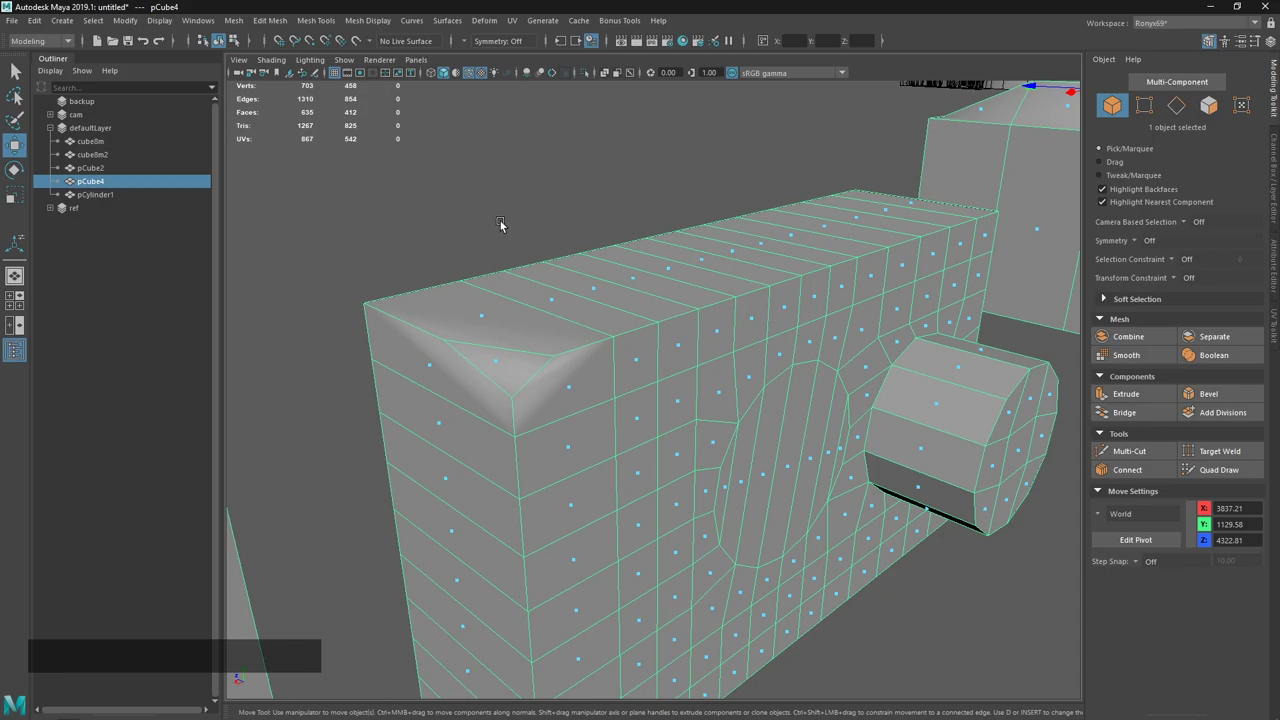
right_click(601, 406)
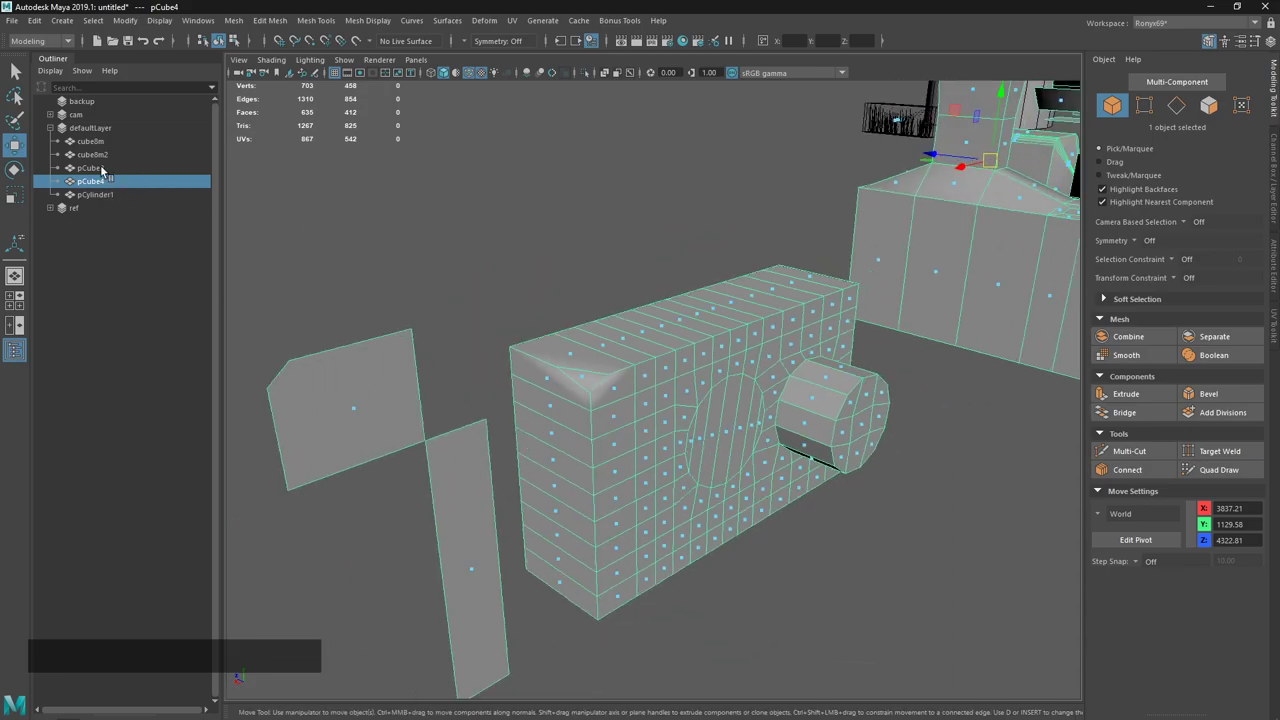
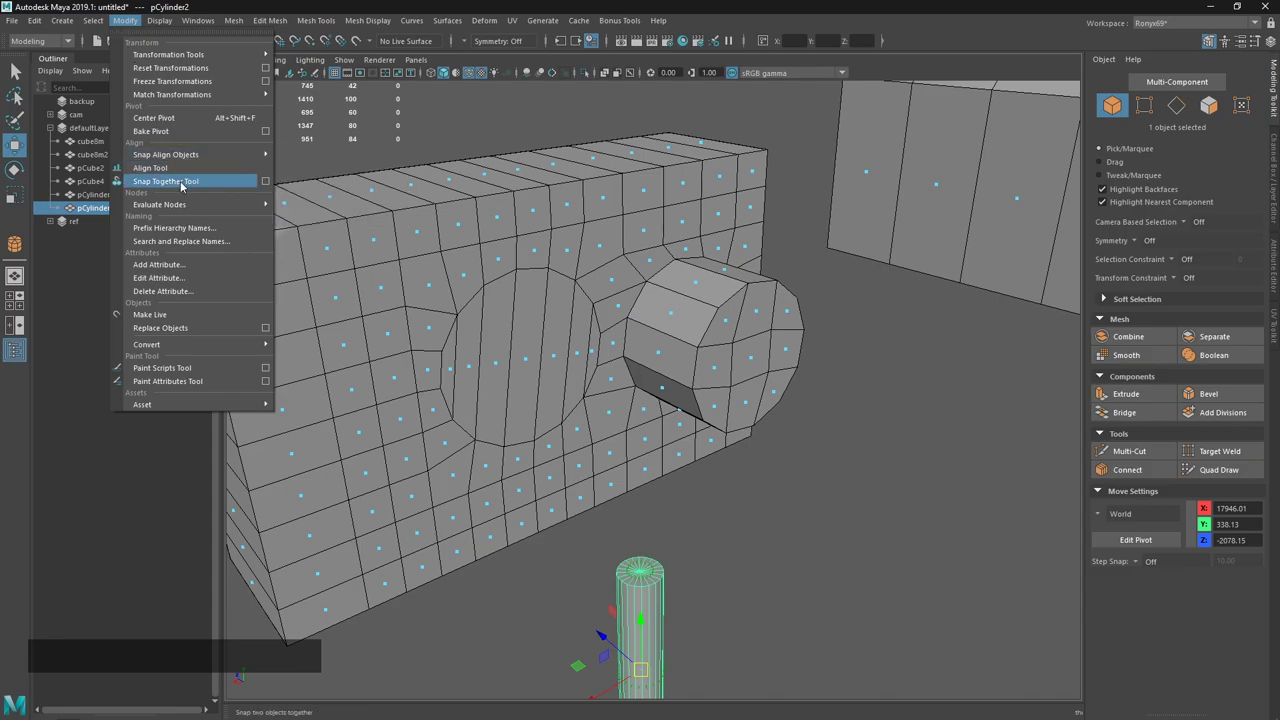
Use Snap Together to lay pCylinder2 flat against the top of the box's octagonal boss.
click(183, 183)
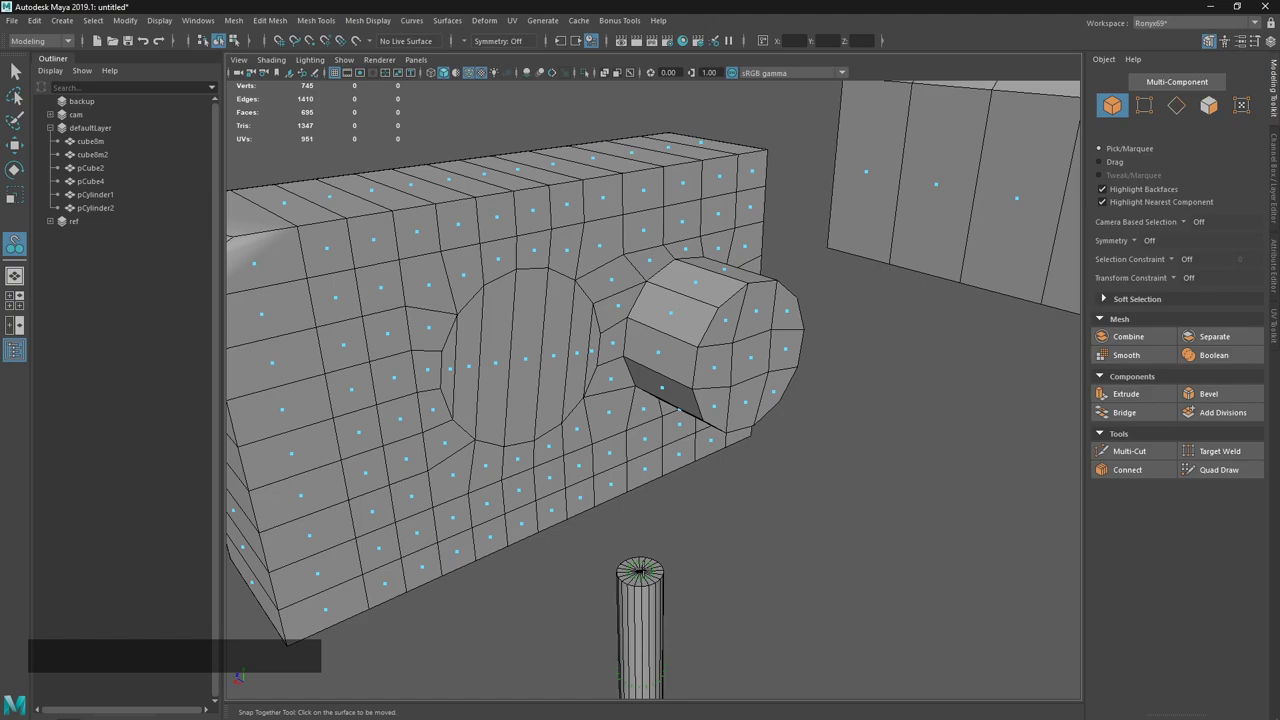
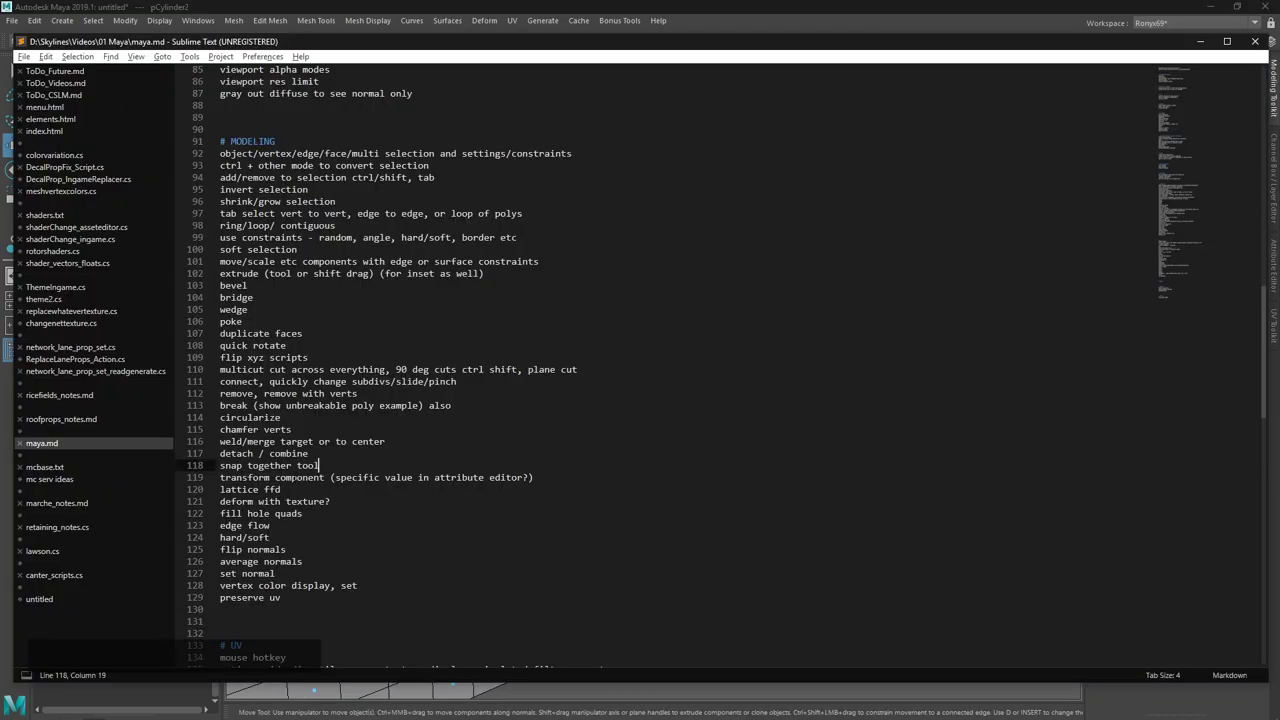
click(543, 7)
click(649, 310)
right_click(657, 356)
middle_click(703, 427)
right_click(707, 466)
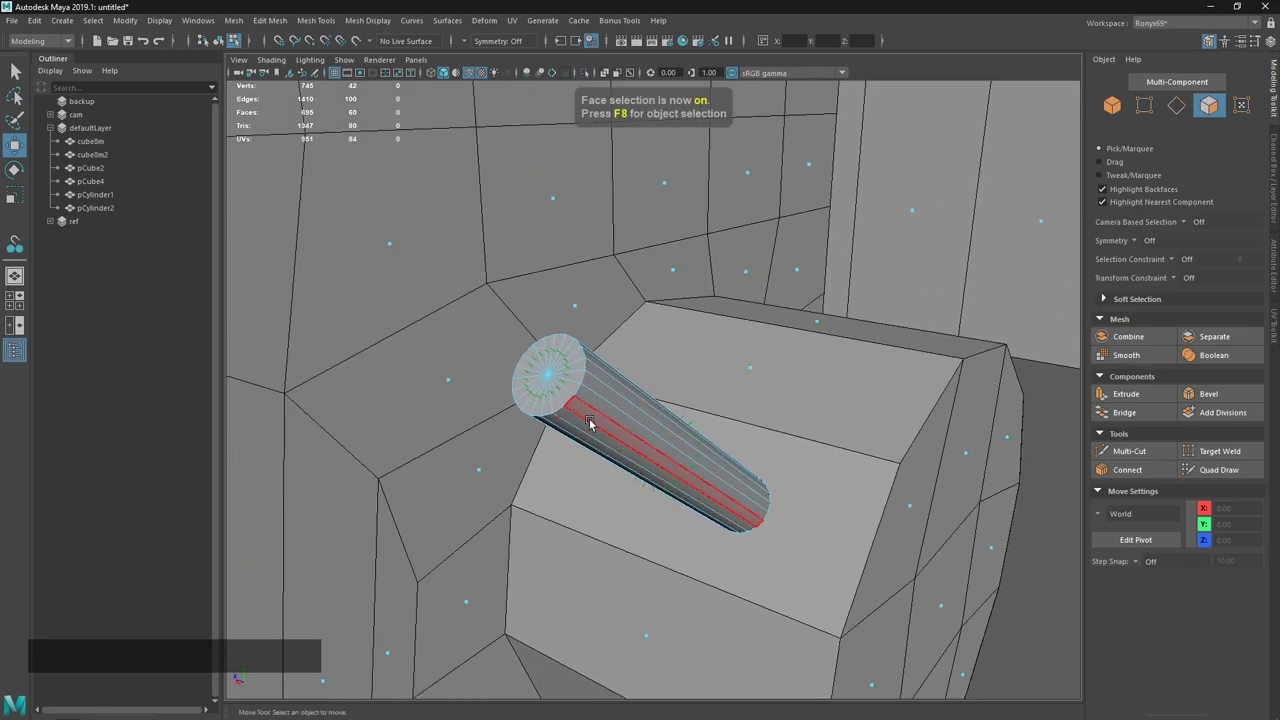
Switch to face mode on pCube4 and select the block's faces.
right_click(793, 511)
key(`)
click(709, 488)
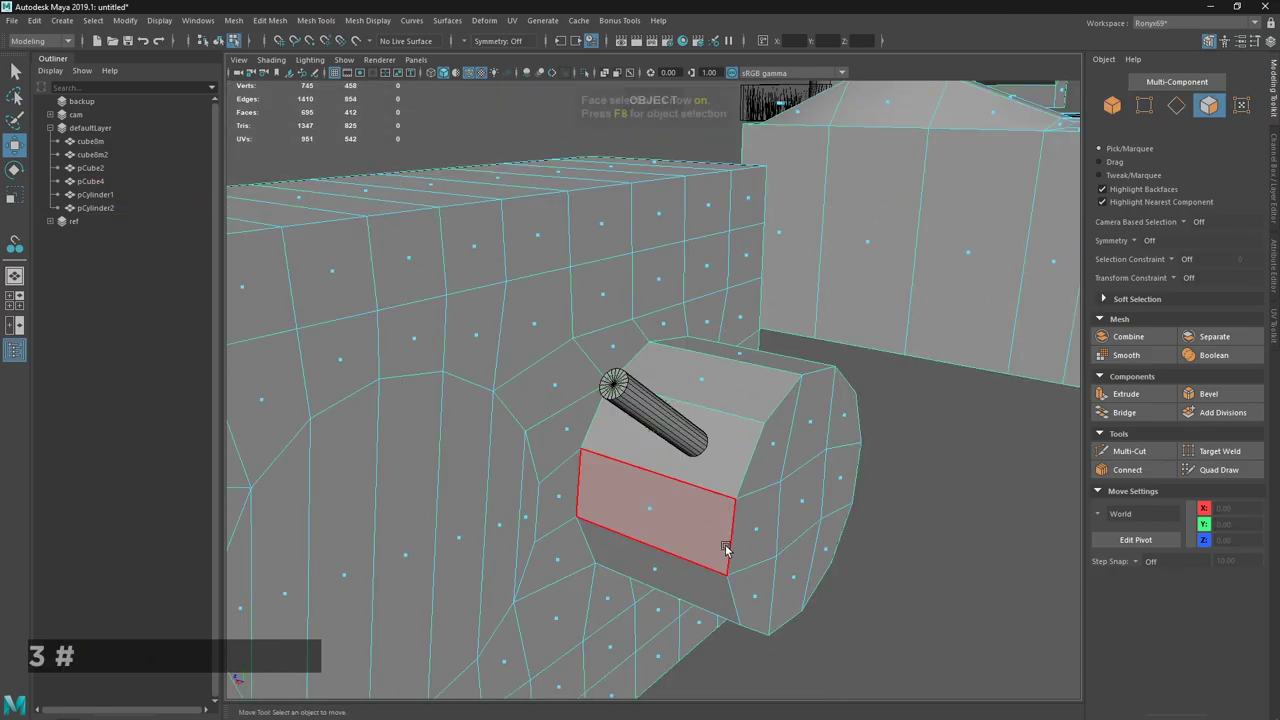
click(785, 558)
middle_click(643, 485)
right_click(577, 405)
middle_click(526, 288)
click(779, 318)
right_click(749, 481)
click(652, 303)
key(1)
key(ctrl+a)
key(alt+s)
Refine the face selection around the protruding block.
click(643, 427)
right_click(671, 335)
click(787, 620)
click(727, 467)
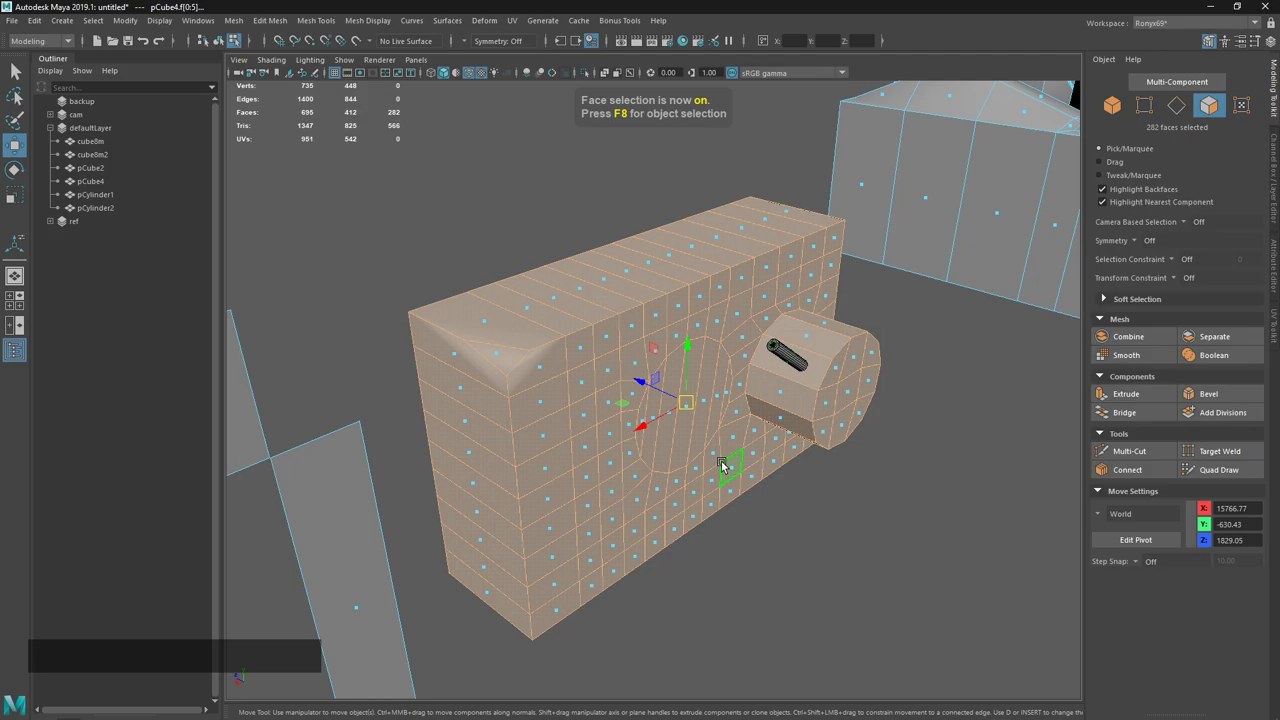
right_click(724, 437)
click(720, 450)
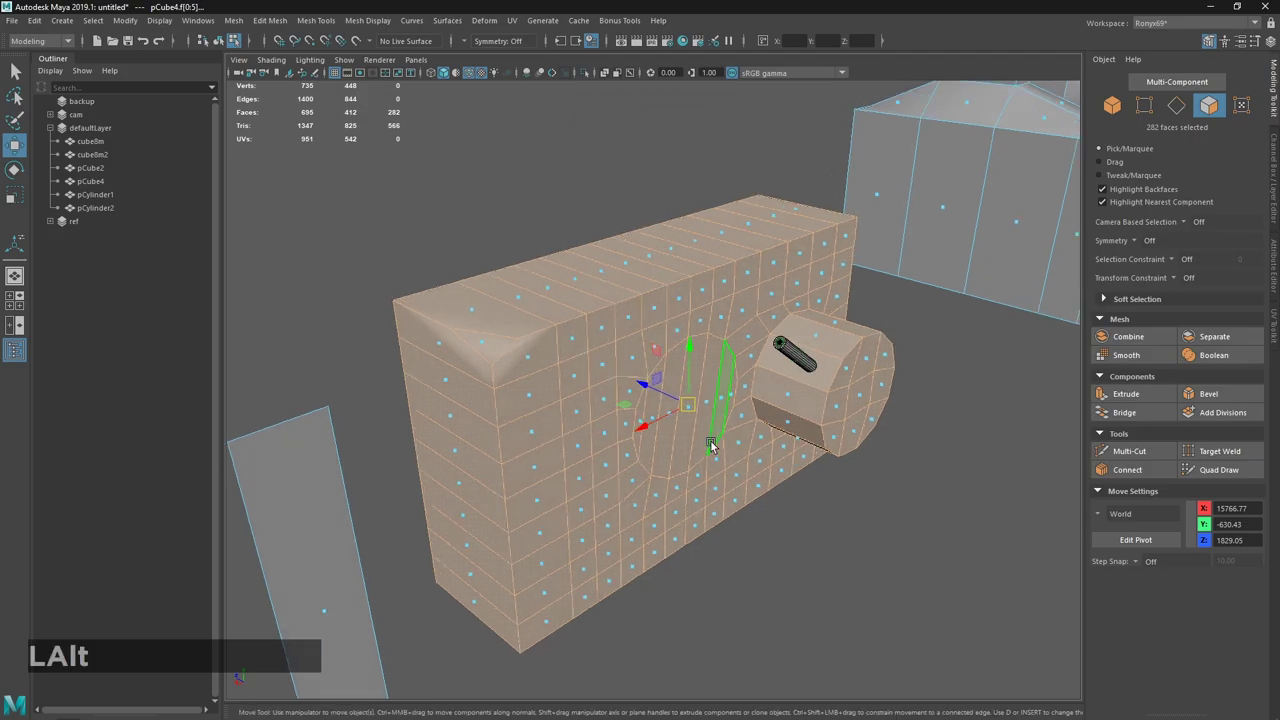
click(719, 439)
click(735, 451)
right_click(738, 417)
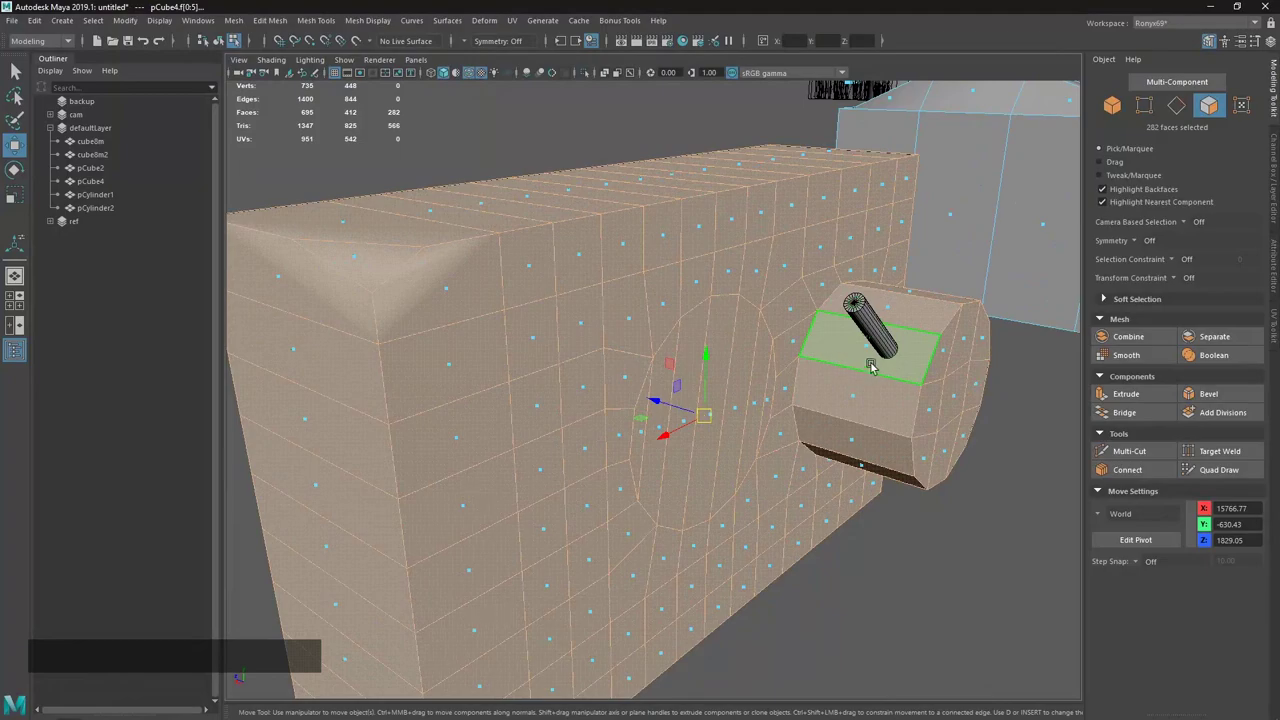
click(824, 337)
right_click(849, 427)
click(751, 279)
Push the faces outward with a 0.02 local Z face-move via Edit Mesh, then restore the block.
click(274, 23)
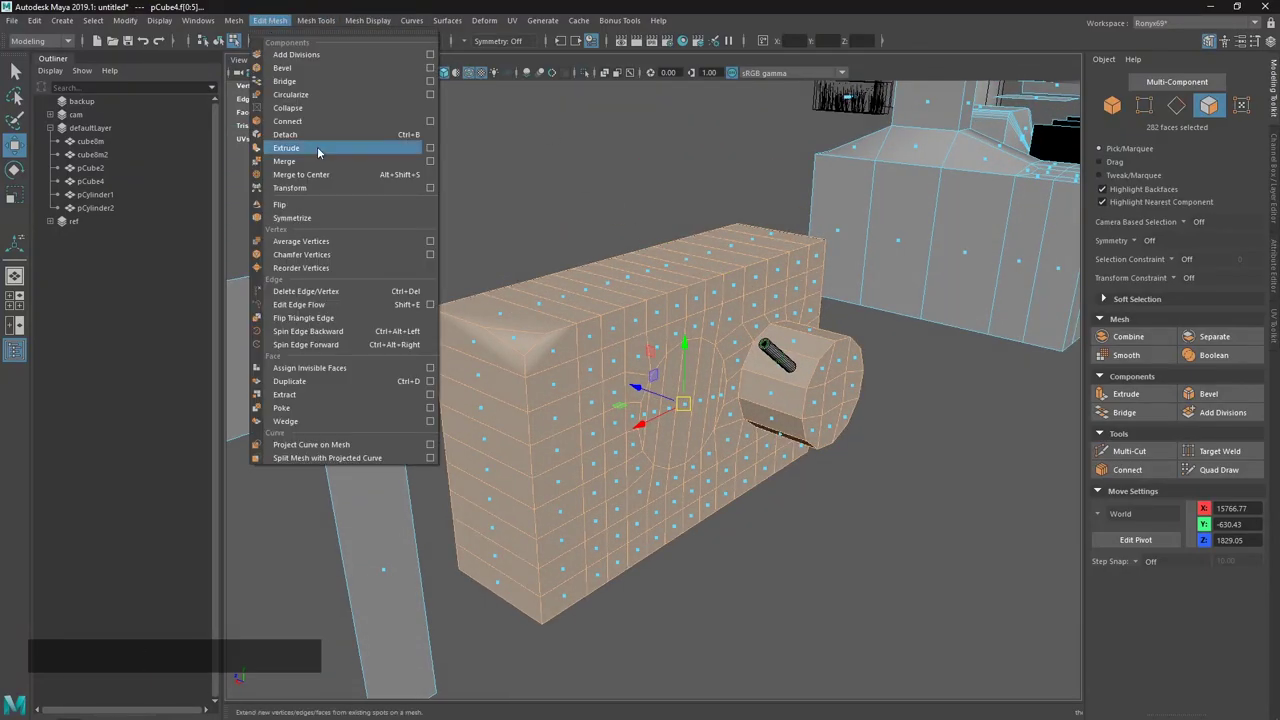
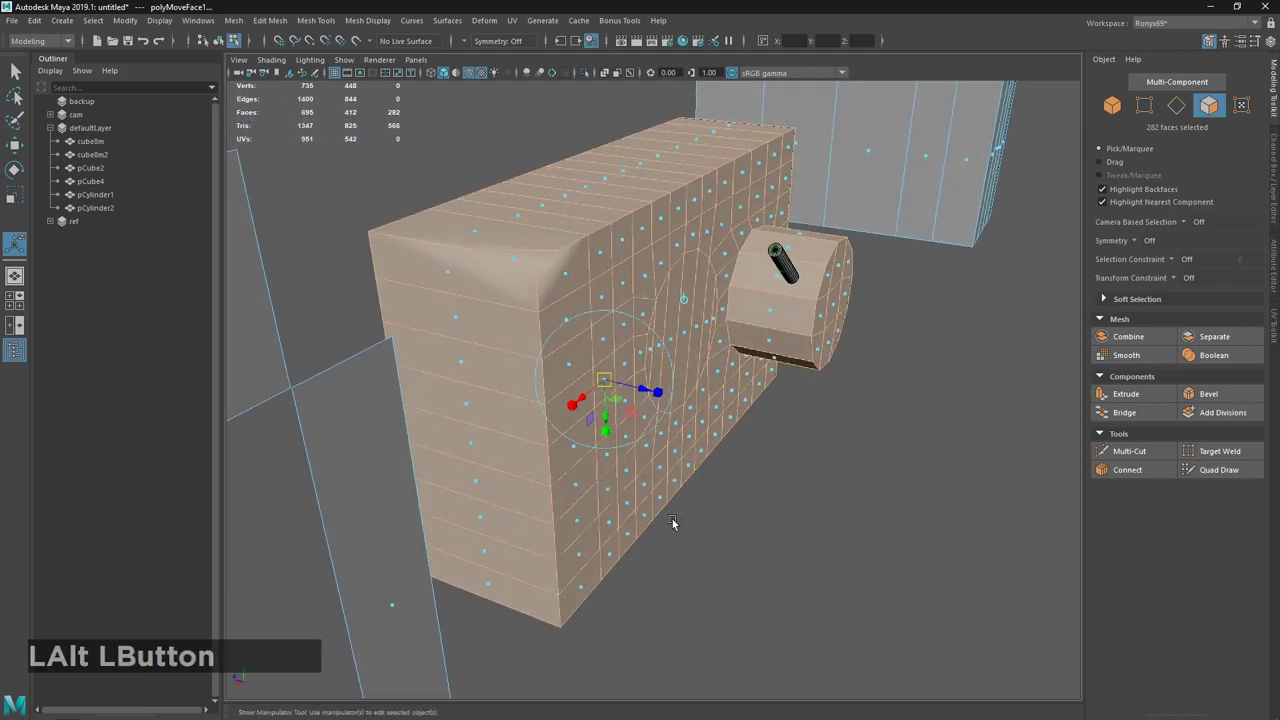
click(645, 397)
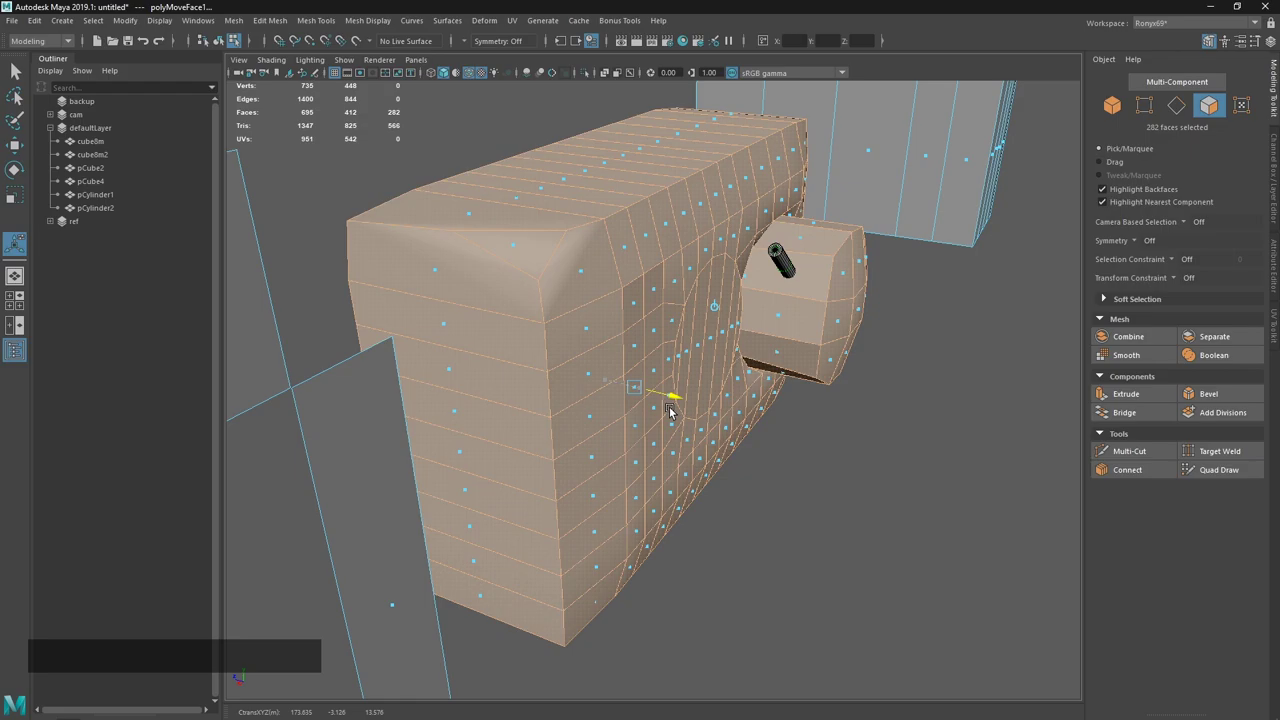
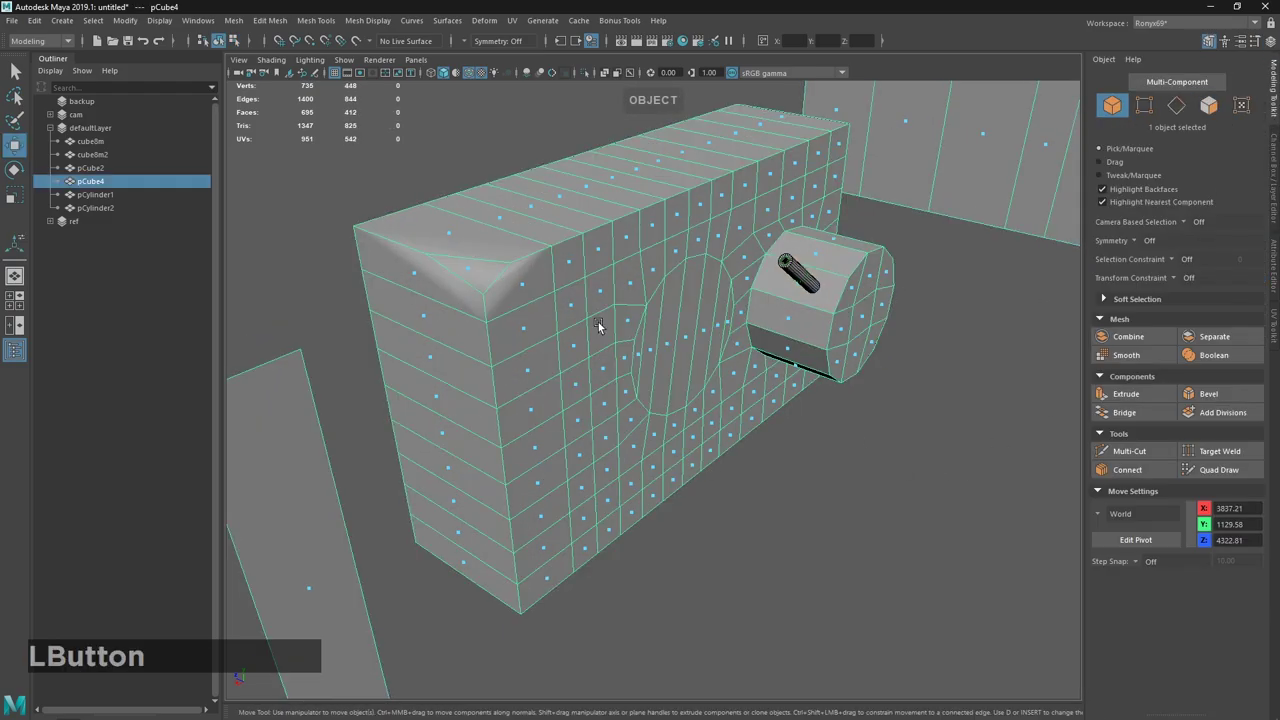
key(ctrl+h)
middle_click(692, 314)
right_click(688, 373)
Switch to Sublime Text's maya.md notes showing the modeling checklist.
click(680, 344)
key(alt+Tab)
click(630, 330)
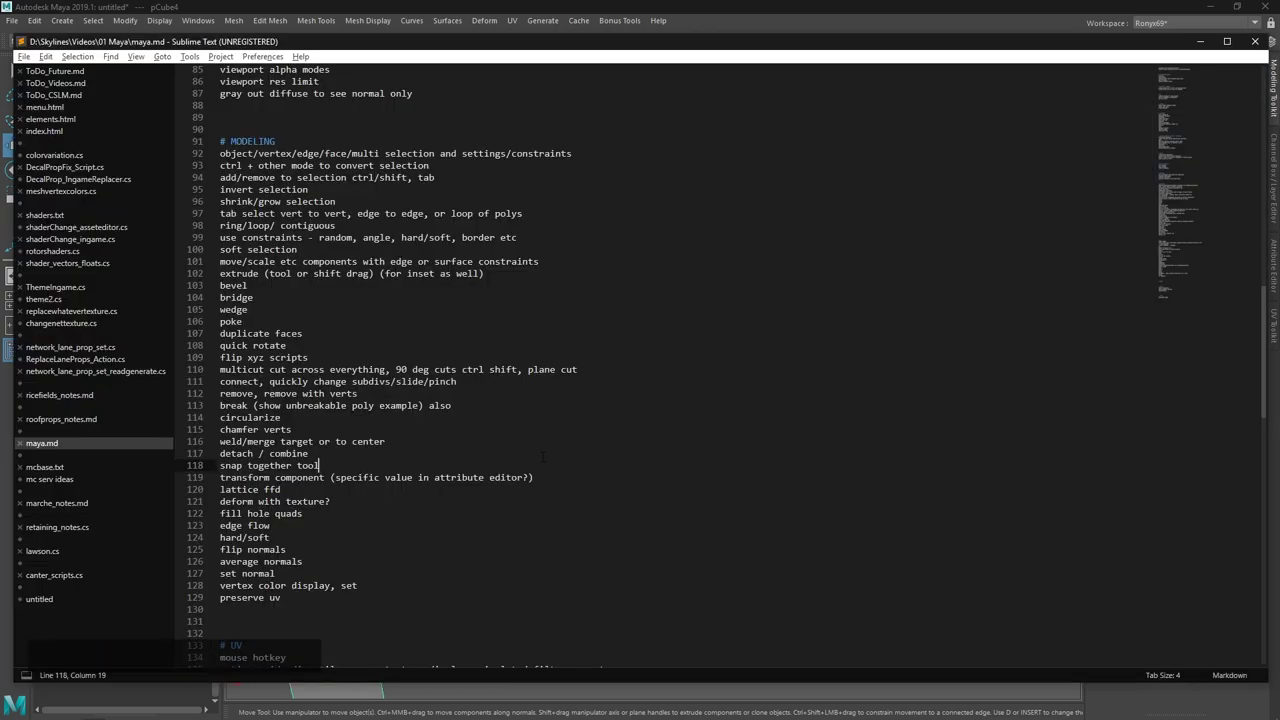
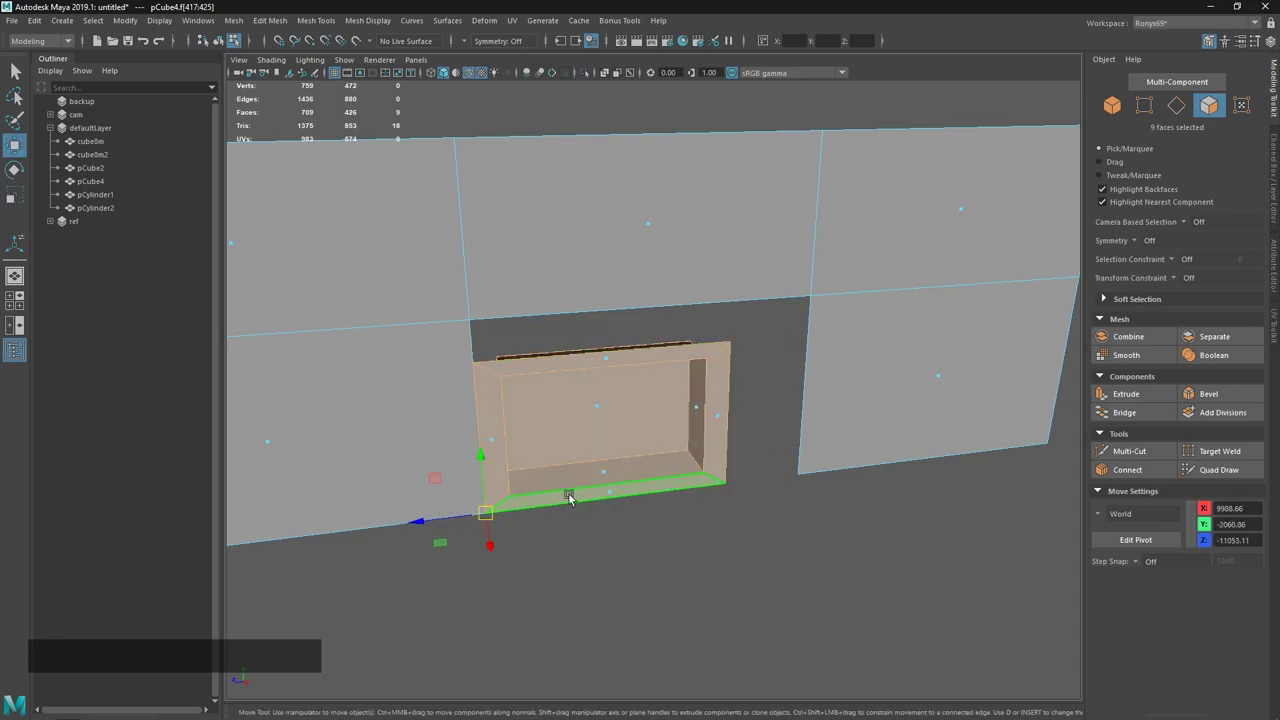
Apply a lattice deformer around pCube4's recessed panel.
middle_click(702, 401)
click(706, 556)
click(618, 455)
click(638, 475)
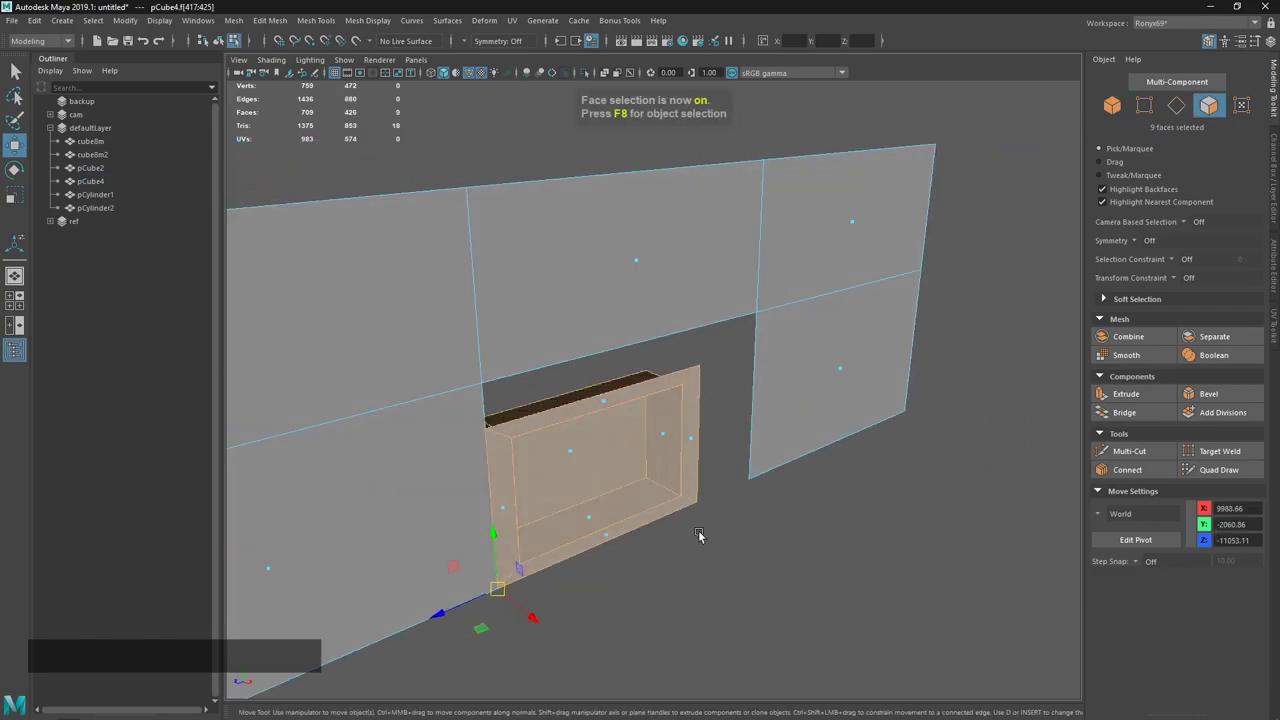
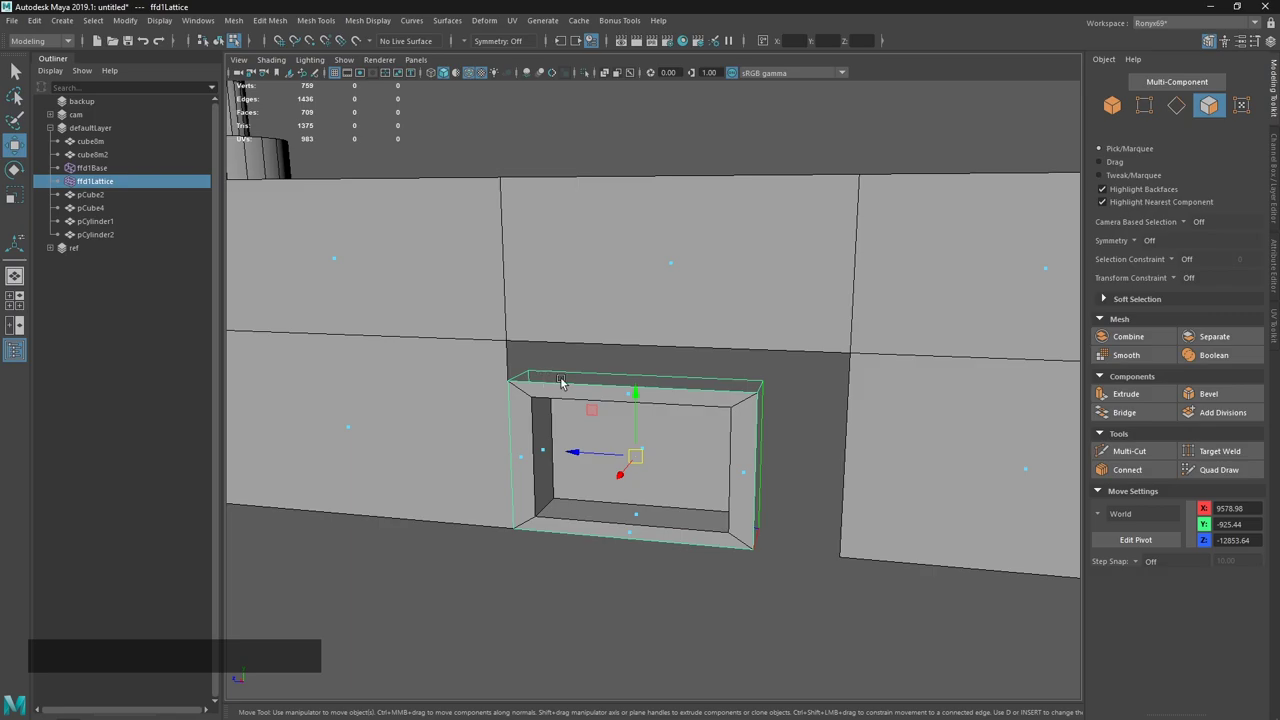
click(745, 555)
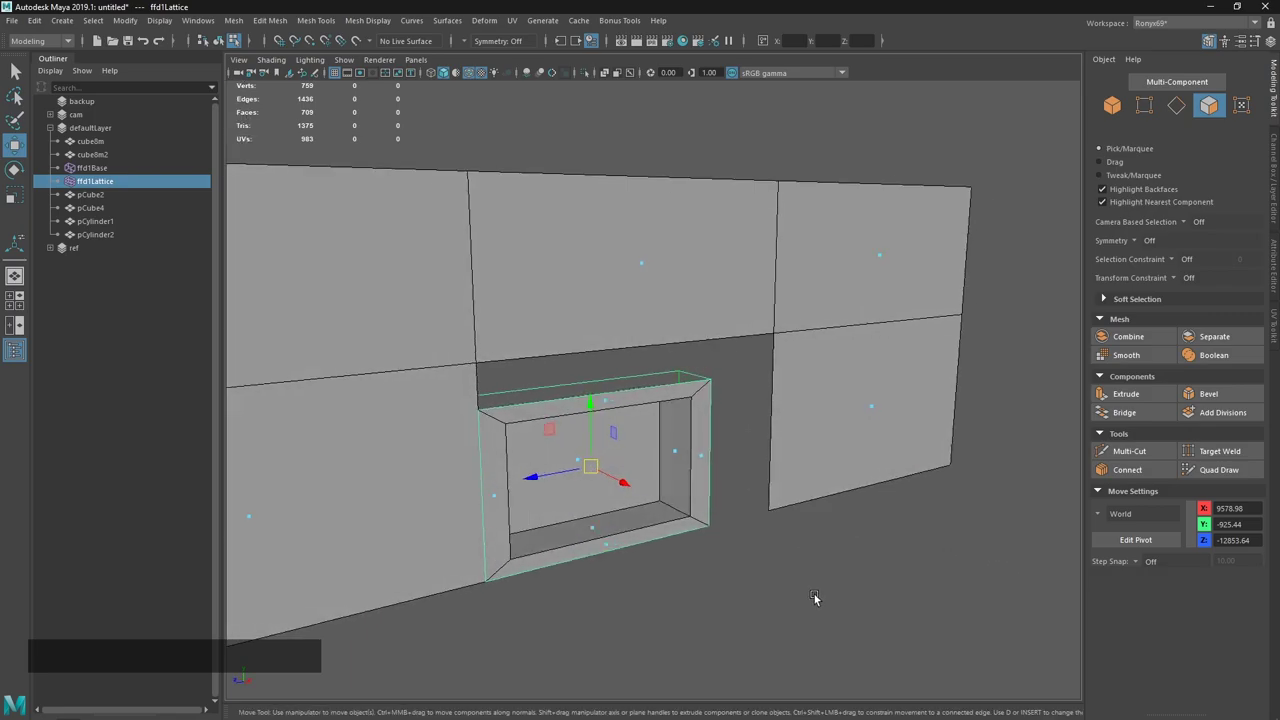
Switch to lattice points and drag corner points toward the opening, undoing misplaced moves.
right_click(887, 561)
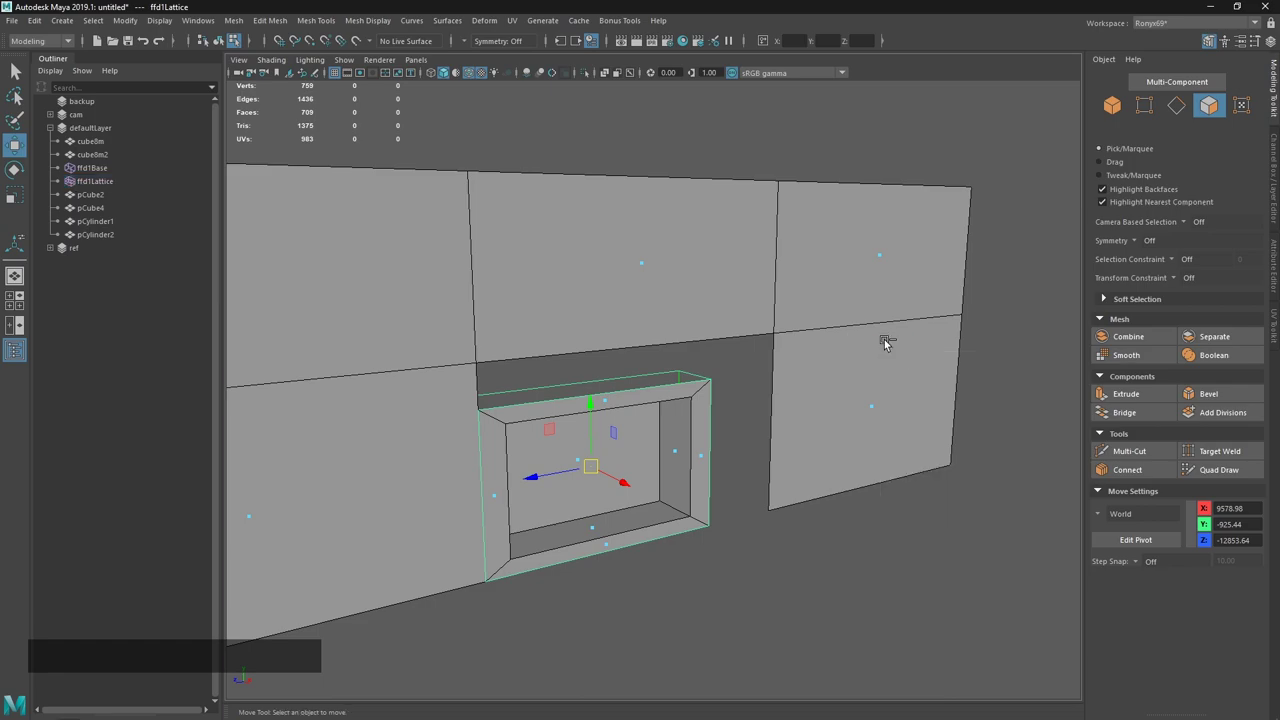
click(665, 355)
click(854, 514)
click(687, 444)
key(ctrl+z)
click(397, 334)
click(697, 416)
click(629, 334)
key(ctrl+z)
click(778, 390)
click(592, 349)
key(ctrl+z)
Vertex-snap the remaining lattice points to the opening corners so the panel fills it, then reselect pCube4.
click(900, 436)
click(917, 331)
click(702, 473)
key(v)
click(691, 471)
click(434, 372)
key(v)
click(656, 354)
key(v)
click(867, 521)
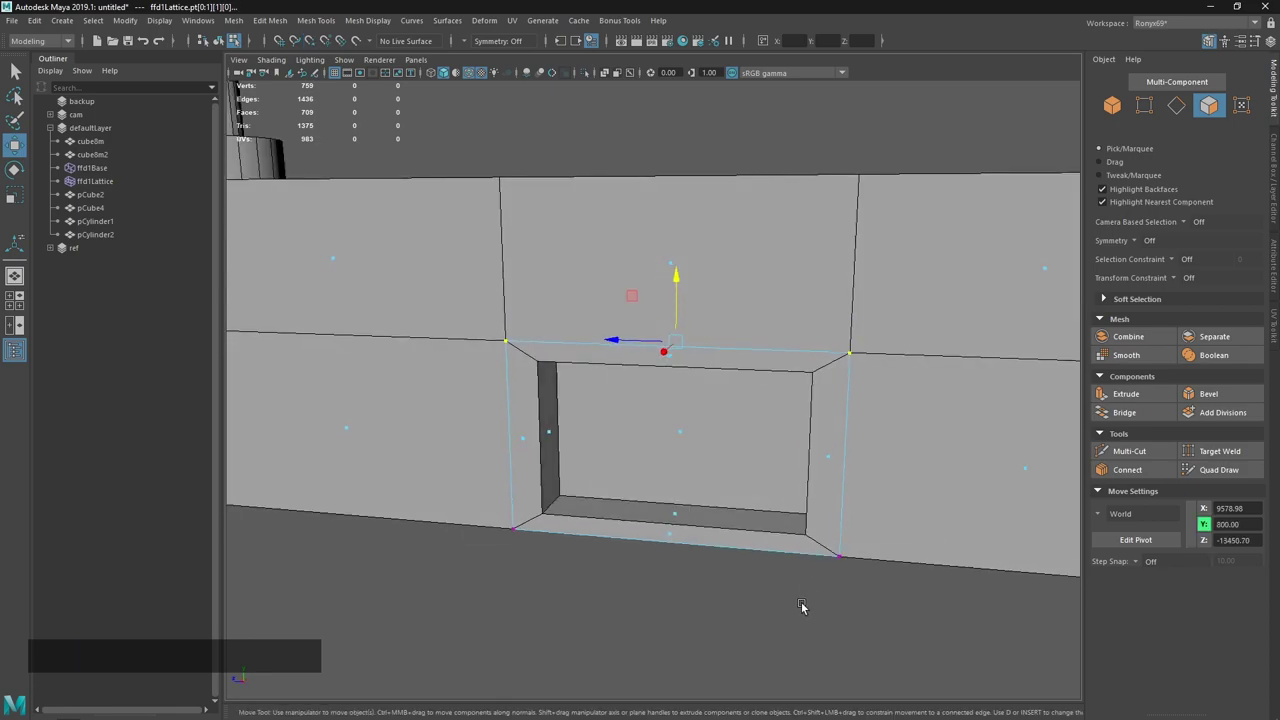
click(754, 623)
click(685, 451)
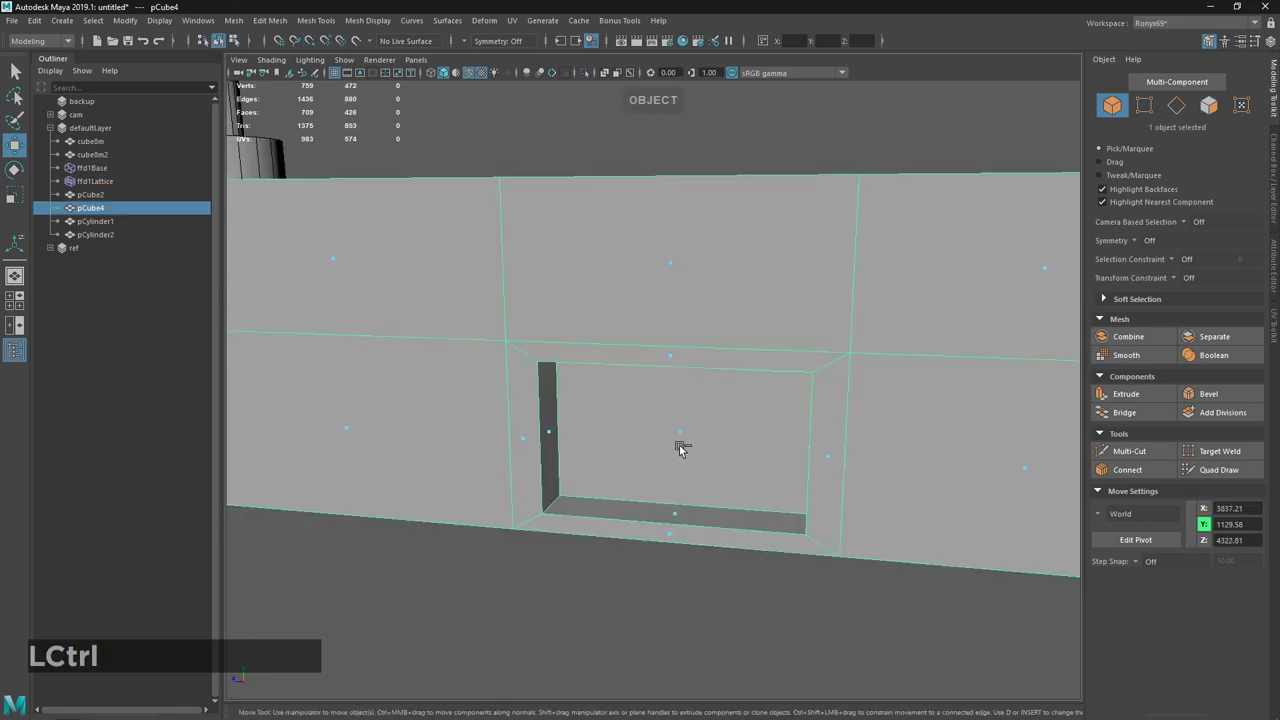
Delete pCube4's construction history and glance at the notes window before returning to Maya.
key(ctrl+h)
click(693, 606)
right_click(614, 526)
click(599, 463)
click(657, 421)
click(659, 490)
right_click(645, 480)
click(668, 559)
key(alt+Tab)
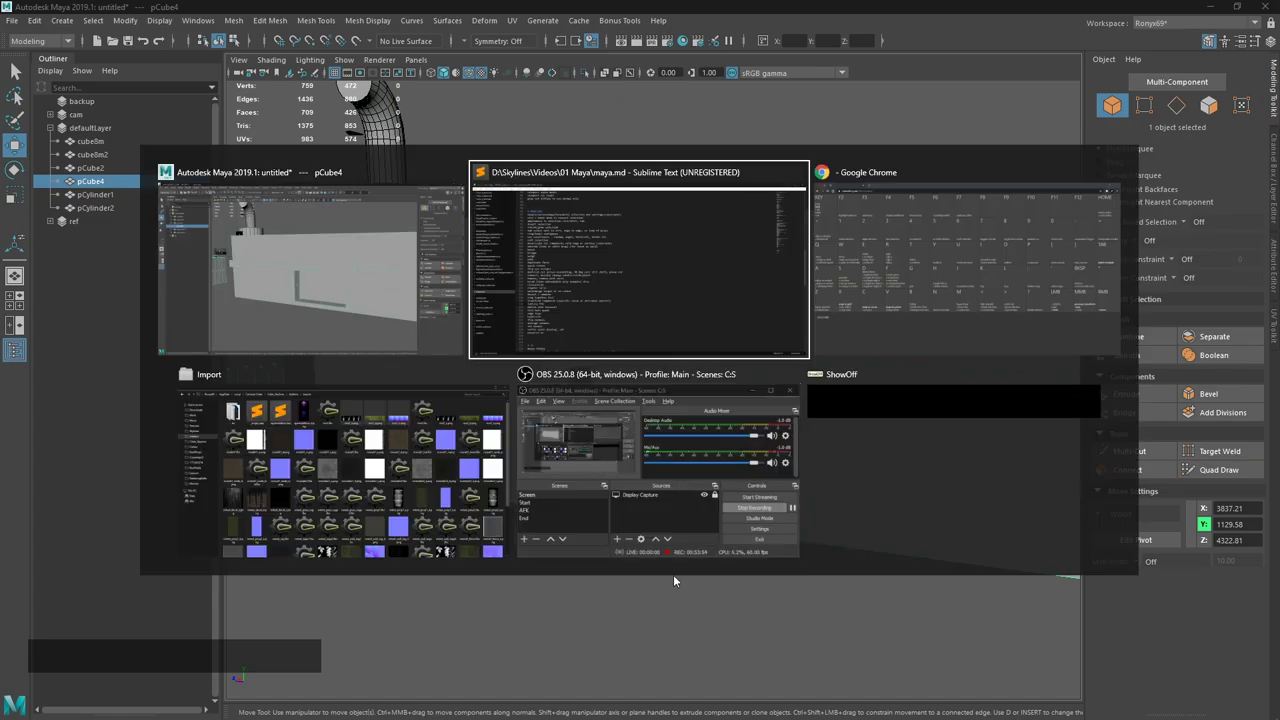
click(665, 2)
click(569, 270)
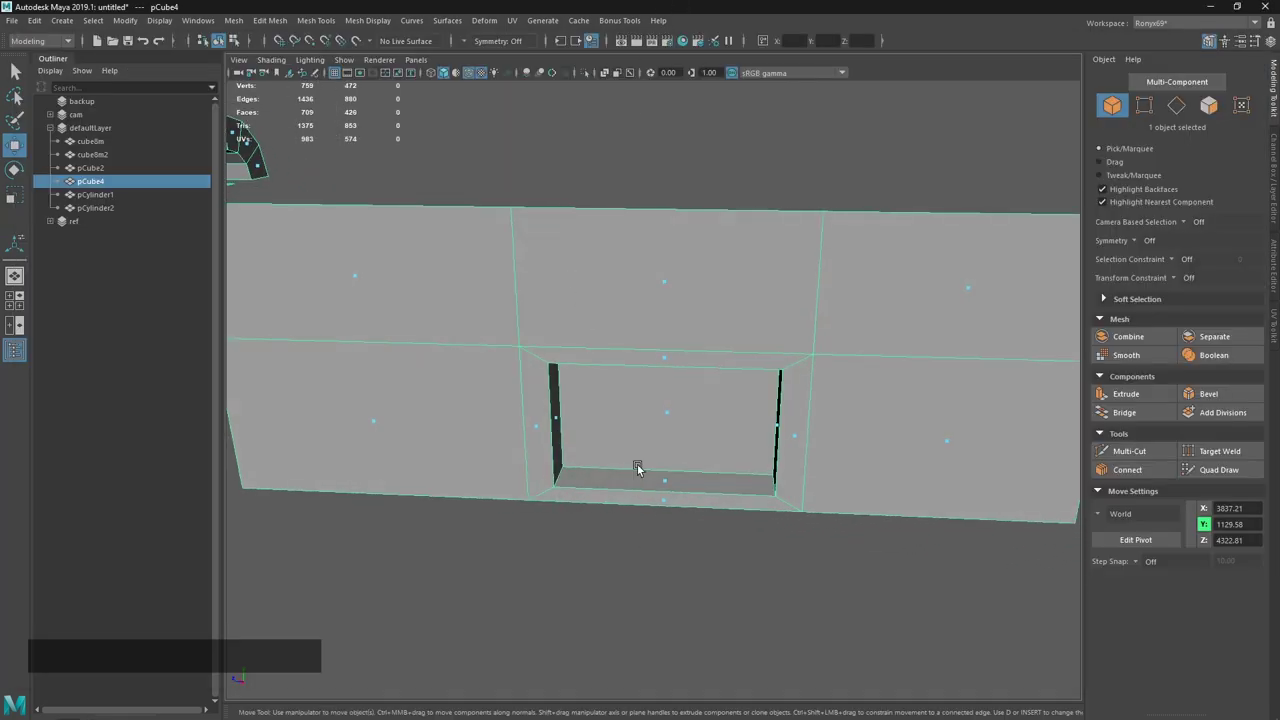
Orbit around the block and switch to face selection on the panel above the cylinder boss.
right_click(559, 373)
middle_click(684, 319)
key(w)
middle_click(796, 381)
click(806, 402)
middle_click(444, 396)
right_click(751, 374)
click(736, 502)
middle_click(684, 418)
right_click(691, 440)
click(677, 502)
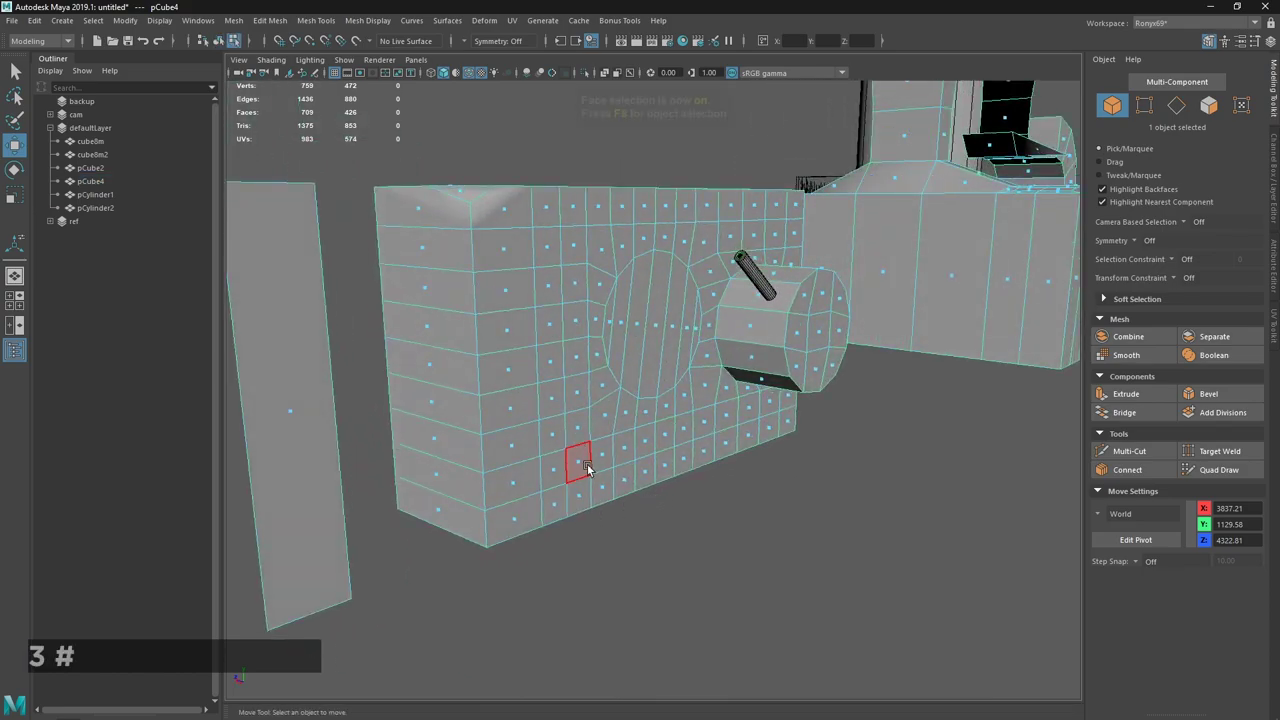
middle_click(619, 432)
click(658, 434)
middle_click(652, 435)
click(650, 422)
right_click(595, 441)
click(604, 377)
Delete the six panel faces above the boss, leaving an open hole.
key(Delete)
click(589, 403)
key(Delete)
click(636, 380)
key(Delete)
click(673, 421)
key(Delete)
click(693, 419)
key(Delete)
click(719, 393)
key(Delete)
Select the hole's border edges, reverting a stray edit with undo.
key(2)
click(767, 414)
click(801, 337)
click(807, 406)
middle_click(841, 411)
right_click(762, 405)
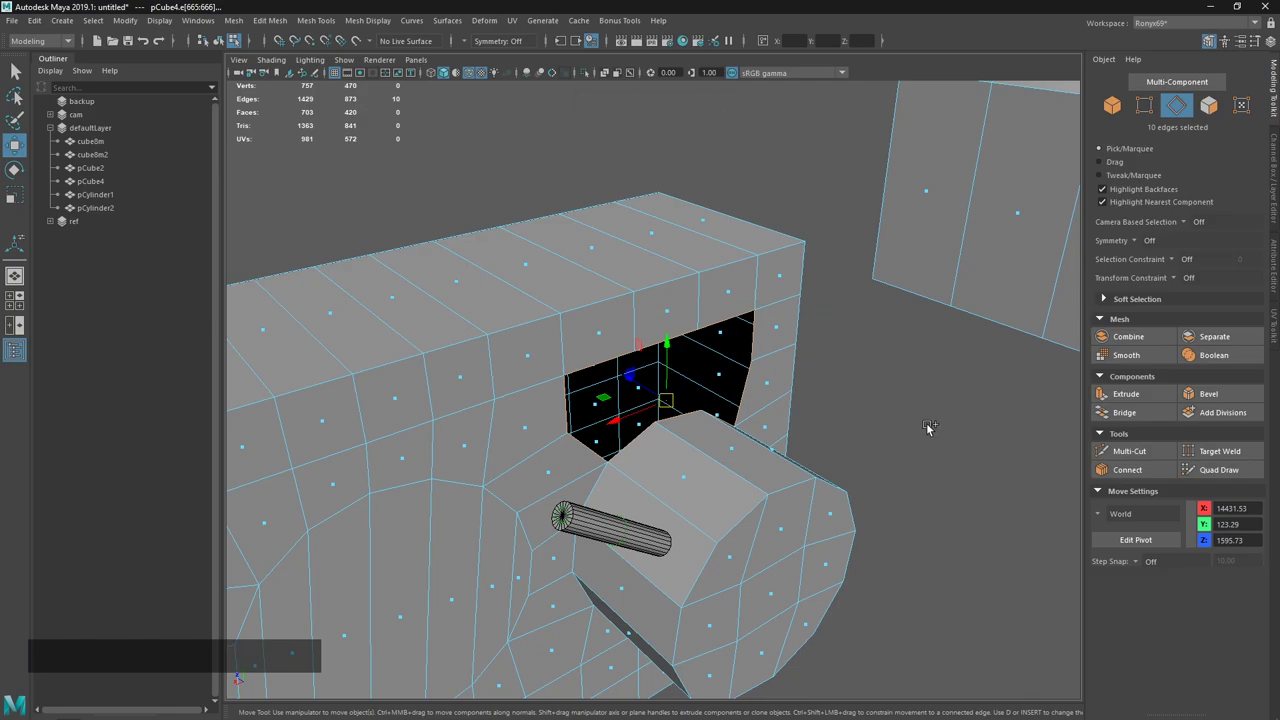
key(ctrl+shift+alt+q)
click(844, 428)
click(748, 398)
click(535, 379)
click(863, 390)
key(ctrl+z)
Fill the hole with a single face and triangulate it.
right_click(846, 272)
right_click(844, 340)
click(702, 343)
right_click(850, 305)
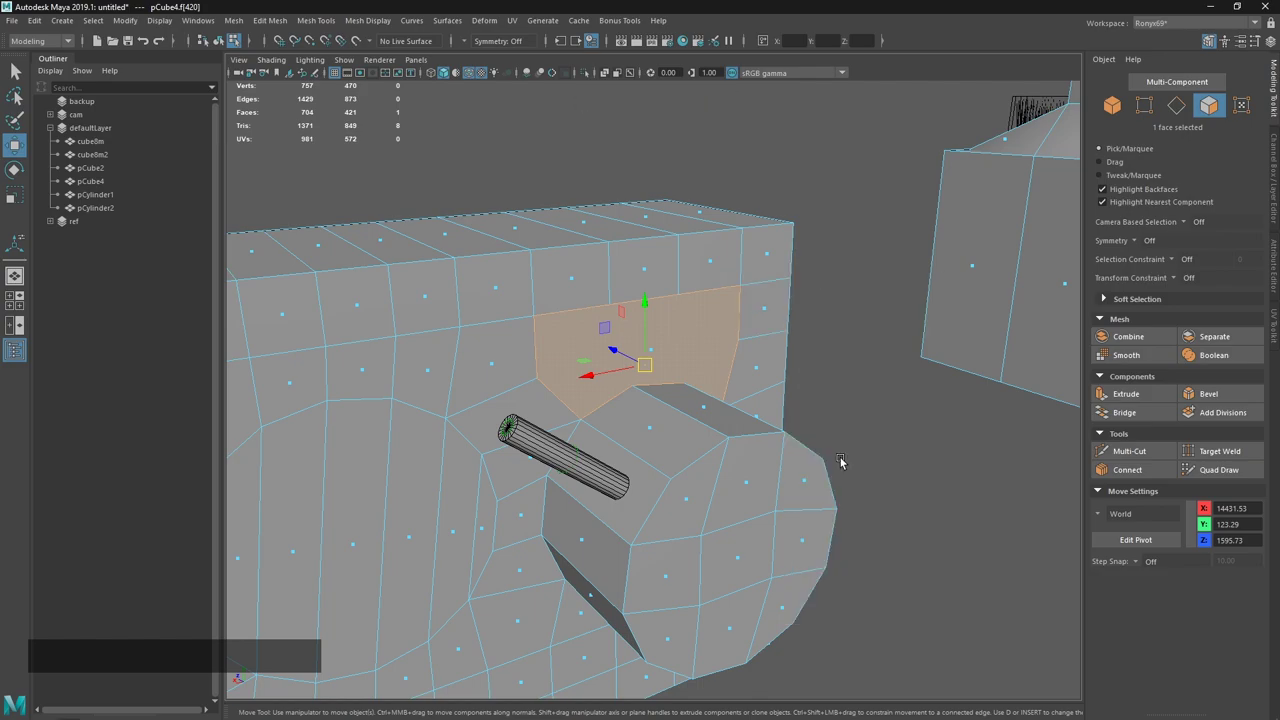
click(919, 375)
right_click(882, 342)
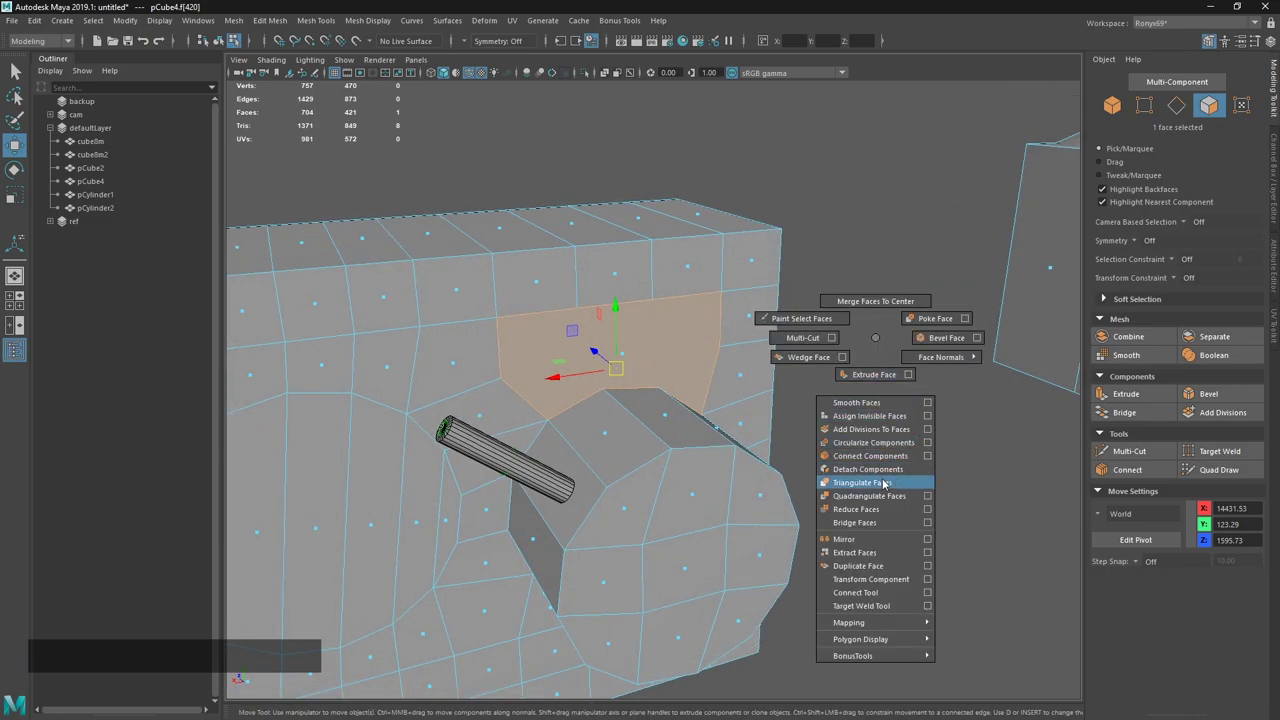
click(886, 425)
Quadrangulate the new faces into five quads, then bring the Sublime Text notes forward.
click(728, 367)
right_click(838, 329)
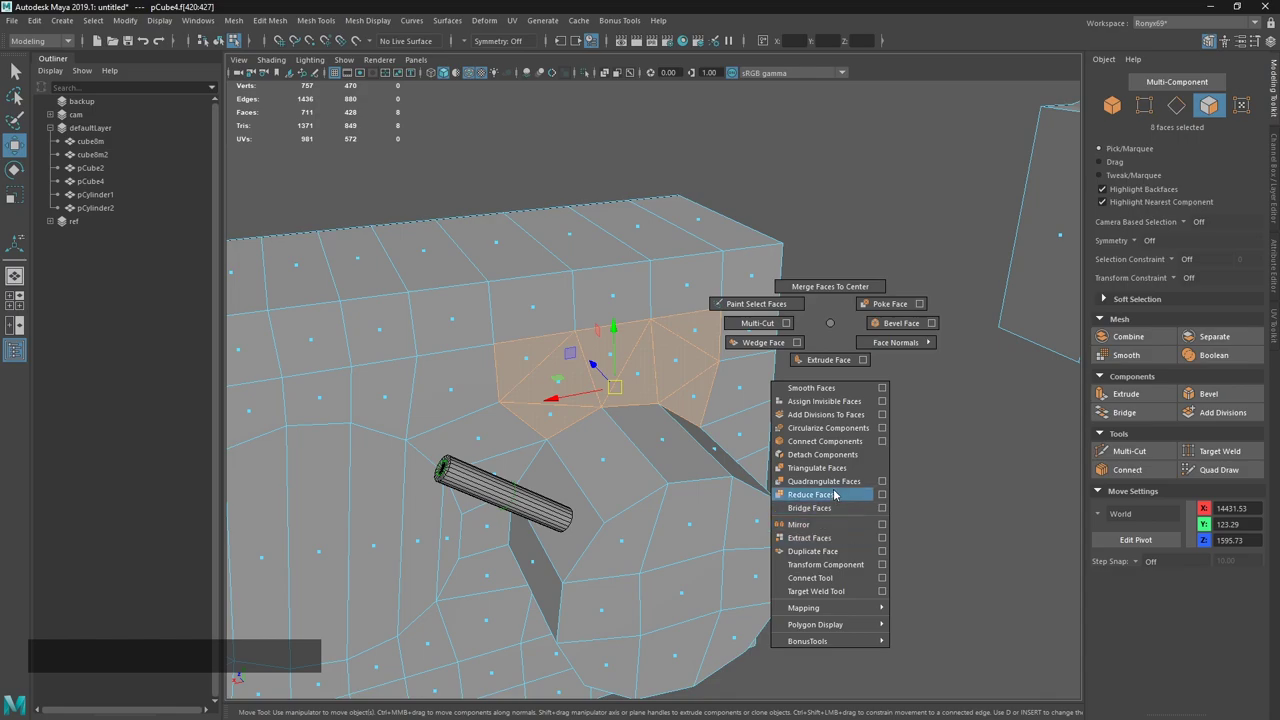
click(815, 465)
click(862, 410)
middle_click(620, 325)
right_click(674, 389)
click(695, 514)
middle_click(659, 478)
click(778, 466)
right_click(678, 462)
click(652, 426)
key(alt+Tab)
click(703, 292)
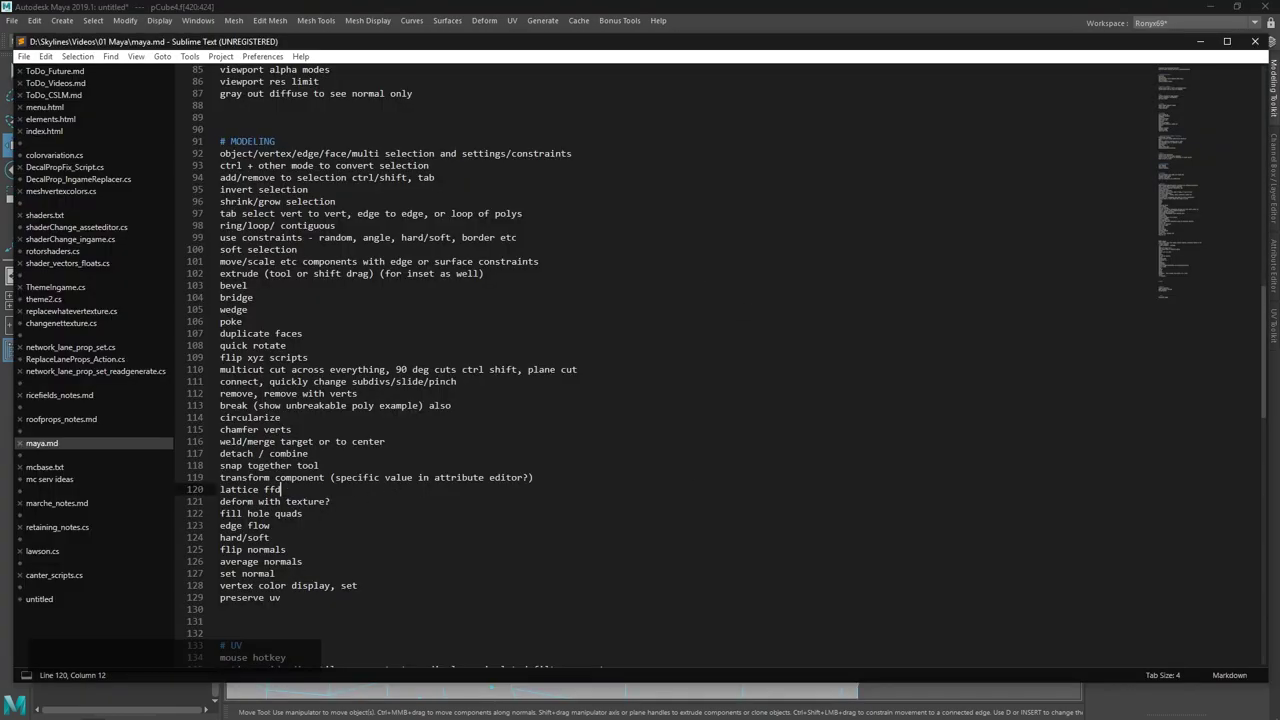
Return to Maya, select pCube4 and turn on smooth preview.
click(597, 7)
click(628, 374)
right_click(611, 351)
middle_click(506, 196)
click(571, 216)
key(alt+w)
key(3)
Select the notched top edges and adjust their values in the Channel Box.
click(677, 380)
middle_click(739, 350)
click(1120, 299)
click(1152, 322)
click(594, 328)
click(1153, 325)
right_click(616, 315)
click(675, 383)
middle_click(666, 371)
right_click(721, 471)
click(703, 507)
click(721, 418)
Slide the top edges with the Bridge / Slide Edge tool to even out the notch.
middle_click(739, 393)
click(779, 381)
click(673, 431)
middle_click(656, 441)
right_click(677, 415)
click(681, 382)
click(641, 409)
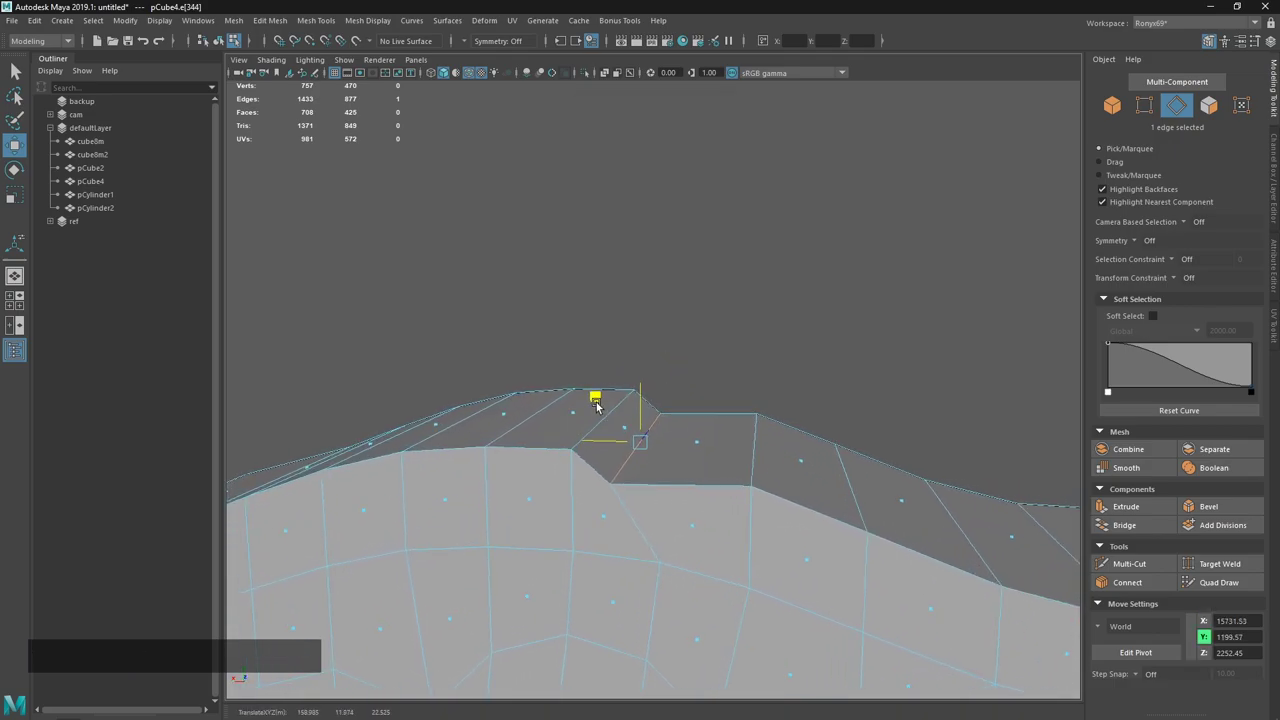
click(746, 355)
middle_click(743, 349)
Apply Edit Edge Flow to the top edge so it curves smoothly, then switch to the notes.
right_click(696, 277)
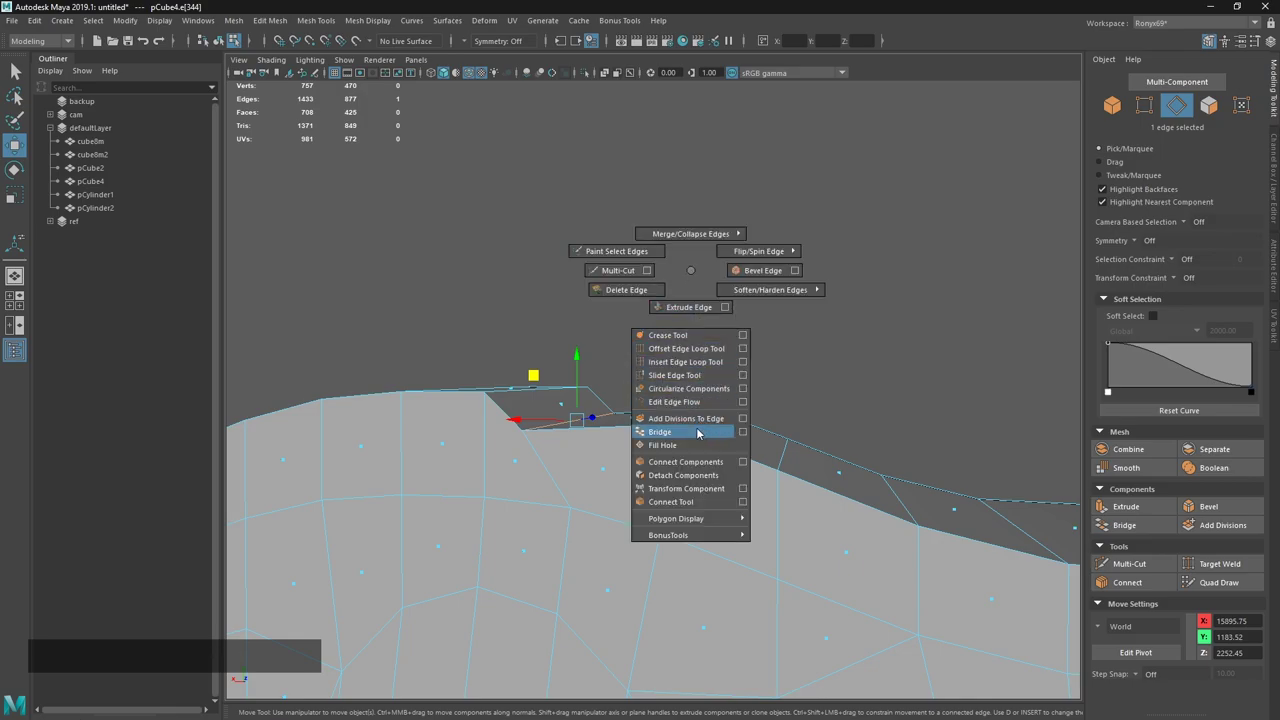
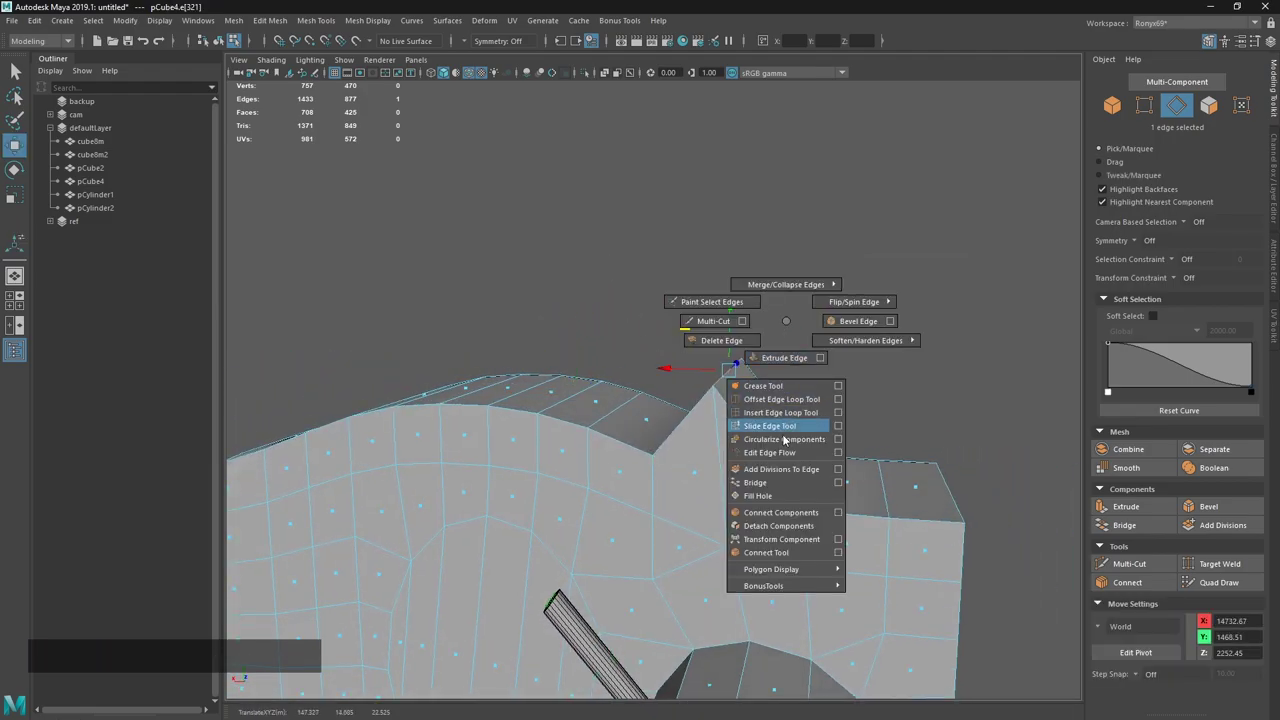
key(w)
click(676, 486)
click(744, 432)
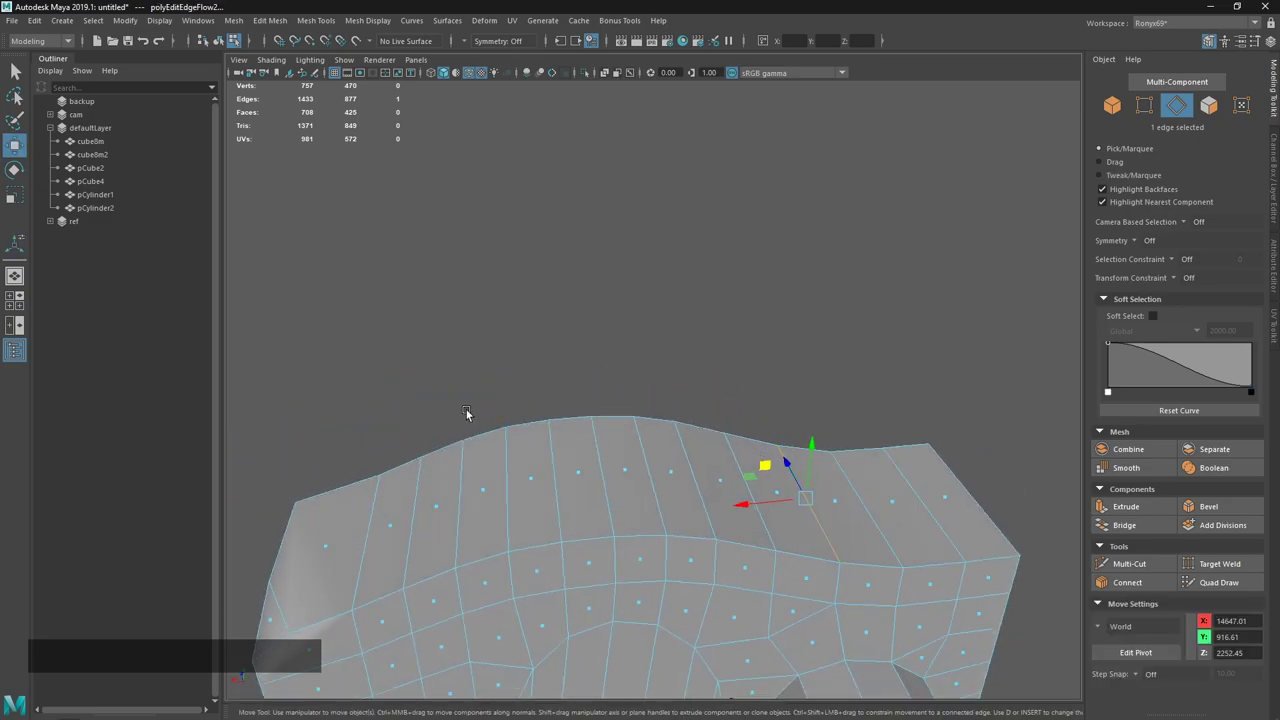
key(alt+Tab)
click(595, 308)
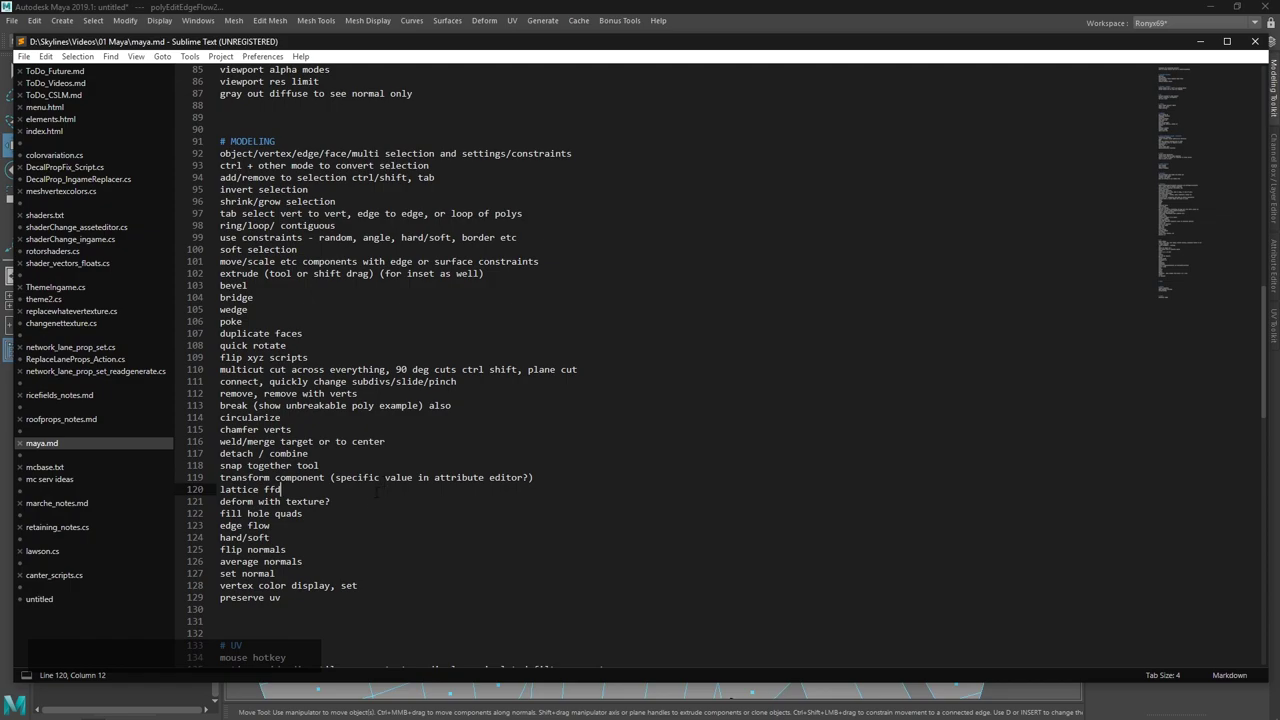
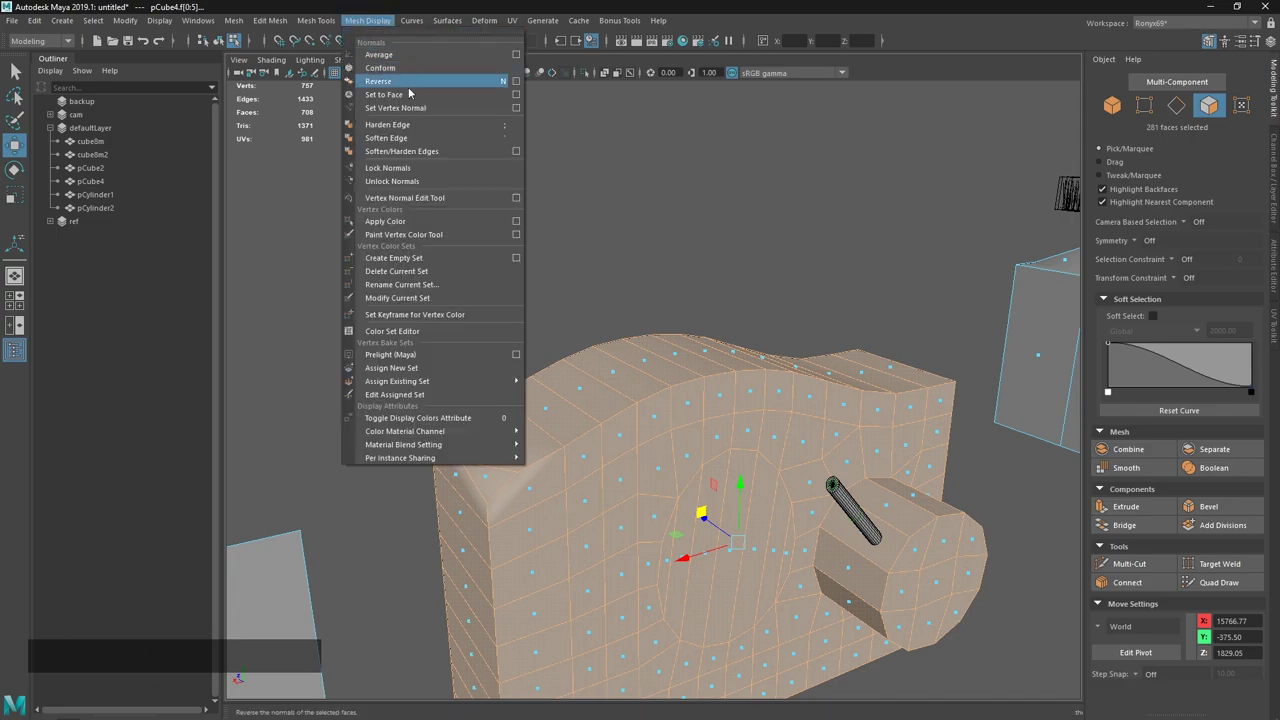
Reverse the face normals of the block (pCube4) via Mesh Display > Reverse.
click(416, 131)
click(701, 340)
click(722, 308)
click(794, 508)
click(698, 196)
Turn off wireframe-on-shaded and view the block as a solid shaded mesh.
key(F2)
click(833, 491)
key(F4)
click(845, 482)
middle_click(757, 383)
click(718, 269)
Switch to edge selection with the marking menu and pick a single edge of the block.
right_click(739, 374)
click(745, 417)
click(793, 335)
right_click(747, 298)
middle_click(703, 228)
click(621, 294)
middle_click(633, 323)
click(461, 406)
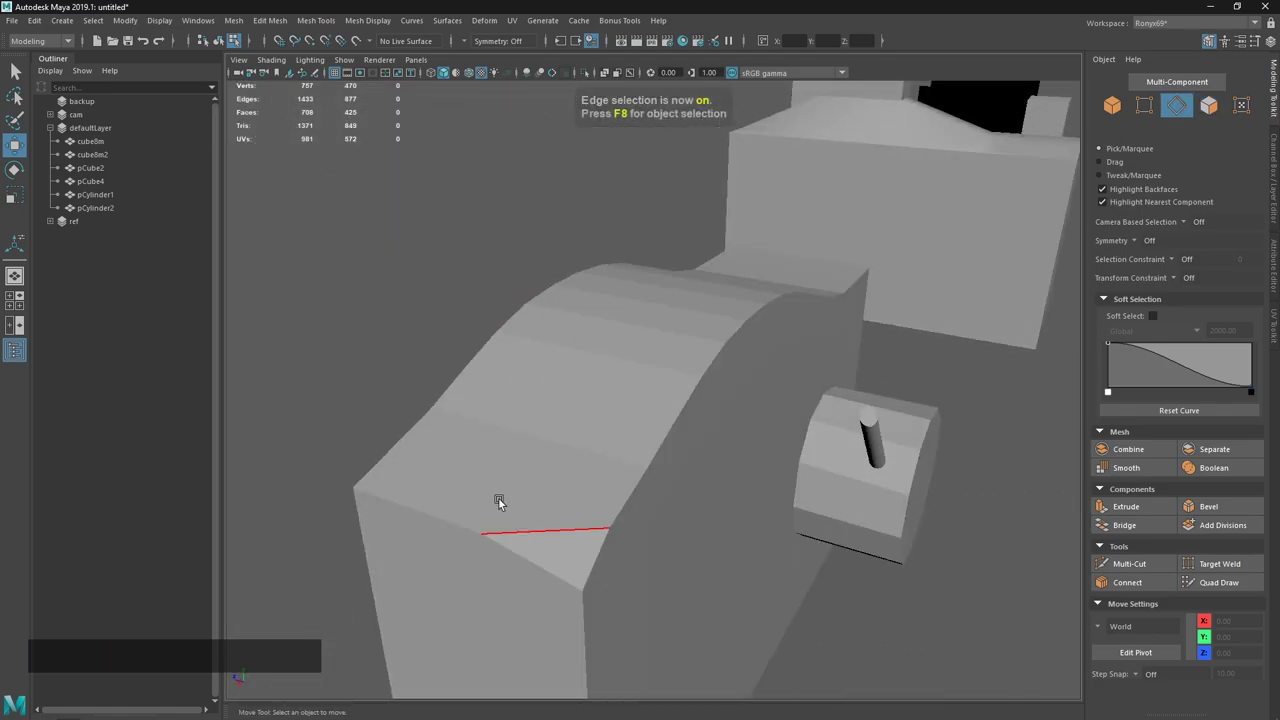
key(F4)
click(521, 451)
click(639, 416)
click(754, 337)
click(619, 378)
middle_click(648, 390)
key(F4)
click(656, 376)
right_click(656, 363)
click(605, 286)
click(377, 26)
click(410, 142)
click(656, 317)
key(`)
click(687, 271)
click(824, 331)
click(619, 470)
middle_click(827, 392)
click(749, 436)
key(w)
click(760, 442)
key(2)
click(762, 437)
click(752, 469)
click(380, 30)
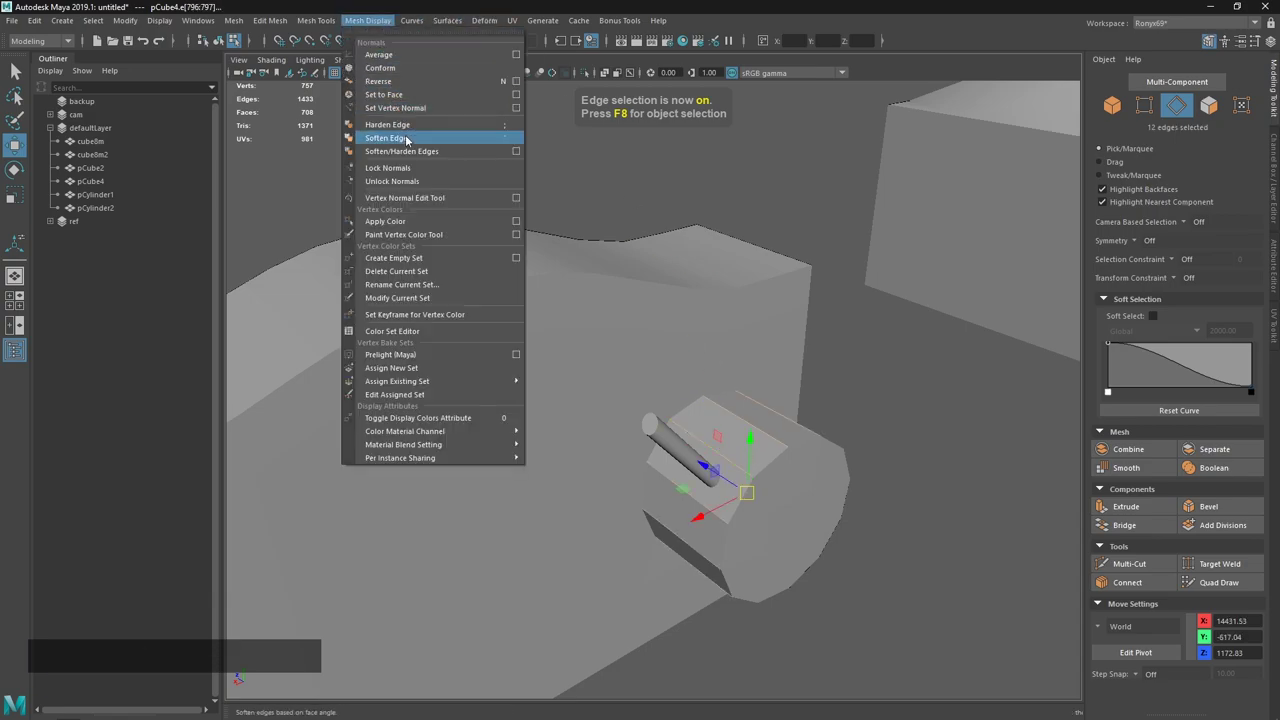
click(411, 143)
middle_click(756, 317)
key(`)
click(881, 438)
right_click(686, 408)
click(712, 438)
click(723, 397)
middle_click(665, 420)
right_click(738, 457)
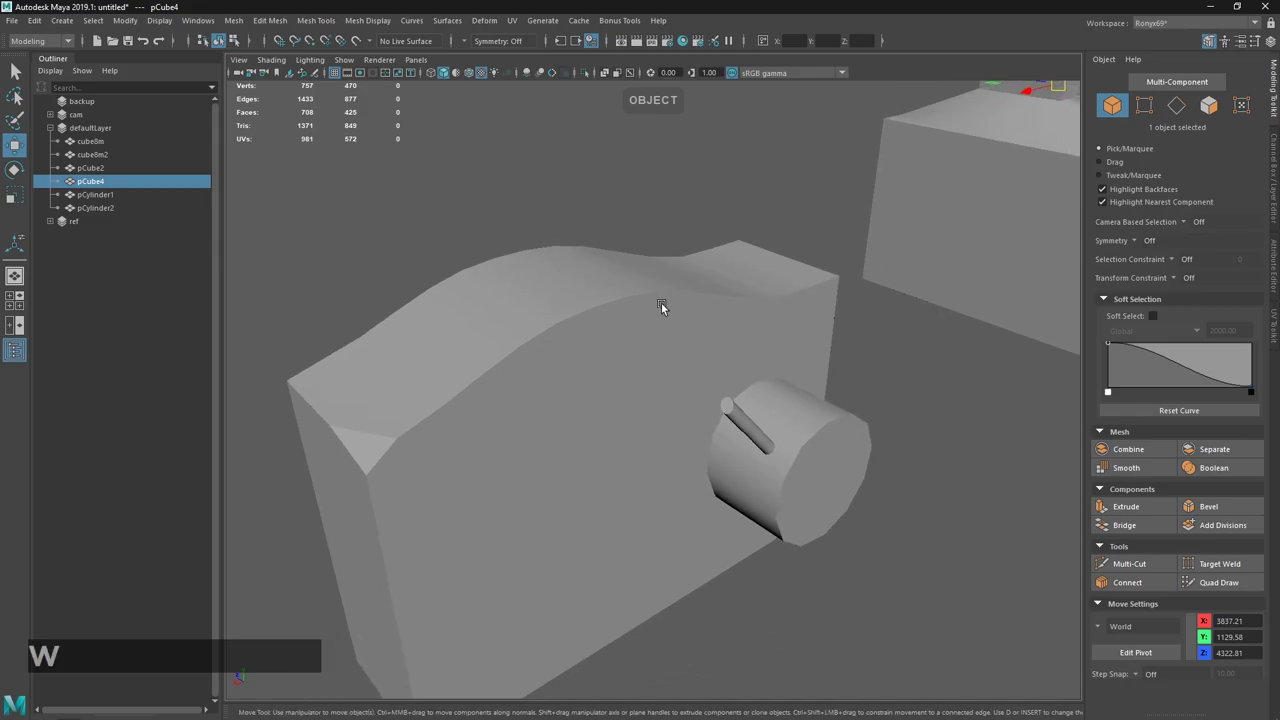
middle_click(670, 368)
click(628, 362)
key(alt+Tab)
click(539, 306)
middle_click(521, 155)
click(373, 30)
click(423, 87)
click(664, 296)
right_click(667, 341)
click(521, 350)
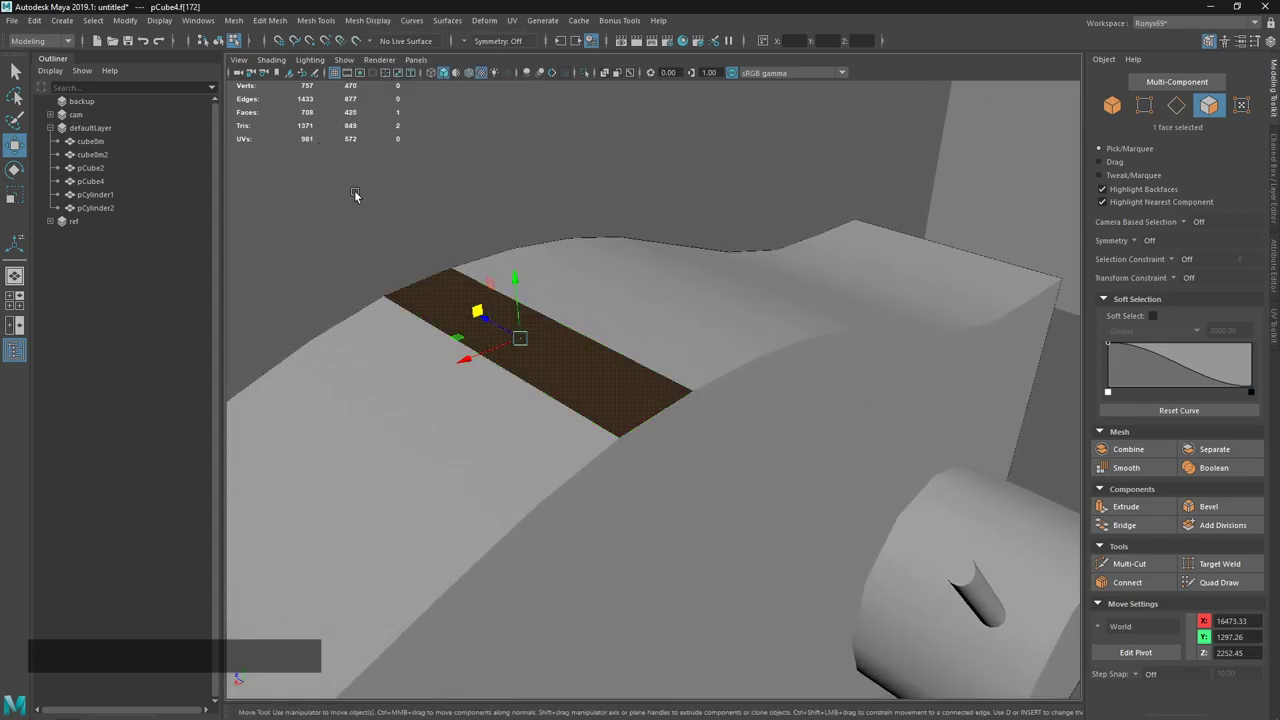
click(269, 58)
click(326, 241)
click(688, 335)
click(601, 243)
click(616, 336)
click(611, 493)
middle_click(675, 381)
click(578, 385)
right_click(624, 303)
middle_click(661, 304)
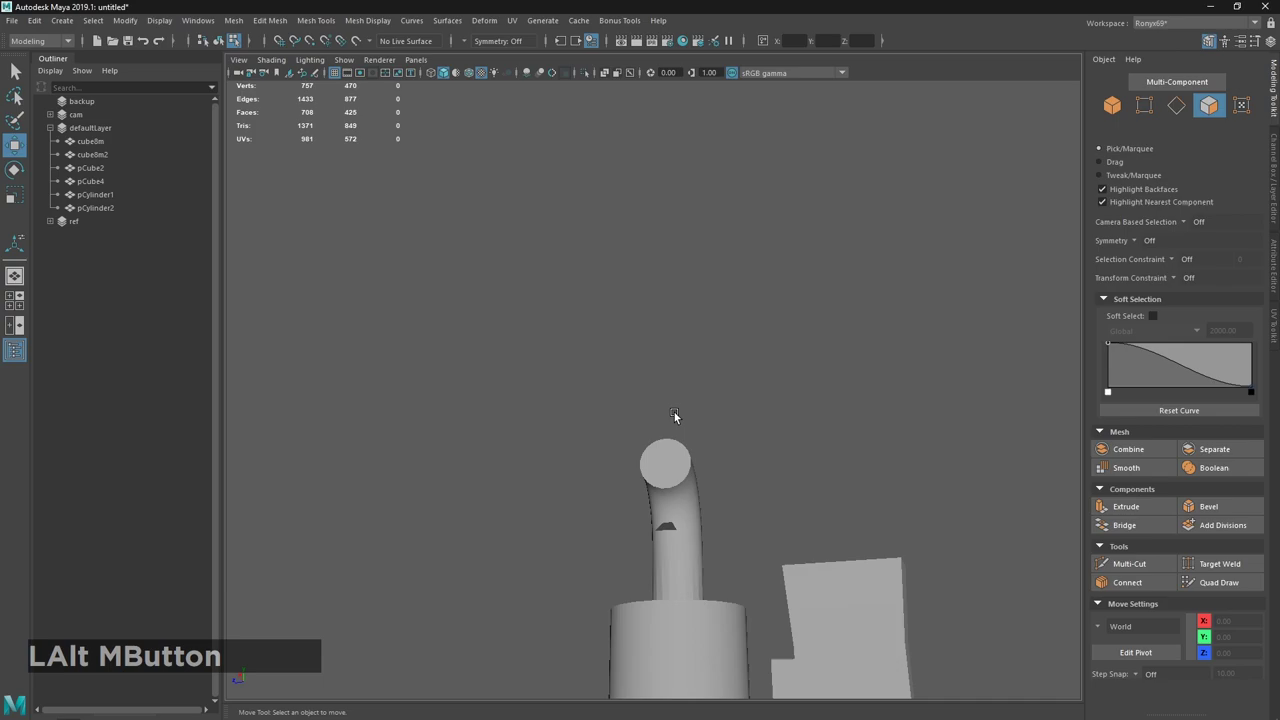
right_click(677, 331)
click(603, 207)
middle_click(621, 371)
click(675, 211)
click(636, 513)
click(670, 455)
key(n)
click(726, 438)
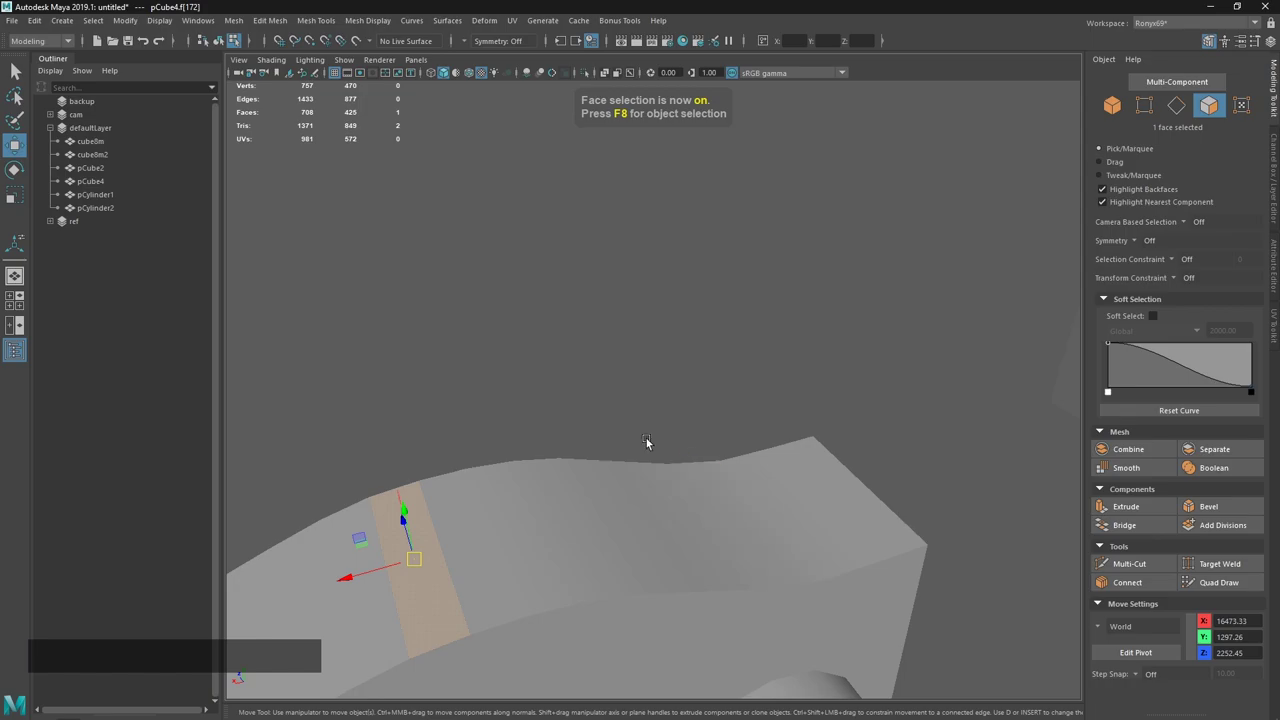
click(589, 611)
middle_click(682, 592)
Select faces of the wavy block via the marking menu and glance at the Sublime Text notes.
right_click(710, 458)
click(693, 412)
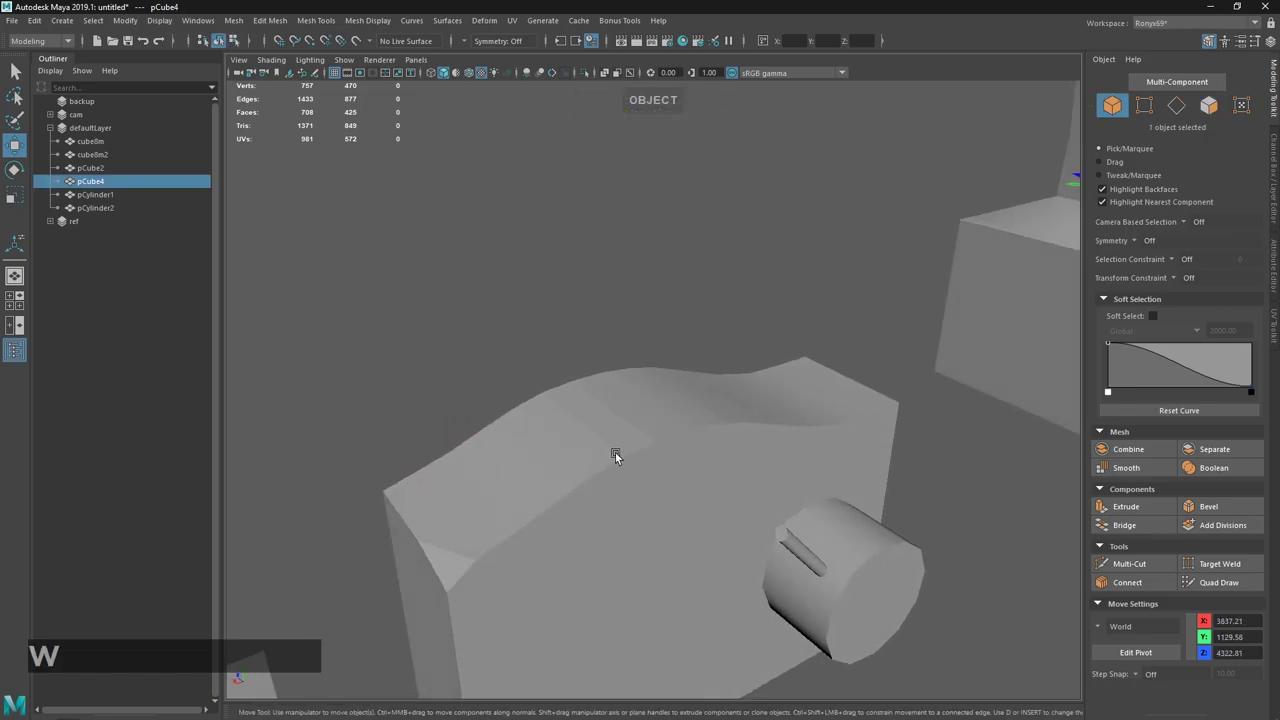
click(600, 433)
click(621, 414)
key(alt+Tab)
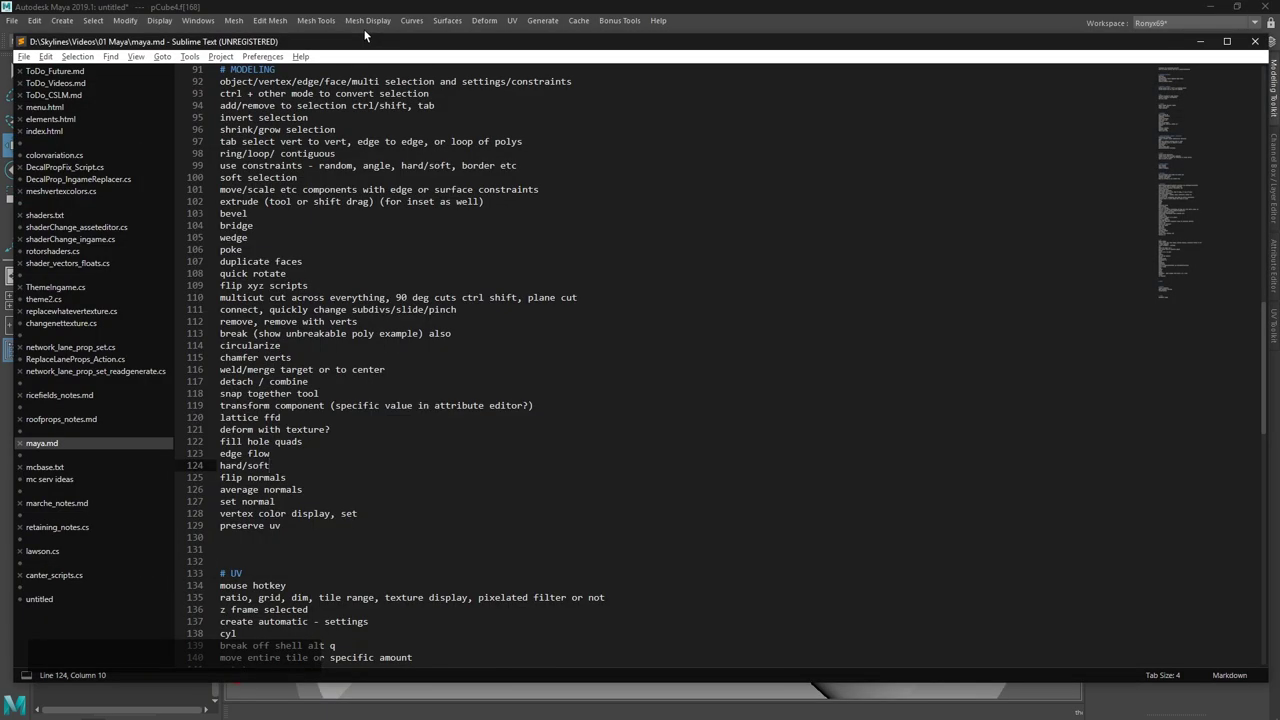
key(alt+Tab)
middle_click(564, 351)
click(558, 260)
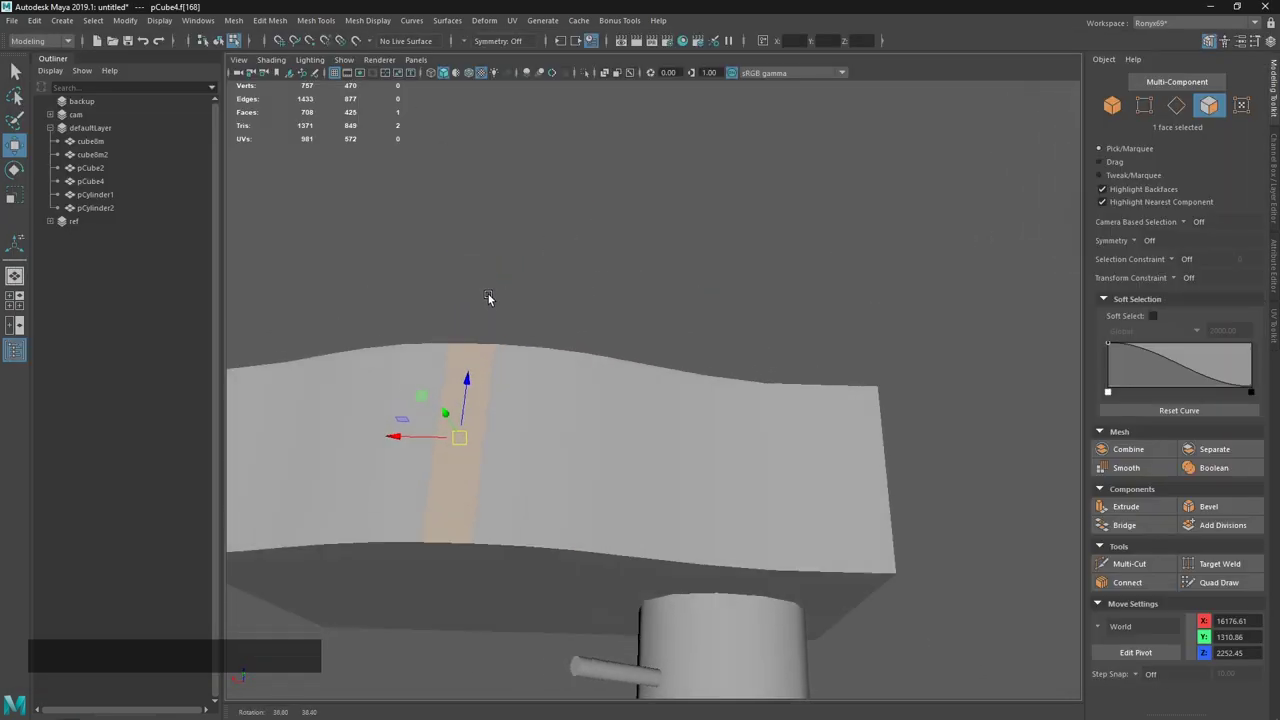
Pick further faces on the wavy block through the marking menu while orbiting around it.
right_click(637, 389)
click(585, 300)
click(662, 468)
middle_click(687, 441)
right_click(693, 502)
click(603, 401)
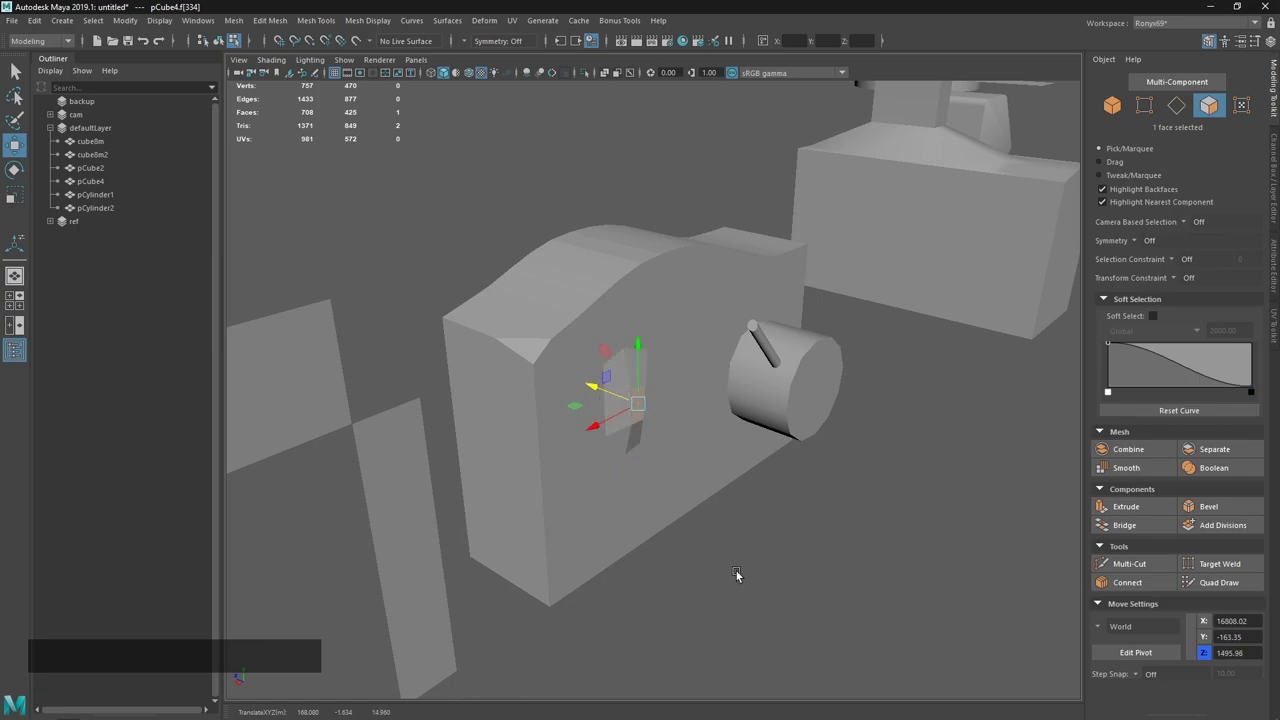
click(742, 576)
click(682, 447)
Change the component selection on the block and add more of its faces.
middle_click(620, 434)
right_click(700, 501)
click(664, 454)
click(735, 501)
click(559, 347)
middle_click(648, 361)
right_click(633, 456)
click(562, 533)
Drag-select a run of faces along the wavy side of the block.
key(Tab)
click(529, 525)
click(563, 526)
click(569, 465)
click(607, 440)
click(596, 400)
click(540, 393)
click(629, 451)
Bring up Mesh Display > Normals > Average options and apply it to the selected faces.
middle_click(667, 433)
right_click(529, 469)
click(552, 501)
click(391, 24)
click(521, 62)
click(825, 461)
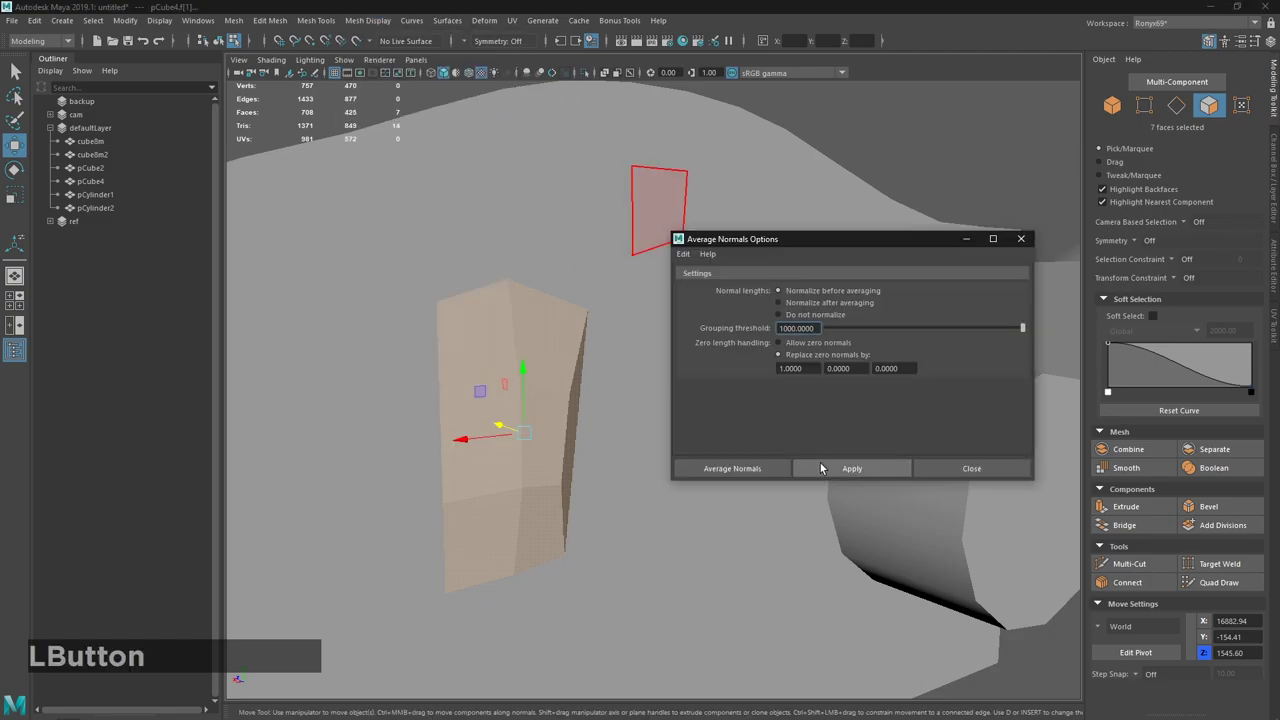
Apply Average Normals again to another face selection on the block.
click(611, 448)
click(989, 472)
key(`)
click(900, 676)
right_click(713, 505)
click(664, 441)
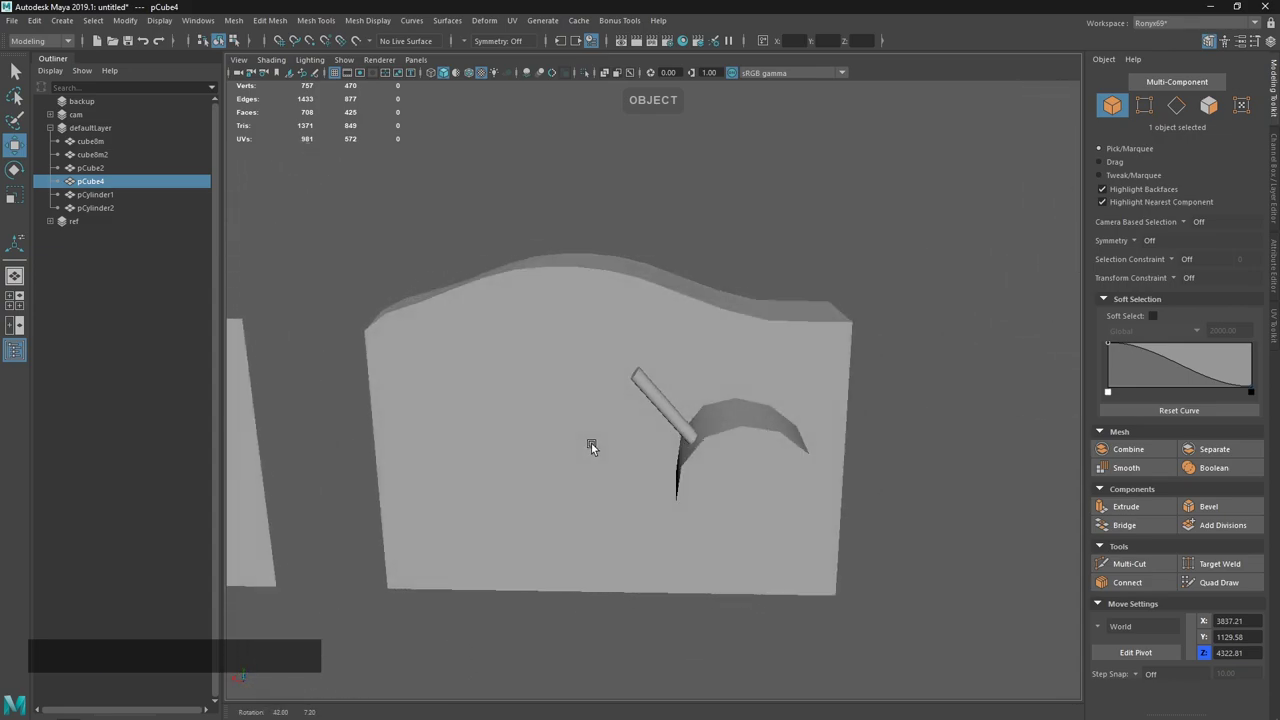
Inspect the averaged shading and reselect faces around the wavy edge.
middle_click(647, 429)
click(688, 430)
click(649, 395)
middle_click(654, 438)
right_click(625, 451)
click(670, 412)
click(669, 403)
right_click(738, 533)
click(610, 275)
Undo the last normal change and compare the shading from several angles.
middle_click(692, 319)
click(601, 310)
middle_click(828, 327)
click(778, 345)
key(z)
click(848, 356)
middle_click(764, 390)
click(550, 479)
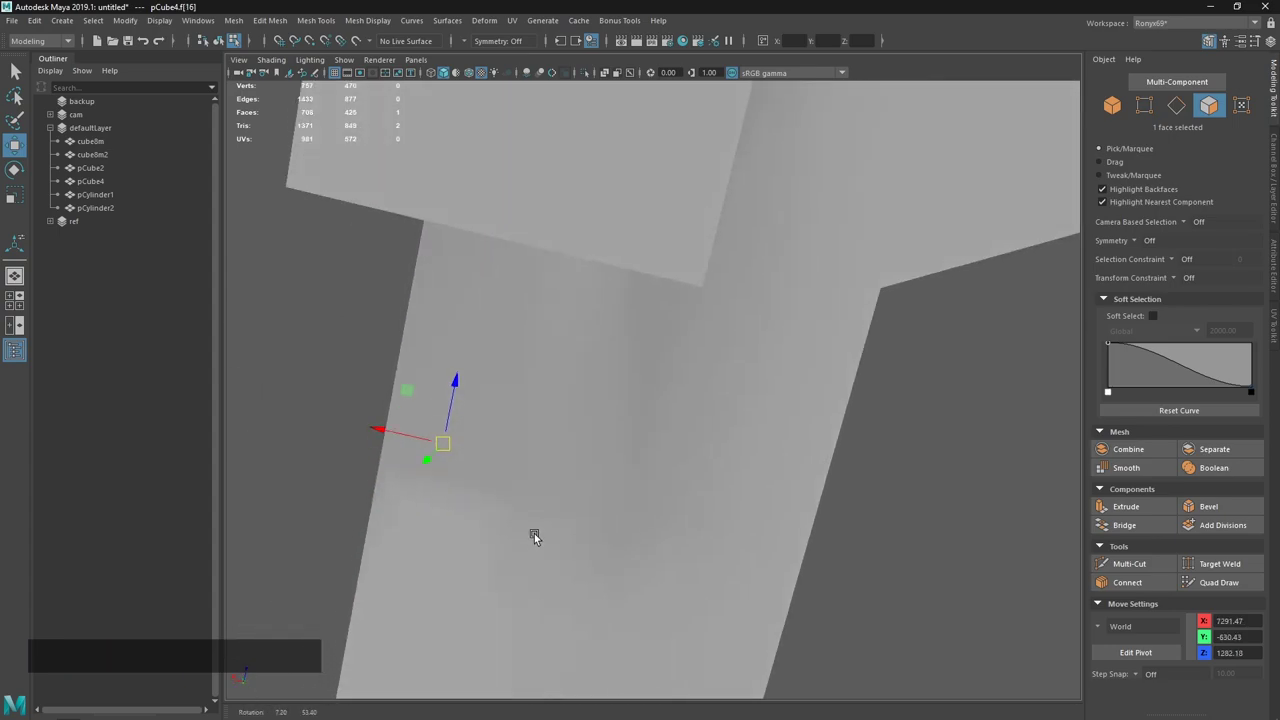
Switch selection modes via the marking menu and pick faces near the top of the block.
right_click(556, 501)
click(515, 287)
click(651, 281)
middle_click(677, 313)
right_click(684, 413)
click(581, 493)
right_click(659, 425)
Leave a single pCube4 face selected and return to the hard/soft entry in the notes.
middle_click(422, 432)
click(618, 366)
middle_click(637, 345)
right_click(706, 343)
click(574, 473)
middle_click(564, 412)
click(670, 369)
click(636, 339)
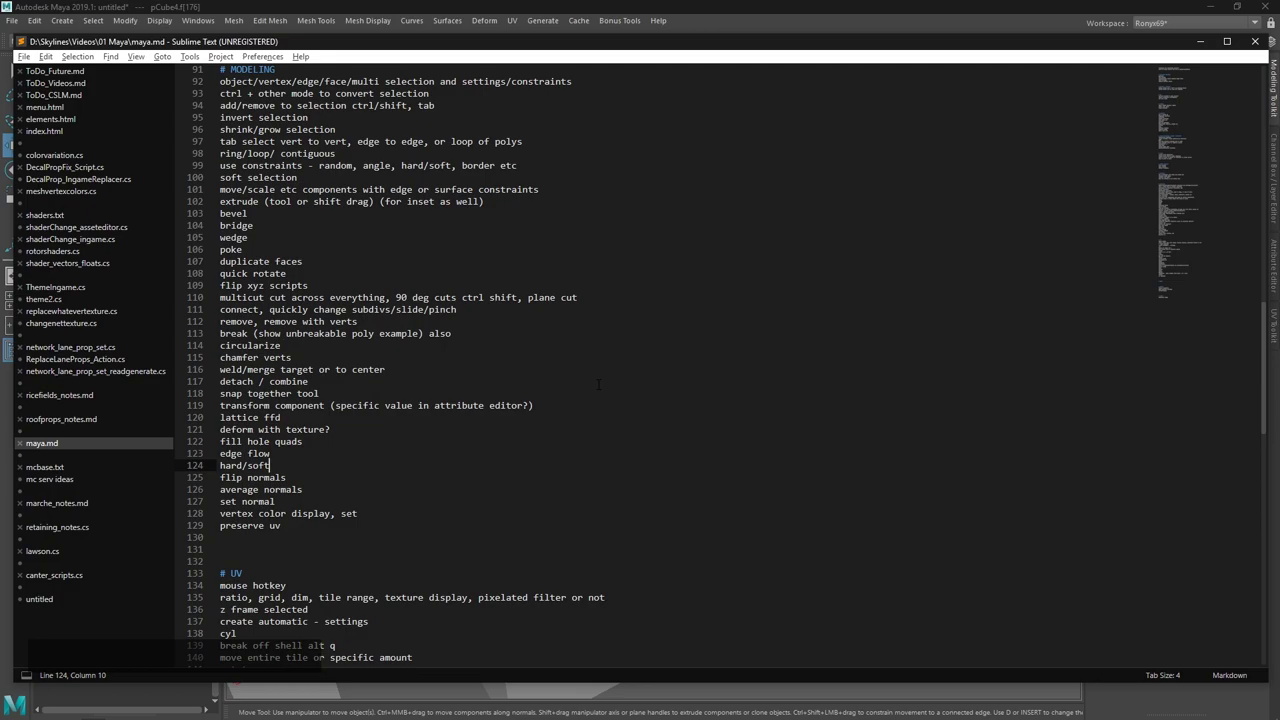
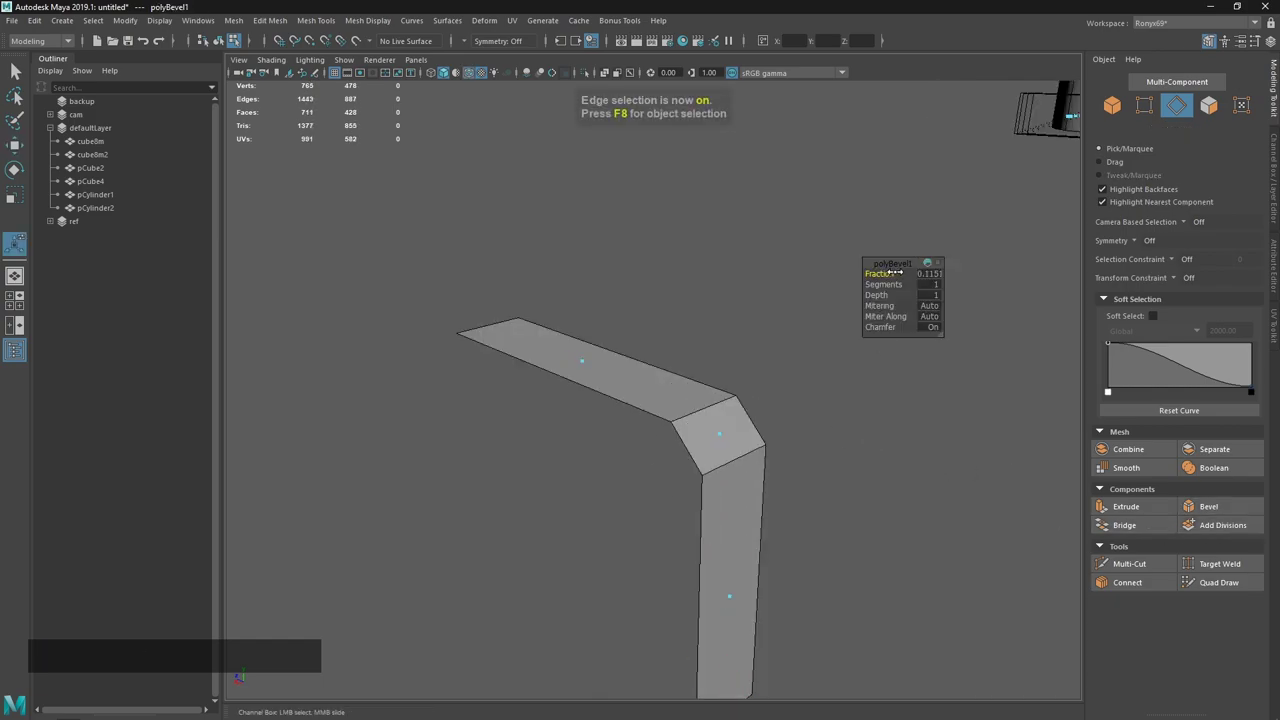
Extract the strip faces from the block into a new piece with the Move tool active.
key(w)
click(769, 483)
key(`)
click(771, 522)
click(808, 516)
click(540, 427)
click(596, 481)
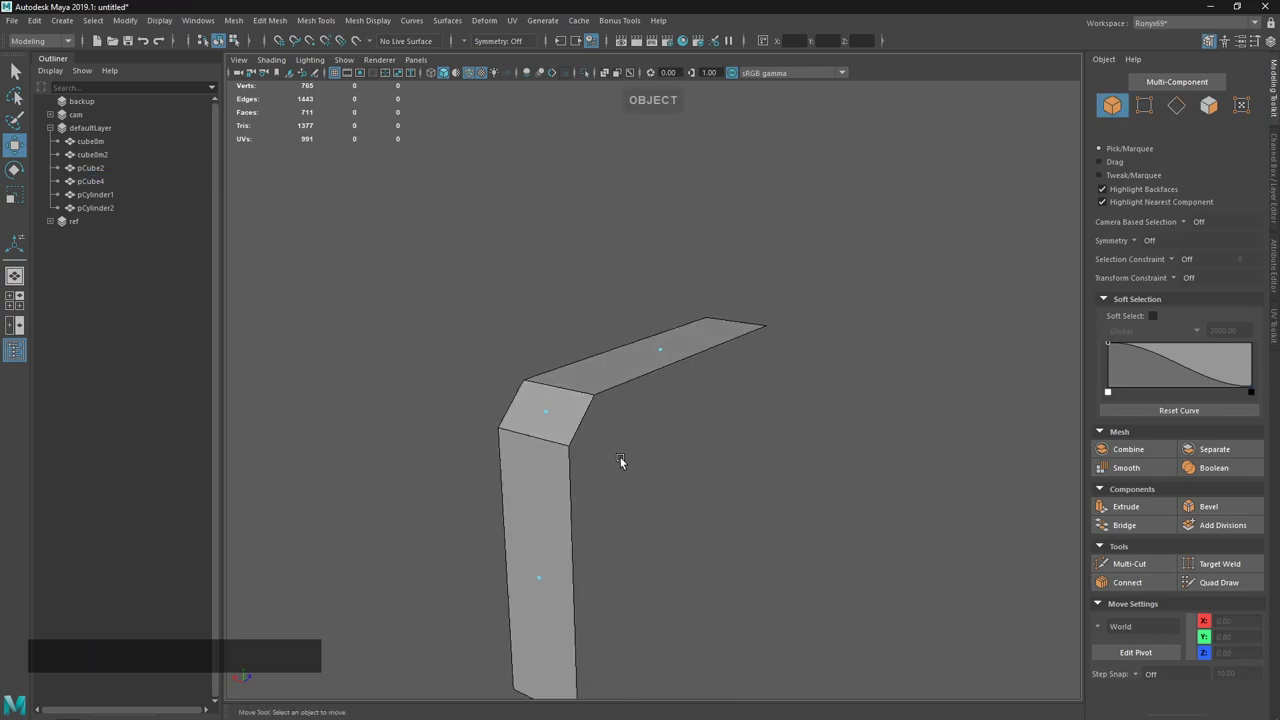
click(587, 453)
Pick the strip's corner edge and grow/shrink the selection to just the corner.
middle_click(617, 443)
click(683, 447)
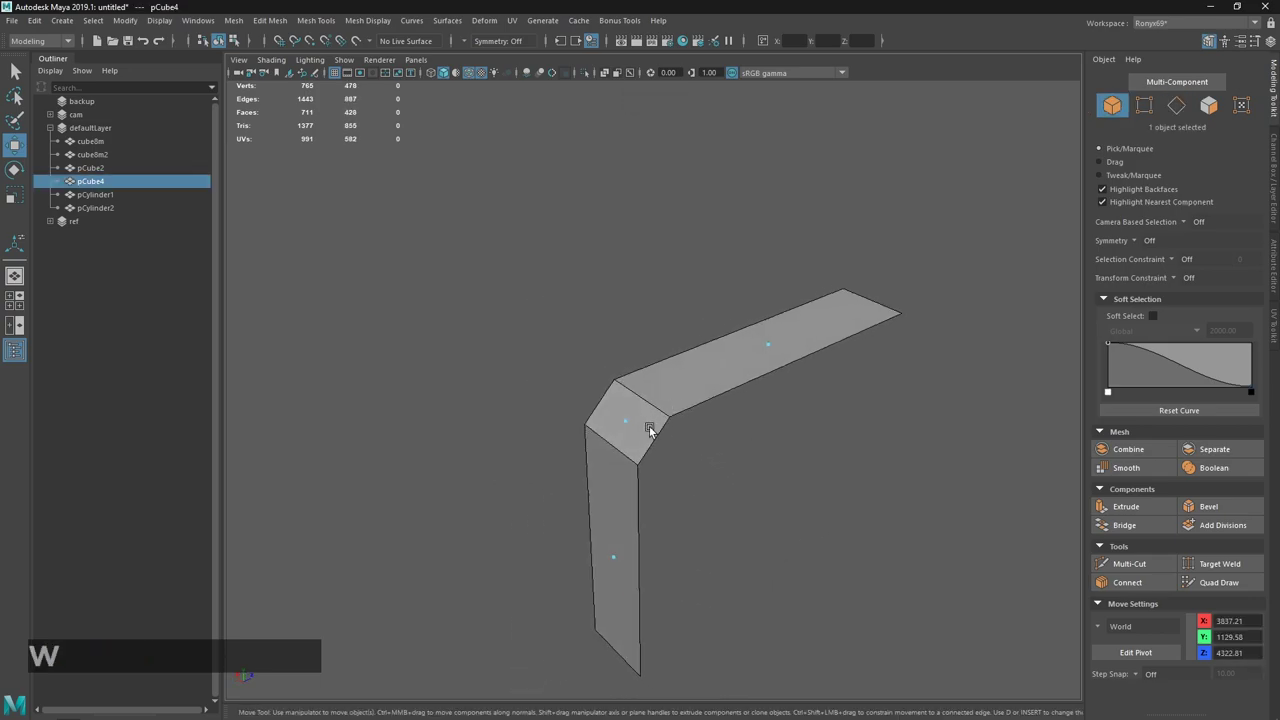
click(655, 389)
click(625, 446)
key(.)
key(,)
key(.)
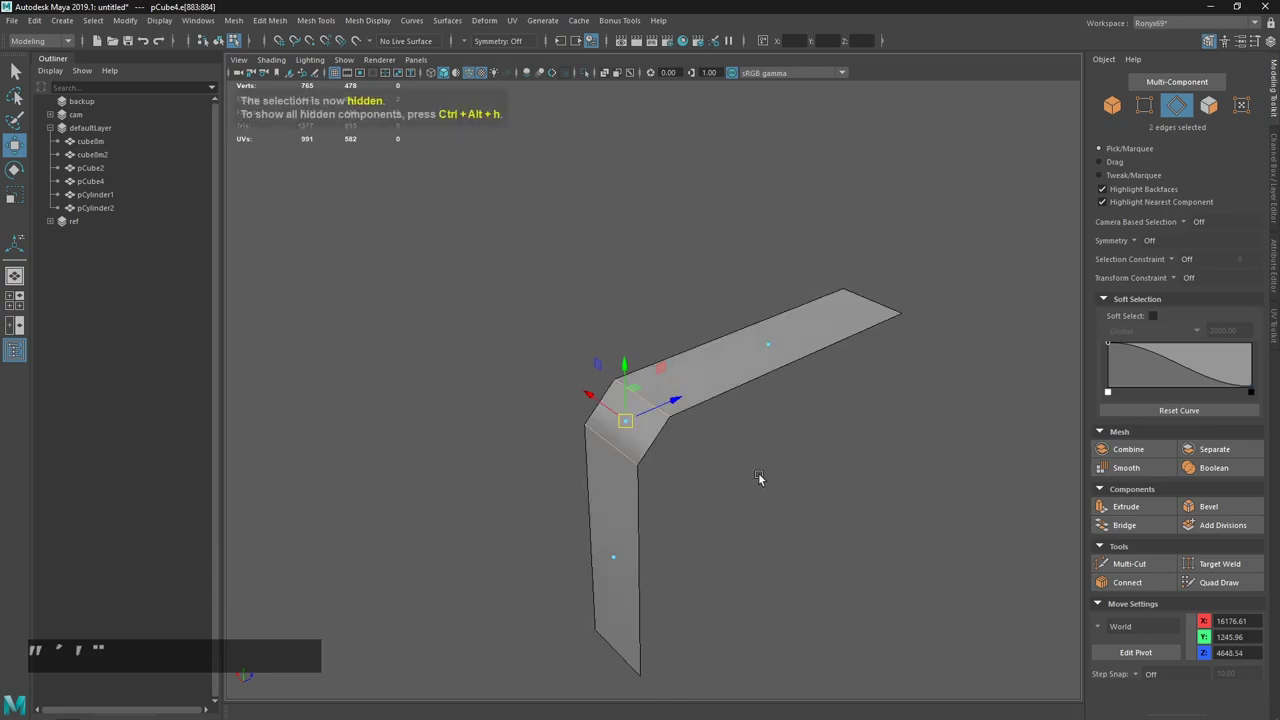
Bevel the corner edge of the strip with Fraction about 0.115.
key(`)
click(762, 512)
click(742, 456)
key(F4)
click(730, 496)
click(685, 387)
click(679, 520)
Select the bevelled corner edges and check them with wireframe on shaded toggled.
middle_click(659, 468)
click(580, 365)
click(597, 361)
click(630, 324)
click(630, 324)
key(F4)
click(673, 297)
click(645, 289)
click(724, 528)
Soften and harden the strip's edges so the bevelled corner shades smoothly.
key(`)
key(~)
click(803, 629)
key(`)
key(~)
click(858, 588)
click(697, 553)
Extrude the bent strip into a wall piece, giving the new pCube5 in the Outliner.
key(F4)
click(726, 541)
middle_click(731, 511)
right_click(731, 465)
click(726, 579)
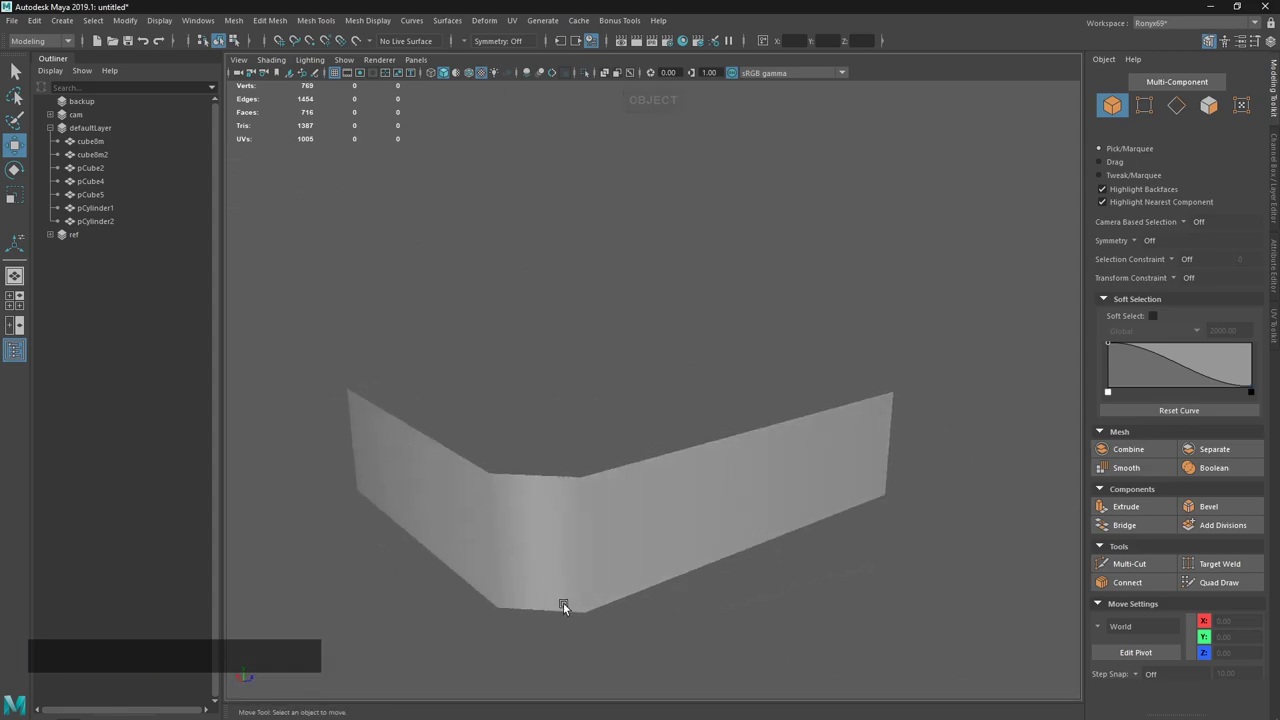
Switch to wireframe and vertex selection on pCube5 and pick the wall's end vertices.
click(693, 550)
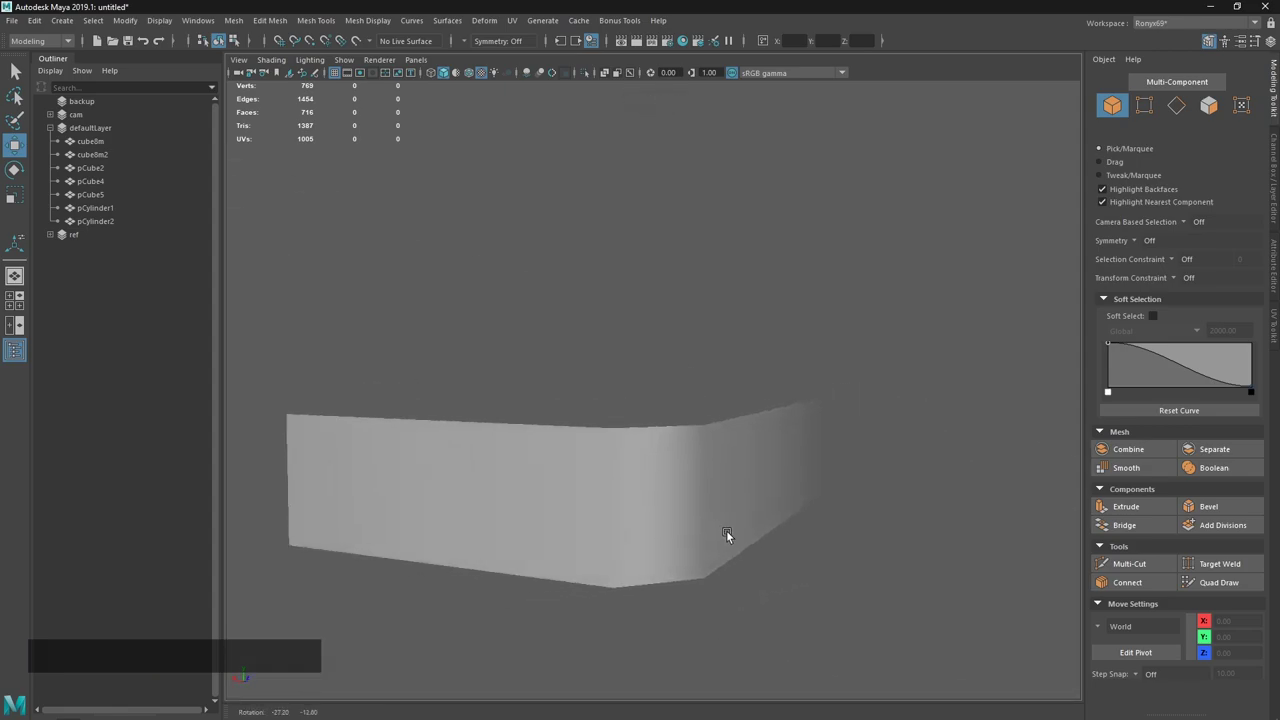
click(799, 503)
click(790, 485)
right_click(723, 517)
click(653, 477)
key(1)
key(F3)
click(912, 268)
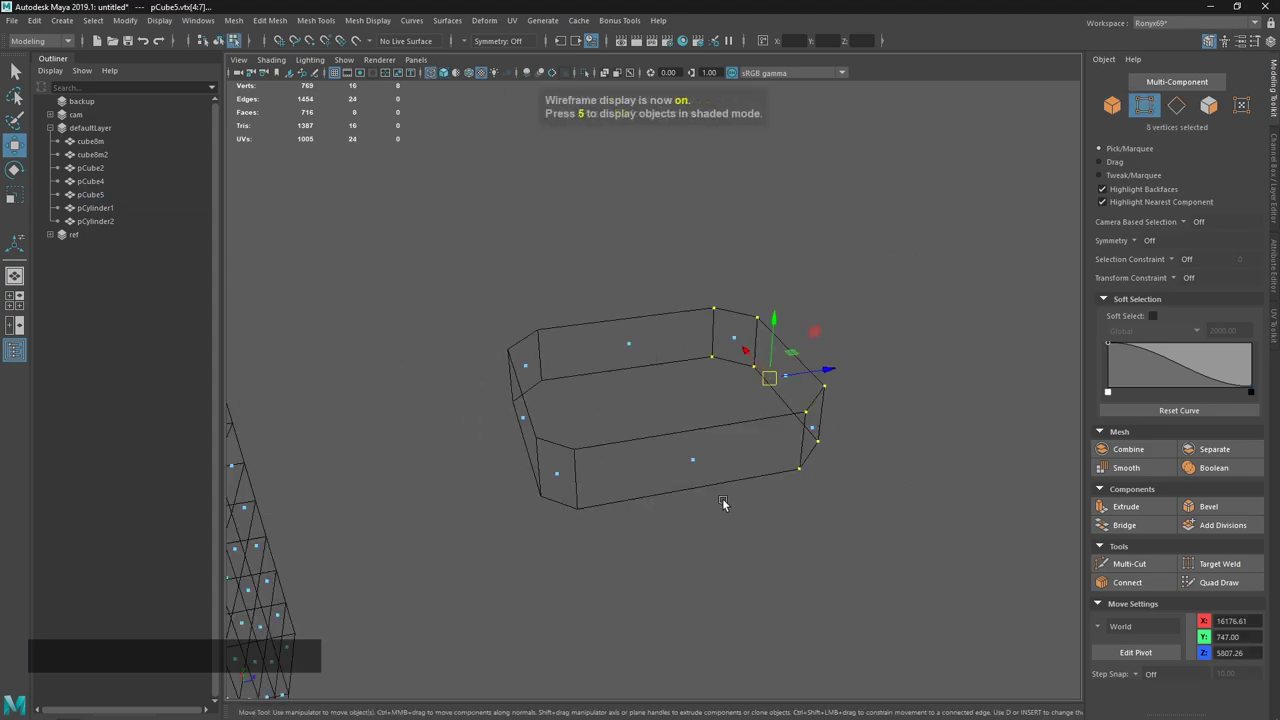
click(788, 376)
key(F4)
Move the end vertices so the wall ends meet, closing the shape into a rectangle.
click(679, 297)
middle_click(849, 397)
click(705, 433)
middle_click(773, 401)
right_click(794, 378)
click(859, 413)
middle_click(715, 442)
right_click(791, 425)
click(756, 403)
Extrude and snap the end faces together to form a continuous hollow rim with chamfered corners.
key(`)
middle_click(733, 506)
click(847, 482)
key(`)
click(812, 558)
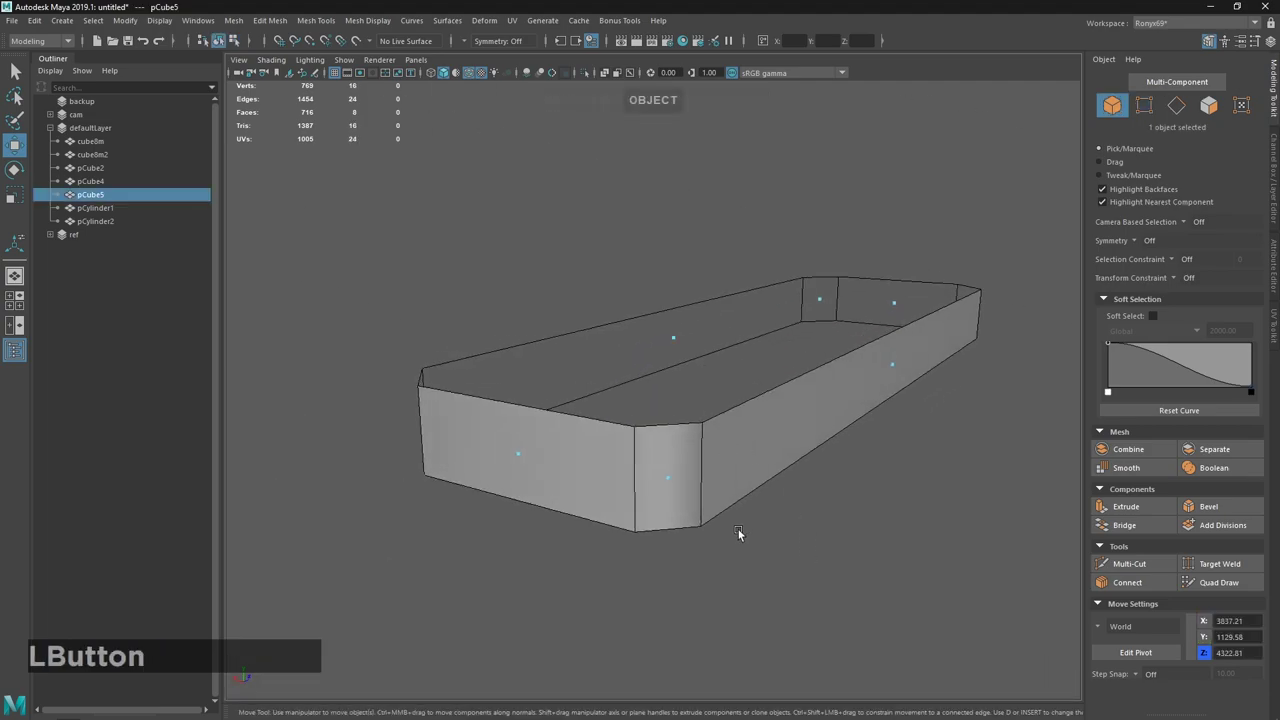
click(780, 478)
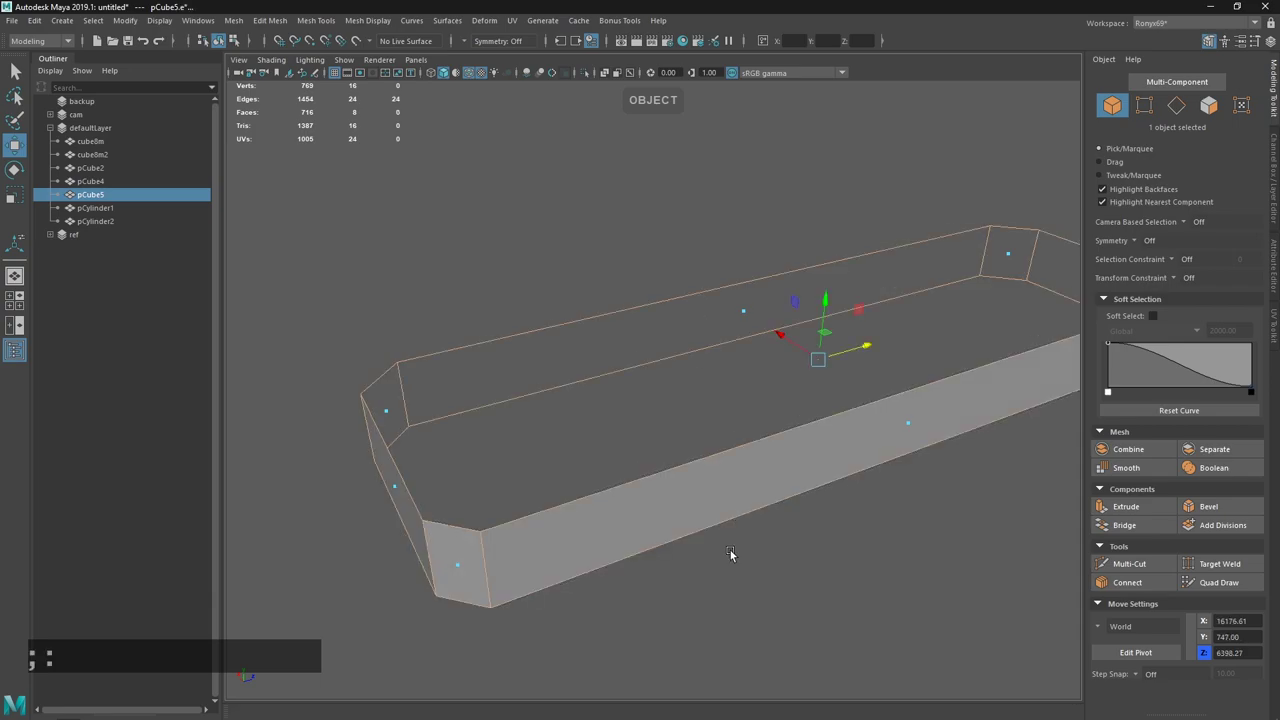
click(774, 552)
key(`)
click(833, 585)
click(662, 500)
click(733, 542)
click(683, 519)
Check the closed rim in smooth shading and leave four vertices of one long wall selected.
key(3)
click(752, 483)
middle_click(883, 499)
click(802, 483)
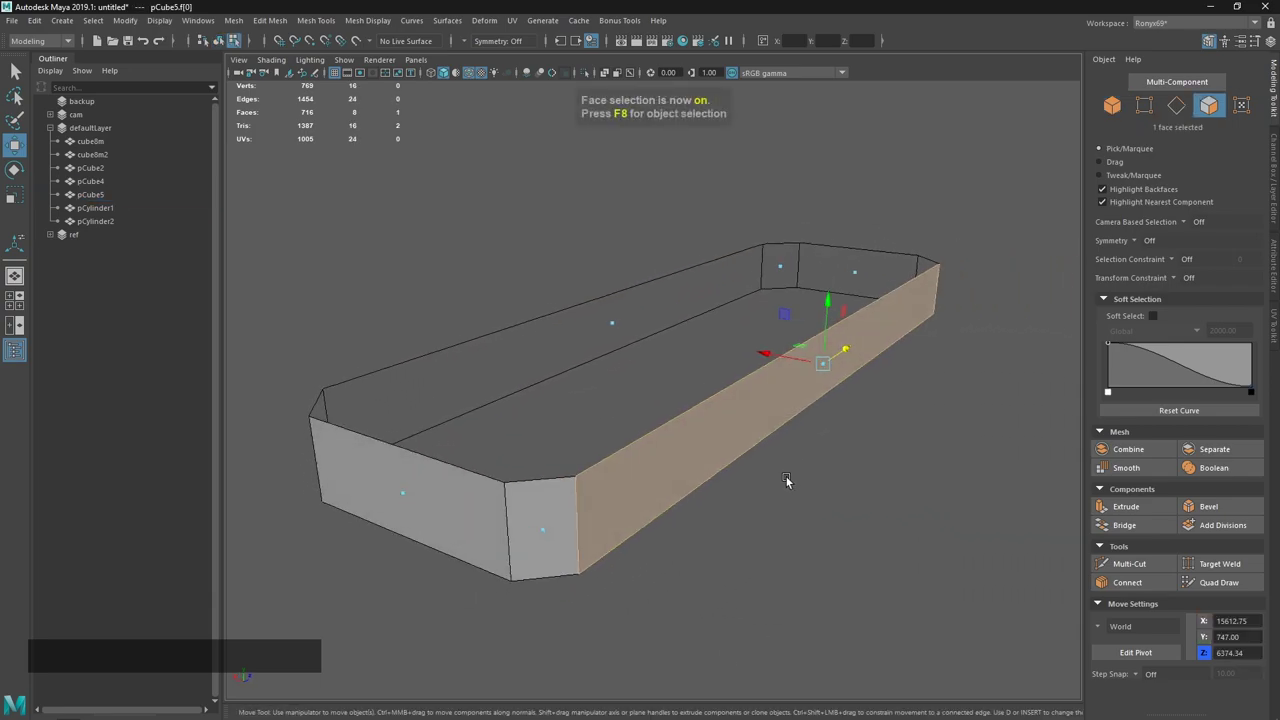
middle_click(809, 483)
click(811, 477)
key(1)
click(670, 431)
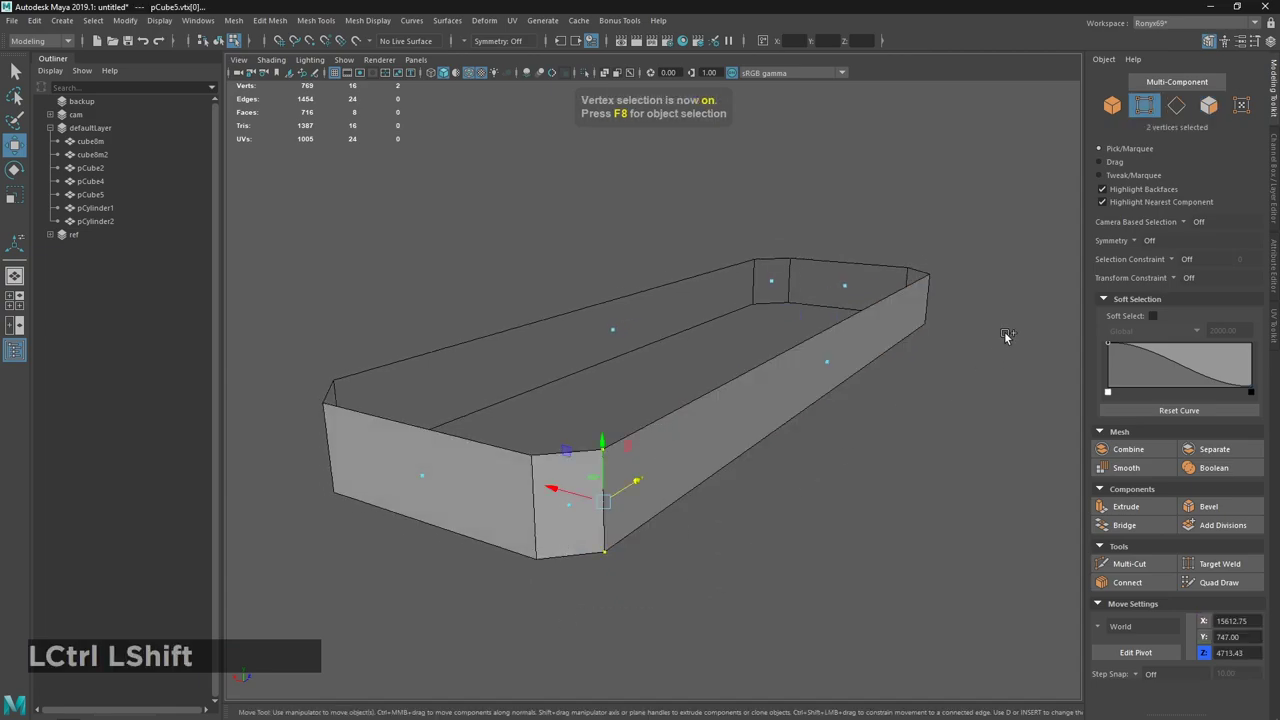
click(1000, 261)
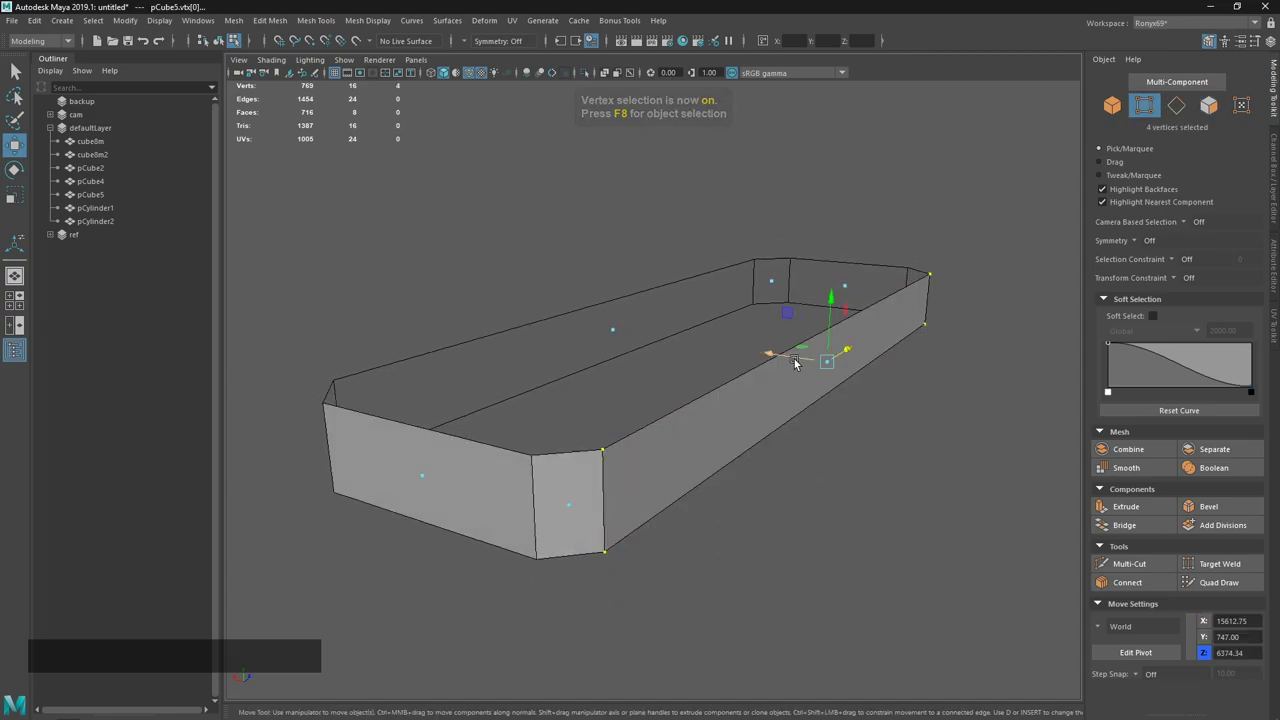
Select the rim's corner vertices for normal editing.
key(F2)
right_click(784, 417)
click(760, 391)
Set Vertex Normal to X=1, Y=0, Z=0 on the corners, then return to the Sublime Text notes.
click(360, 26)
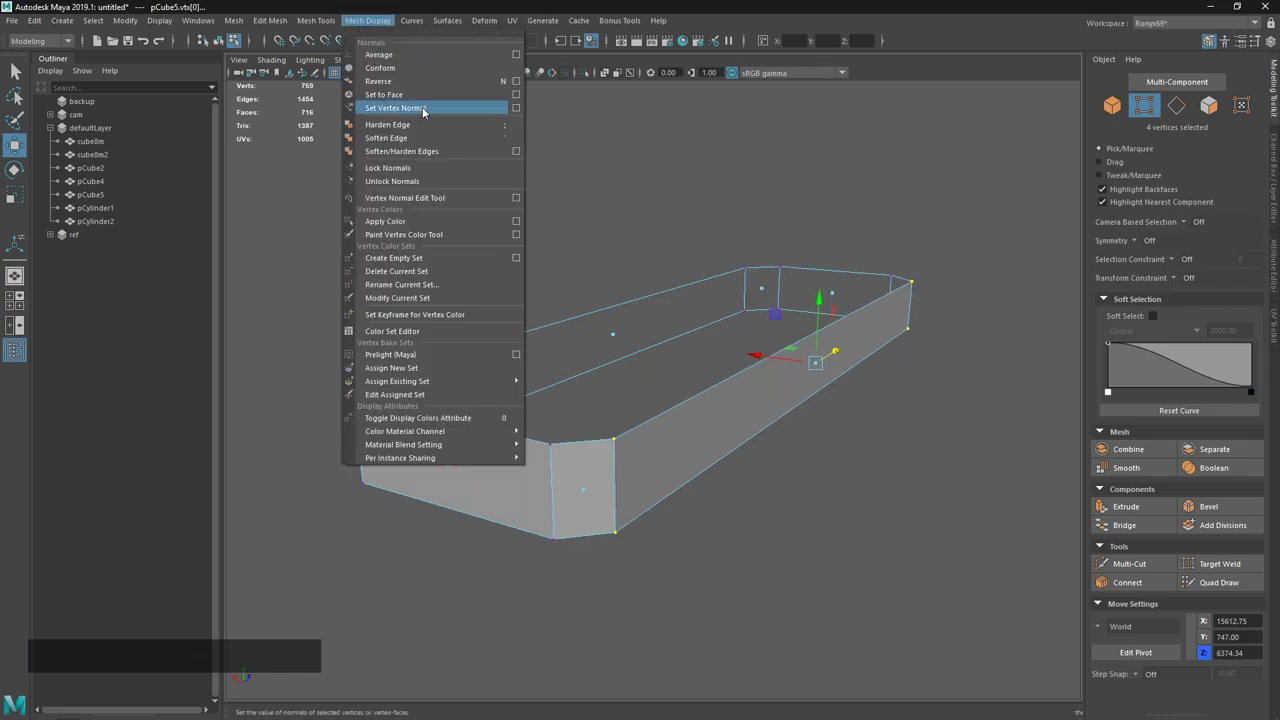
click(524, 118)
click(835, 258)
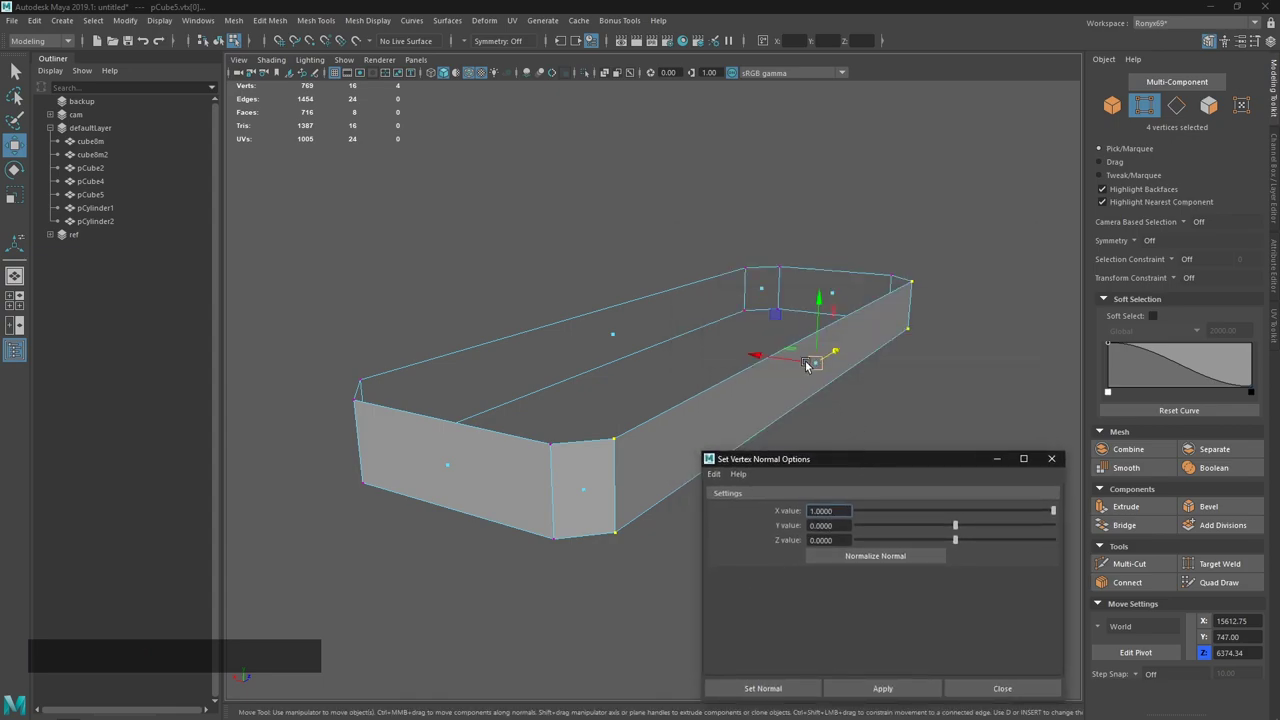
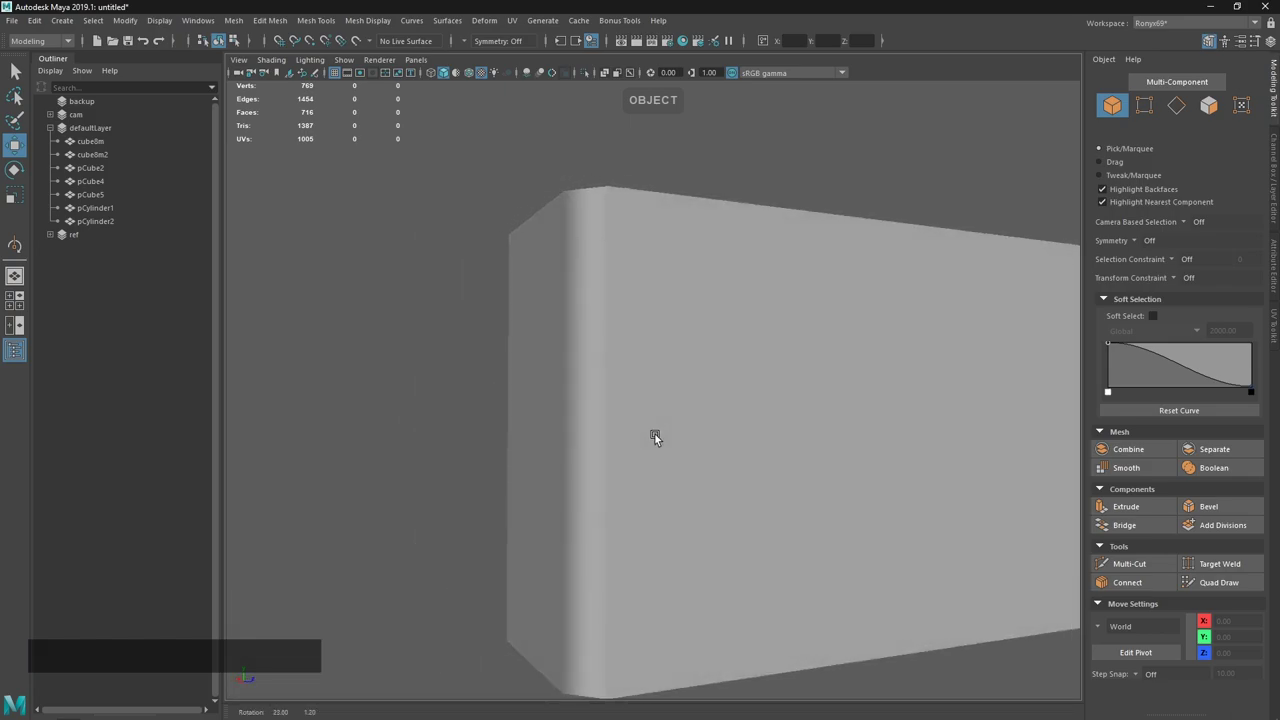
click(683, 419)
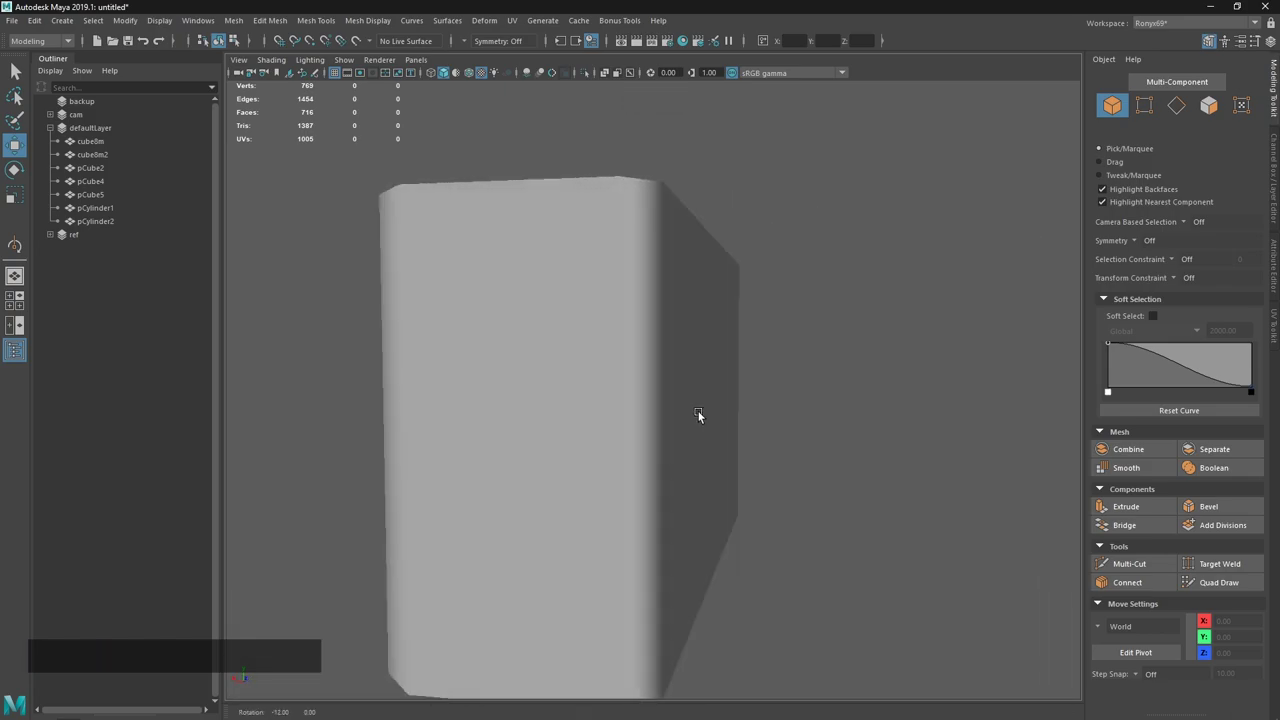
key(alt+Tab)
click(625, 299)
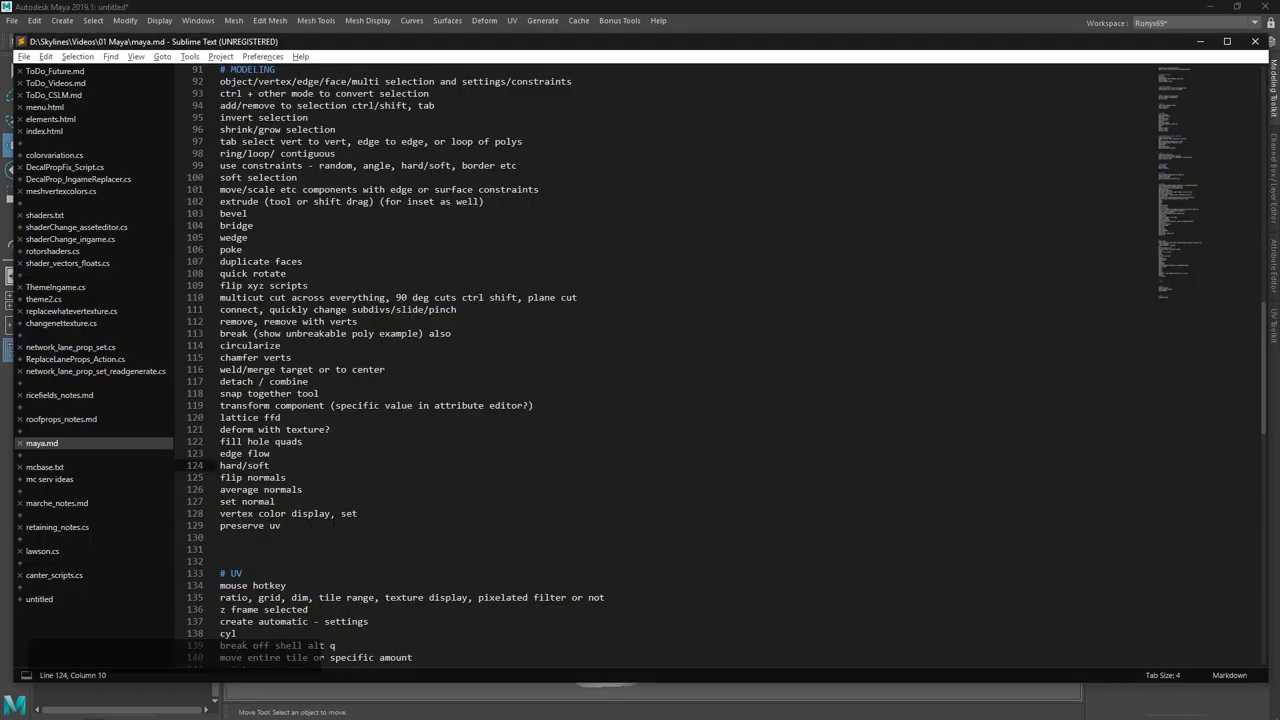
Apply a yellow vertex colour to the whole pCube5 rim via Apply Color.
click(516, 2)
click(793, 533)
middle_click(793, 450)
click(732, 459)
click(383, 23)
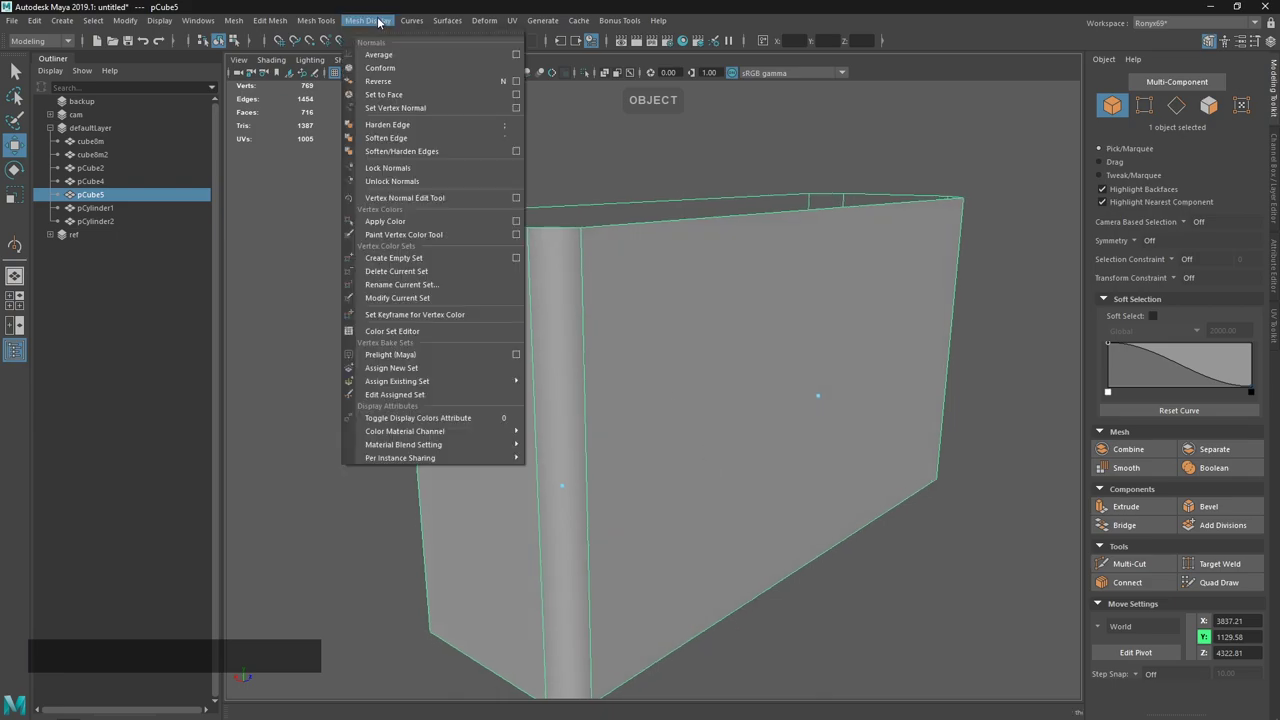
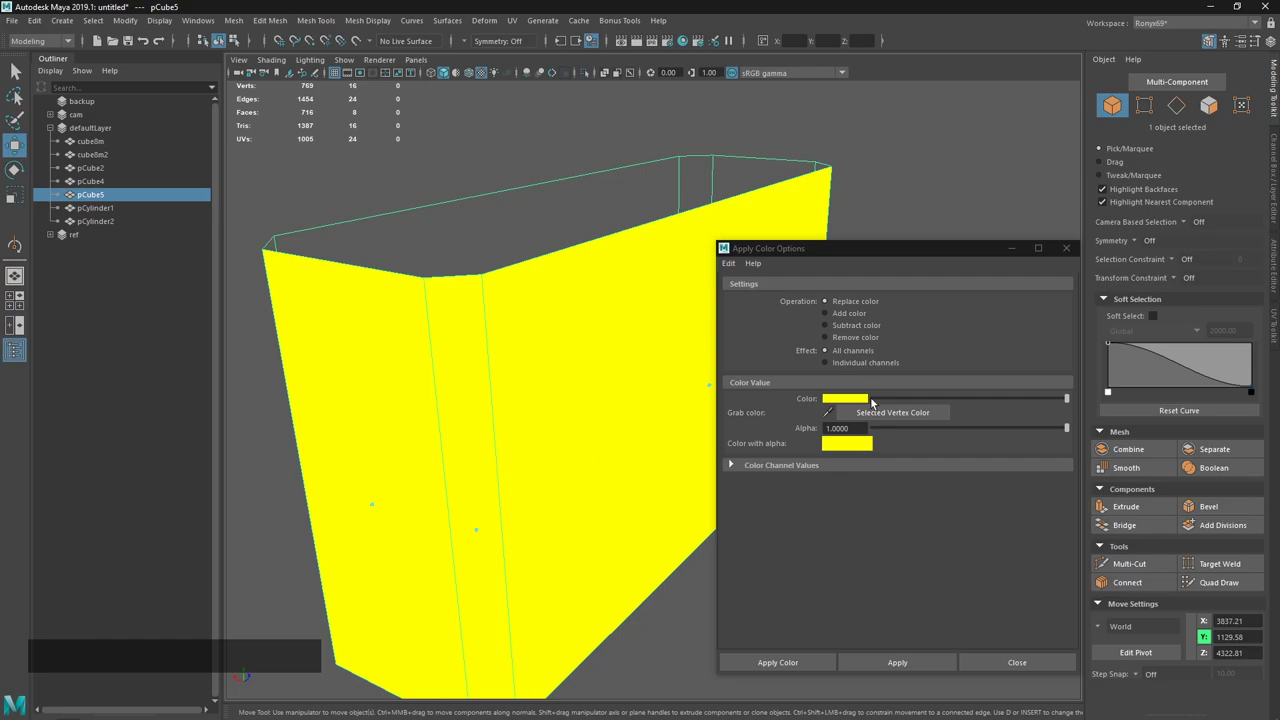
key(1)
click(495, 332)
click(848, 399)
click(852, 402)
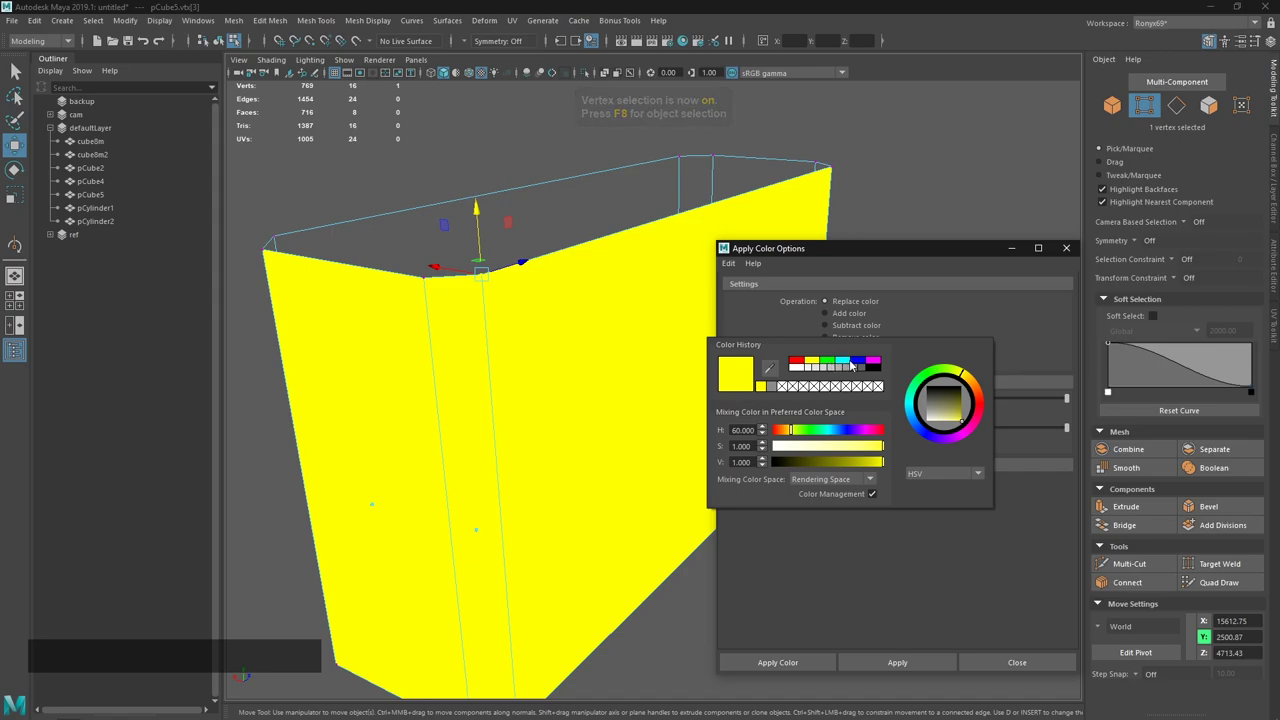
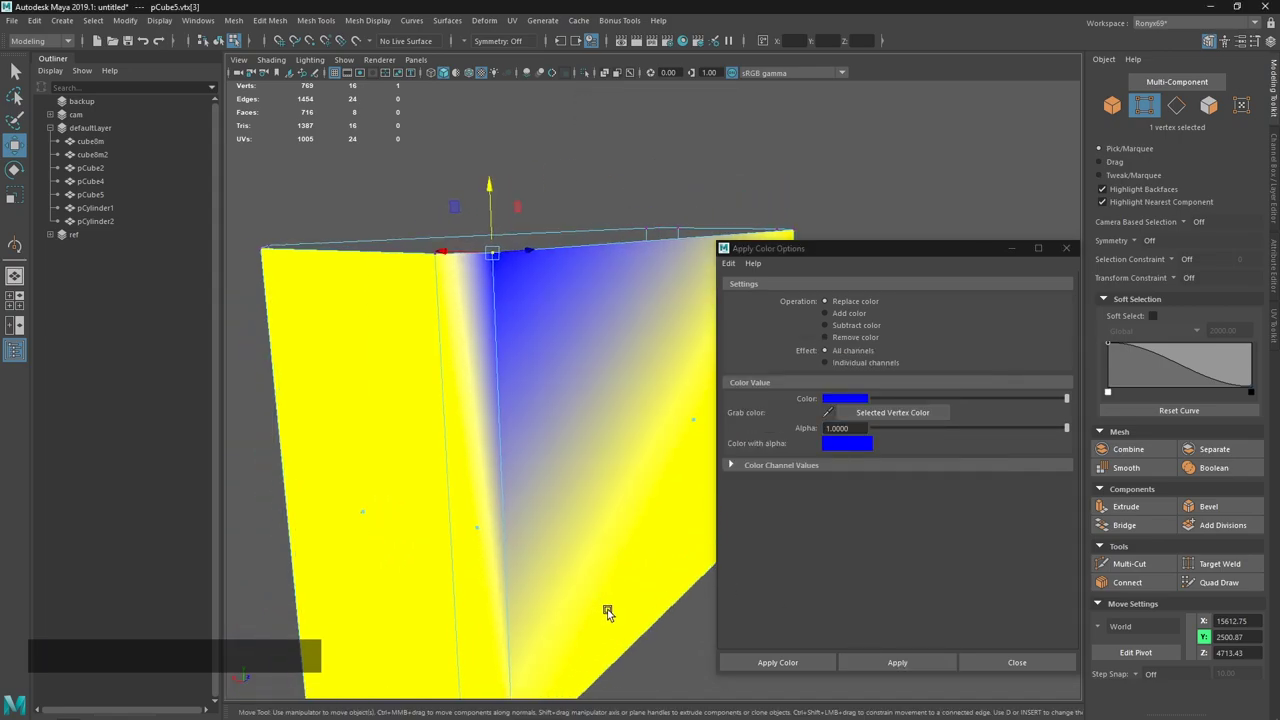
Paint one top corner vertex blue so it blends into the yellow wall.
right_click(646, 635)
click(590, 533)
middle_click(590, 532)
click(579, 551)
middle_click(620, 571)
right_click(615, 546)
key(`)
click(643, 601)
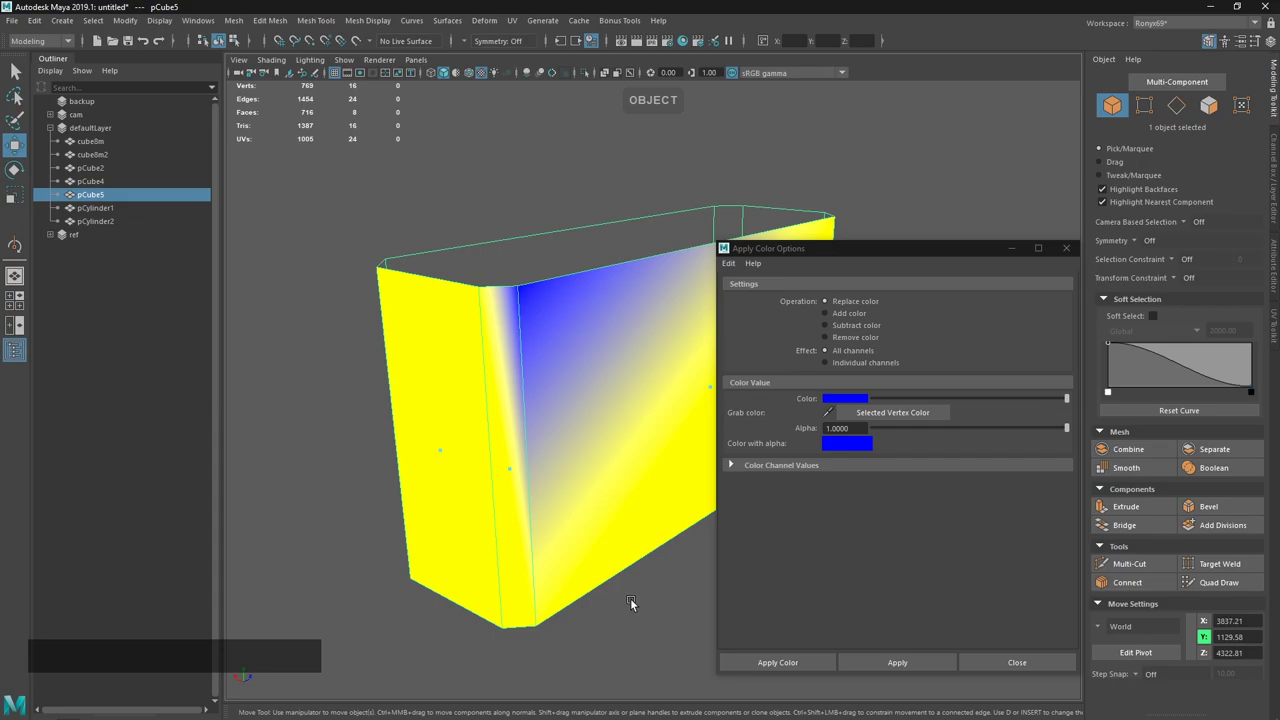
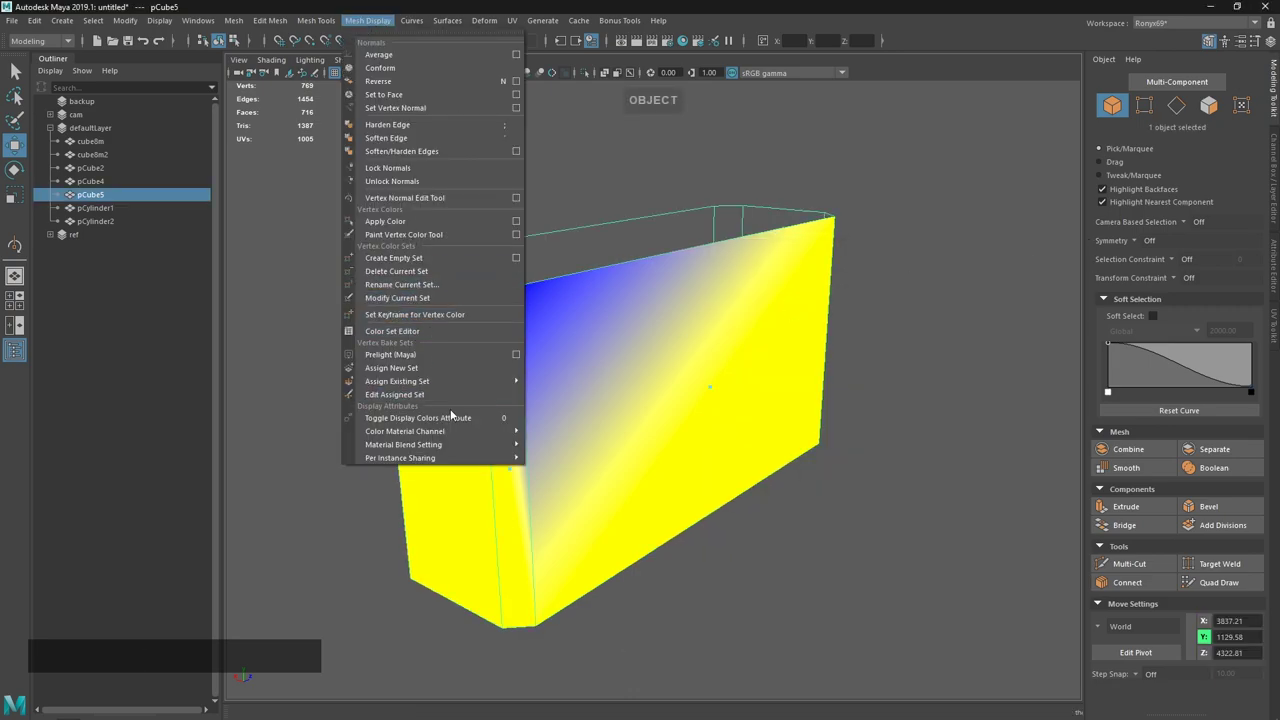
Frame the grass card pCube2 and select its top edge.
click(456, 421)
right_click(741, 572)
middle_click(592, 291)
right_click(635, 419)
middle_click(601, 277)
key(`)
middle_click(815, 452)
click(503, 447)
click(604, 445)
middle_click(682, 431)
click(547, 512)
click(577, 509)
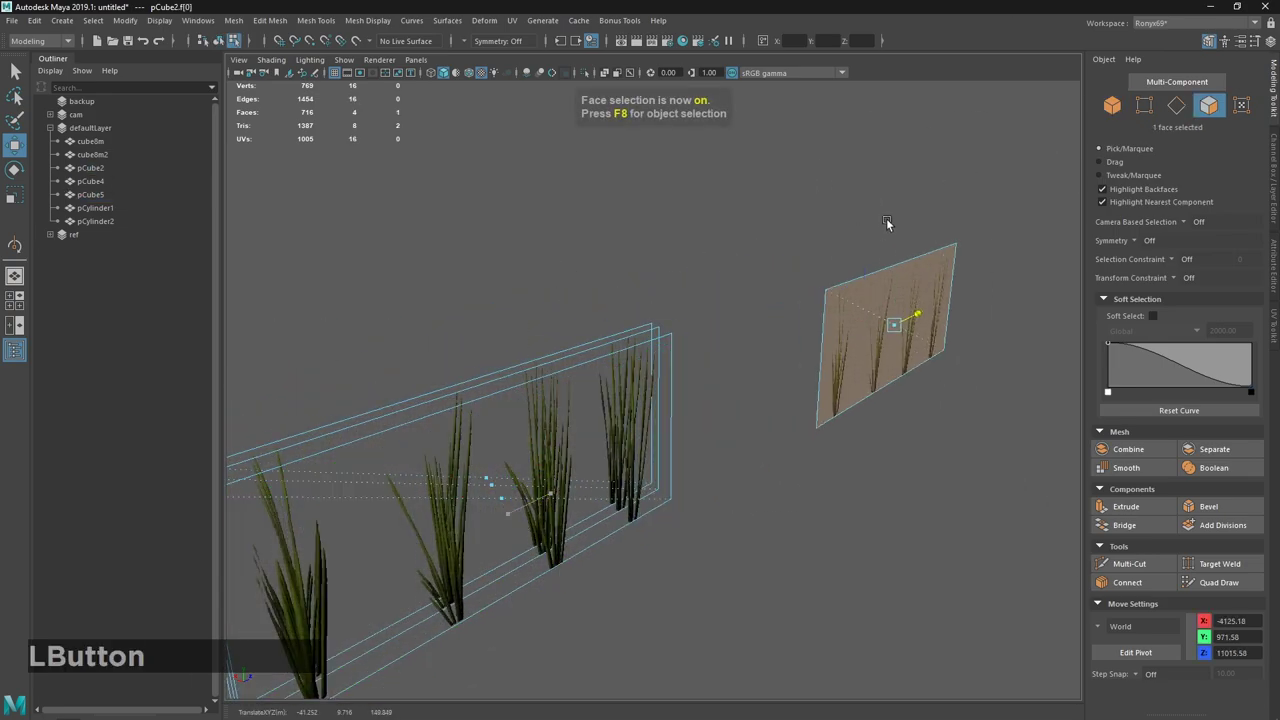
Move the edge with Preserve UVs off, see the texture stretch, and undo.
key(z)
click(775, 379)
key(`)
double_click(780, 512)
middle_click(478, 427)
right_click(625, 366)
middle_click(572, 301)
click(543, 357)
middle_click(610, 354)
click(521, 397)
key(ctrl+z)
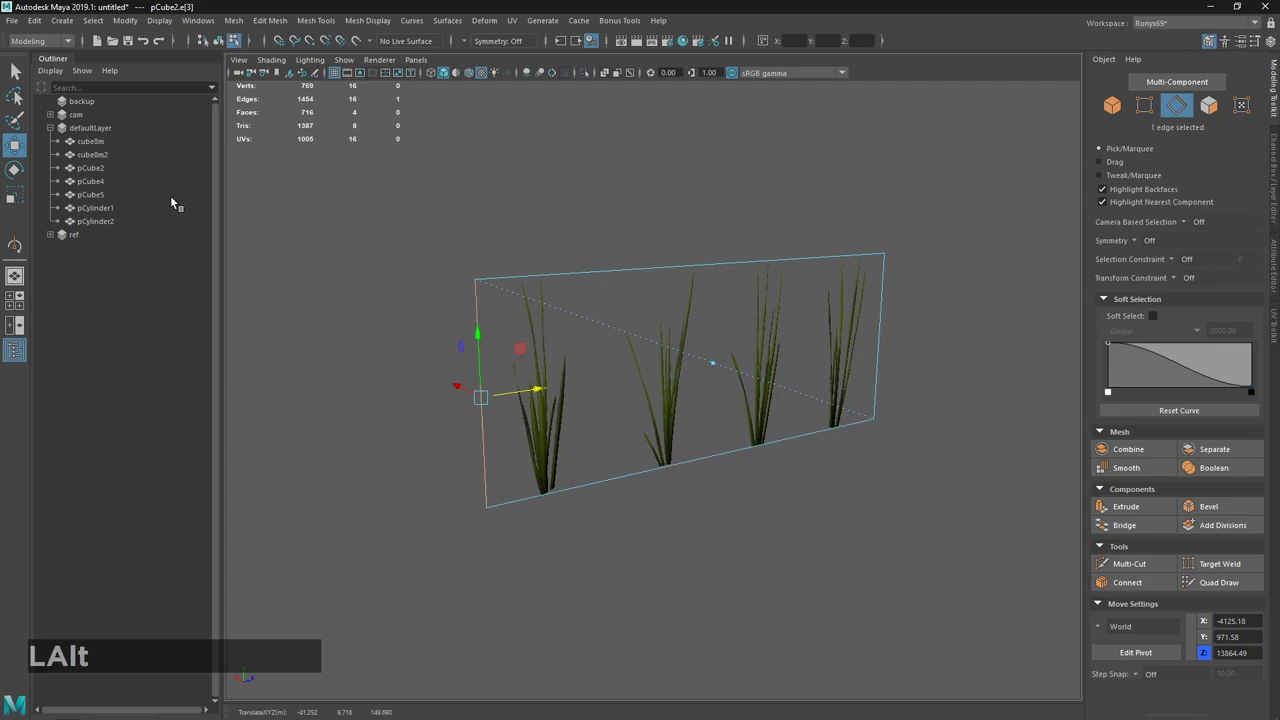
In Move Tool settings toggle Preserve UVs on and off while test-moving the edge.
click(10, 148)
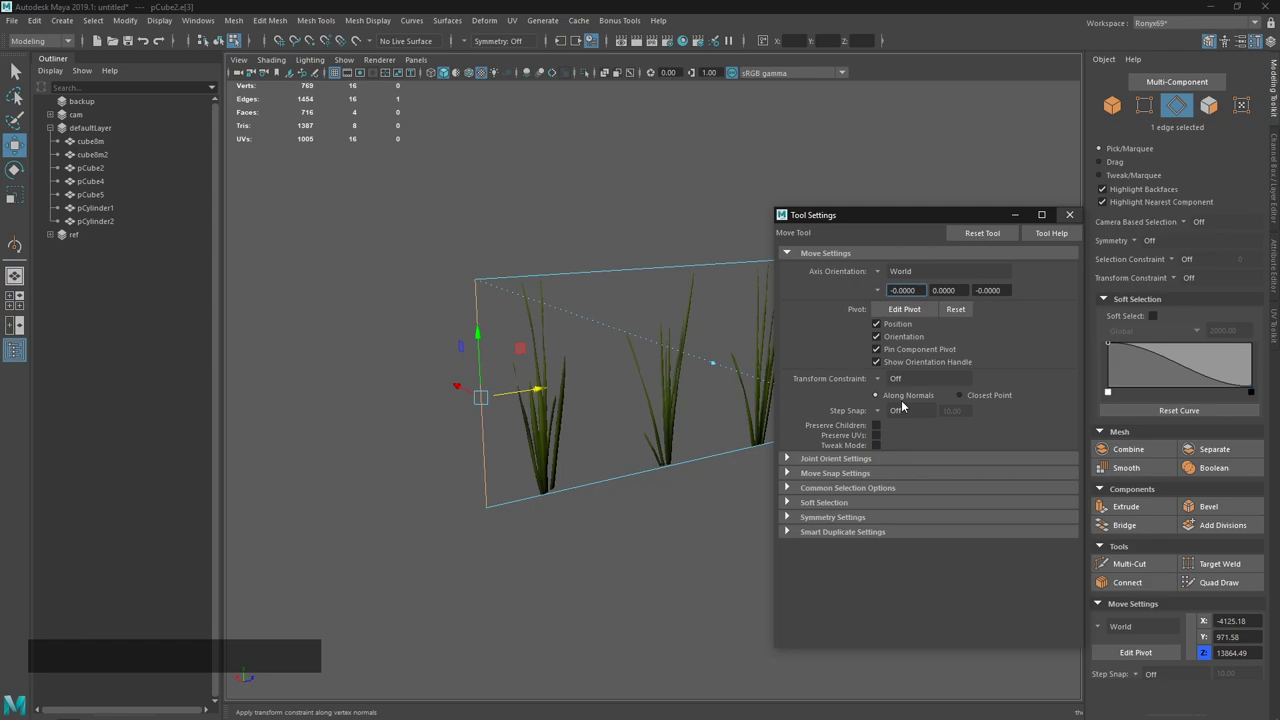
click(882, 435)
click(881, 222)
click(524, 396)
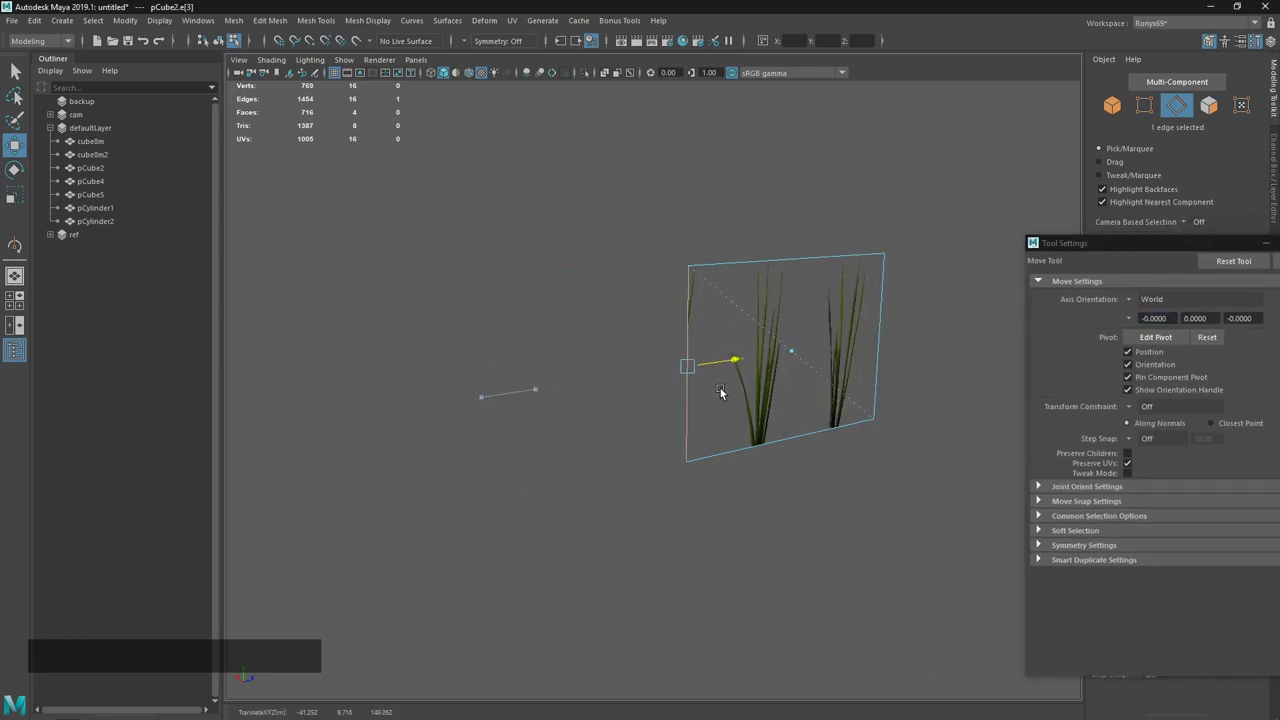
key(ctrl+z)
click(1131, 465)
click(531, 395)
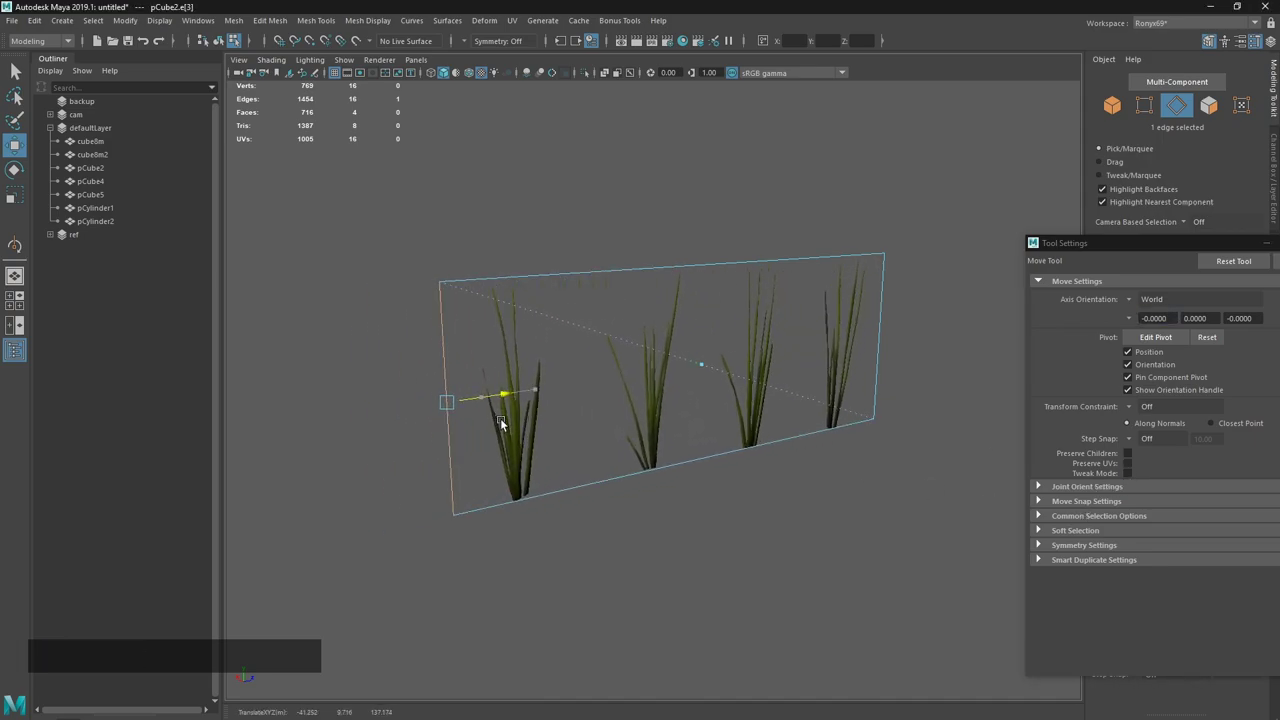
click(1130, 469)
click(515, 395)
Lower the card's top edge with Preserve UVs on so the grass texture stays undistorted.
click(681, 287)
click(751, 430)
click(758, 389)
click(1134, 467)
double_click(770, 483)
key(`)
In the Hotkey Editor's Custom Scripts, view the PreserveUV runtime command script.
key(Home)
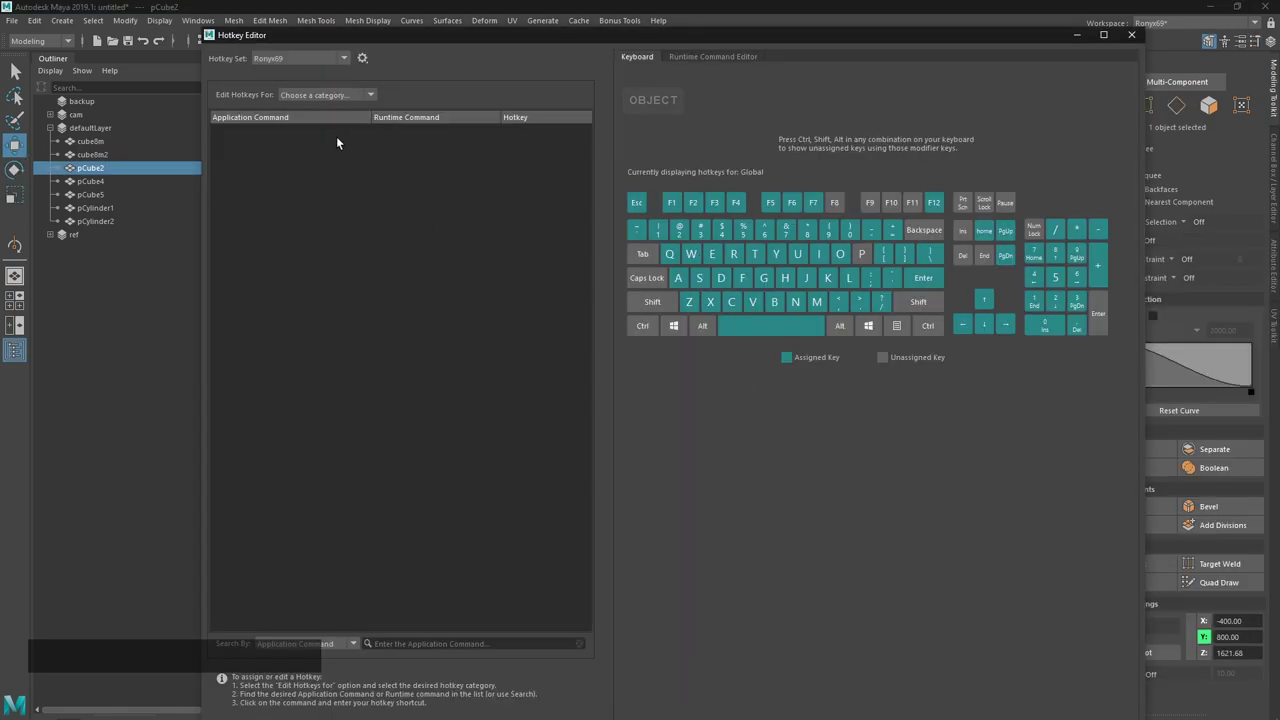
click(336, 110)
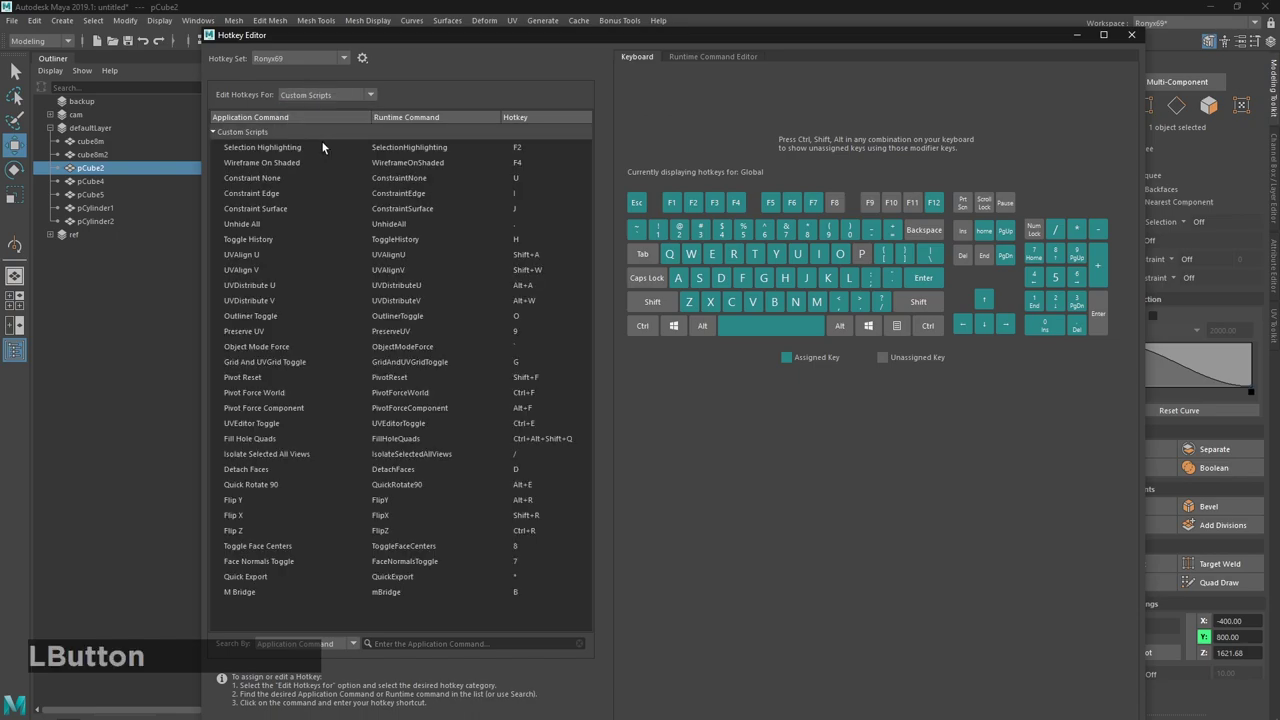
click(254, 335)
click(721, 54)
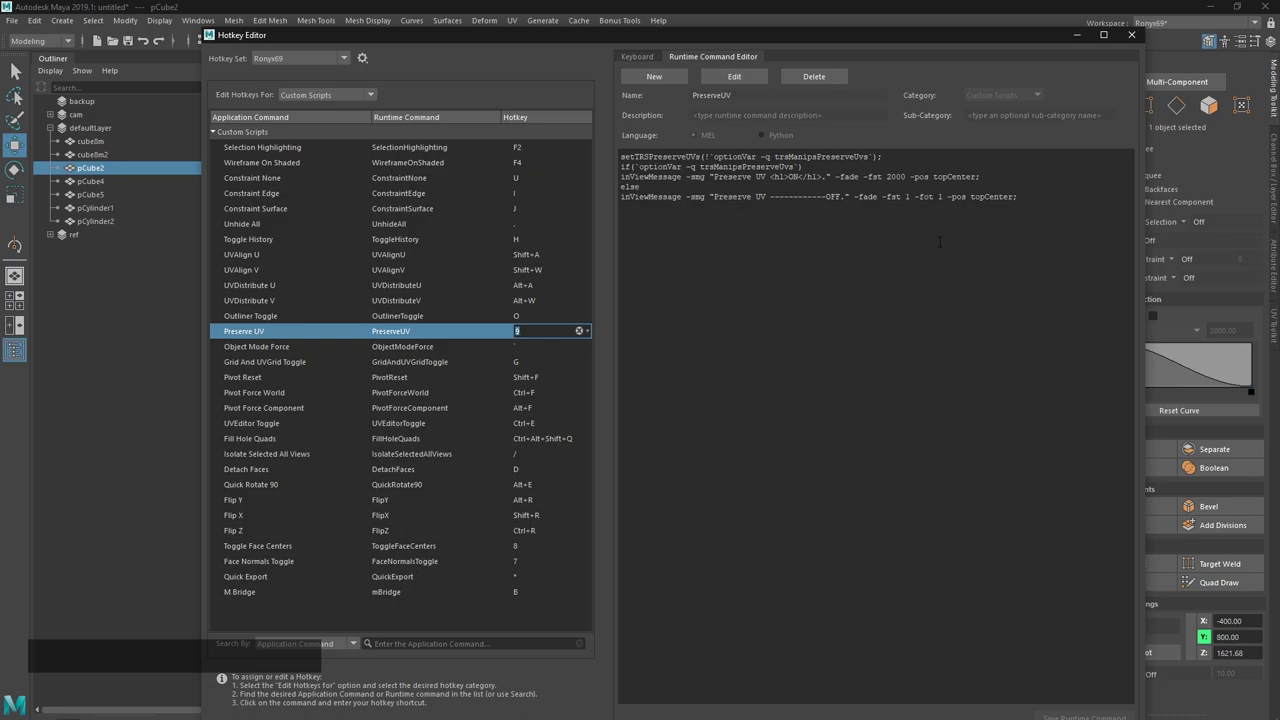
Close the Hotkey Editor, undo the test moves and reselect the grass card's edge.
click(1134, 37)
click(757, 295)
key(ctrl+z)
click(759, 297)
click(763, 231)
key(ctrl+z)
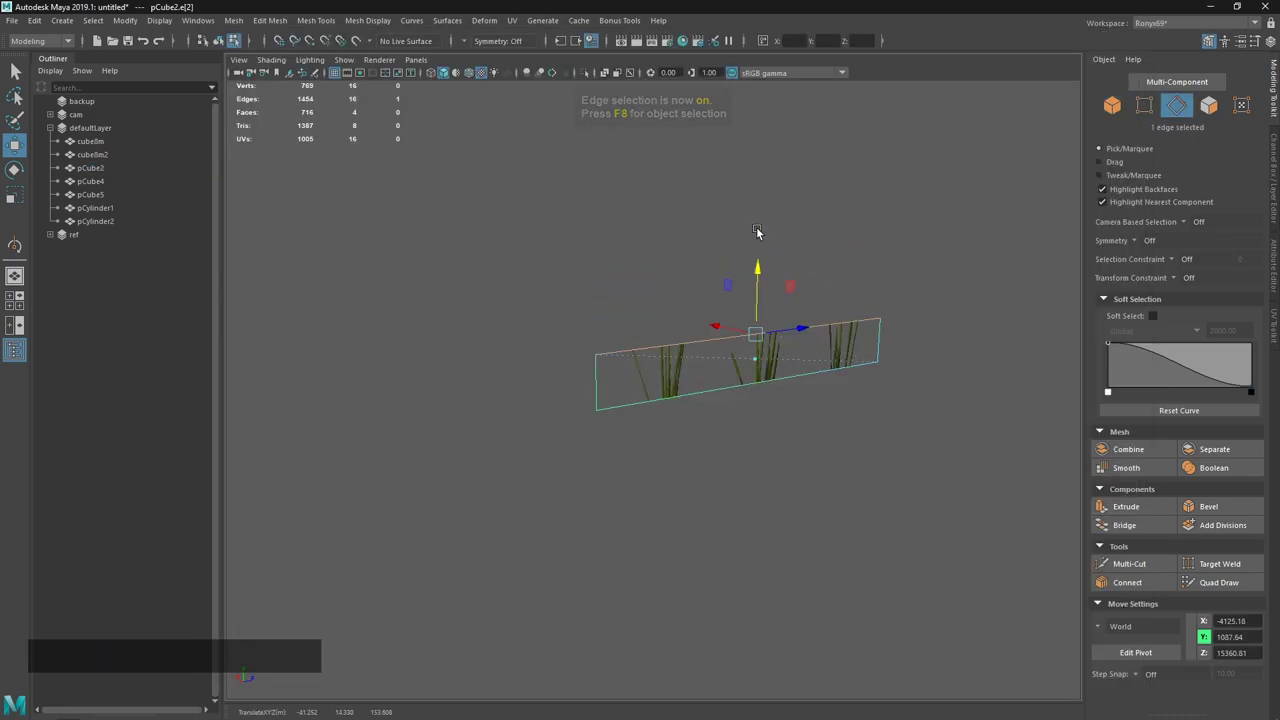
Toggle Preserve UV with hotkey 9 and raise the card's top edge without stretching.
key(9)
click(767, 276)
click(742, 345)
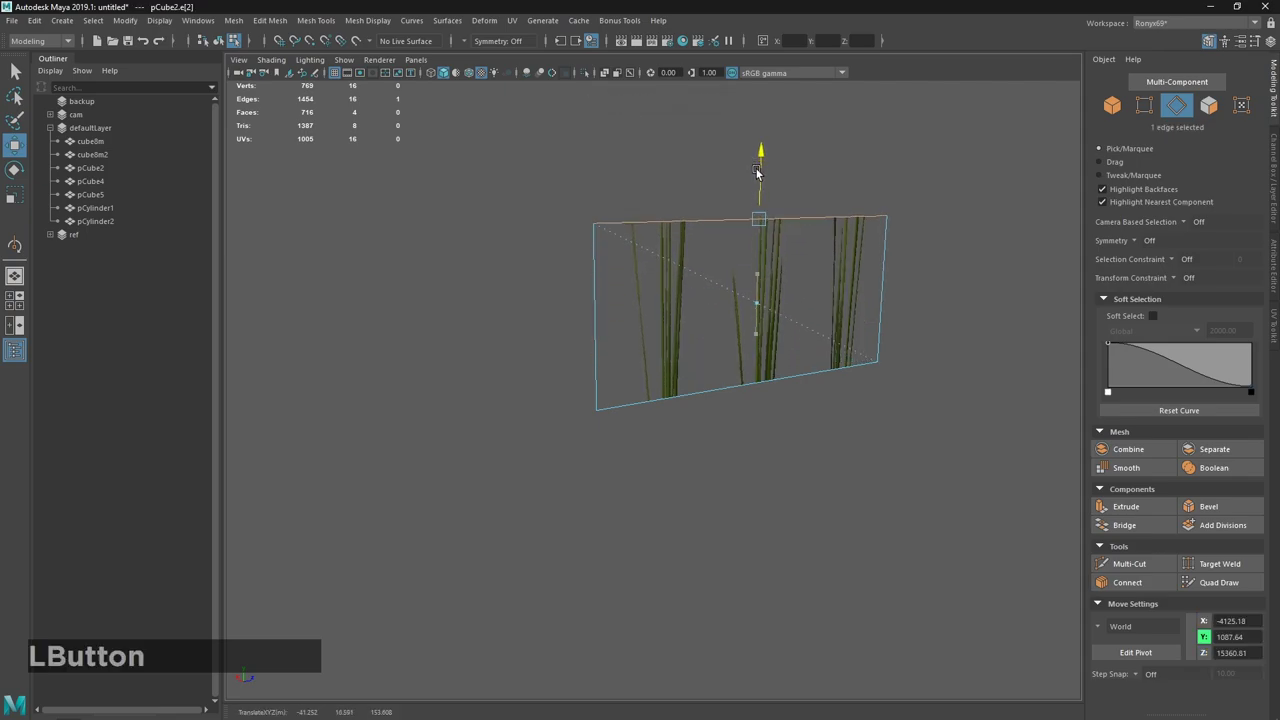
key(9)
middle_click(740, 265)
click(711, 286)
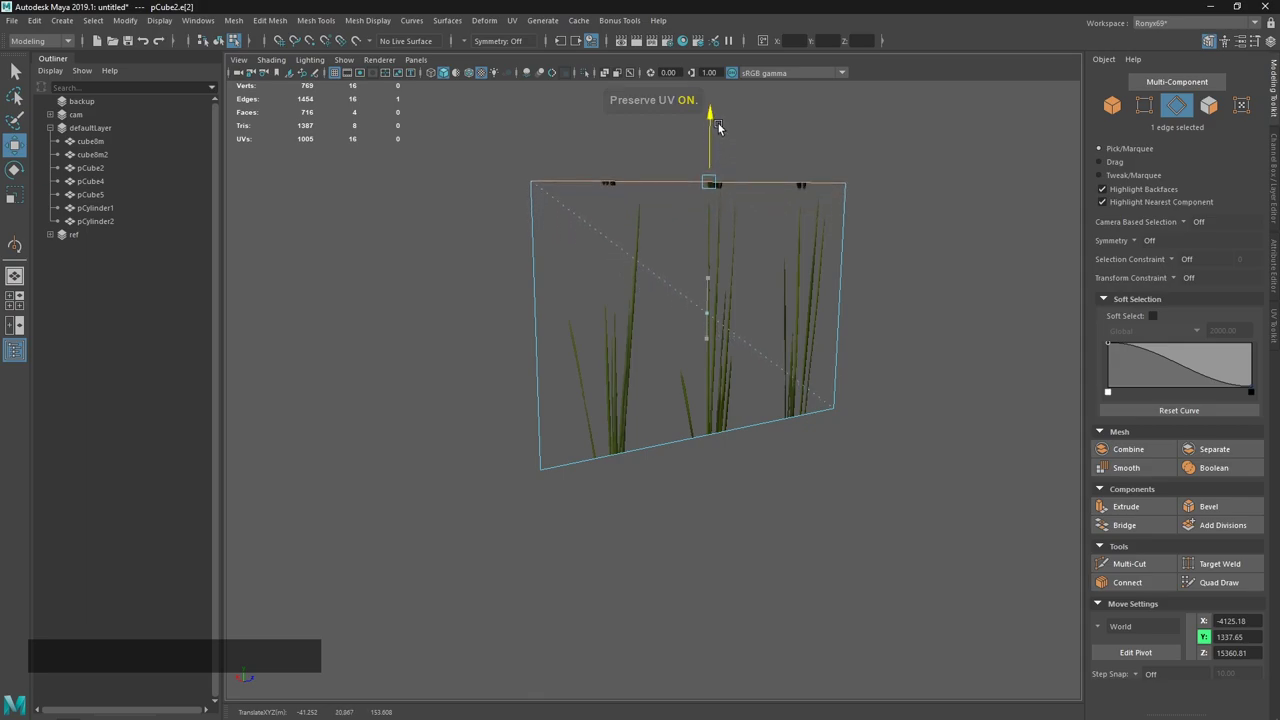
Note the hotkey '9 (' in the Sublime notes and return pCube2 to whole-object selection.
click(688, 1)
middle_click(743, 299)
click(678, 210)
middle_click(705, 373)
right_click(676, 587)
click(652, 327)
click(601, 444)
click(653, 395)
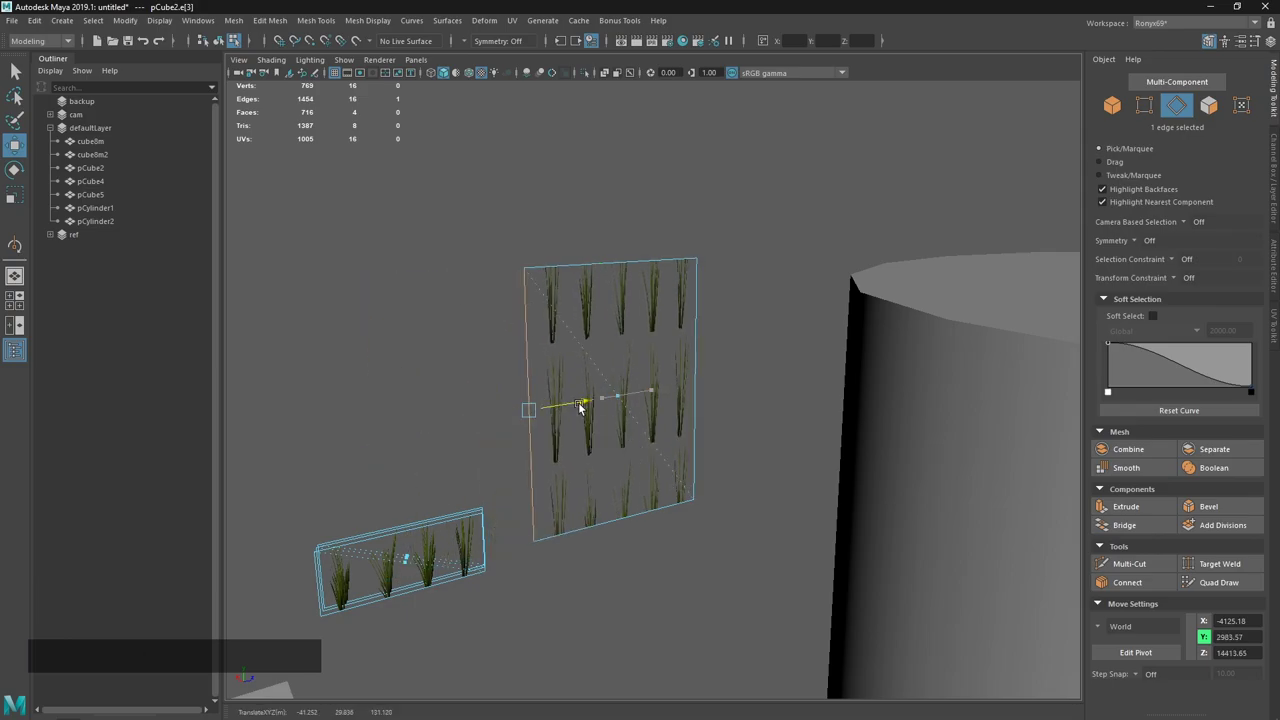
text(9 ()
click(582, 402)
key(alt+Tab)
click(616, 338)
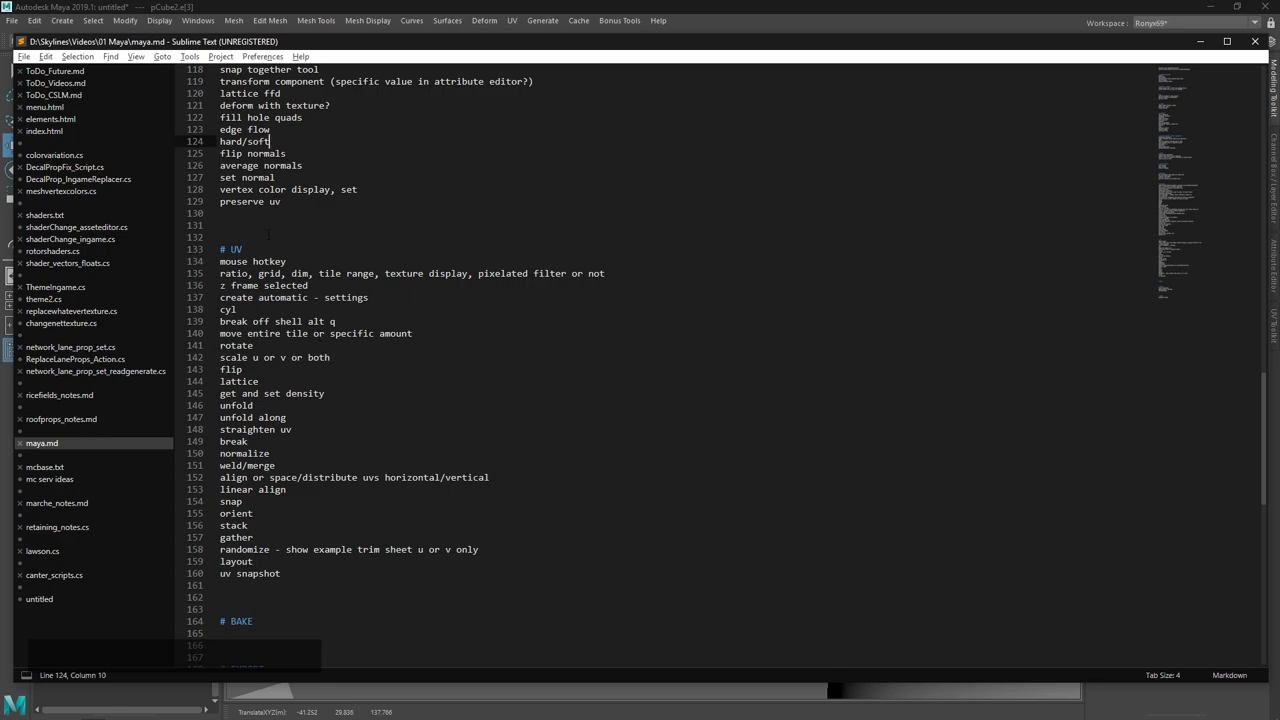
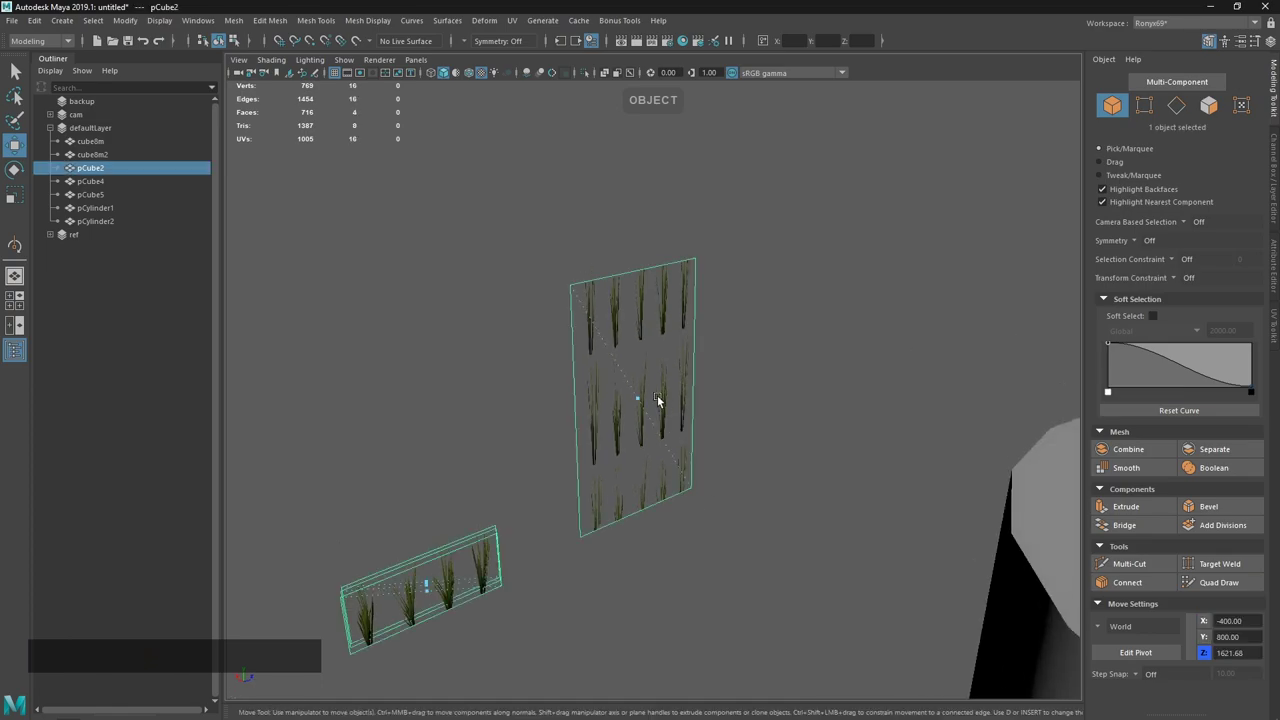
key(ctrl+e)
Reopen the Hotkey Editor and list the Custom Scripts hotkeys.
key(ctrl+e)
key(Home)
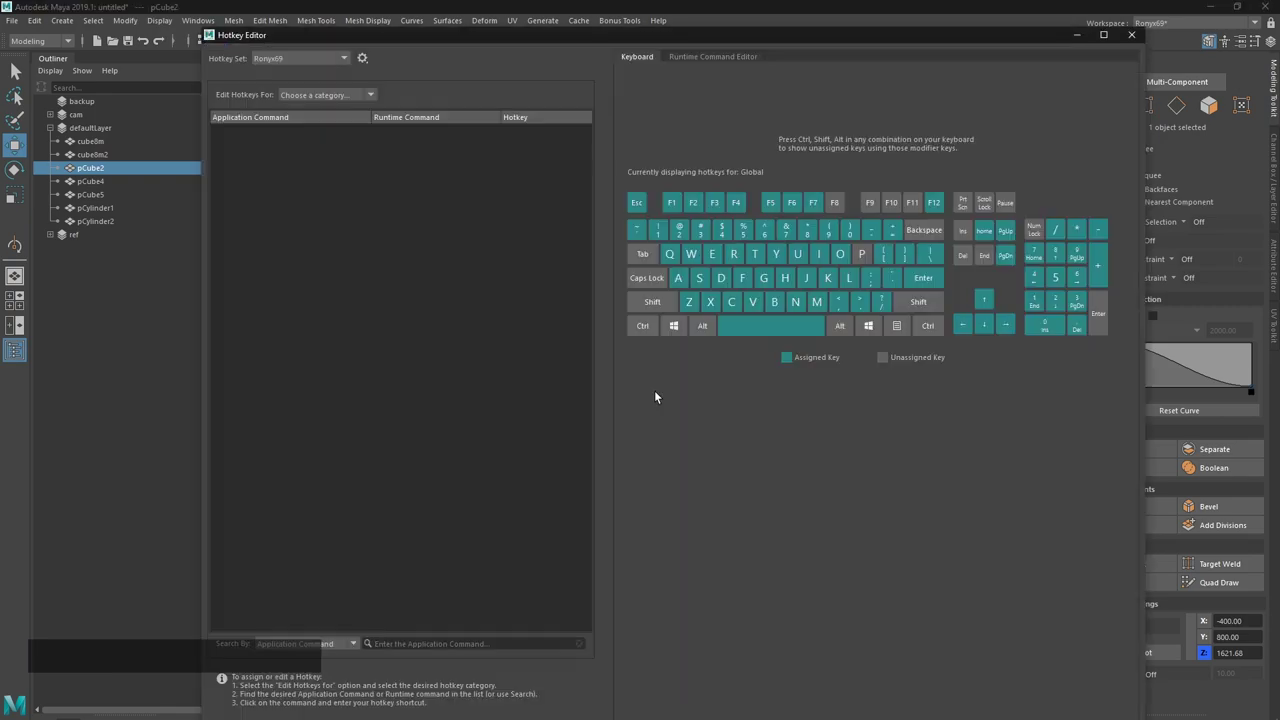
click(331, 101)
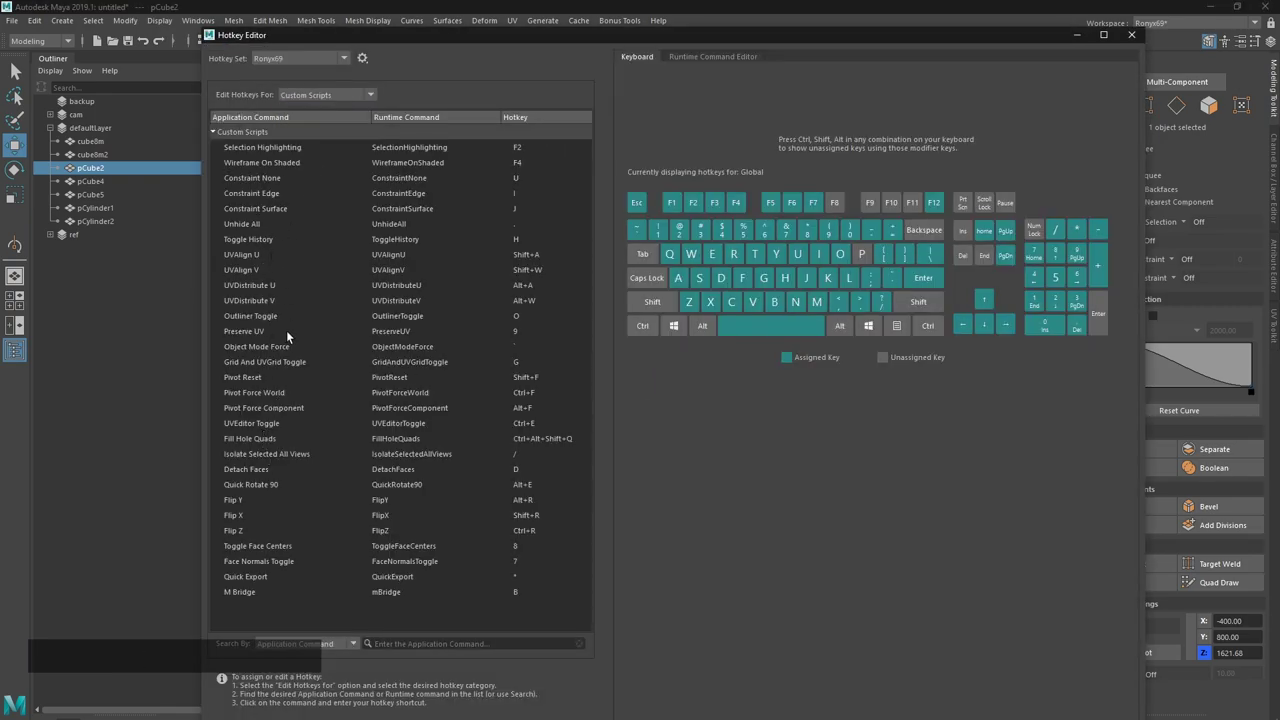
Check a custom script entry, close the editor and open the UV Editor for pCube2.
click(270, 425)
click(736, 54)
click(1126, 41)
click(655, 277)
Inspect the grass texture in the UV editor, then close it to leave the grass cards in the viewport.
key(ctrl+e)
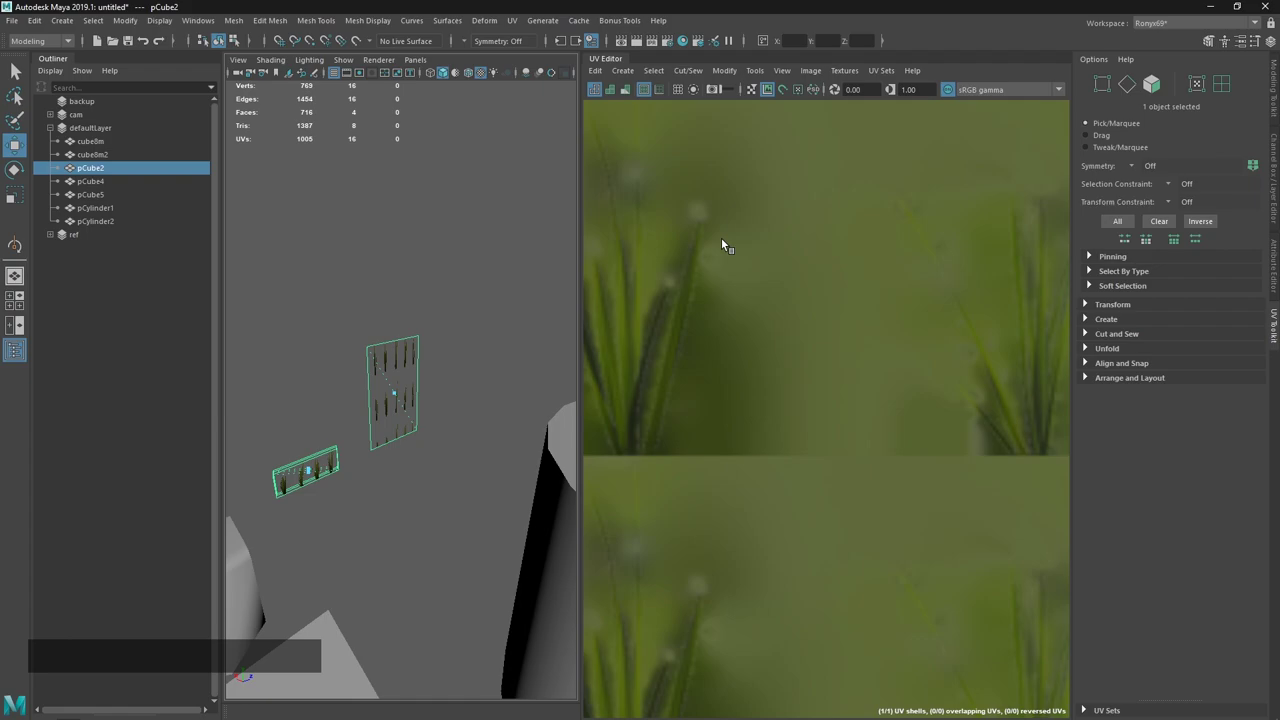
key(ctrl+e)
key(ctrl+e)
key(ctrl+e)
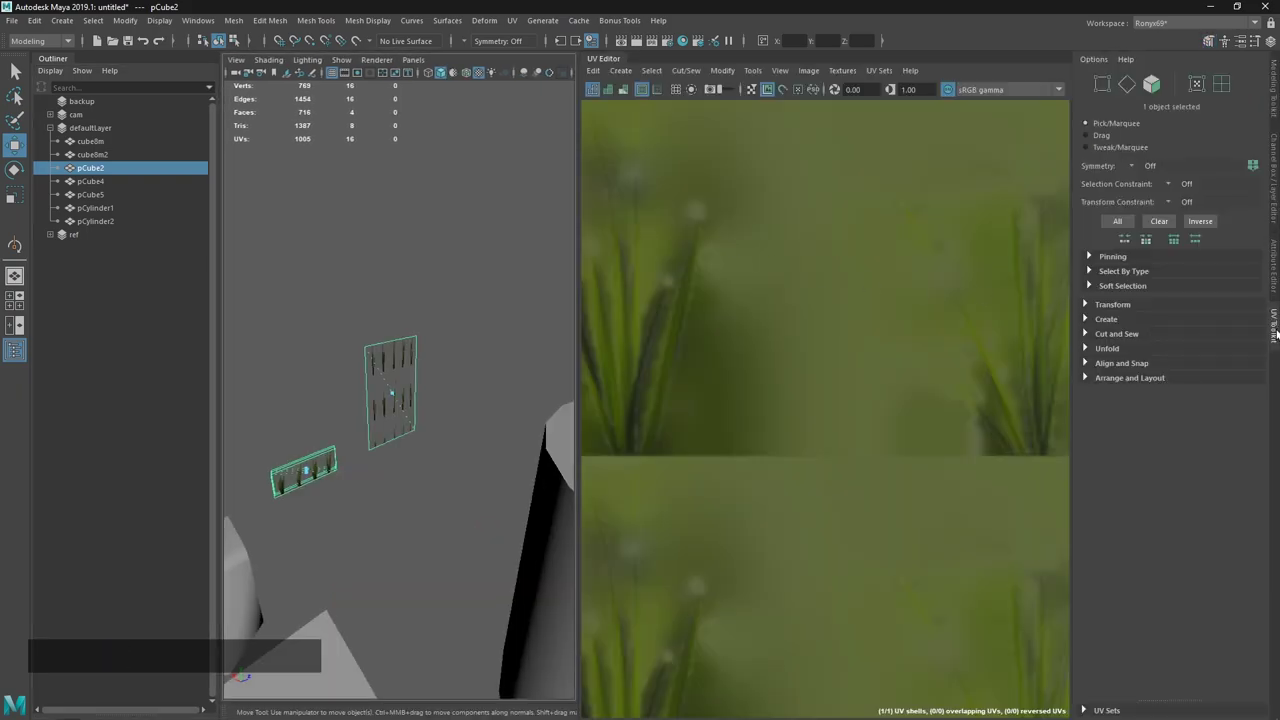
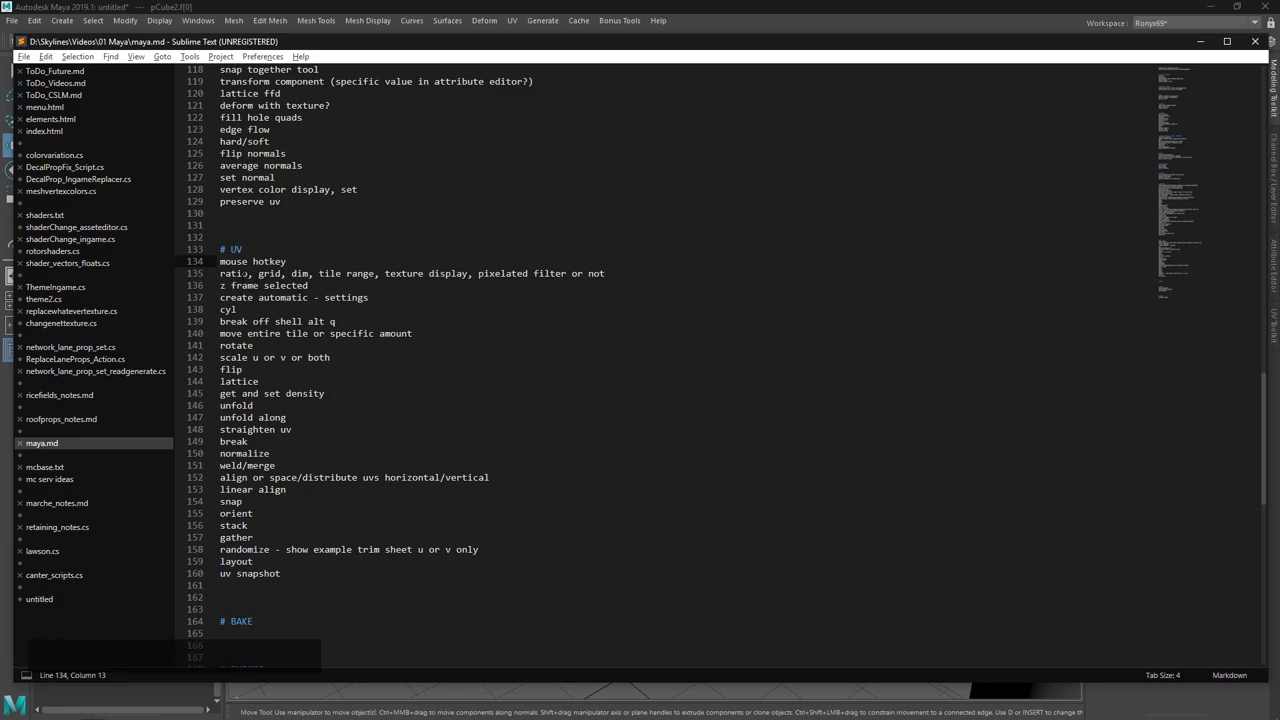
click(507, 2)
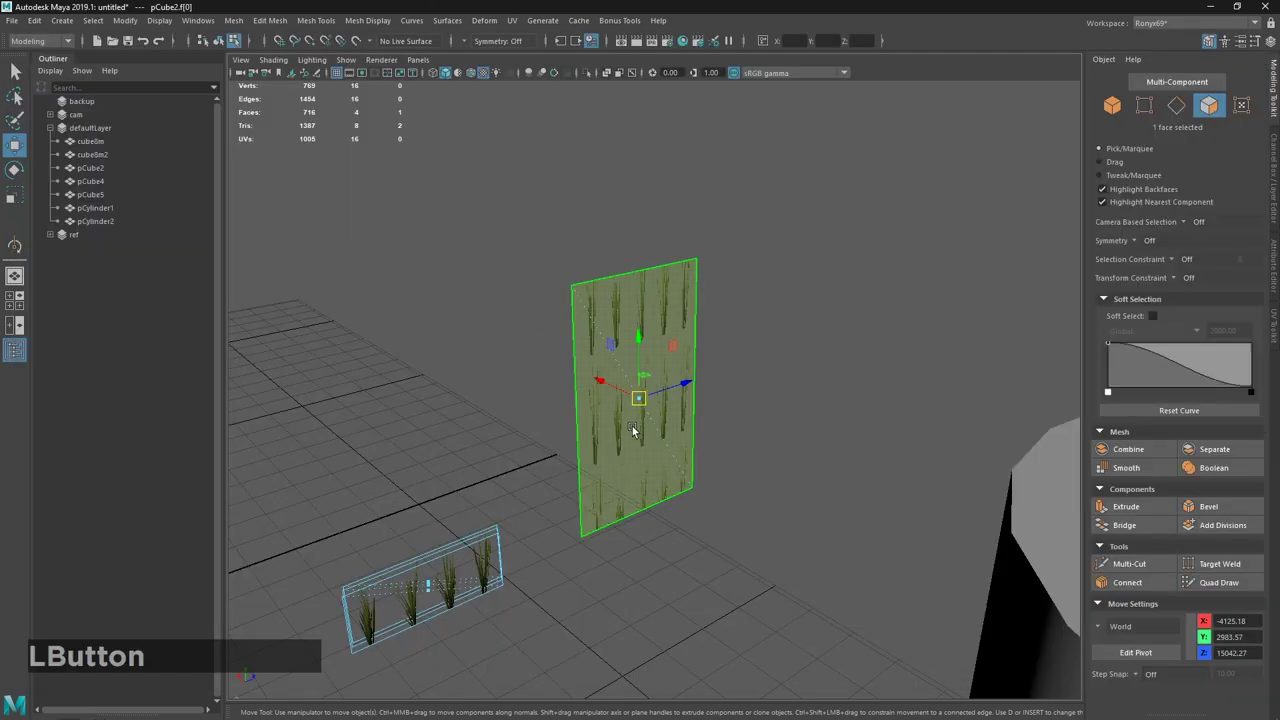
Reopen the UV editor on the card with tiled rice1_d.png and list the available rice1 textures.
click(858, 253)
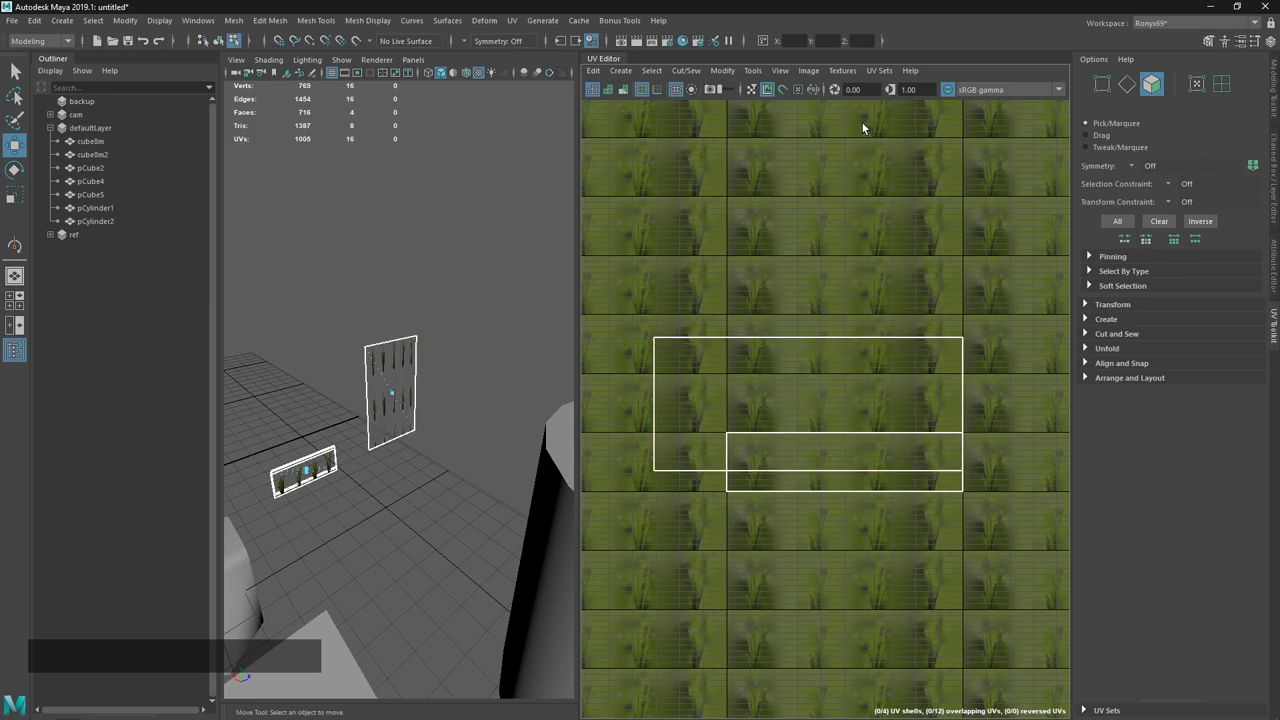
click(775, 101)
click(775, 100)
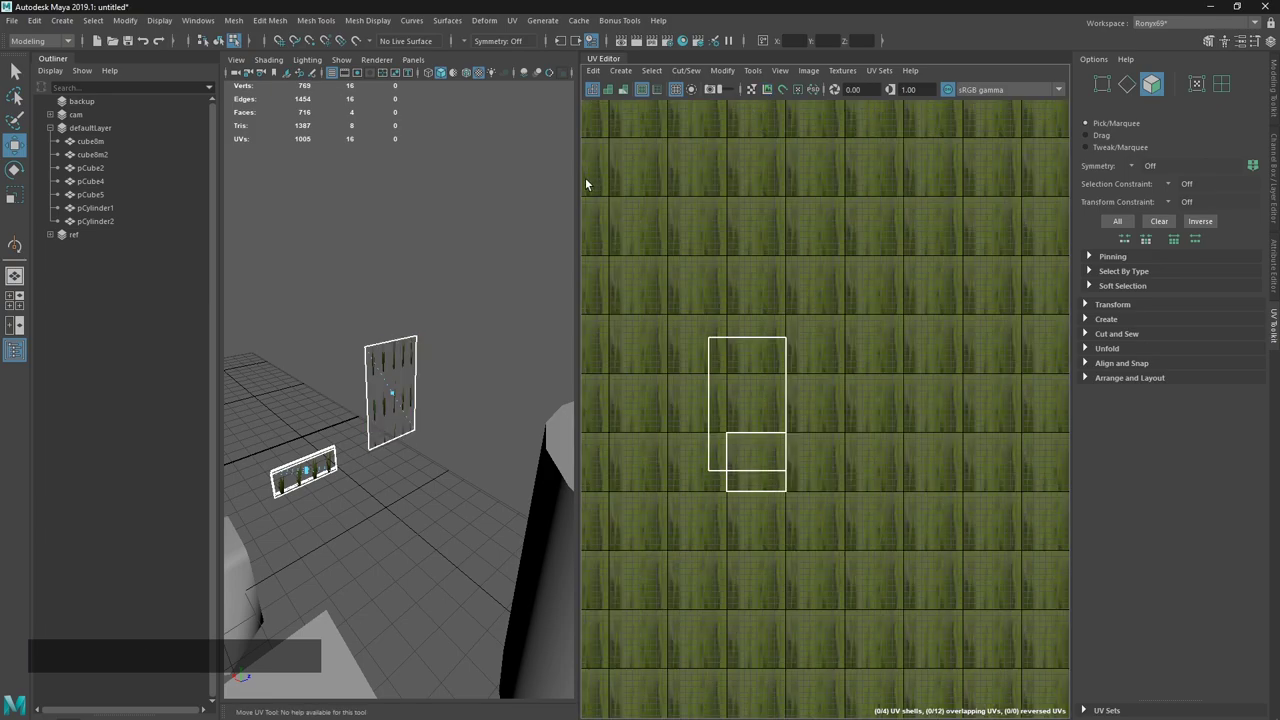
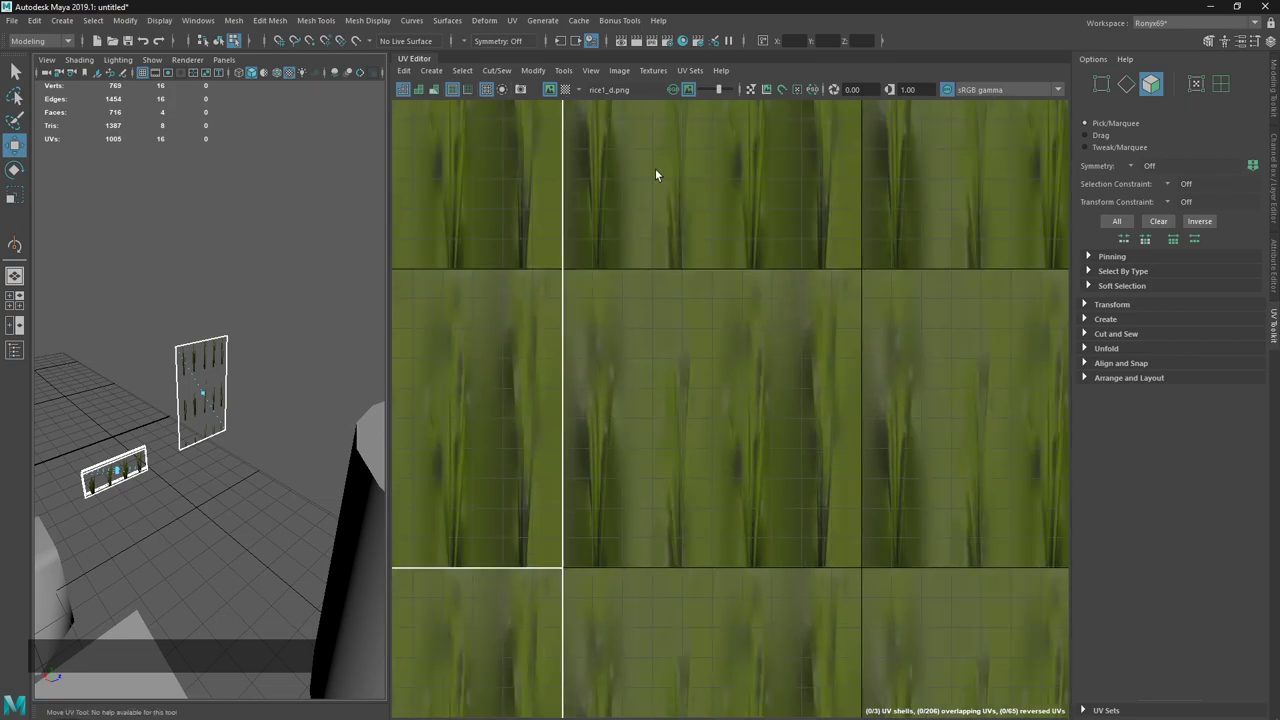
click(616, 77)
click(665, 217)
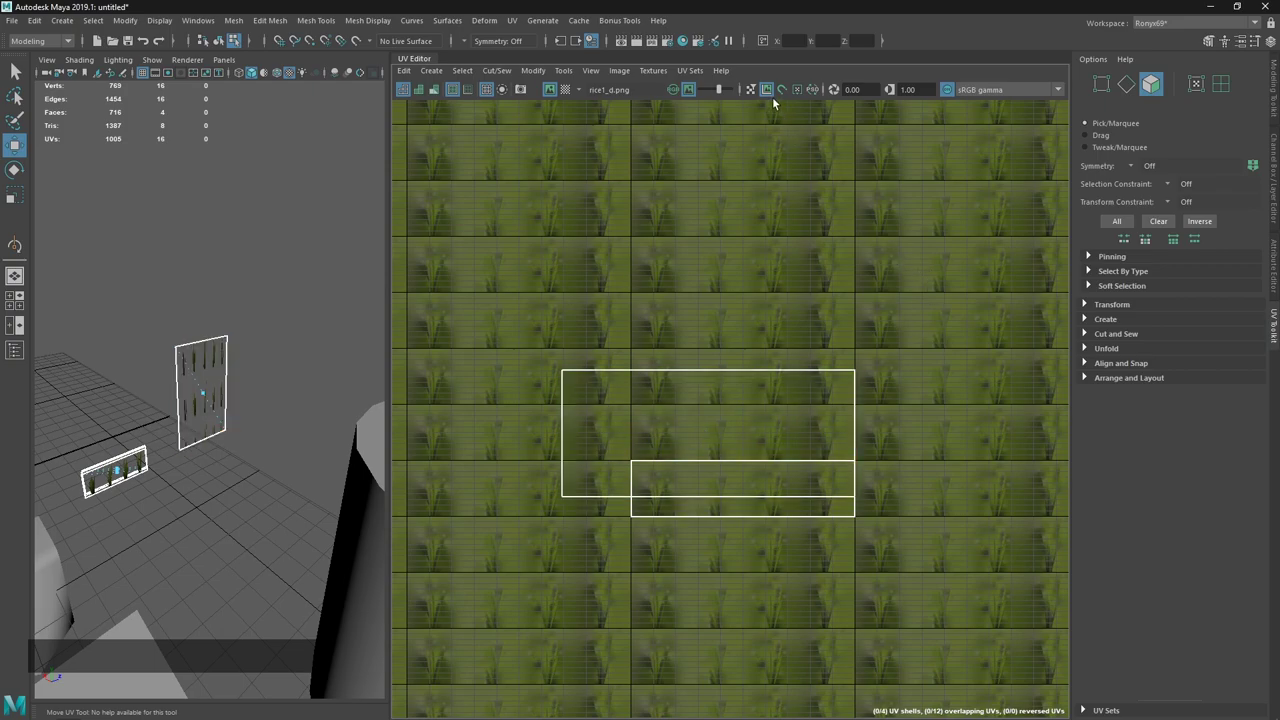
click(772, 98)
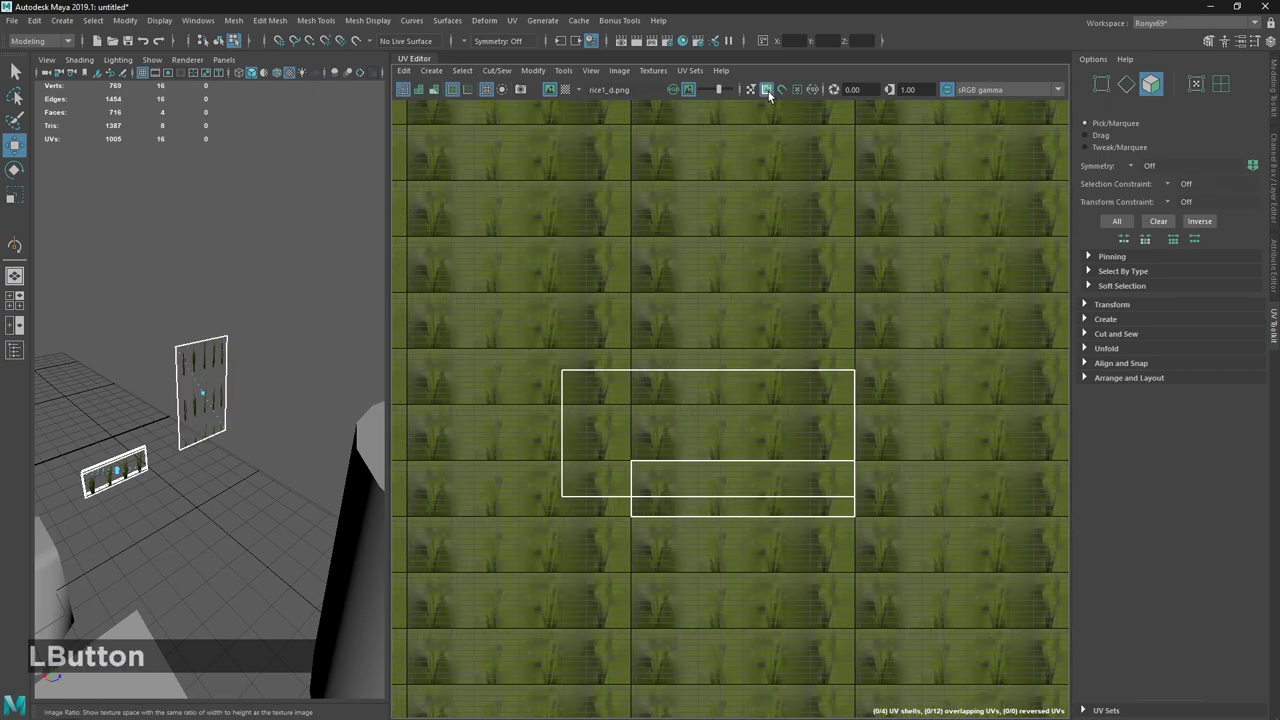
key(alt+Tab)
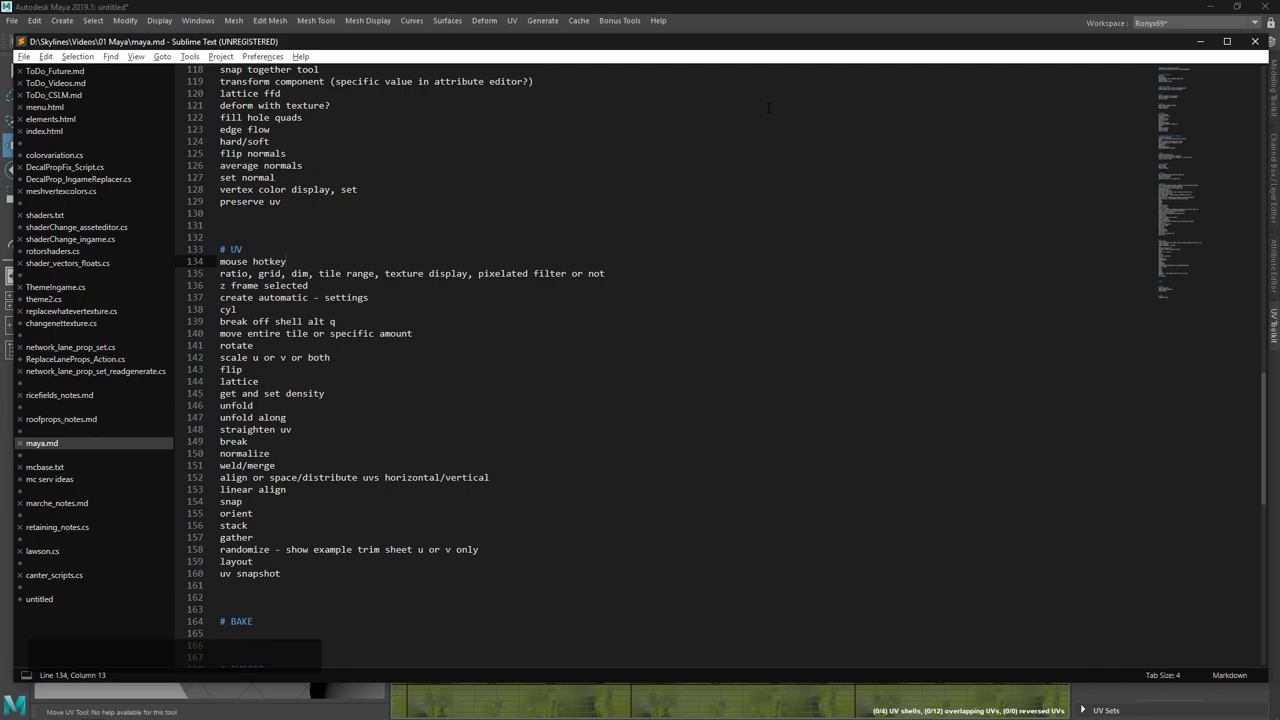
key(alt+Tab)
Display the rice1_n.png normal and rice1_a alpha maps, then switch back to rice1_d.png.
click(583, 98)
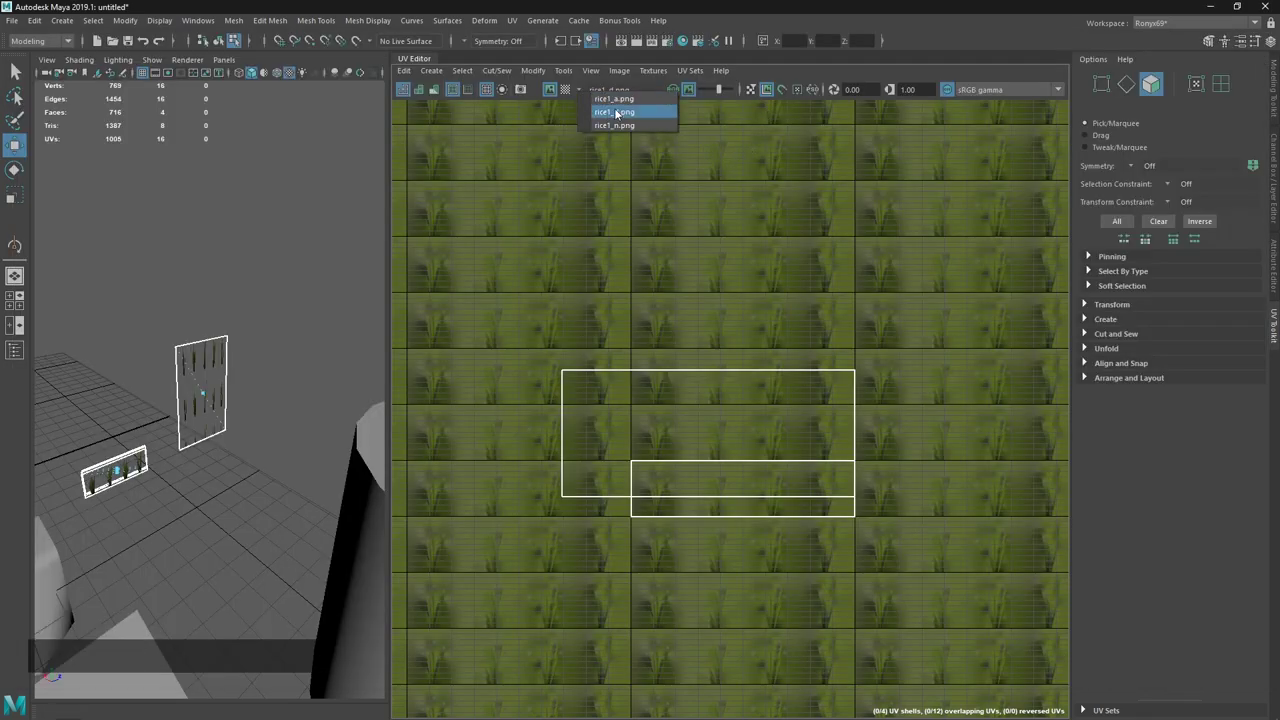
click(627, 113)
click(589, 94)
click(582, 95)
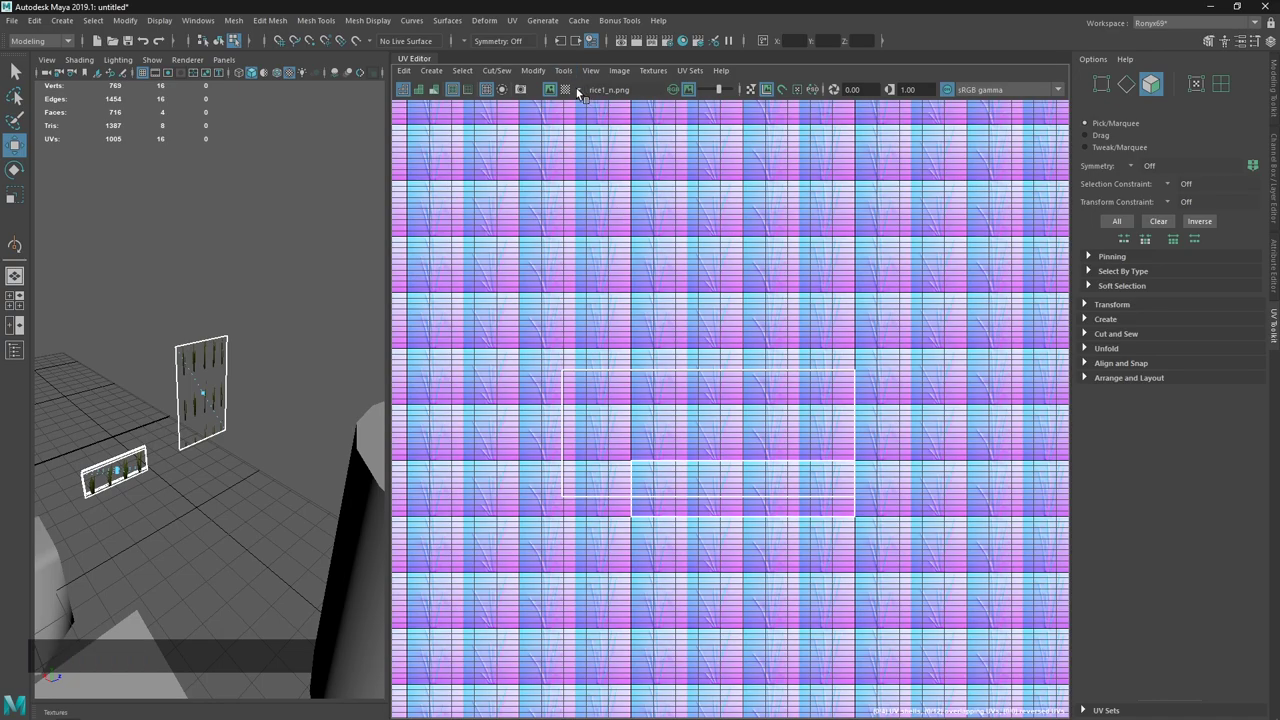
click(580, 91)
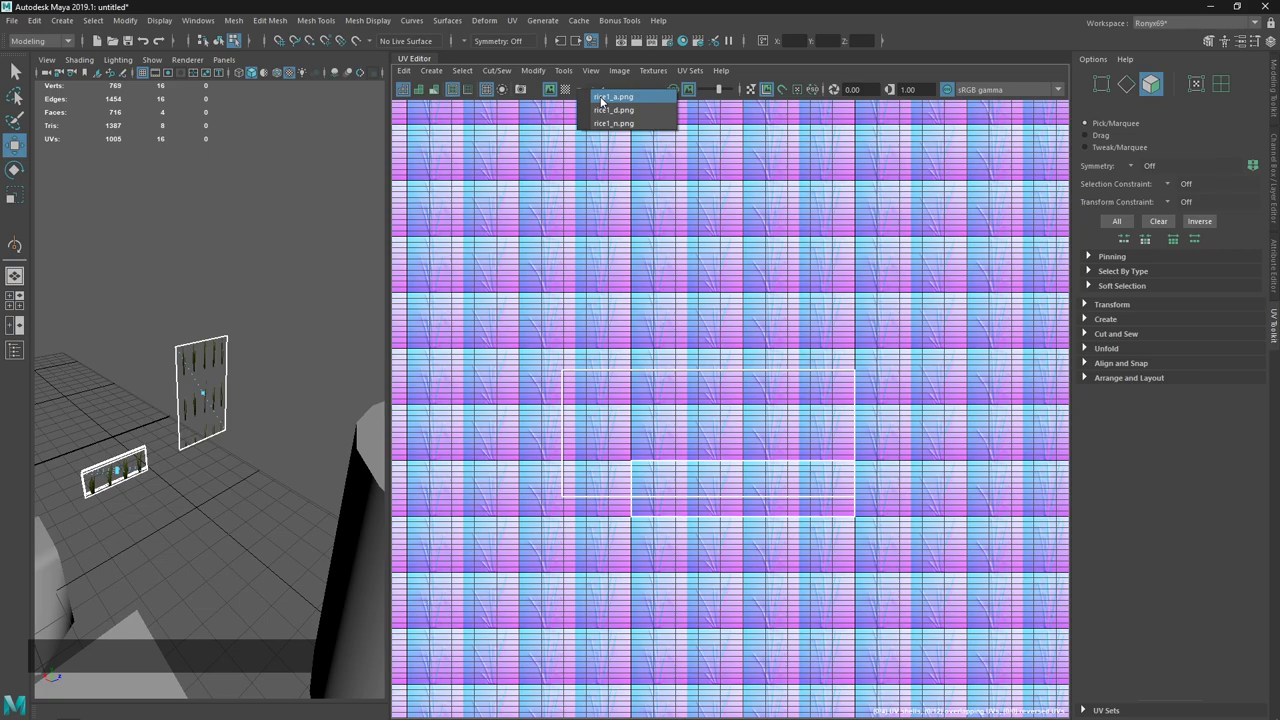
click(608, 103)
click(587, 93)
Review the UV topics list in the maya.md notes in Sublime Text and return to Maya.
key(alt+Tab)
click(695, 133)
click(695, 90)
click(723, 97)
click(699, 95)
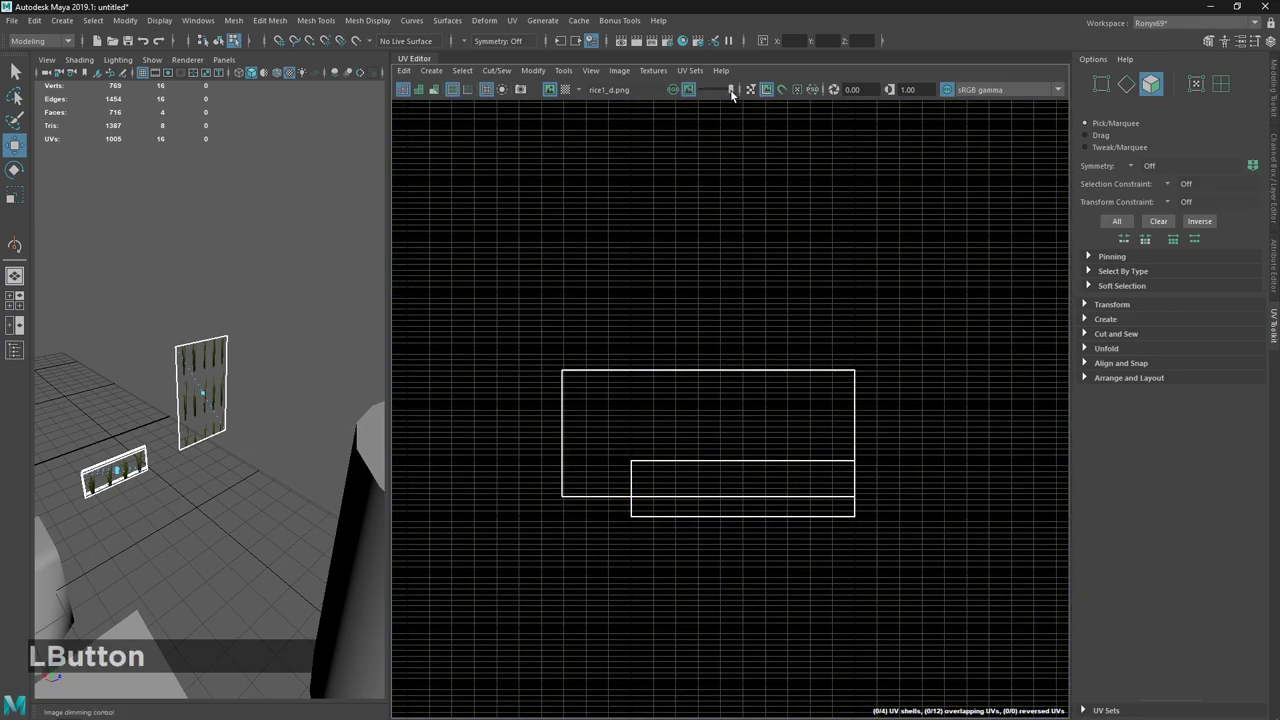
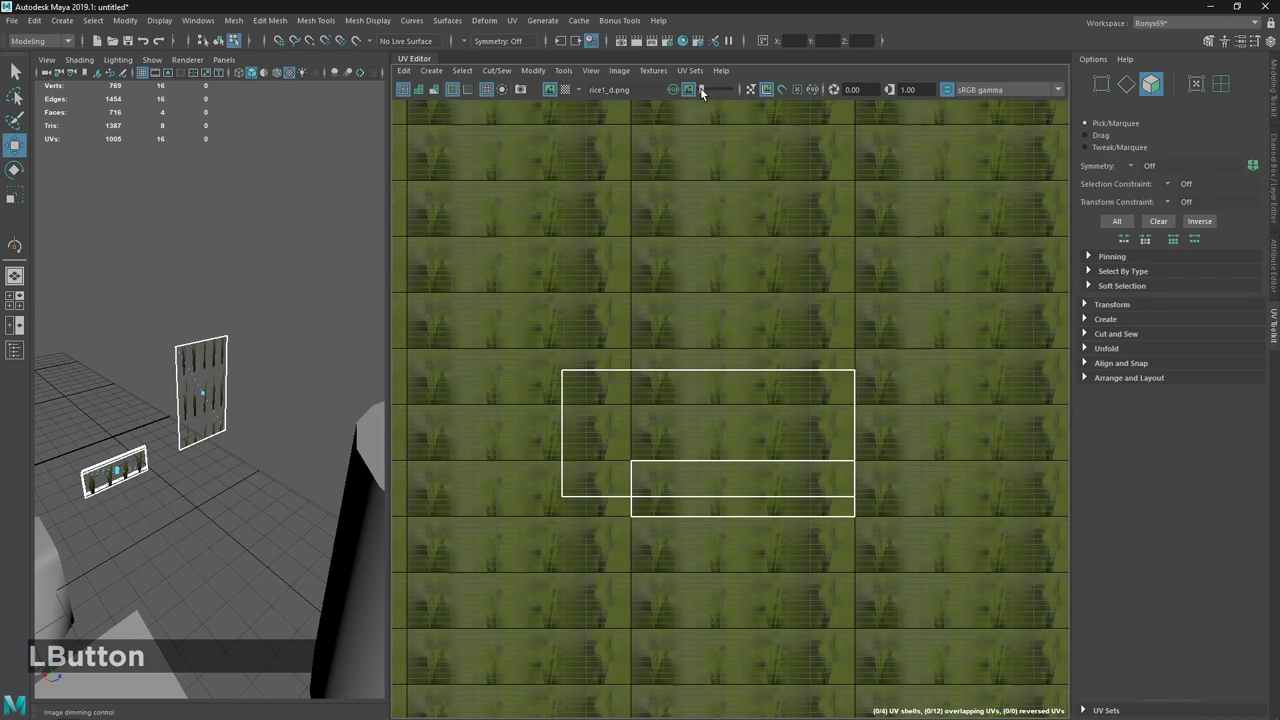
click(697, 96)
key(l)
key(alt+Tab)
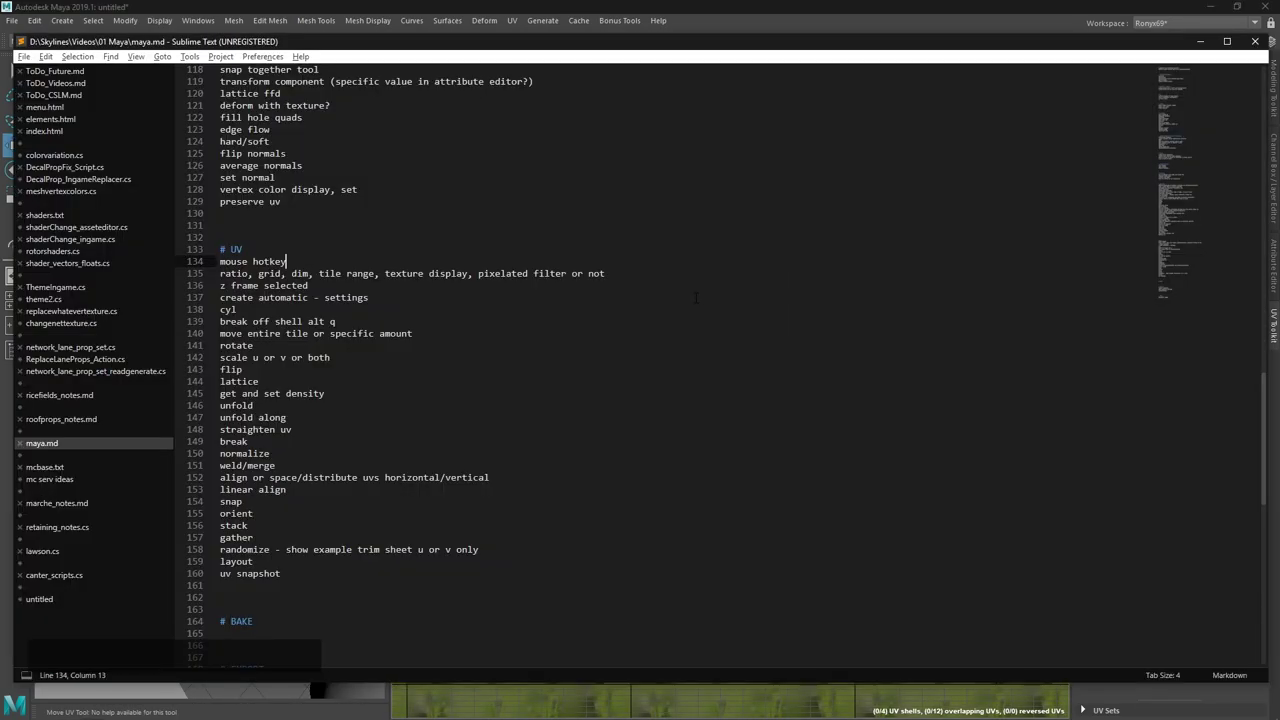
click(831, 2)
Set the UV Editor image range to -50 through 50 in U and V and apply it.
click(494, 92)
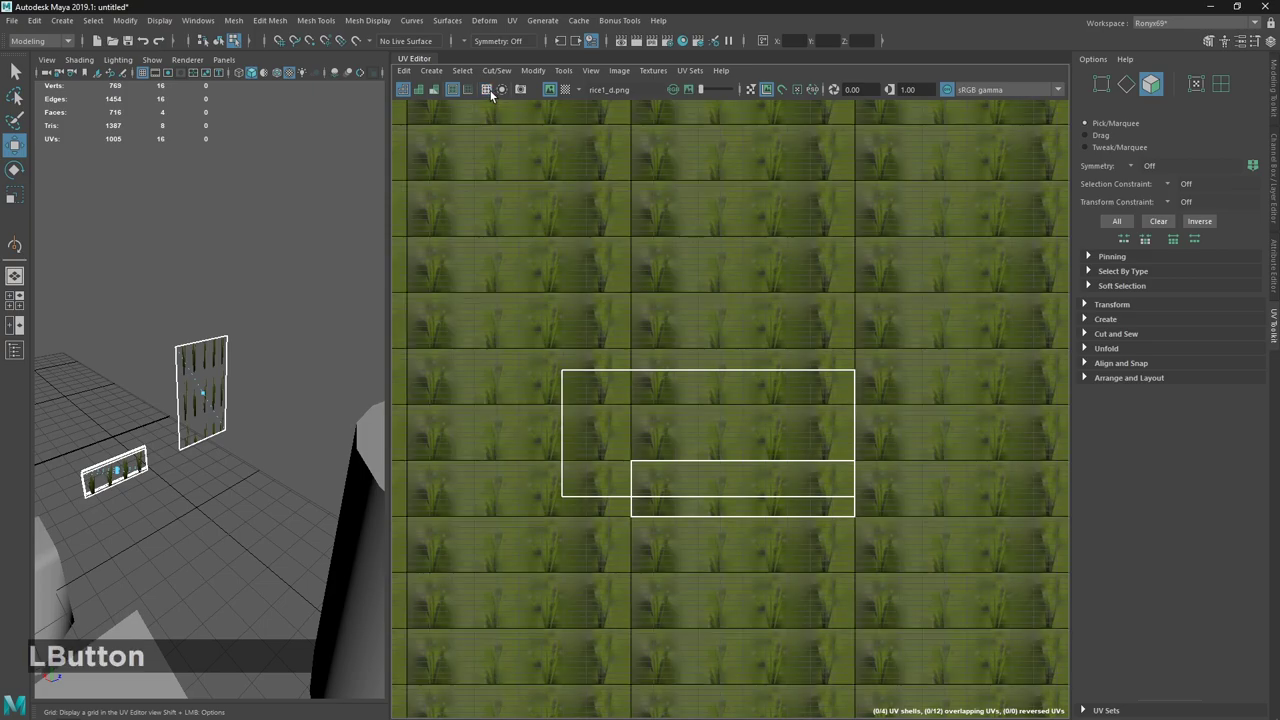
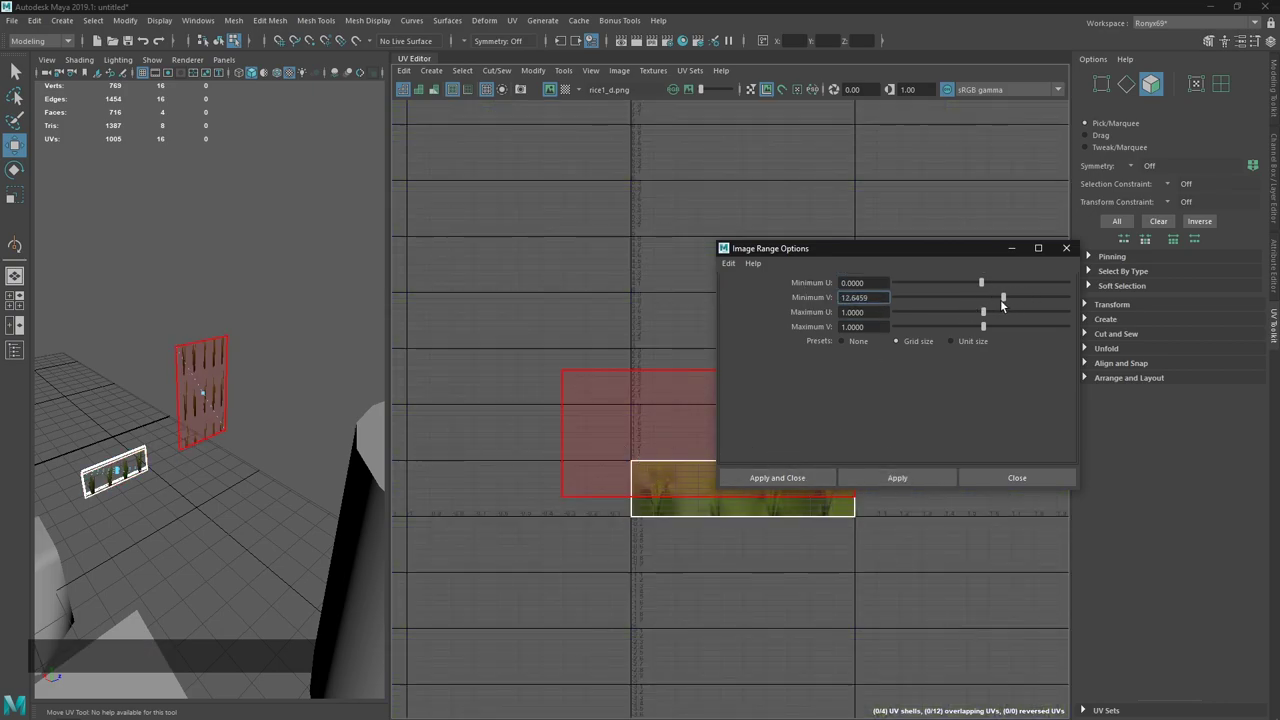
click(985, 289)
click(992, 316)
click(1006, 331)
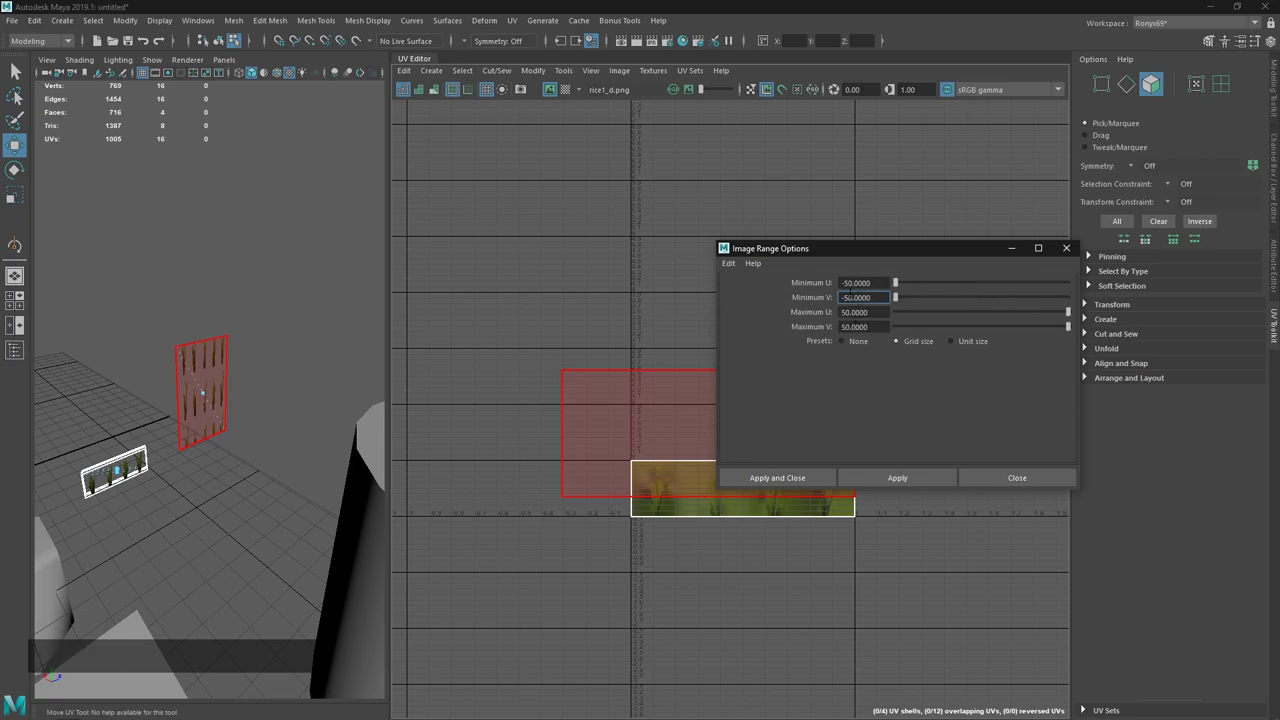
click(920, 475)
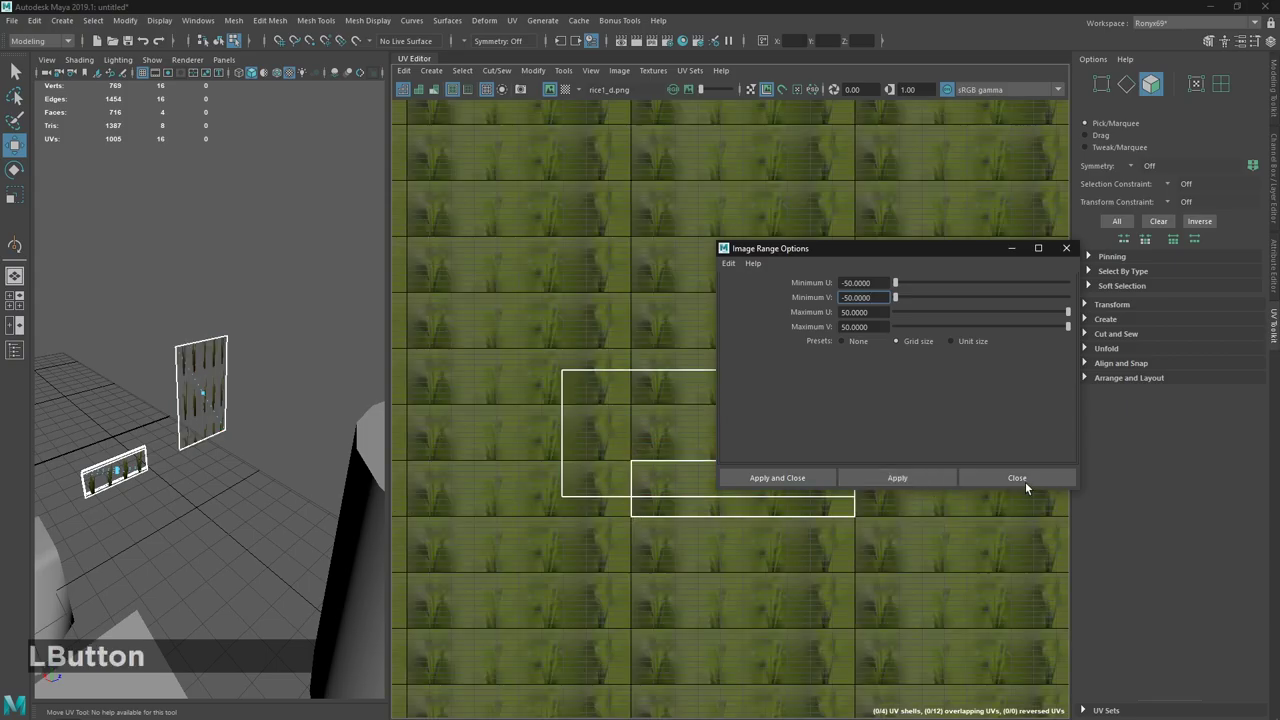
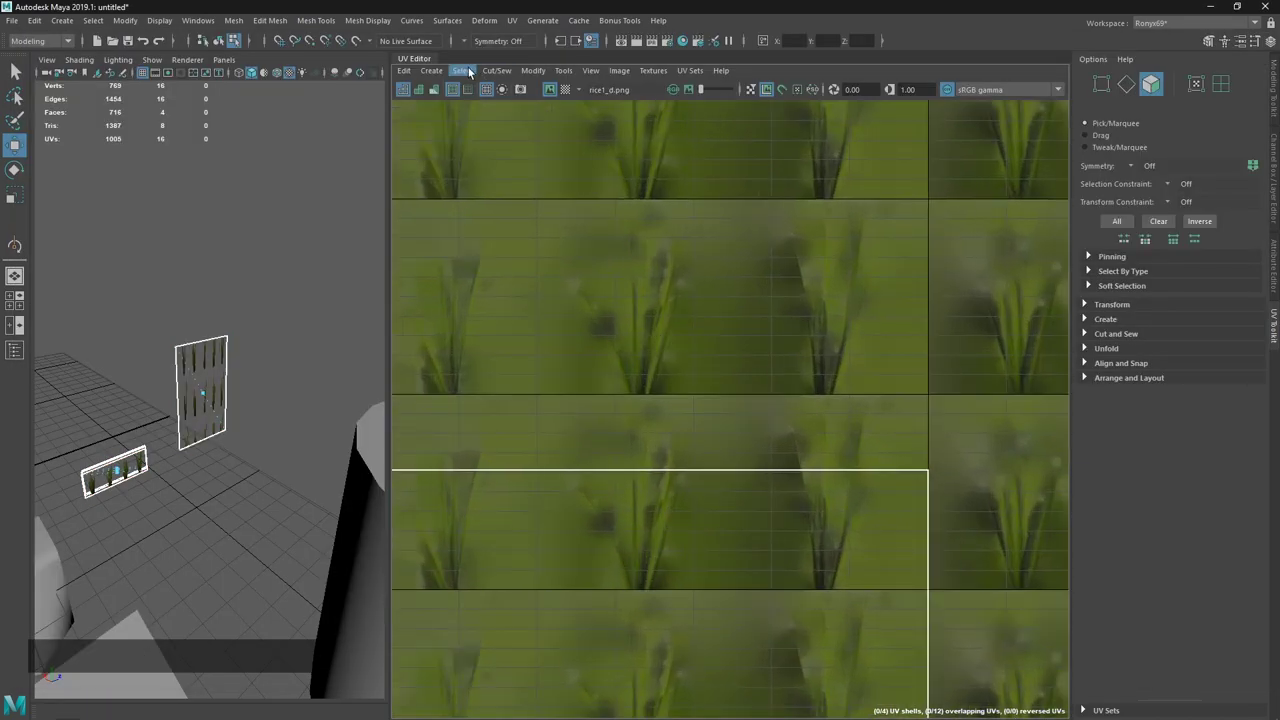
Show rice1_a.png and toggle between unfiltered pixelated and smooth filtered display.
click(585, 95)
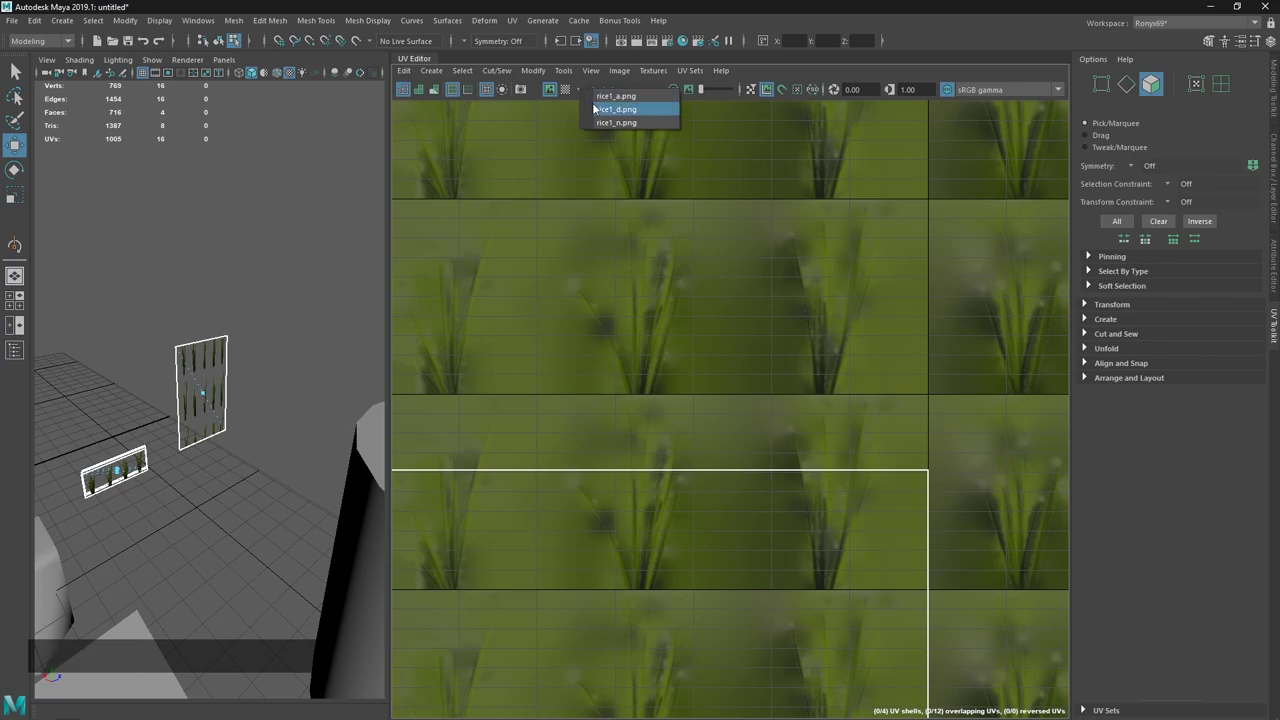
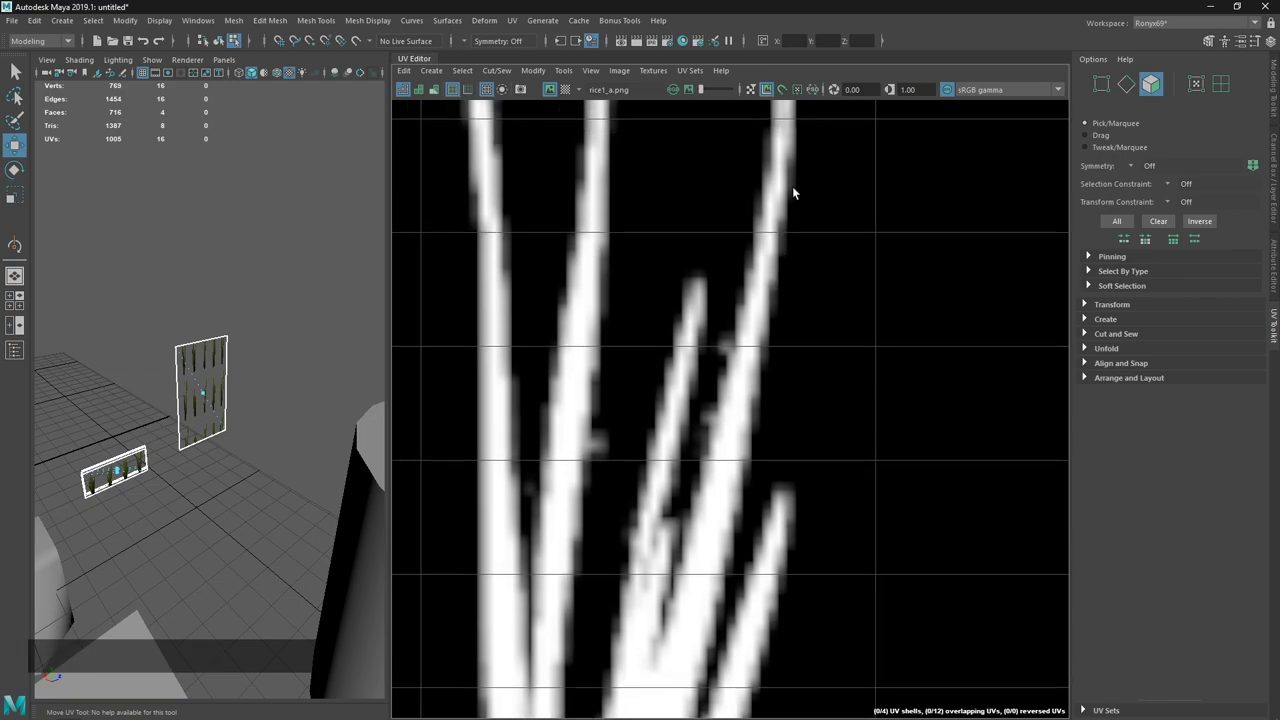
click(629, 79)
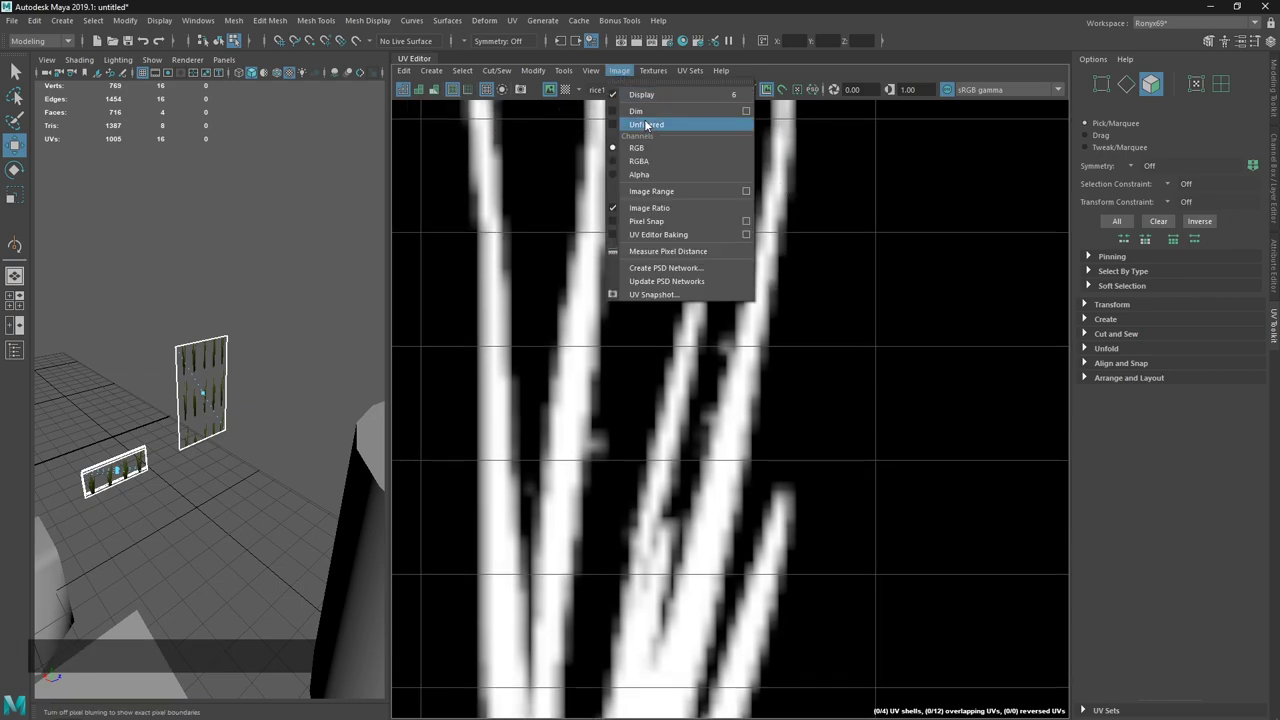
click(650, 126)
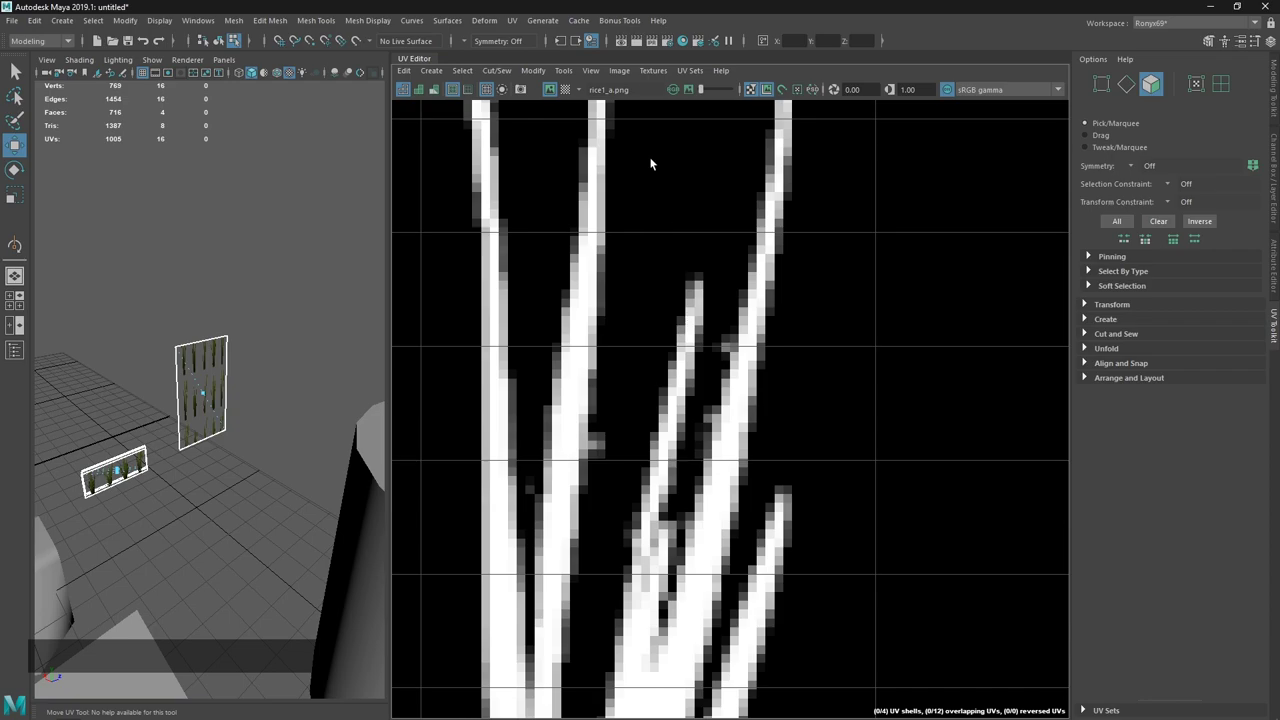
click(627, 80)
click(649, 125)
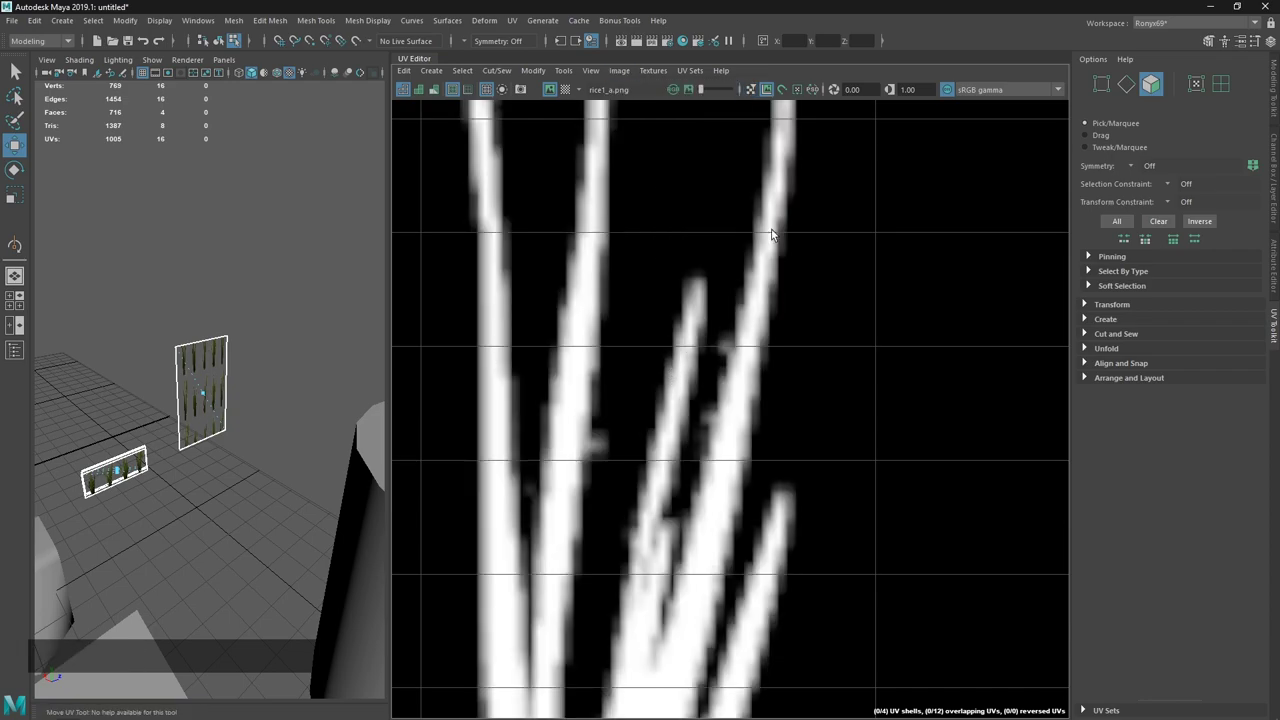
click(750, 91)
click(750, 92)
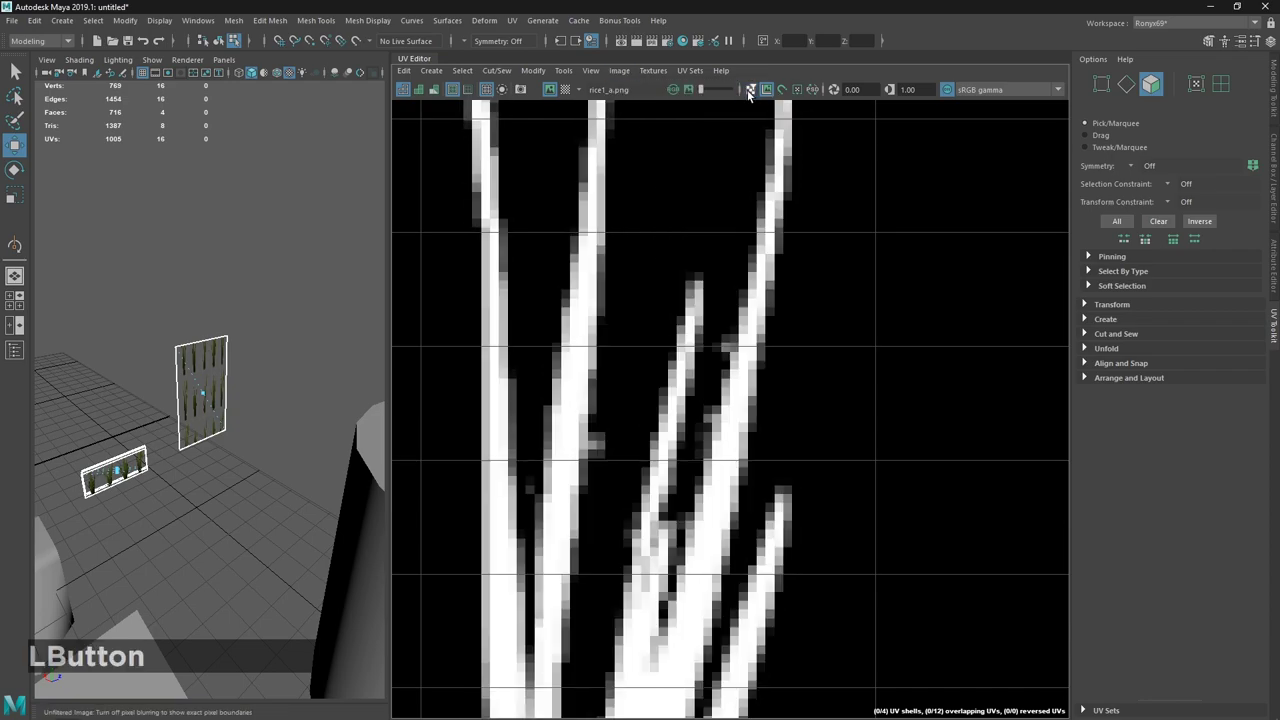
click(750, 92)
Bring up the Hotkey Editor and search for commands bound to Z.
key(z)
click(727, 405)
Close the hotkey list and frame the tall plane's selected UV shell with Z.
key(z)
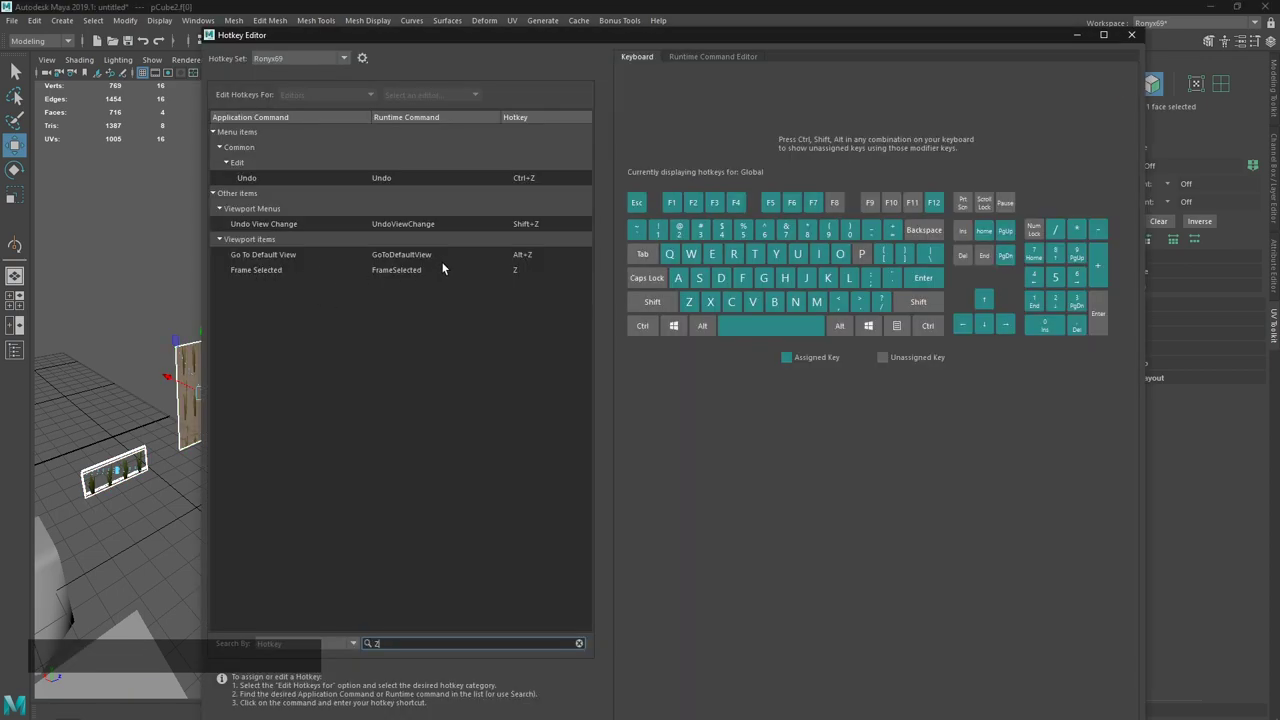
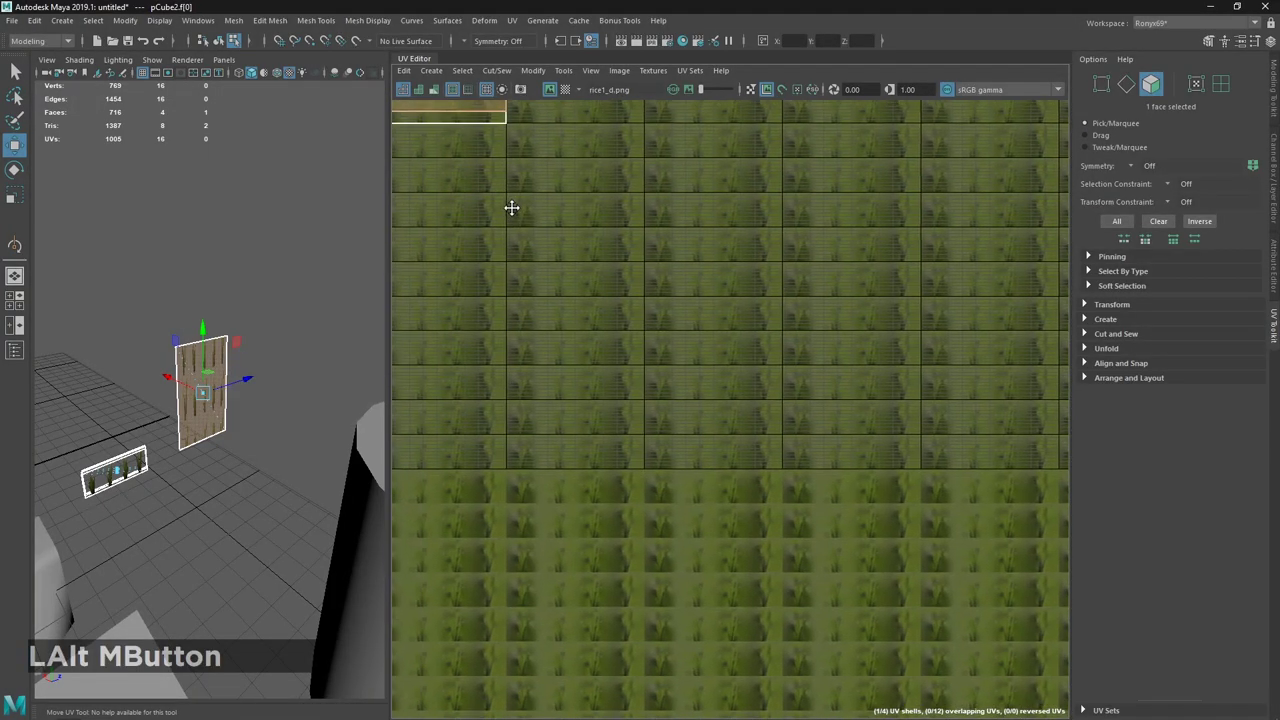
click(467, 128)
key(z)
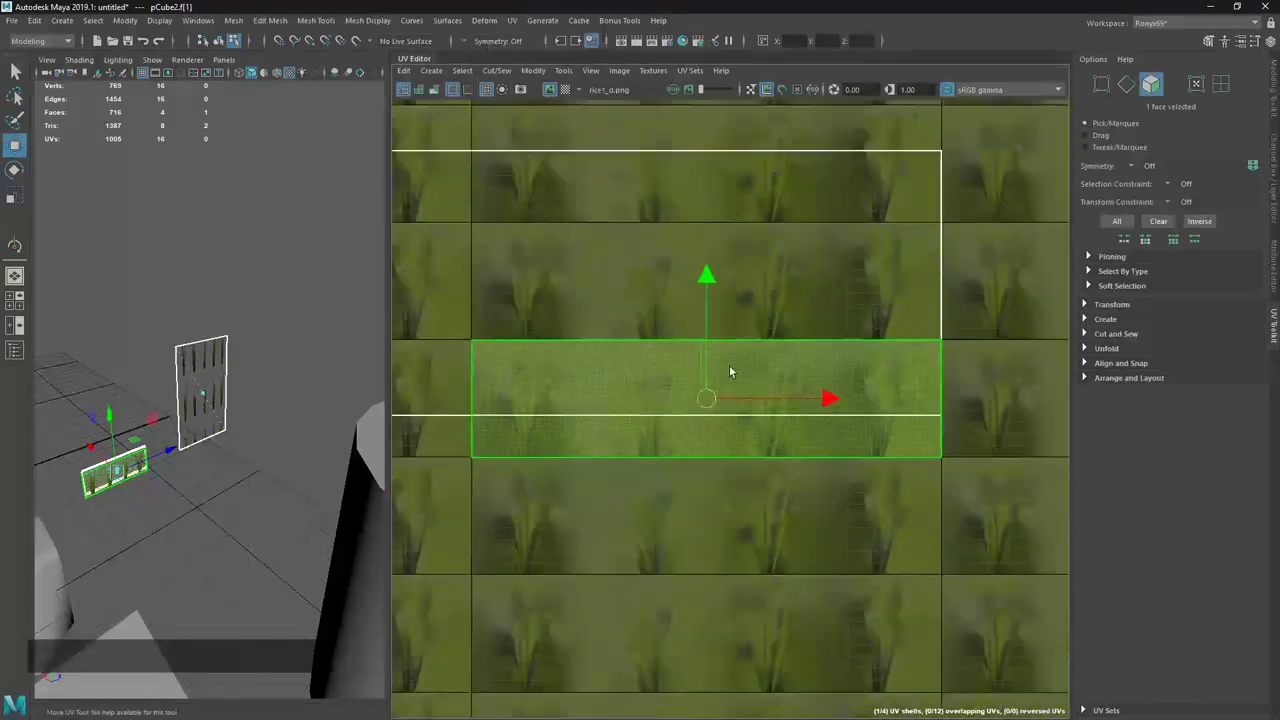
key(alt+Tab)
click(629, 330)
click(661, 2)
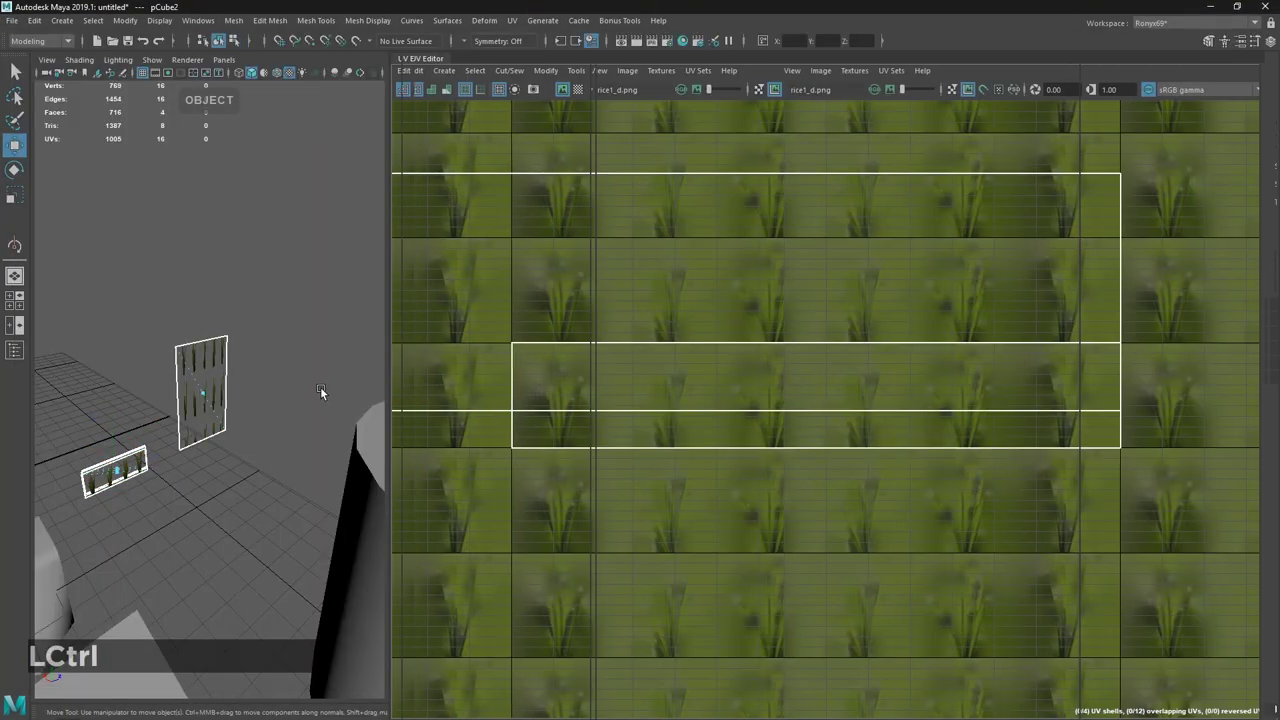
Select the bent pipe model pCylinder1 and switch it to face mode with all 201 faces selected.
right_click(508, 593)
middle_click(455, 527)
click(584, 411)
click(859, 375)
middle_click(885, 384)
middle_click(633, 469)
right_click(628, 478)
middle_click(633, 551)
click(652, 563)
right_click(649, 538)
middle_click(583, 368)
click(476, 360)
key(Delete)
key(ctrl+e)
key(ctrl+a)
middle_click(273, 385)
right_click(318, 406)
middle_click(320, 473)
right_click(249, 459)
middle_click(199, 422)
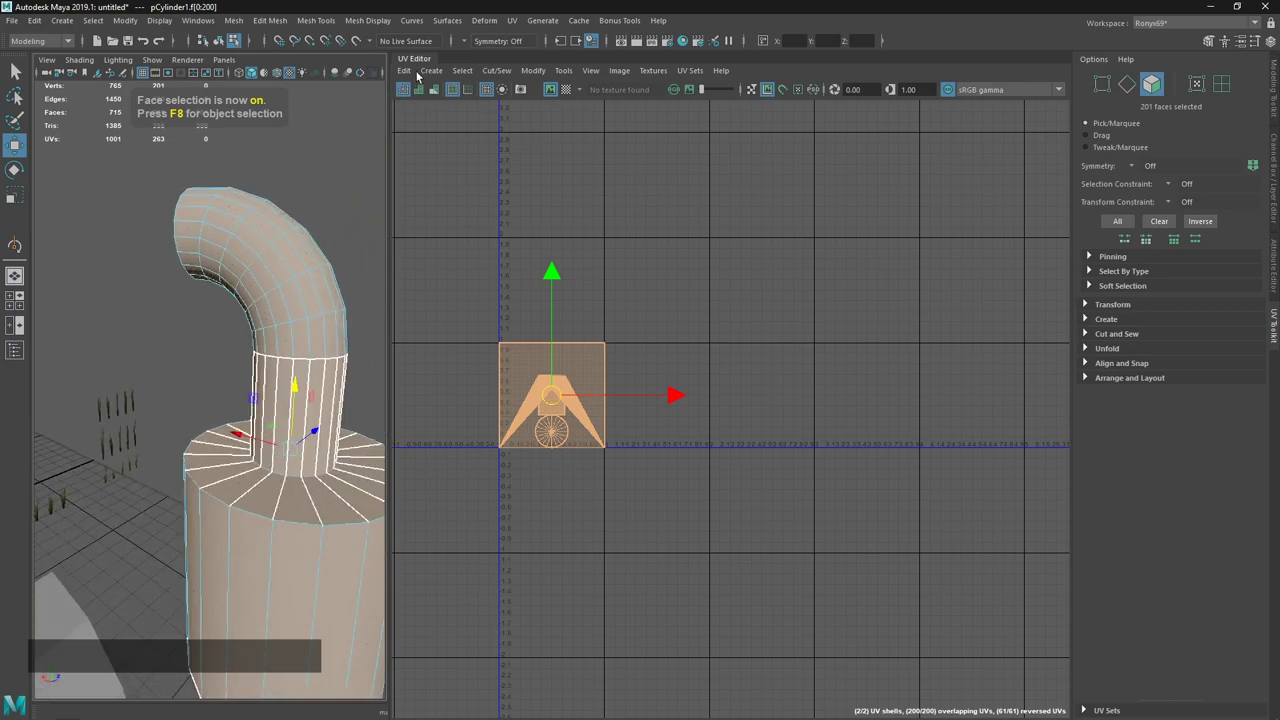
Set Automatic Mapping to 6 planes with Into square shell layout for pCylinder1's faces.
click(429, 77)
click(561, 122)
click(882, 253)
click(798, 183)
click(761, 144)
click(819, 343)
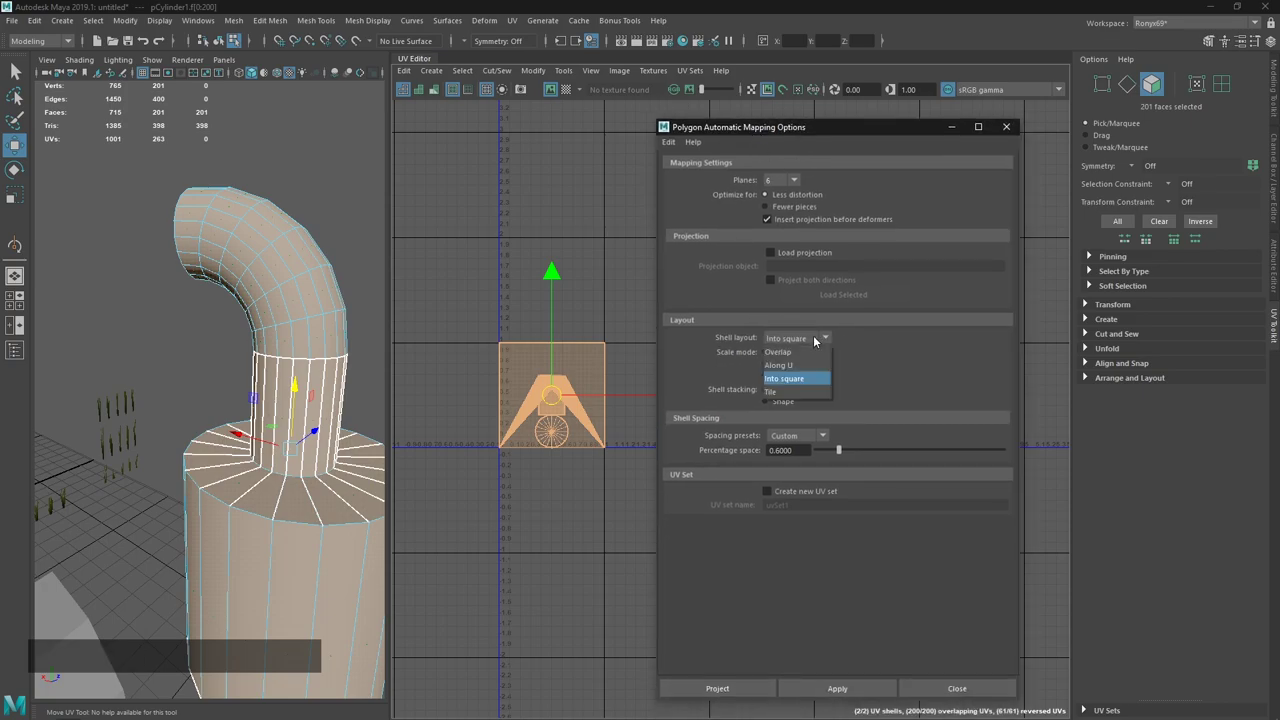
click(819, 333)
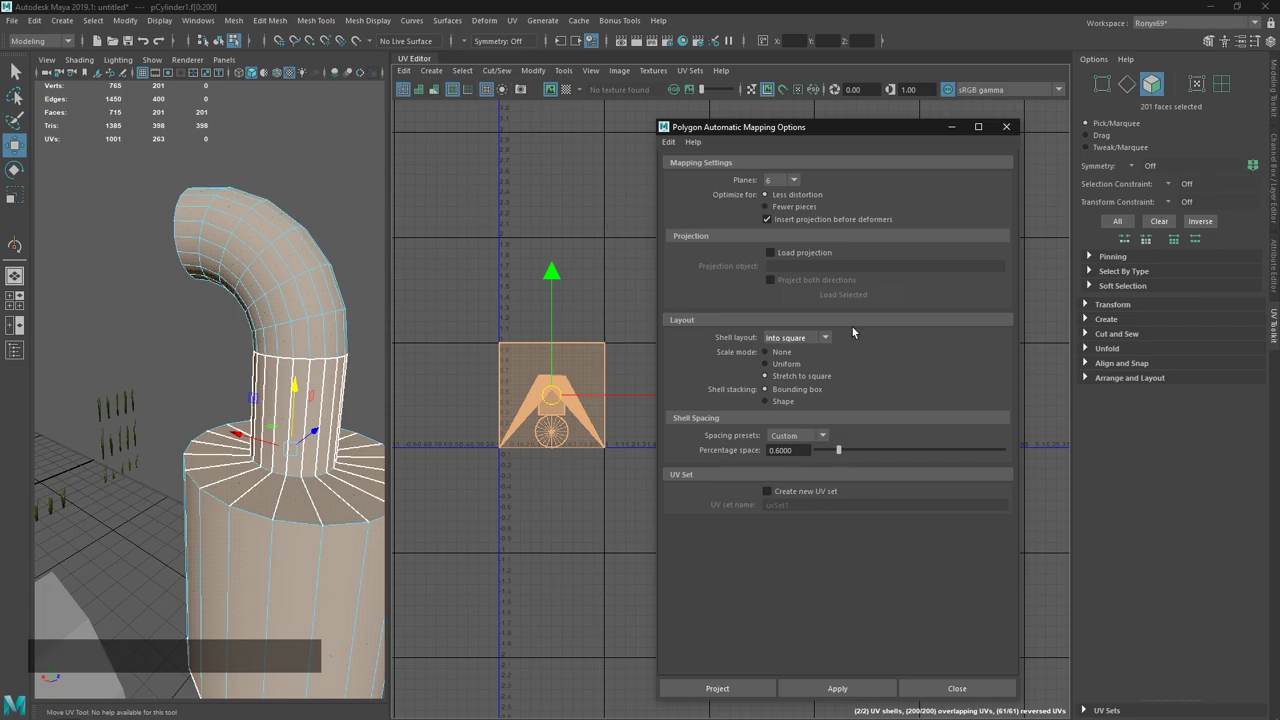
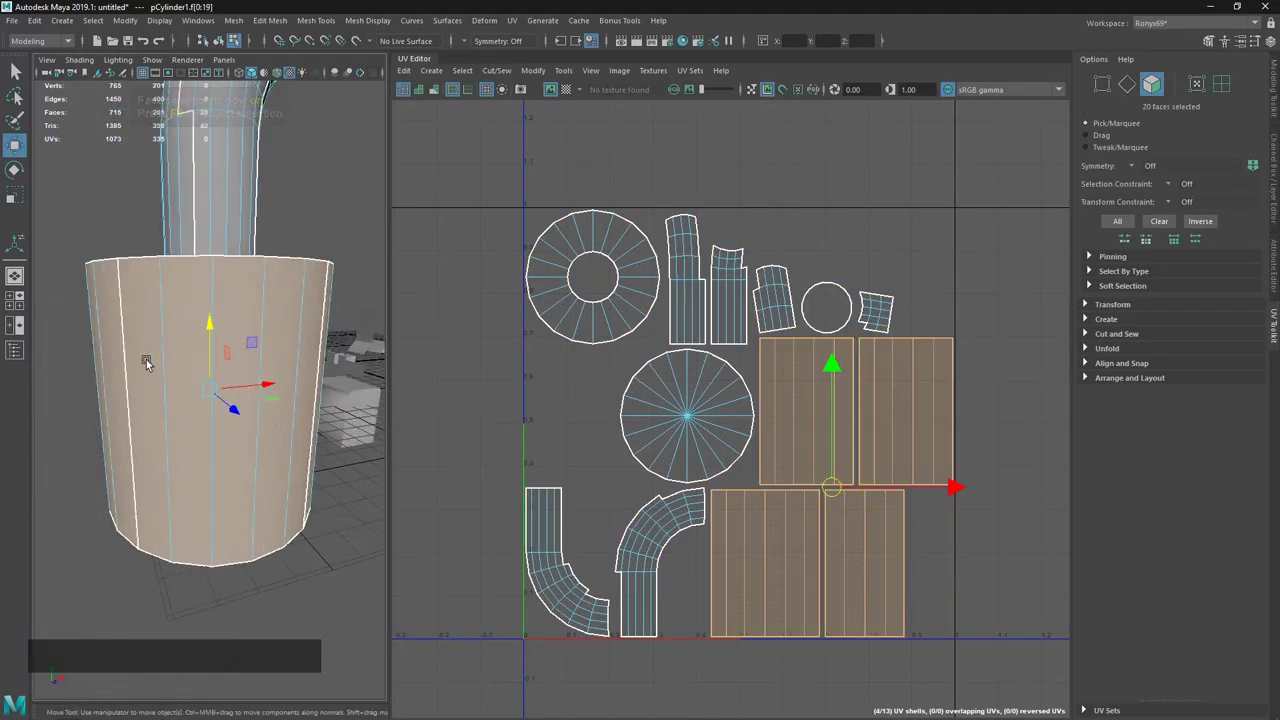
Project the 20 base side faces of pCylinder1 cylindrically into one UV strip.
click(198, 369)
click(446, 76)
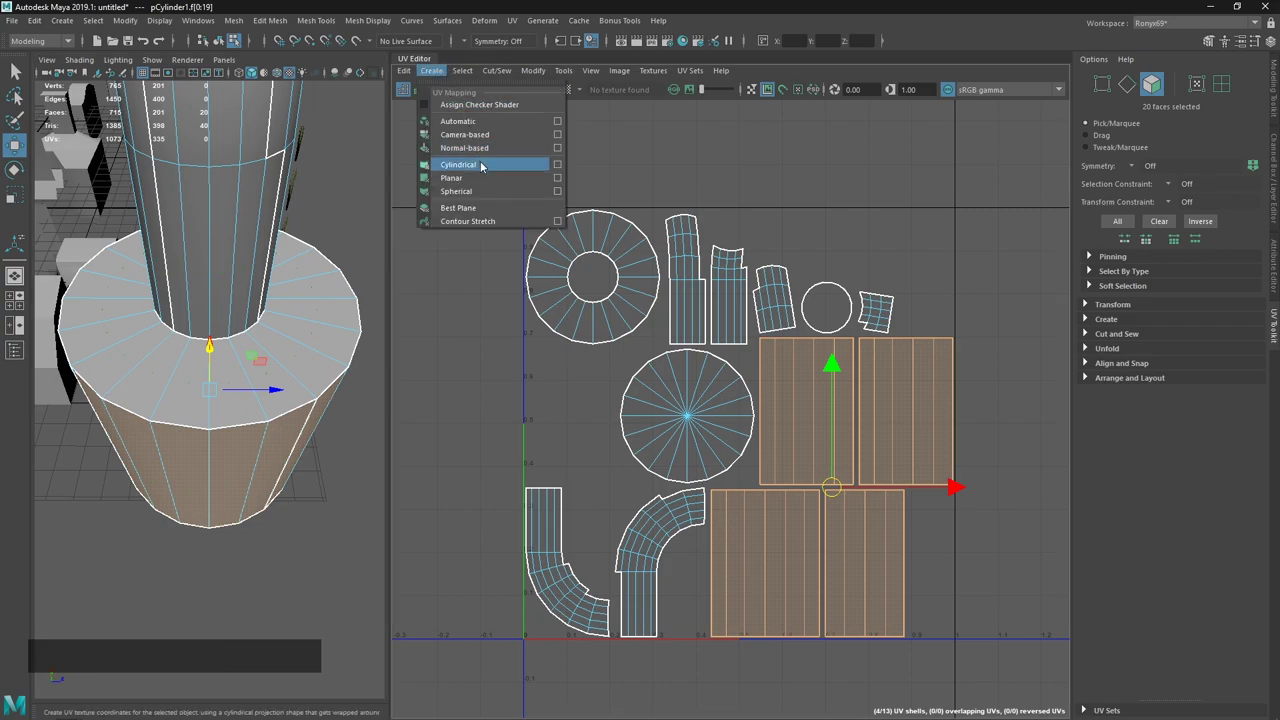
click(529, 171)
key(w)
Check the projection with the checker shader on the model, then remove it.
click(246, 348)
click(714, 361)
click(272, 338)
click(312, 198)
click(769, 459)
click(793, 418)
click(572, 90)
click(279, 288)
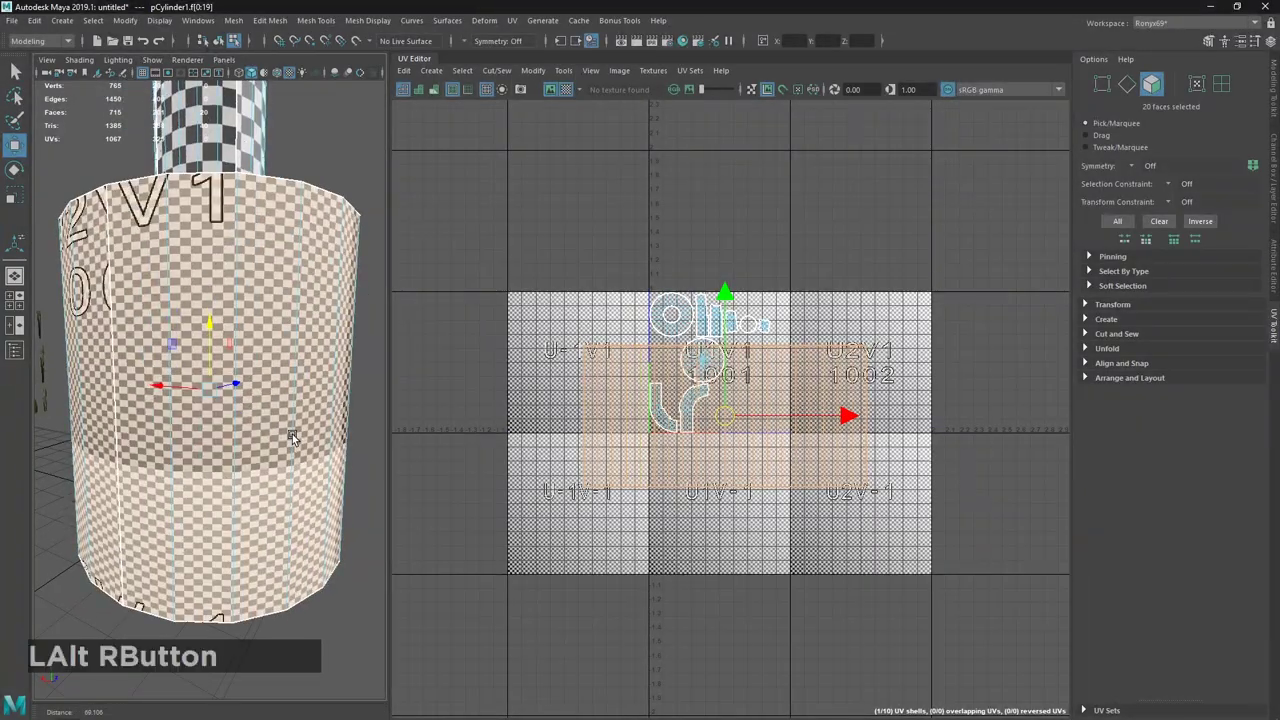
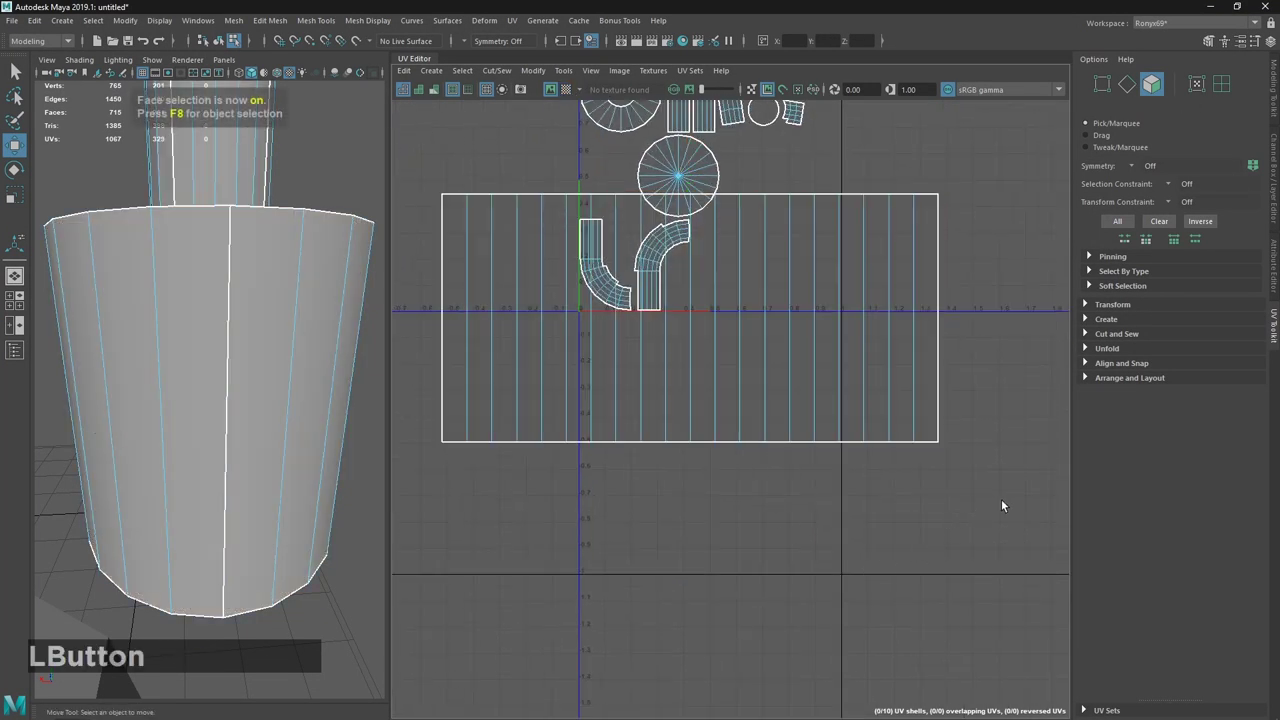
Cut three faces of the base strip into their own UV shell via the Modify commands.
click(1158, 380)
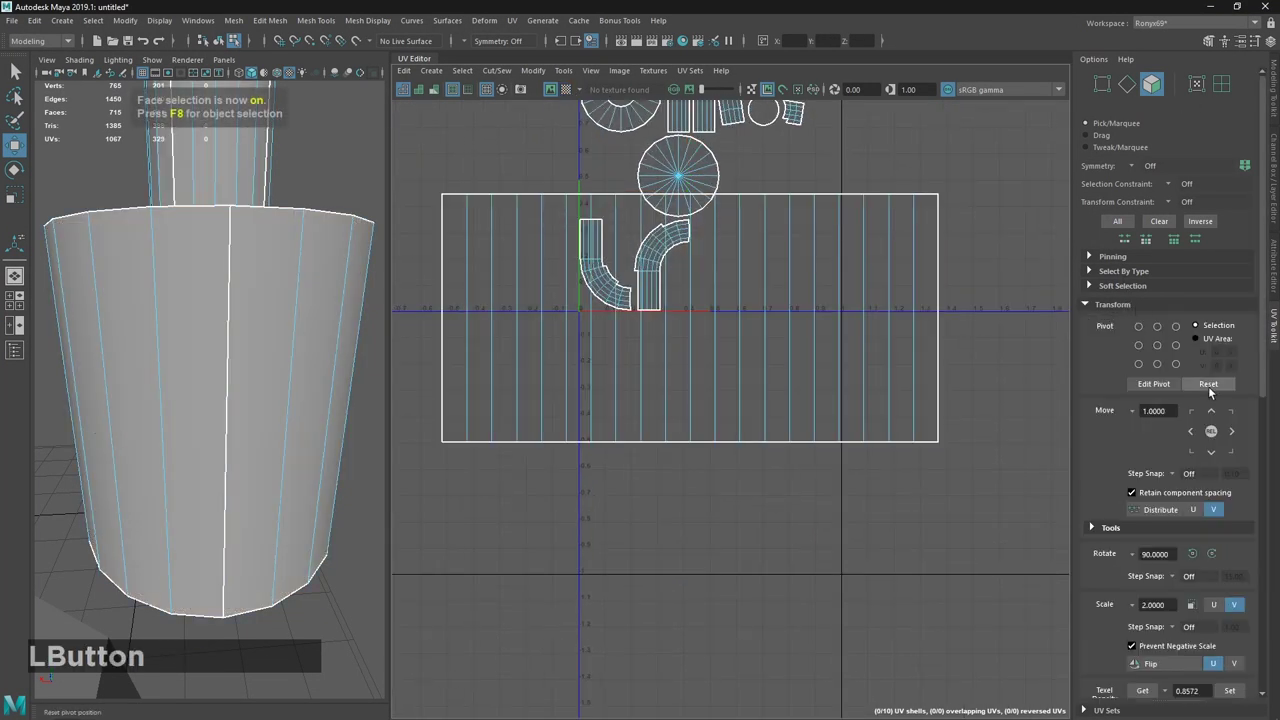
middle_click(712, 321)
click(909, 592)
click(833, 421)
key(ctrl+z)
click(572, 76)
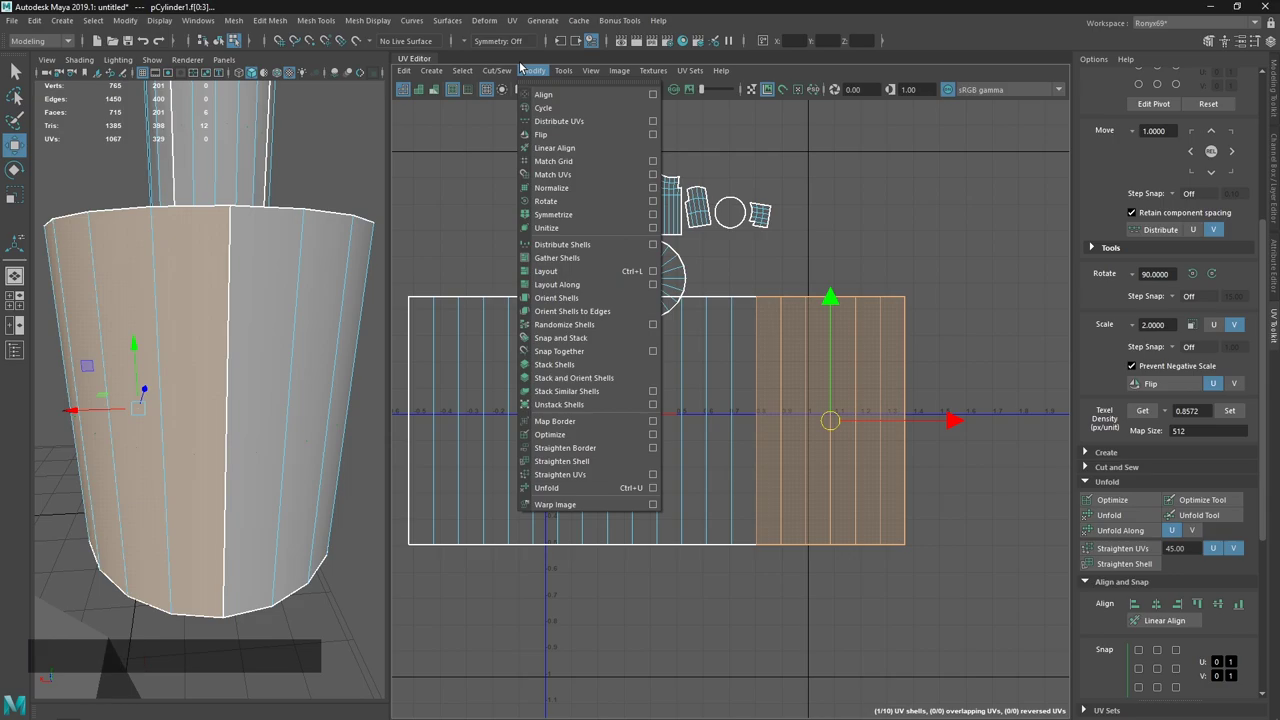
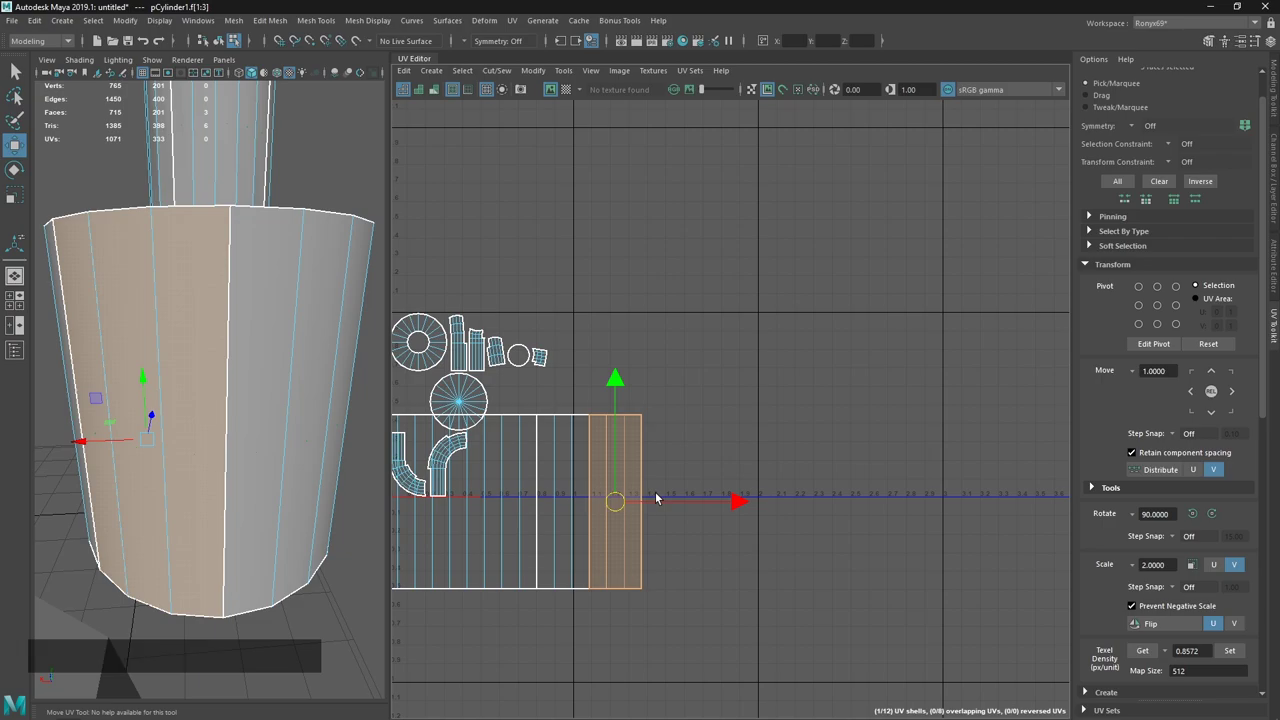
middle_click(651, 435)
click(699, 467)
key(ctrl+z)
Move the separated shell aside in the UV Toolkit and set the move step to 0.1.
click(1239, 395)
click(1218, 375)
click(1118, 368)
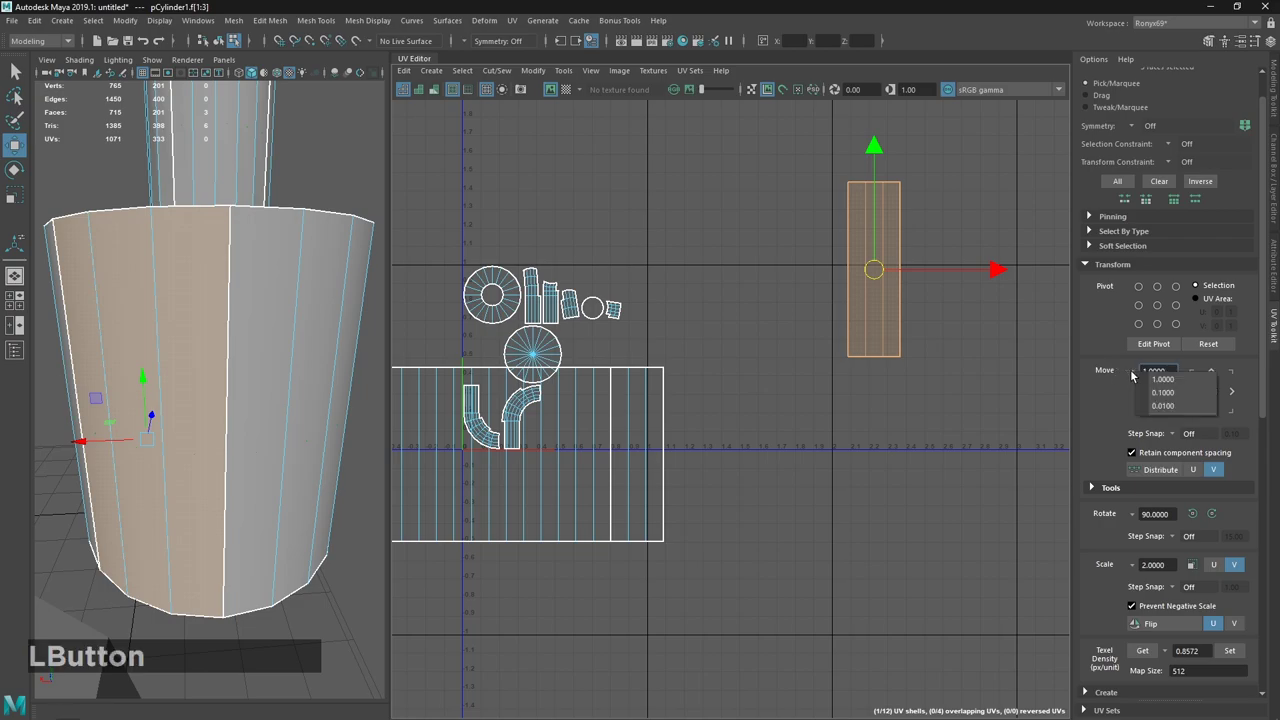
click(1134, 375)
click(1192, 392)
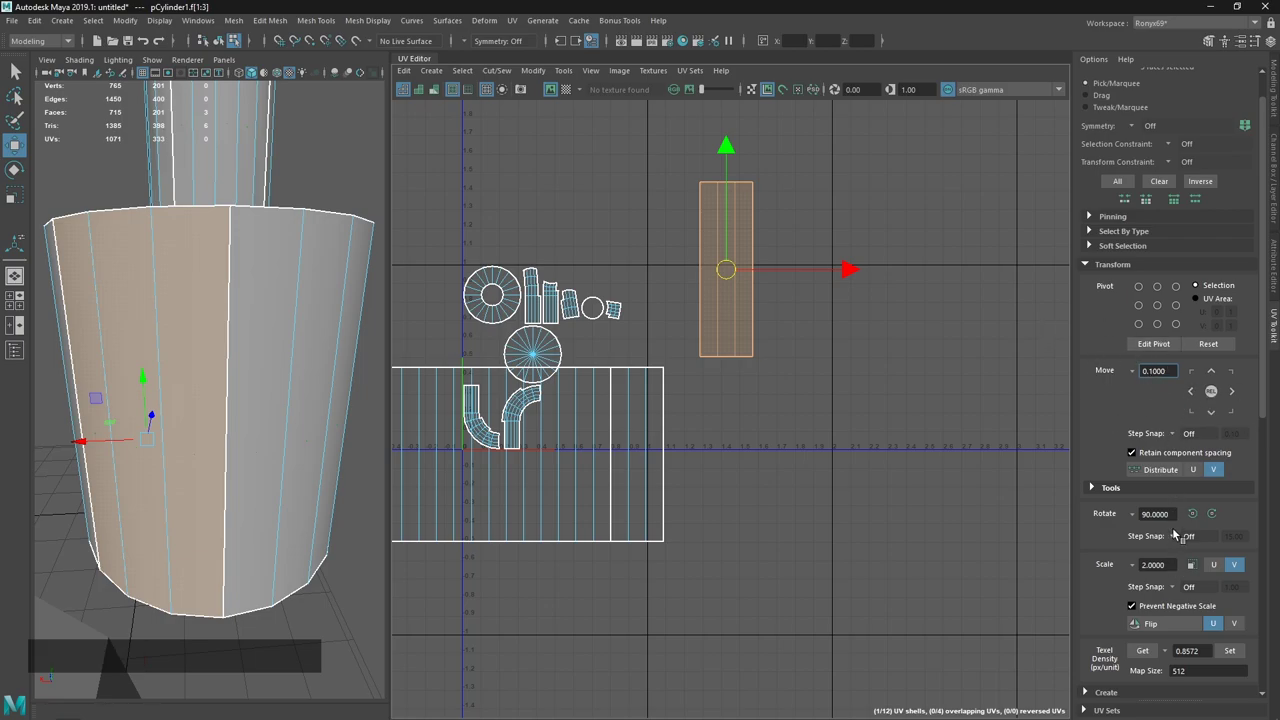
click(1223, 491)
Stretch and reposition the separated shell with the UV Toolkit step buttons and move/scale tools.
click(1240, 482)
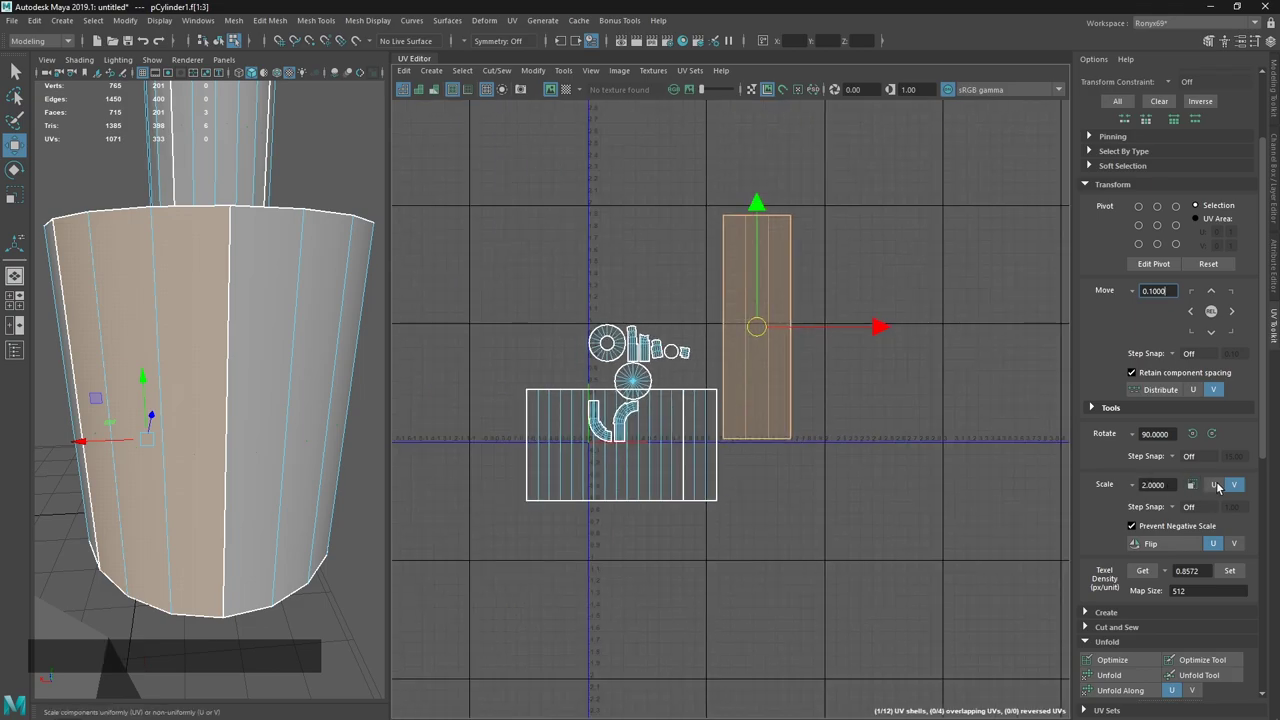
click(1224, 488)
click(1199, 492)
key(ctrl+z)
key(w)
click(888, 332)
key(r)
click(874, 335)
key(w)
click(766, 330)
key(alt+Tab)
click(610, 331)
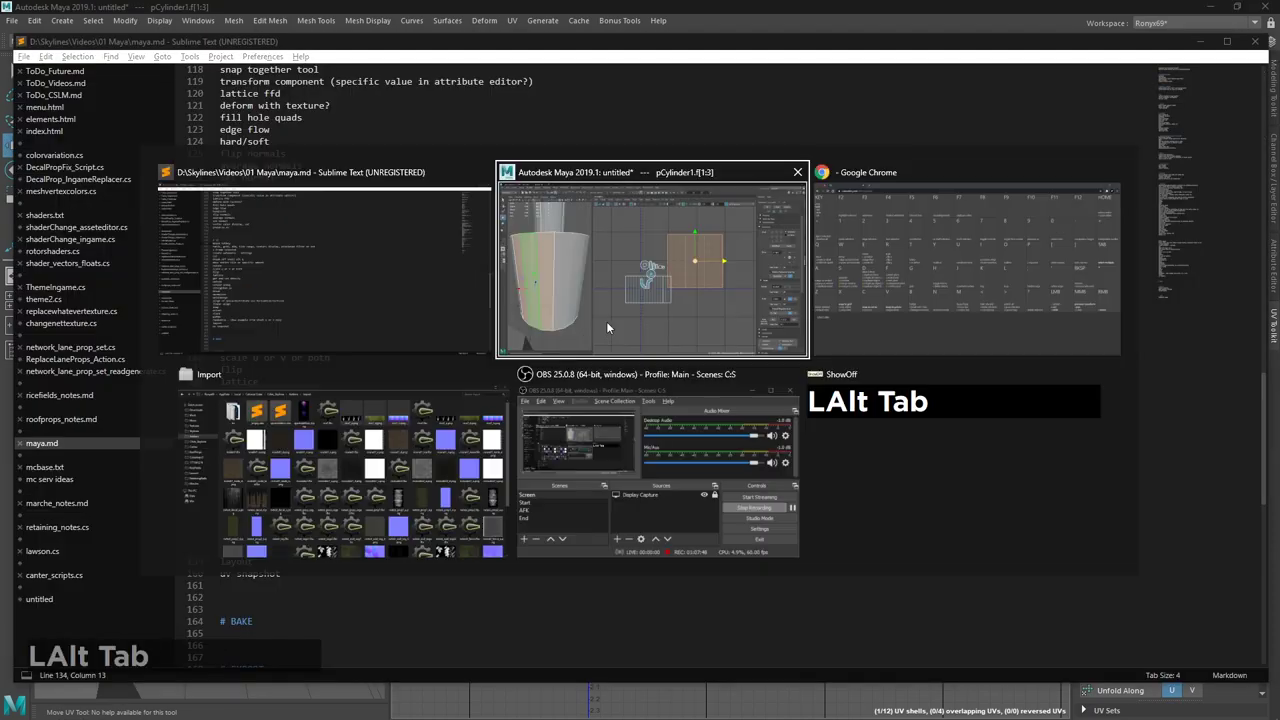
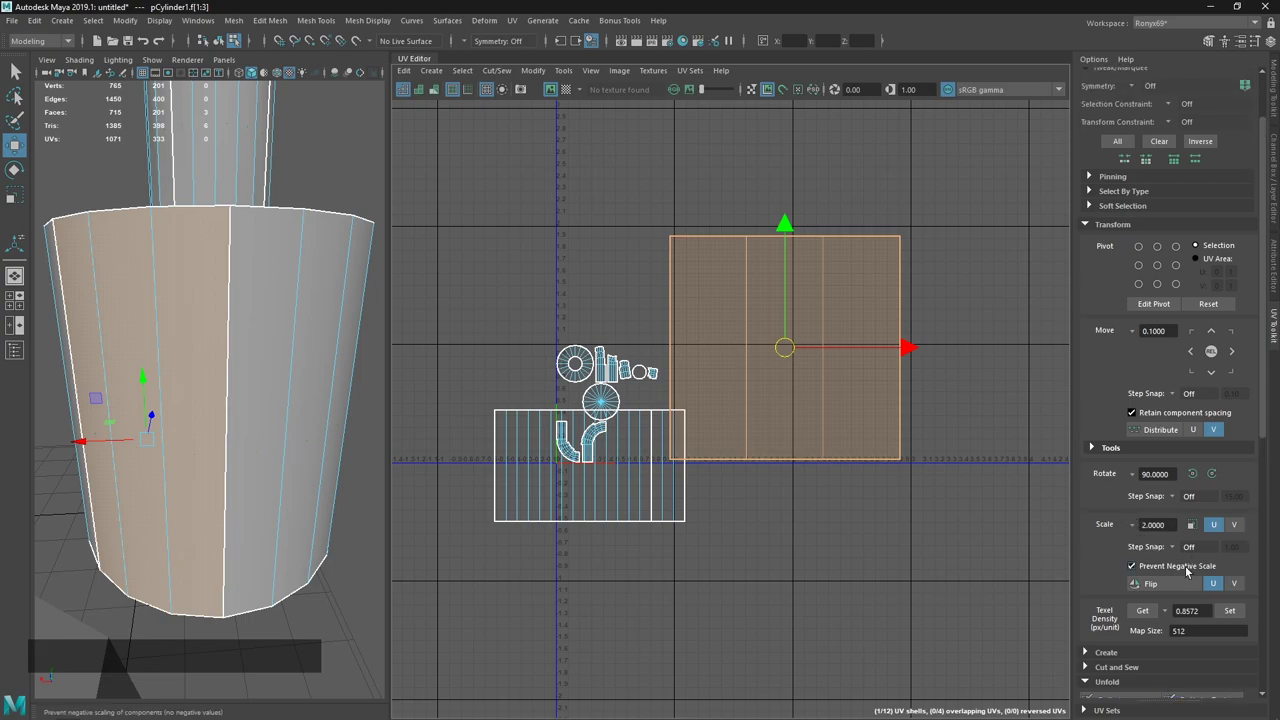
click(1187, 470)
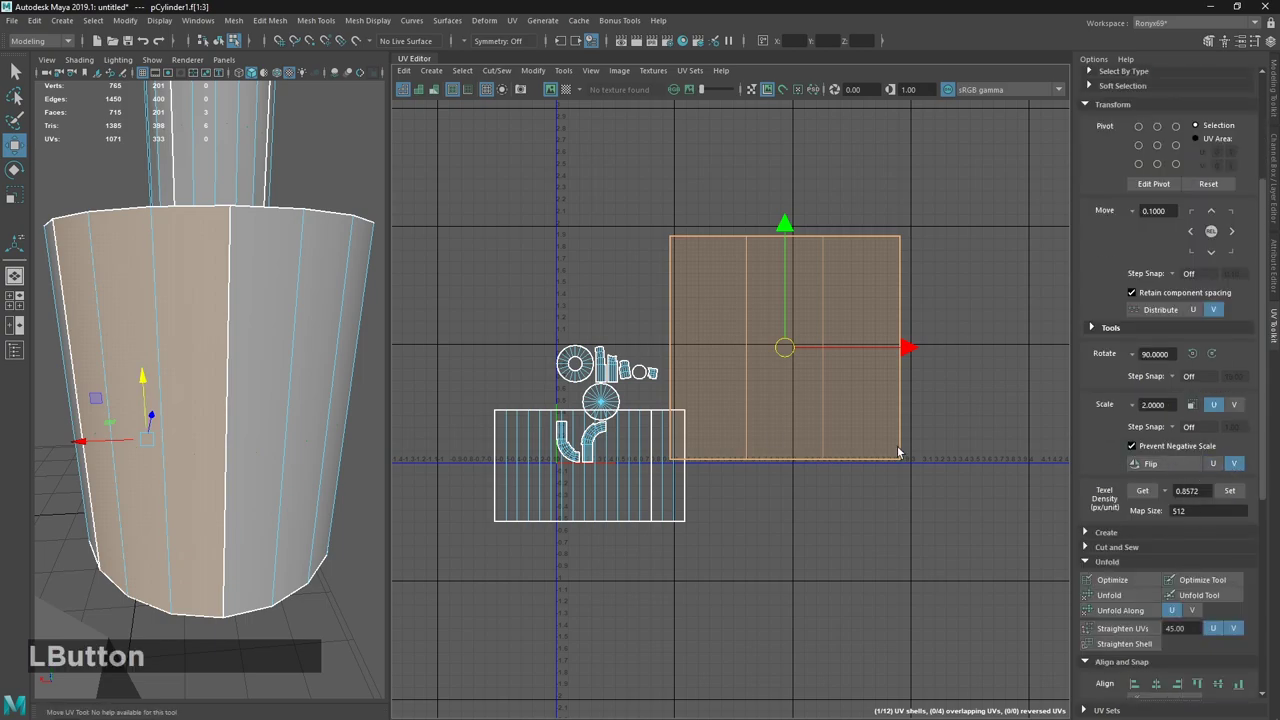
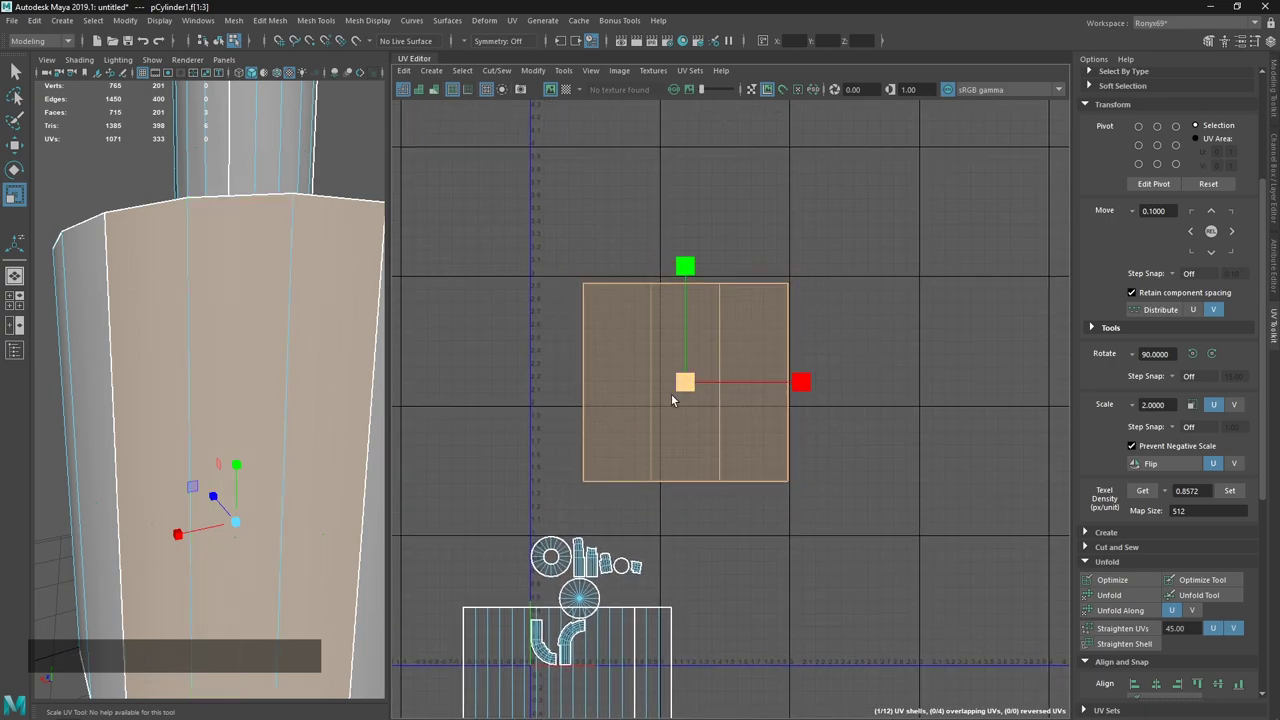
Nudge and scale the face shell down in fixed steps to a smaller near-square block.
key(w)
click(685, 385)
click(832, 474)
key(r)
click(785, 351)
key(w)
click(785, 347)
key(r)
click(768, 341)
click(763, 342)
click(759, 322)
click(745, 321)
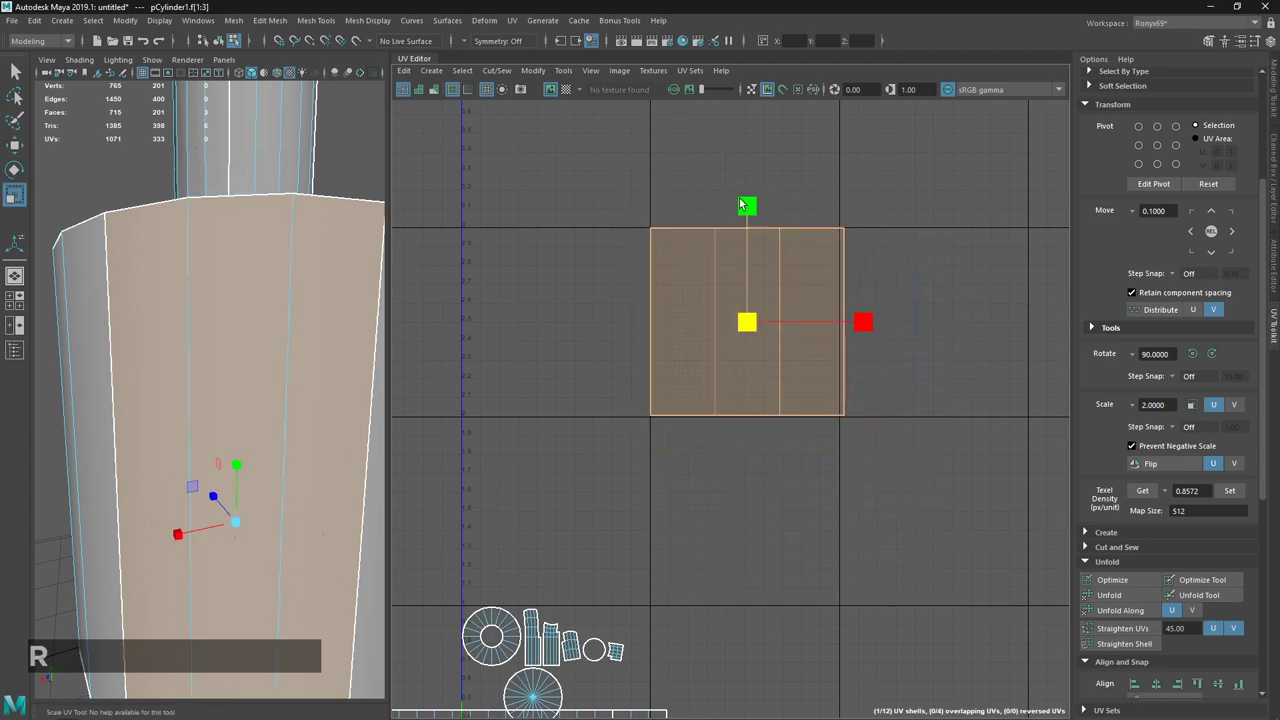
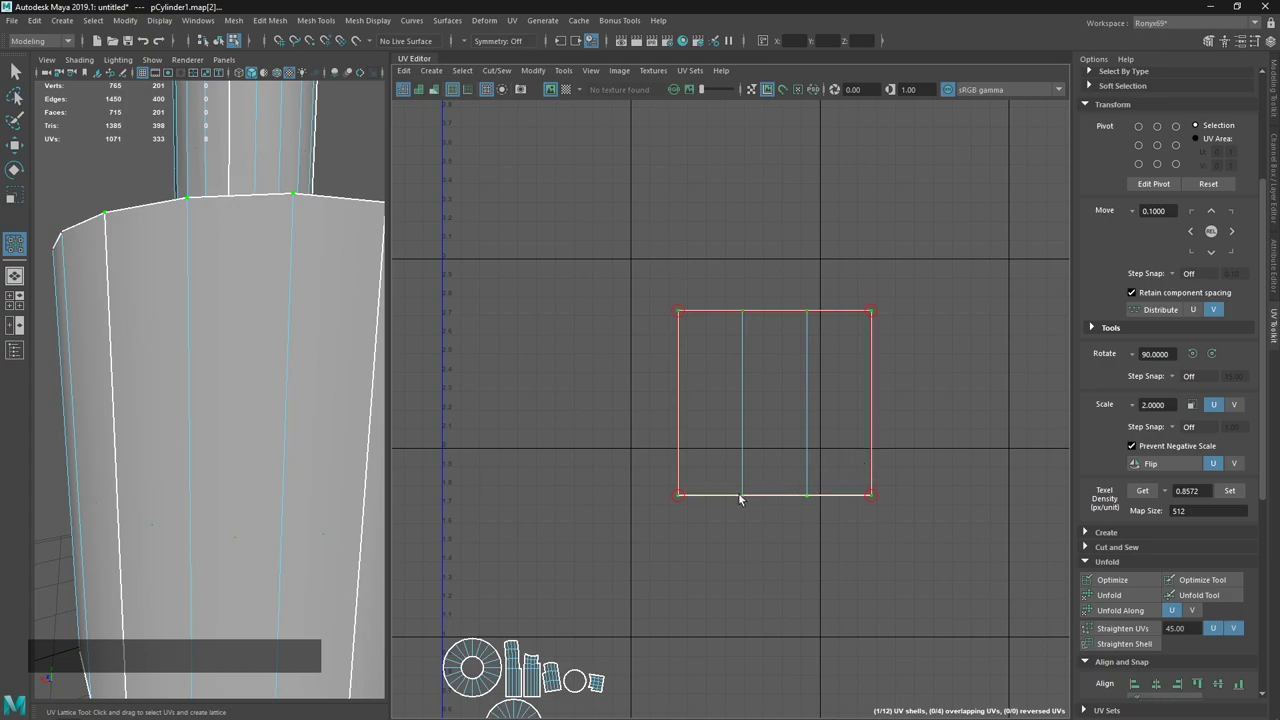
Drag the lattice's top edge upward so the square UV shell becomes taller.
click(774, 317)
click(778, 273)
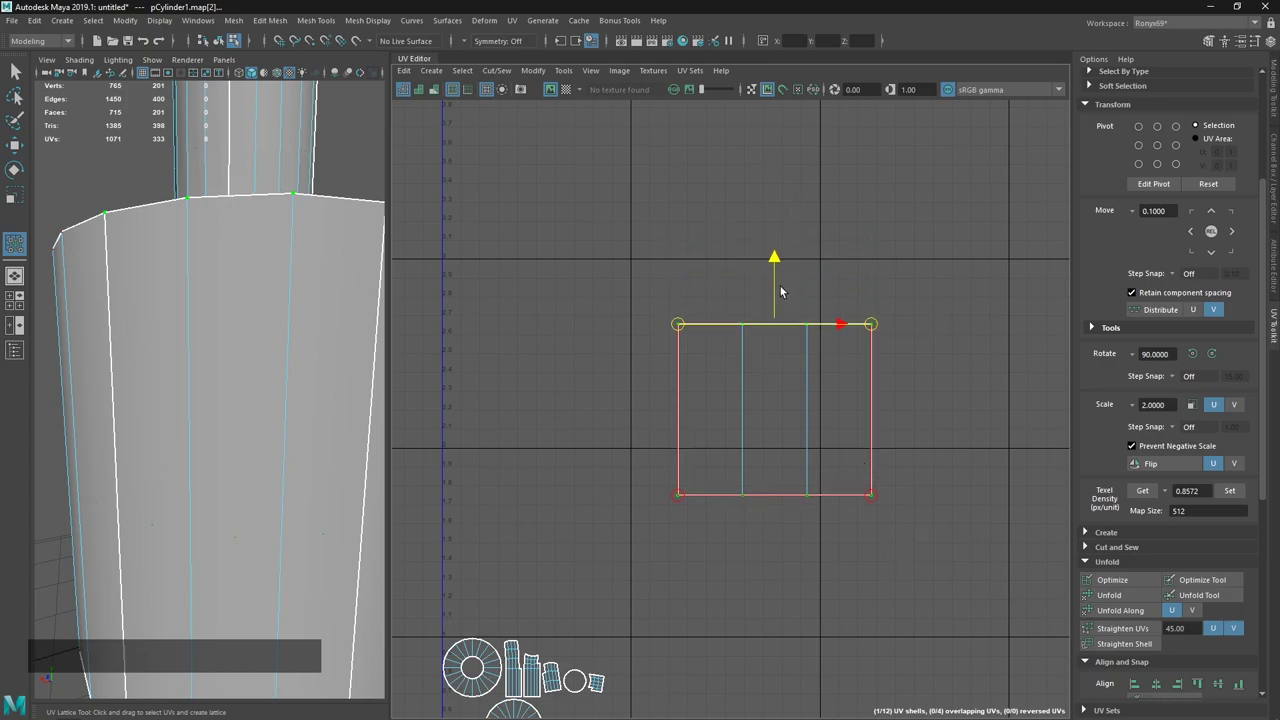
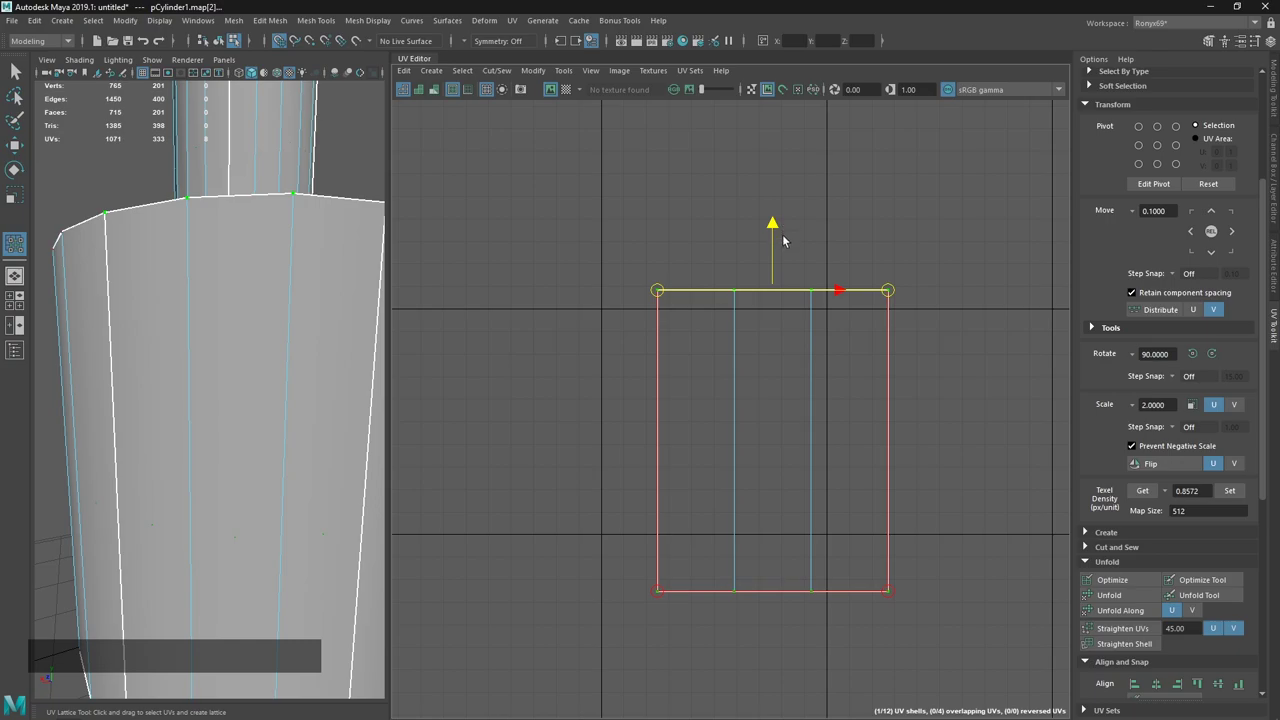
key(x)
click(770, 279)
click(777, 248)
click(730, 444)
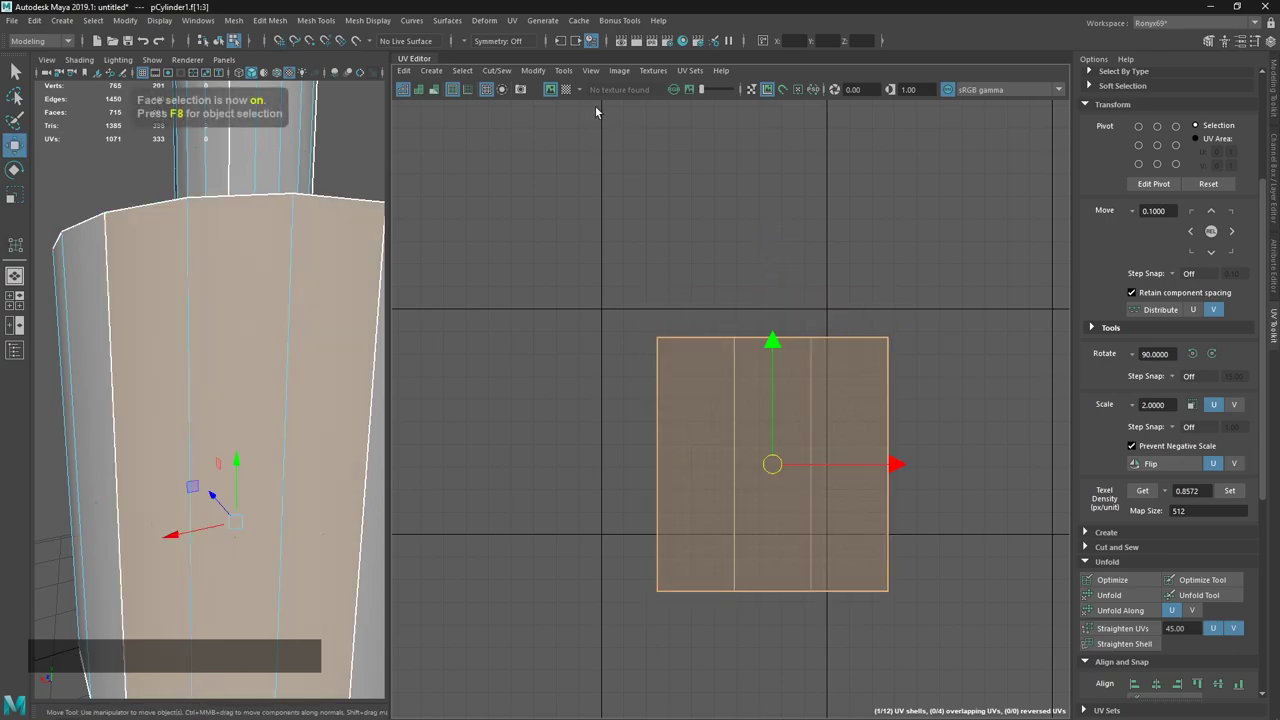
Pull the lattice's right edge inward to narrow the shell, then read its texel density with checker shown.
key(shift+t)
click(663, 446)
click(889, 487)
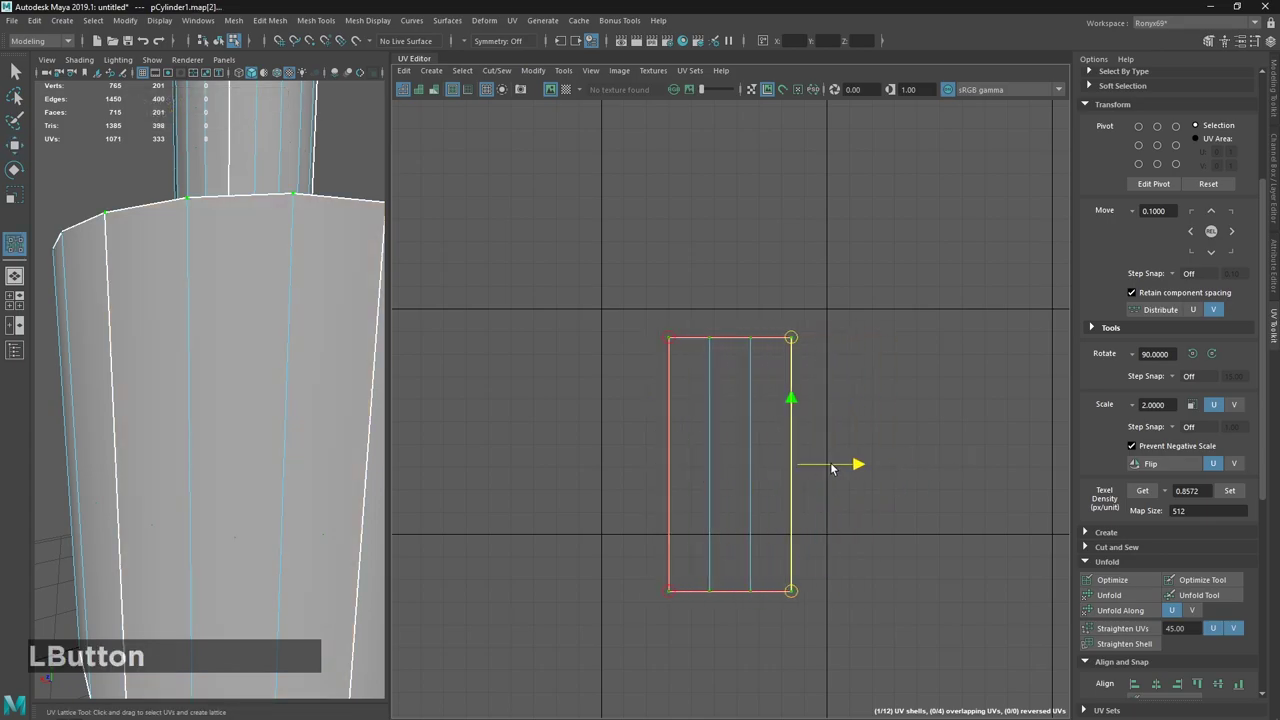
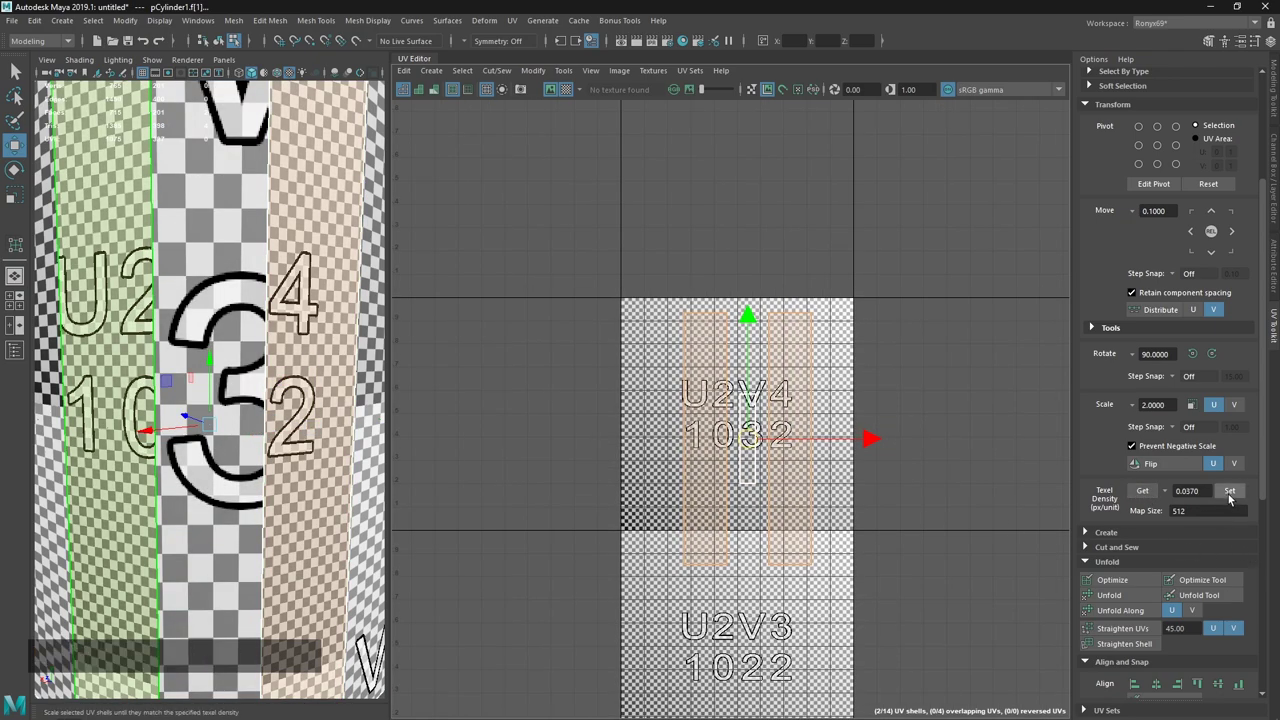
Set the stored 0.0370 texel density on the other pCylinder1 face strips so their checker scale matches.
click(1232, 496)
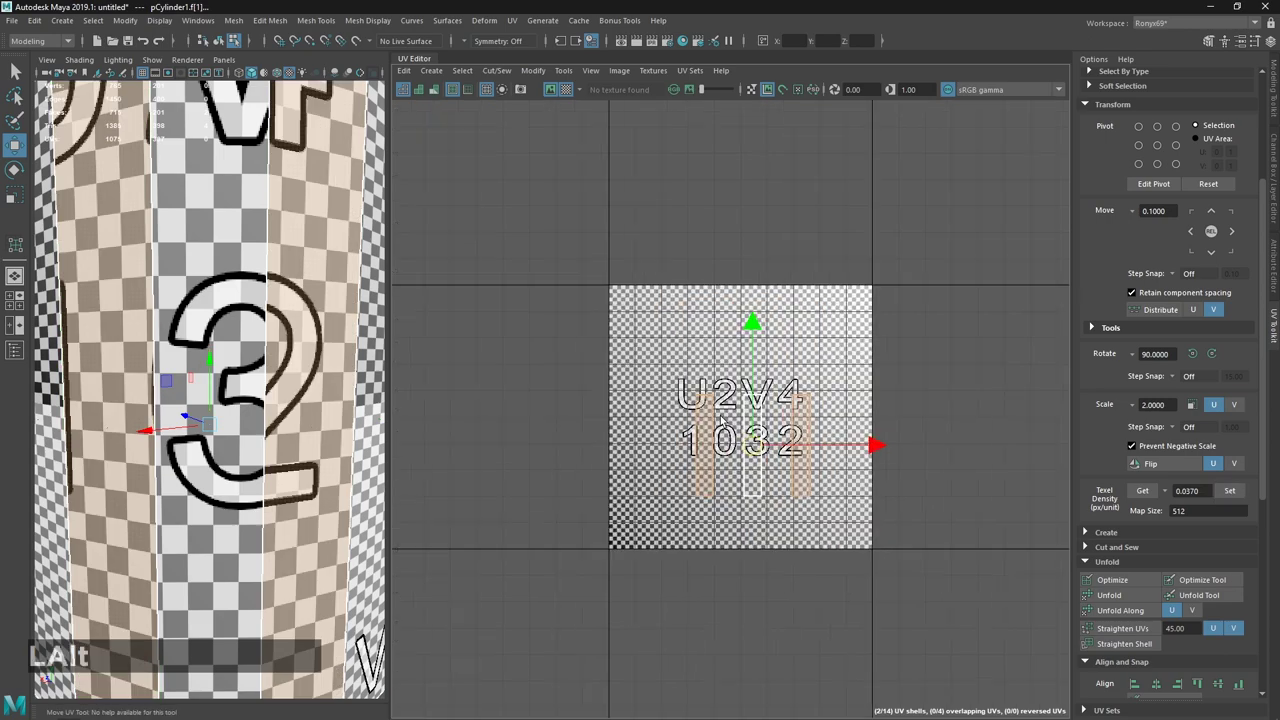
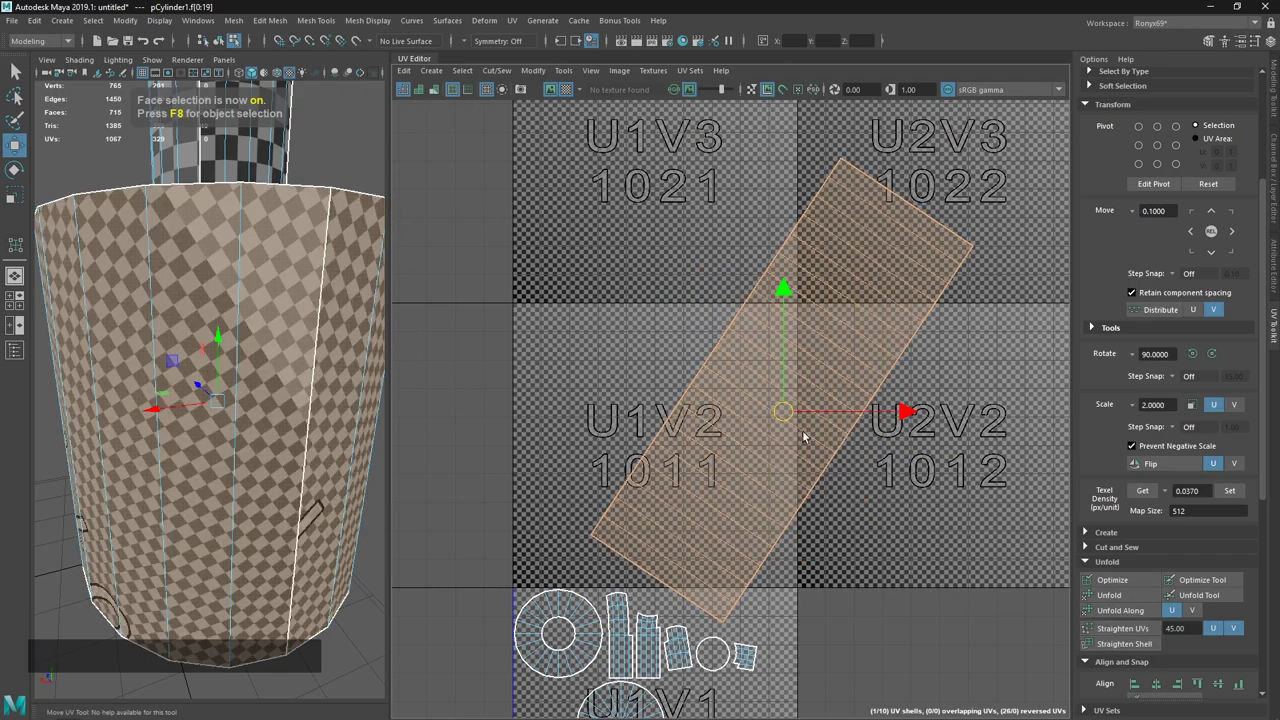
Select the wide cylinder's tilted side-strip shell and unfold it along V.
click(777, 407)
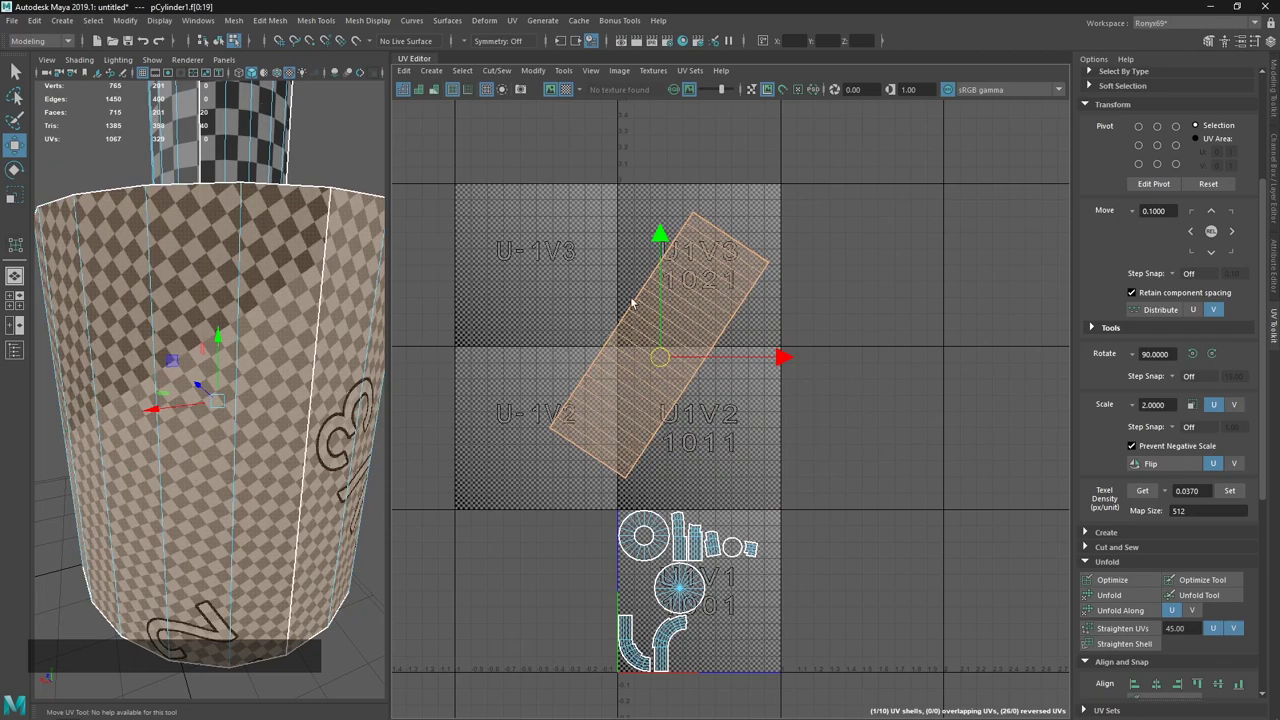
click(281, 407)
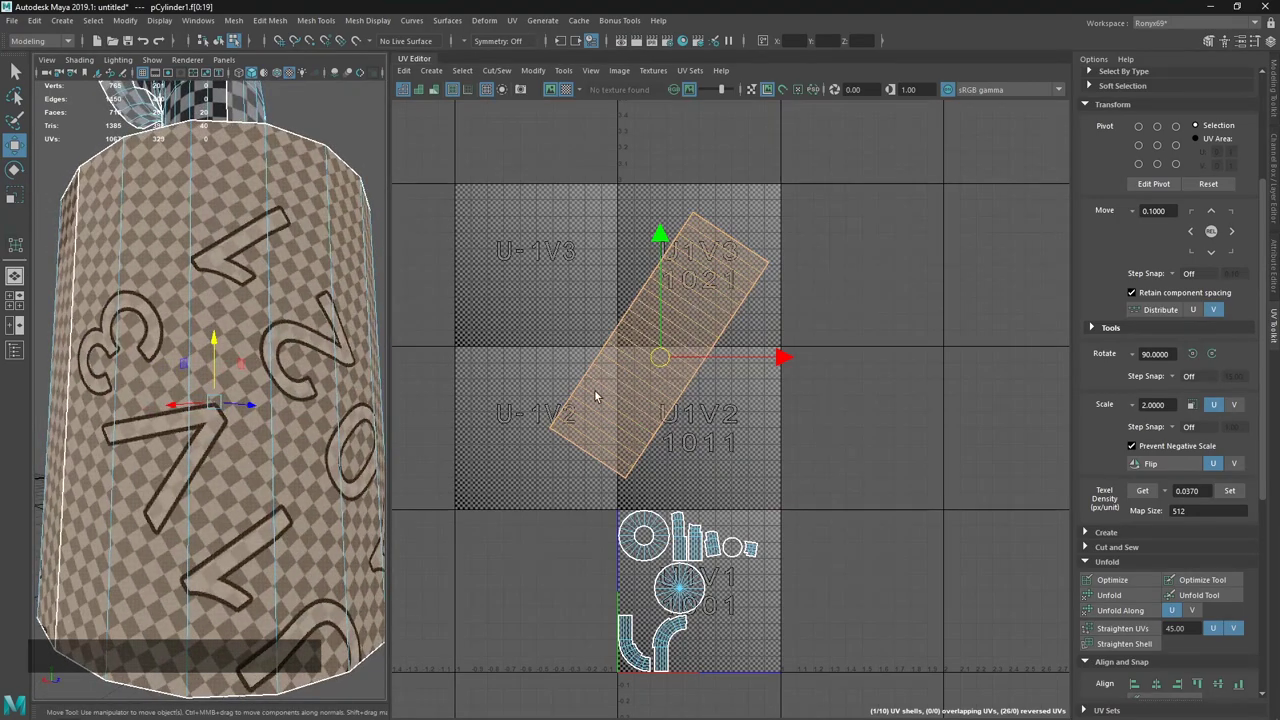
click(313, 430)
click(669, 359)
key(ctrl+z)
key(e)
click(734, 444)
key(w)
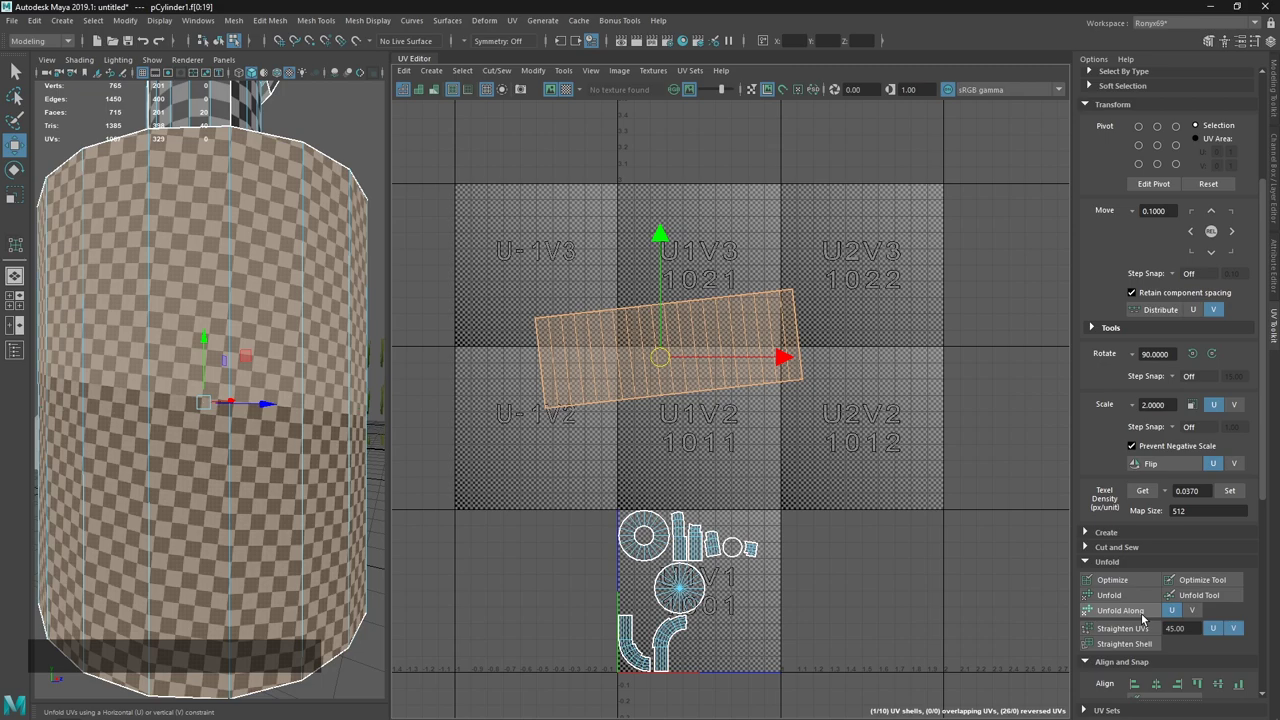
click(1147, 619)
click(1199, 617)
click(1127, 616)
Rotate the 20-face base strip until it lies as a straight, level horizontal rectangle.
key(w)
click(762, 429)
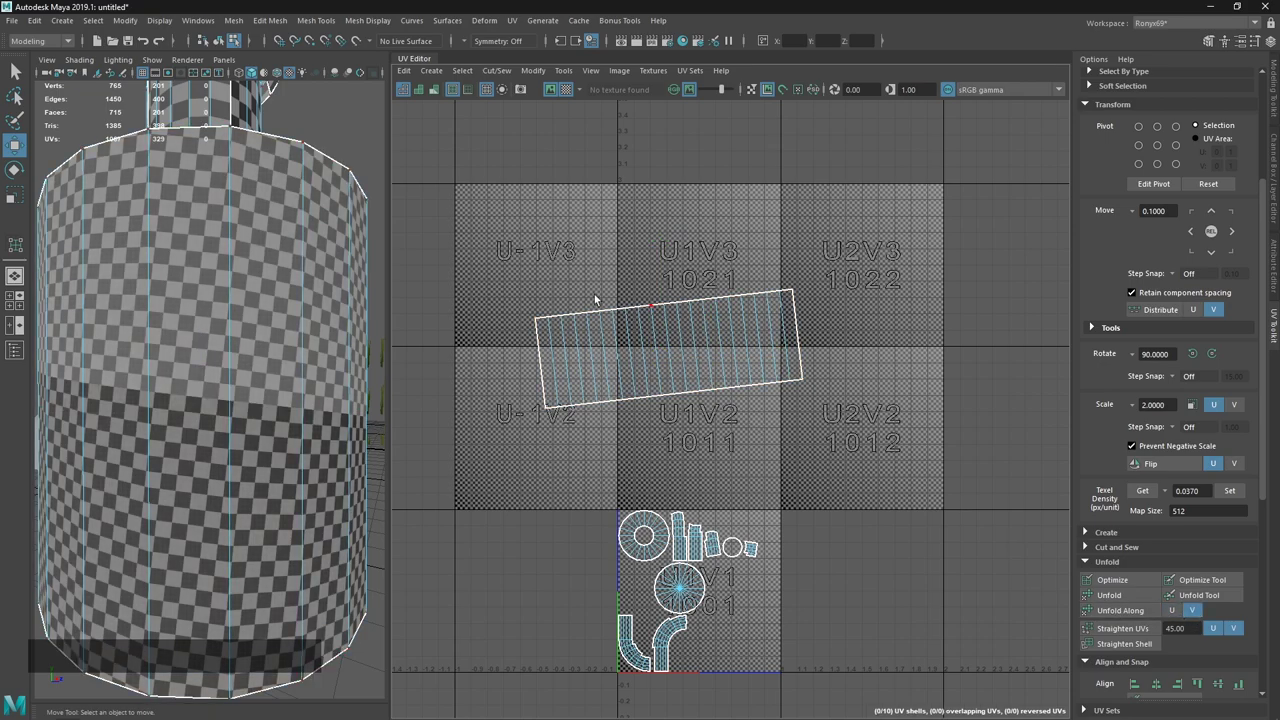
click(506, 256)
click(777, 309)
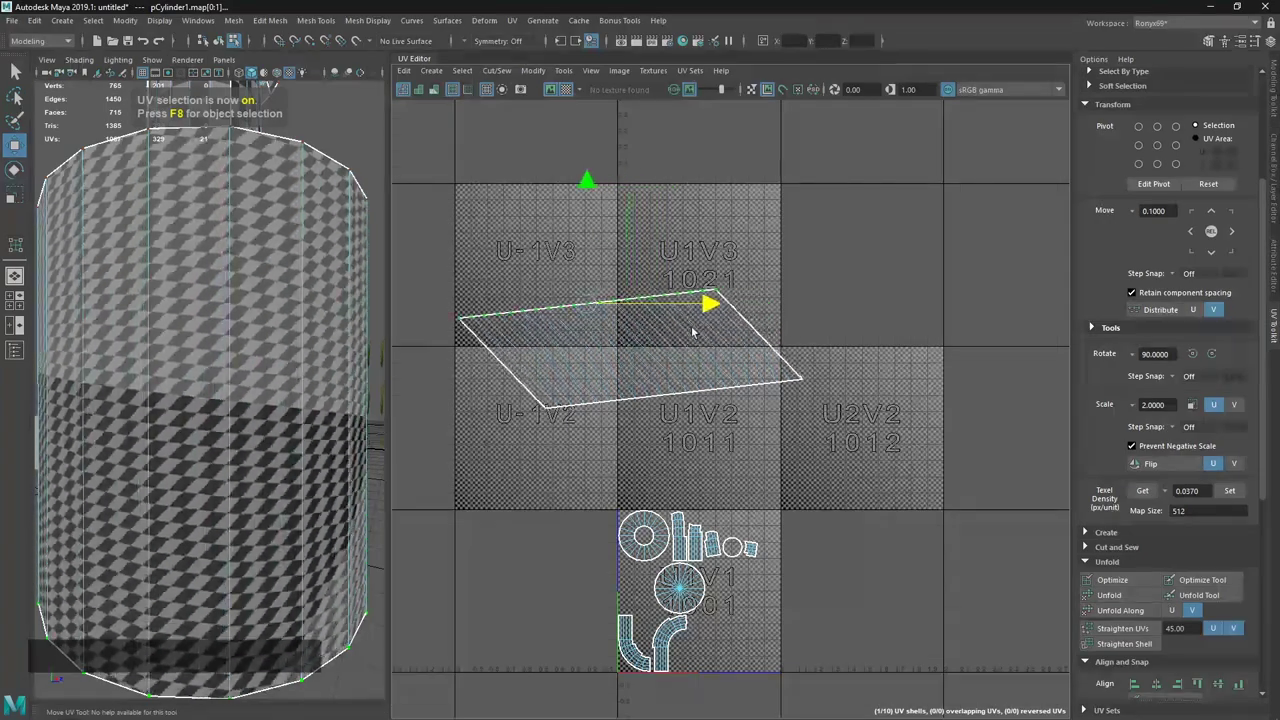
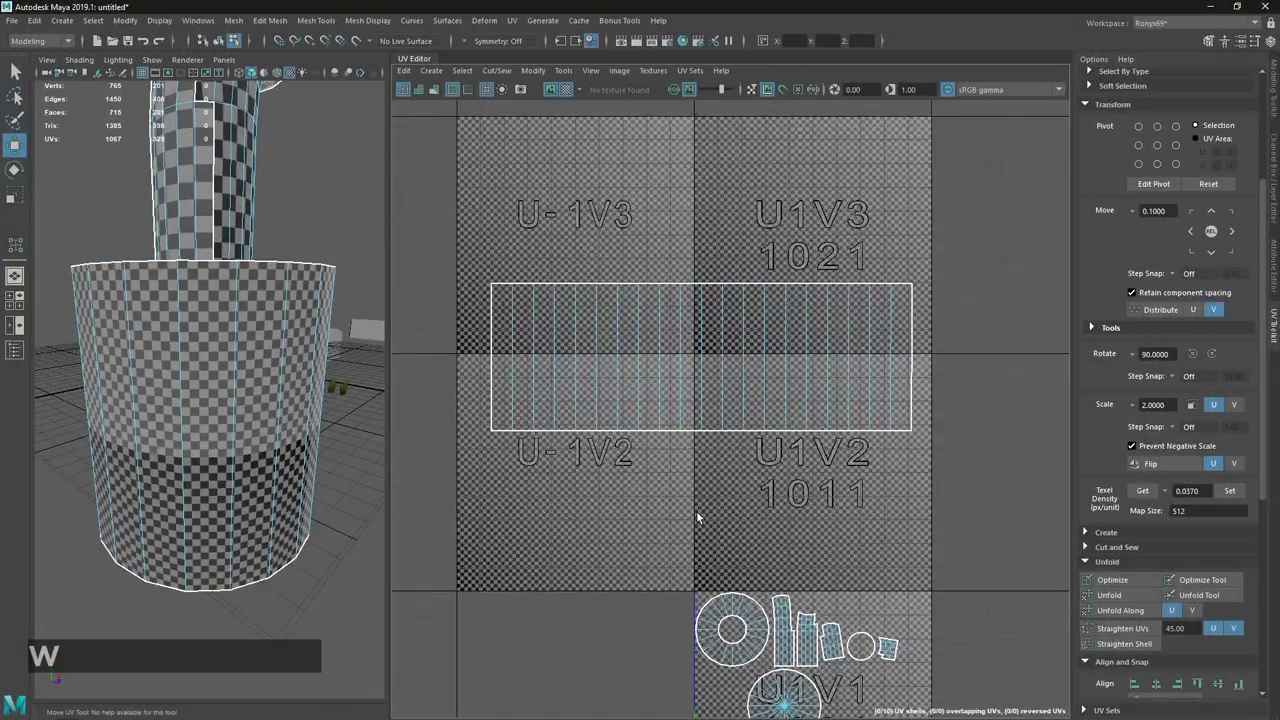
middle_click(674, 268)
click(581, 287)
click(810, 321)
click(555, 293)
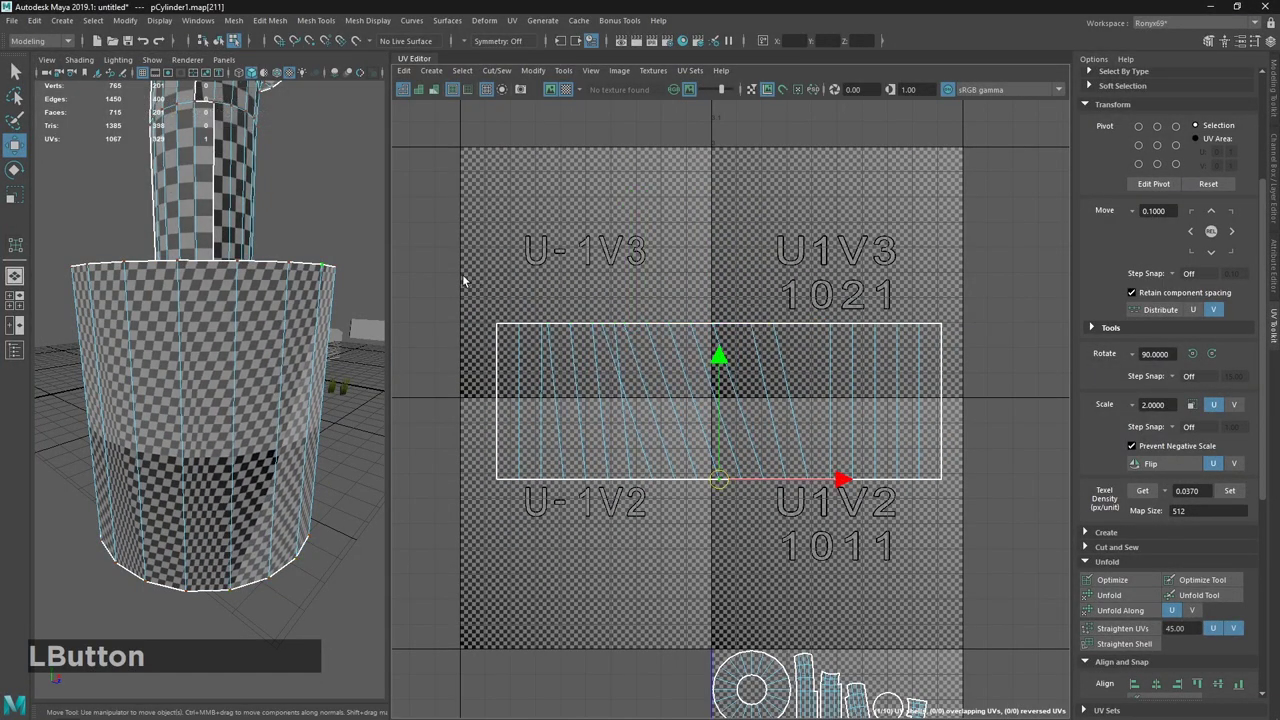
click(260, 394)
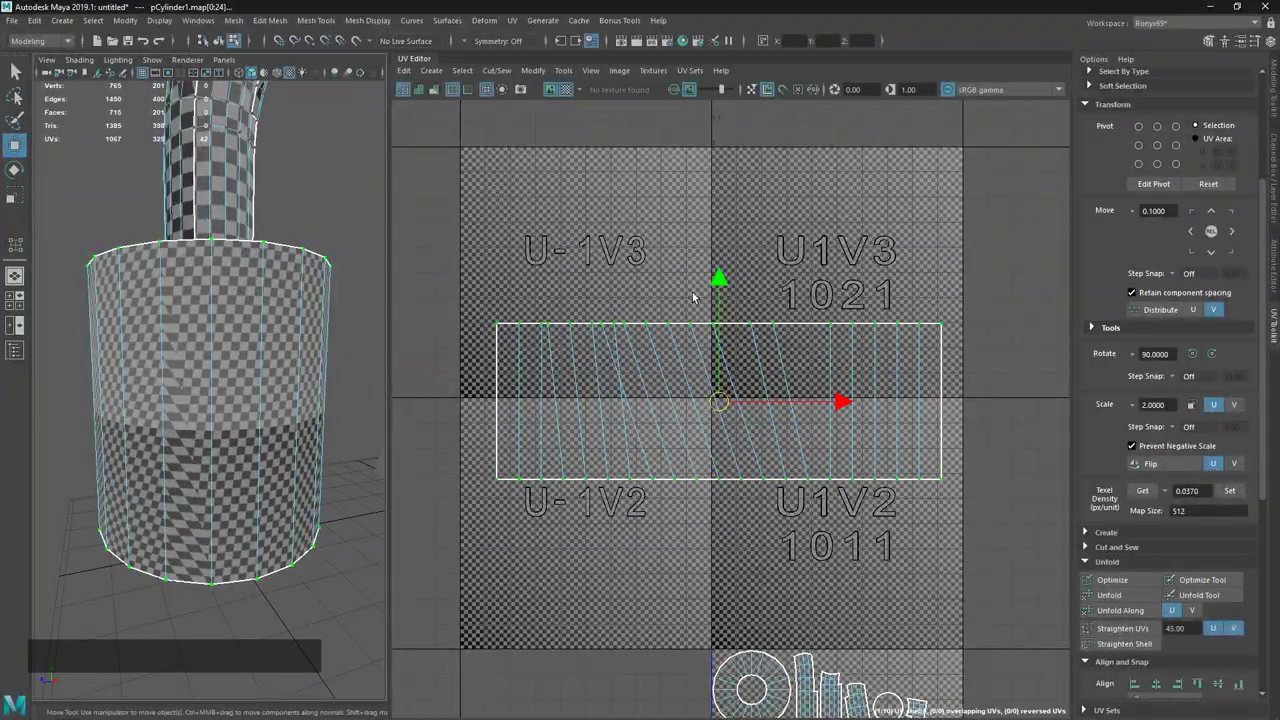
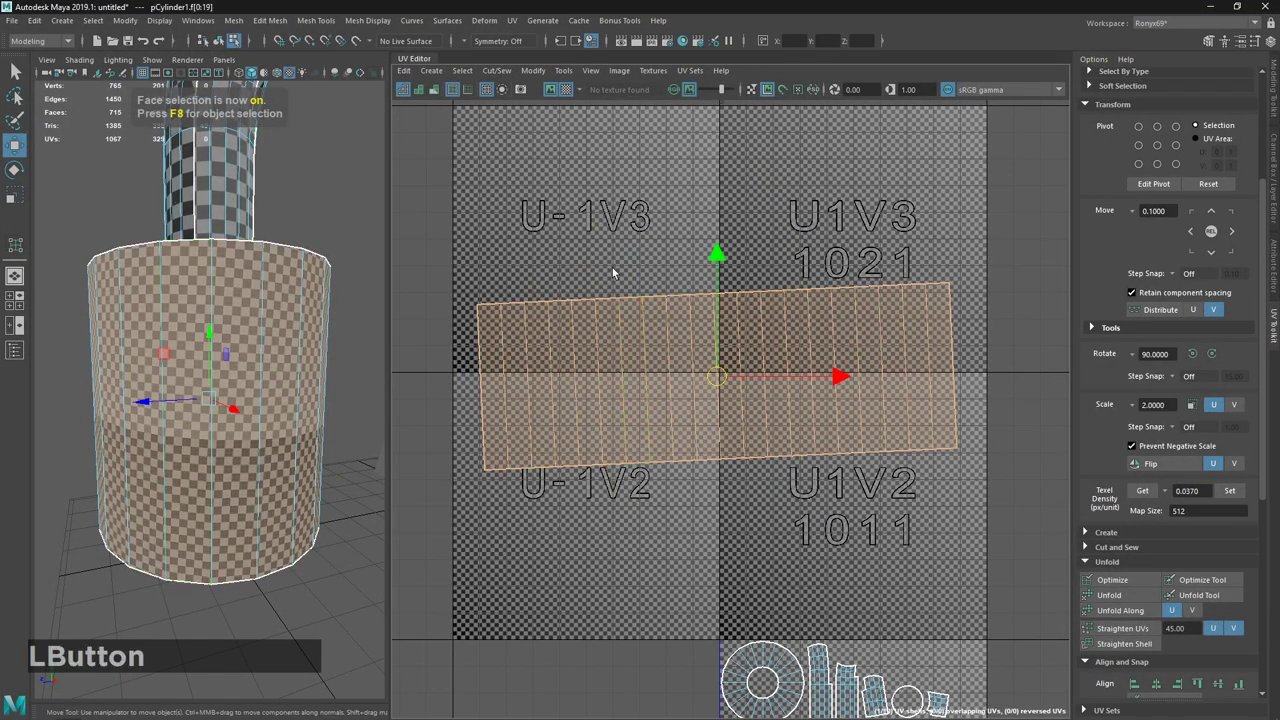
click(1132, 636)
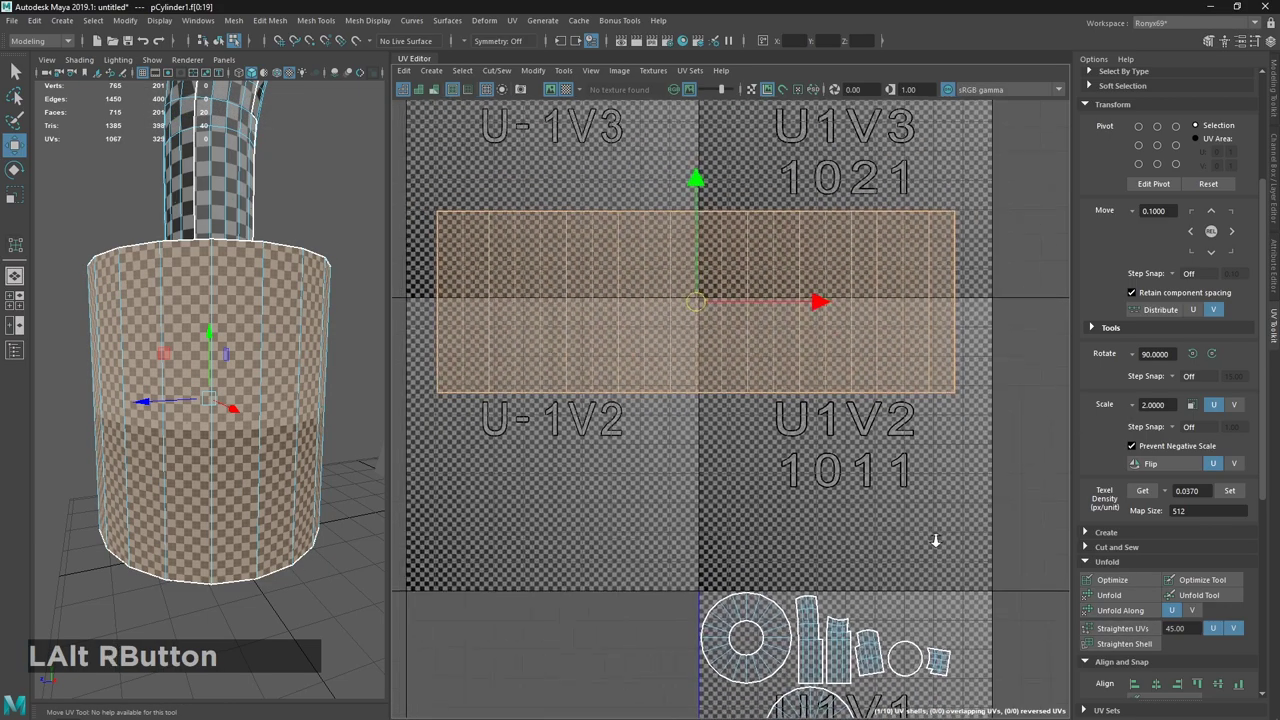
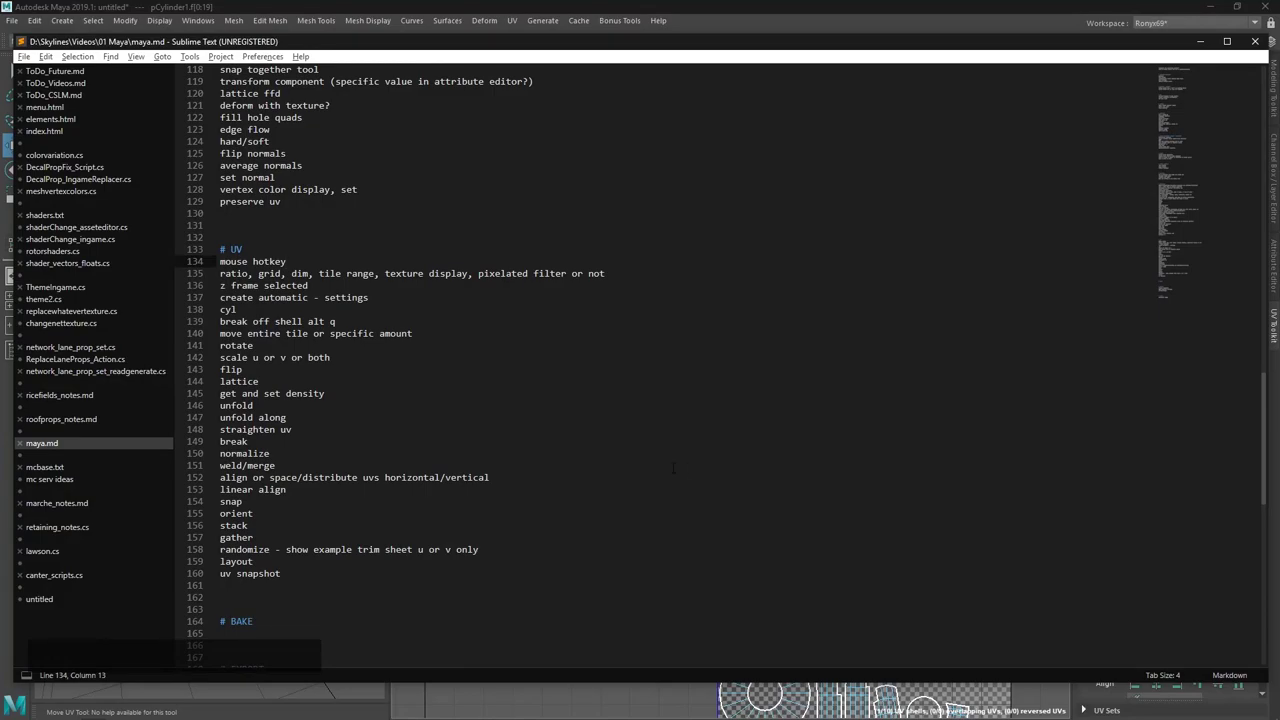
Back in Maya, select a vertical face column, create a UV shell from it via Cut/Sew, then undo.
key(alt+Tab)
click(601, 471)
click(721, 413)
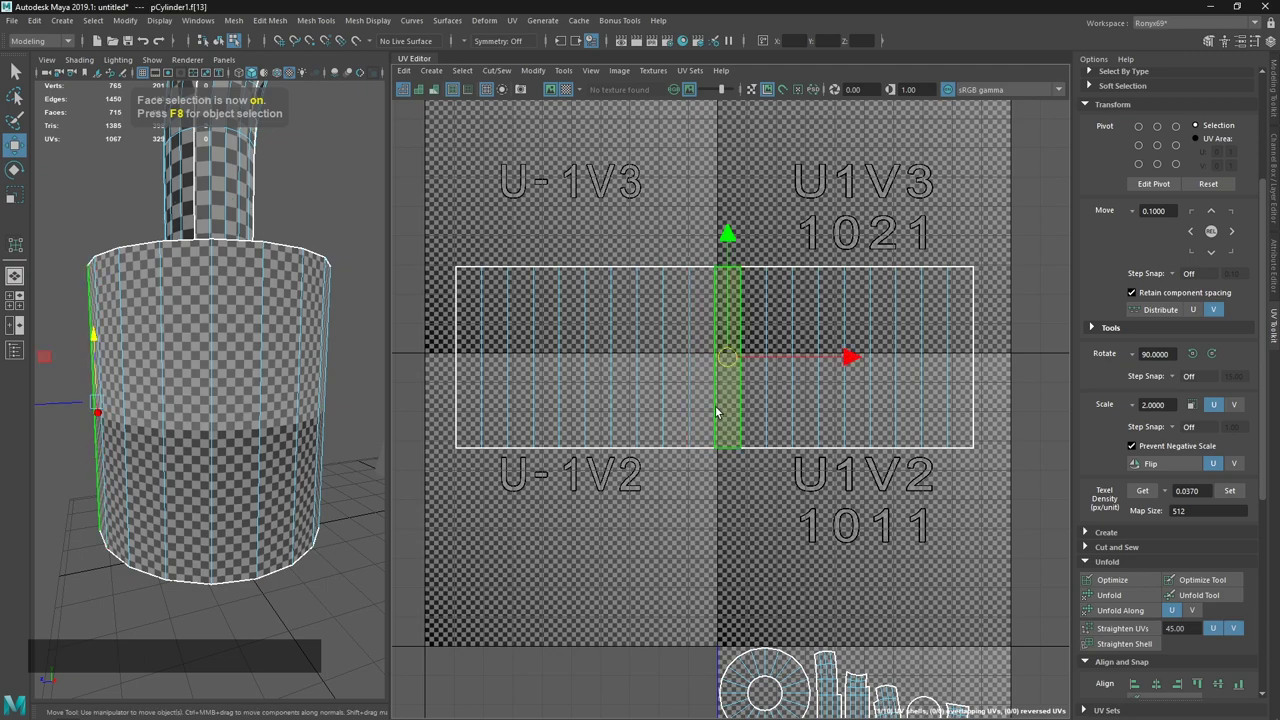
click(442, 73)
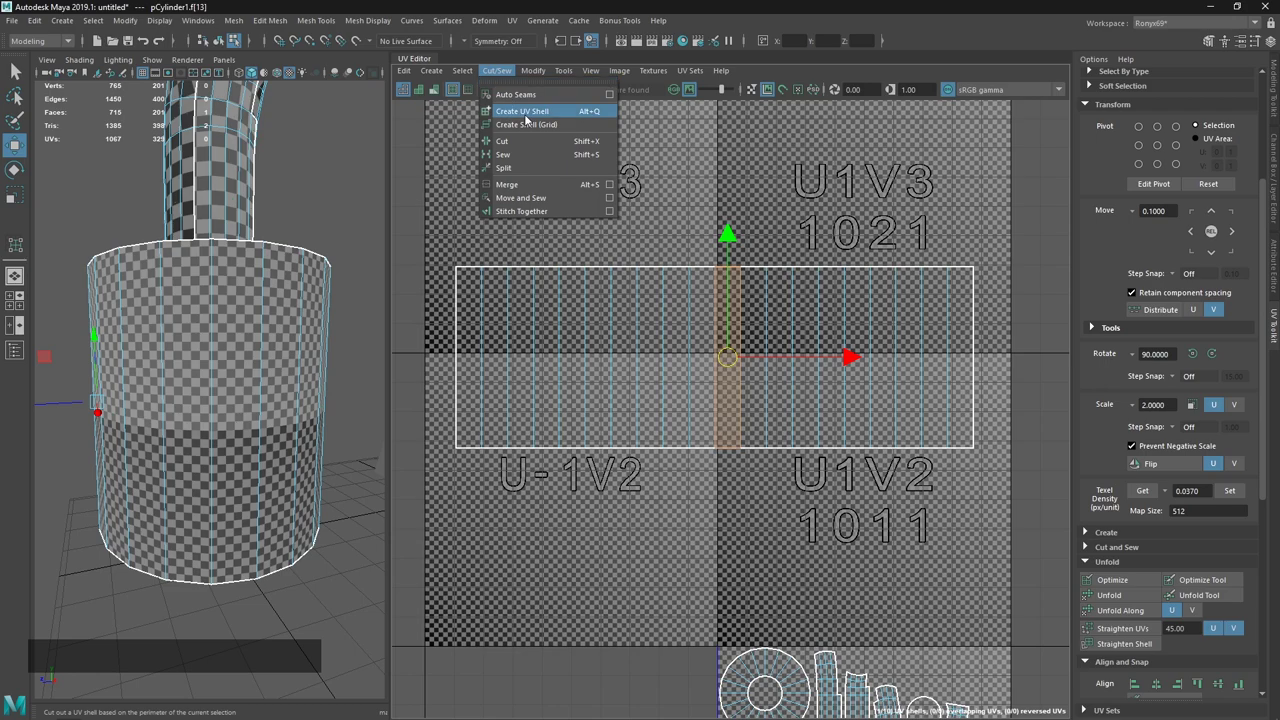
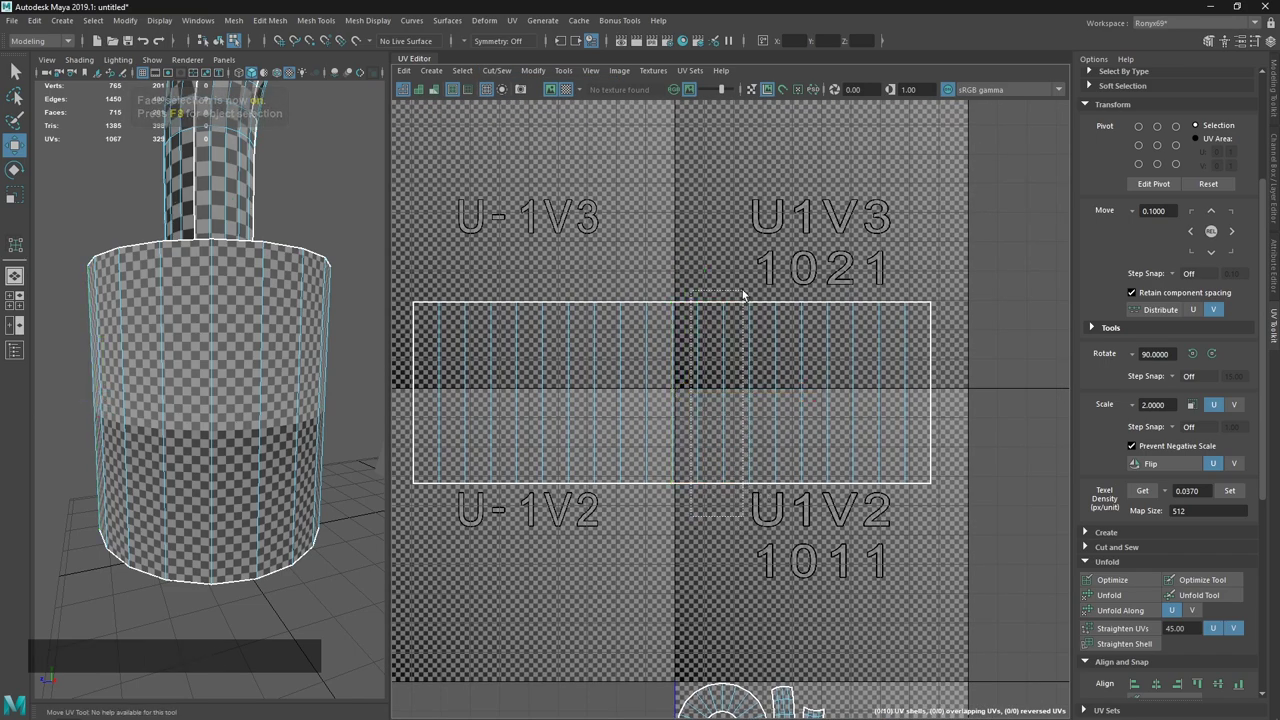
key(ctrl+b)
click(744, 542)
key(3)
click(725, 463)
key(ctrl+z)
click(690, 404)
key(ctrl+z)
key(ctrl+z)
Review the Cut/Sew commands and look up the hotkey shared by Split UV and Detach in the Hotkey Editor.
click(484, 83)
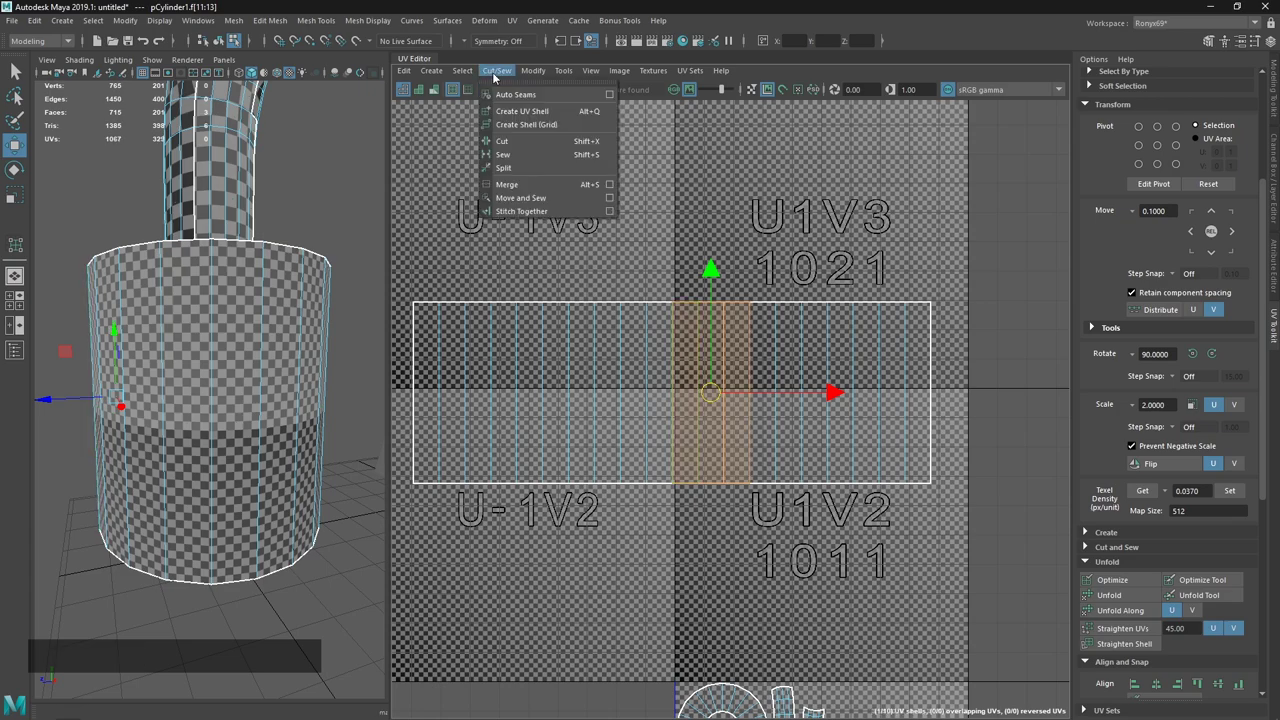
click(497, 79)
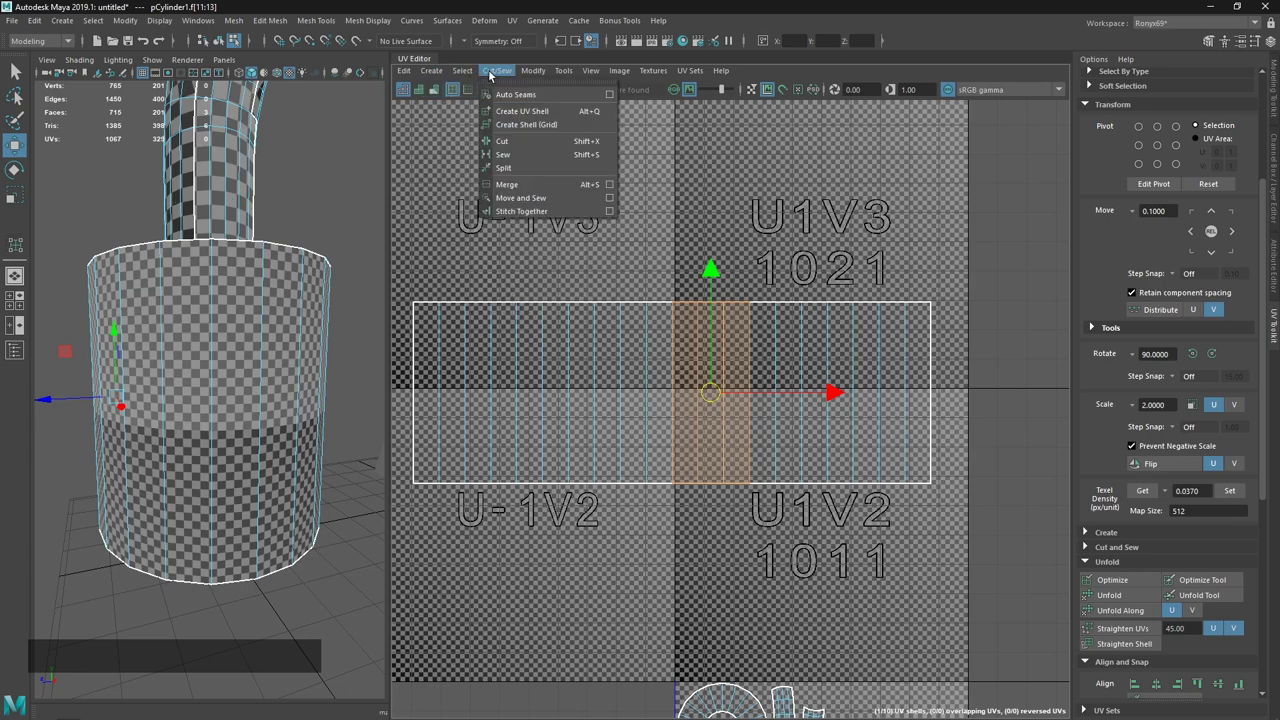
click(495, 76)
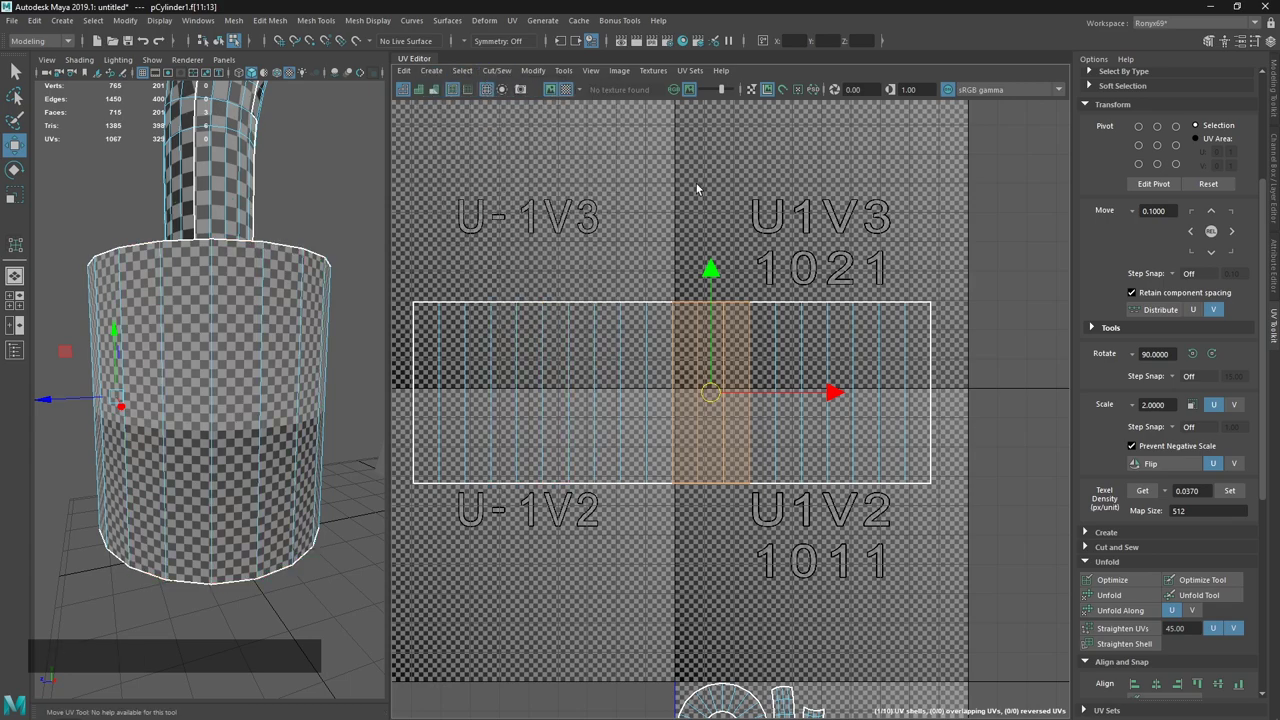
key(Home)
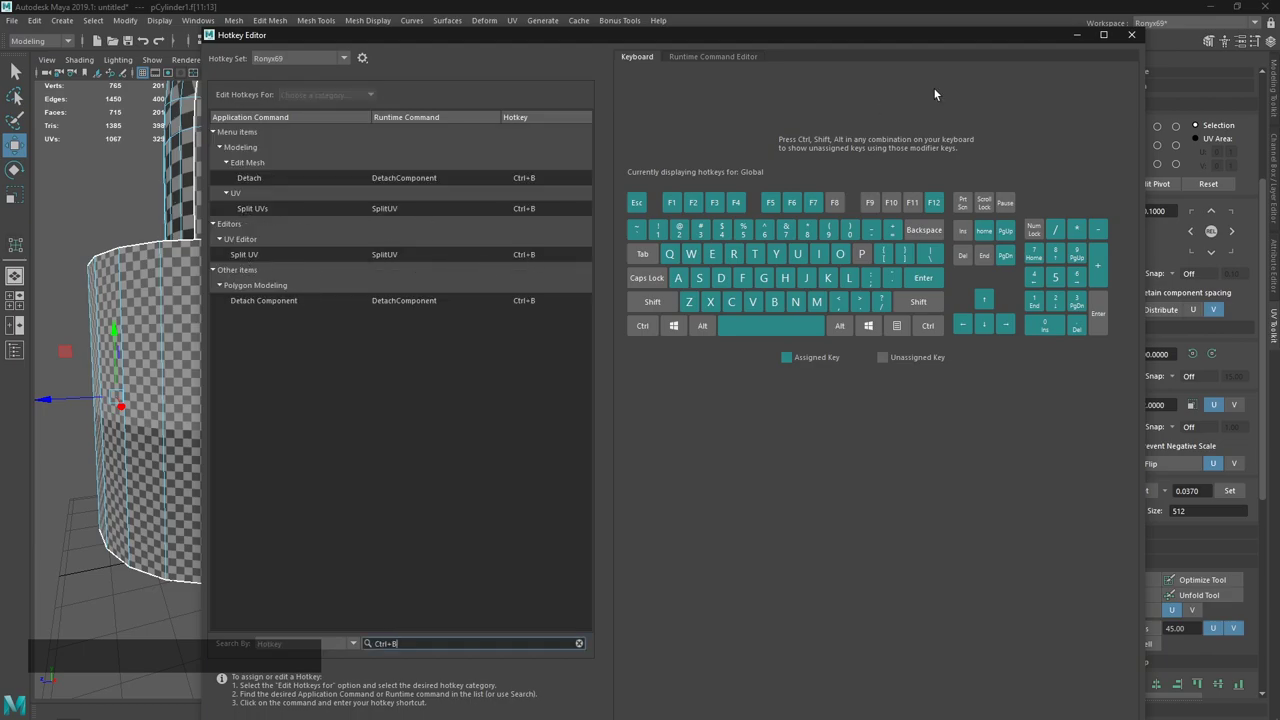
click(1140, 44)
key(`)
click(658, 271)
click(676, 287)
click(576, 77)
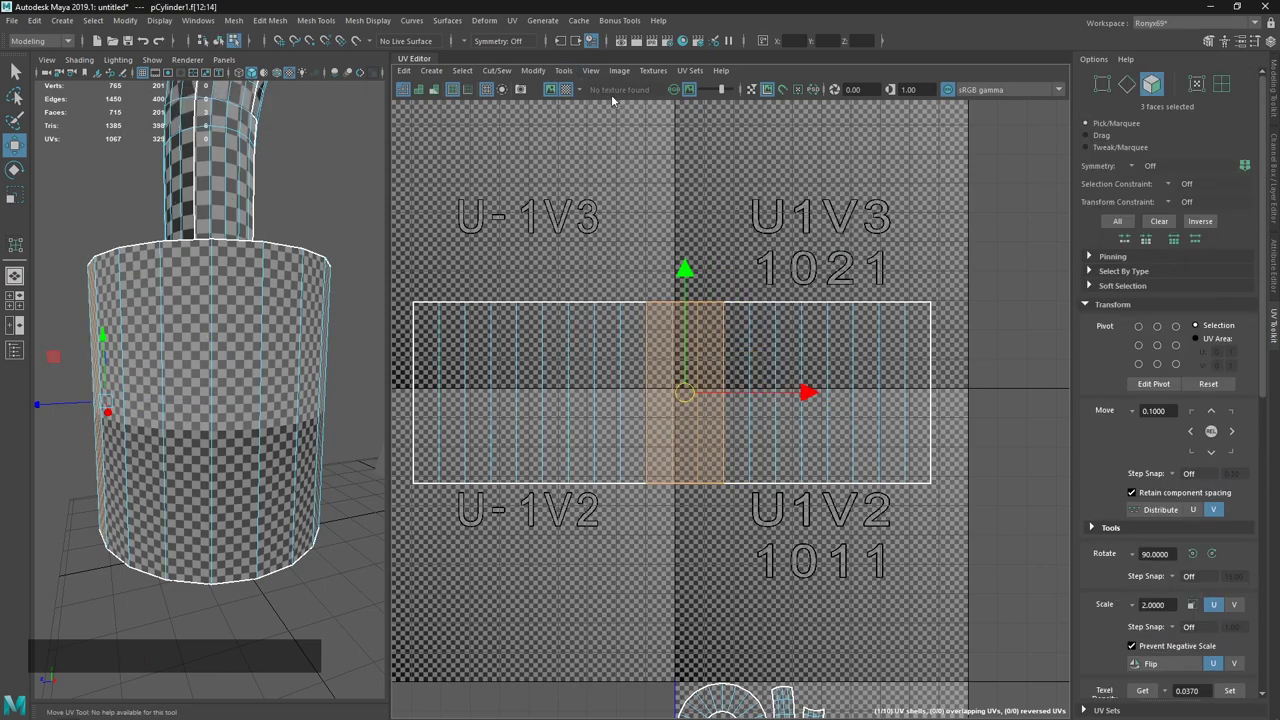
click(571, 80)
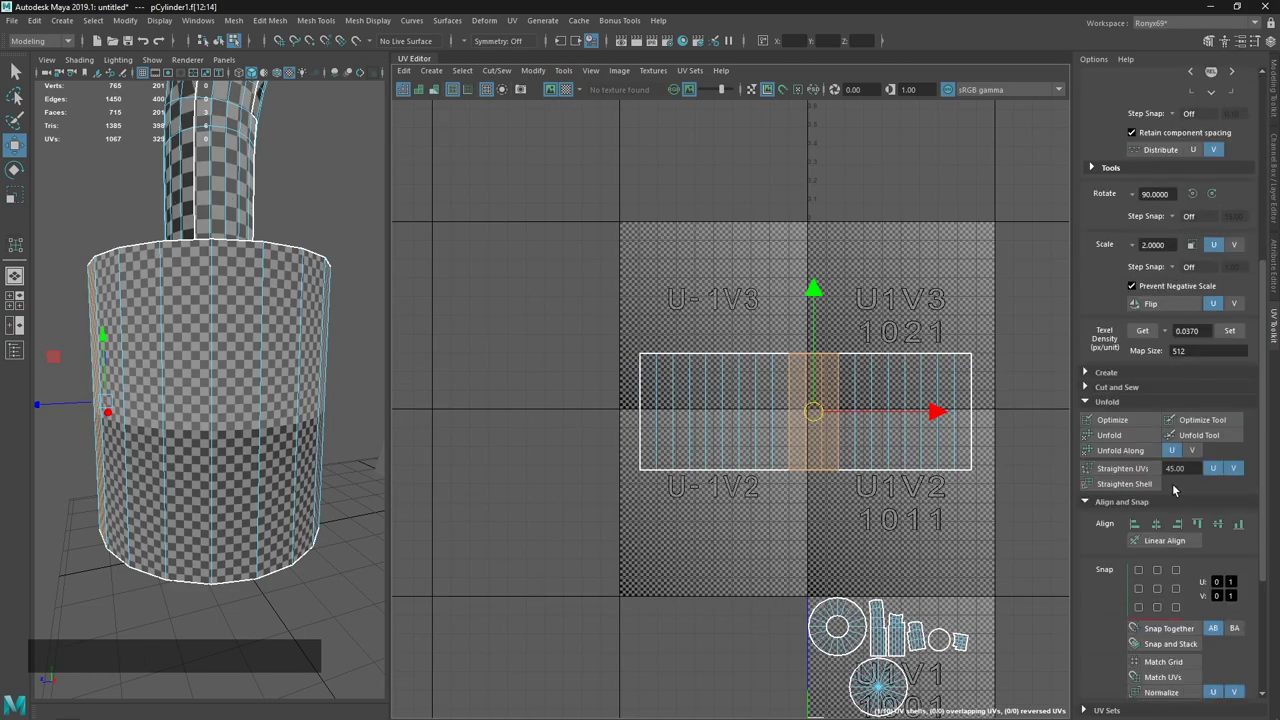
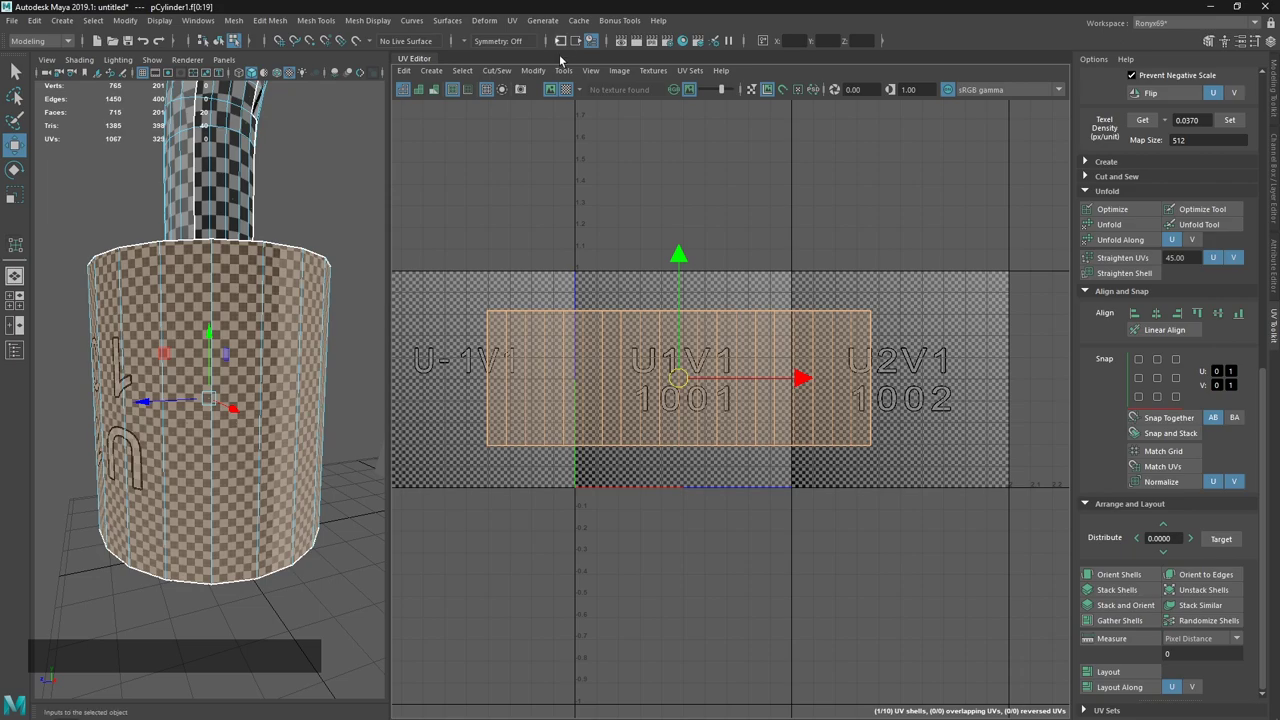
List the UV Modify commands with the base strip shell spanning tiles 1001 and 1002.
click(571, 82)
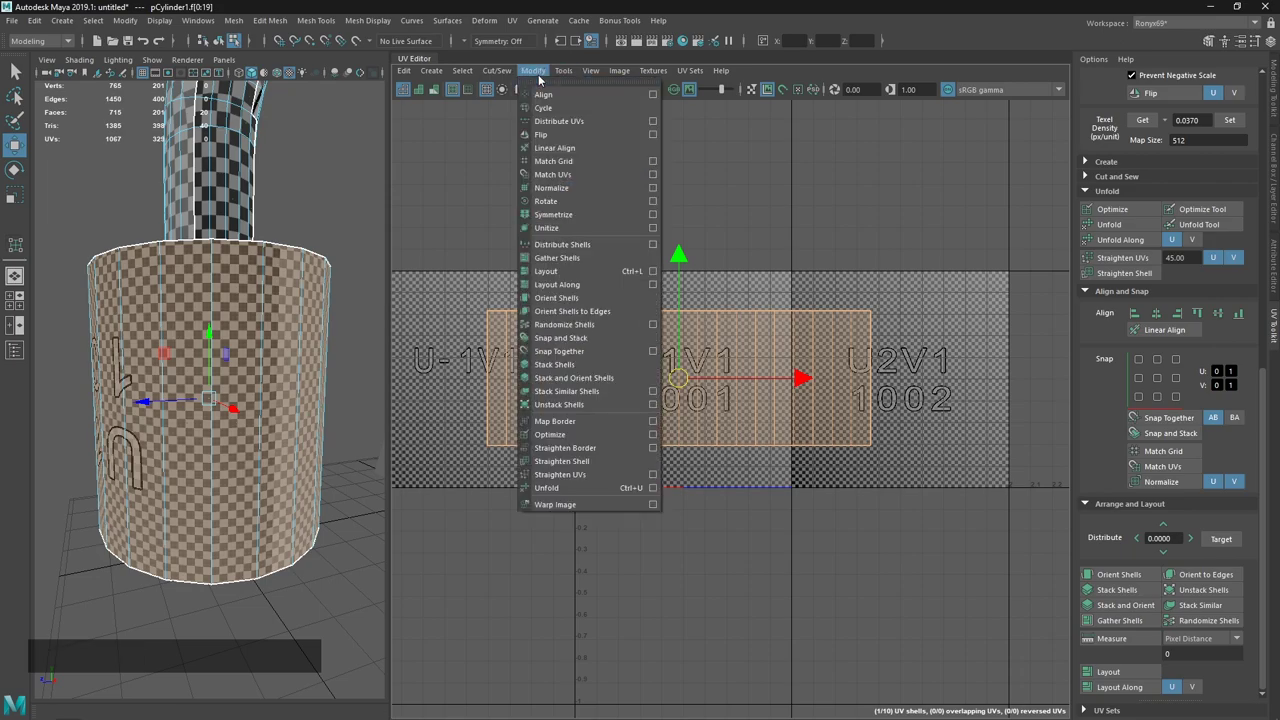
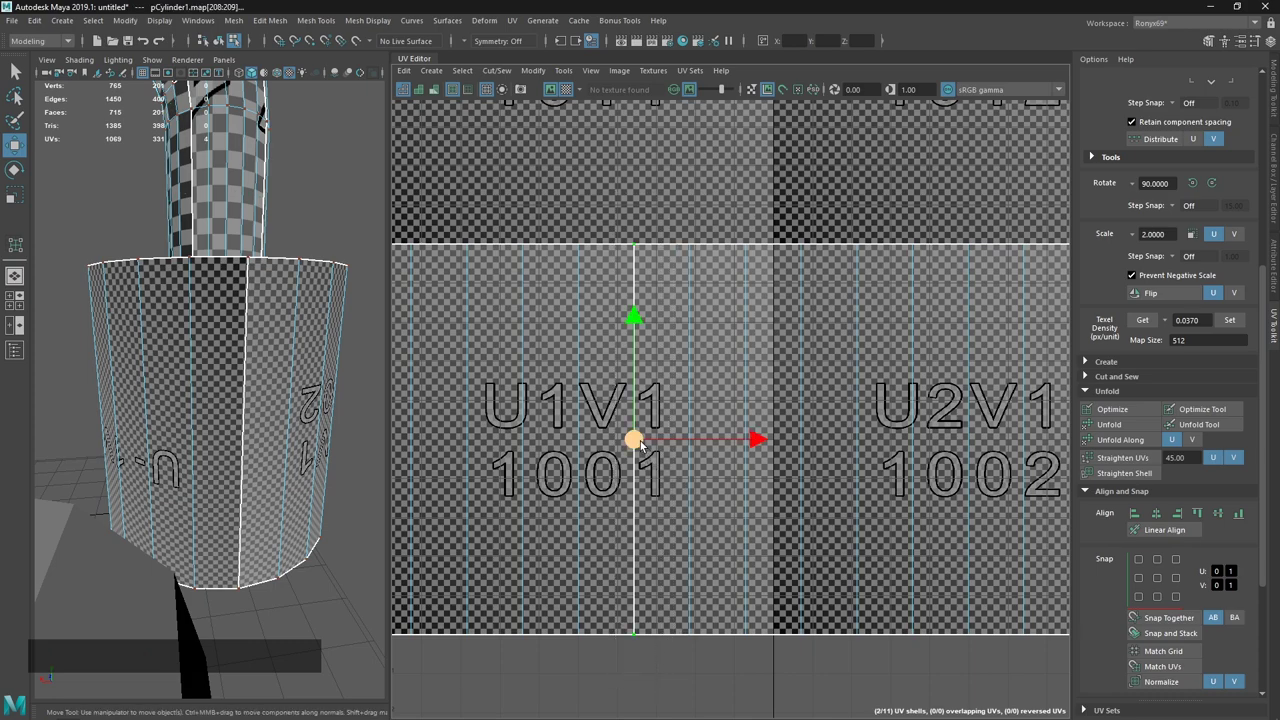
Merge the overlapping seam UVs of the base strip using the Merge UVs settings.
click(470, 74)
click(537, 189)
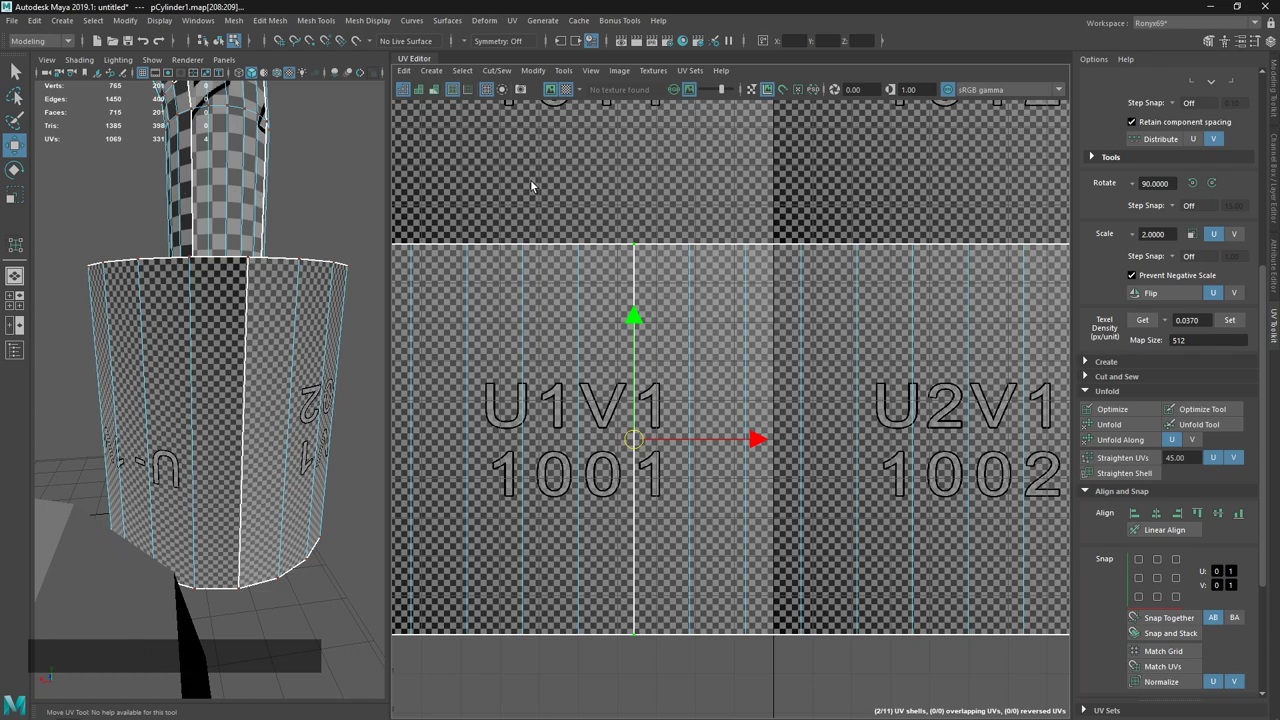
click(602, 206)
key(ctrl+z)
click(487, 77)
click(614, 186)
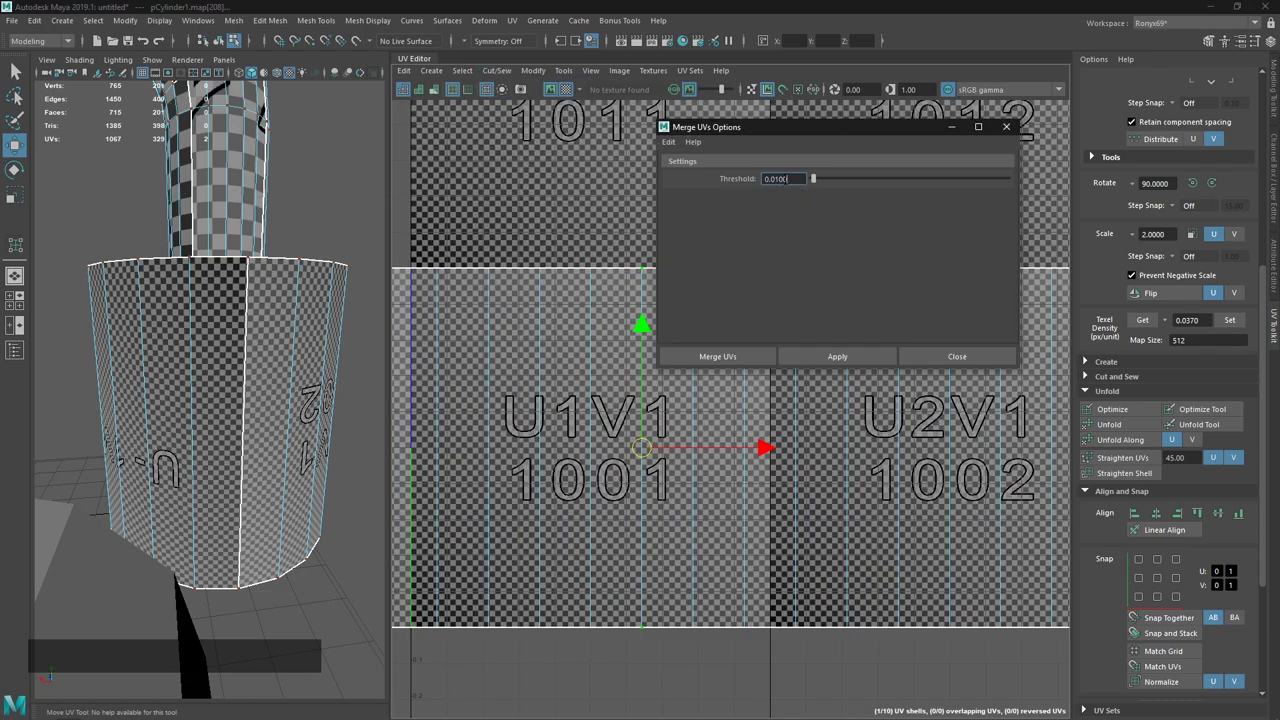
click(972, 365)
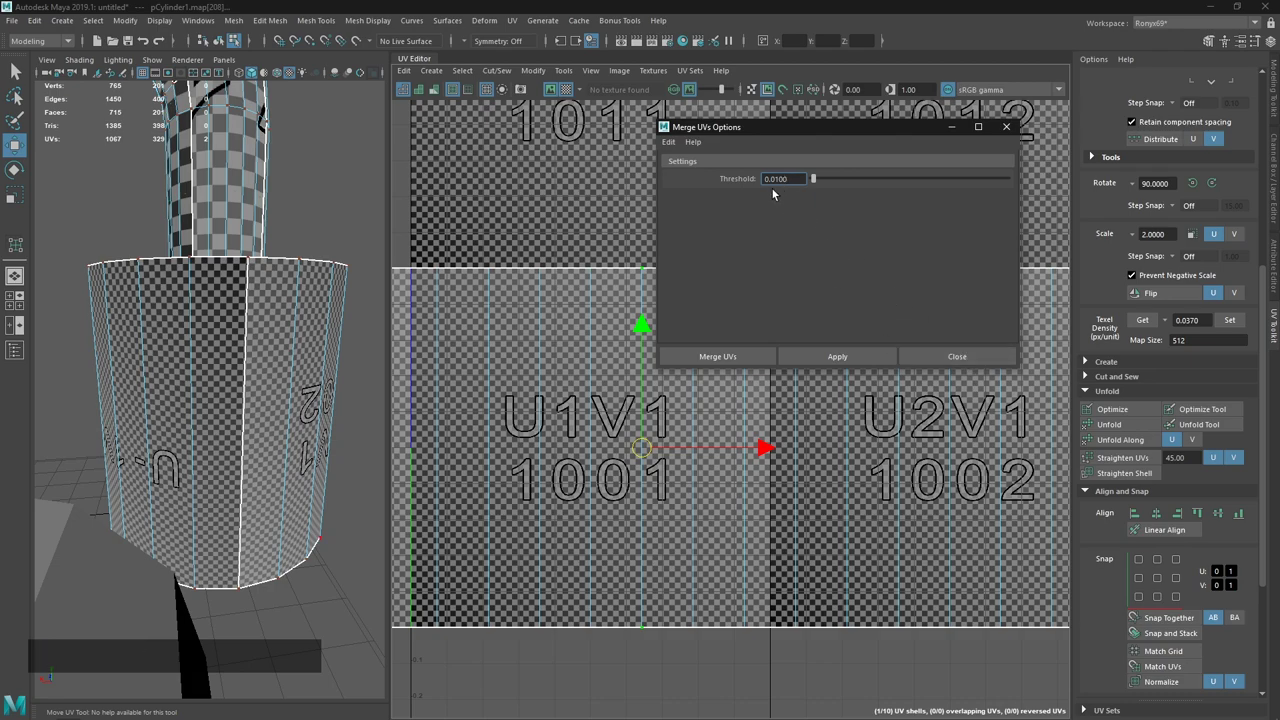
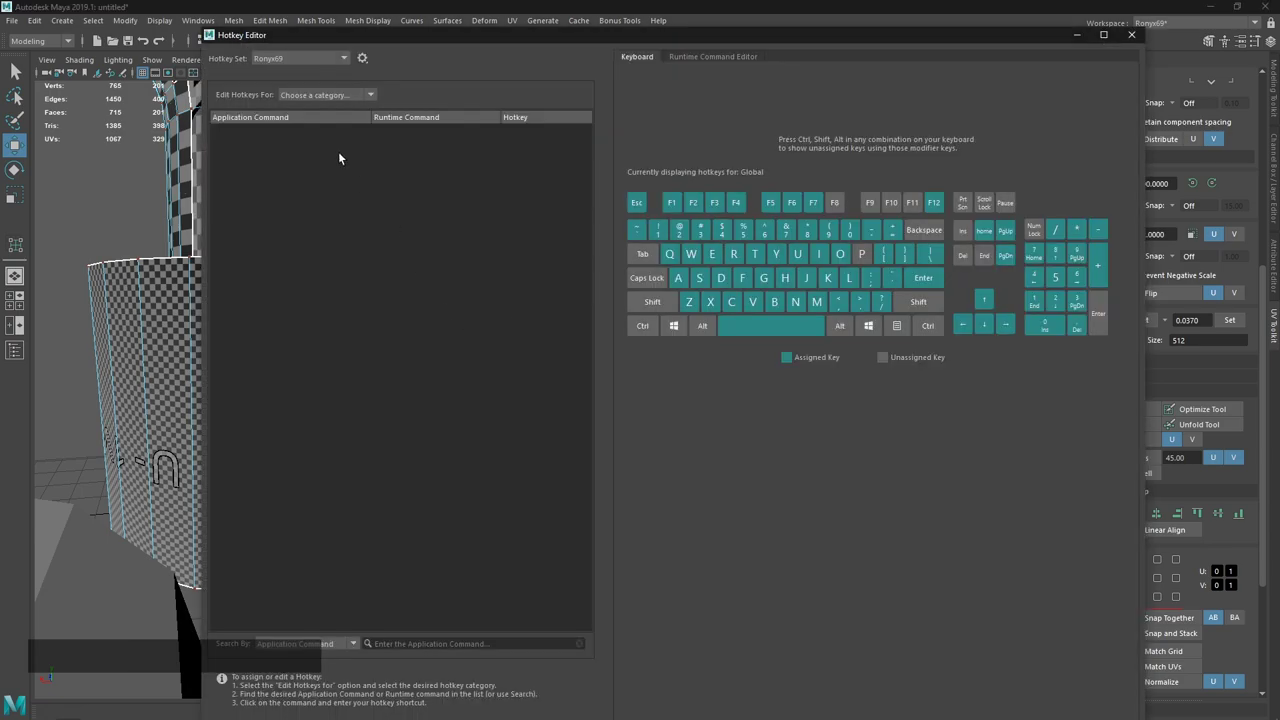
Check the custom script hotkeys, then snap the transform pivot to a corner UV of the shell.
click(348, 102)
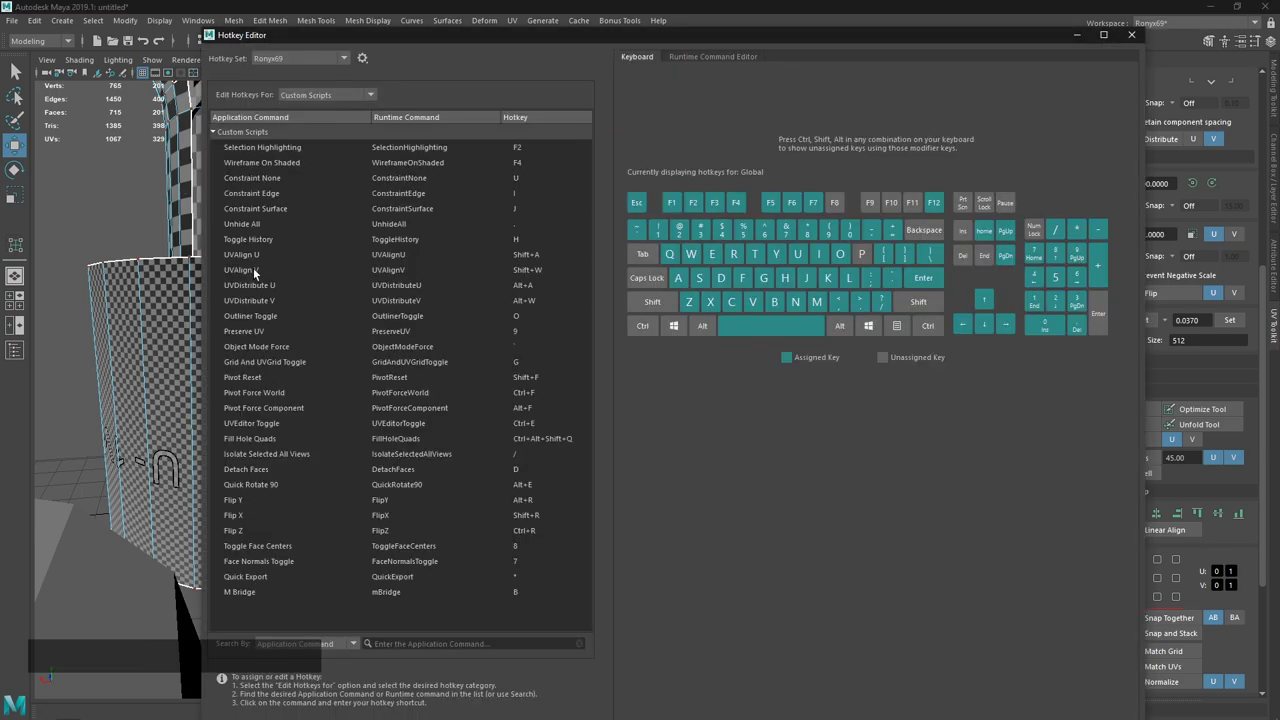
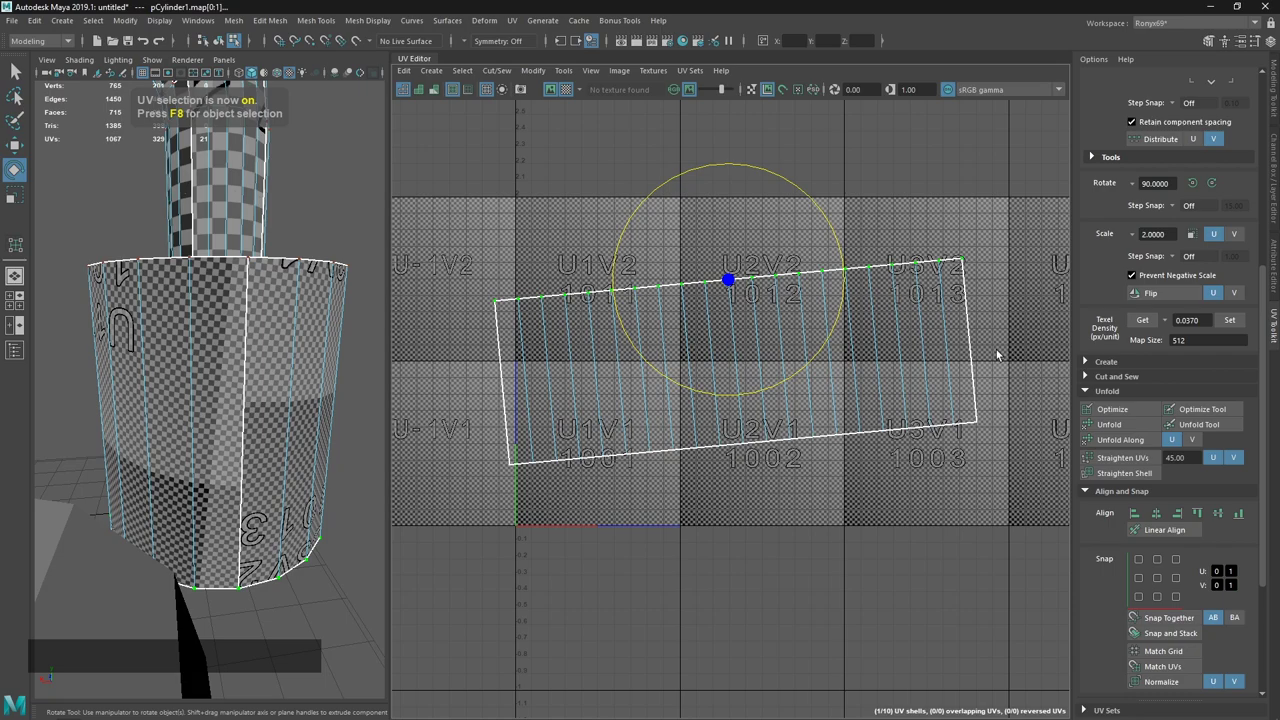
key(shift+w)
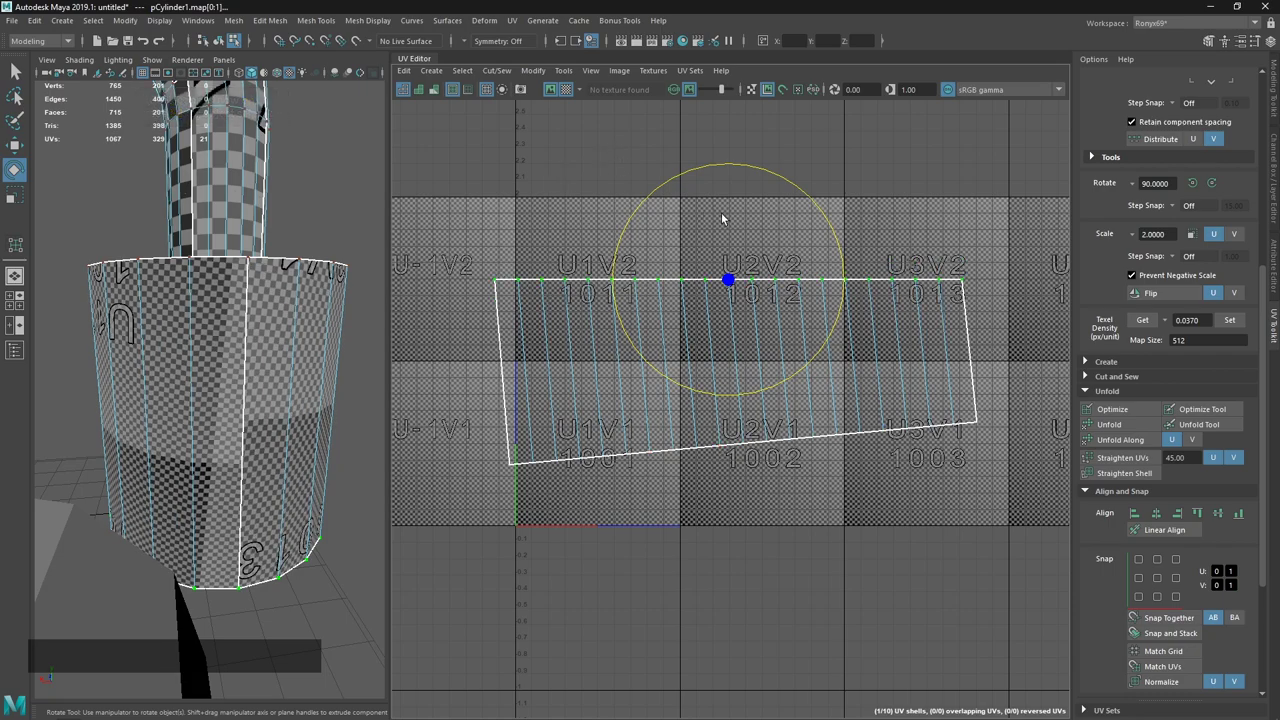
key(ctrl+z)
click(548, 399)
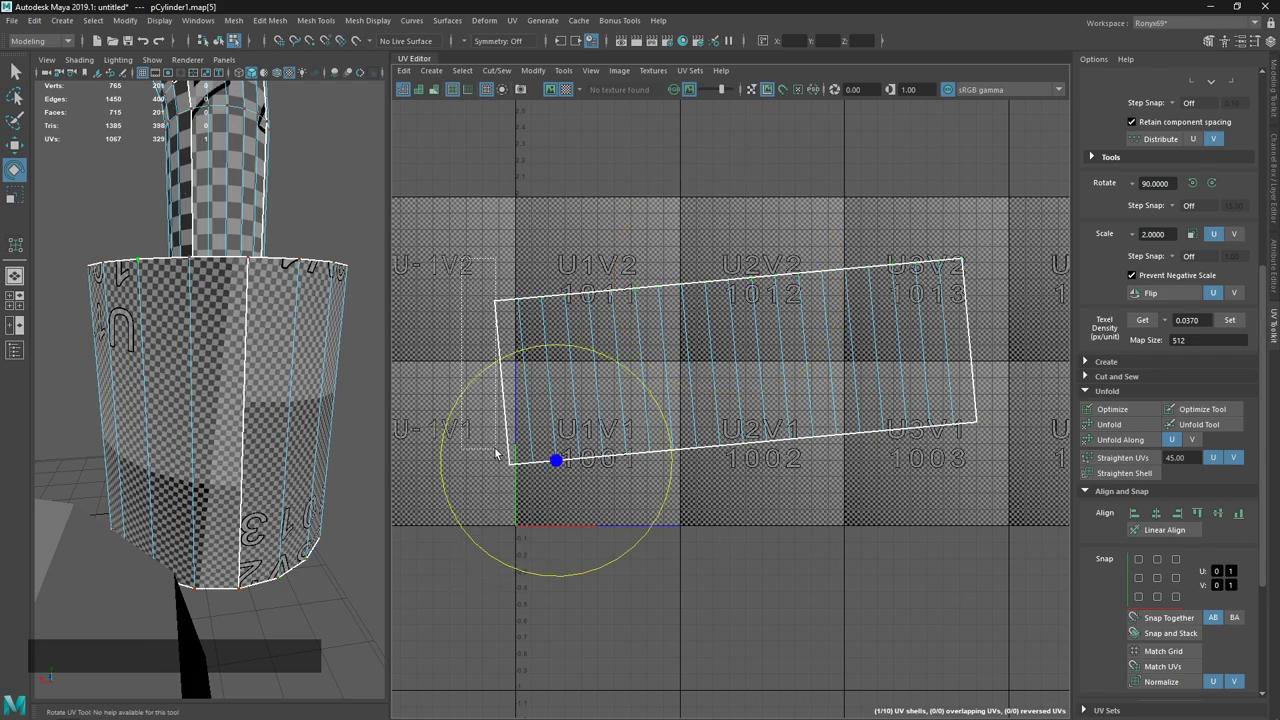
click(482, 452)
key(shift+a)
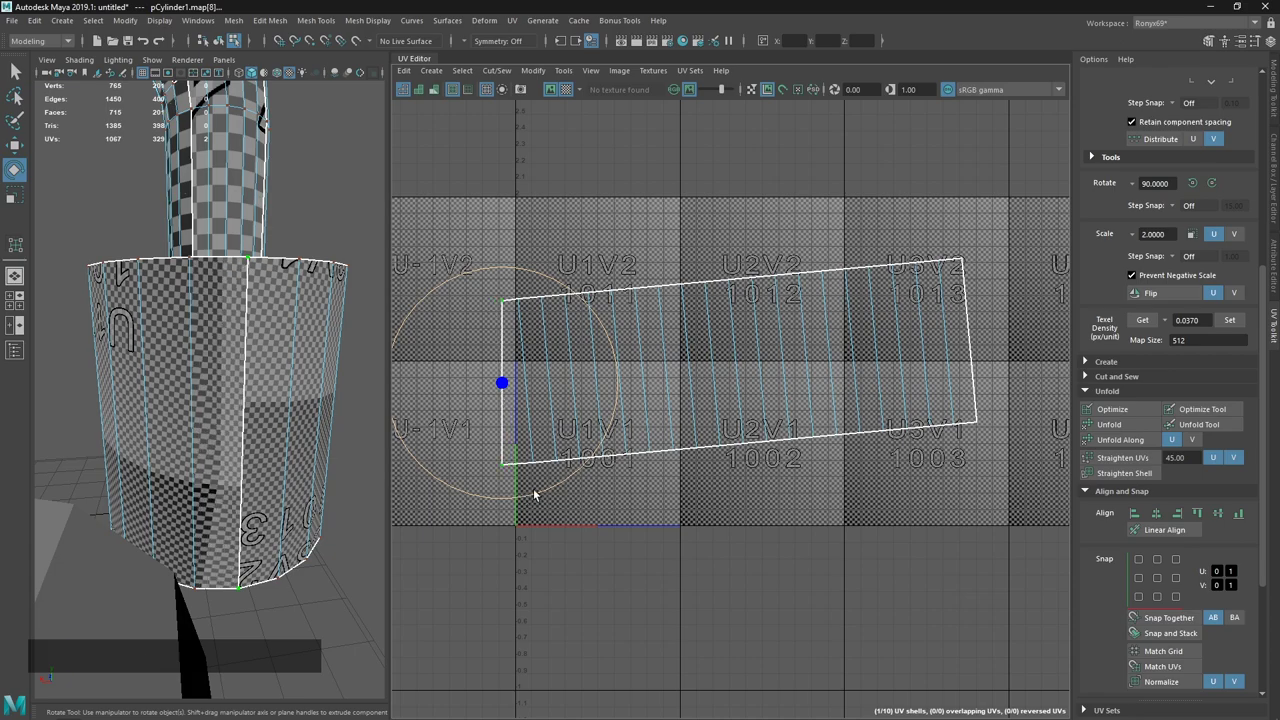
key(w)
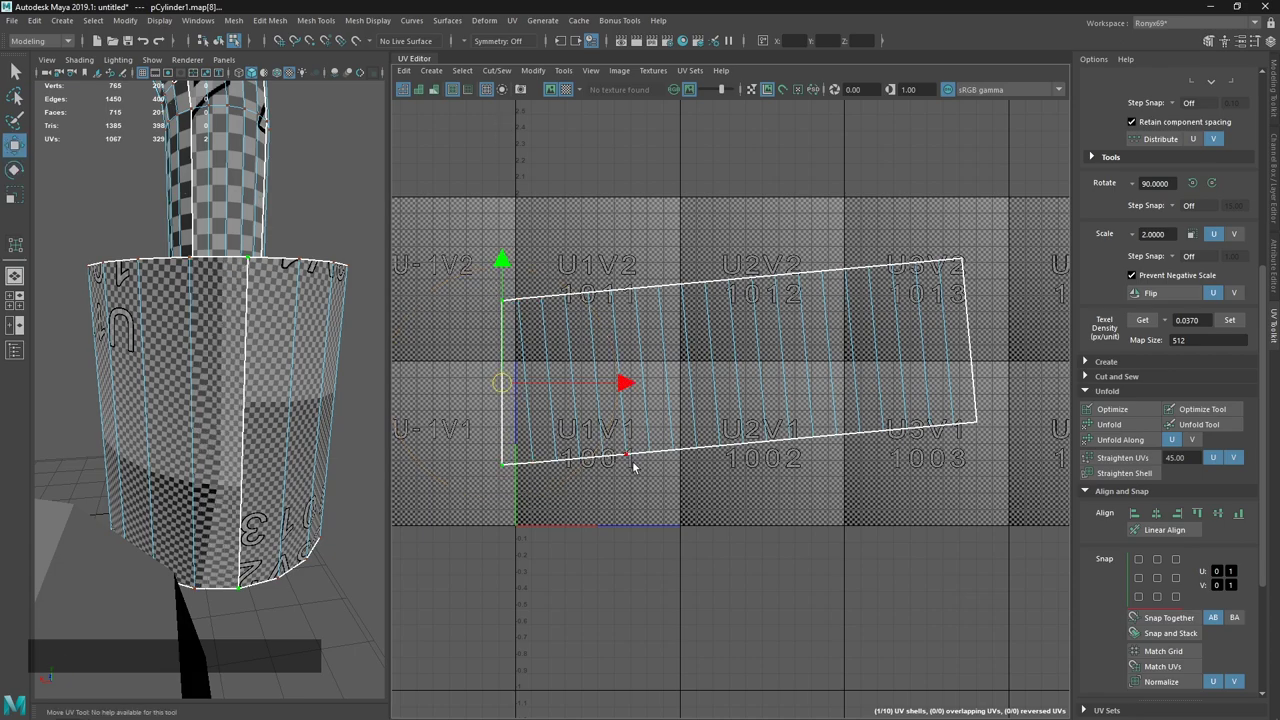
middle_click(796, 495)
key(w)
key(3)
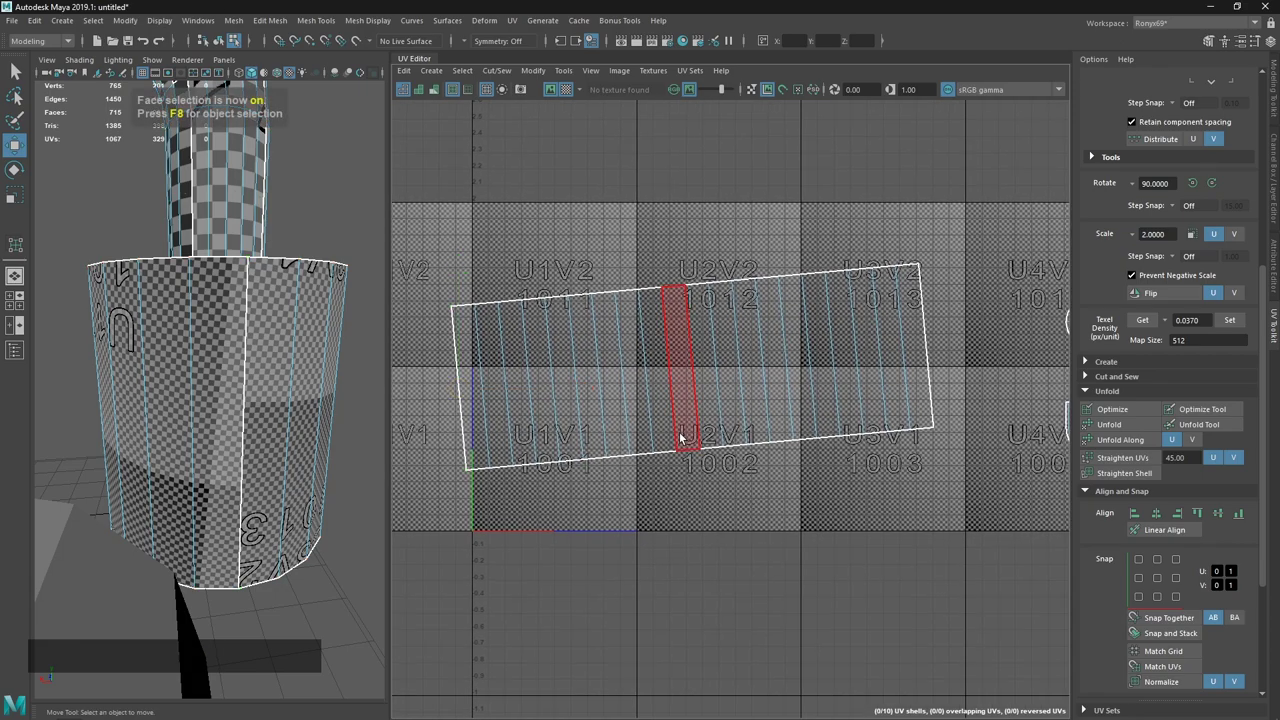
key(4)
Line up the top row of UVs and distribute the shell's columns evenly along U.
click(693, 437)
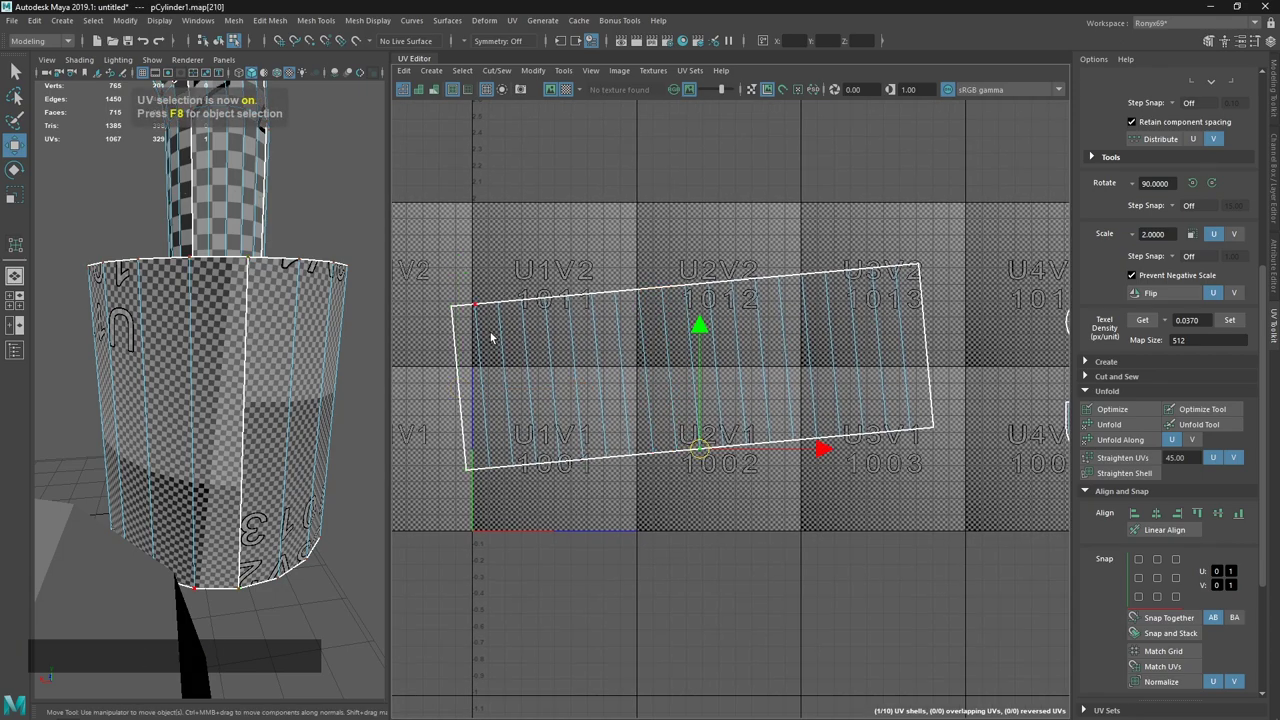
click(450, 245)
key(shift+w)
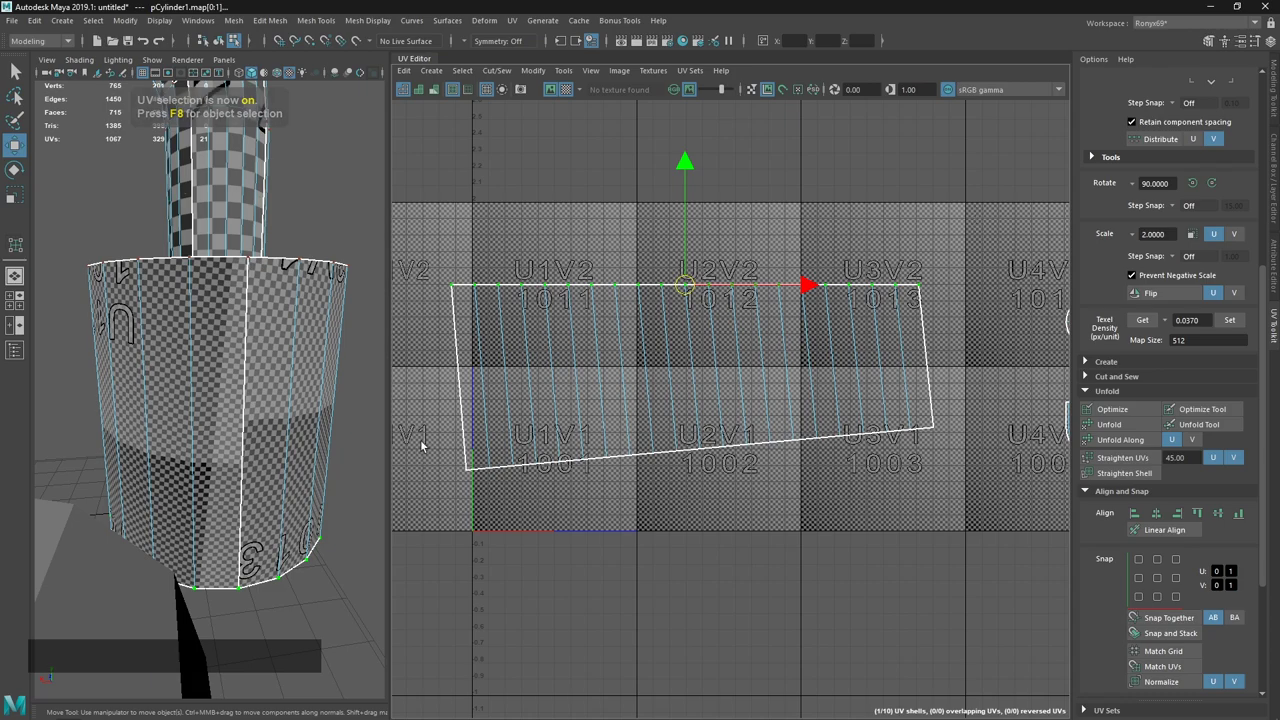
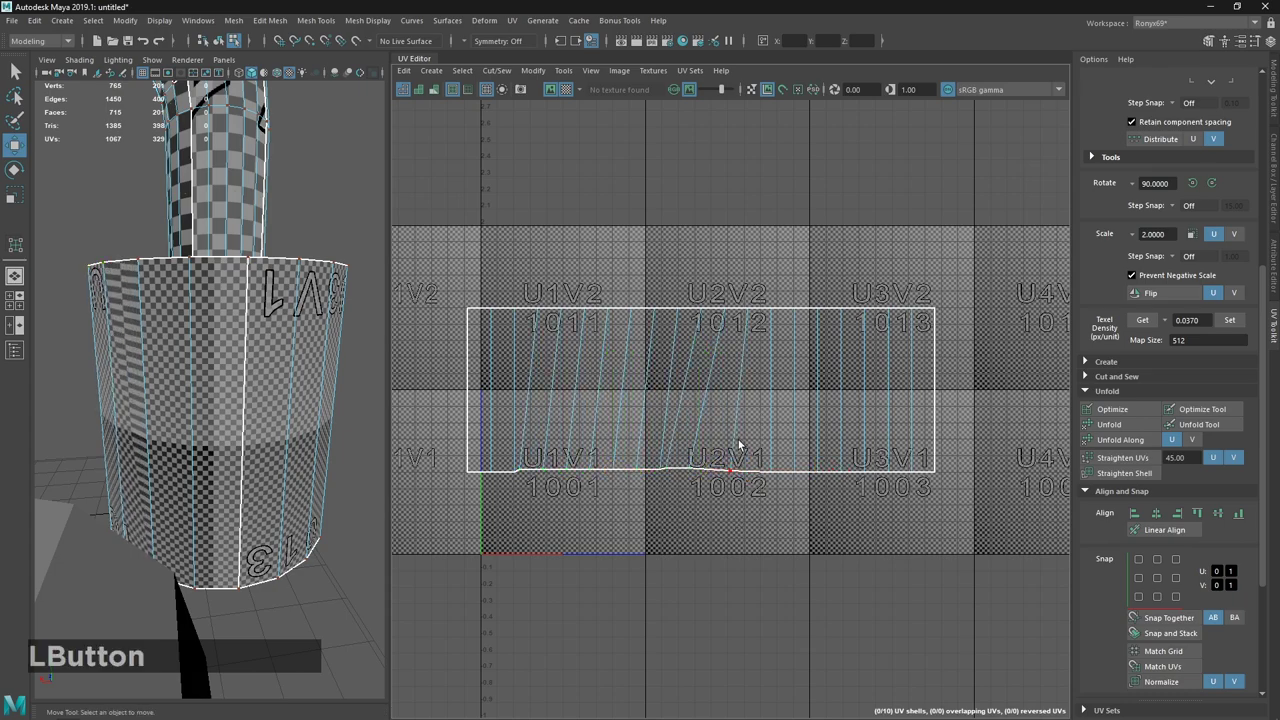
click(824, 482)
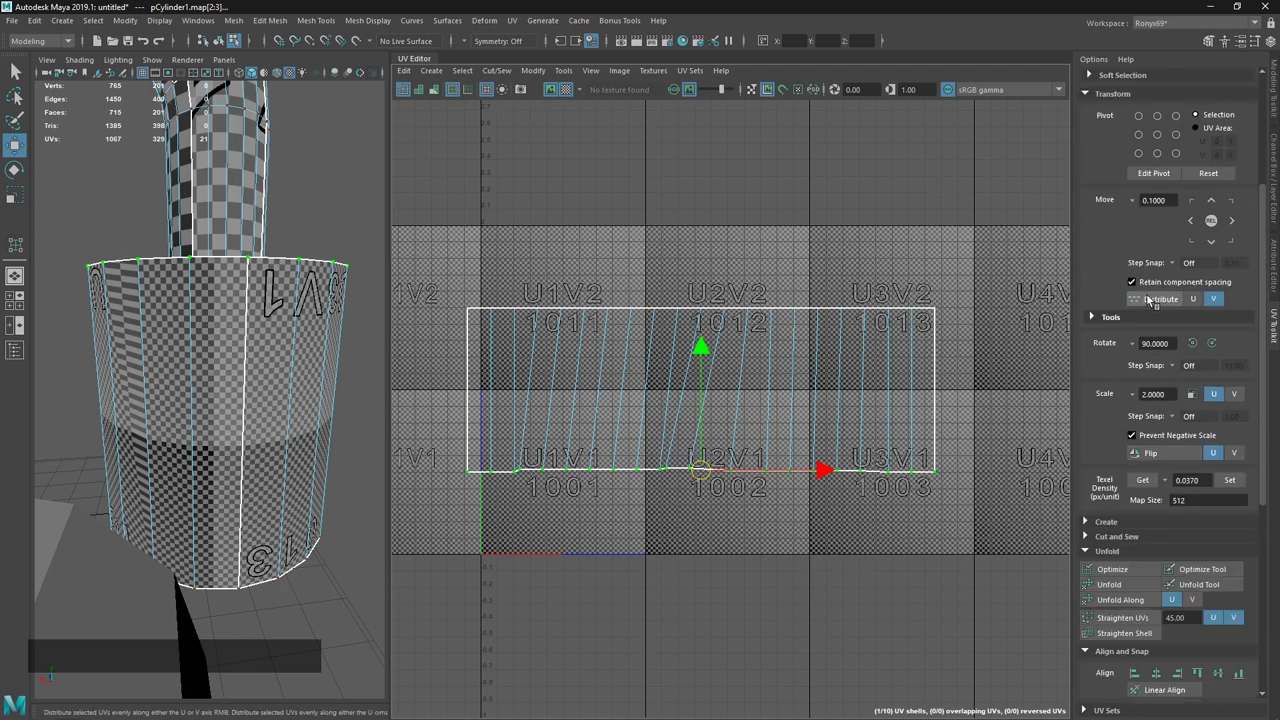
click(1201, 304)
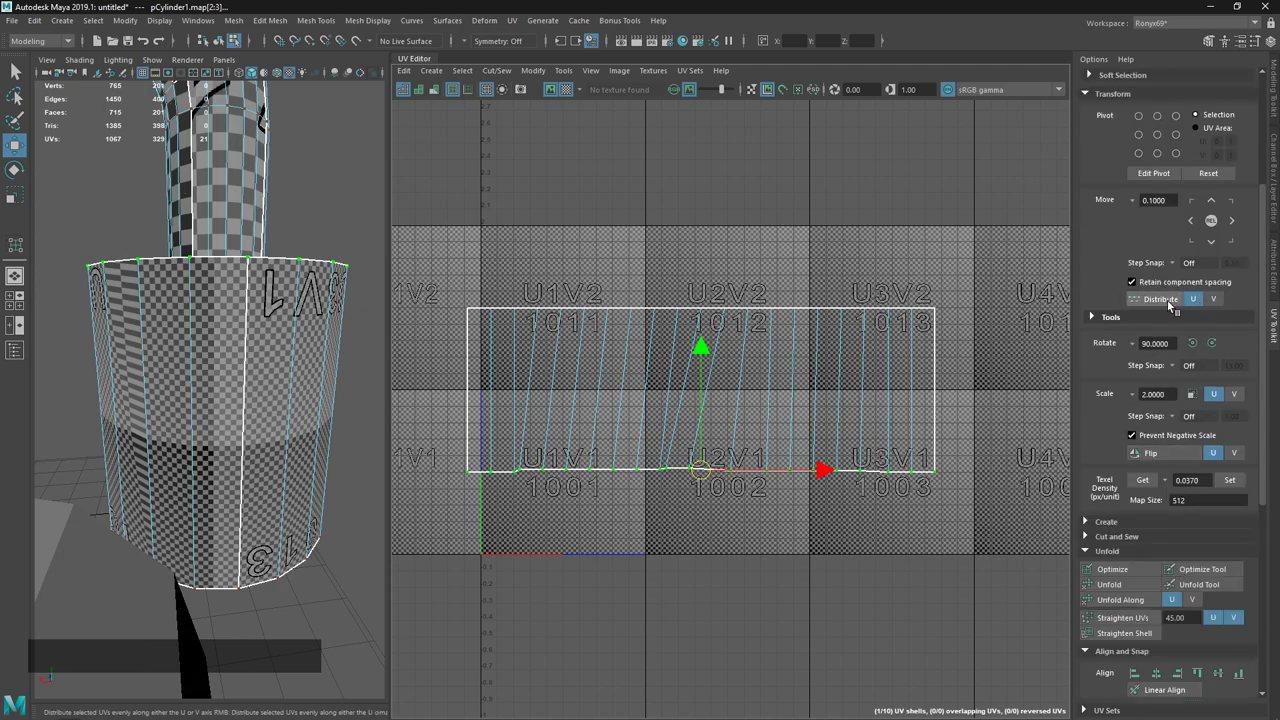
click(1173, 306)
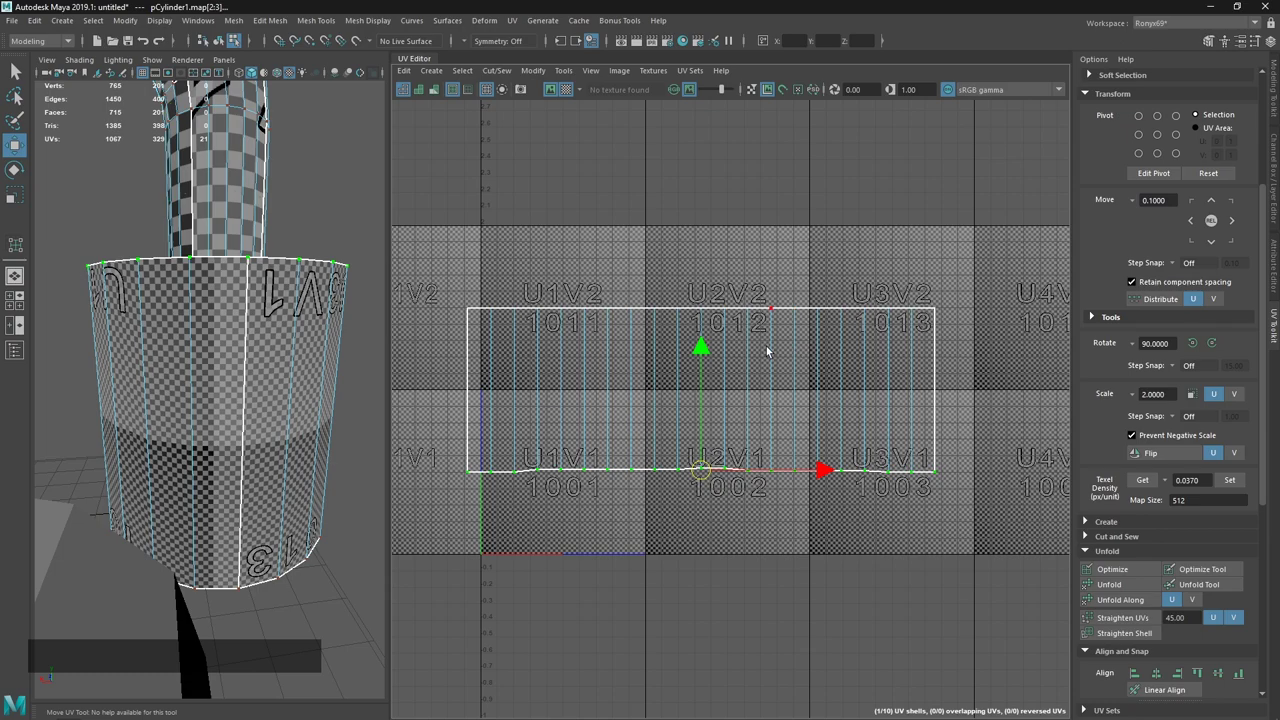
Glance at the notes, then reselect the shell and switch back to UV component selection.
key(alt+Tab)
key(alt+Tab)
click(666, 509)
click(670, 380)
click(784, 553)
key(4)
click(909, 328)
click(774, 342)
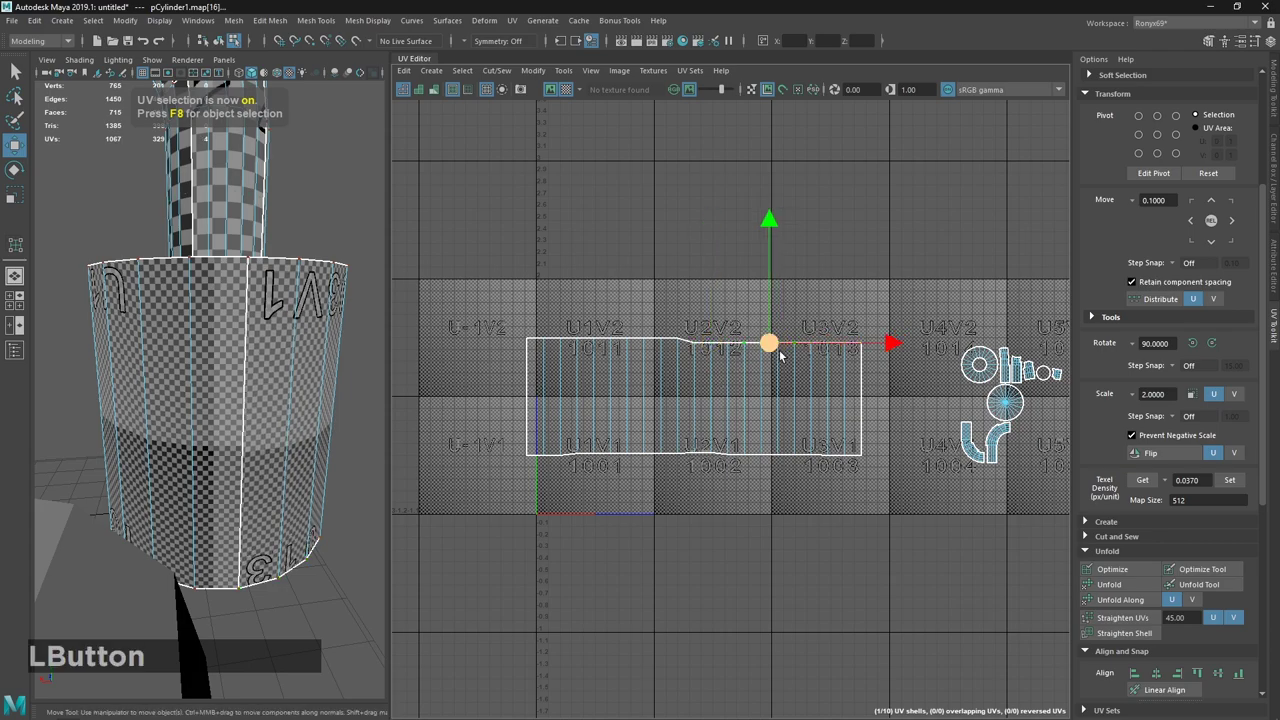
right_click(801, 375)
middle_click(837, 447)
Align the shell's top row and bottom row of UVs each to a straight line.
click(500, 328)
click(461, 330)
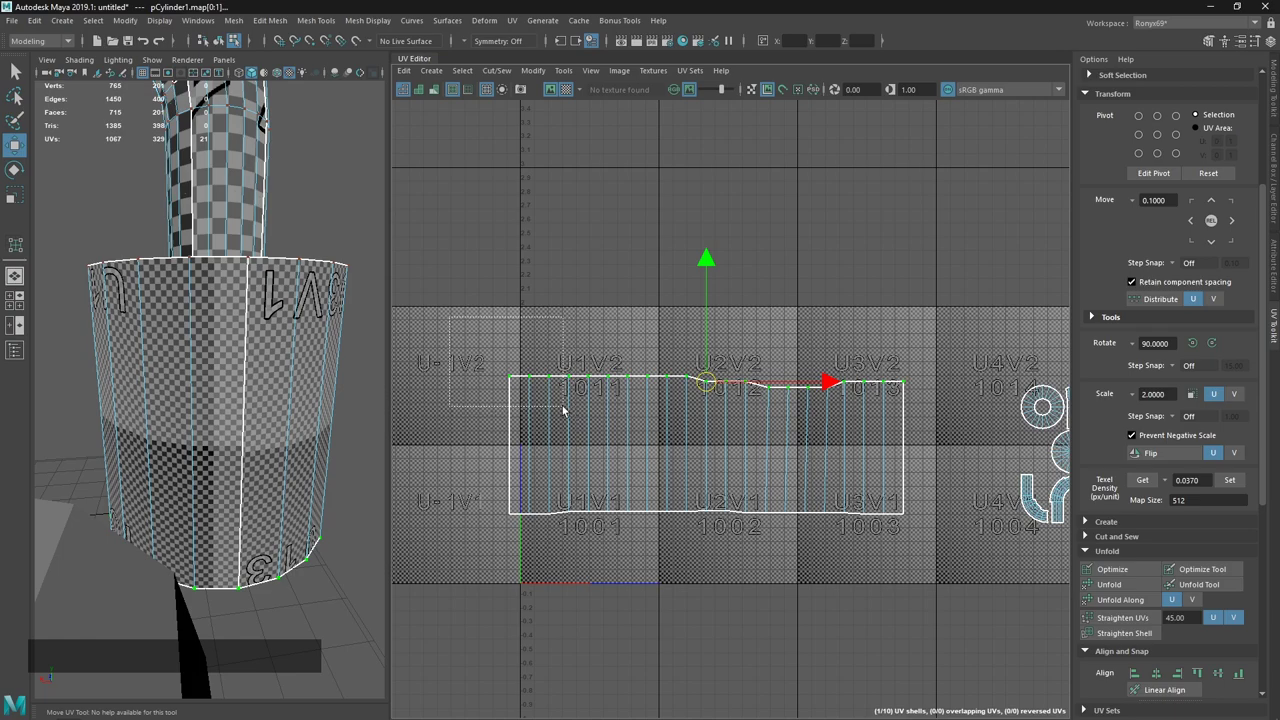
click(538, 339)
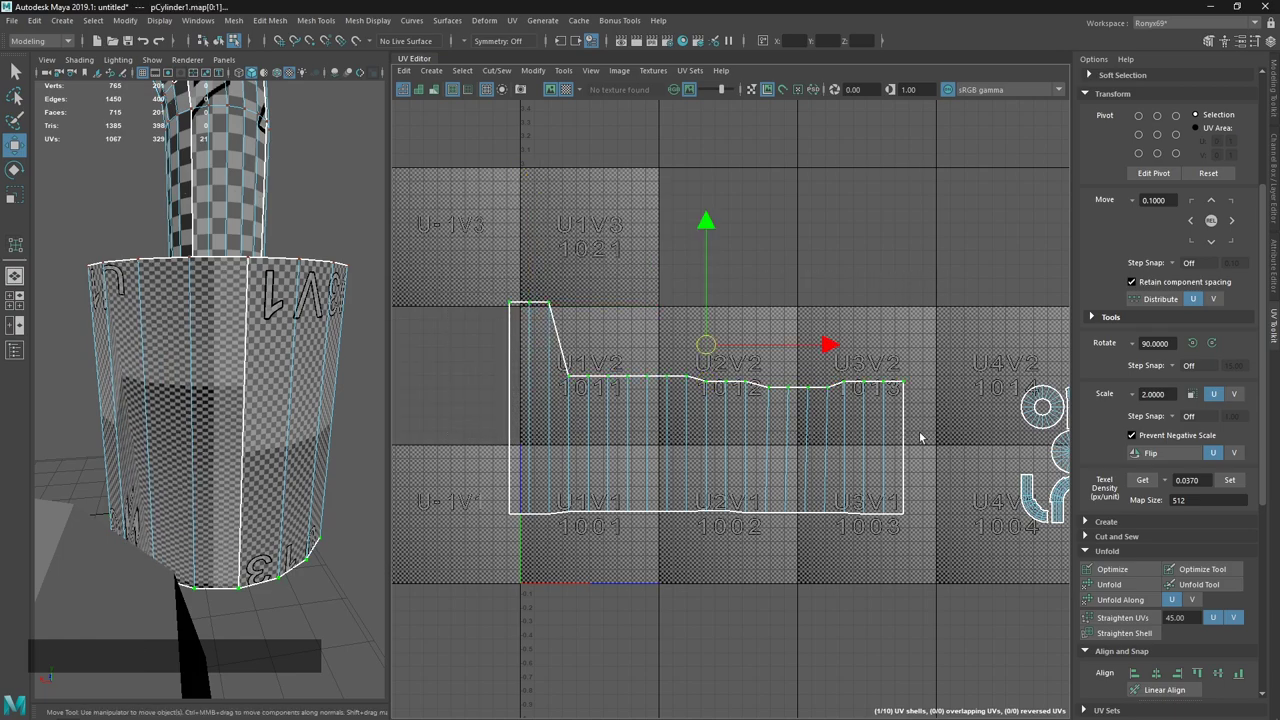
key(shift+w)
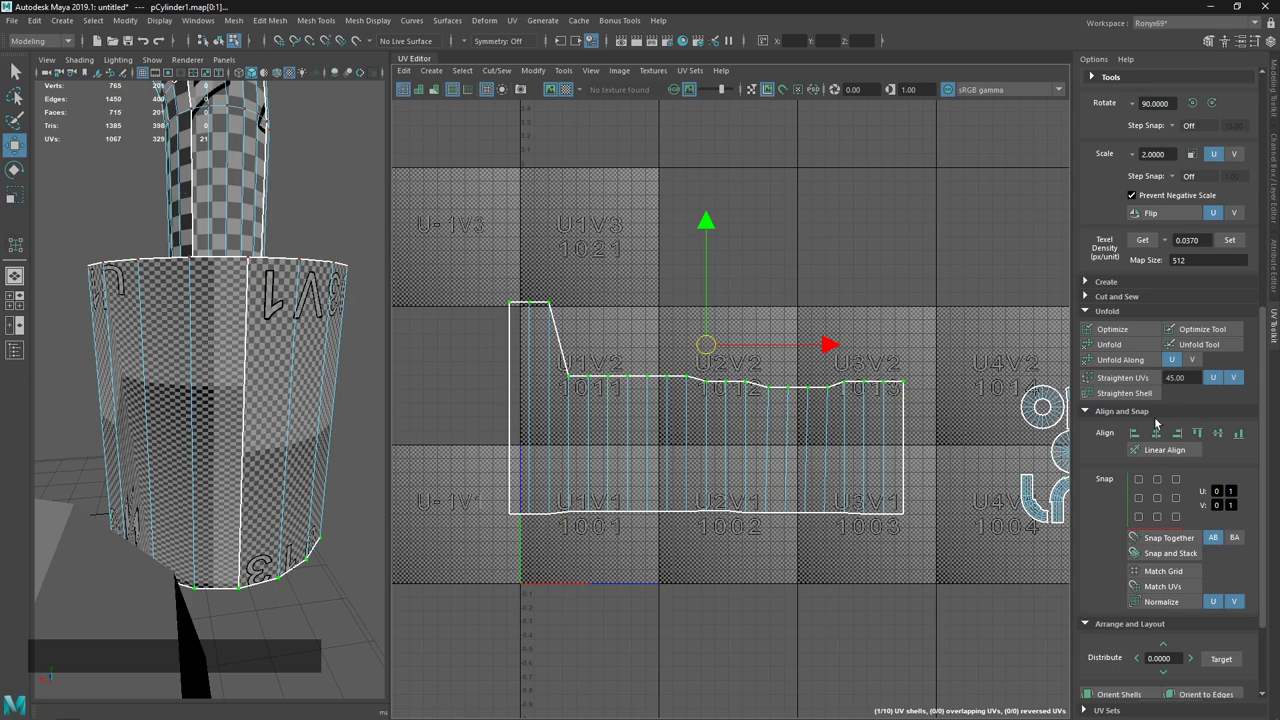
click(1206, 440)
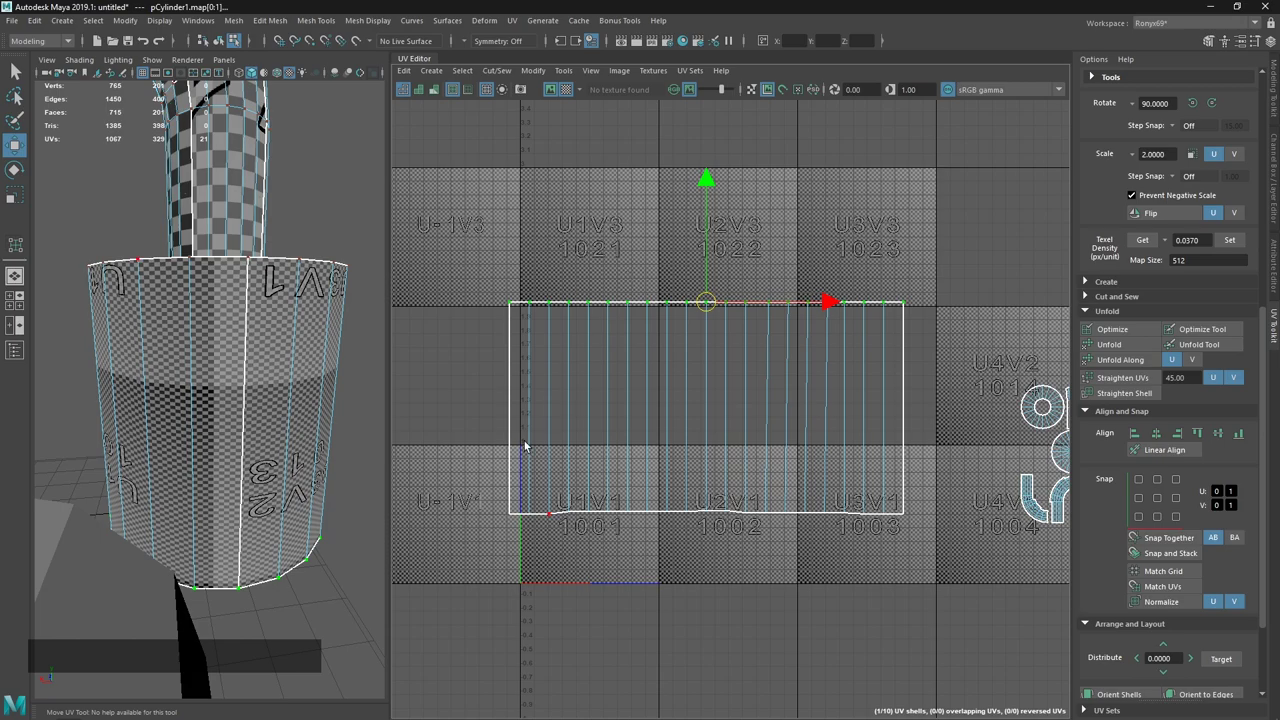
click(461, 472)
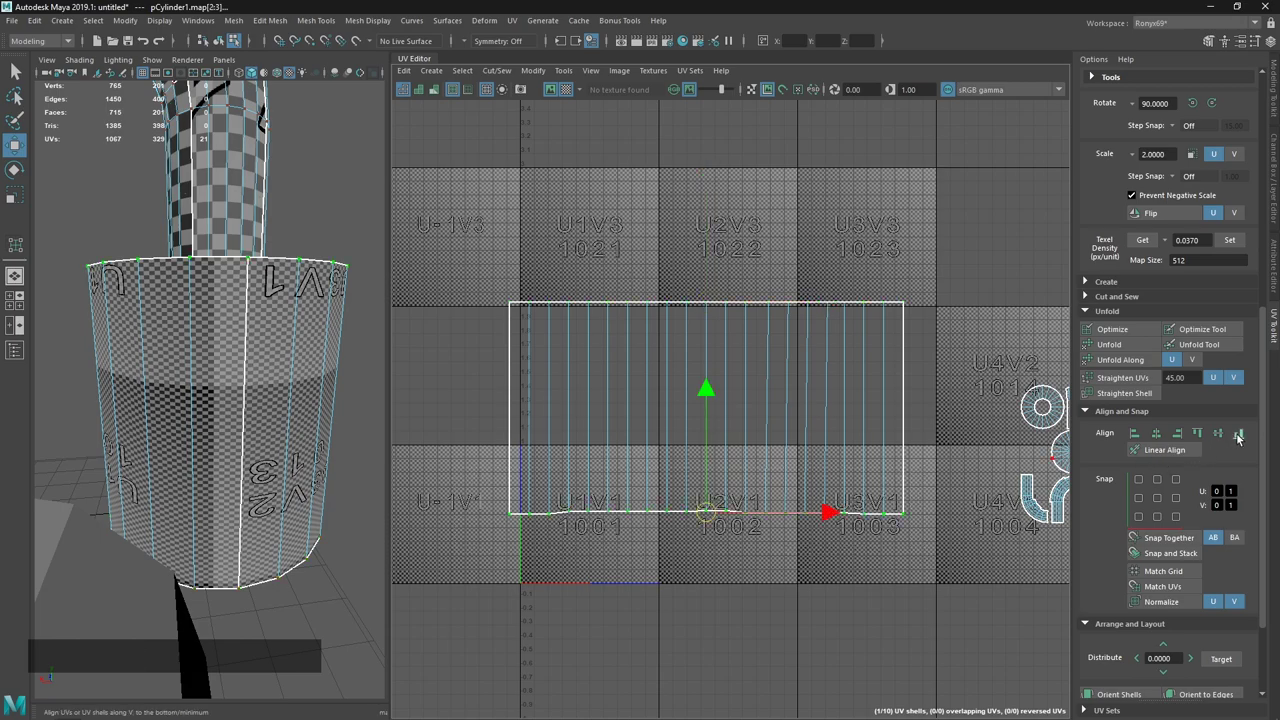
click(1242, 441)
Check the UV notes, straighten the shell's bottom edge, and return to the notes.
key(alt+Tab)
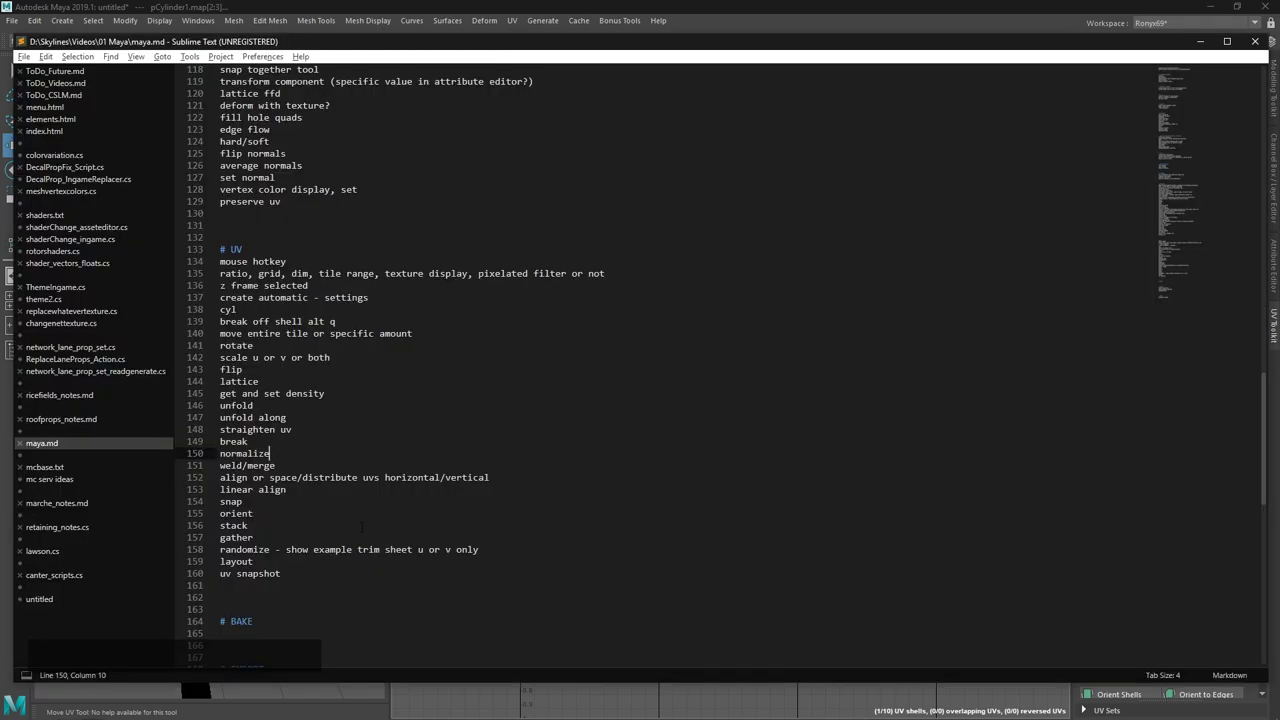
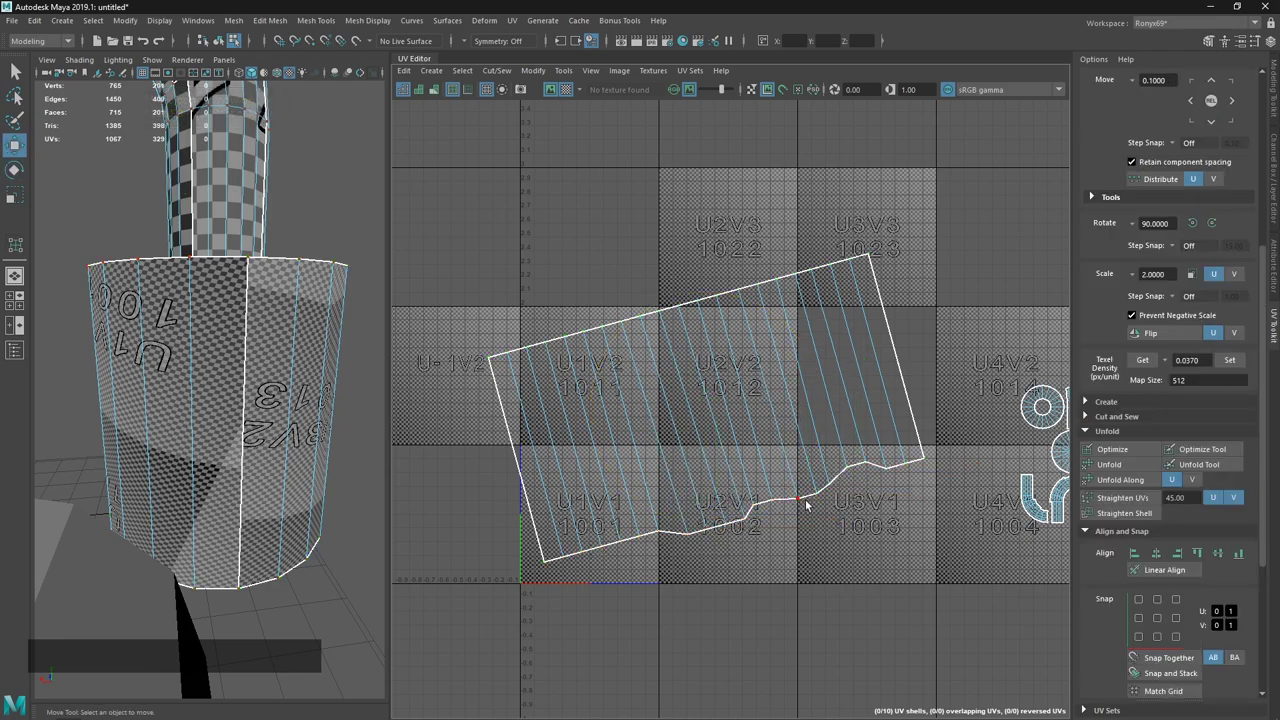
click(516, 609)
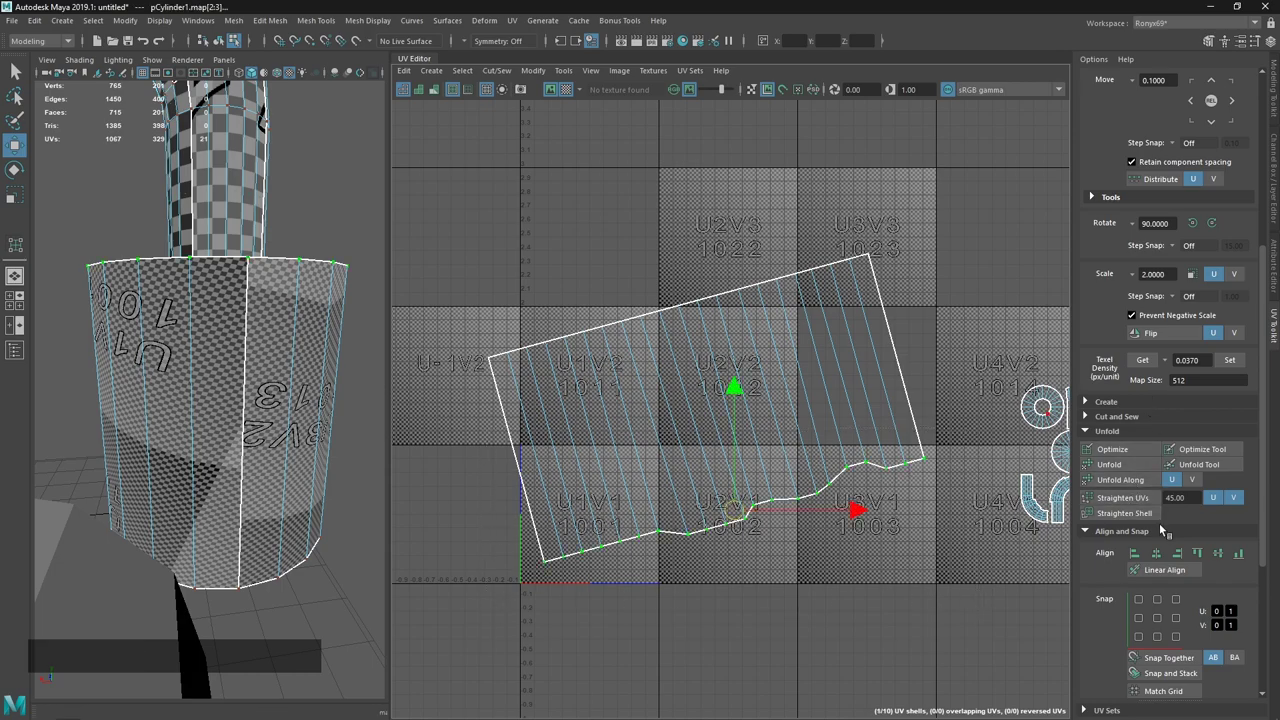
click(1159, 576)
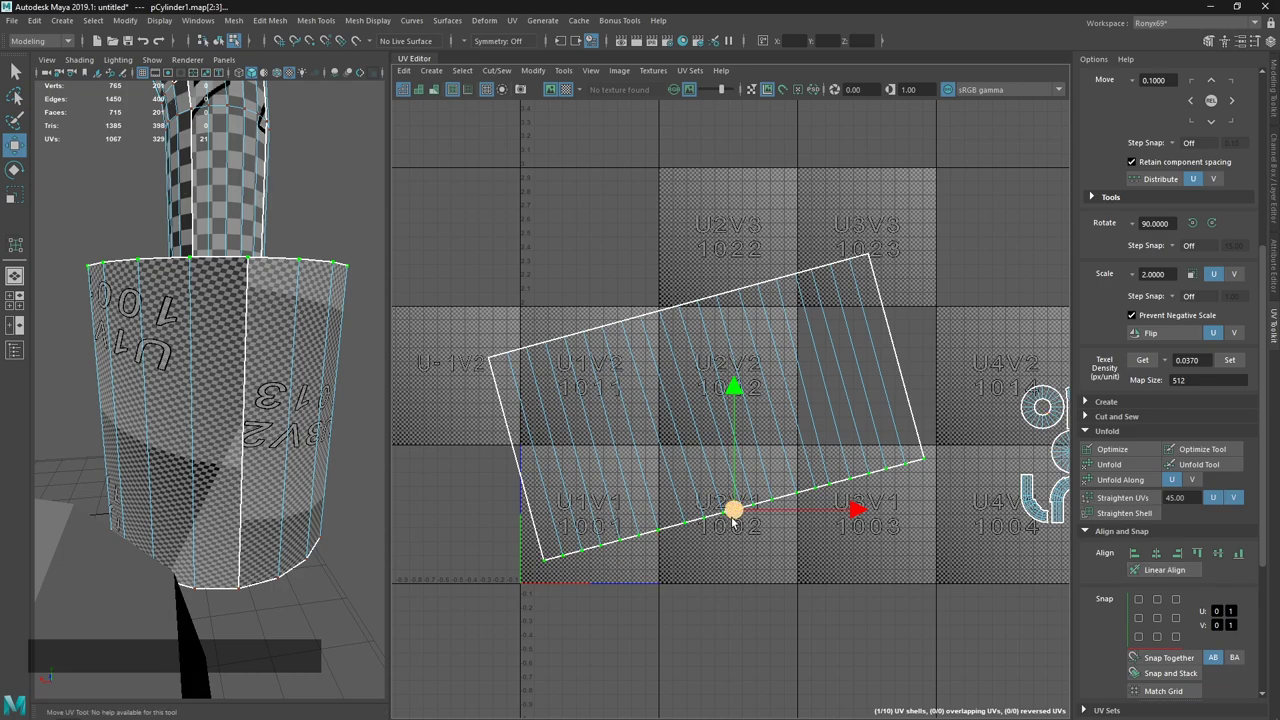
key(alt+Tab)
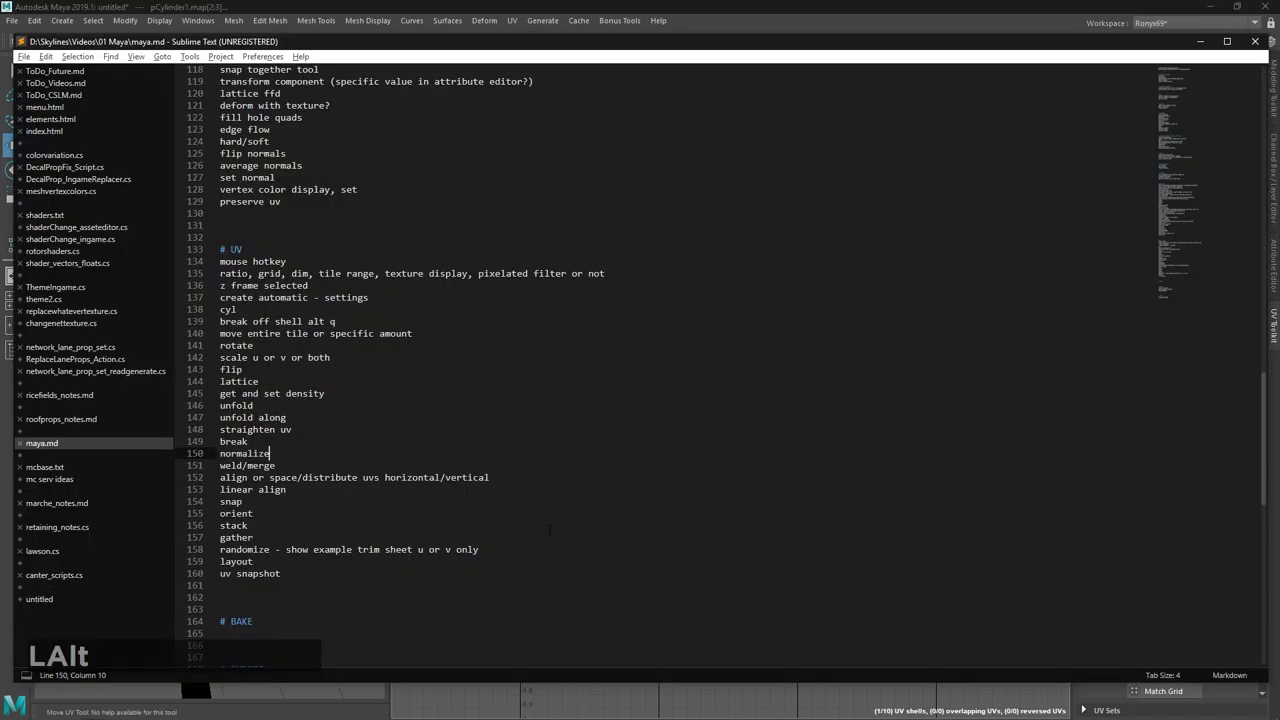
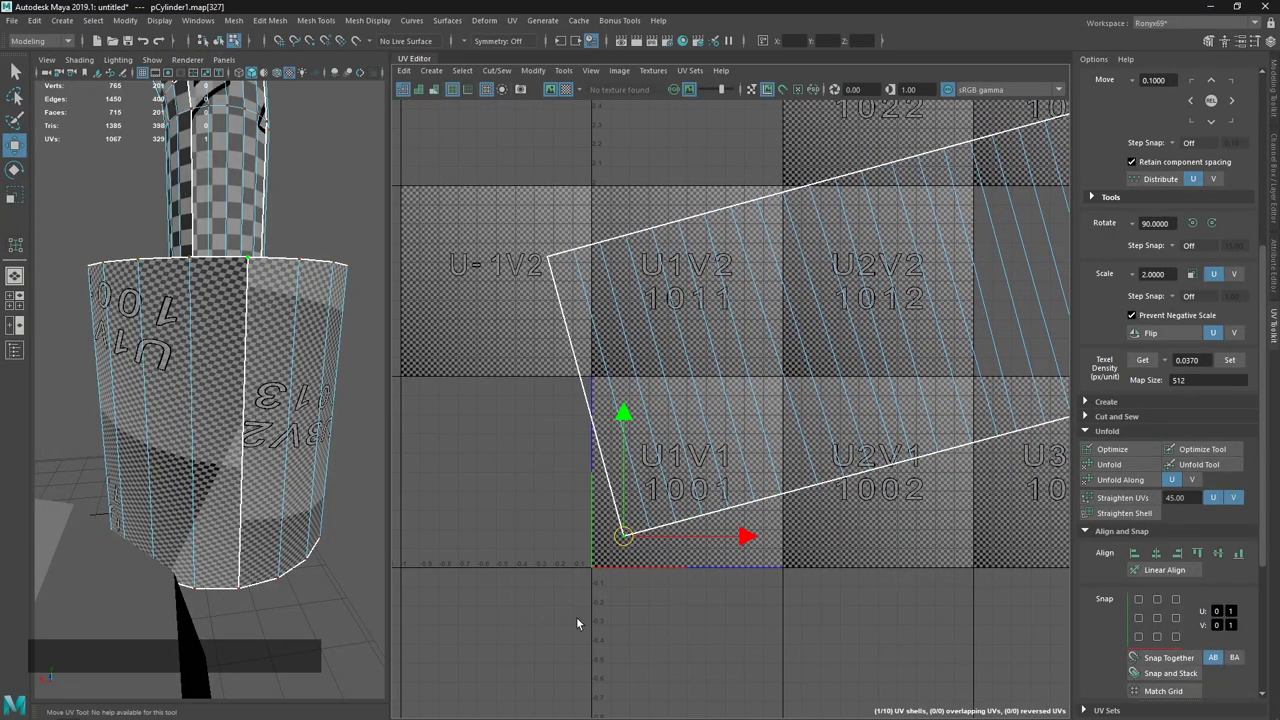
Switch between Sublime Text and Maya's UV Editor, undoing a stray edit on the tilted shell.
key(x)
click(628, 541)
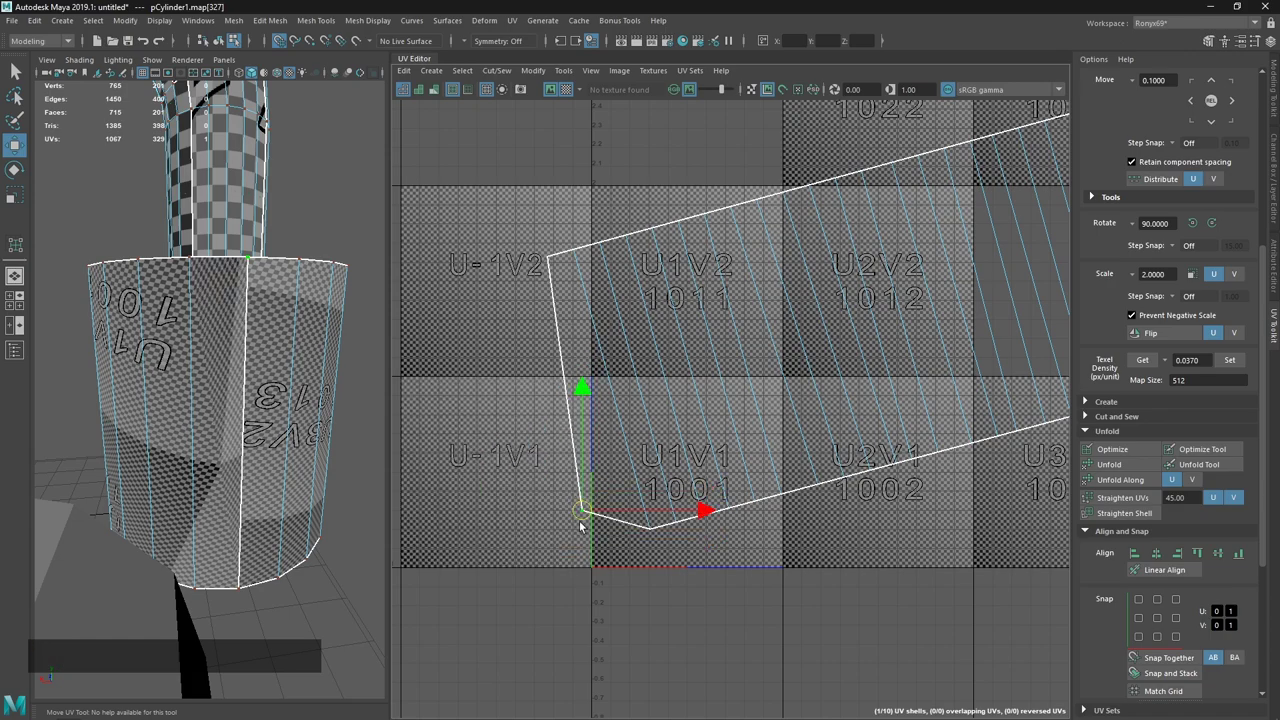
key(x)
key(ctrl+z)
key(v)
key(v)
click(627, 545)
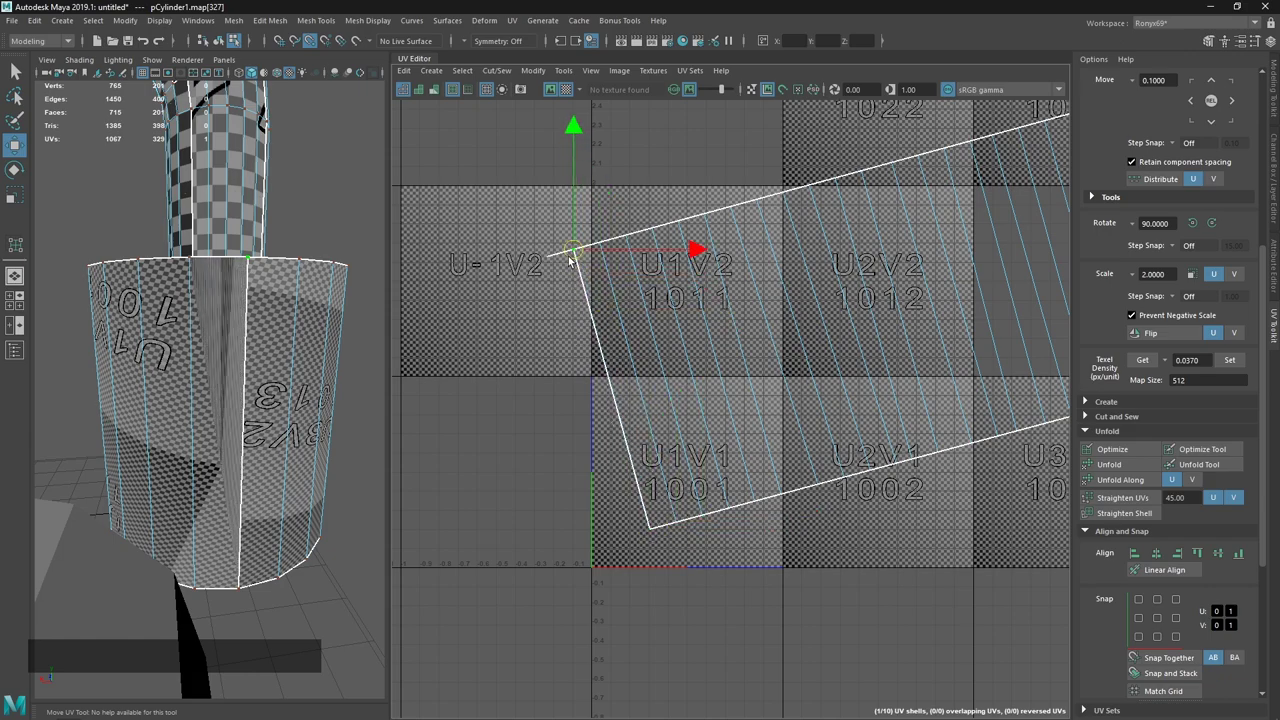
key(v)
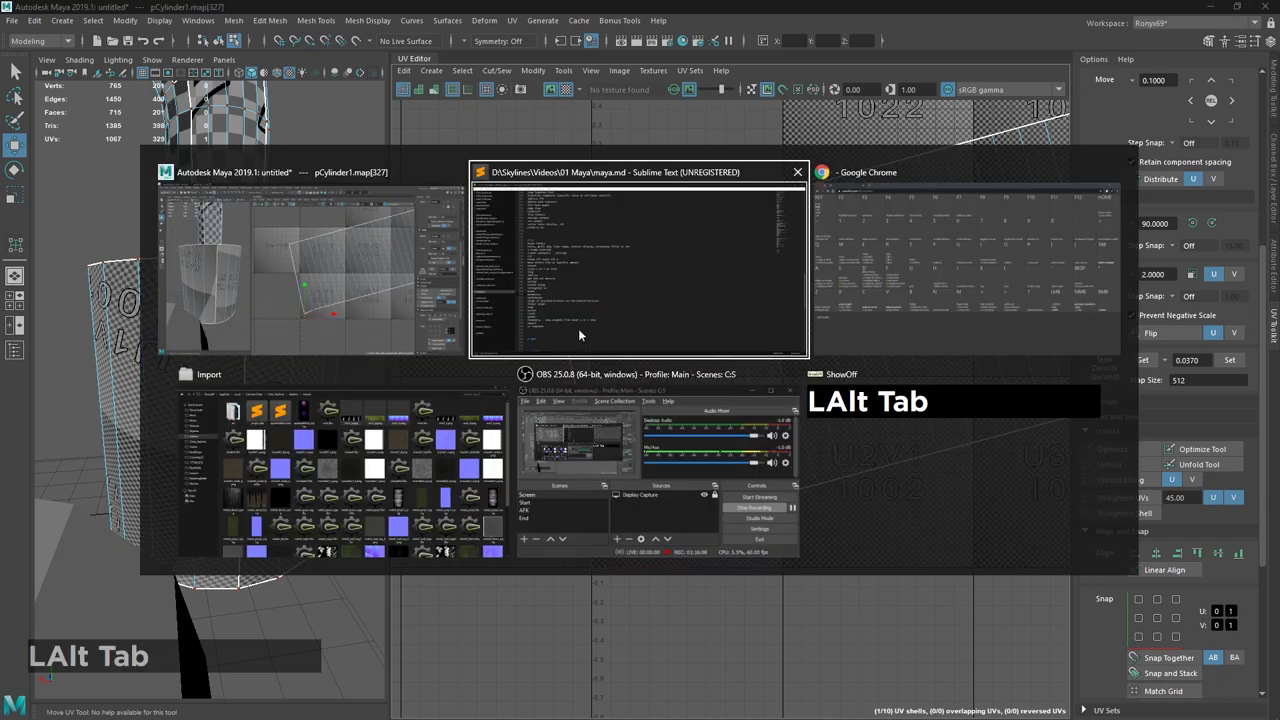
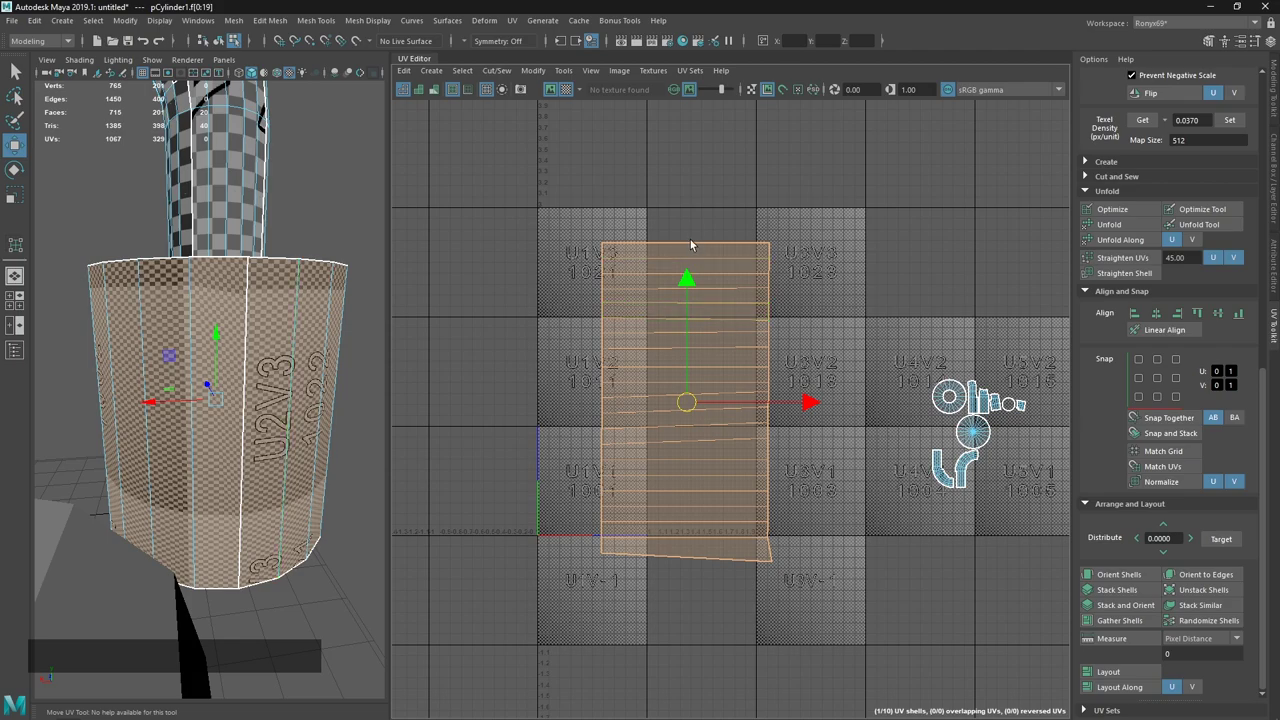
Break the cylinder body's faces off into three separate UV shells.
click(796, 324)
right_click(336, 445)
click(366, 378)
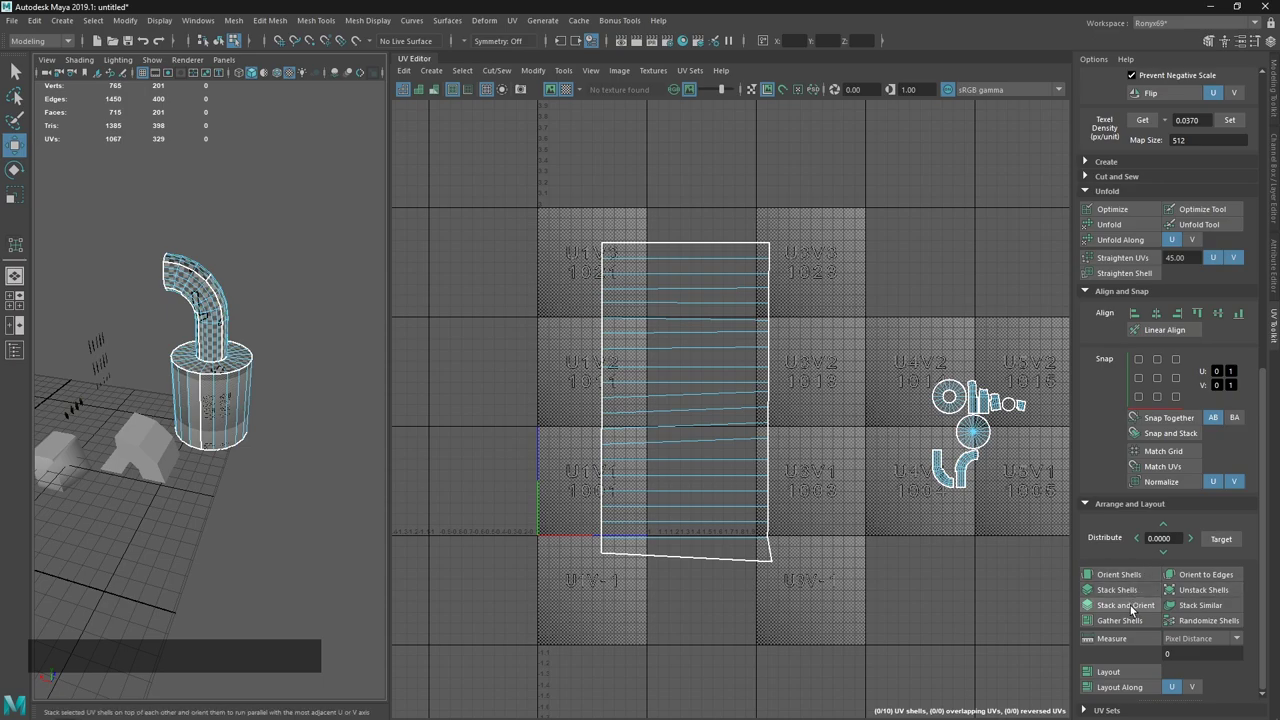
click(848, 481)
click(643, 387)
key(alt+q)
click(701, 492)
click(843, 291)
key(alt+q)
click(691, 315)
click(701, 149)
key(e)
click(772, 466)
key(3)
click(514, 135)
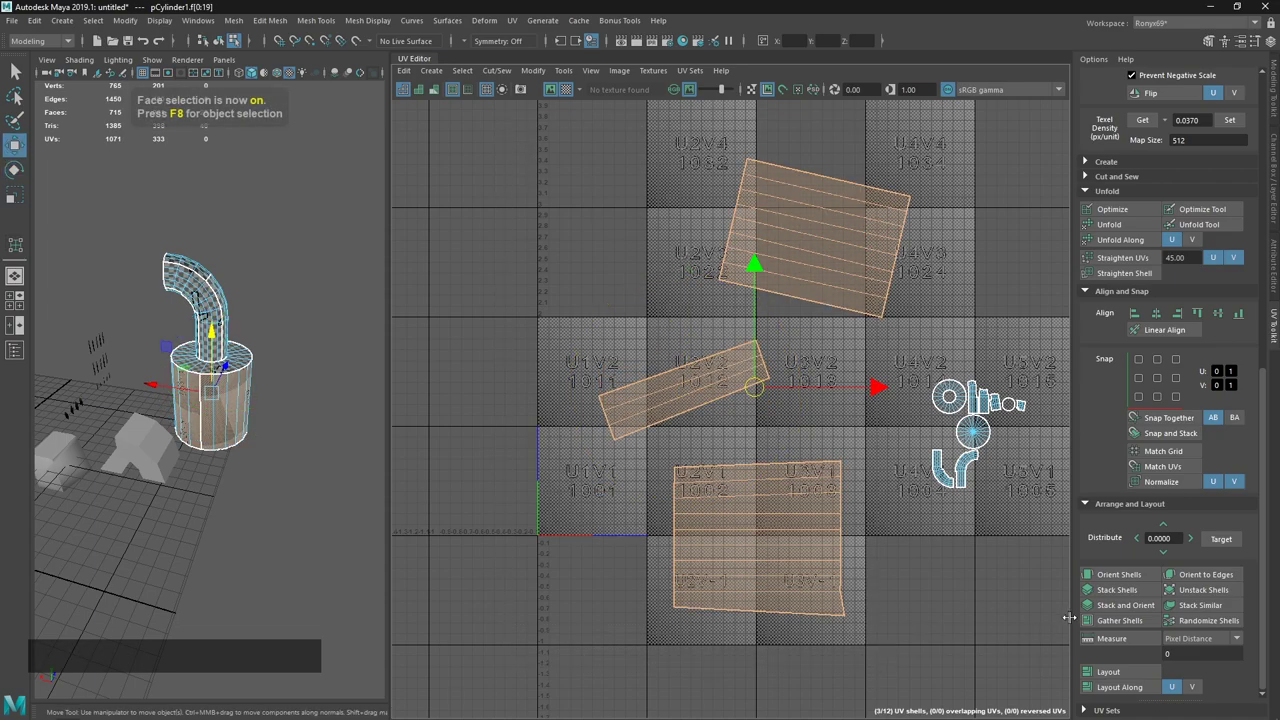
Stack the three body shells on top of each other and compare against the notes.
click(1122, 612)
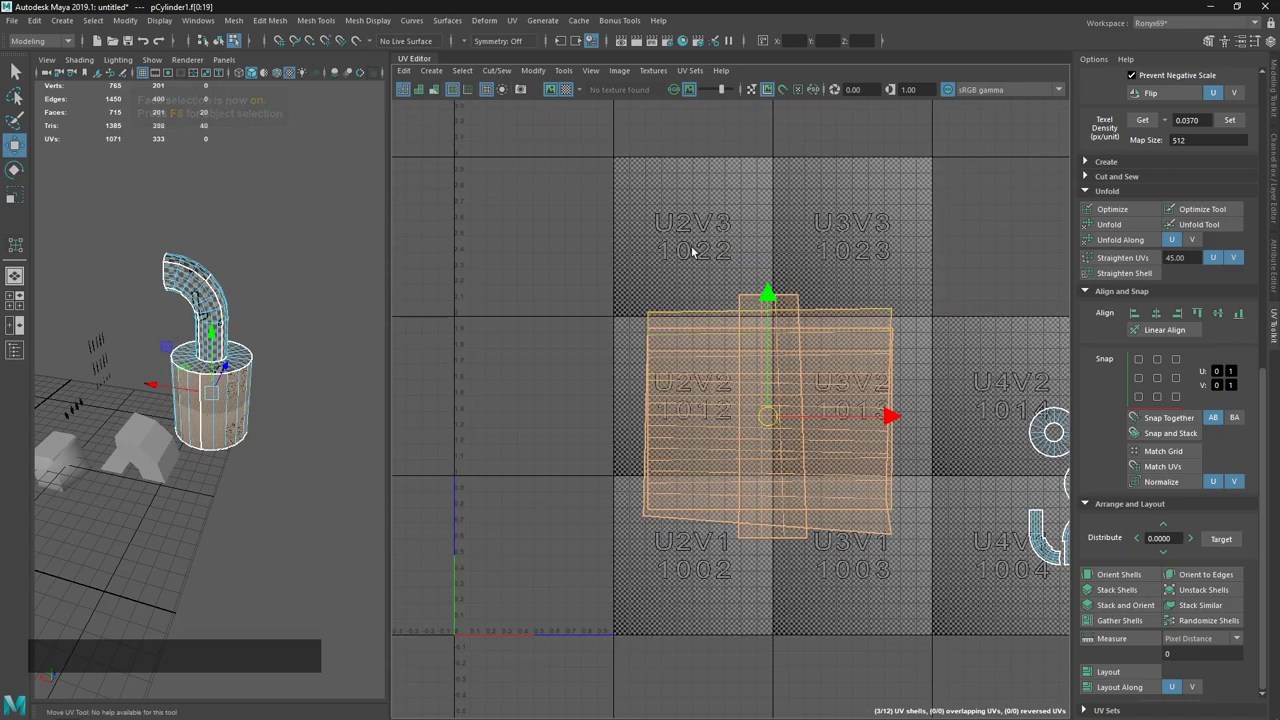
middle_click(873, 346)
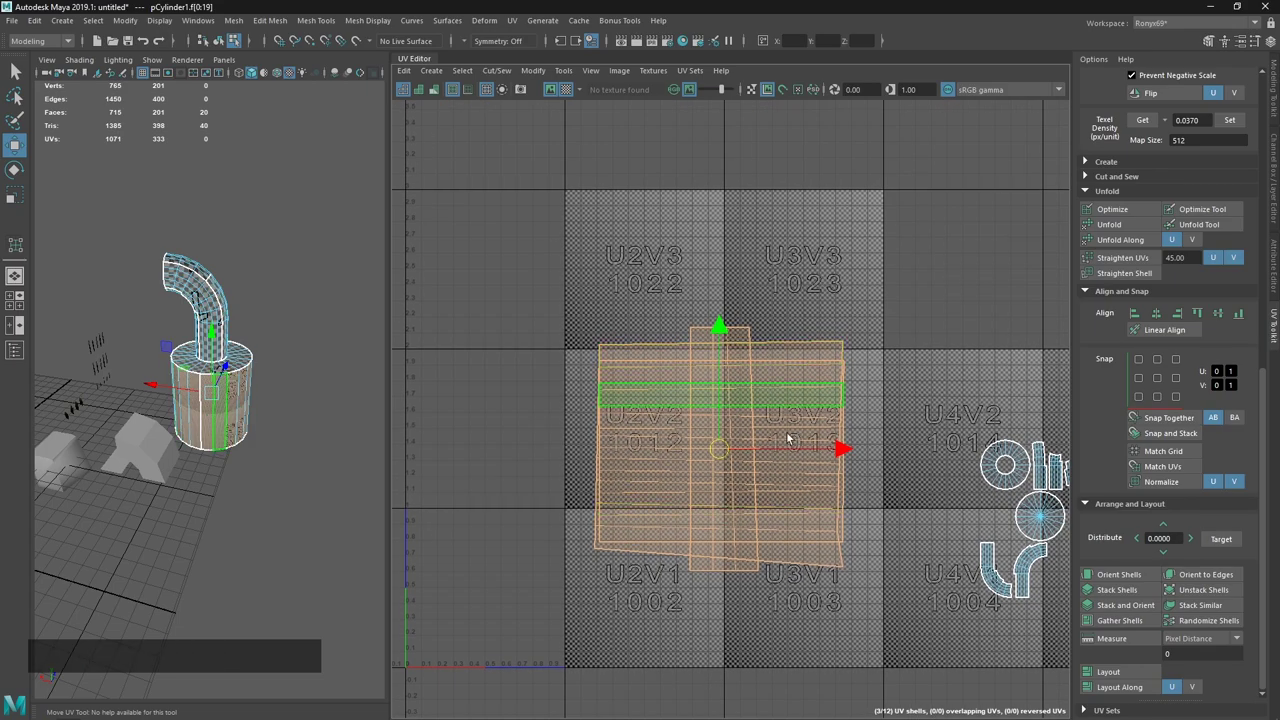
key(alt+Tab)
click(688, 283)
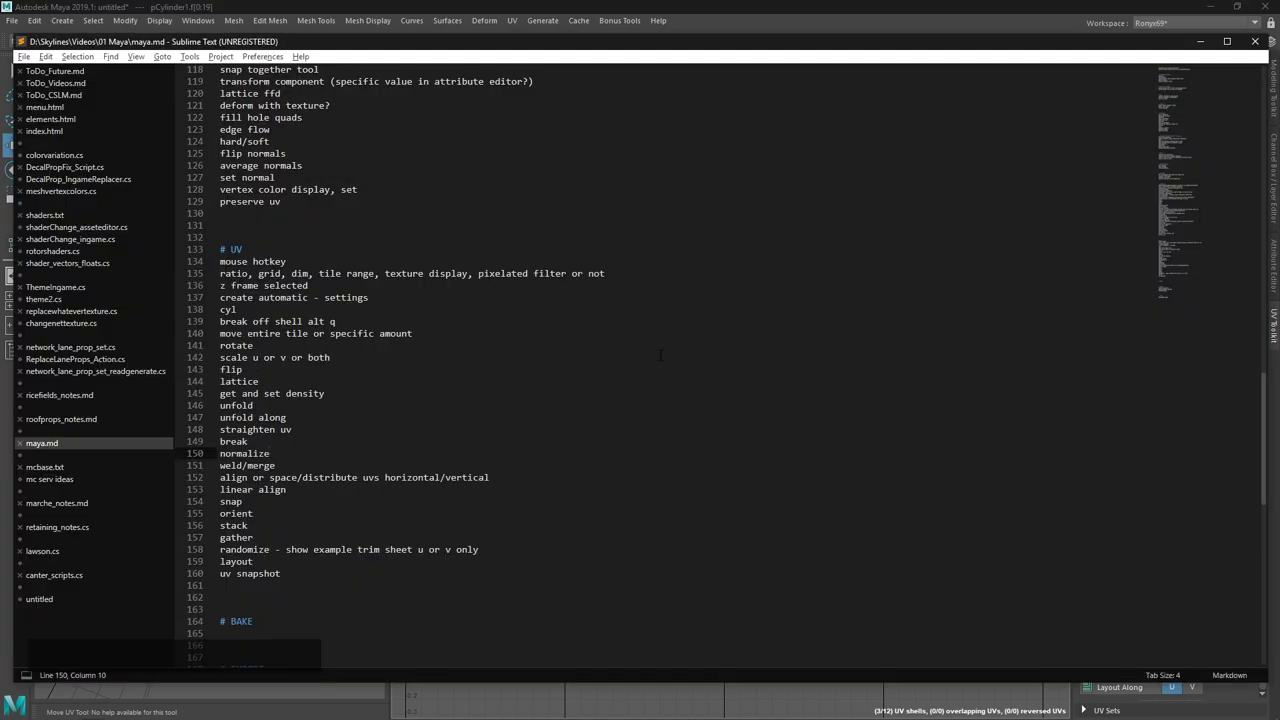
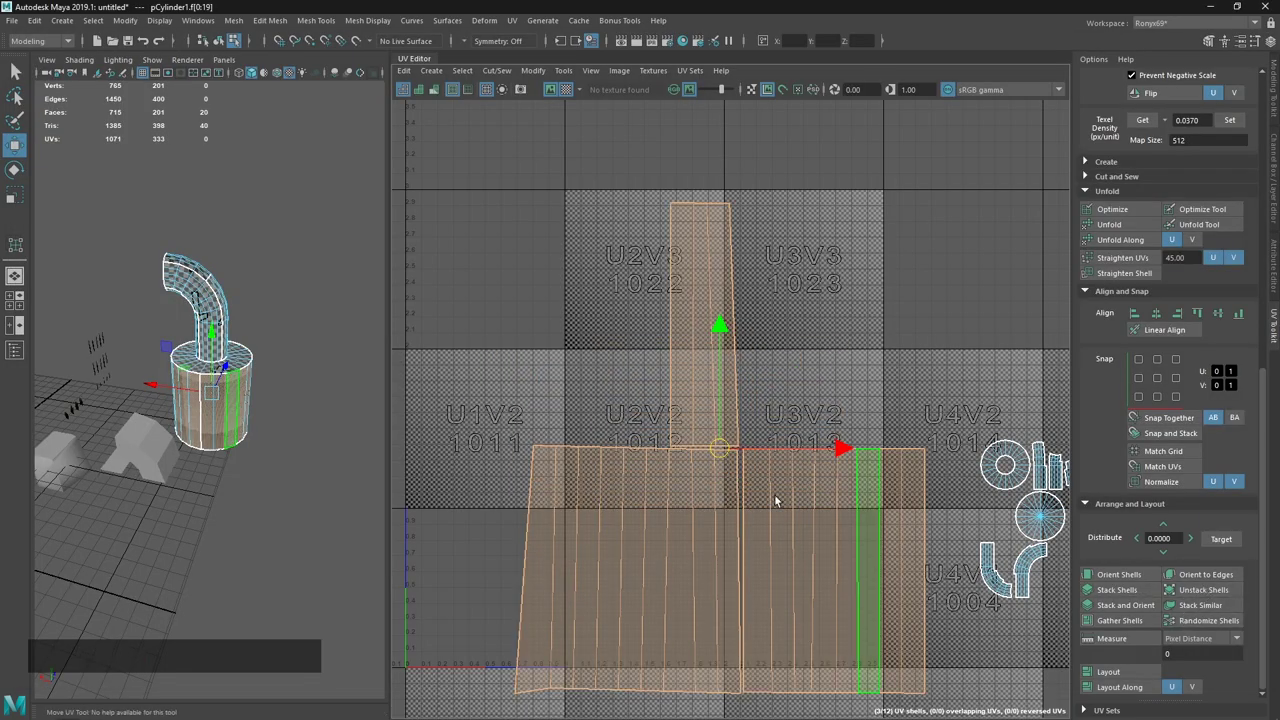
click(668, 434)
key(alt+Tab)
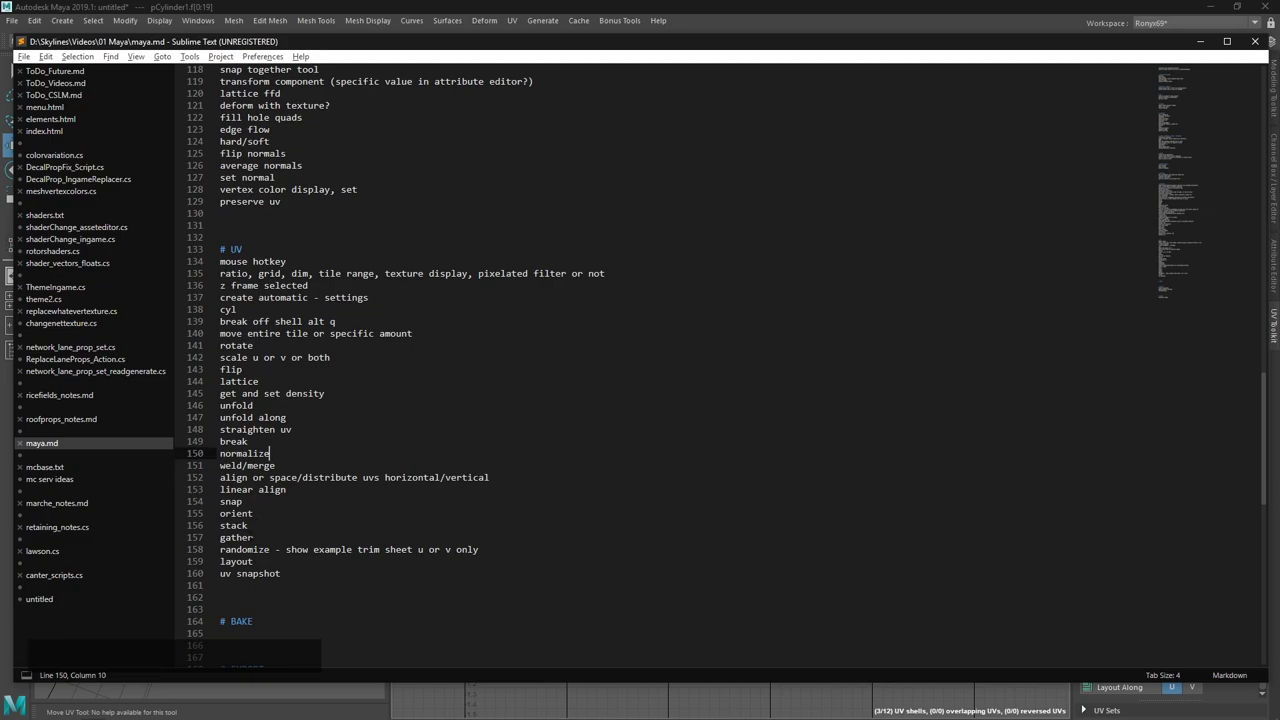
Orient the shells, then move all twelve pCylinder1 shells apart across separate UV tiles.
click(650, 7)
middle_click(750, 372)
double_click(746, 435)
click(686, 326)
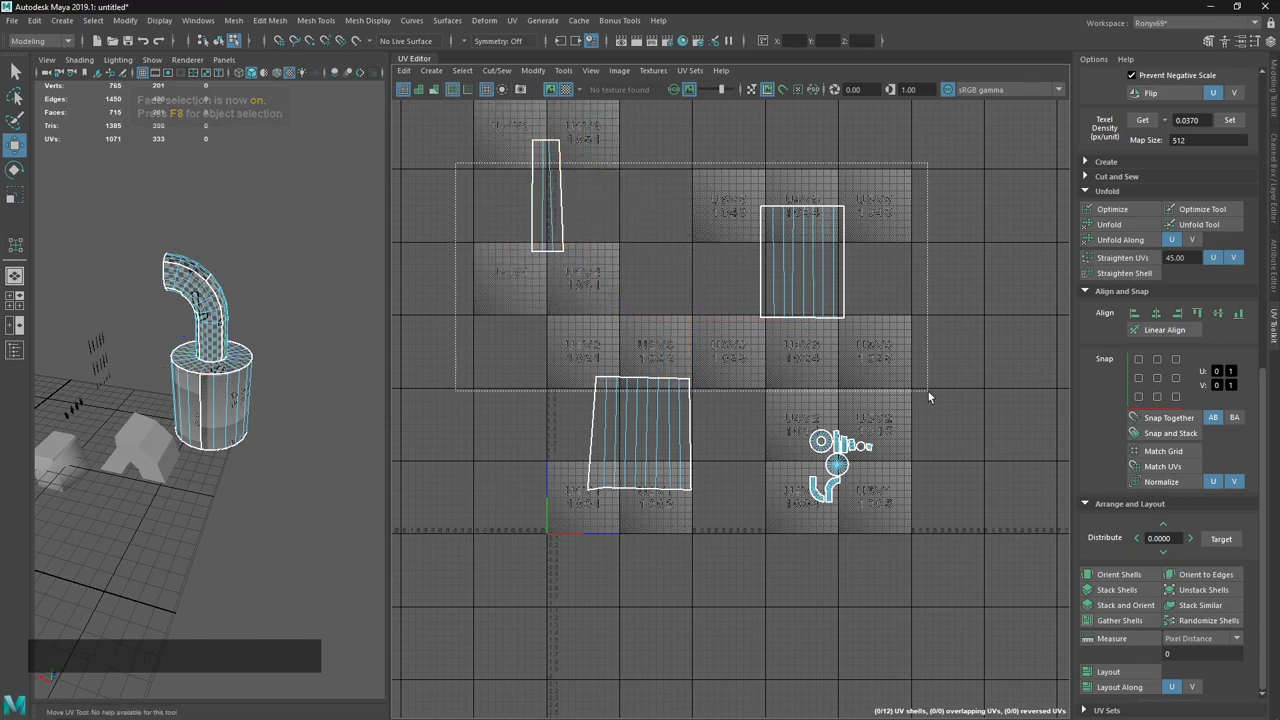
middle_click(853, 343)
key(r)
click(710, 341)
key(w)
double_click(781, 457)
Gather all selected UV shells of pCylinder1 back into the first tile and check the notes.
key(3)
click(557, 189)
middle_click(754, 504)
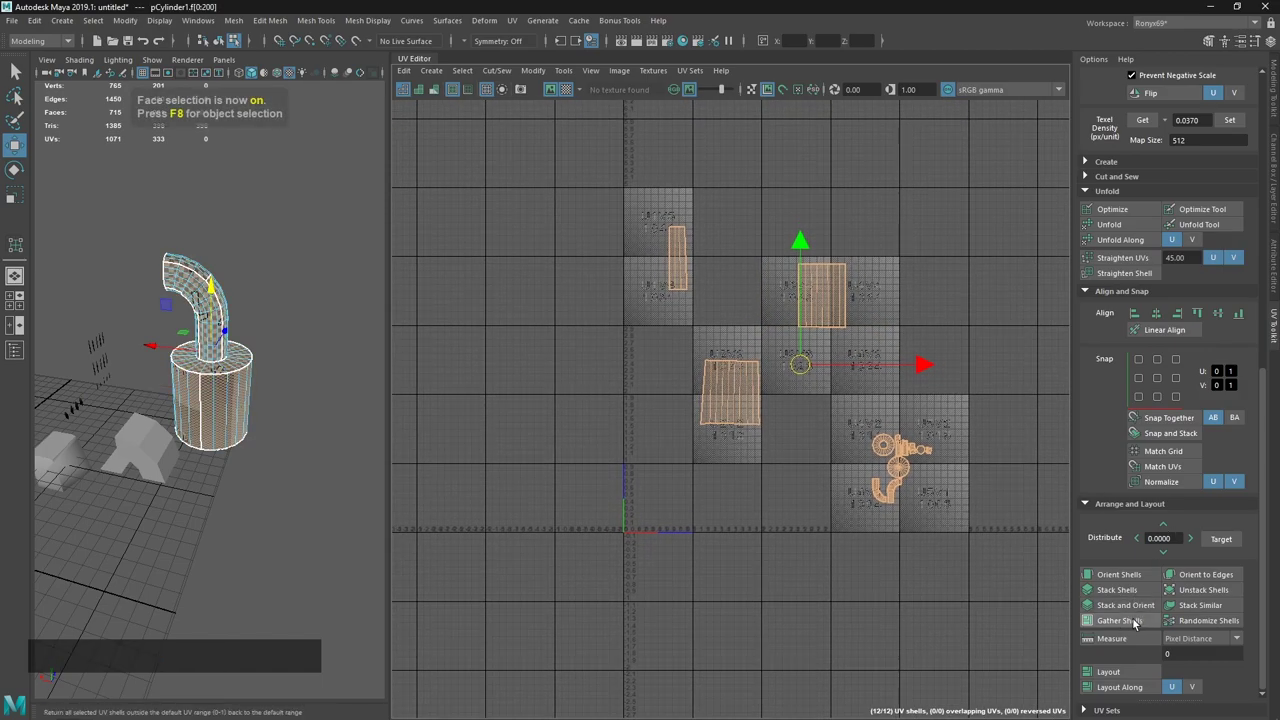
click(1136, 620)
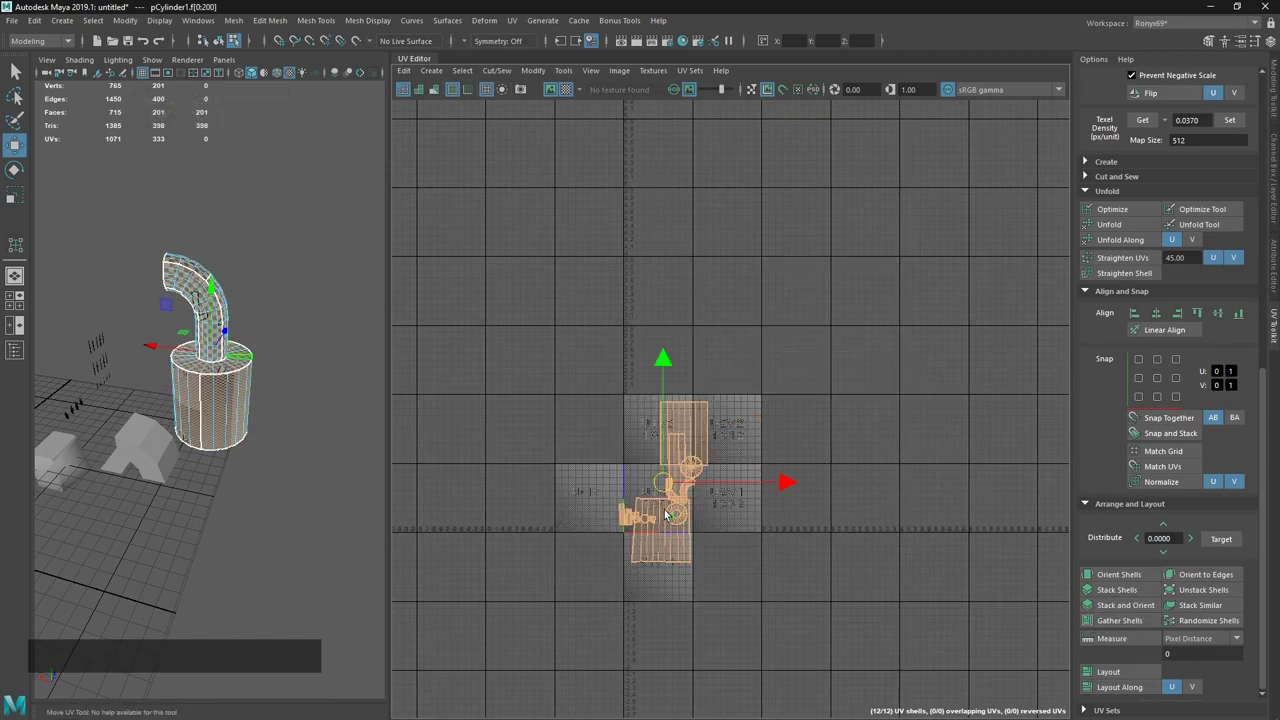
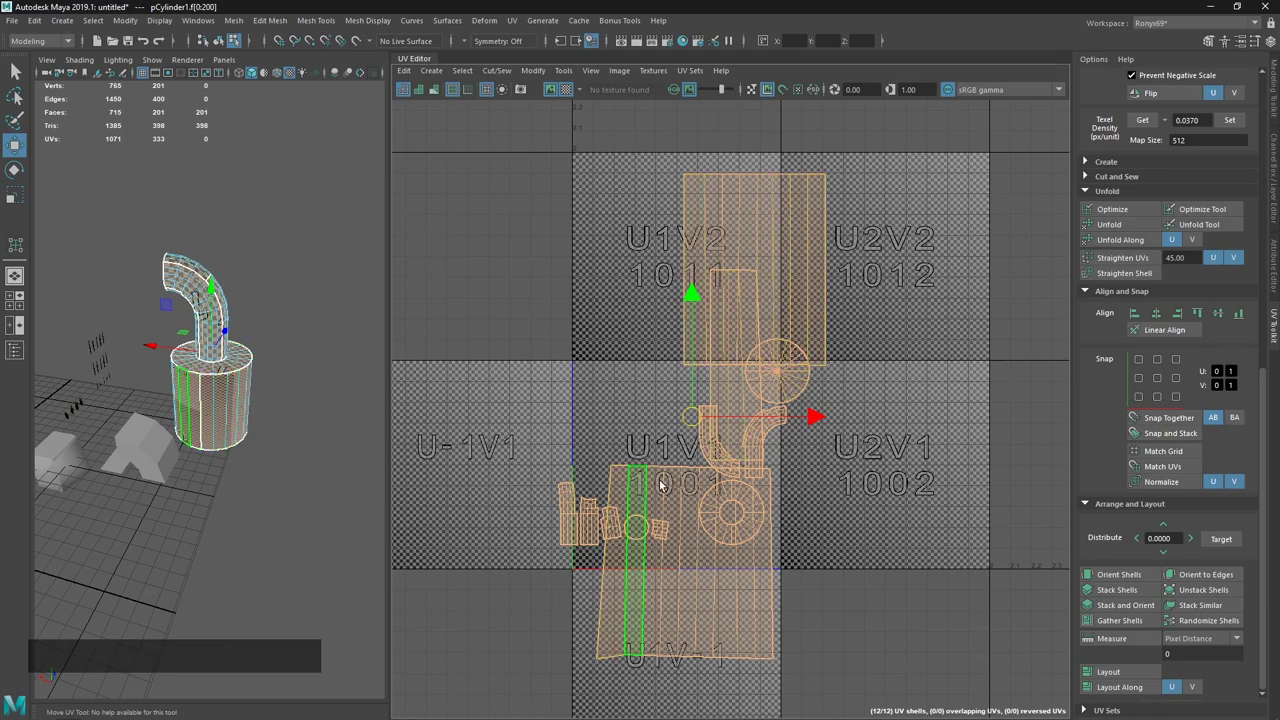
middle_click(800, 488)
key(alt+Tab)
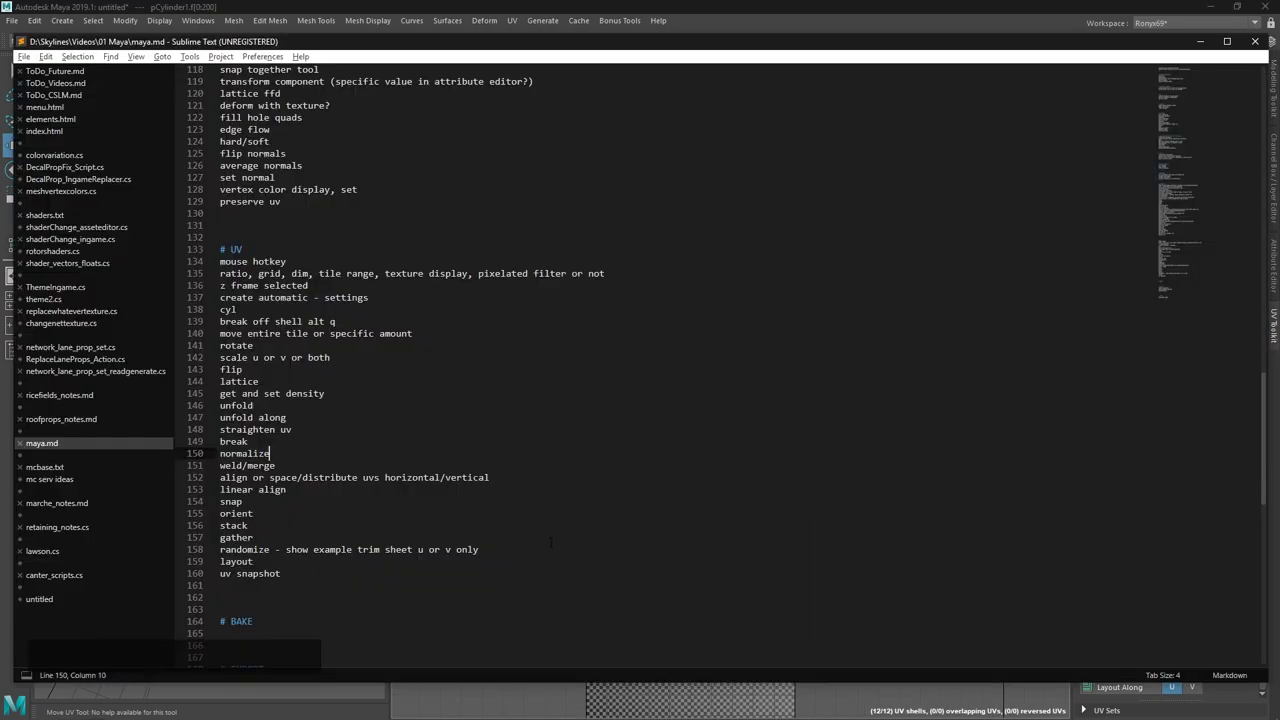
key(alt+Tab)
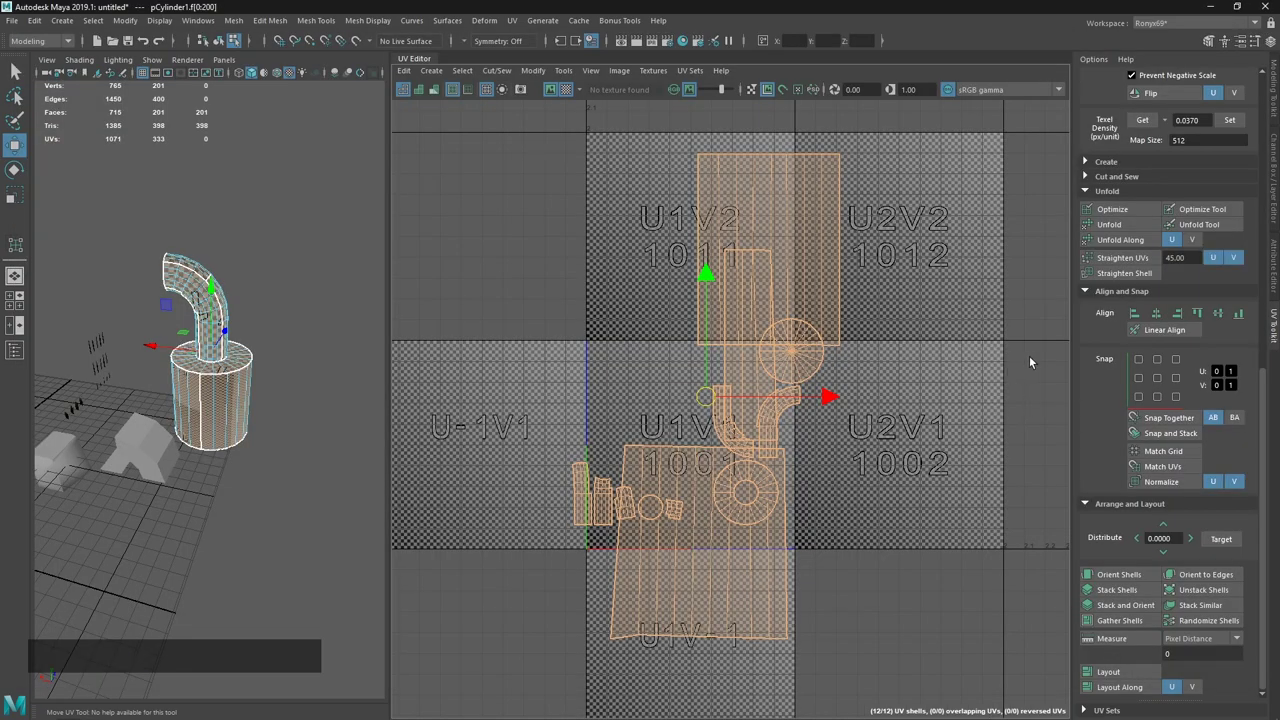
Lay out the gathered shells within the tile, then undo the result.
click(444, 78)
click(459, 125)
click(774, 325)
click(760, 412)
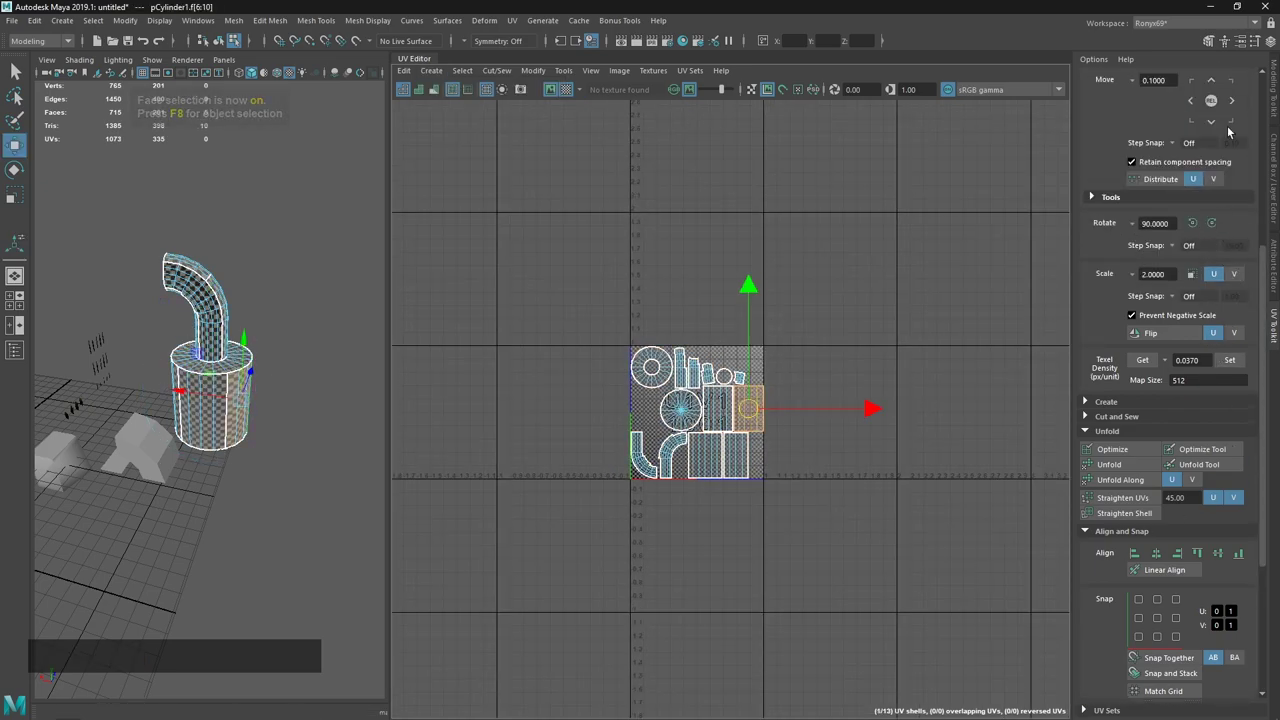
click(1236, 101)
key(ctrl+z)
Scatter the shells randomly across neighbouring tiles, regather them into tile one, and bring up the notes.
click(1134, 81)
click(724, 404)
click(1218, 91)
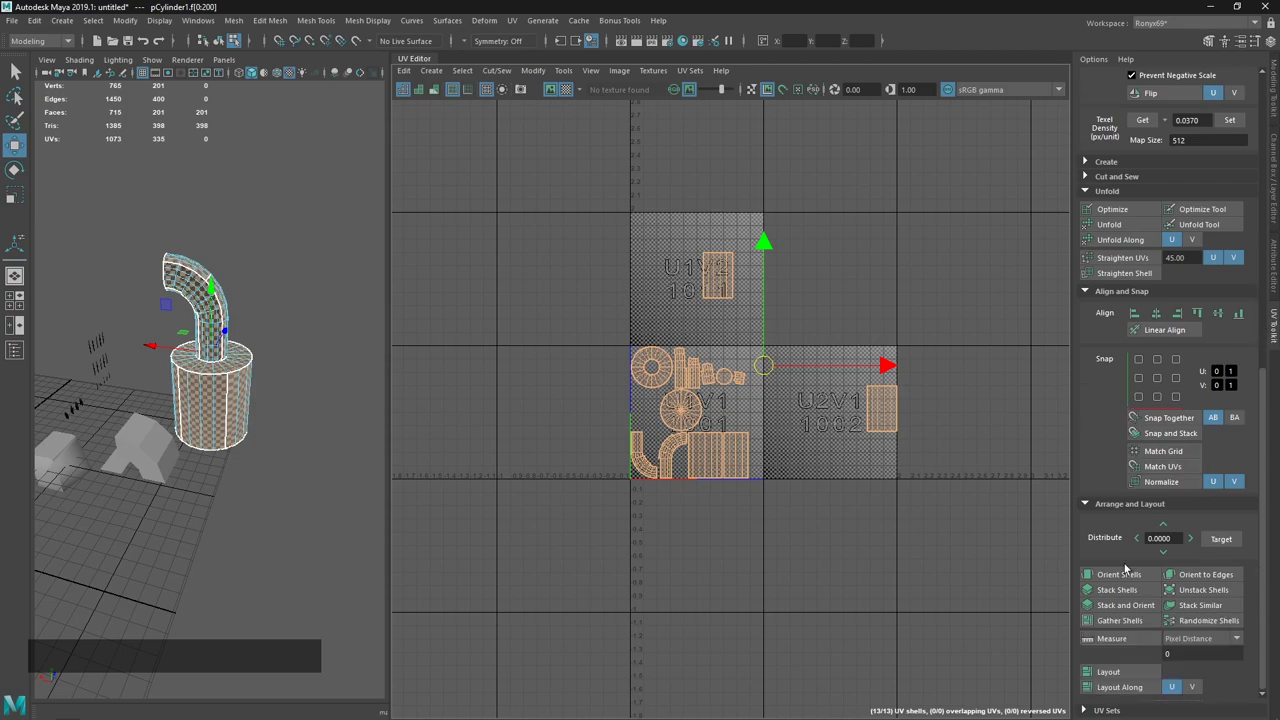
click(1134, 627)
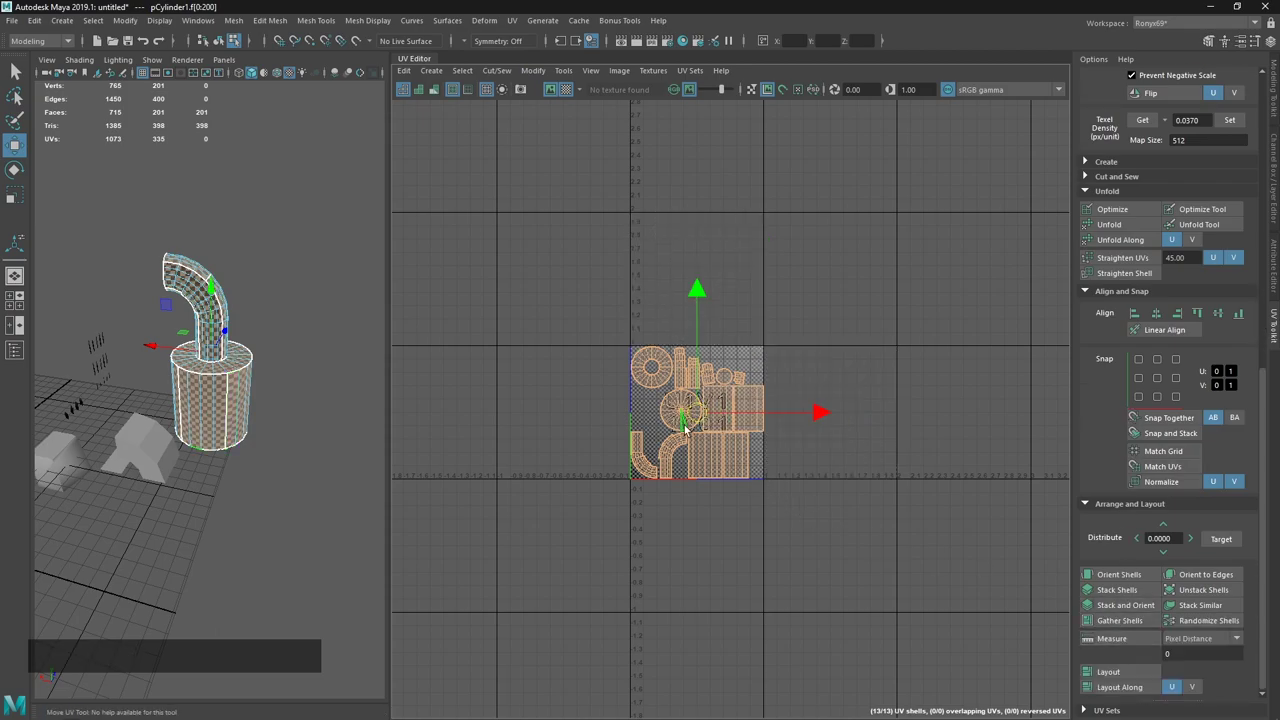
key(alt+Tab)
click(623, 280)
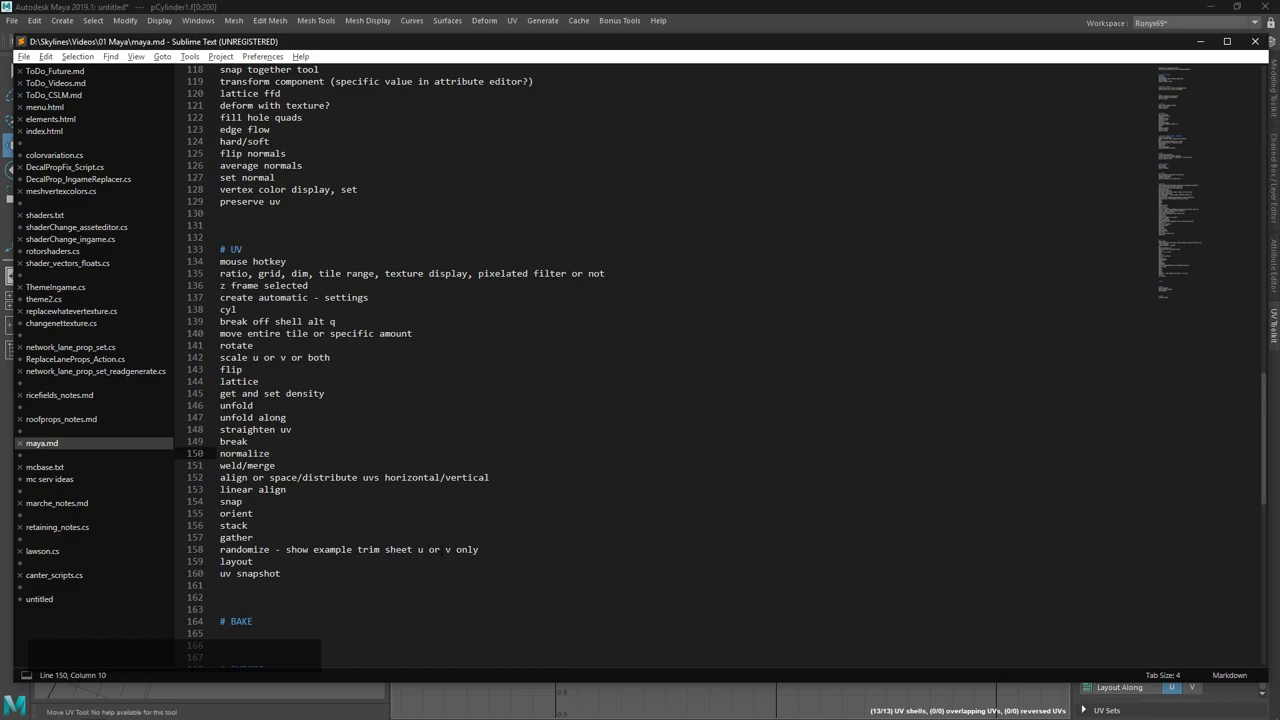
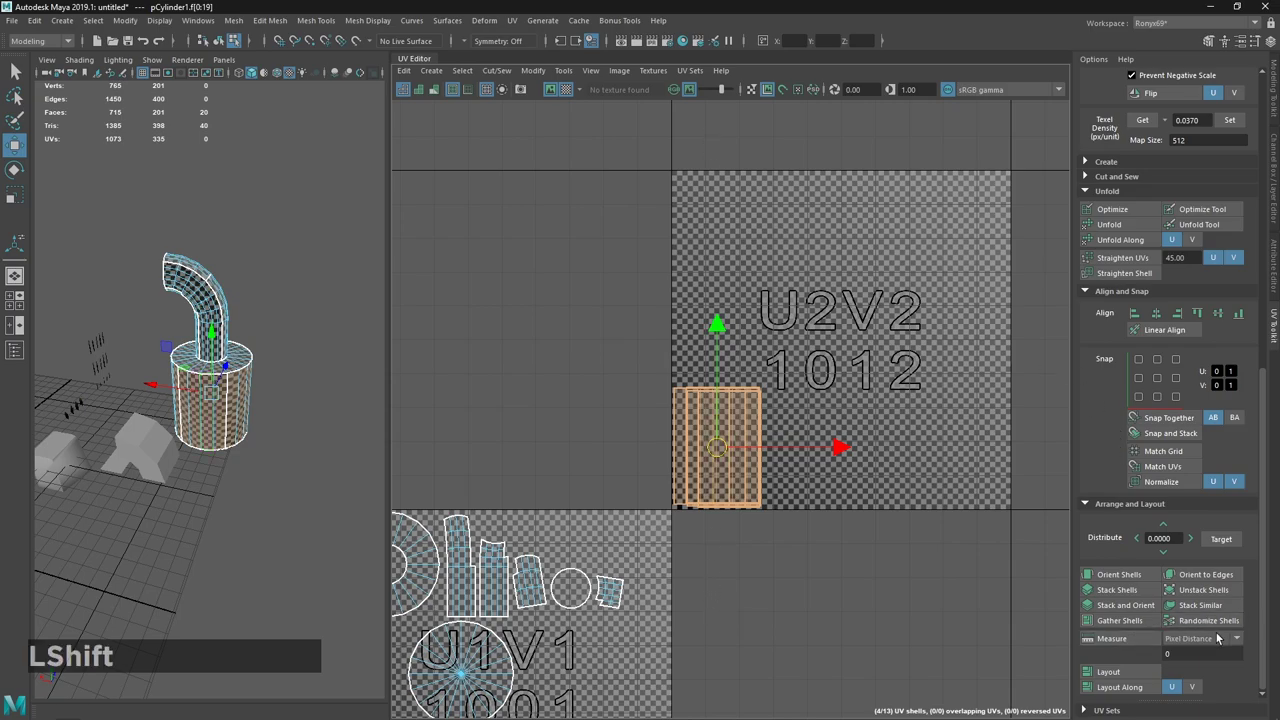
Randomly offset the stacked shells along V only via the Randomize Shells settings, then close them.
click(1223, 627)
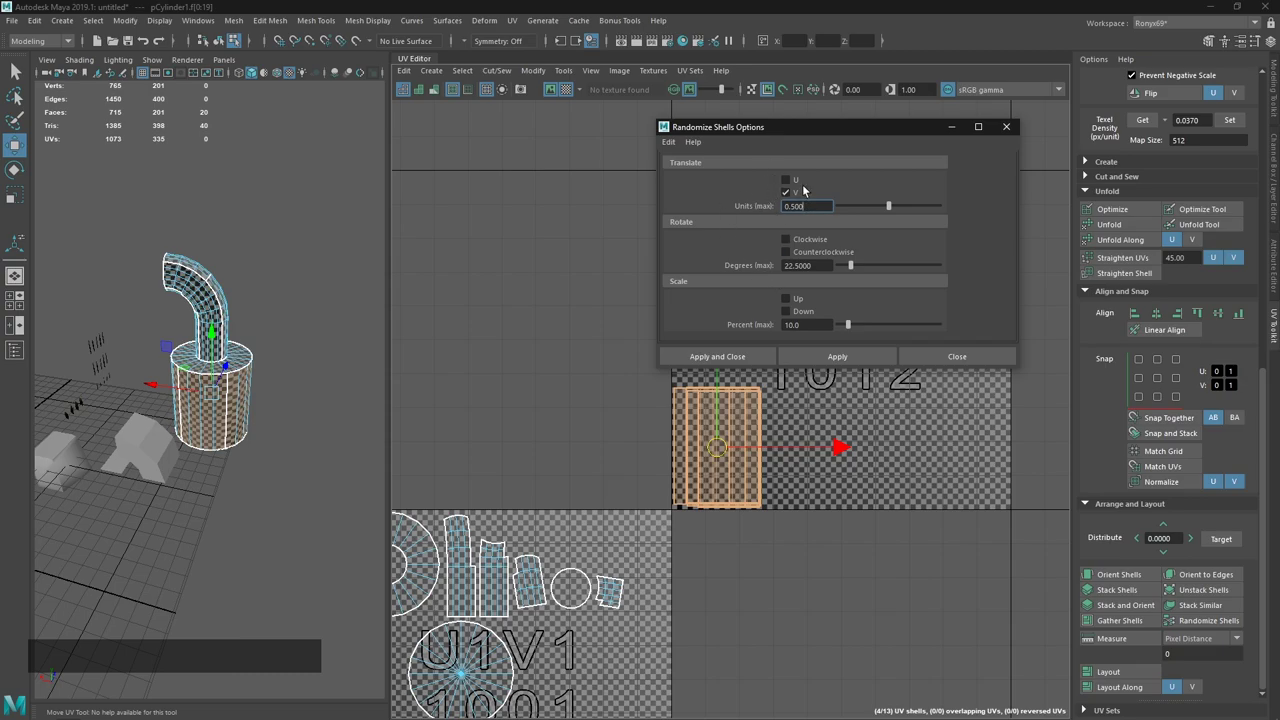
click(974, 346)
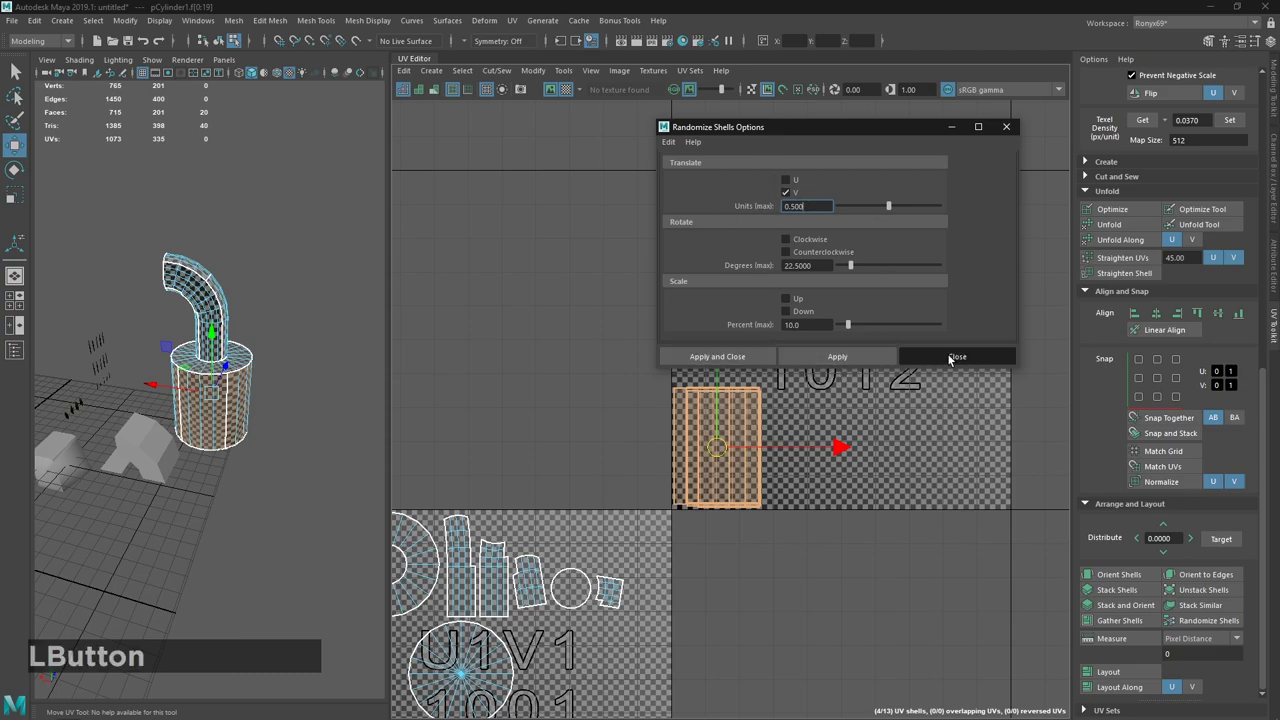
click(1204, 626)
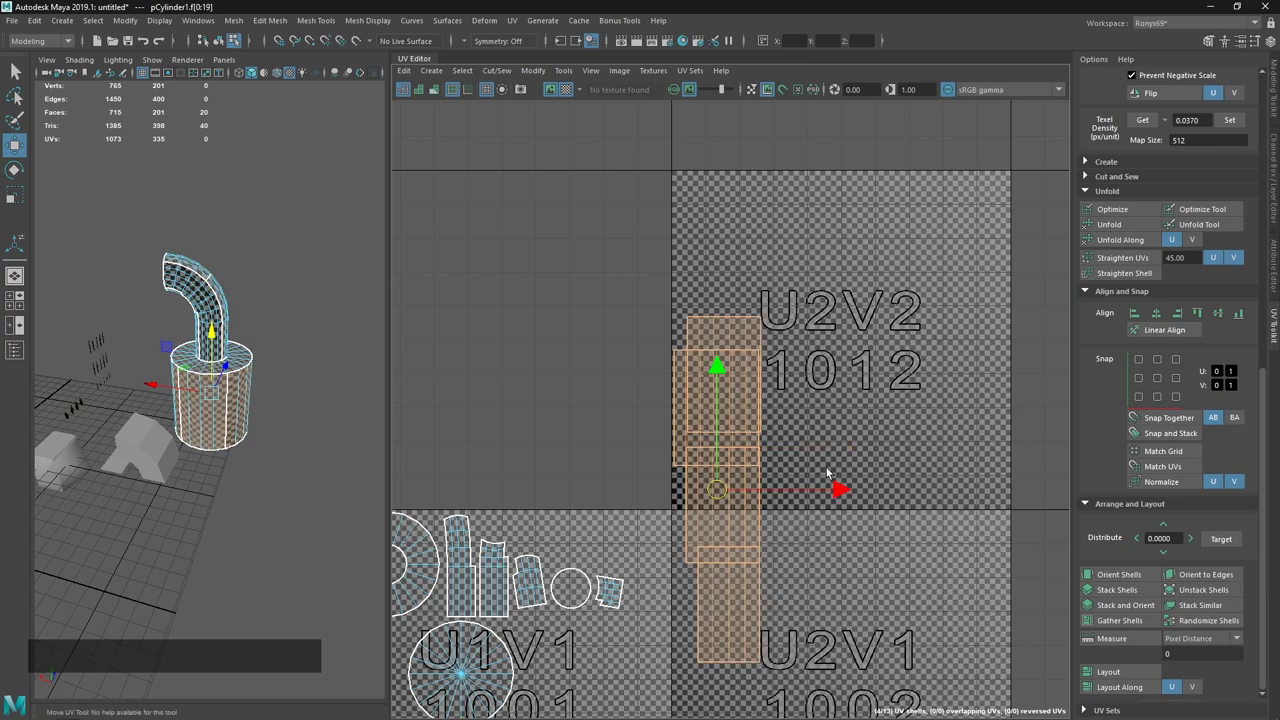
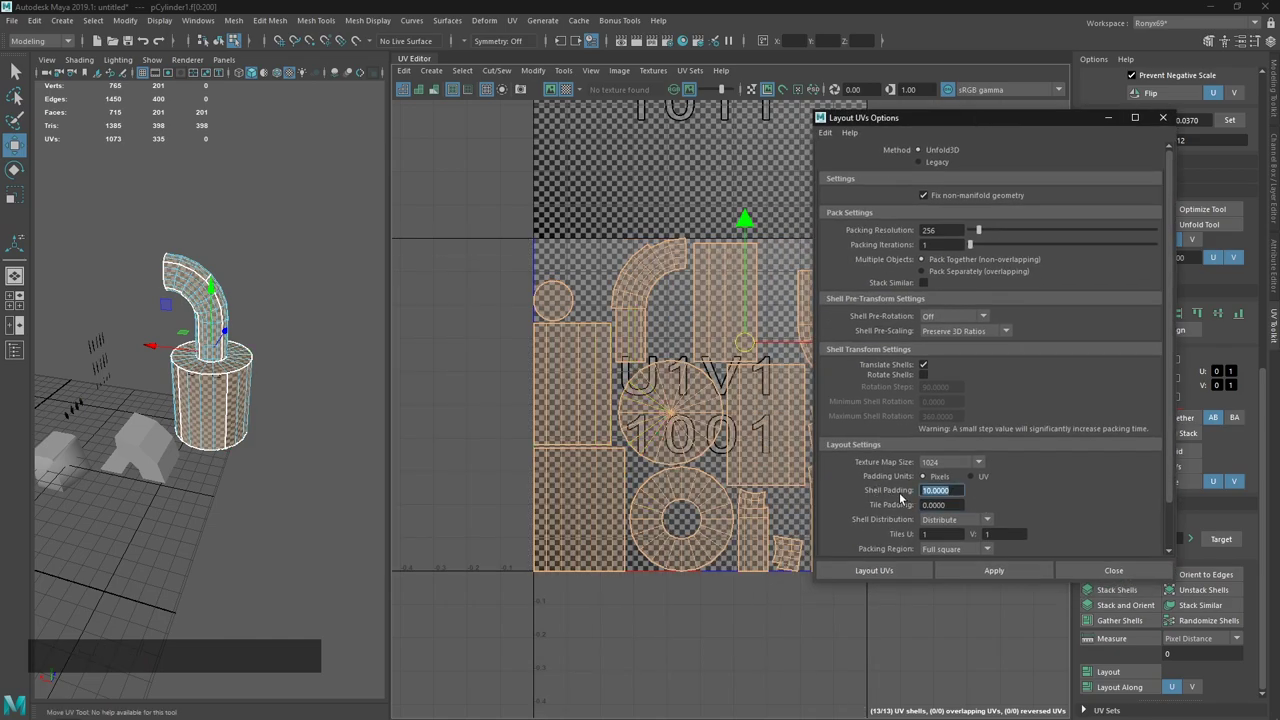
Re-pack the thirteen shells in tile 1001 with Shell Padding 80 and close the layout settings.
key(KP_8)
key(KP_Enter)
click(981, 576)
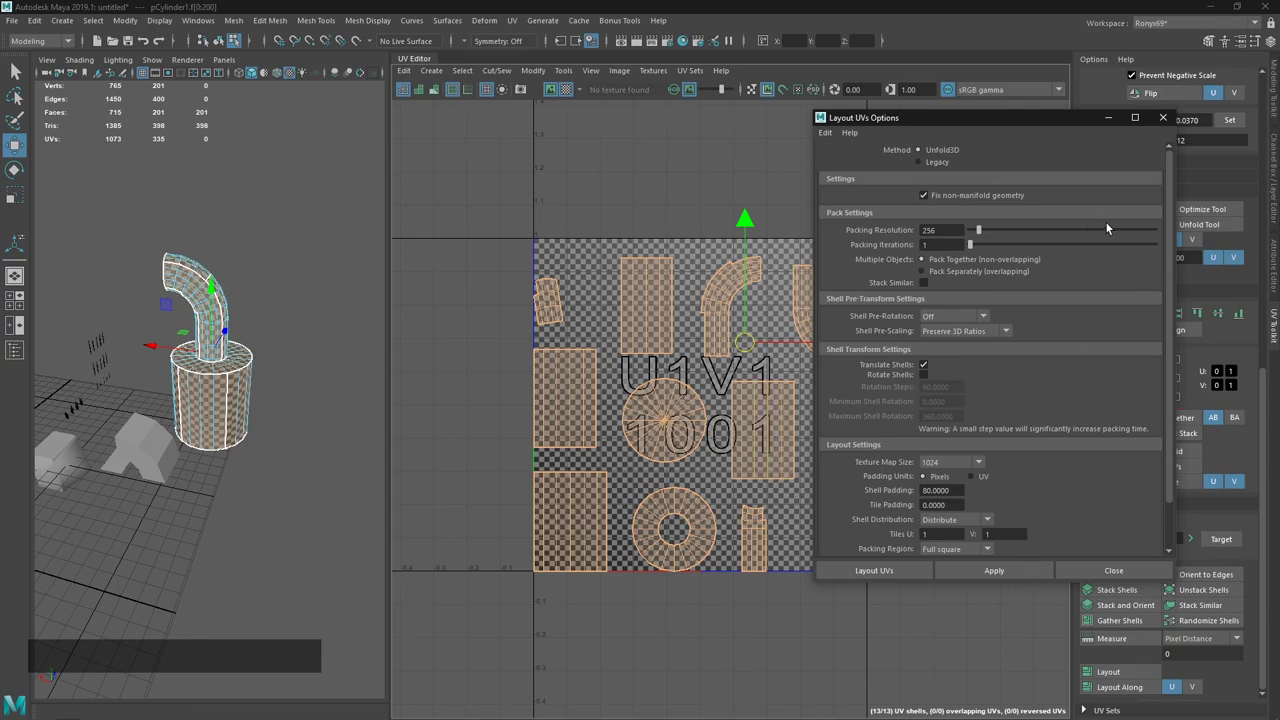
click(1164, 125)
Glance at the notes and dolly the 3D view closer to the model.
key(alt+Tab)
click(584, 339)
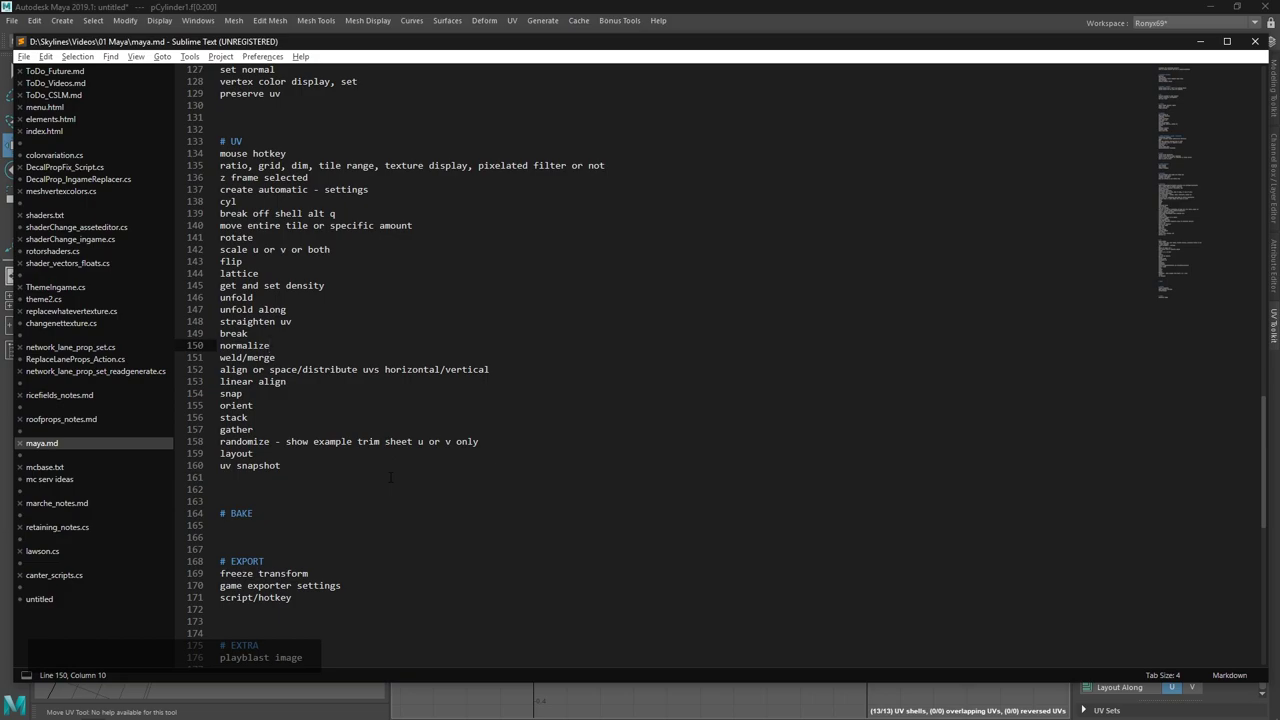
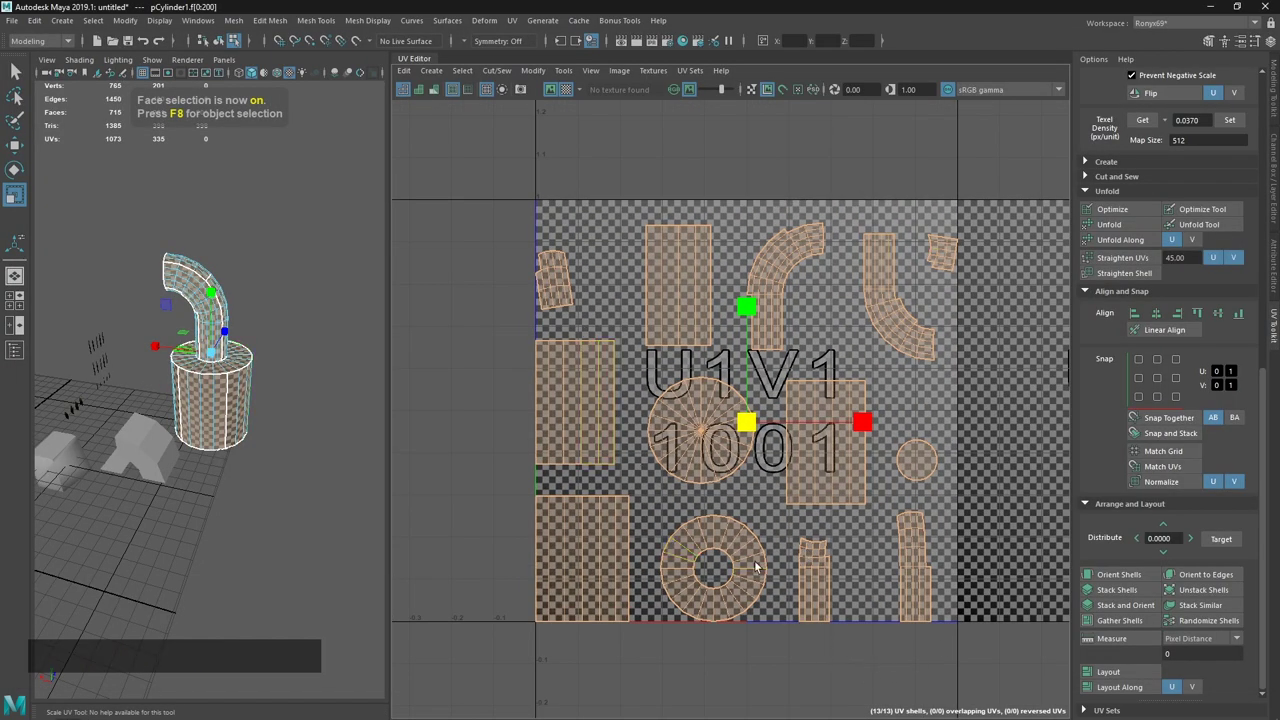
right_click(305, 384)
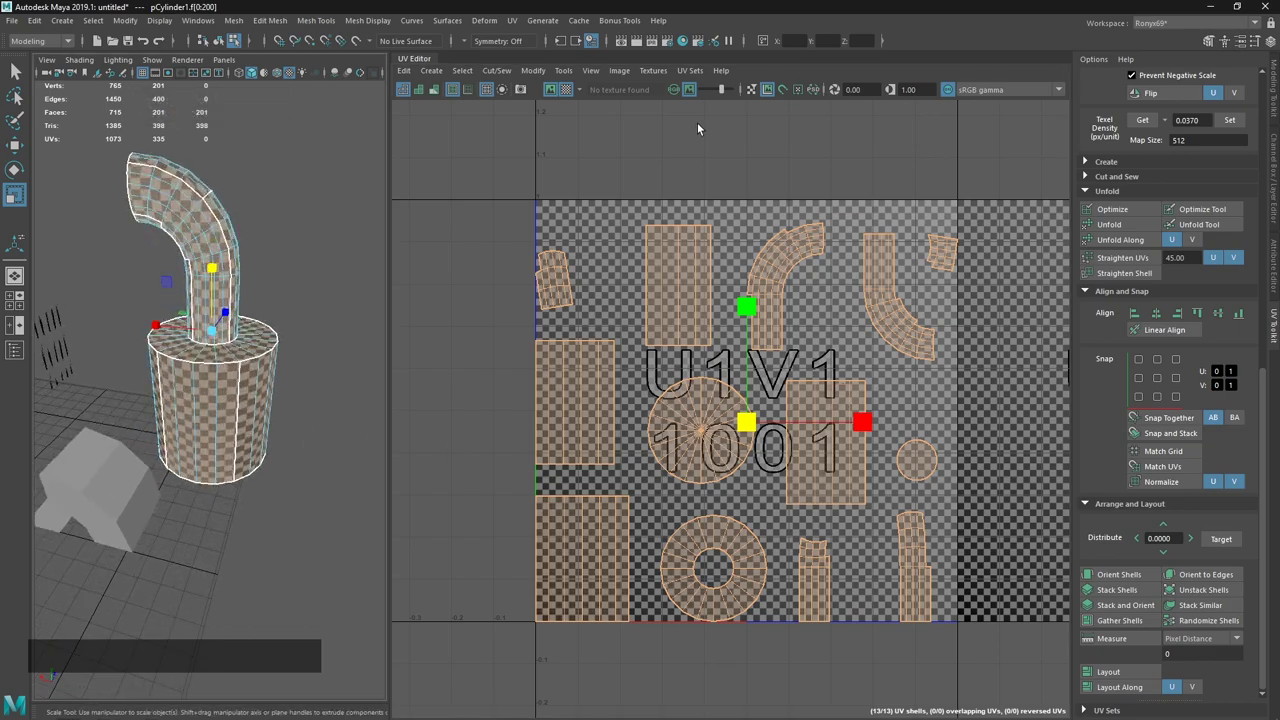
Review UV Snapshot settings, keep the existing a.png rather than overwrite, and close the options.
click(624, 76)
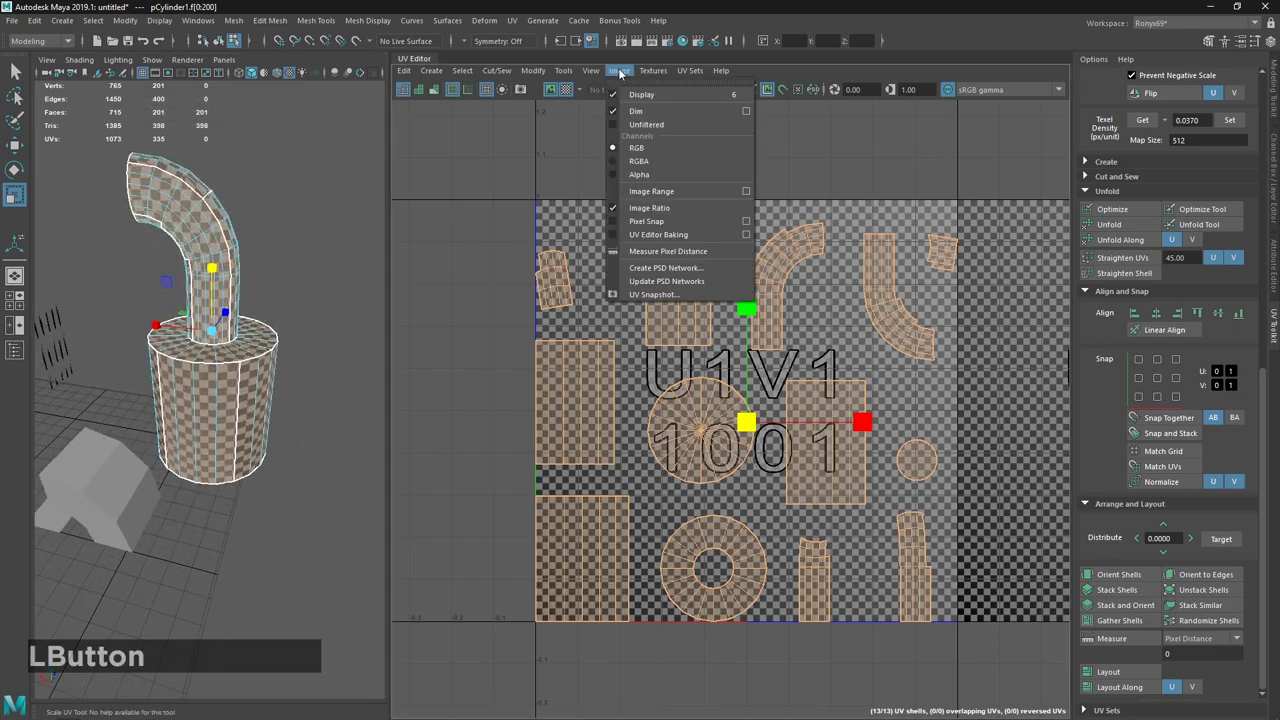
click(662, 295)
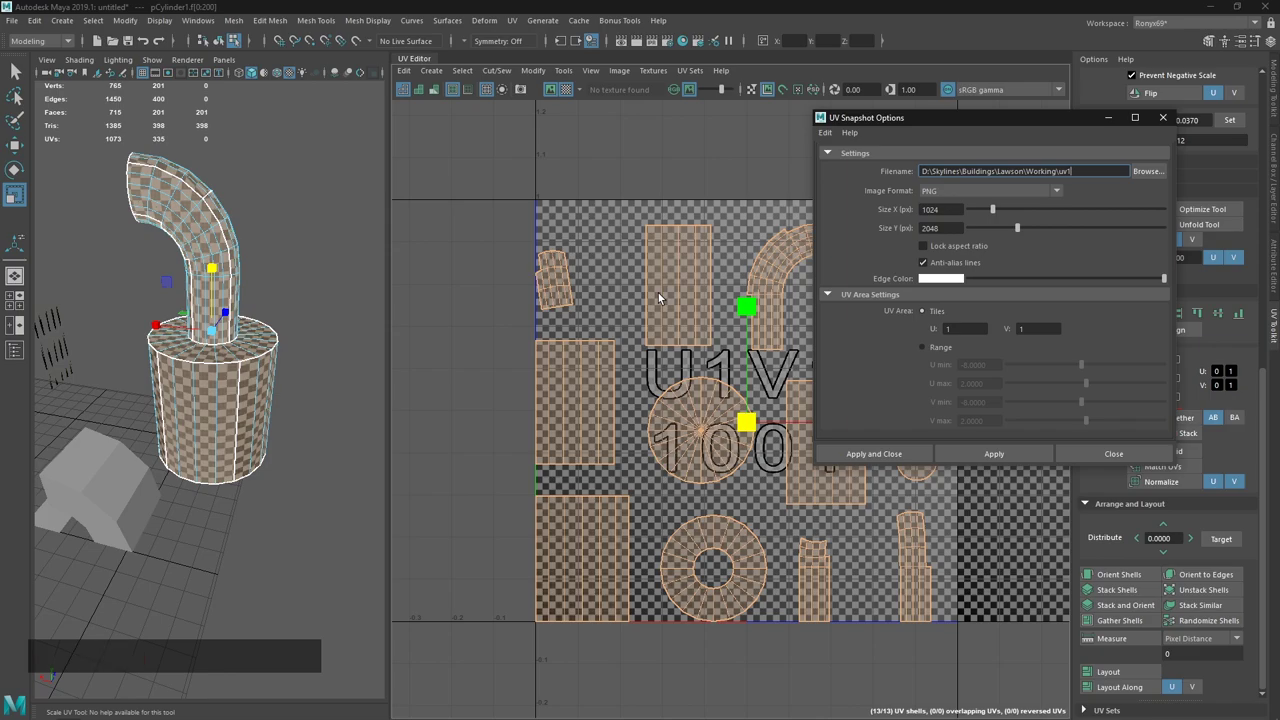
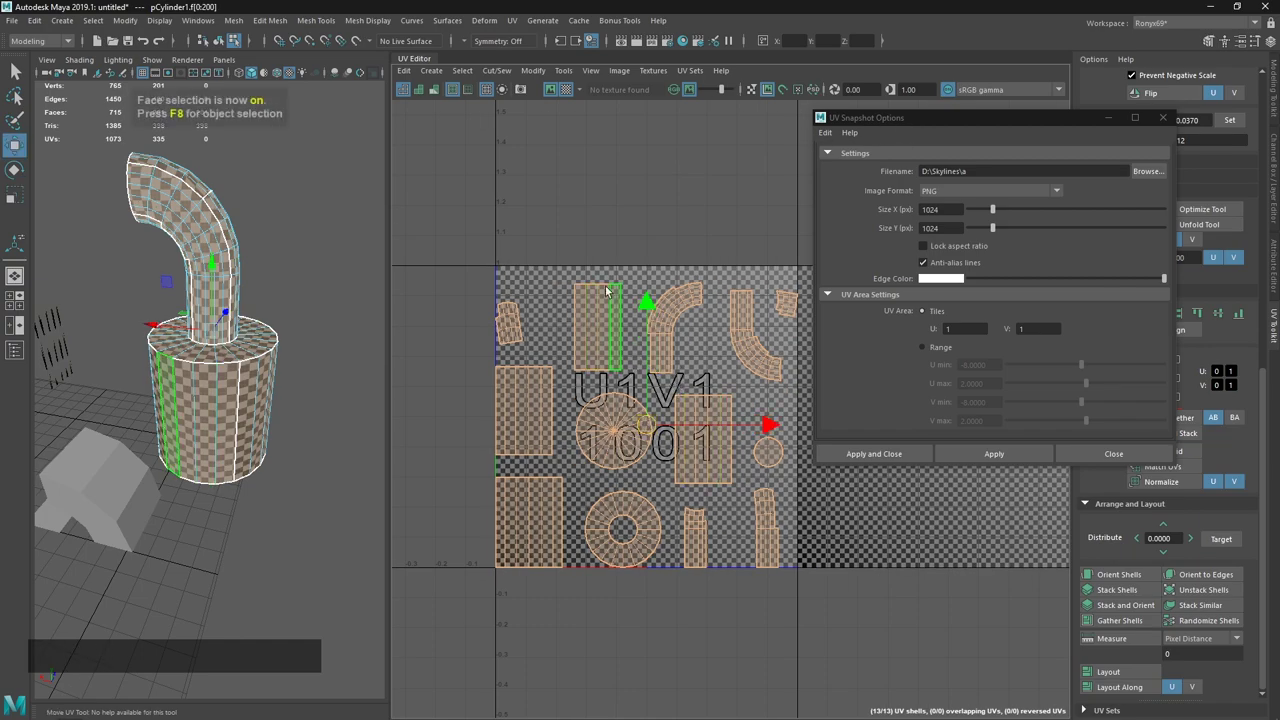
click(575, 261)
click(570, 238)
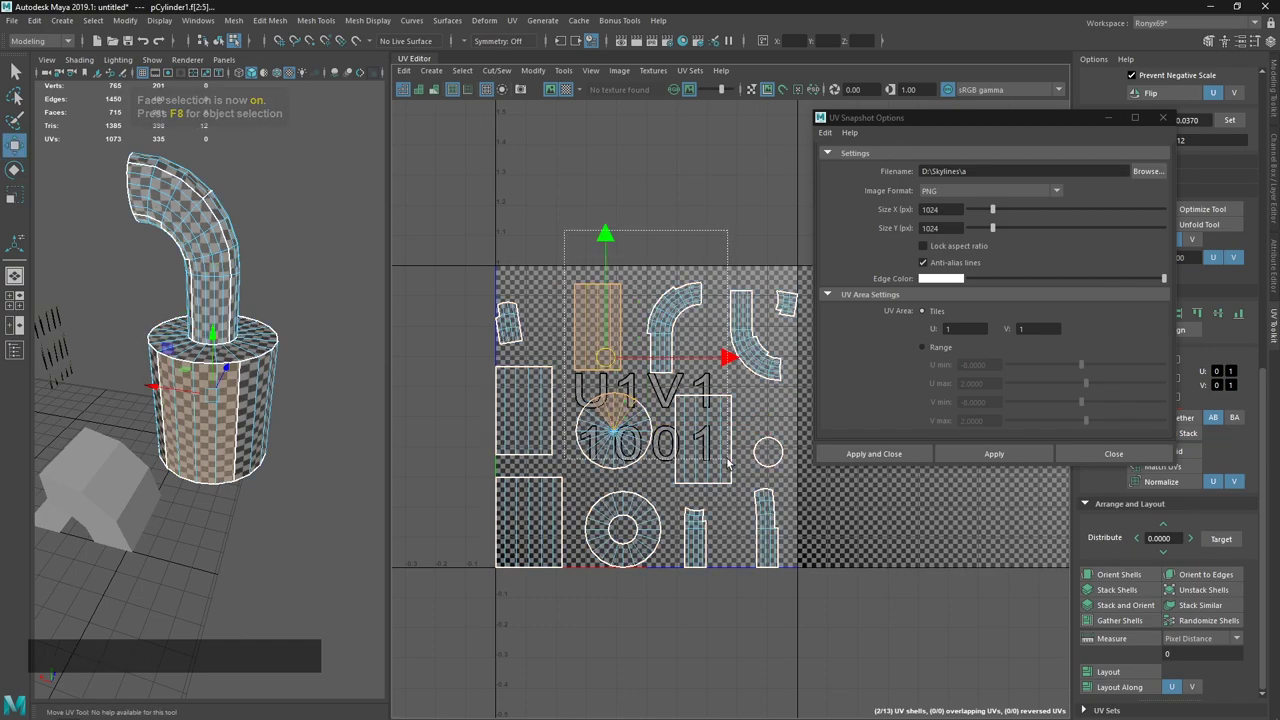
click(994, 454)
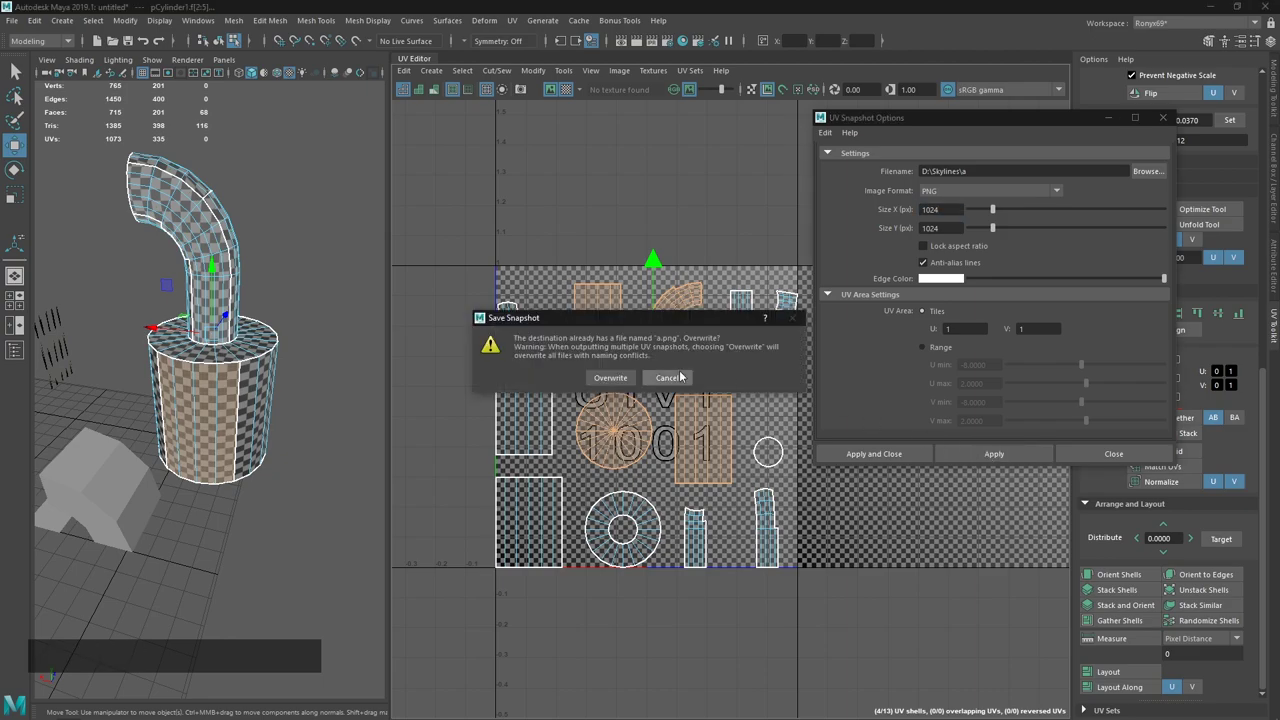
click(619, 385)
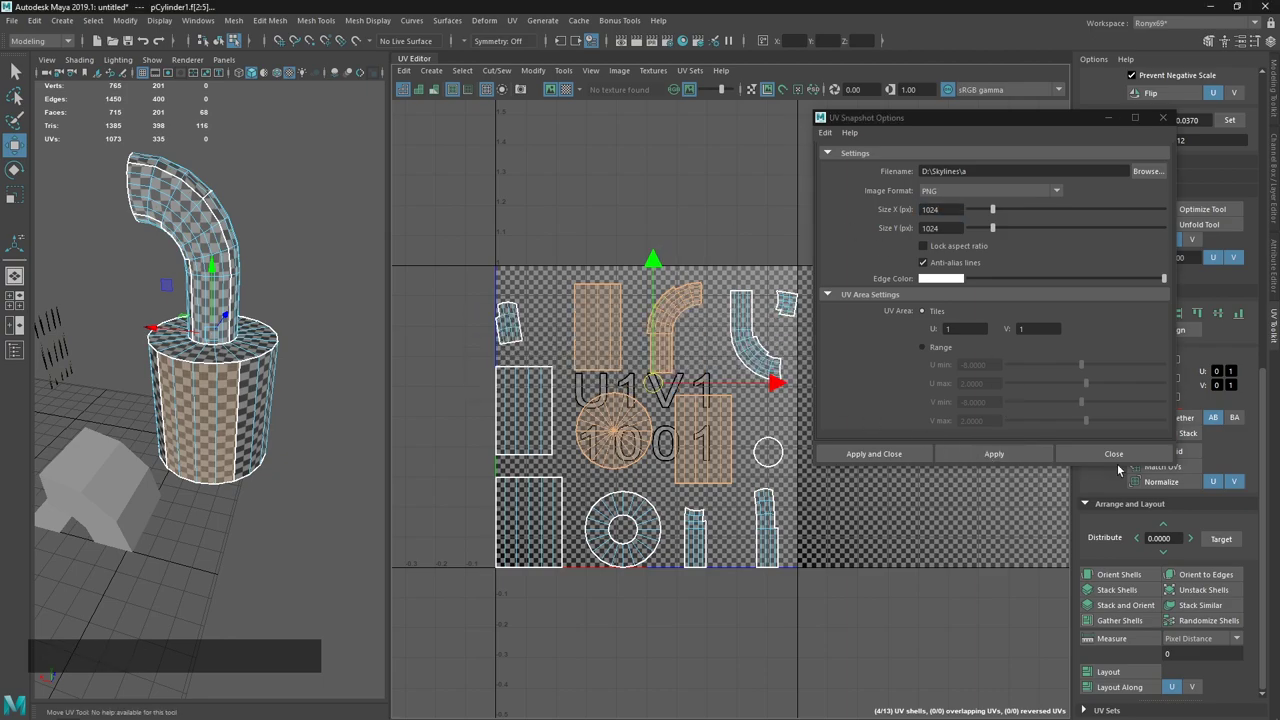
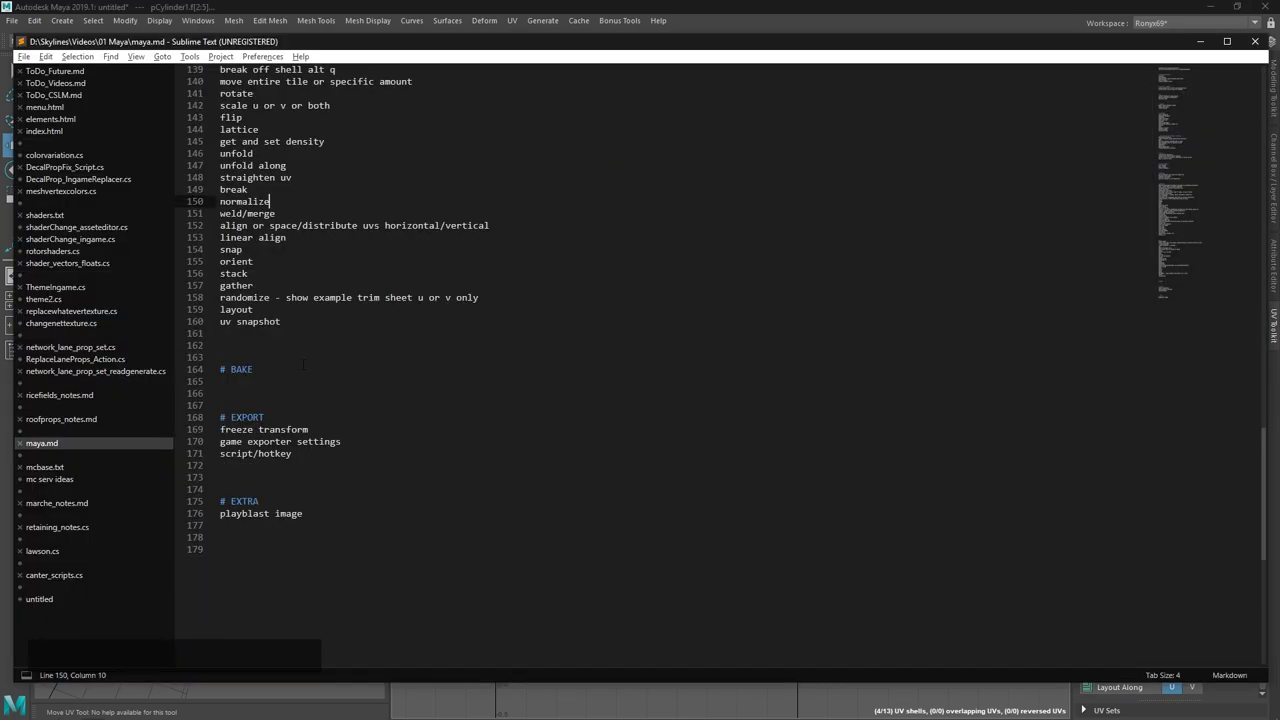
Open the recent canter1.ma Canter truck scene.
click(484, 7)
key(`)
right_click(796, 552)
middle_click(704, 274)
click(885, 324)
middle_click(915, 388)
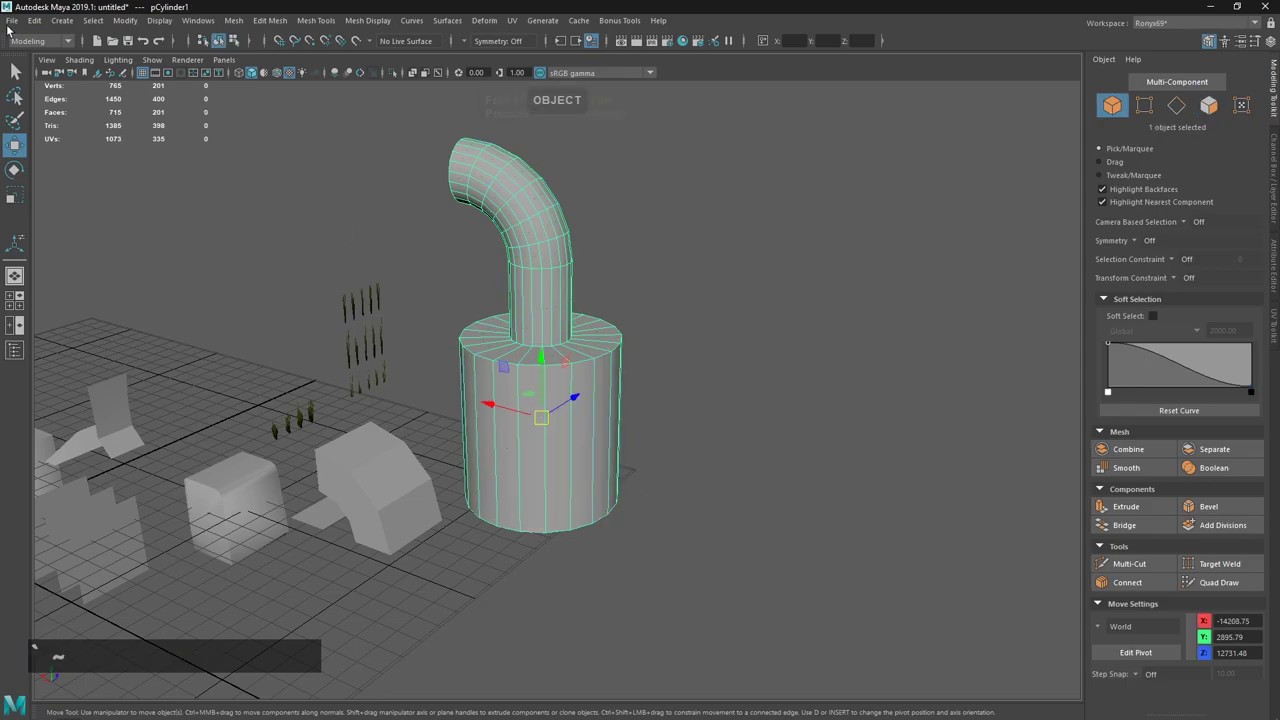
click(12, 32)
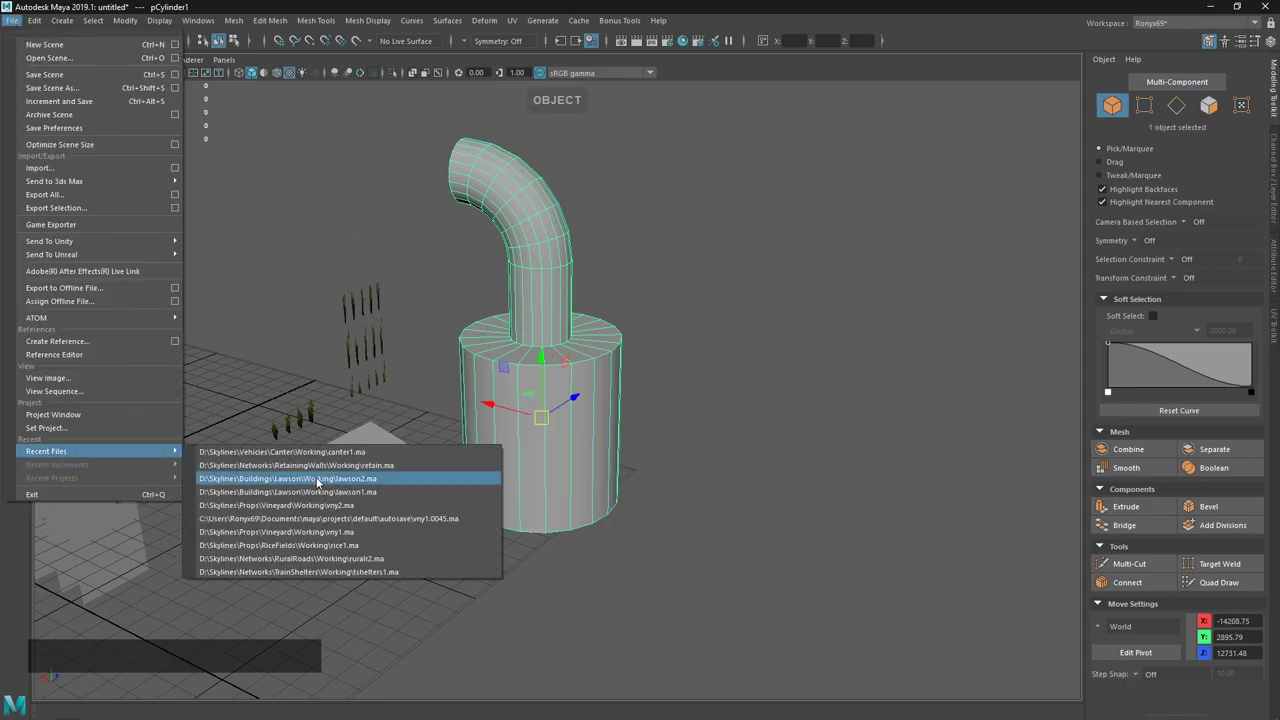
click(335, 461)
click(663, 367)
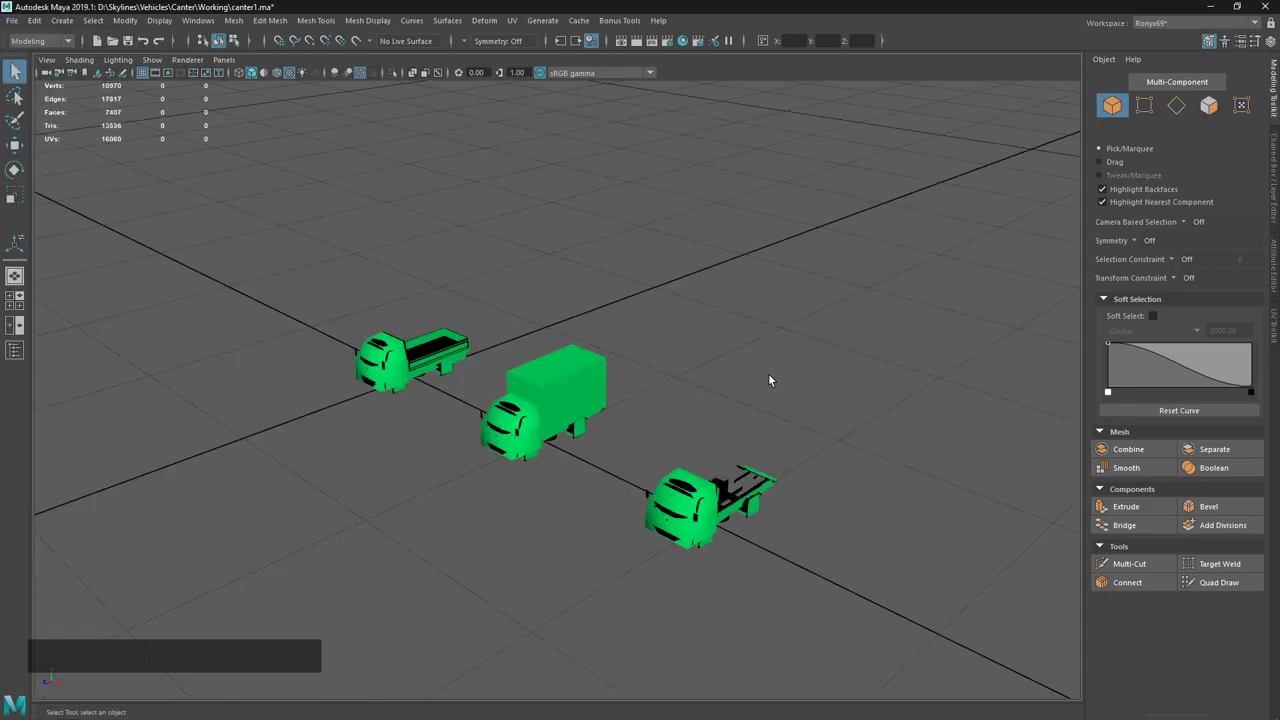
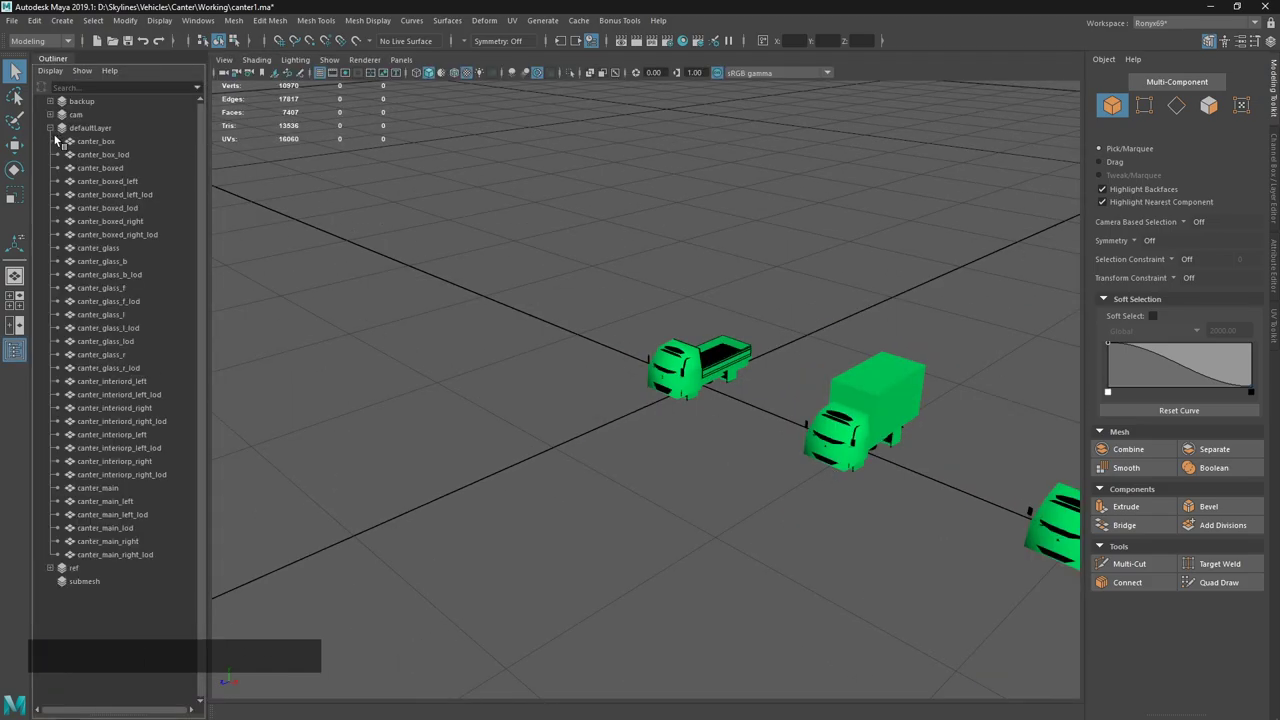
Select the detailed canter_main truck and graph its material network in the Hypershade.
click(132, 492)
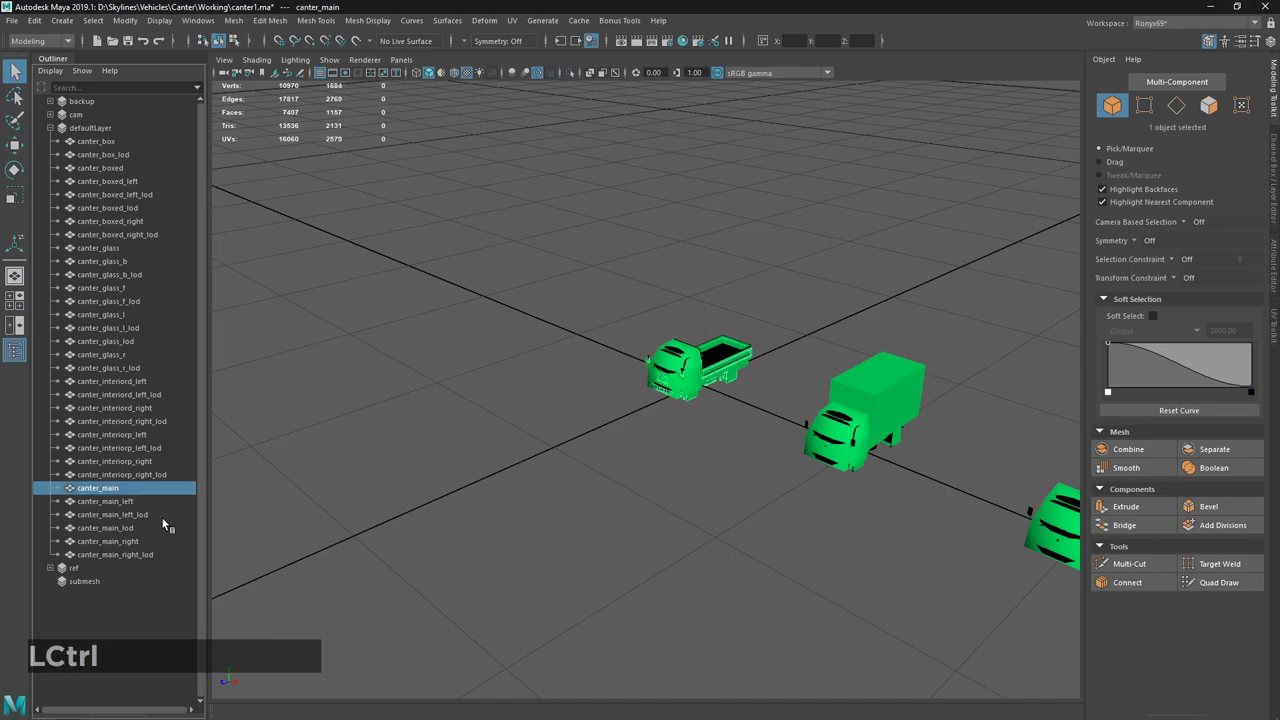
click(157, 533)
key(/)
click(770, 427)
key(z)
click(527, 417)
key(w)
click(693, 513)
key(`)
click(671, 310)
key(m)
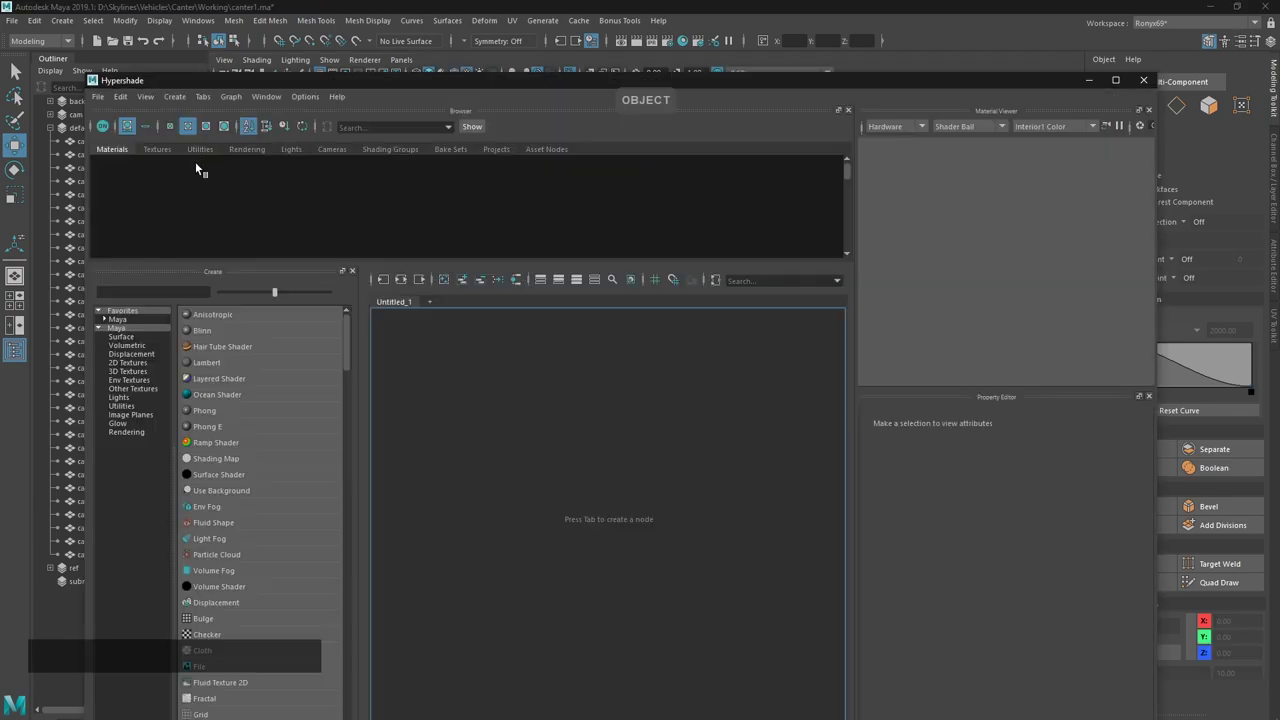
click(666, 255)
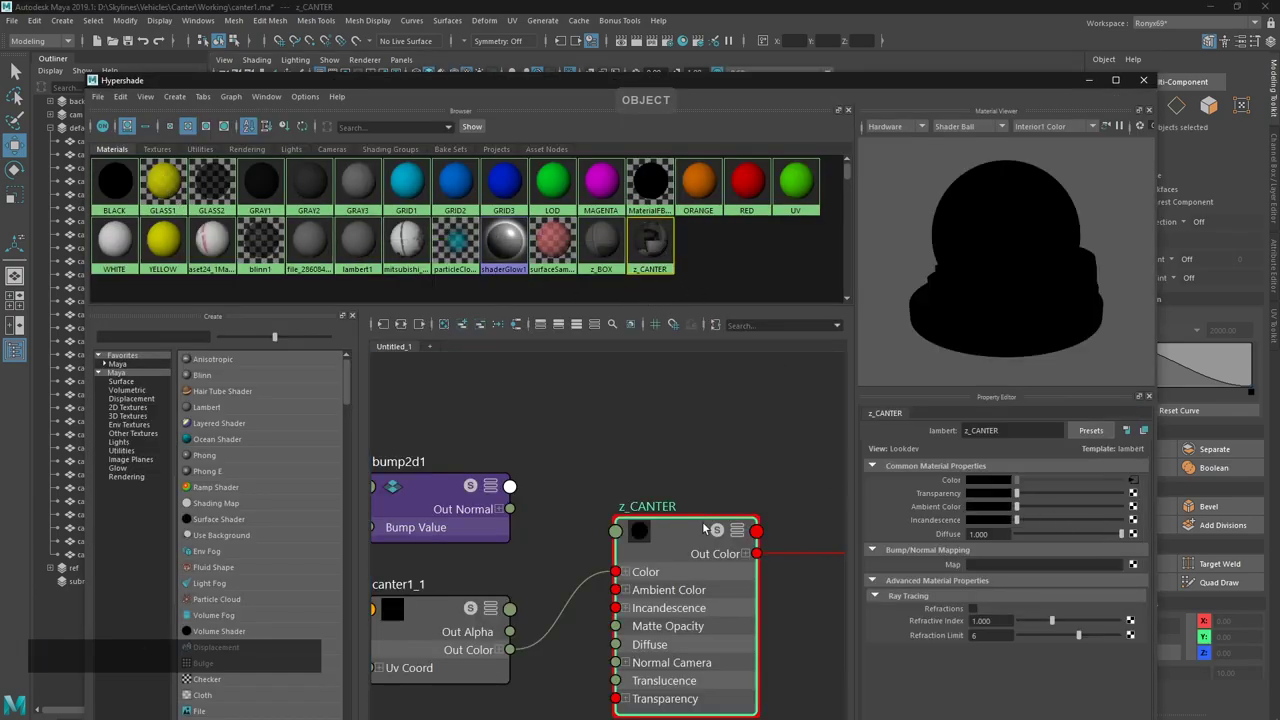
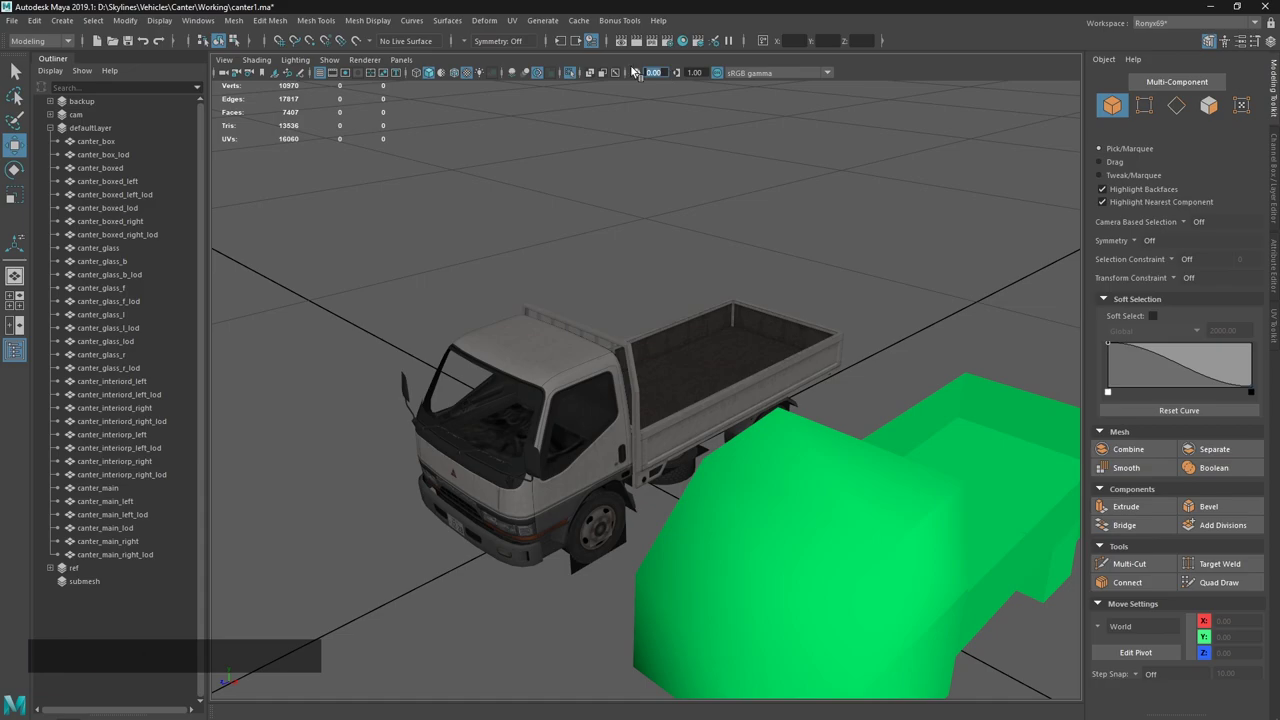
Select canter_main_lod and move it 1 unit along X beside the detailed truck.
key(KP_1)
key(Return)
click(679, 318)
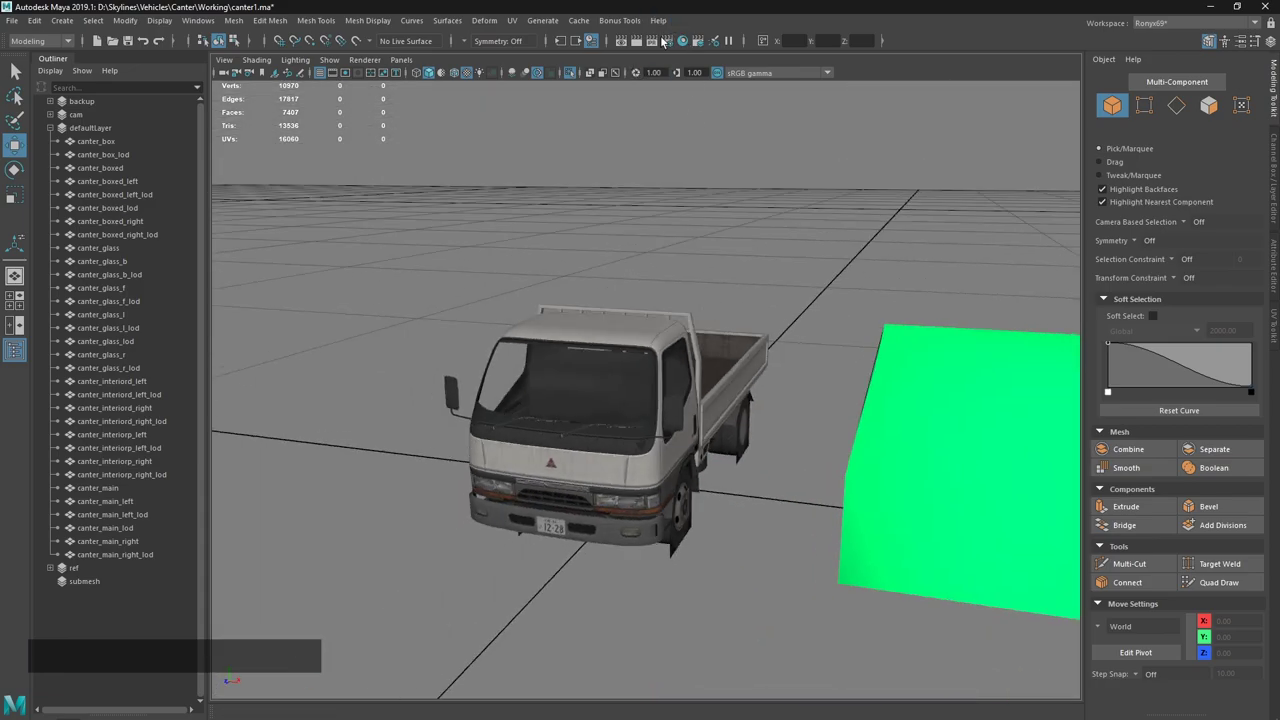
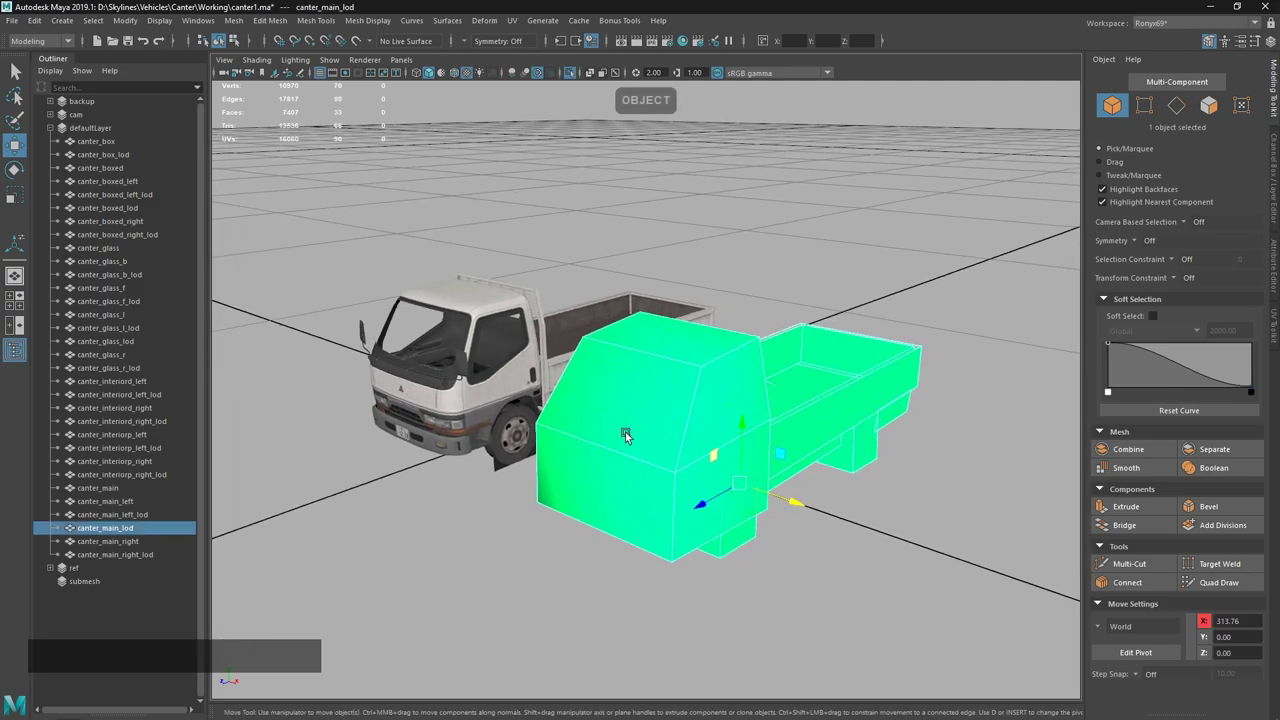
Inspect canter_main_lod's UV layout in the UV Editor, navigating around the shells.
middle_click(787, 467)
click(850, 466)
click(684, 410)
key(z)
click(642, 439)
key(`)
click(725, 246)
key(7)
right_click(713, 354)
click(674, 413)
middle_click(744, 431)
right_click(699, 435)
click(712, 504)
right_click(820, 595)
click(734, 429)
key(`)
click(824, 577)
key(`)
click(565, 565)
middle_click(610, 520)
right_click(657, 545)
middle_click(691, 465)
right_click(670, 446)
middle_click(674, 355)
click(678, 445)
click(765, 433)
right_click(724, 461)
click(664, 358)
click(603, 442)
Close the UV Editor and move the LOD truck back to Translate X 0 over the detailed truck.
key(`)
click(604, 443)
right_click(671, 499)
click(602, 390)
key(`)
double_click(668, 596)
right_click(634, 466)
click(763, 449)
middle_click(822, 487)
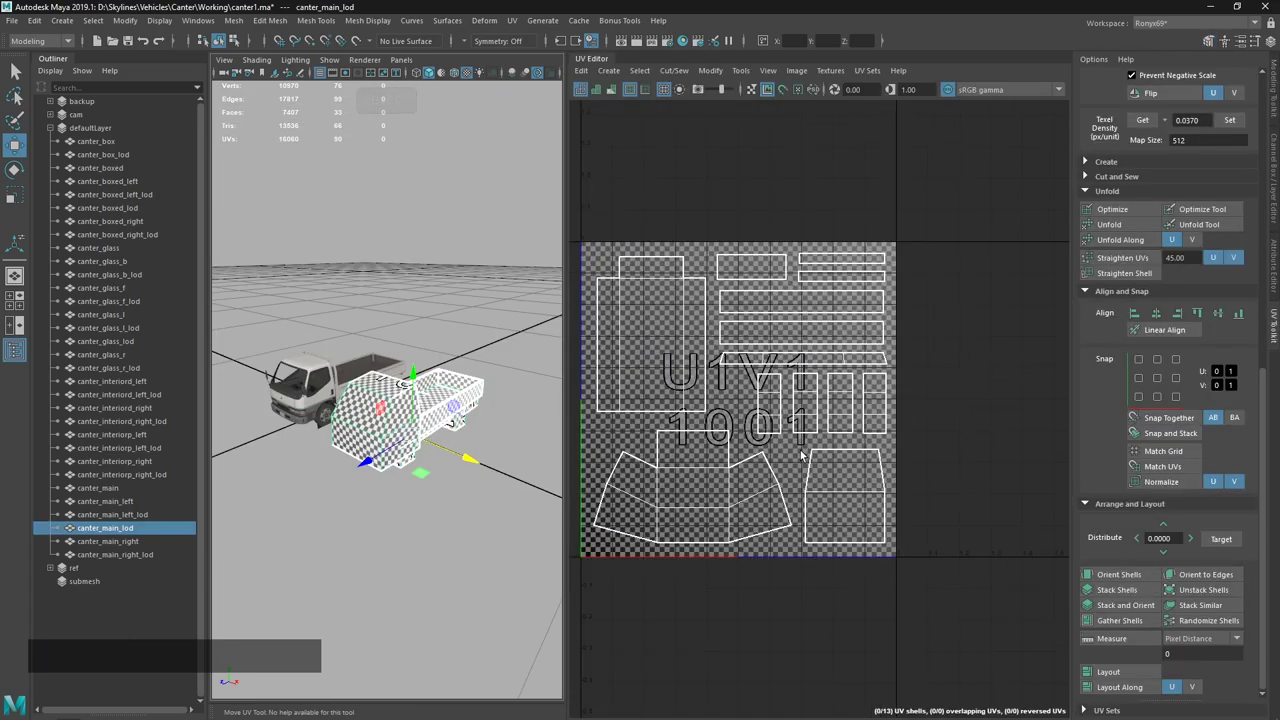
middle_click(783, 475)
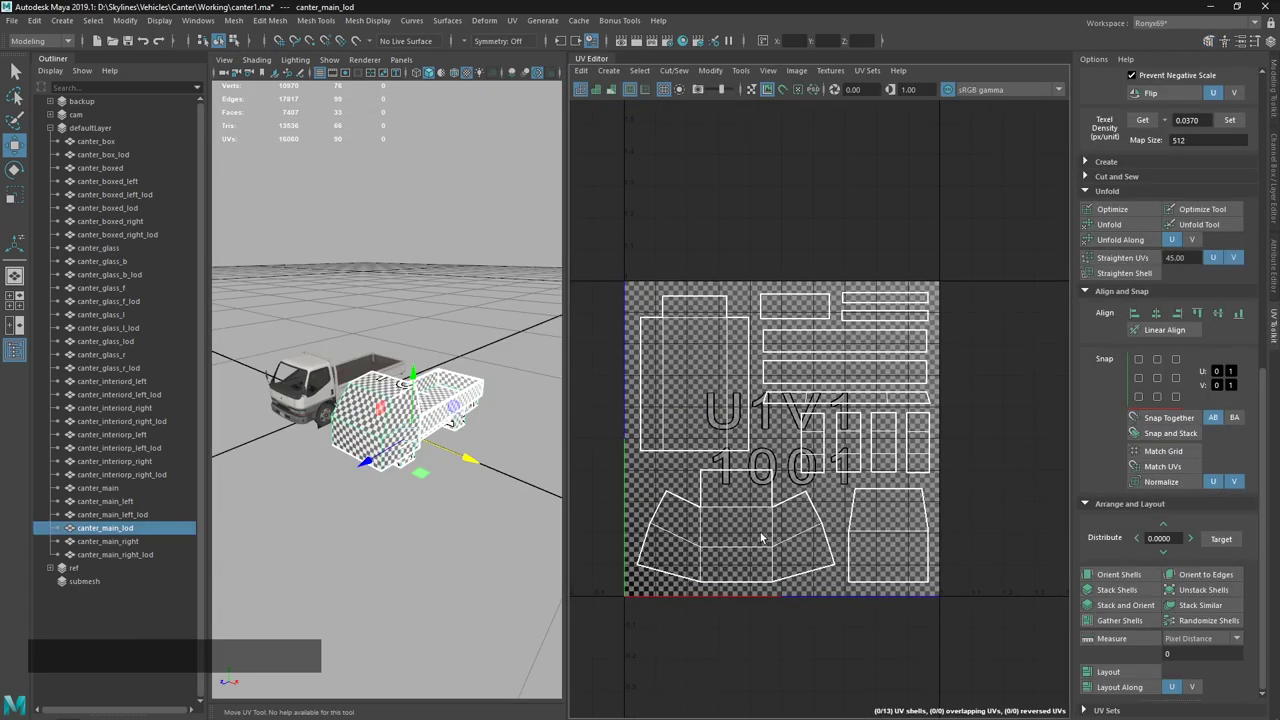
key(ctrl+e)
key(~)
click(818, 602)
middle_click(790, 580)
click(839, 567)
key(x)
click(889, 578)
key(x)
middle_click(727, 450)
right_click(749, 453)
click(784, 591)
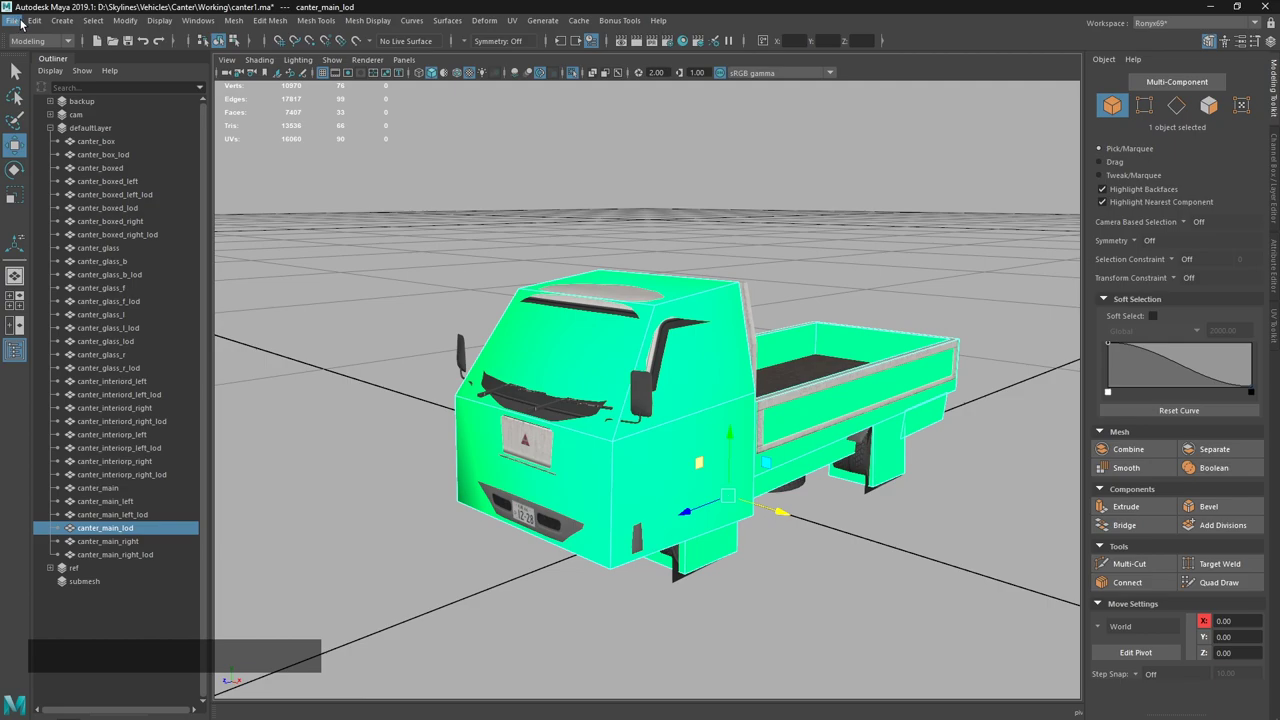
Switch to the Rendering menu set and bring up Lighting/Shading > Transfer Maps.
click(40, 41)
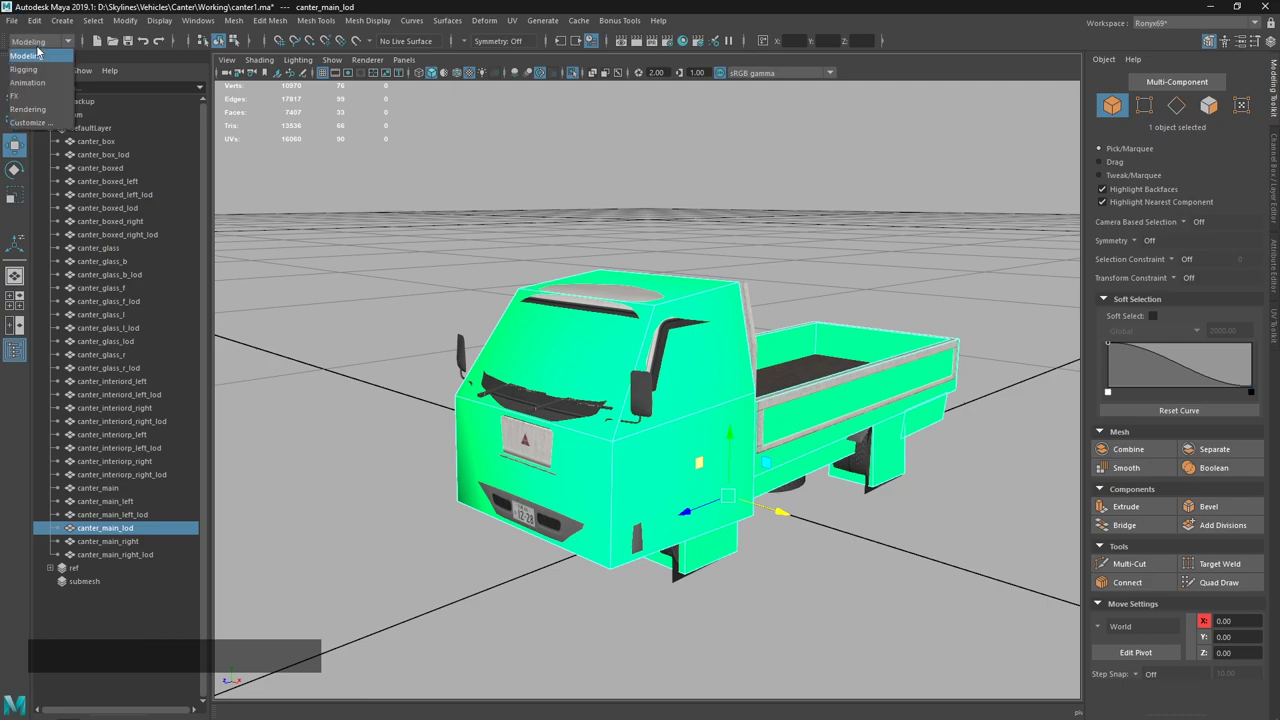
click(44, 117)
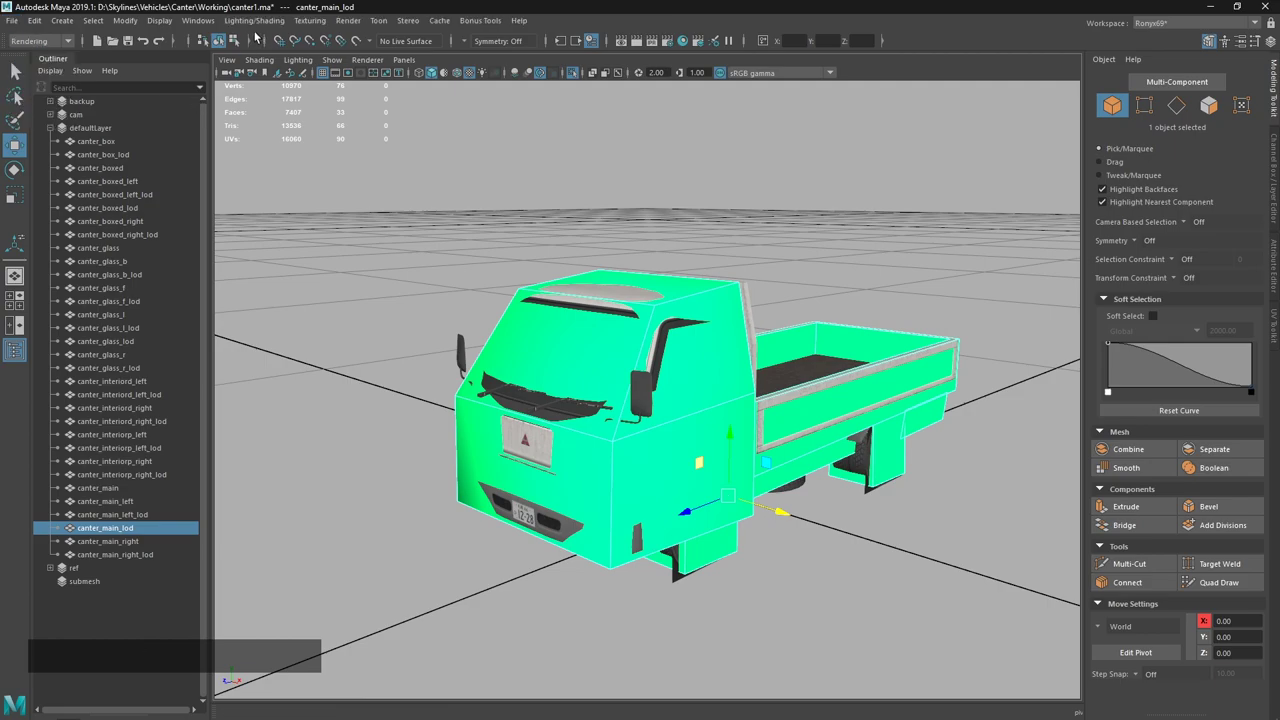
click(260, 19)
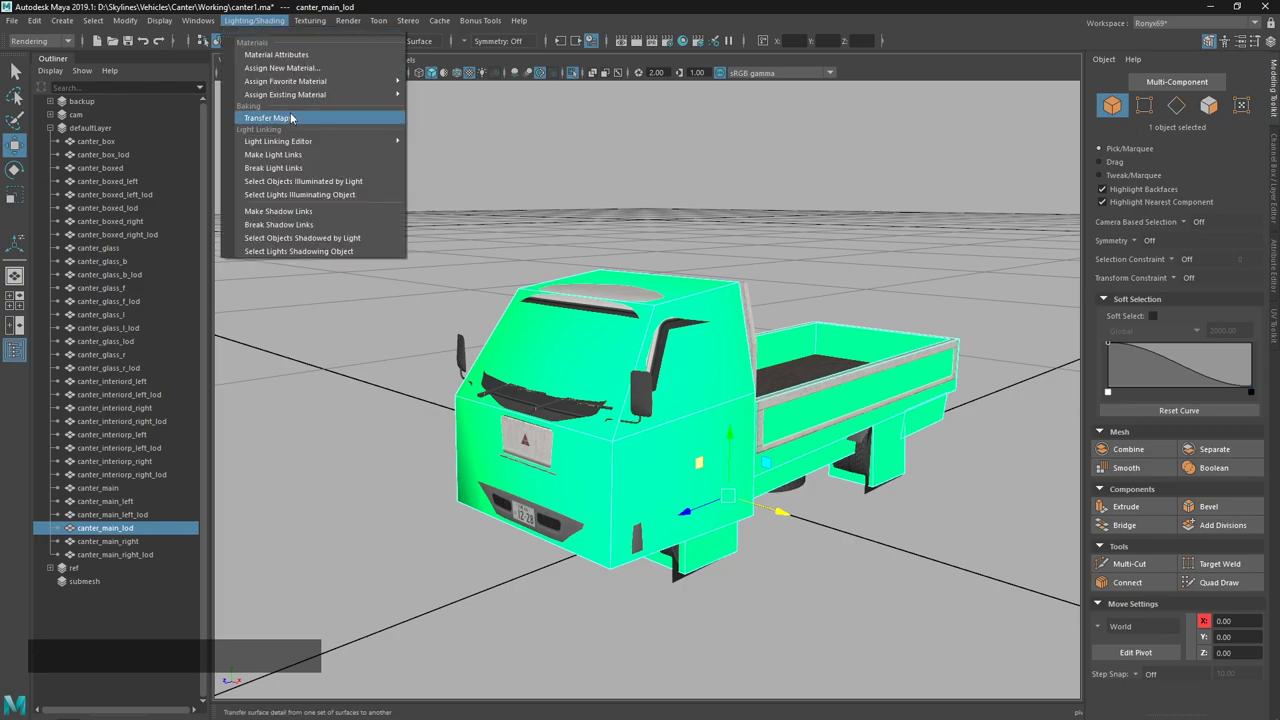
click(294, 127)
Set canter_main_lod as target and add canter_main as the source mesh, displaying the search envelope.
middle_click(678, 240)
click(612, 252)
click(902, 244)
middle_click(736, 270)
right_click(657, 262)
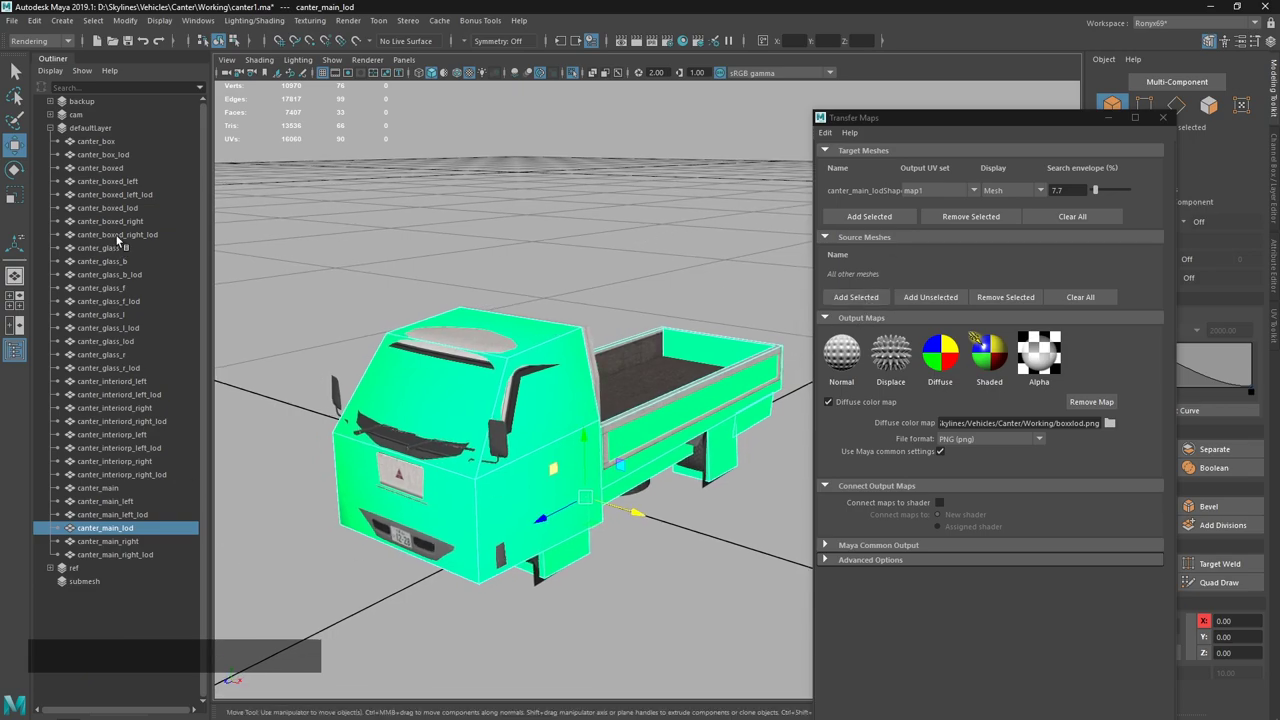
click(119, 490)
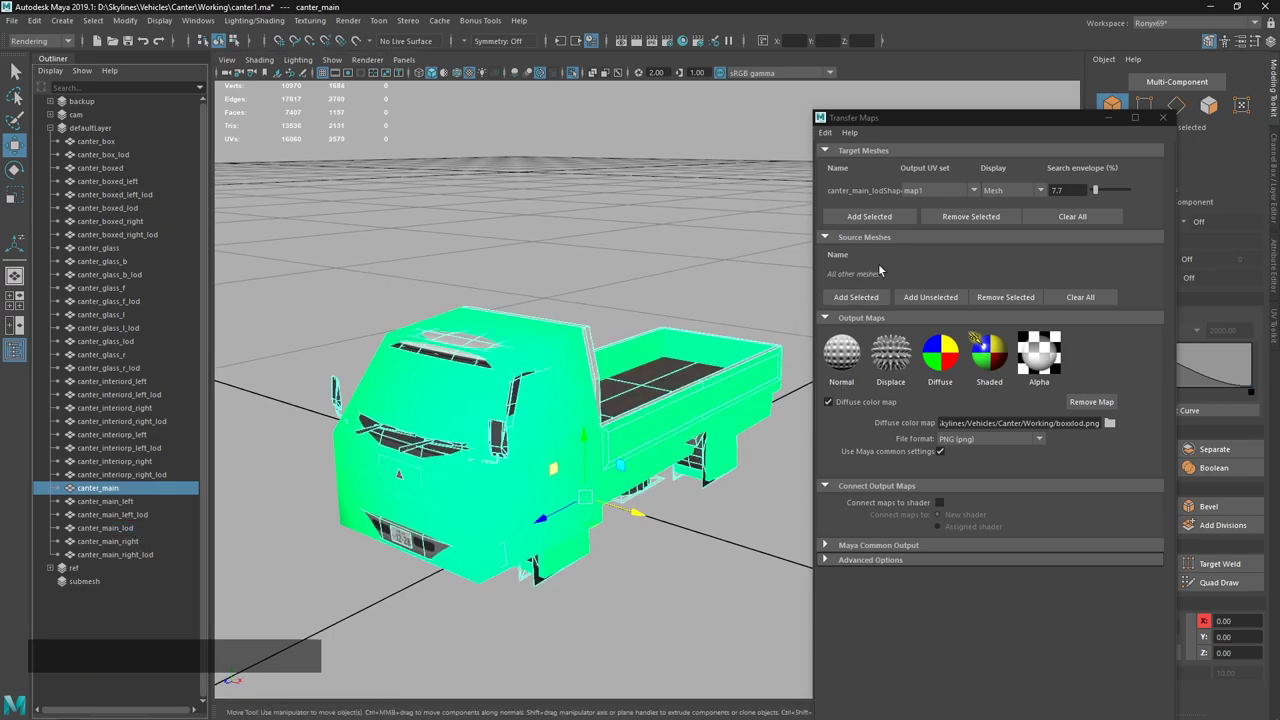
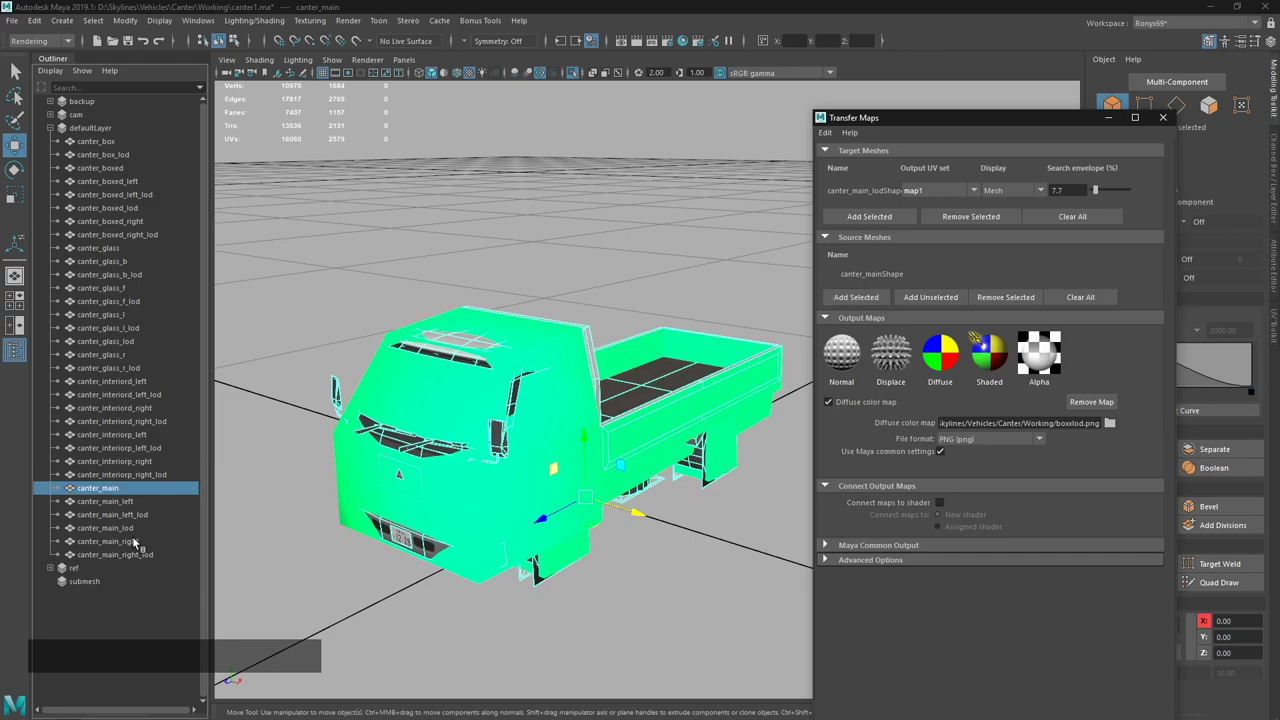
click(134, 527)
click(887, 214)
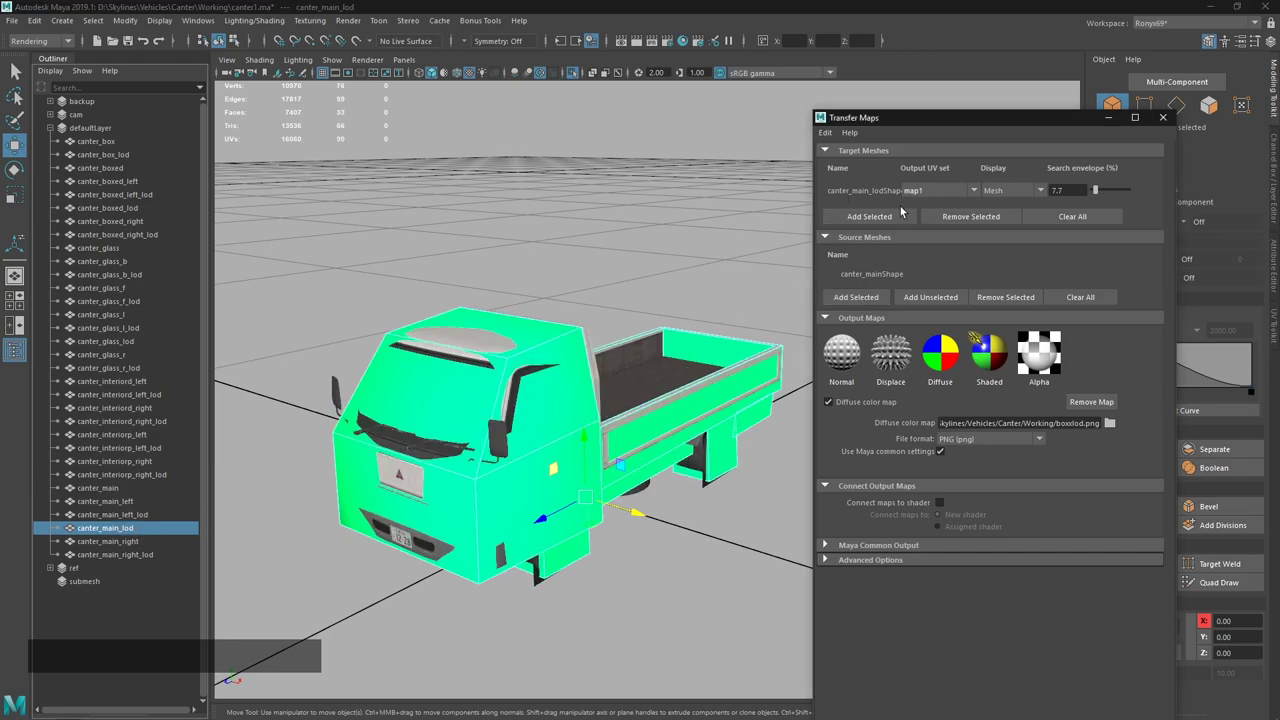
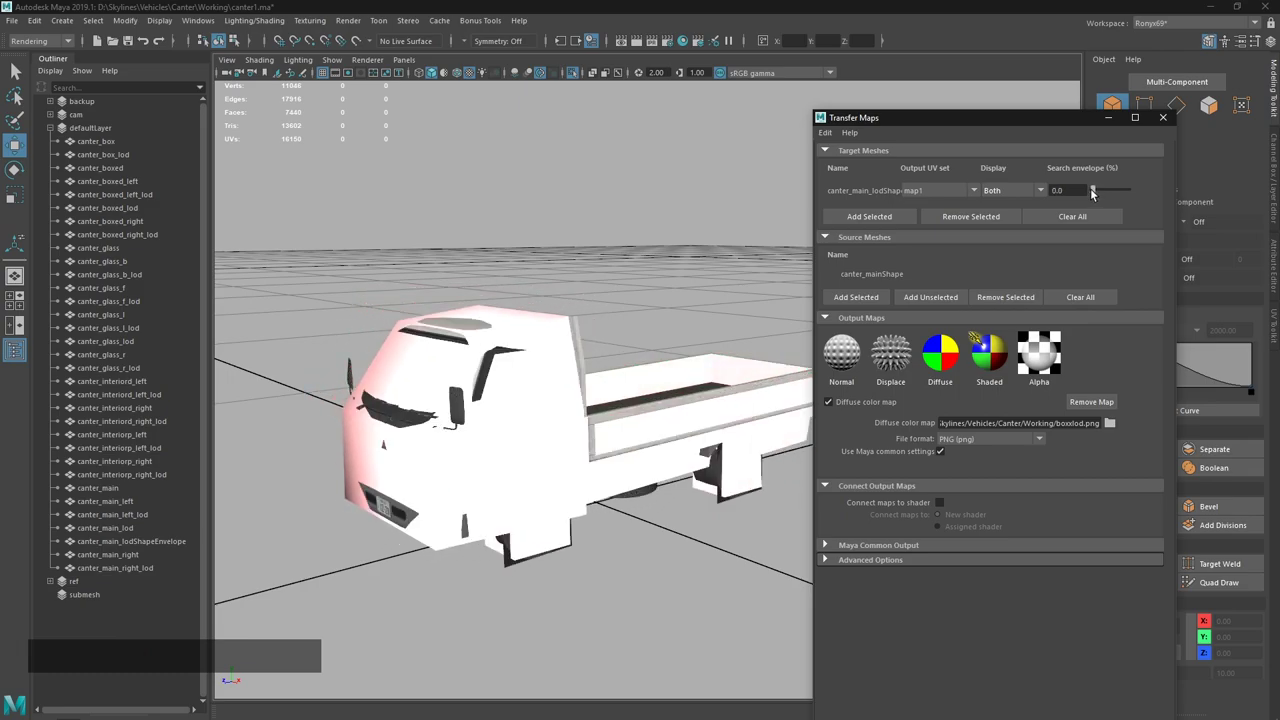
Adjust the search envelope to 3.8 and keep preview sampling quality for the aaaa.png diffuse output.
click(600, 326)
right_click(608, 334)
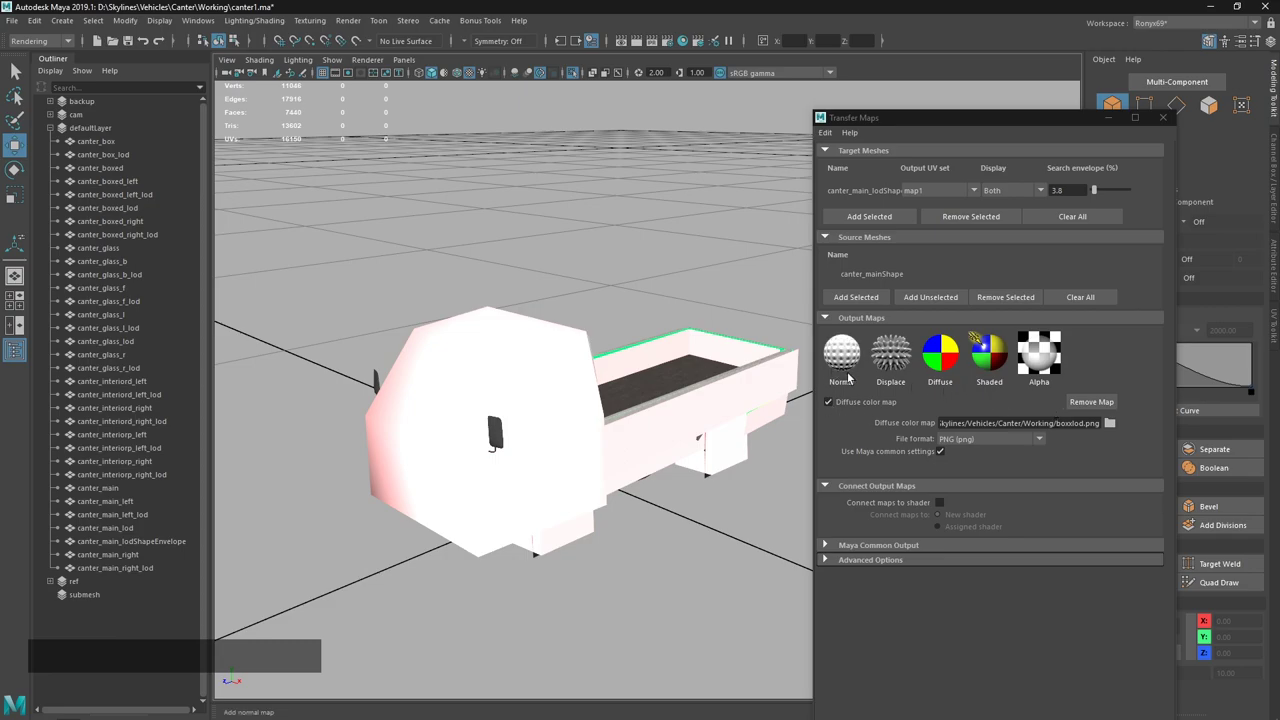
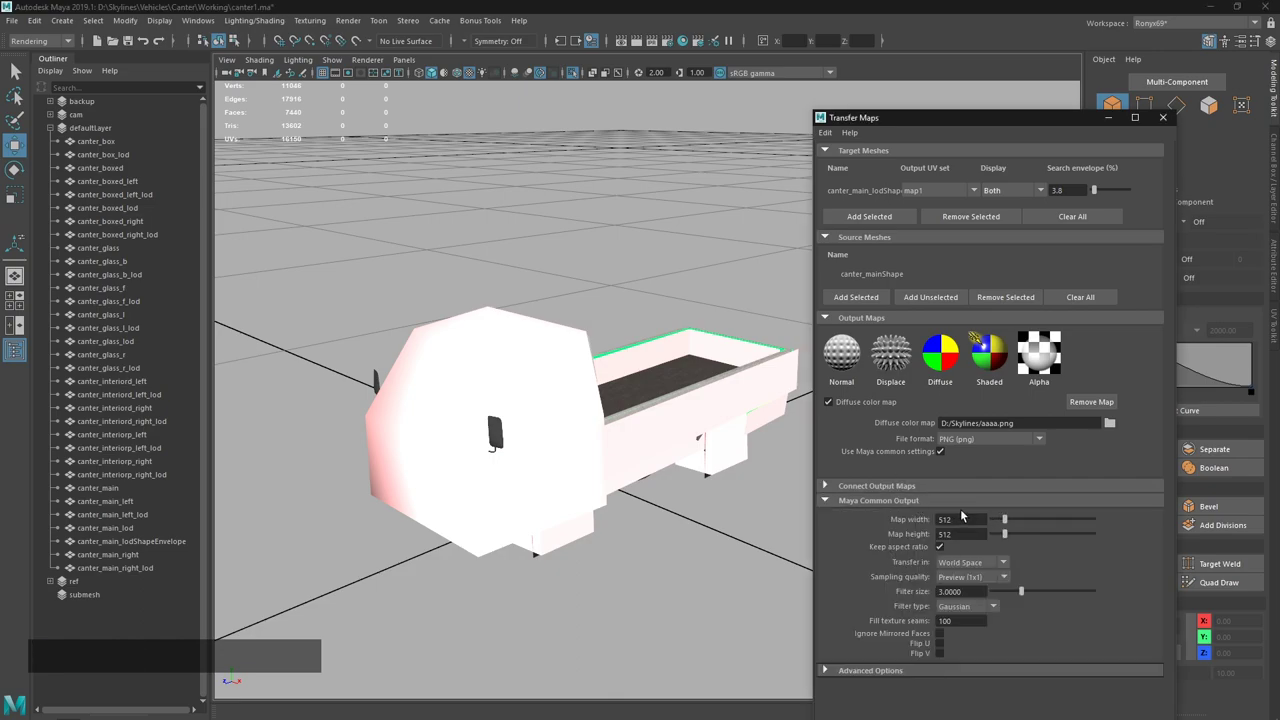
click(969, 571)
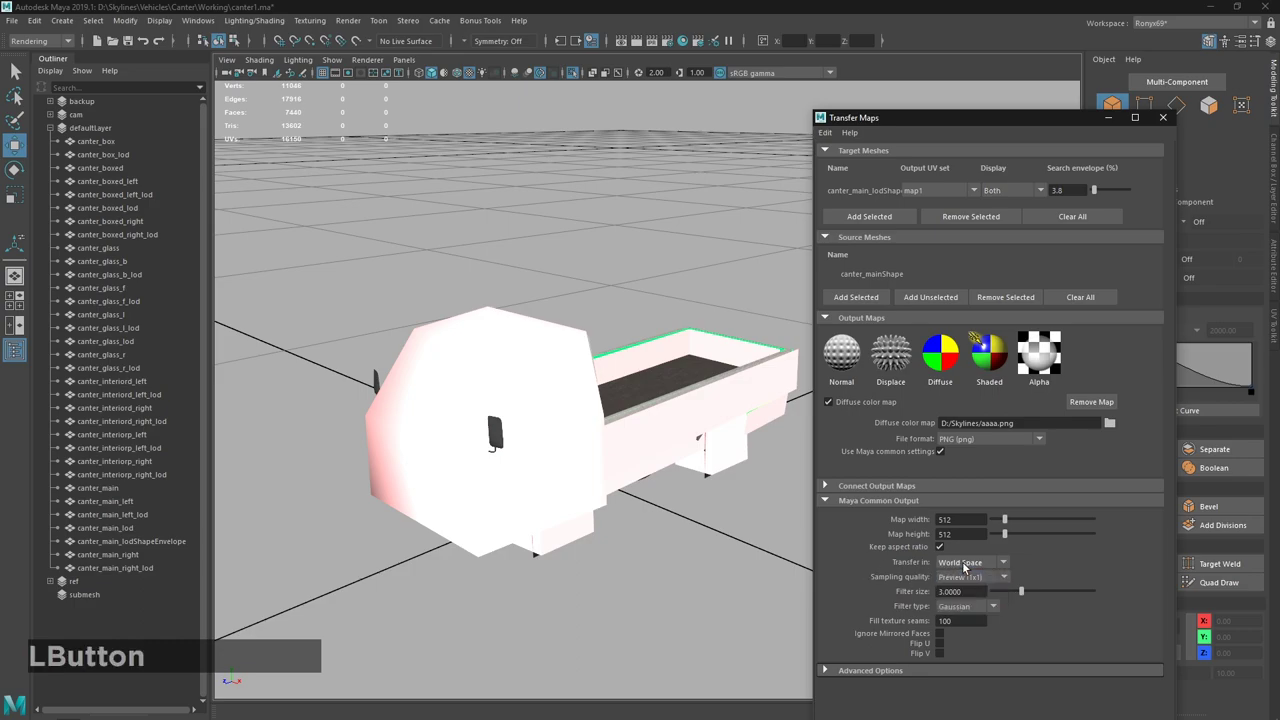
click(991, 565)
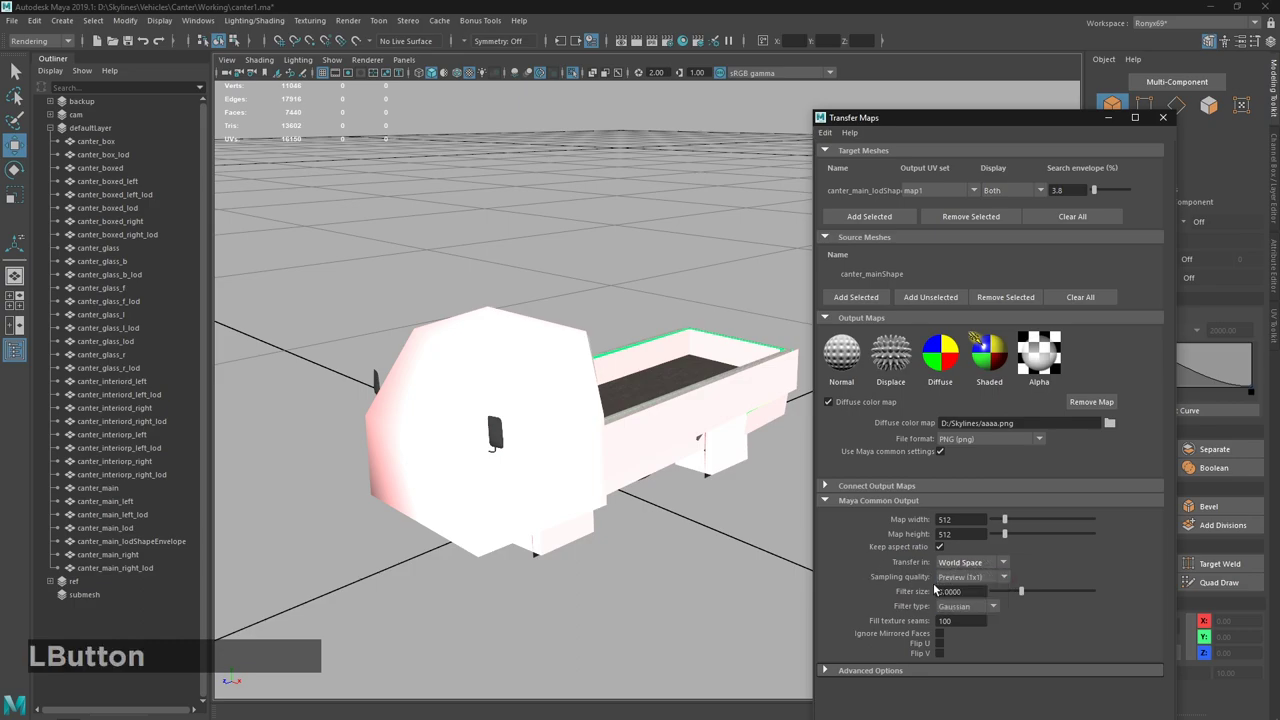
click(1001, 584)
click(992, 595)
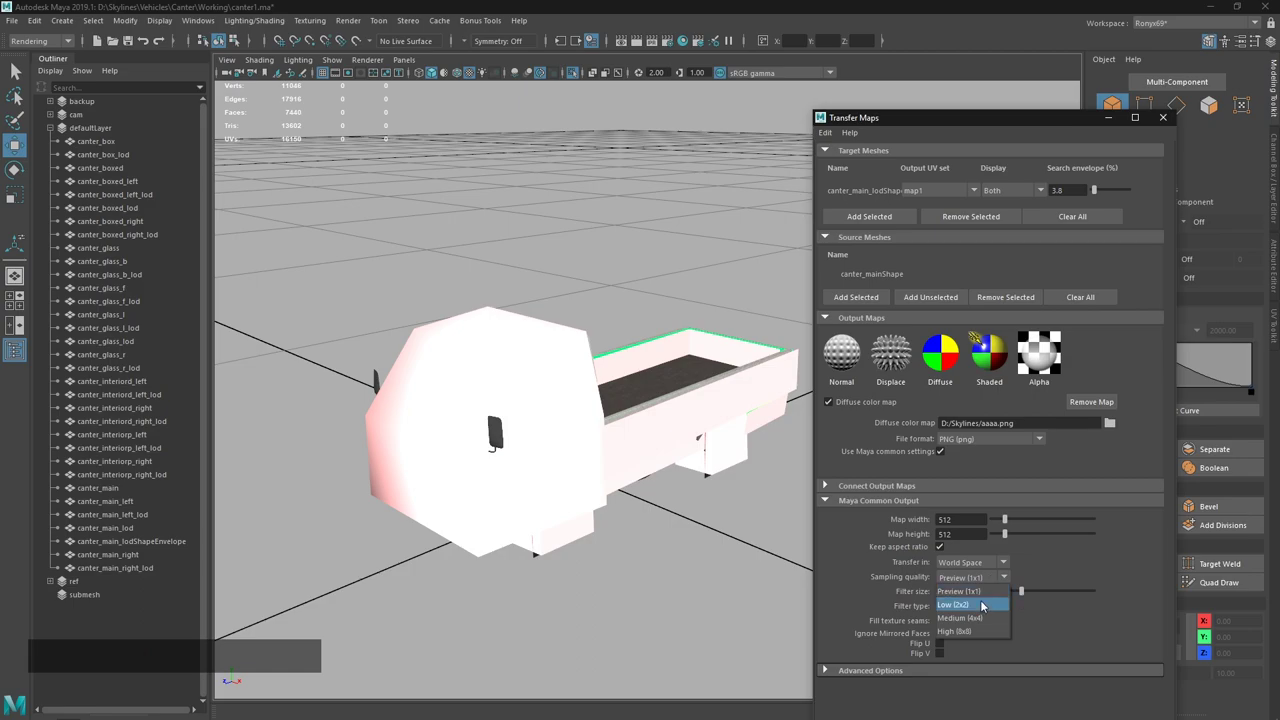
click(987, 598)
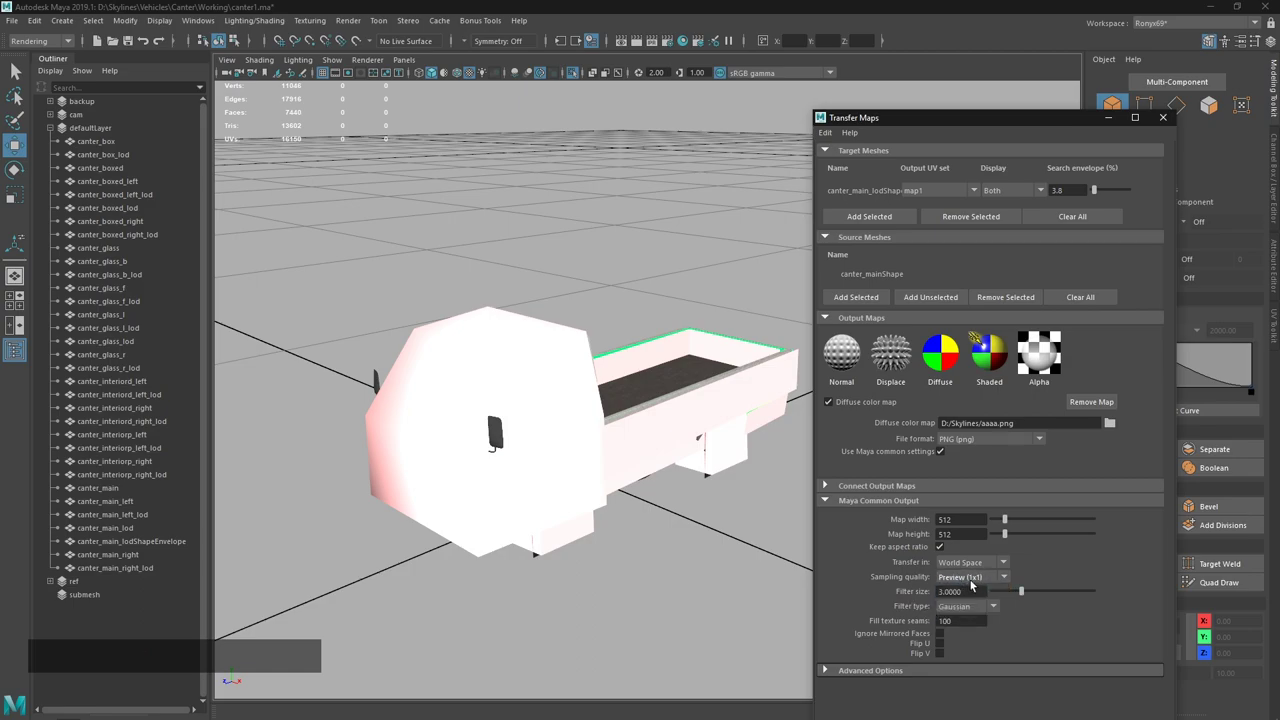
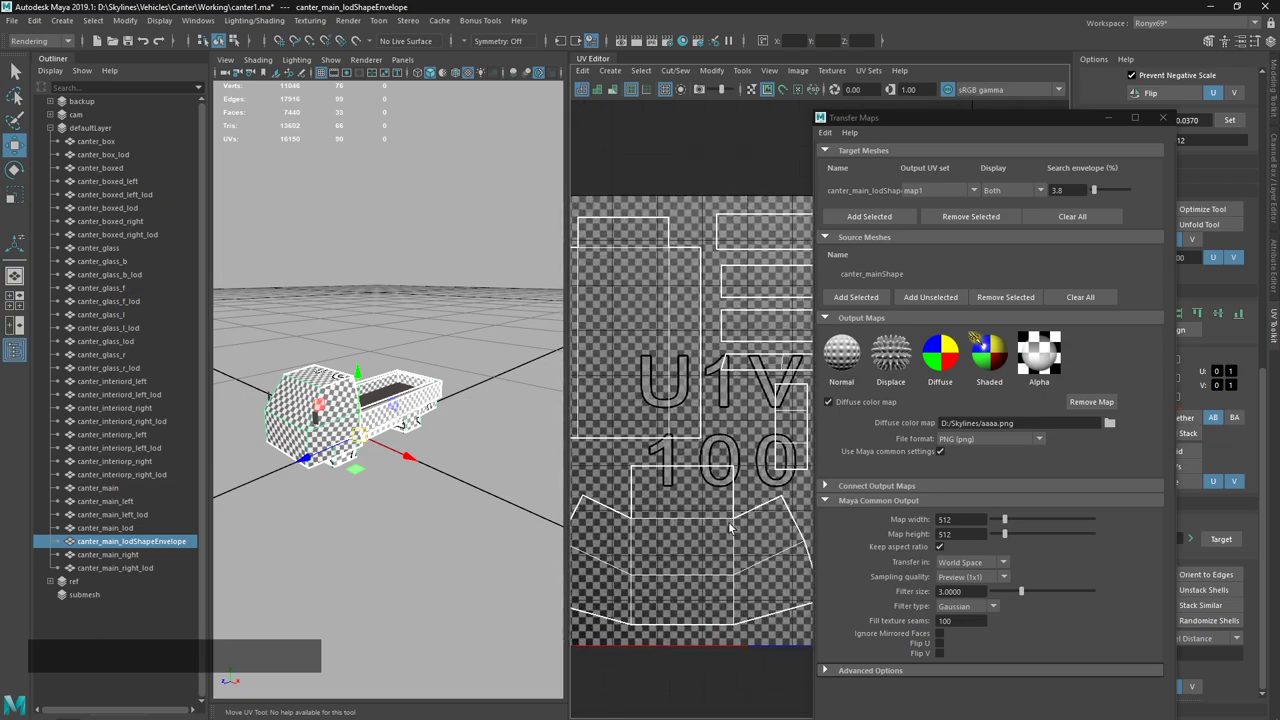
key(ctrl+e)
click(945, 671)
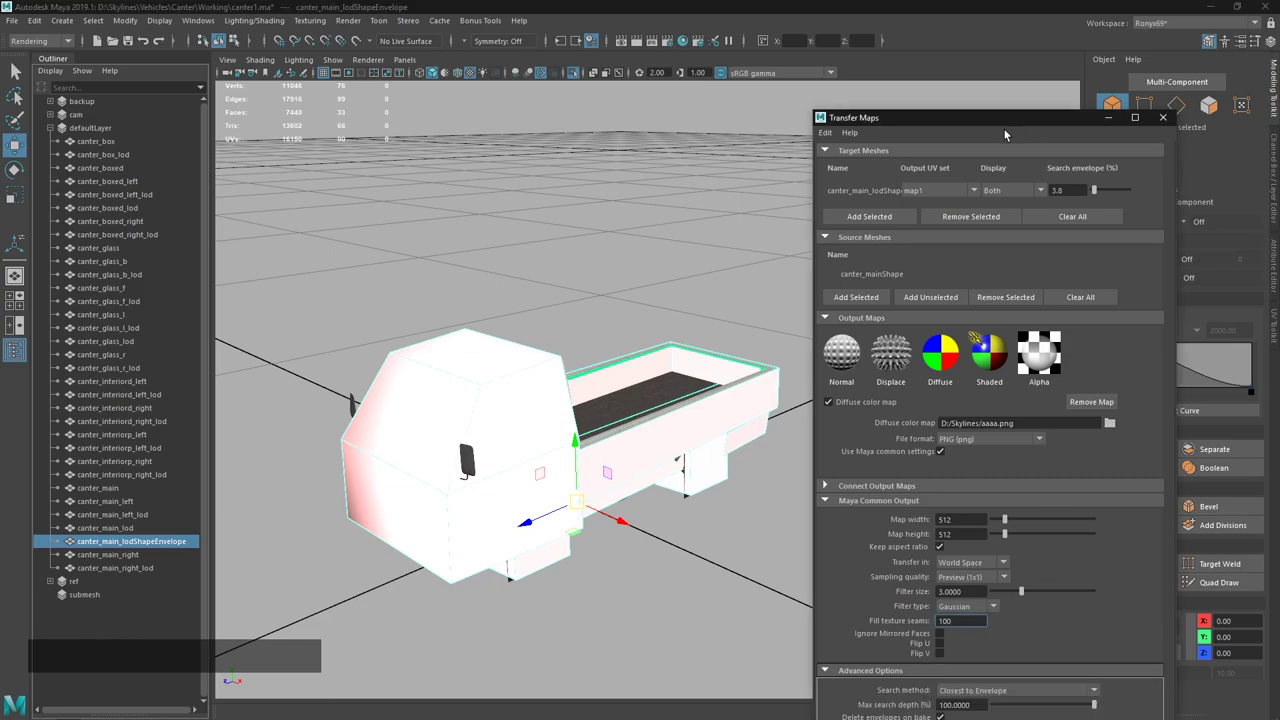
Keep Closest to Envelope search and Geometry Normals matching, then bake the 512 diffuse map onto the LOD truck.
click(978, 126)
click(966, 596)
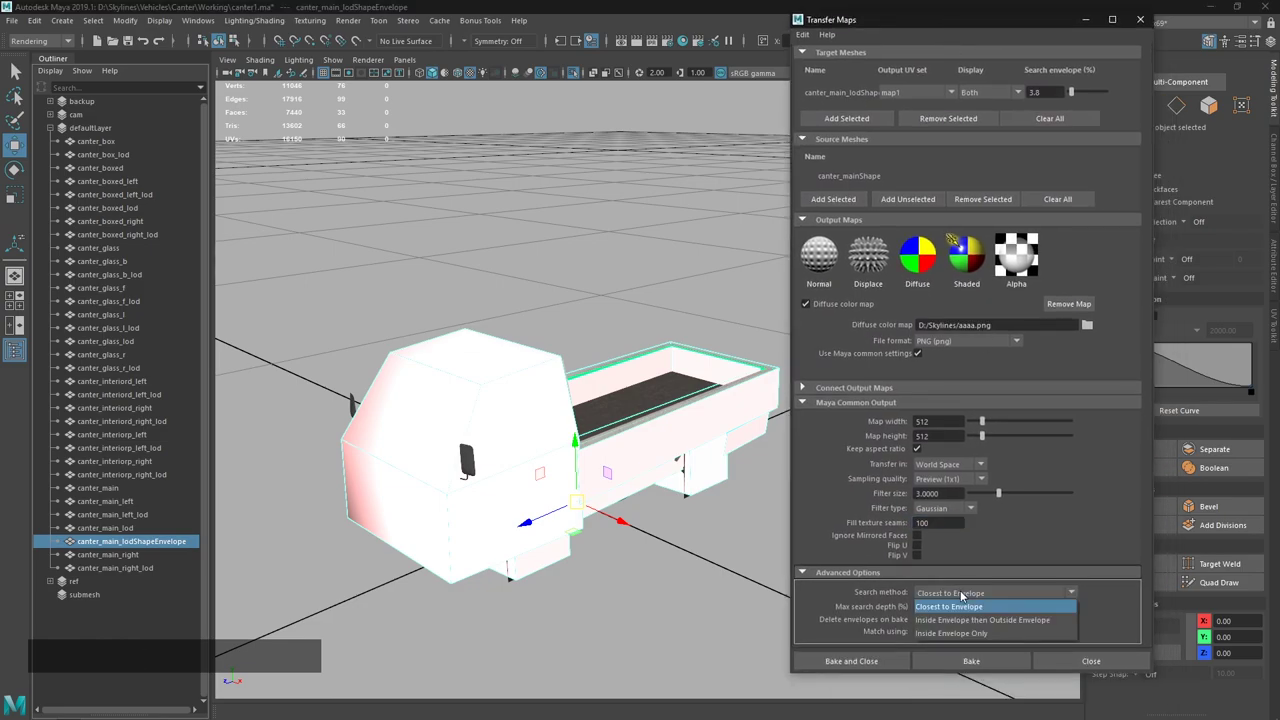
click(965, 595)
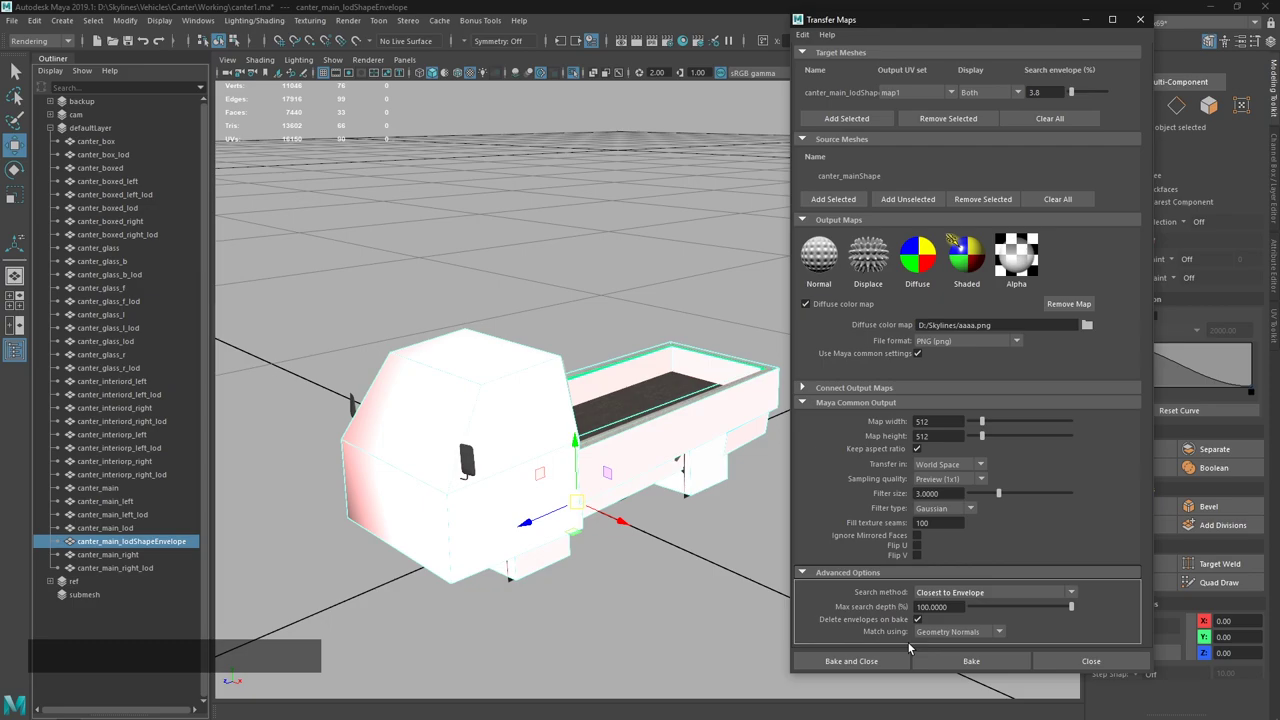
click(966, 640)
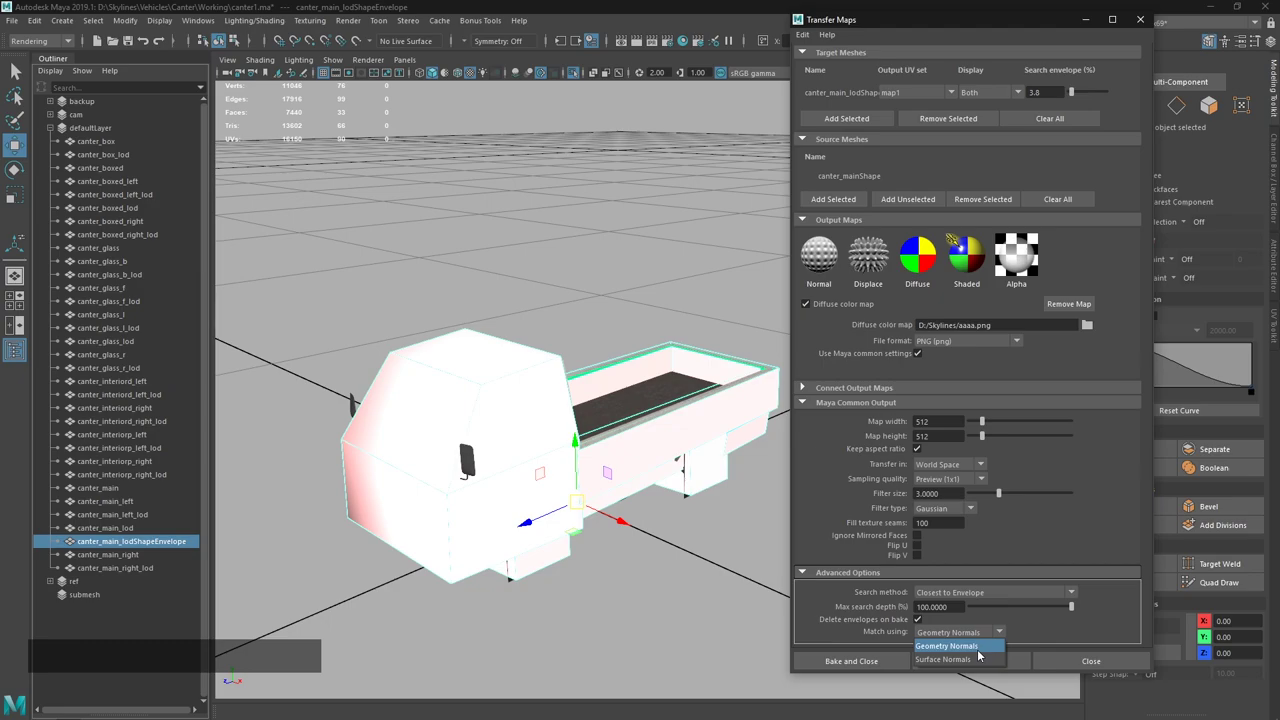
click(1010, 638)
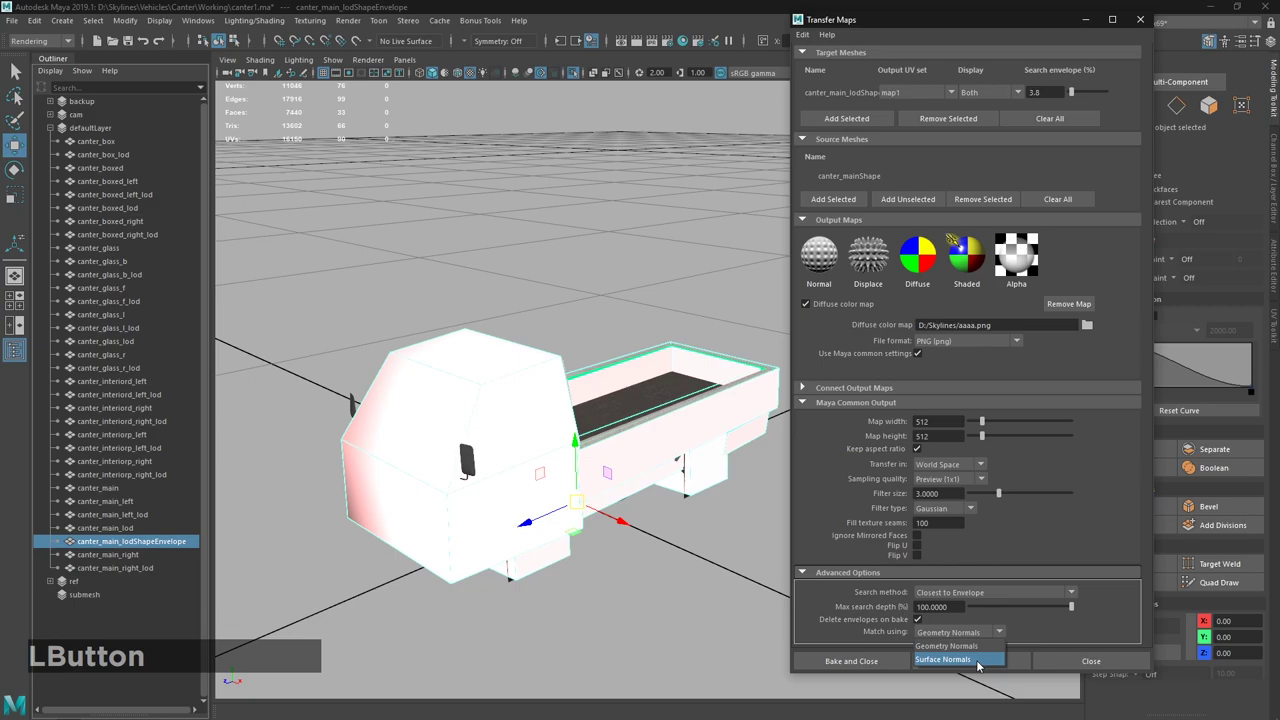
click(1012, 636)
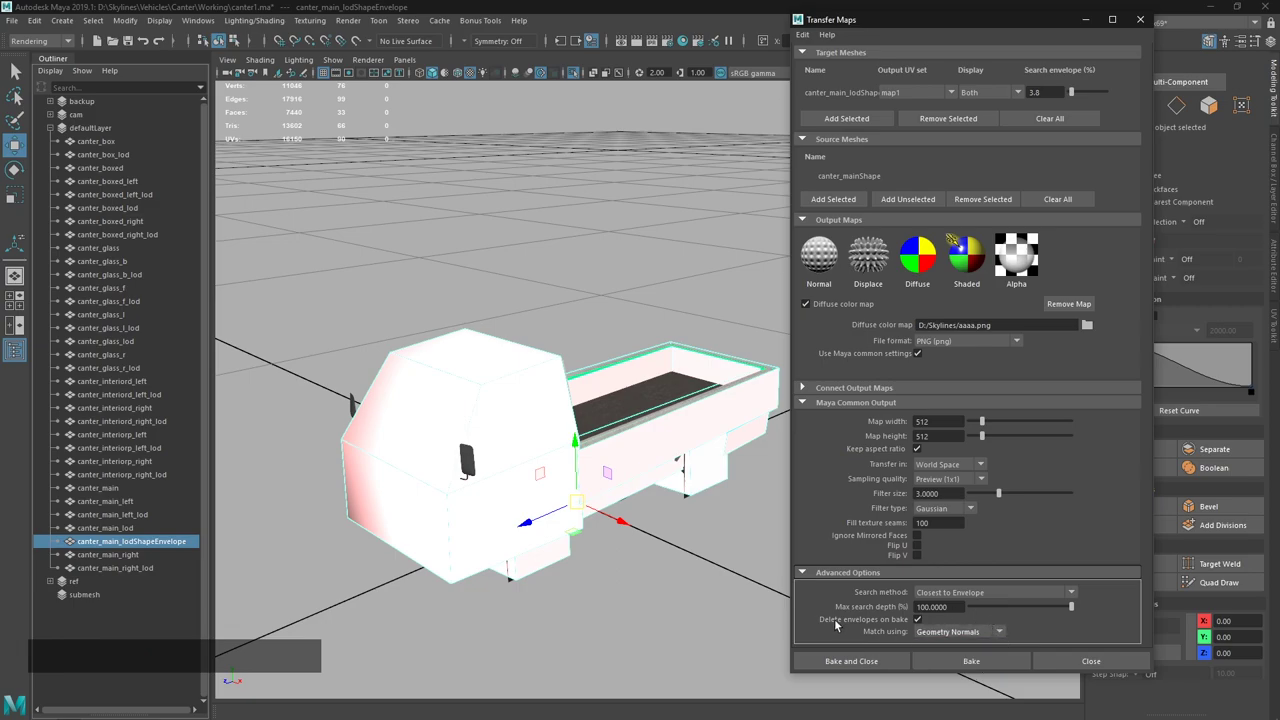
click(964, 661)
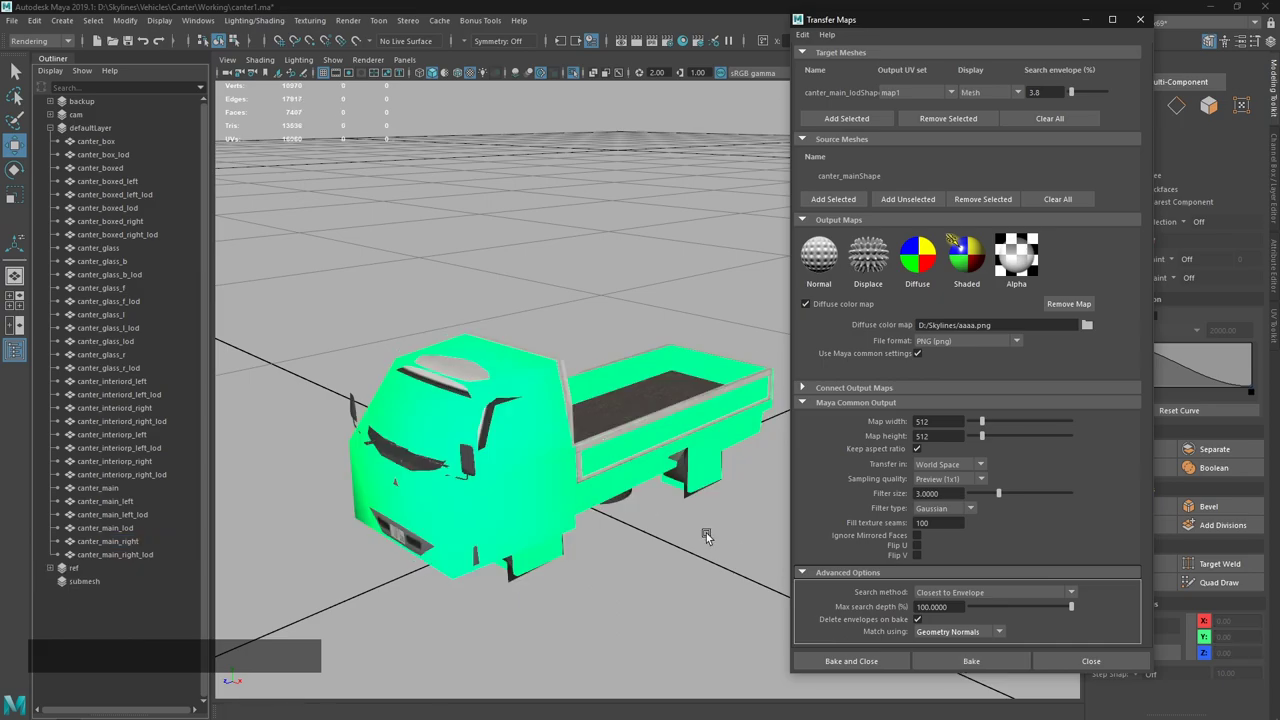
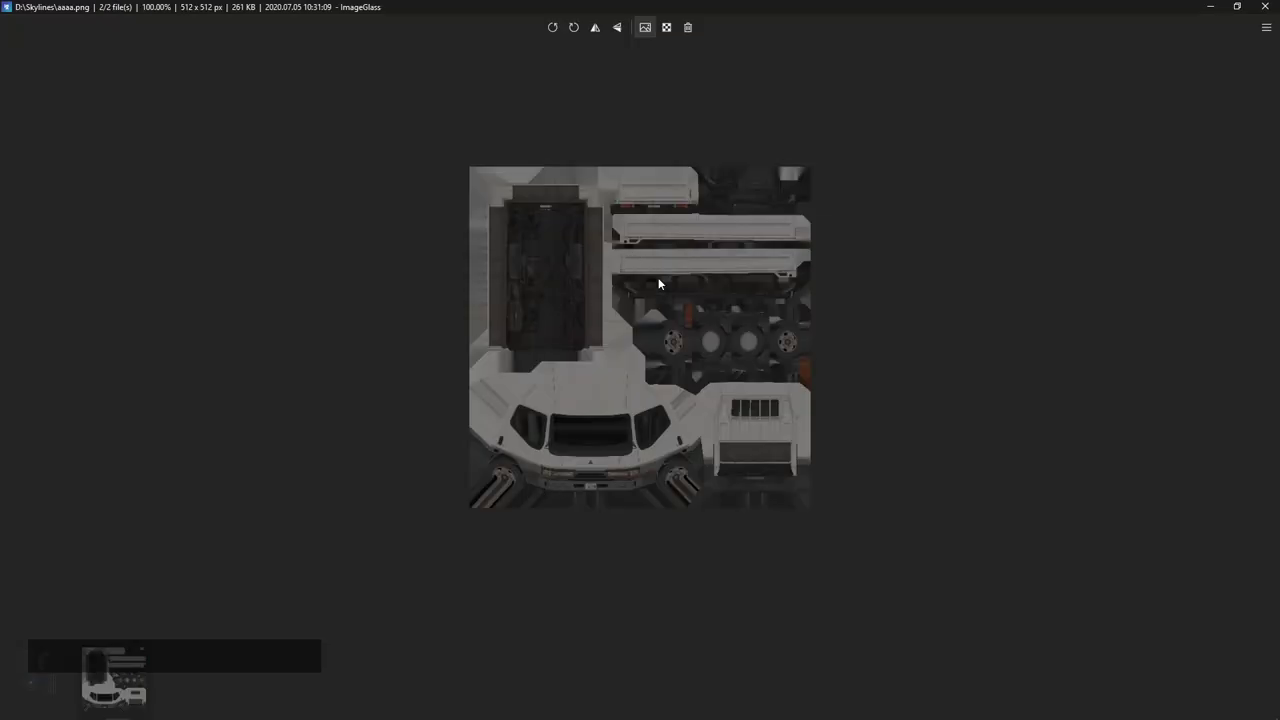
Inspect the baked 512×512 aaaa.png at 400% in ImageGlass and close Maya's Transfer Maps window.
click(766, 513)
key(alt+Tab)
key(alt+Tab)
click(832, 335)
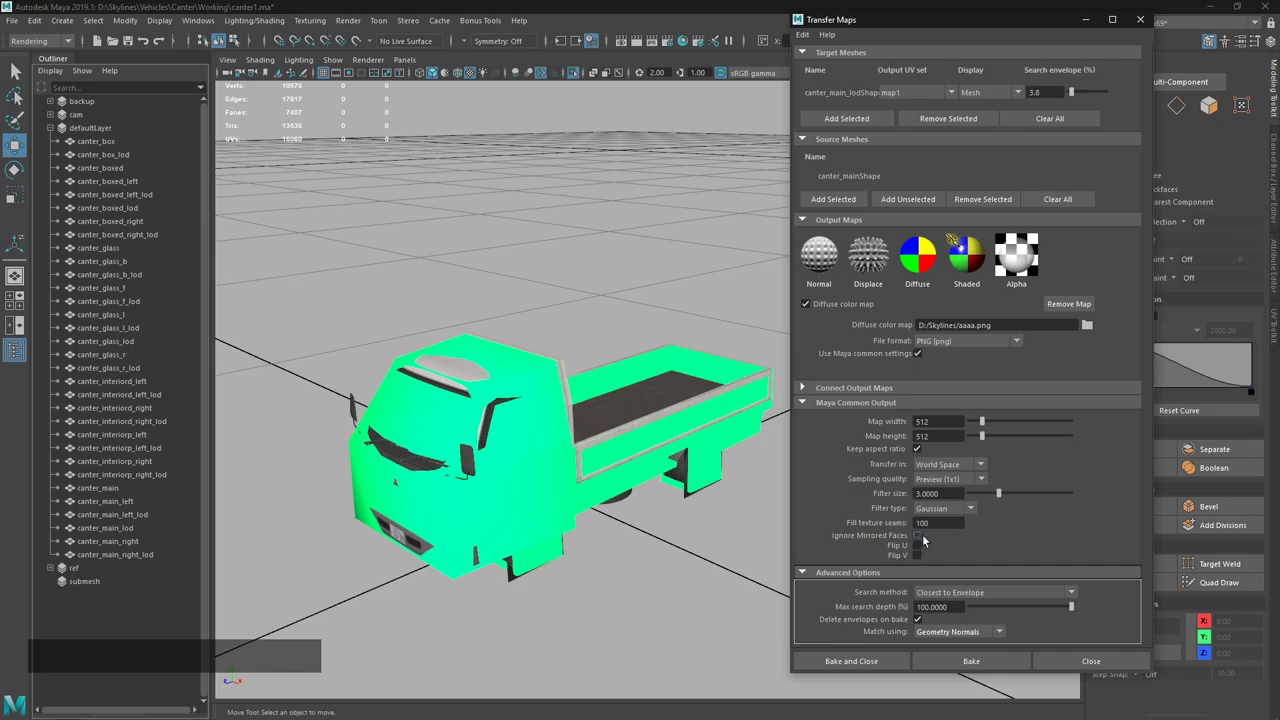
key(alt+Tab)
click(737, 341)
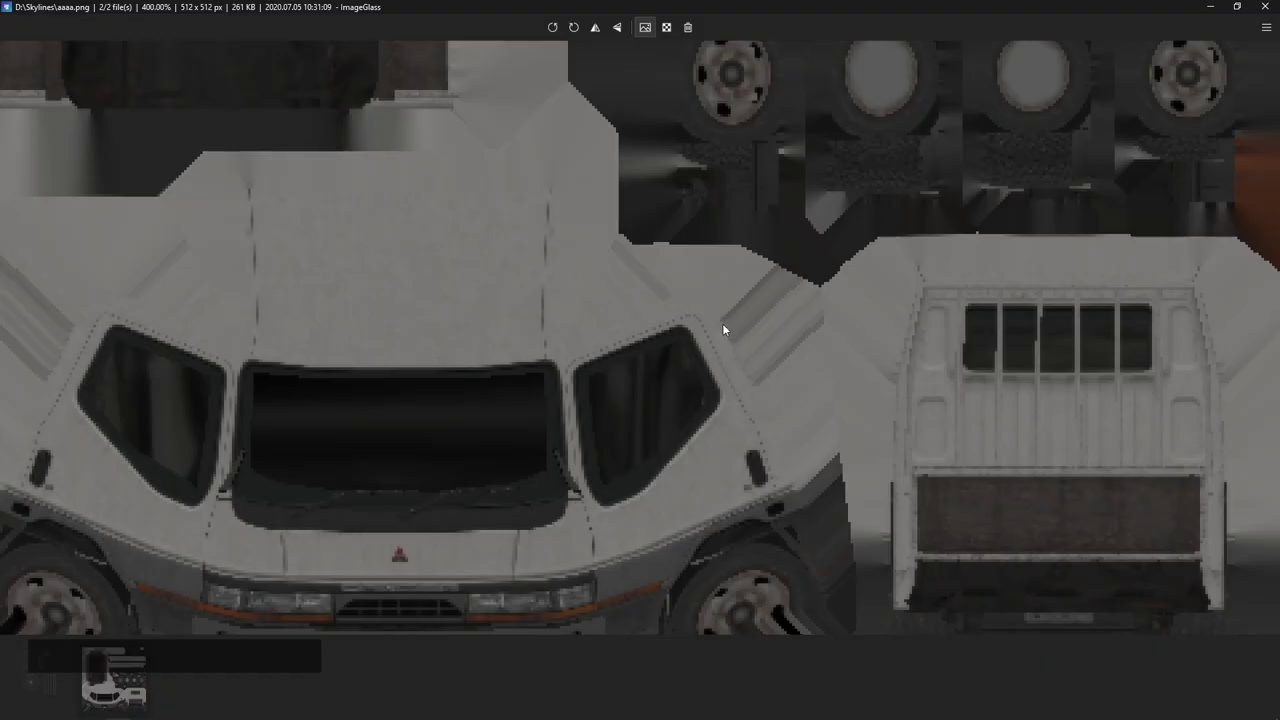
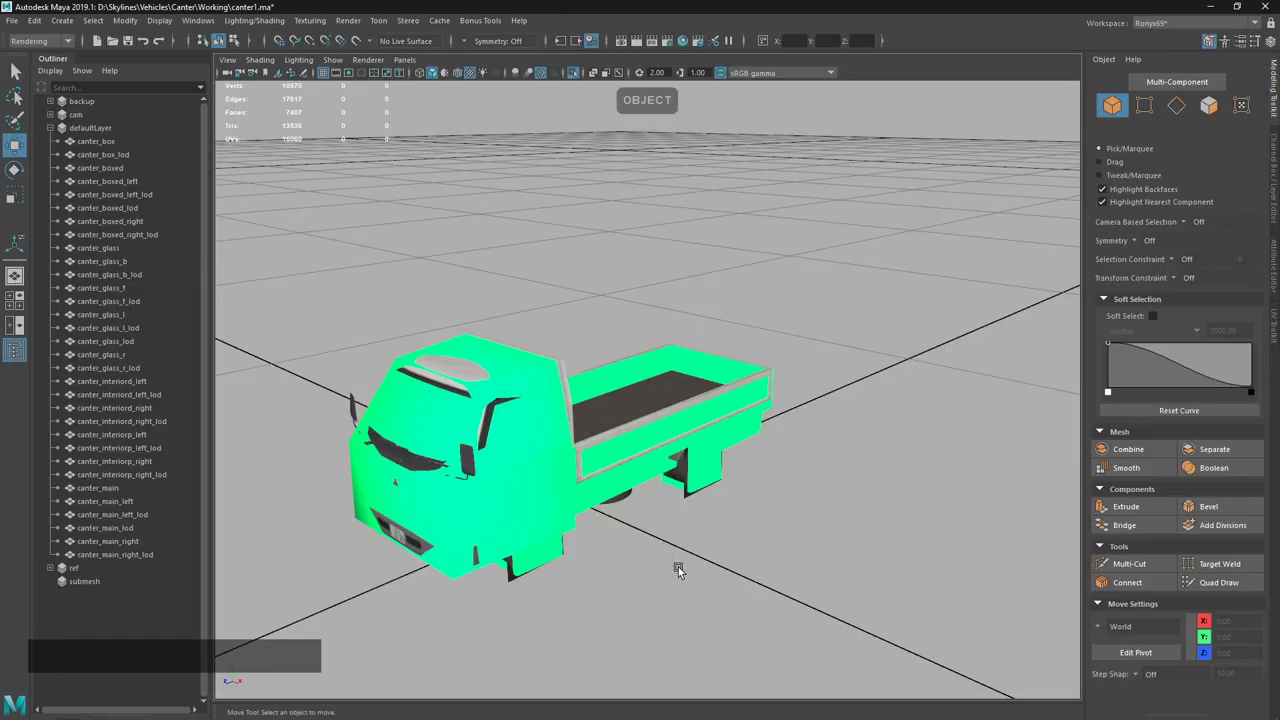
Navigate around the truck and select the detailed canter_main model.
click(422, 540)
key(,)
click(514, 481)
click(527, 621)
key(.)
key(/)
click(768, 540)
key(z)
middle_click(772, 481)
right_click(754, 445)
click(672, 352)
Switch to the Move tool and frame canter_main in the viewport.
key(w)
right_click(666, 413)
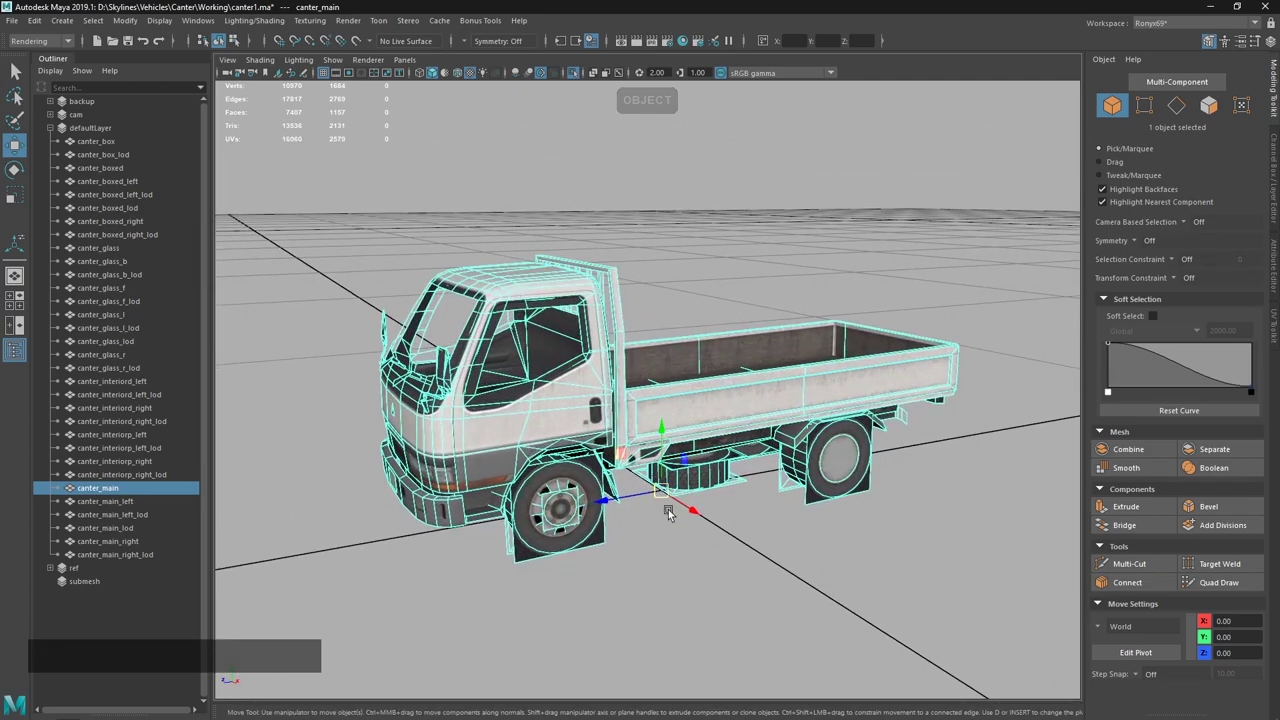
click(713, 522)
click(681, 549)
key(f)
click(660, 491)
click(781, 230)
key(x)
key(x)
Edit the truck's pivot, repositioning it with grid snapping held.
click(655, 509)
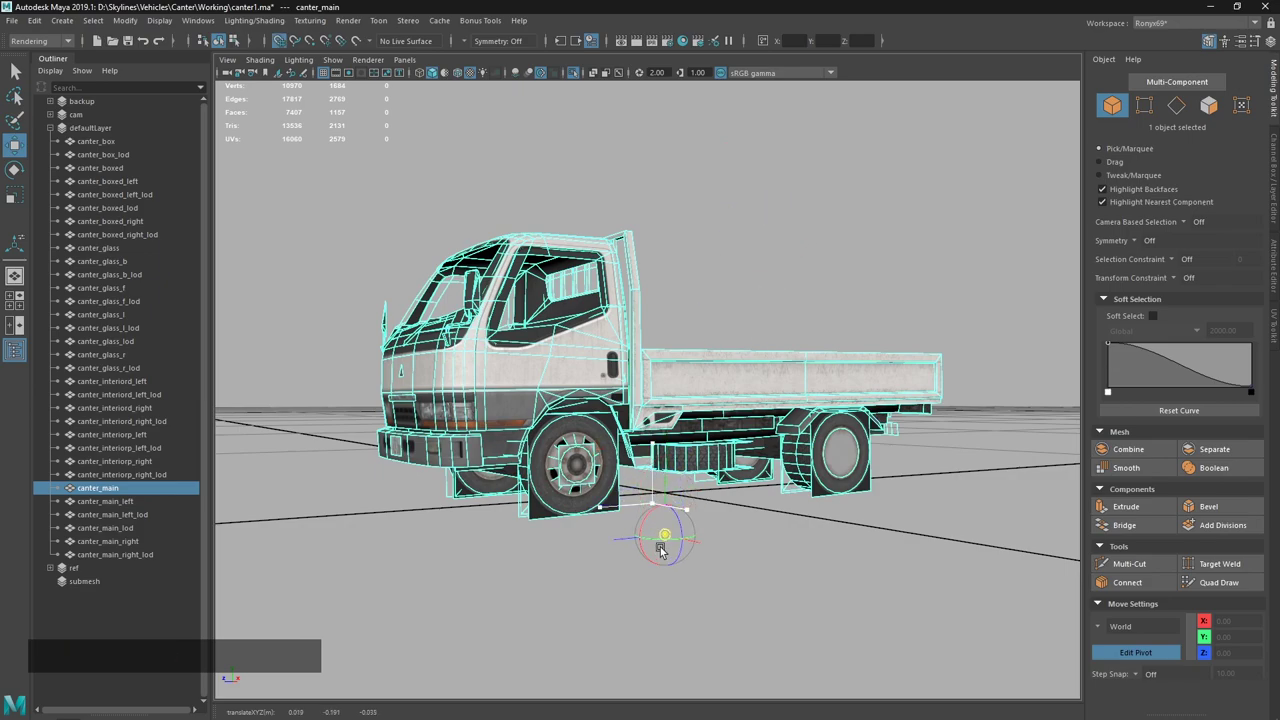
key(x)
click(658, 561)
key(x)
click(676, 573)
key(x)
click(660, 551)
key(x)
click(701, 523)
key(`)
click(699, 579)
click(683, 575)
key(`)
click(797, 593)
click(781, 541)
middle_click(766, 446)
click(735, 477)
click(738, 475)
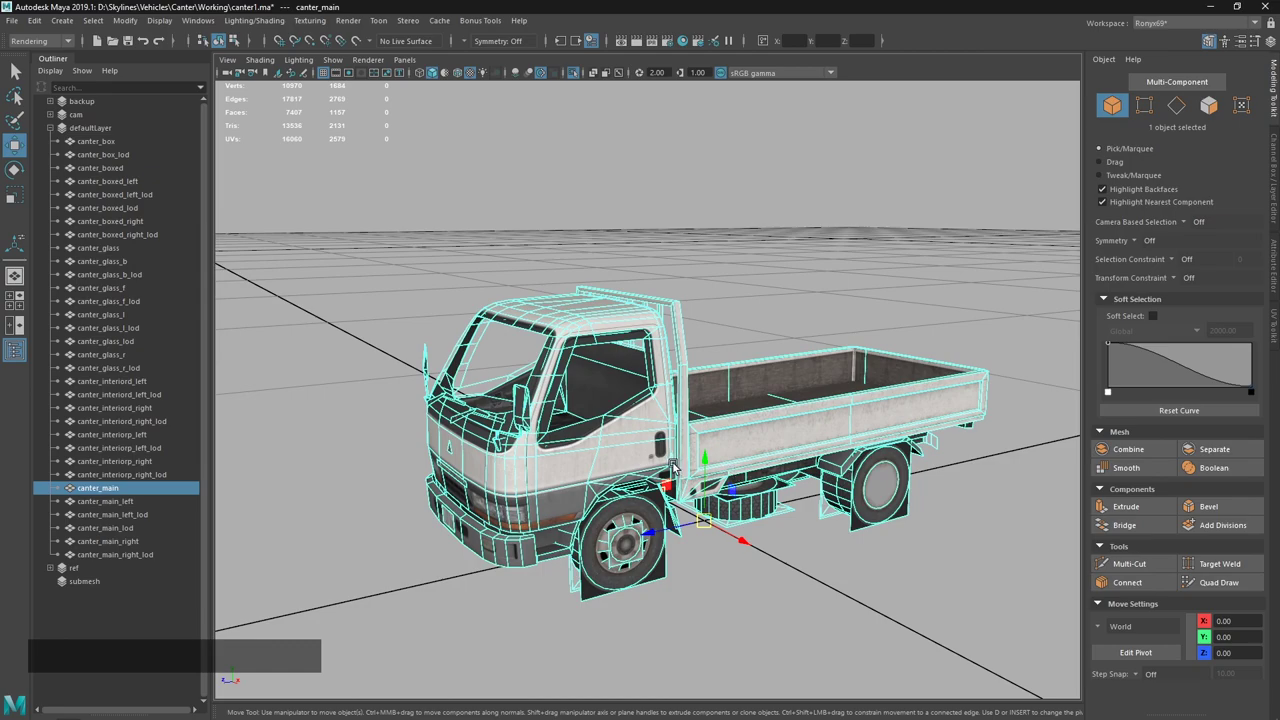
Test scaling the truck about the new pivot, undo it, and return to the Move tool.
key(r)
click(664, 537)
double_click(645, 516)
key(ctrl+z)
key(r)
click(718, 494)
click(712, 495)
key(ctrl+z)
key(w)
Bring up the Game Exporter from the File menu with canter_main still selected.
click(133, 30)
click(213, 87)
click(780, 355)
key(w)
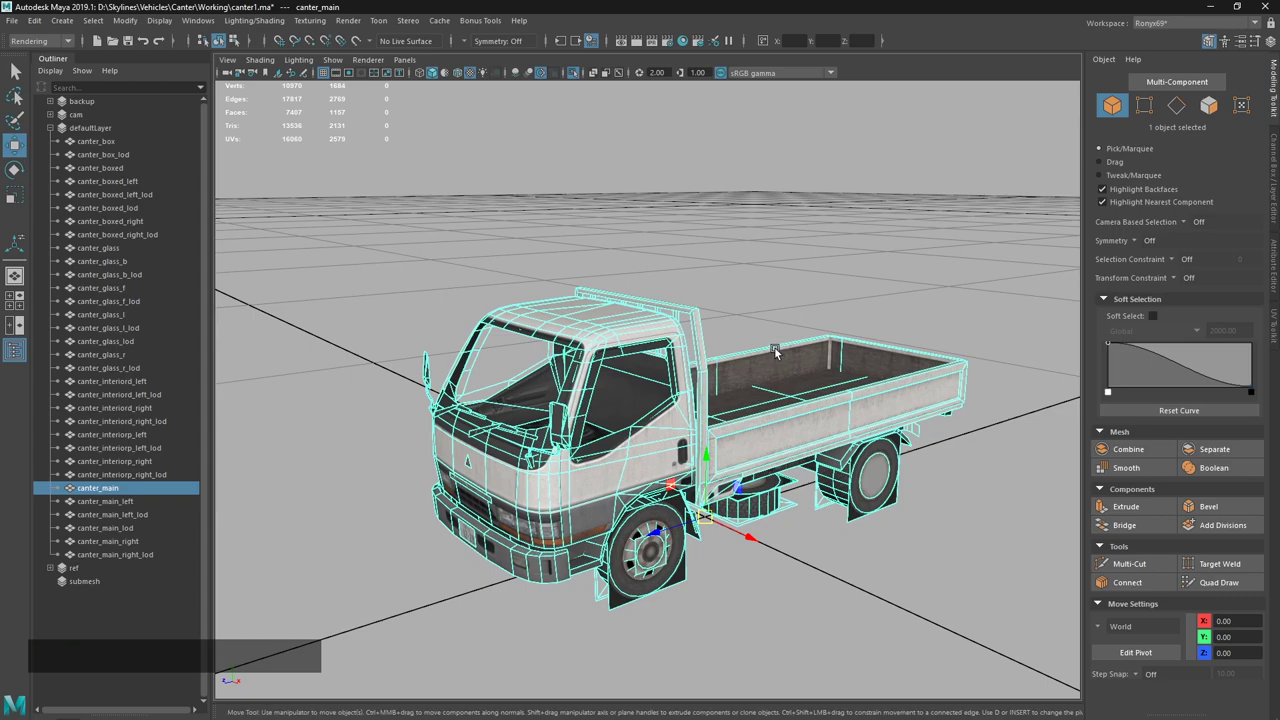
middle_click(702, 434)
click(729, 443)
right_click(715, 425)
click(664, 373)
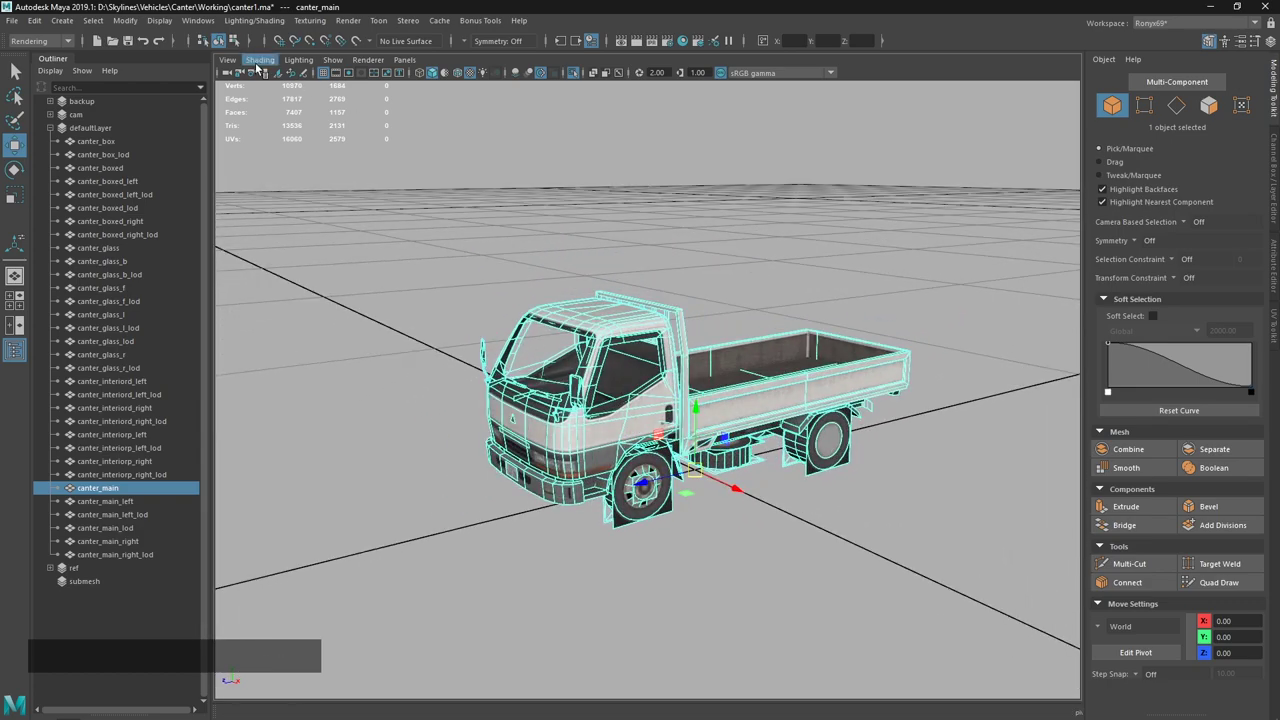
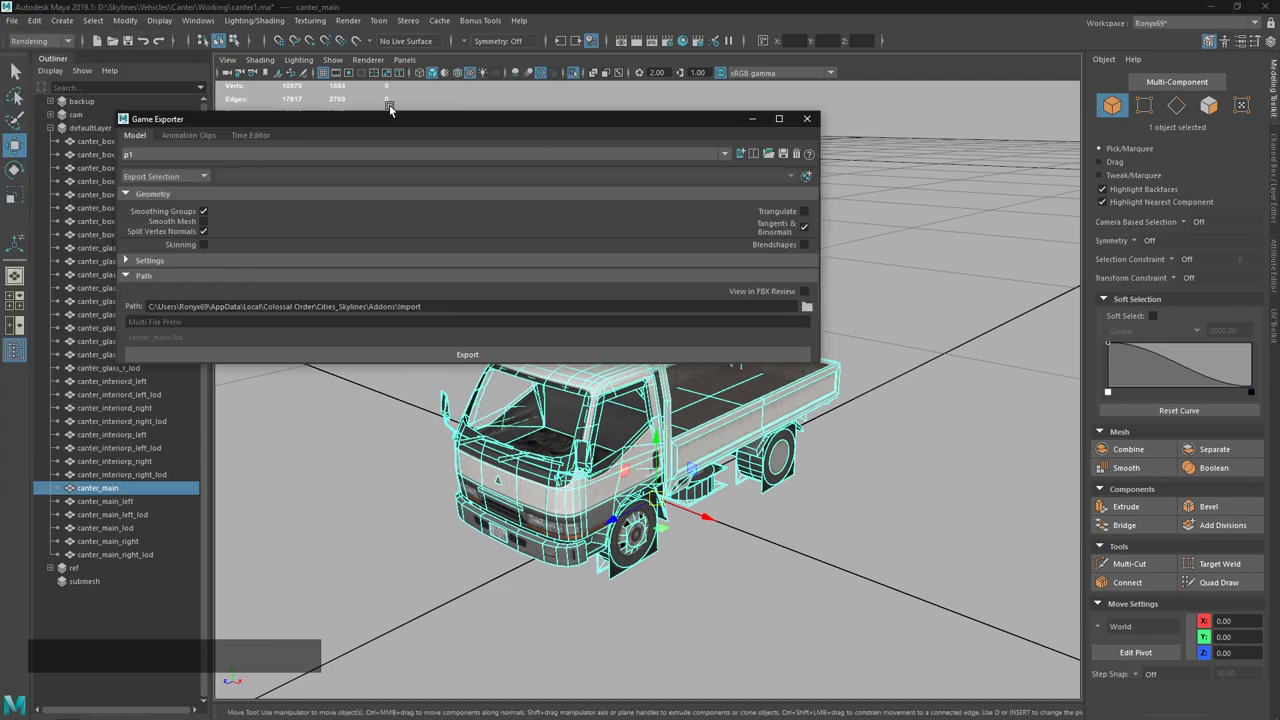
Export the selection as binary FBX 2012 canter_main.fbx to the Cities Skylines Import folder and open it.
click(388, 125)
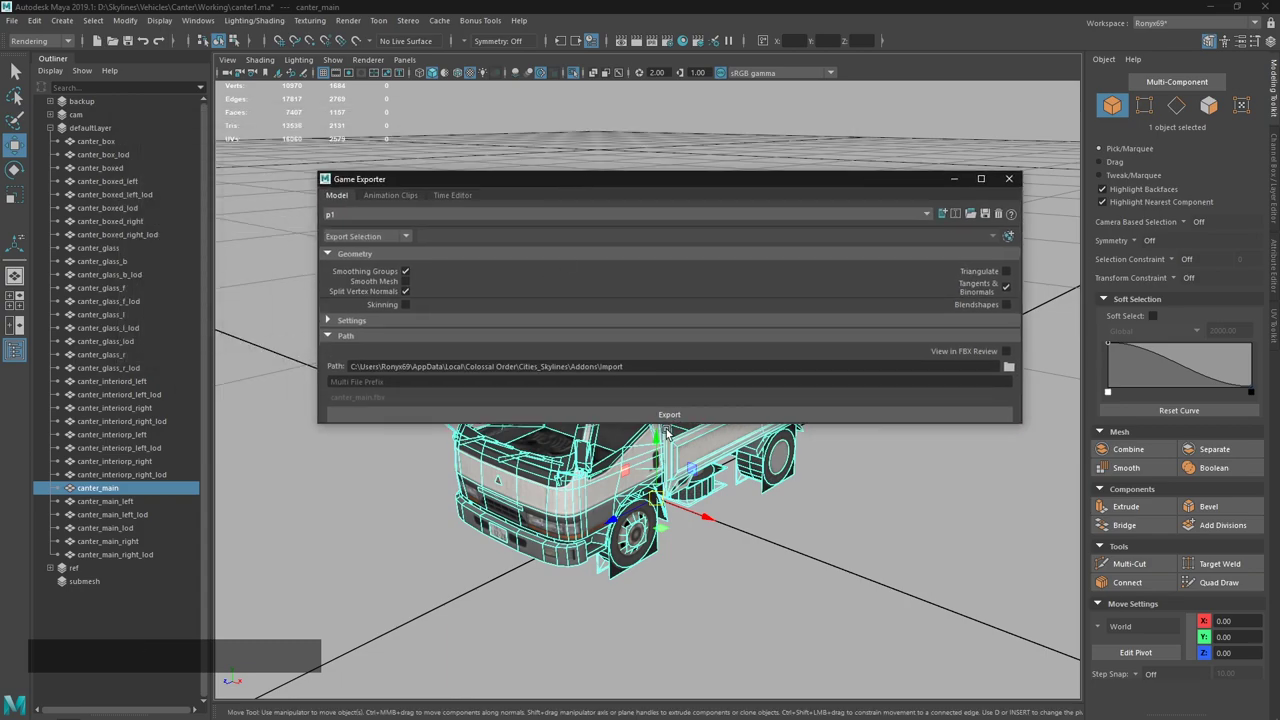
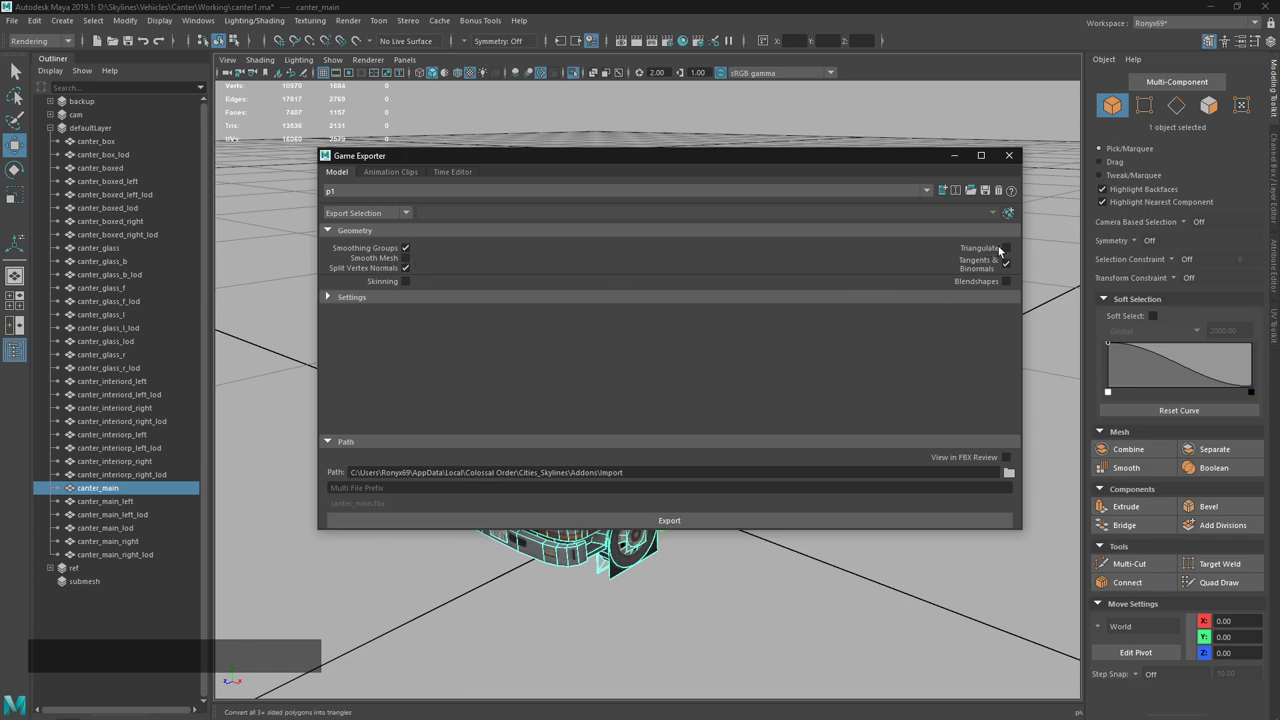
click(613, 300)
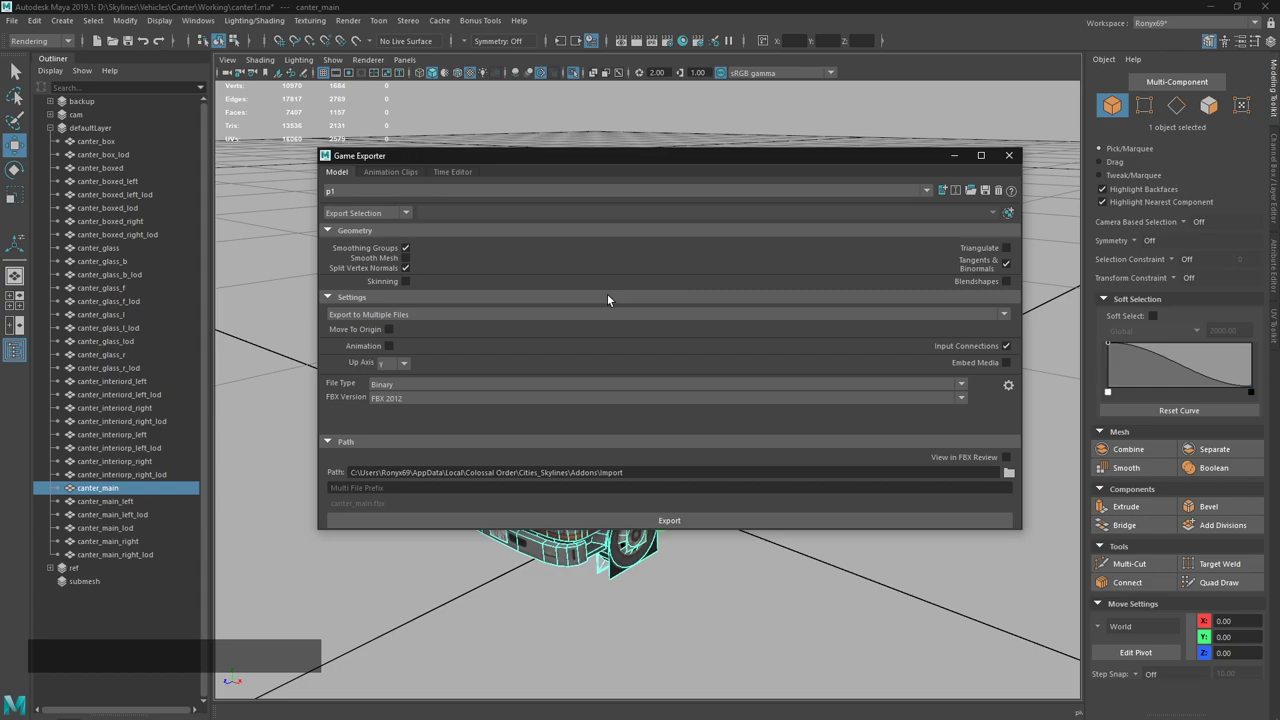
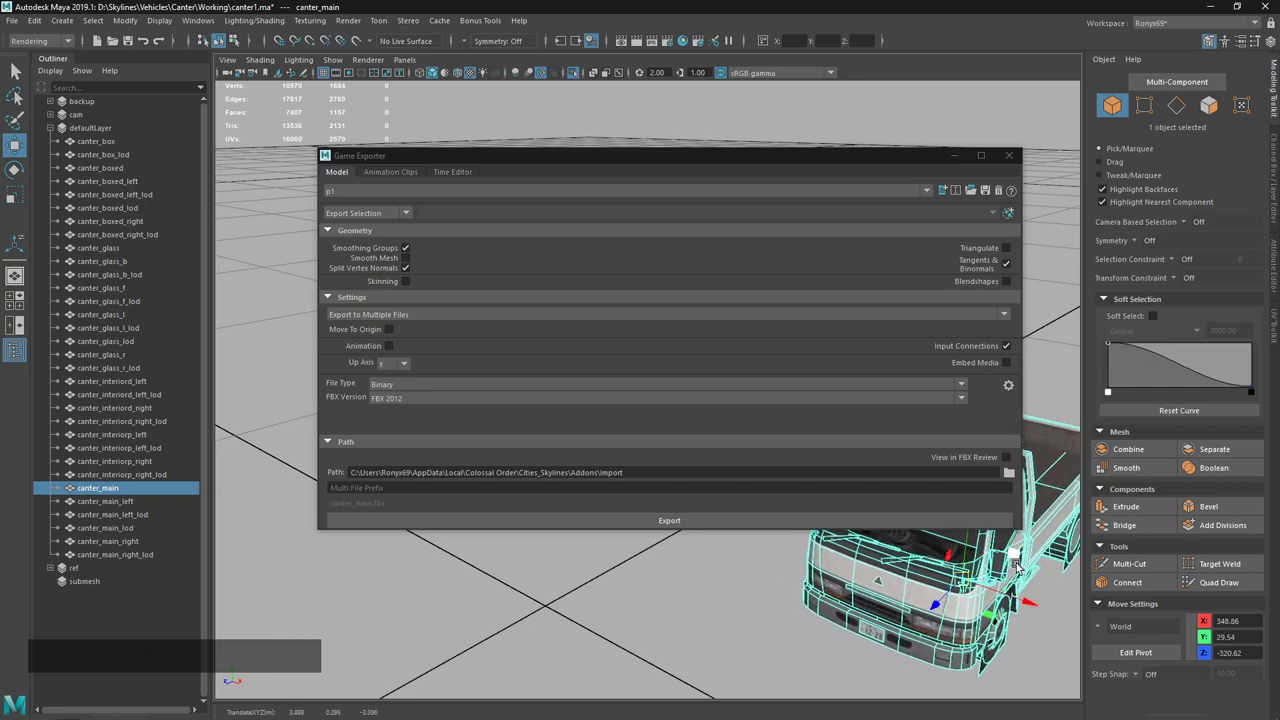
key(ctrl+z)
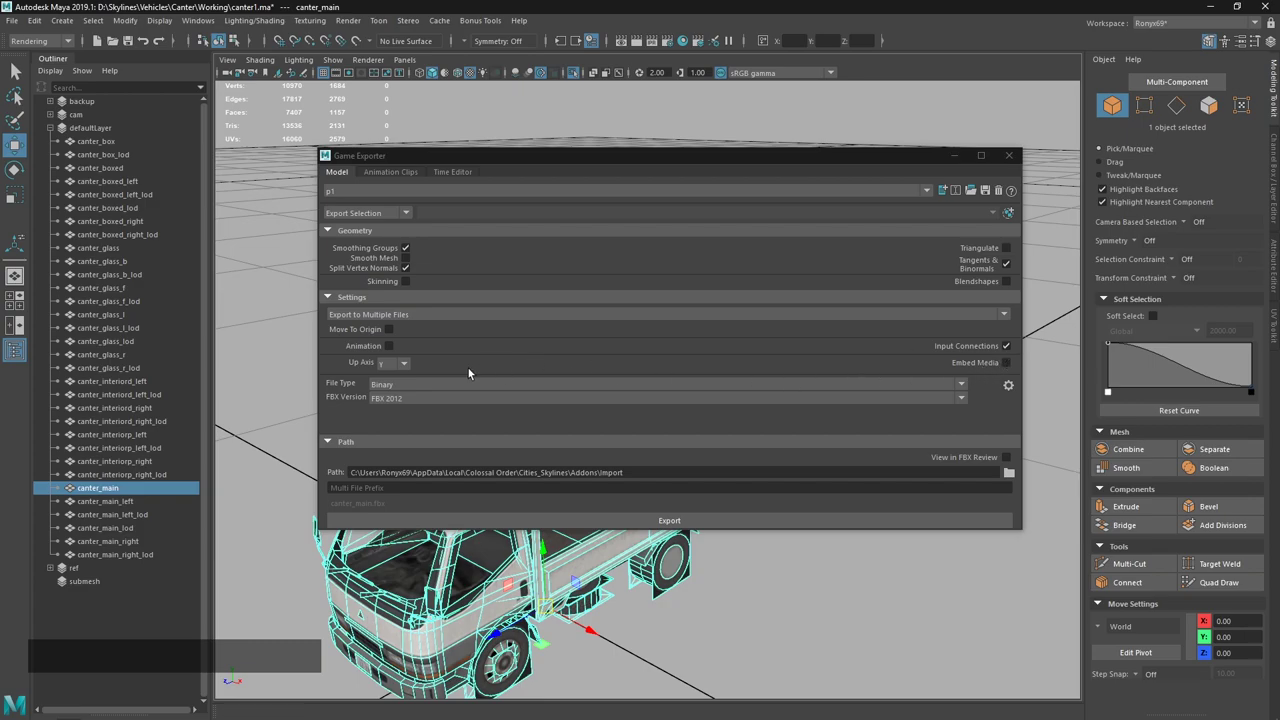
click(409, 374)
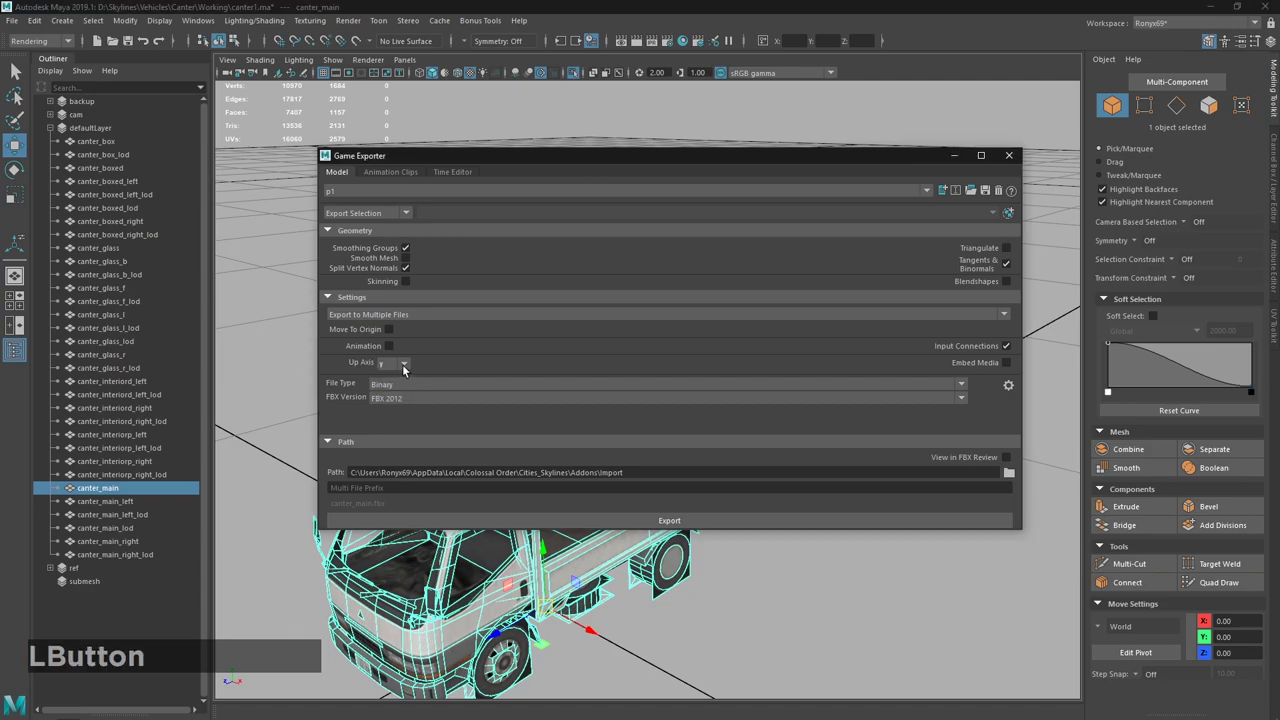
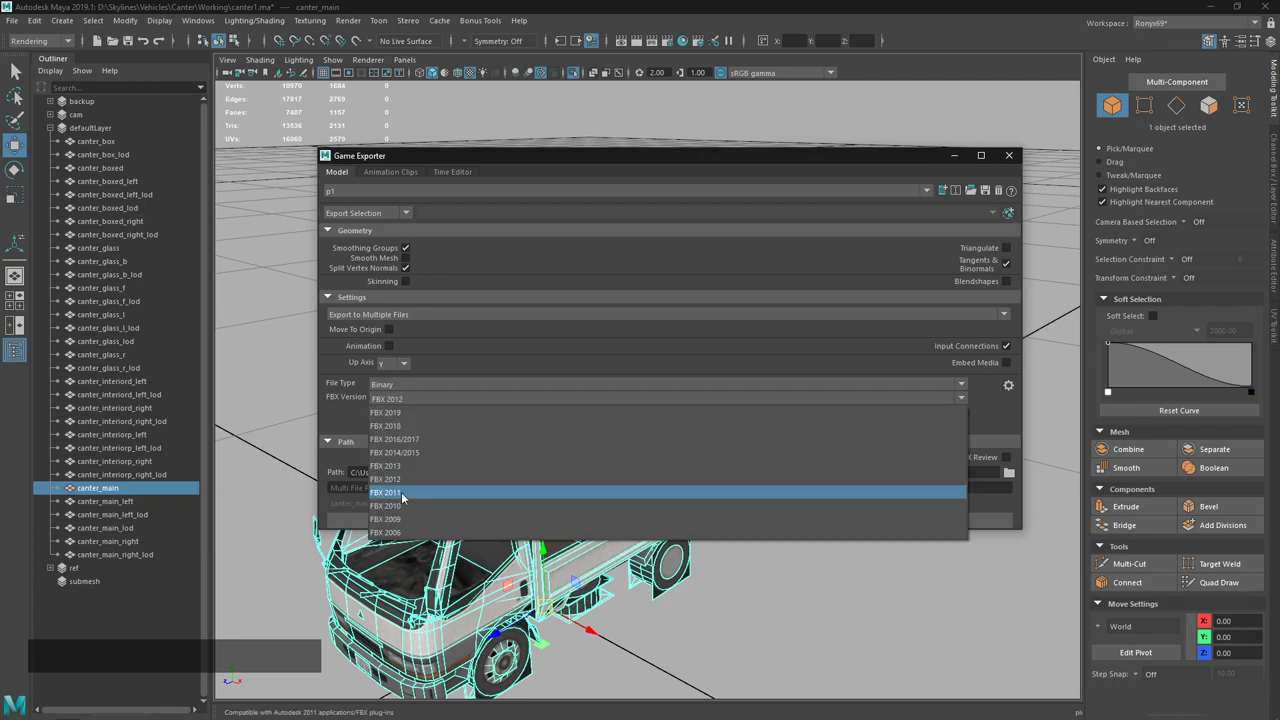
click(412, 484)
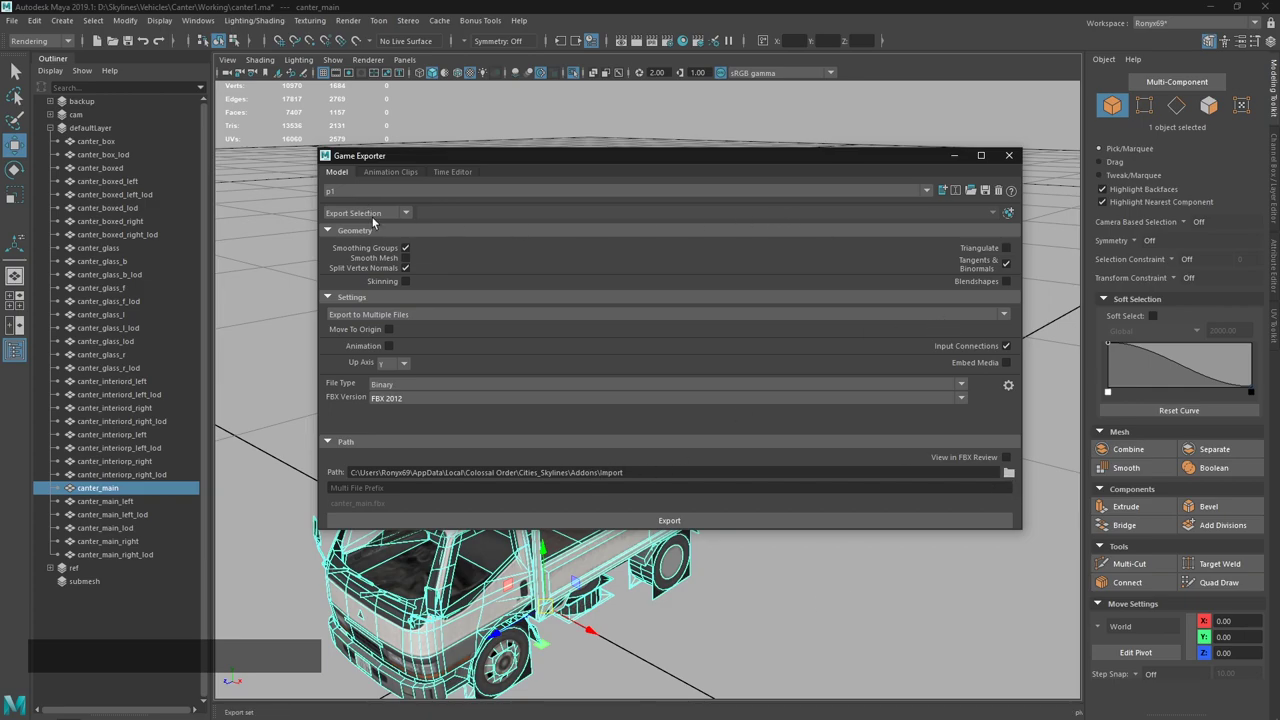
click(407, 207)
click(374, 249)
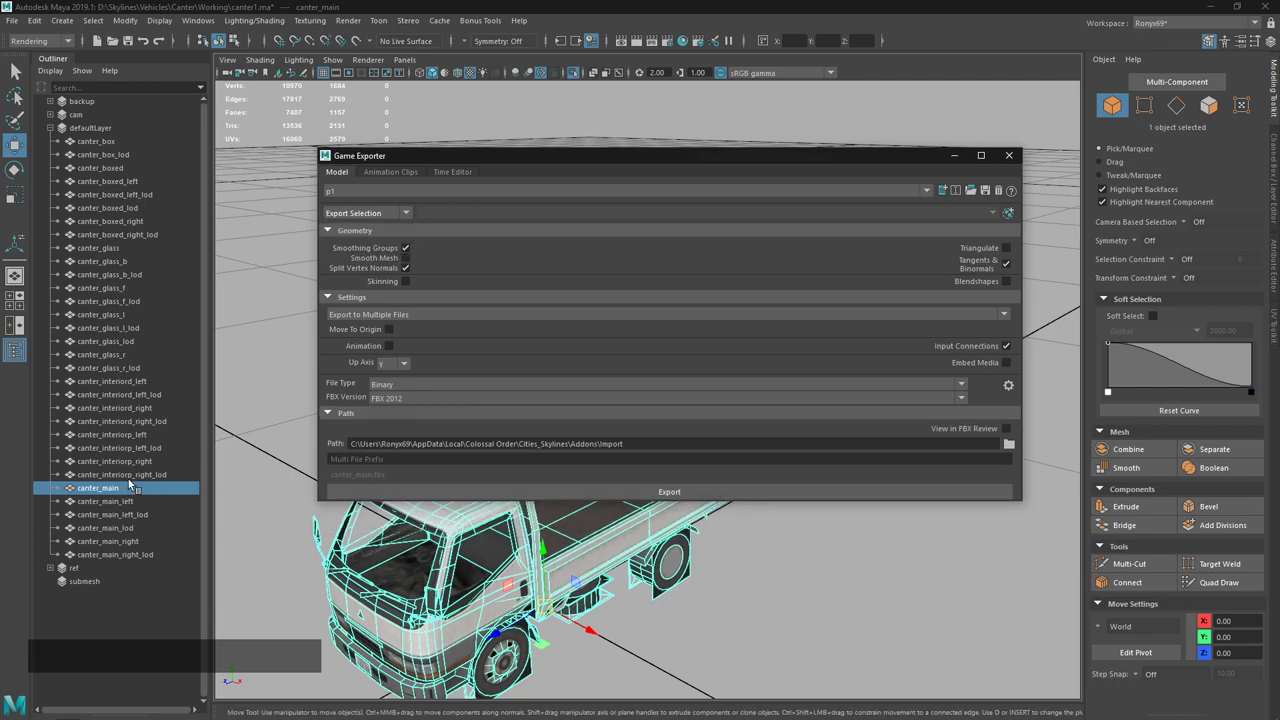
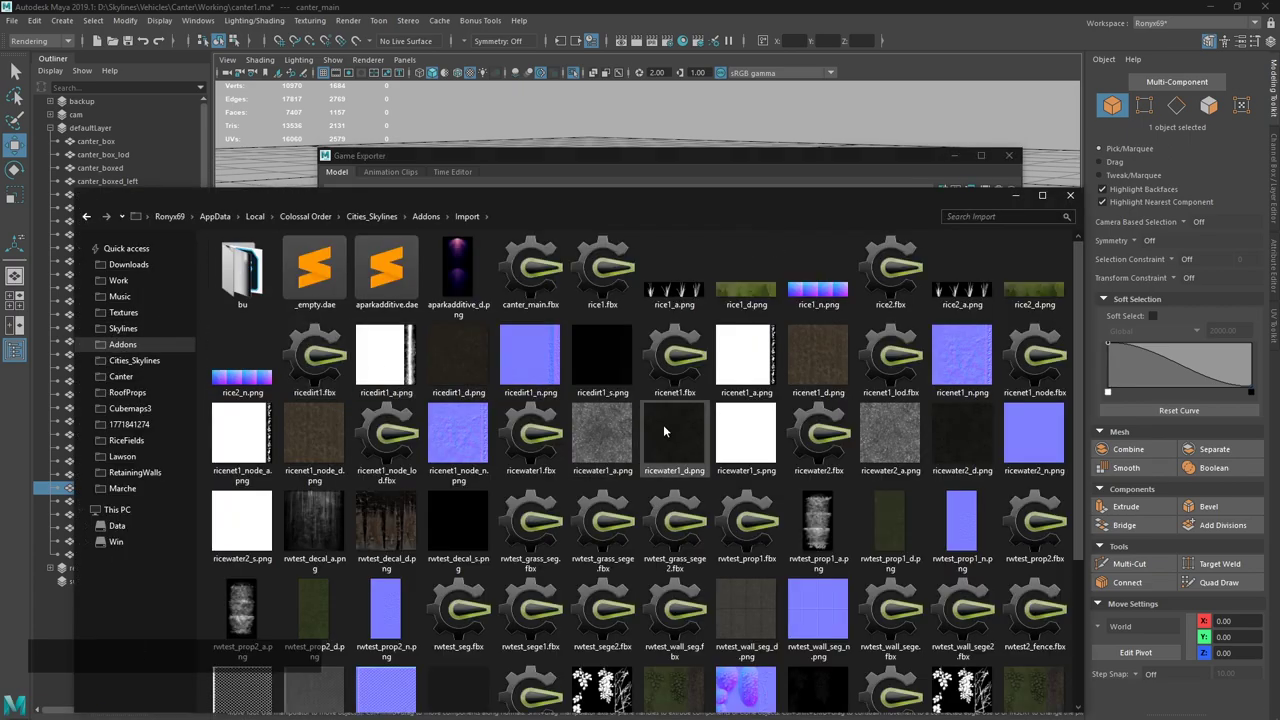
Verify canter_main.fbx, close the Import folder, select canter_box_lod through canter_main and keep Export Selection.
click(546, 351)
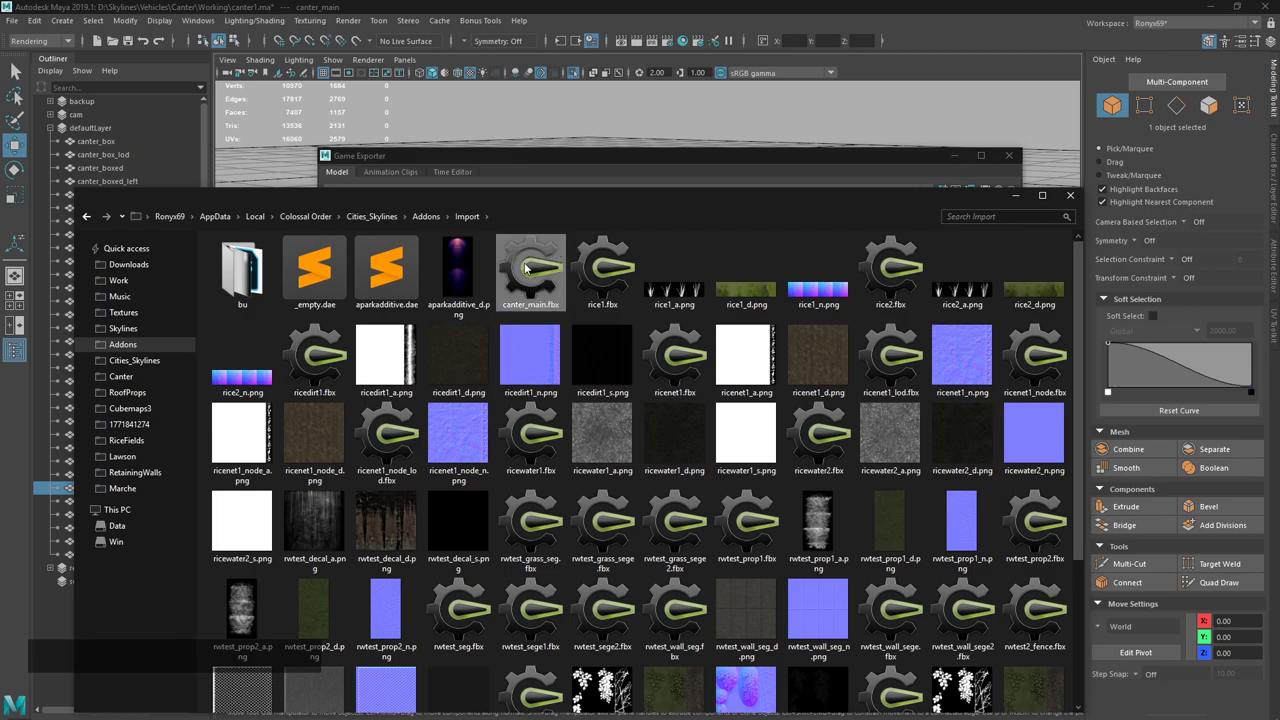
click(765, 161)
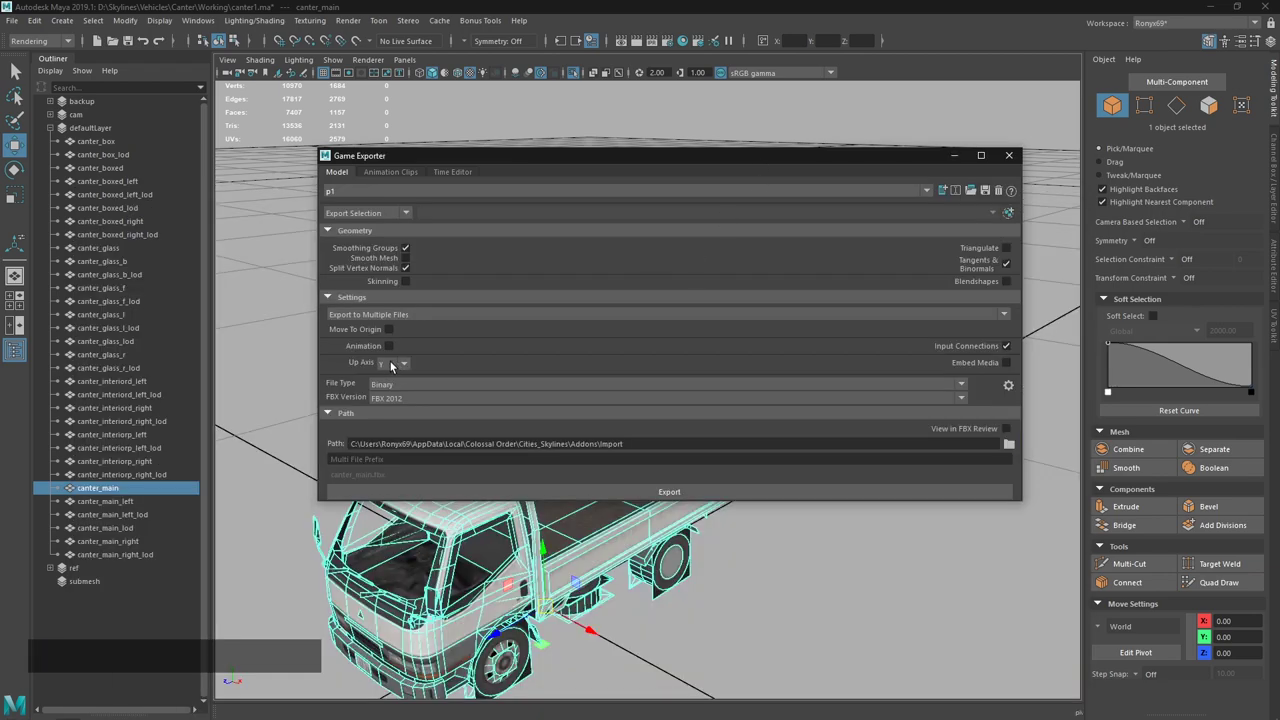
click(128, 490)
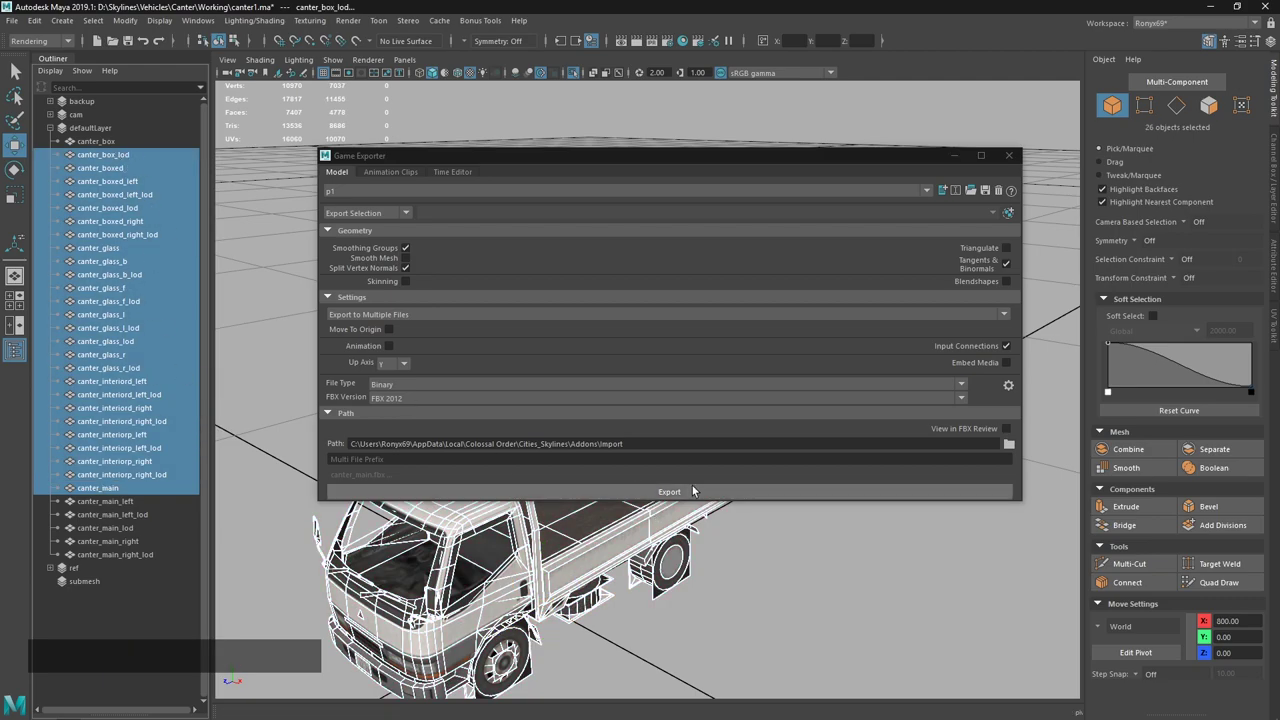
click(377, 221)
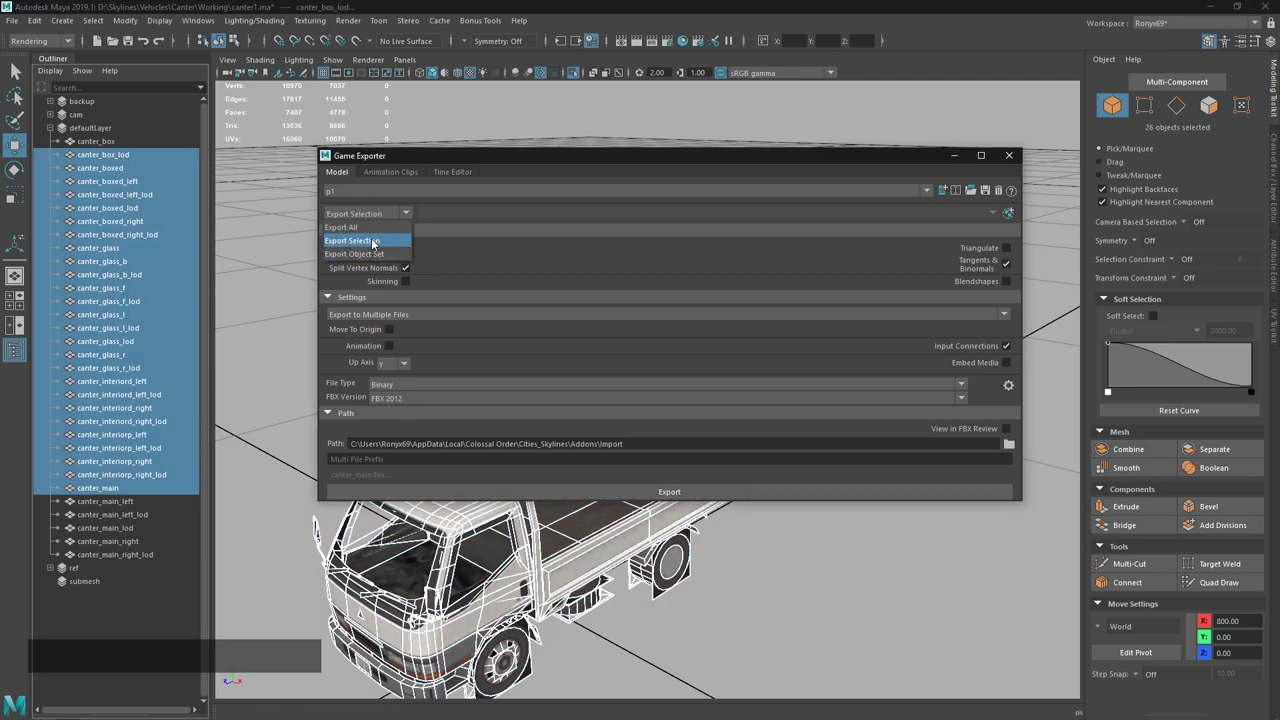
click(457, 212)
Review the export notes in Sublime, then close the Game Exporter leaving canter_main selected.
key(alt+Tab)
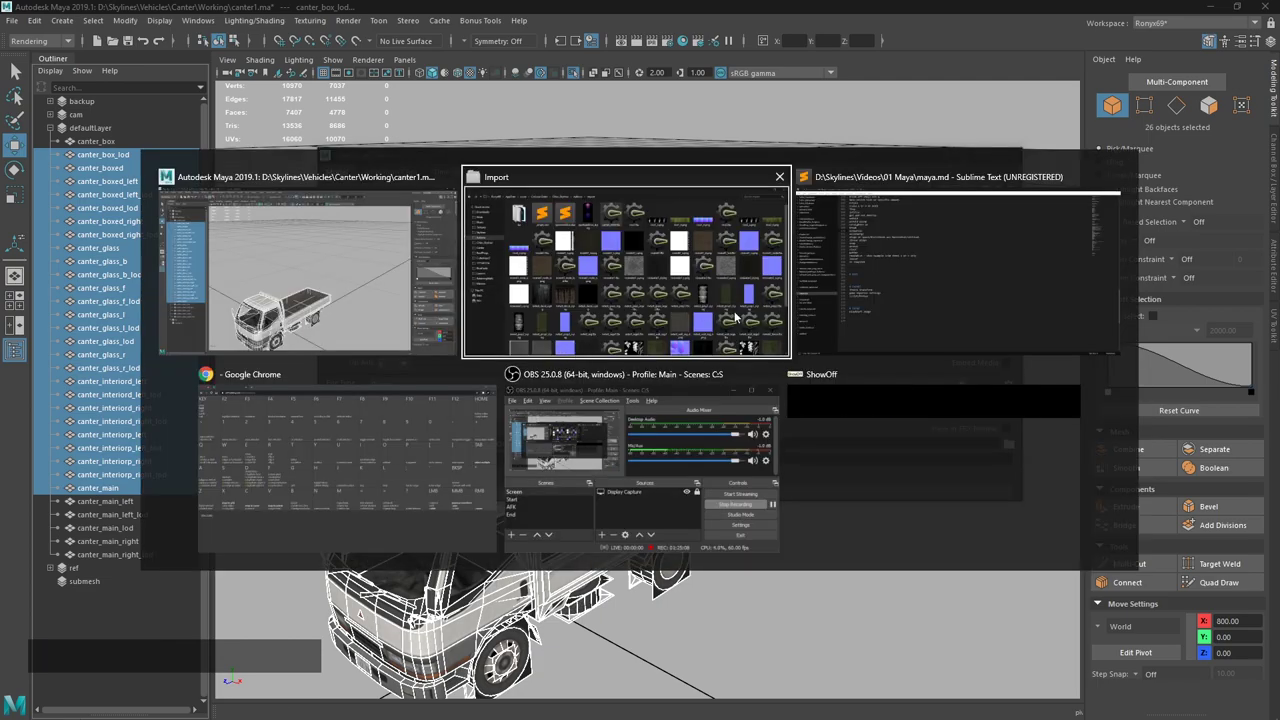
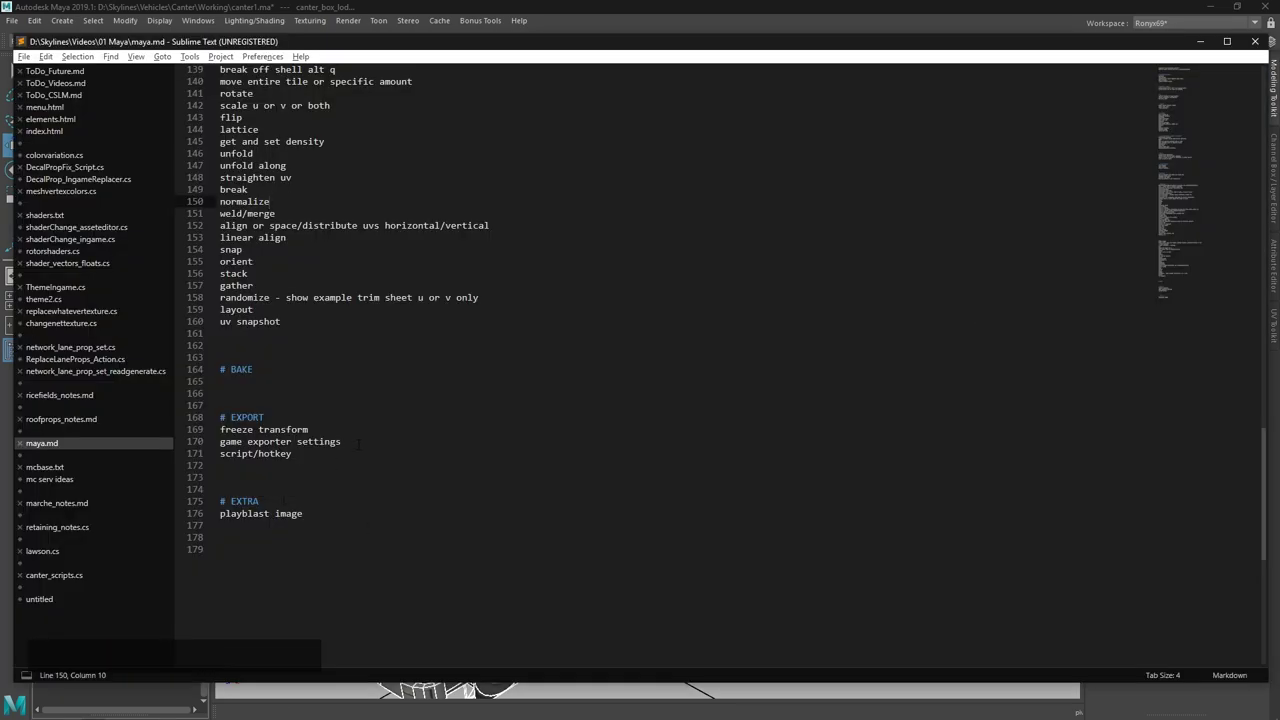
click(556, 2)
click(1017, 164)
key(`)
click(623, 628)
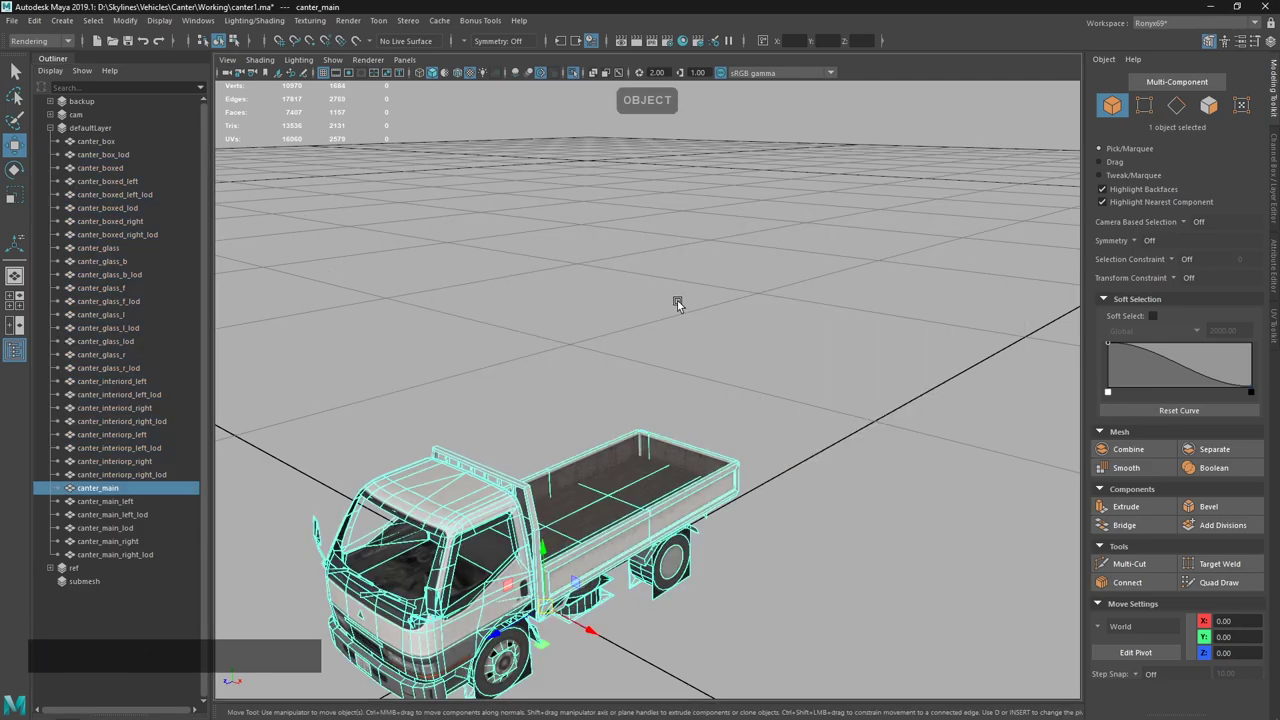
Re-export the truck with the Quick Export hotkey, confirming replacement of canter_main.fbx.
key(KP_Multiply)
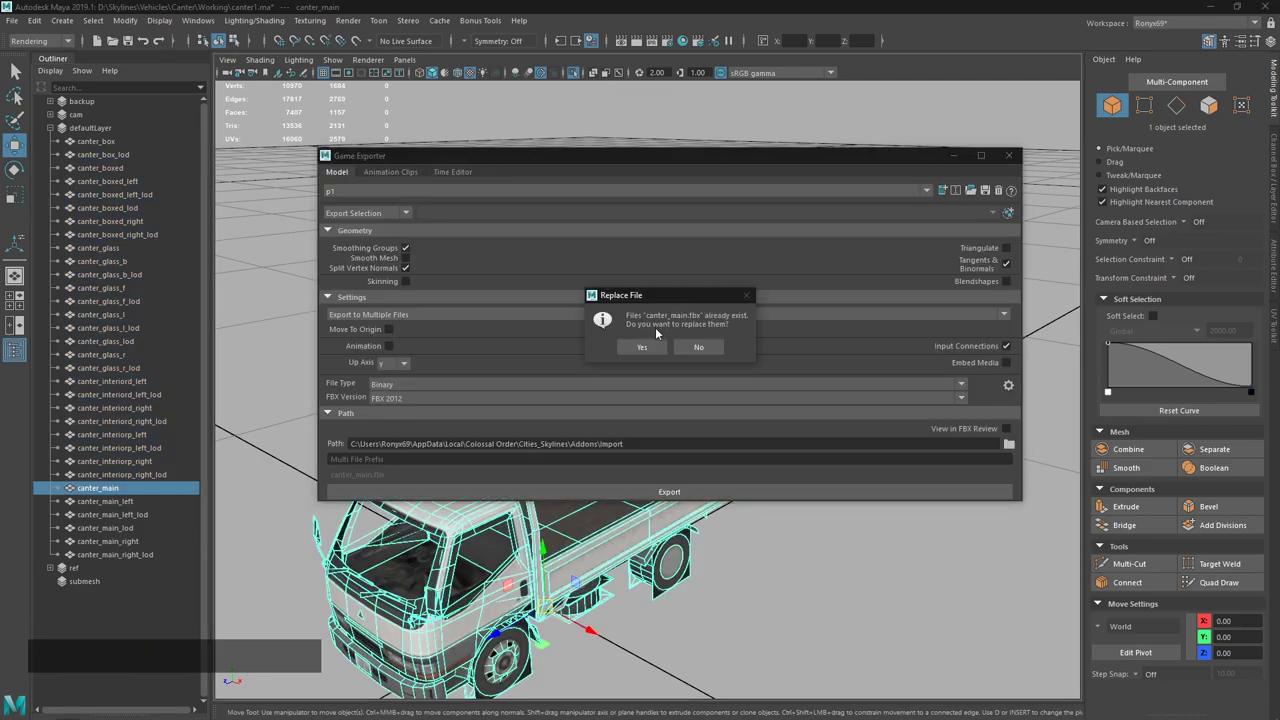
click(662, 355)
click(662, 355)
click(1014, 161)
key(`)
click(824, 285)
right_click(636, 568)
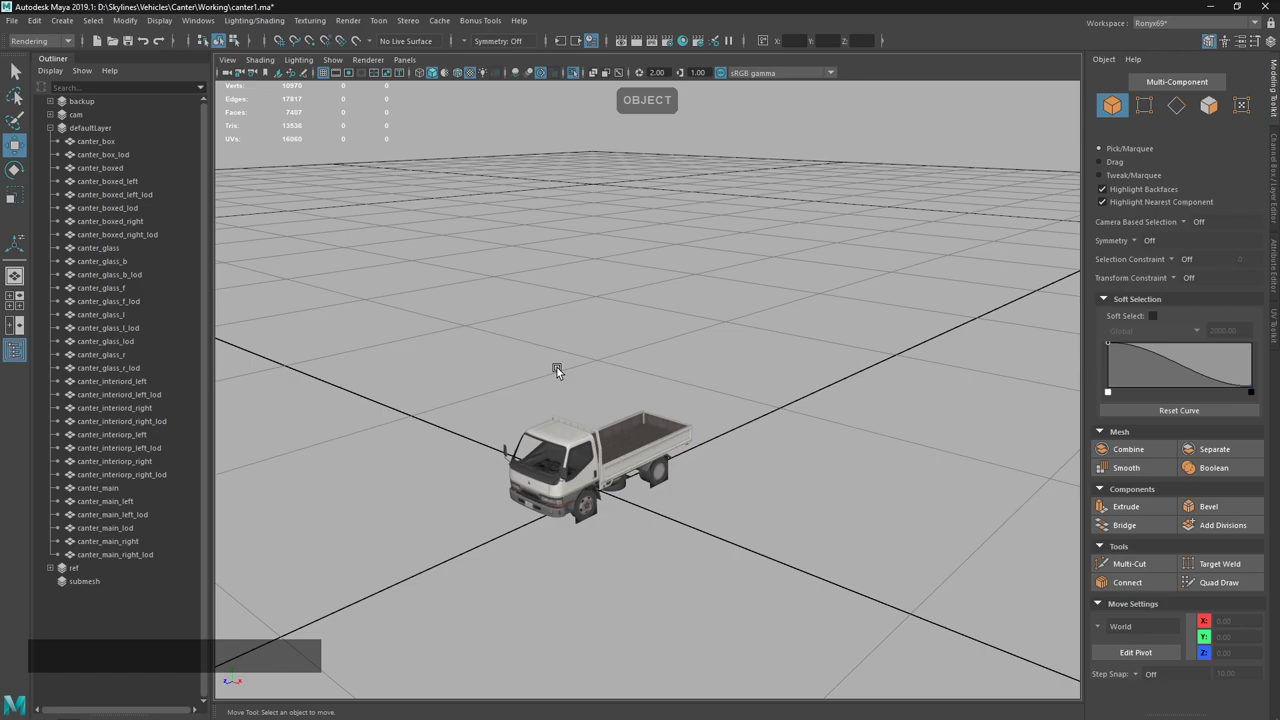
Show the QuickExport command script under Custom Scripts in the Hotkey Editor.
key(Home)
click(290, 106)
click(277, 584)
click(731, 57)
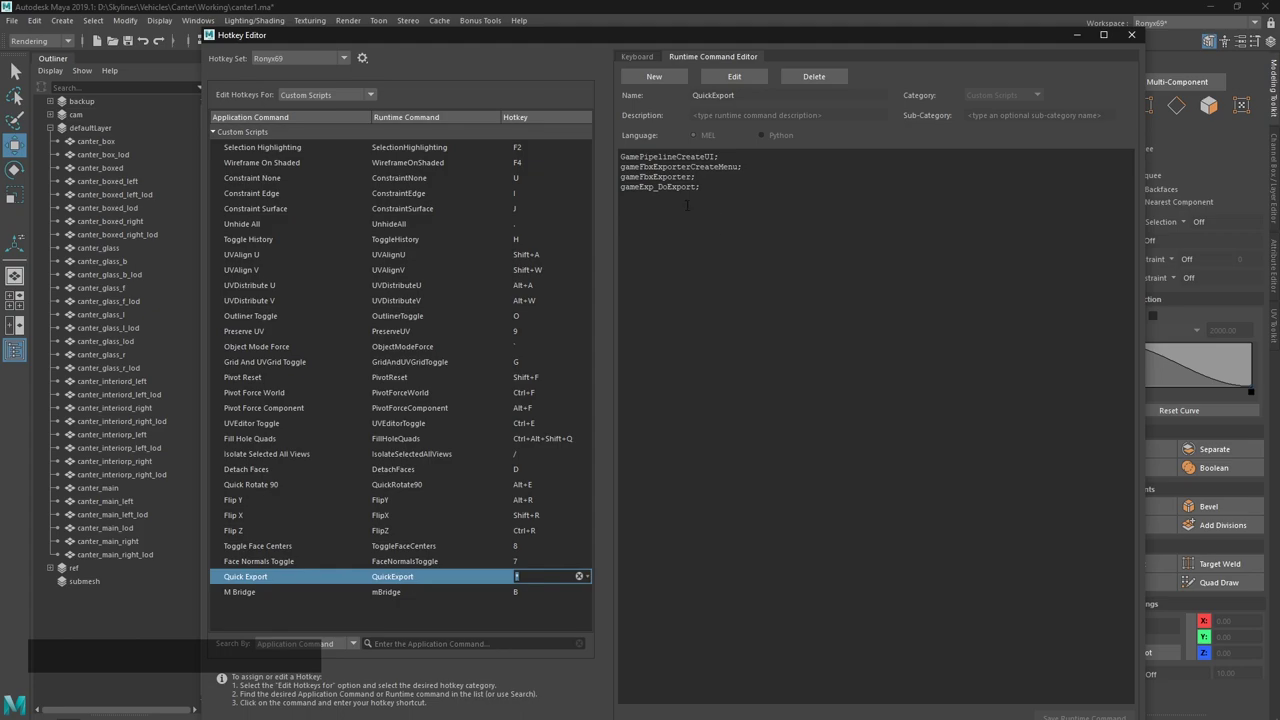
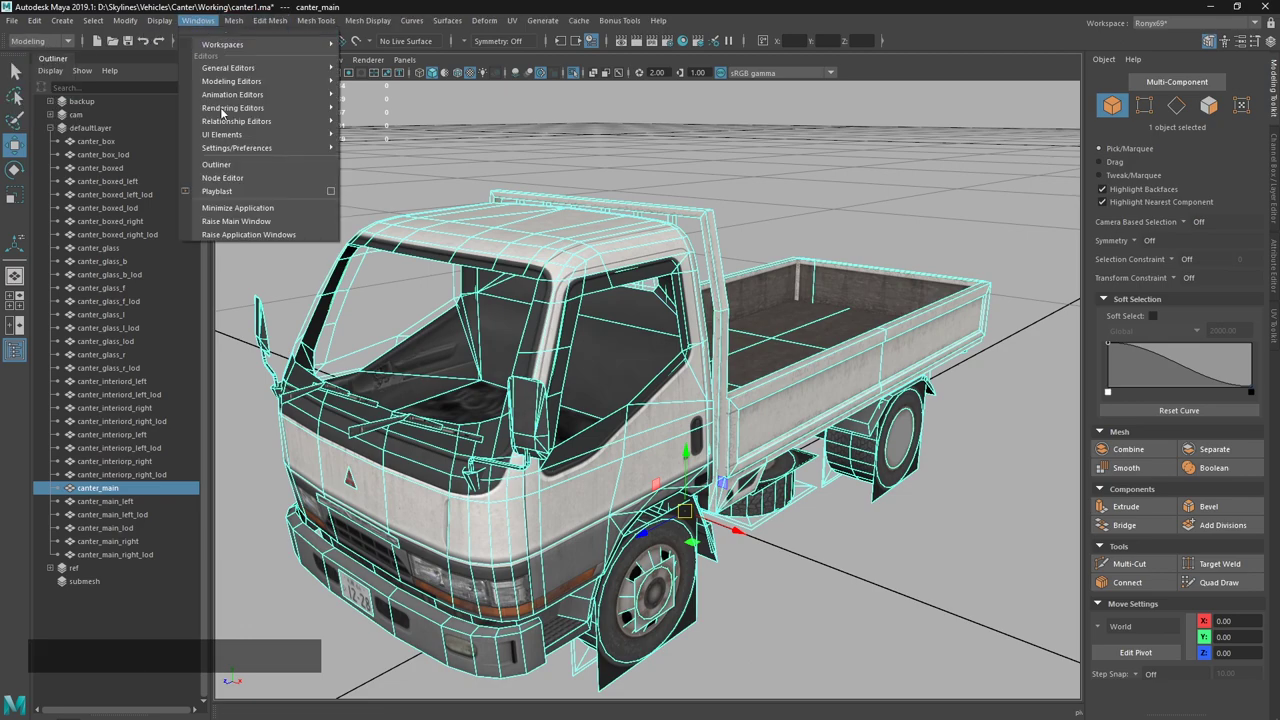
click(338, 195)
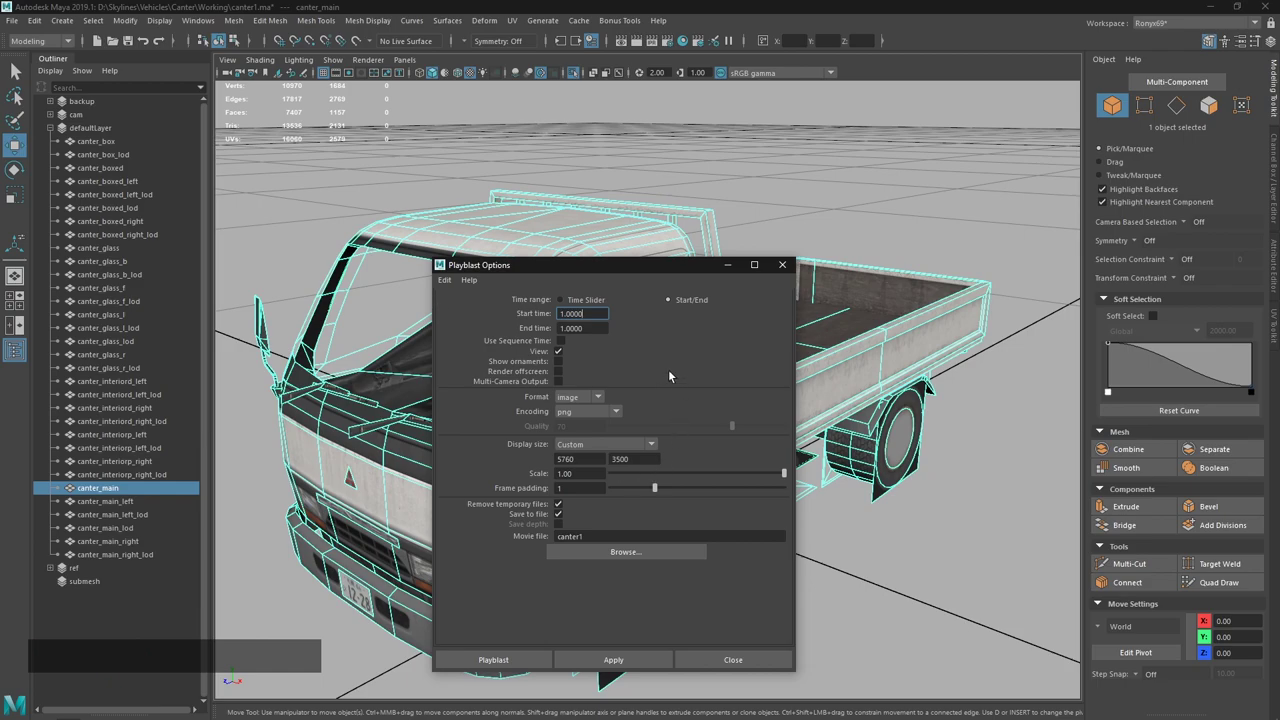
click(594, 407)
click(587, 431)
click(591, 553)
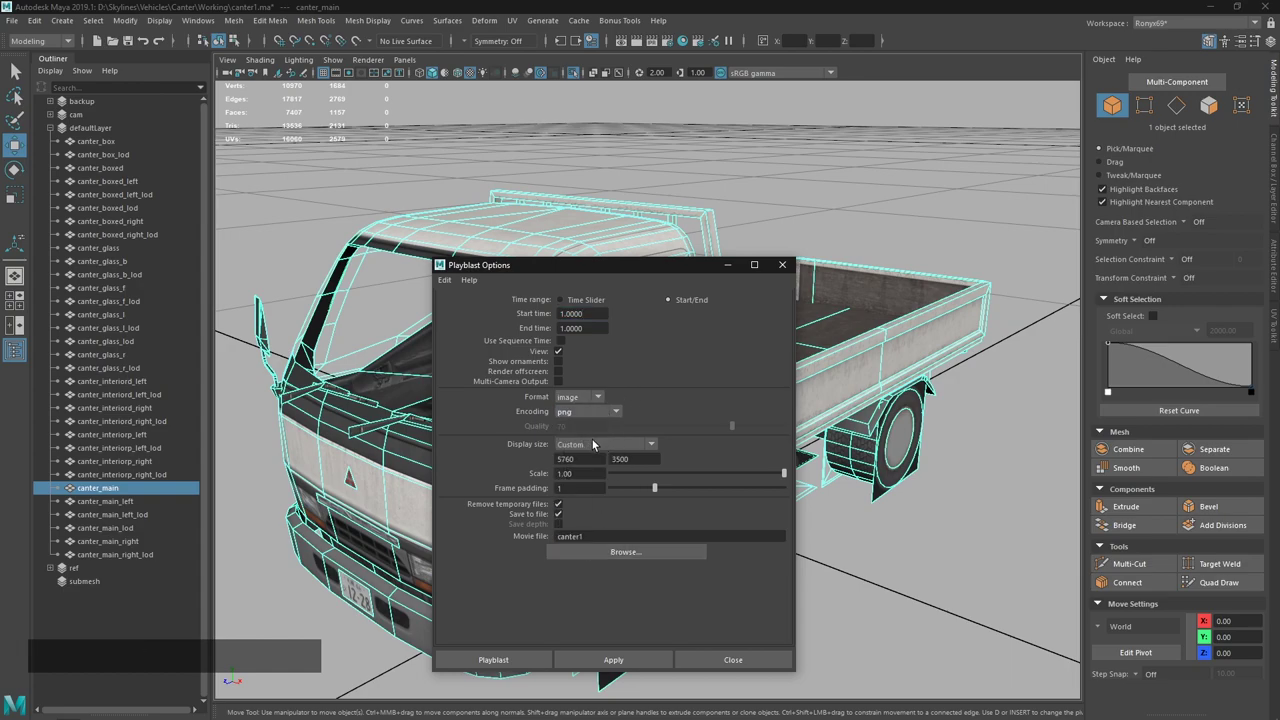
click(645, 554)
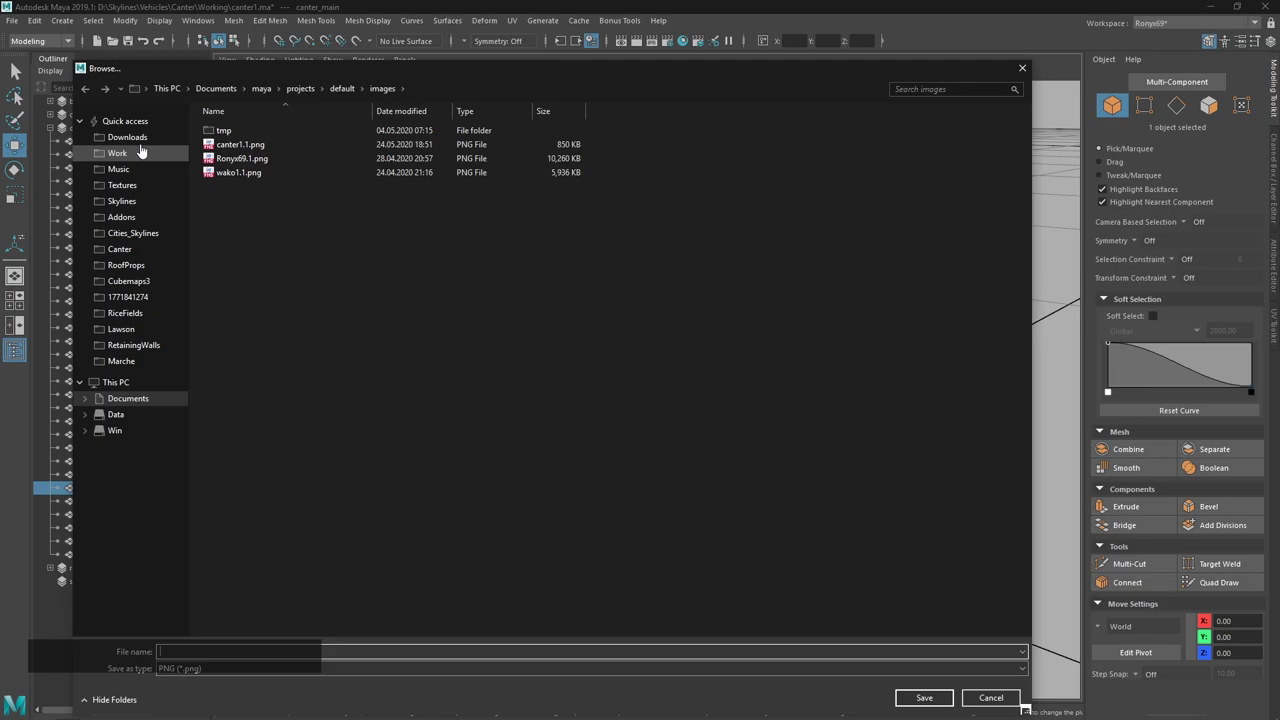
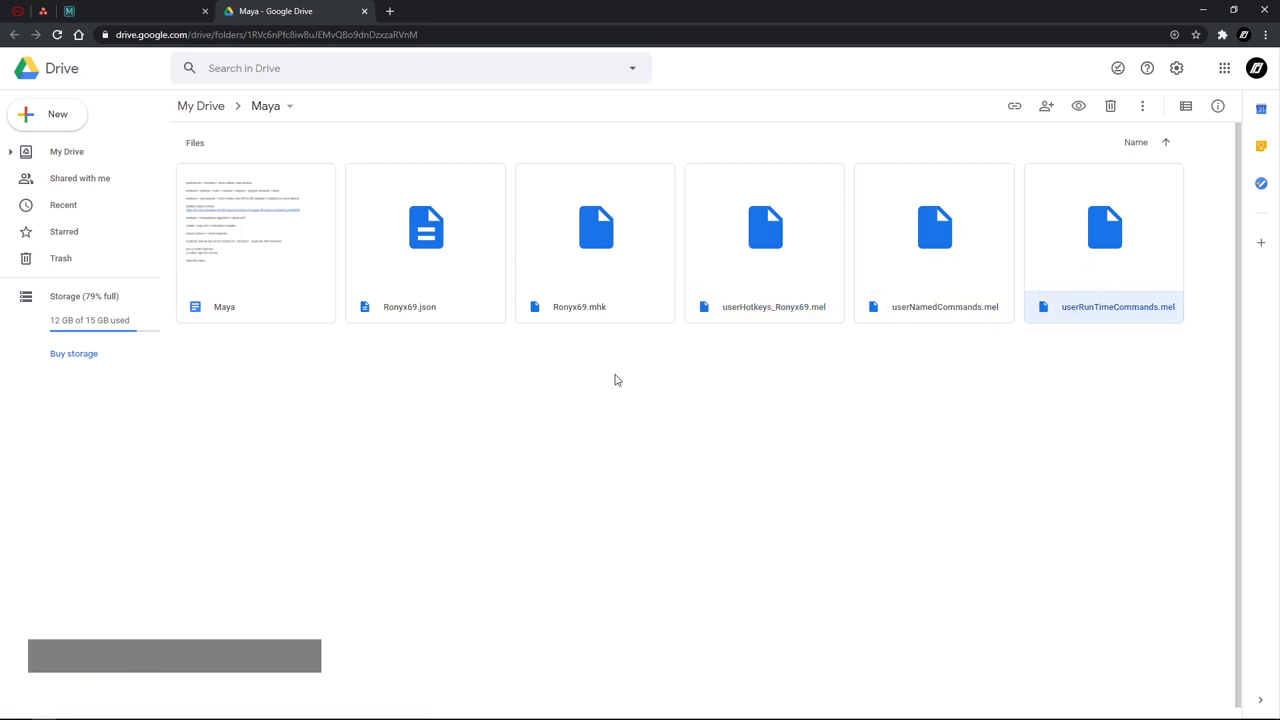
click(370, 13)
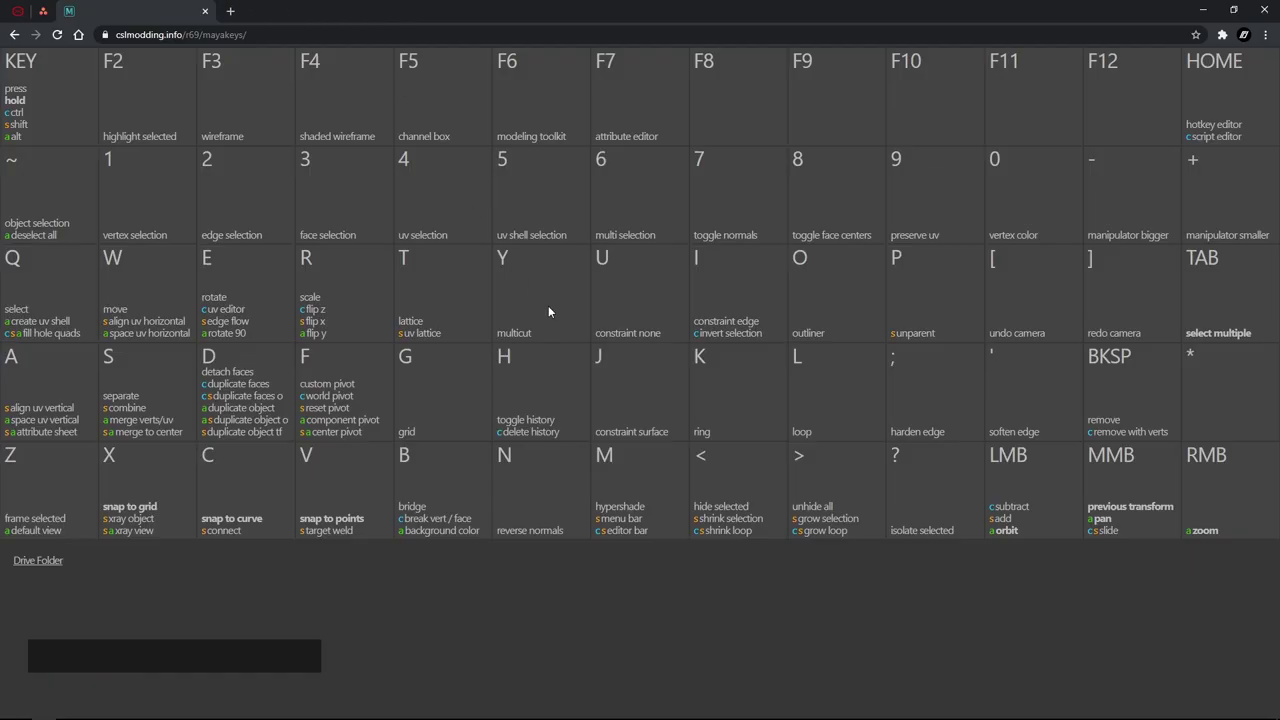